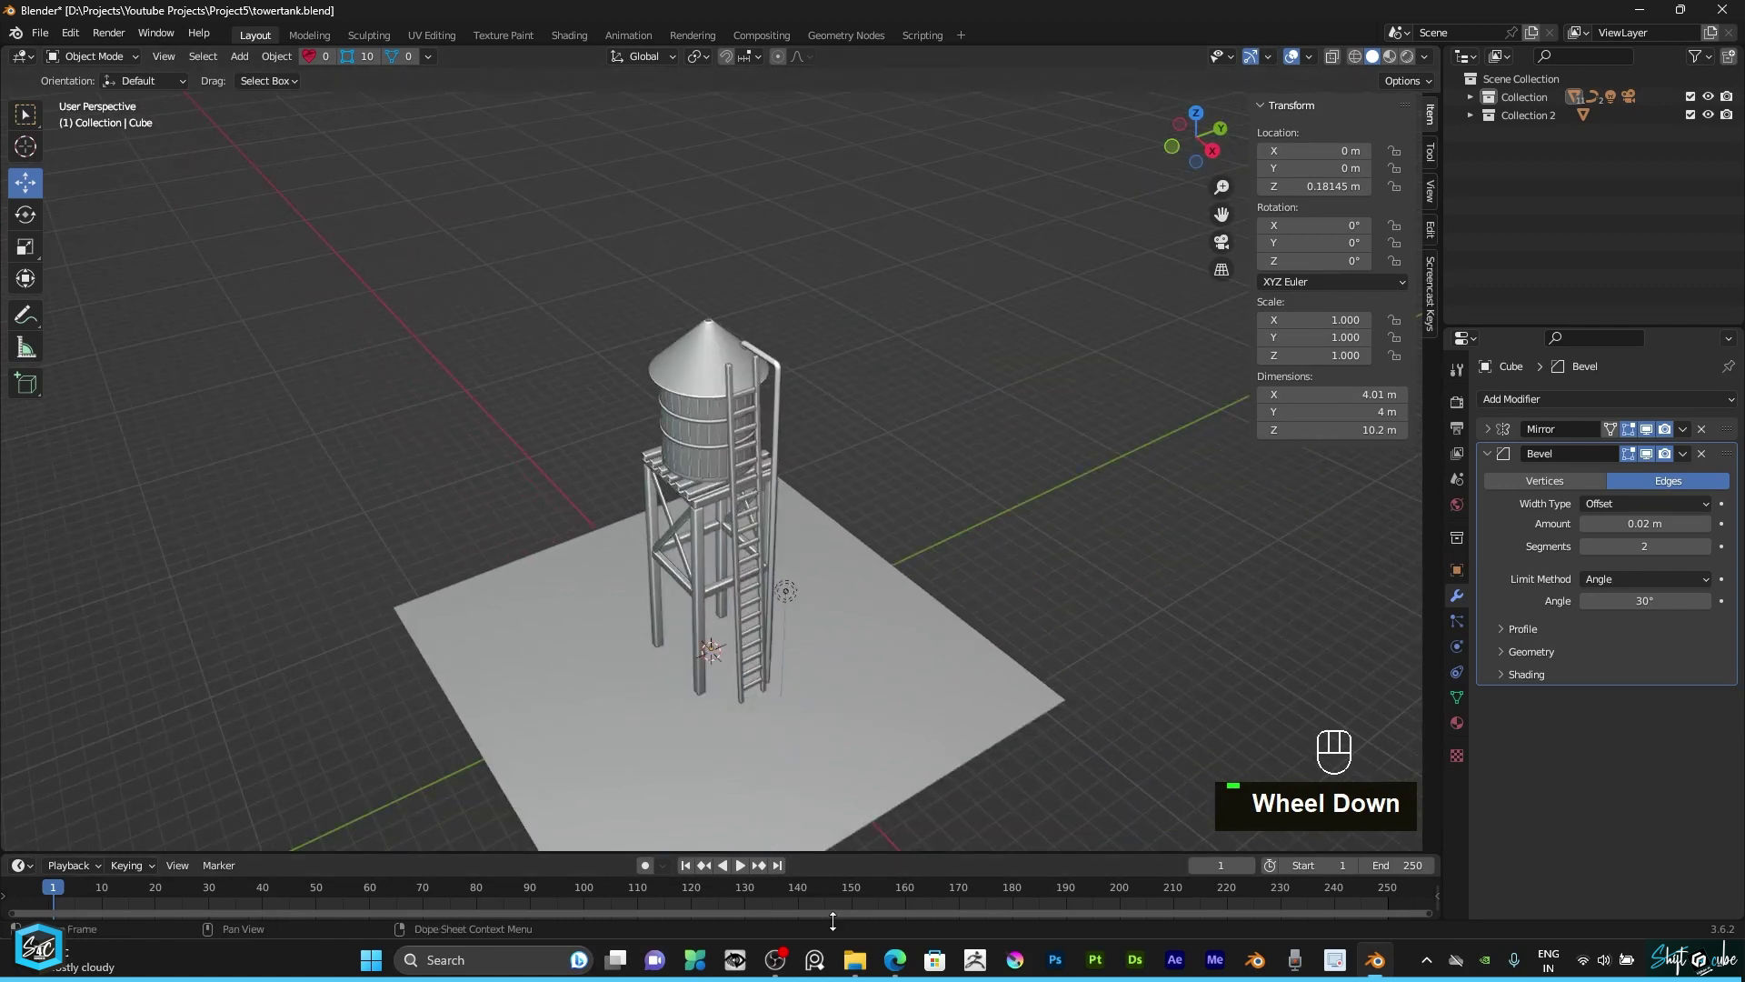
Step: Zoom the viewport in and out on the fresh default scene
{"action": "scroll", "scroll_direction": "down", "scroll_amount": 3}
{"action": "scroll", "scroll_direction": "up", "scroll_amount": 3}
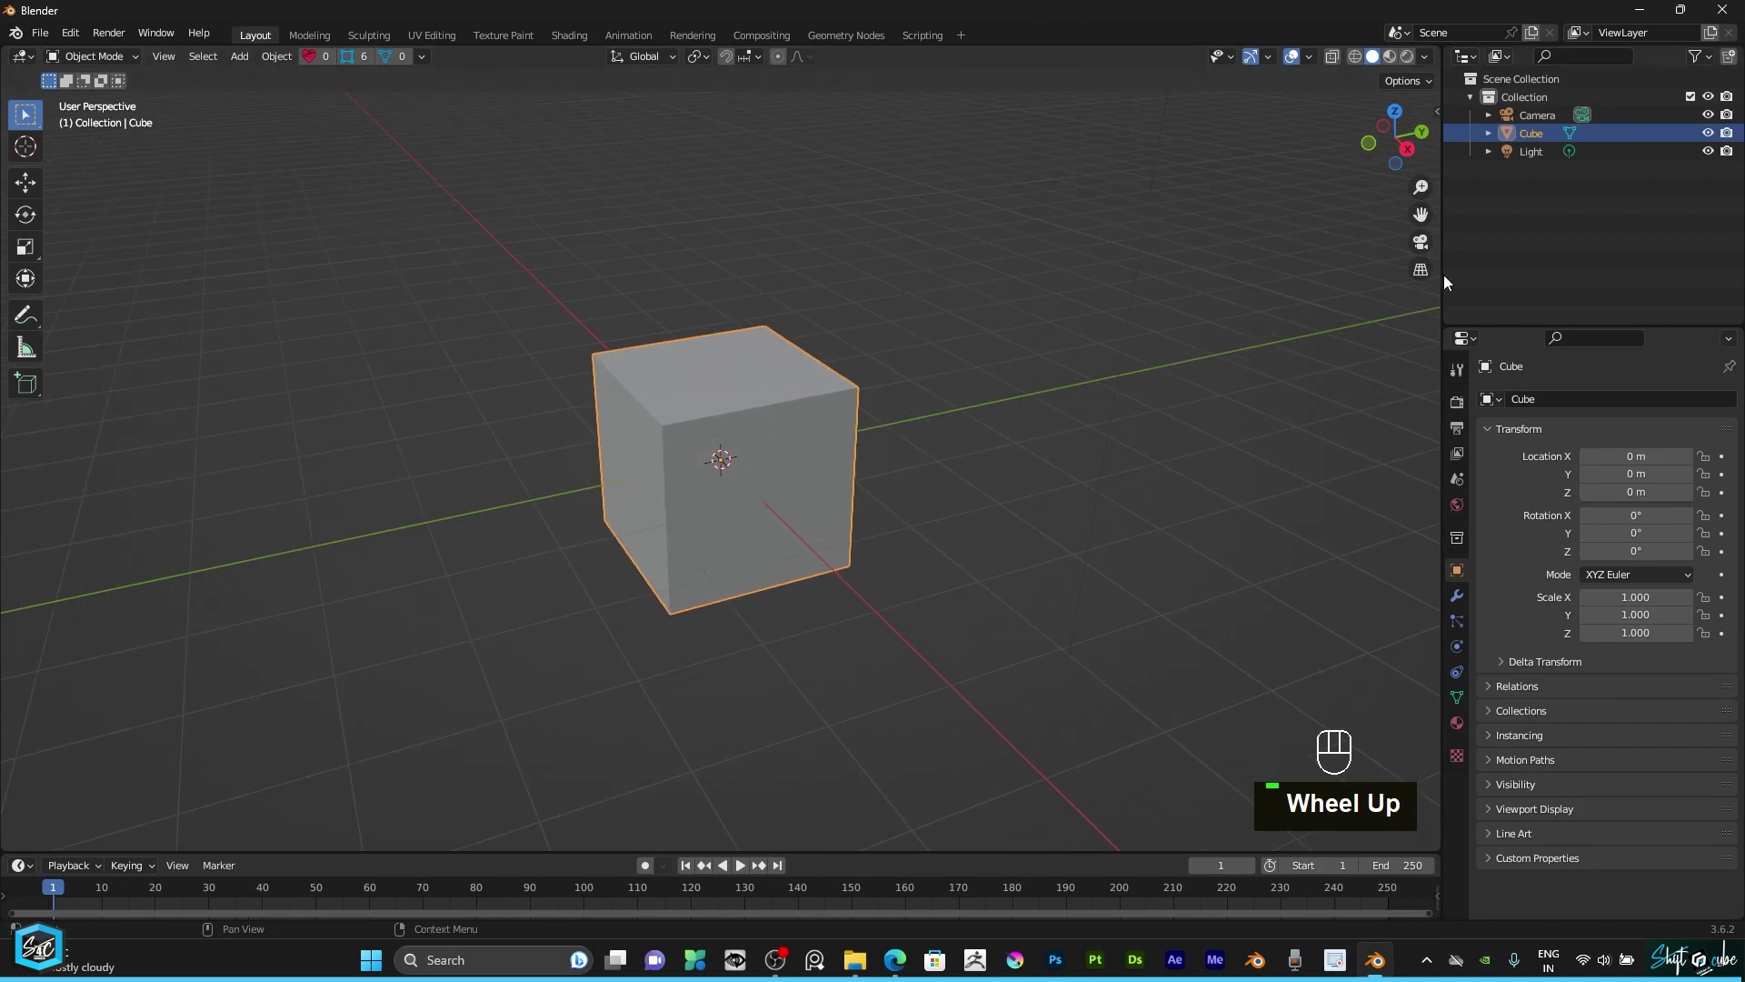
Step: Look over the default scene and select the cube
{"action": "left_click_drag", "start_coordinate": [1428, 67], "coordinate": [1021, 468]}
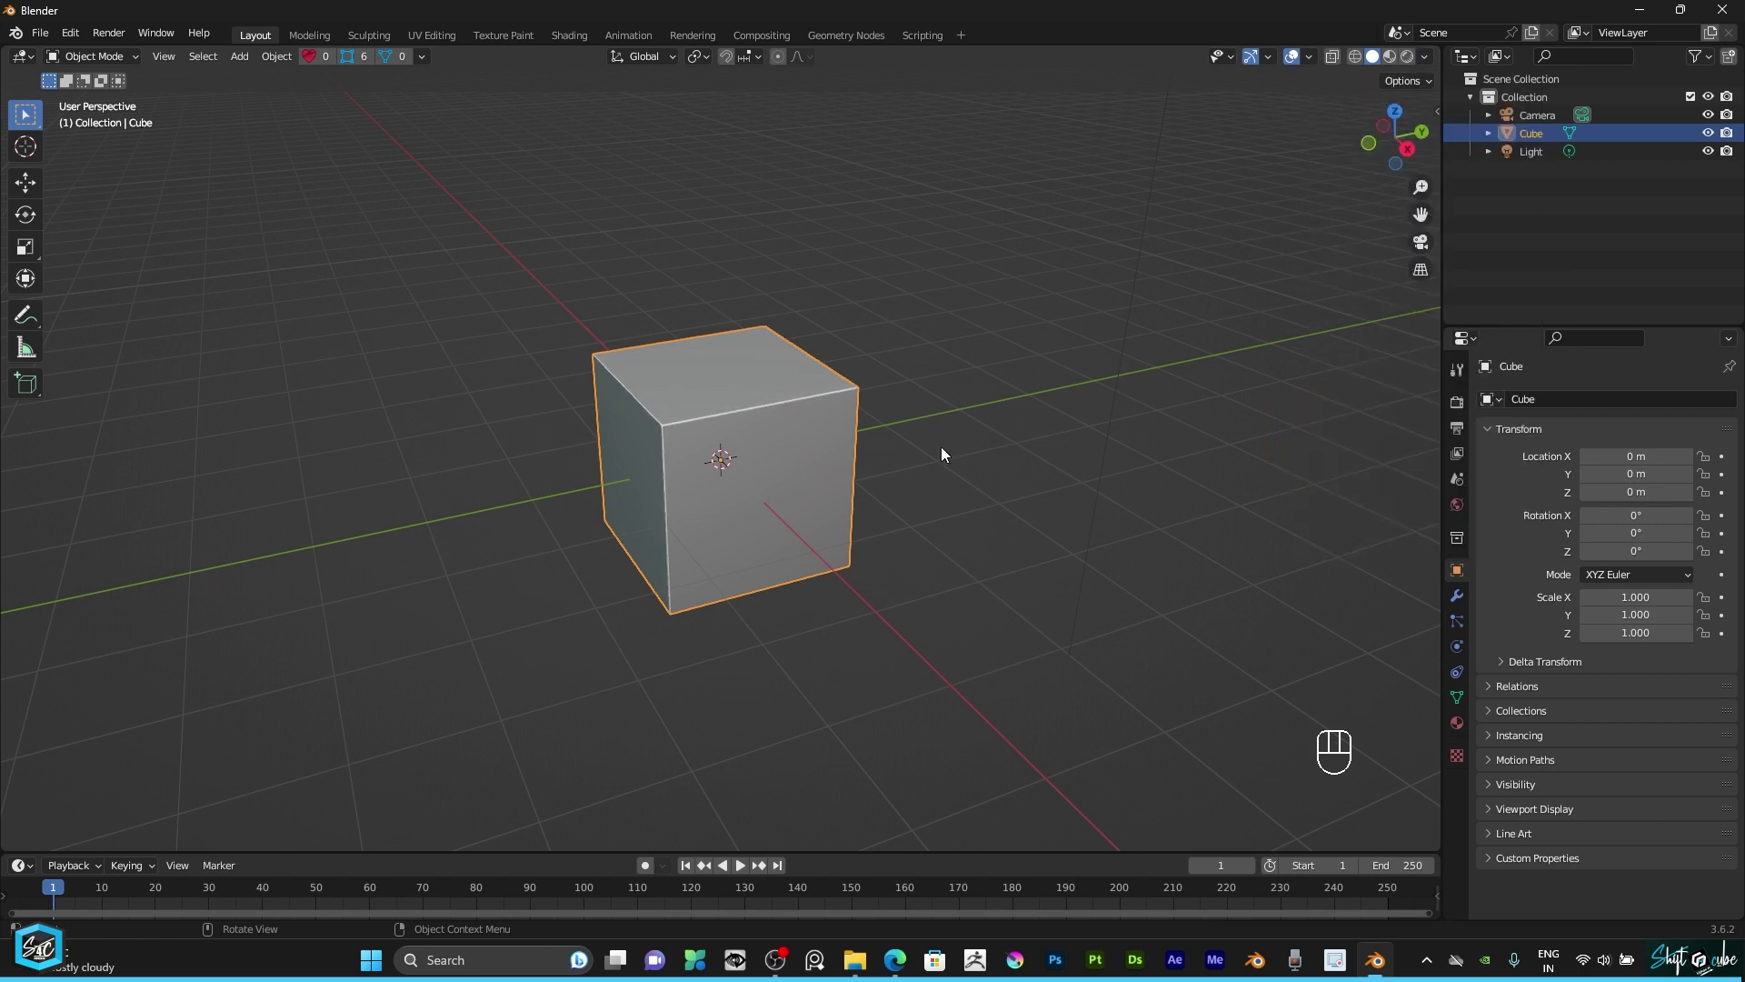
{"action": "scroll", "scroll_direction": "up", "scroll_amount": 3}
{"action": "scroll", "scroll_direction": "down", "scroll_amount": 3}
{"action": "left_click", "coordinate": [1397, 134]}
Step: From front view, scale the cube down to about 0.19 of its size
{"action": "key", "text": "KP_1"}
{"action": "key", "text": "s"}
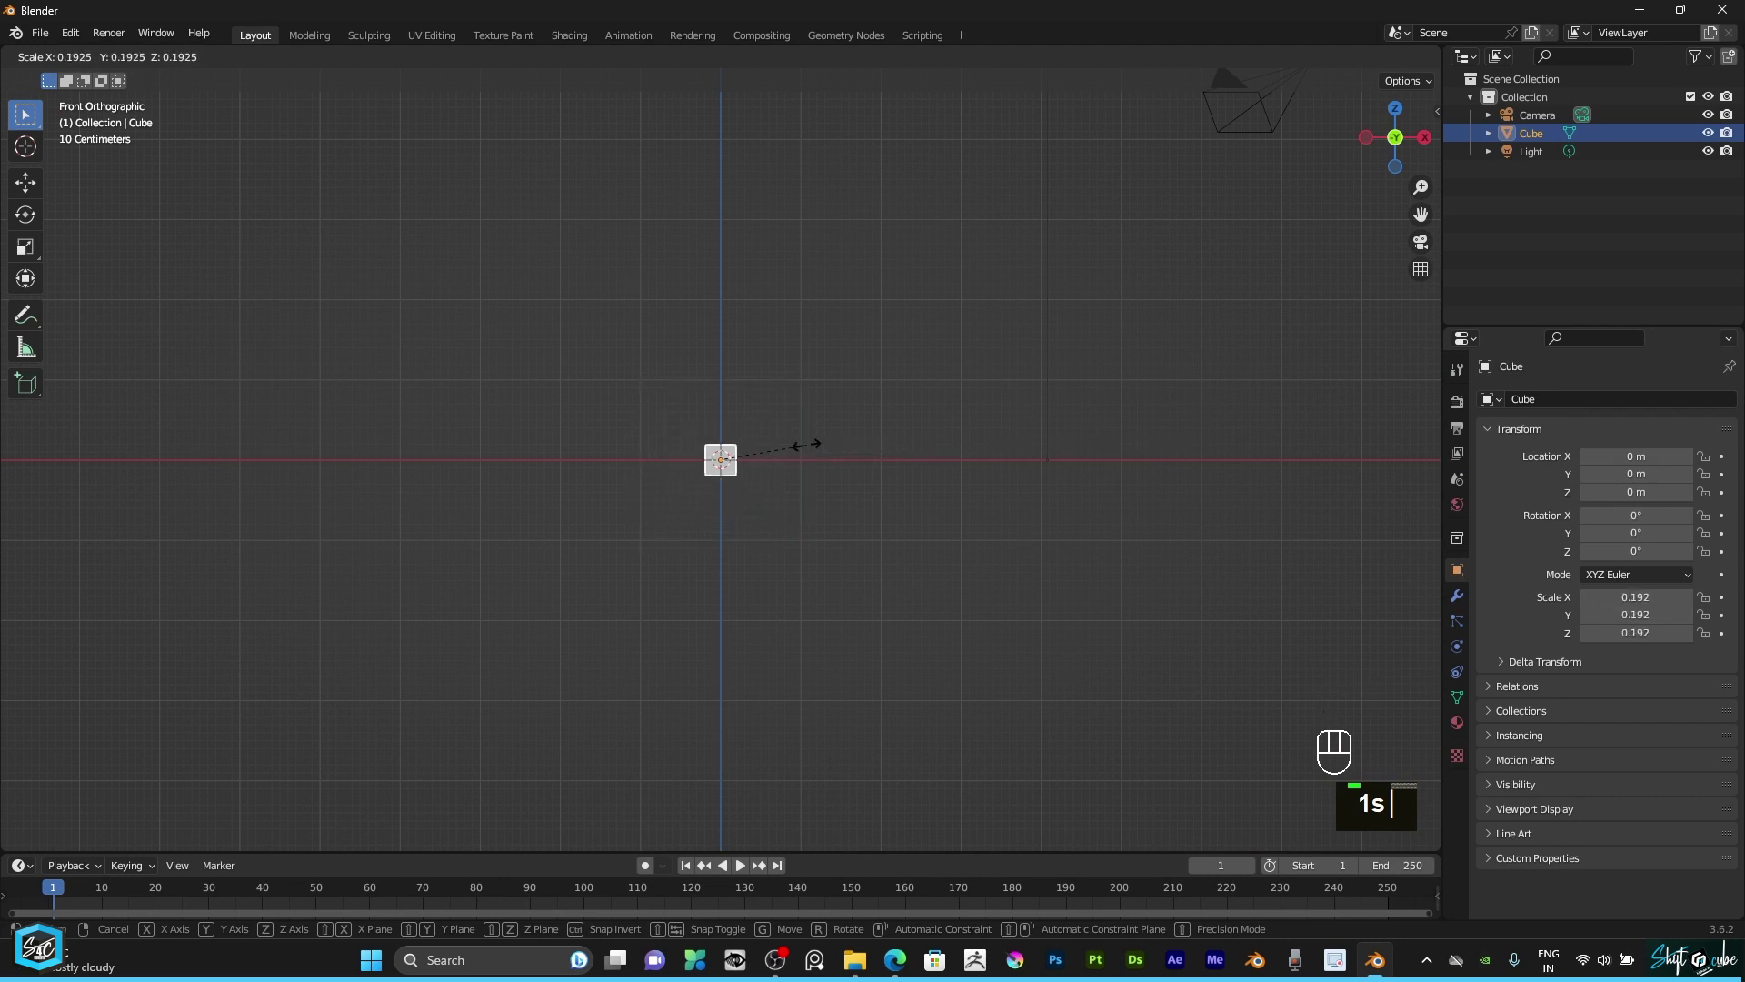
{"action": "scroll", "scroll_direction": "up", "scroll_amount": 3}
{"action": "scroll", "scroll_direction": "down", "scroll_amount": 3}
{"action": "scroll", "scroll_direction": "up", "scroll_amount": 3}
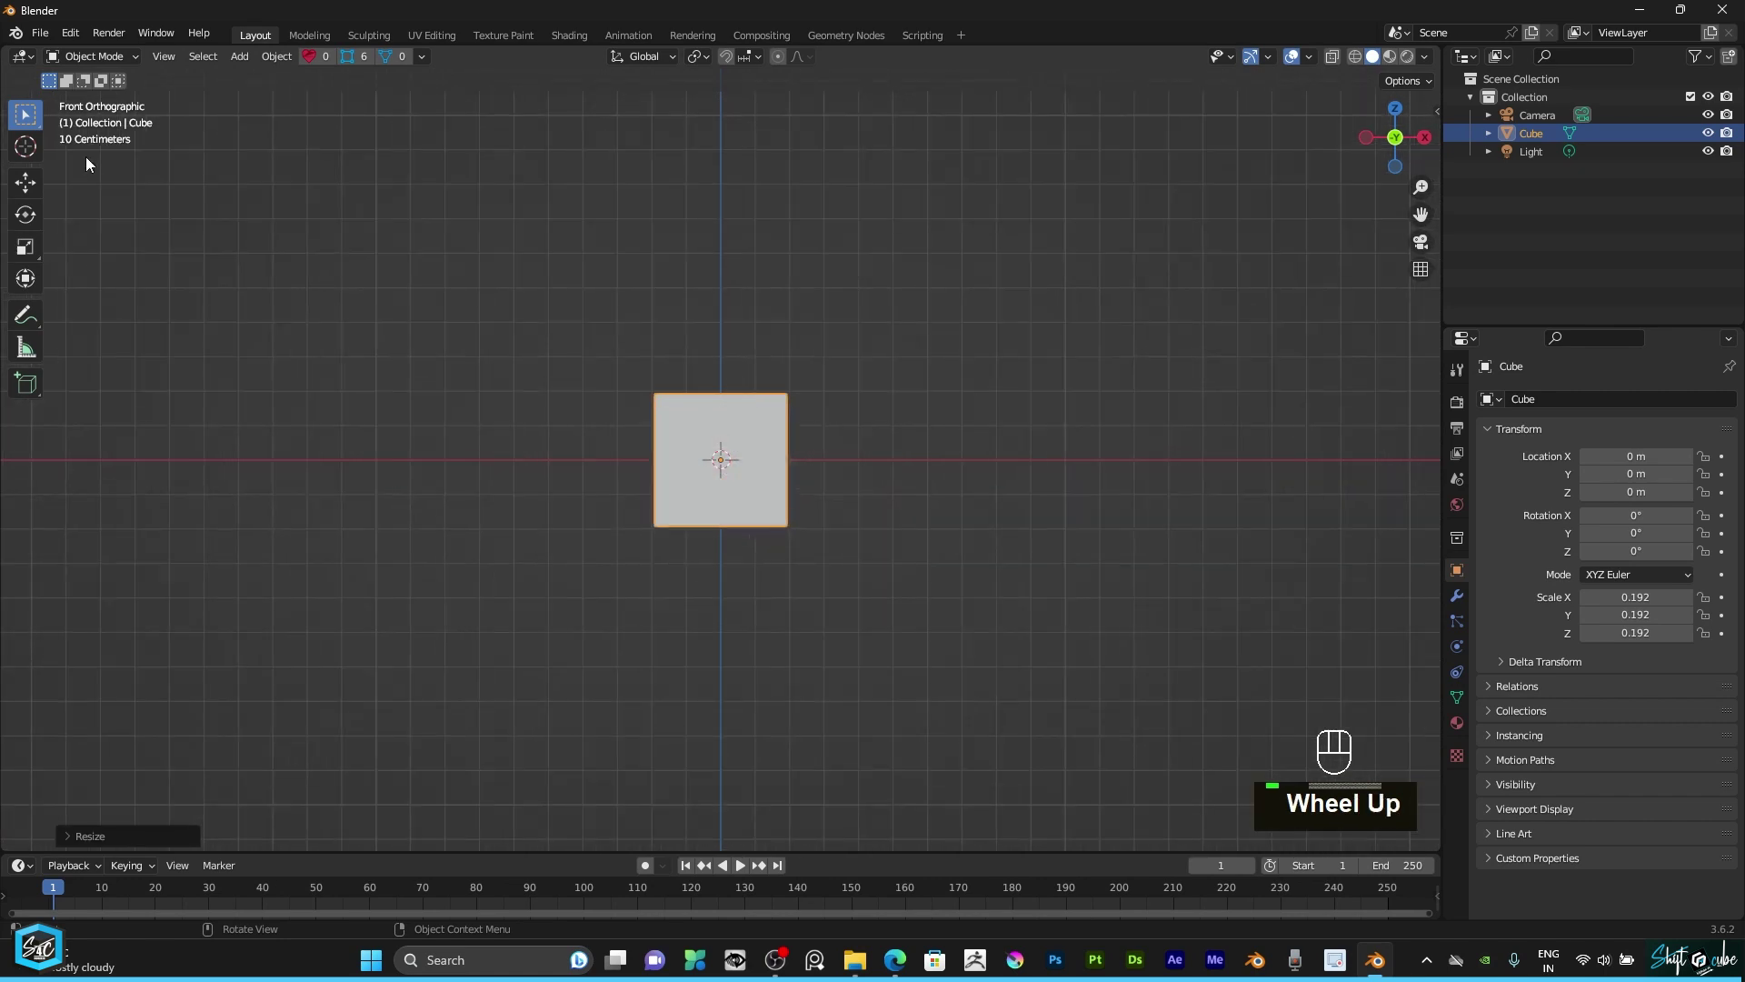
Step: In Edit Mode, move the cube's top vertices up about 10 m along Z to form a tall pillar
{"action": "key", "text": "Tab"}
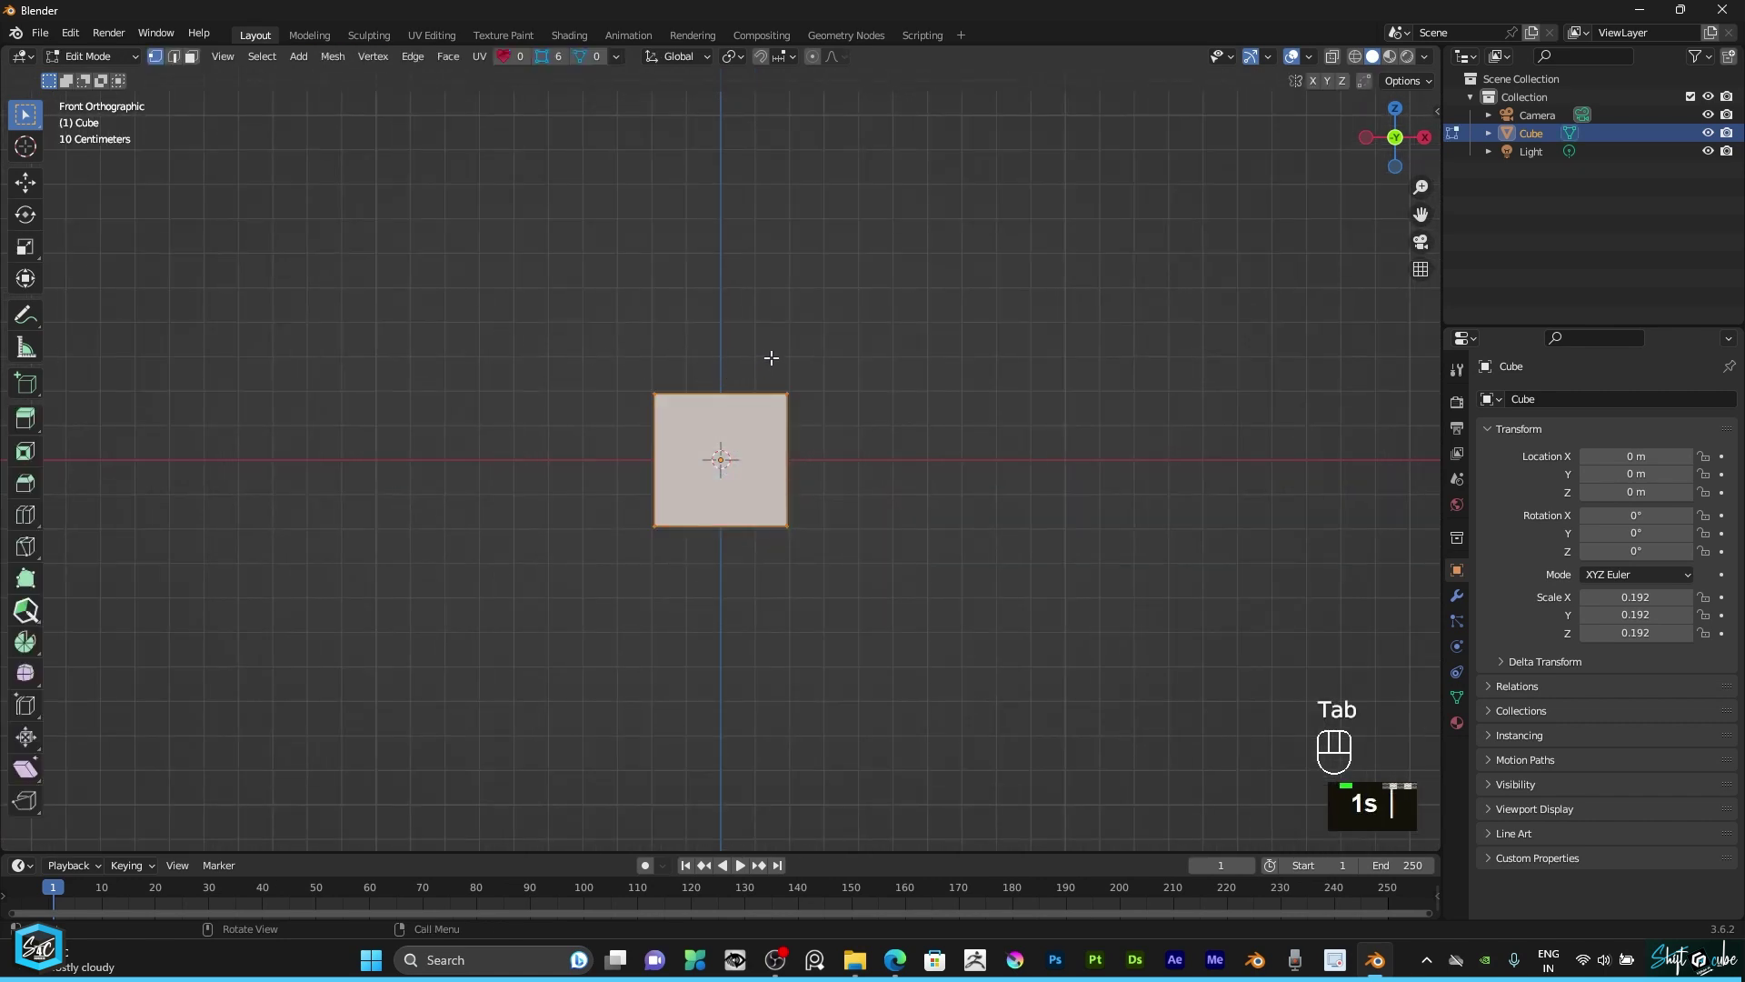
{"action": "key", "text": "alt+z"}
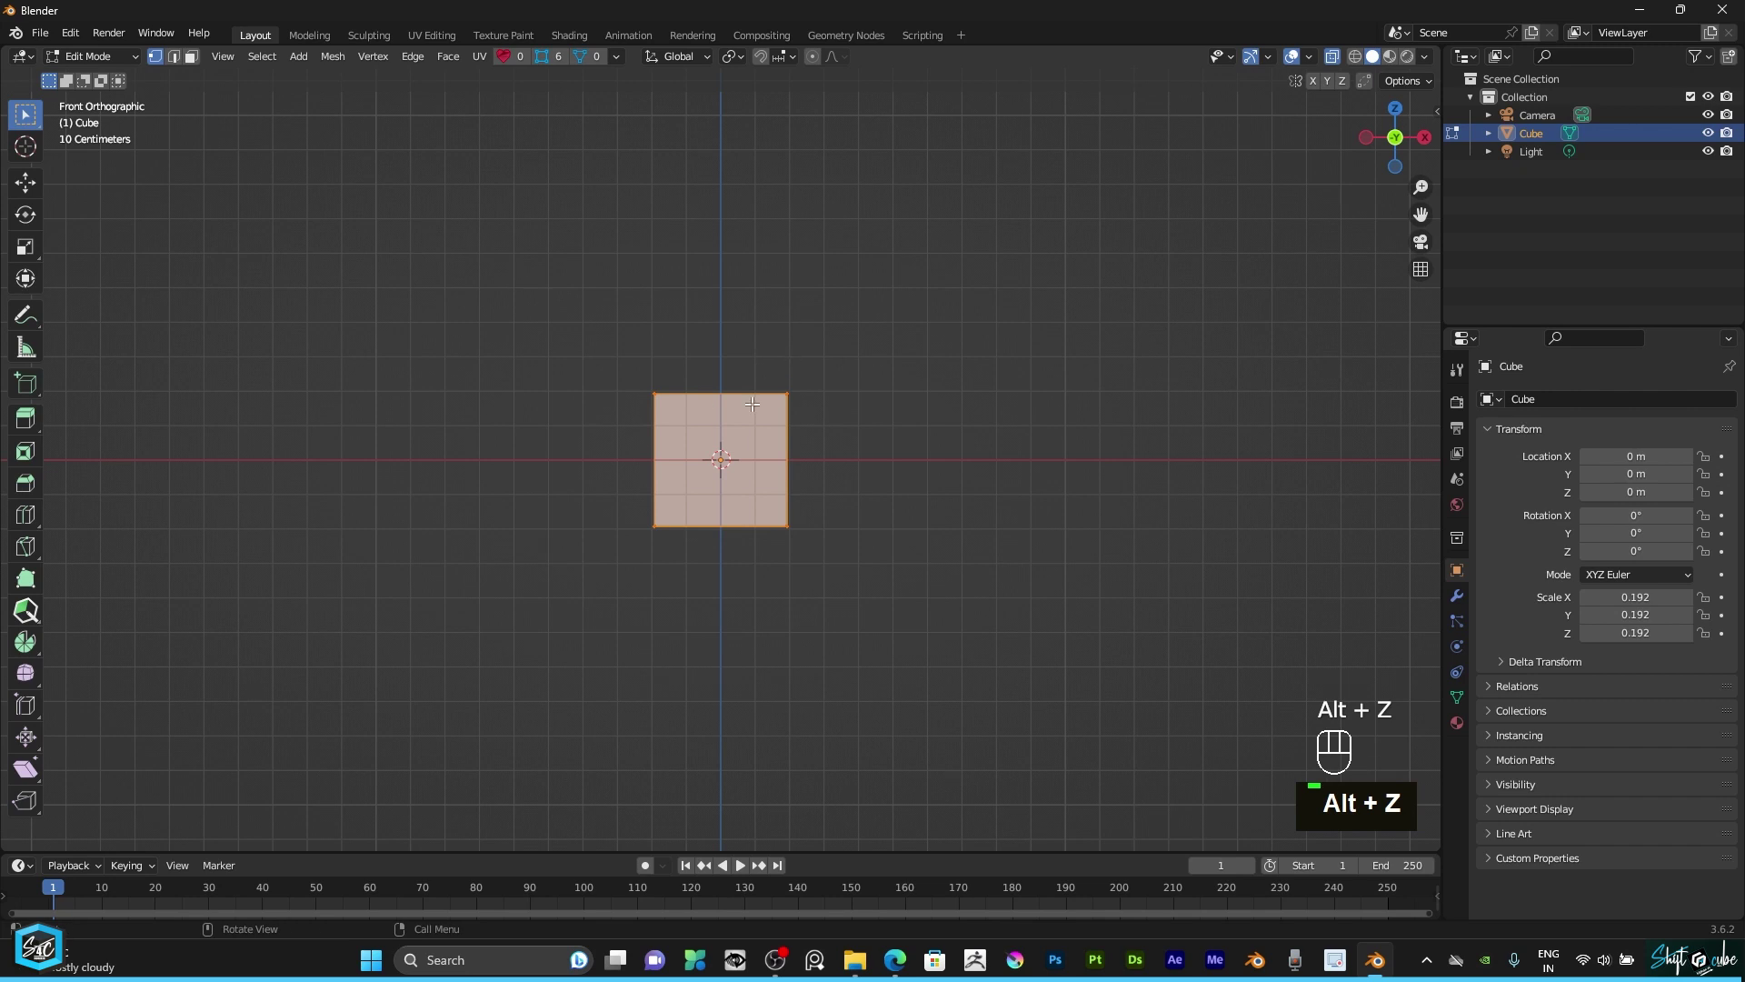
{"action": "left_click_drag", "start_coordinate": [548, 292], "coordinate": [941, 438]}
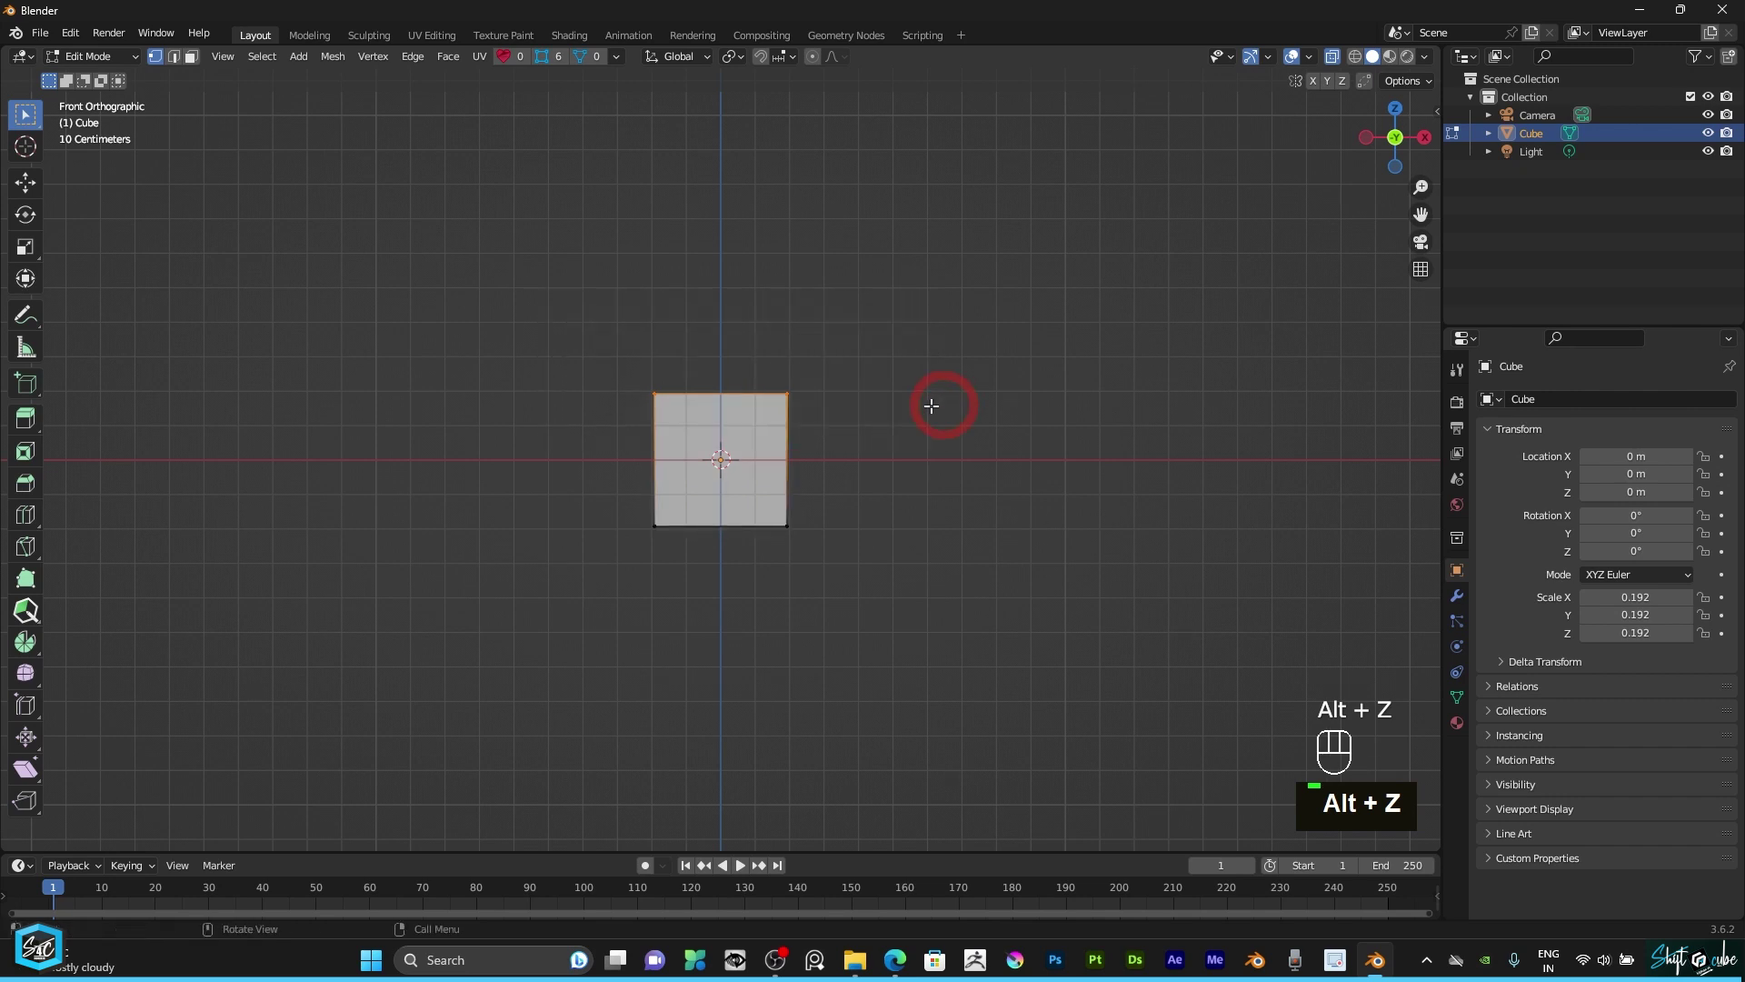
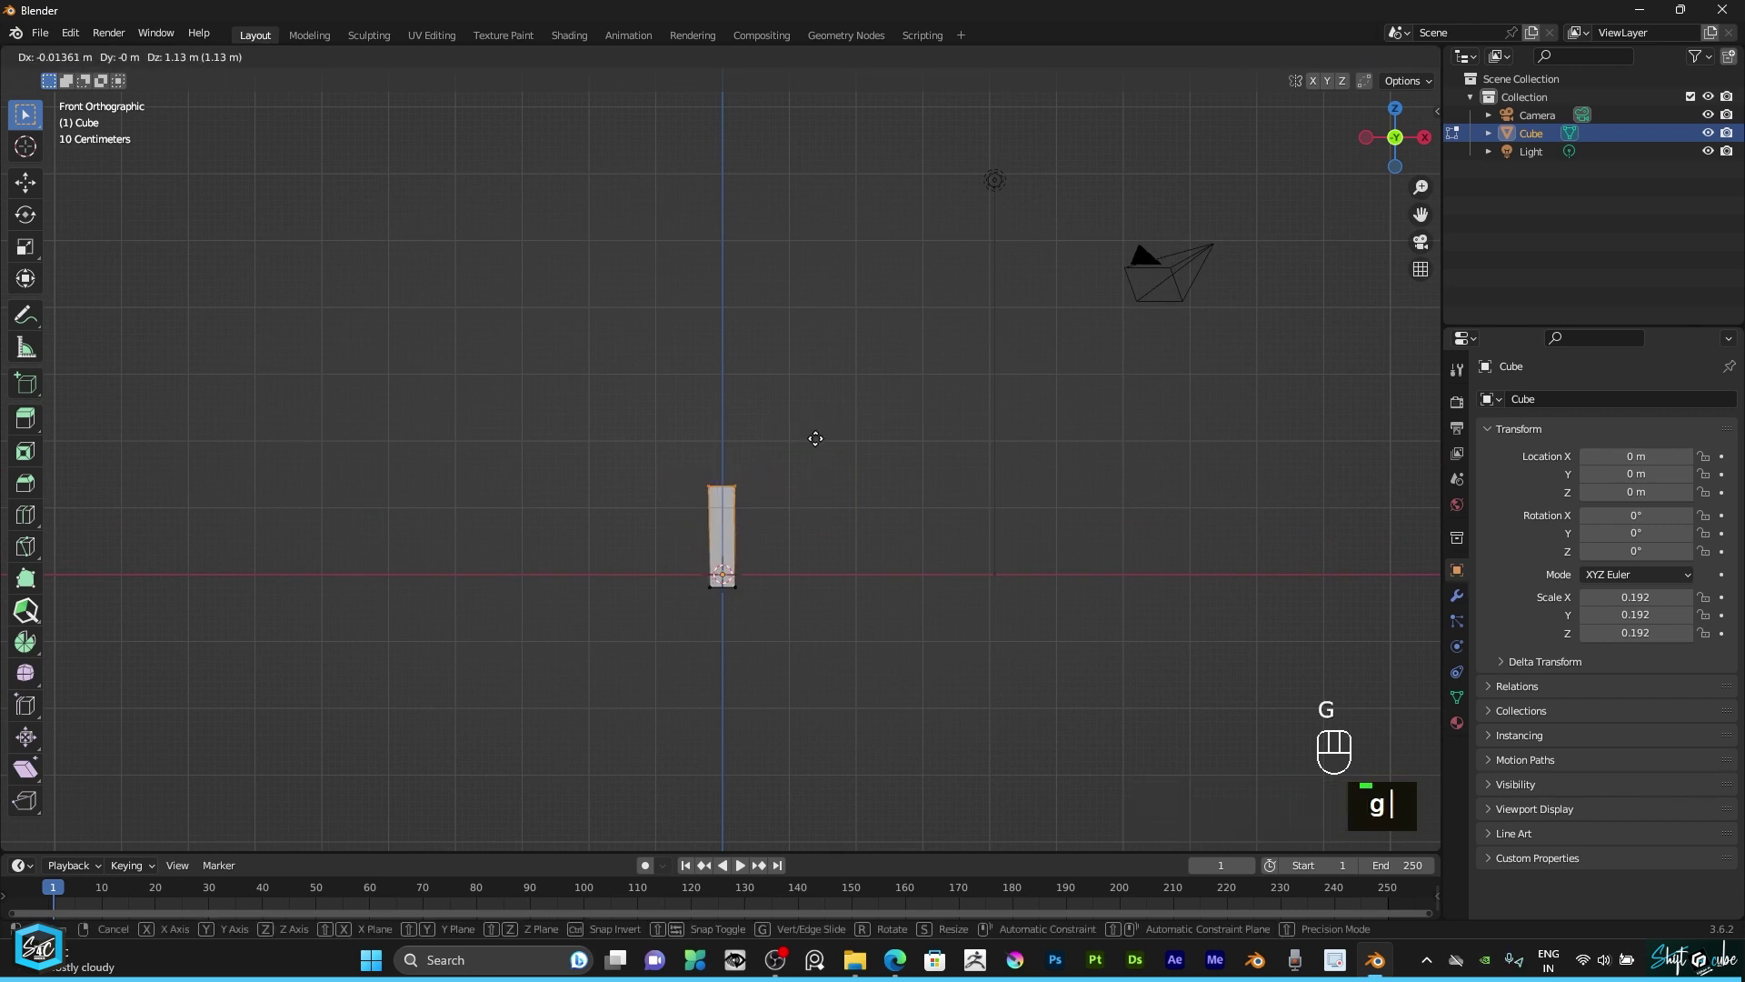
{"action": "type", "text": "gz"}
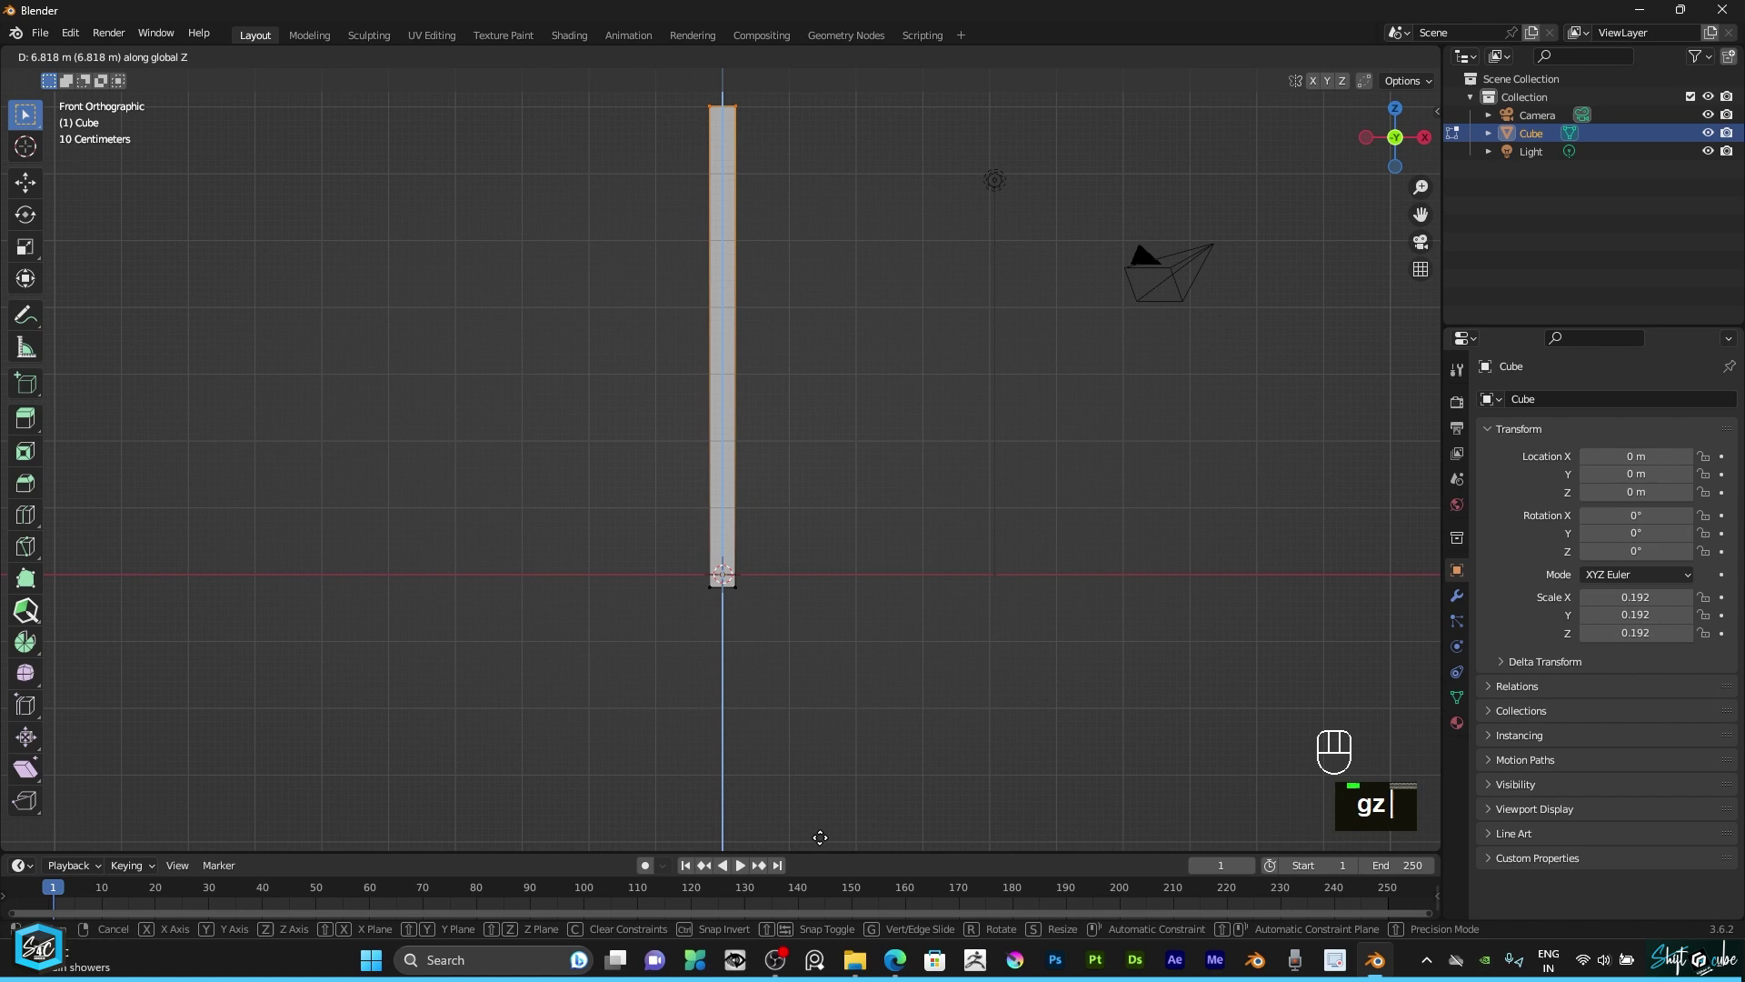
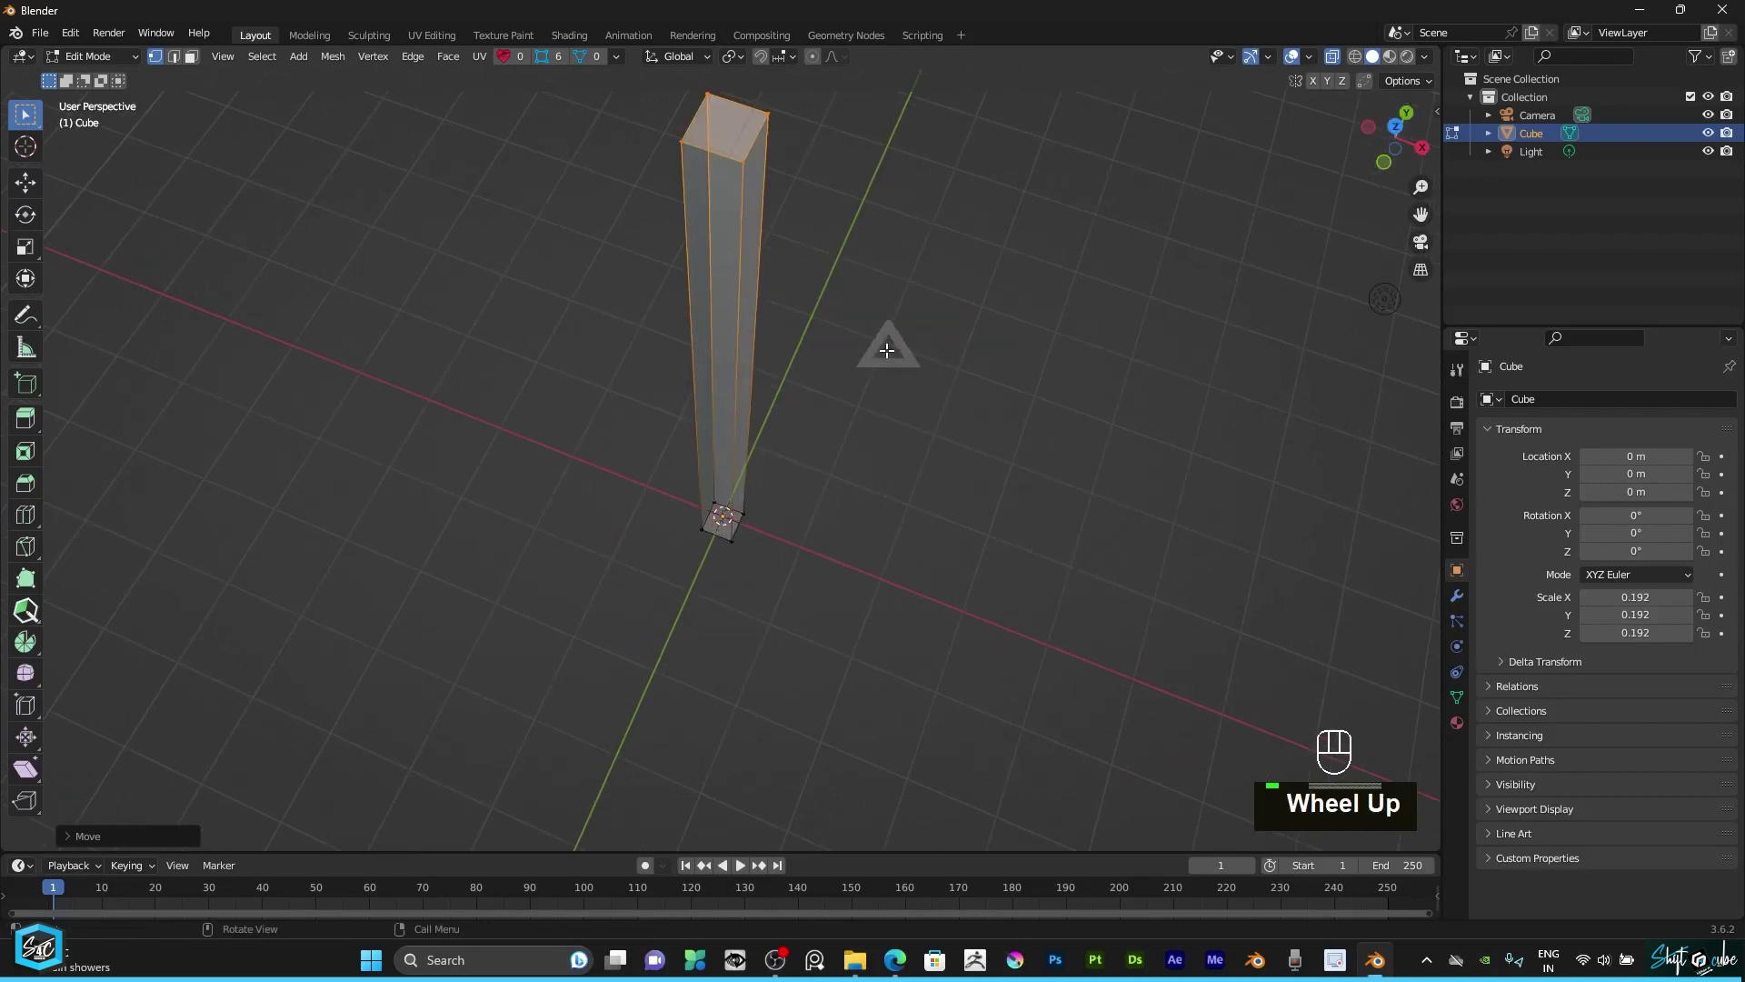
{"action": "scroll", "scroll_direction": "up", "scroll_amount": 3}
{"action": "left_click_drag", "start_coordinate": [894, 333], "coordinate": [902, 405]}
{"action": "scroll", "scroll_direction": "down", "scroll_amount": 3}
Step: From front view, reselect the pillar's top end and raise it further along Z
{"action": "type", "text": "1"}
{"action": "key", "text": "KP_1"}
{"action": "left_click_drag", "start_coordinate": [801, 256], "coordinate": [781, 387]}
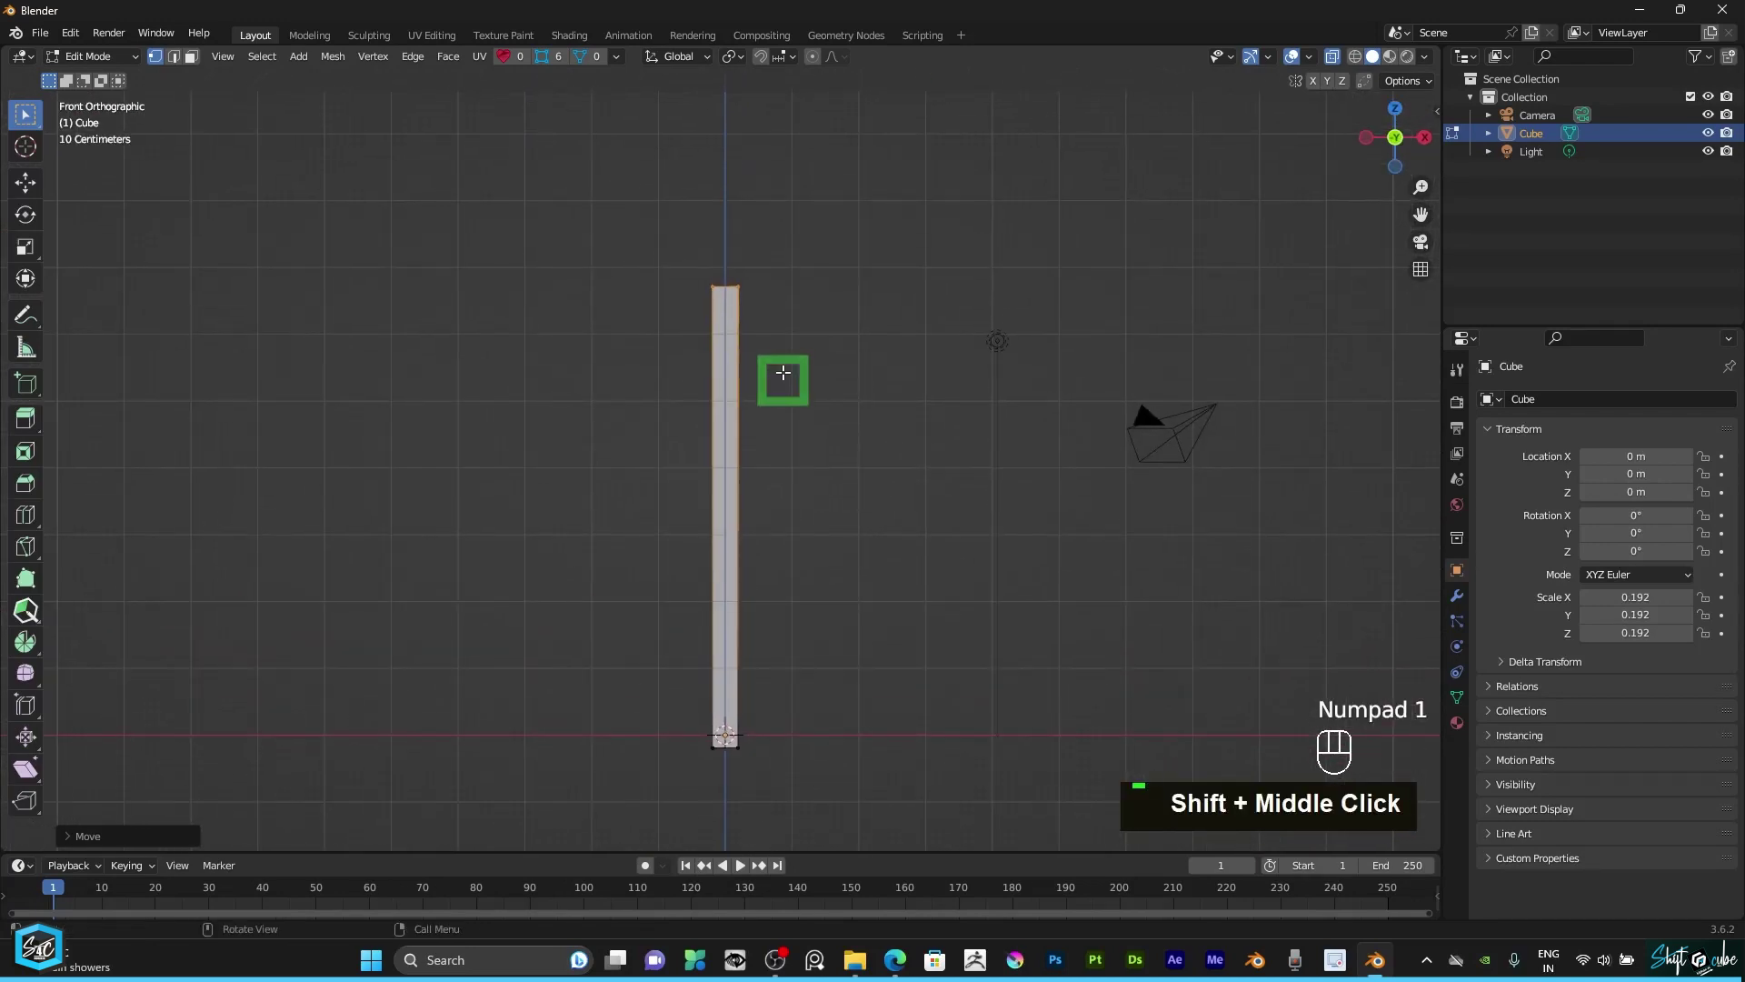
{"action": "key", "text": "alt+z"}
{"action": "key", "text": "alt+z"}
{"action": "left_click", "coordinate": [800, 313]}
{"action": "scroll", "scroll_direction": "down", "scroll_amount": 3}
{"action": "left_click_drag", "start_coordinate": [774, 286], "coordinate": [763, 383]}
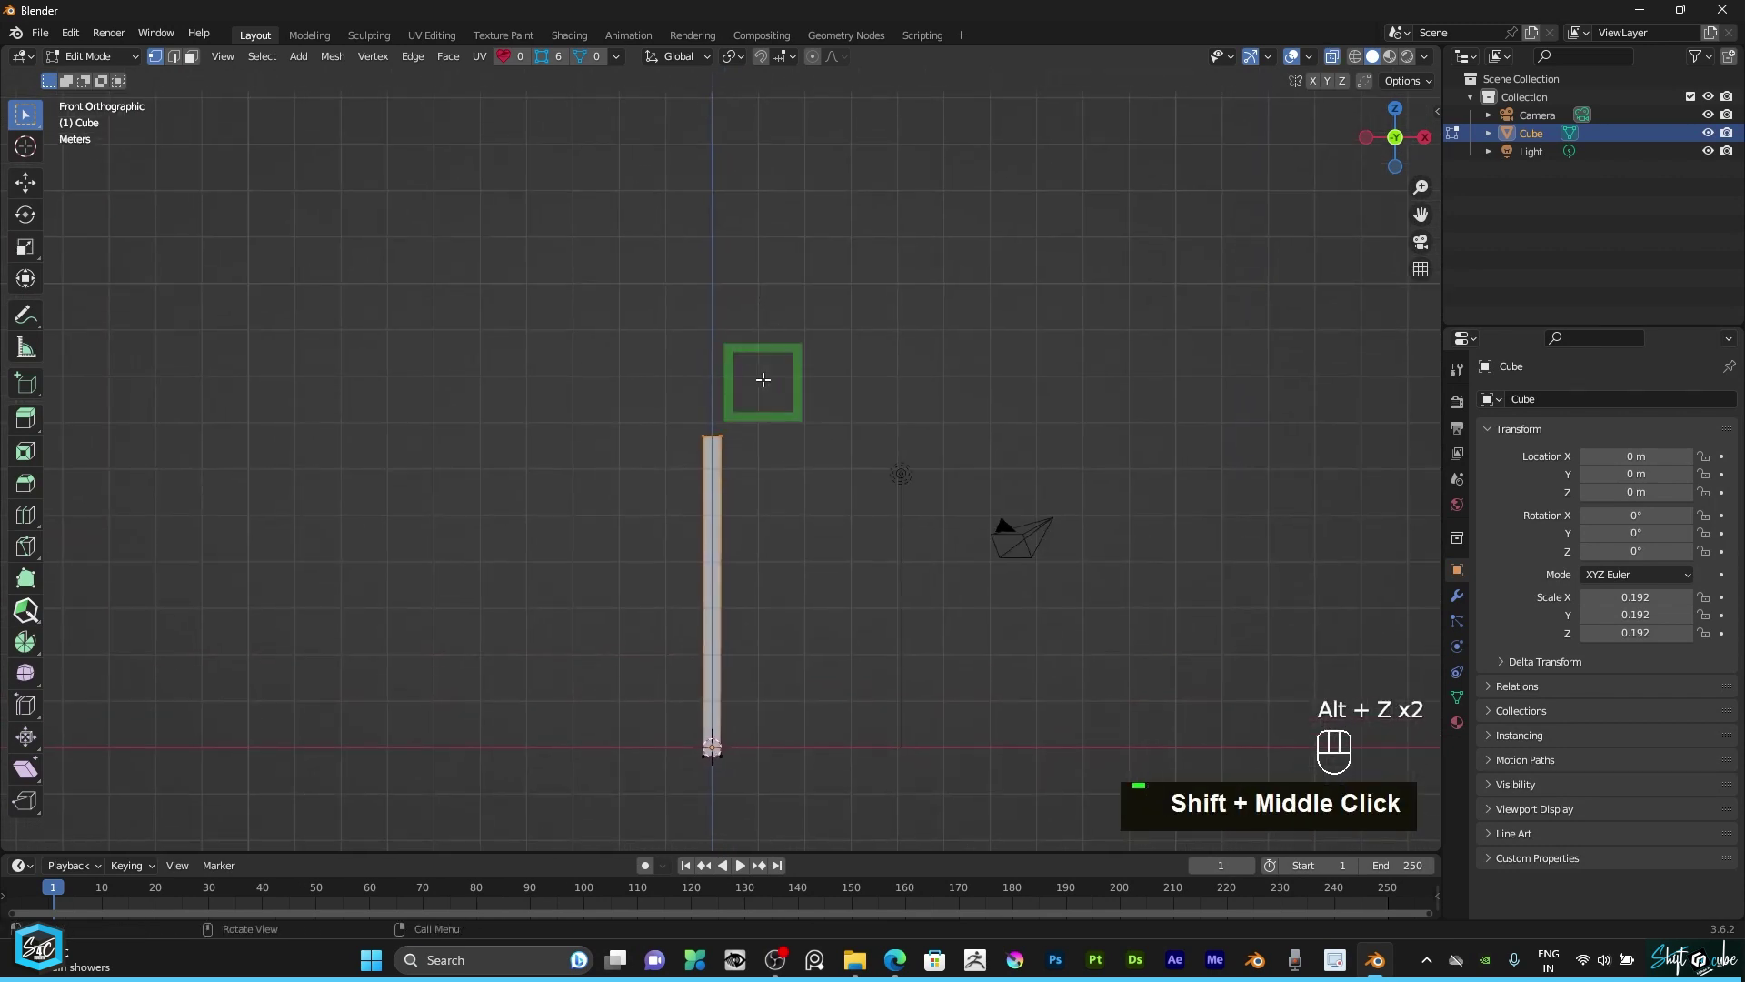
{"action": "type", "text": "s"}
{"action": "key", "text": "g"}
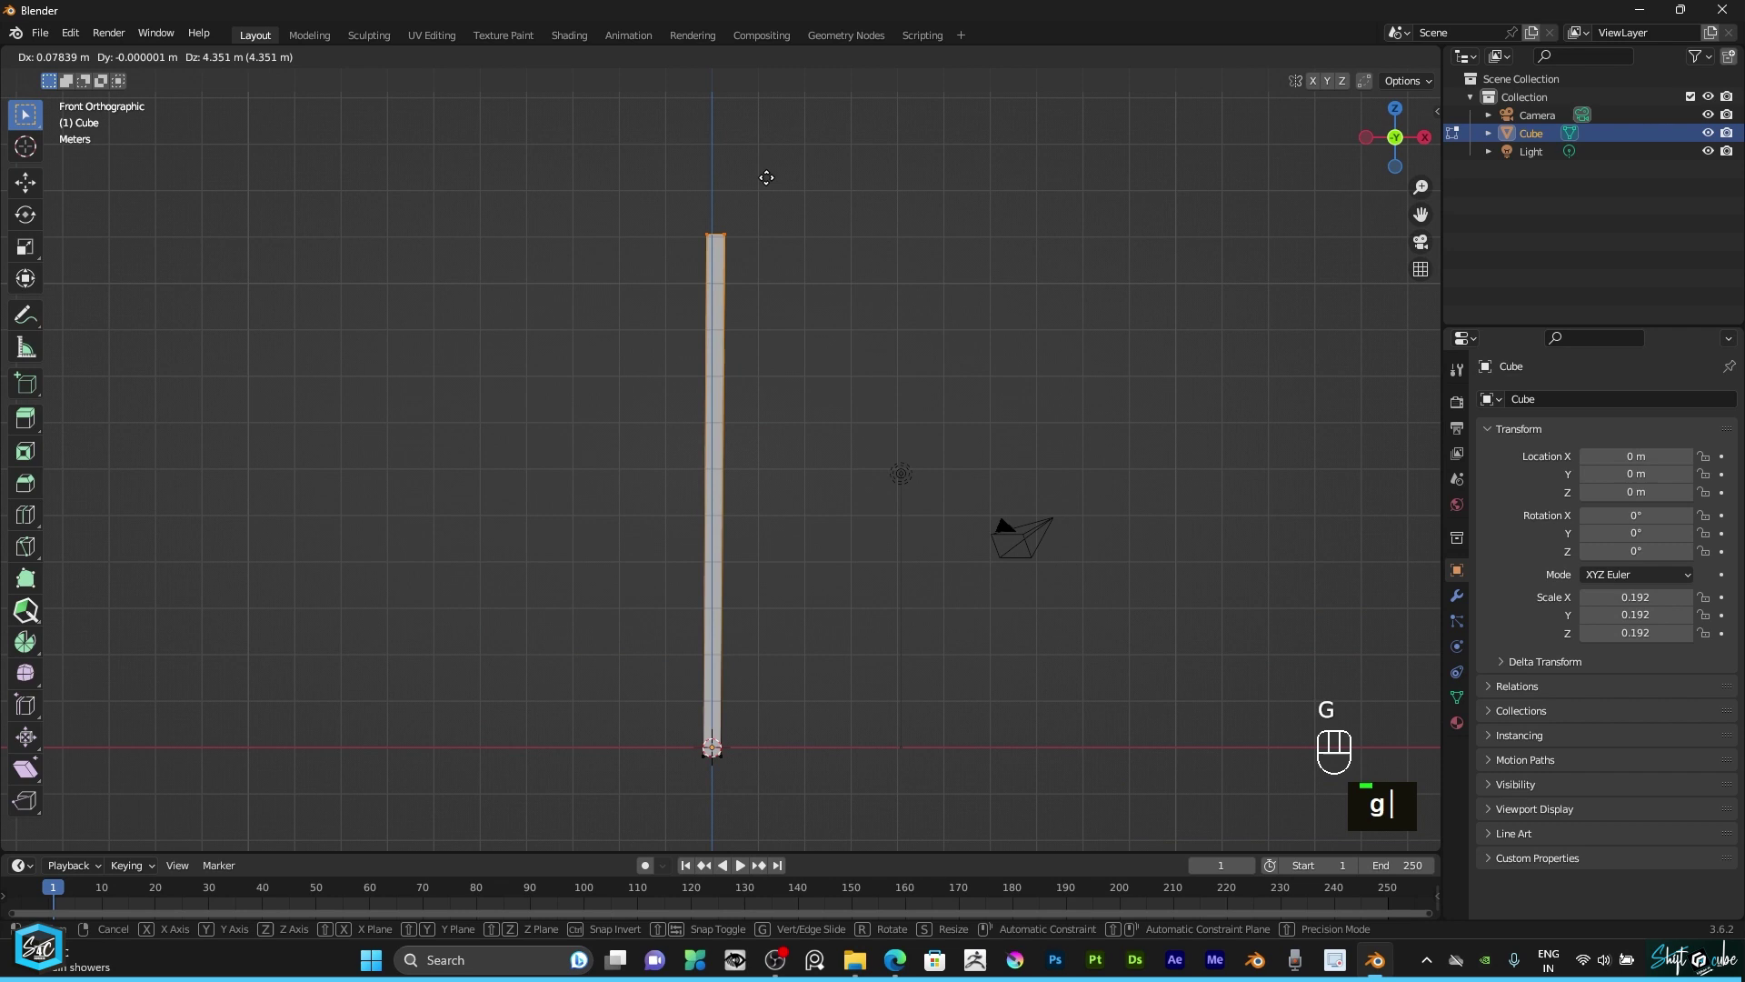
{"action": "type", "text": "z"}
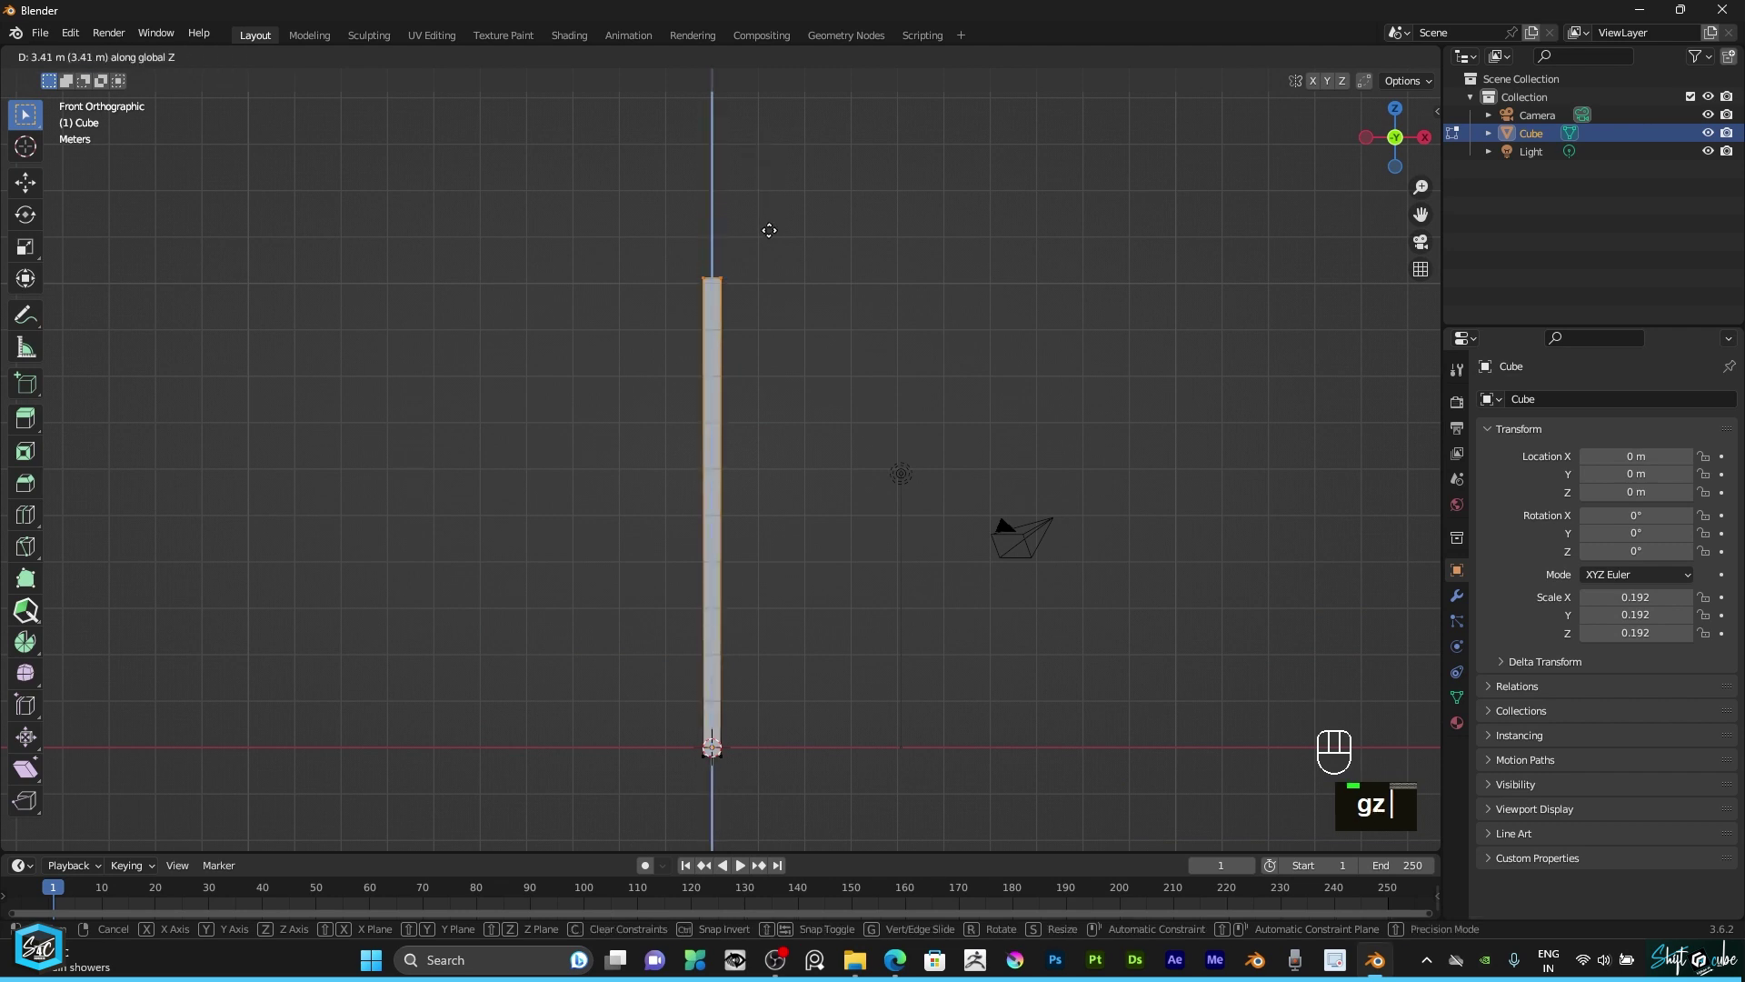
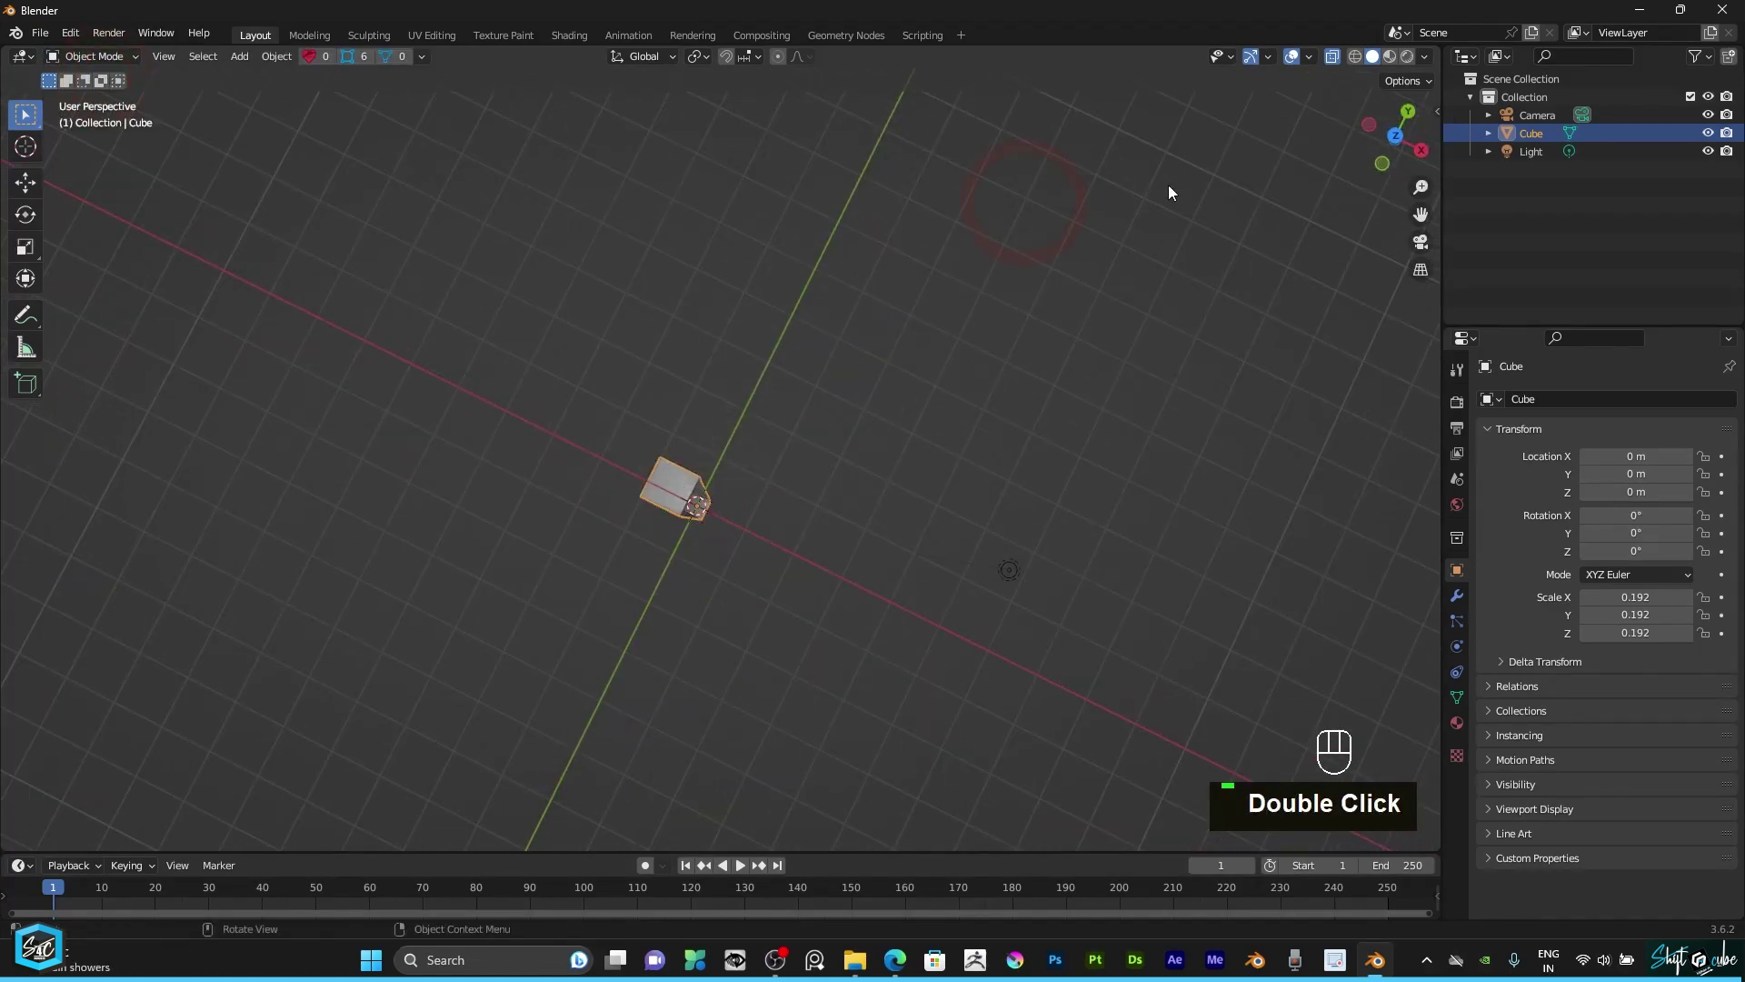
Step: Apply the 10.2 m pillar's scale so it reads 1.000
{"action": "left_click", "coordinate": [1381, 141]}
{"action": "key", "text": "alt+z"}
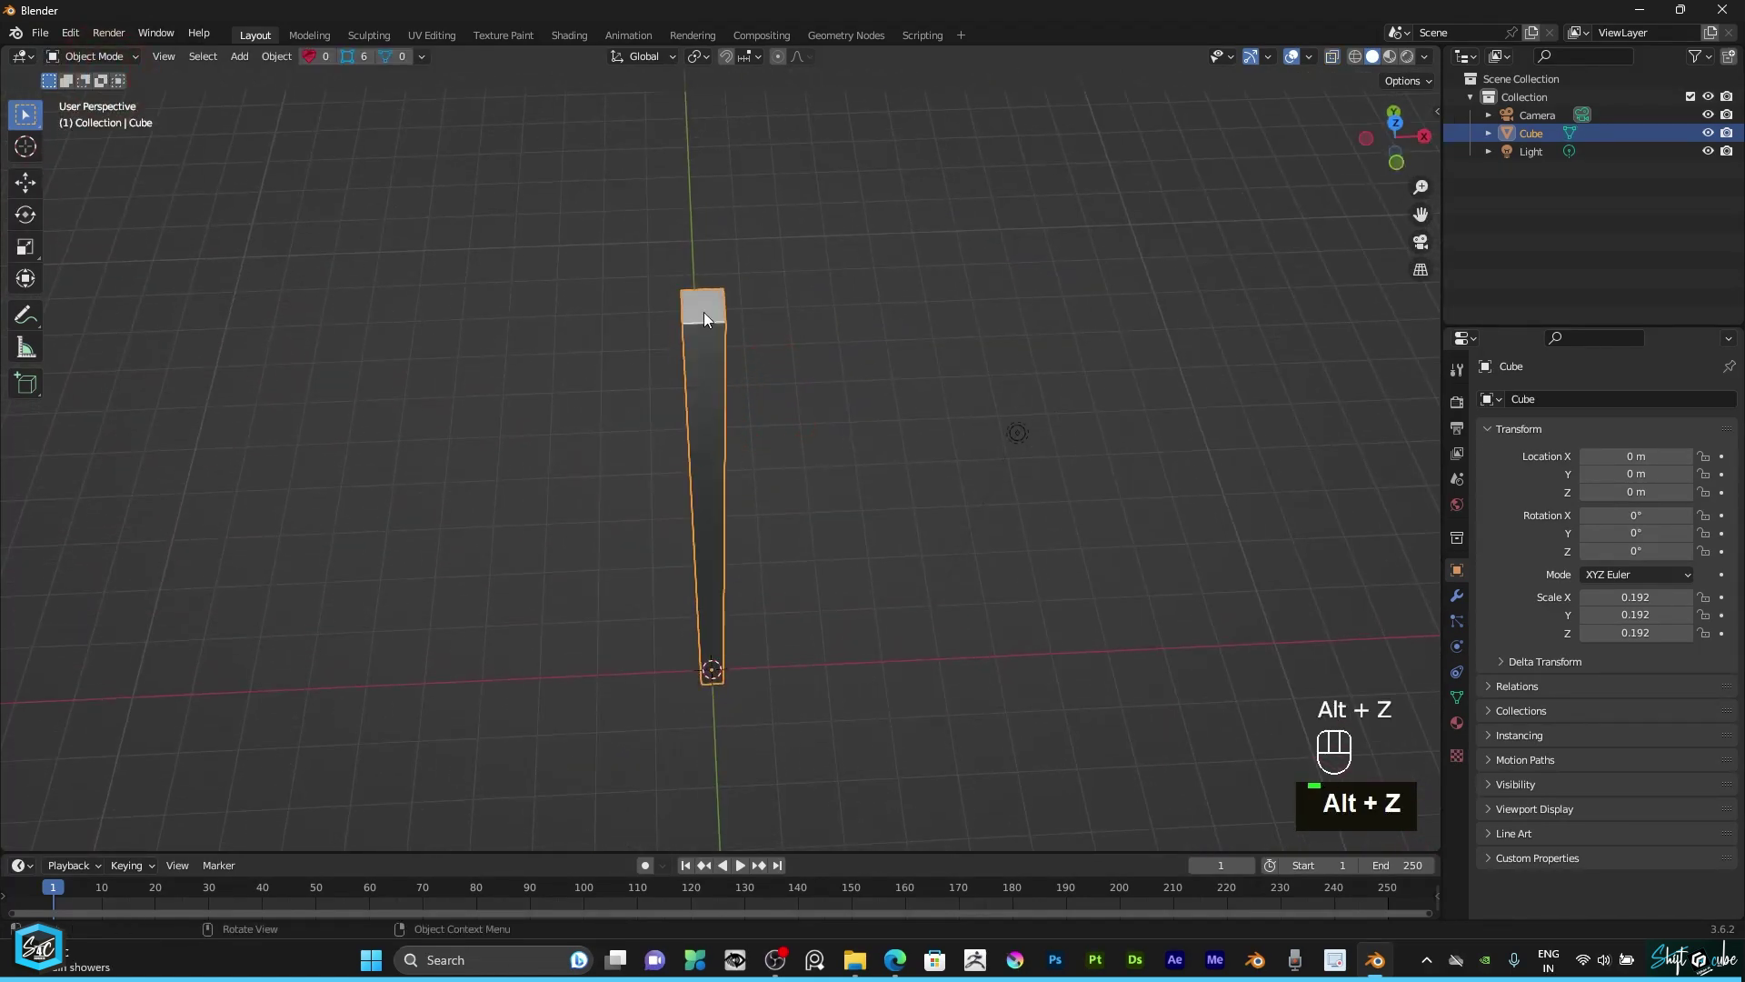
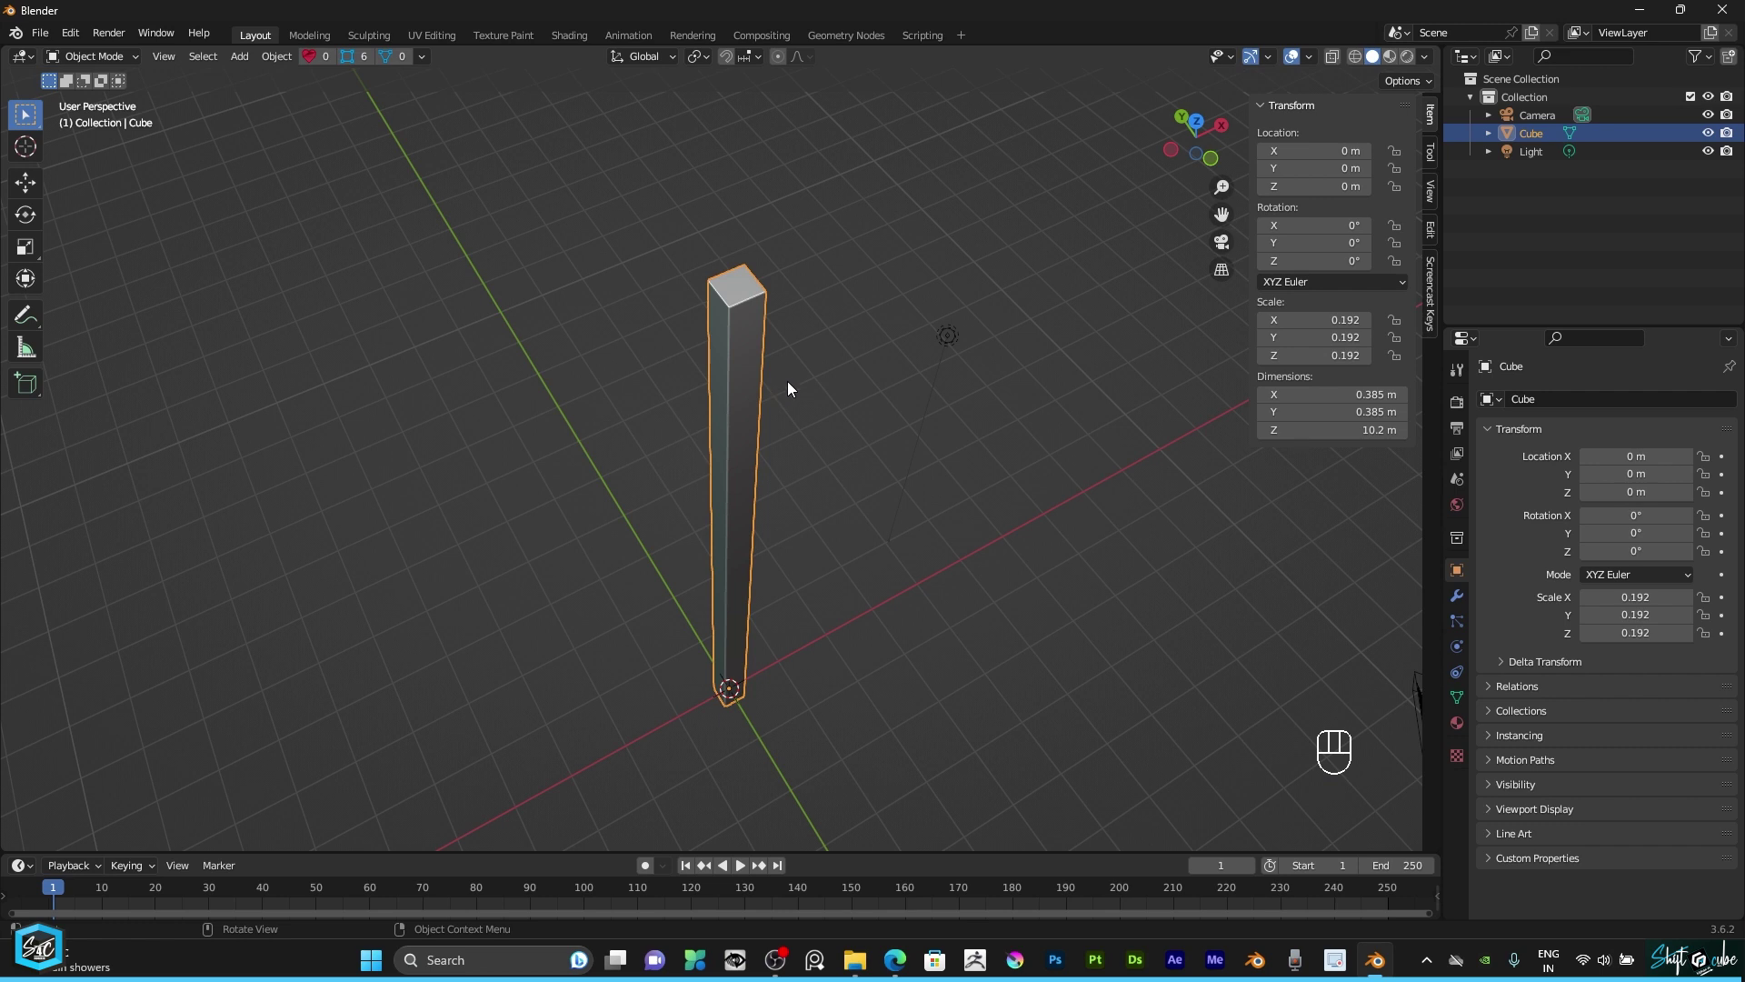
{"action": "key", "text": "ctrl+a"}
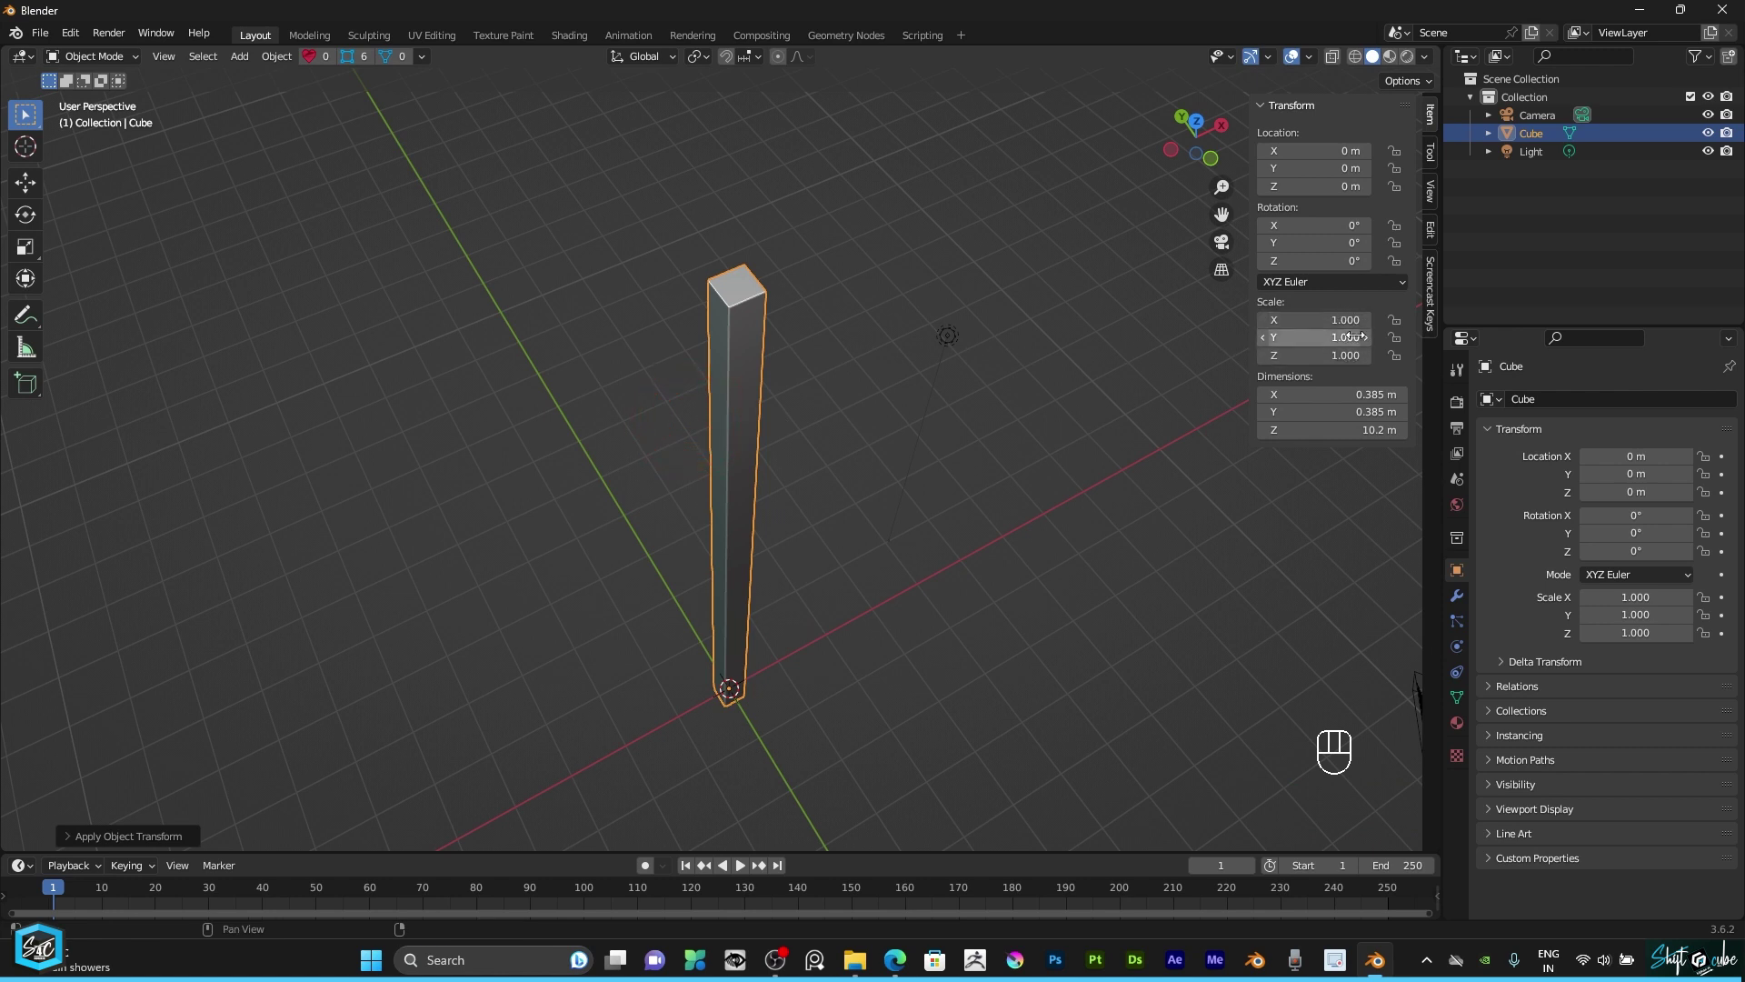
{"action": "left_click", "coordinate": [1192, 153]}
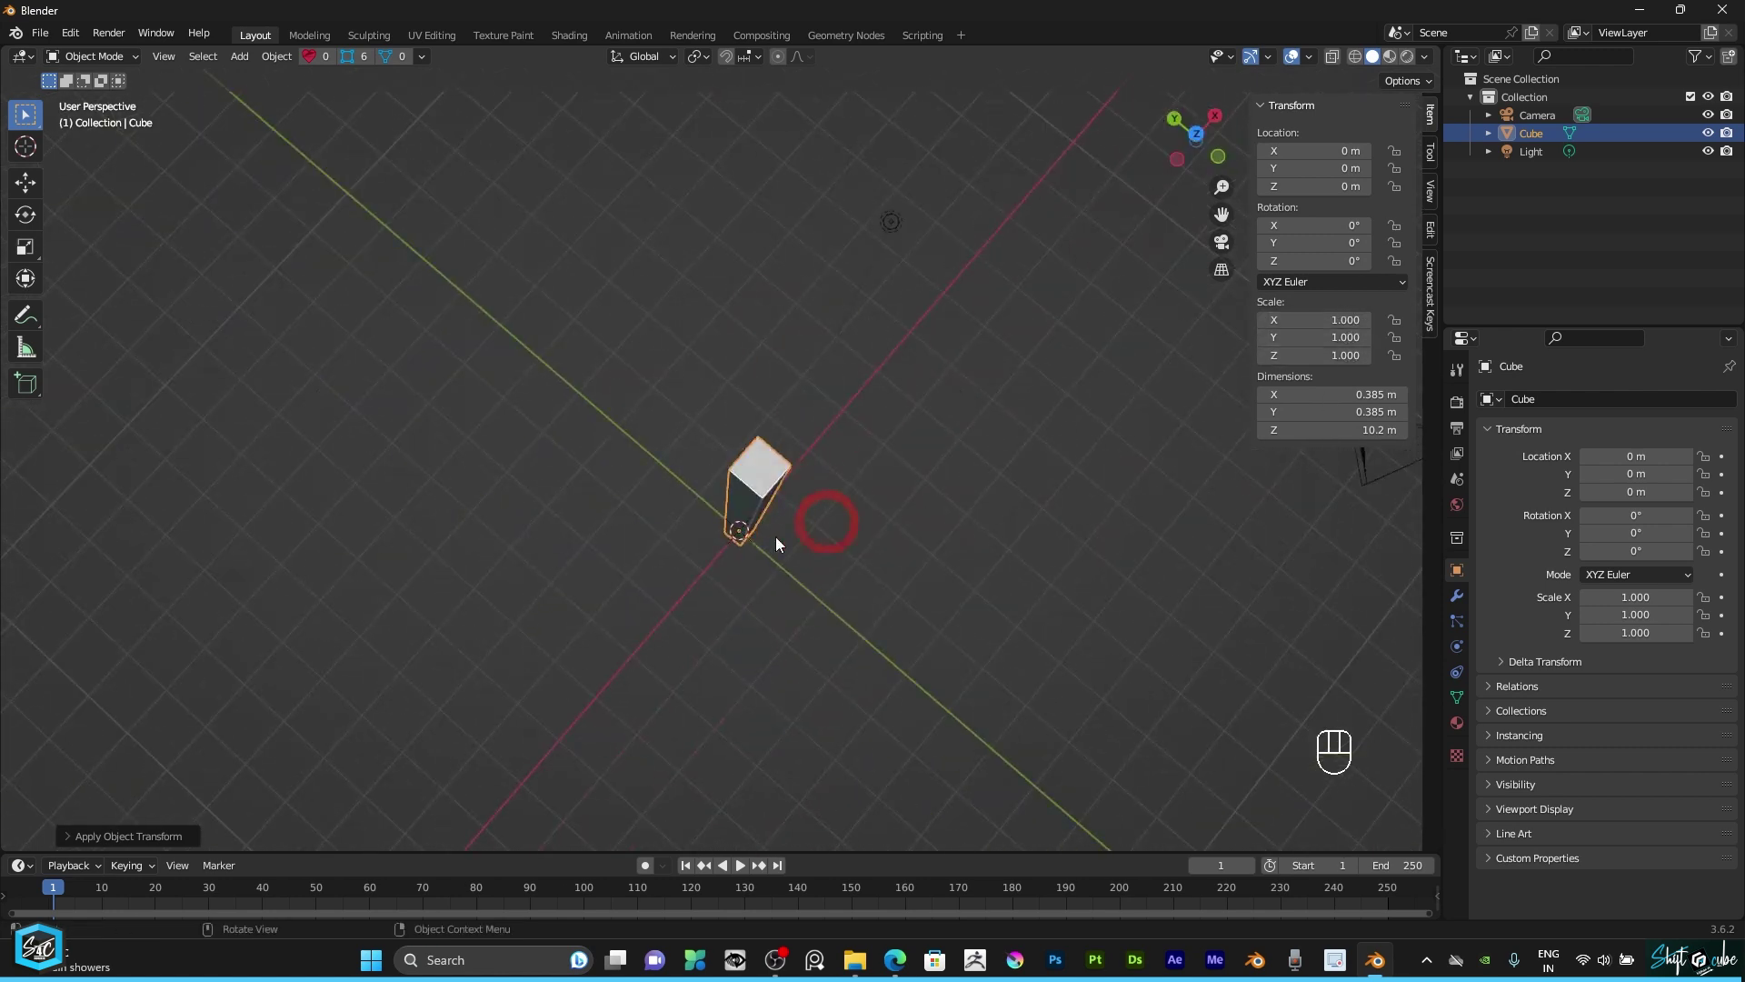
Step: Switch to top view and select the pillar ready to move it along X
{"action": "scroll", "scroll_direction": "down", "scroll_amount": 3}
{"action": "key", "text": "KP_7"}
{"action": "left_click", "coordinate": [39, 188]}
{"action": "scroll", "scroll_direction": "up", "scroll_amount": 3}
Step: Move the pillar about 1.8 m along negative X and add a Mirror modifier with its origin at world centre
{"action": "left_click_drag", "start_coordinate": [773, 540], "coordinate": [566, 526]}
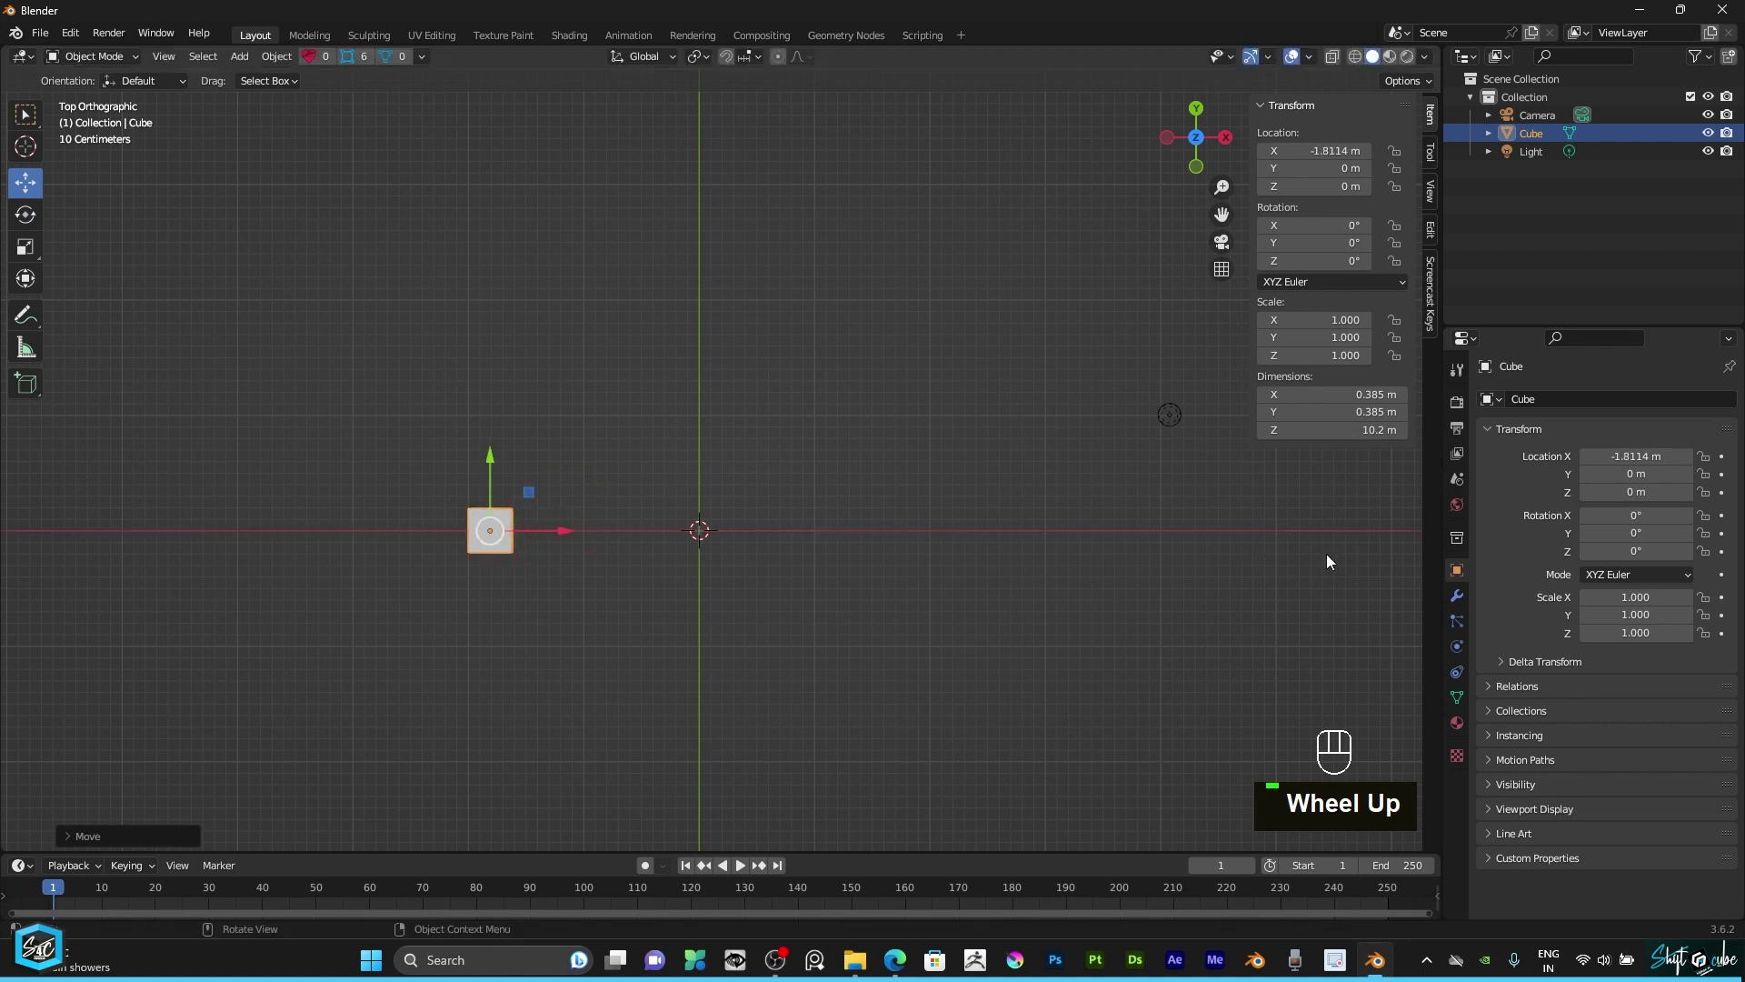
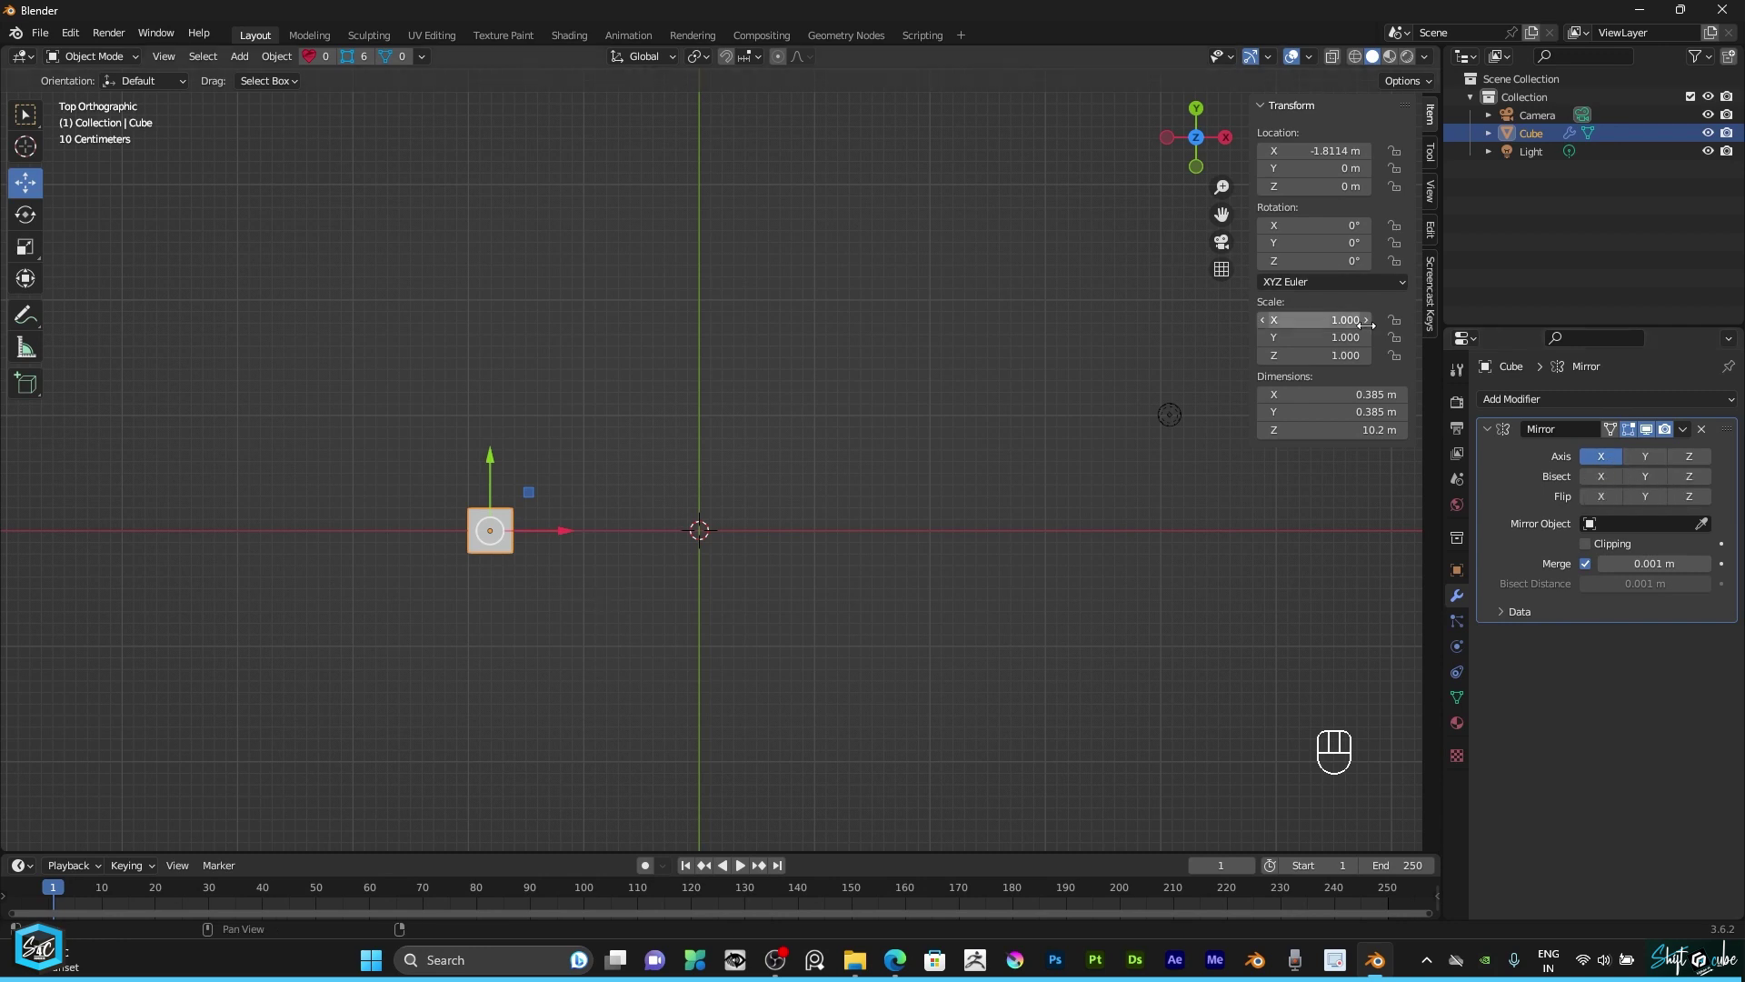
{"action": "left_click", "coordinate": [1657, 434]}
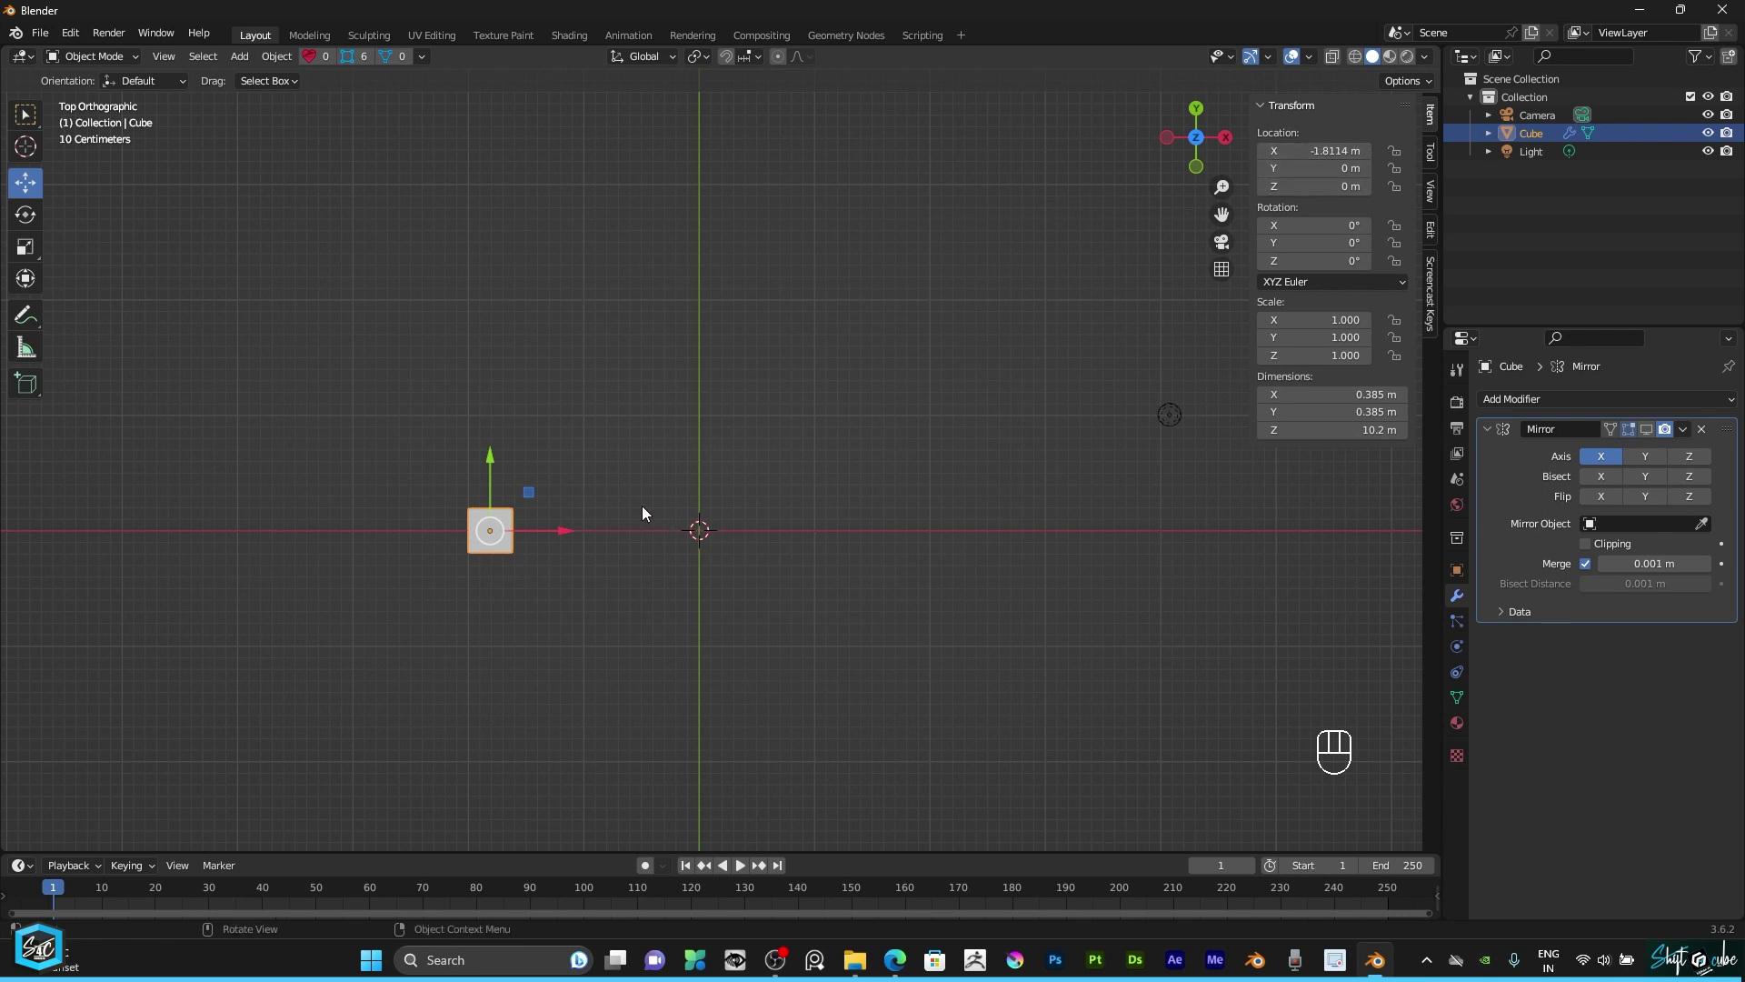
{"action": "key", "text": "ctrl+a"}
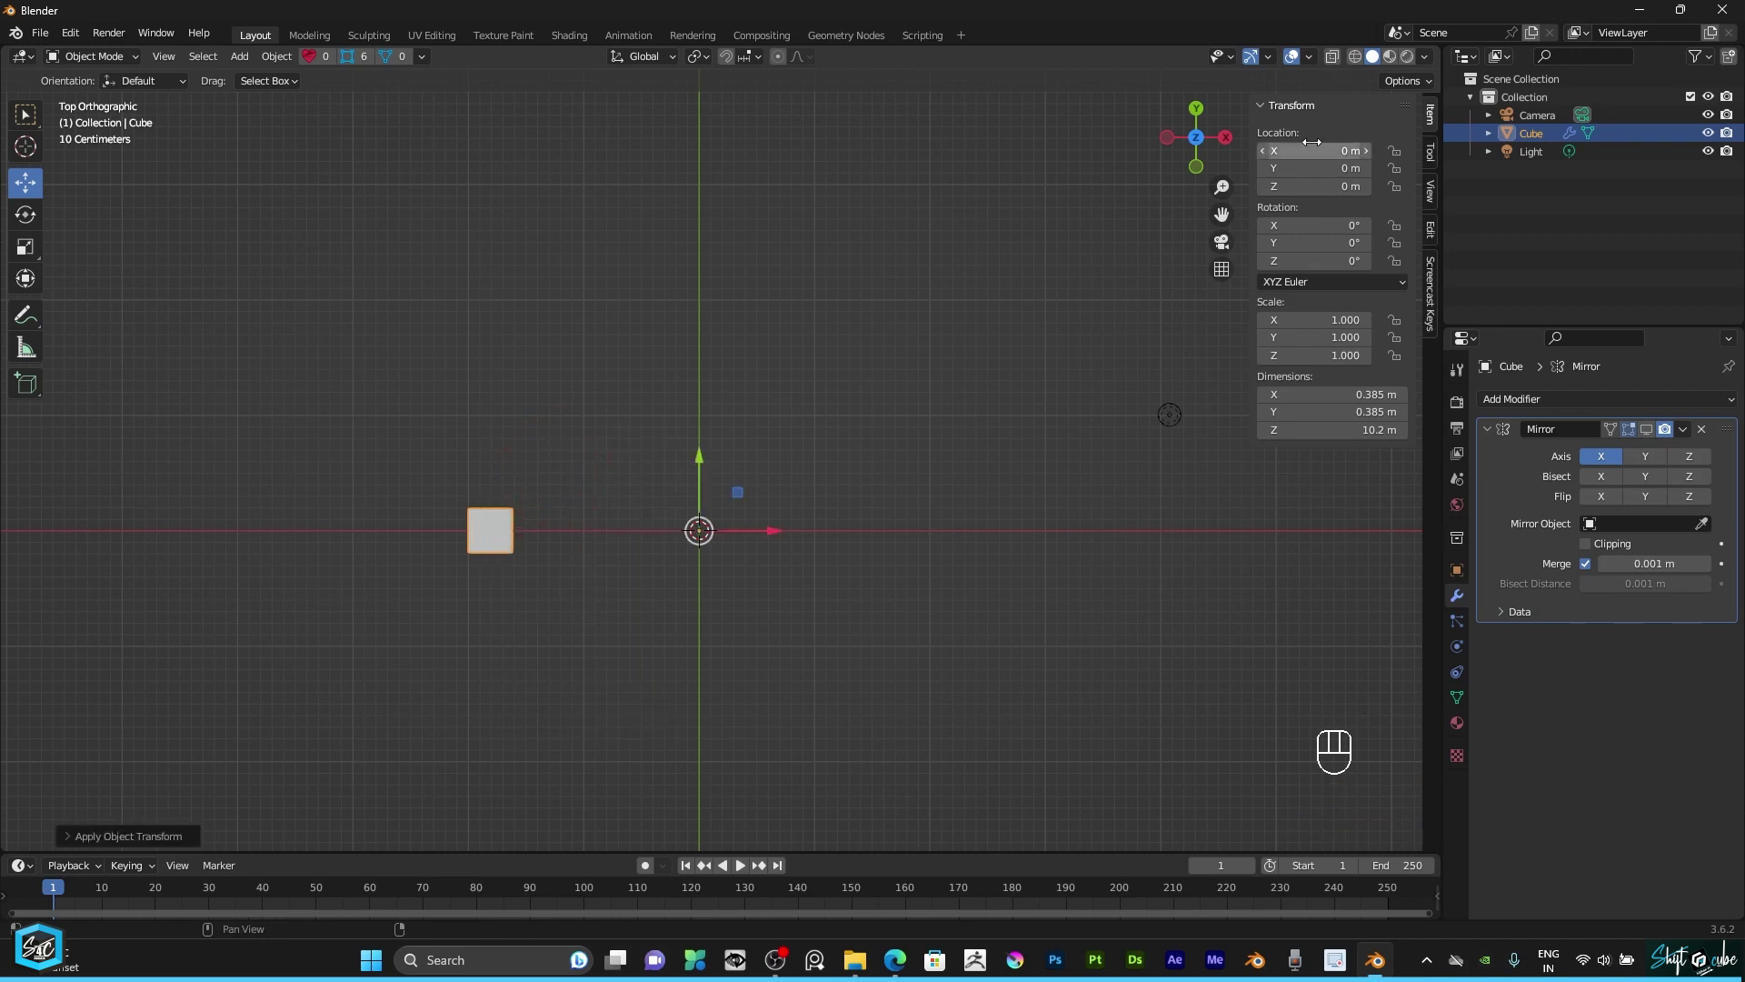
{"action": "left_click", "coordinate": [1646, 437]}
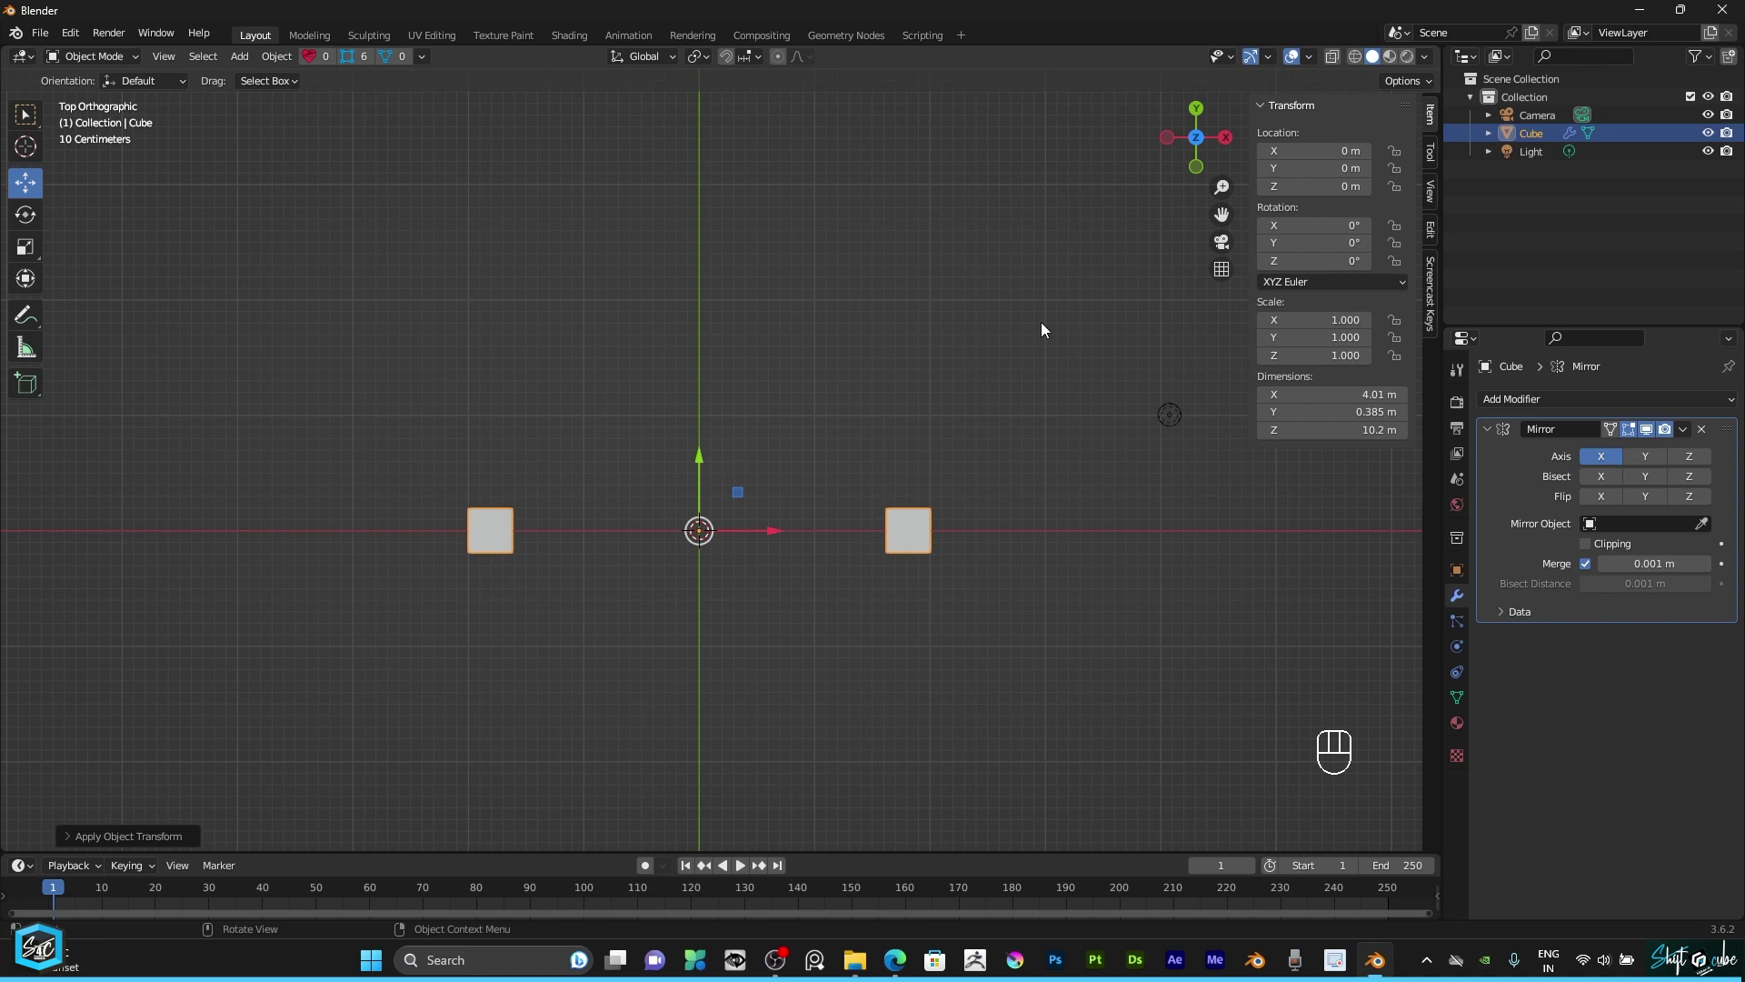
Step: Enable the Y axis on the Mirror modifier too, then enter Edit Mode on the pillar
{"action": "left_click_drag", "start_coordinate": [1184, 155], "coordinate": [1177, 177]}
{"action": "scroll", "scroll_direction": "down", "scroll_amount": 3}
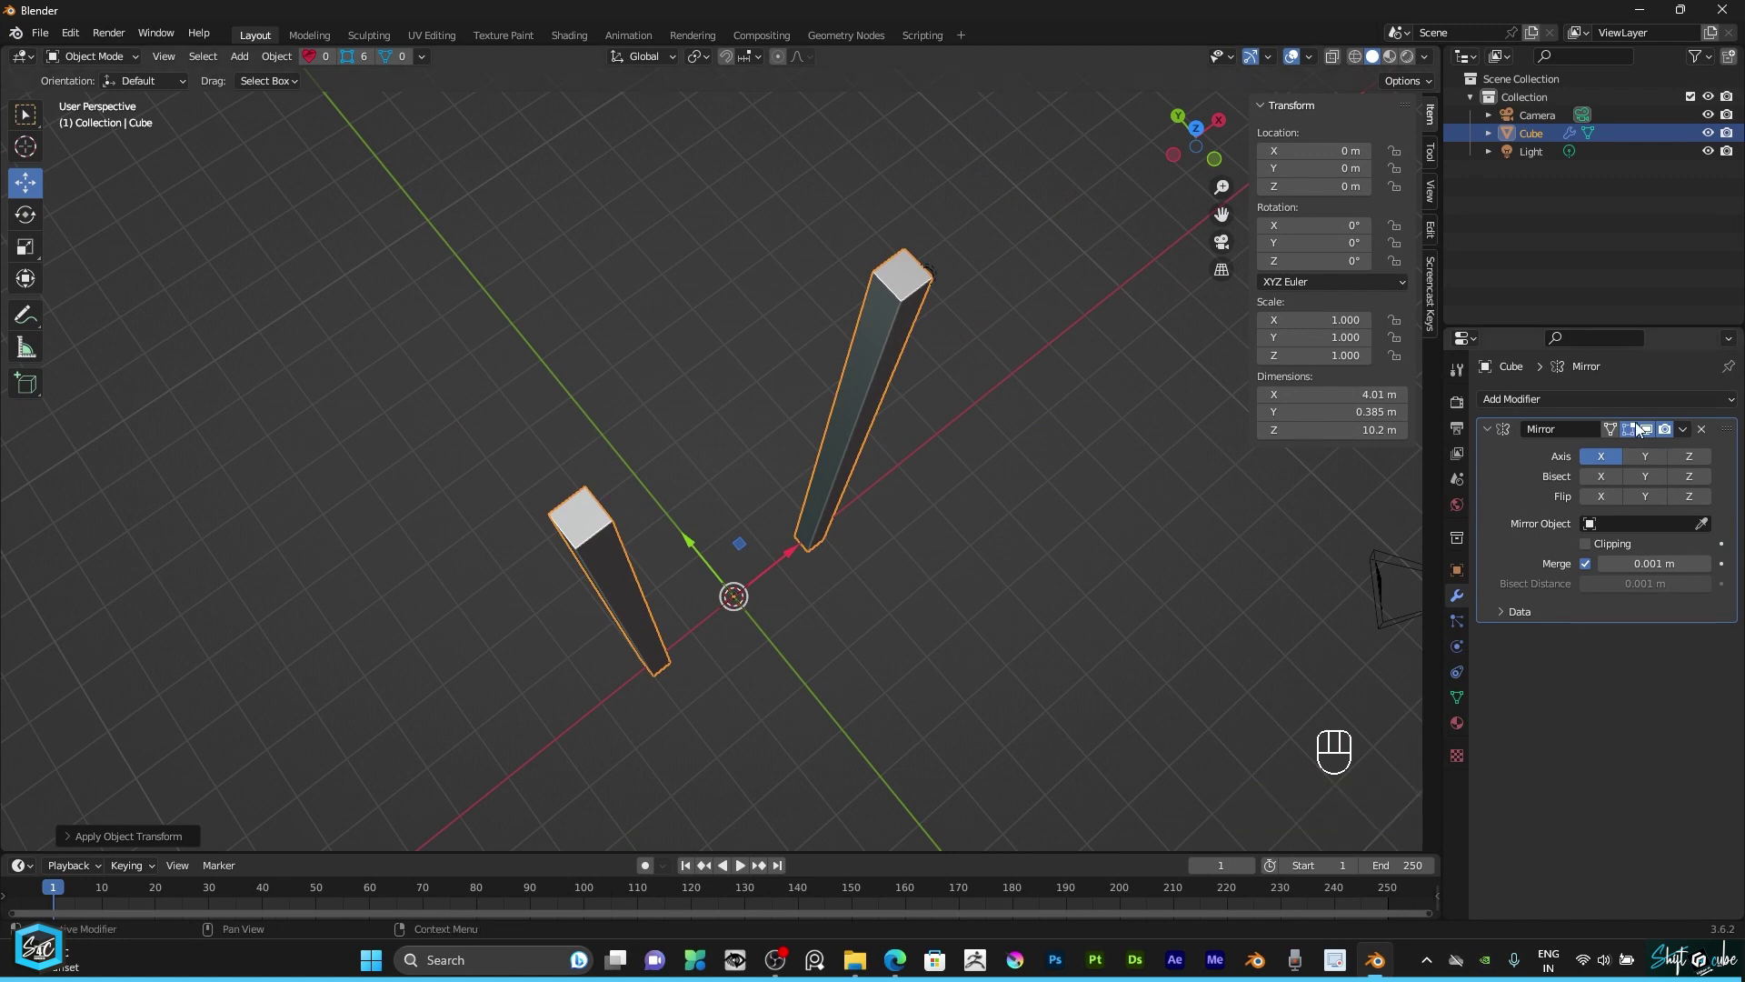
{"action": "left_click", "coordinate": [1644, 464]}
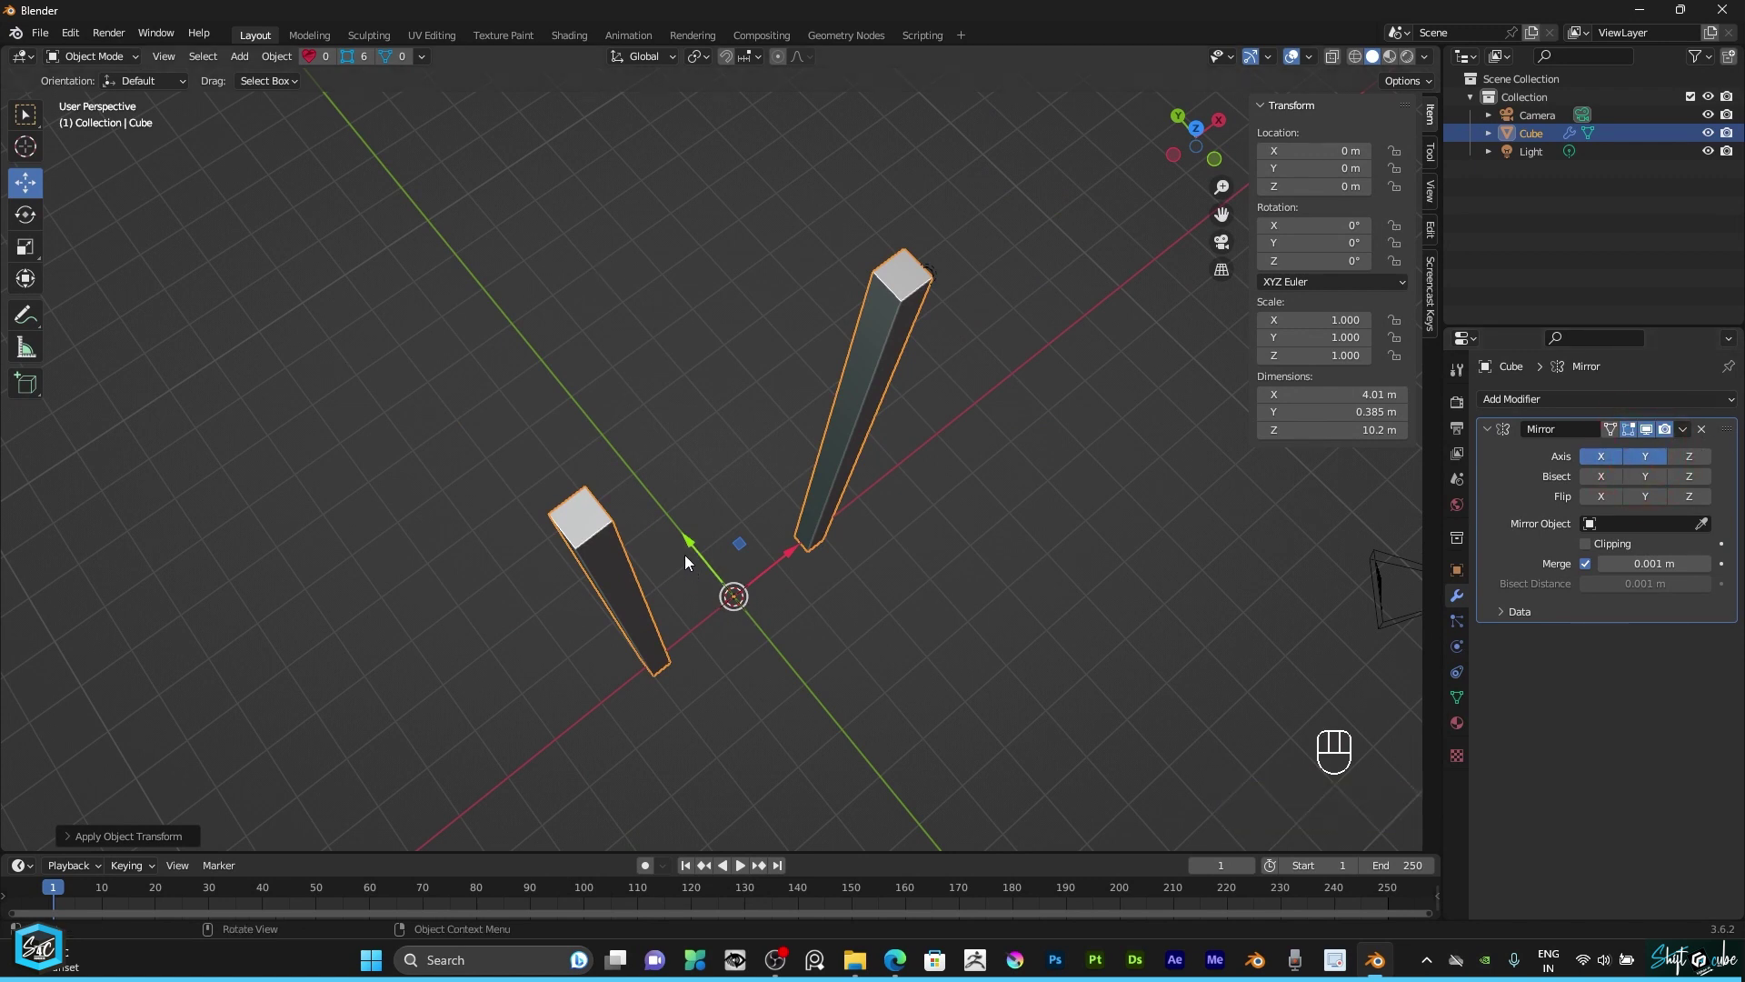
{"action": "left_click_drag", "start_coordinate": [125, 64], "coordinate": [102, 89]}
{"action": "key", "text": "a"}
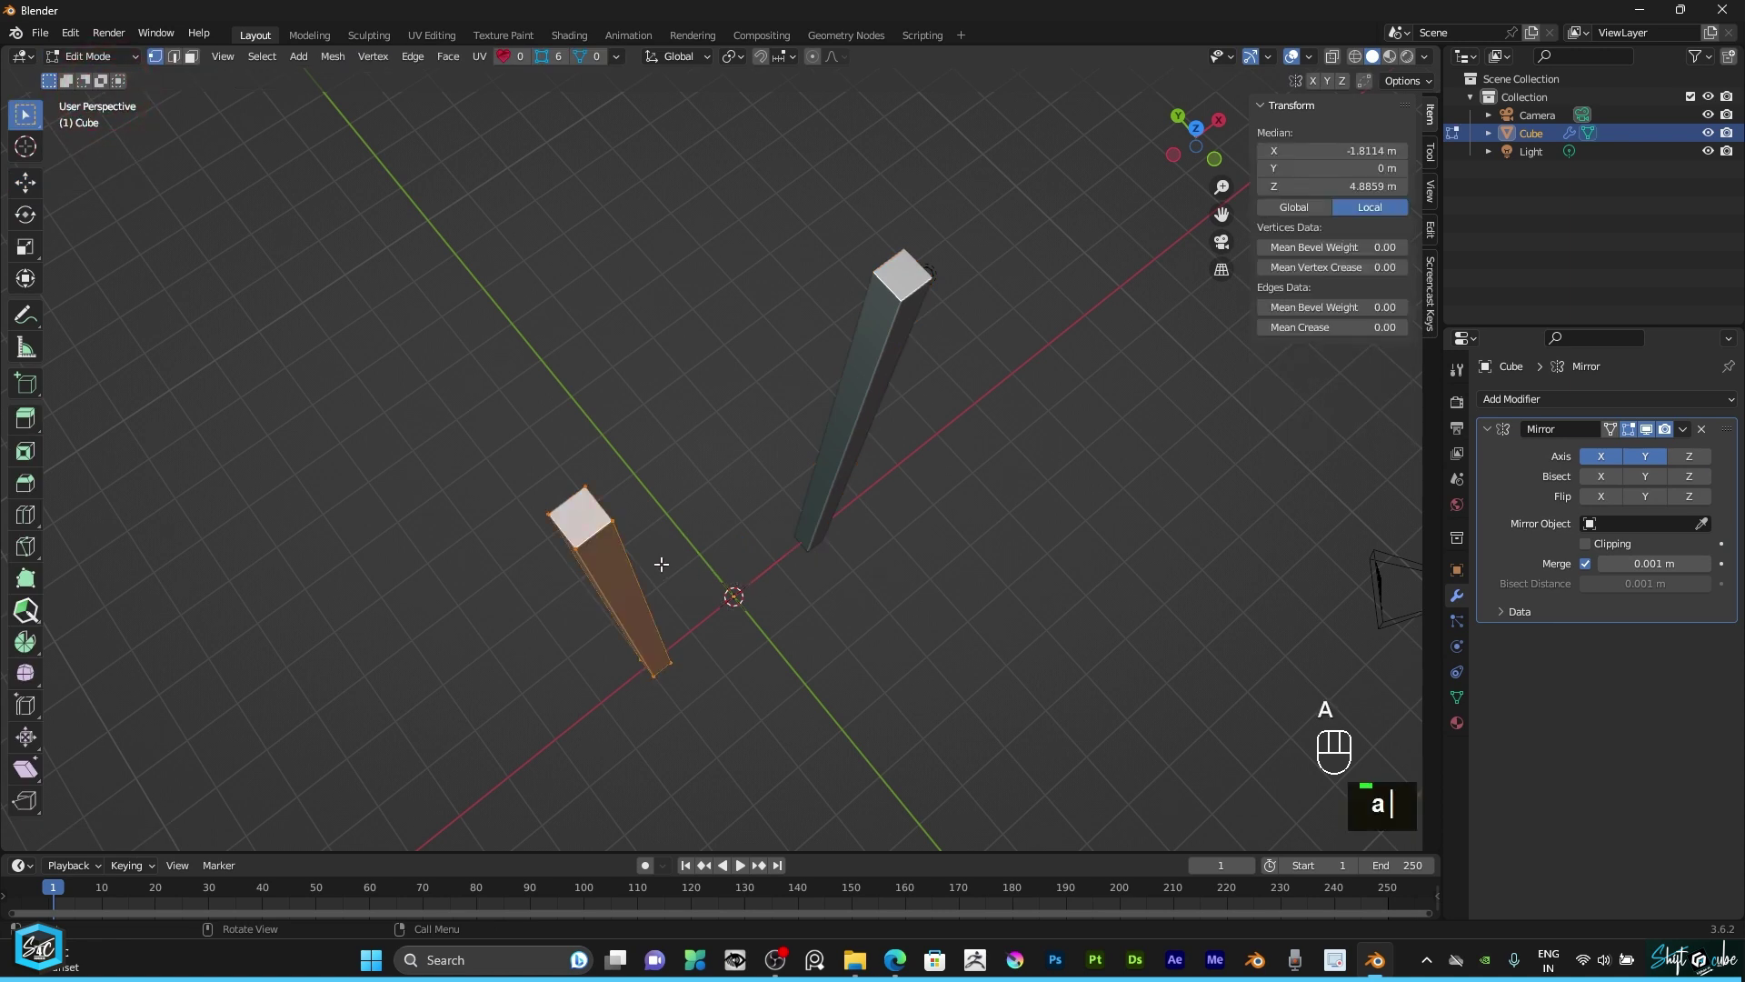
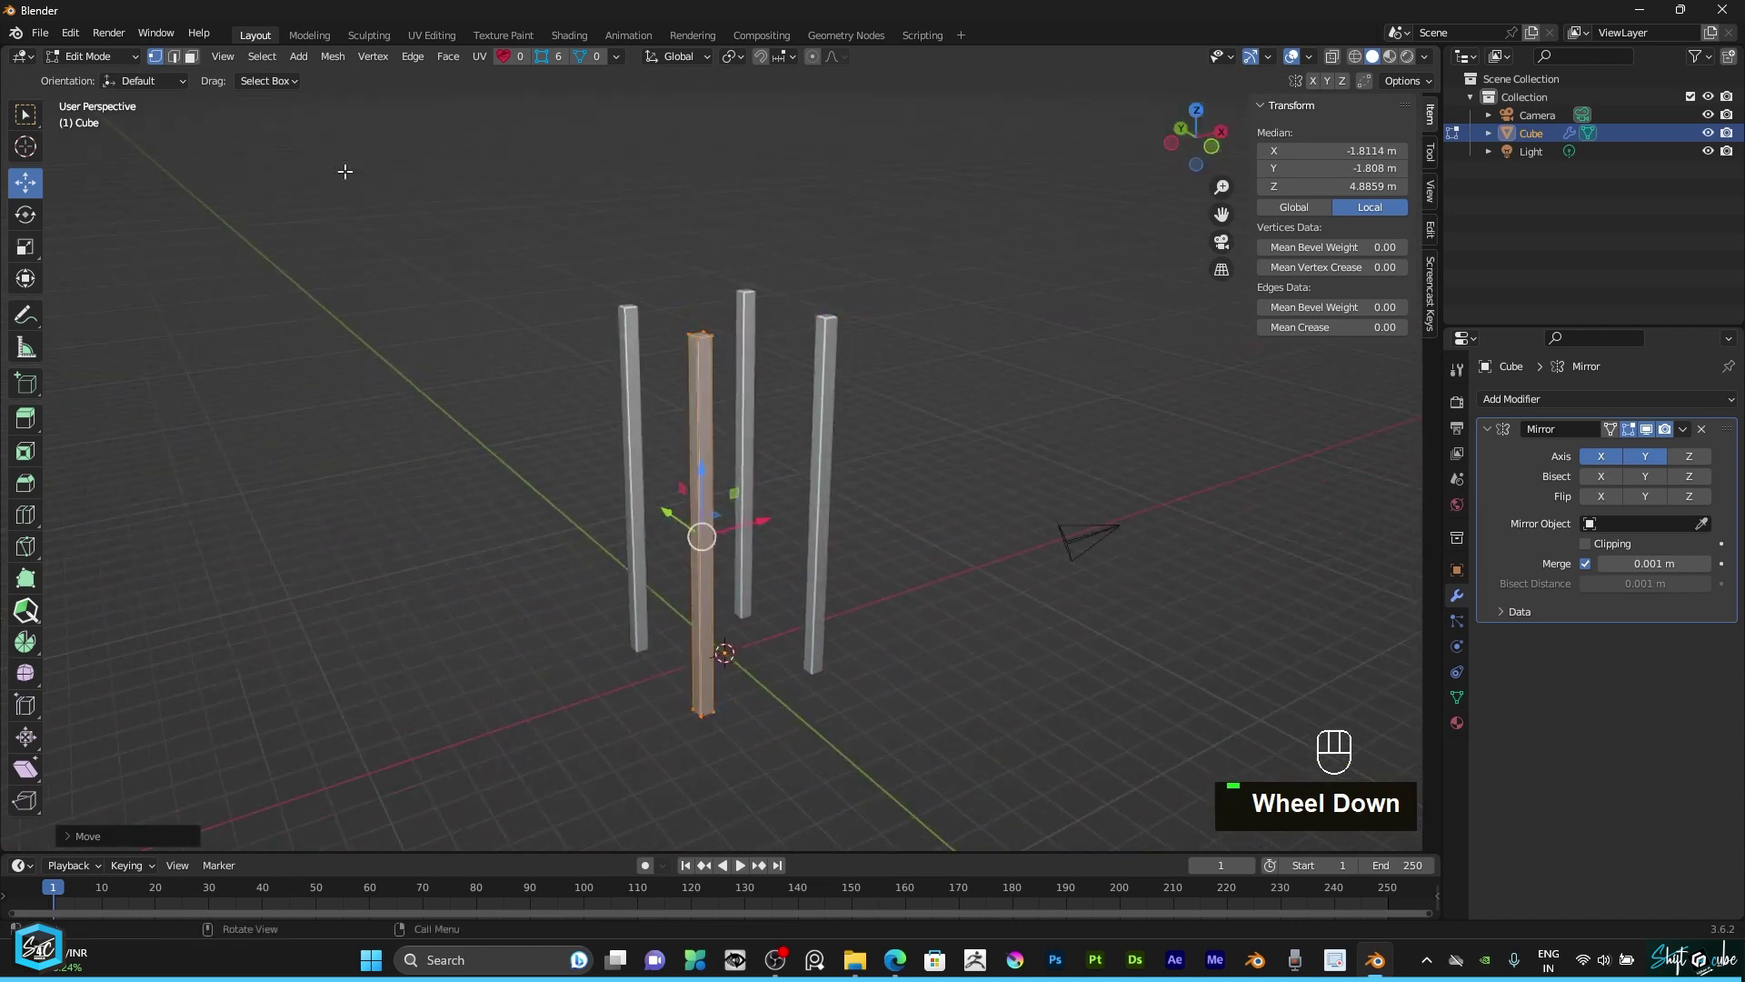
Step: Offset the pillar mesh about -1.8 m on Y, leaving four pillars on a 4 m square
{"action": "double_click", "coordinate": [119, 82]}
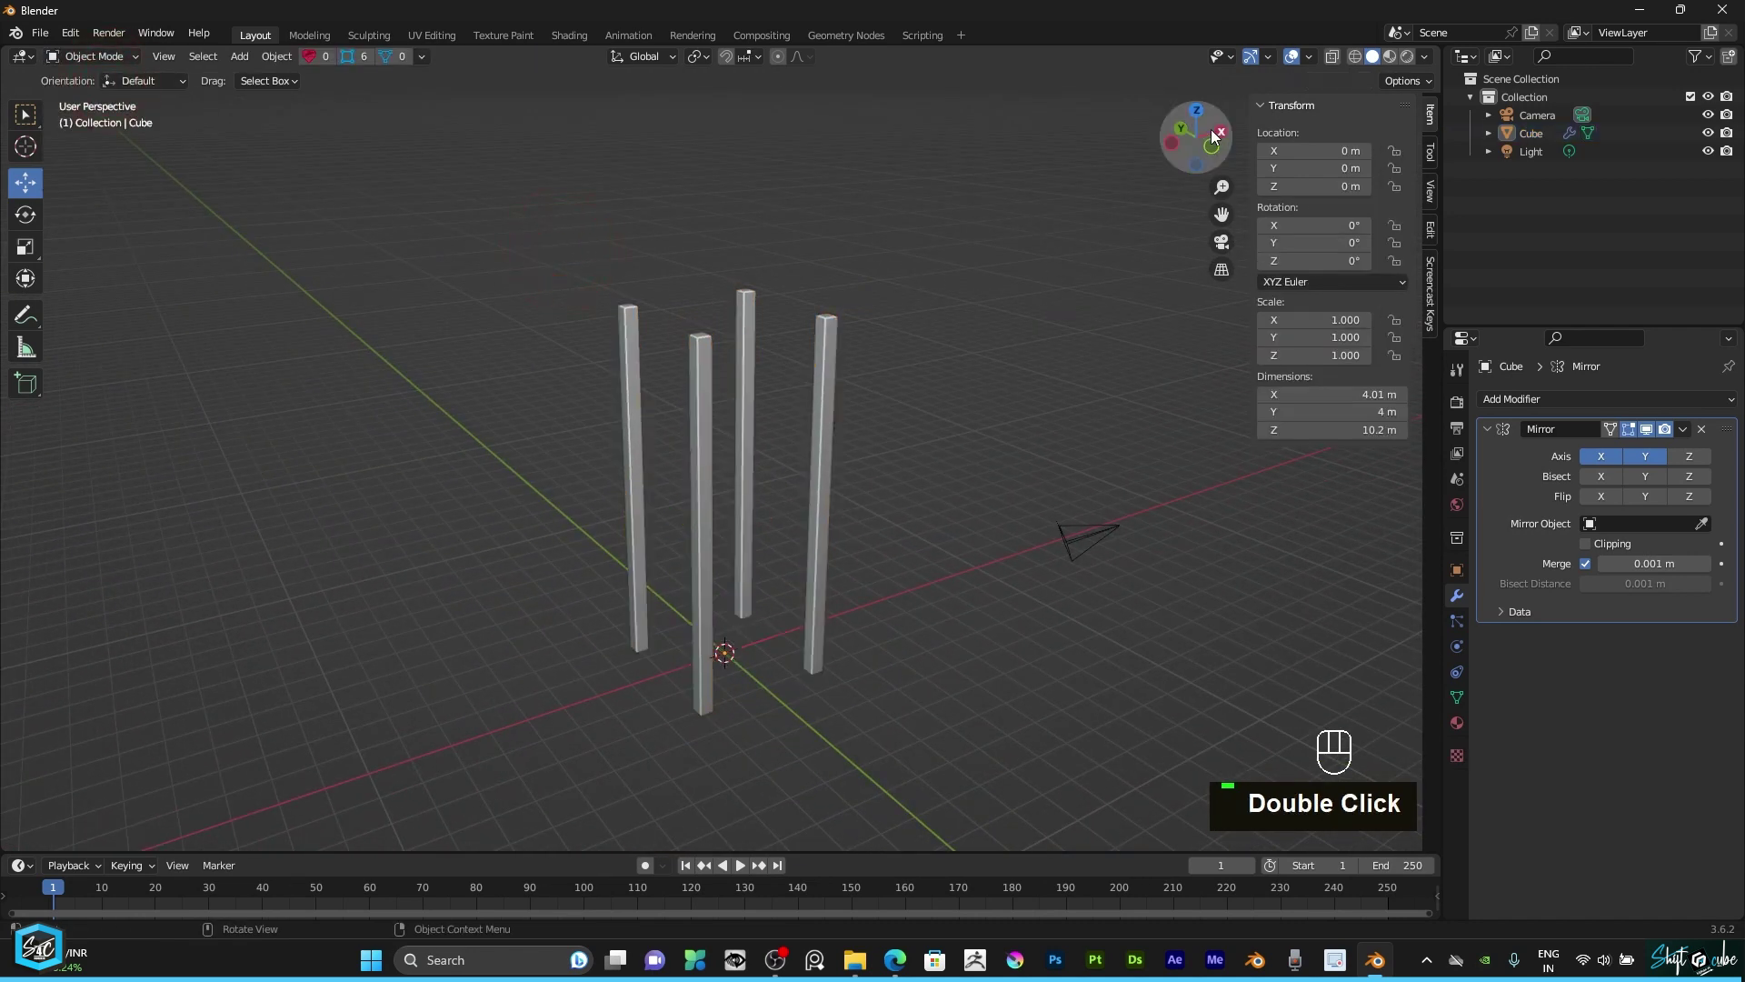
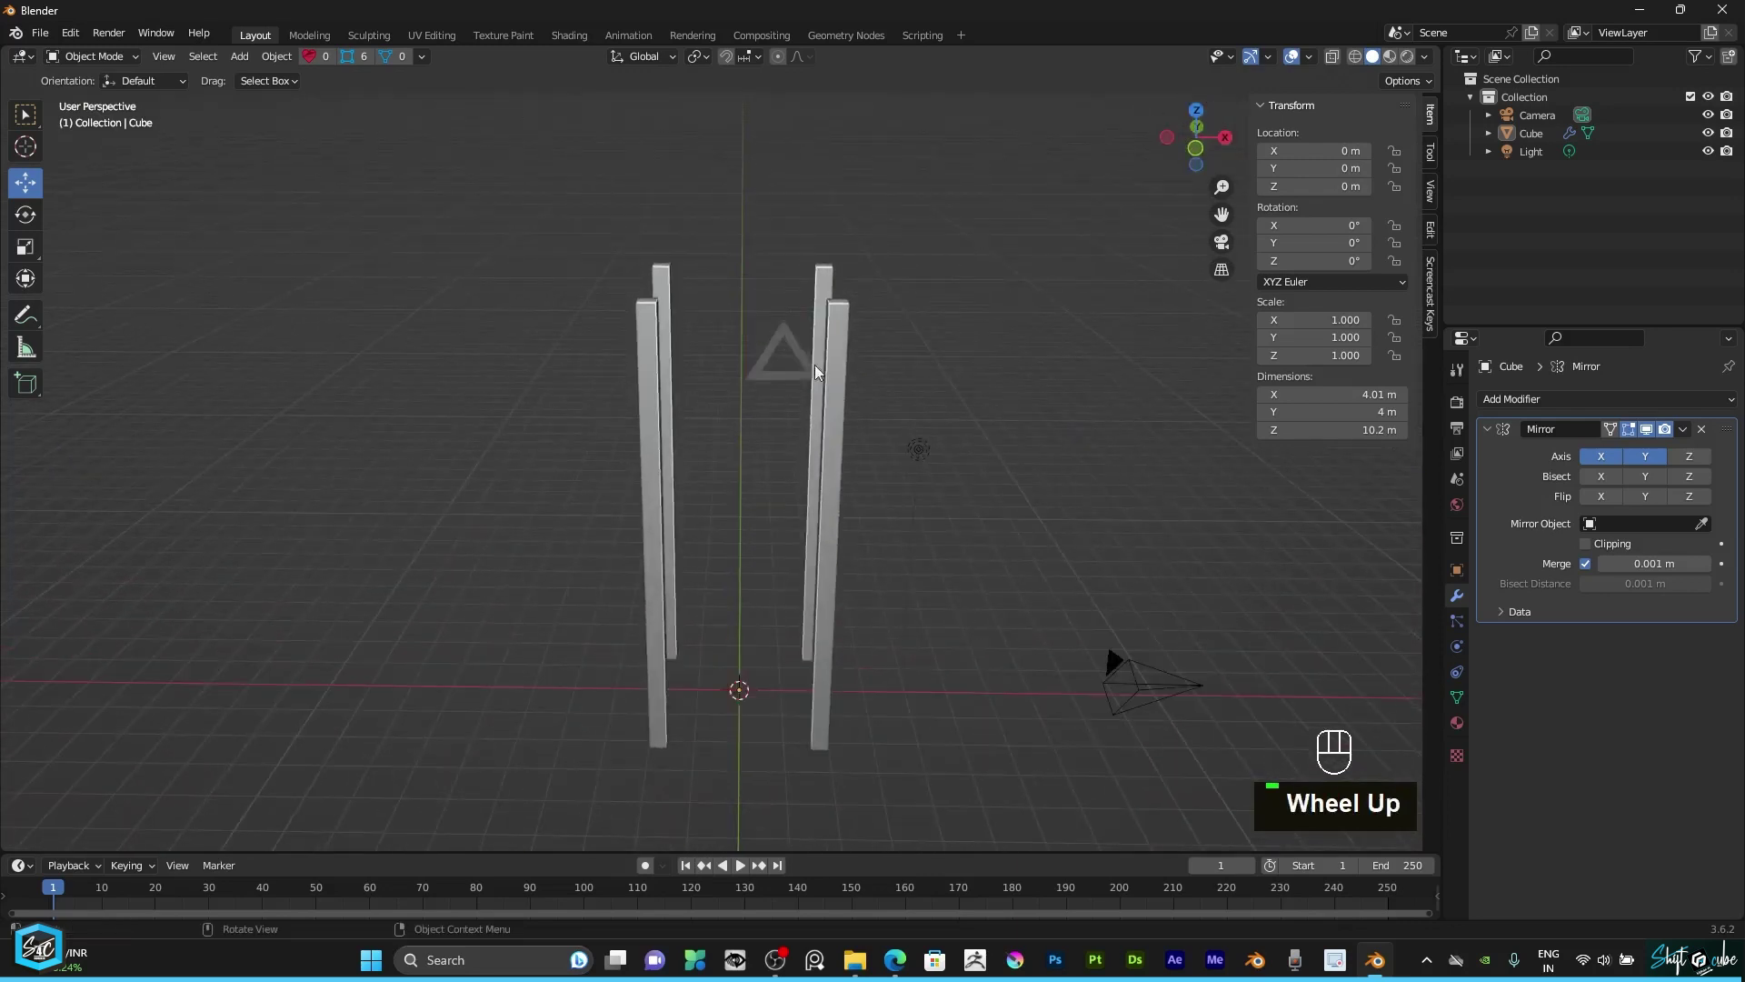
Step: Add a new cube, raise it about 5.4 m to the pillar tops and flatten it to 0.374 m along Z
{"action": "key", "text": "KP_1"}
{"action": "key", "text": "1"}
{"action": "left_click", "coordinate": [757, 445]}
{"action": "key", "text": "shift+a"}
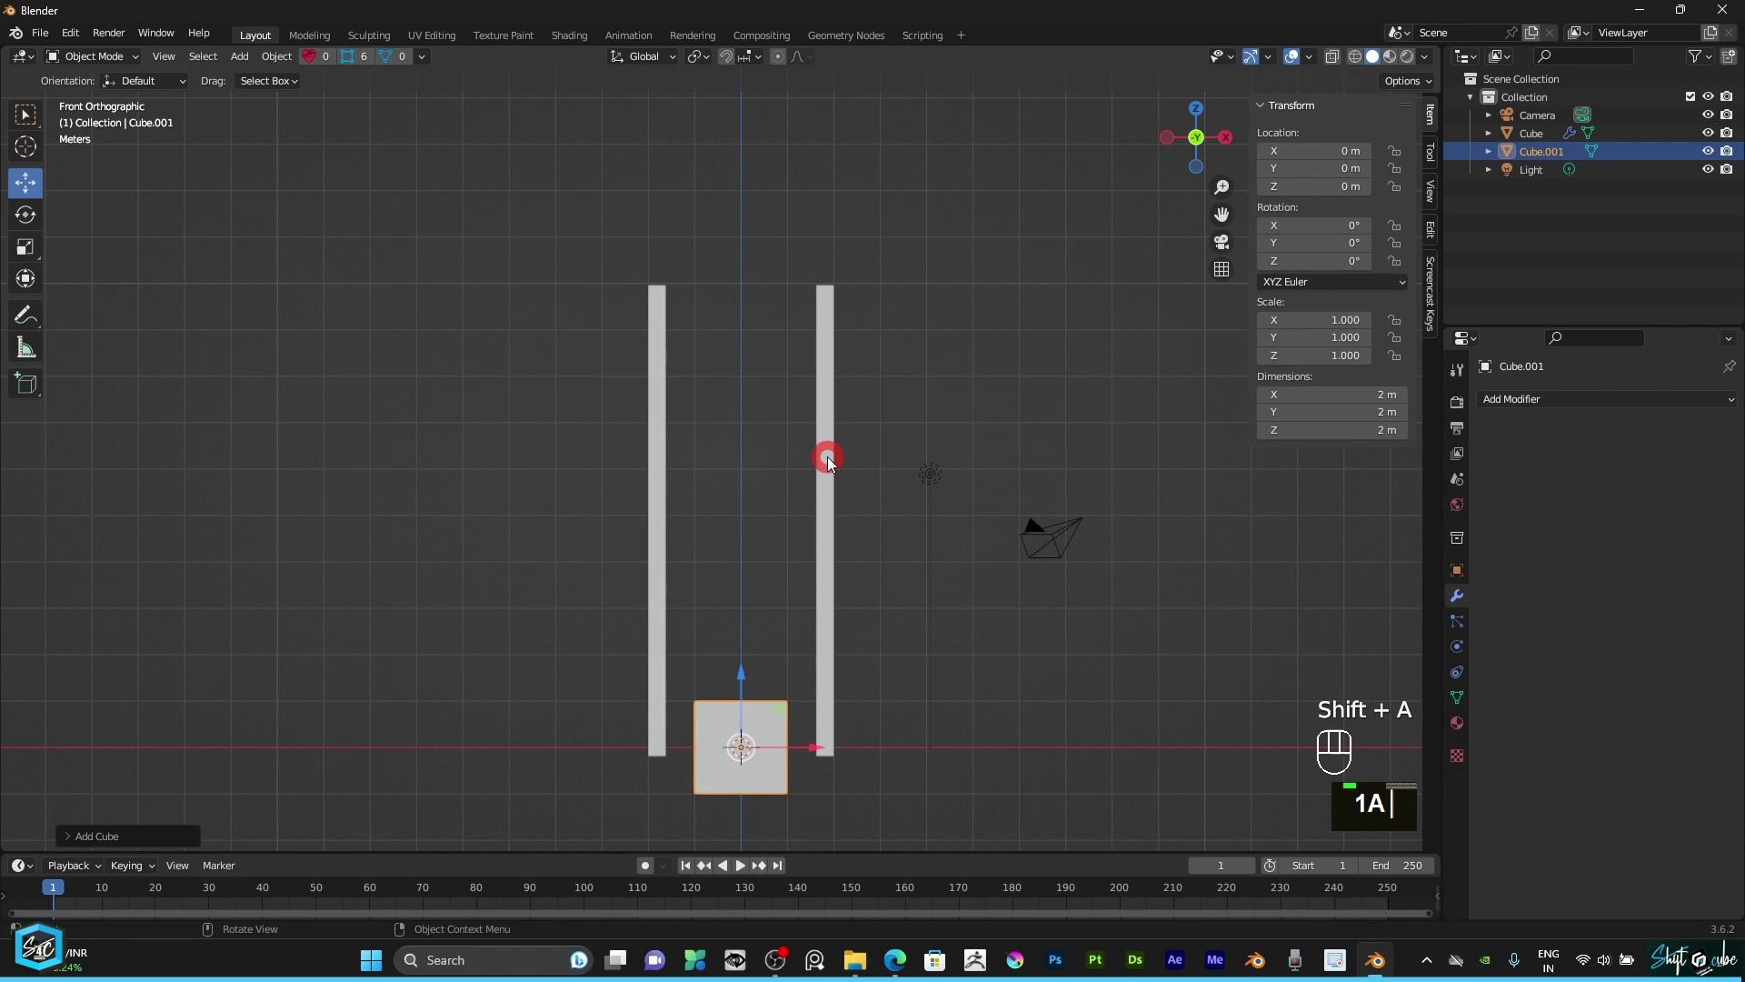
{"action": "left_click_drag", "start_coordinate": [750, 685], "coordinate": [757, 431]}
{"action": "key", "text": "s"}
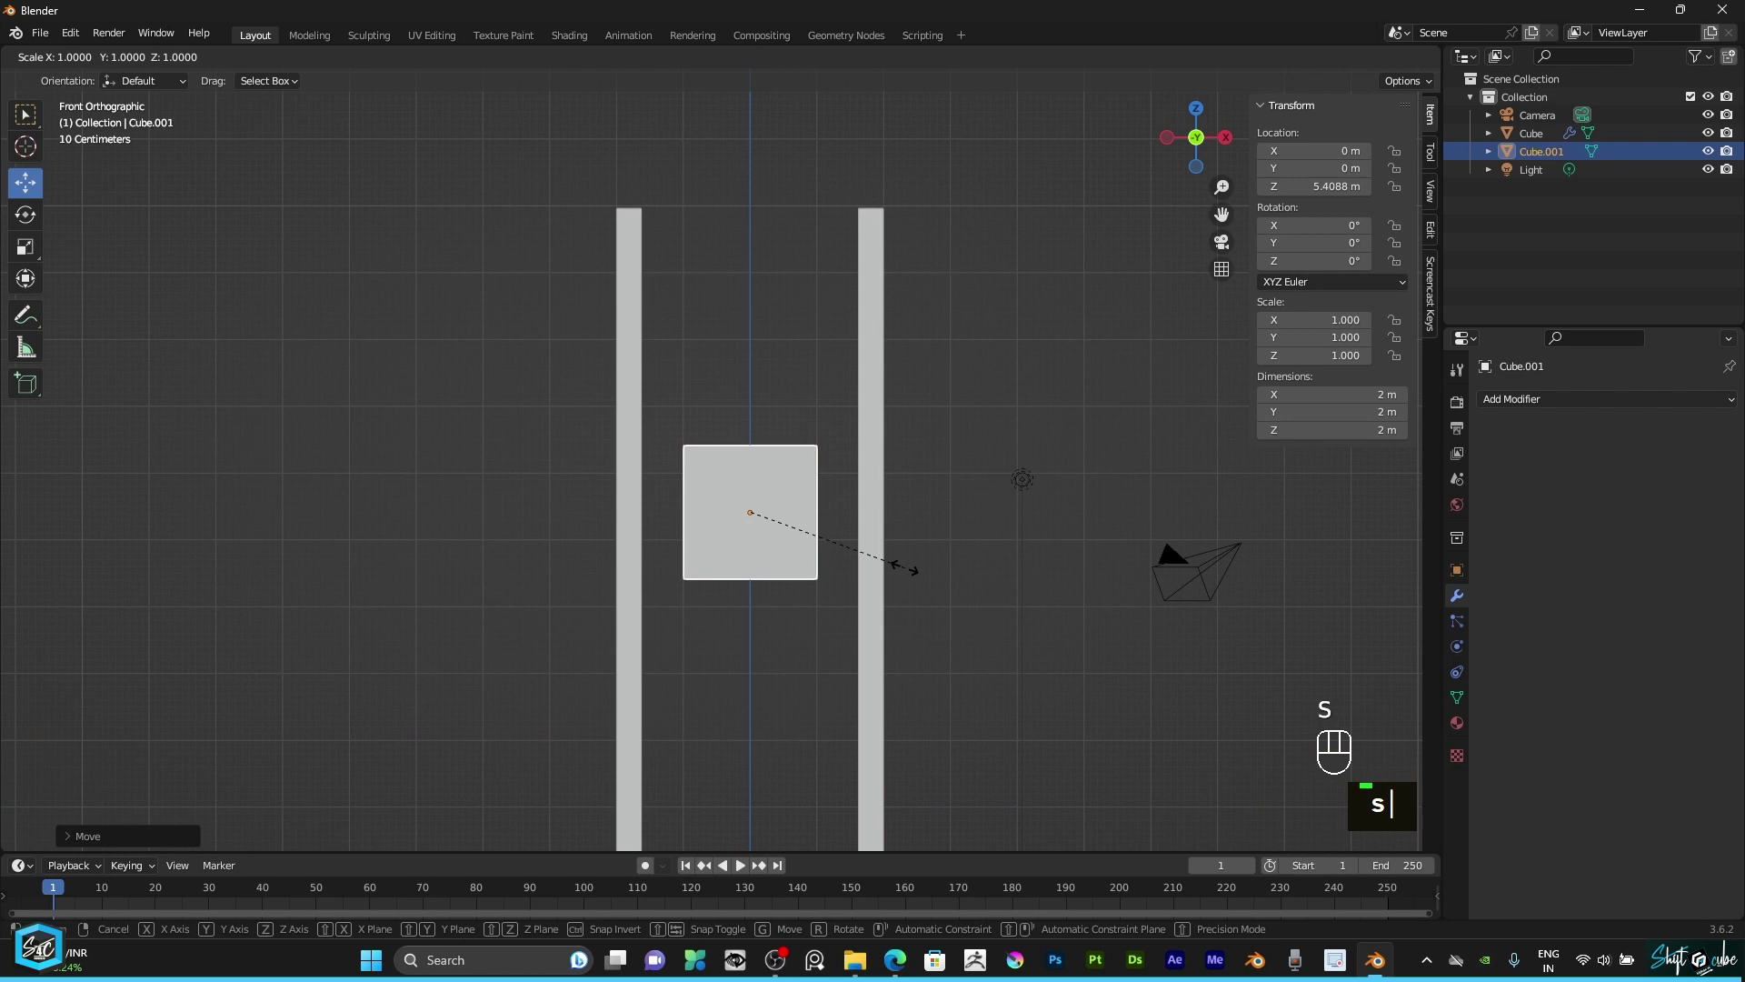
{"action": "type", "text": "sz"}
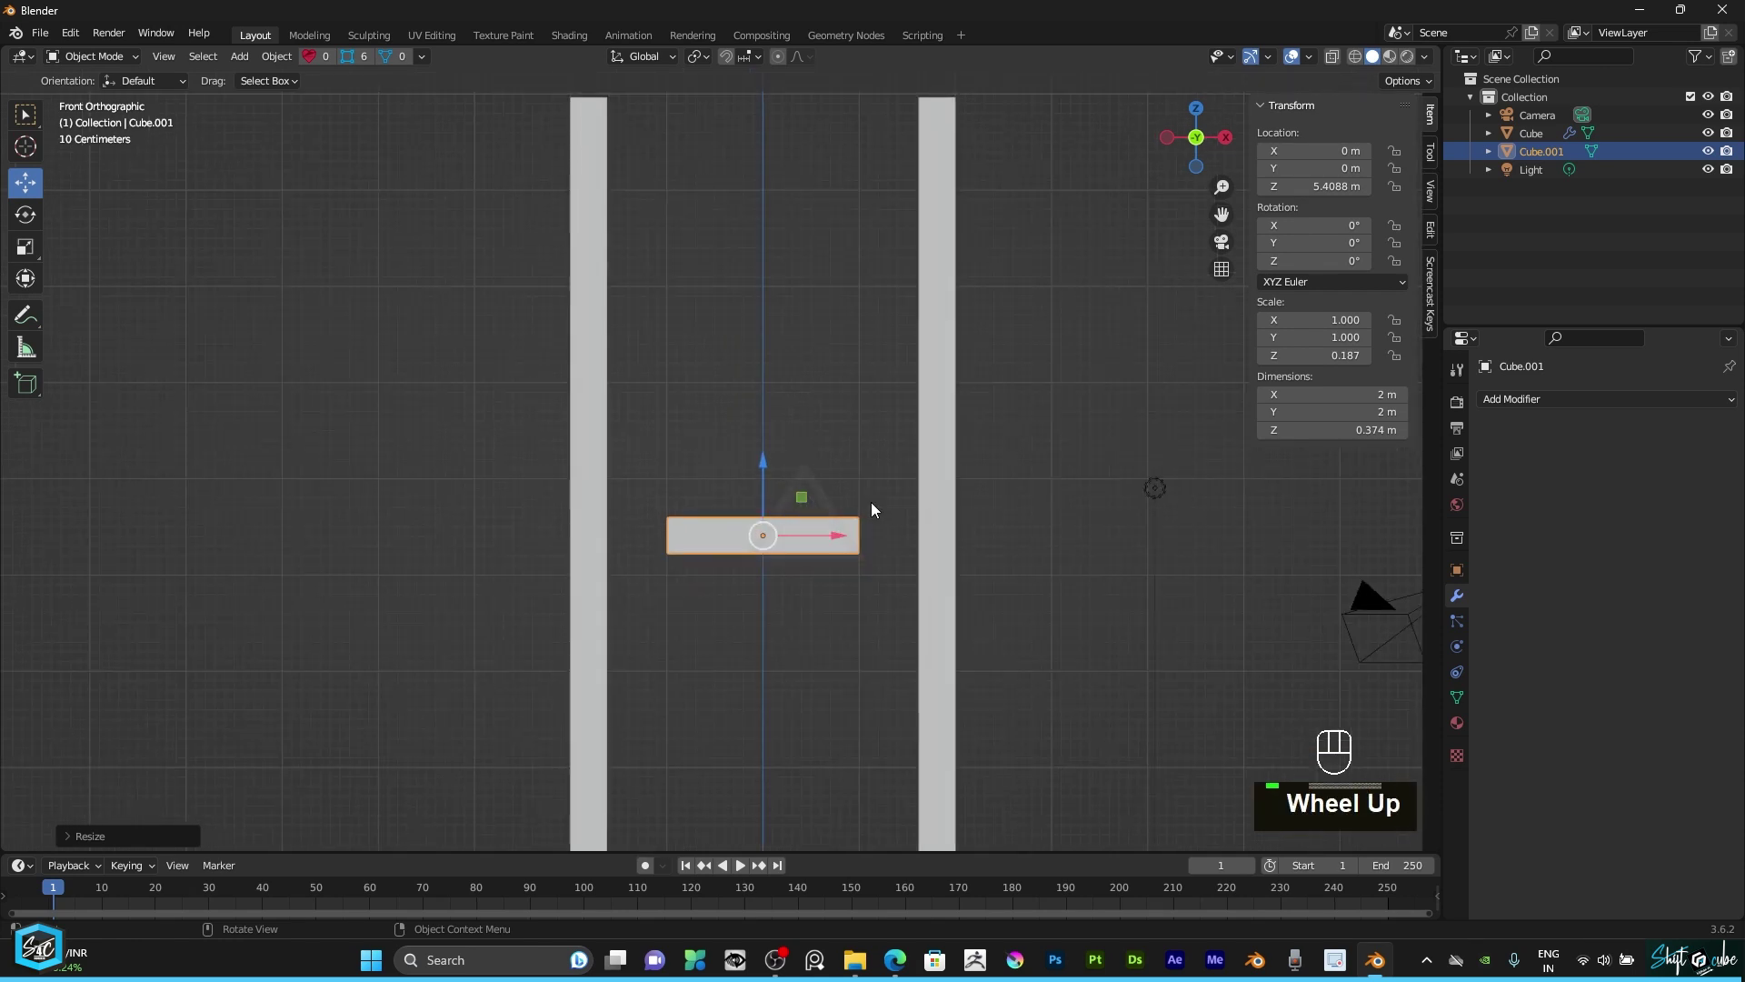
Step: From top view narrow the beam to 0.272 m along Y, then return to front view
{"action": "key", "text": "KP_7"}
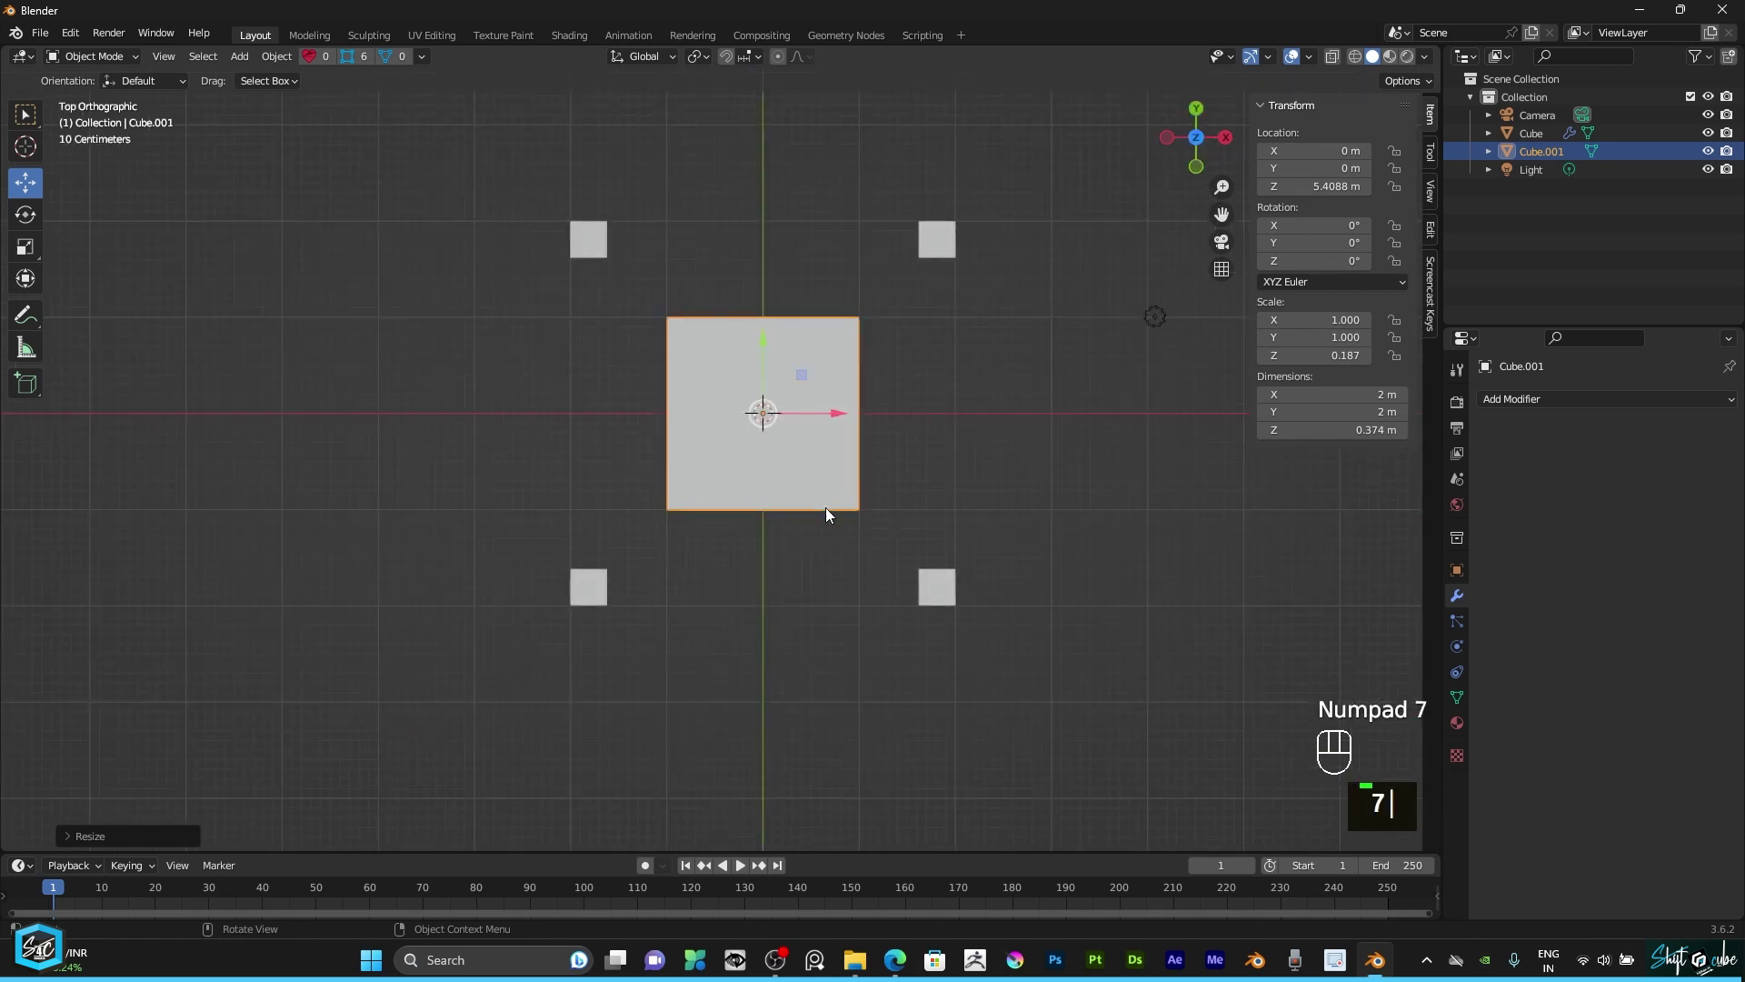
{"action": "type", "text": "s"}
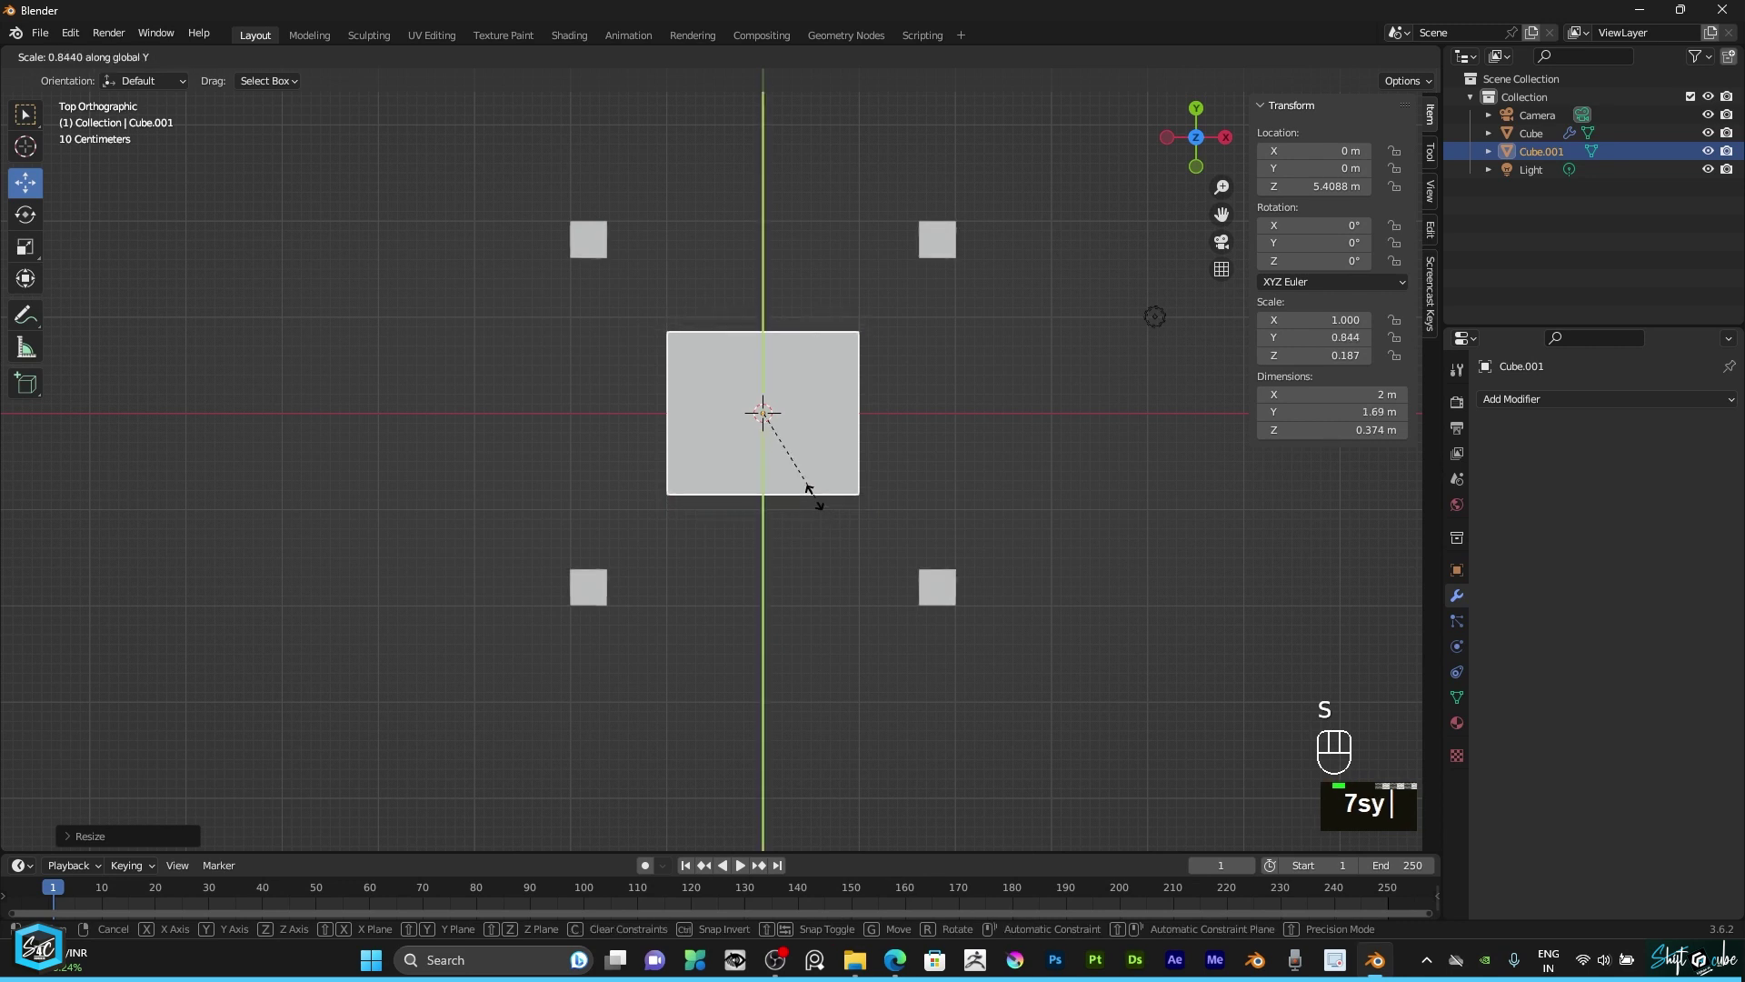
{"action": "type", "text": "y"}
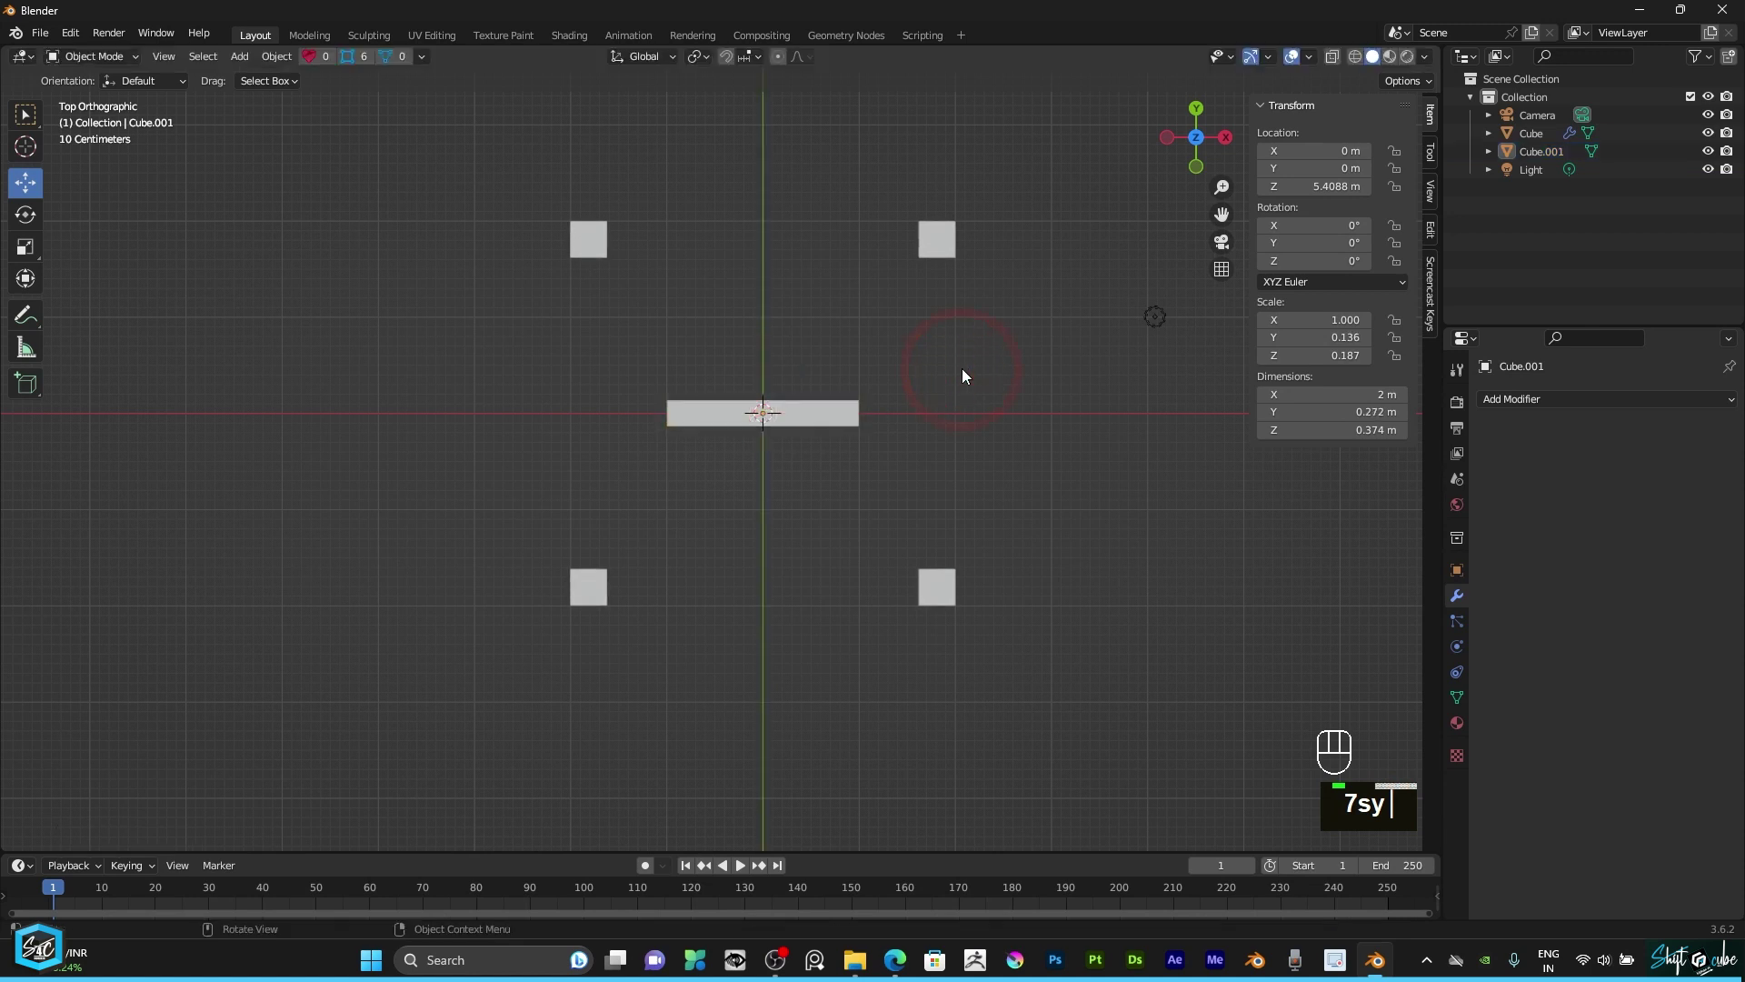
{"action": "type", "text": "1"}
{"action": "key", "text": "KP_1"}
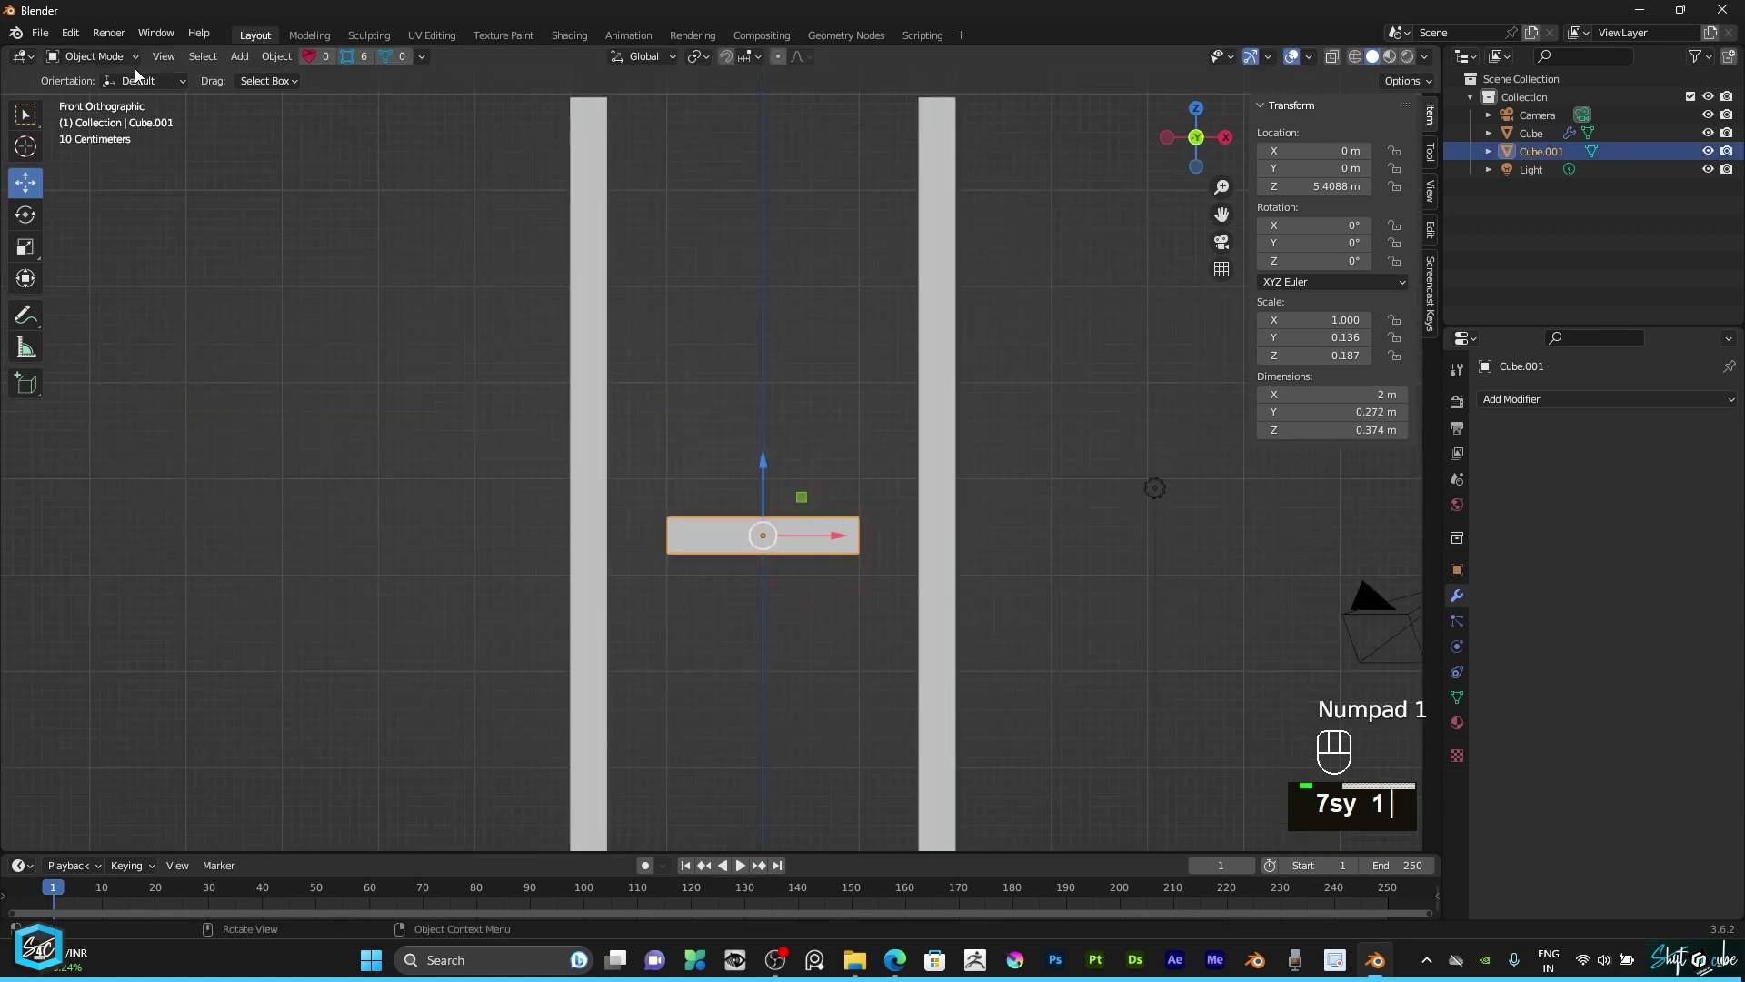
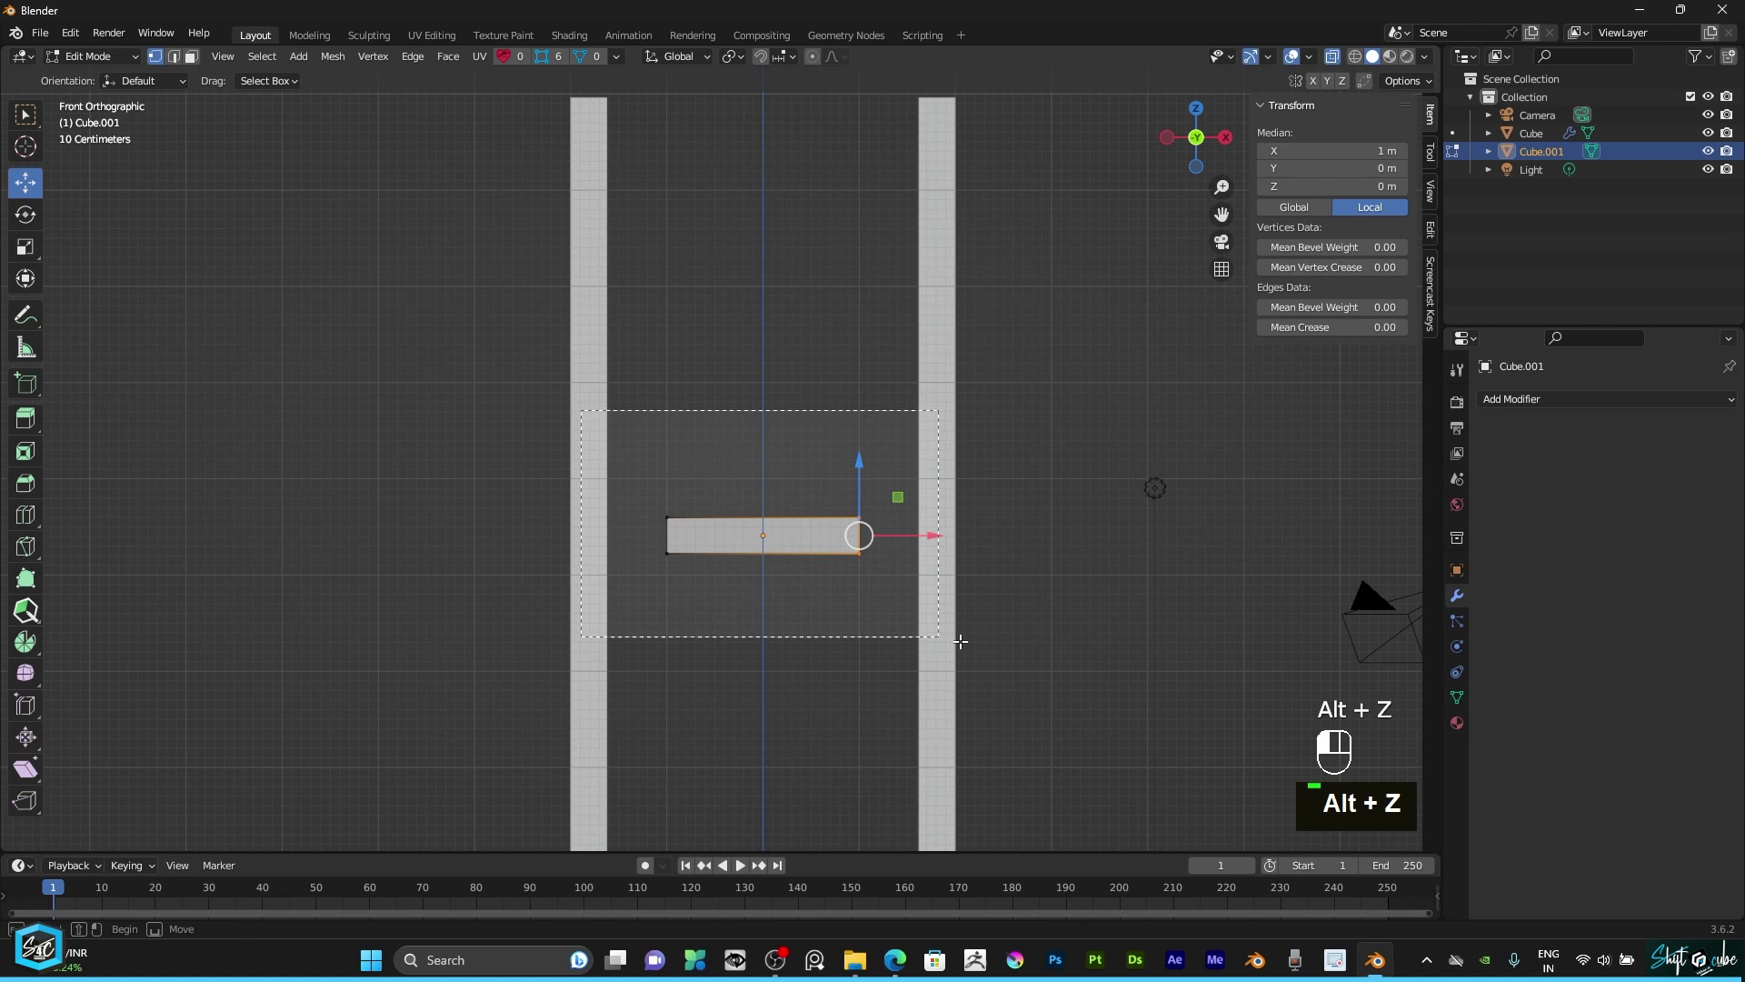
Step: In Edit Mode scale the beam mesh along X to 3.35 m so it meets the pillars
{"action": "key", "text": "s"}
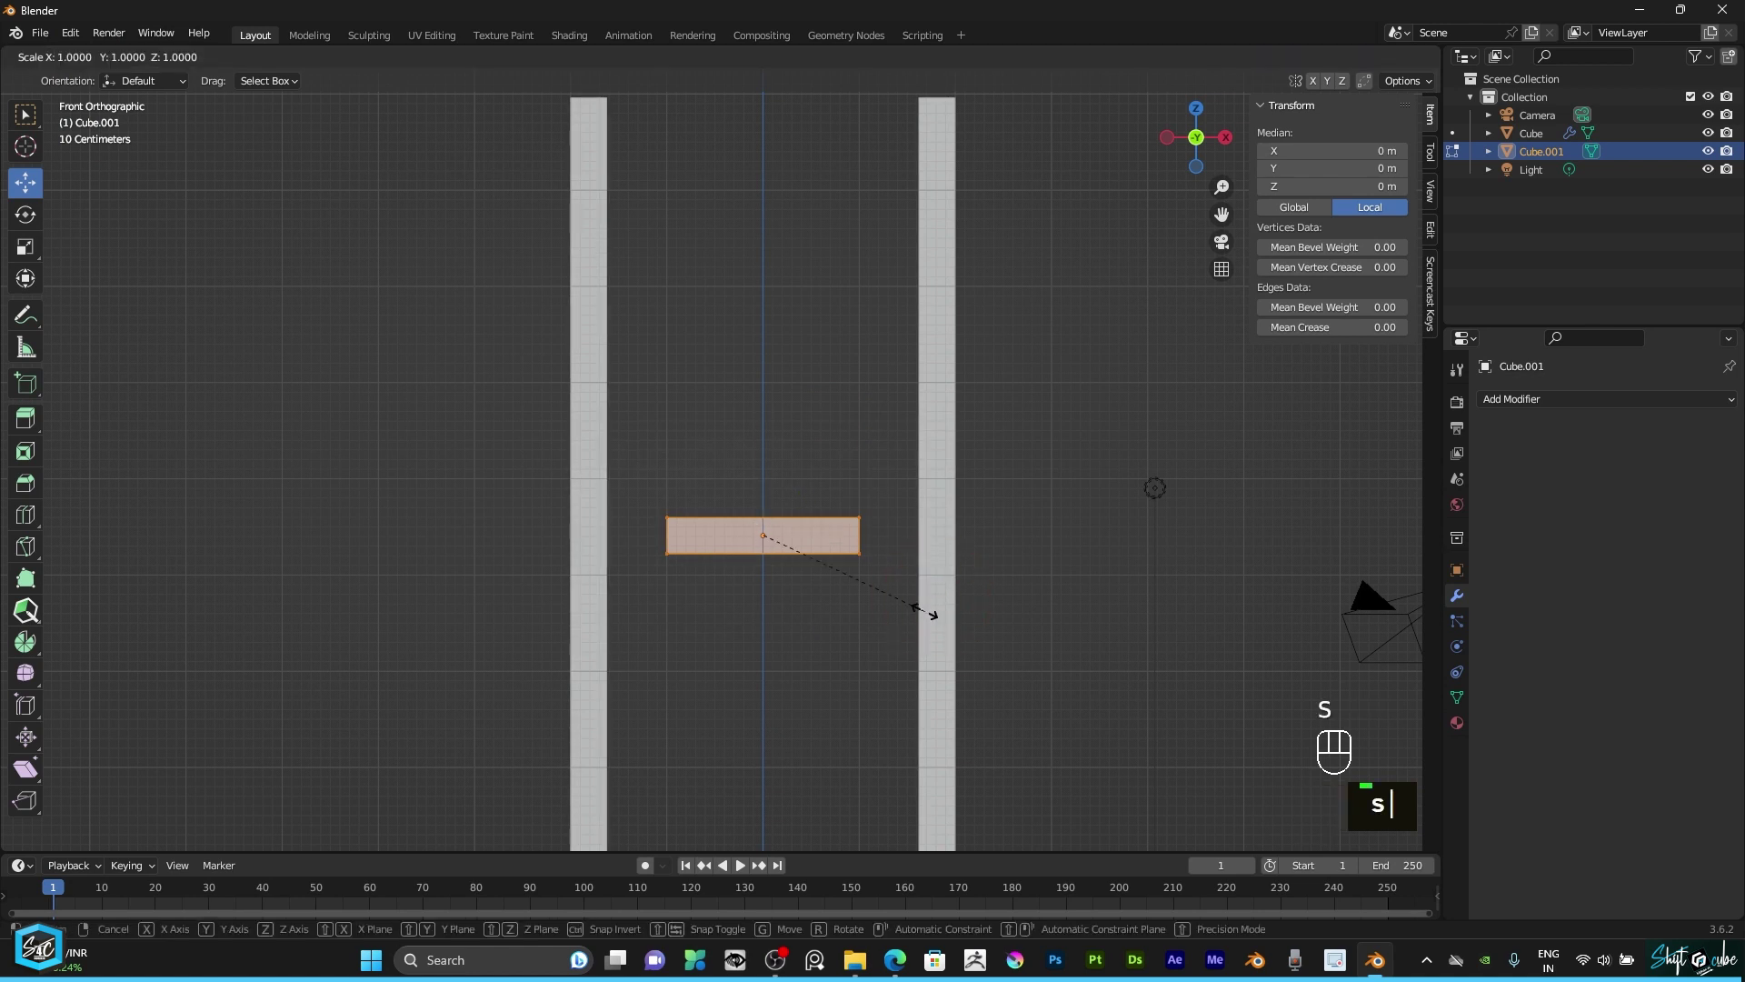
{"action": "type", "text": "s"}
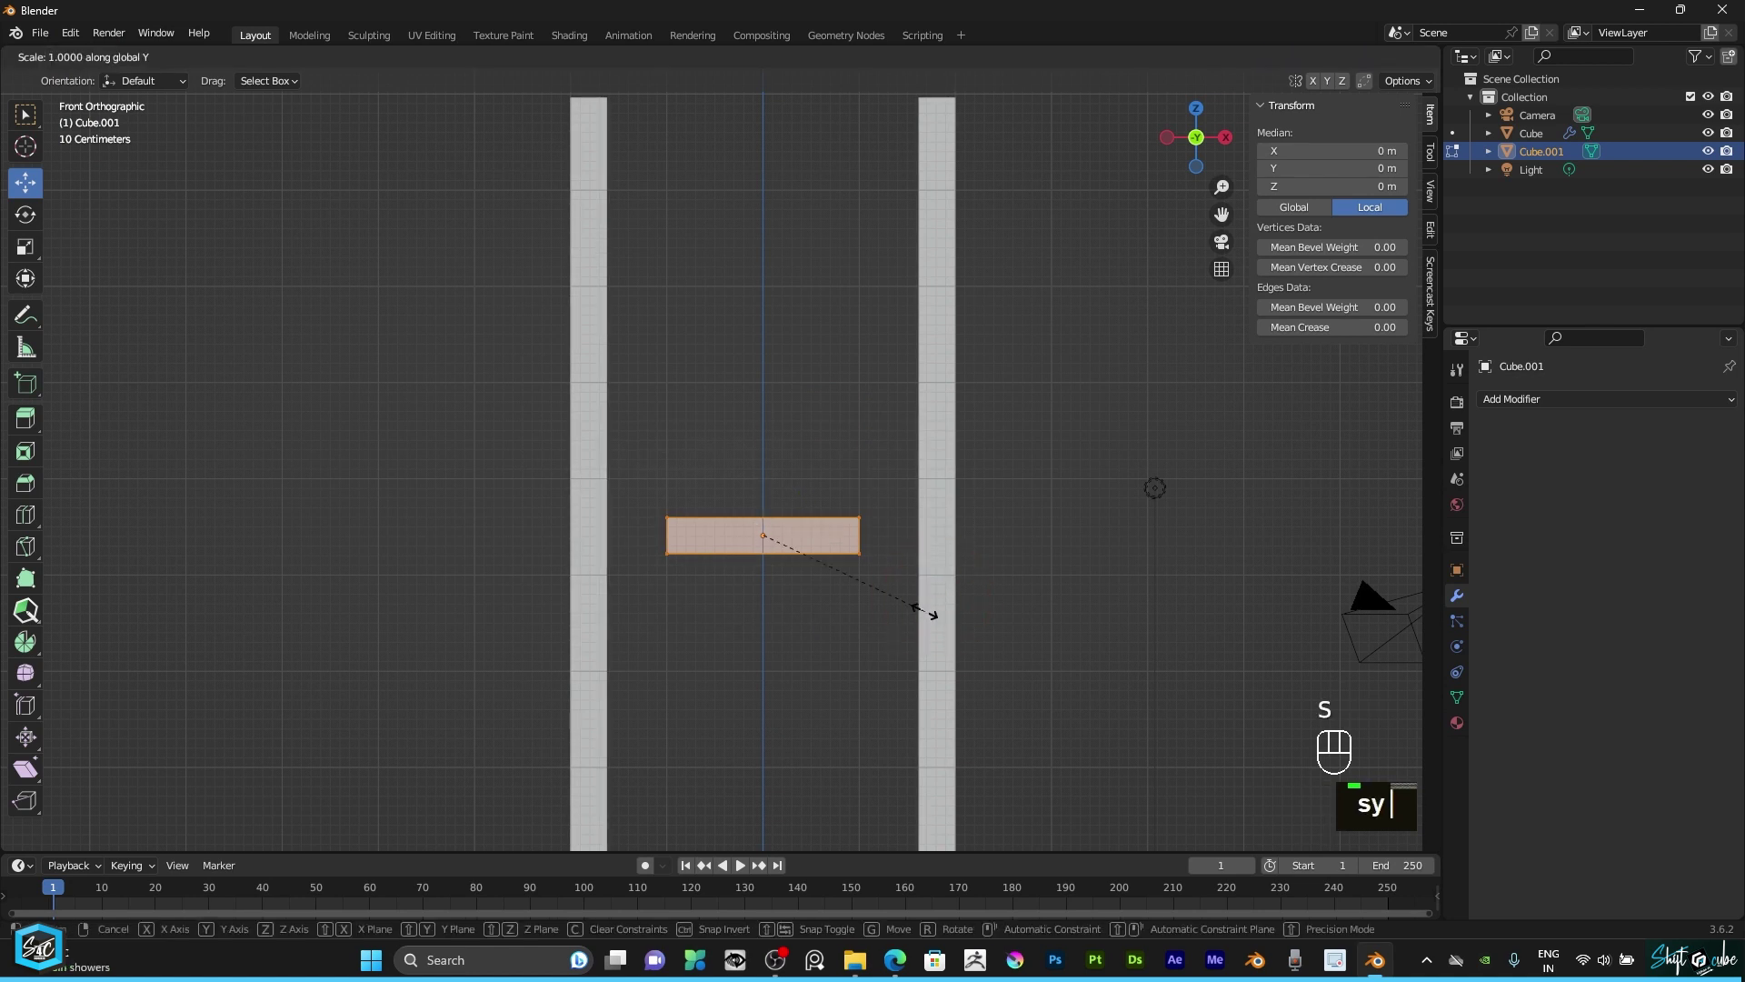
{"action": "type", "text": "yx"}
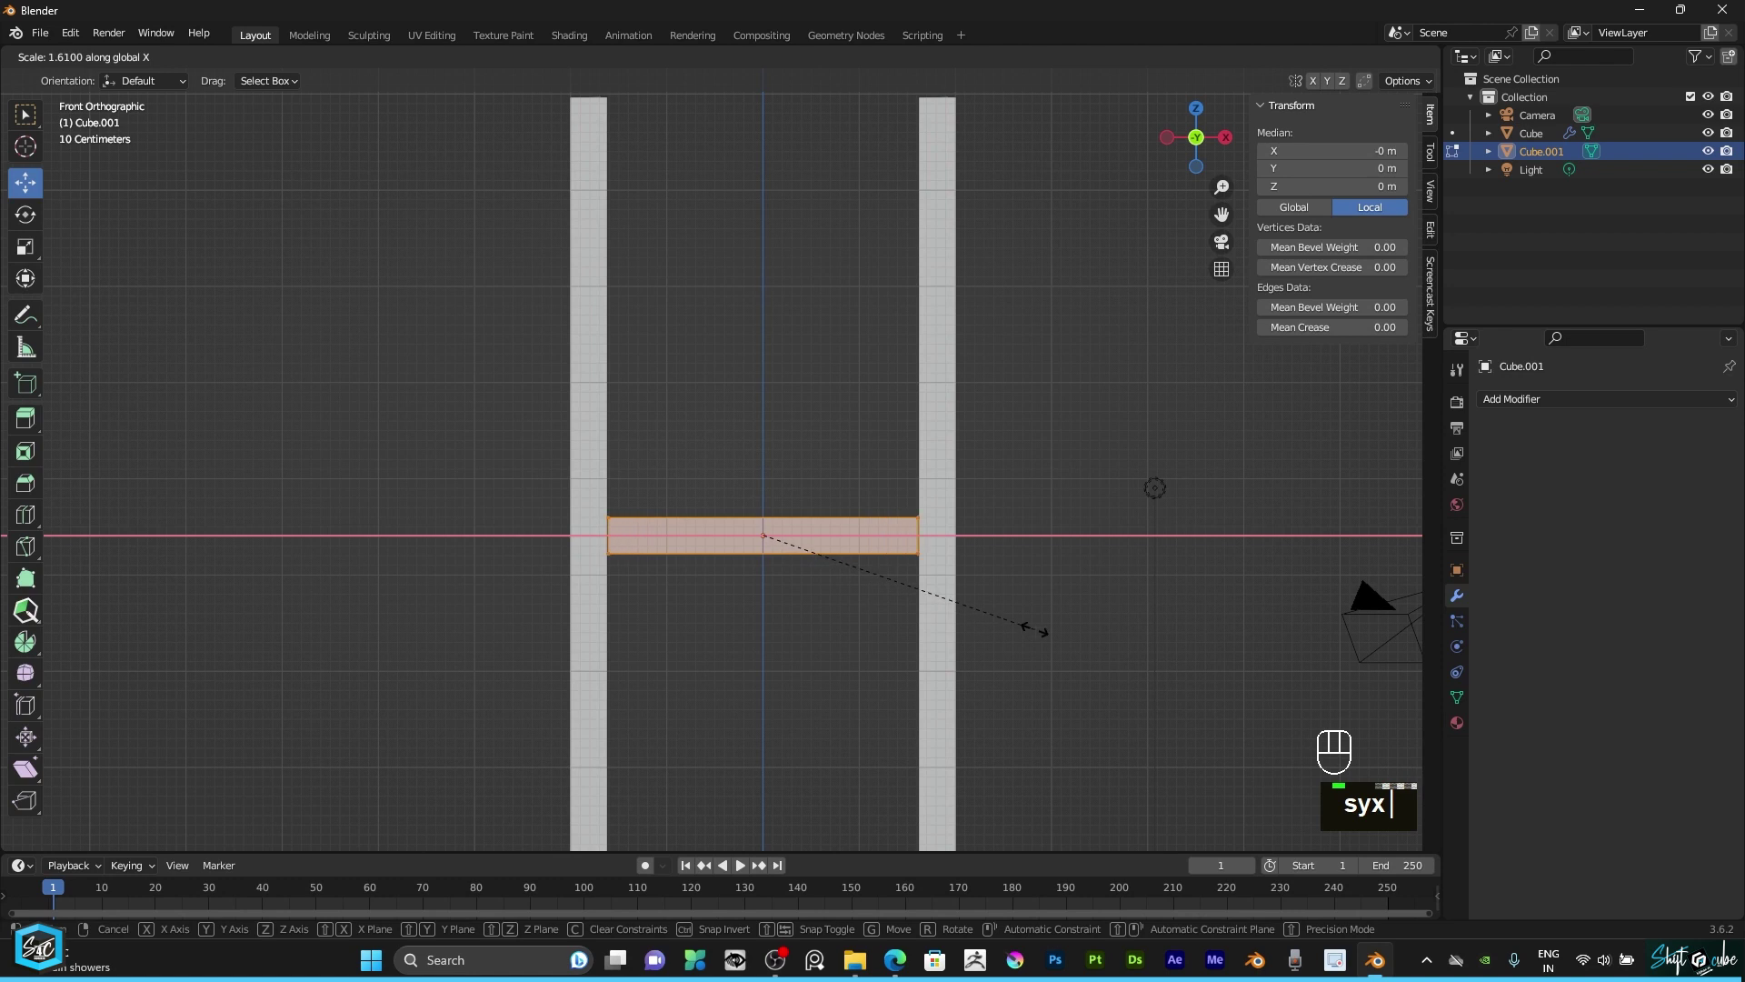
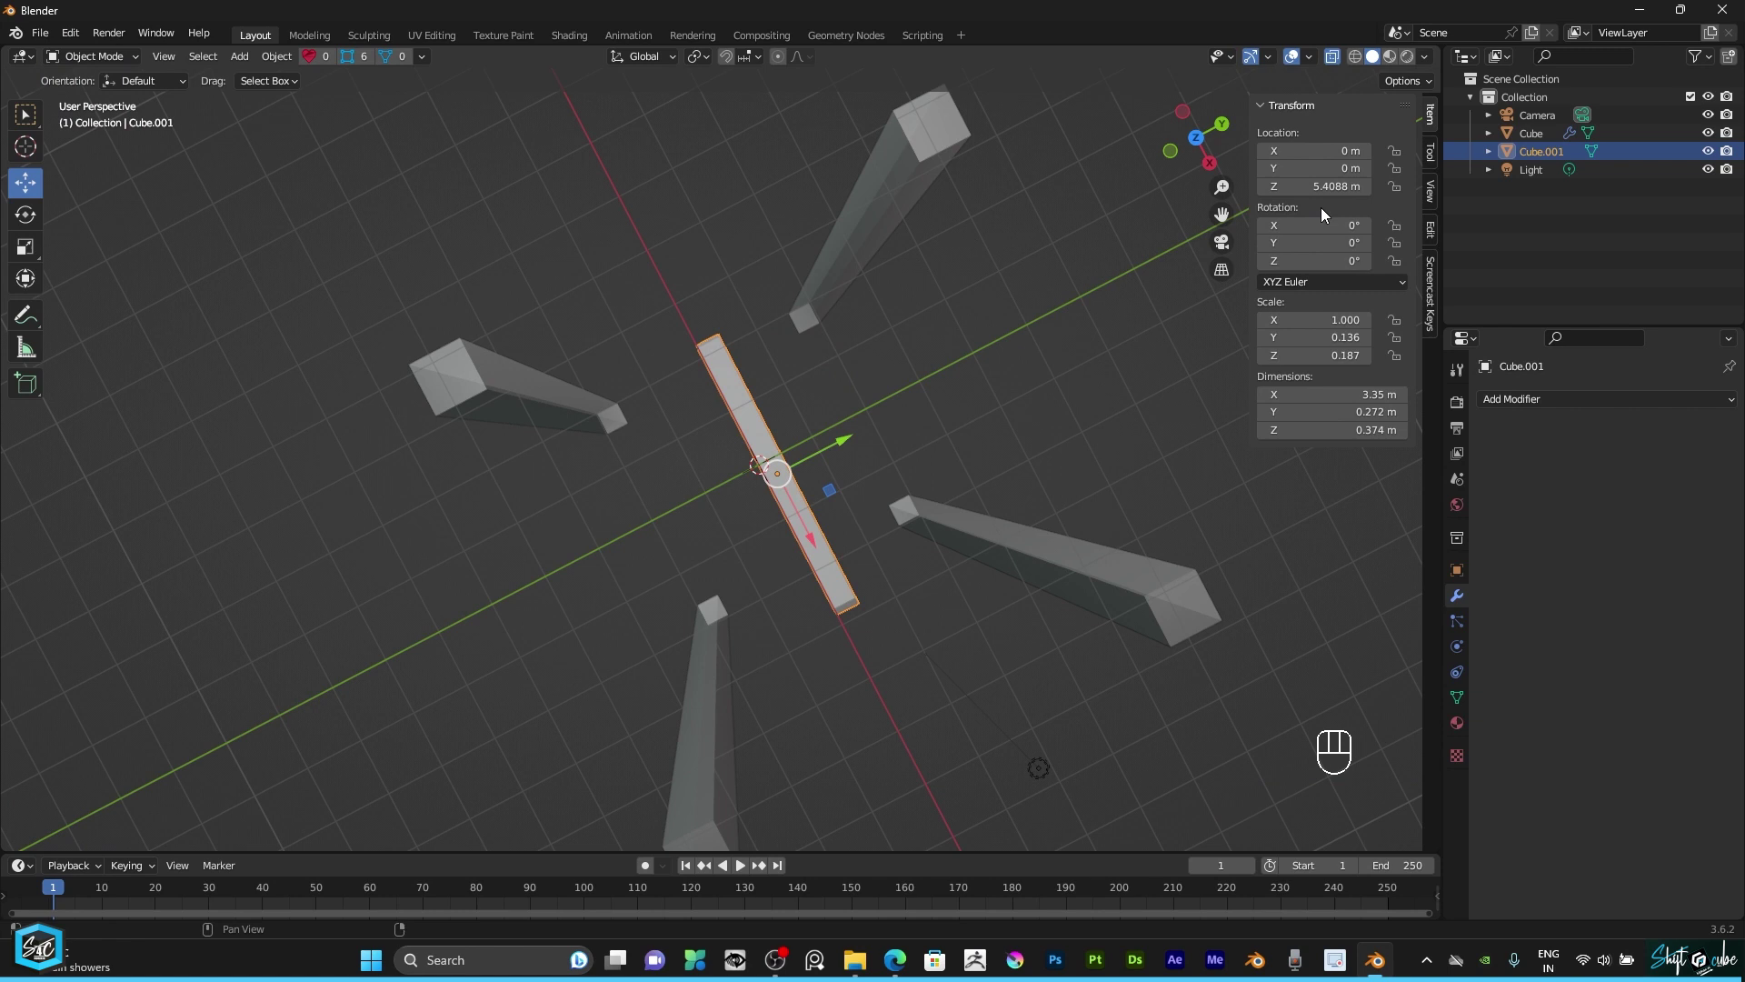
Step: Apply all the beam's transforms and inspect it among the pillars
{"action": "left_click", "coordinate": [1207, 147]}
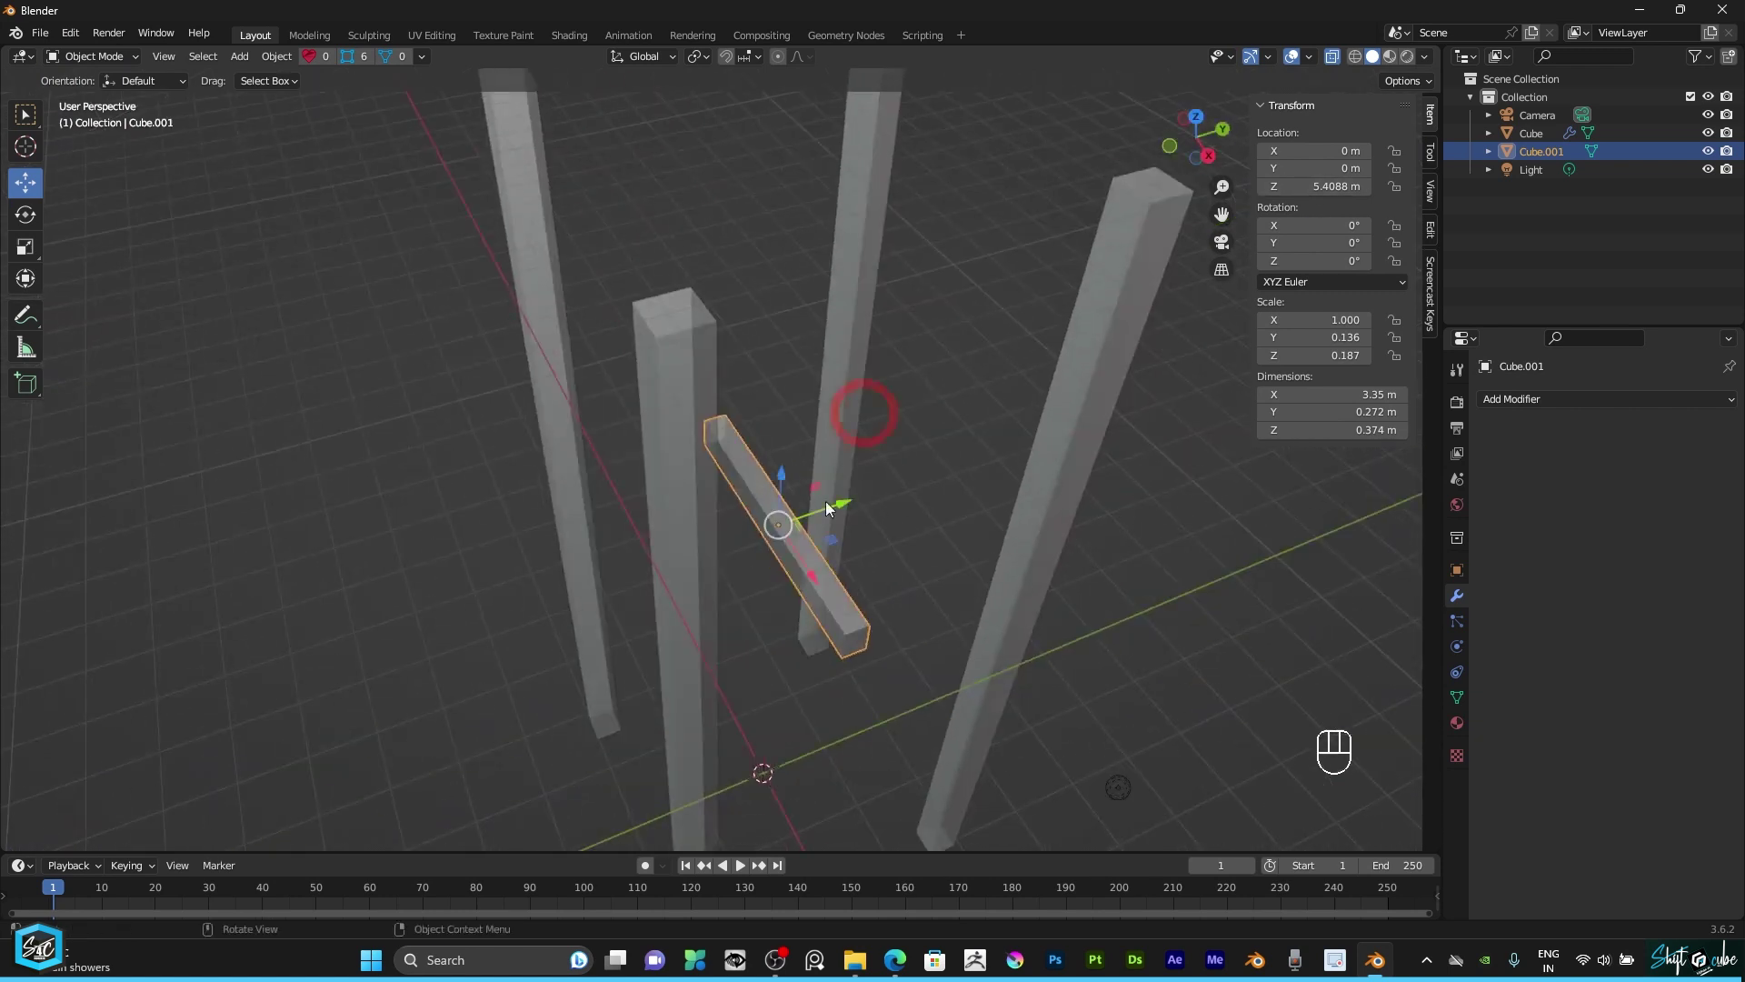
{"action": "key", "text": "alt+z"}
{"action": "left_click_drag", "start_coordinate": [1206, 136], "coordinate": [957, 484]}
{"action": "key", "text": "ctrl+a"}
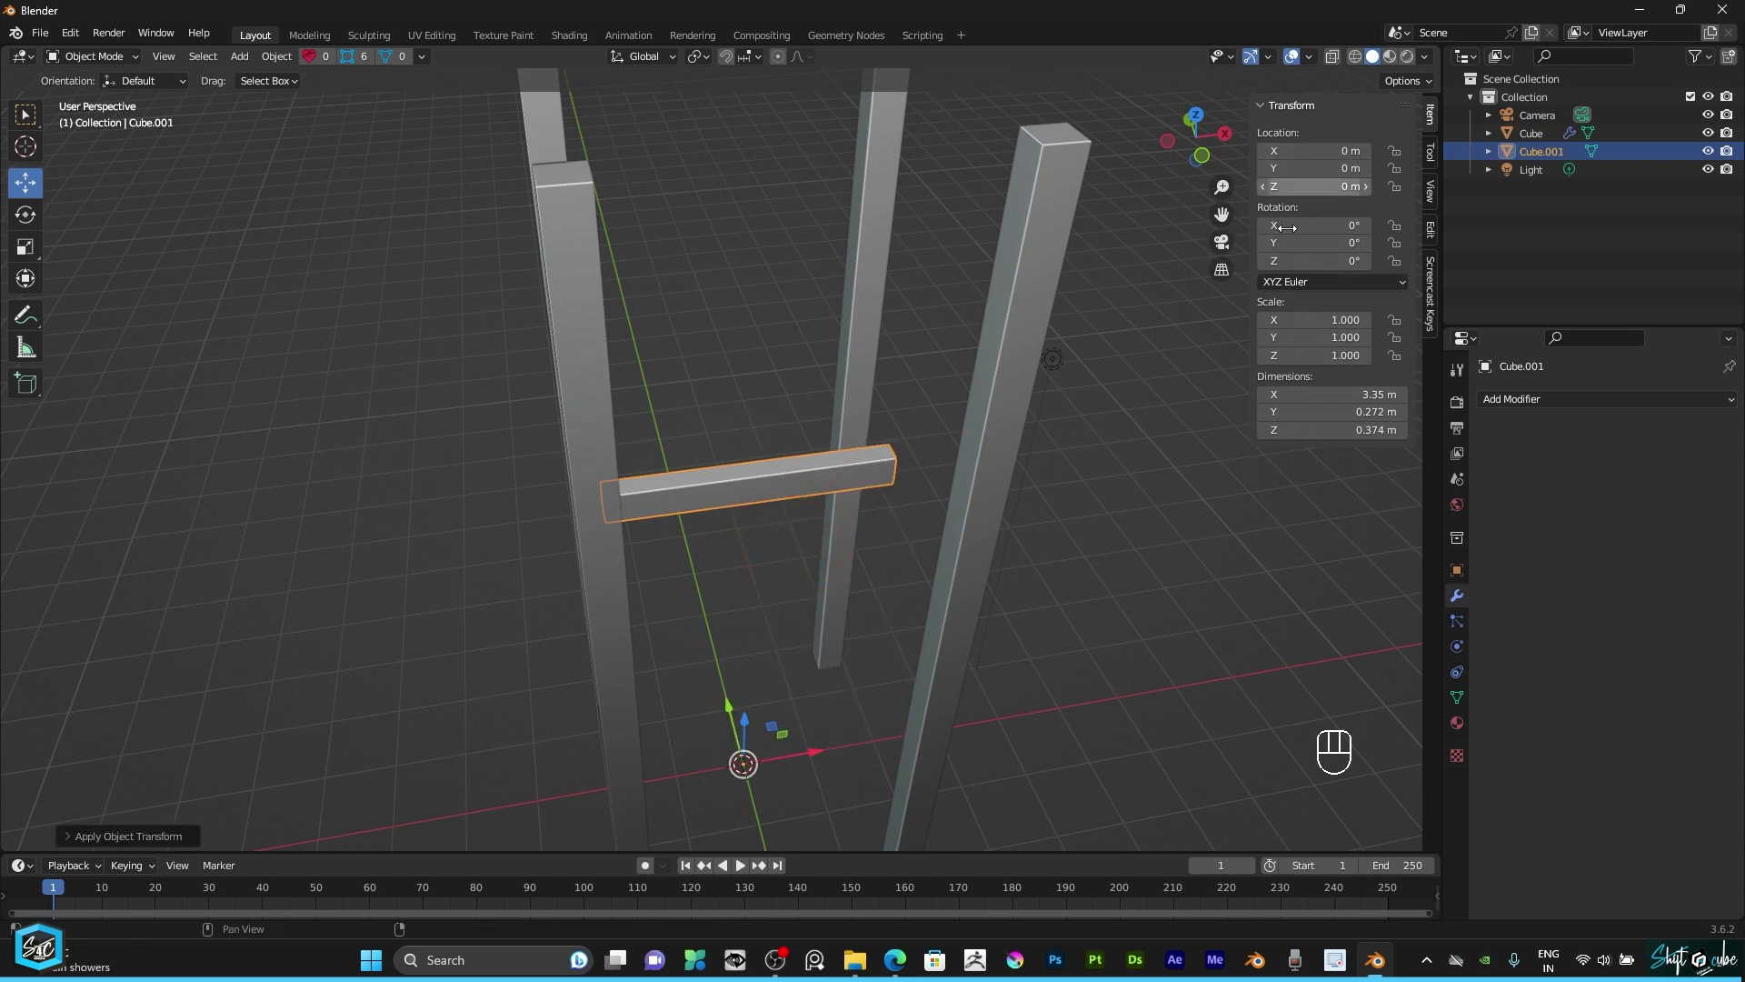
{"action": "middle_click", "coordinate": [1188, 142]}
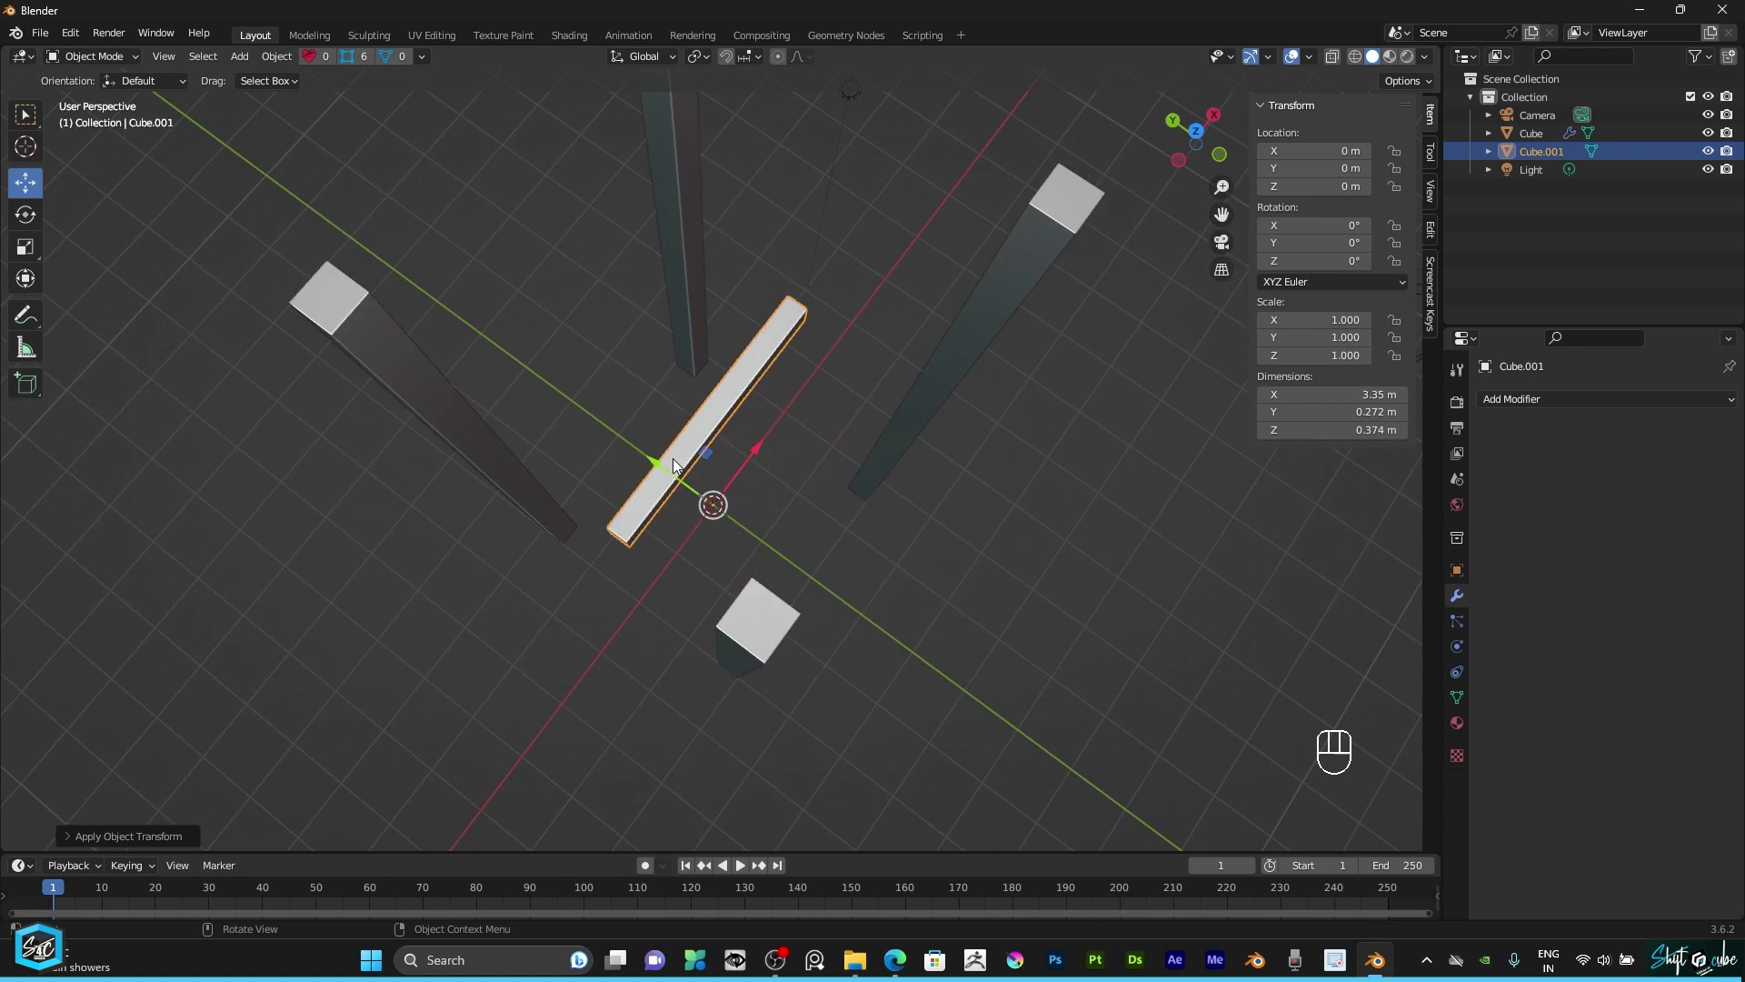
{"action": "middle_click", "coordinate": [1199, 159]}
{"action": "scroll", "scroll_direction": "down", "scroll_amount": 3}
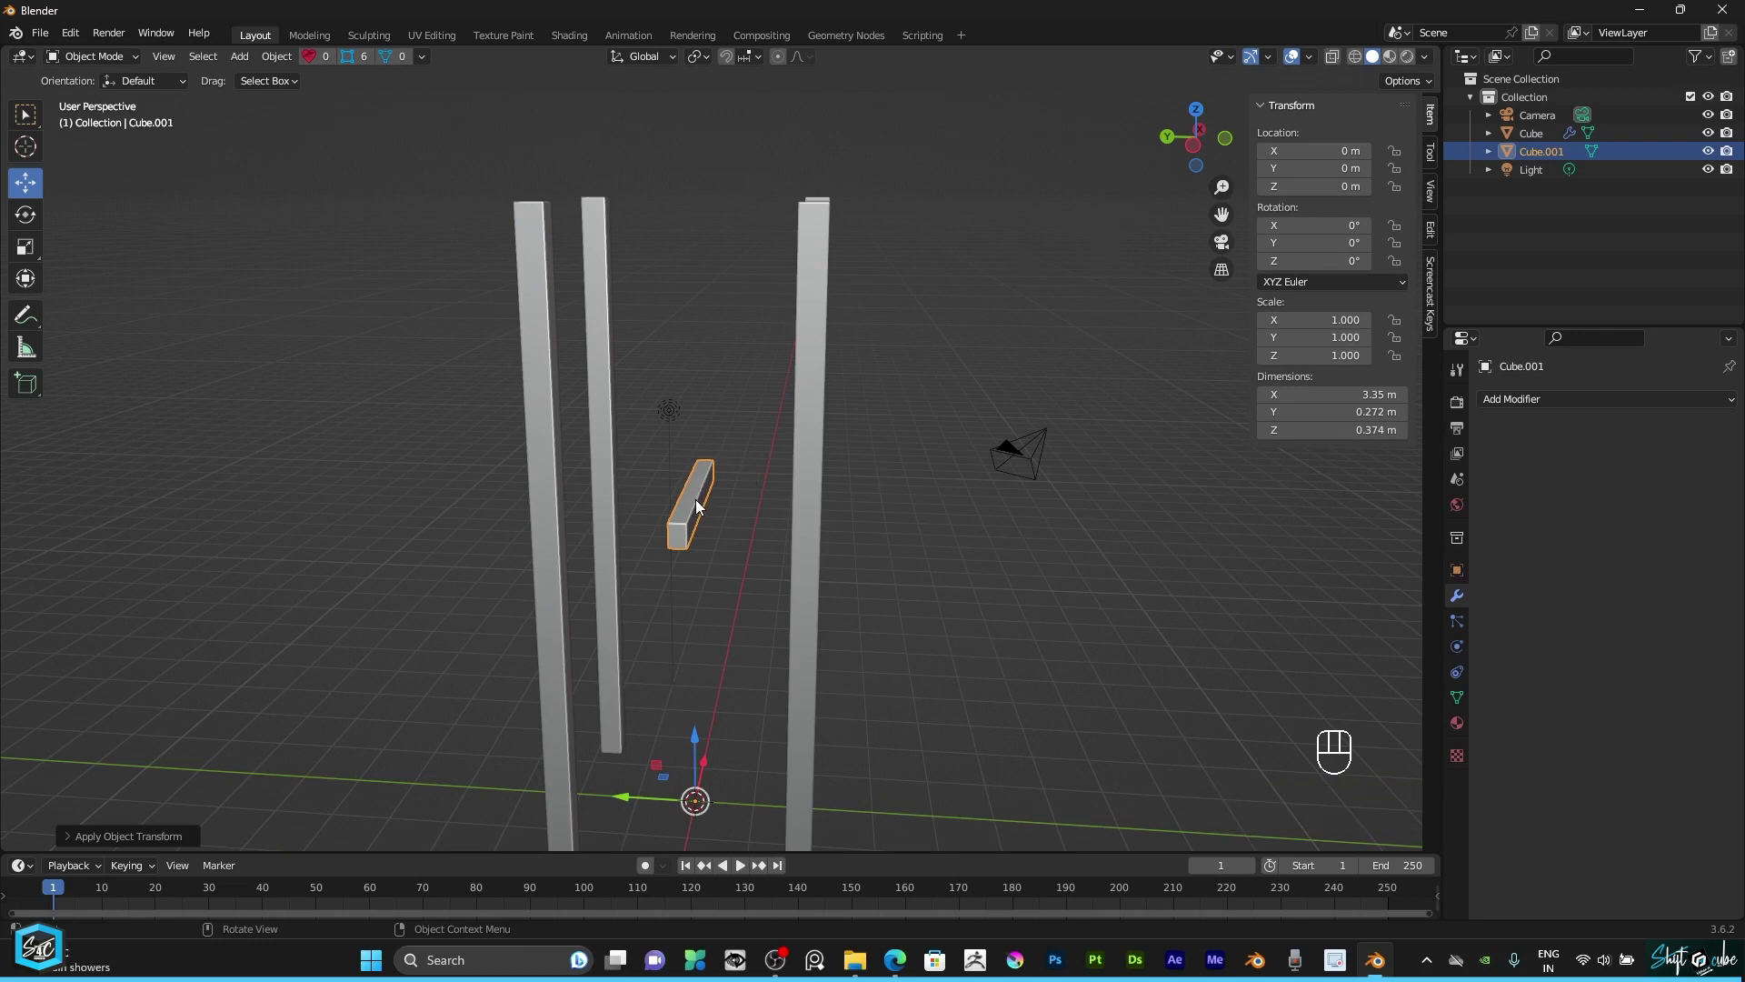
Step: Set the beam's origin to its geometry, move it on Y to the front pillars and apply the position
{"action": "right_click", "coordinate": [702, 509]}
{"action": "left_click_drag", "start_coordinate": [702, 509], "coordinate": [803, 612]}
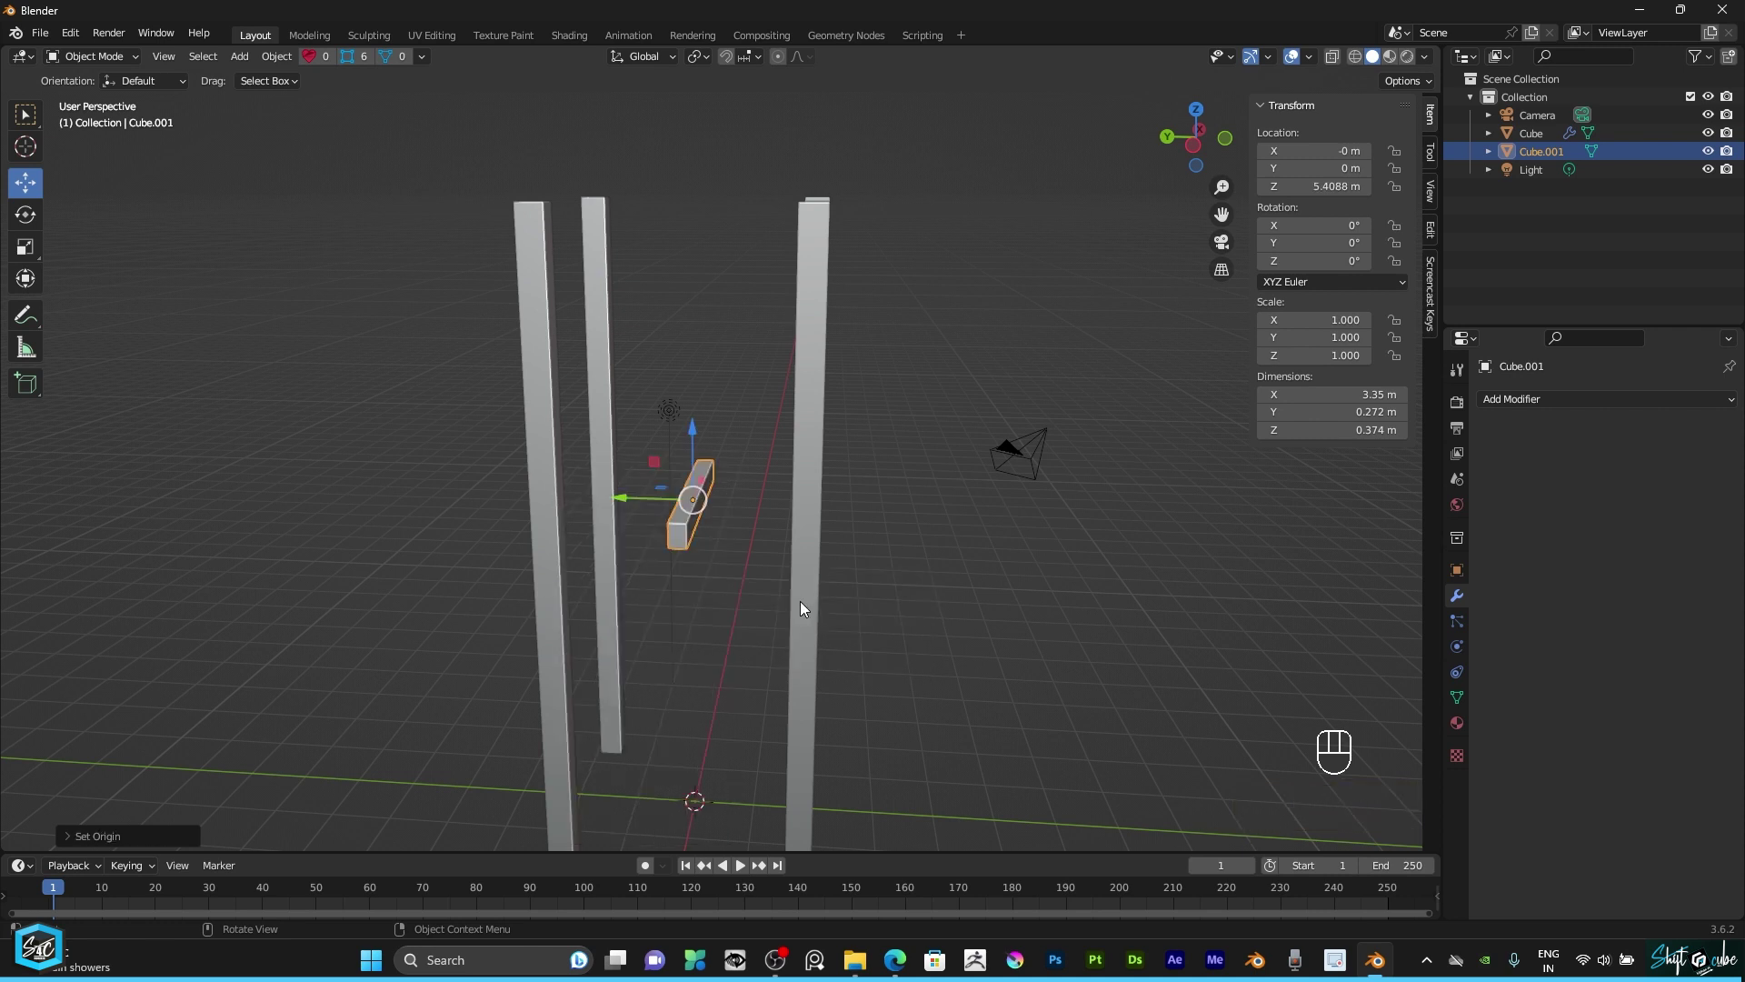
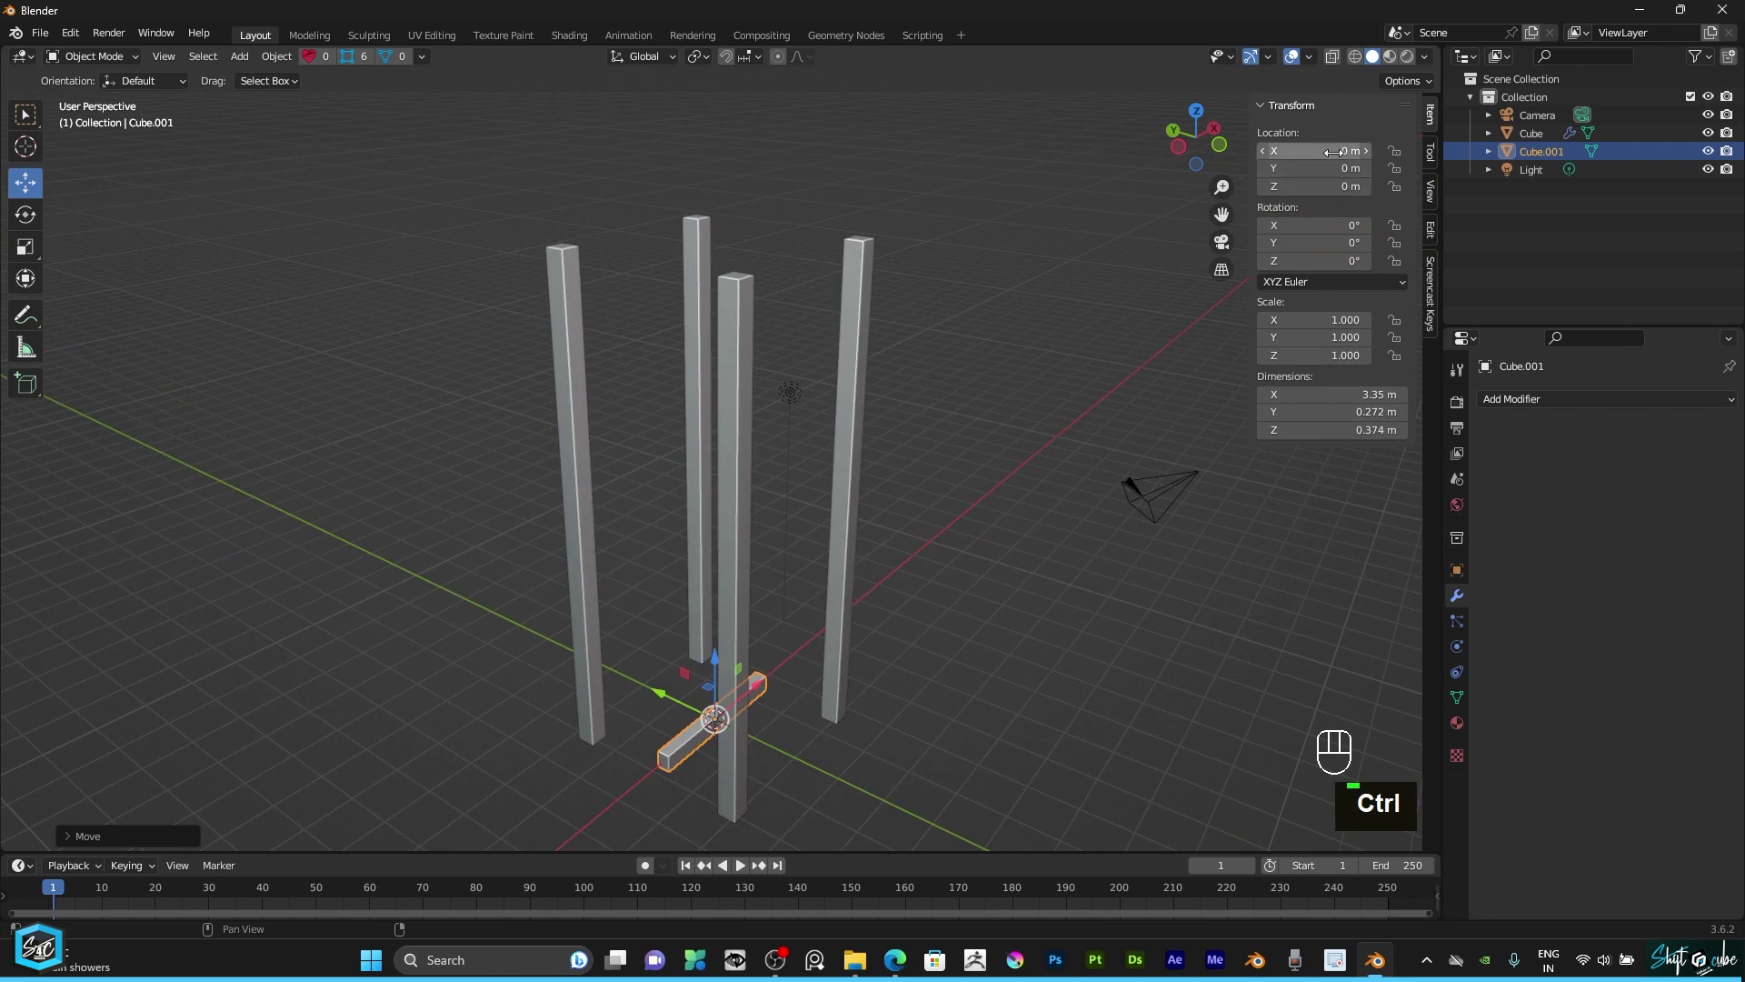
{"action": "key", "text": "ctrl+z"}
{"action": "key", "text": "ctrl+z"}
{"action": "key", "text": "ctrl+z"}
{"action": "scroll", "scroll_direction": "up", "scroll_amount": 3}
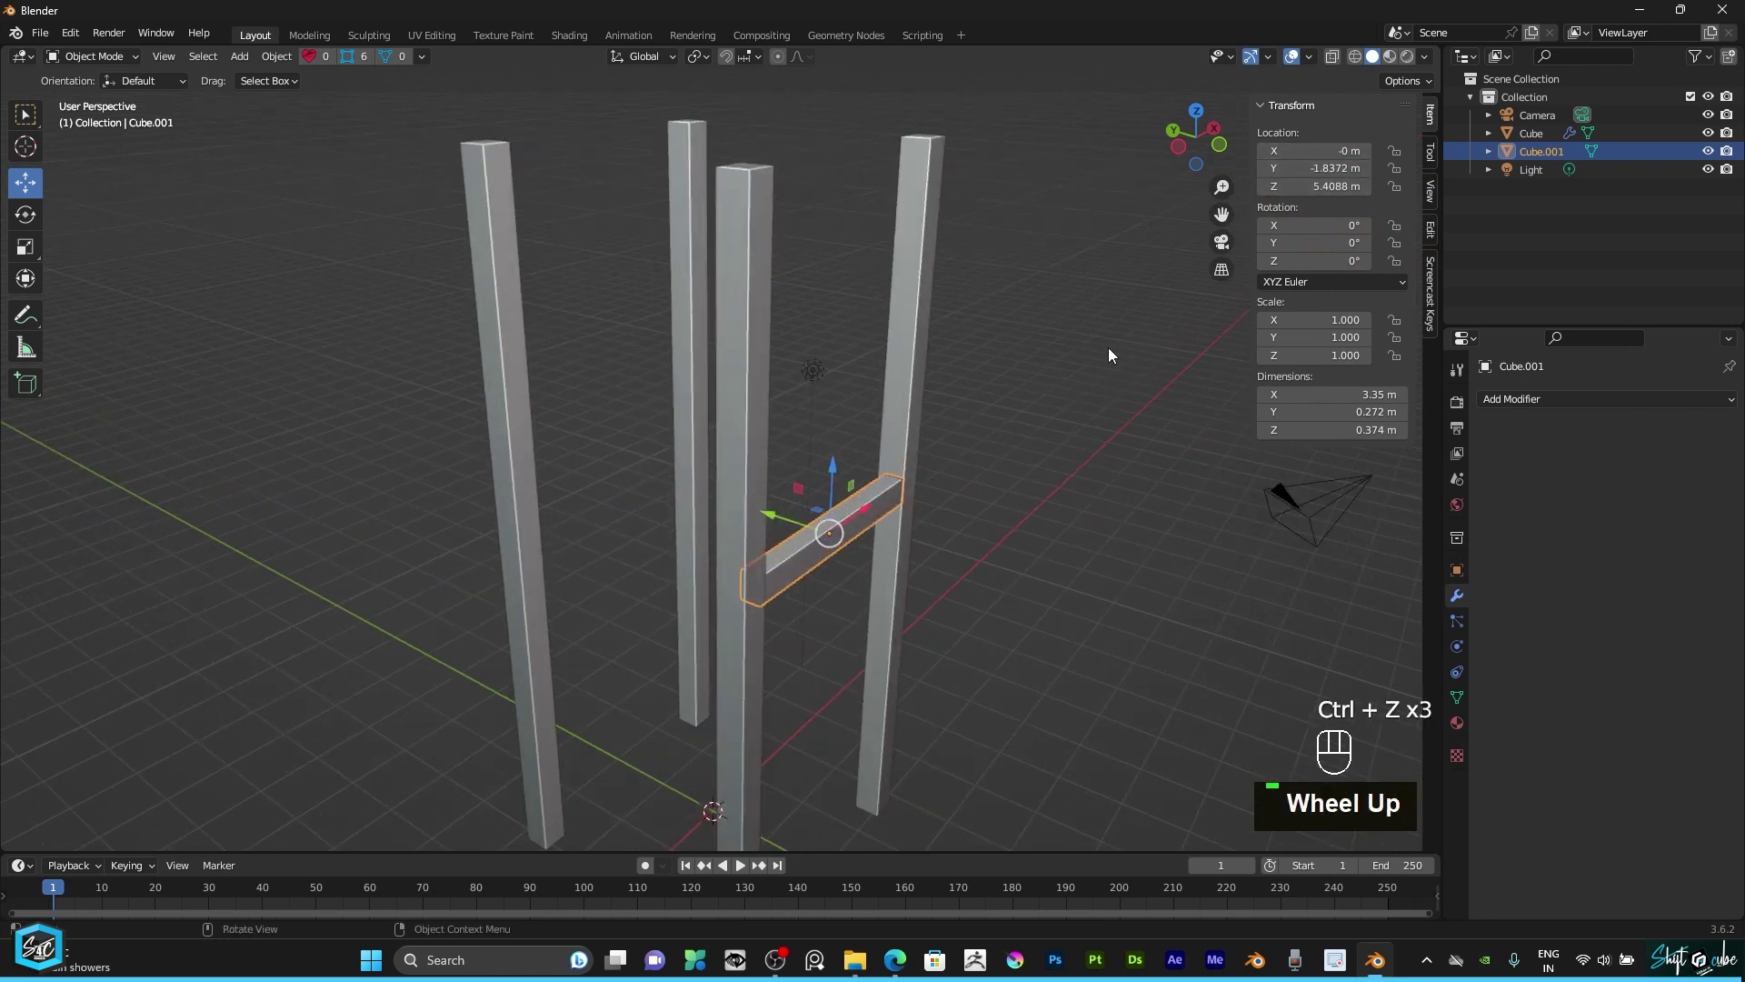
{"action": "key", "text": "ctrl+a"}
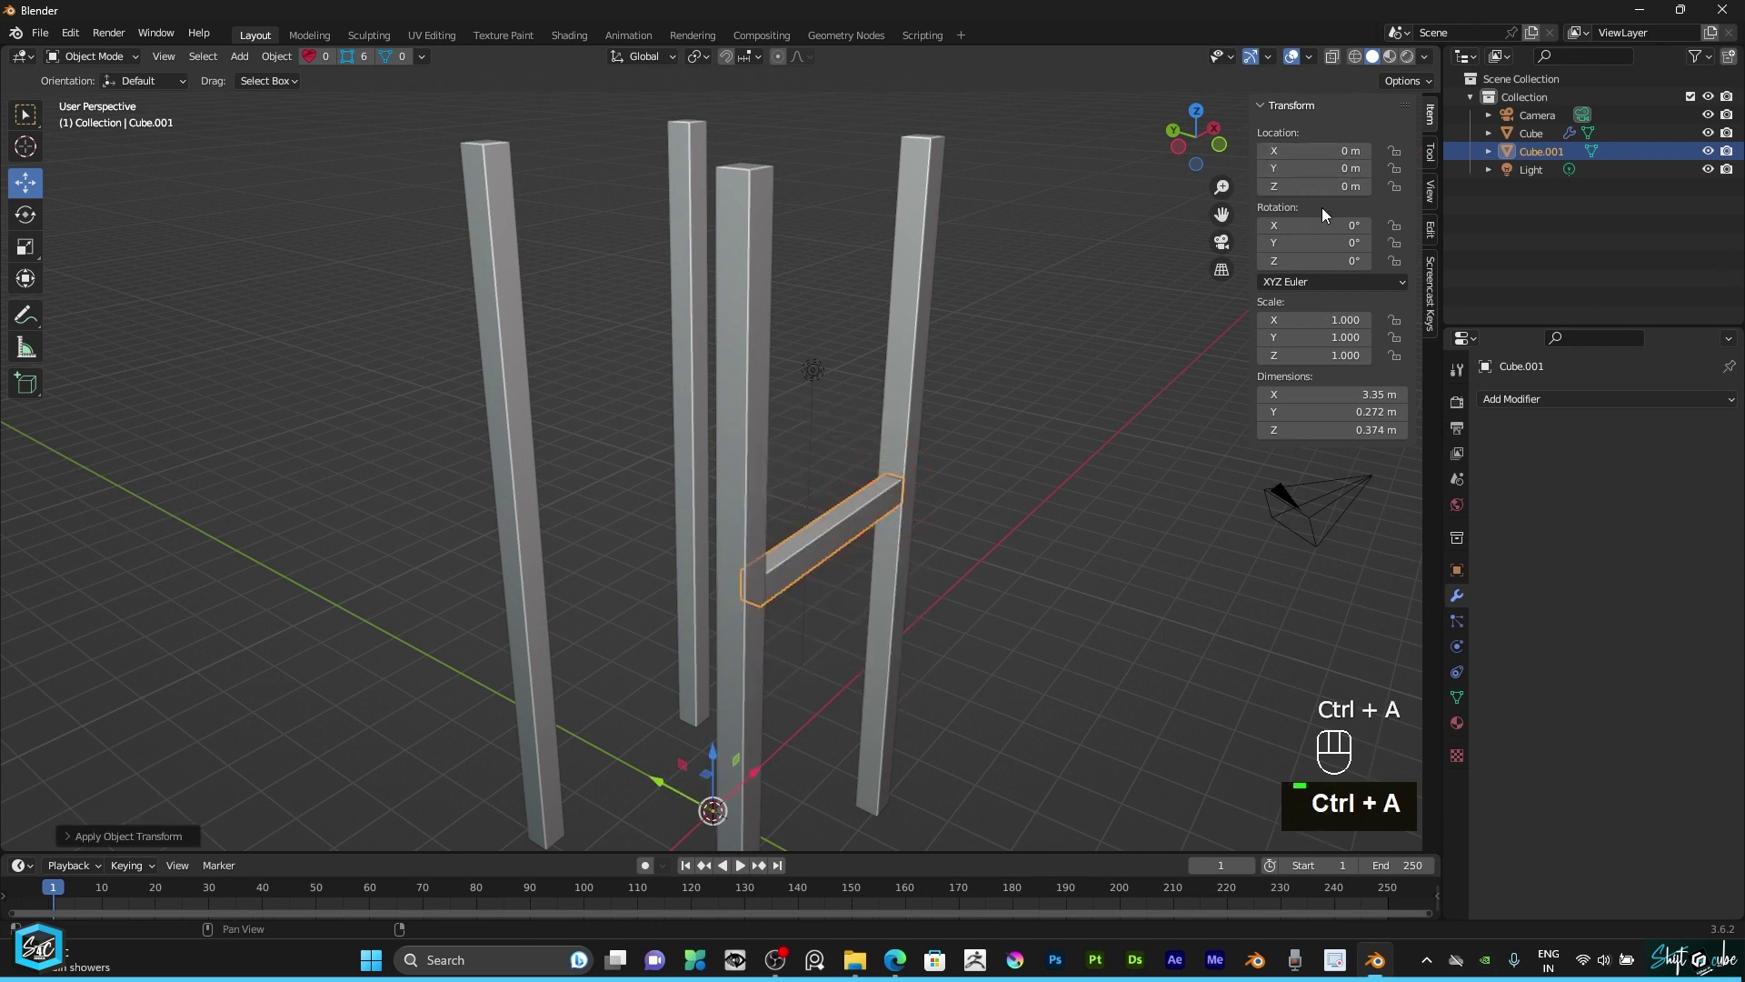
Step: Add a Mirror modifier to the beam set to the Y axis only
{"action": "left_click", "coordinate": [1187, 136]}
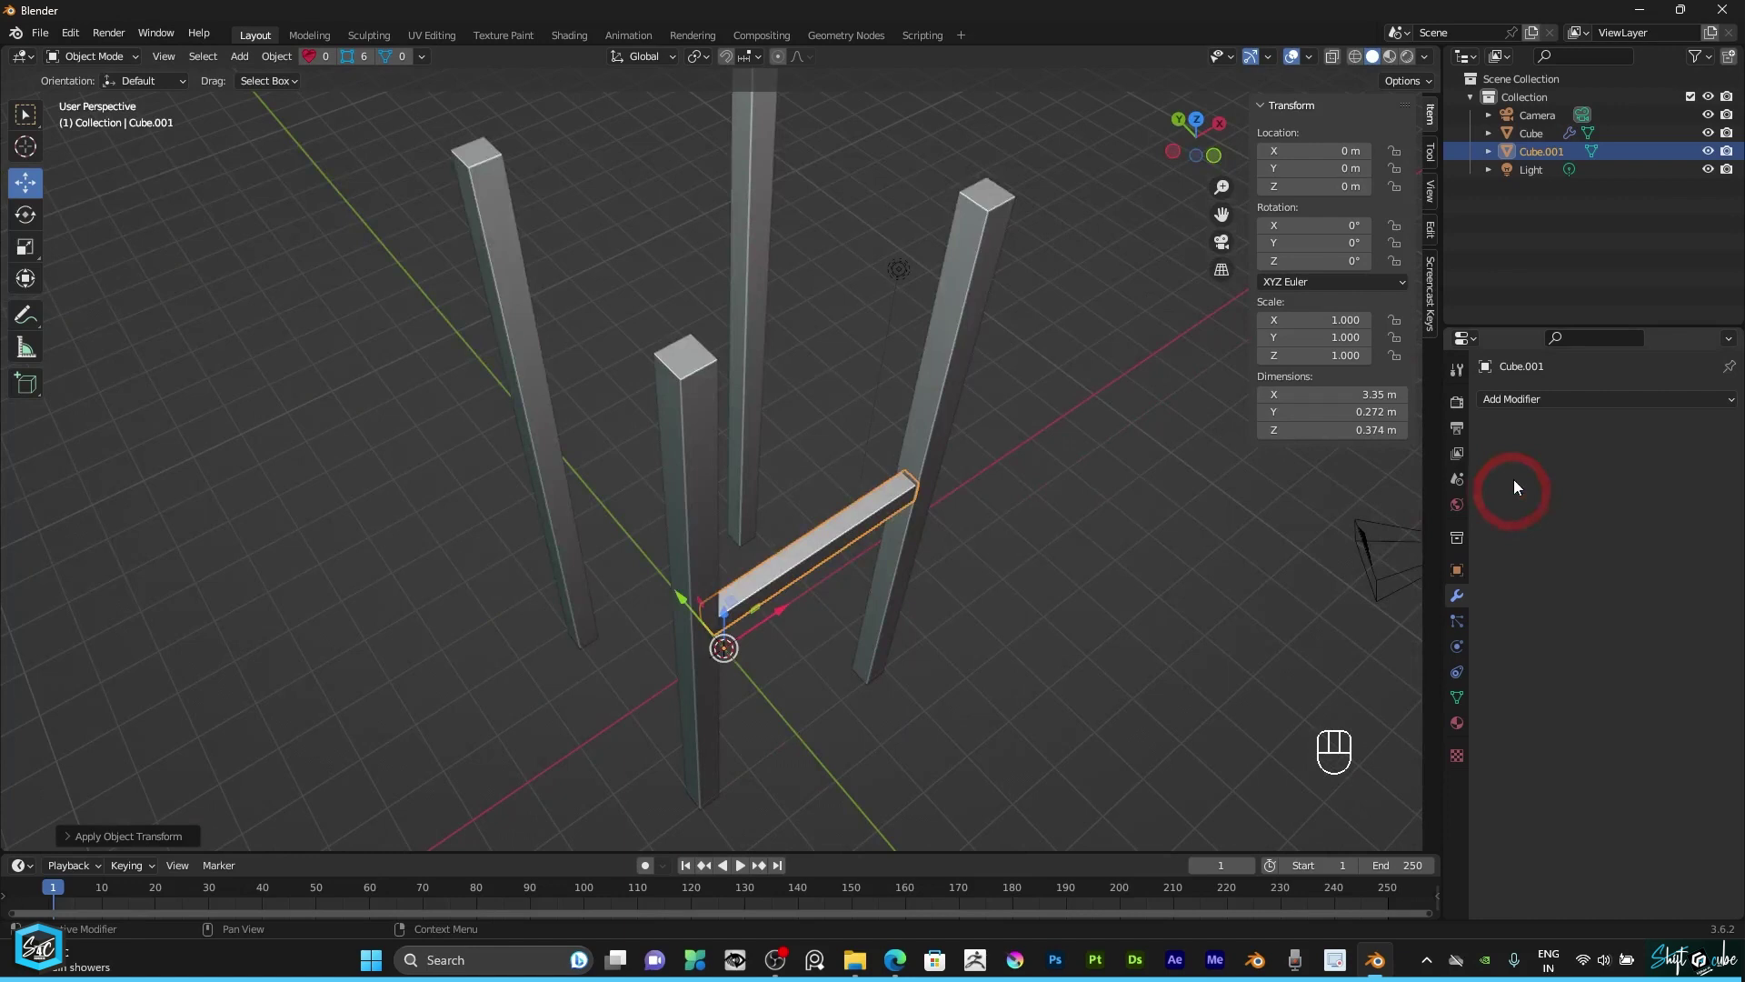
{"action": "left_click", "coordinate": [1527, 392]}
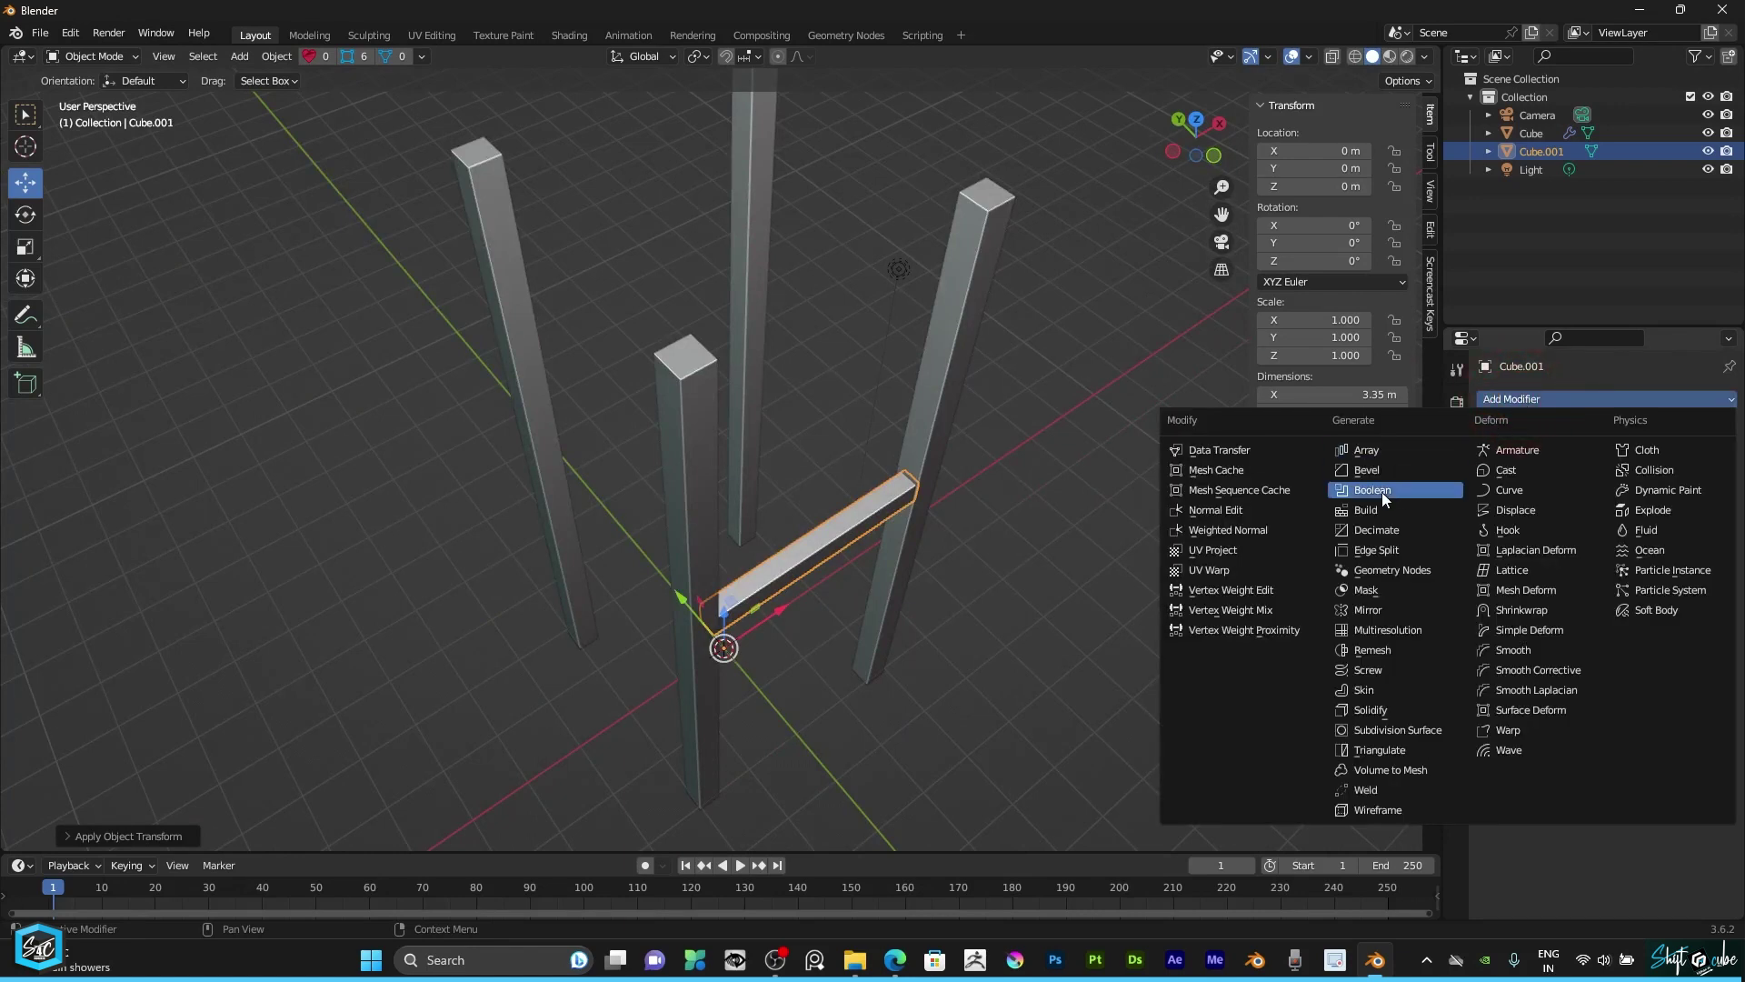
{"action": "left_click", "coordinate": [1385, 613]}
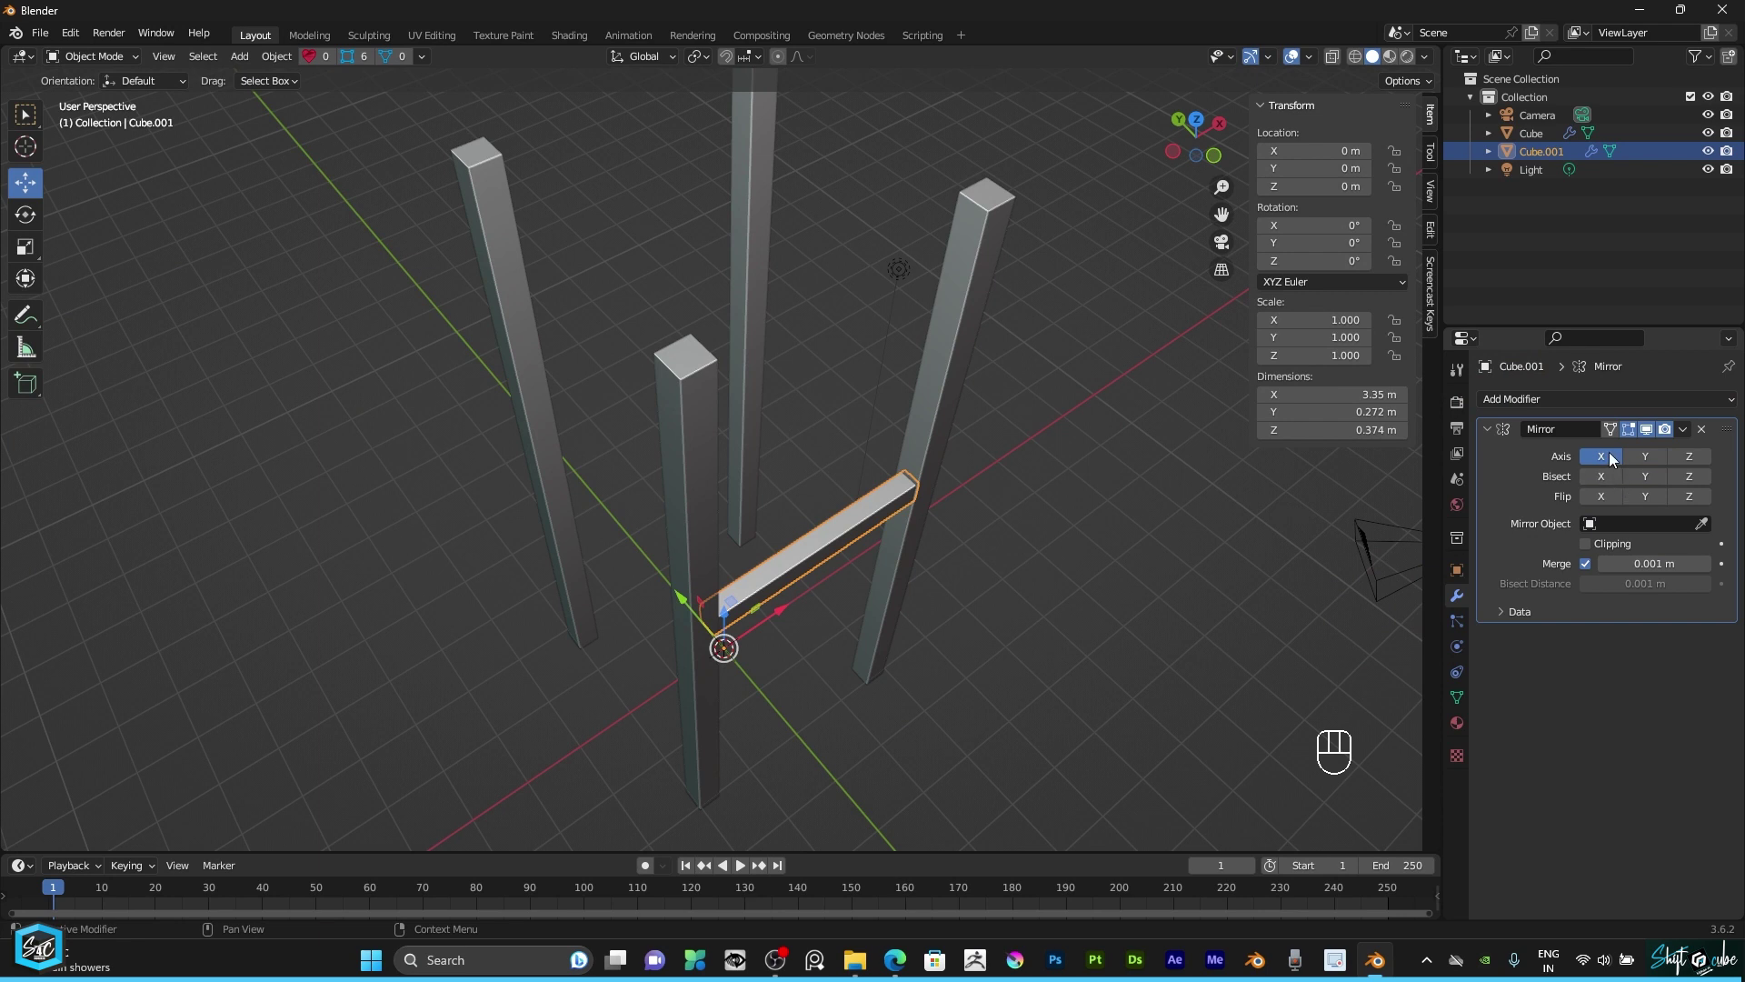
{"action": "middle_click", "coordinate": [1616, 458]}
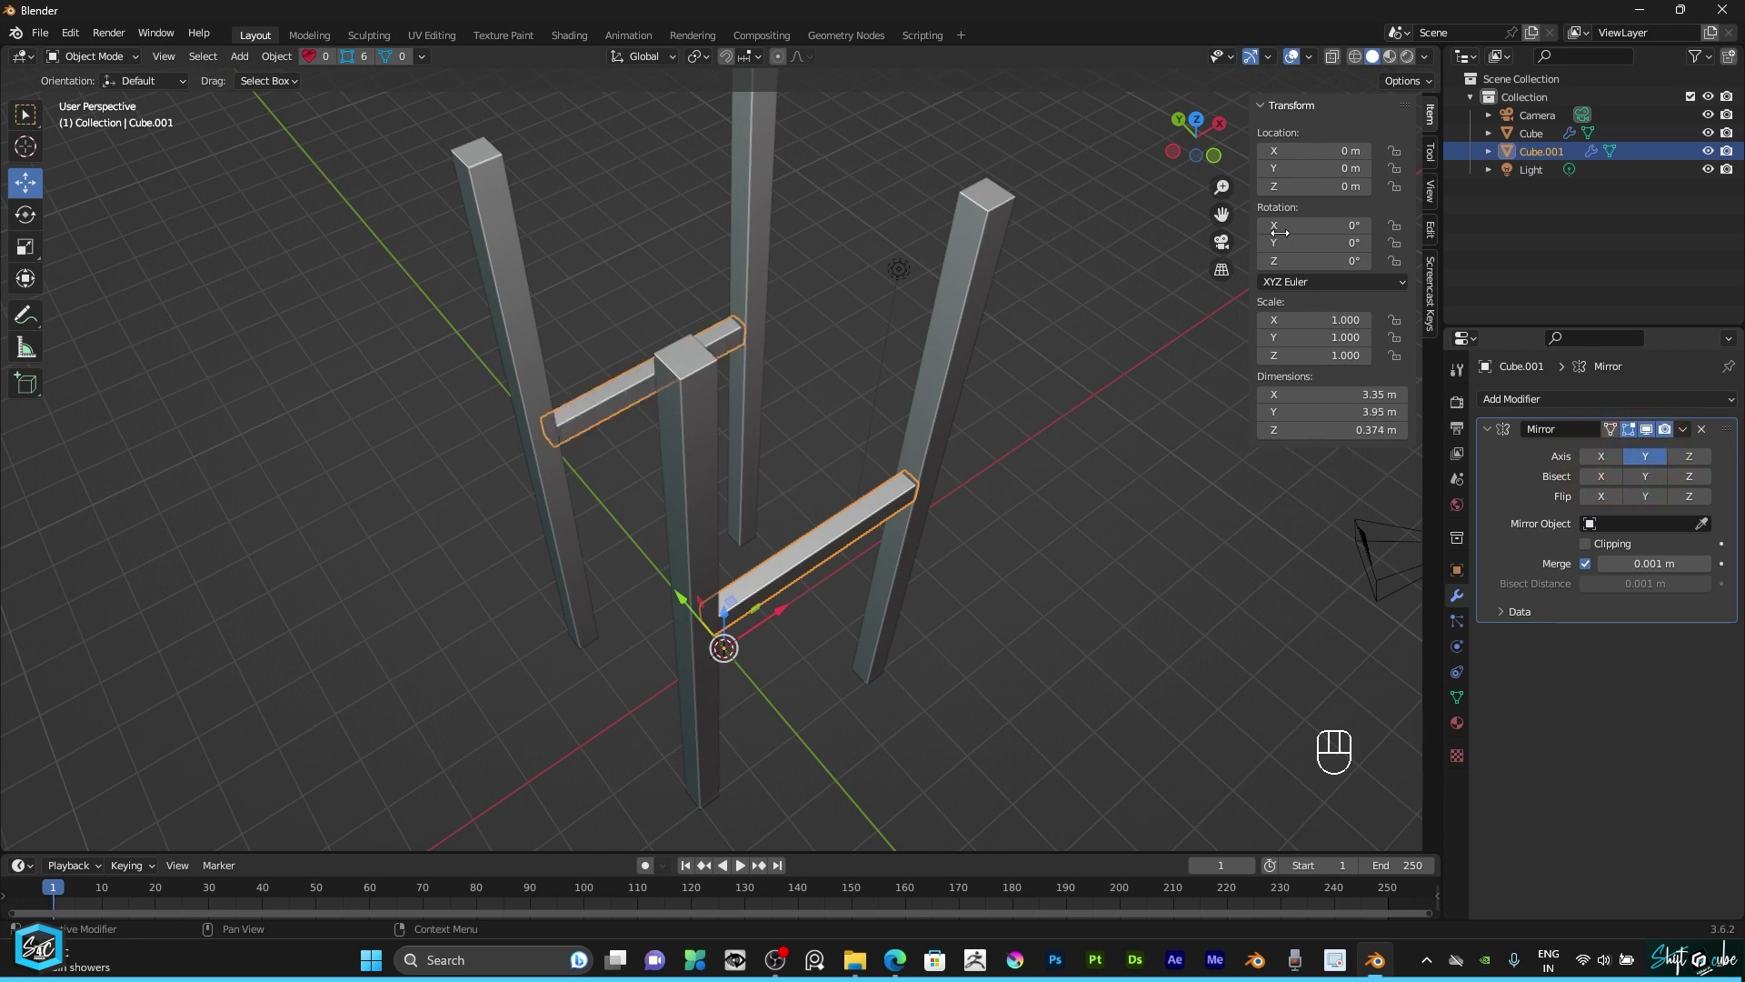
Step: Orbit and switch to top view to check the matching front and back beams
{"action": "left_click_drag", "start_coordinate": [1217, 155], "coordinate": [1080, 344]}
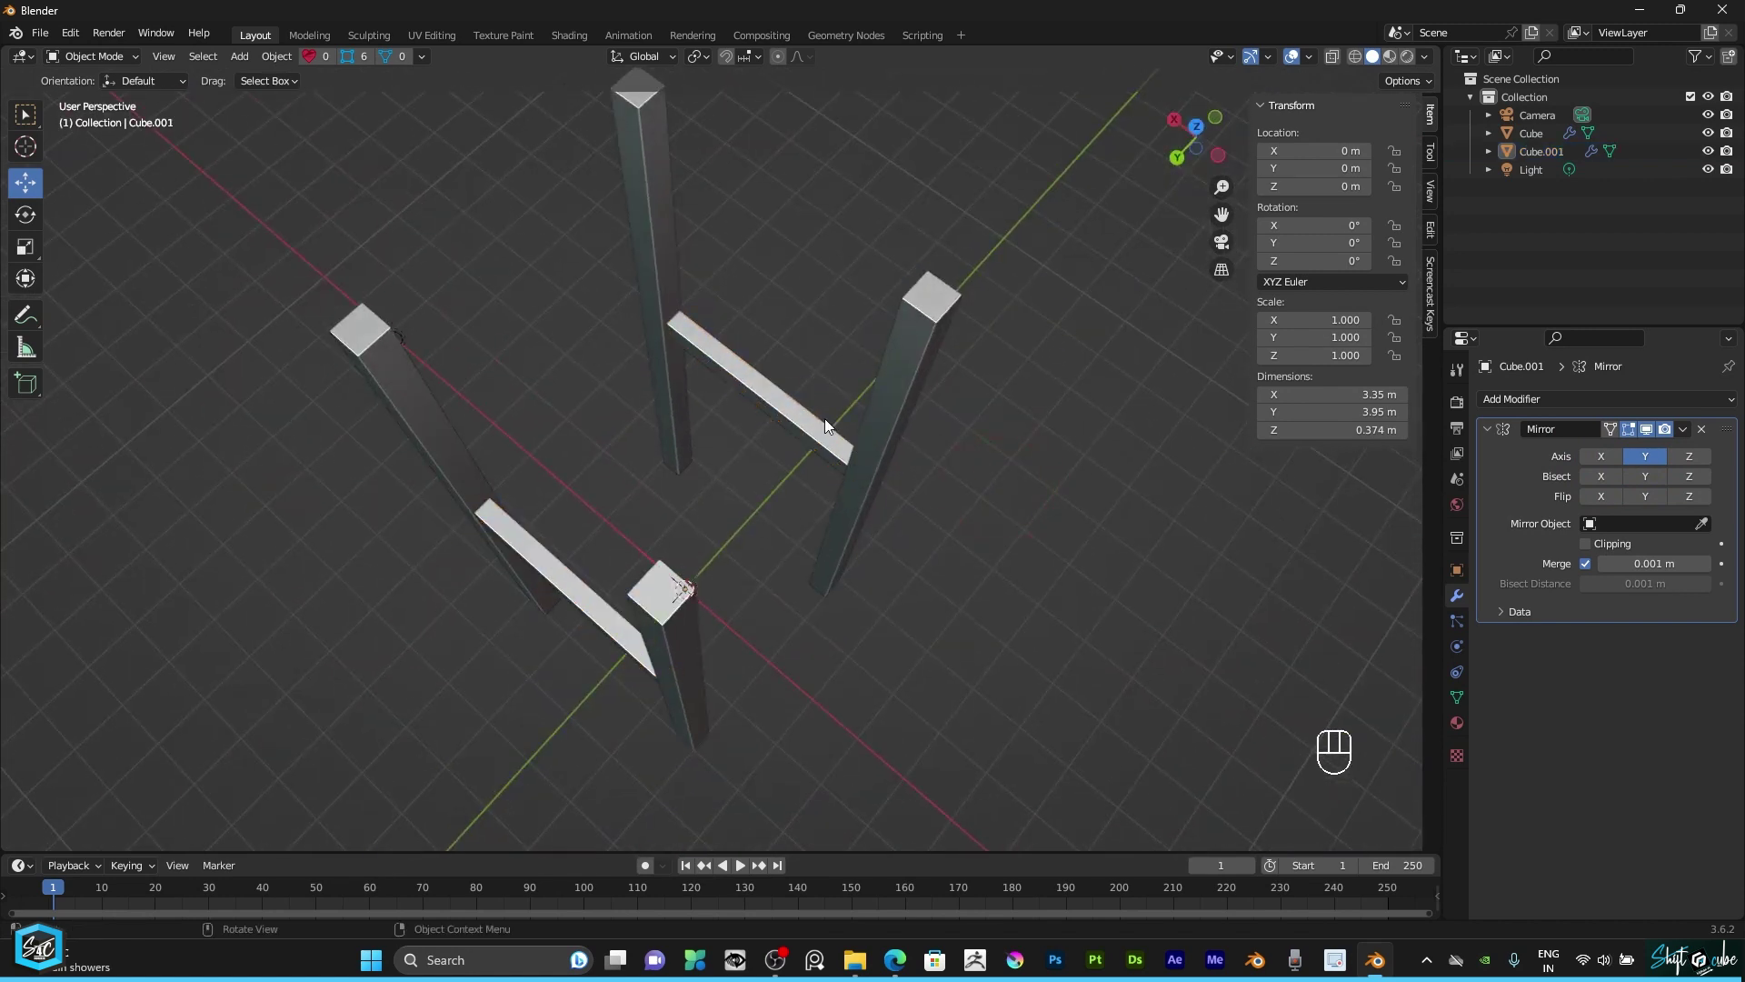
{"action": "middle_click", "coordinate": [813, 432]}
{"action": "scroll", "scroll_direction": "up", "scroll_amount": 3}
{"action": "scroll", "scroll_direction": "down", "scroll_amount": 3}
{"action": "key", "text": "KP_7"}
{"action": "scroll", "scroll_direction": "up", "scroll_amount": 3}
Step: Duplicate the front beam's geometry in Edit Mode as a sideways copy joining front and back pillars
{"action": "left_click", "coordinate": [97, 82]}
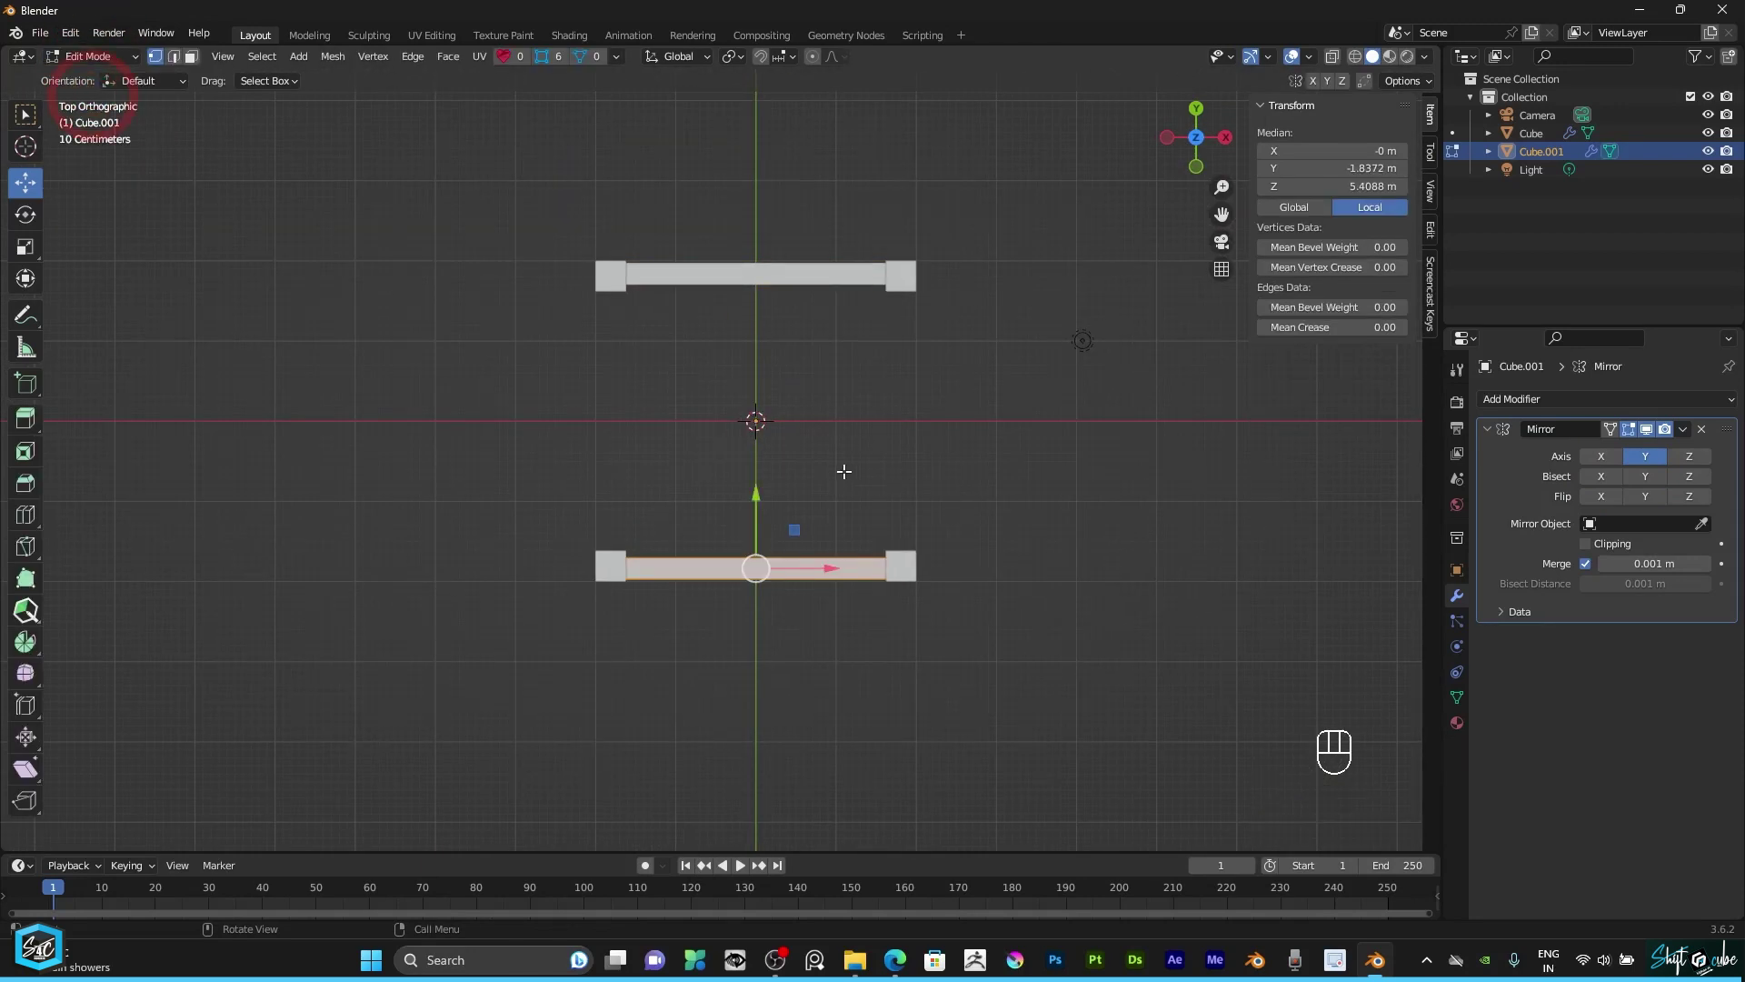
{"action": "left_click_drag", "start_coordinate": [797, 444], "coordinate": [785, 491]}
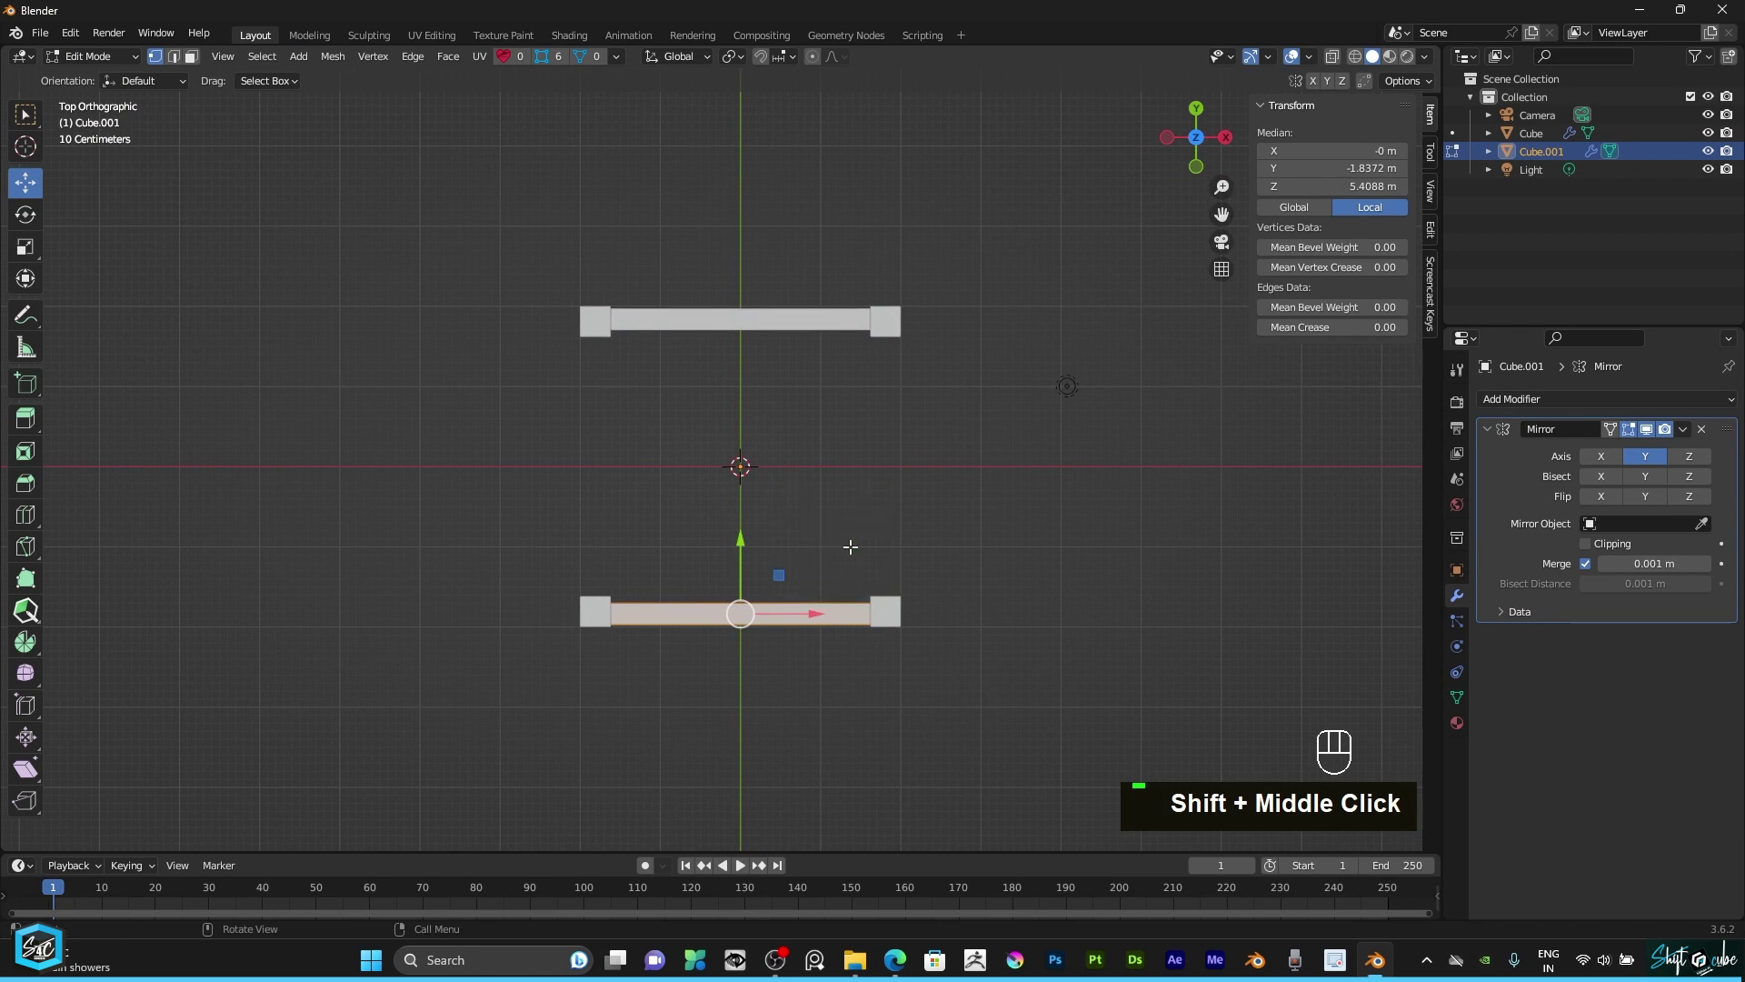
{"action": "key", "text": "shift+d"}
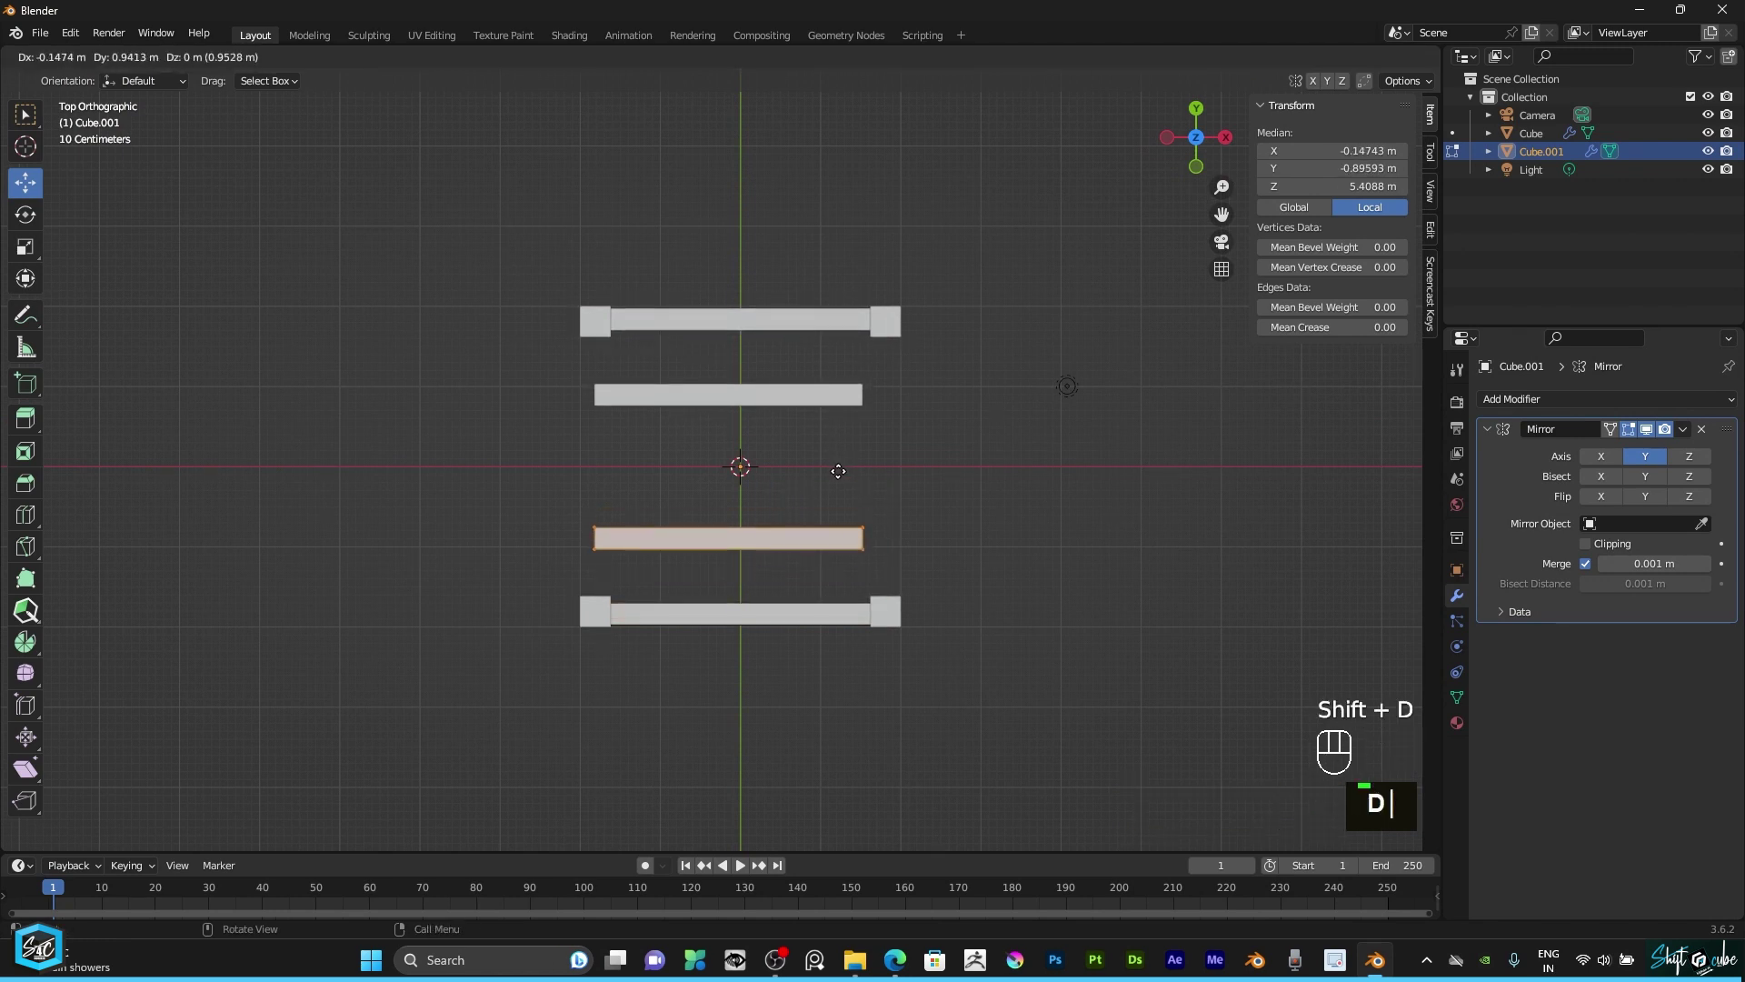
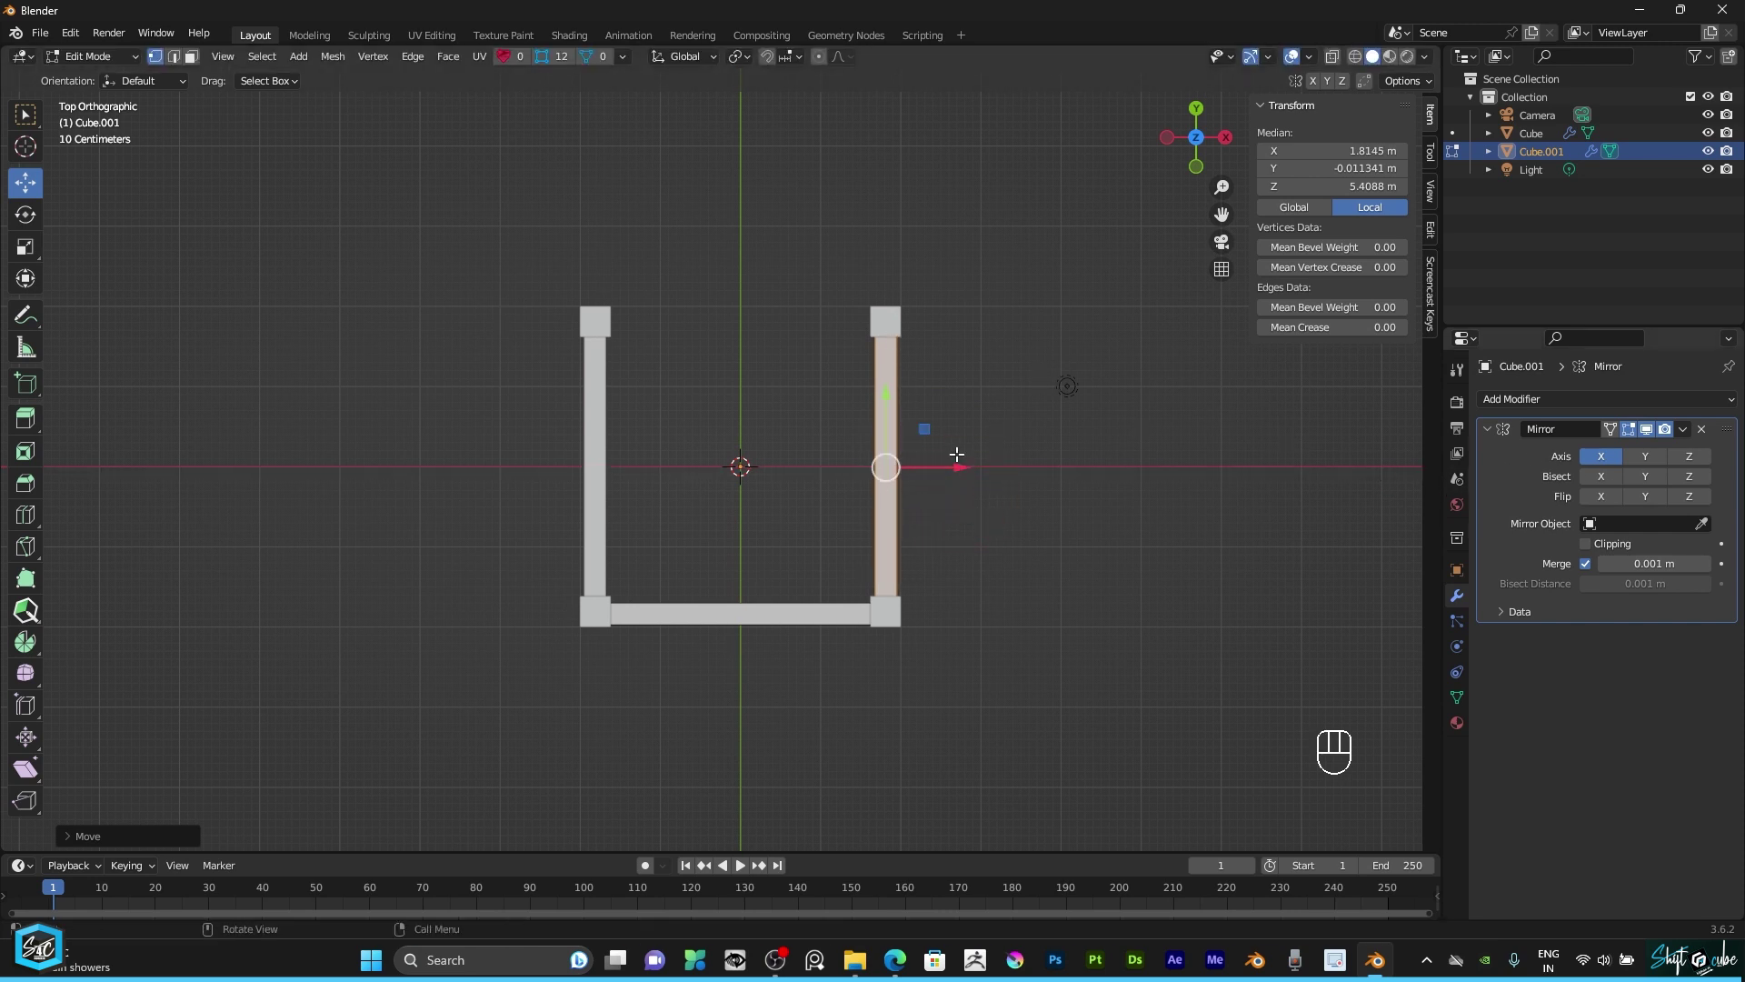
Step: Separate the side beams into their own object and mirror them across the X axis
{"action": "key", "text": "p"}
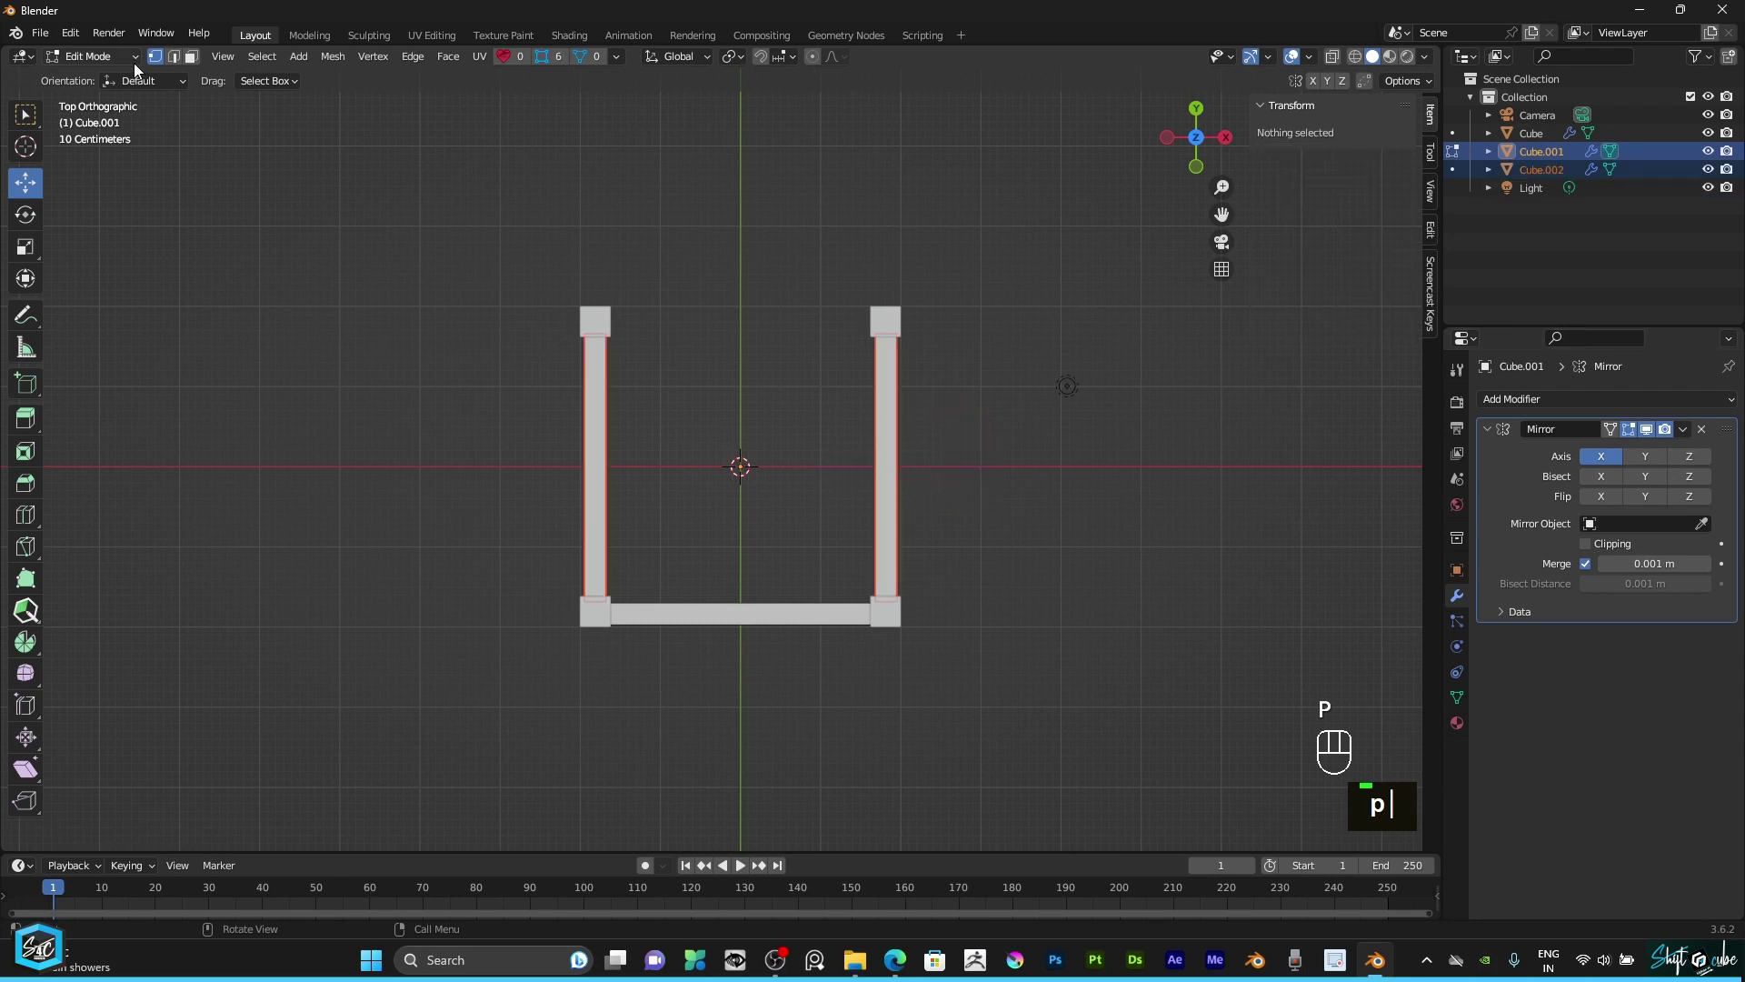
{"action": "left_click", "coordinate": [107, 64]}
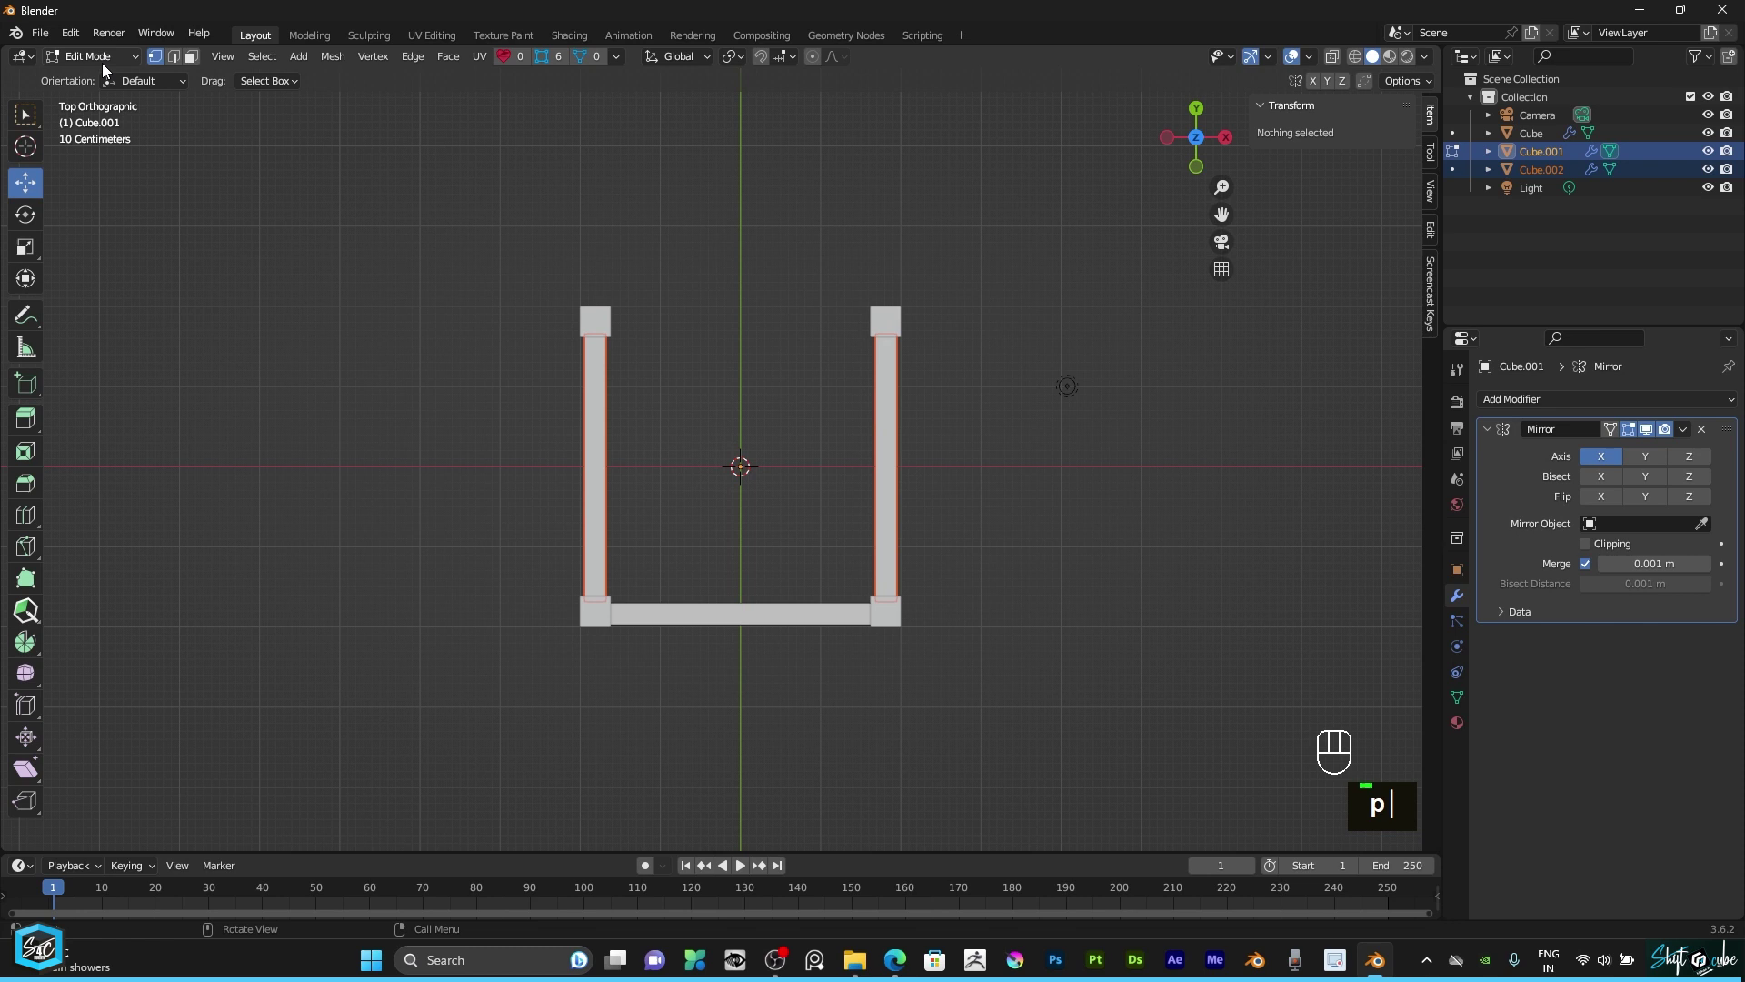
{"action": "left_click", "coordinate": [109, 75]}
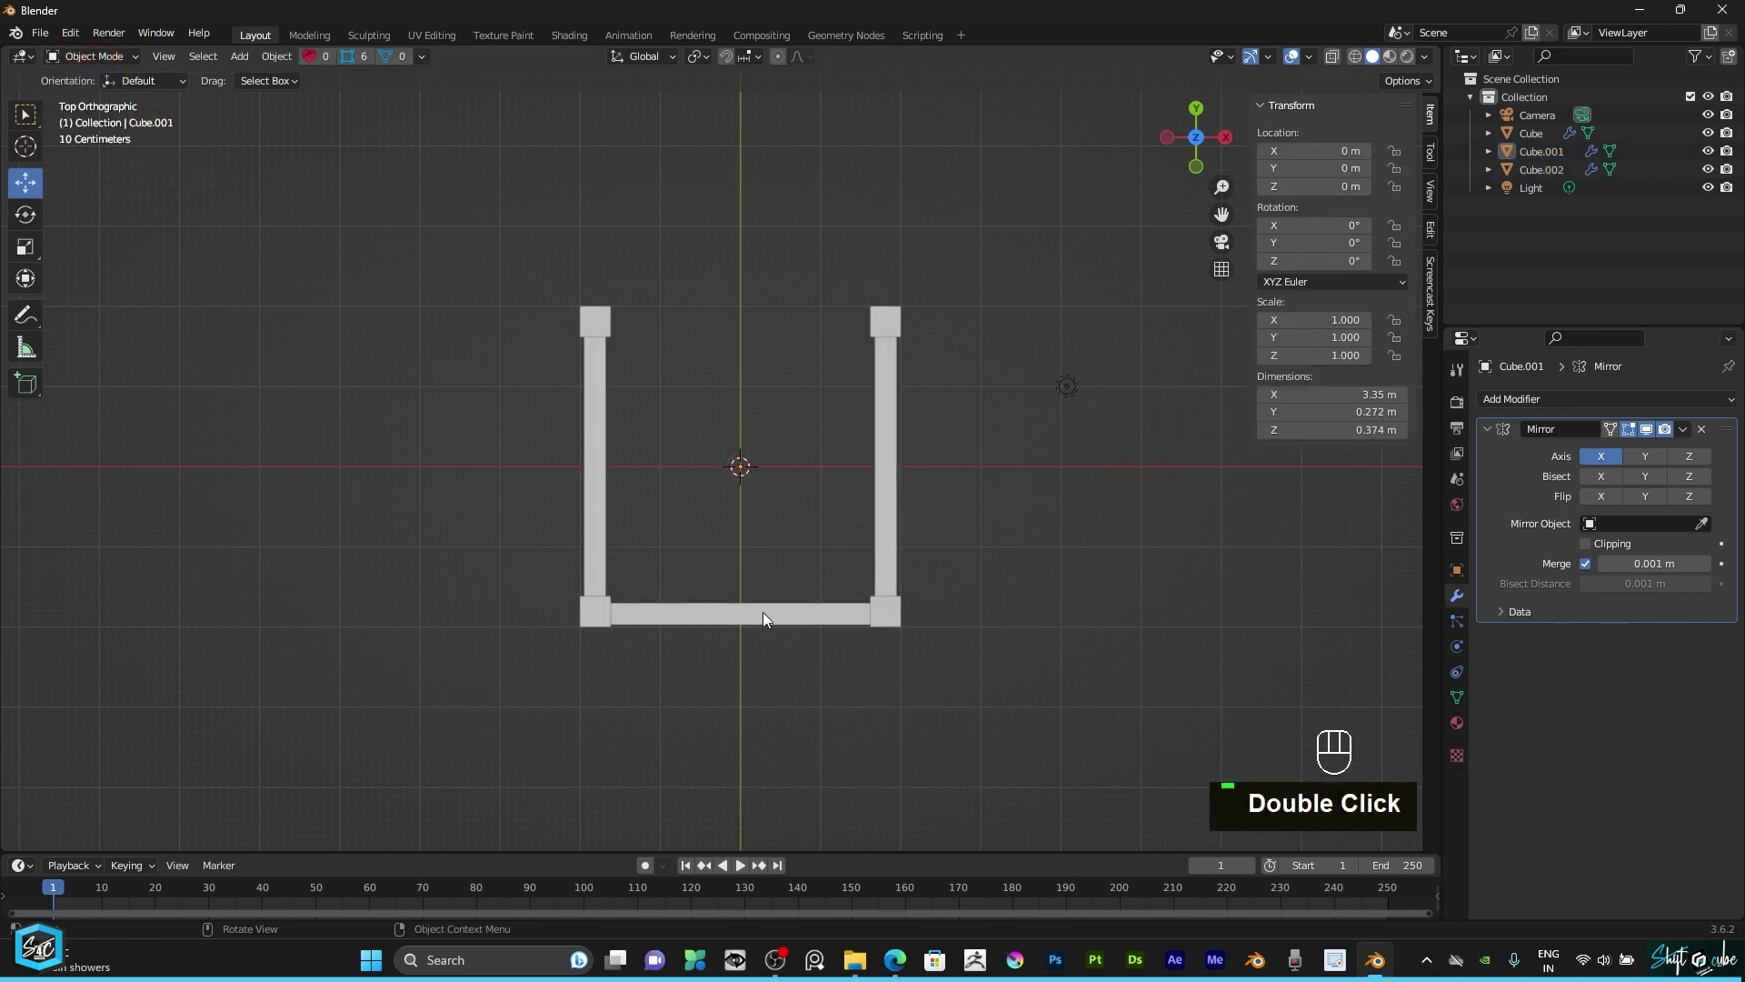
Step: Mirror the side rails across Y to close the square ring, then select both brace objects Cube.001 and Cube.002
{"action": "left_click", "coordinate": [1644, 464]}
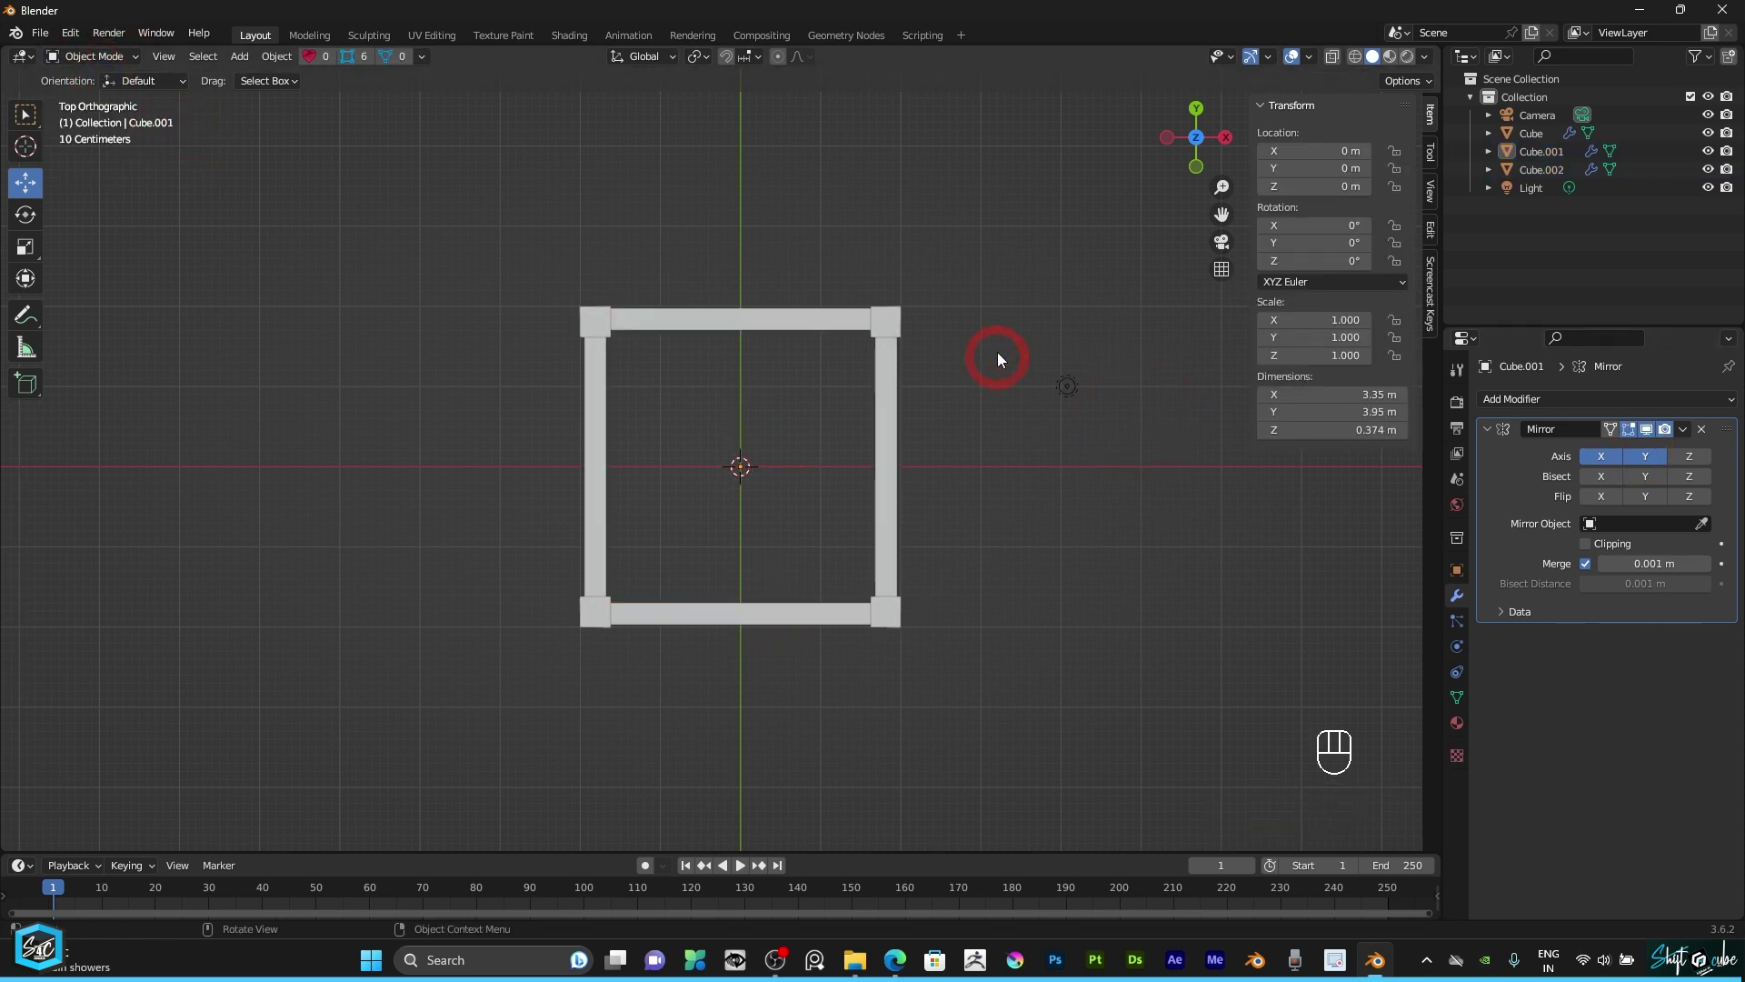
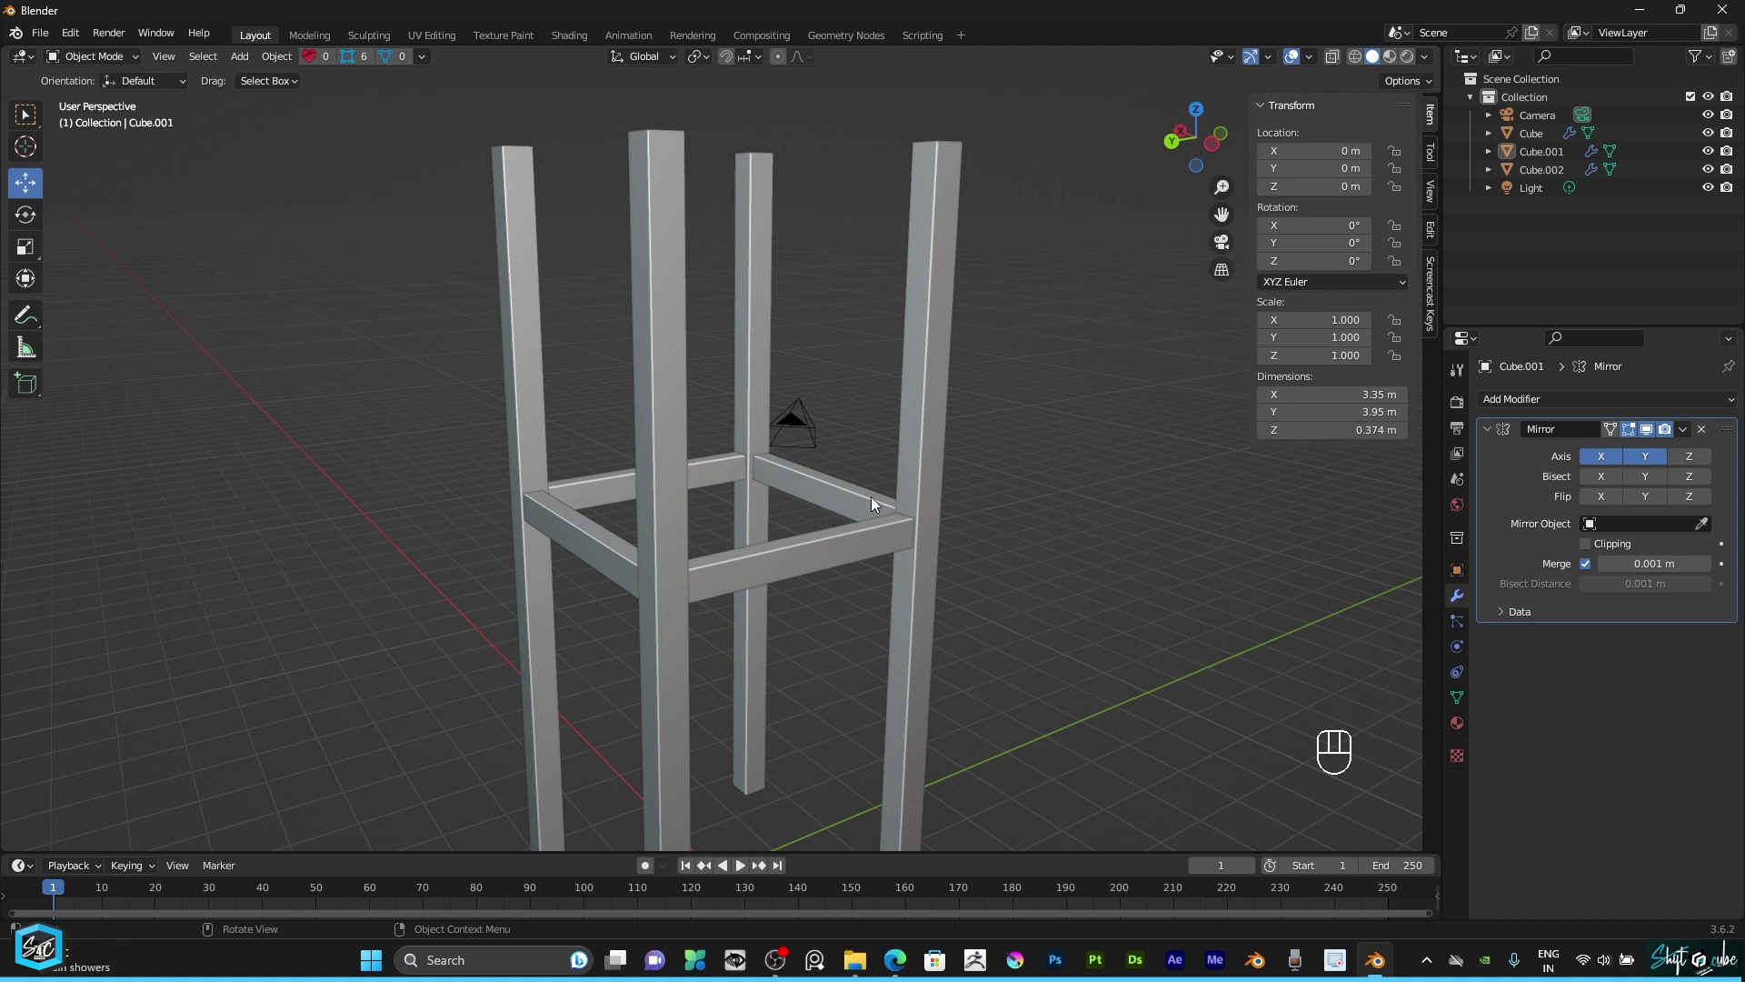
{"action": "scroll", "scroll_direction": "down", "scroll_amount": 3}
{"action": "scroll", "scroll_direction": "up", "scroll_amount": 3}
{"action": "scroll", "scroll_direction": "up", "scroll_amount": 3}
{"action": "middle_click", "coordinate": [784, 545]}
{"action": "scroll", "scroll_direction": "down", "scroll_amount": 3}
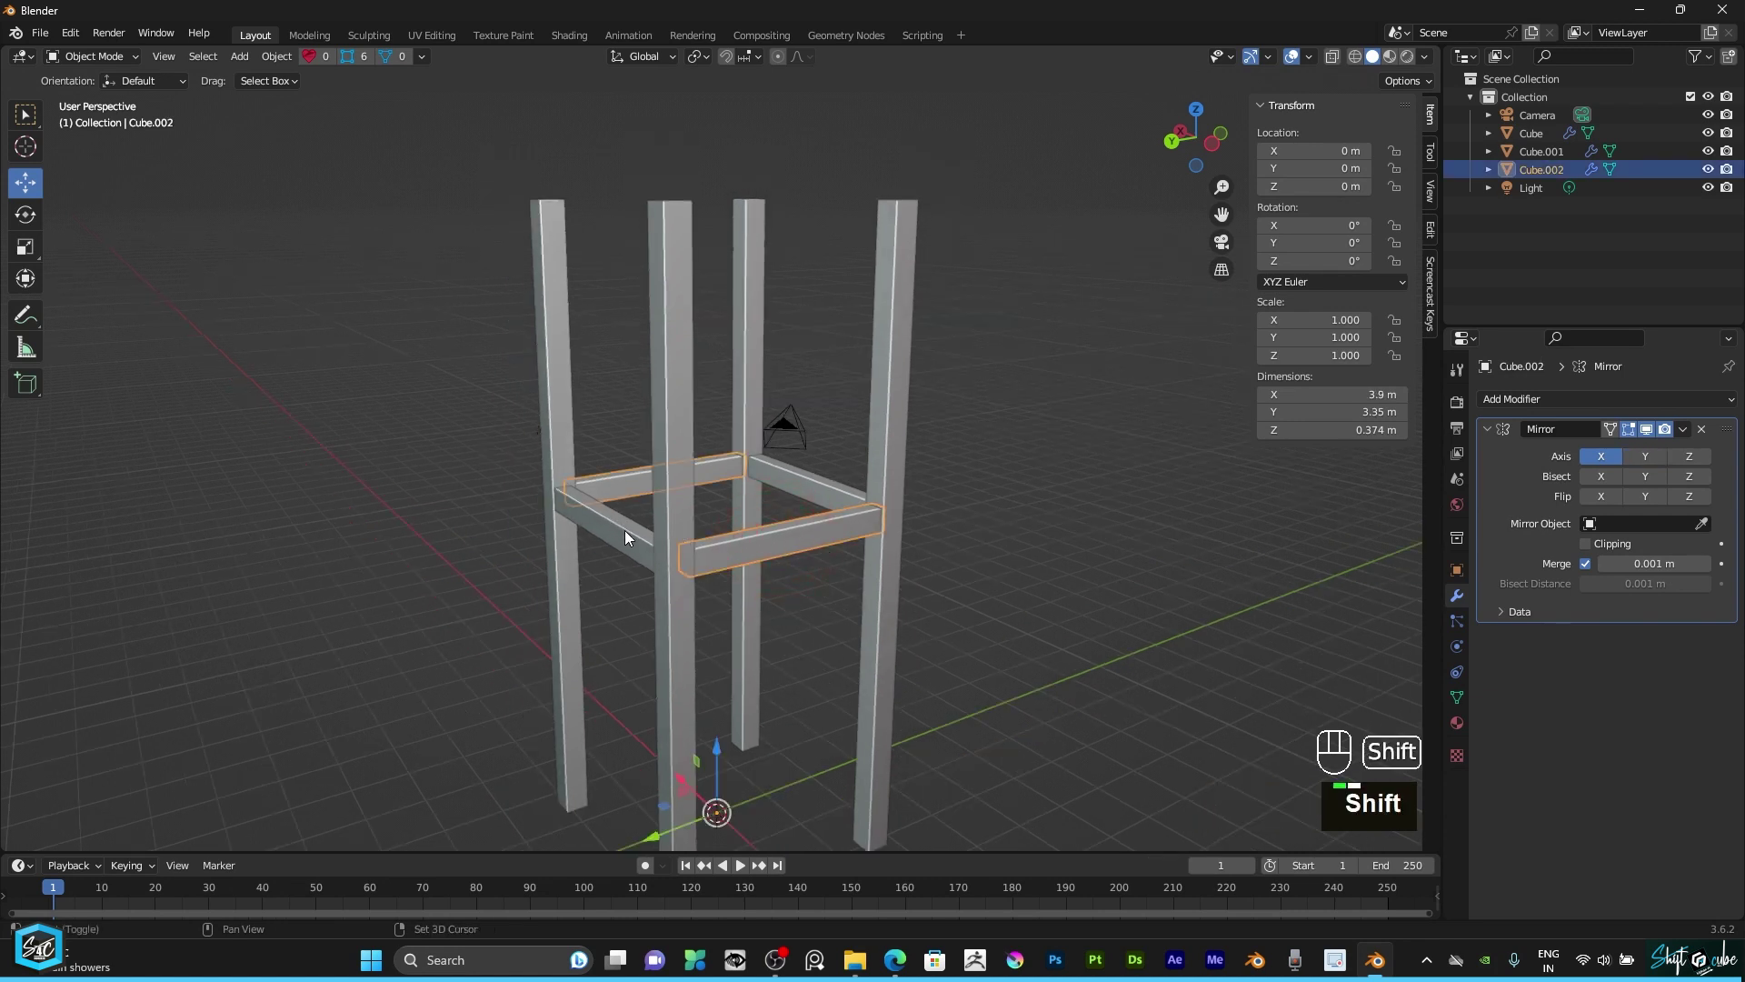
{"action": "left_click", "coordinate": [629, 531]}
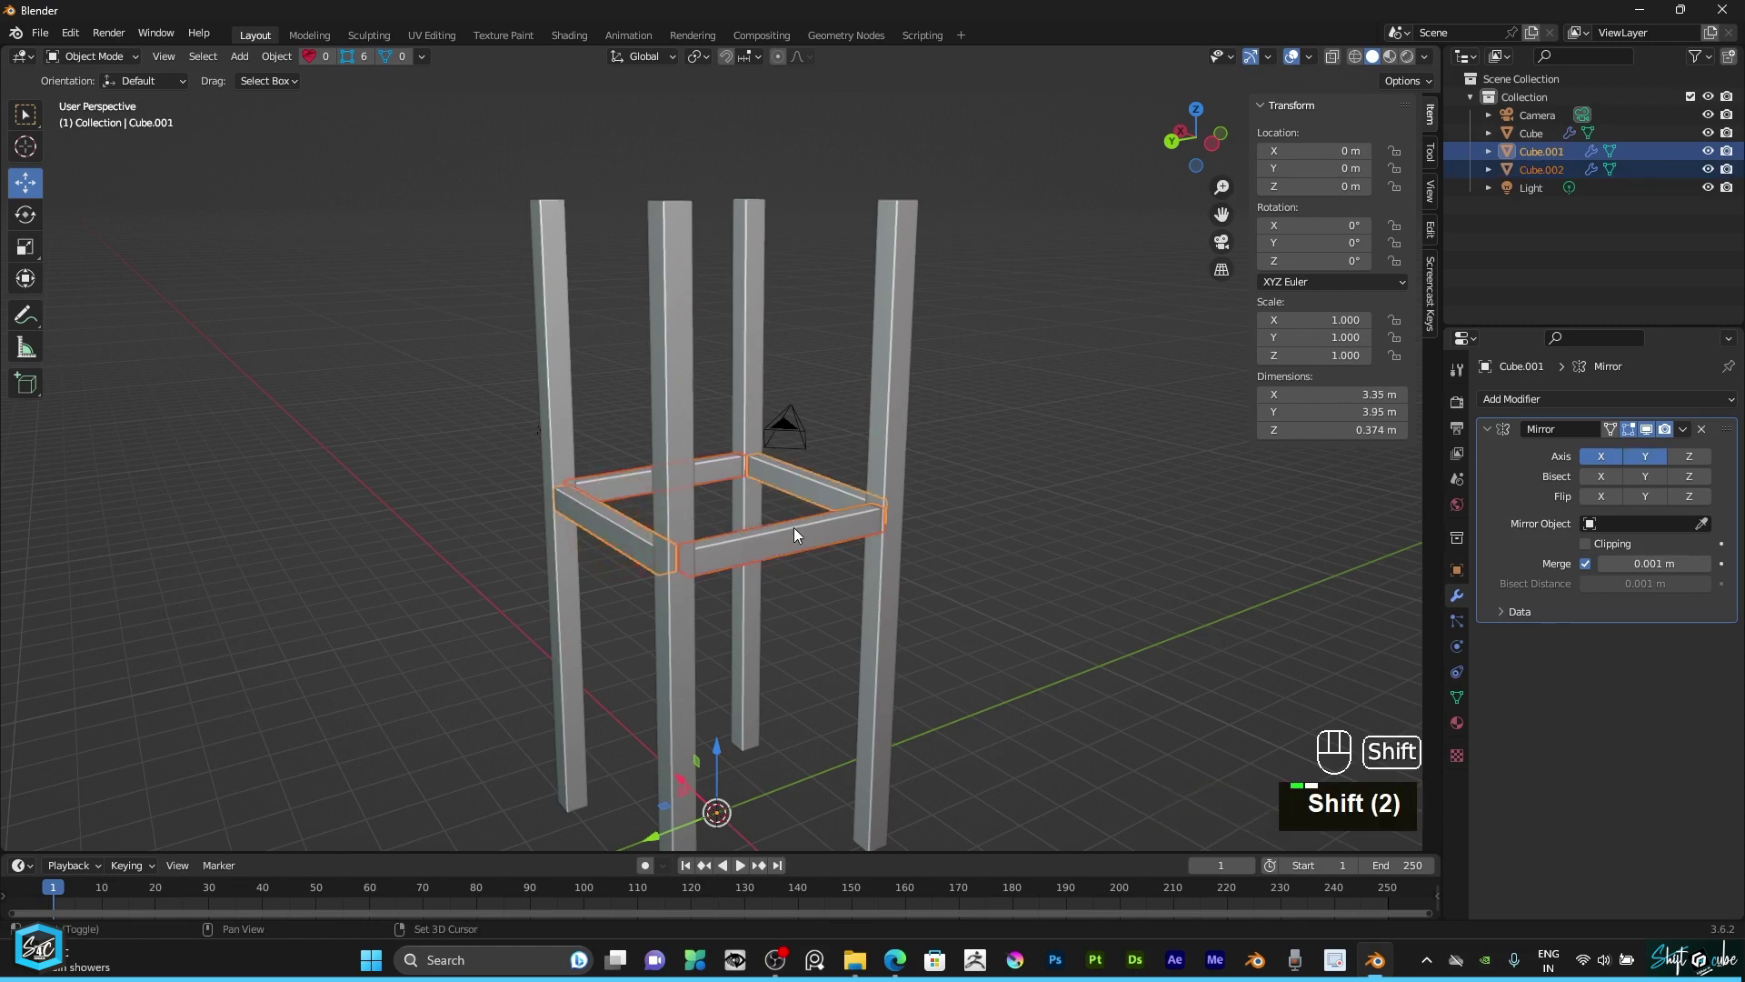
Step: Duplicate the brace ring and raise the copy straight up to the tops of the legs
{"action": "key", "text": "shift+d"}
{"action": "type", "text": "d"}
{"action": "right_click", "coordinate": [801, 480]}
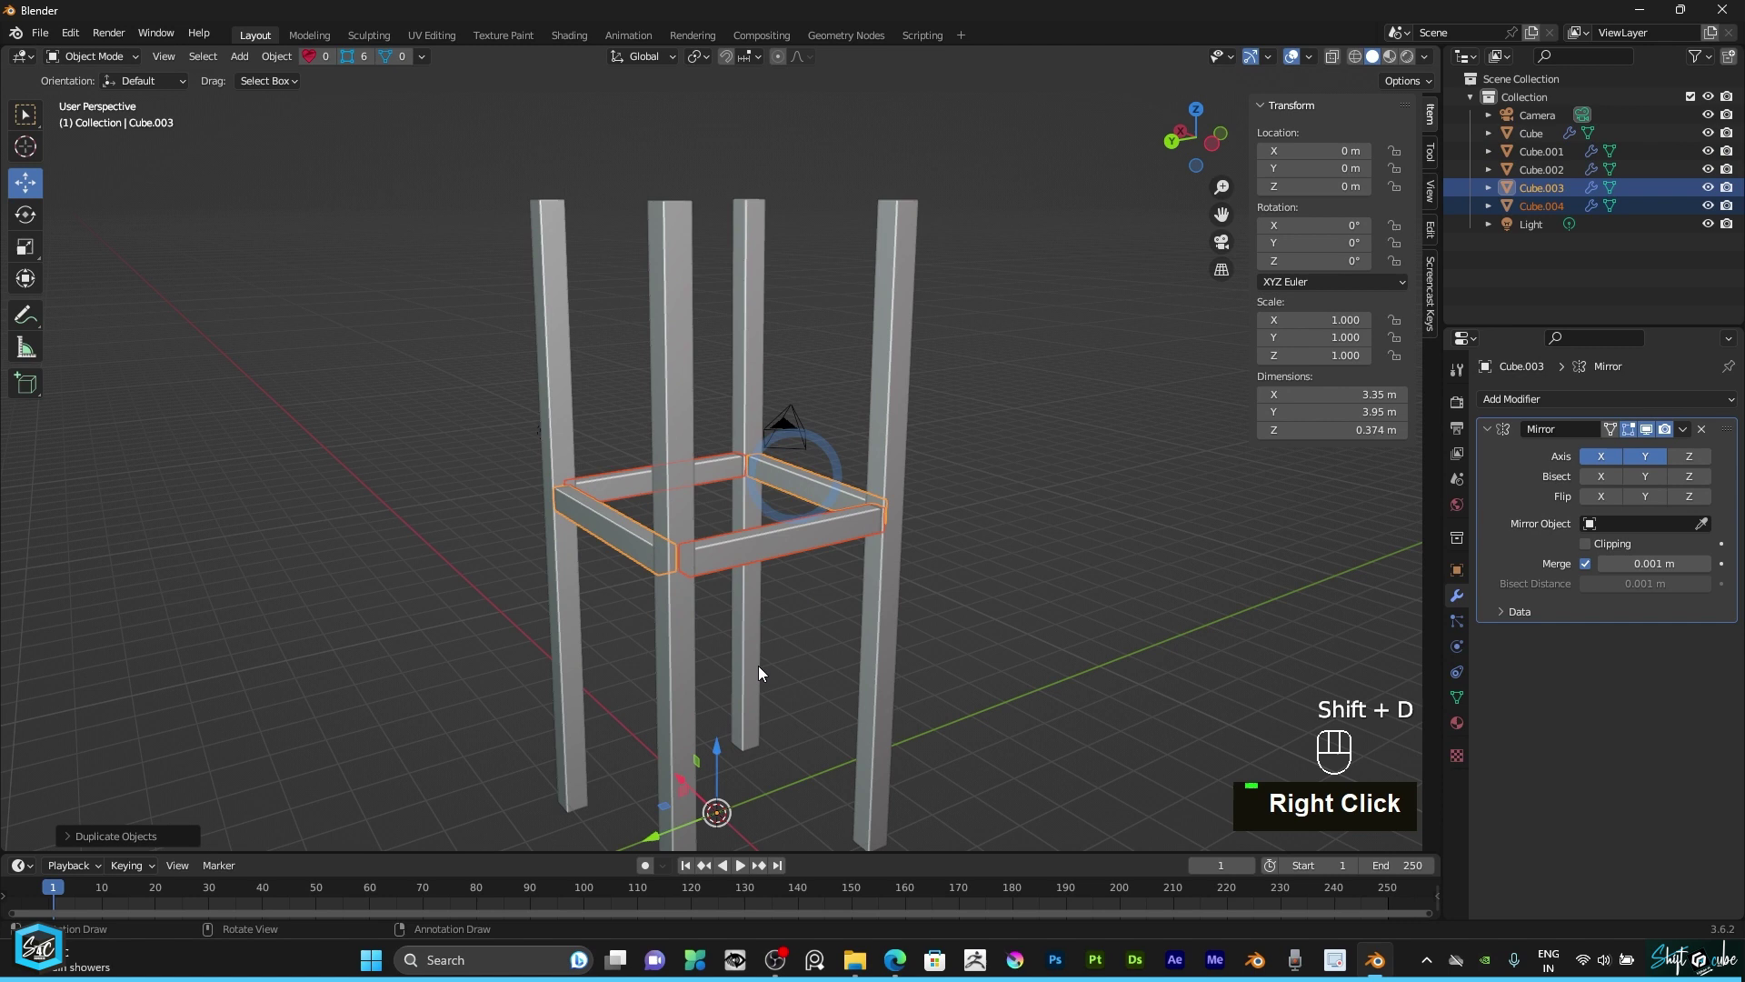
{"action": "scroll", "scroll_direction": "down", "scroll_amount": 3}
{"action": "type", "text": "1"}
{"action": "key", "text": "KP_1"}
{"action": "left_click_drag", "start_coordinate": [740, 633], "coordinate": [716, 454]}
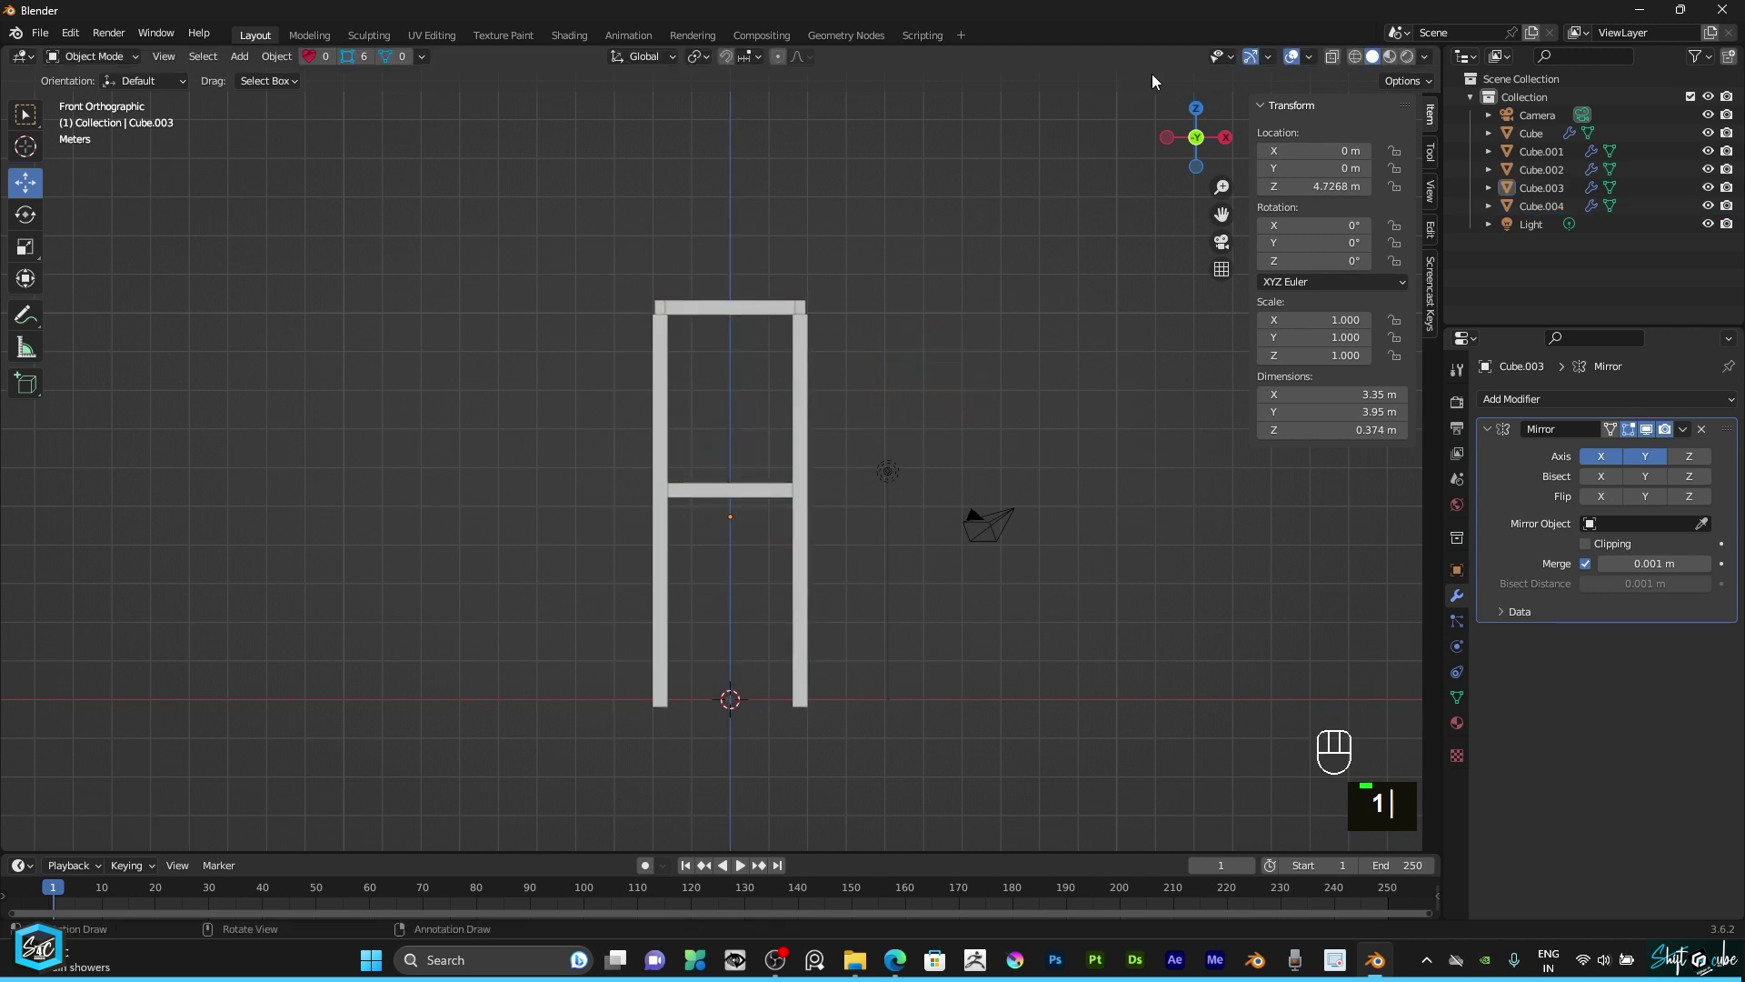
{"action": "left_click", "coordinate": [1197, 124]}
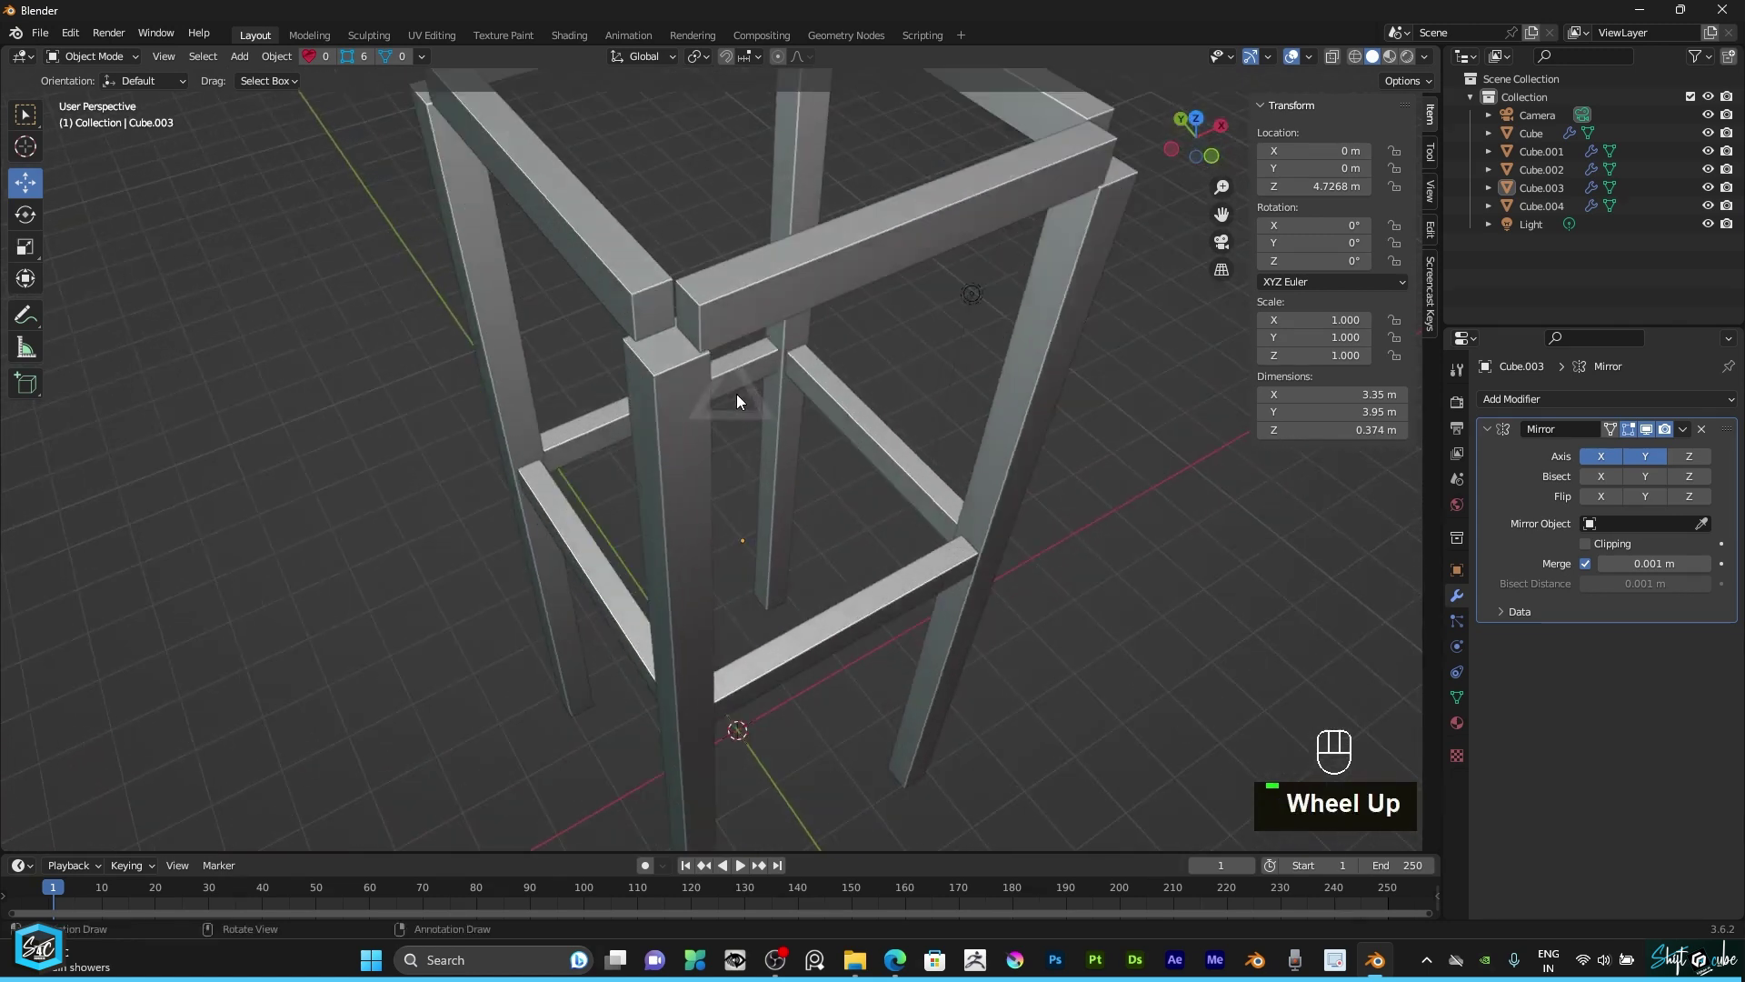
Step: Select one pair of top rails and enter Edit Mode with face selection
{"action": "scroll", "scroll_direction": "up", "scroll_amount": 3}
{"action": "left_click_drag", "start_coordinate": [740, 420], "coordinate": [724, 519]}
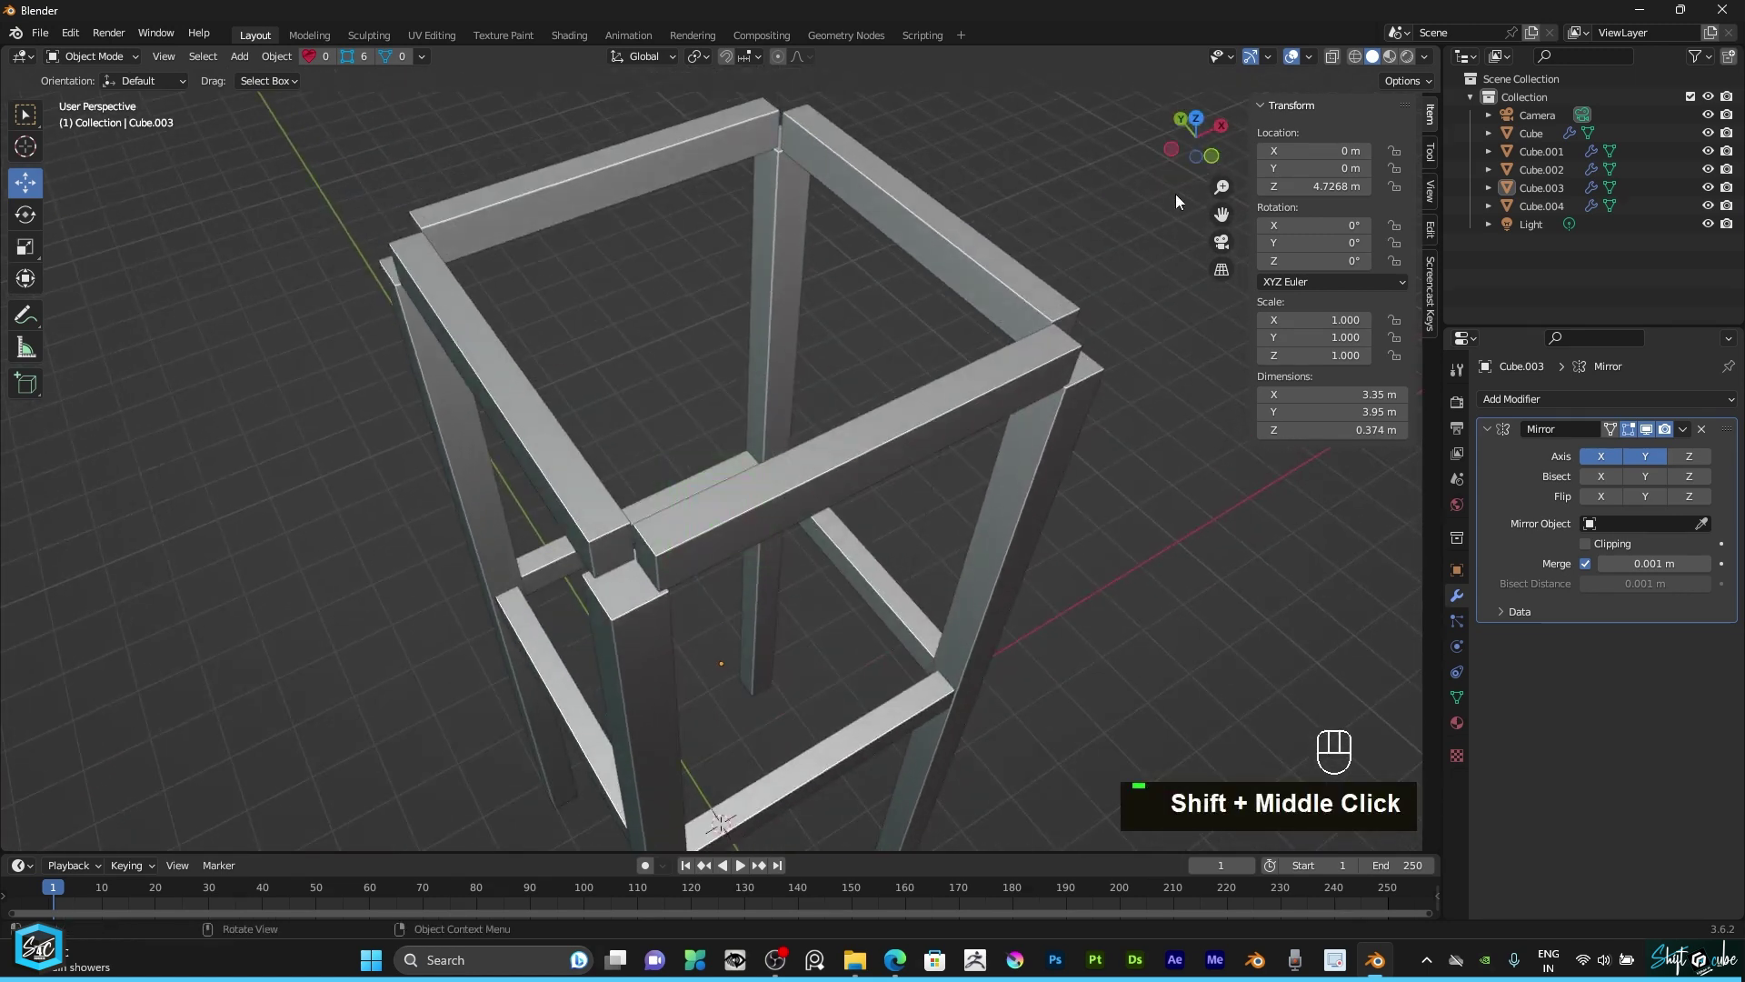
{"action": "left_click", "coordinate": [1218, 147]}
{"action": "left_click", "coordinate": [750, 520]}
{"action": "left_click_drag", "start_coordinate": [81, 62], "coordinate": [88, 90]}
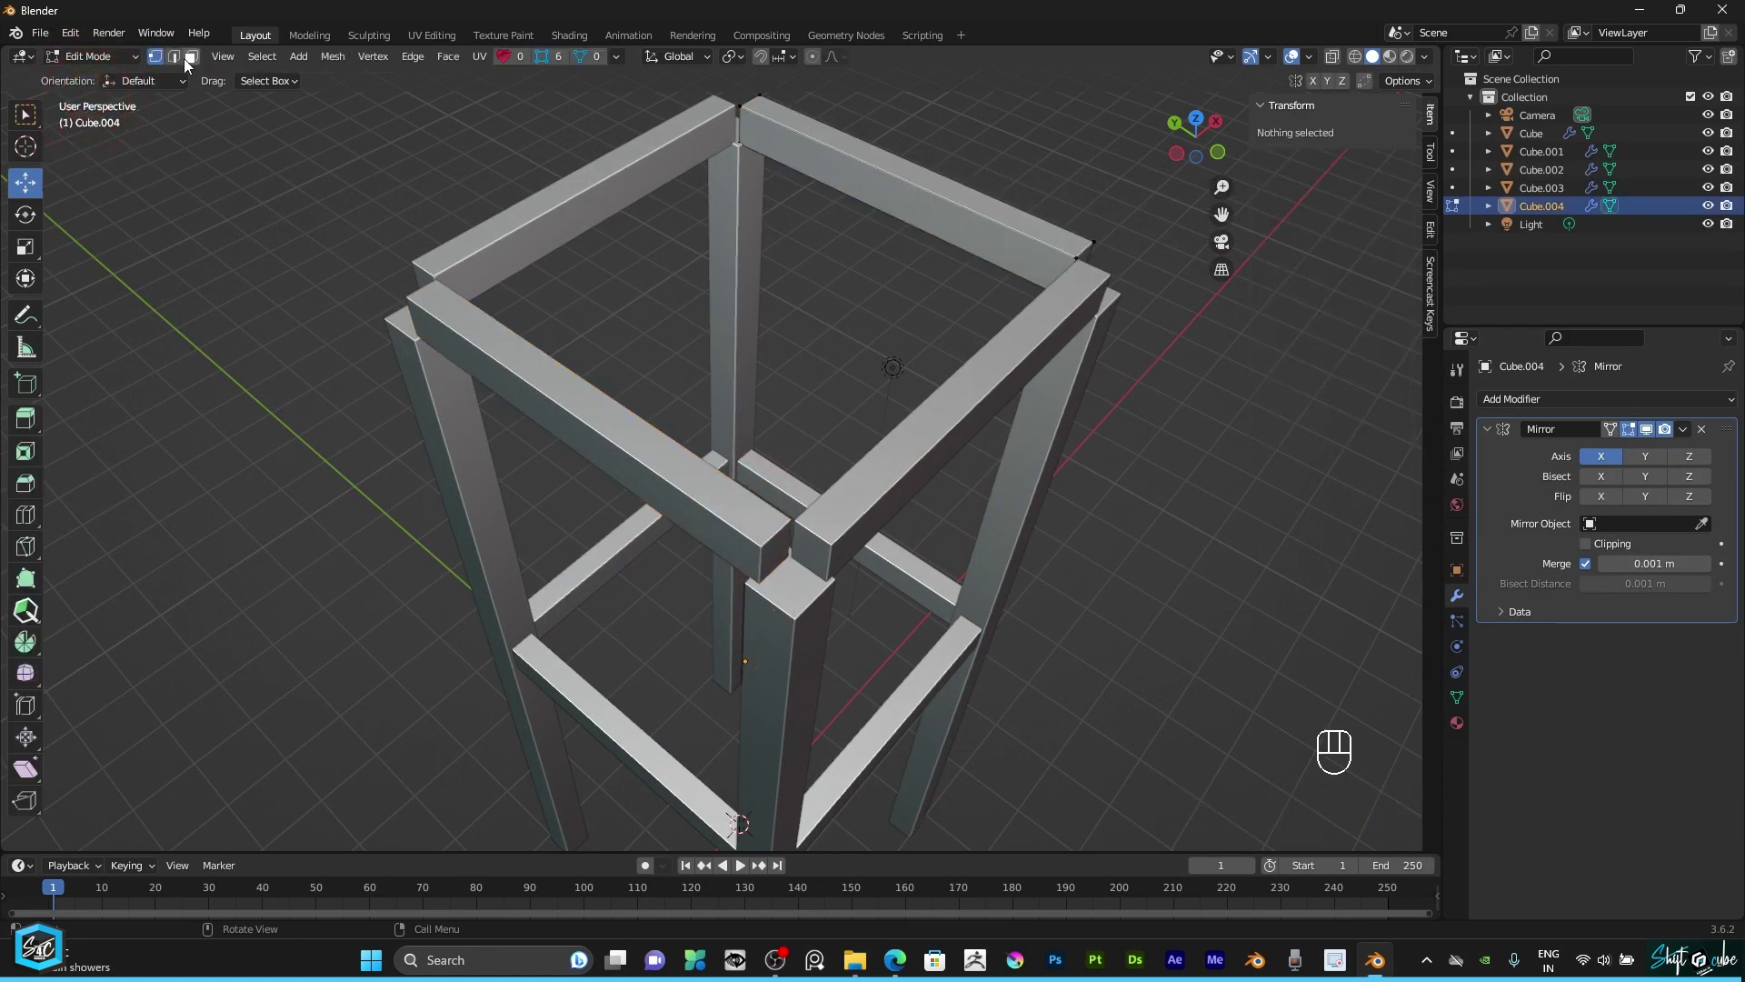
{"action": "left_click", "coordinate": [196, 60]}
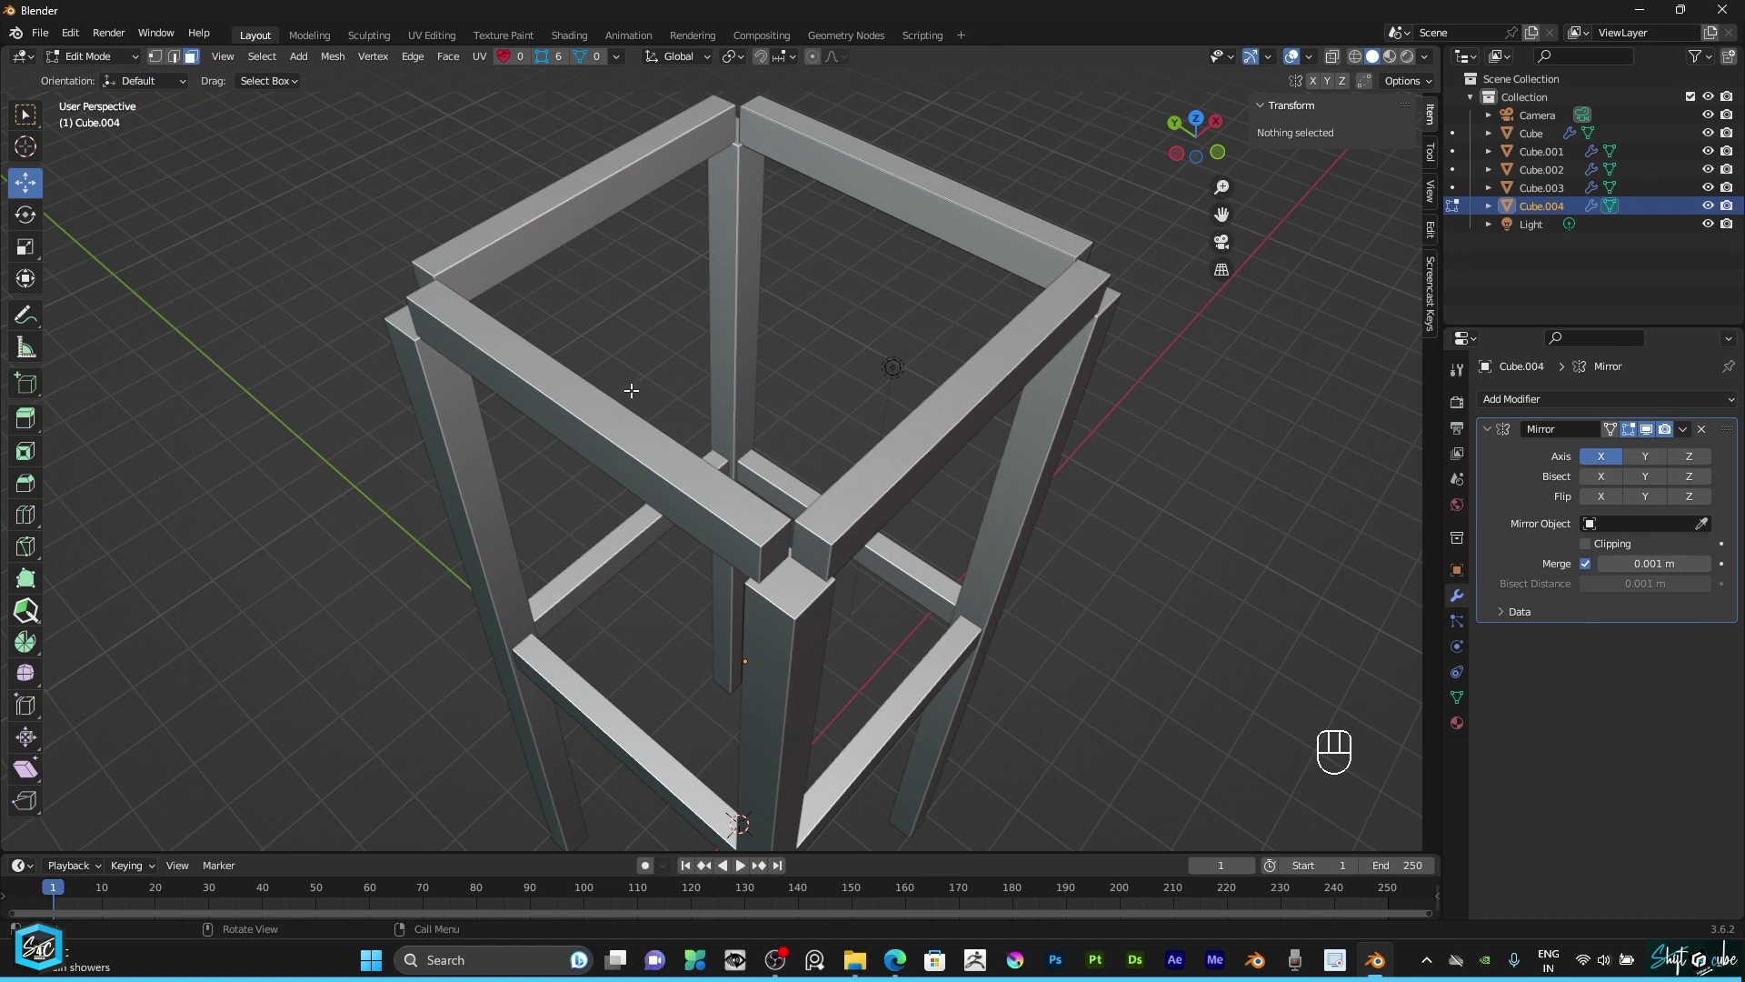
{"action": "key", "text": "3"}
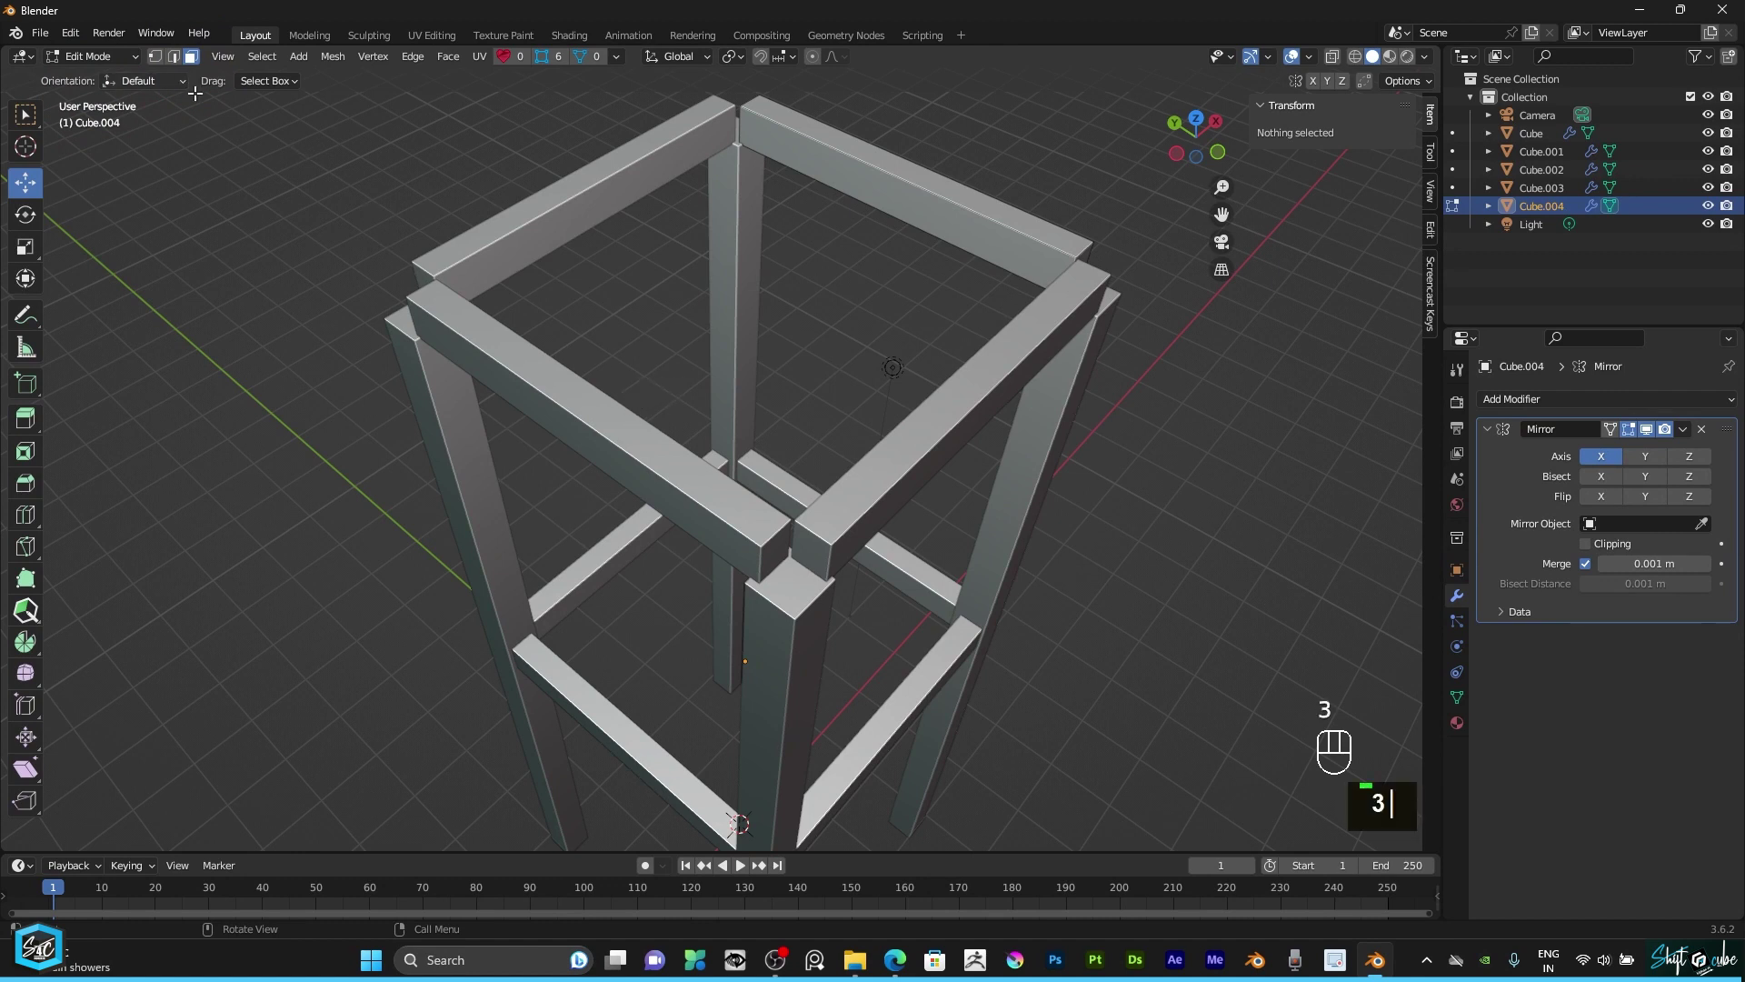
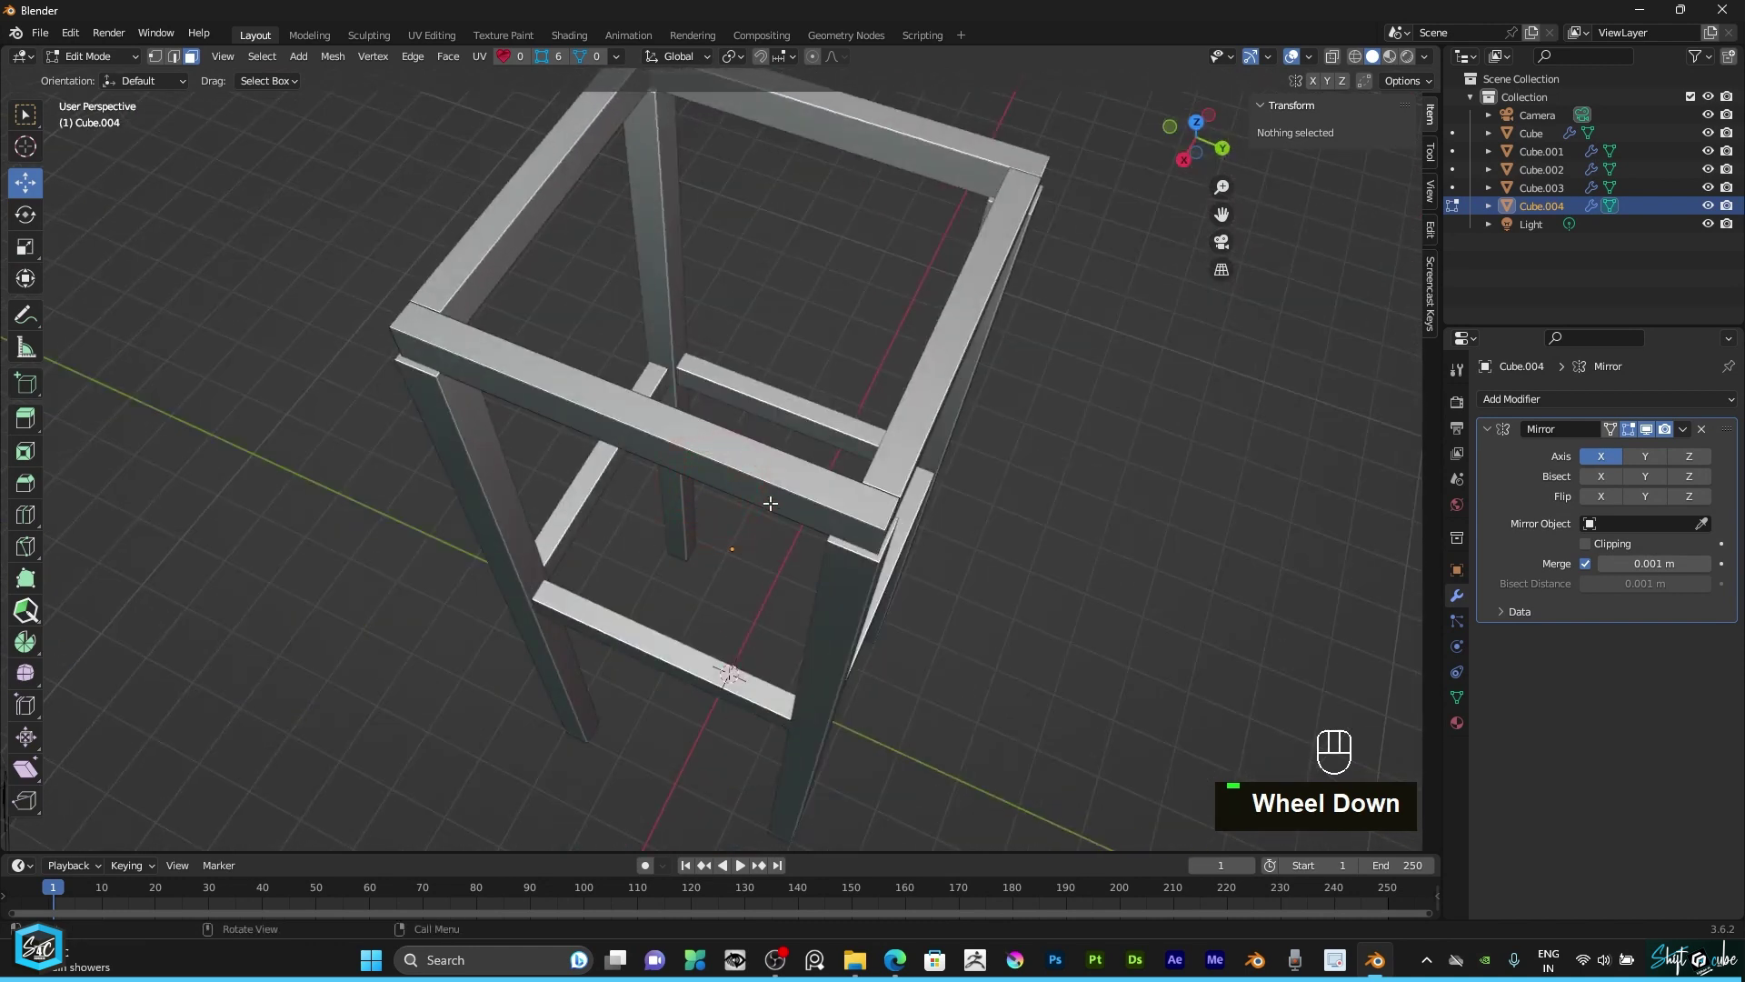
Step: Select all of the top side rail and stretch it along Y so the corners overlap the legs
{"action": "type", "text": "as"}
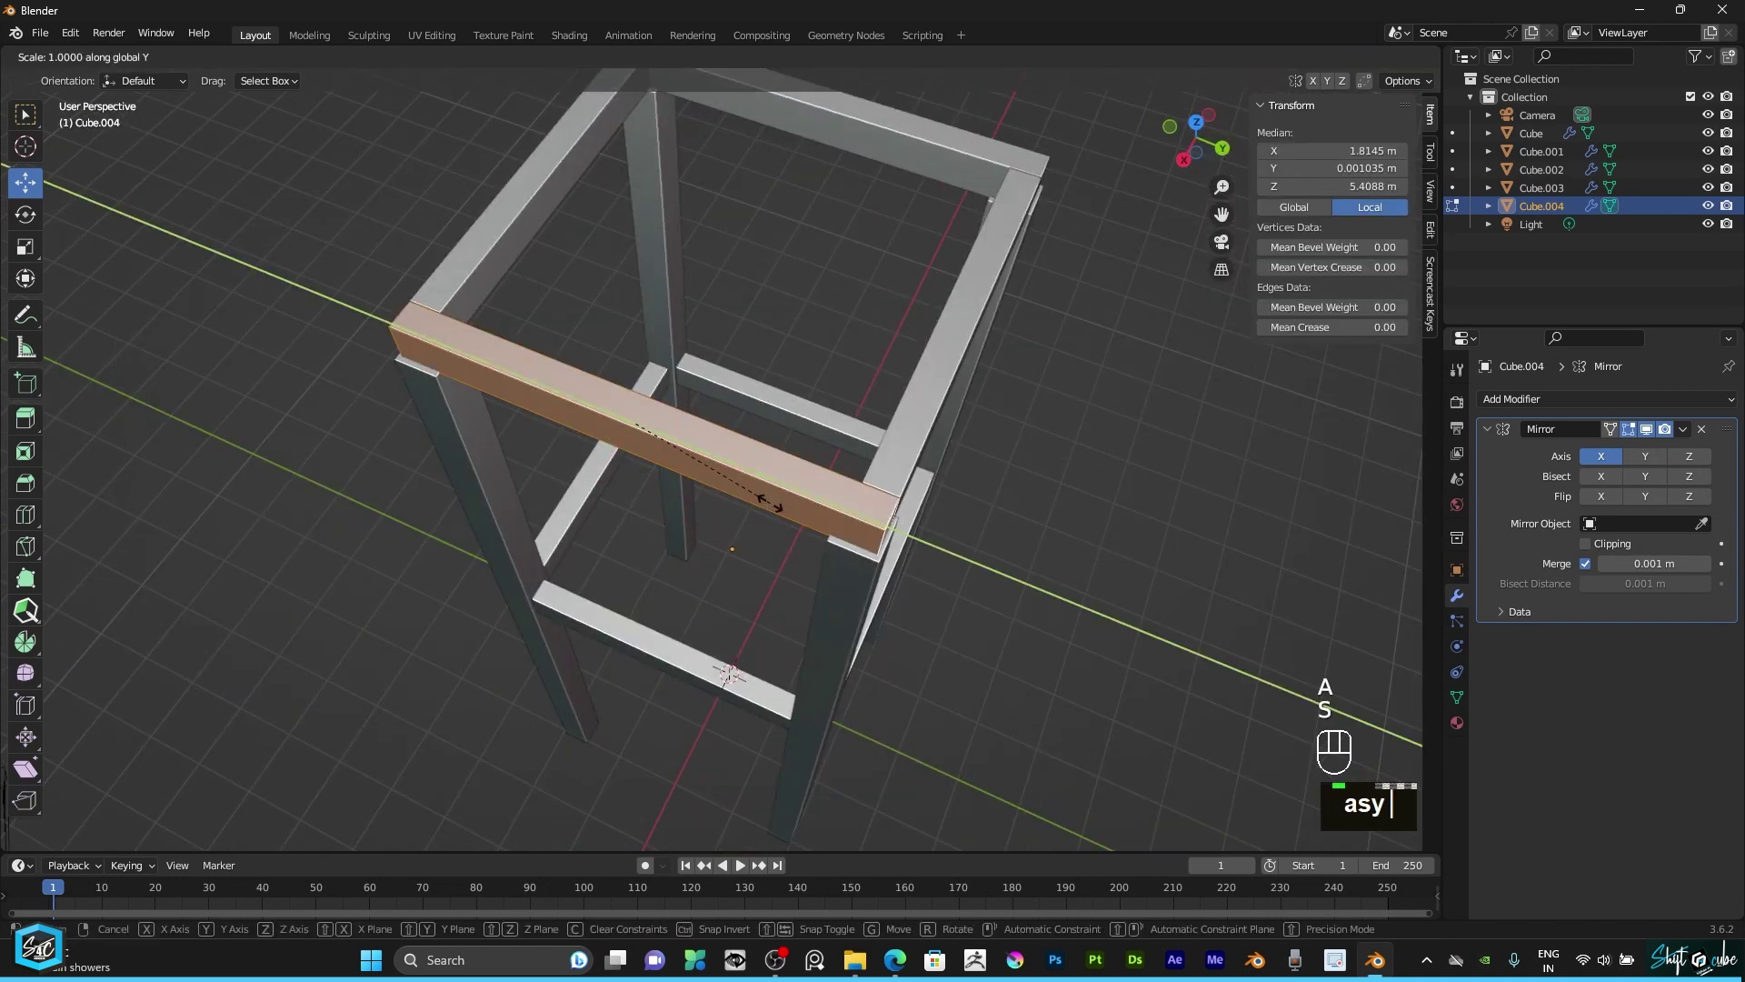
{"action": "type", "text": "y"}
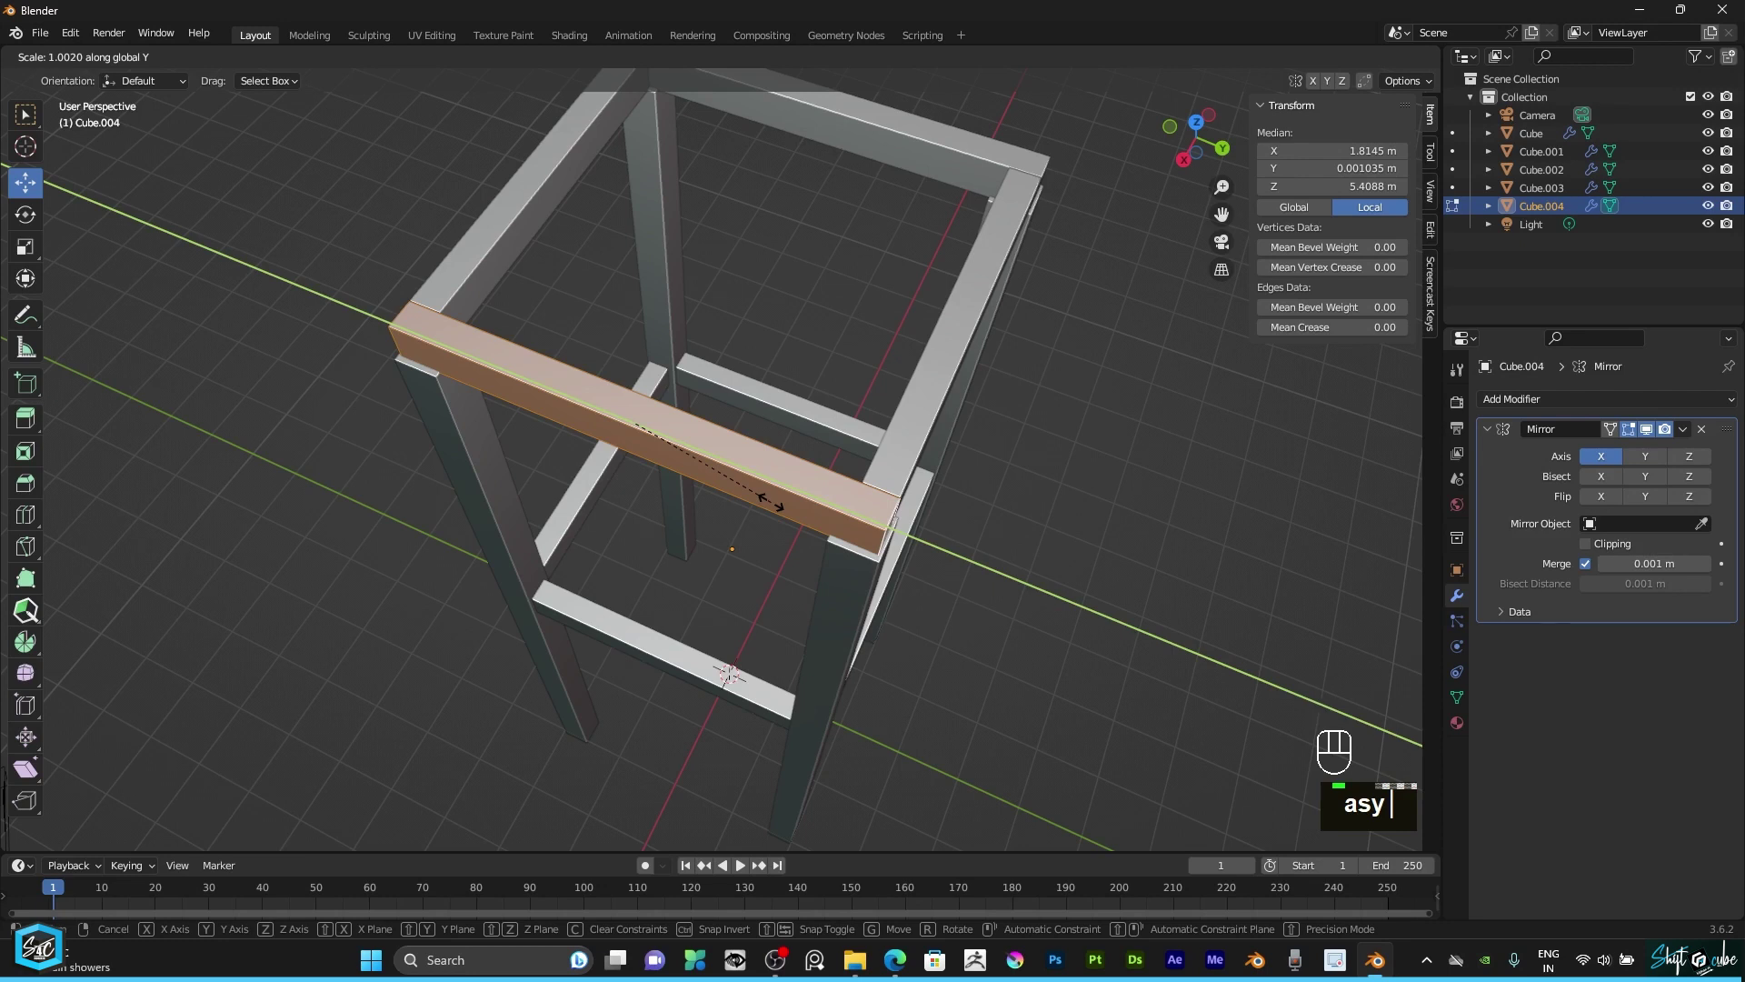
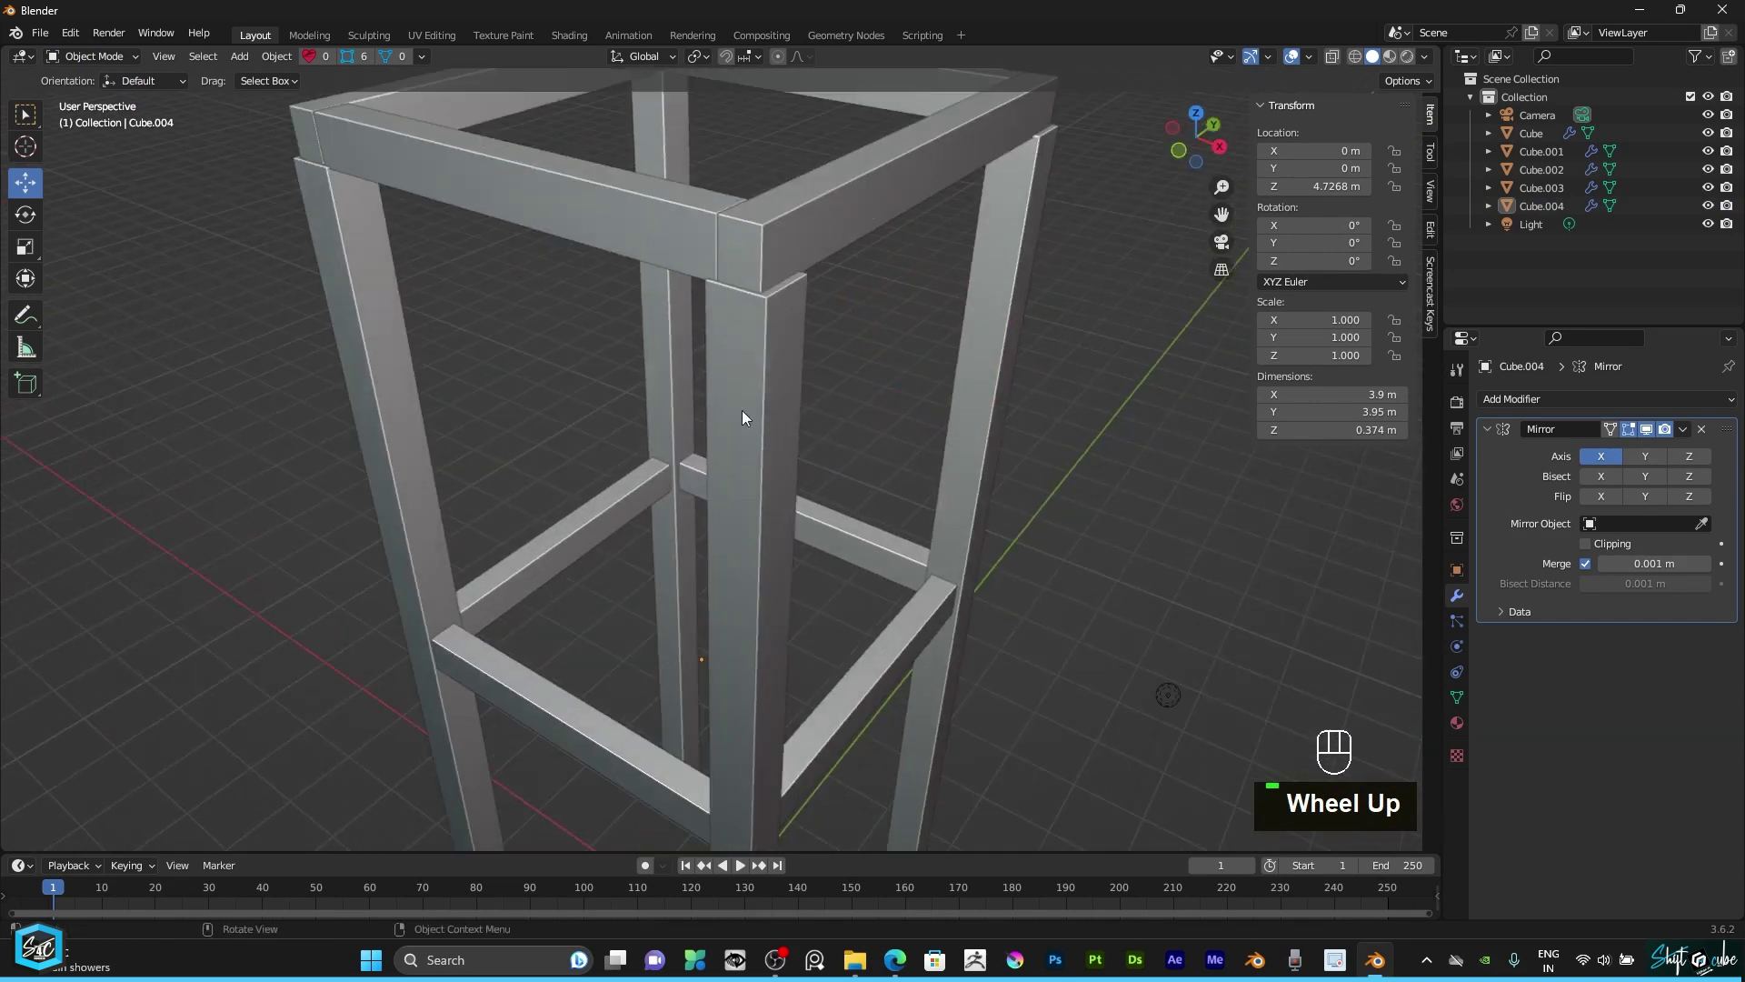
Step: Add a Bevel modifier to the lower brace rails, matching the bevelled legs
{"action": "scroll", "scroll_direction": "down", "scroll_amount": 3}
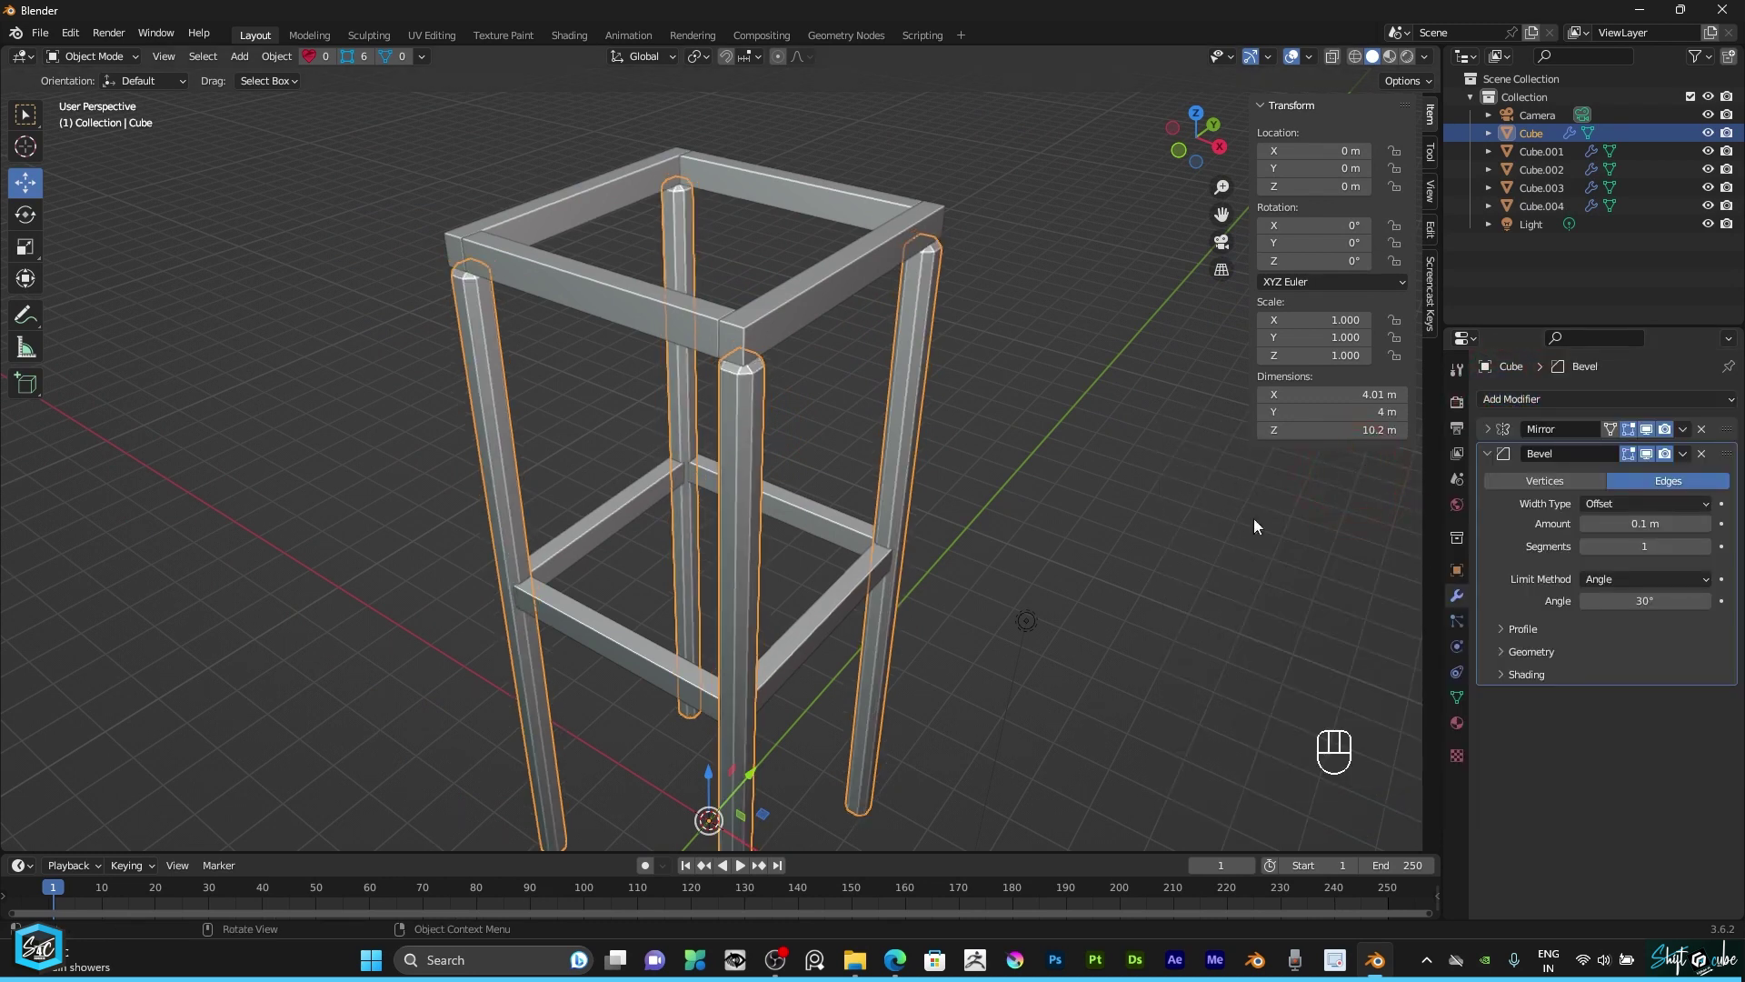
{"action": "scroll", "scroll_direction": "up", "scroll_amount": 3}
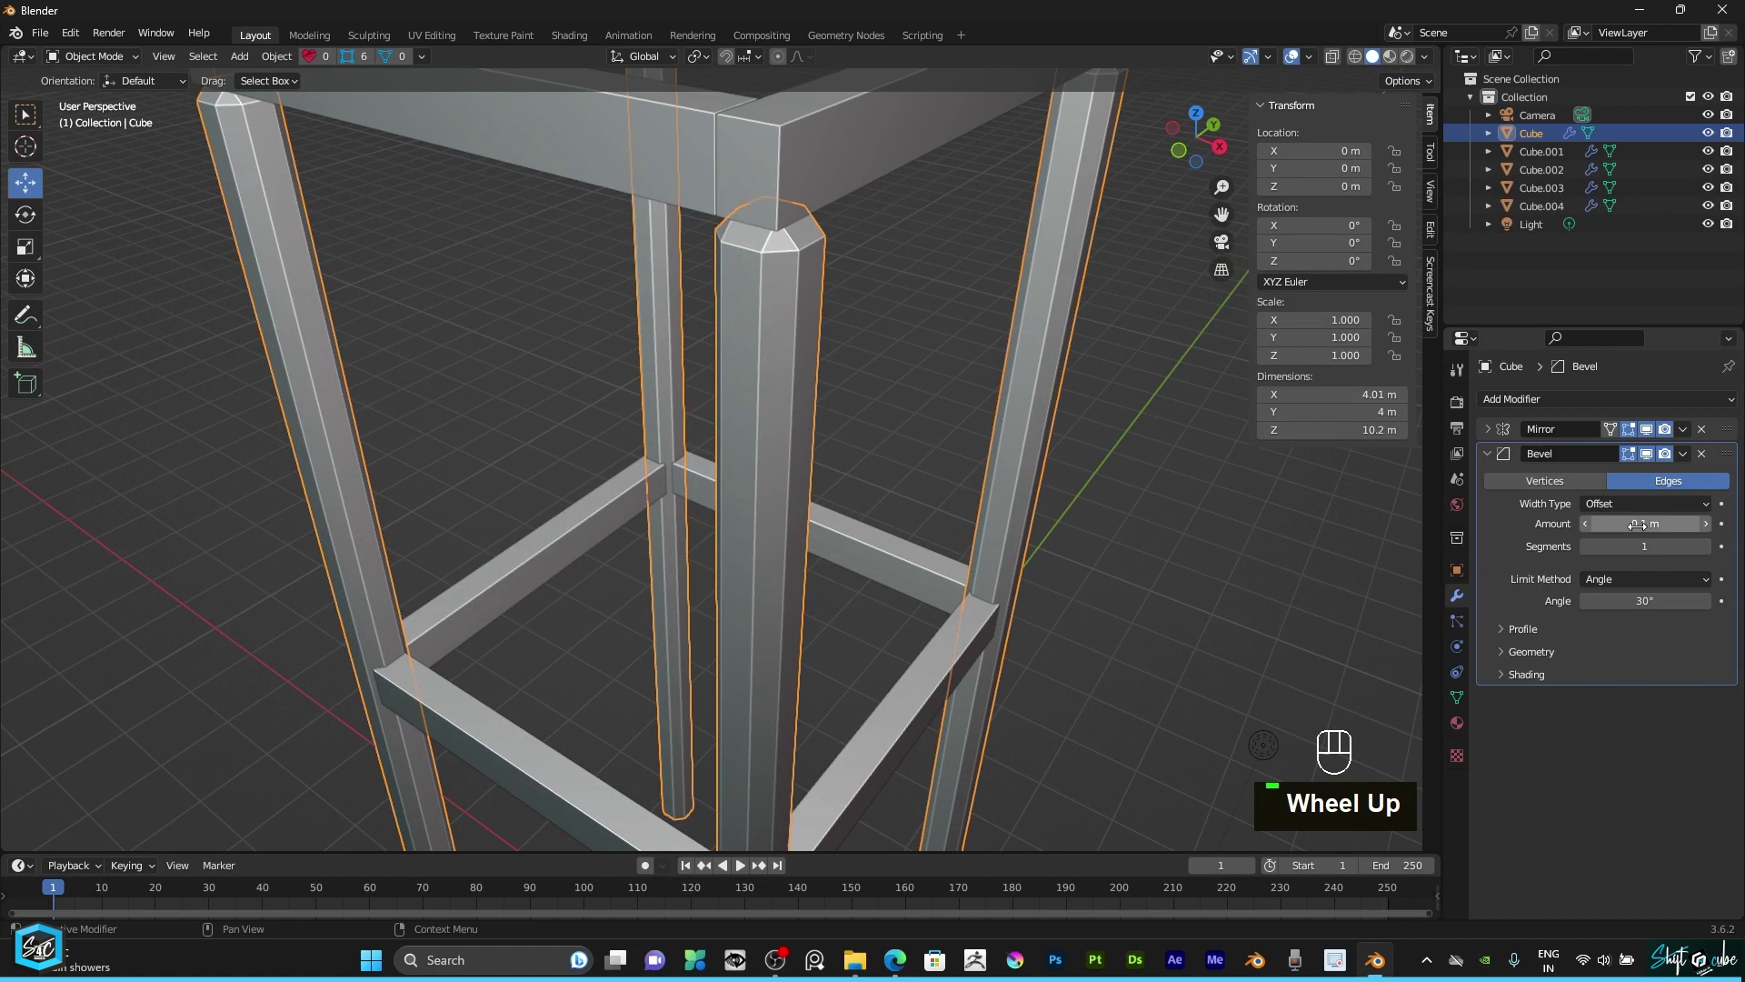
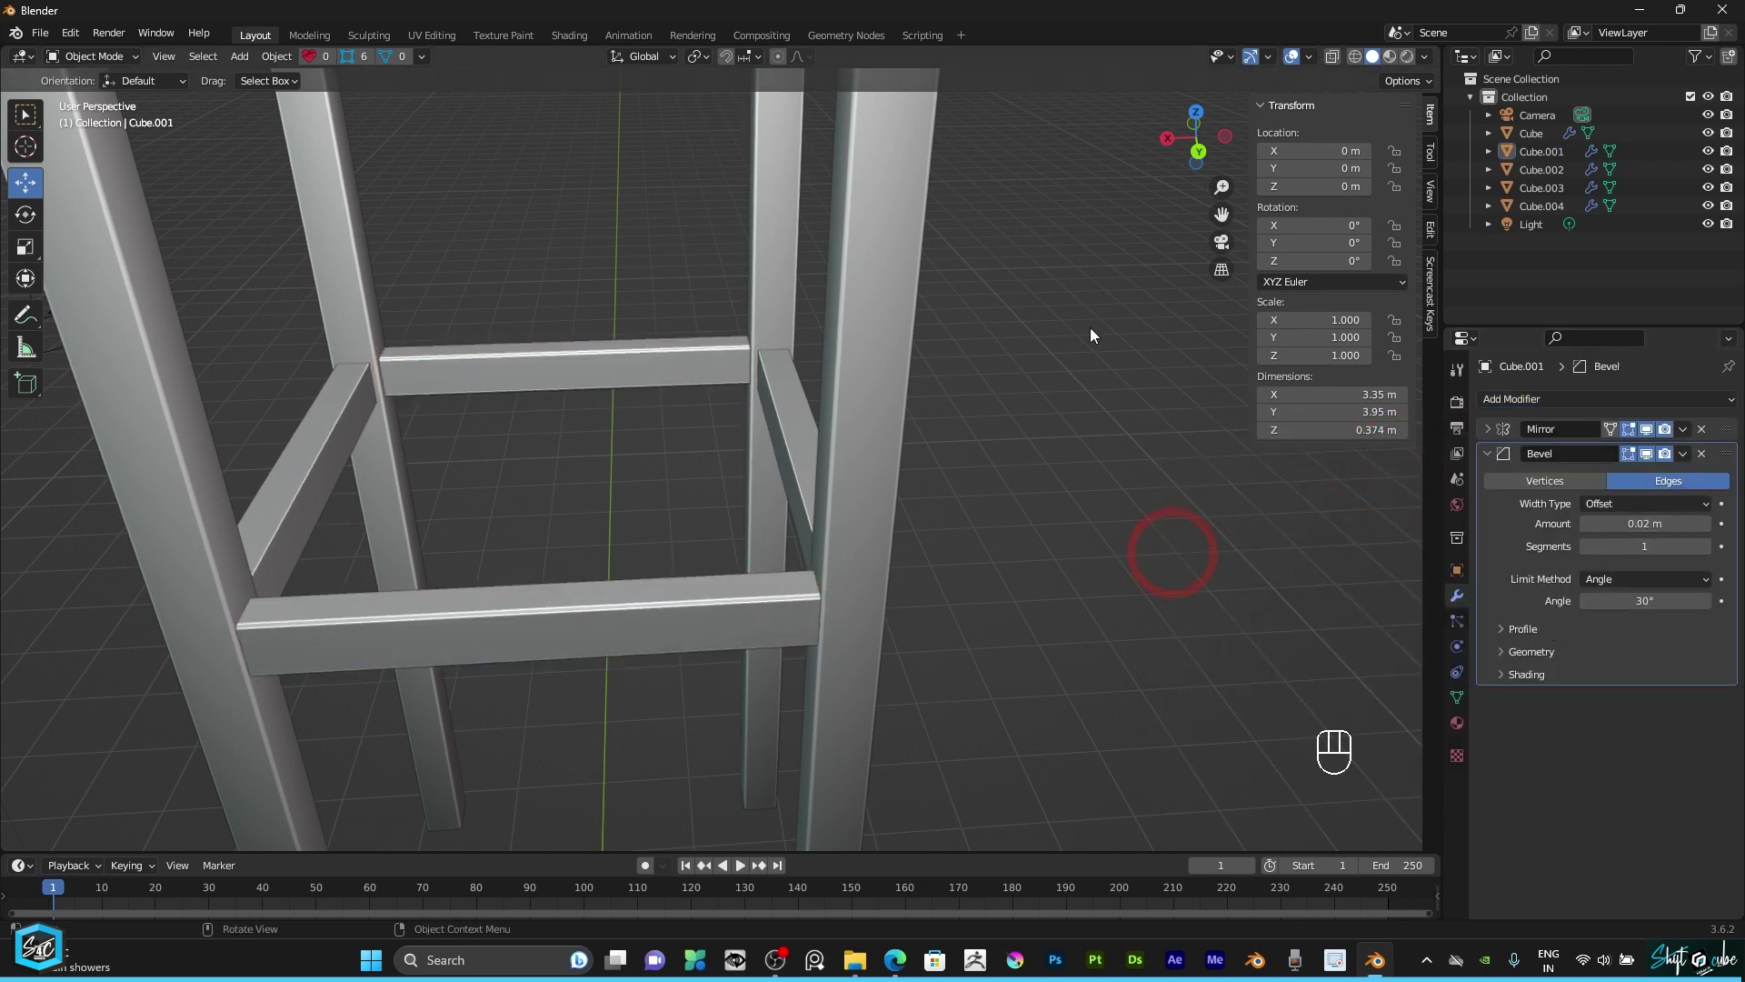
{"action": "left_click_drag", "start_coordinate": [1214, 156], "coordinate": [1063, 578]}
{"action": "left_click", "coordinate": [1026, 668]}
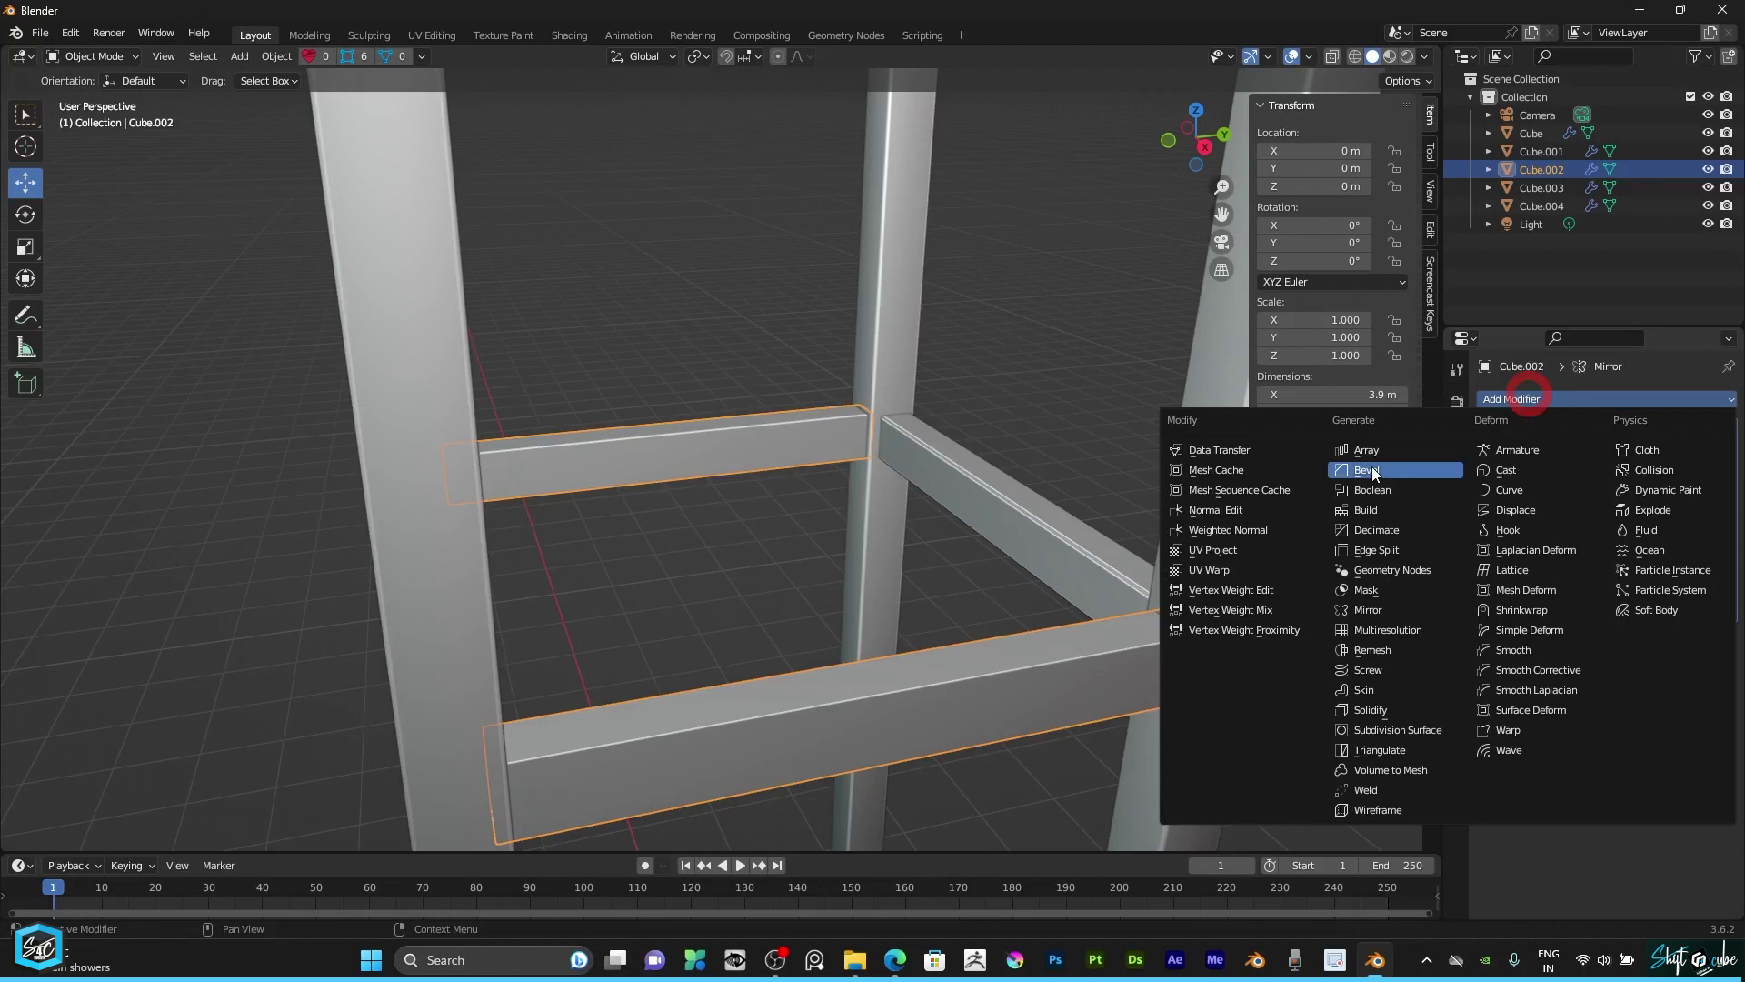
{"action": "left_click", "coordinate": [1392, 477]}
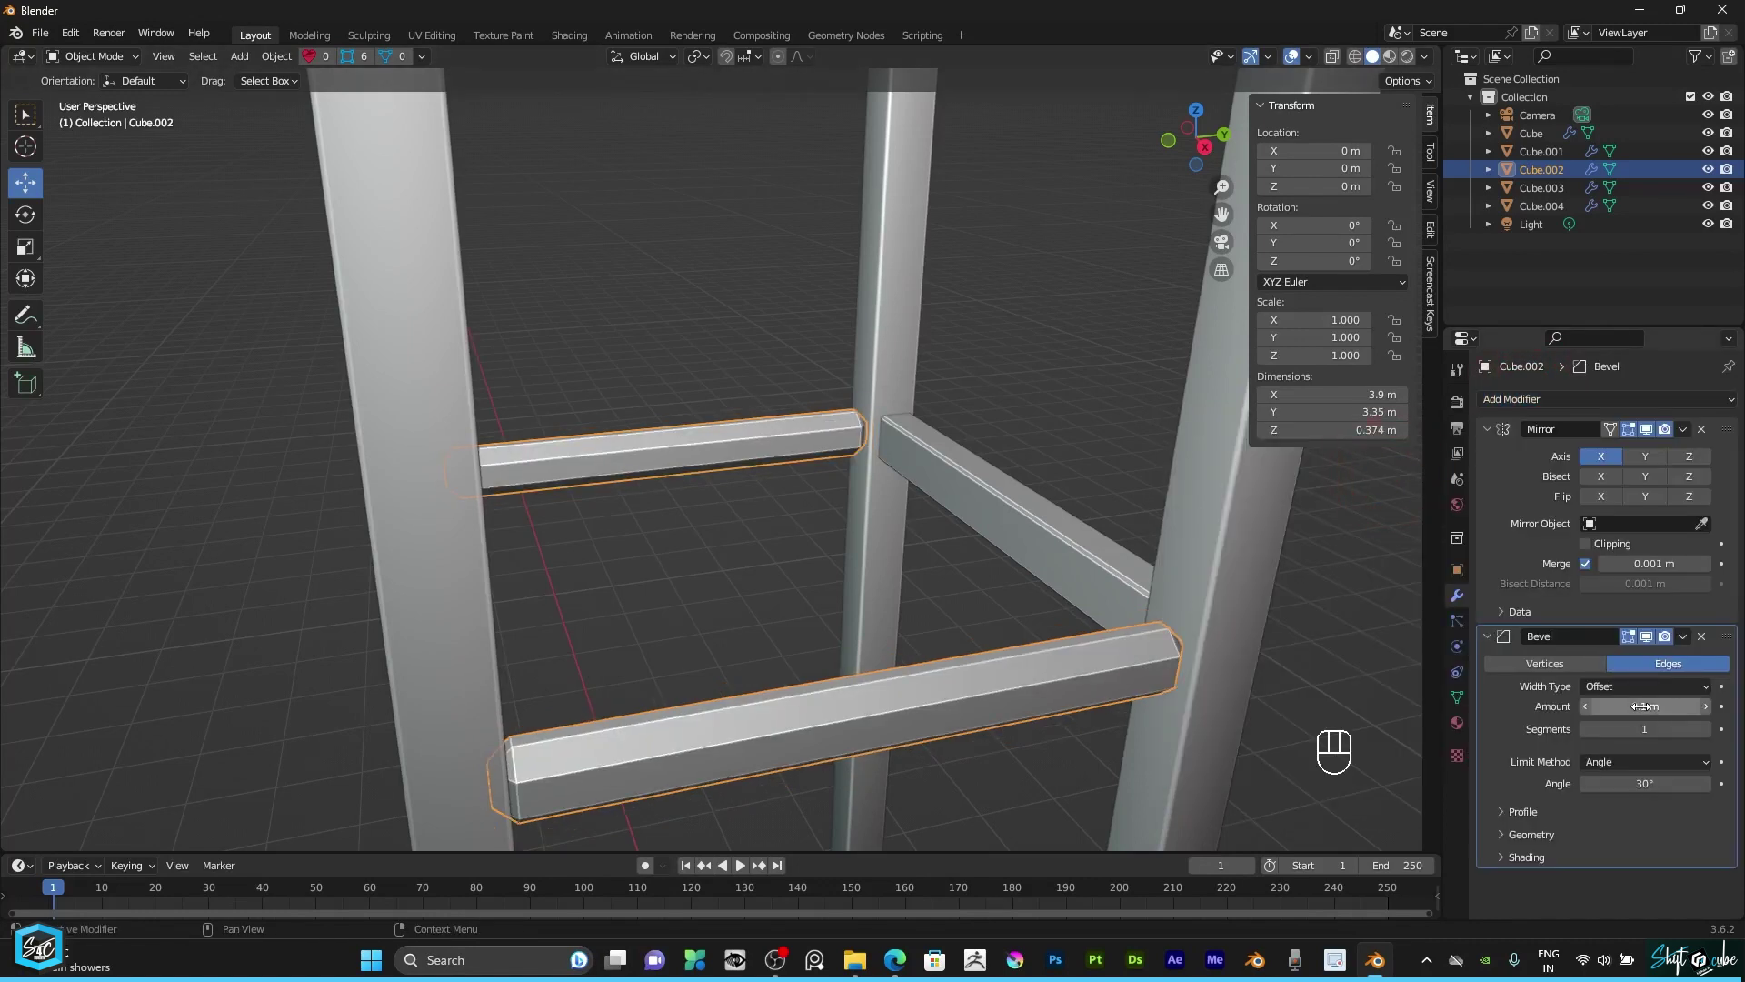
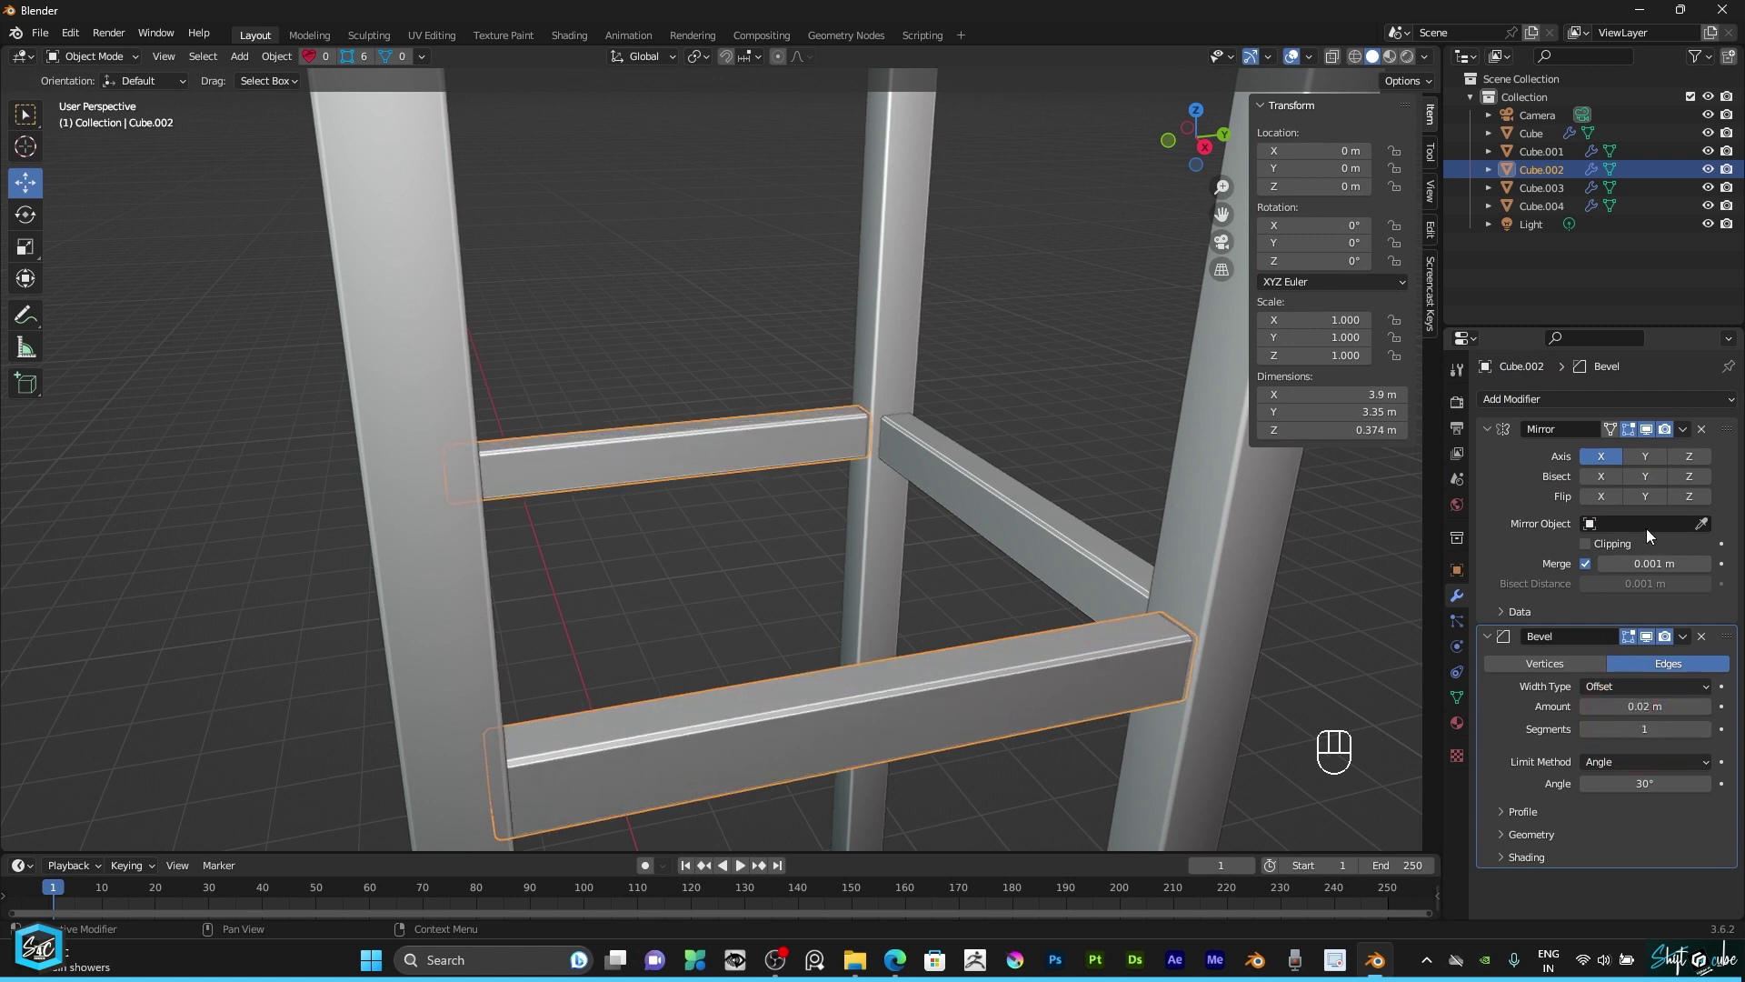
{"action": "scroll", "scroll_direction": "down", "scroll_amount": 3}
{"action": "left_click_drag", "start_coordinate": [1191, 144], "coordinate": [1151, 259]}
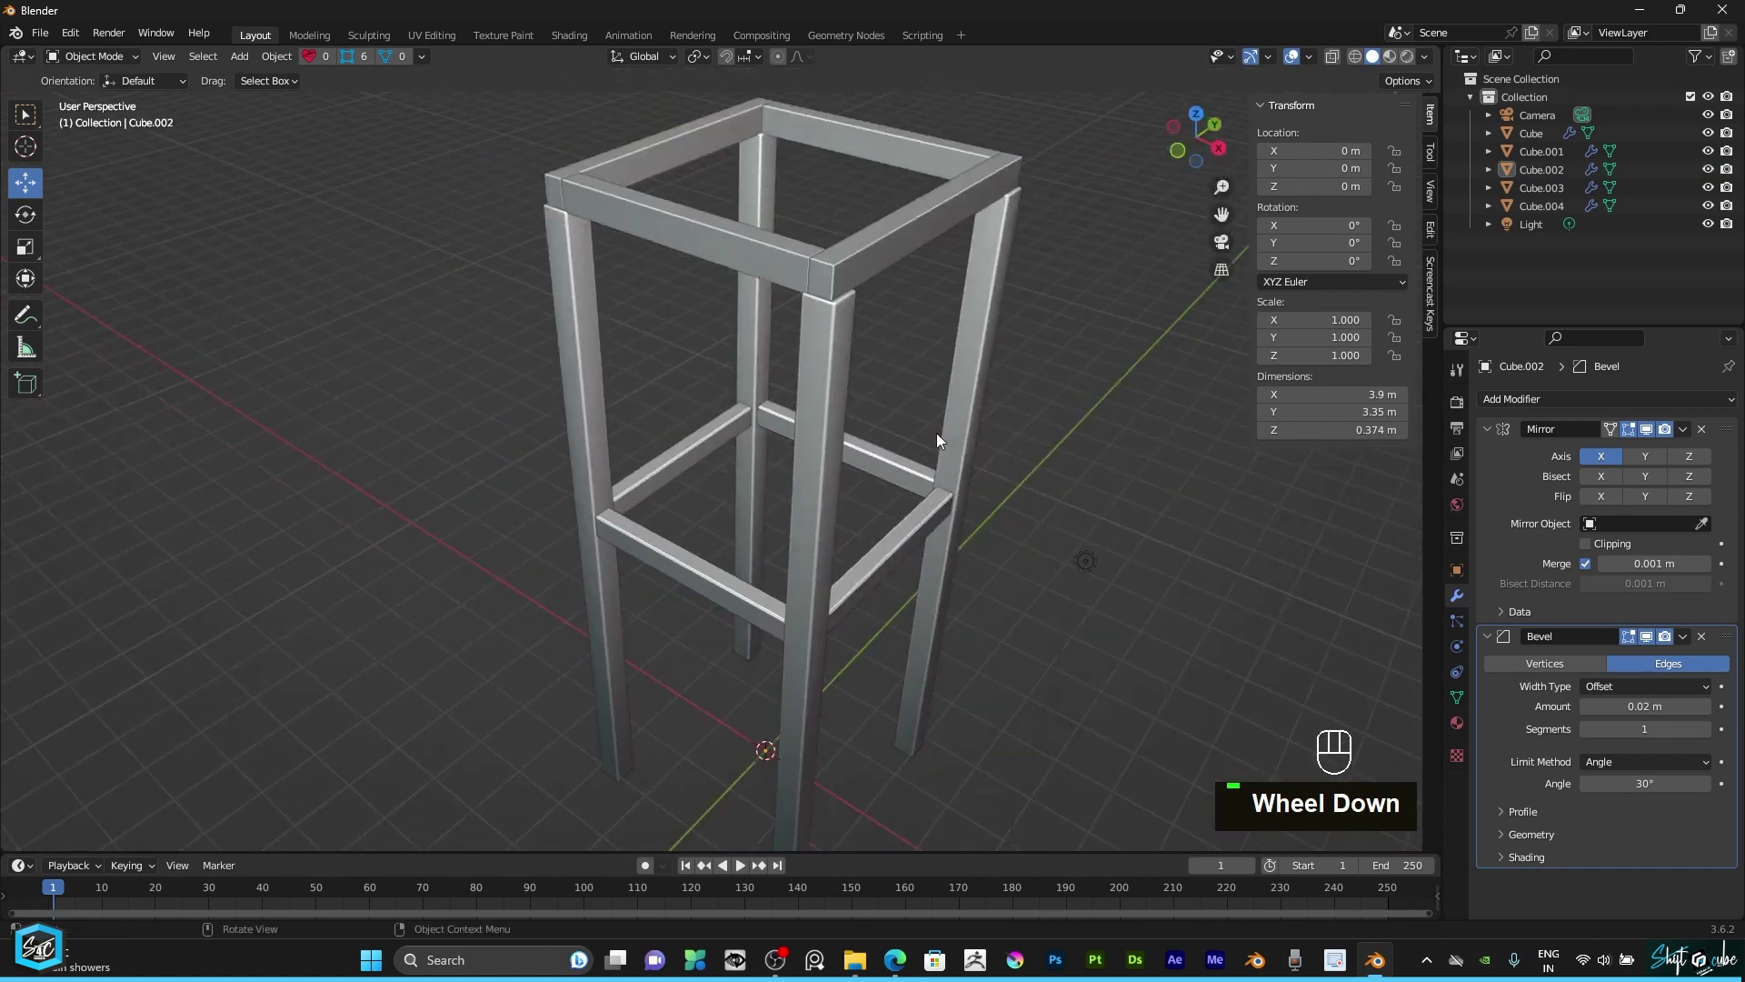
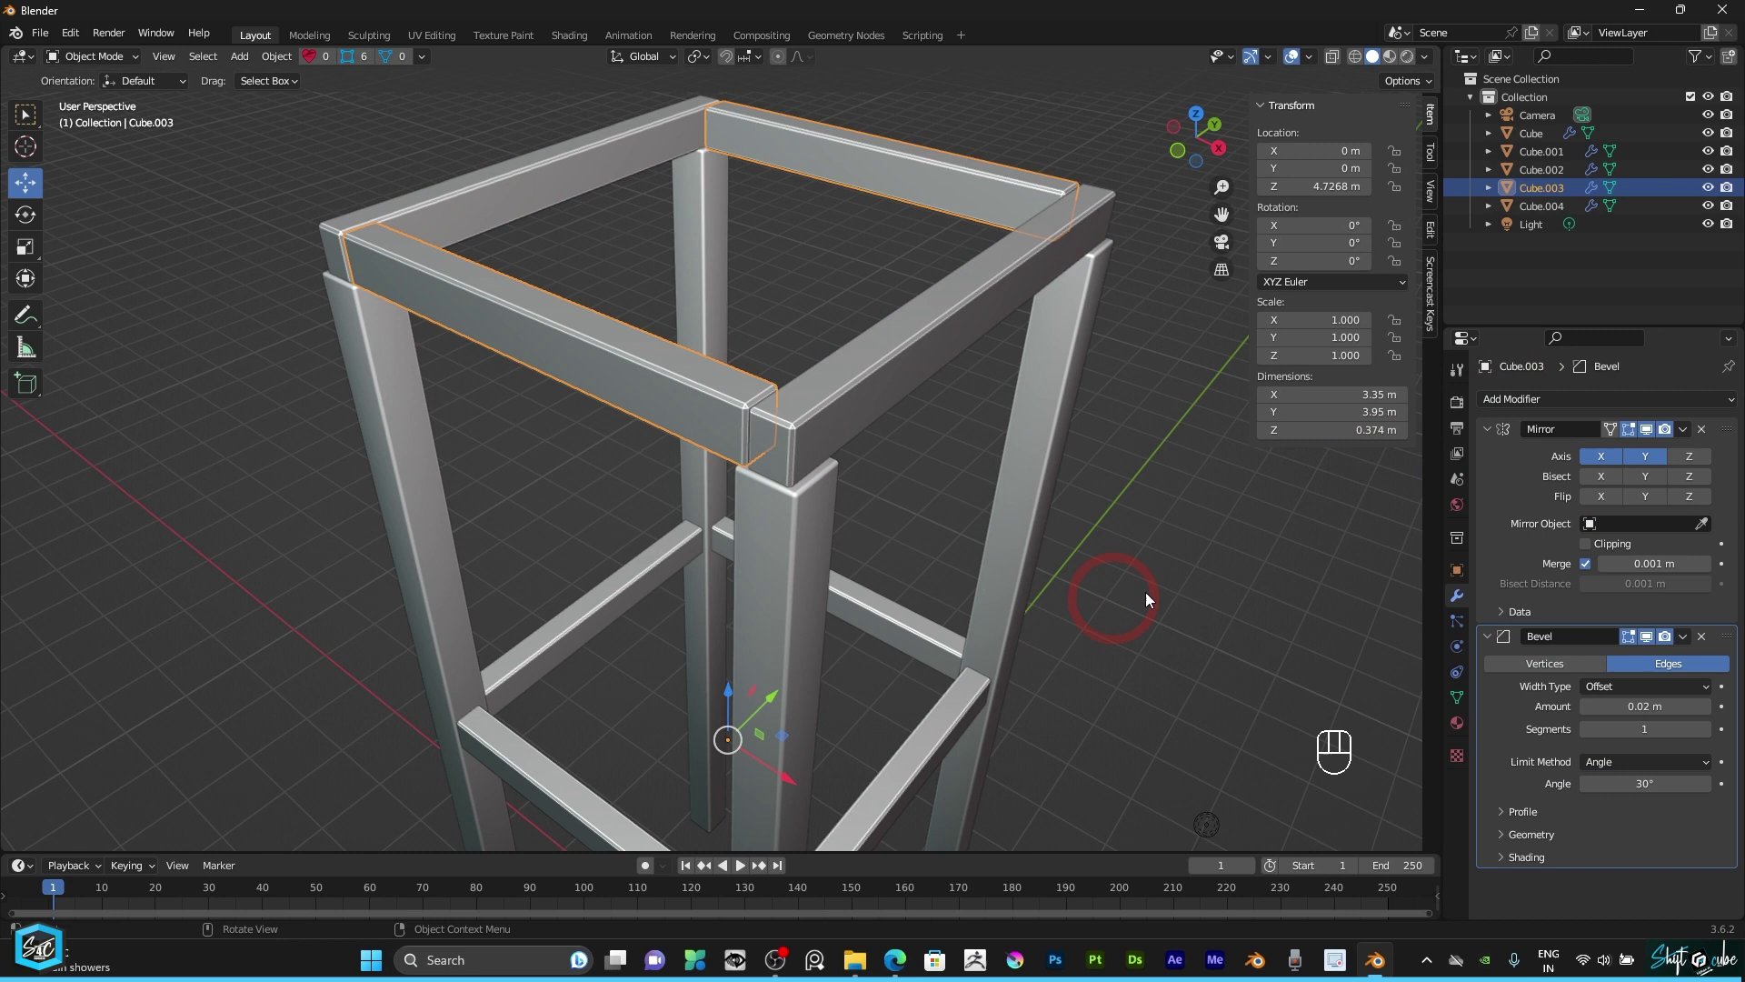
Step: Select all of the other top rail pair in Edit Mode and start stretching it along X
{"action": "left_click_drag", "start_coordinate": [1201, 149], "coordinate": [1112, 311]}
{"action": "left_click", "coordinate": [925, 566]}
{"action": "left_click_drag", "start_coordinate": [124, 65], "coordinate": [196, 165]}
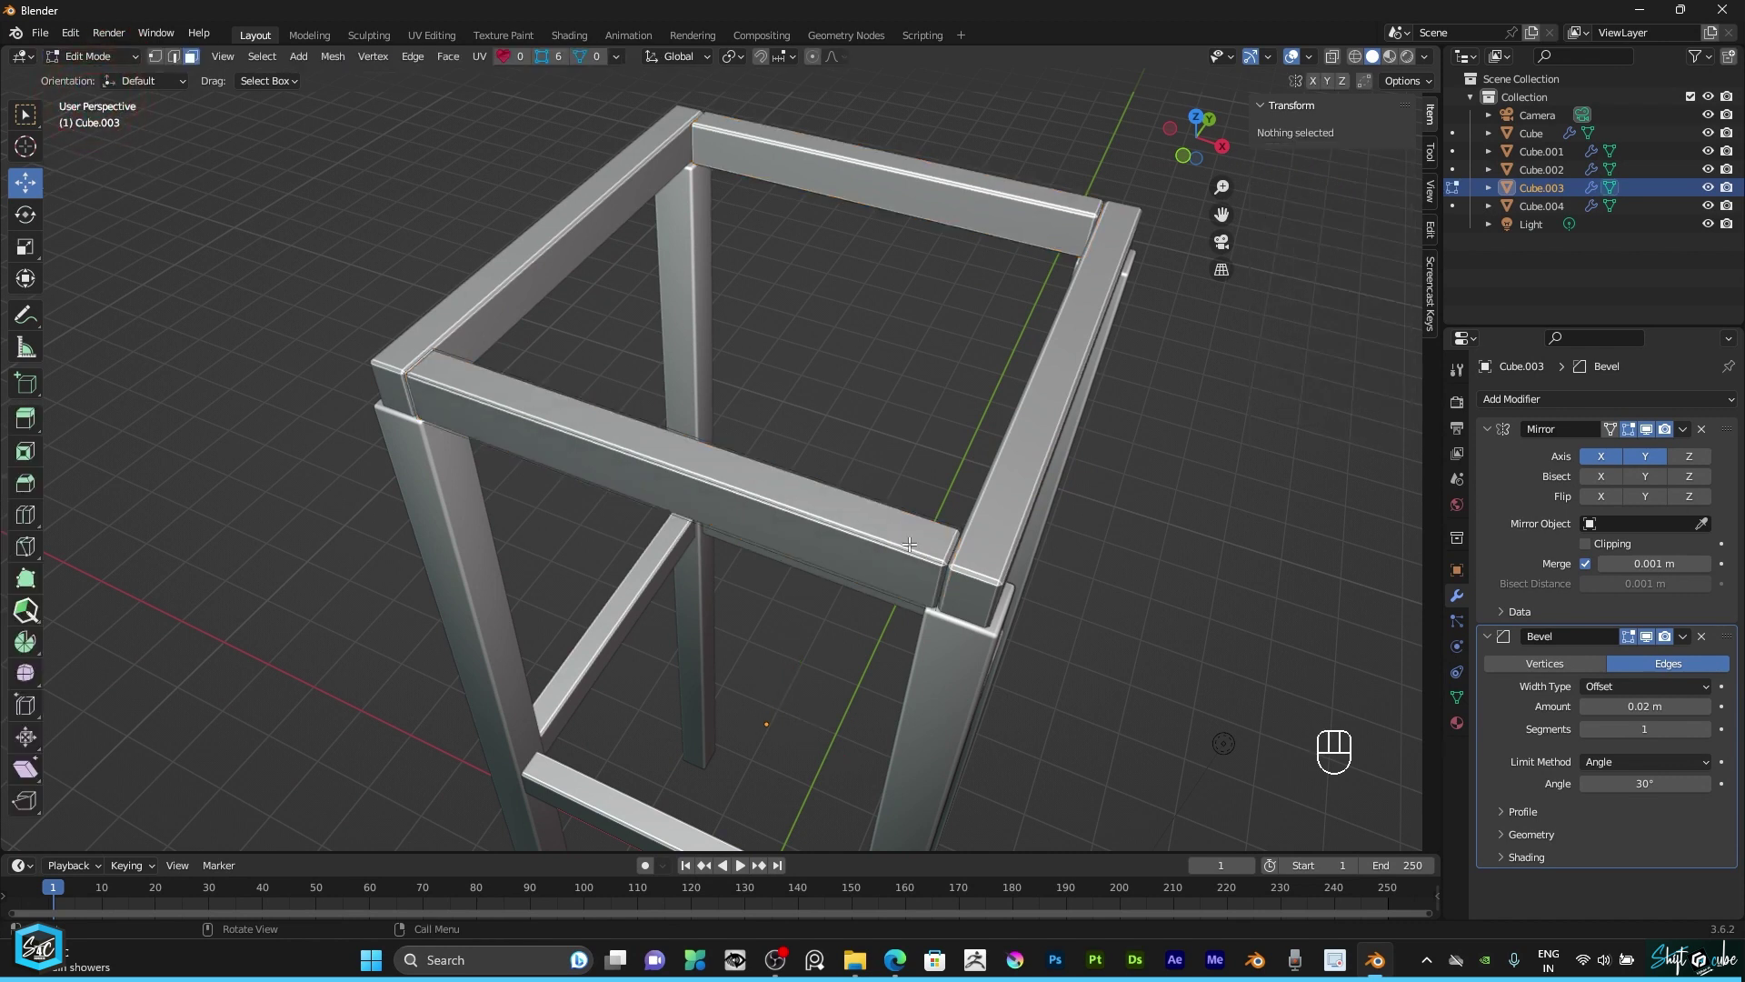
{"action": "type", "text": "a"}
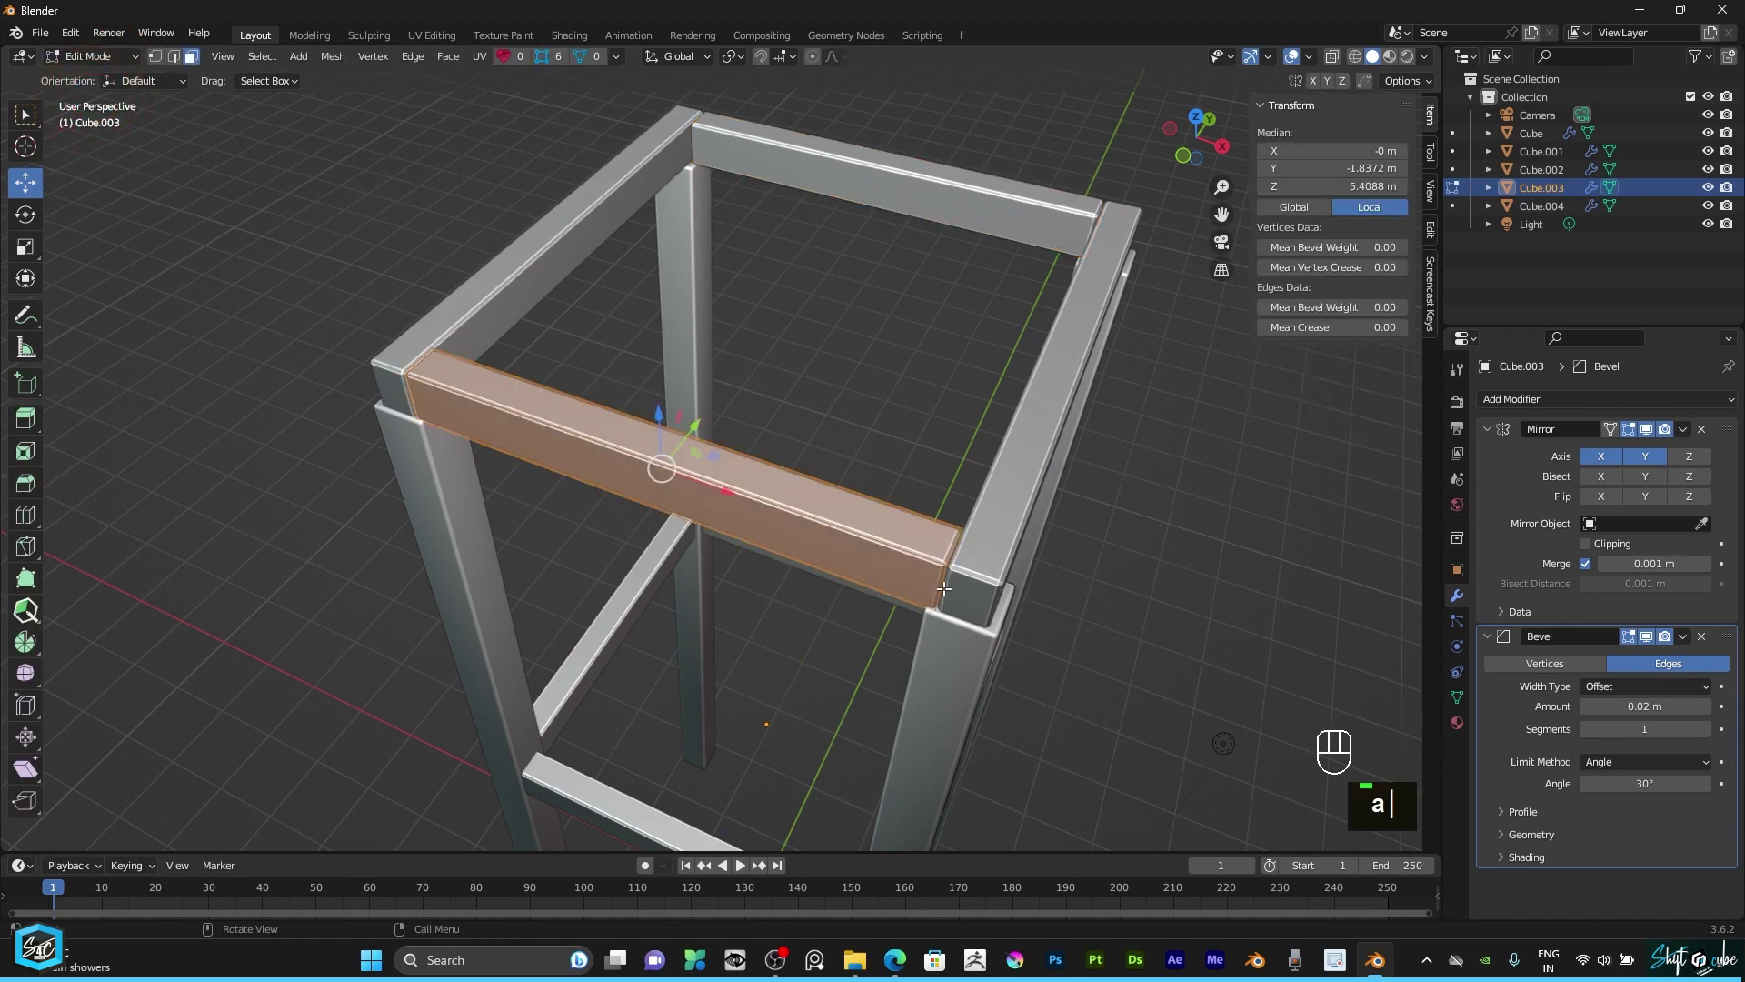
{"action": "type", "text": "s"}
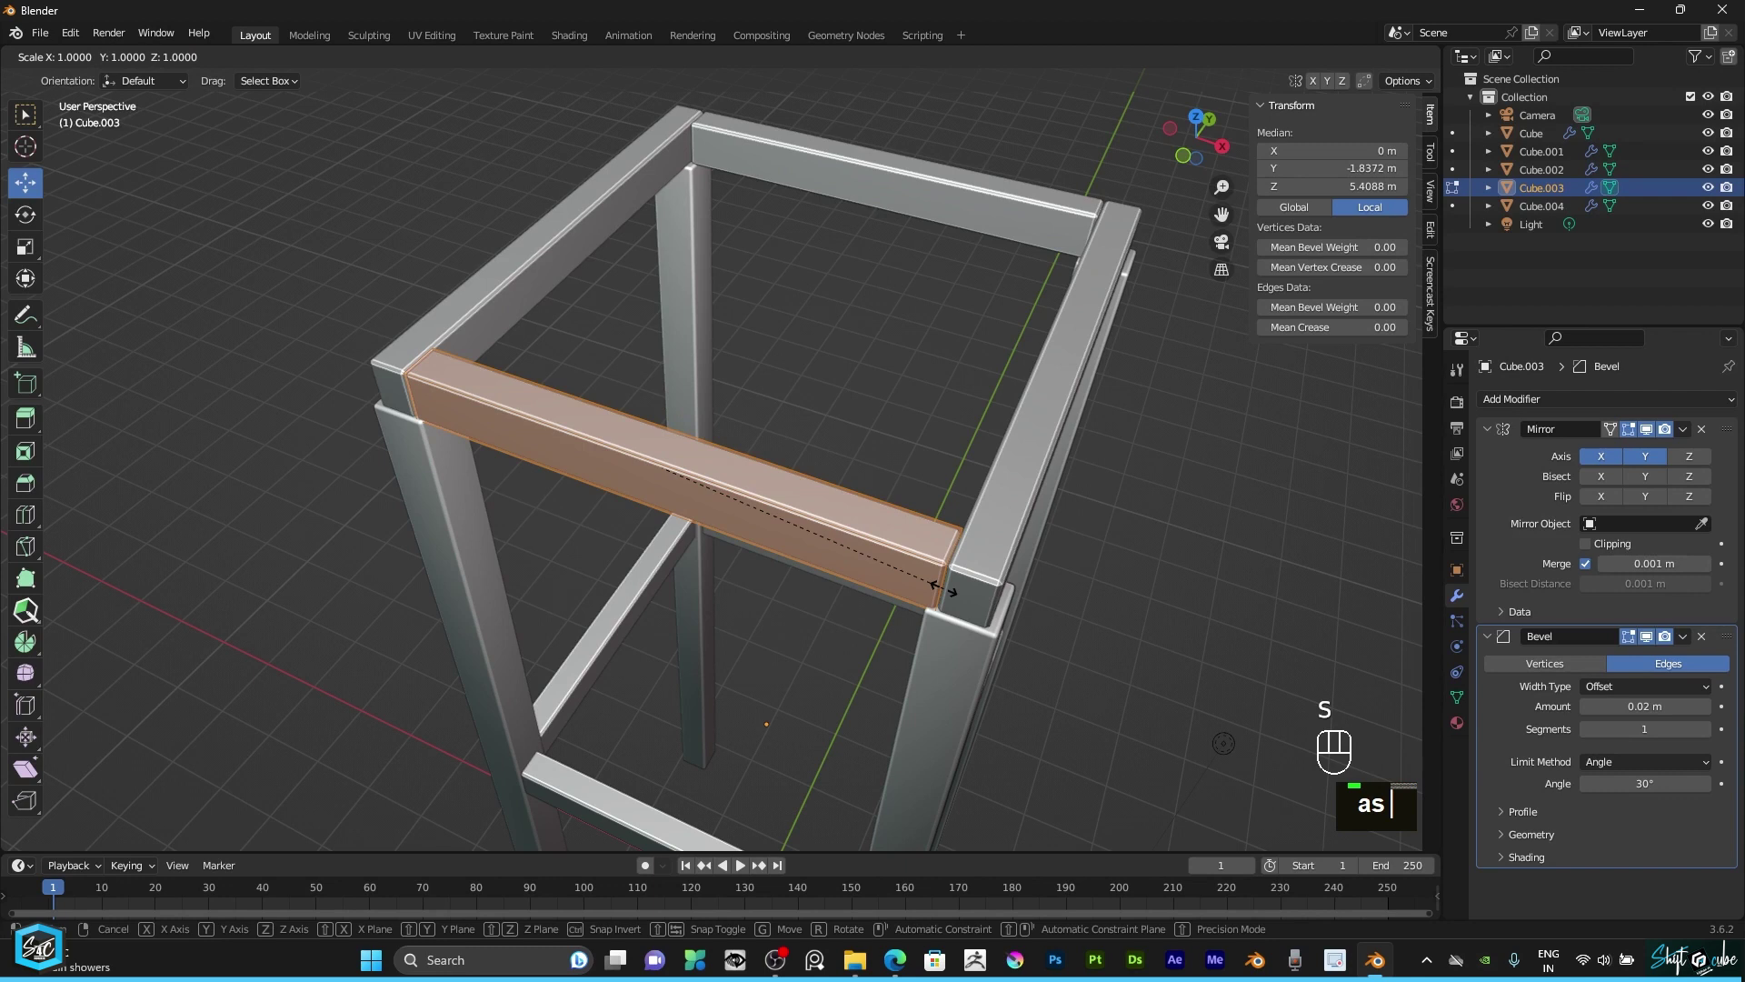
{"action": "type", "text": "x"}
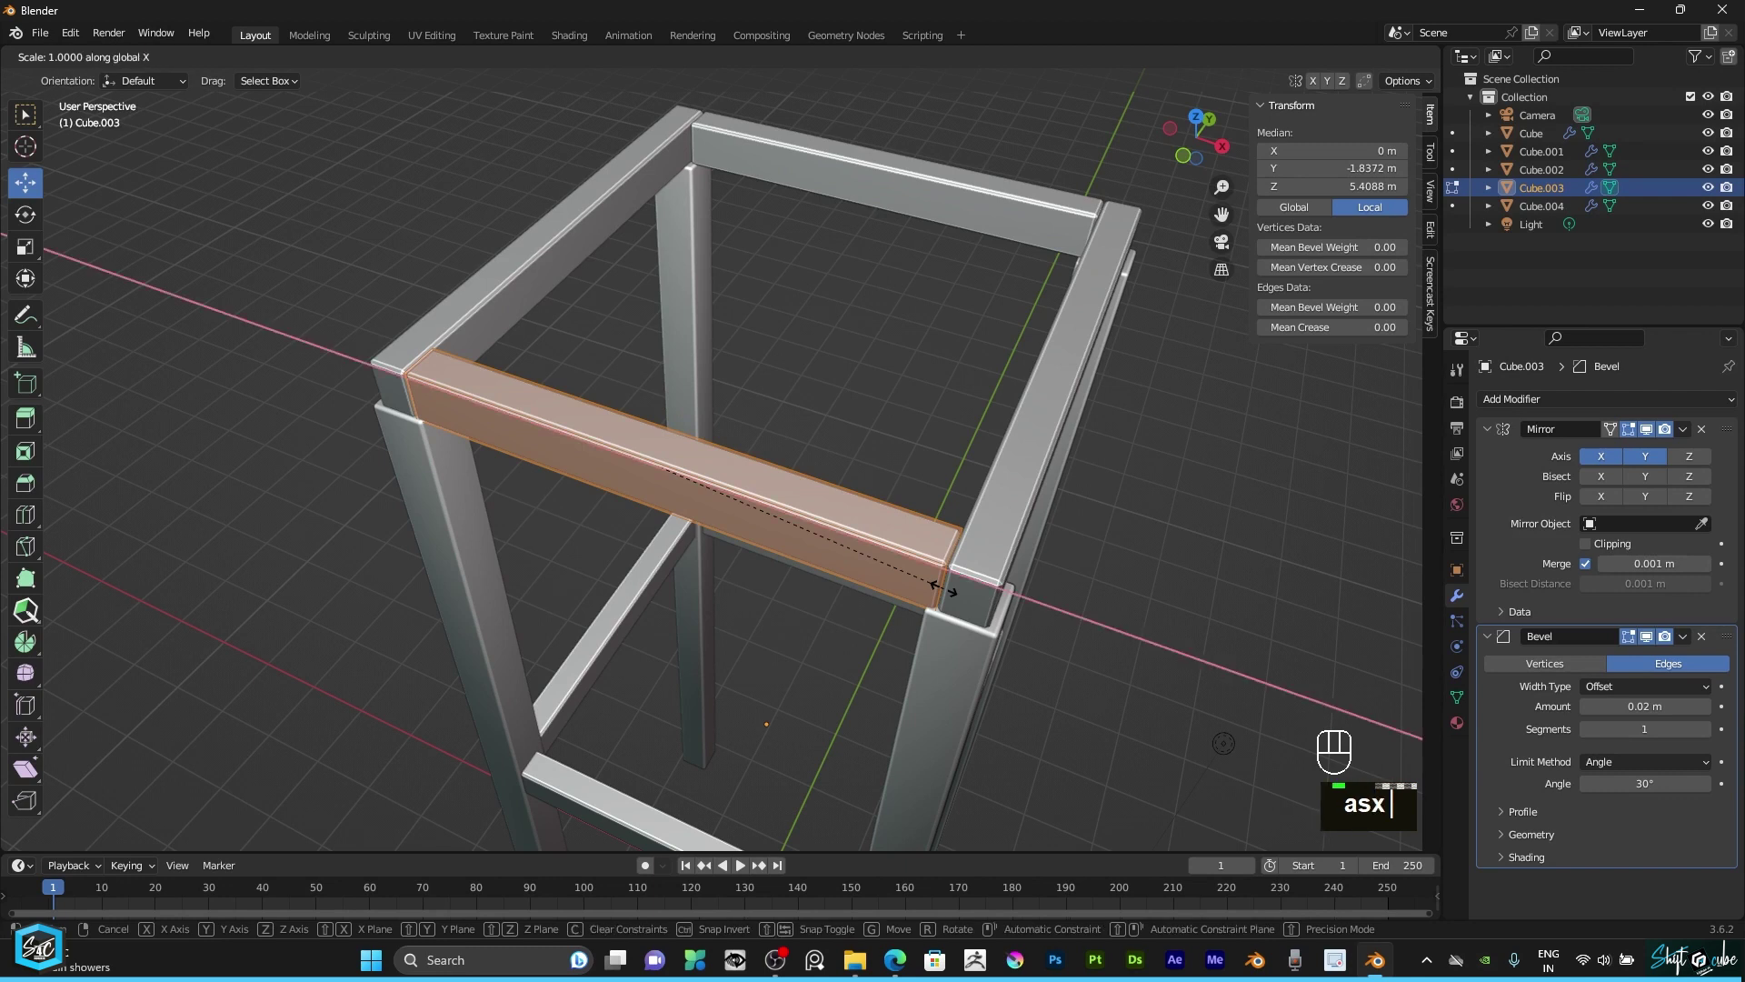
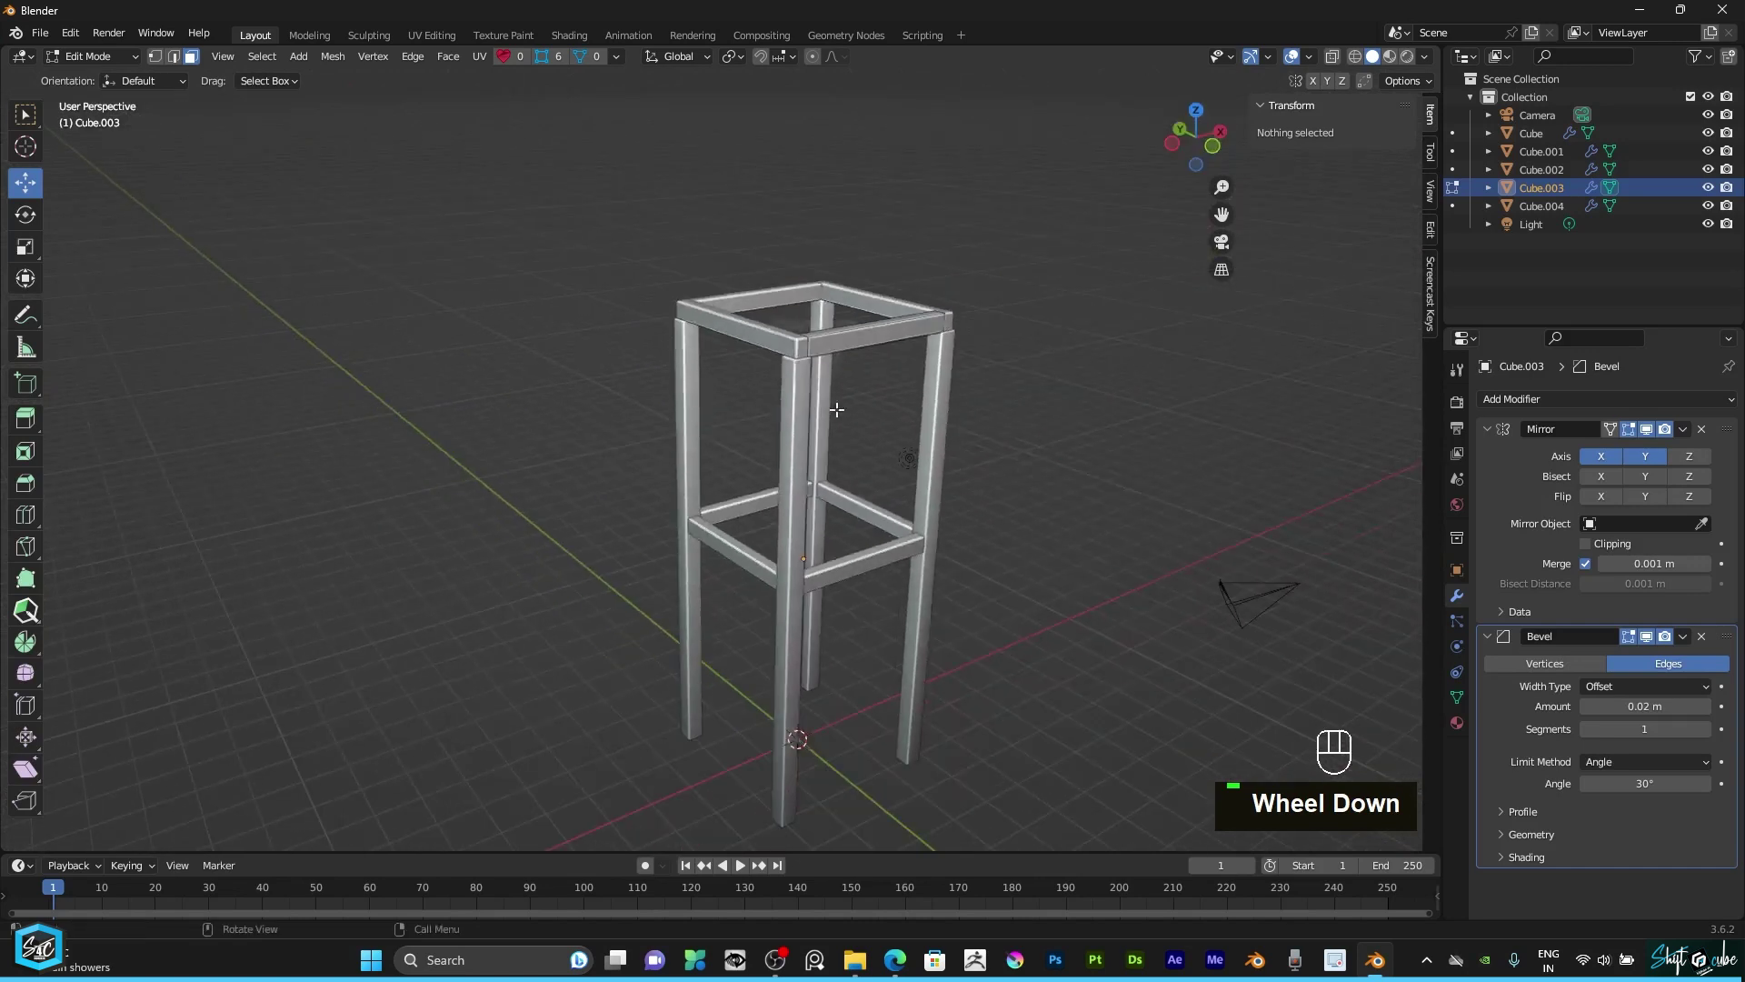
Step: Return to Object Mode and check the finished braced frame from the front view
{"action": "left_click_drag", "start_coordinate": [121, 60], "coordinate": [106, 83]}
{"action": "double_click", "coordinate": [324, 213]}
{"action": "left_click_drag", "start_coordinate": [1196, 133], "coordinate": [1101, 337]}
{"action": "type", "text": "1"}
{"action": "key", "text": "KP_1"}
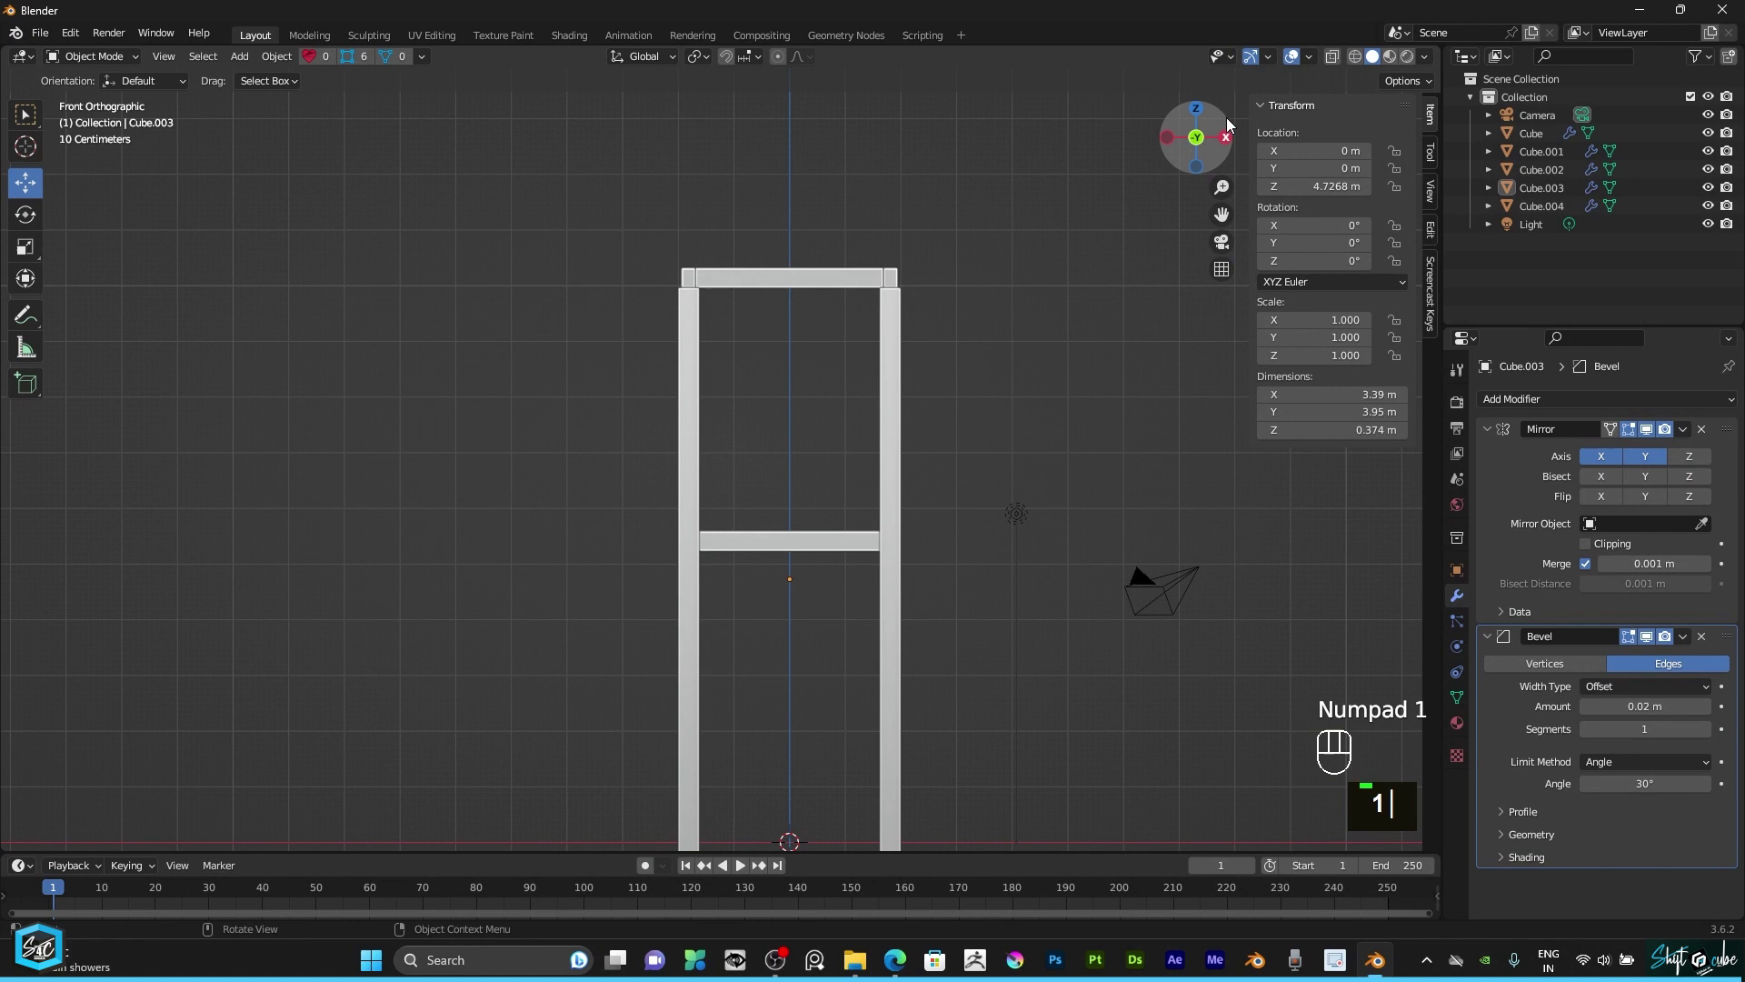
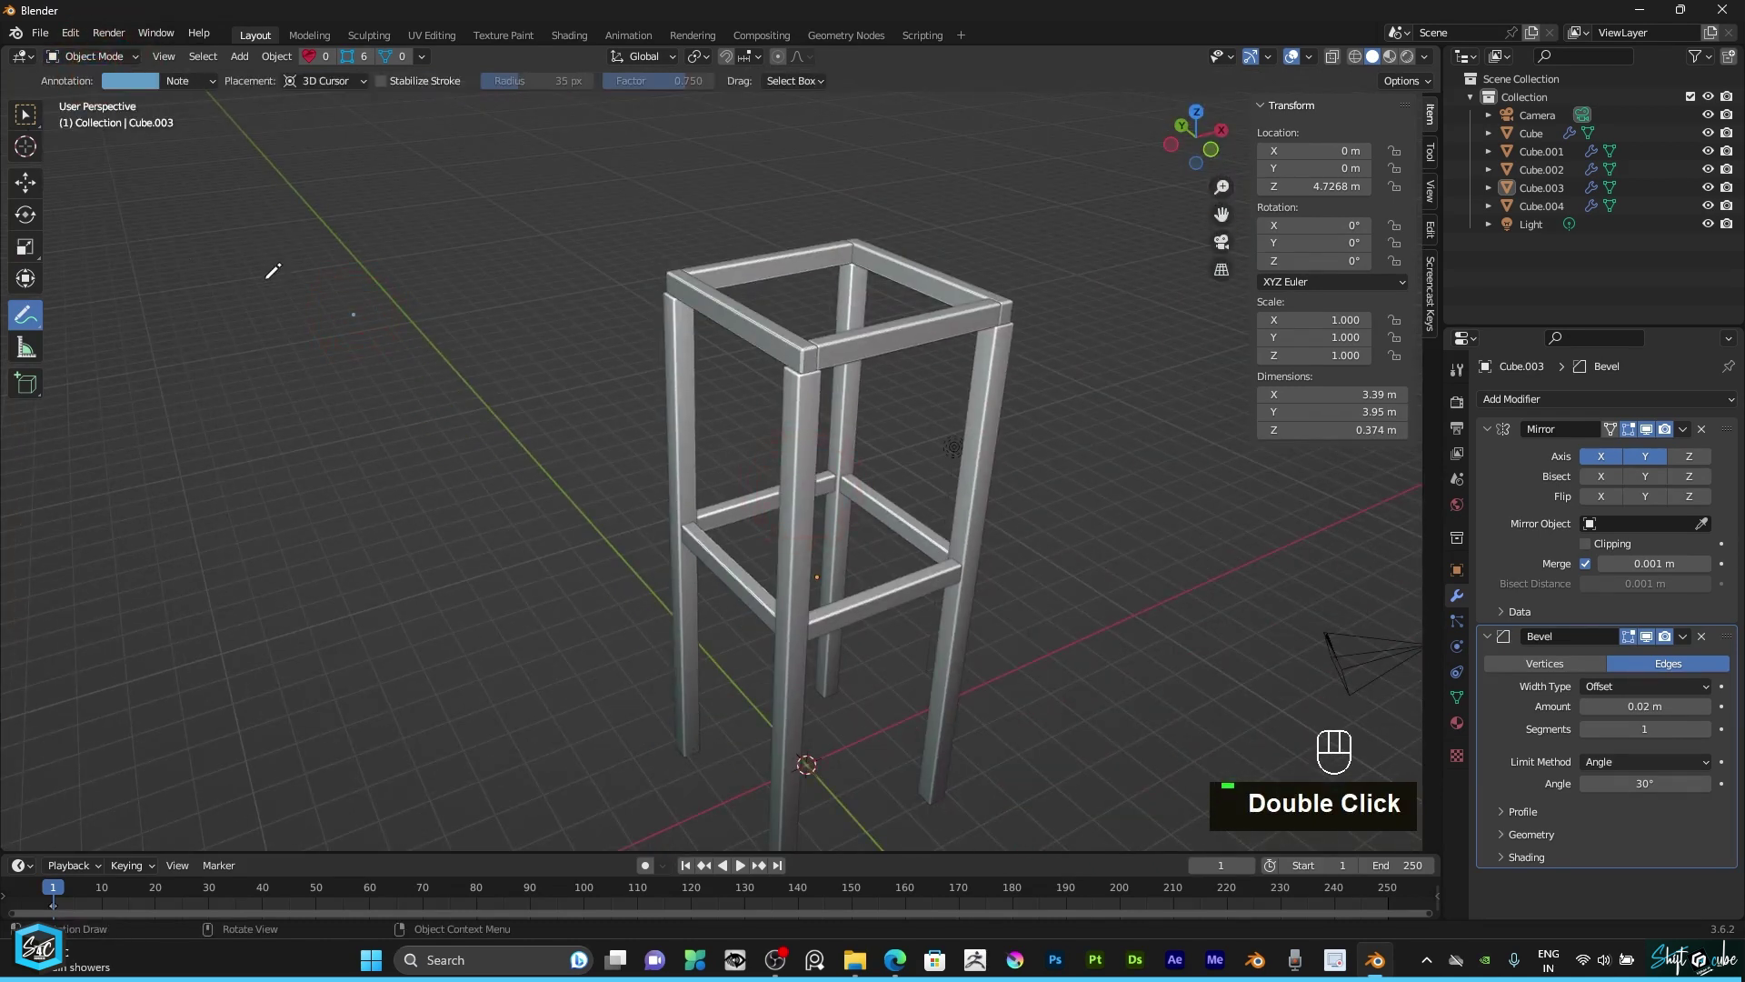
Step: Bring up the Add > Mesh primitives list to add a new cube beside the frame
{"action": "key", "text": "ctrl+z"}
{"action": "double_click", "coordinate": [26, 179]}
{"action": "left_click", "coordinate": [928, 470]}
{"action": "key", "text": "shift+a"}
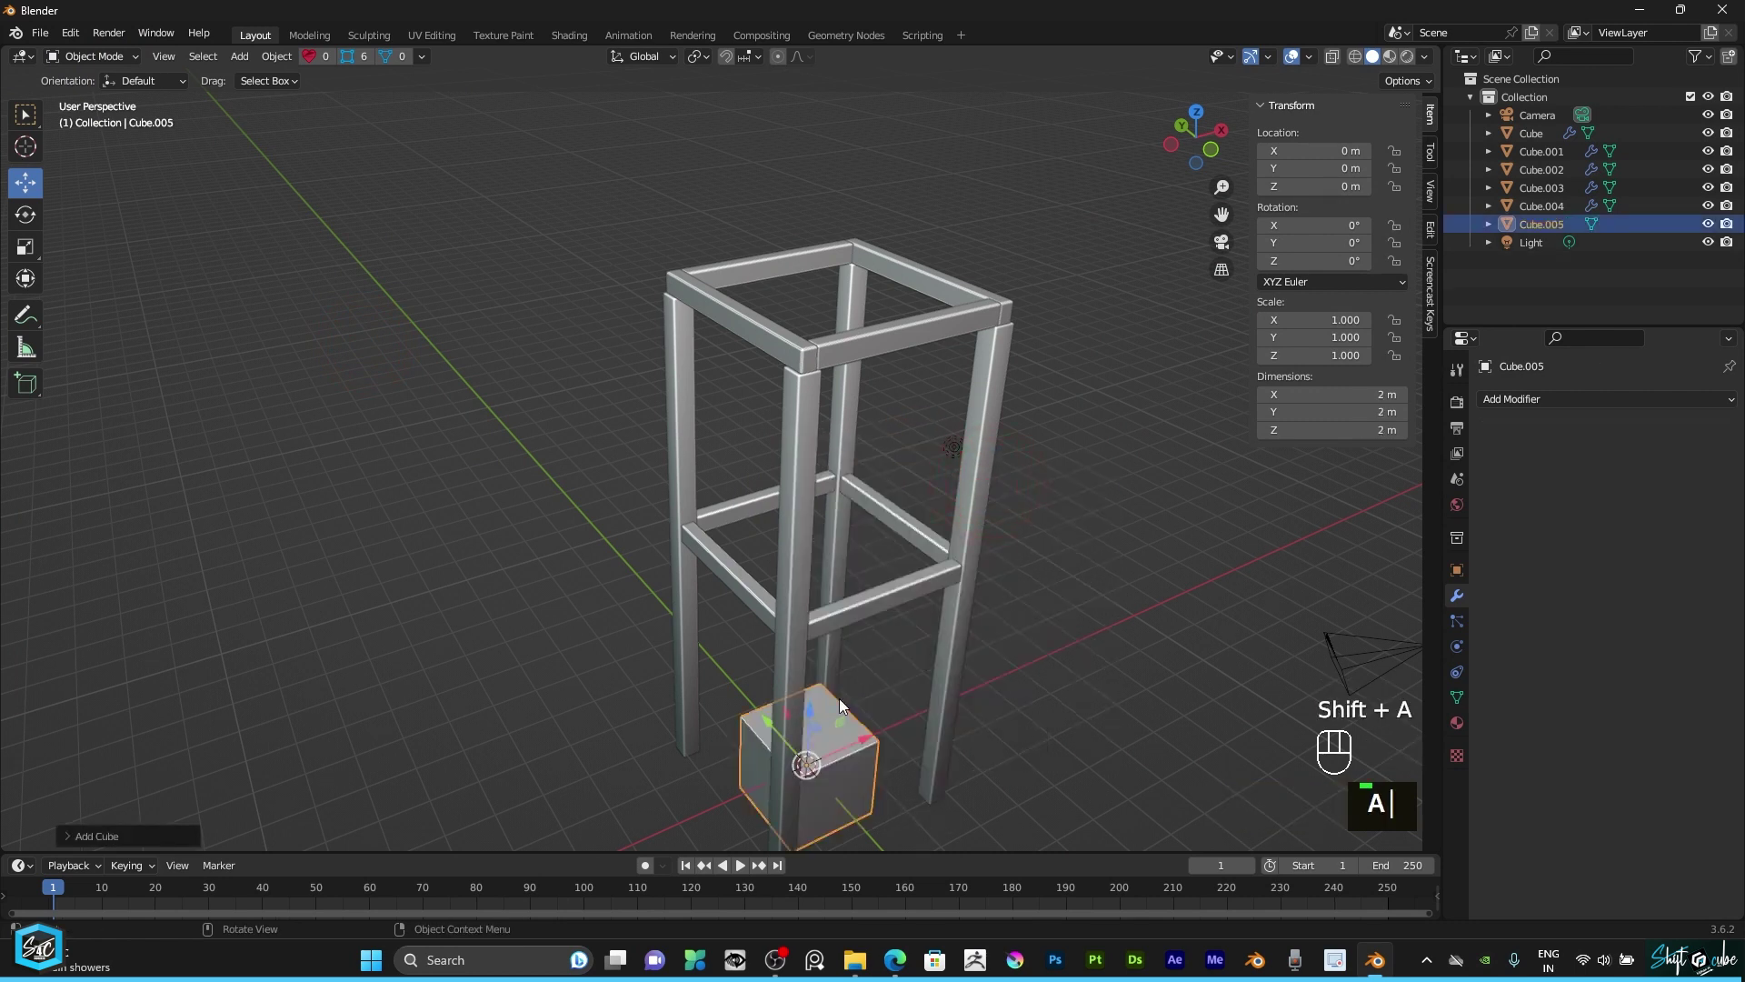
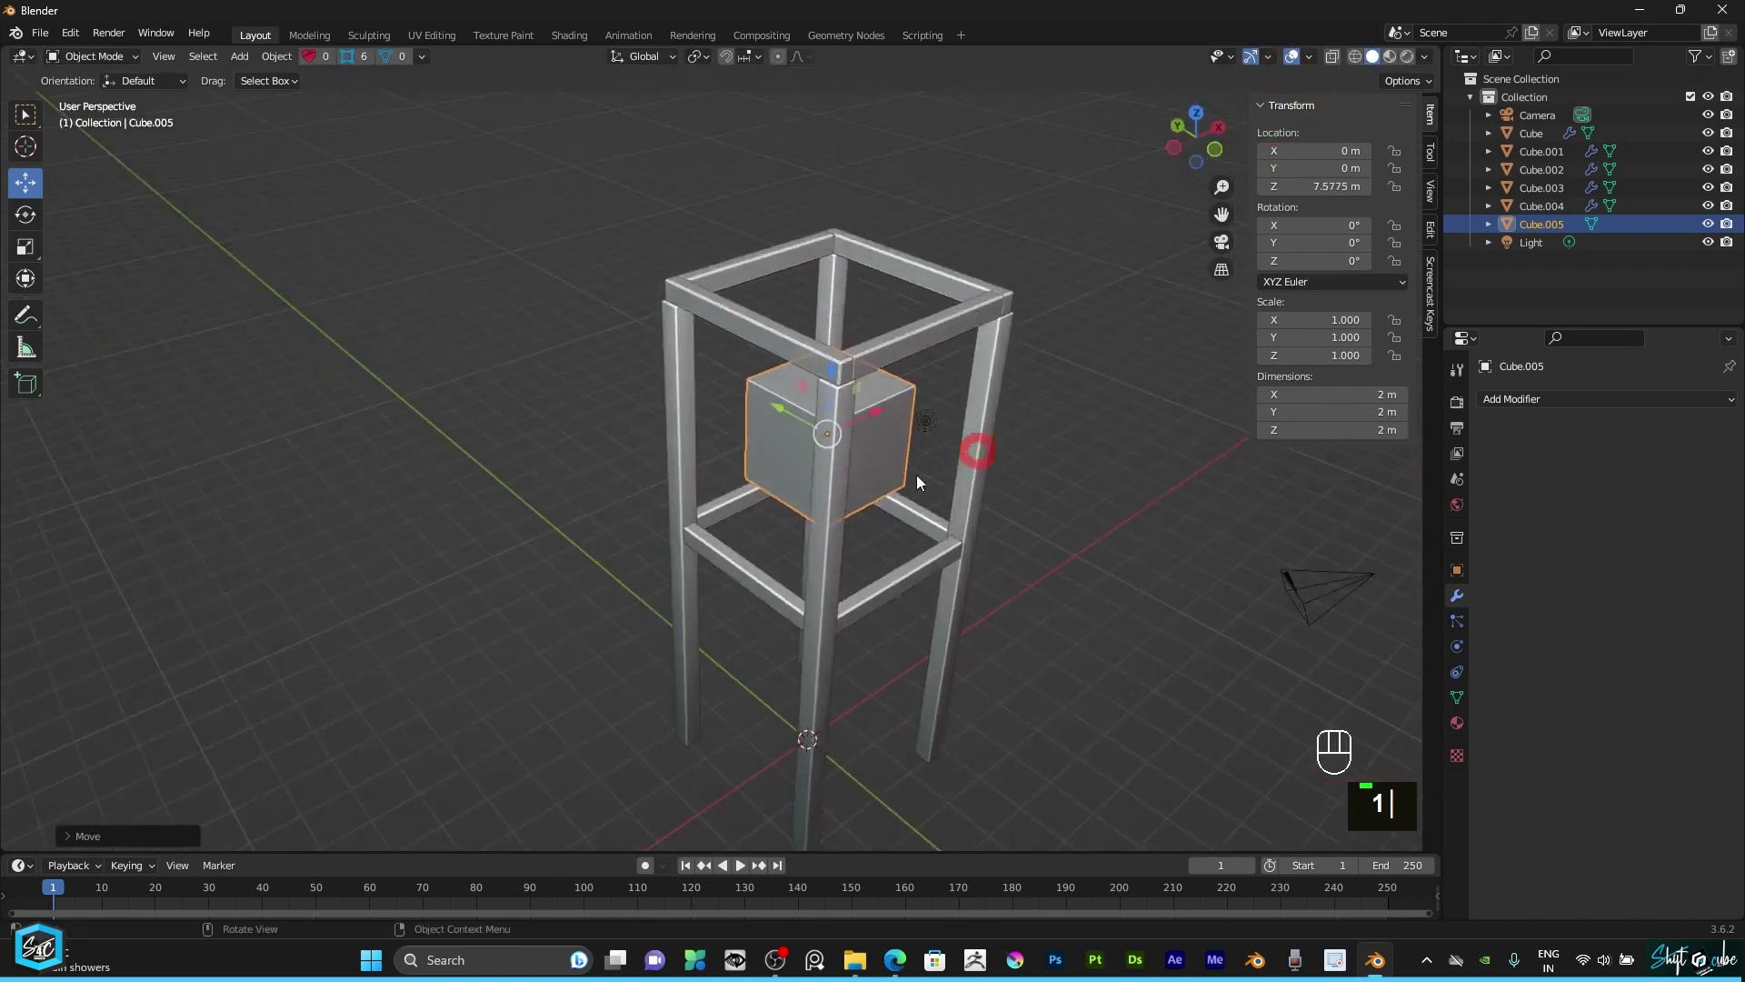
Step: Resize the new cube with axis-constrained scaling into a flat slab inside the frame
{"action": "scroll", "scroll_direction": "up", "scroll_amount": 3}
{"action": "key", "text": "s"}
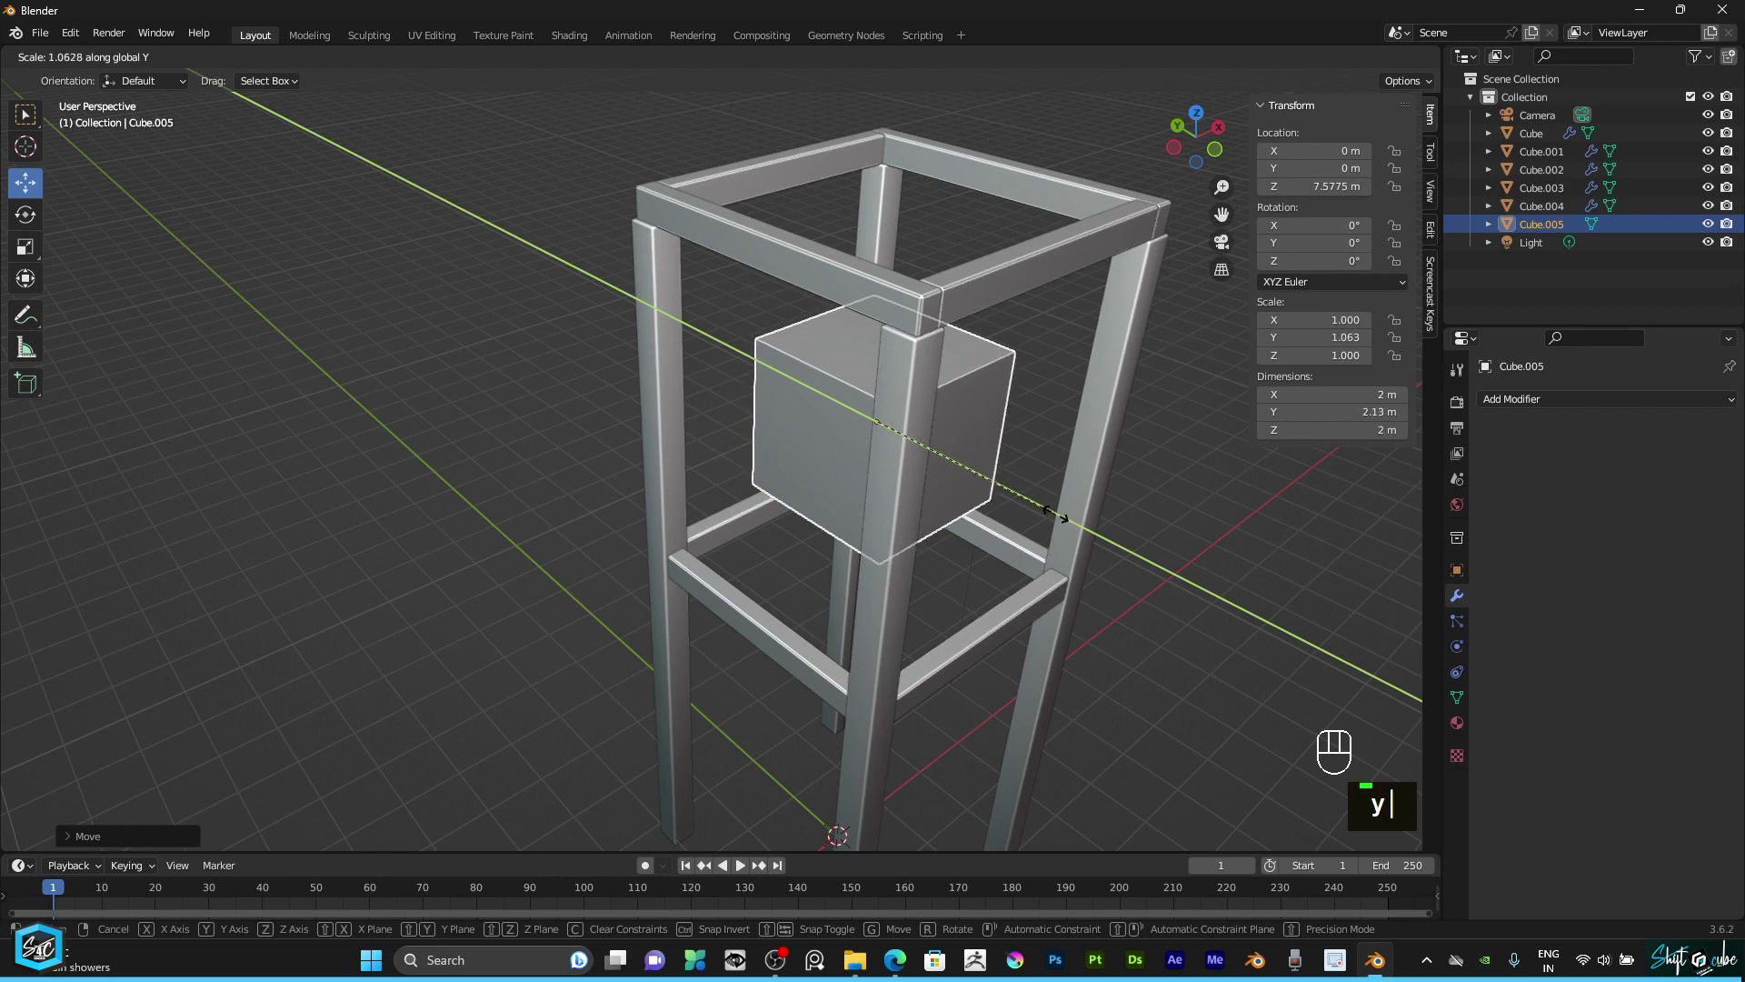
{"action": "type", "text": "yx"}
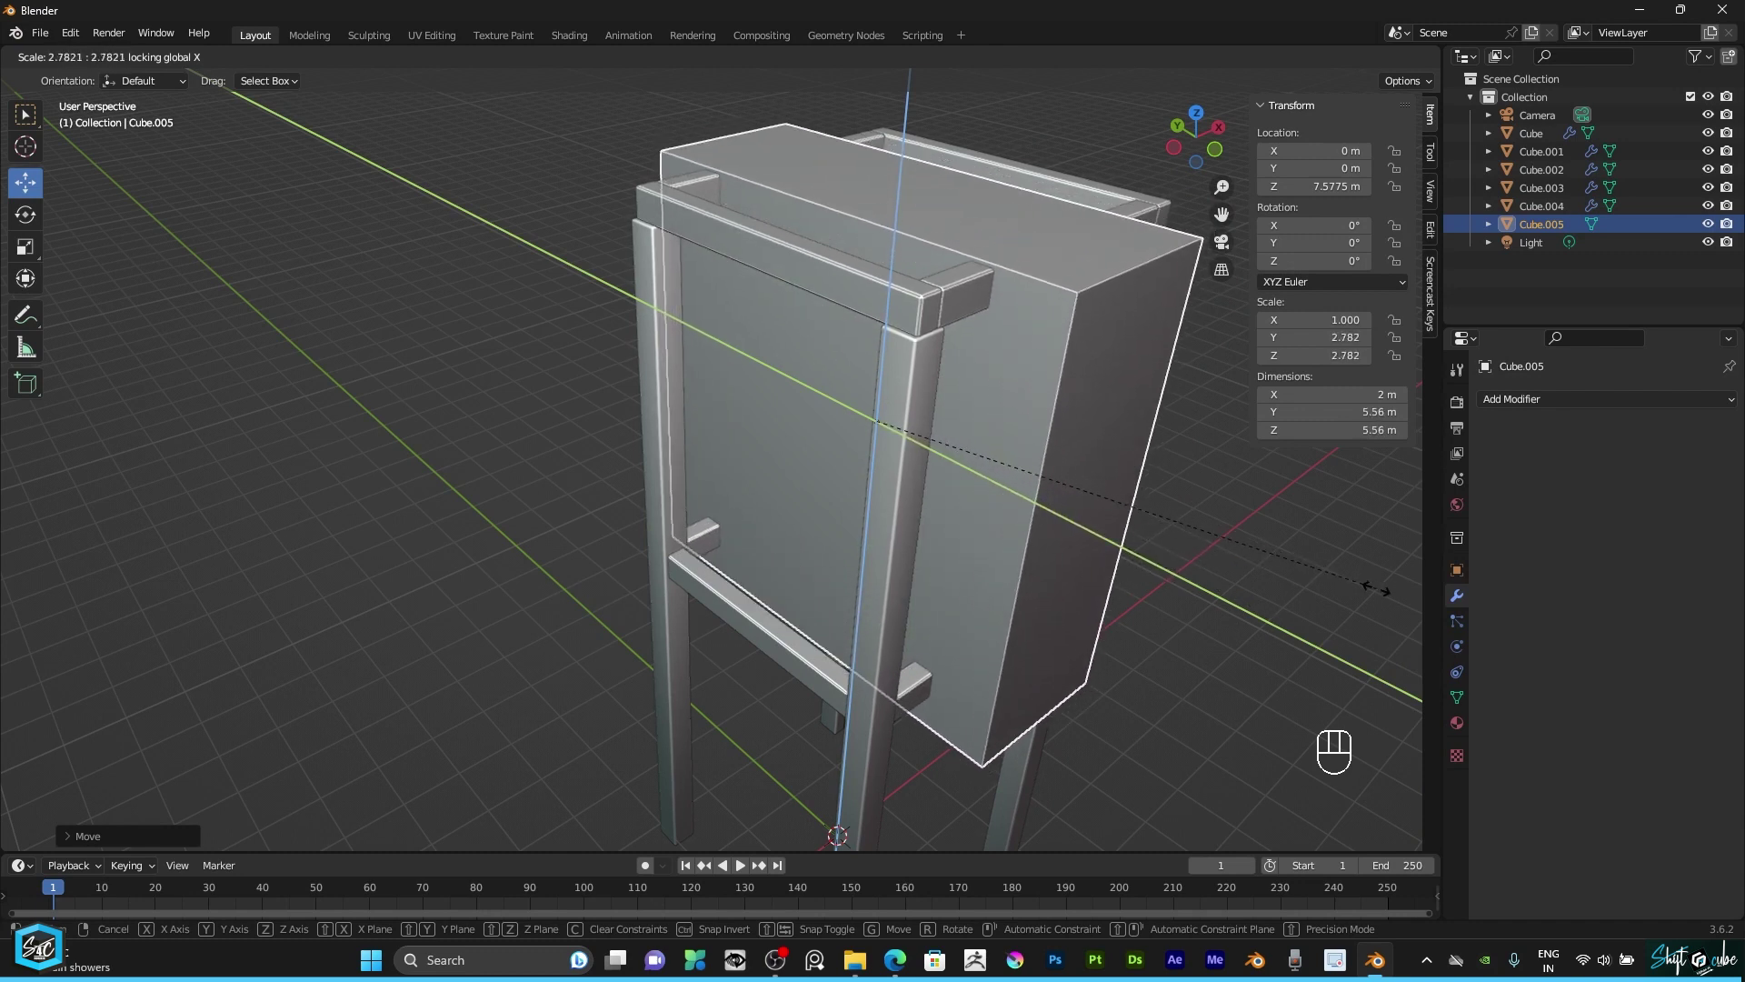
{"action": "scroll", "scroll_direction": "down", "scroll_amount": 3}
{"action": "left_click", "coordinate": [1194, 133]}
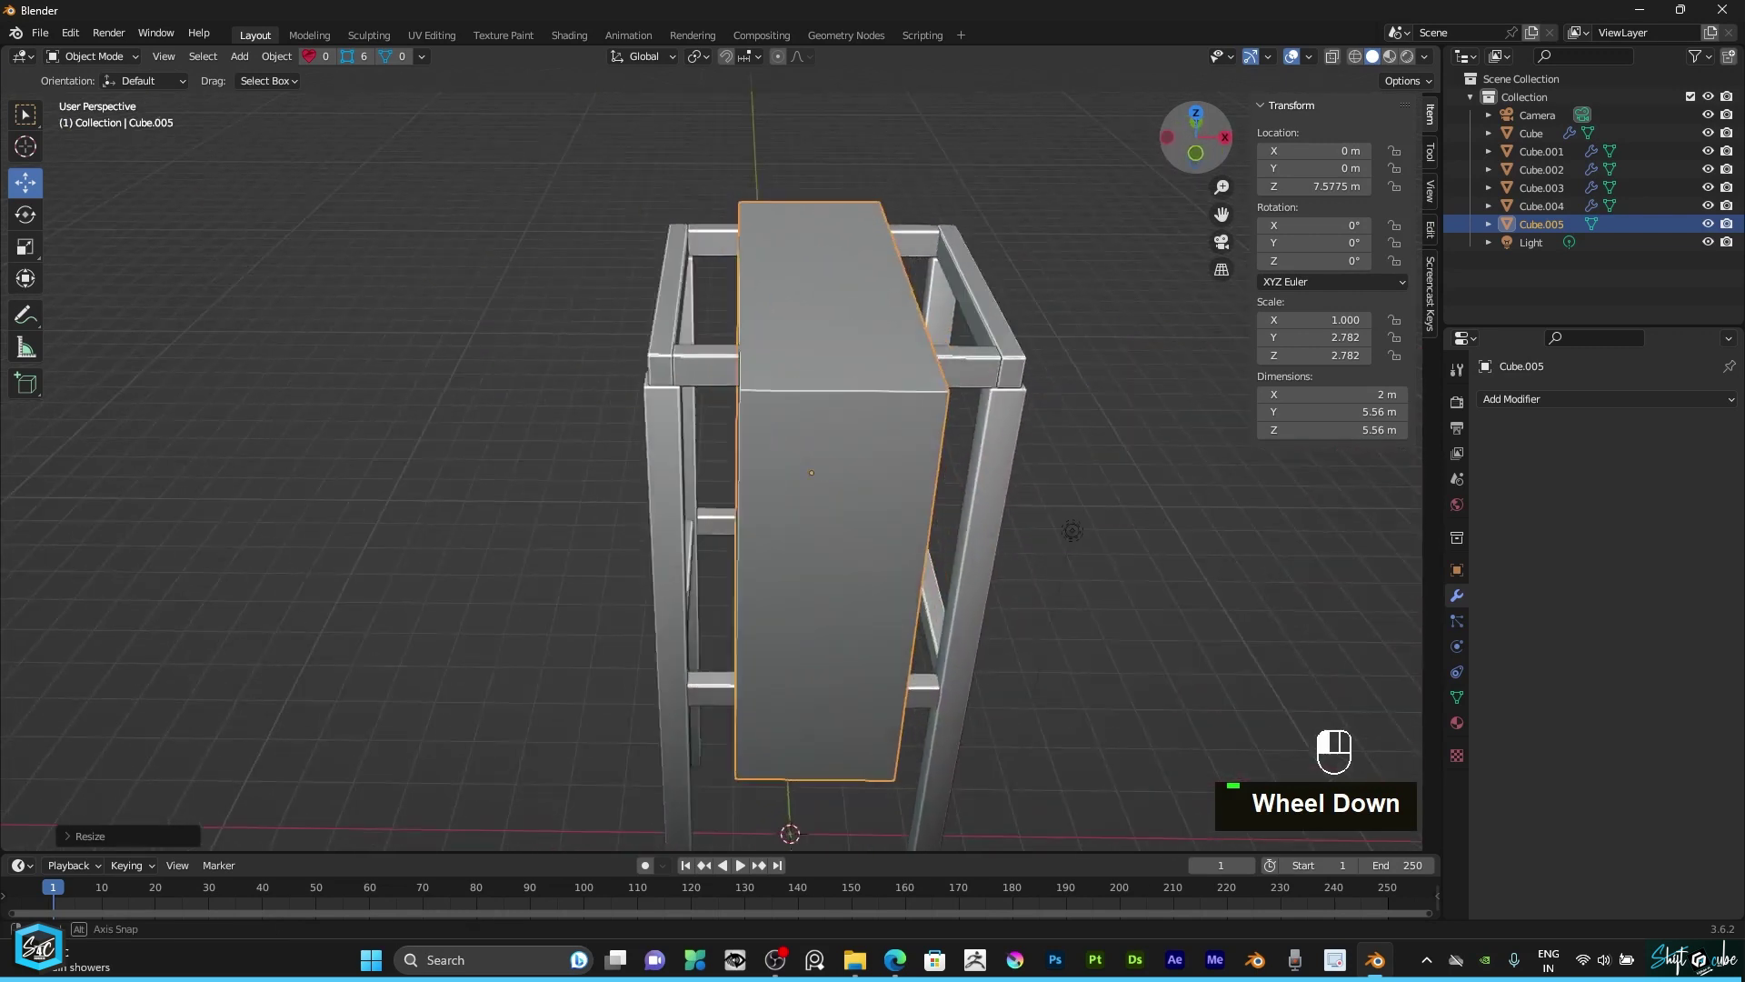
Step: Shrink the slab along X and Y into a thin vertical bar about 0.26 × 0.16 × 5.56 m
{"action": "type", "text": "s"}
{"action": "key", "text": "s"}
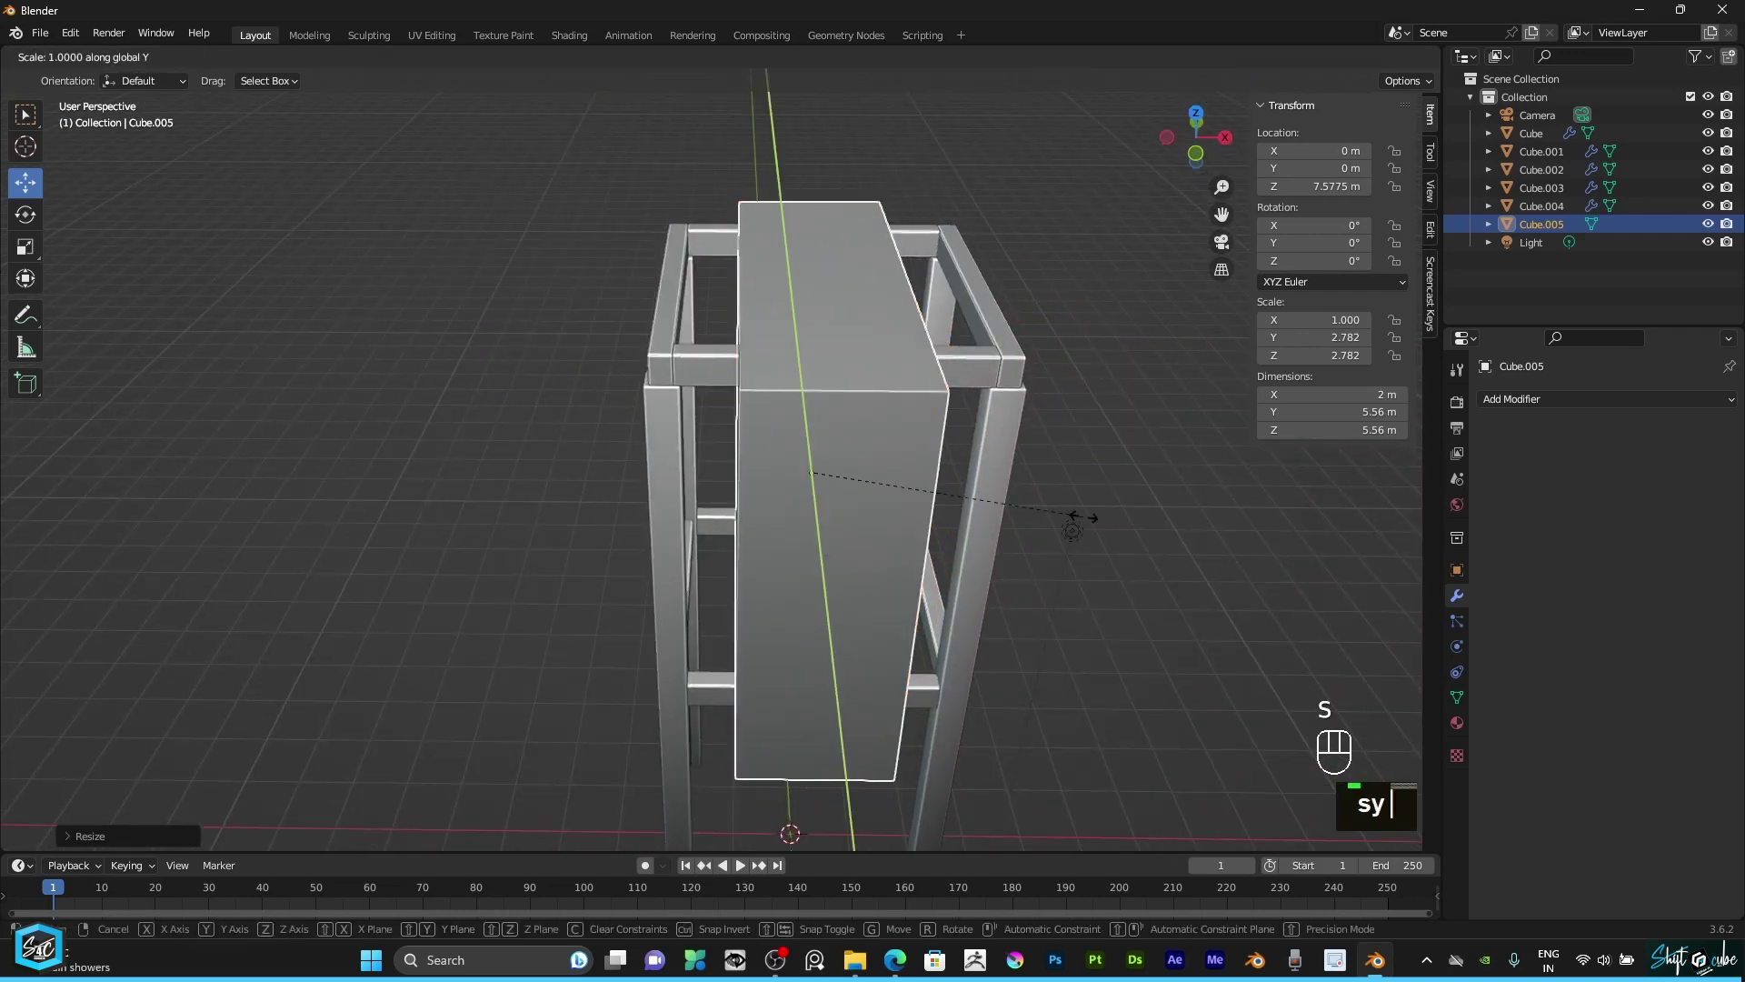
{"action": "type", "text": "yx"}
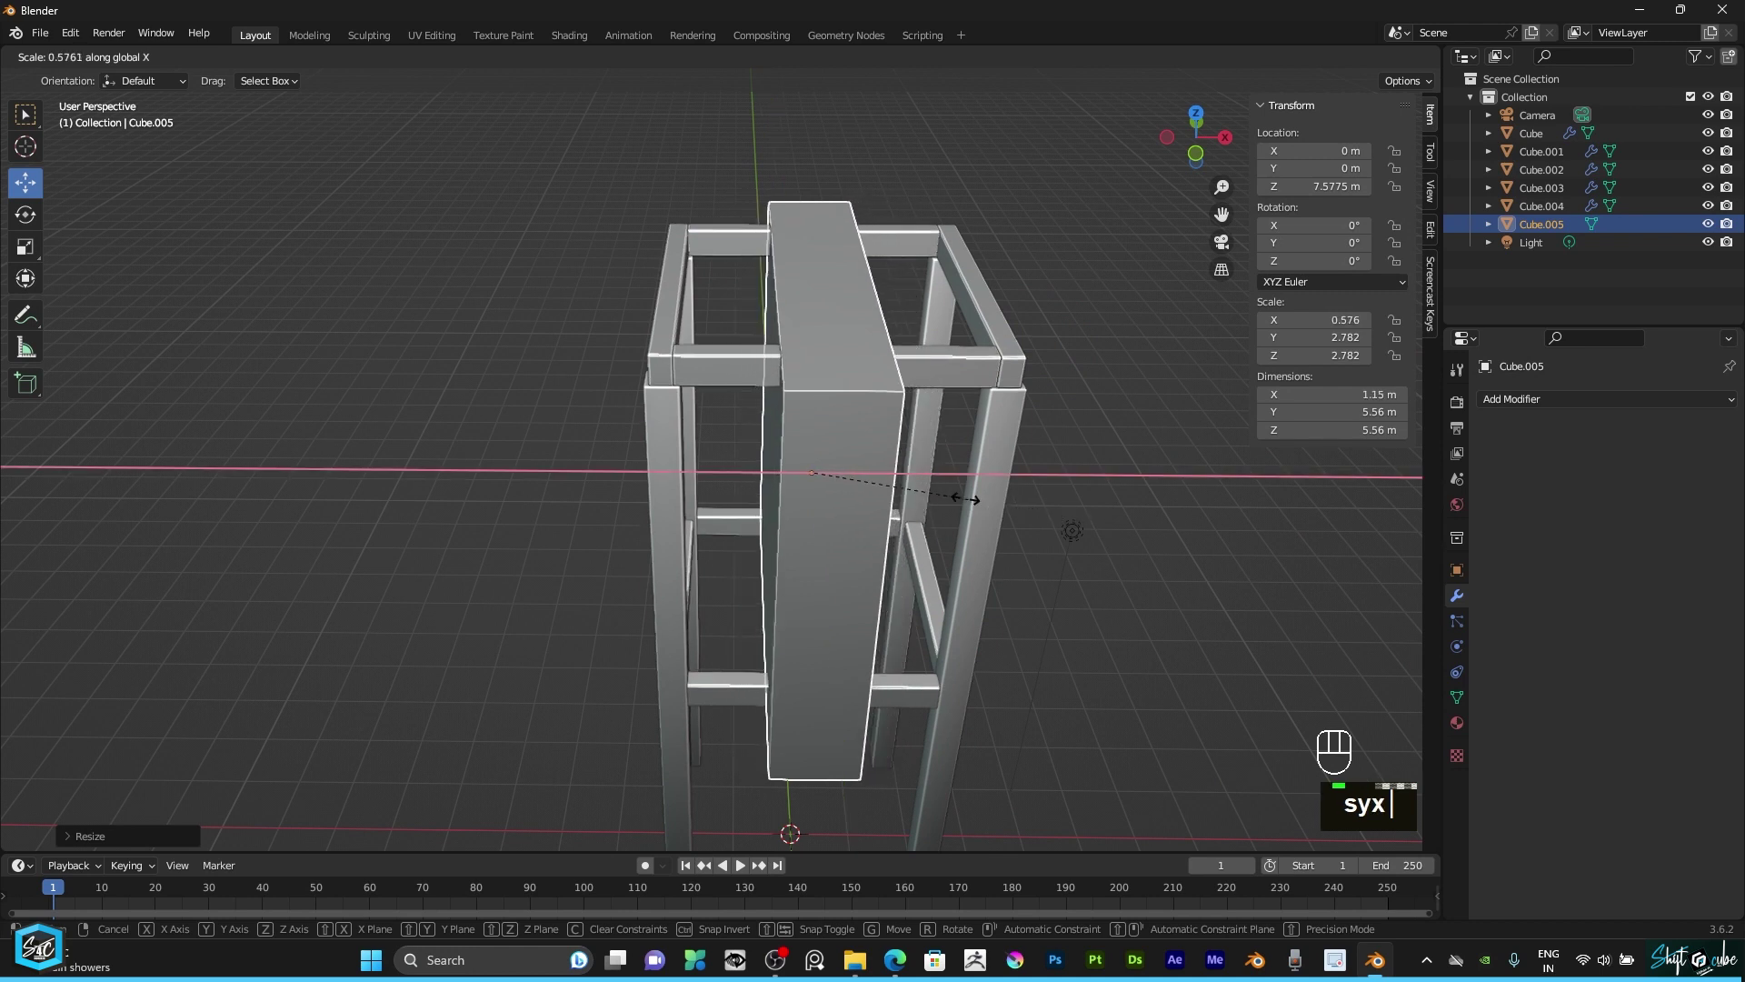
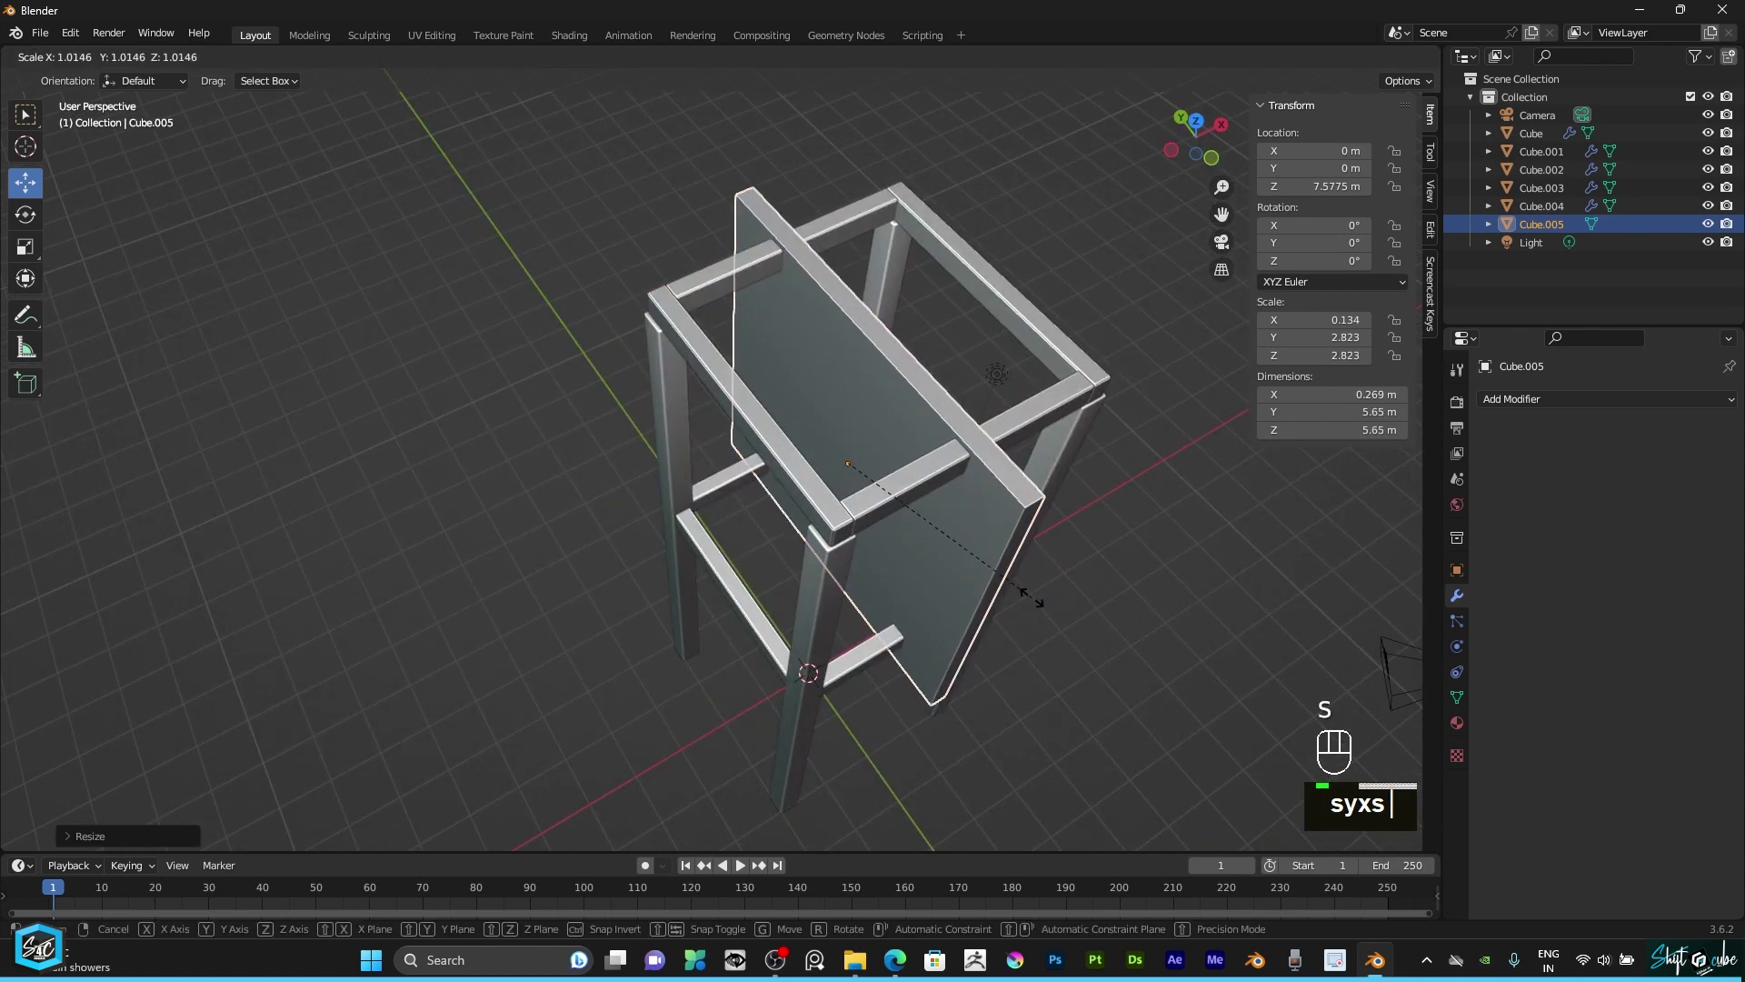
{"action": "type", "text": "y"}
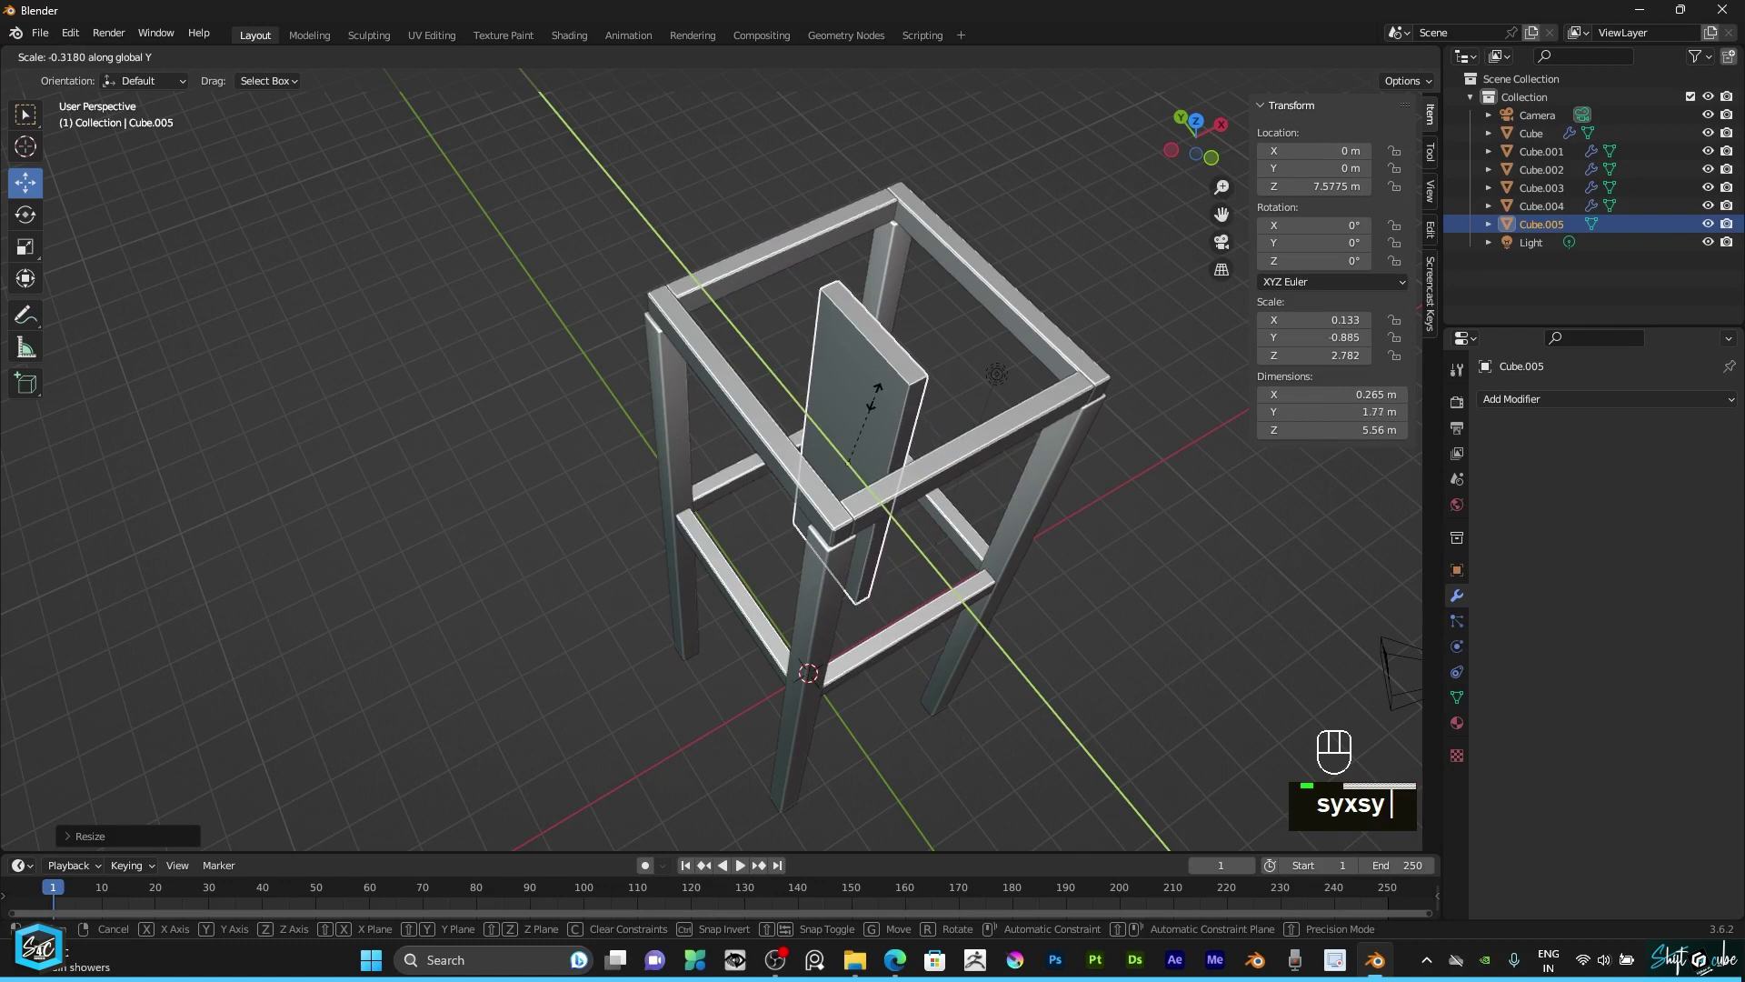
{"action": "type", "text": "s"}
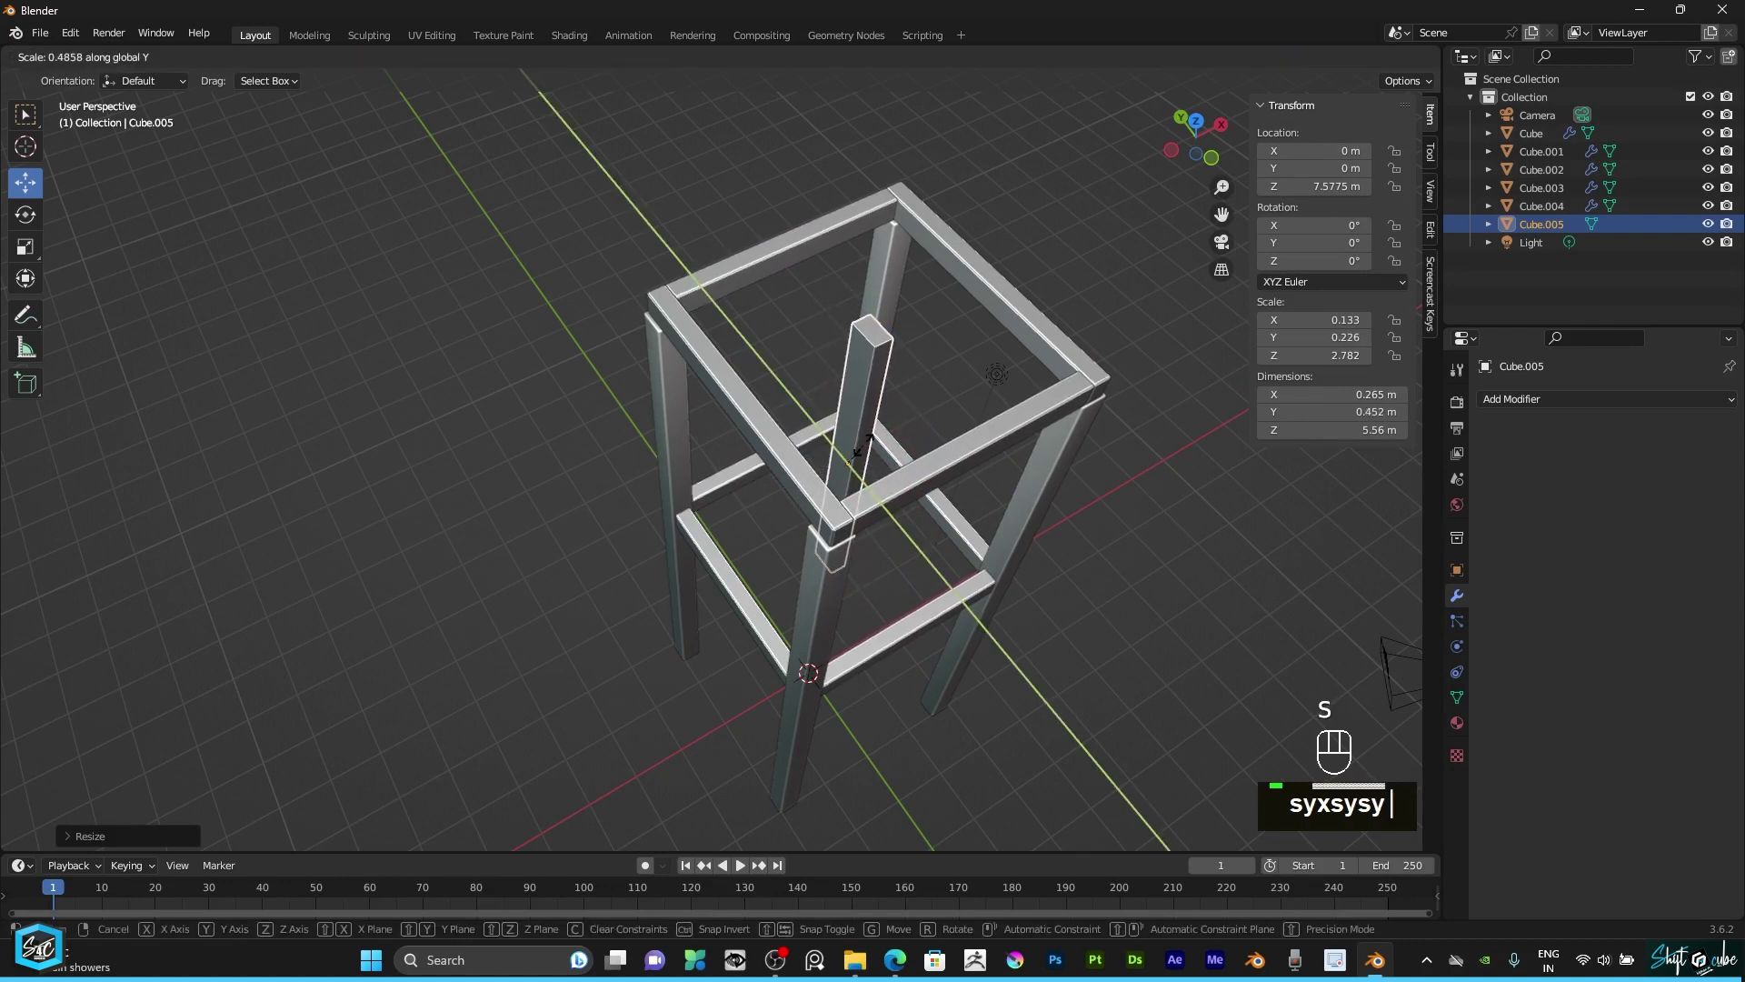
{"action": "type", "text": "y"}
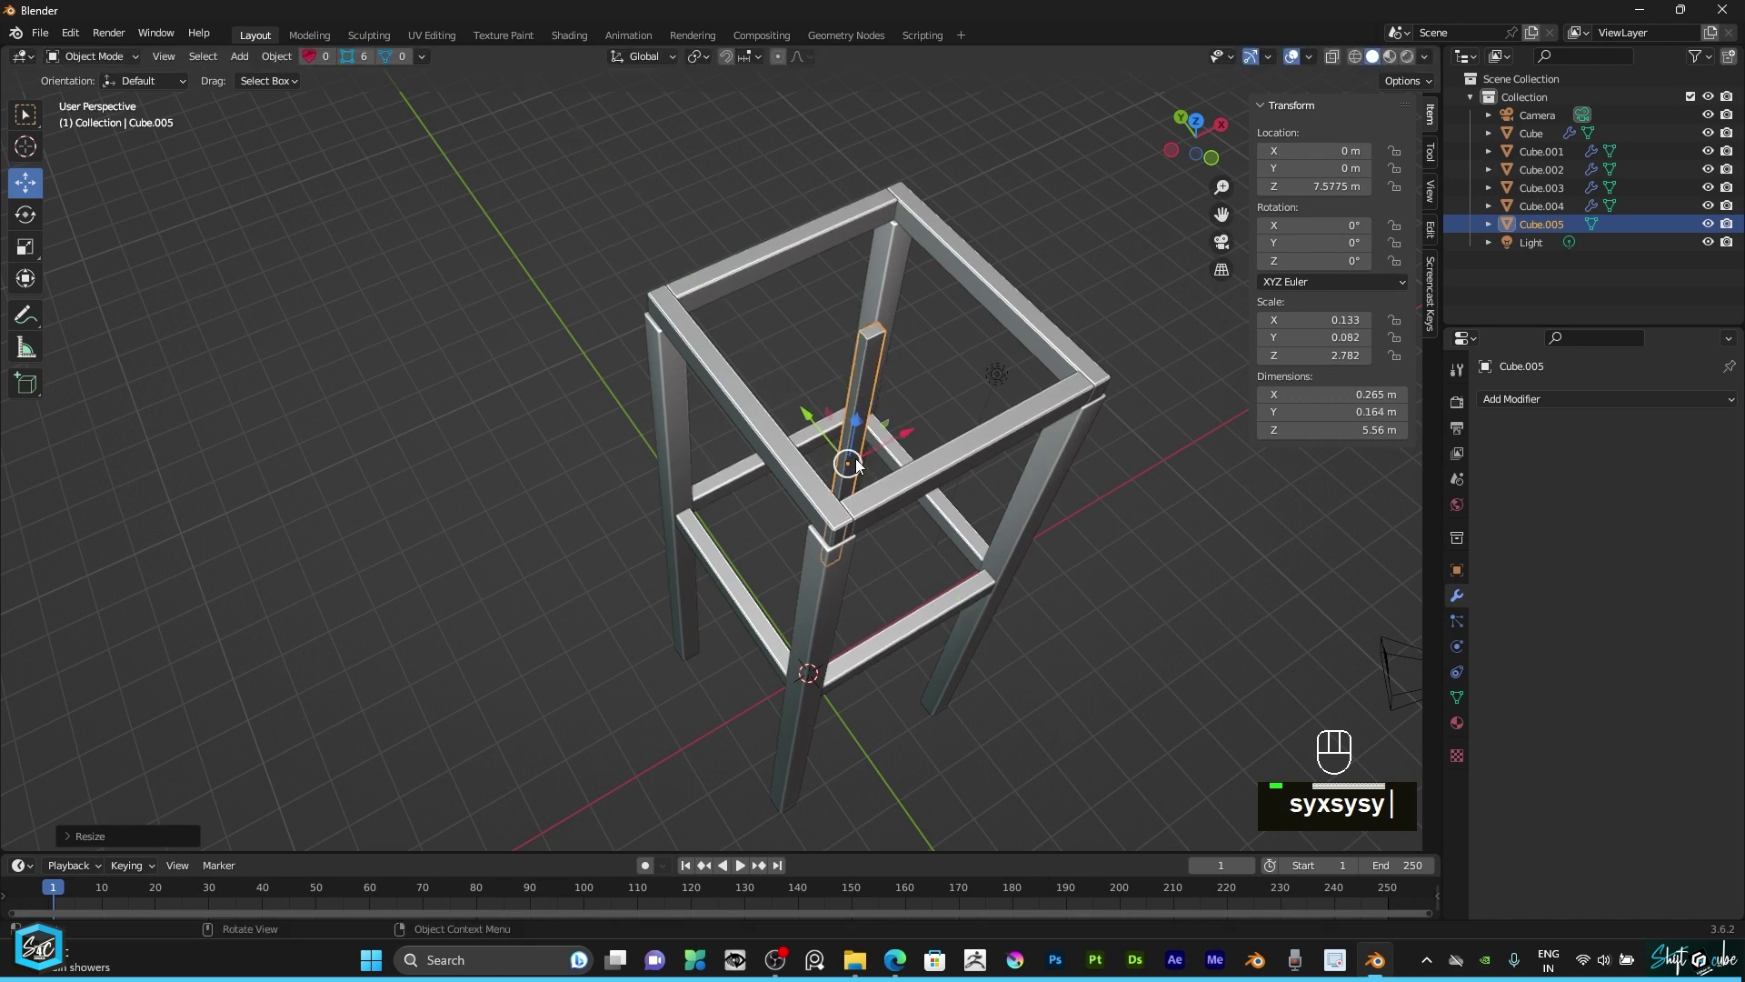
{"action": "left_click_drag", "start_coordinate": [1193, 138], "coordinate": [1169, 137]}
{"action": "scroll", "scroll_direction": "up", "scroll_amount": 3}
Step: In front view shorten the bar along Z and rotate it about -37.7° into a diagonal
{"action": "type", "text": "syxsysy"}
{"action": "scroll", "scroll_direction": "down", "scroll_amount": 3}
{"action": "type", "text": "syxsysy 1"}
{"action": "key", "text": "KP_1"}
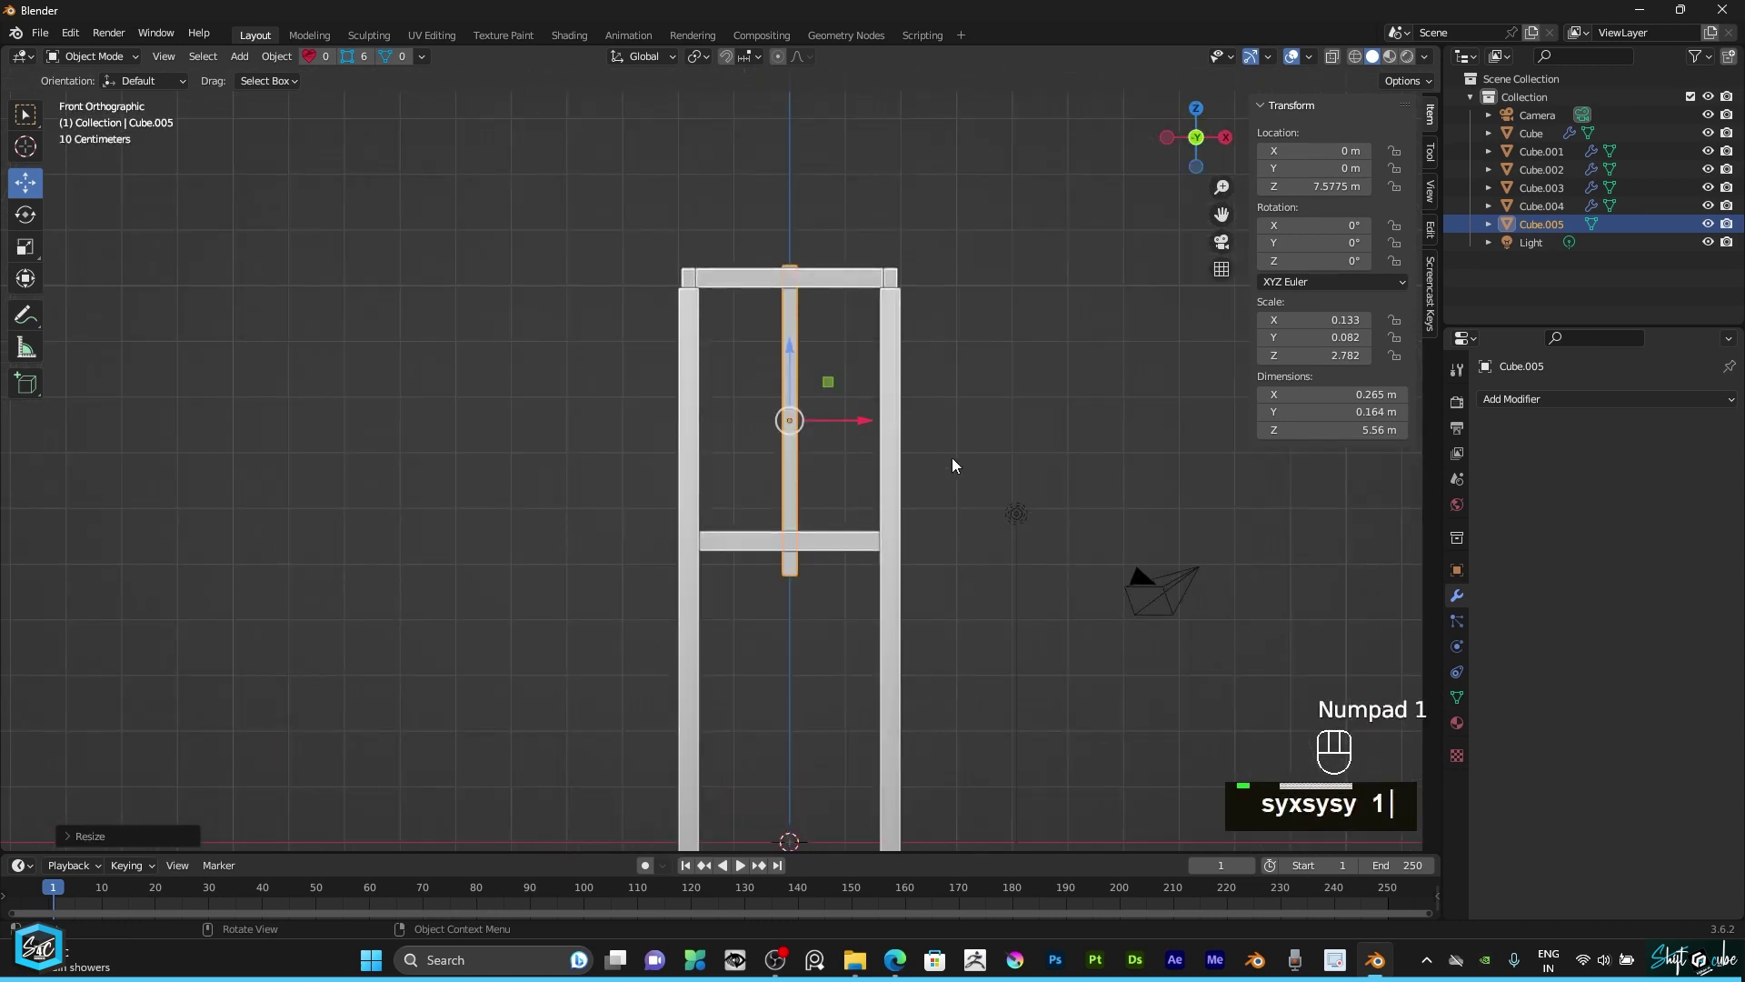
{"action": "type", "text": "sz"}
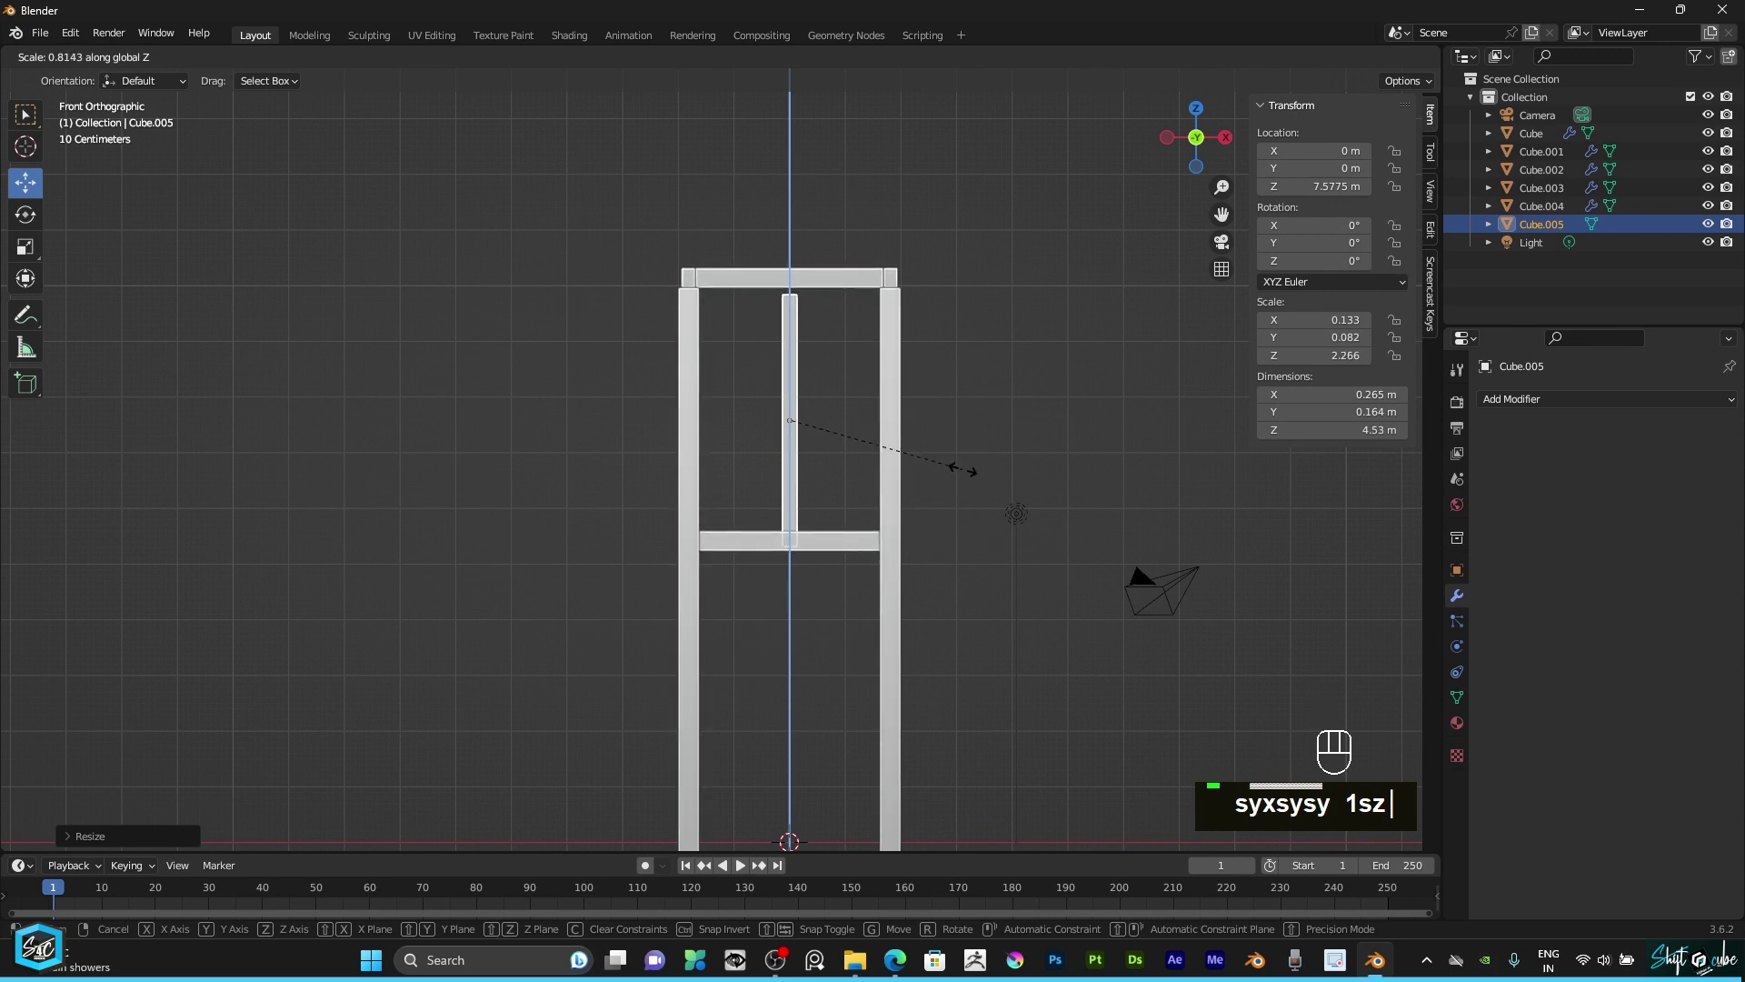
{"action": "scroll", "scroll_direction": "up", "scroll_amount": 3}
{"action": "type", "text": "syxsysy 1szr"}
{"action": "key", "text": "r"}
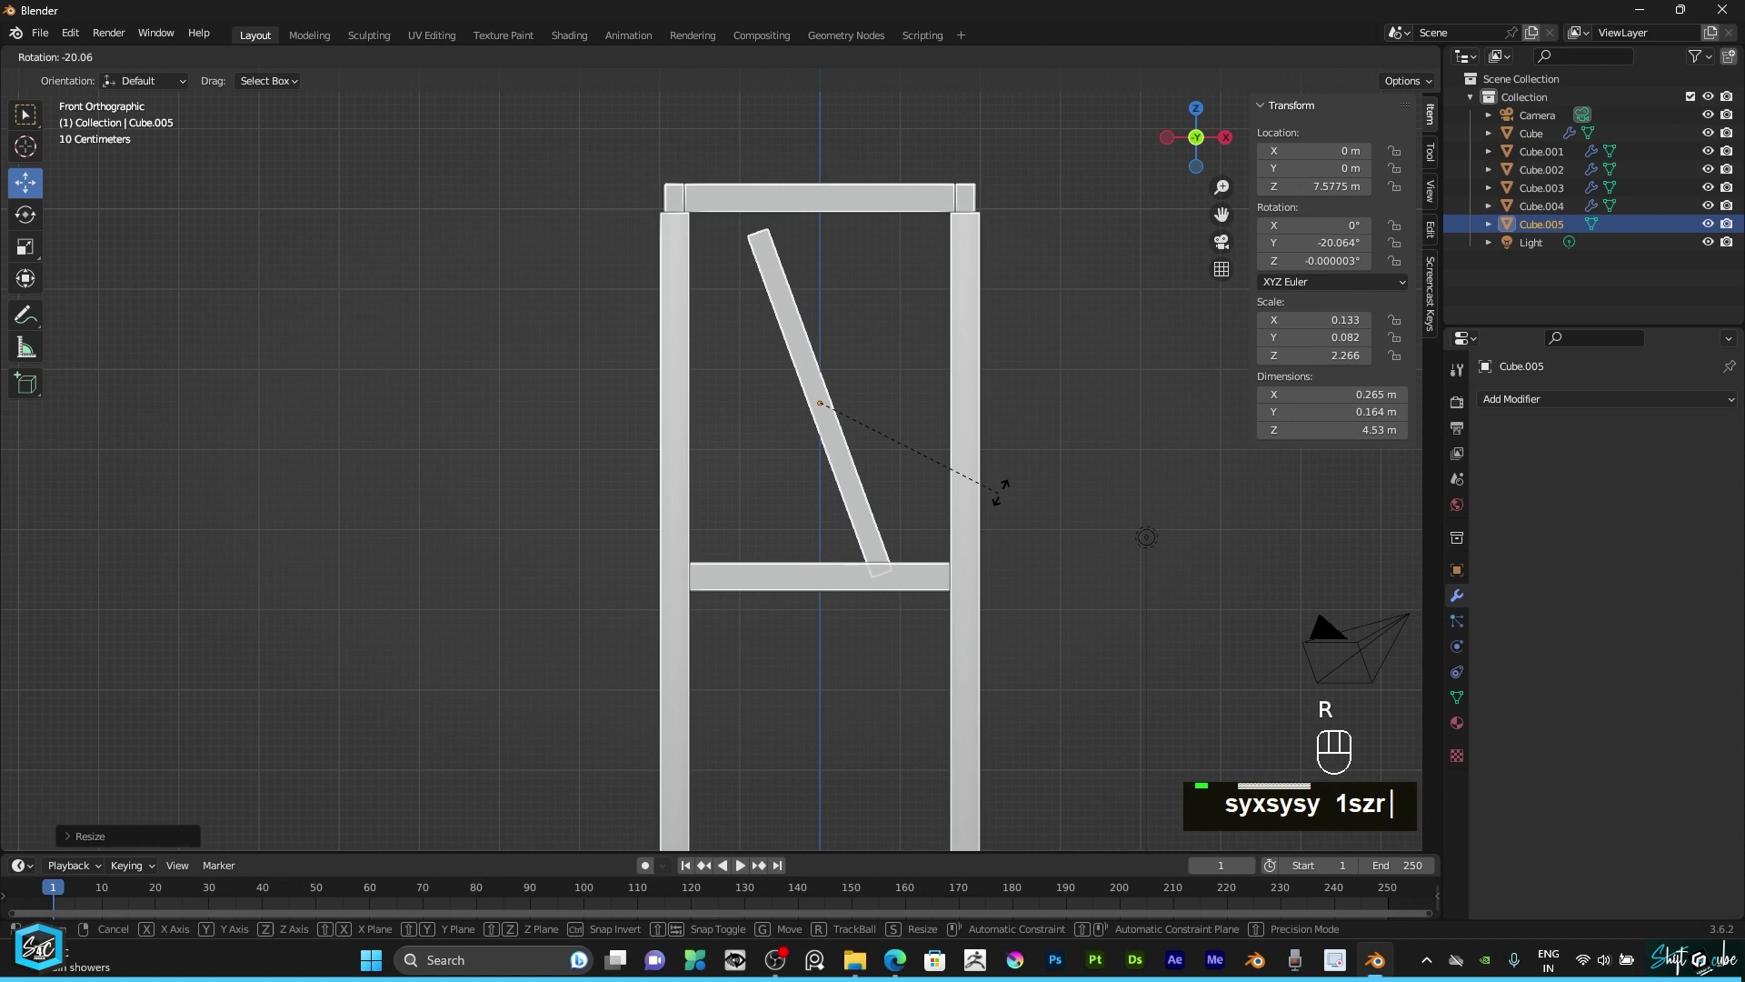
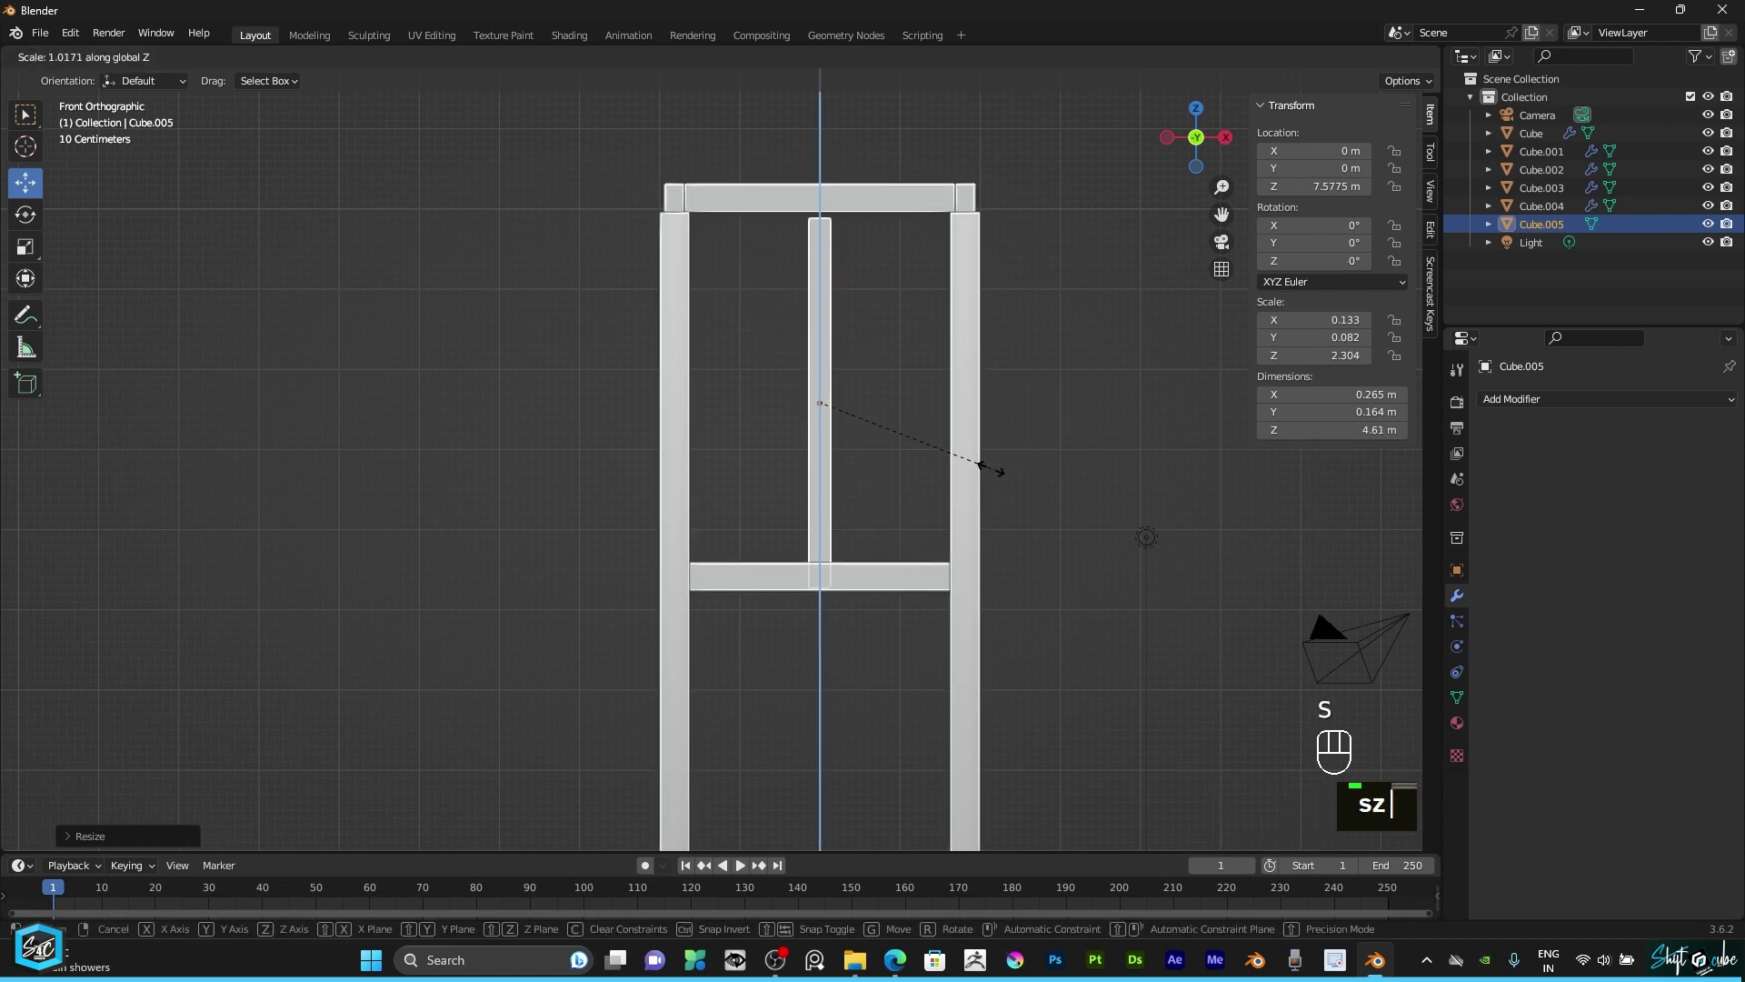
{"action": "type", "text": "r"}
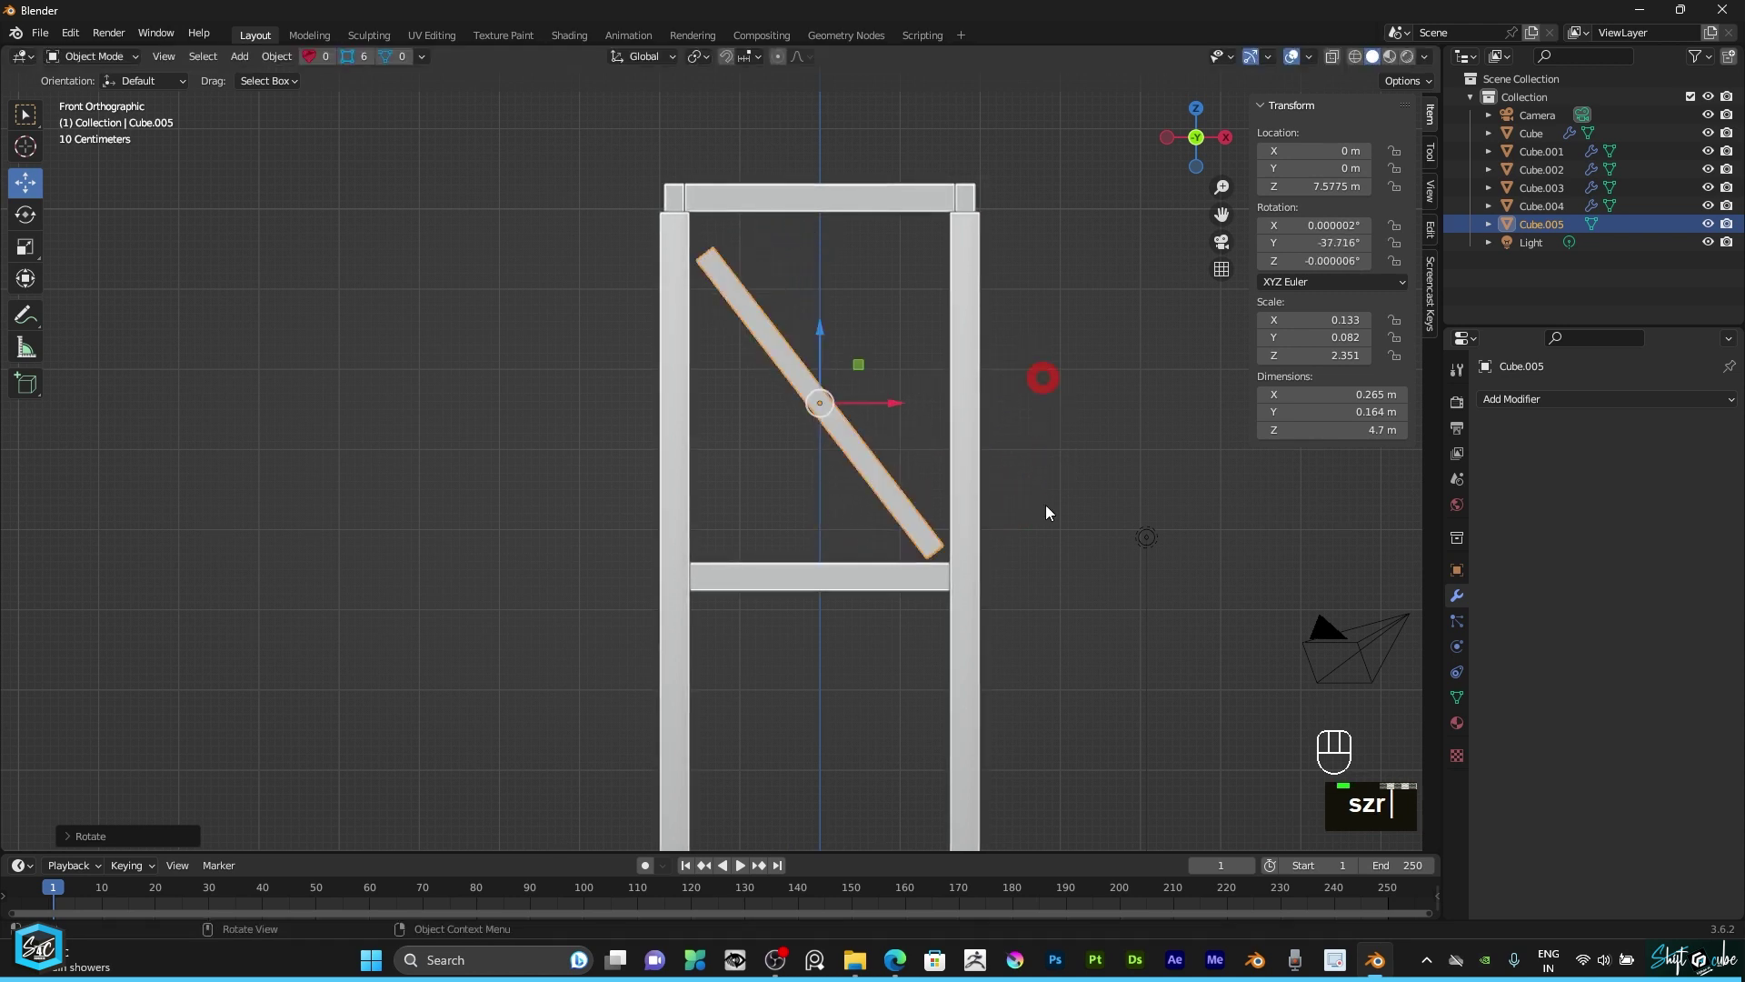
Step: Switch transform orientation to Local and stretch the brace along its length from top corner to middle crossbar
{"action": "type", "text": "s"}
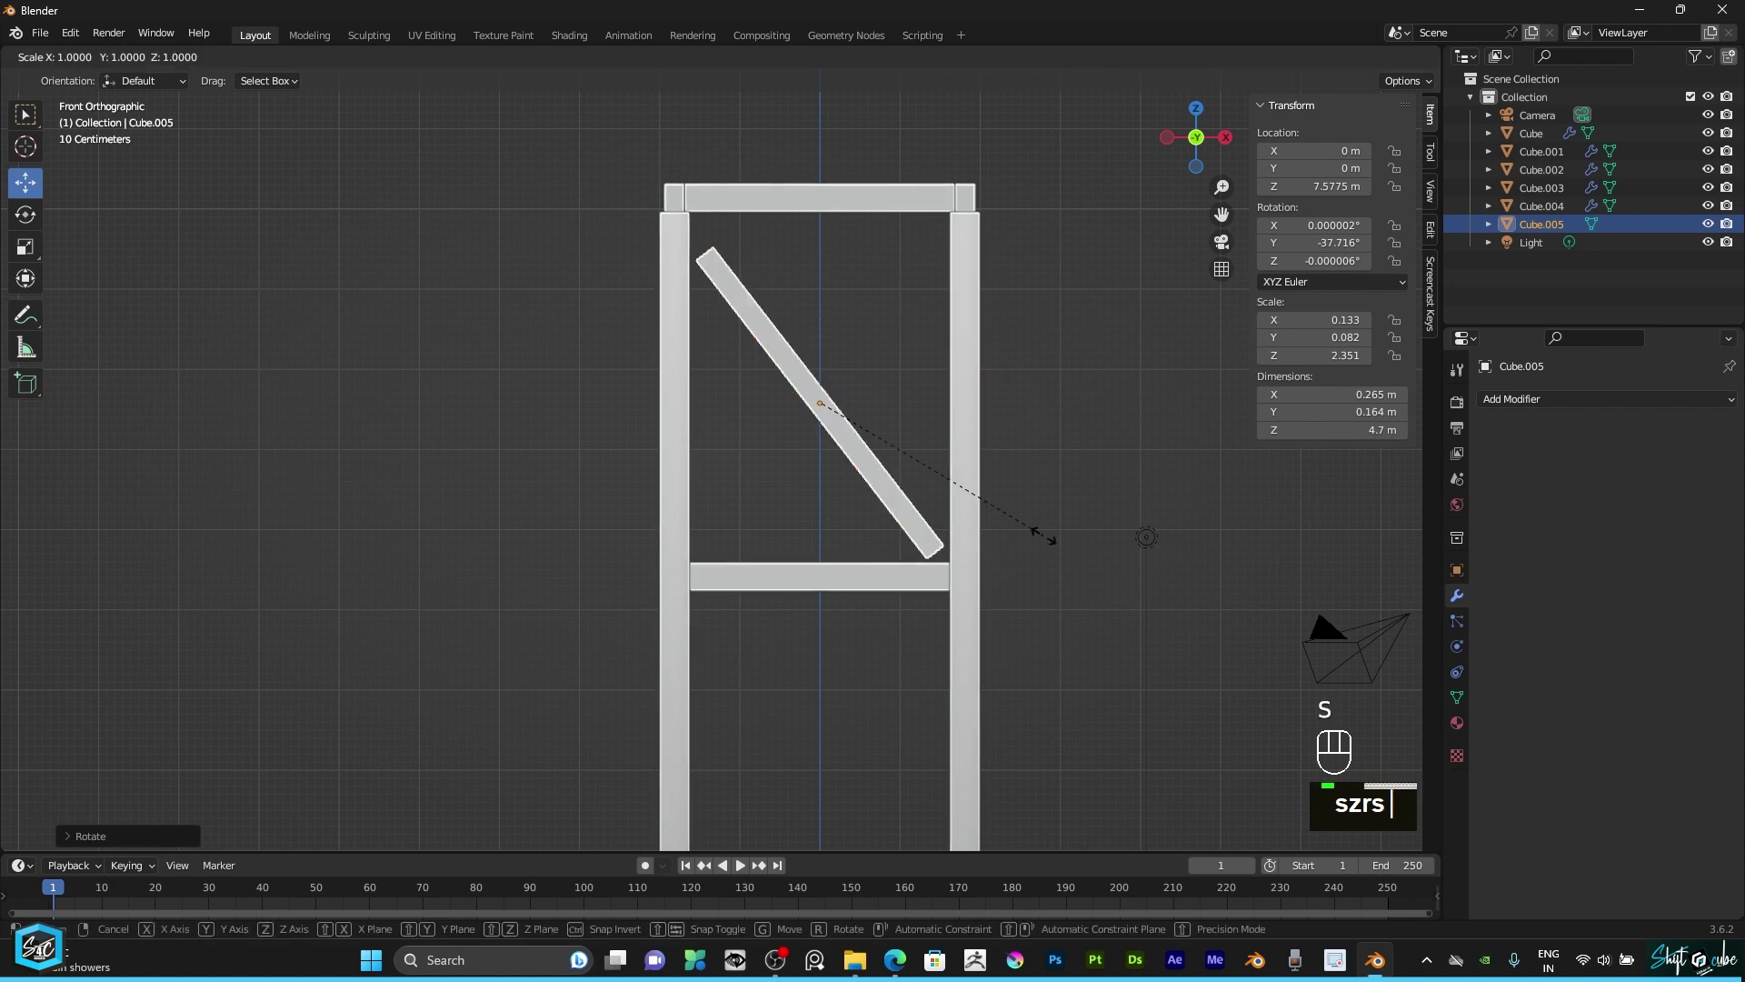
{"action": "right_click", "coordinate": [1047, 546]}
{"action": "left_click_drag", "start_coordinate": [641, 63], "coordinate": [950, 503]}
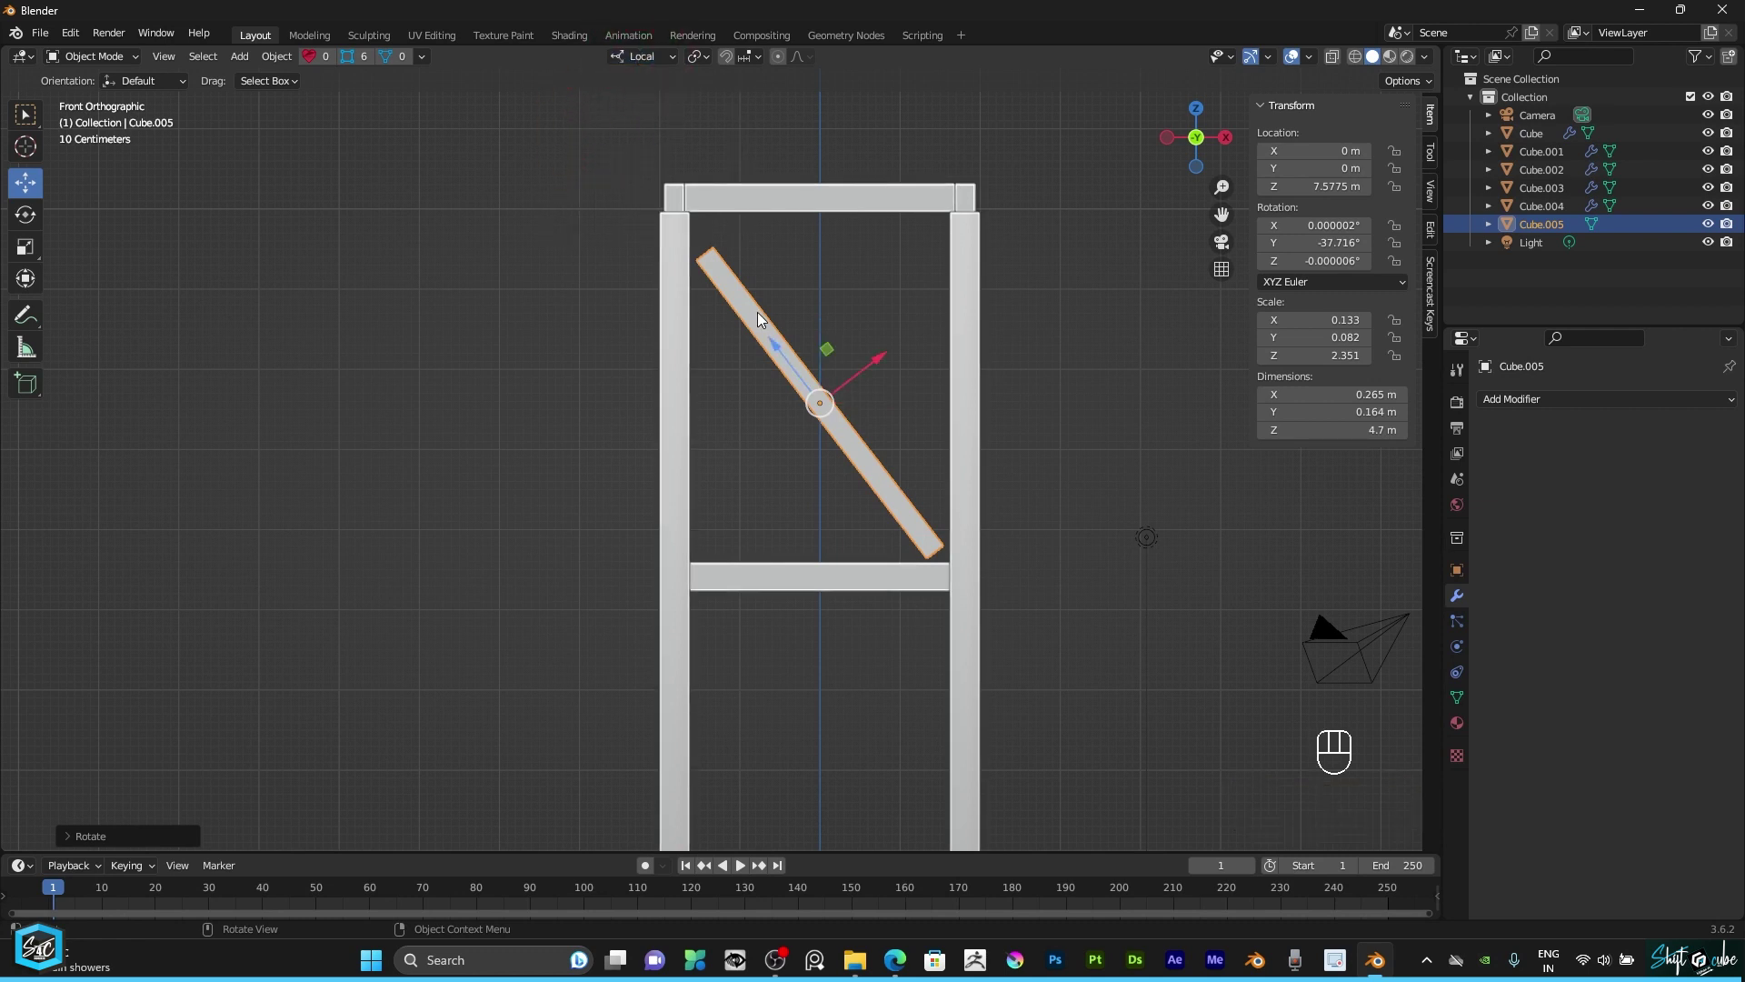
{"action": "key", "text": "s"}
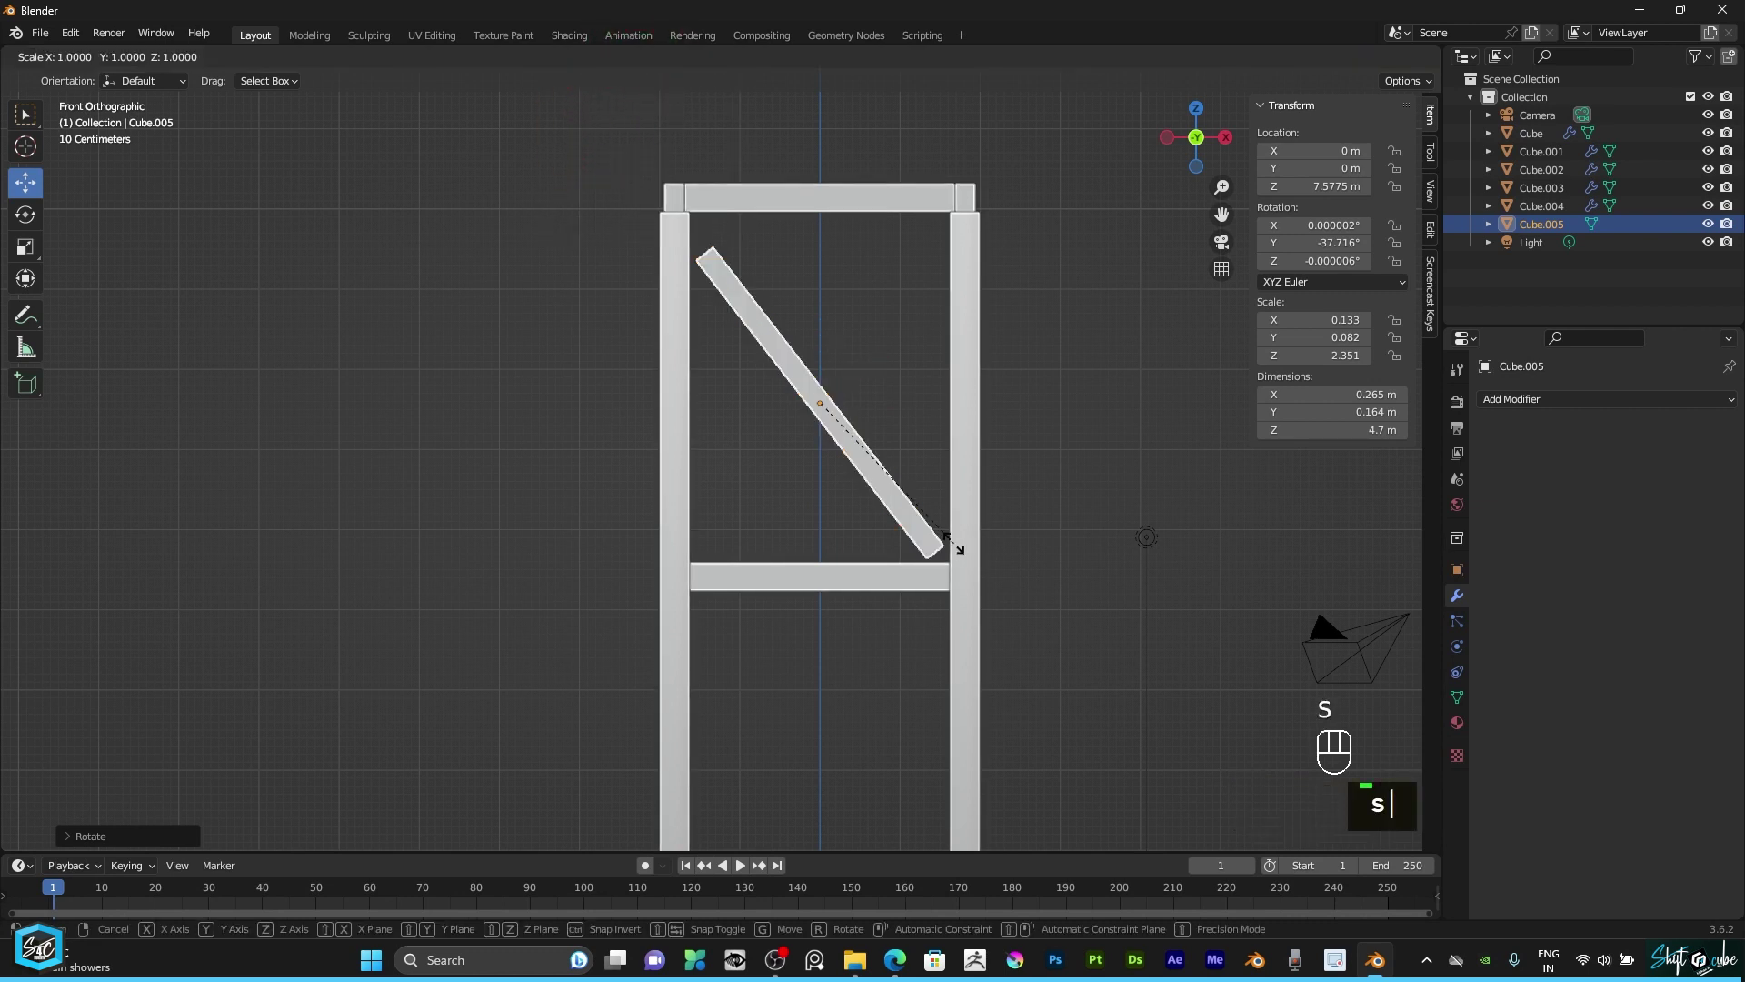
{"action": "type", "text": "z"}
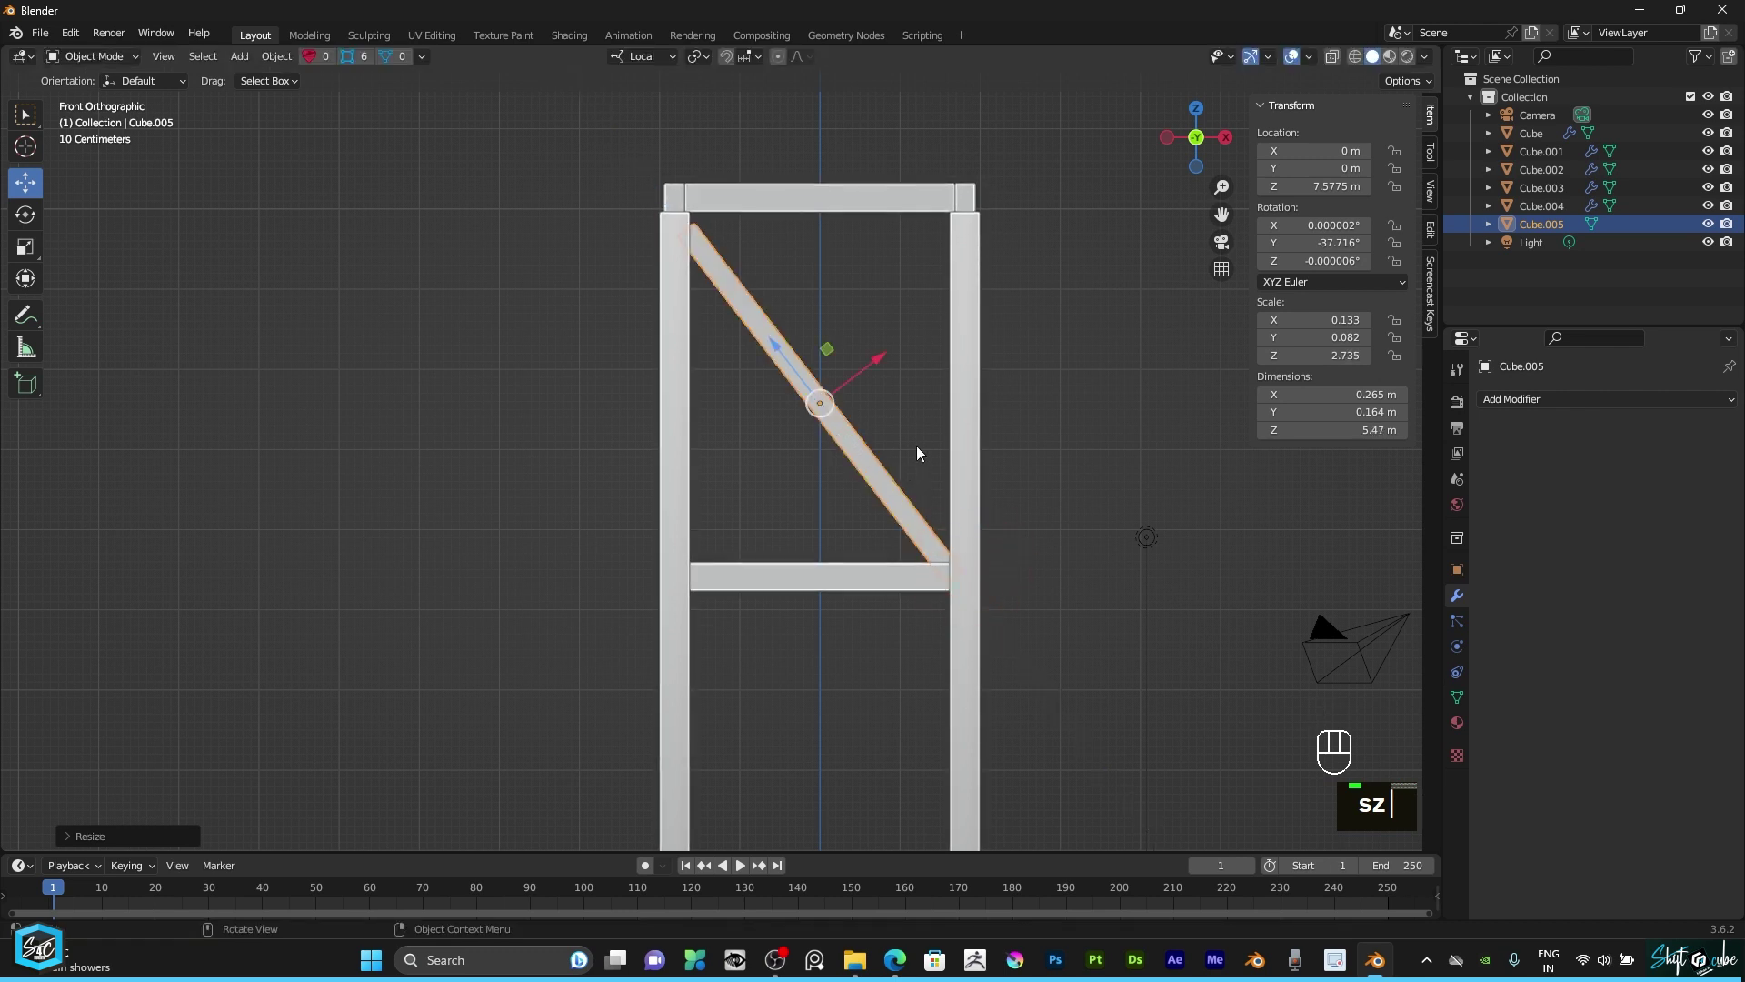
{"action": "type", "text": "s"}
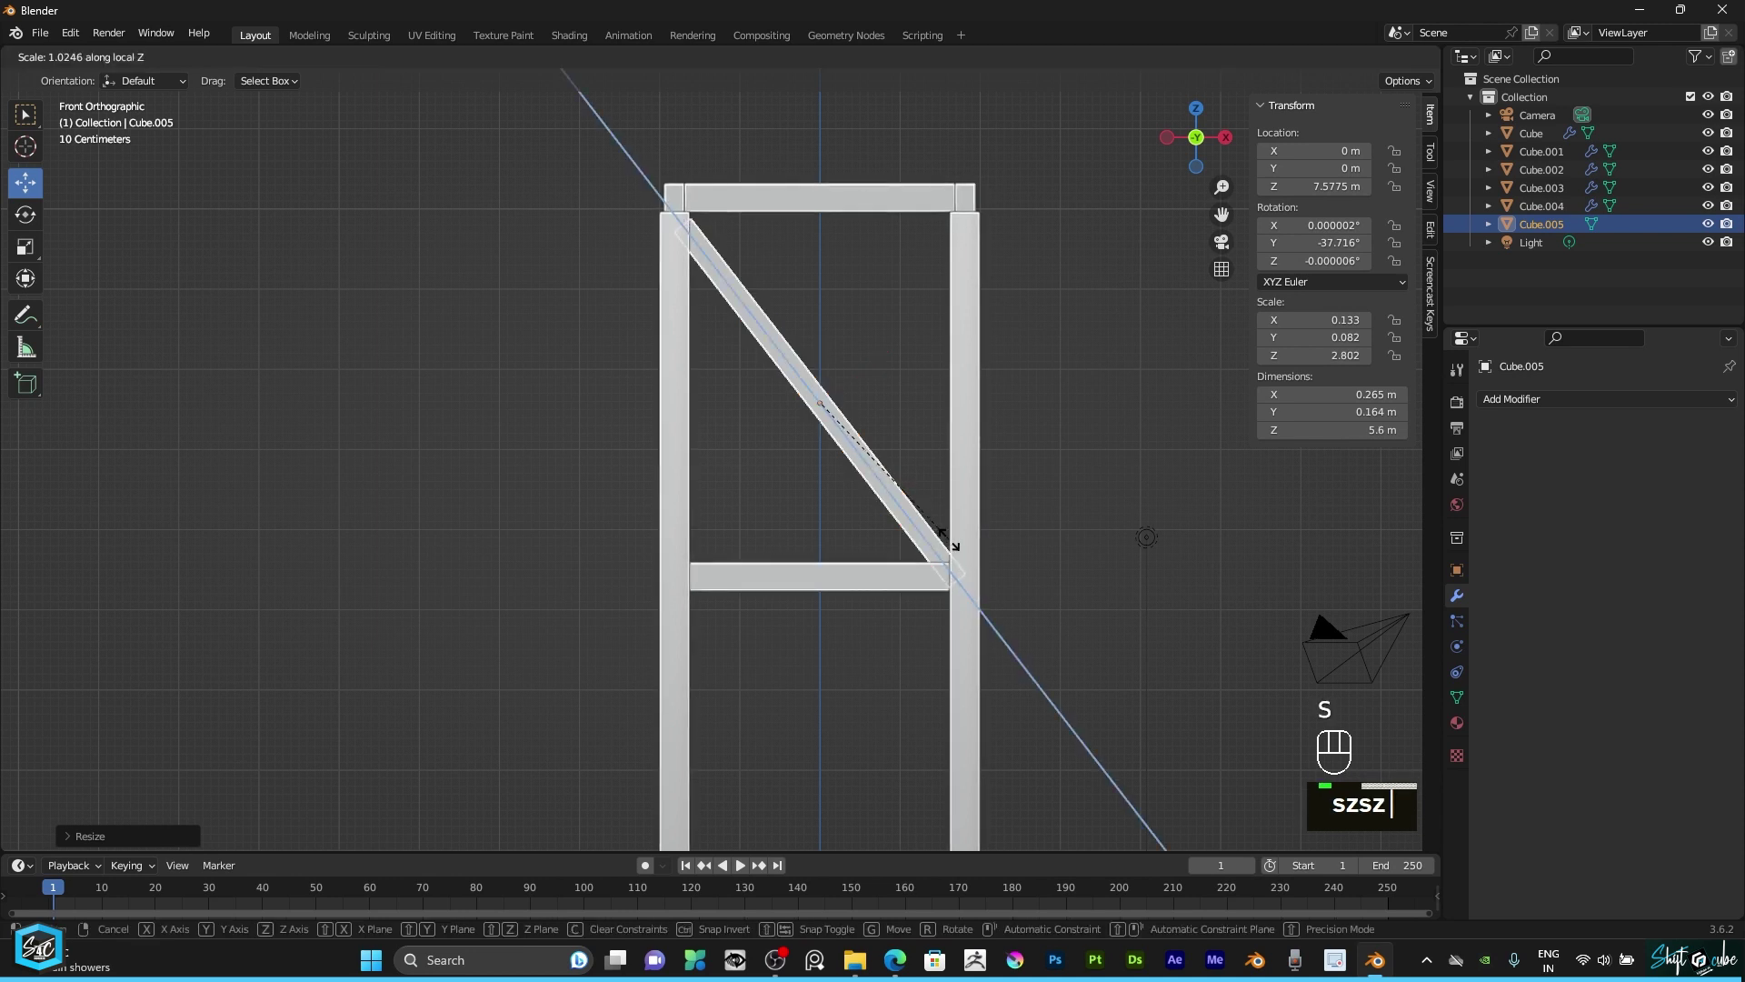
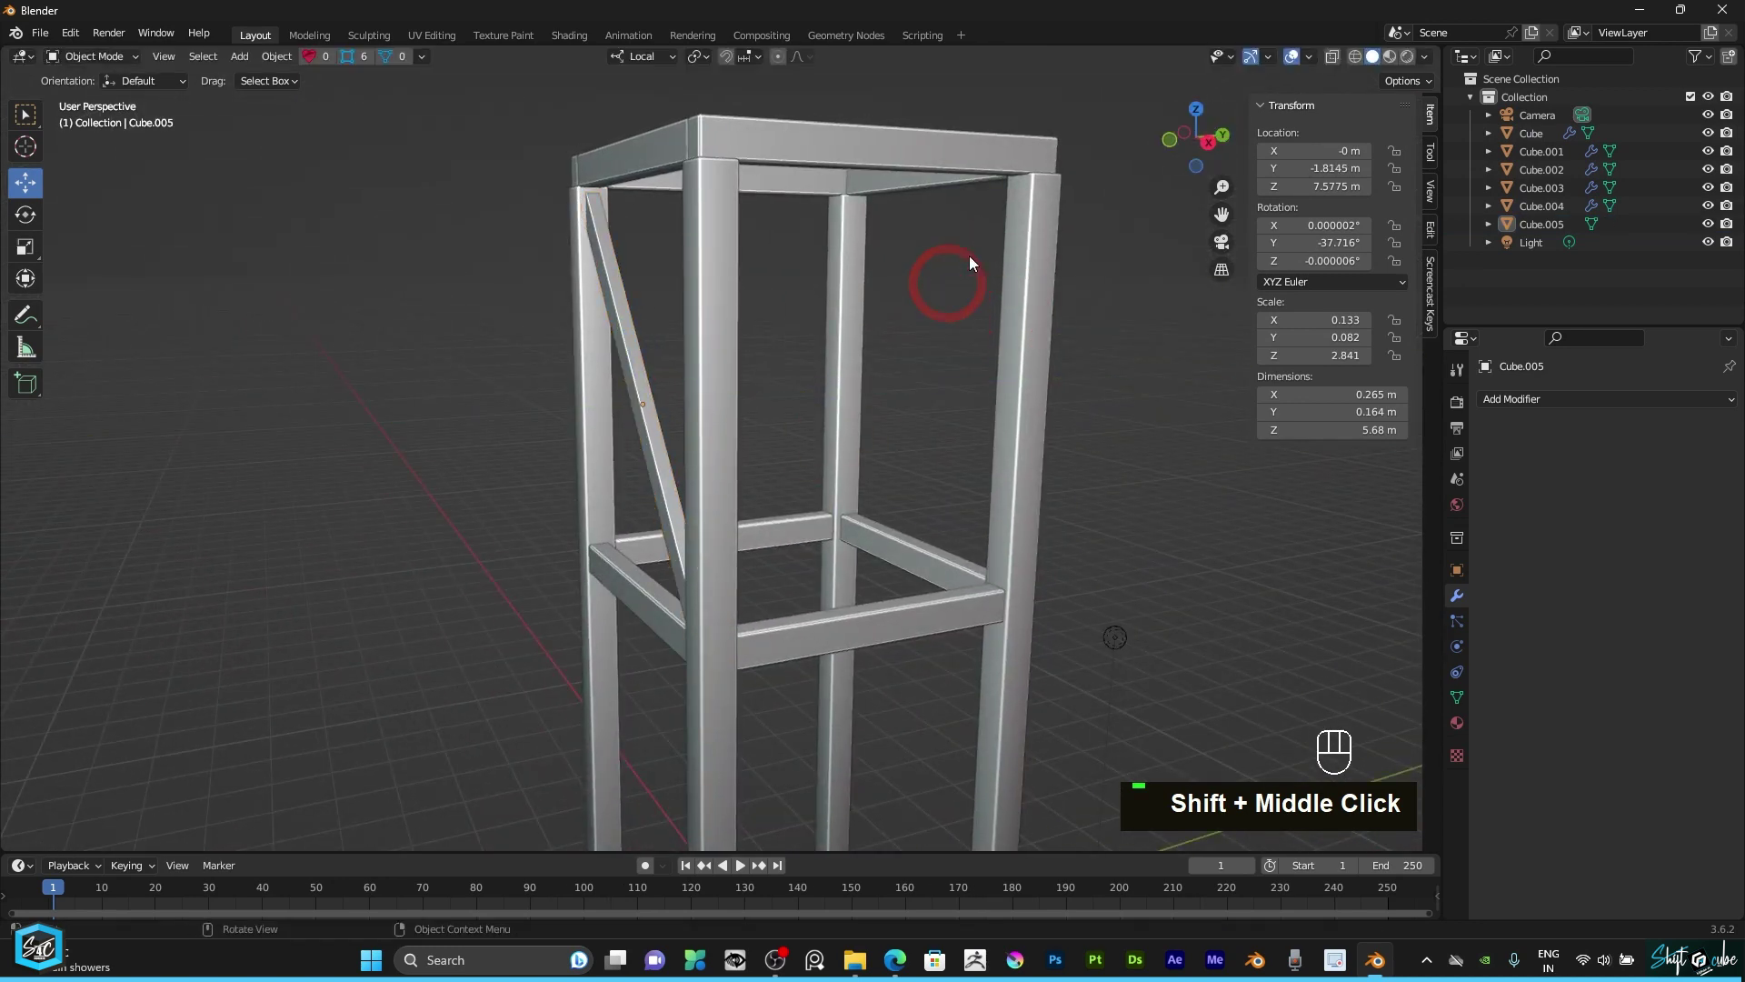
Step: Inspect the brace from several angles and apply all transforms so rotation reads 0° and scale 1.000
{"action": "left_click_drag", "start_coordinate": [1202, 139], "coordinate": [656, 333]}
{"action": "middle_click", "coordinate": [599, 344]}
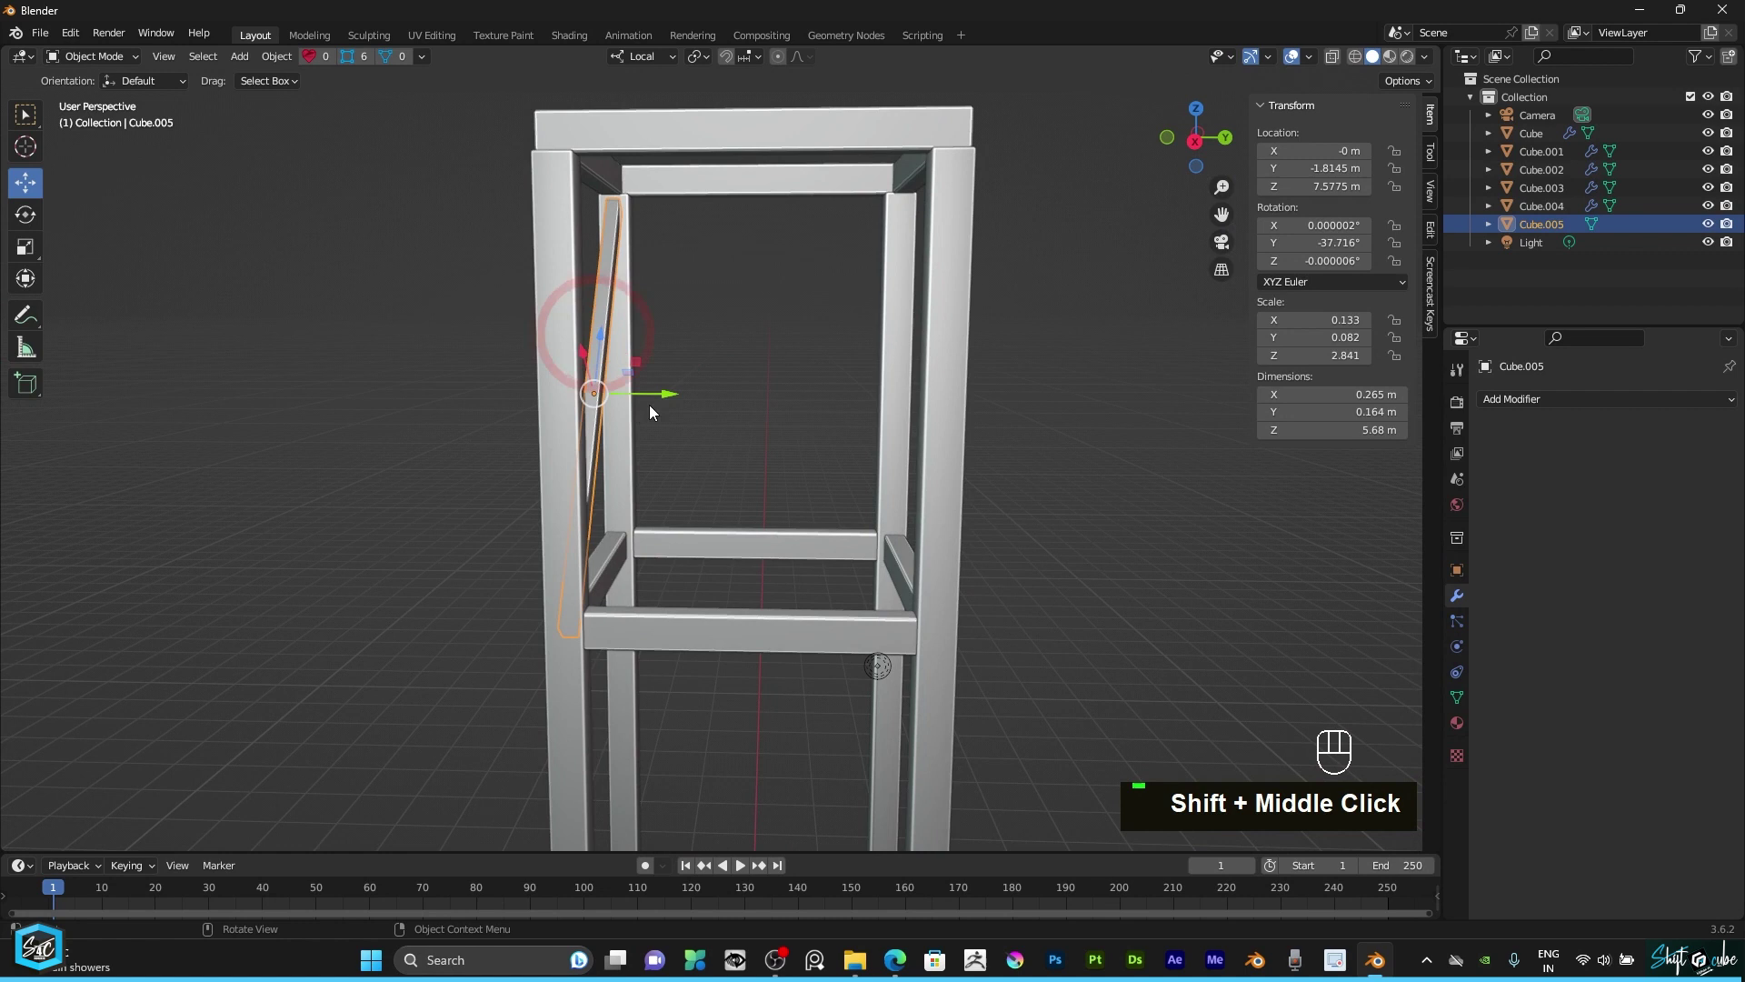
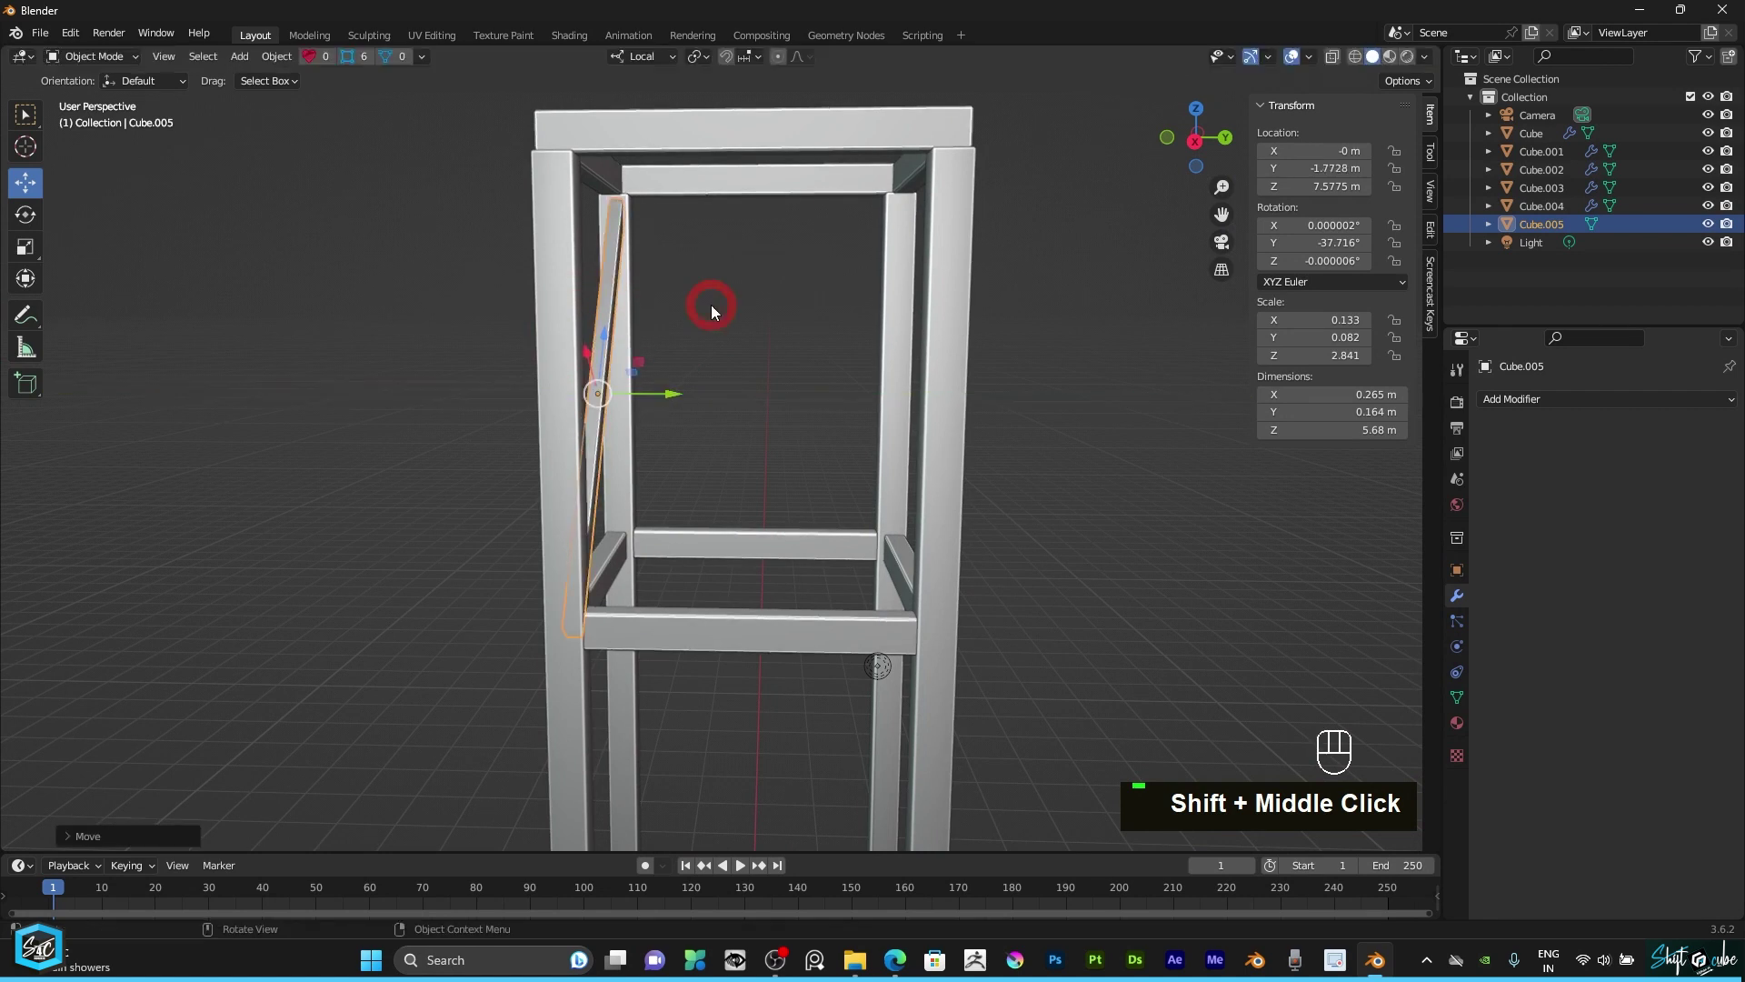
{"action": "left_click_drag", "start_coordinate": [1196, 139], "coordinate": [1197, 156]}
{"action": "middle_click", "coordinate": [824, 411]}
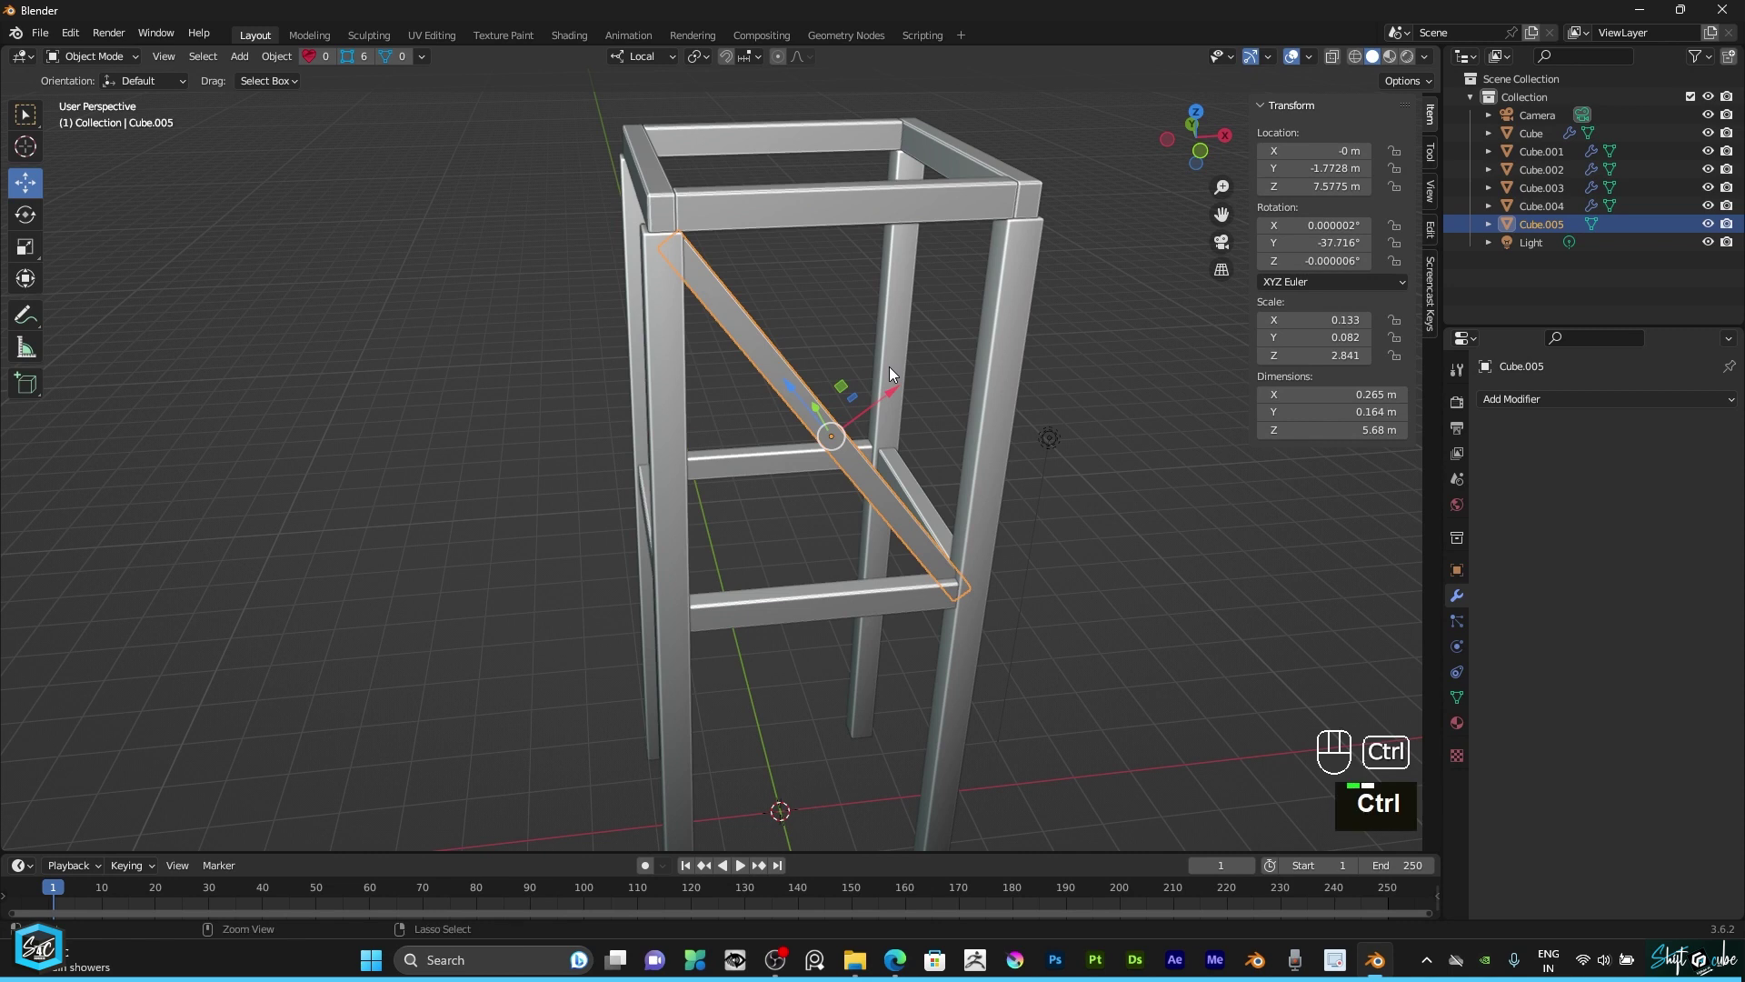
{"action": "key", "text": "ctrl+a"}
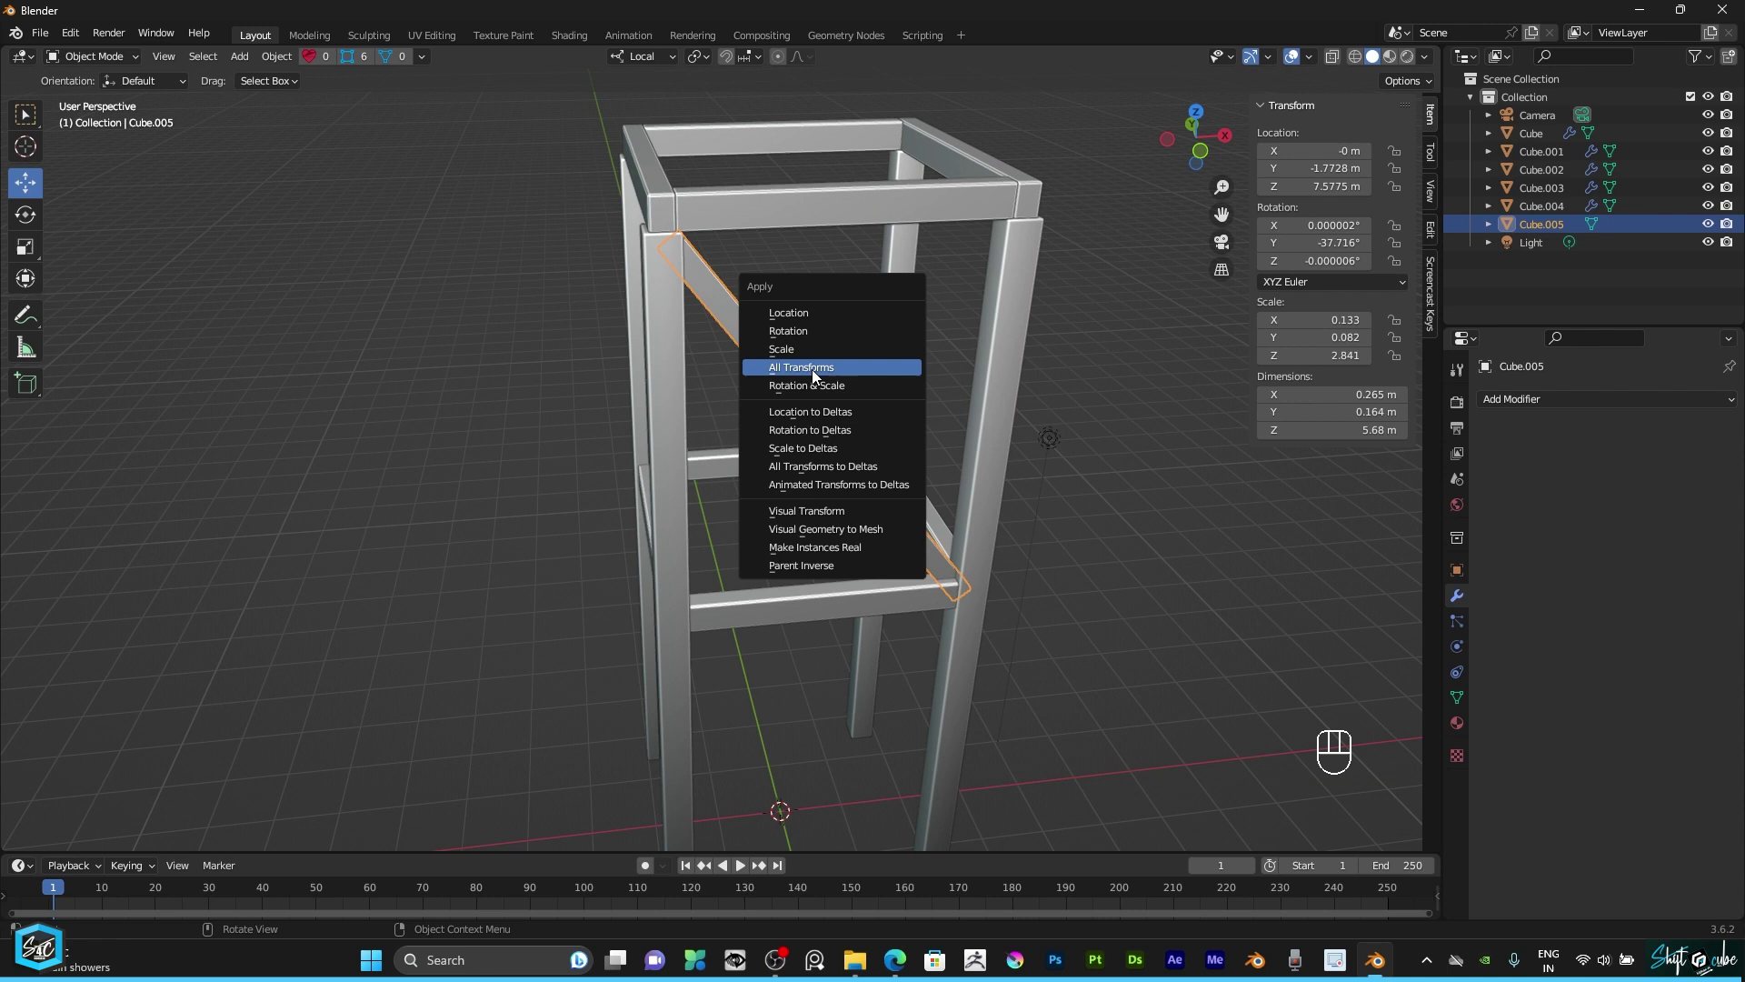
{"action": "left_click_drag", "start_coordinate": [1208, 140], "coordinate": [1049, 481]}
Step: Check the brace from side and front views and bring up the Add Modifier list for it
{"action": "scroll", "scroll_direction": "up", "scroll_amount": 3}
{"action": "scroll", "scroll_direction": "down", "scroll_amount": 3}
{"action": "type", "text": "2"}
{"action": "key", "text": "KP_2"}
{"action": "type", "text": "31"}
{"action": "key", "text": "KP_3"}
{"action": "key", "text": "KP_1"}
{"action": "scroll", "scroll_direction": "up", "scroll_amount": 3}
{"action": "type", "text": "231"}
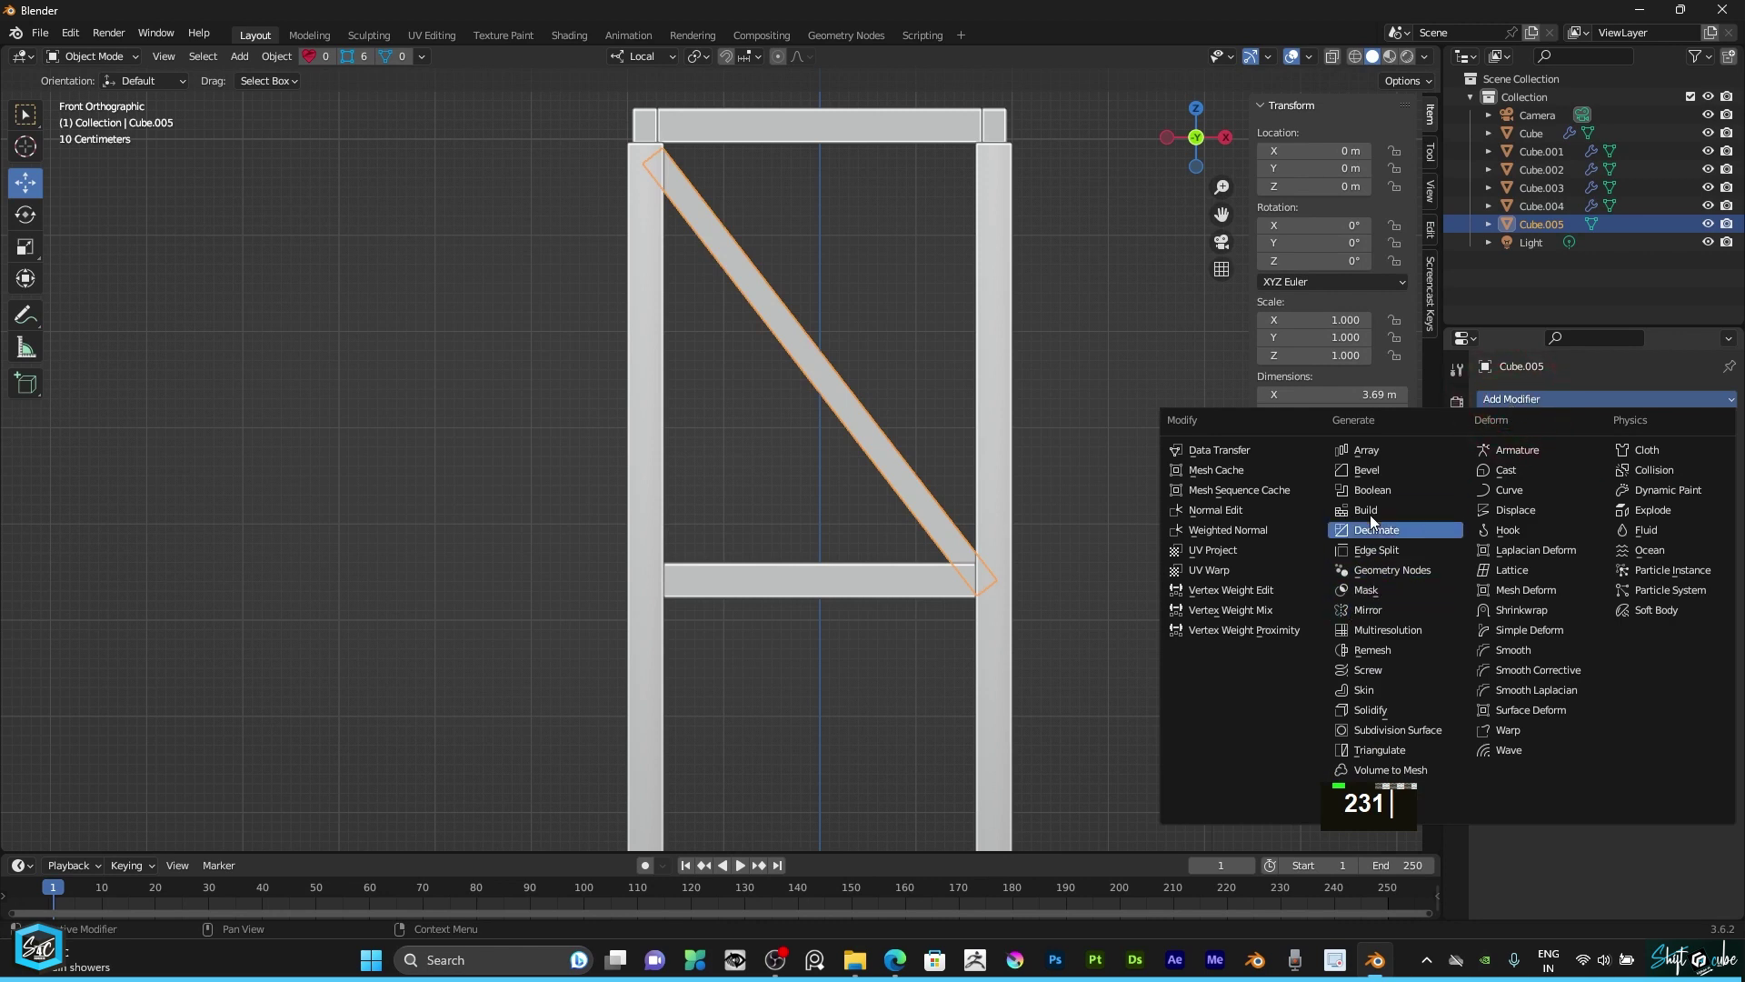
Step: Mirror the diagonal brace into an X cross and apply the Mirror modifier permanently
{"action": "left_click", "coordinate": [1382, 611]}
{"action": "left_click_drag", "start_coordinate": [1206, 140], "coordinate": [1207, 142]}
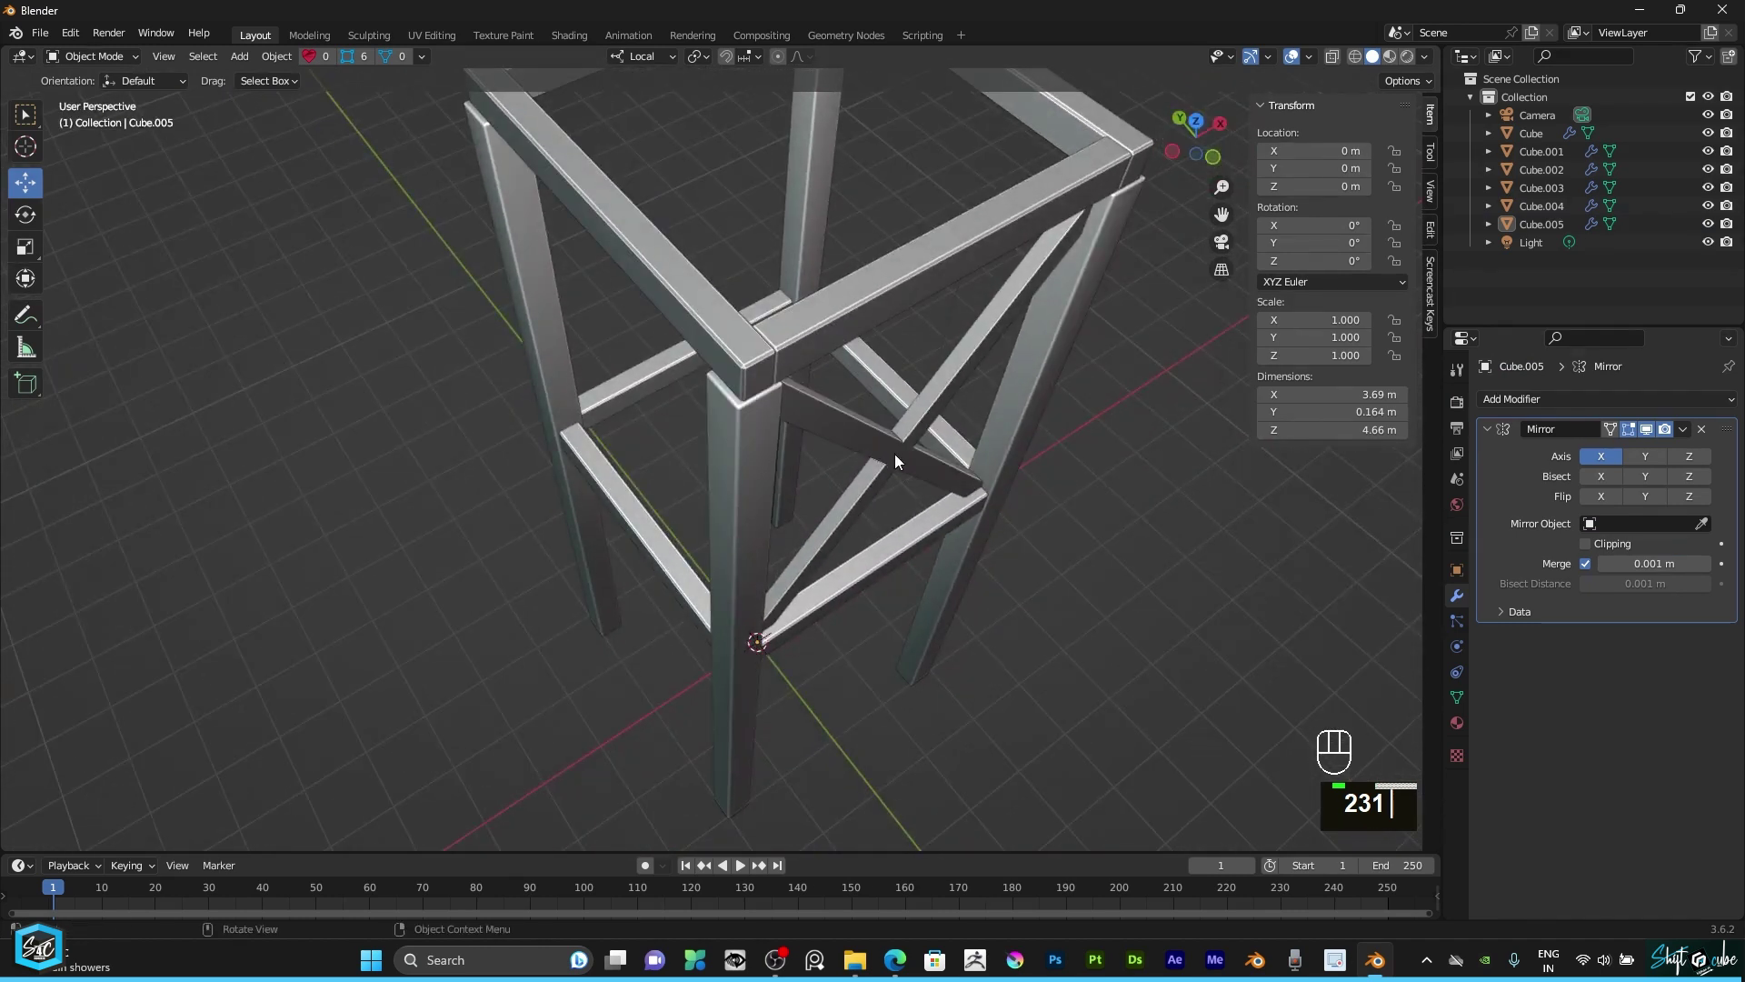
{"action": "scroll", "scroll_direction": "up", "scroll_amount": 3}
{"action": "scroll", "scroll_direction": "down", "scroll_amount": 3}
{"action": "scroll", "scroll_direction": "down", "scroll_amount": 3}
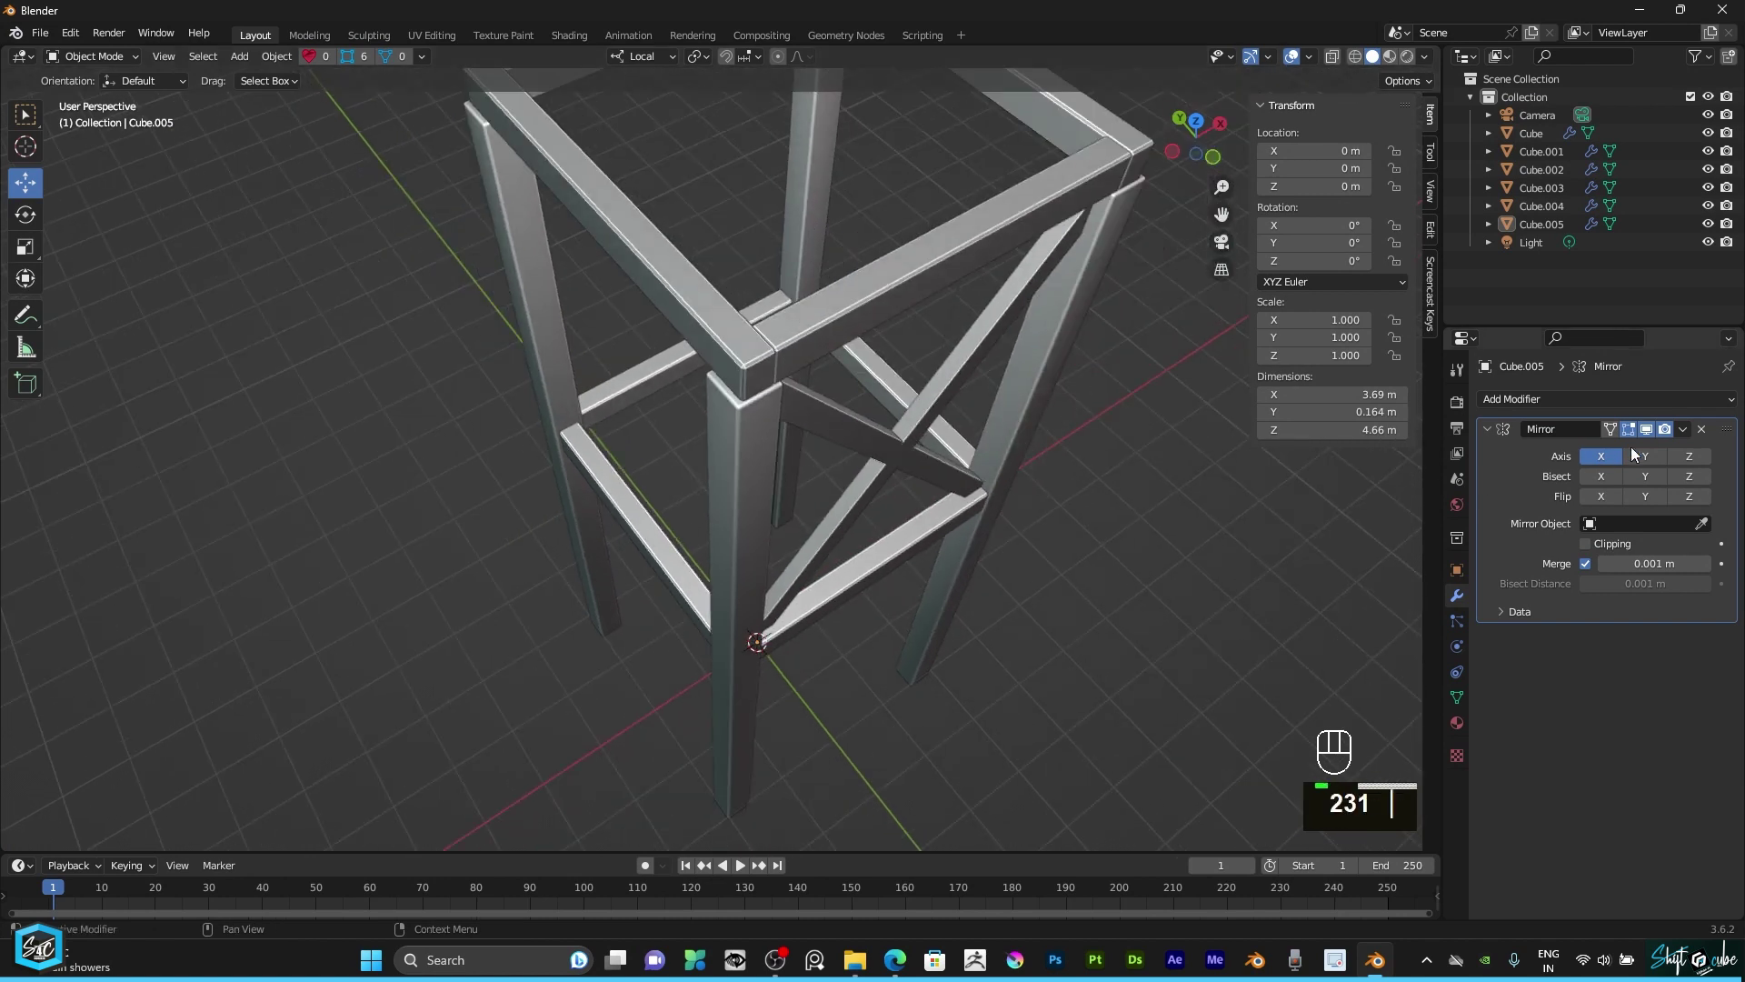
{"action": "left_click_drag", "start_coordinate": [1680, 441], "coordinate": [1595, 454]}
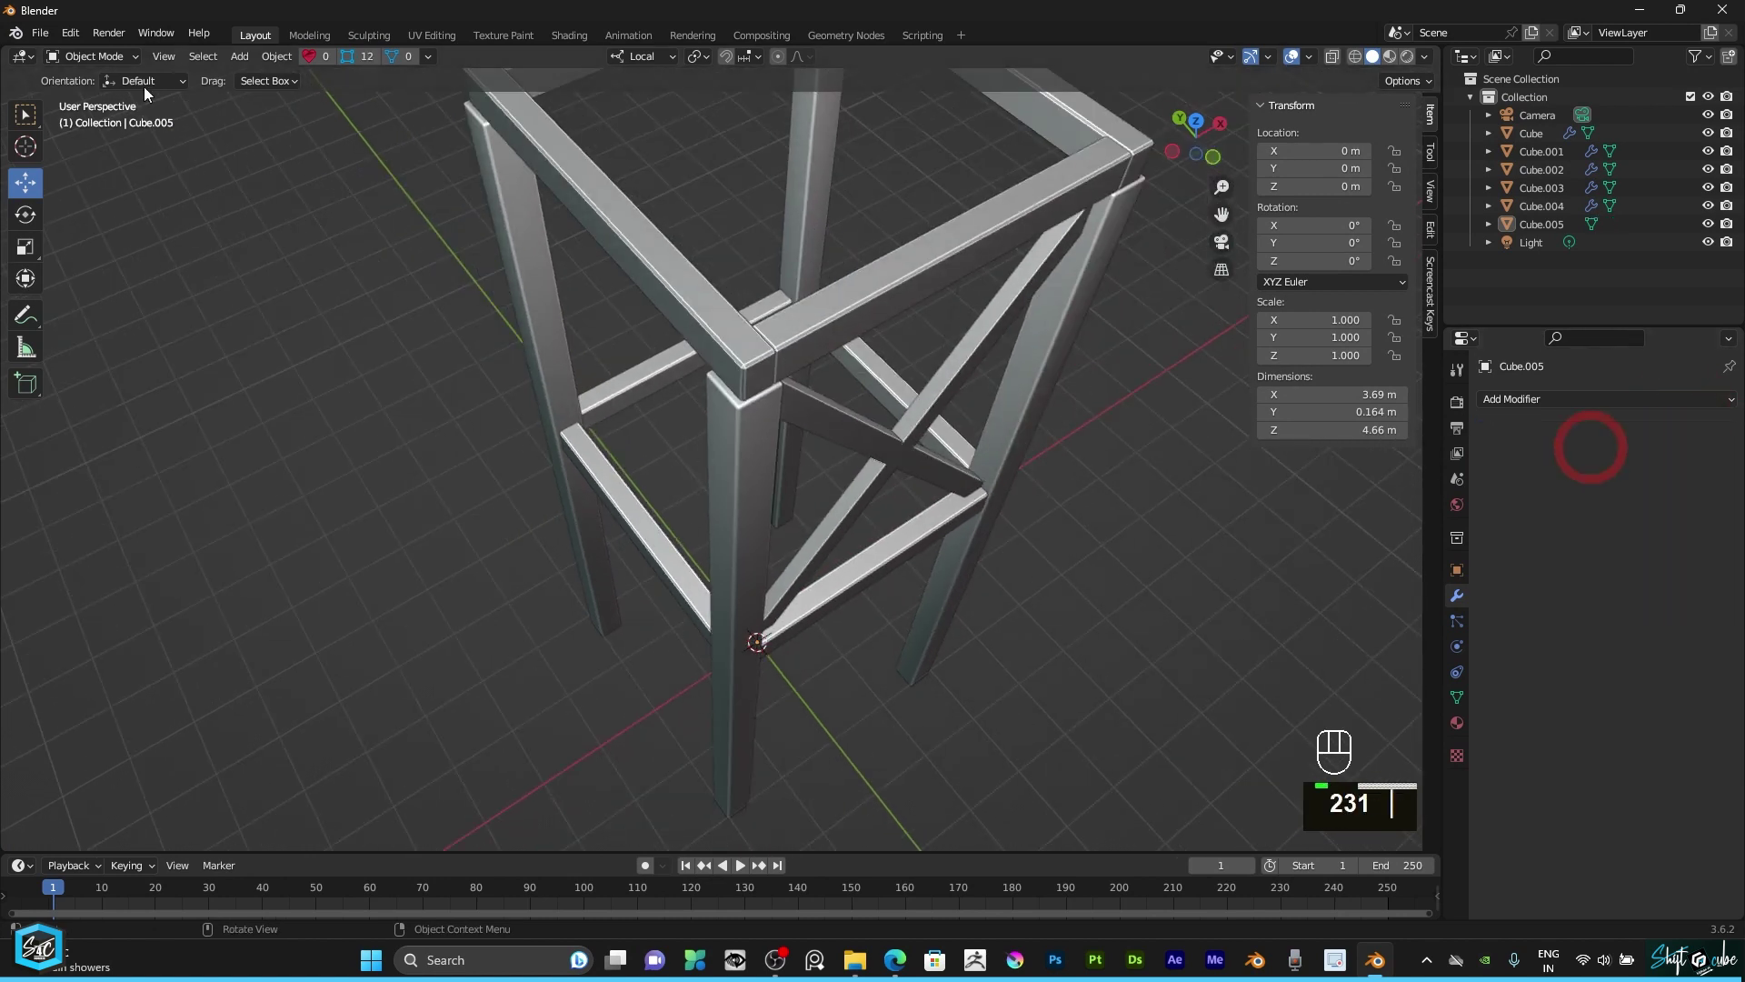
Step: In Edit Mode duplicate the brace, rotate and move it across, and resize along Y
{"action": "left_click_drag", "start_coordinate": [89, 62], "coordinate": [94, 109]}
{"action": "left_click", "coordinate": [965, 356]}
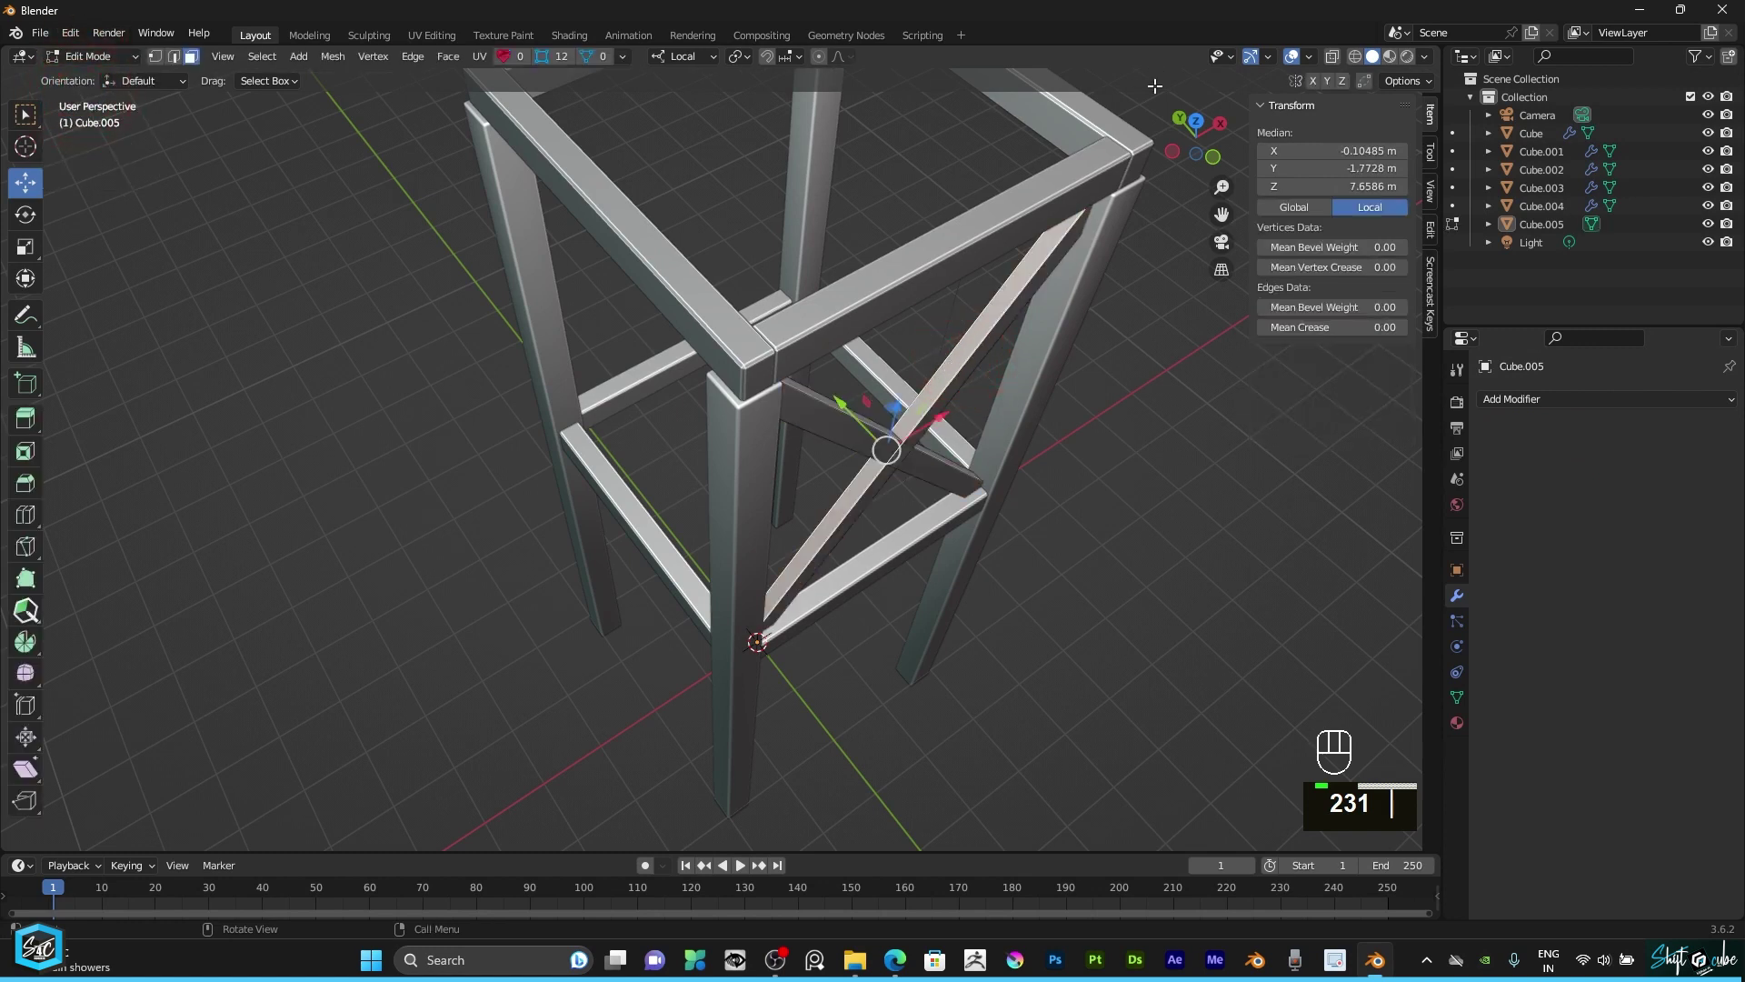
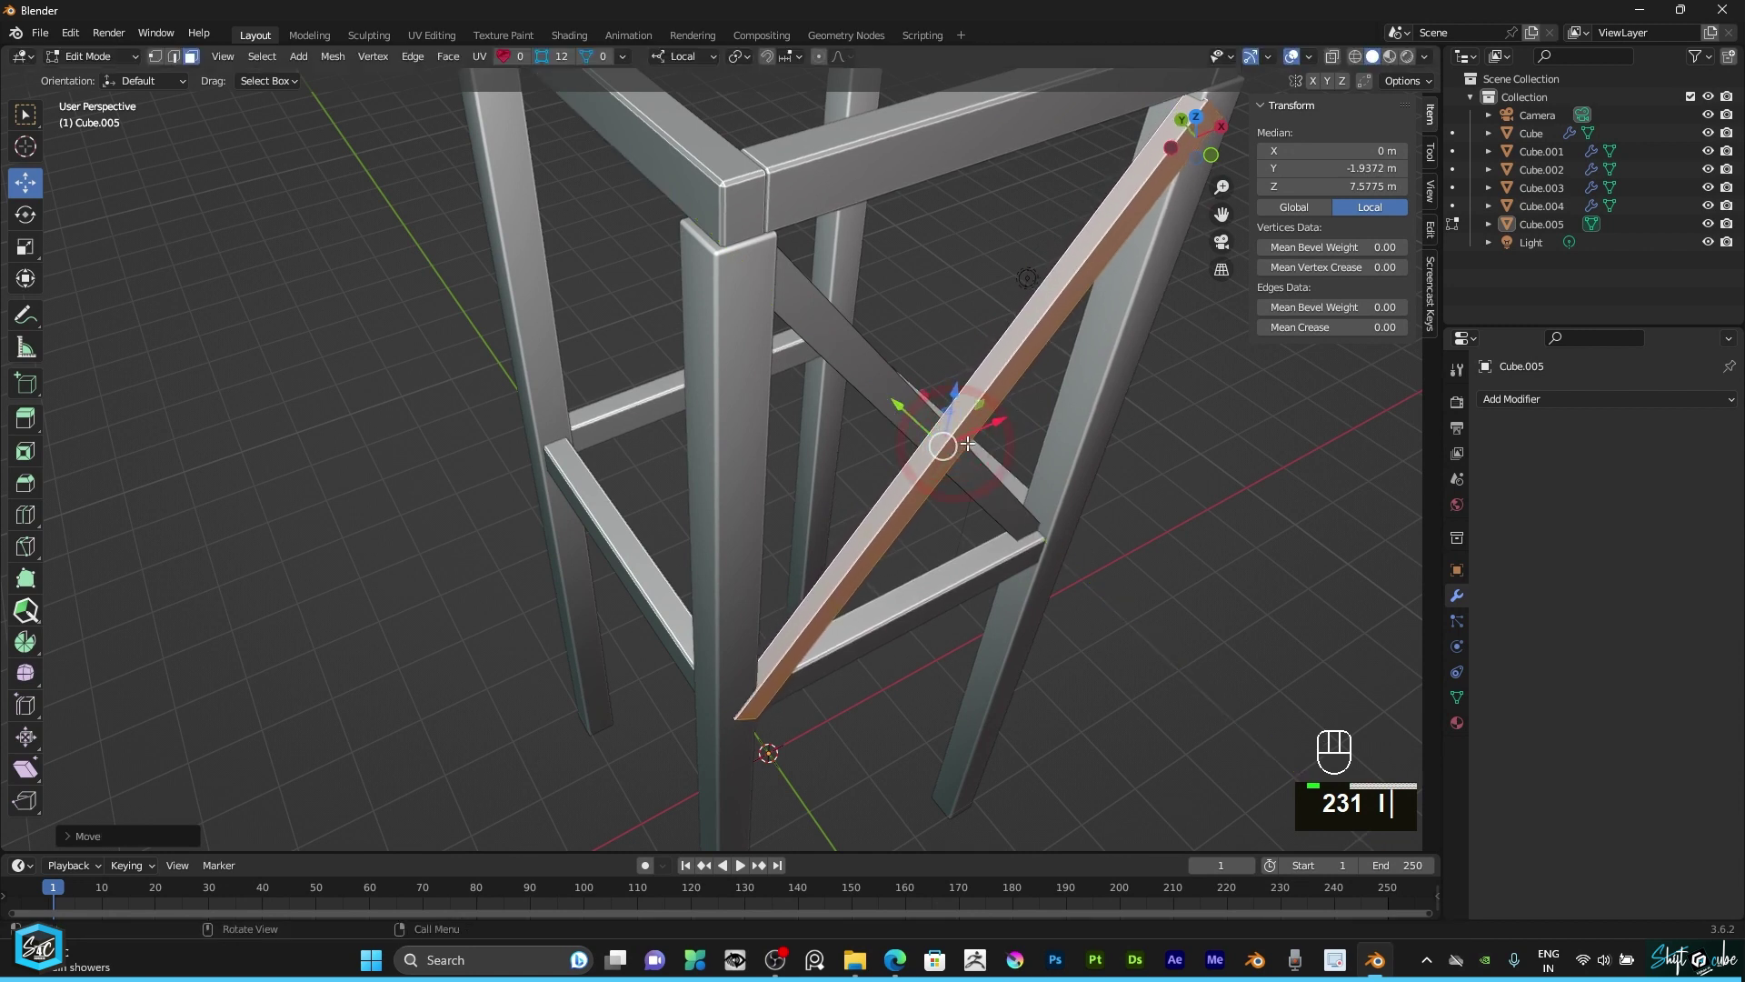
{"action": "key", "text": "a"}
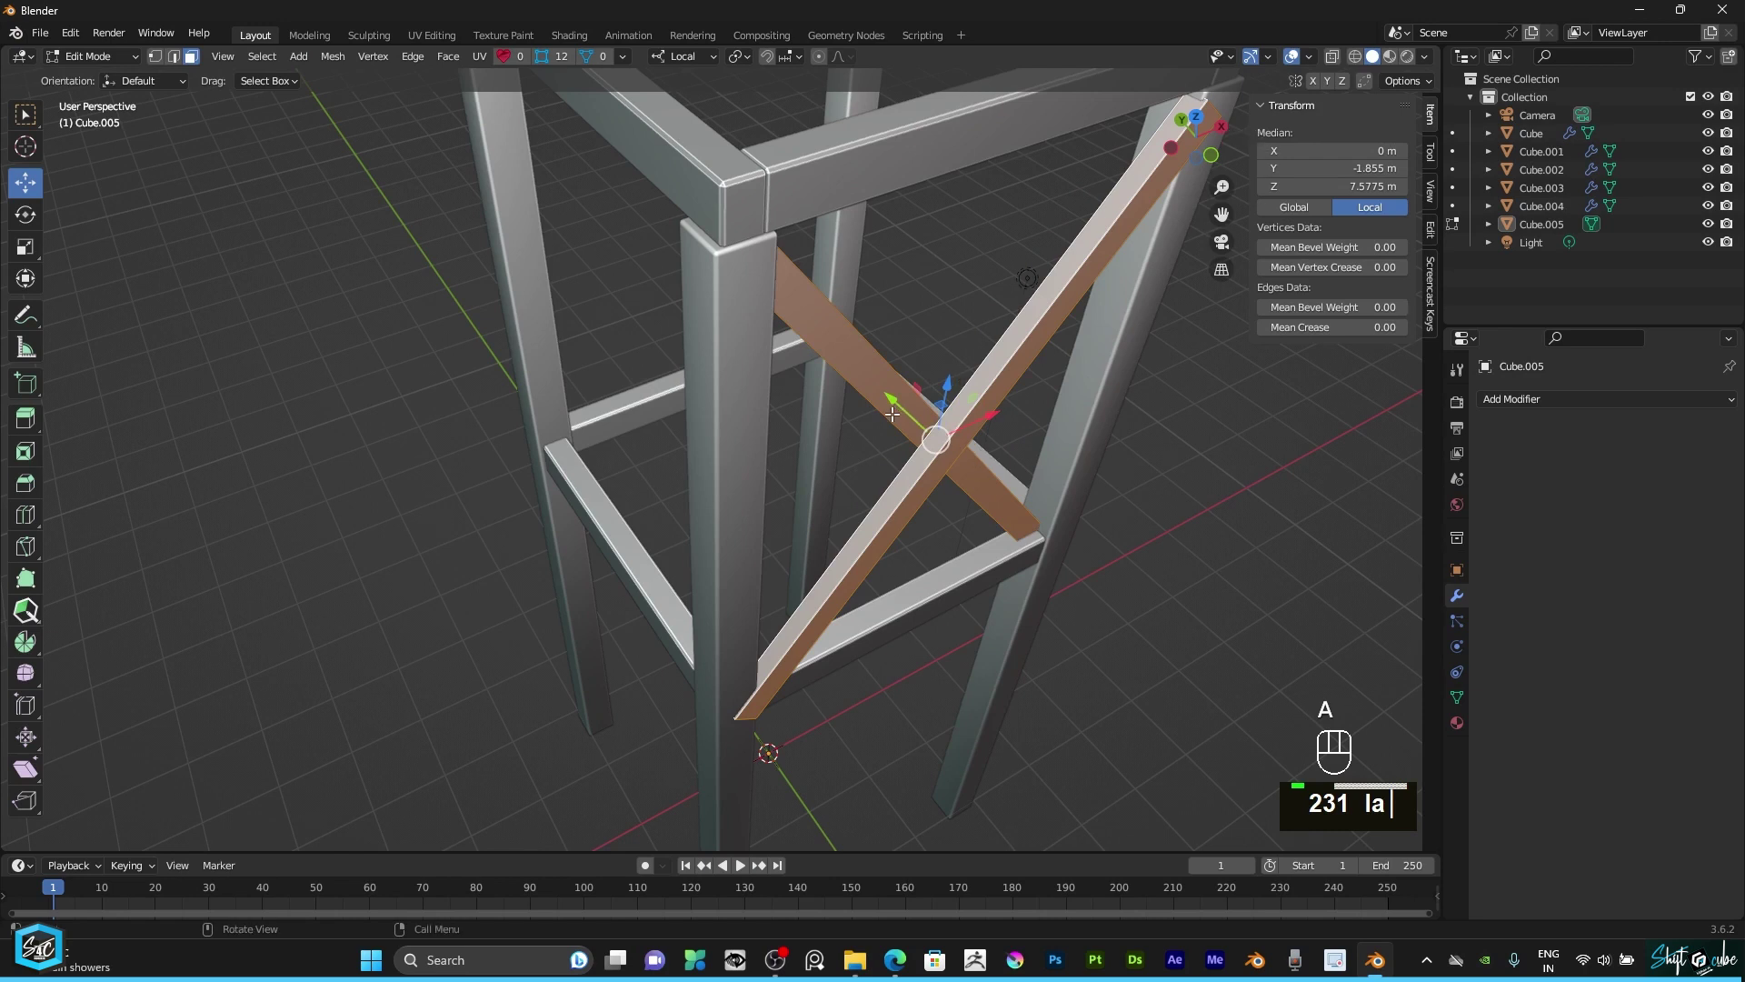
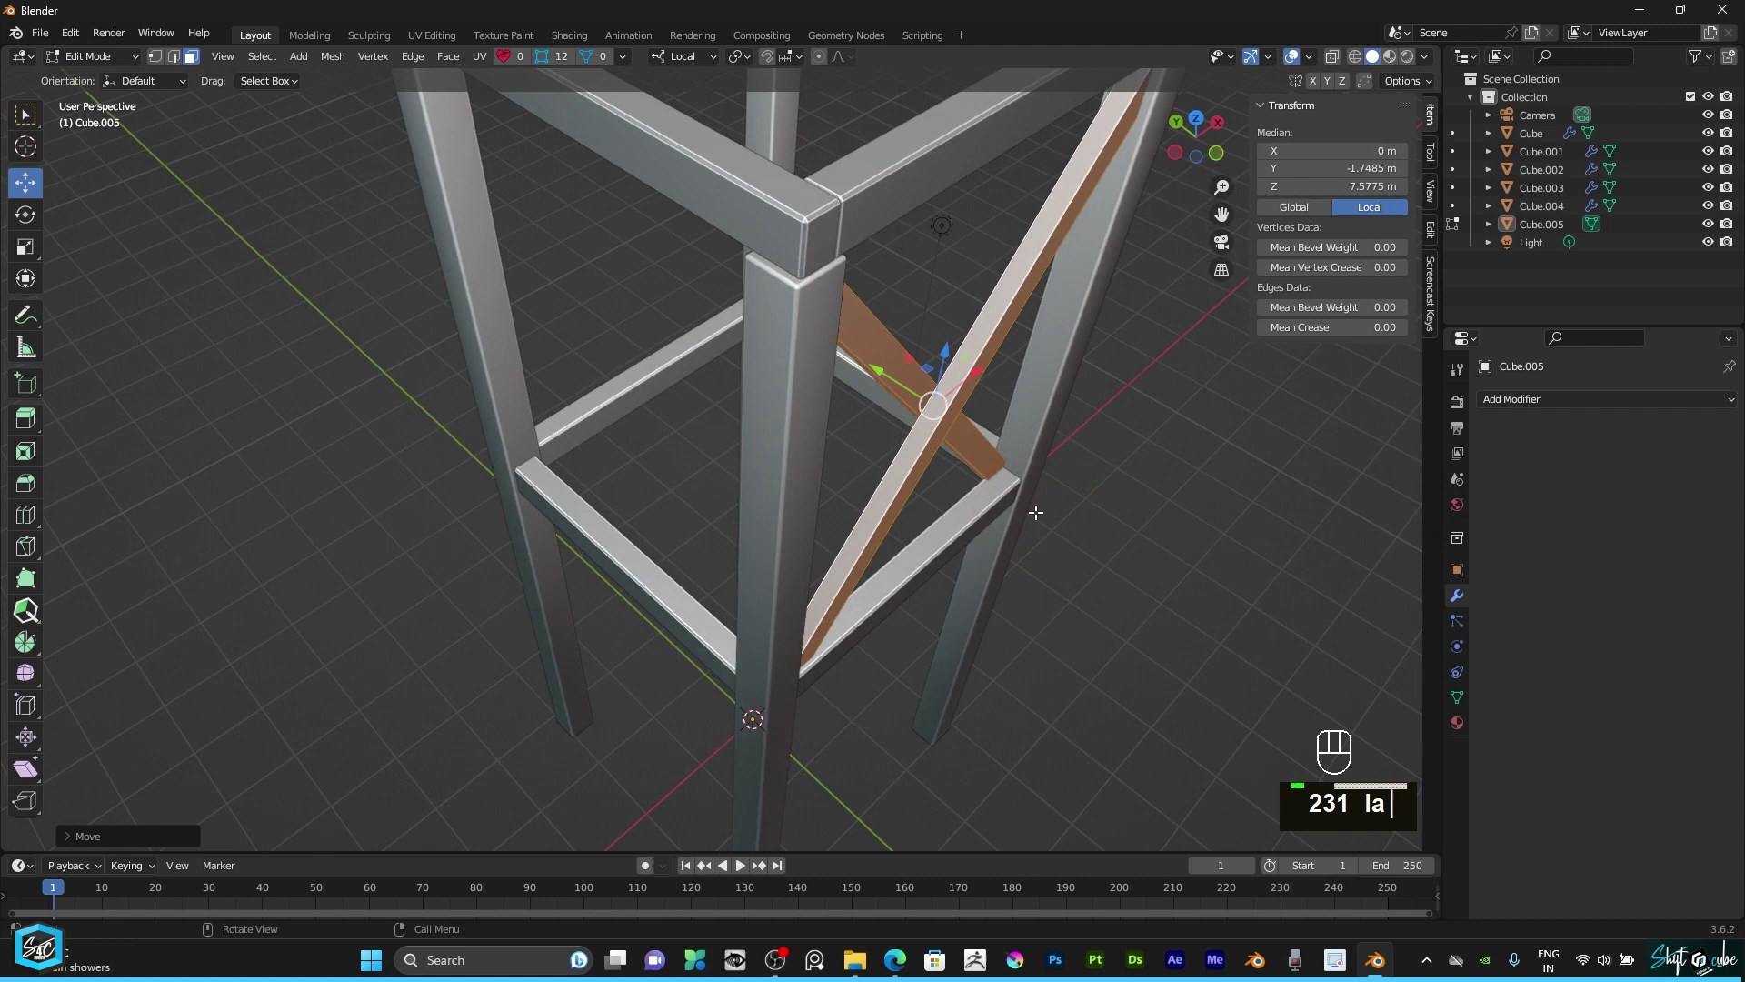
{"action": "key", "text": "s"}
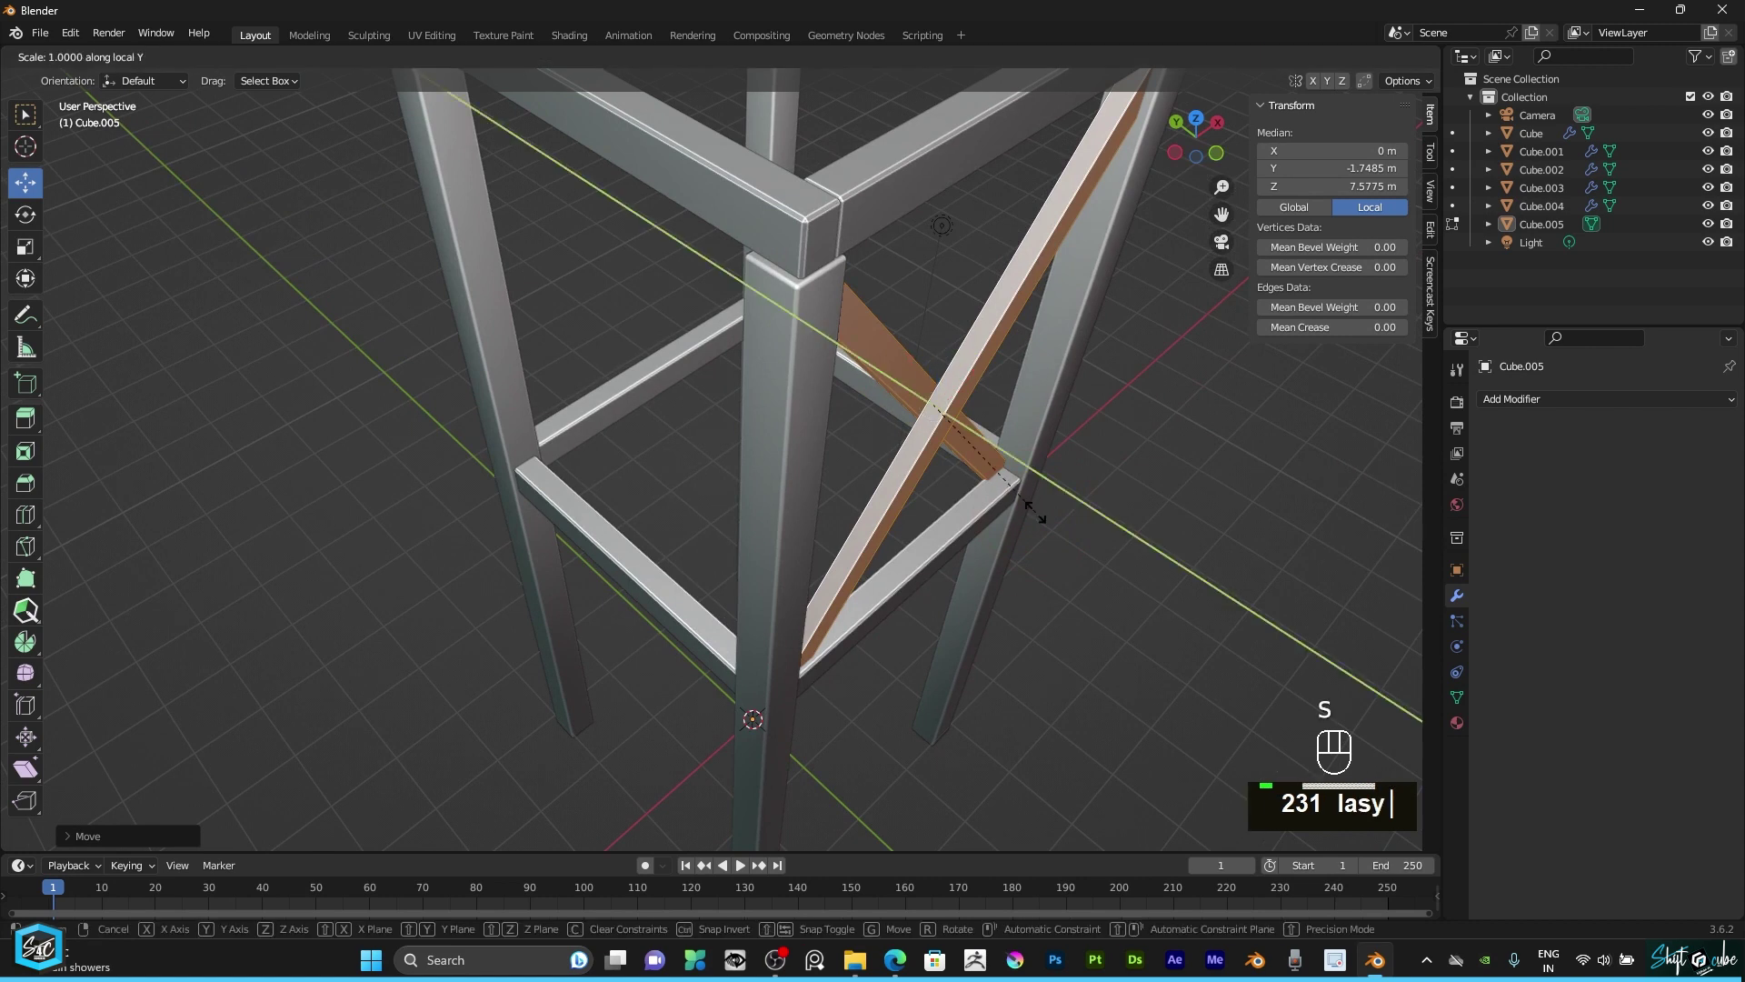
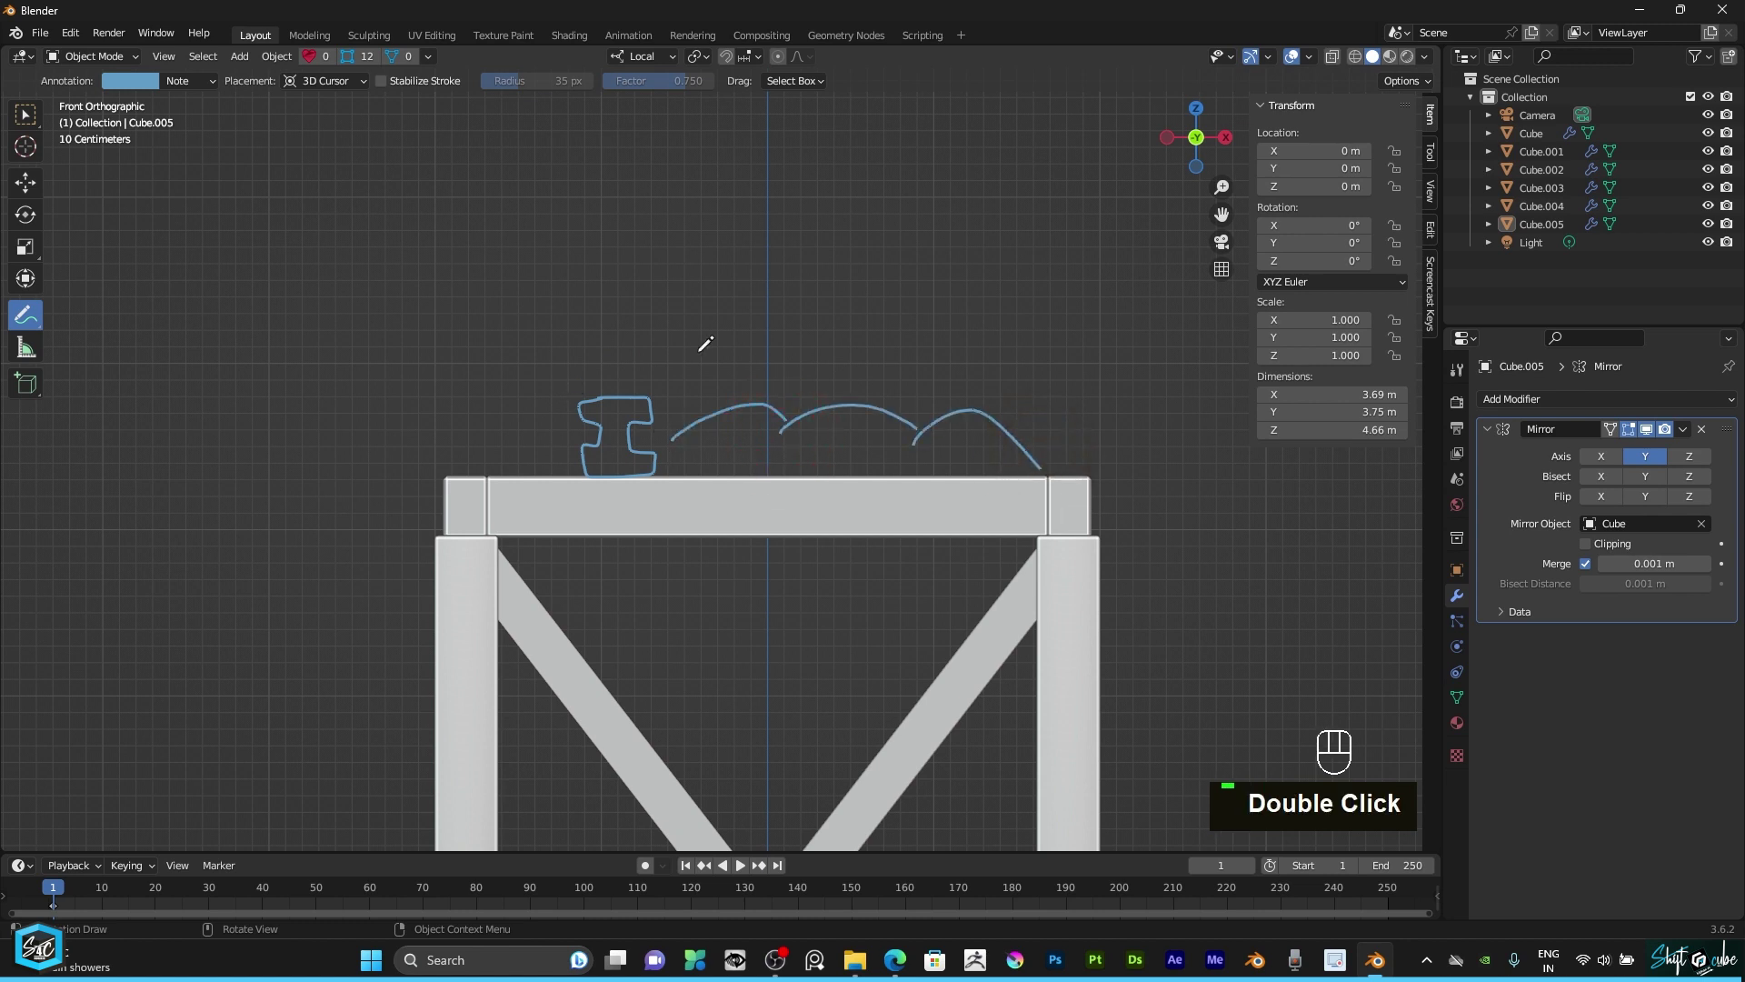
Step: Undo the sketched tank outline annotations from the viewport
{"action": "key", "text": "ctrl+z"}
{"action": "key", "text": "ctrl+z"}
{"action": "key", "text": "ctrl+z"}
{"action": "scroll", "scroll_direction": "down", "scroll_amount": 3}
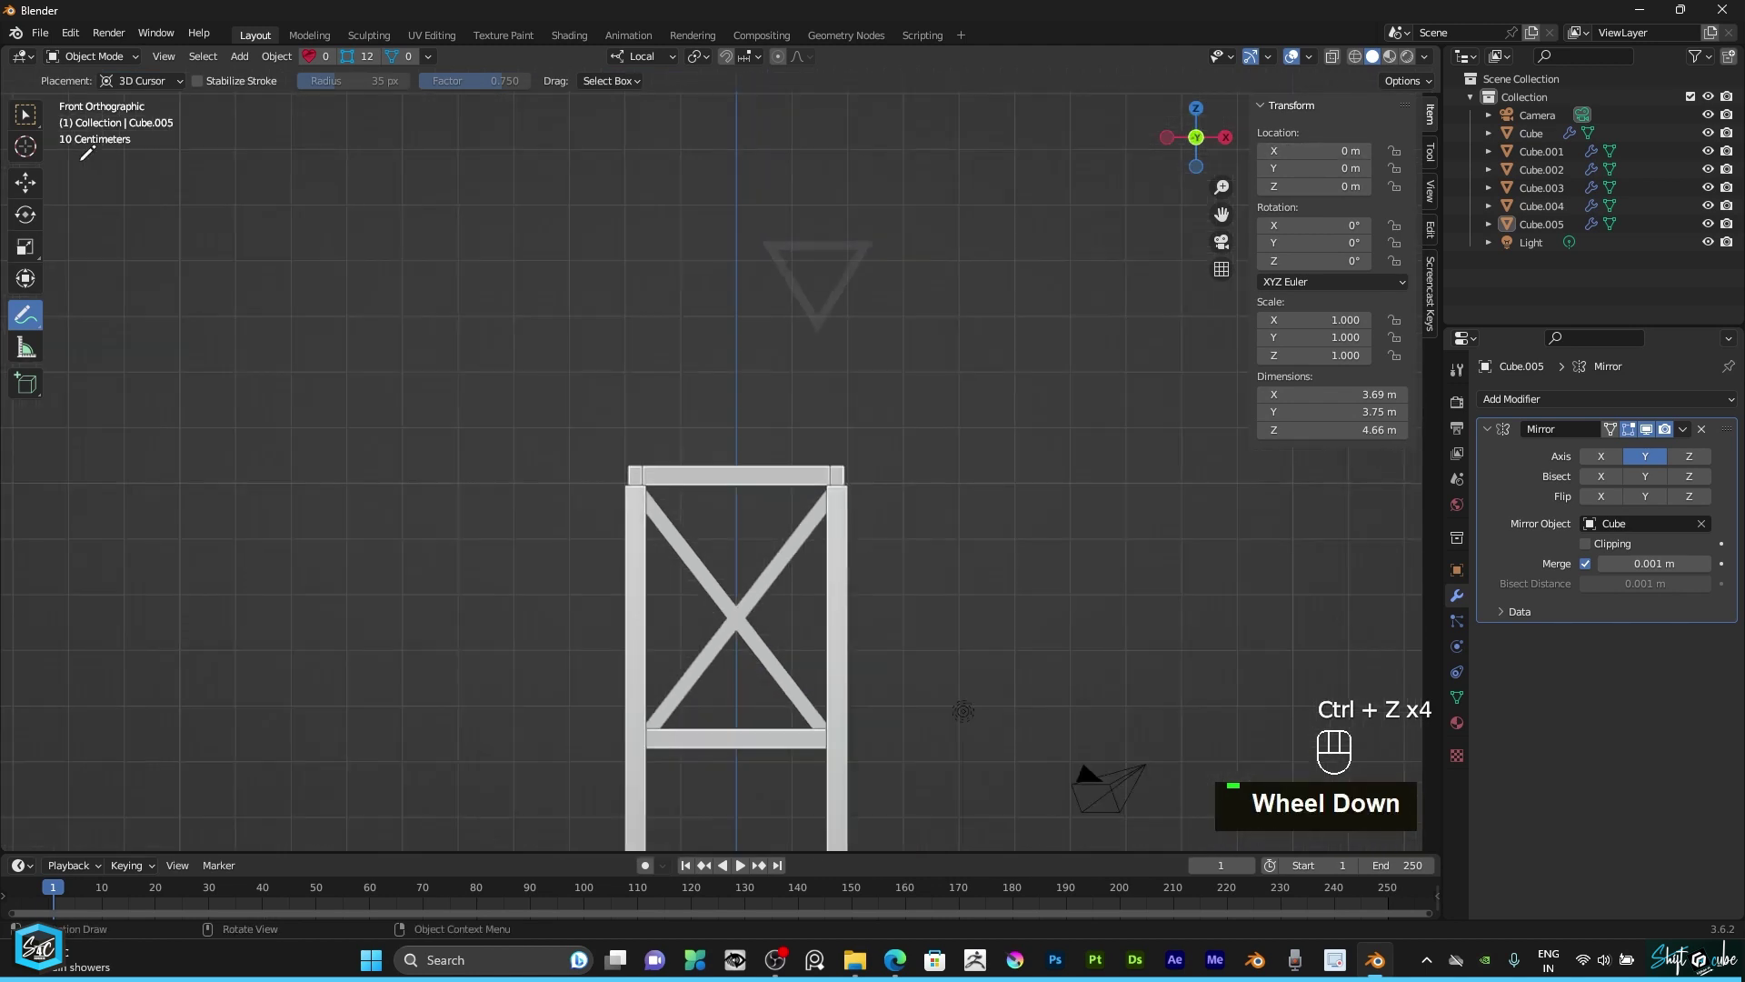
{"action": "scroll", "scroll_direction": "down", "scroll_amount": 3}
{"action": "scroll", "scroll_direction": "up", "scroll_amount": 3}
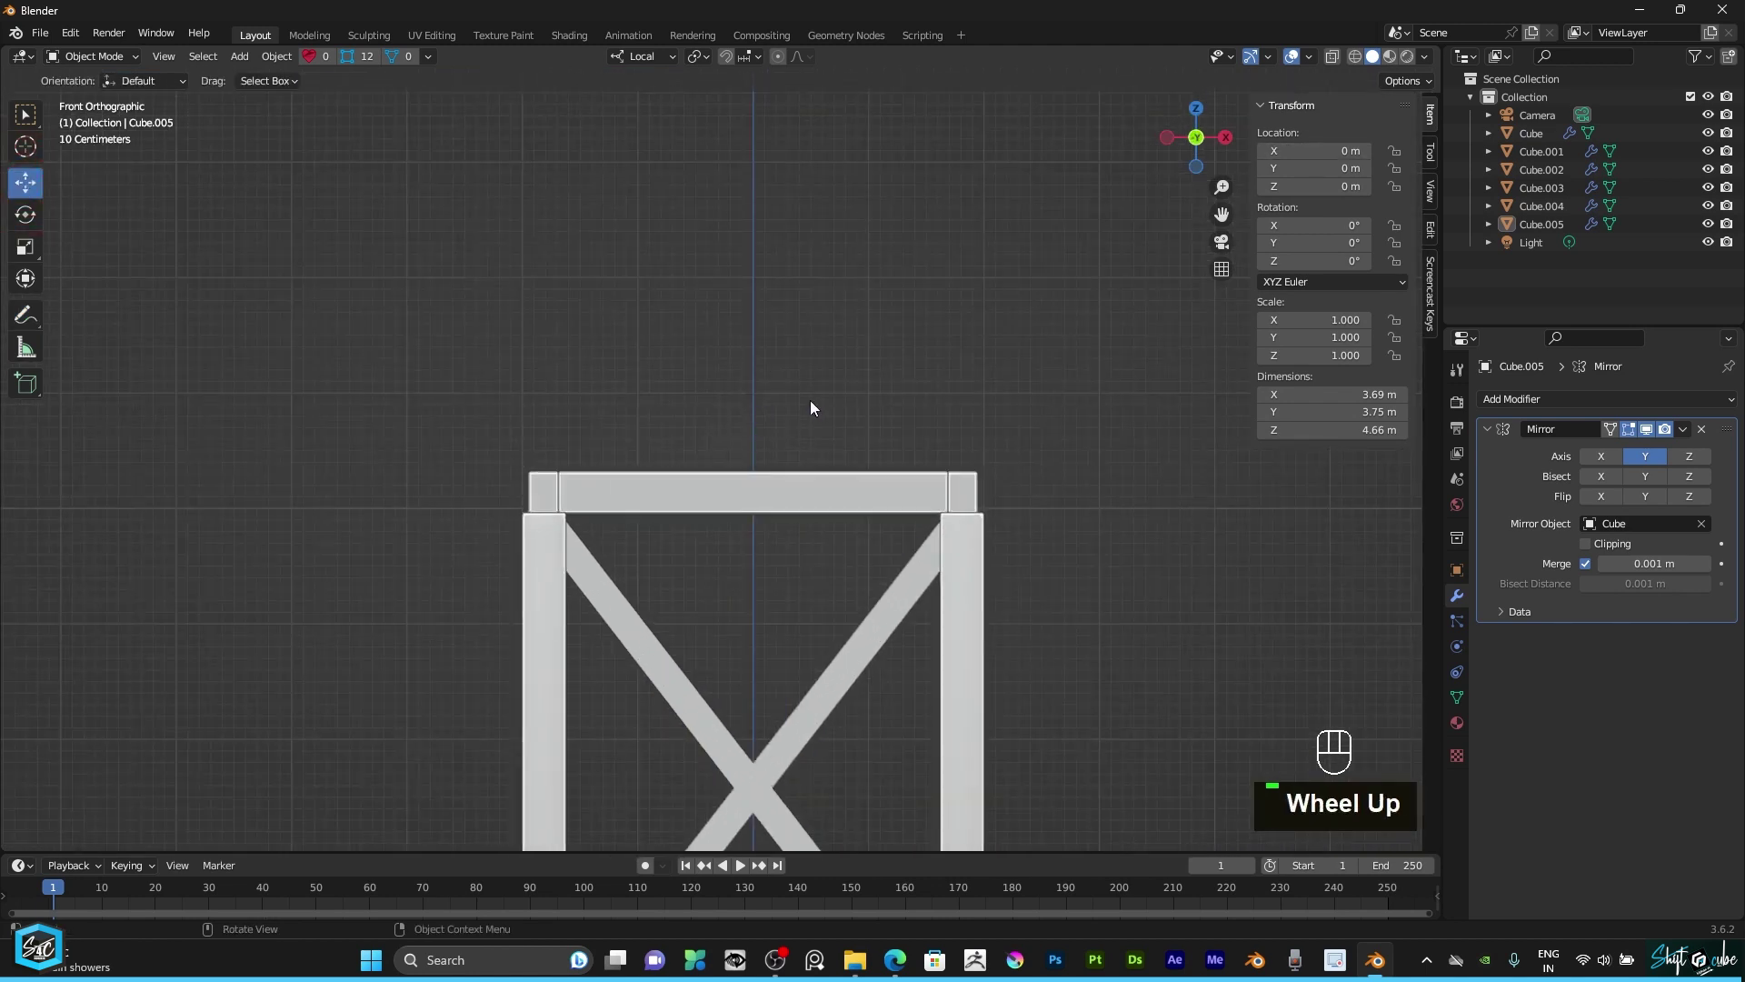
{"action": "scroll", "scroll_direction": "down", "scroll_amount": 3}
Step: Add a new cube, raise it about 11.4 m above the frame and shrink it to roughly 0.36 m
{"action": "key", "text": "shift+a"}
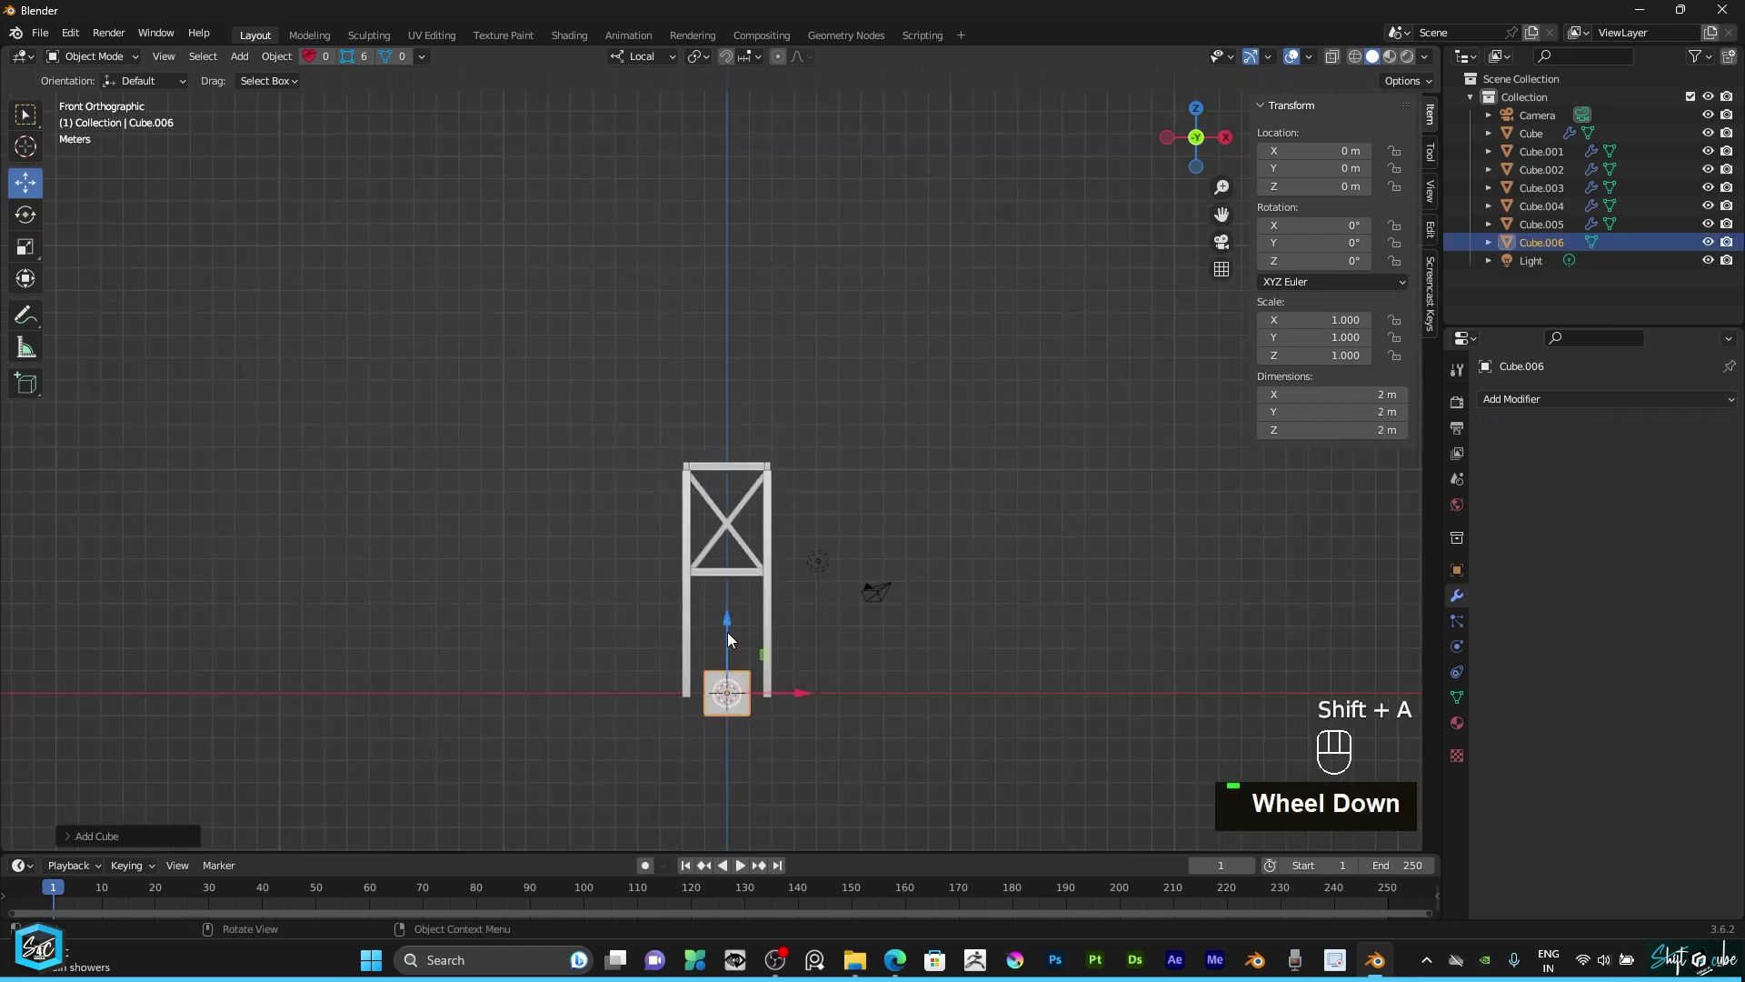
{"action": "scroll", "scroll_direction": "down", "scroll_amount": 3}
{"action": "left_click_drag", "start_coordinate": [735, 630], "coordinate": [730, 431]}
{"action": "scroll", "scroll_direction": "up", "scroll_amount": 3}
{"action": "left_click_drag", "start_coordinate": [821, 397], "coordinate": [778, 533]}
{"action": "type", "text": "s"}
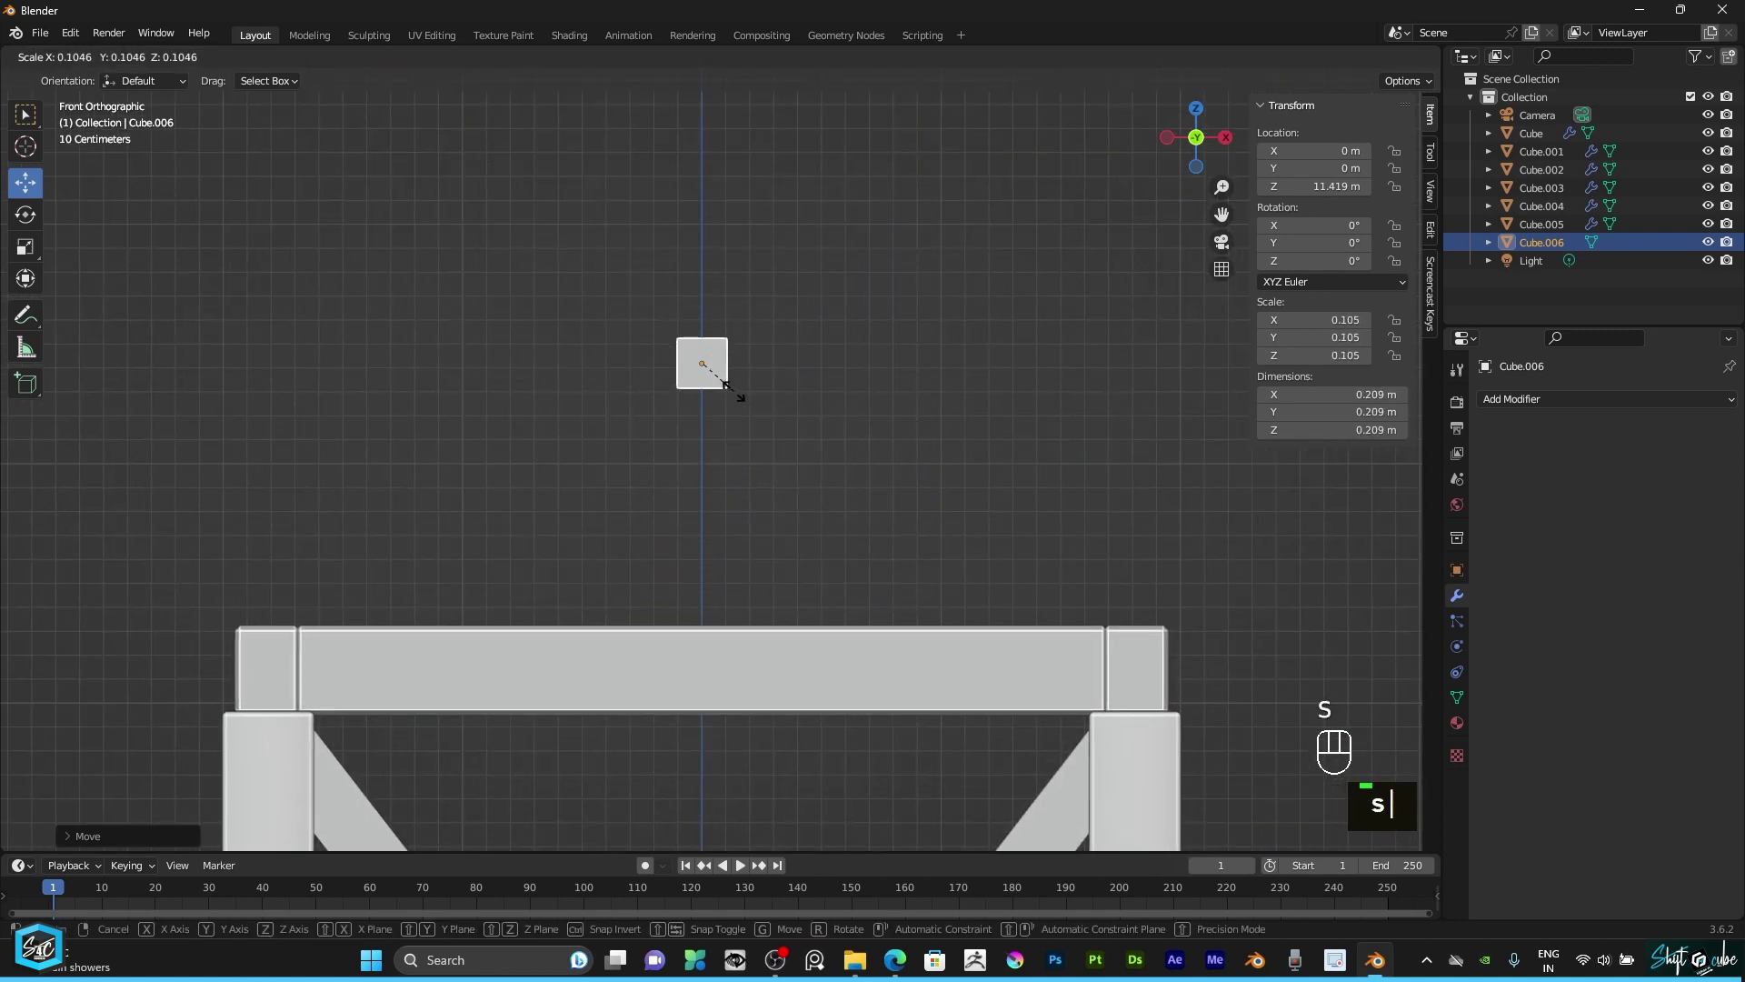
{"action": "type", "text": "s"}
{"action": "scroll", "scroll_direction": "down", "scroll_amount": 3}
Step: From top view stretch the slender box along Y to span the top square
{"action": "type", "text": "ss7"}
{"action": "key", "text": "KP_7"}
{"action": "type", "text": "s"}
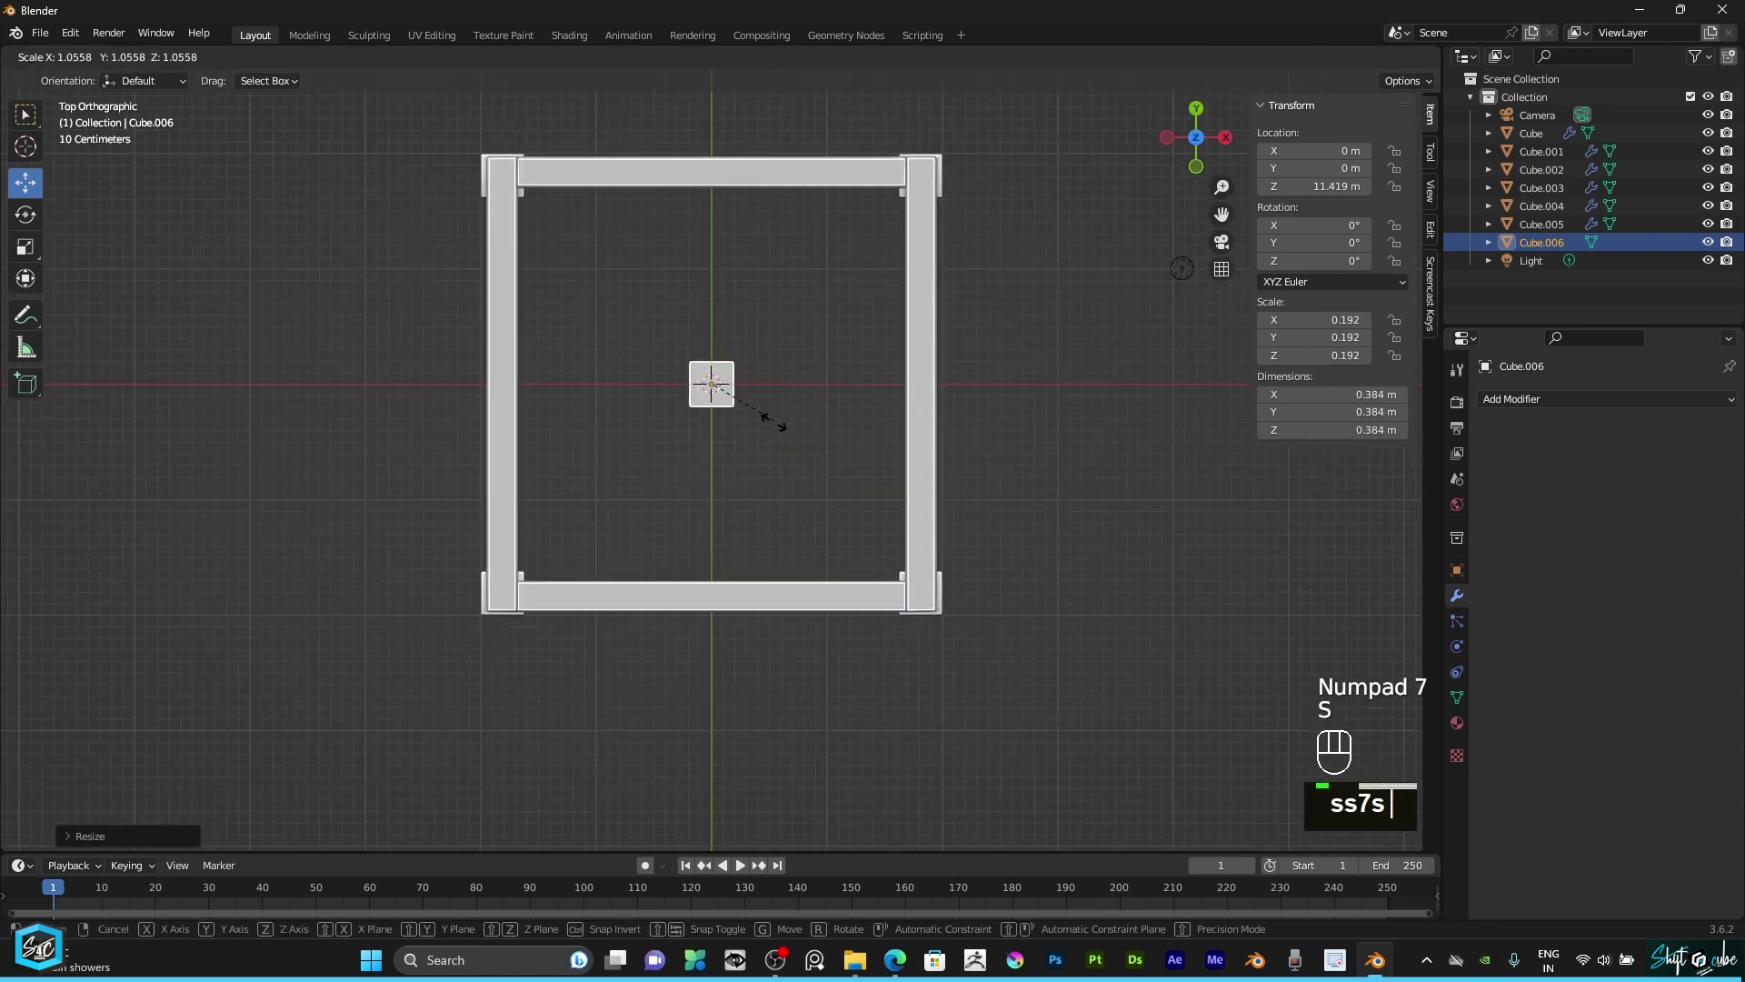
{"action": "type", "text": "y"}
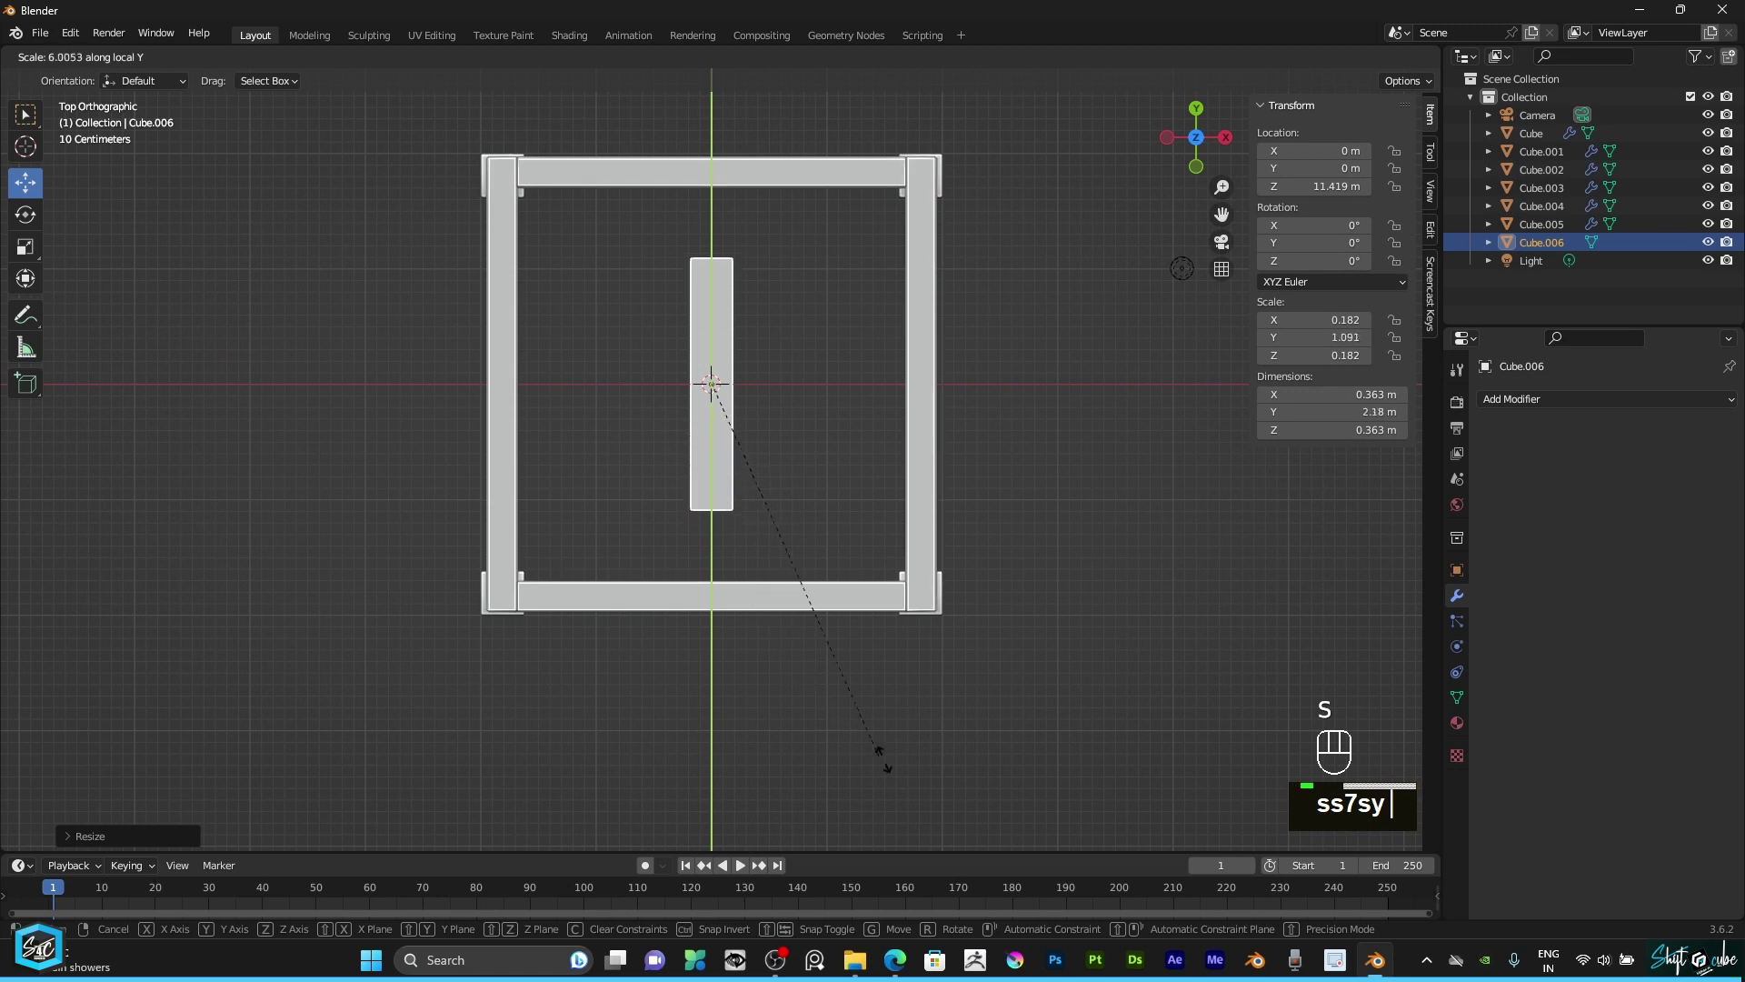
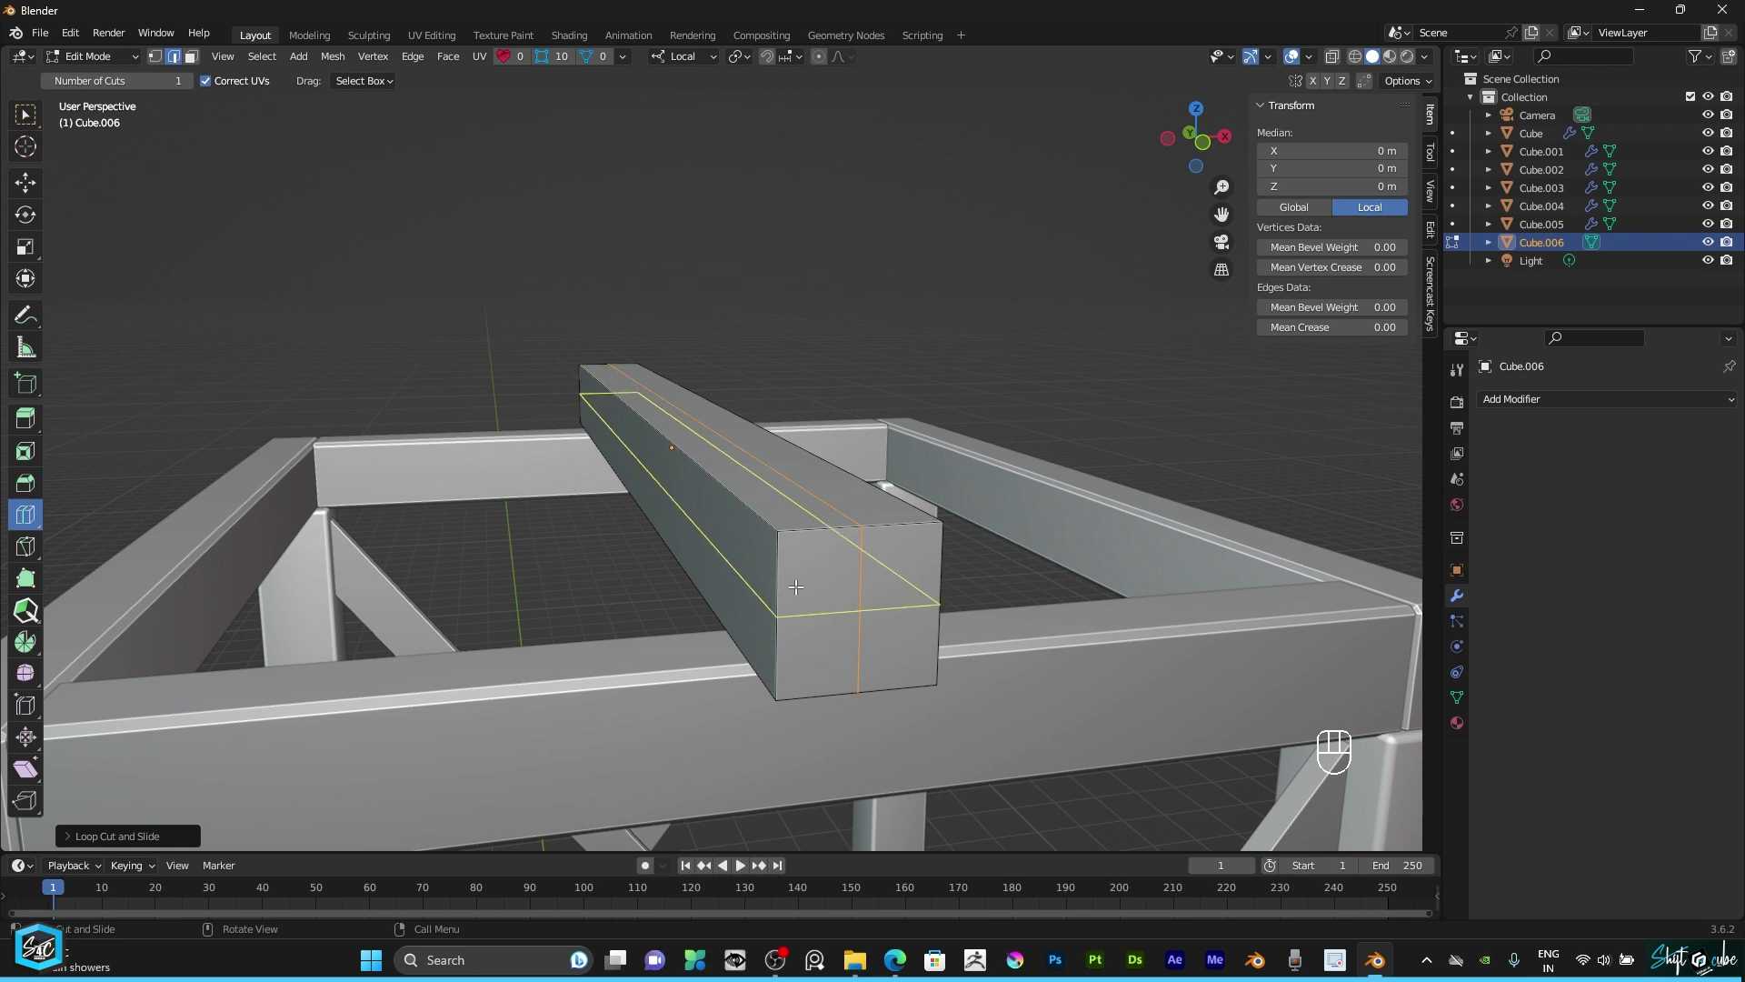
Step: Loop-cut the beam with 2 cuts and spread them vertically into thin top and bottom bands
{"action": "left_click", "coordinate": [803, 591]}
{"action": "left_click", "coordinate": [100, 849]}
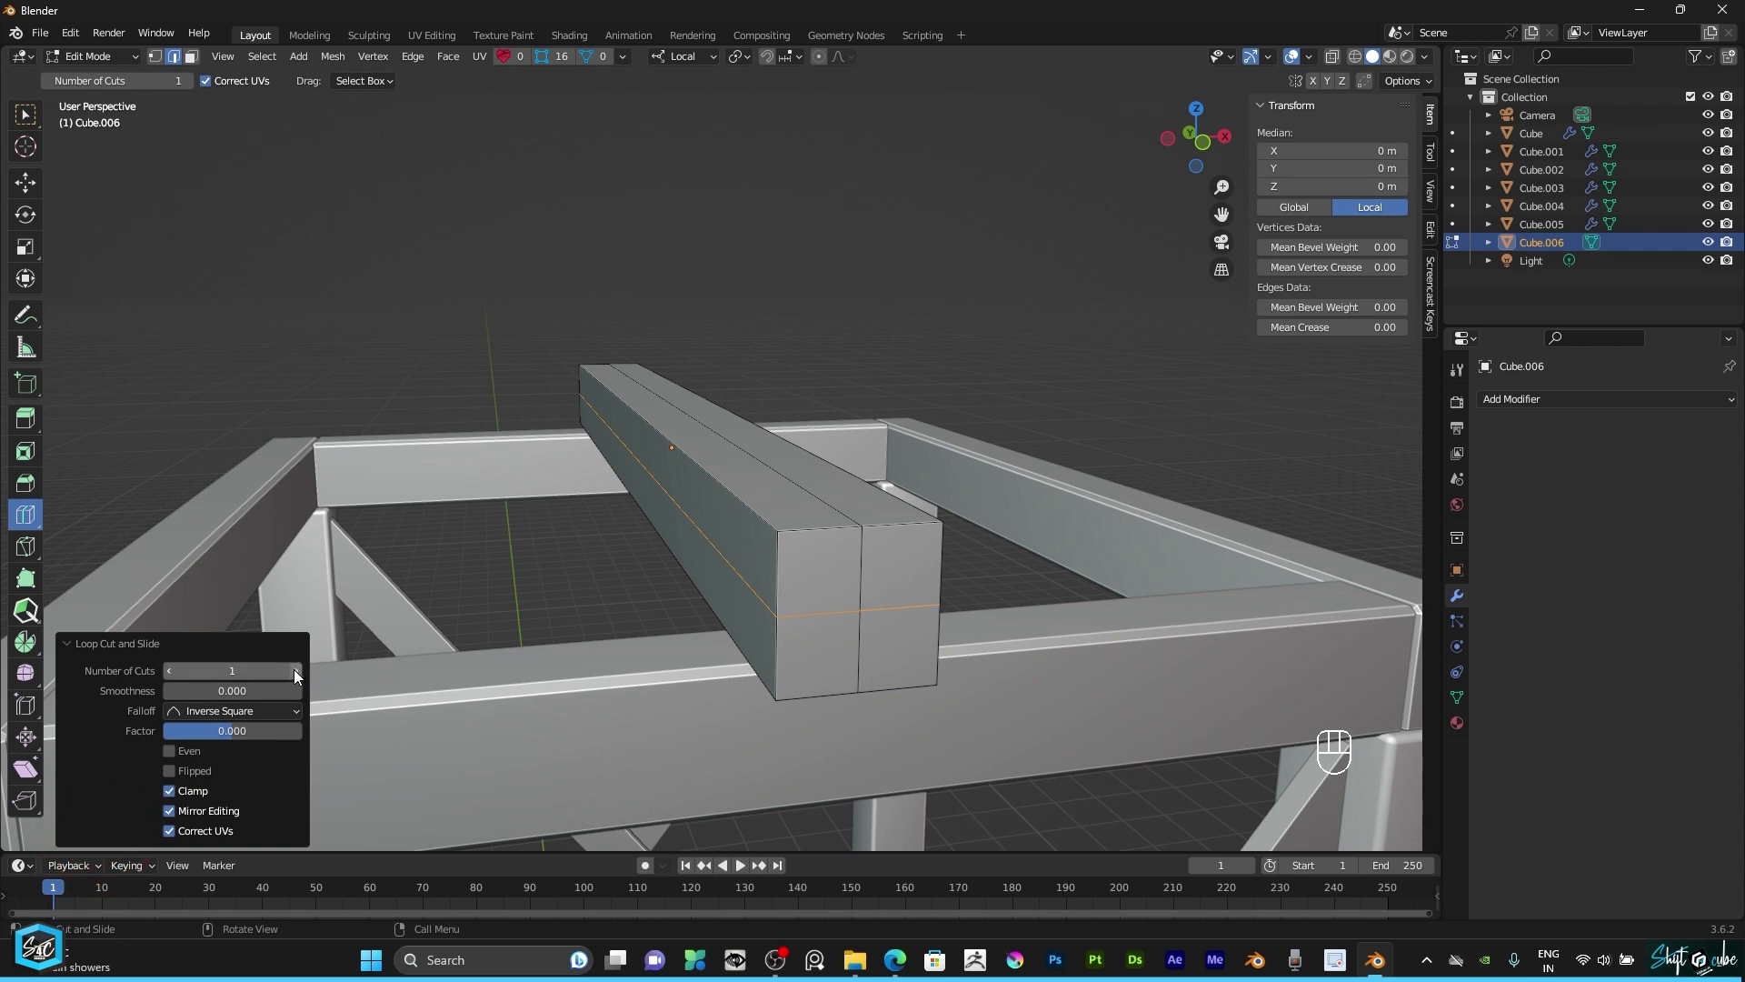
{"action": "left_click", "coordinate": [296, 678]}
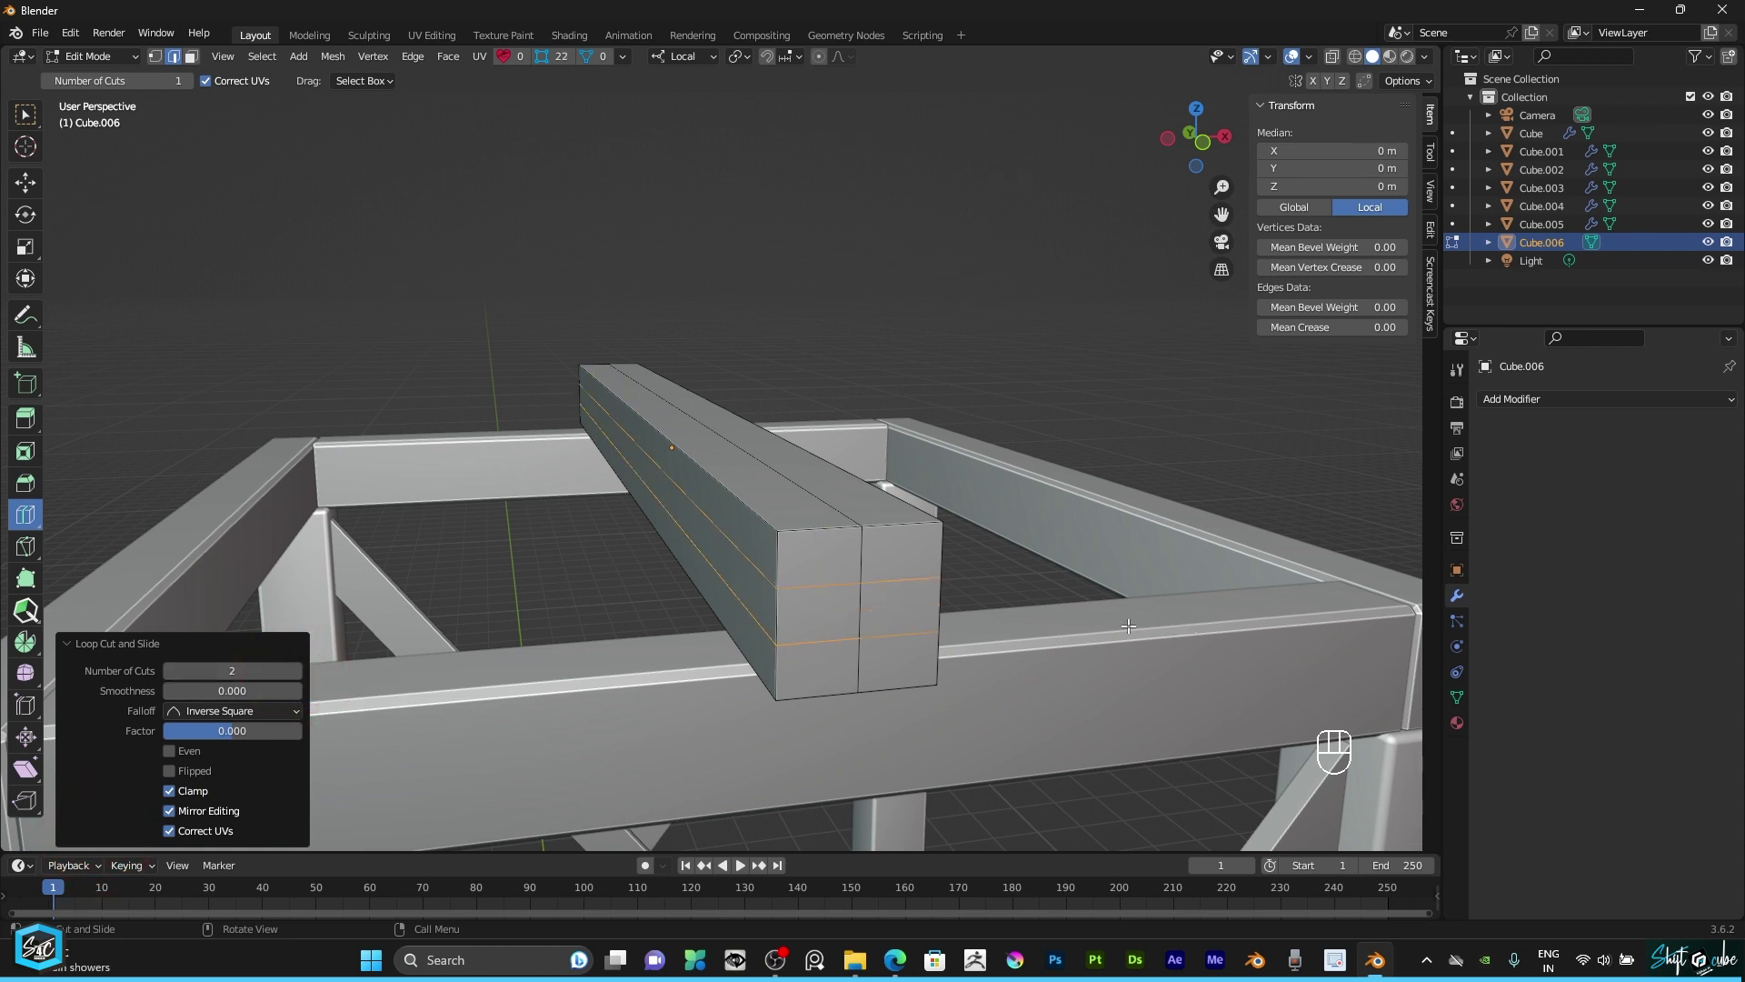
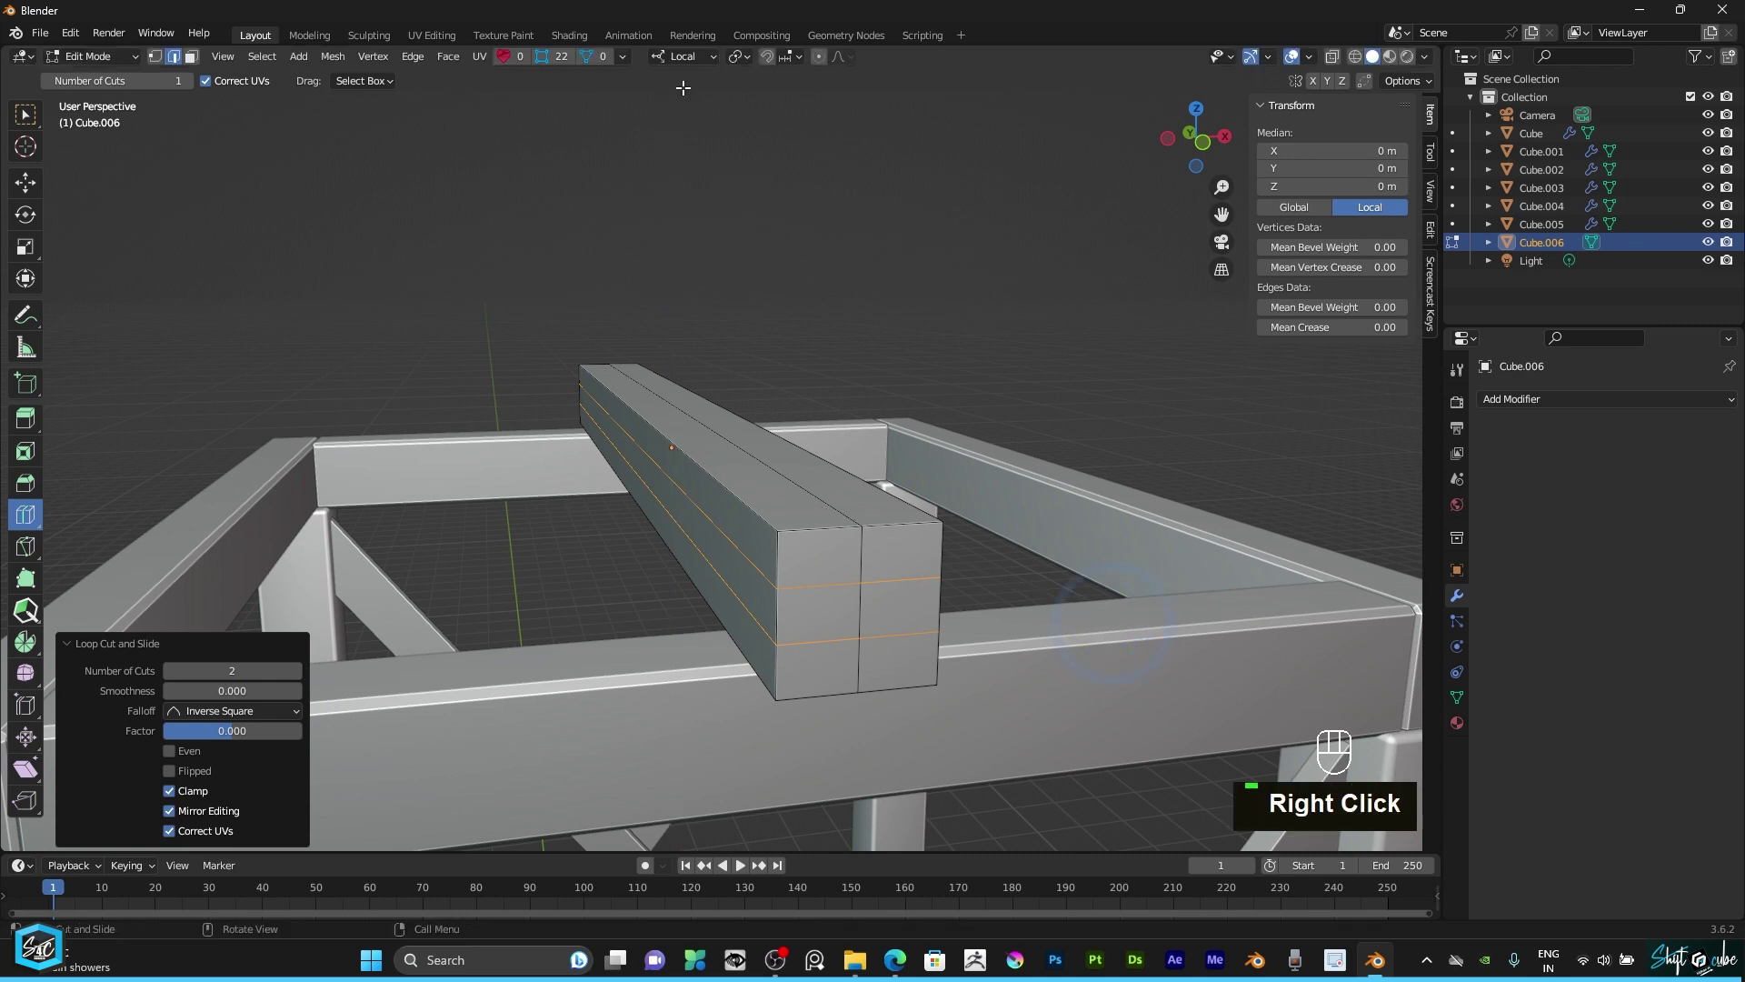
{"action": "left_click_drag", "start_coordinate": [684, 74], "coordinate": [834, 248]}
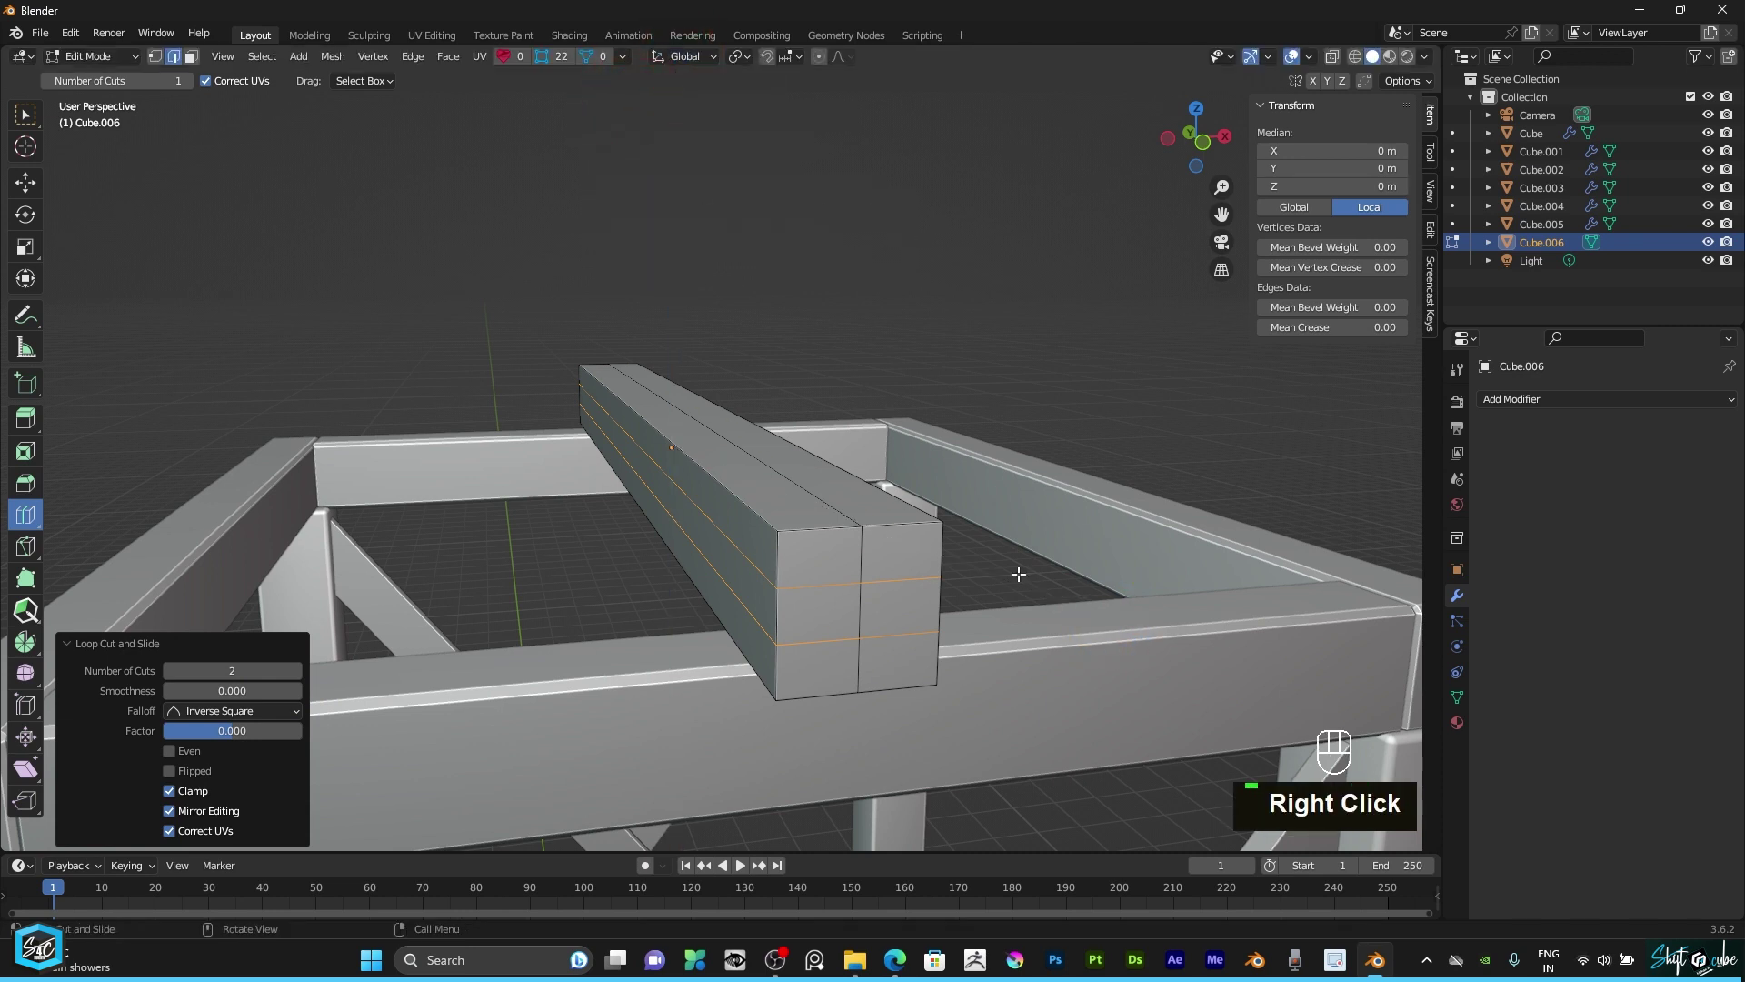
{"action": "key", "text": "s"}
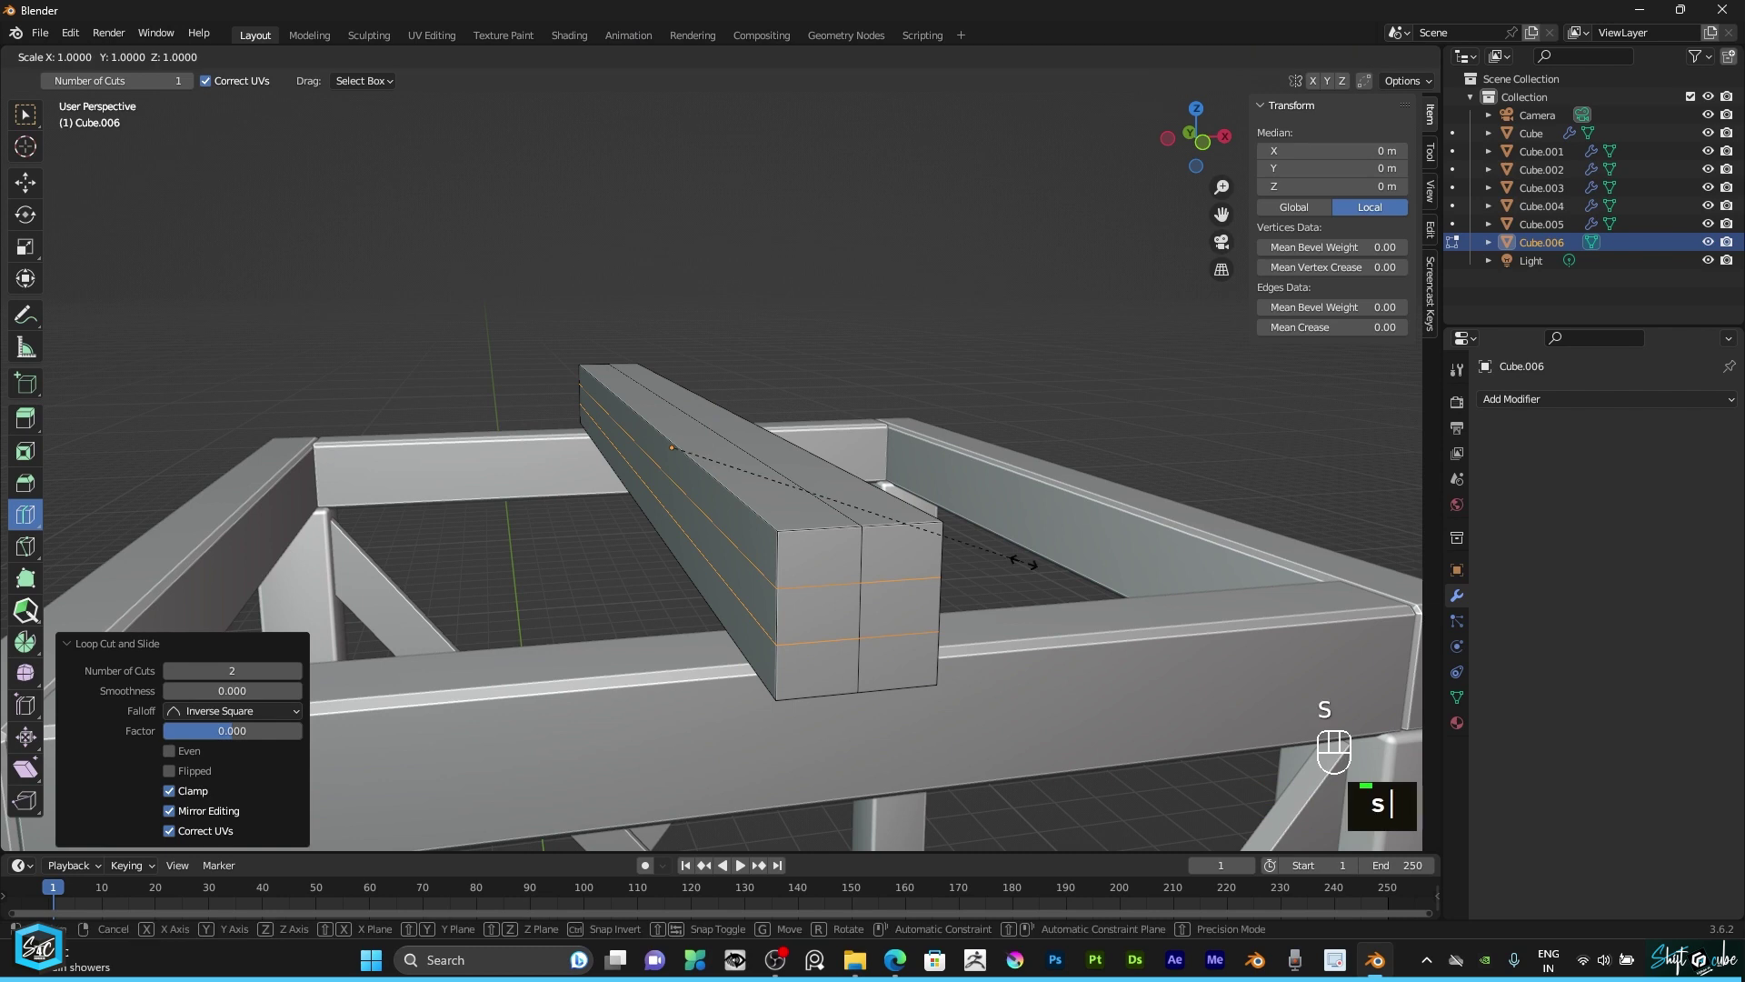
{"action": "key", "text": "z"}
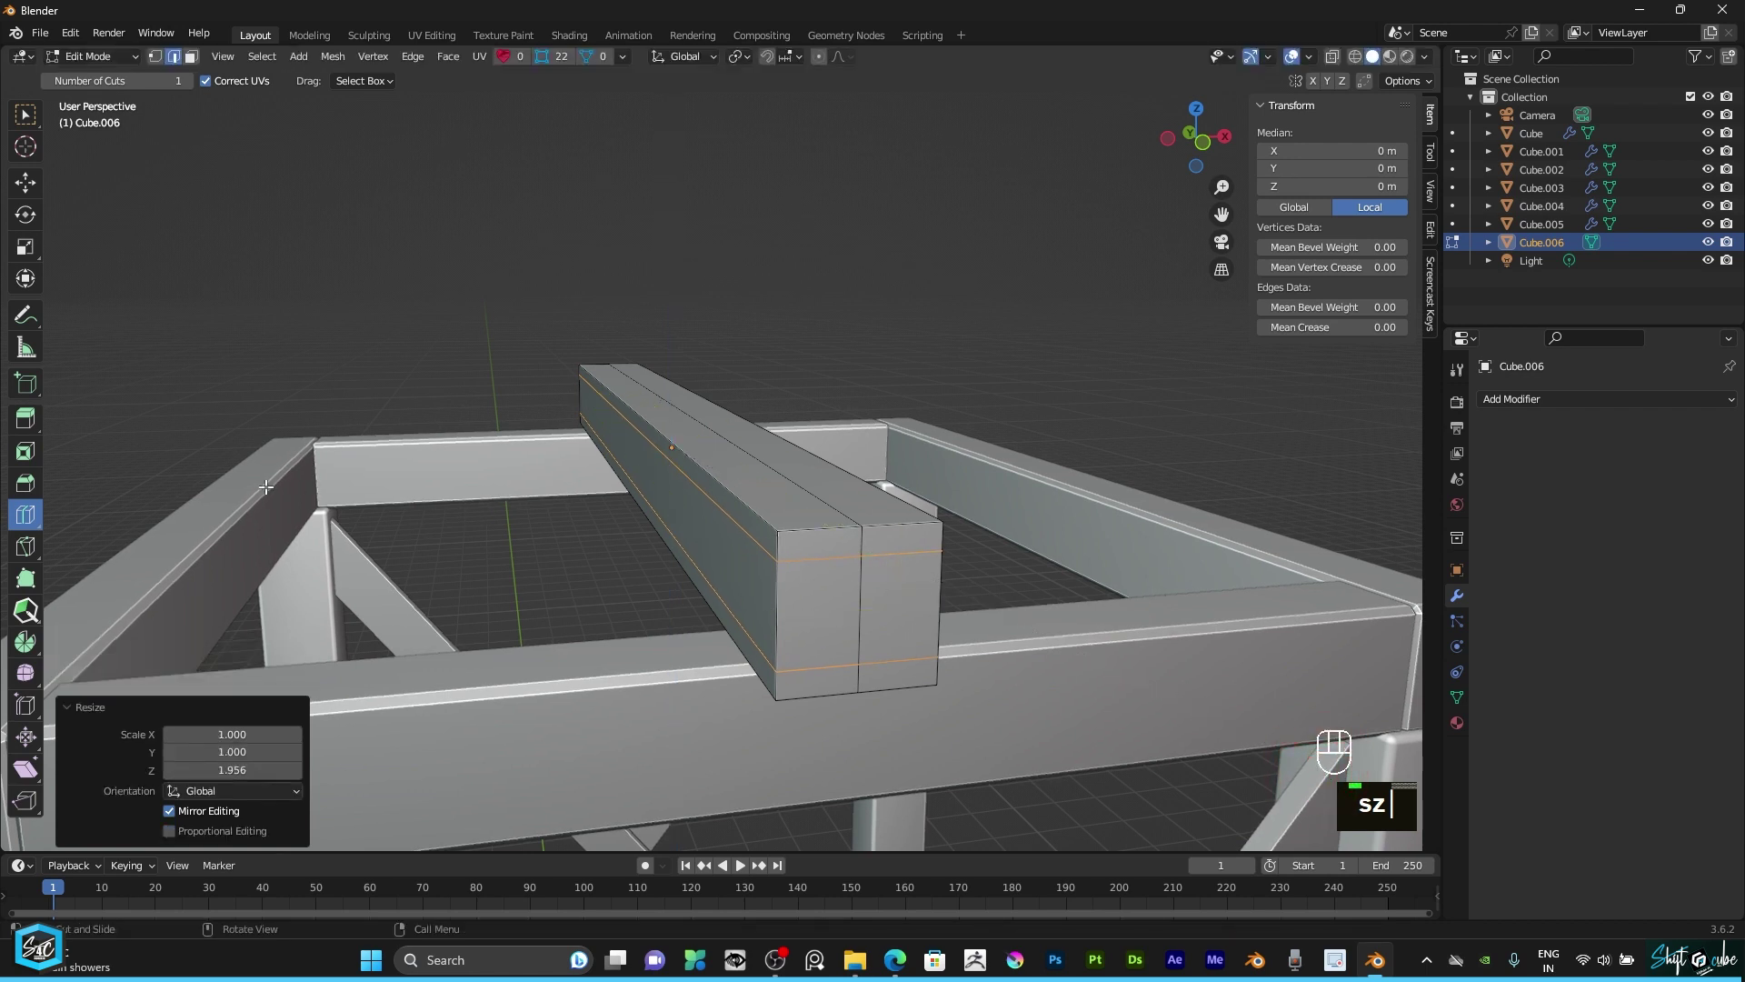
Step: Bevel the central lengthwise edge into a strip and select the beam's side faces
{"action": "left_click", "coordinate": [35, 190]}
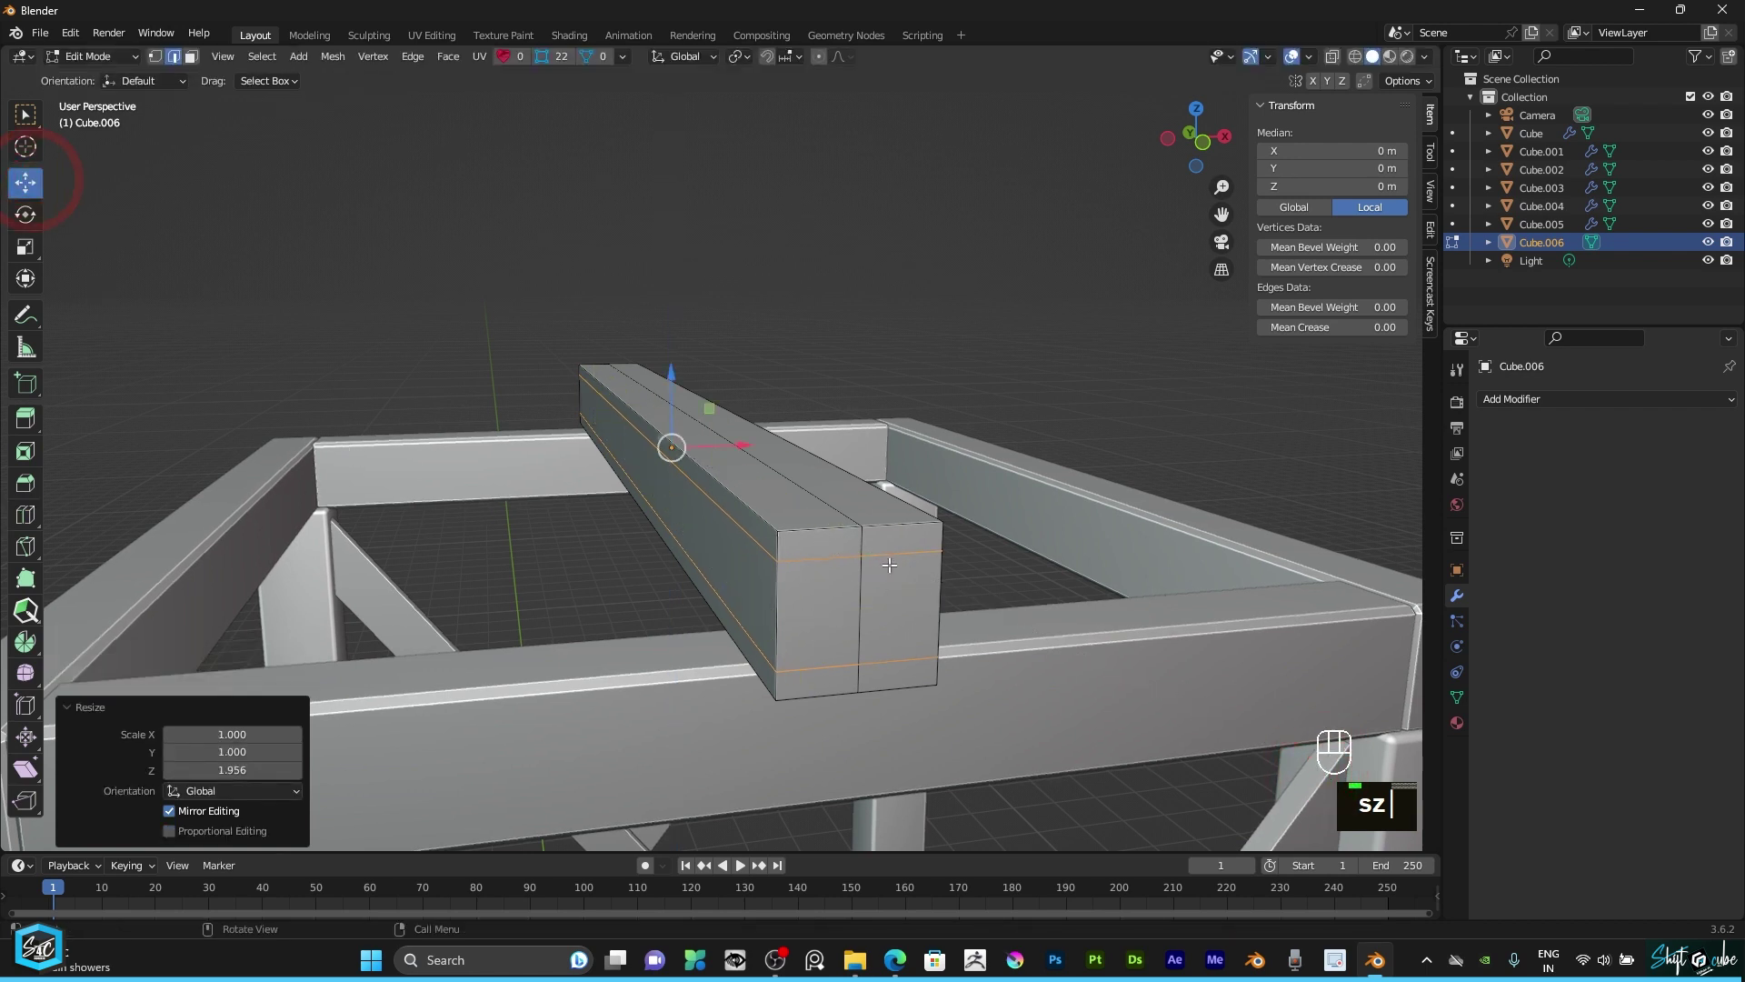
{"action": "left_click", "coordinate": [865, 578]}
{"action": "key", "text": "ctrl+b"}
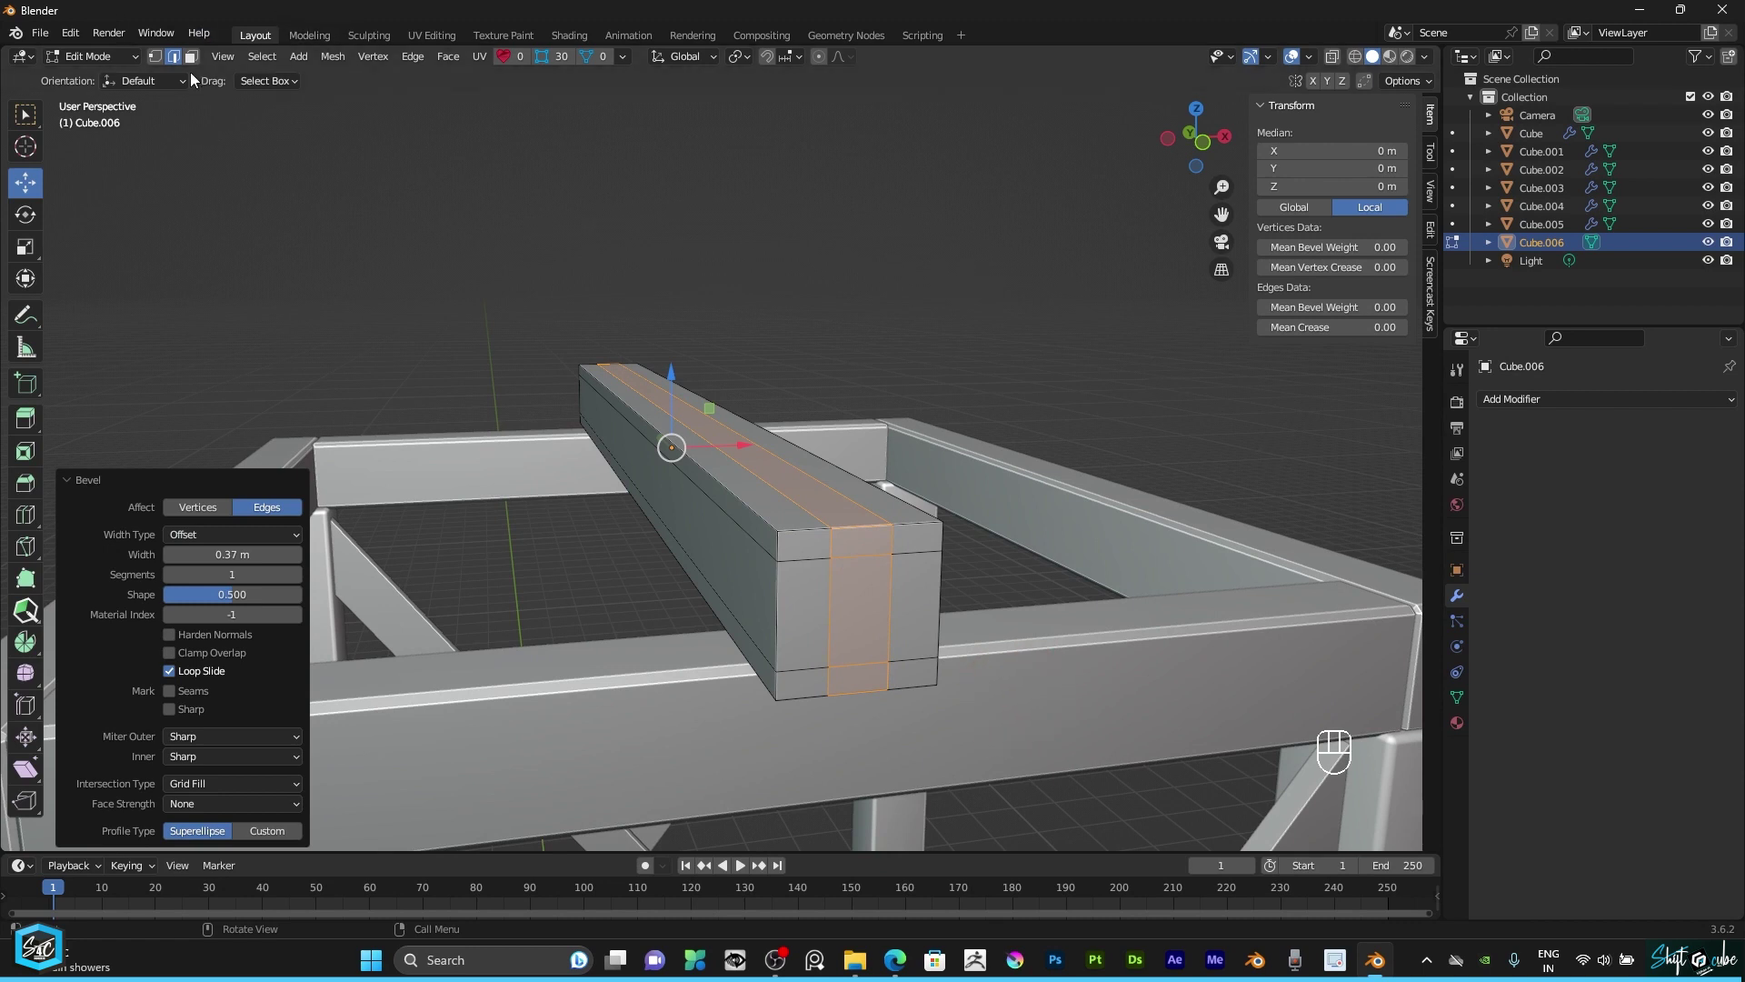
{"action": "left_click", "coordinate": [193, 74]}
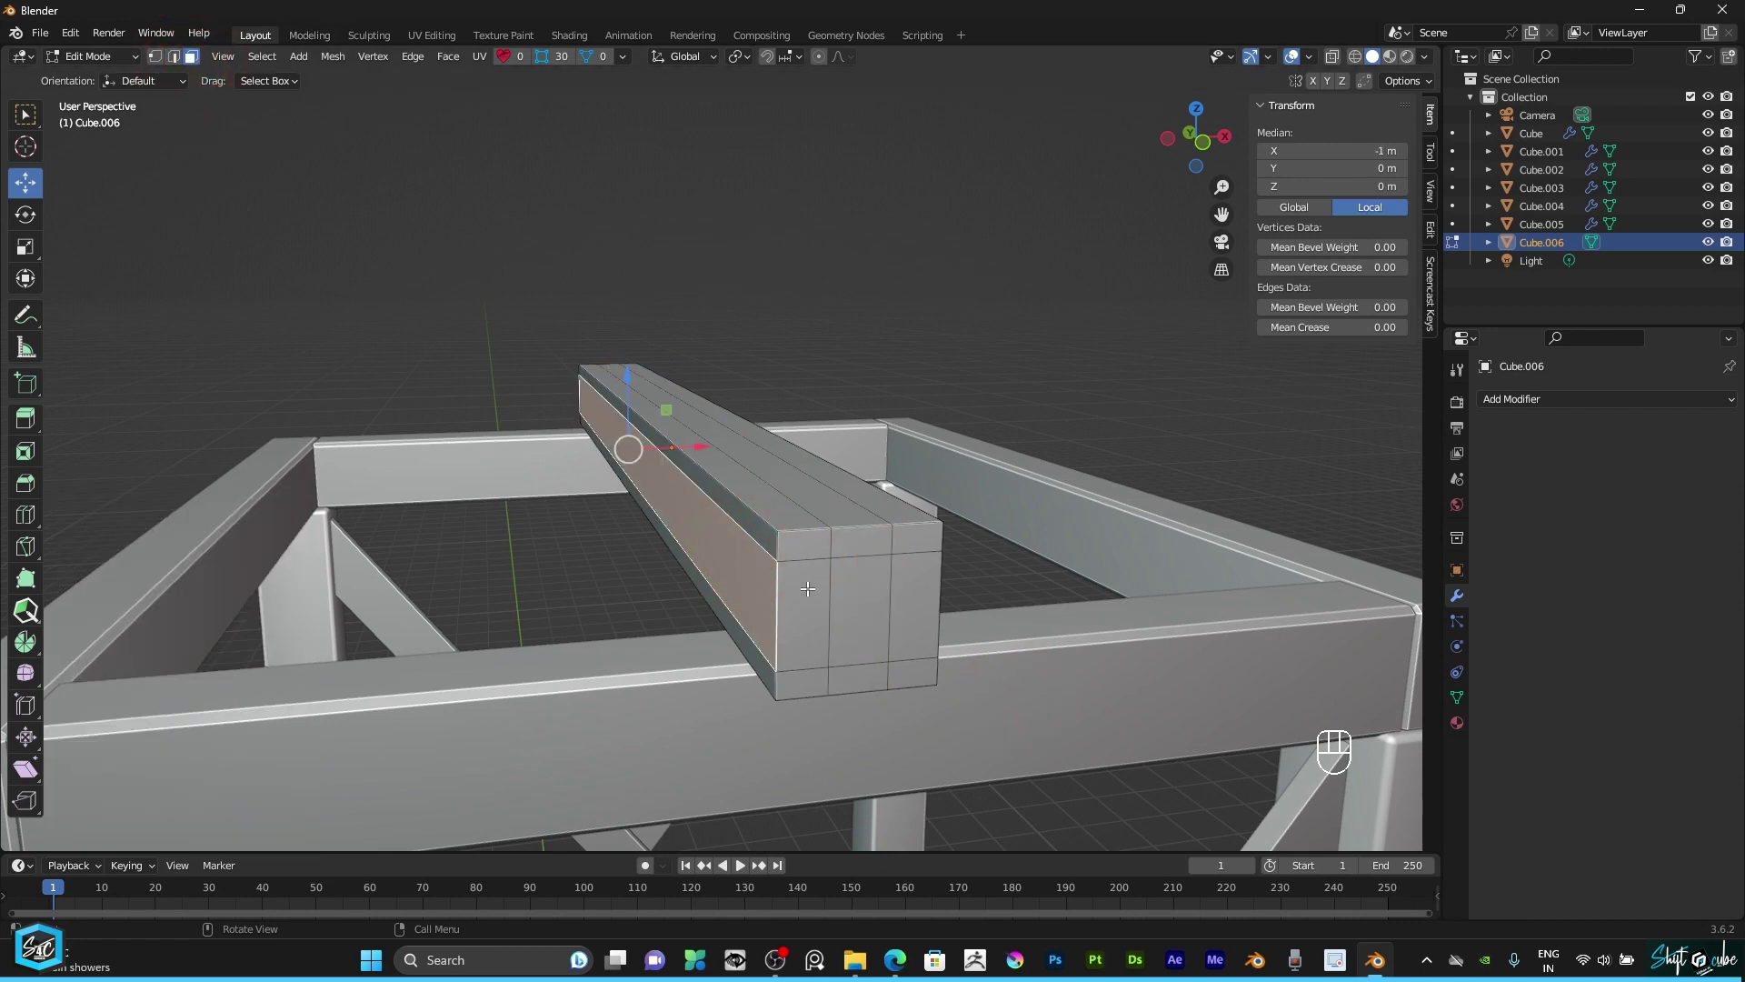
{"action": "left_click", "coordinate": [827, 586]}
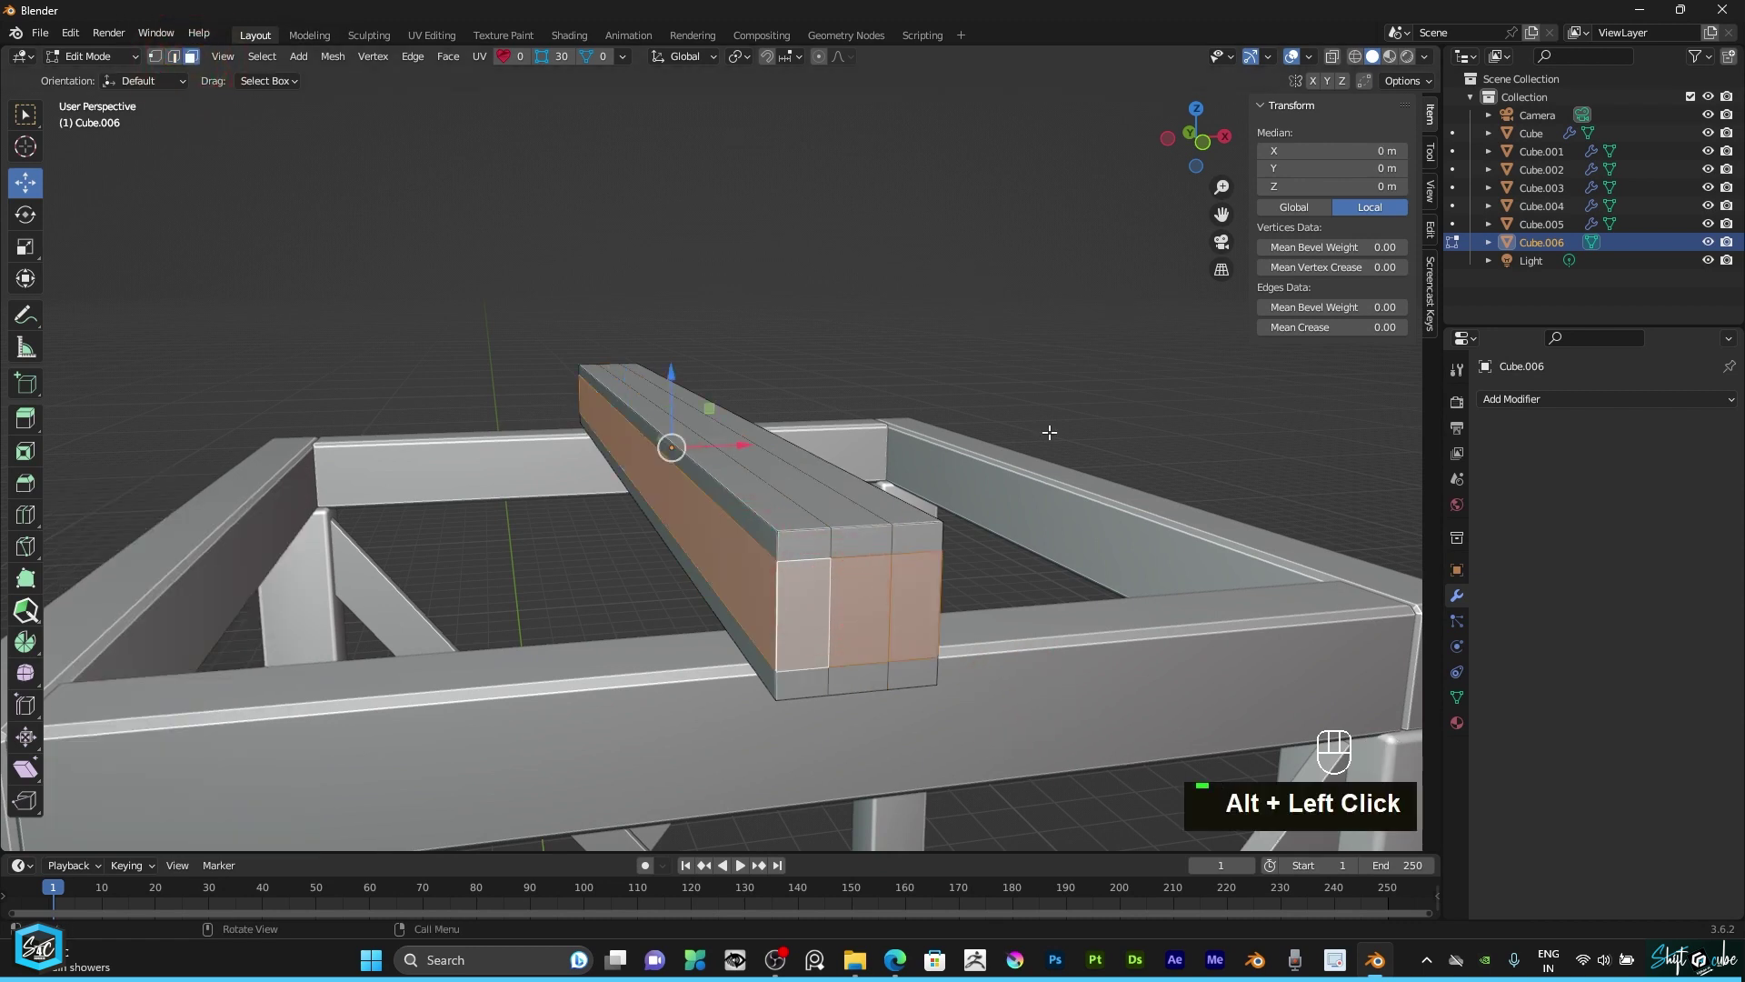
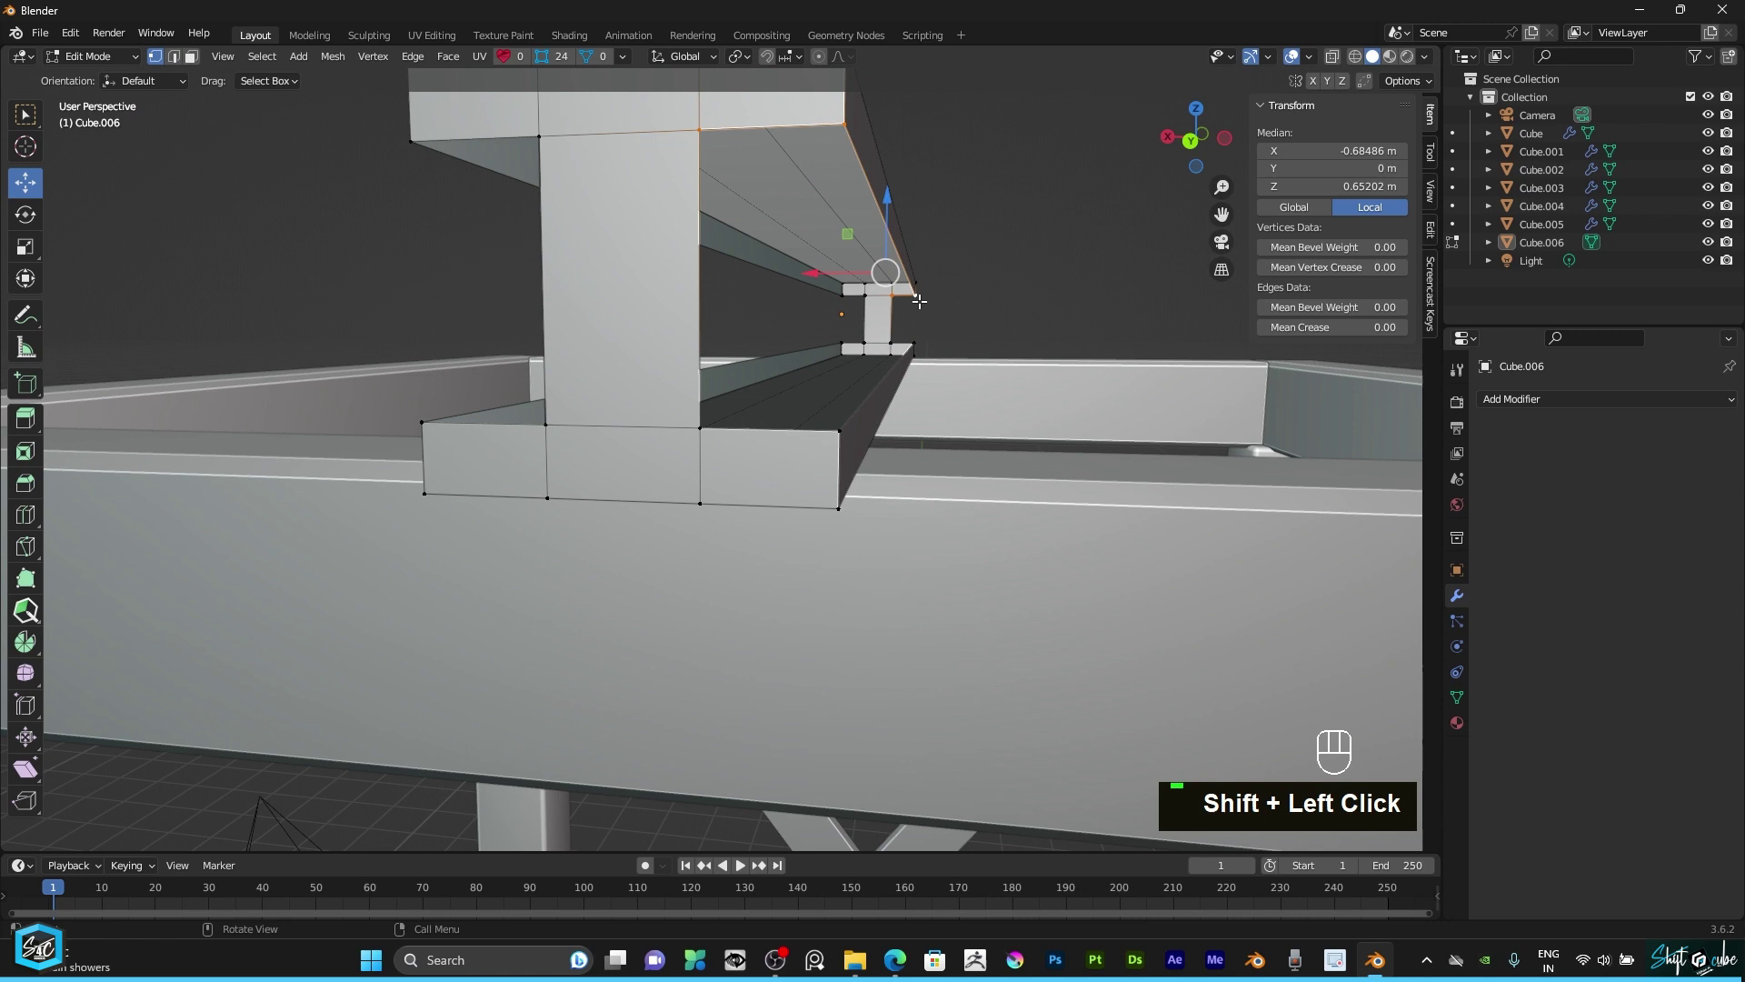
Step: Extrude the top and bottom flanges so the beam gets an I-shaped profile
{"action": "key", "text": "f"}
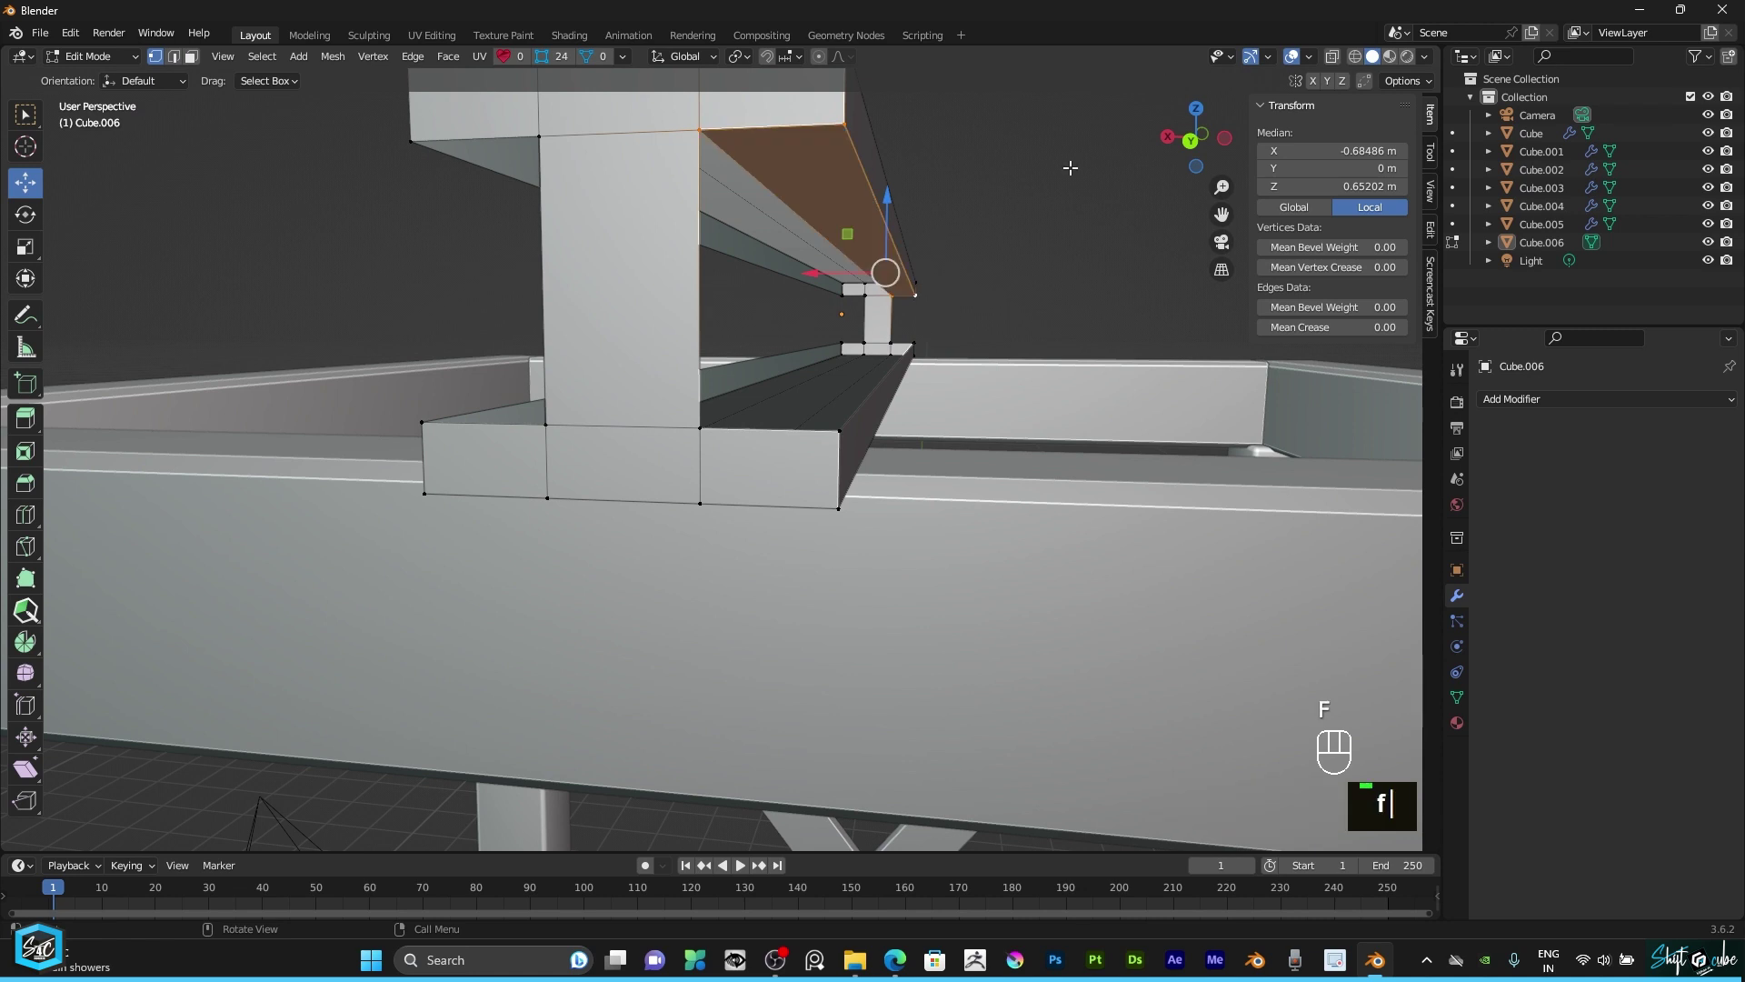
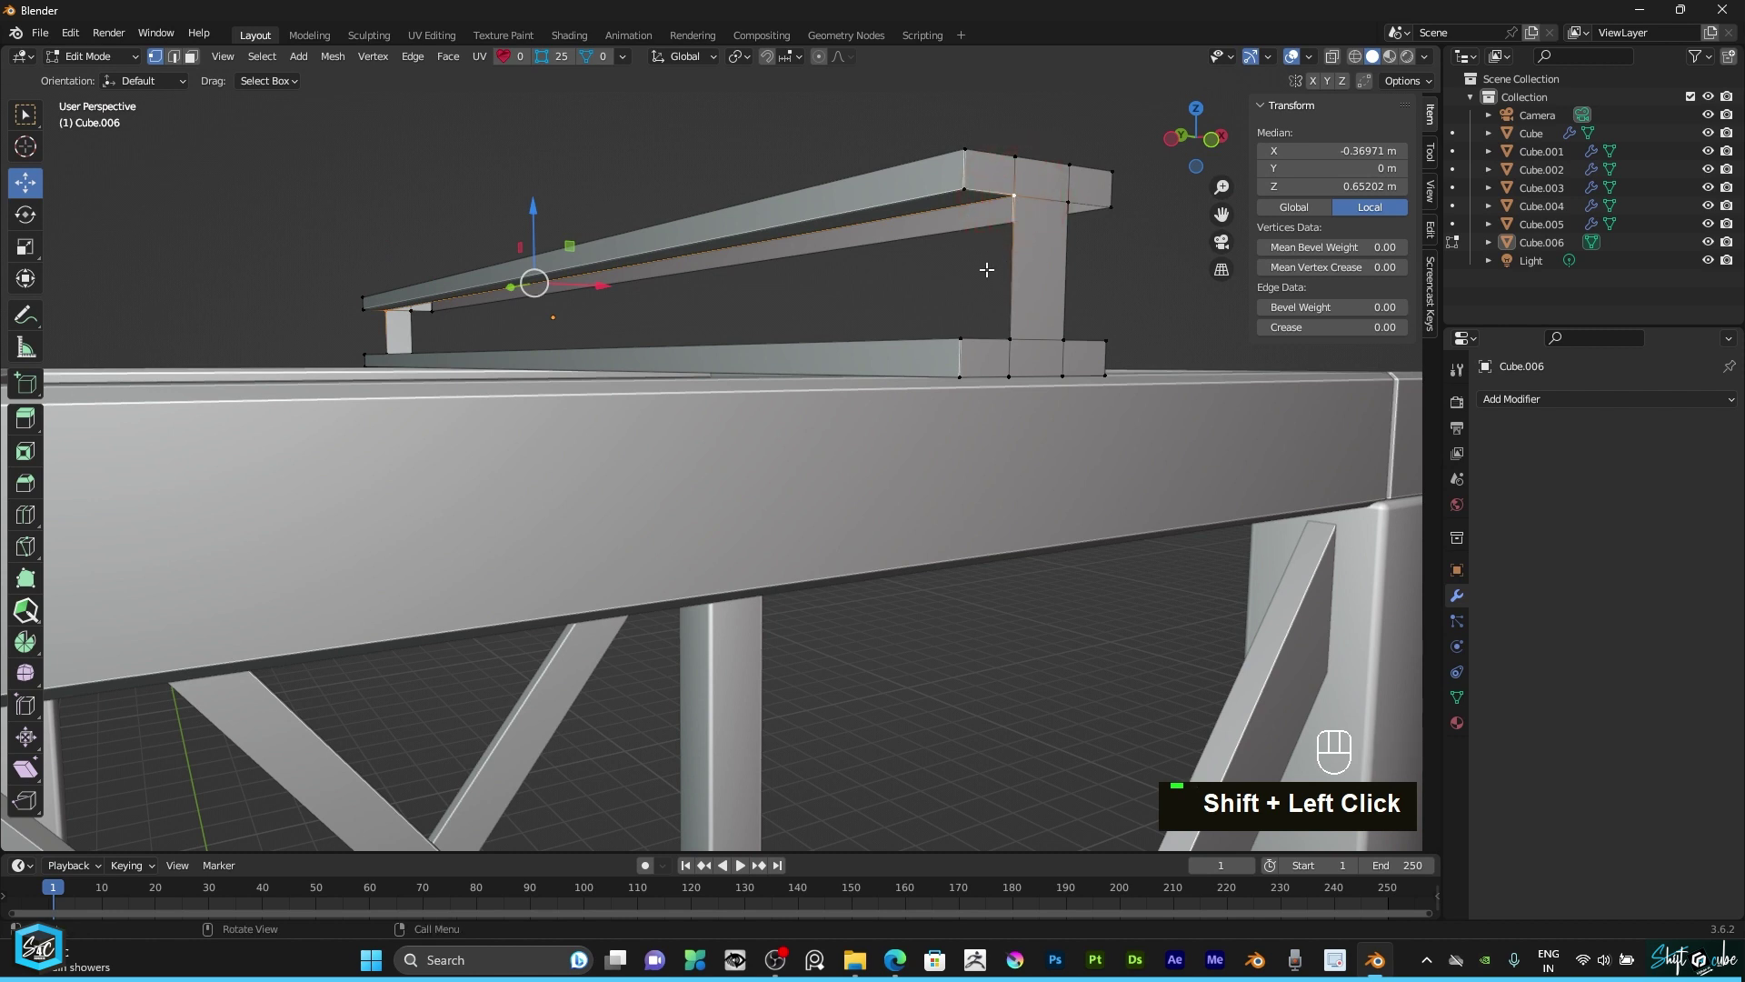
{"action": "key", "text": "f"}
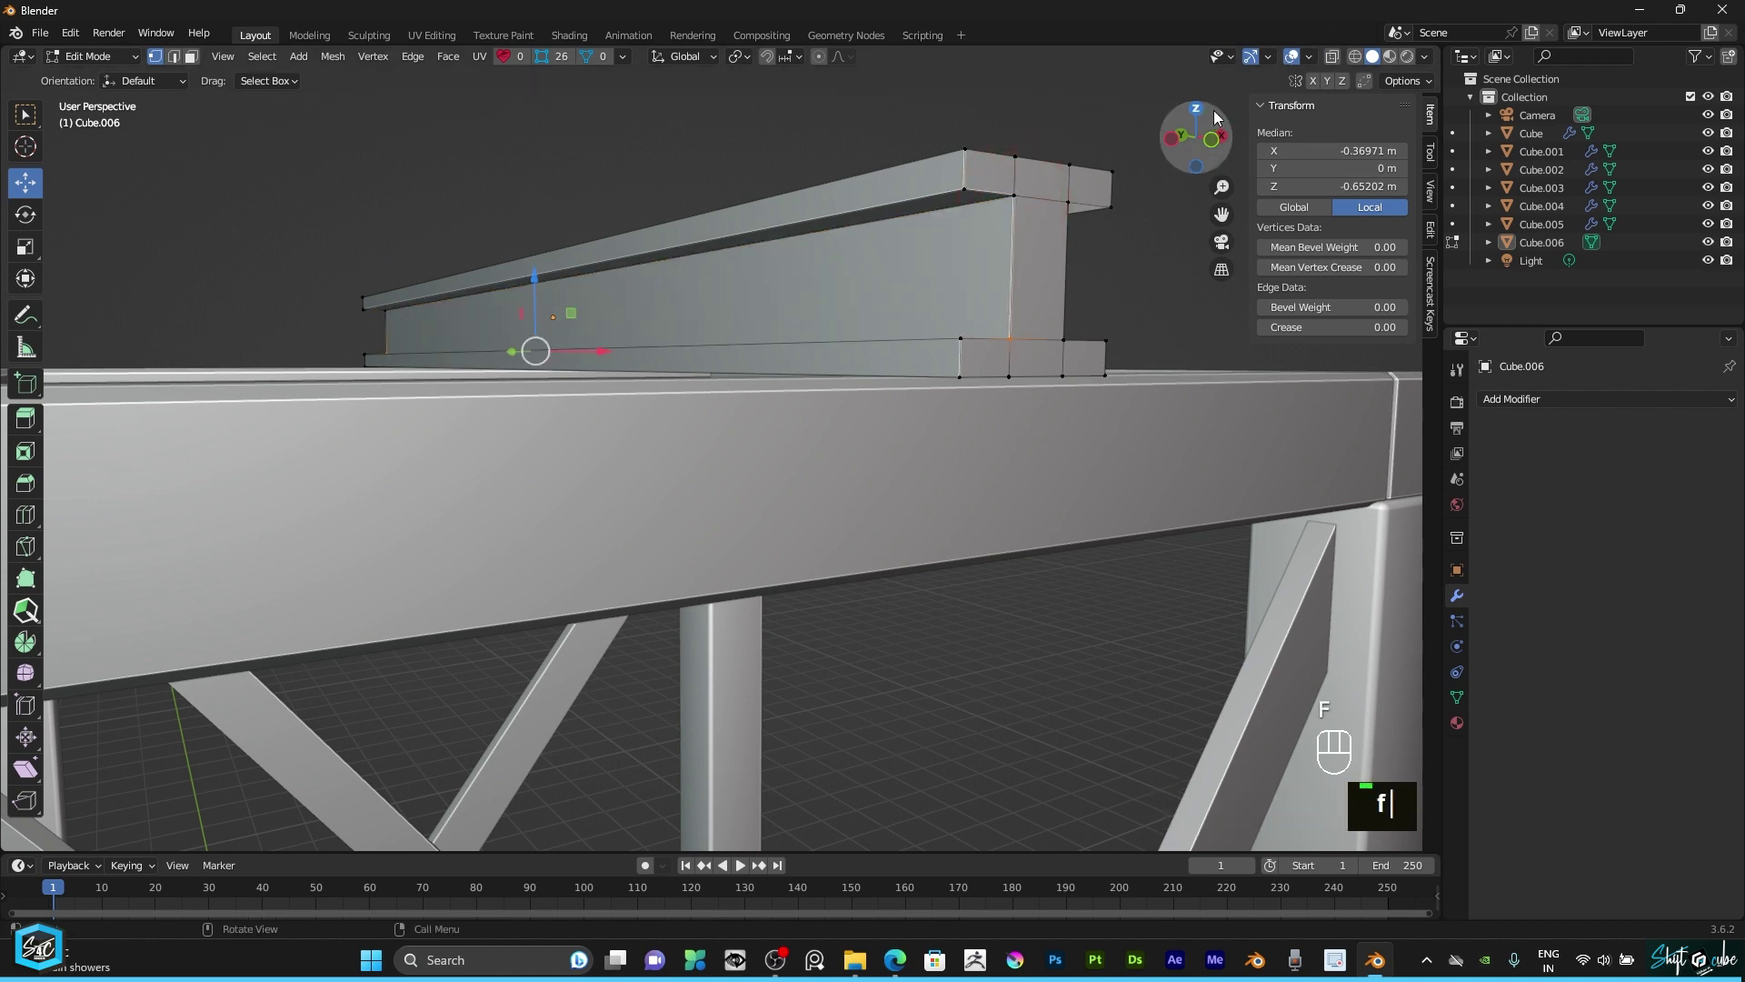
{"action": "left_click", "coordinate": [1204, 129]}
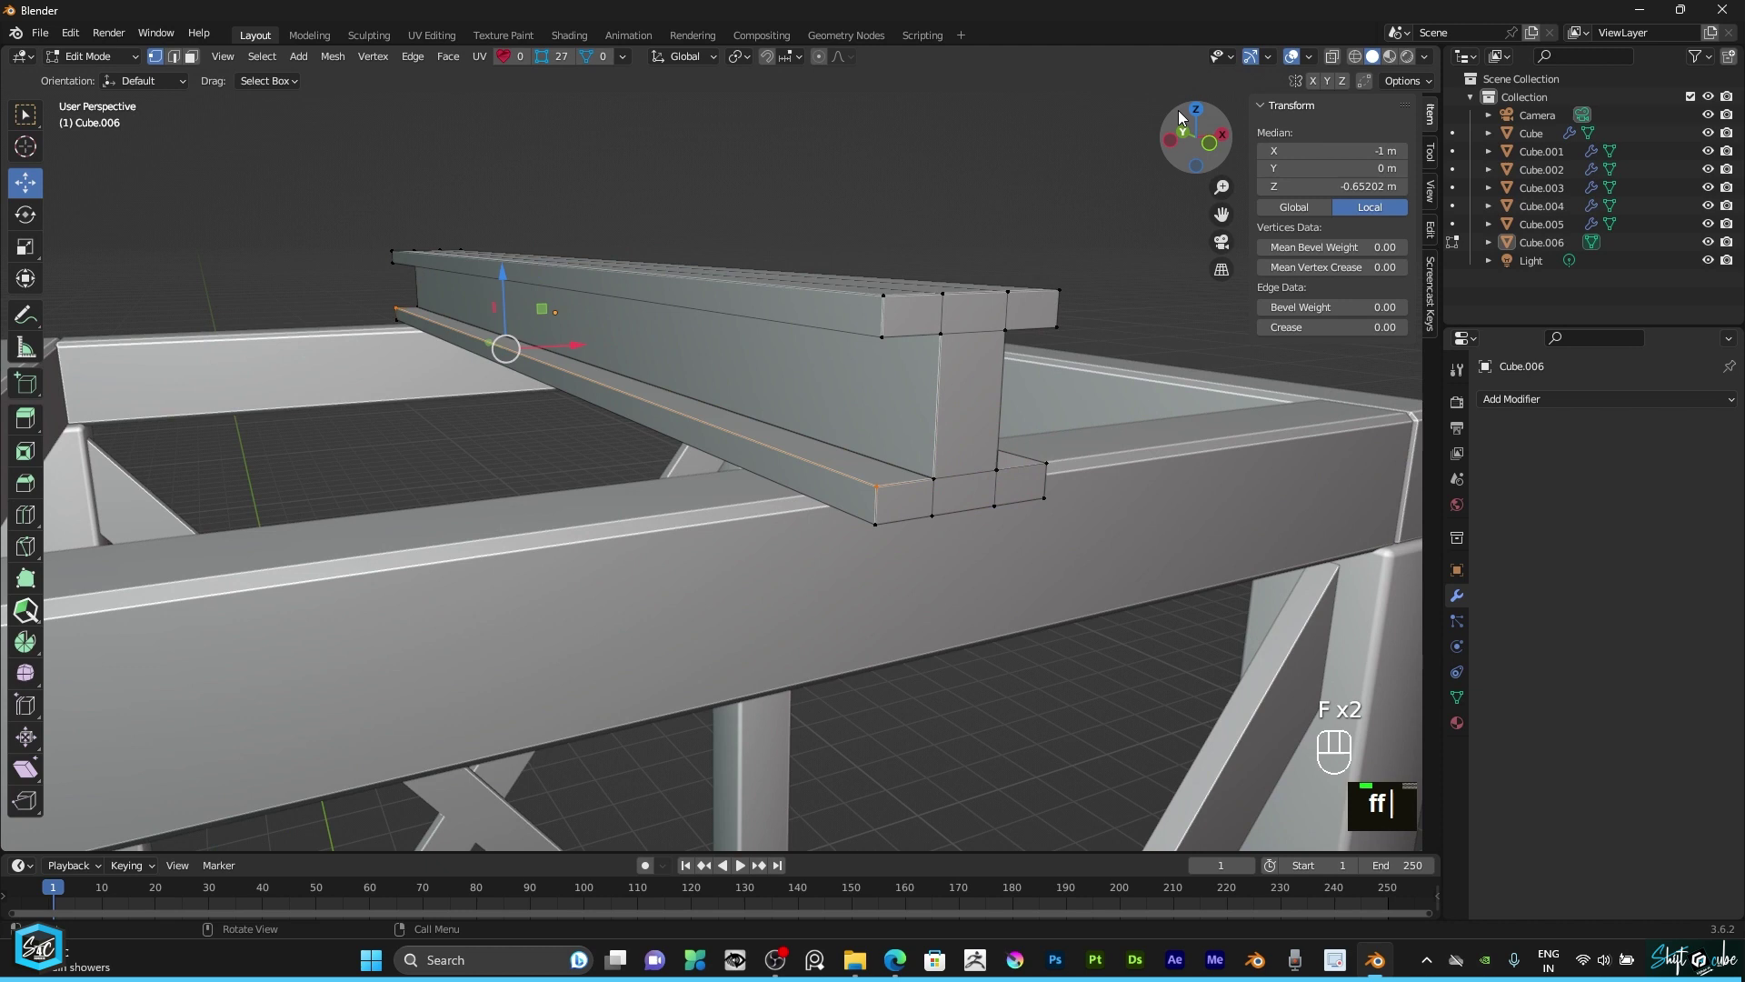
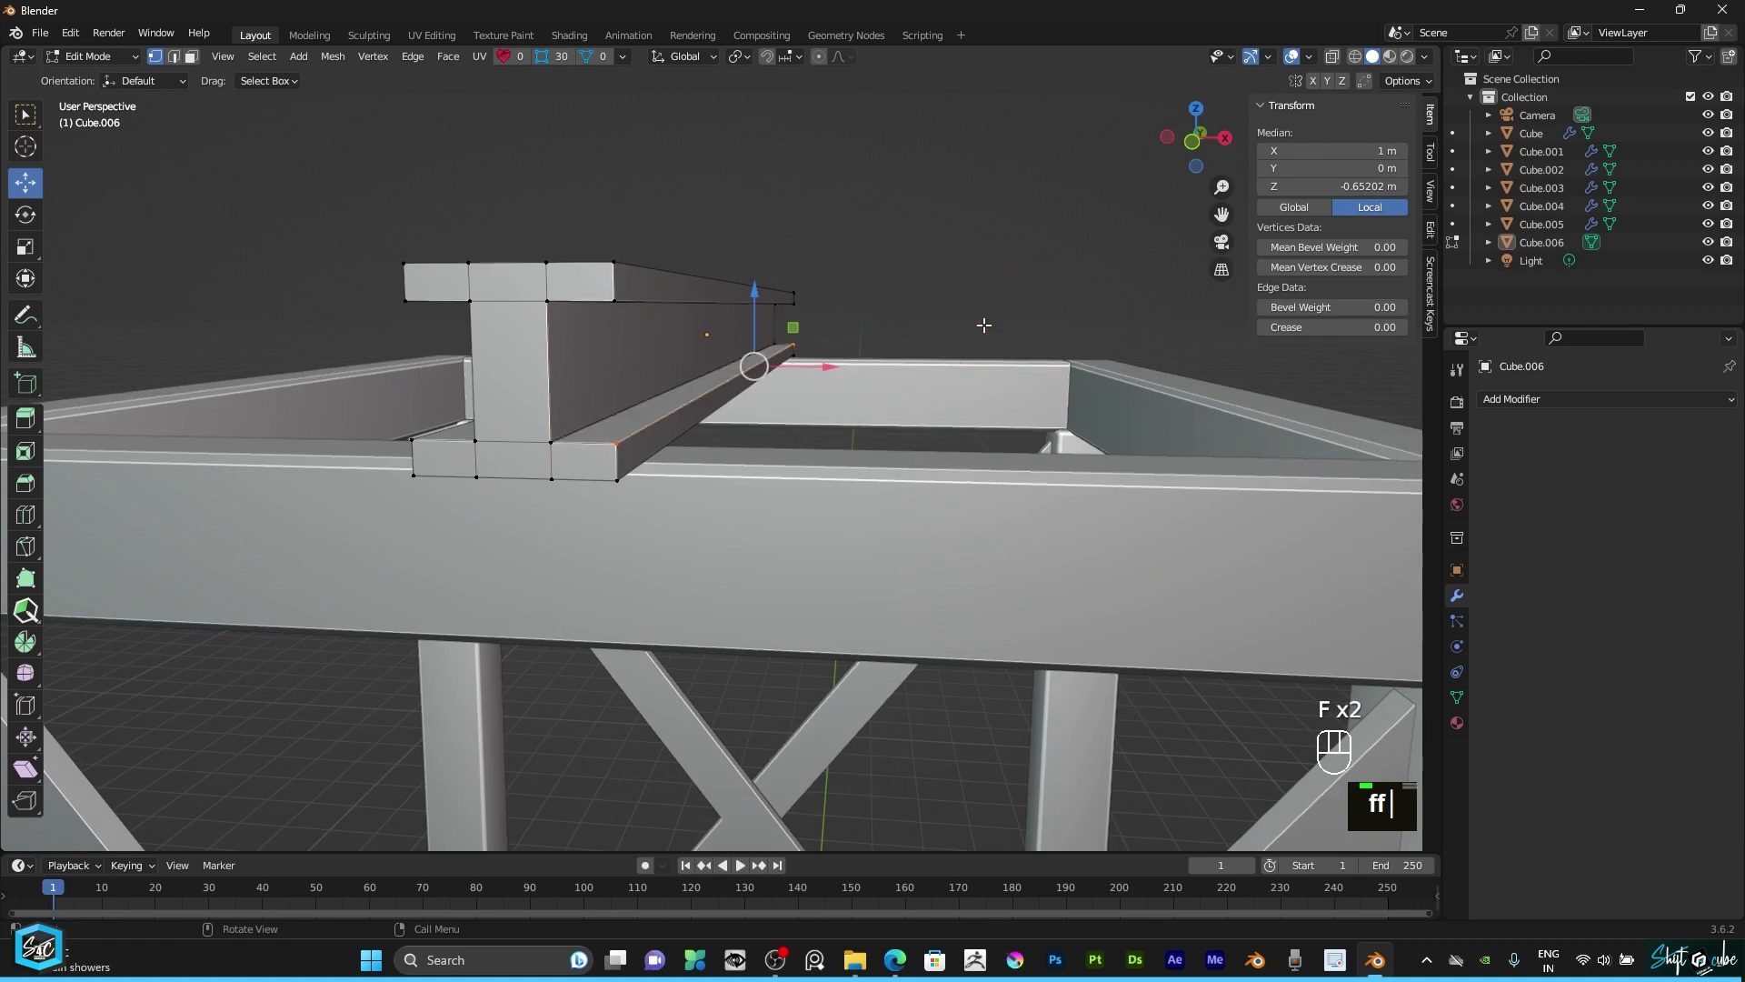
{"action": "type", "text": "ff"}
{"action": "left_click", "coordinate": [976, 313]}
Step: Check the I-beam end-on along its axis and return to Object Mode
{"action": "left_click", "coordinate": [1191, 147]}
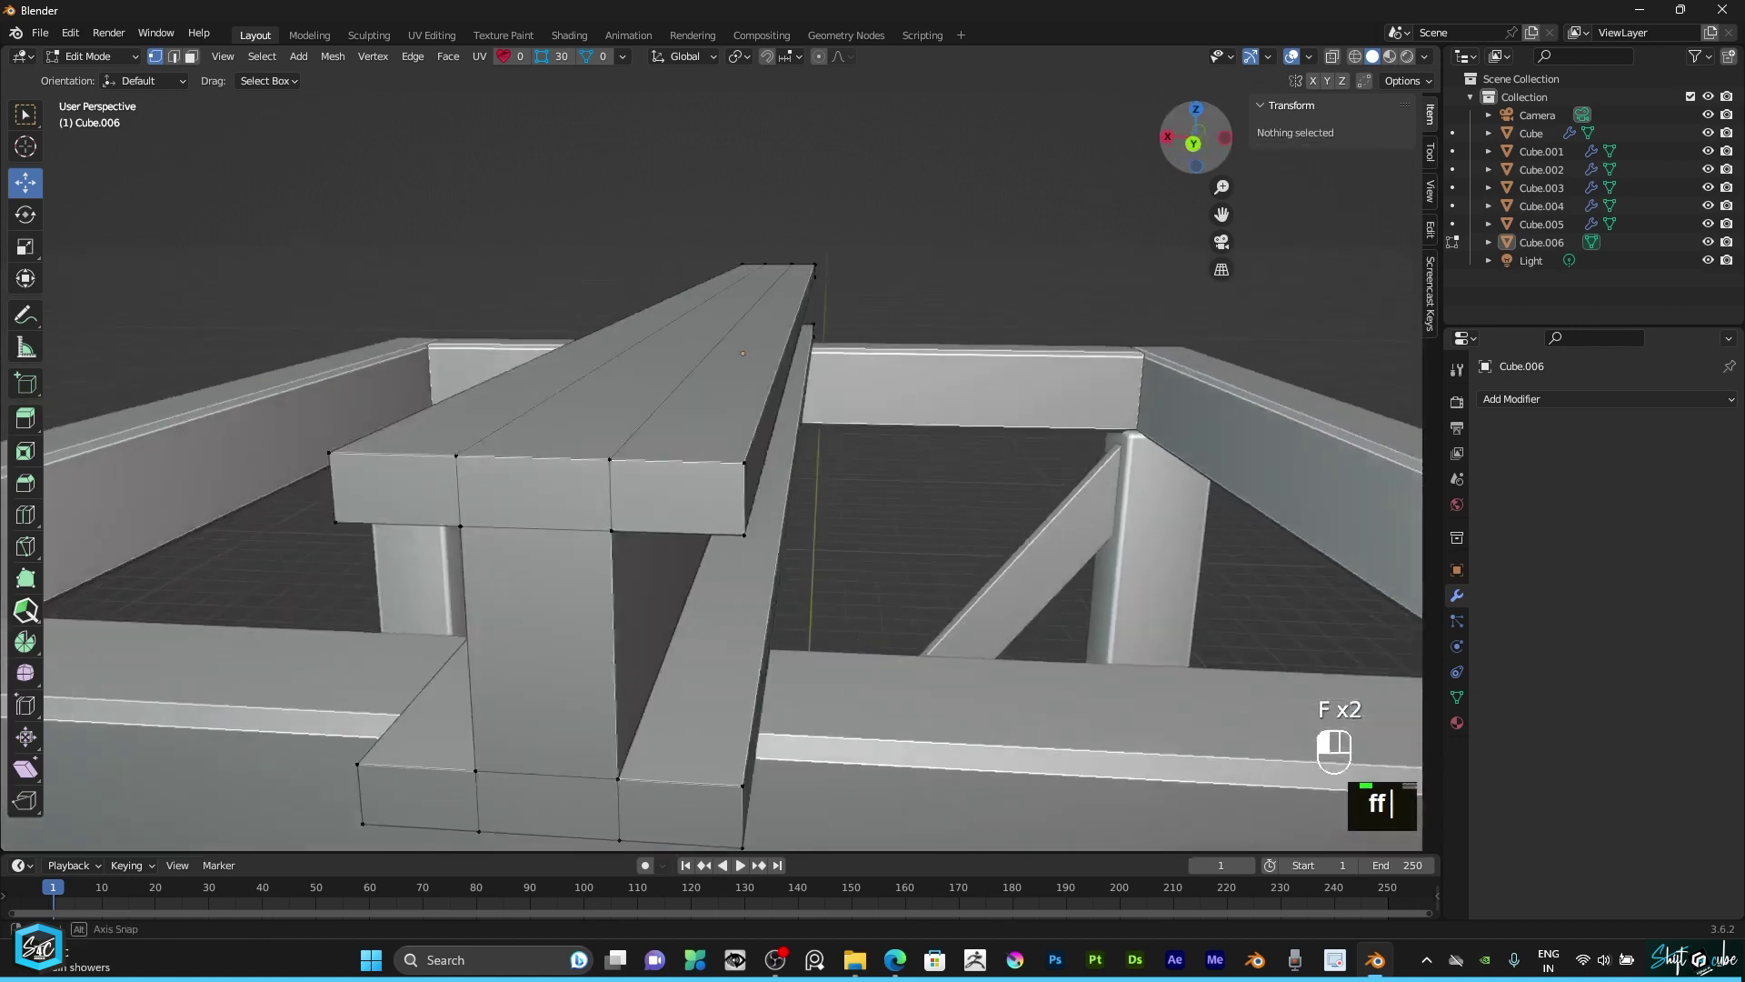
{"action": "scroll", "scroll_direction": "down", "scroll_amount": 3}
{"action": "type", "text": "ff"}
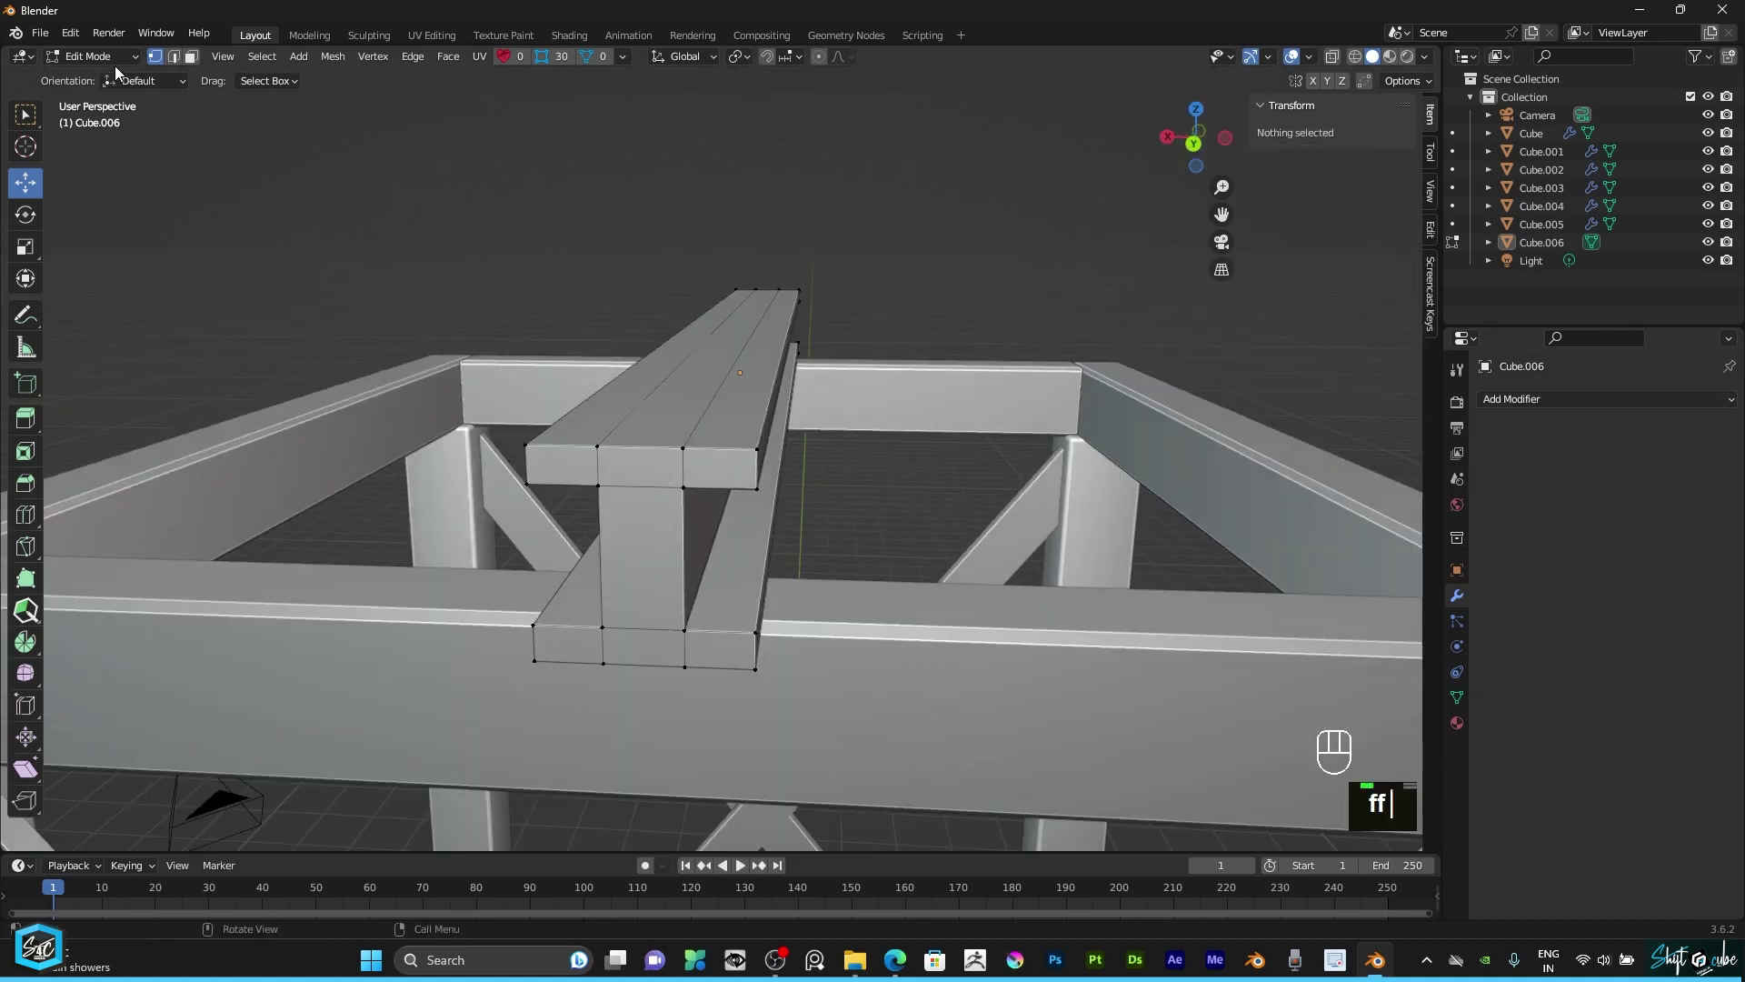
{"action": "double_click", "coordinate": [97, 83]}
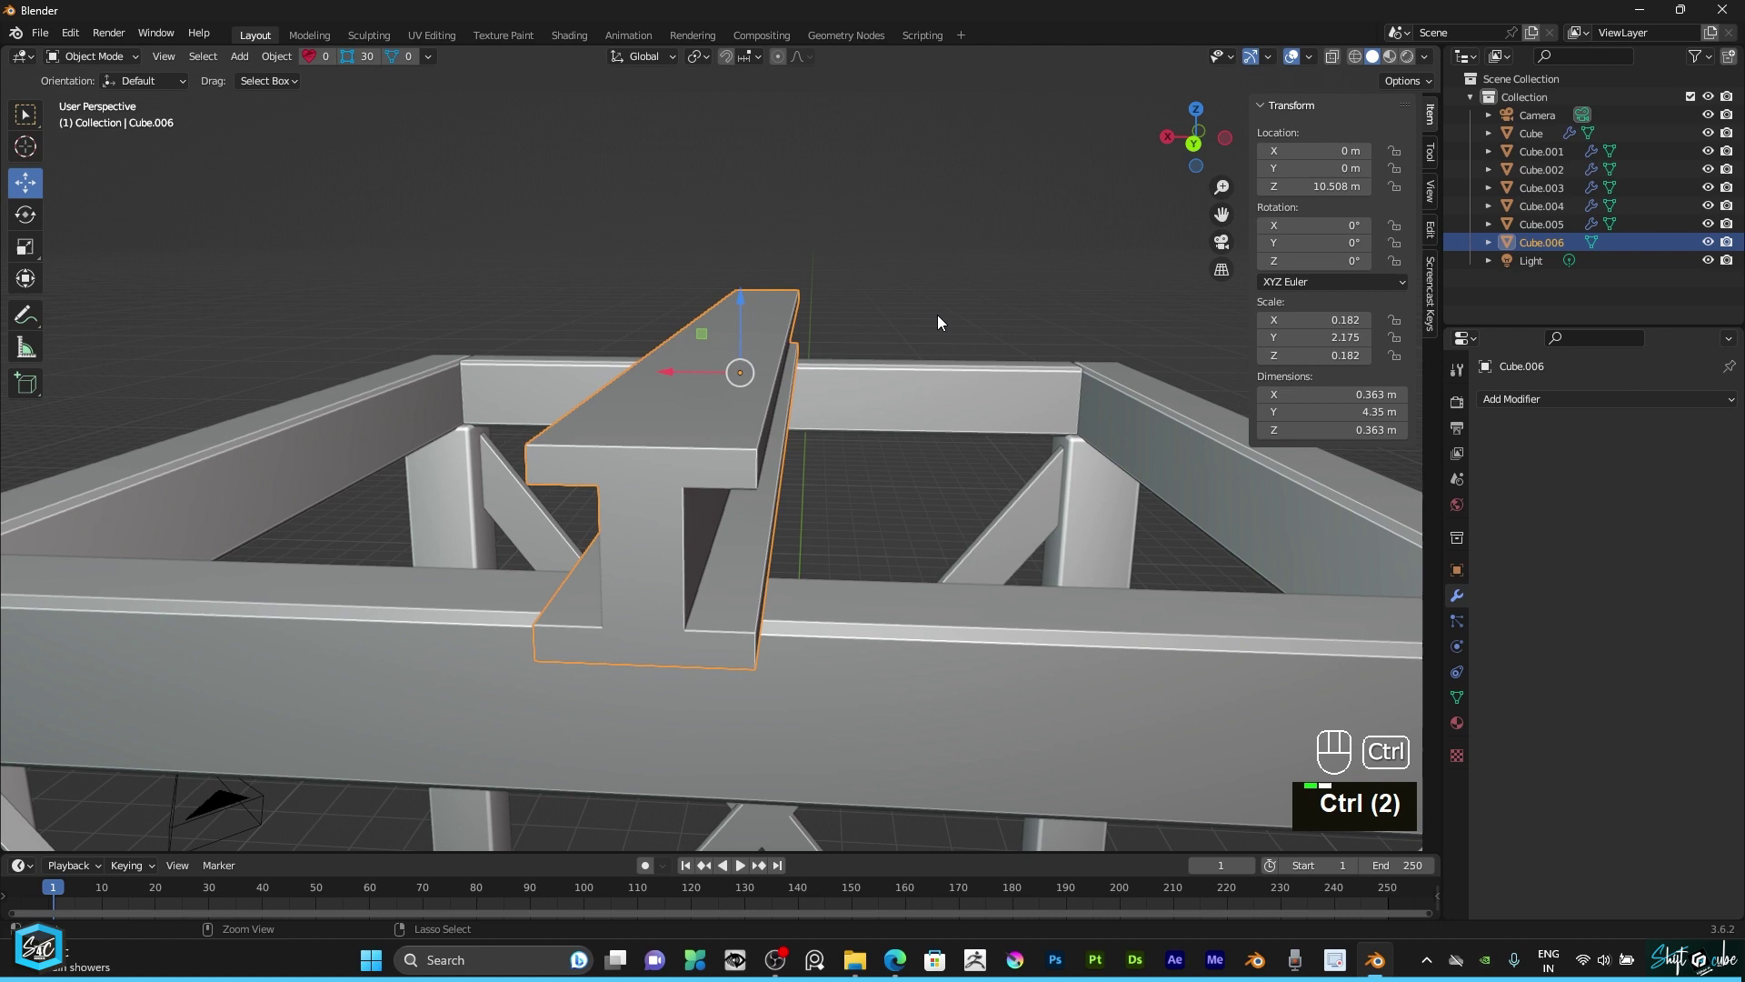
Step: Move the bevelled beam to the frame edge and apply All Transforms before arraying it six times
{"action": "key", "text": "ctrl+a"}
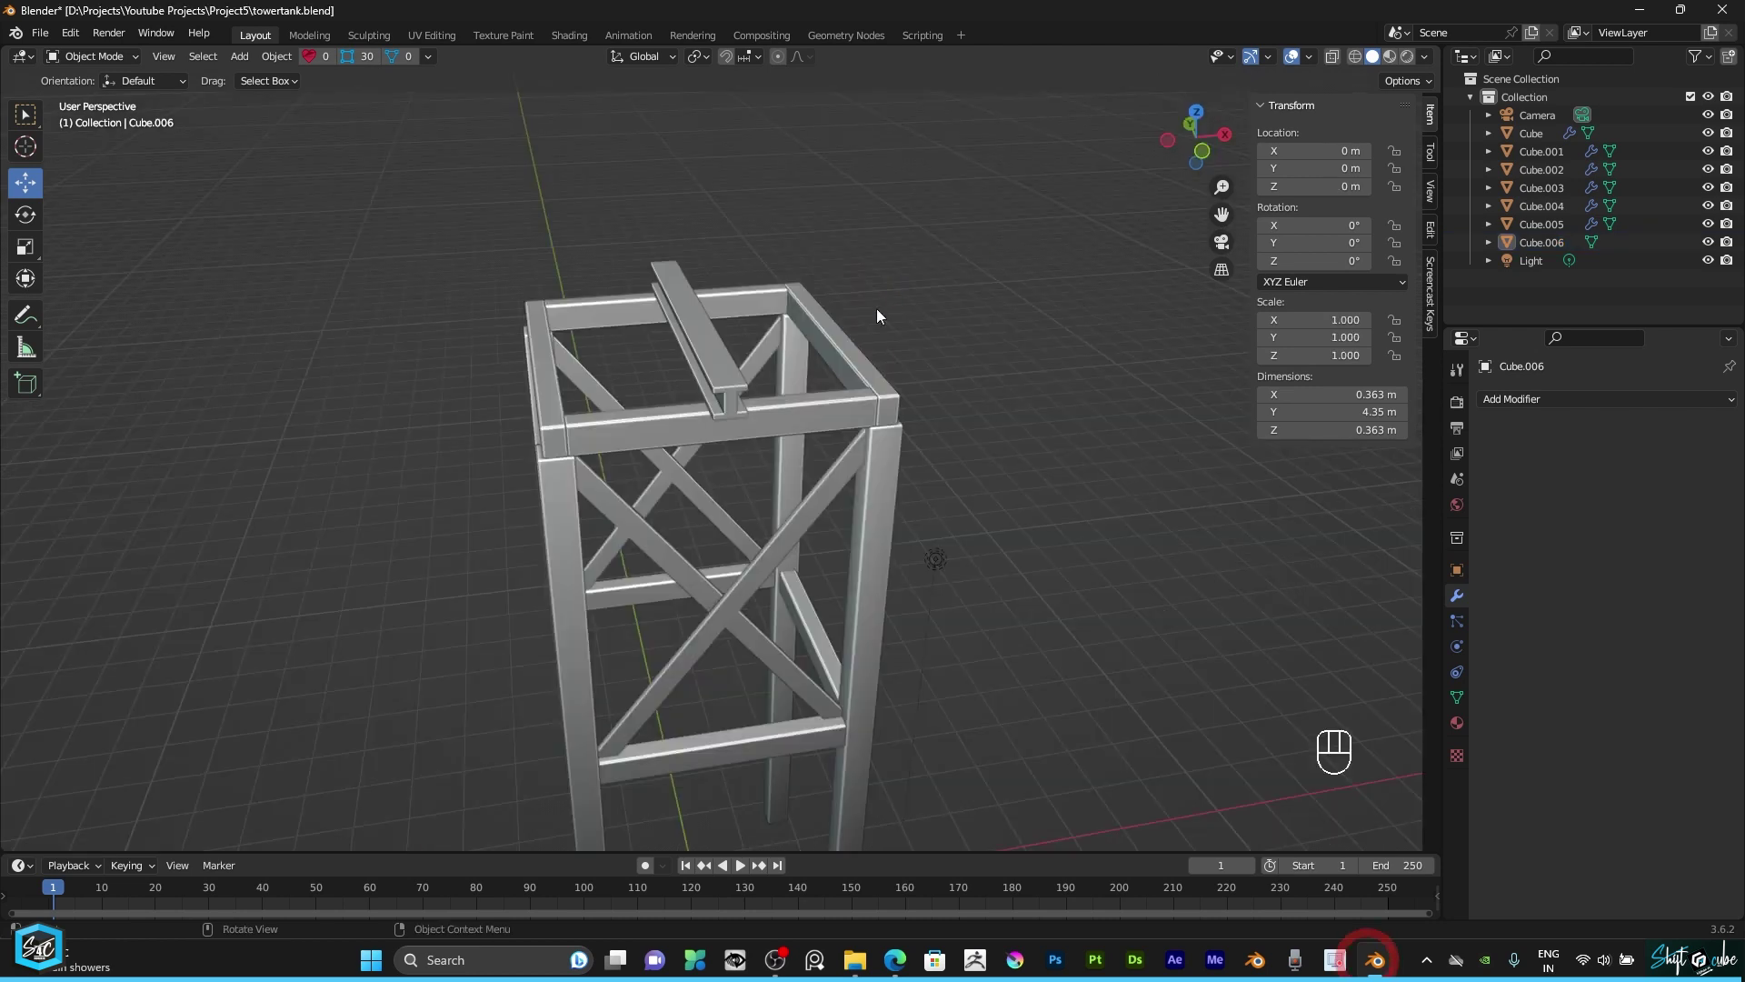
{"action": "scroll", "scroll_direction": "up", "scroll_amount": 3}
{"action": "left_click_drag", "start_coordinate": [792, 352], "coordinate": [813, 466]}
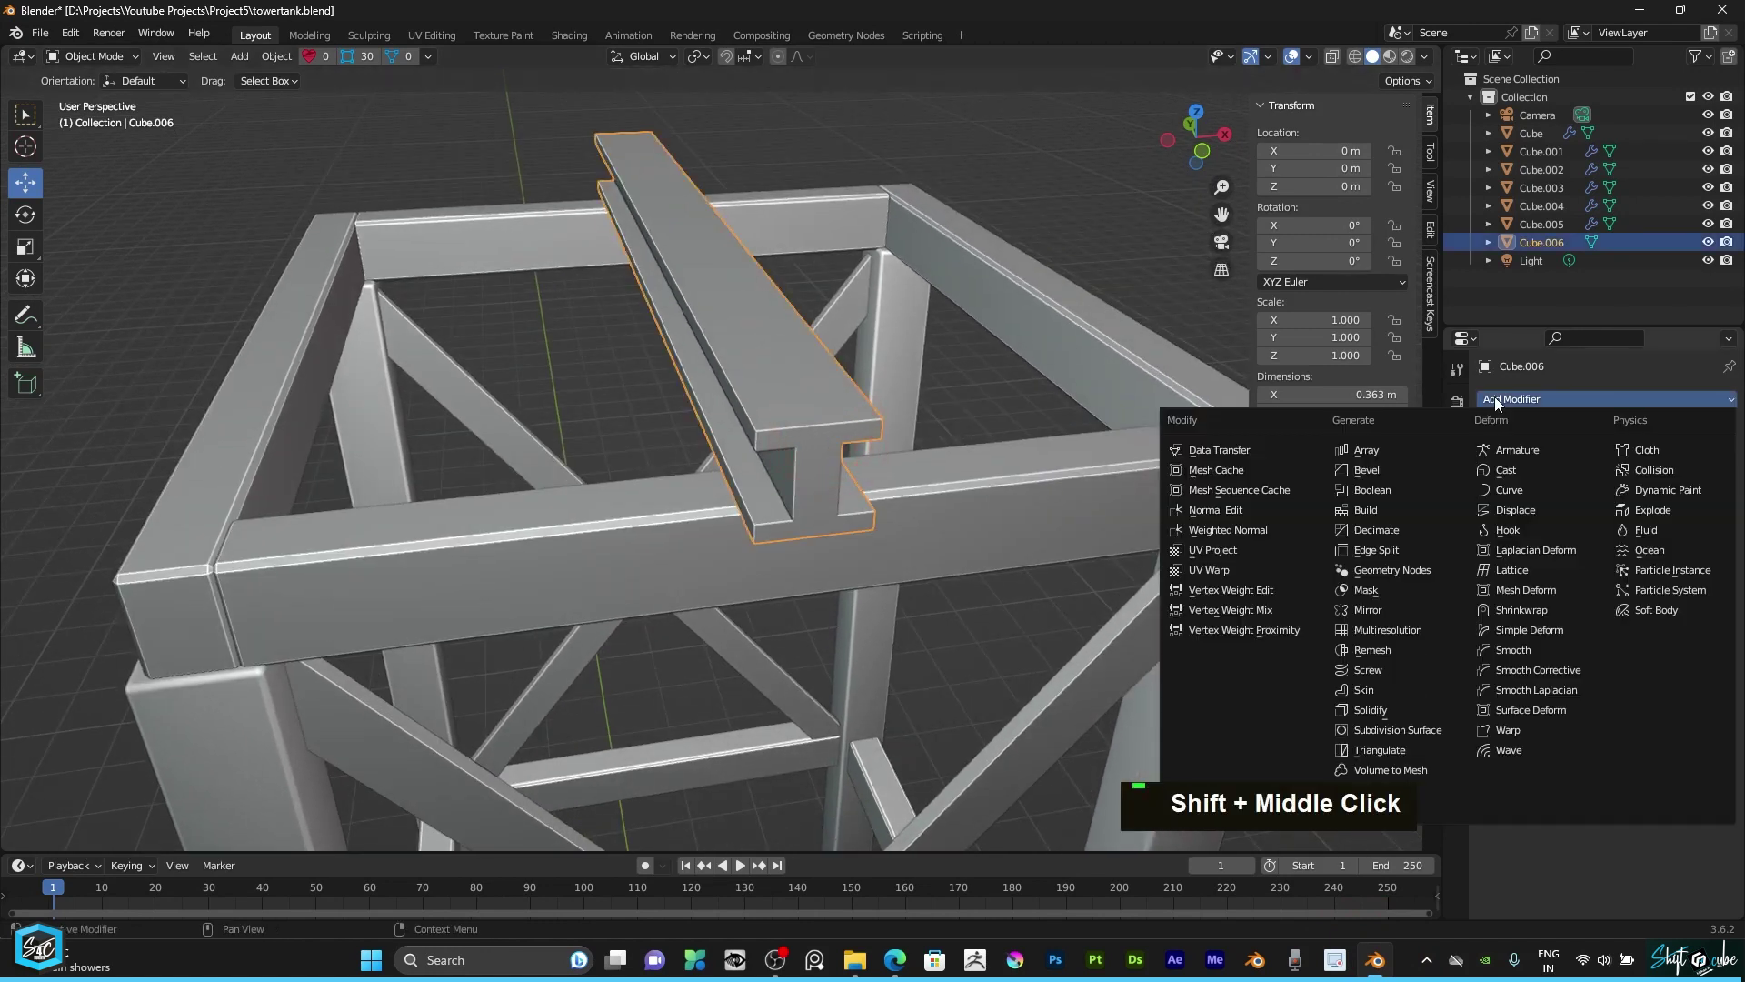
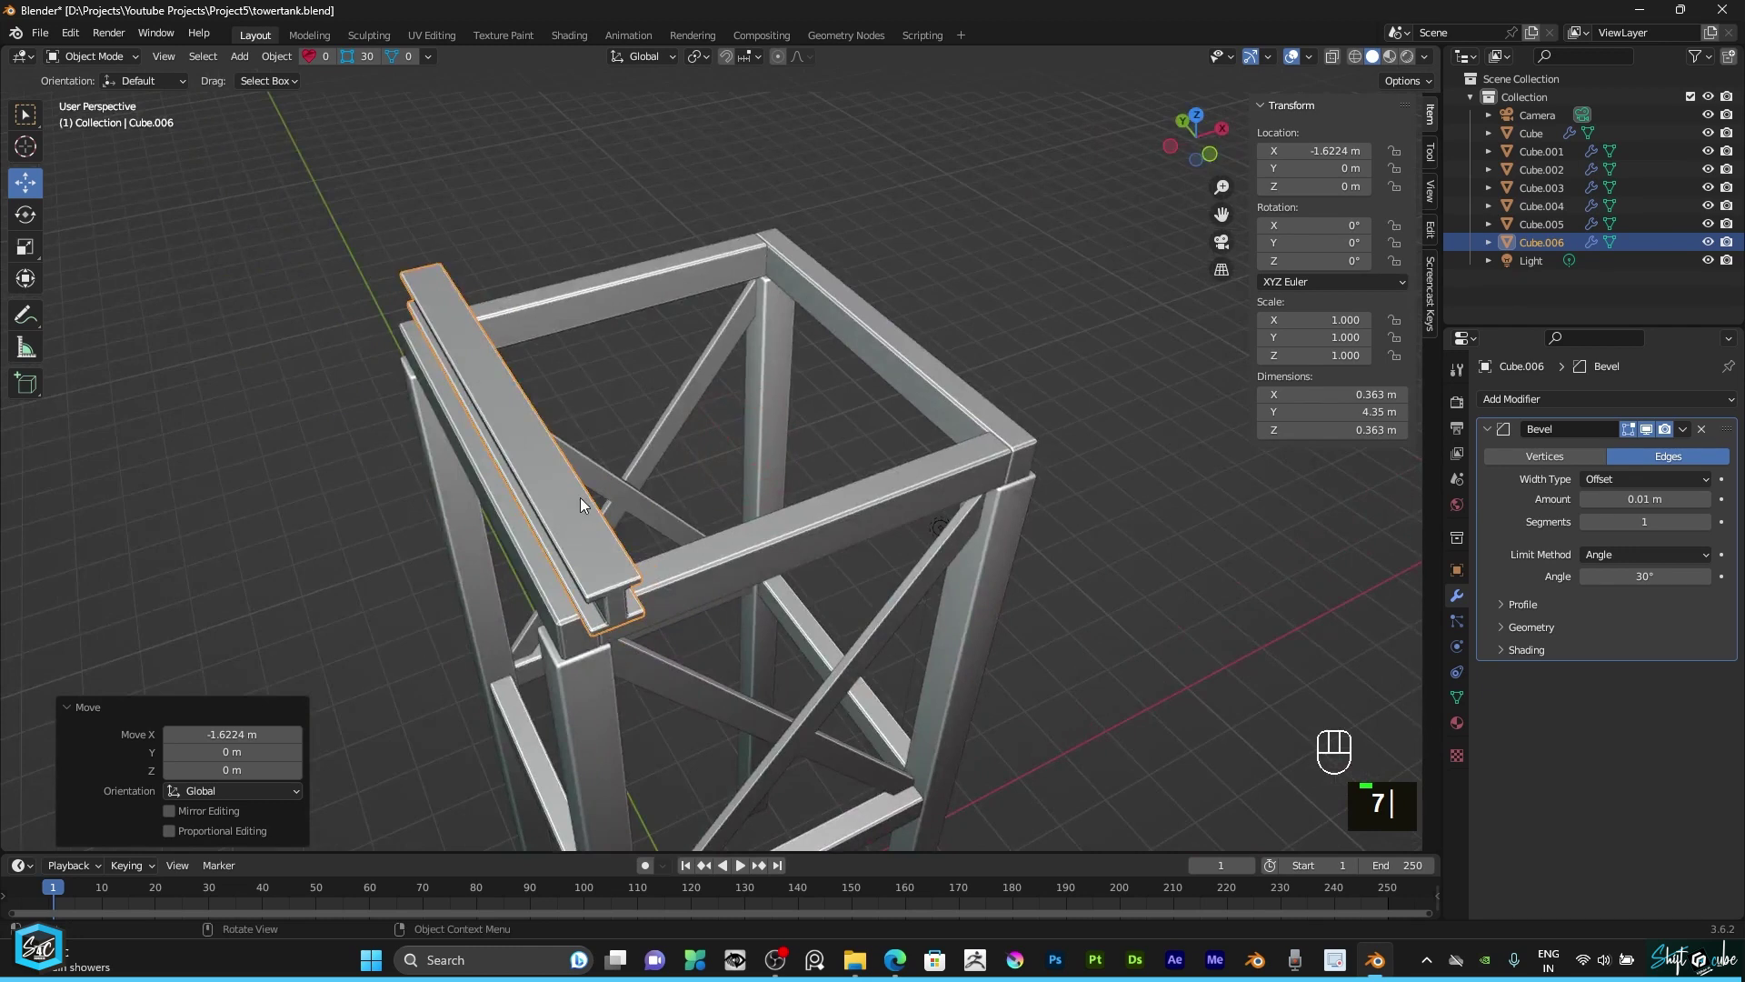
{"action": "left_click", "coordinate": [1191, 139]}
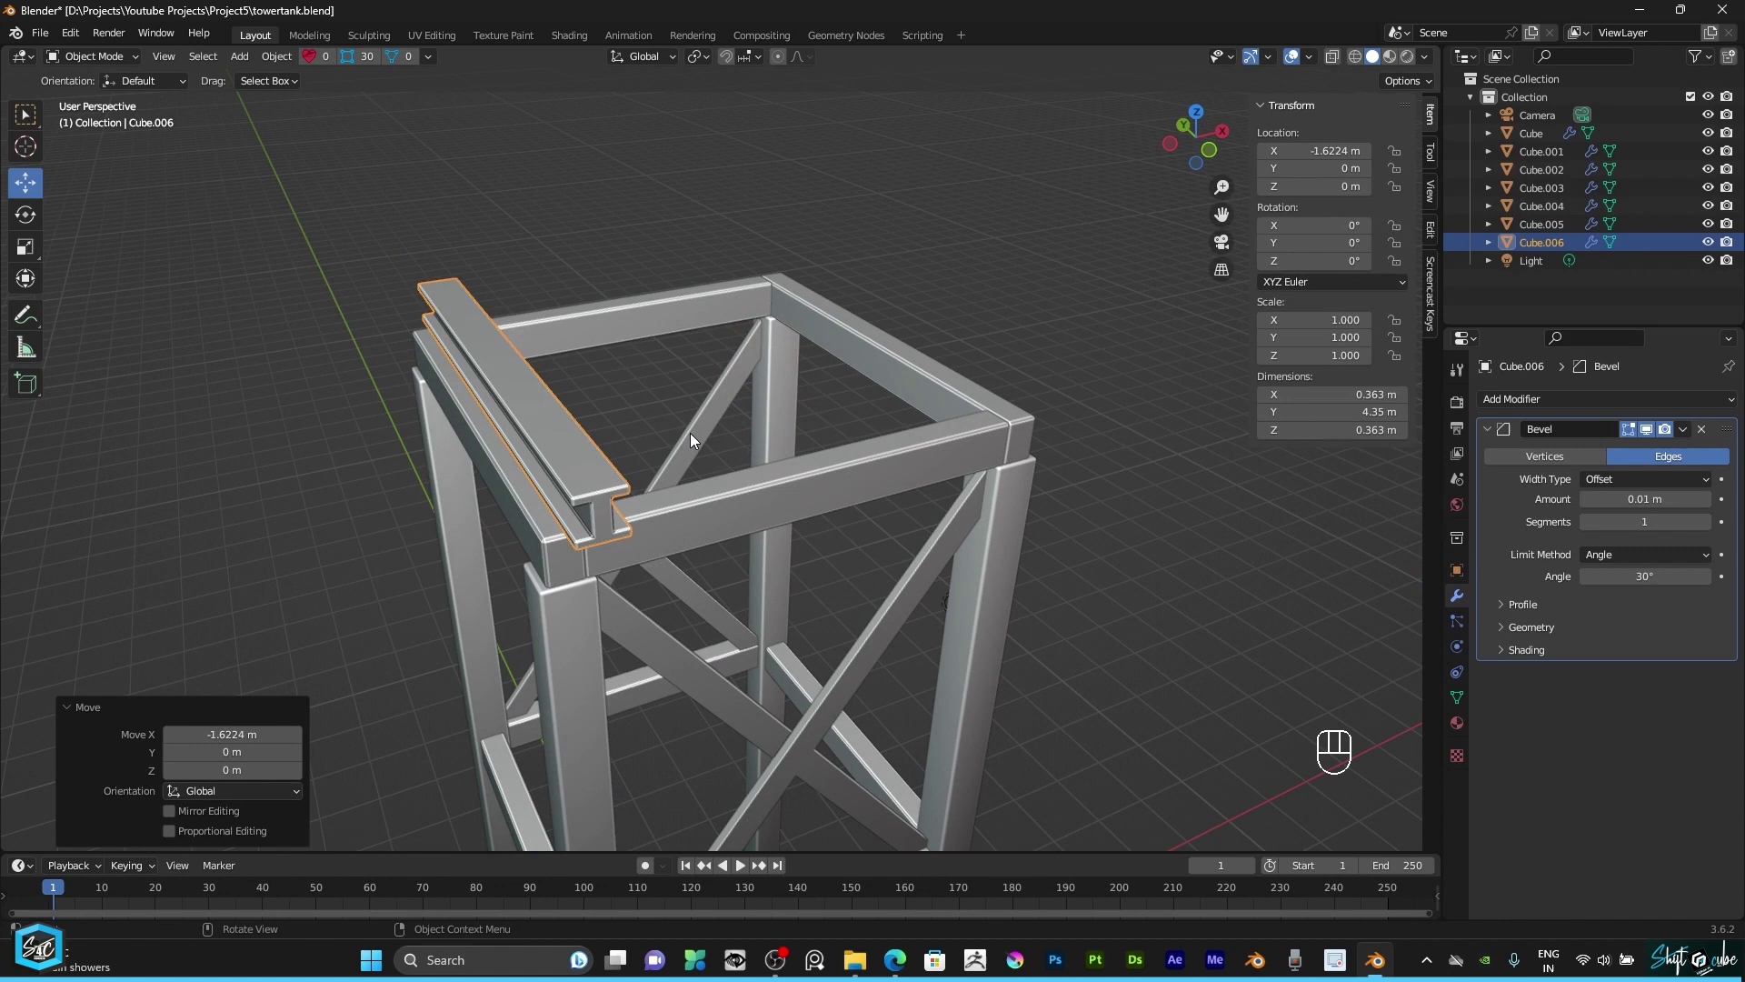
{"action": "key", "text": "ctrl+a"}
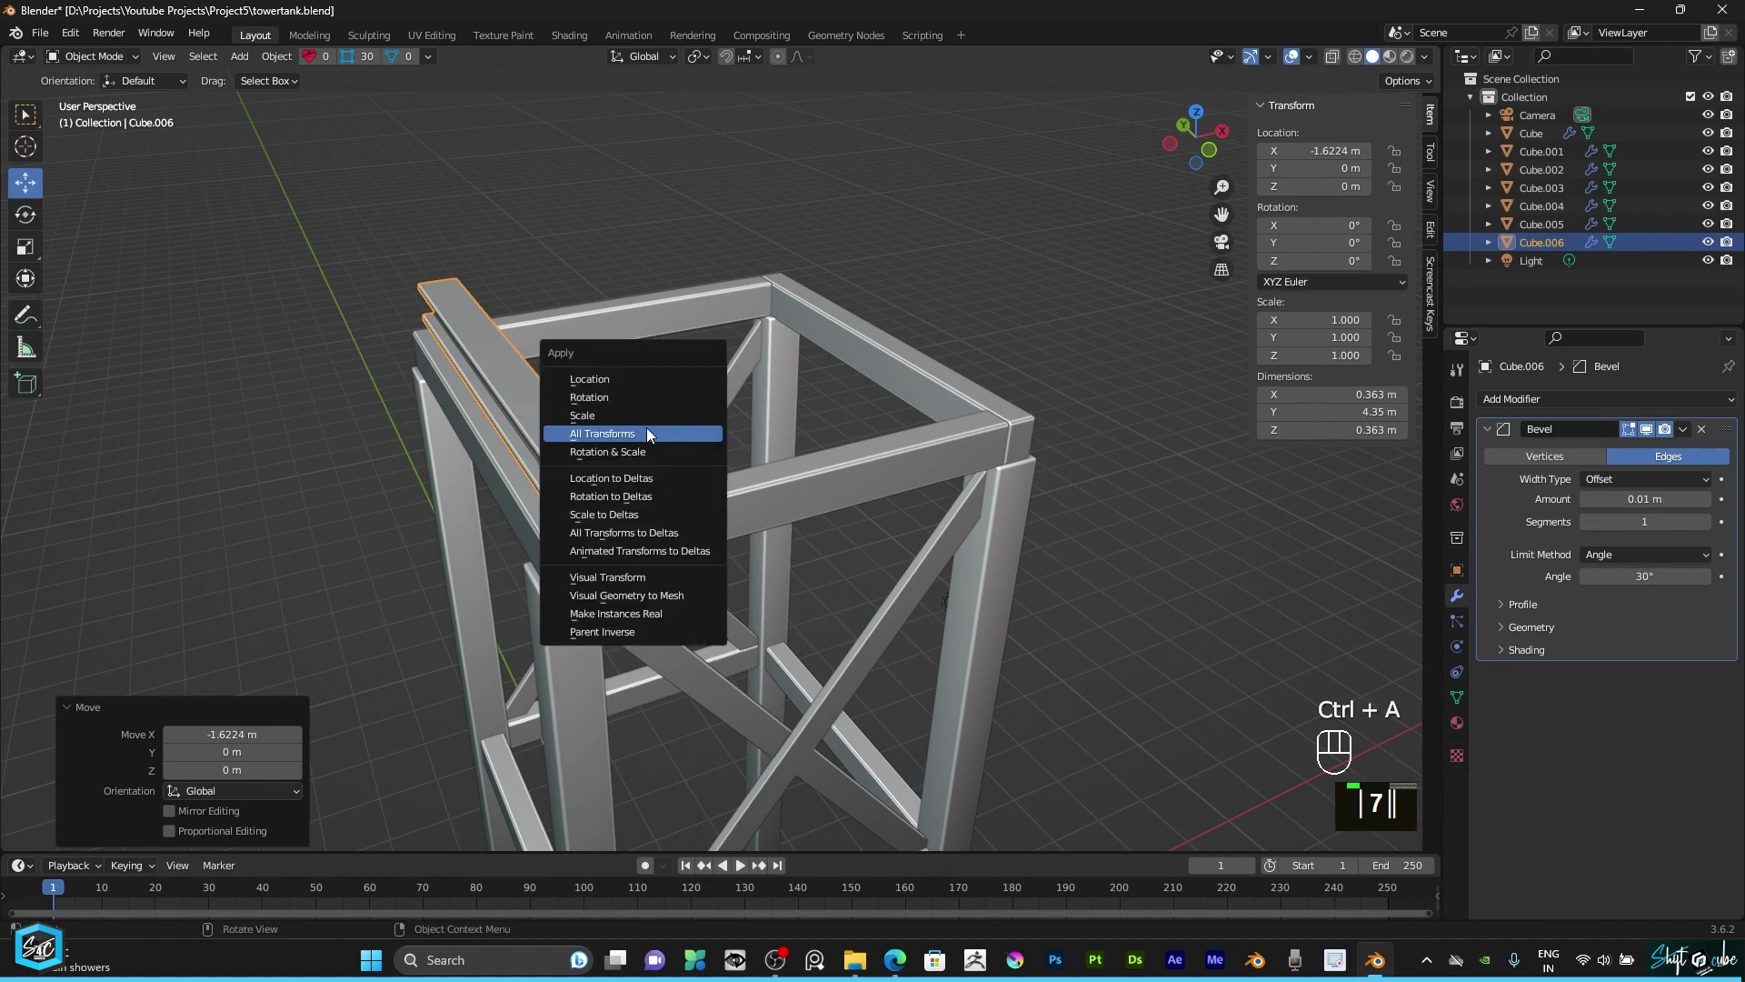
{"action": "double_click", "coordinate": [1491, 431]}
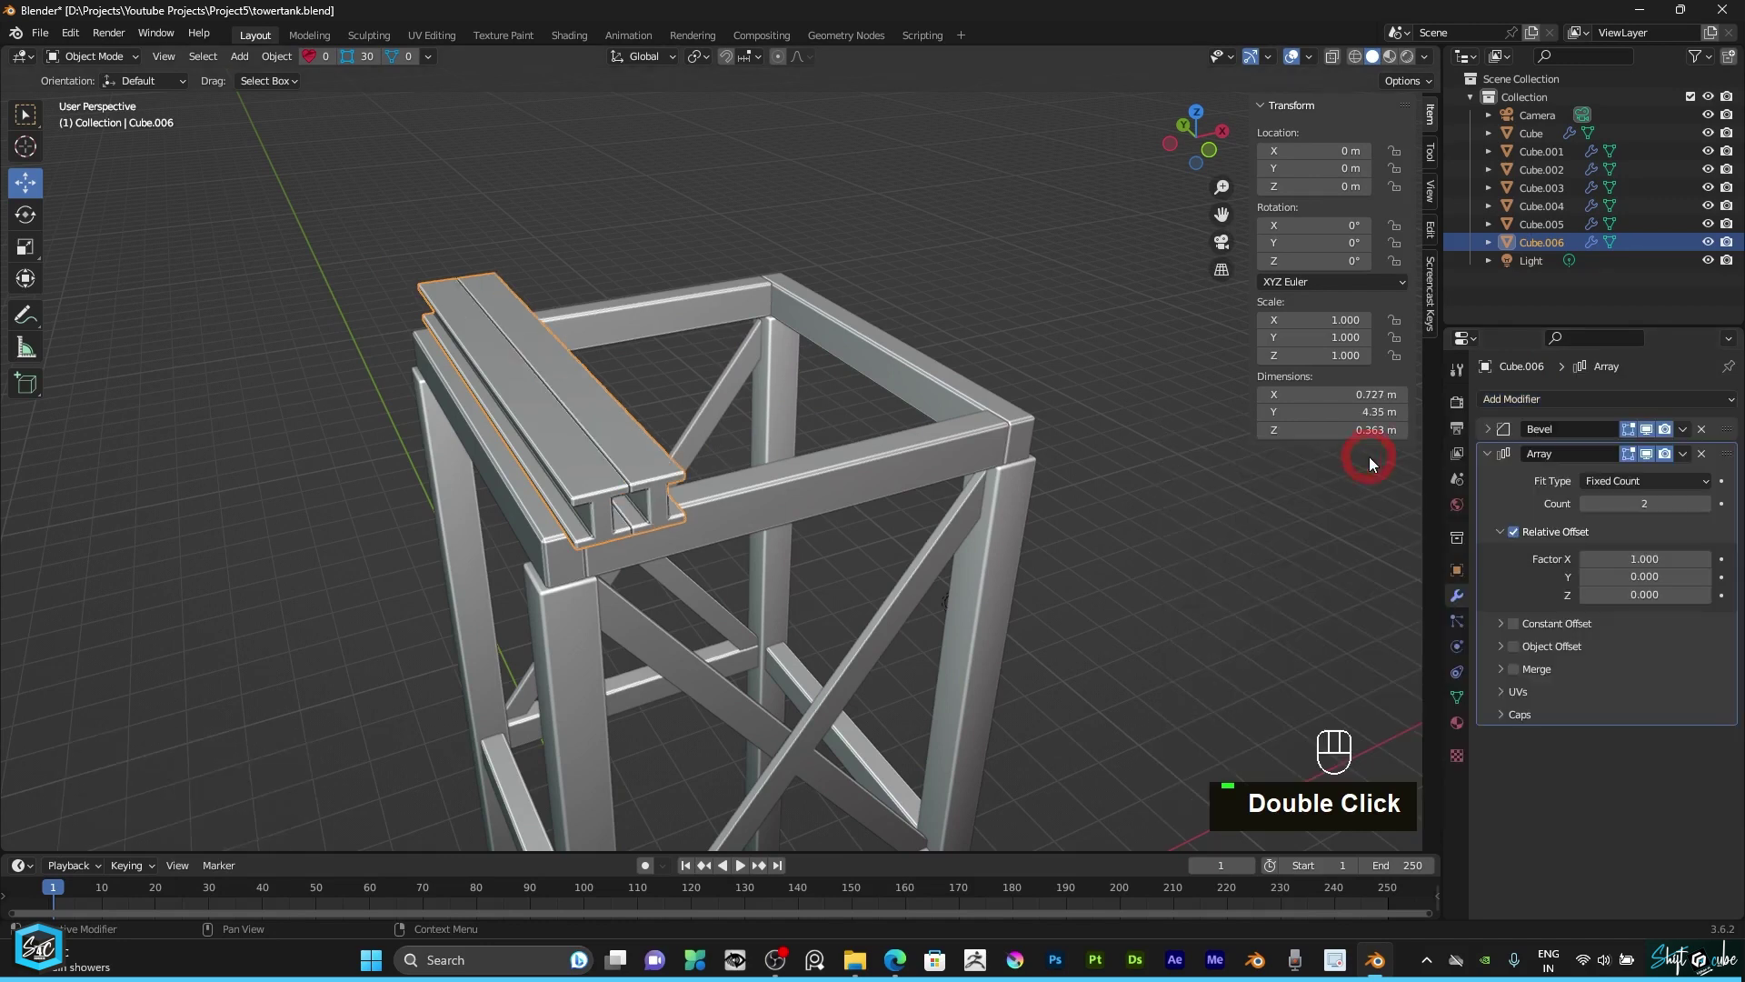
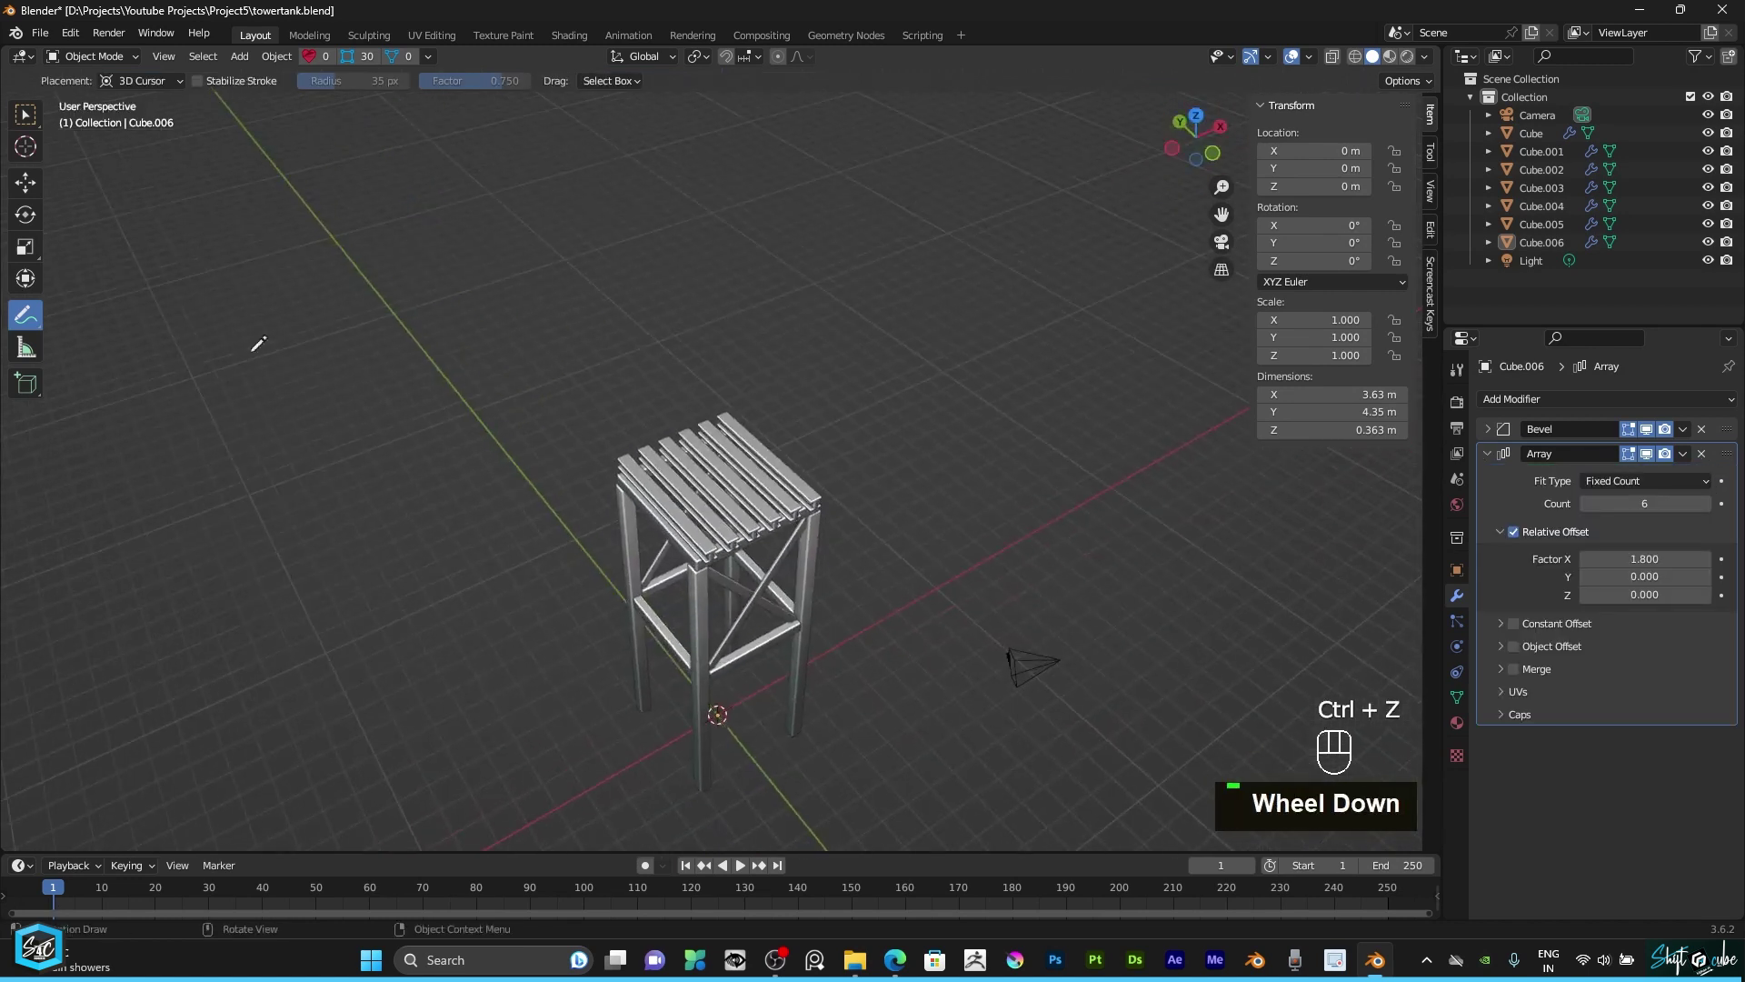
Step: From front view place the 3D cursor above the I-beams
{"action": "left_click", "coordinate": [36, 178]}
{"action": "scroll", "scroll_direction": "up", "scroll_amount": 3}
{"action": "scroll", "scroll_direction": "down", "scroll_amount": 3}
{"action": "key", "text": "KP_1"}
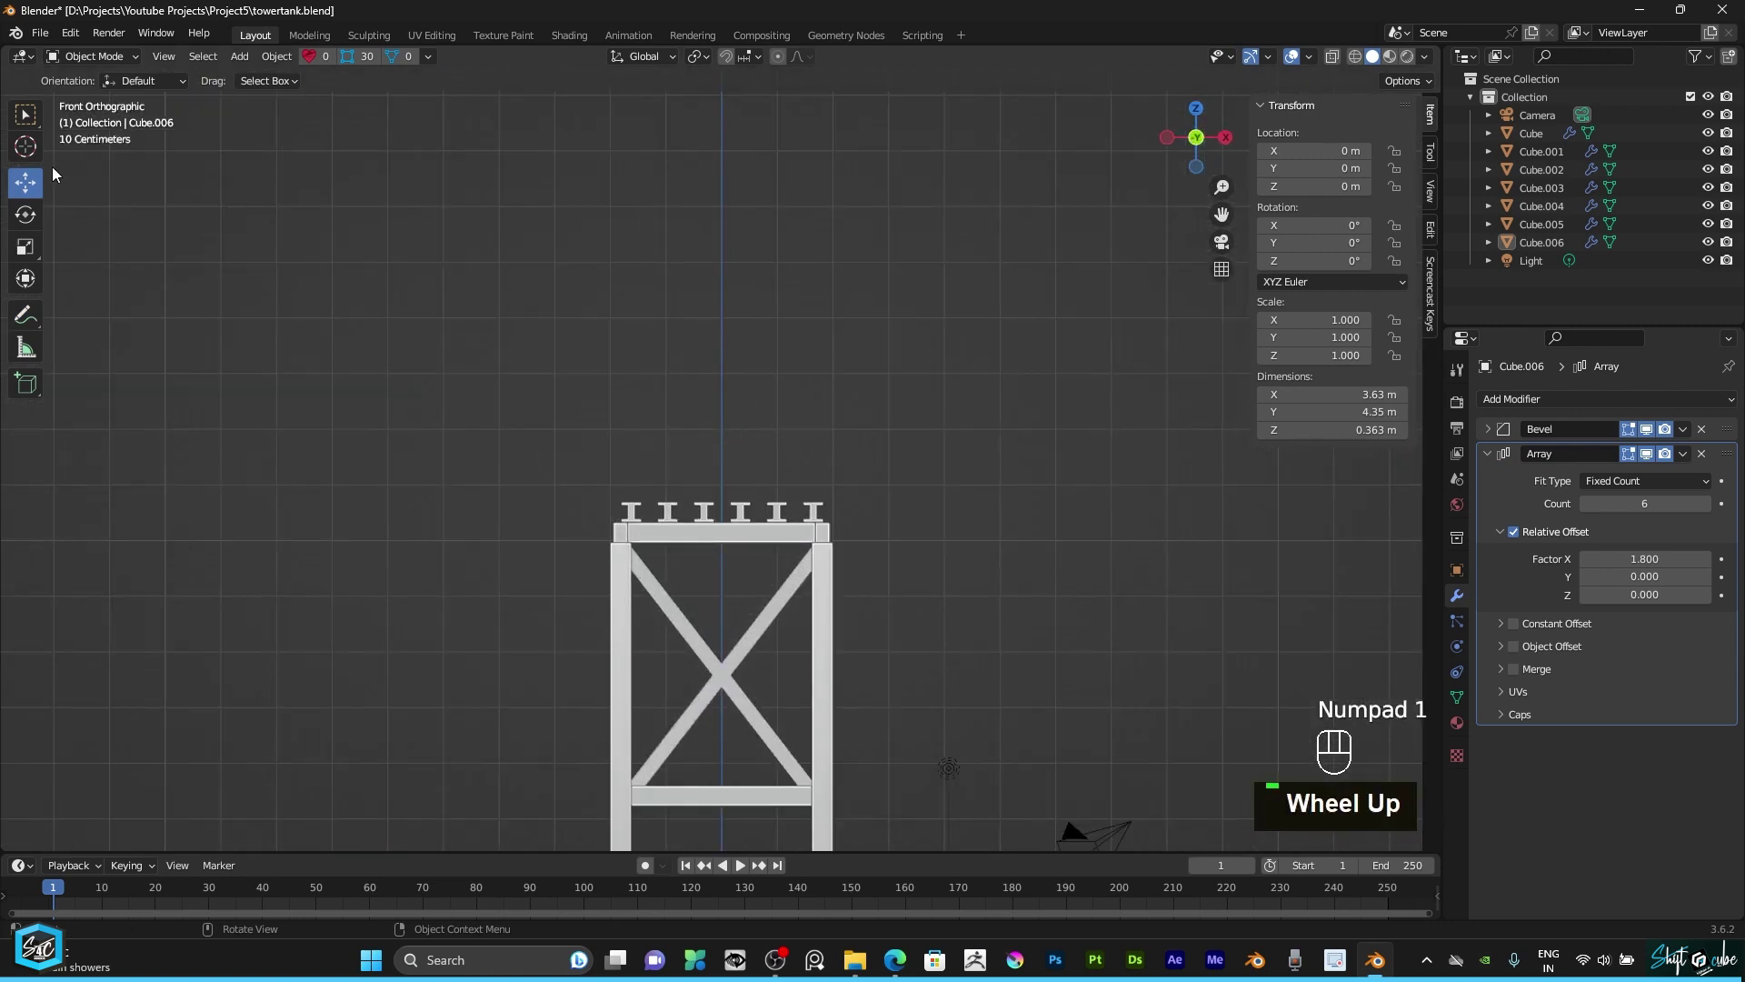
{"action": "scroll", "scroll_direction": "up", "scroll_amount": 3}
{"action": "left_click", "coordinate": [29, 148]}
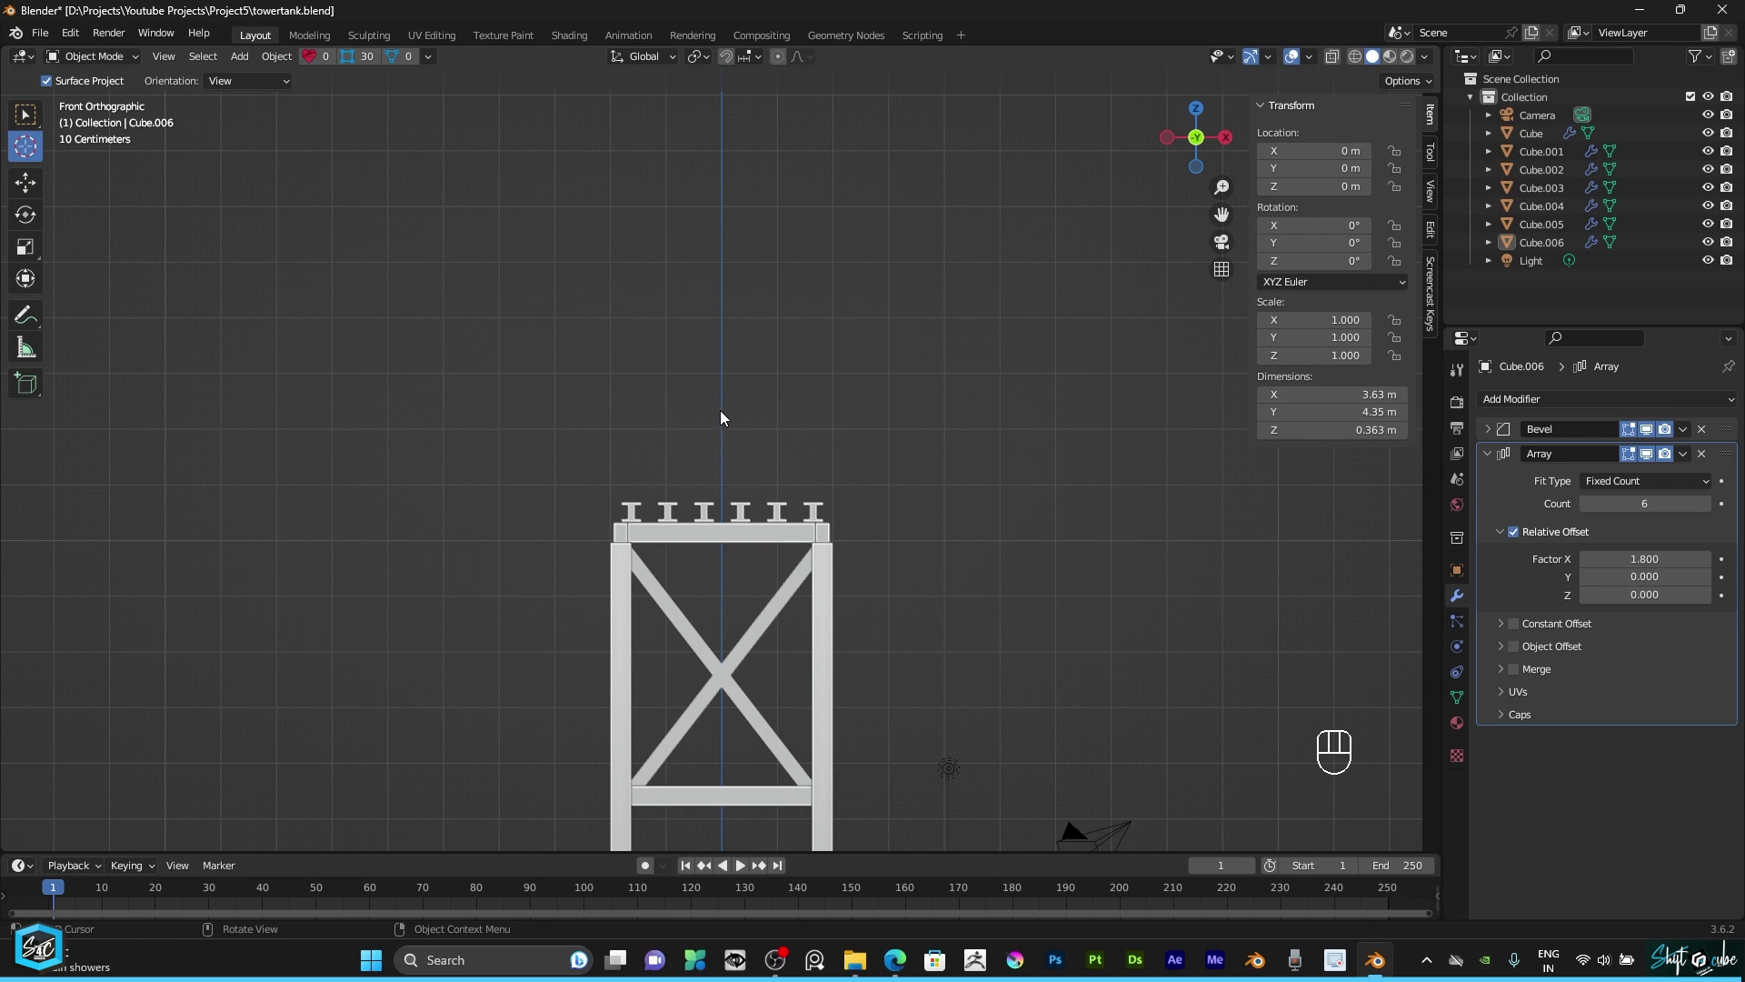
{"action": "left_click", "coordinate": [727, 415]}
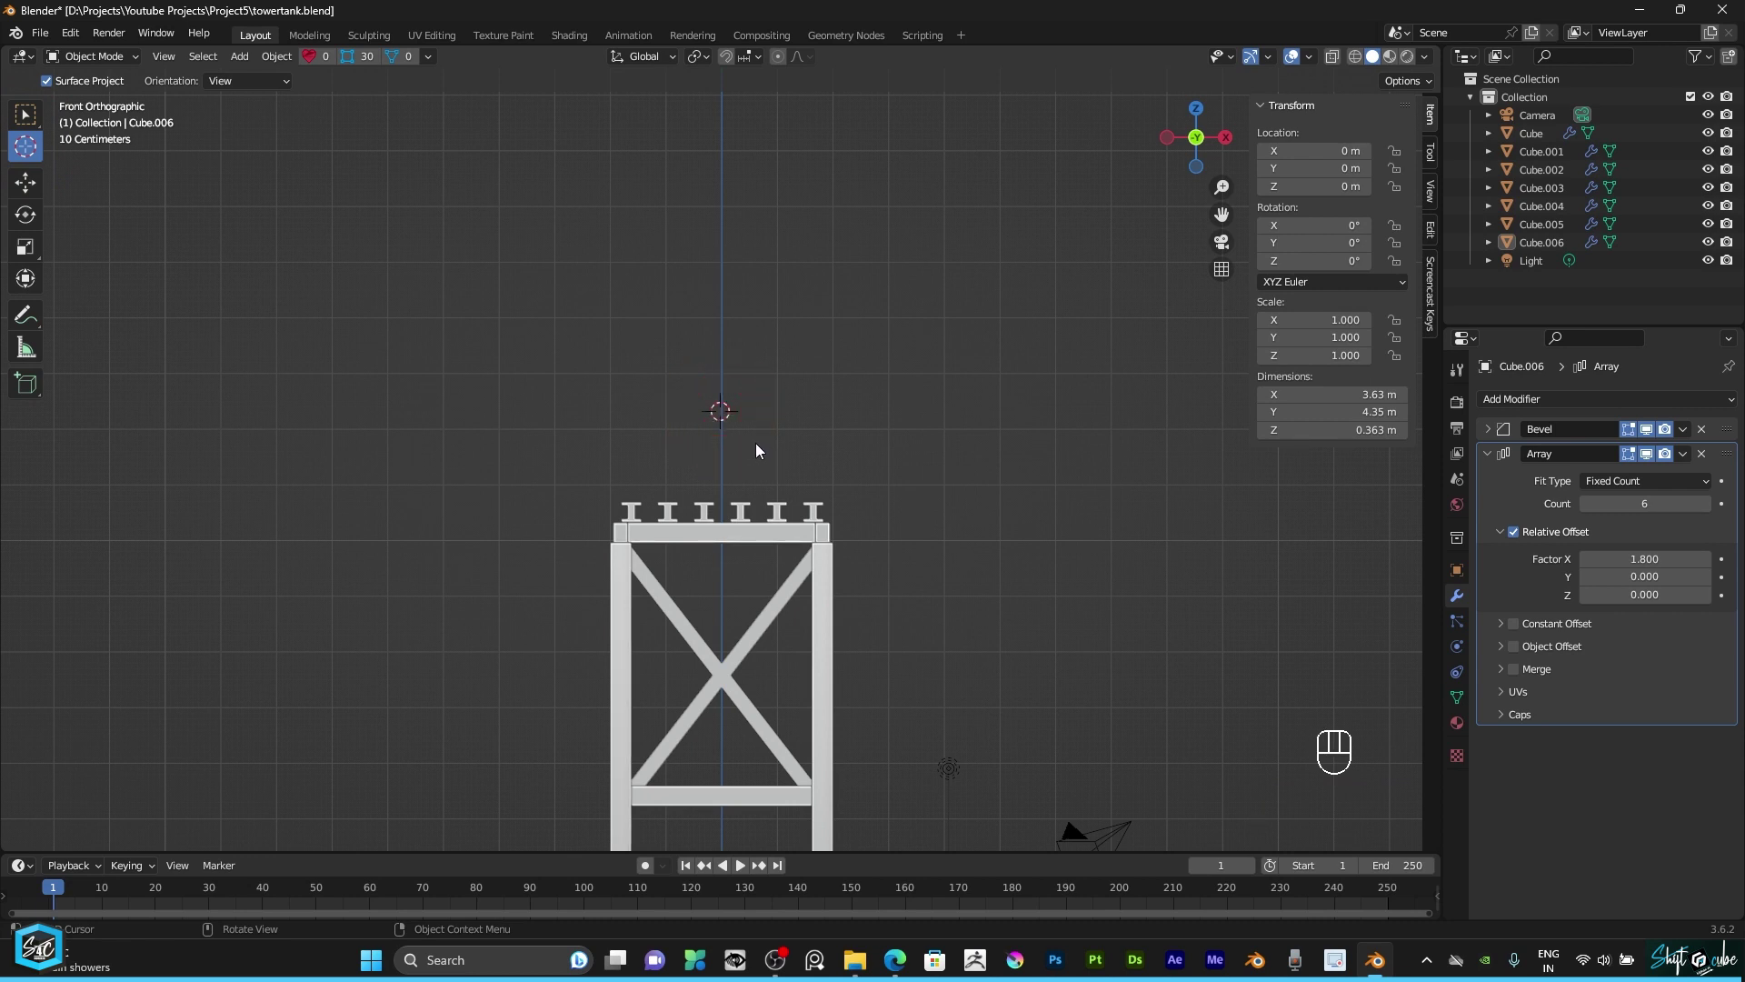
{"action": "left_click", "coordinate": [36, 185]}
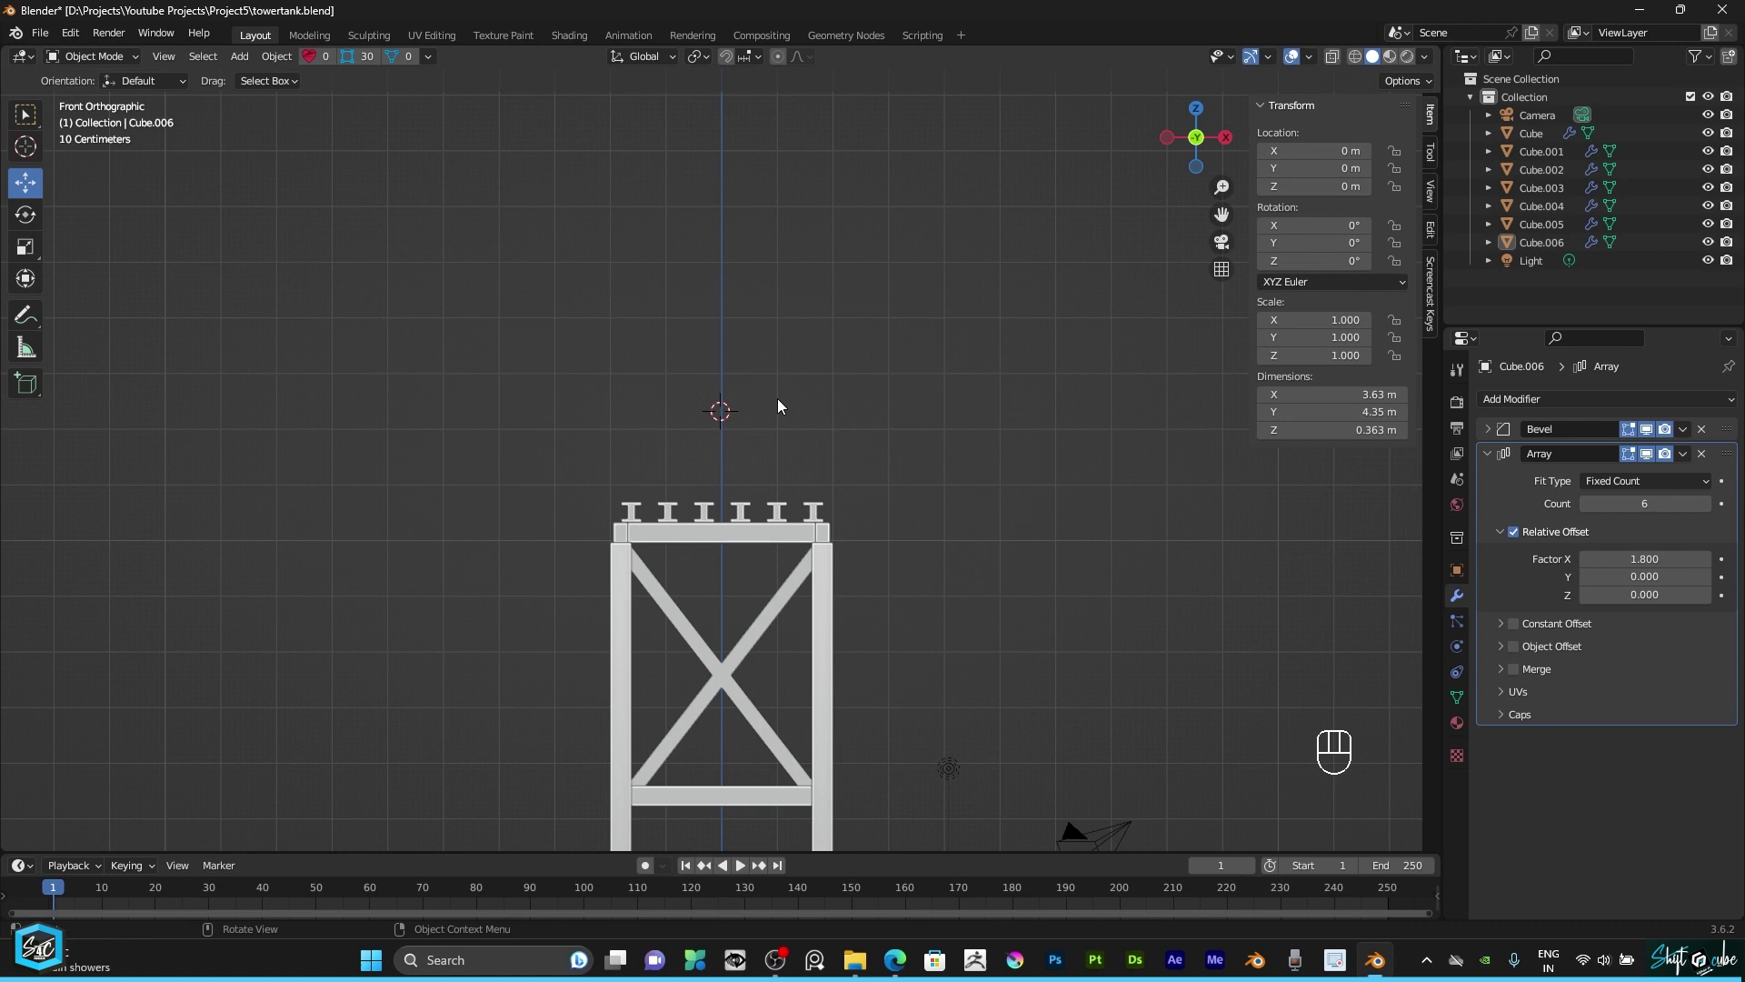
Step: Add a cube at the cursor by mistake and delete it again
{"action": "key", "text": "shift+a"}
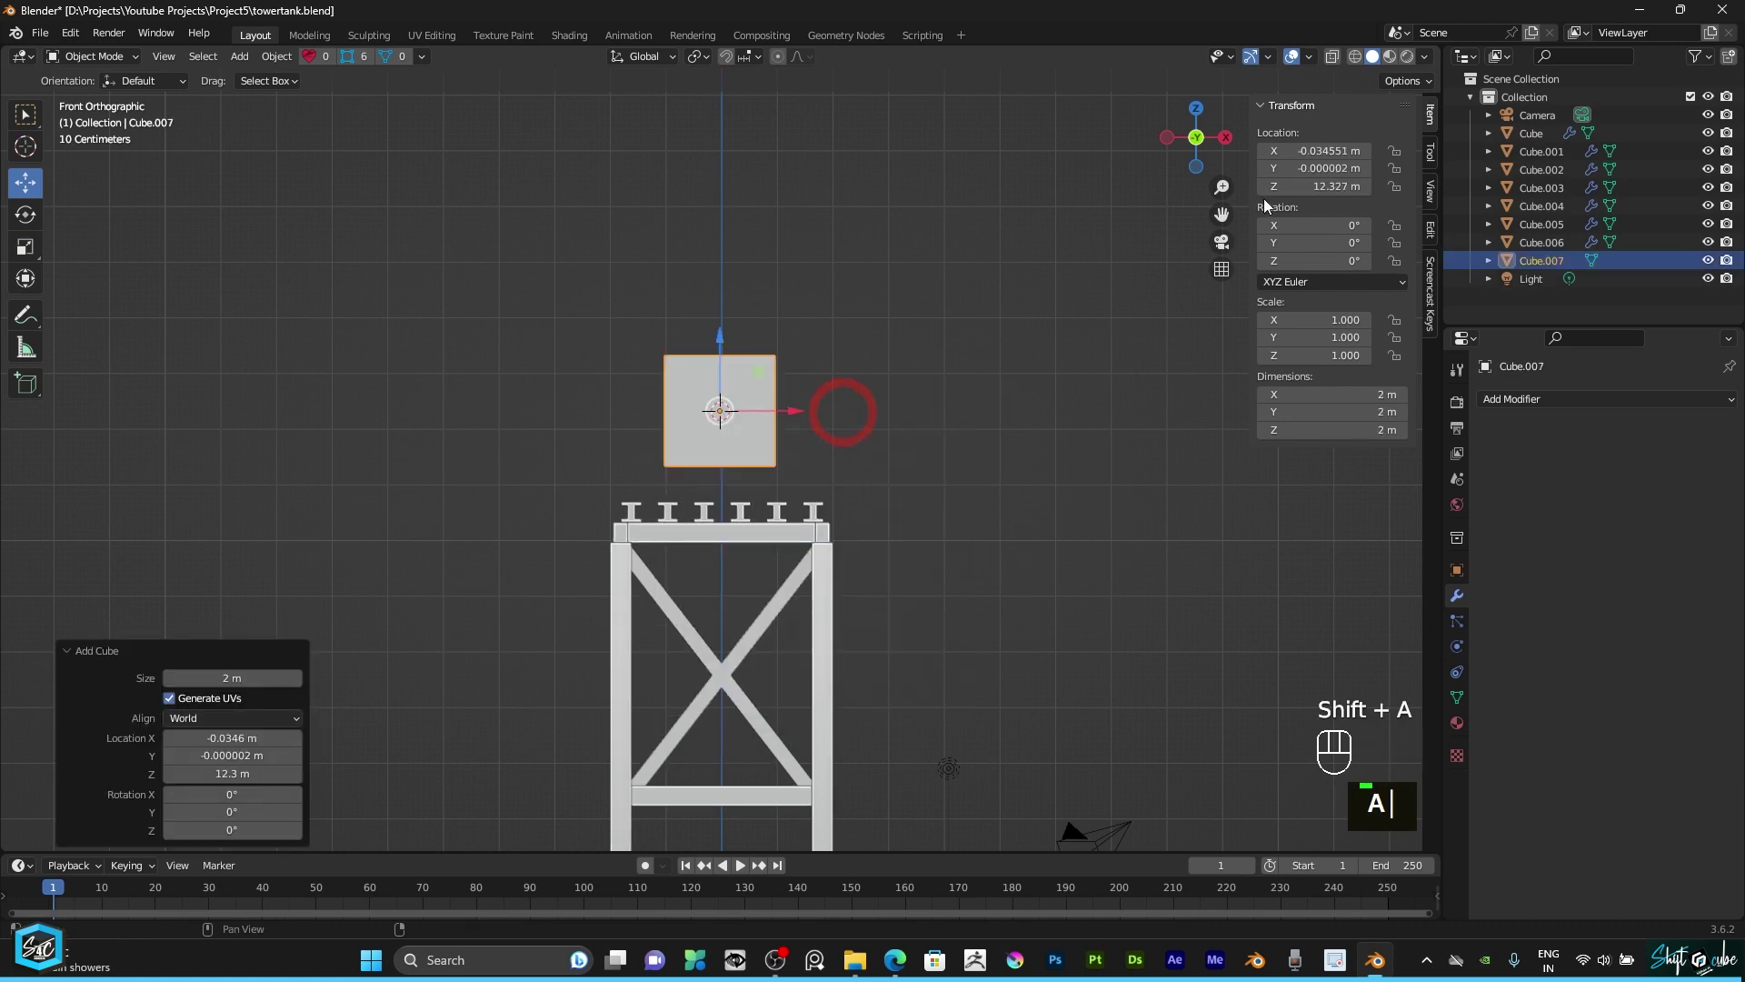
{"action": "left_click_drag", "start_coordinate": [1207, 153], "coordinate": [848, 360]}
{"action": "scroll", "scroll_direction": "up", "scroll_amount": 3}
{"action": "key", "text": "1"}
{"action": "key", "text": "KP_1"}
{"action": "scroll", "scroll_direction": "up", "scroll_amount": 3}
{"action": "key", "text": "1"}
{"action": "key", "text": "Delete"}
Step: Add a cylinder at the cursor and scale it to about 3.85 m wide for the tank body
{"action": "left_click", "coordinate": [763, 344]}
{"action": "type", "text": "a"}
{"action": "key", "text": "shift+a"}
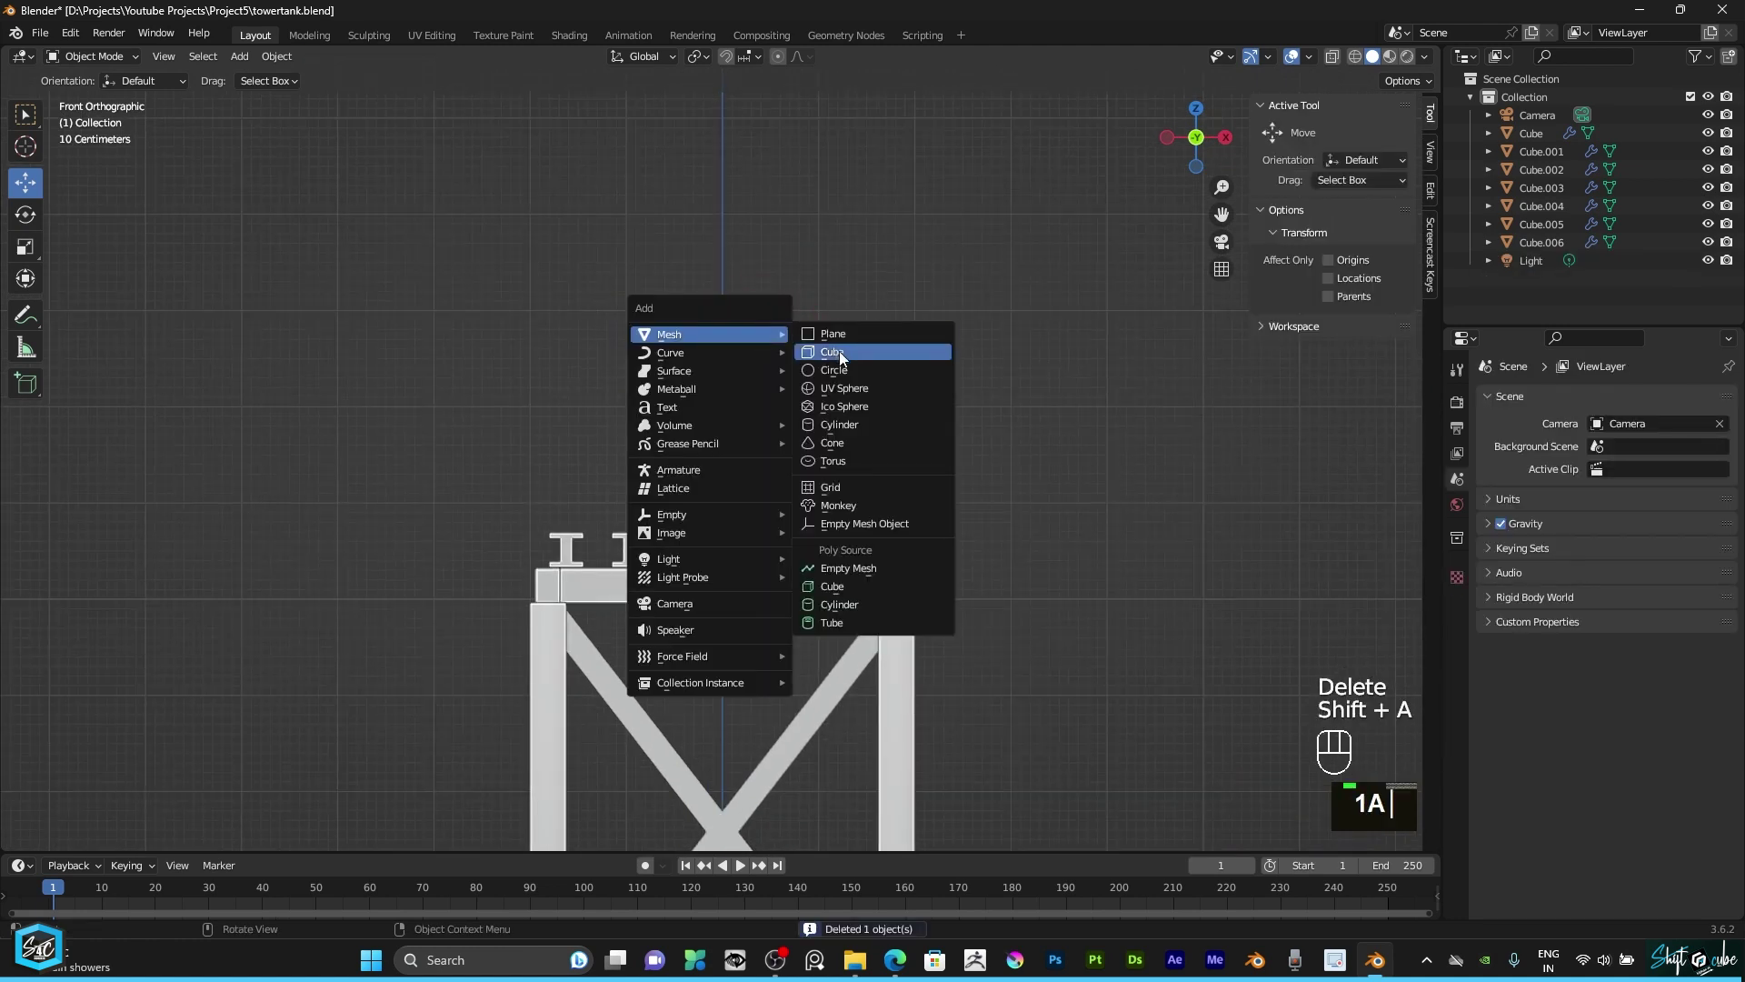
{"action": "scroll", "scroll_direction": "down", "scroll_amount": 3}
{"action": "scroll", "scroll_direction": "down", "scroll_amount": 3}
{"action": "type", "text": "1as"}
{"action": "key", "text": "s"}
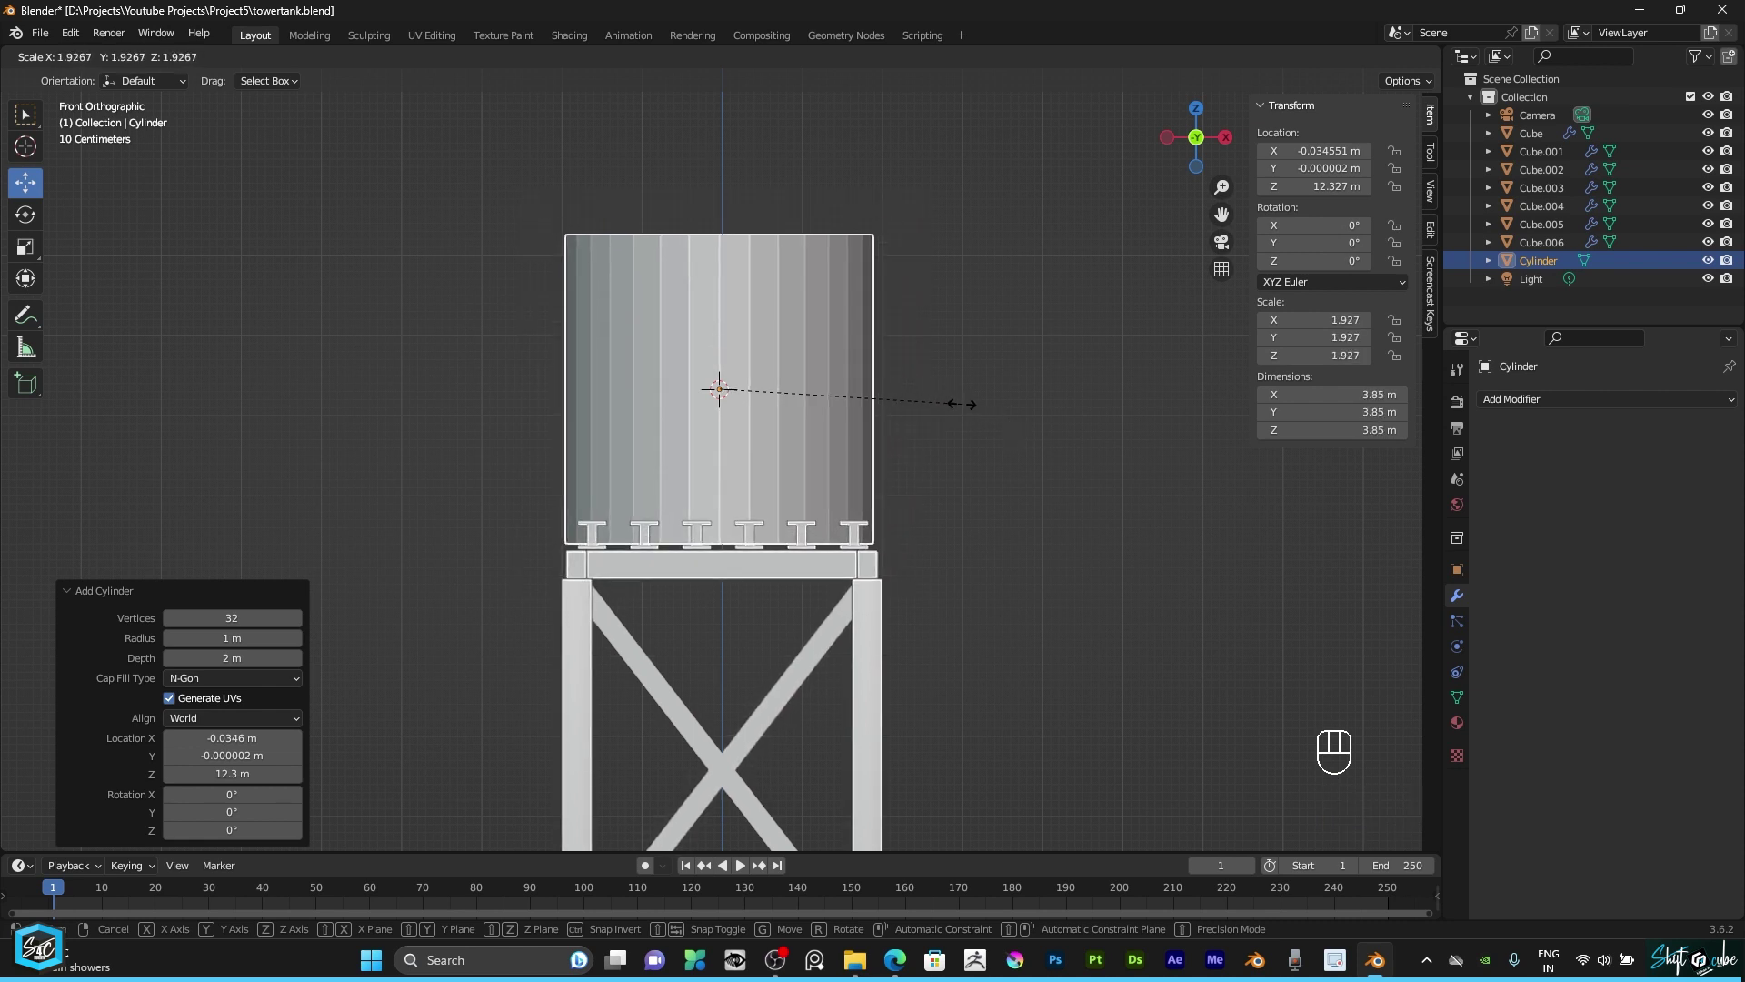
{"action": "key", "text": "KP_1"}
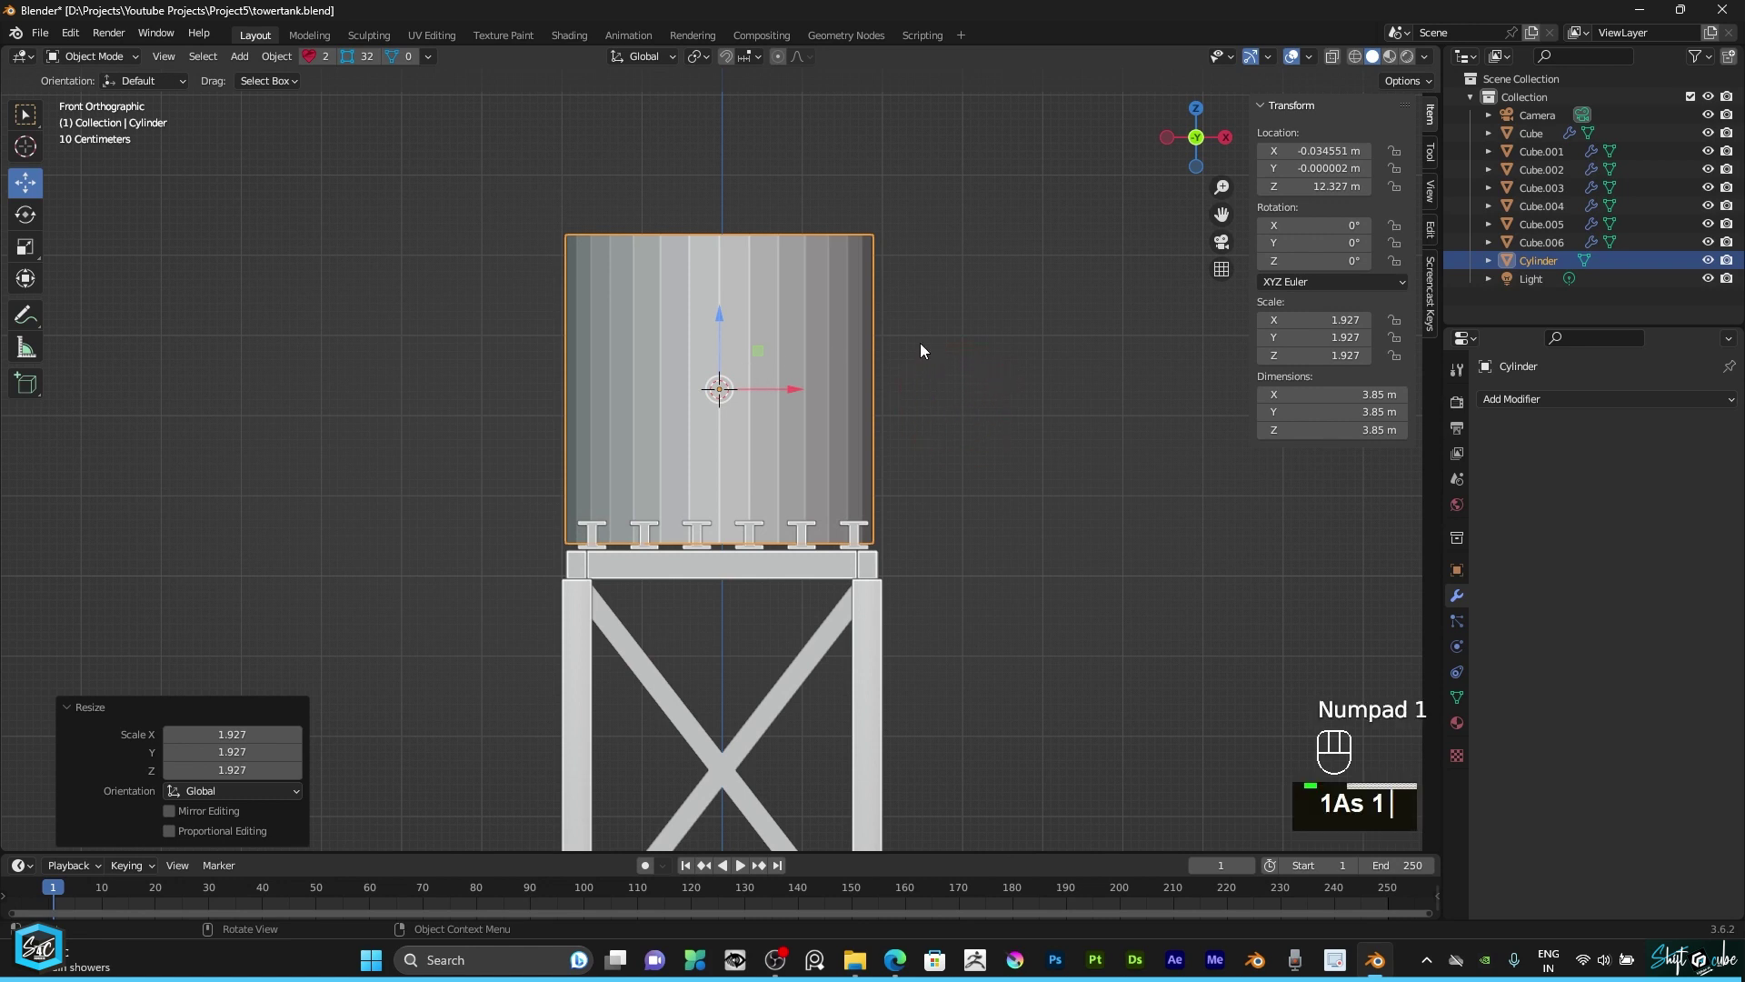
{"action": "key", "text": "KP_1"}
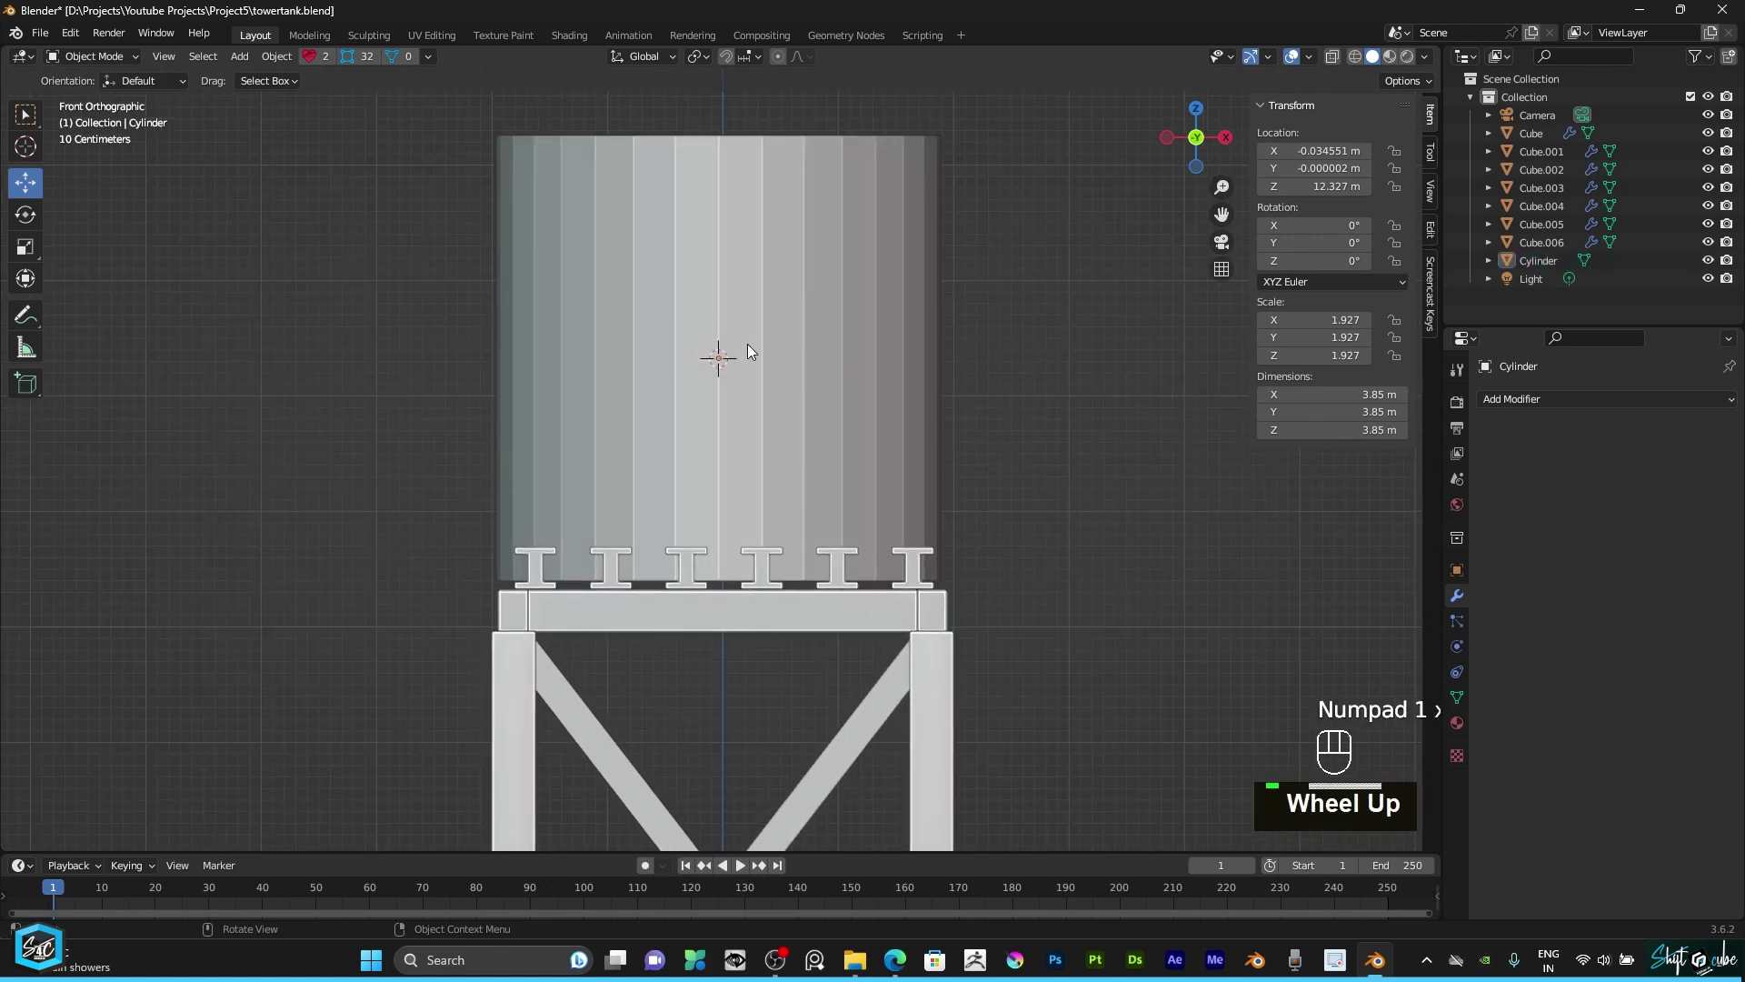
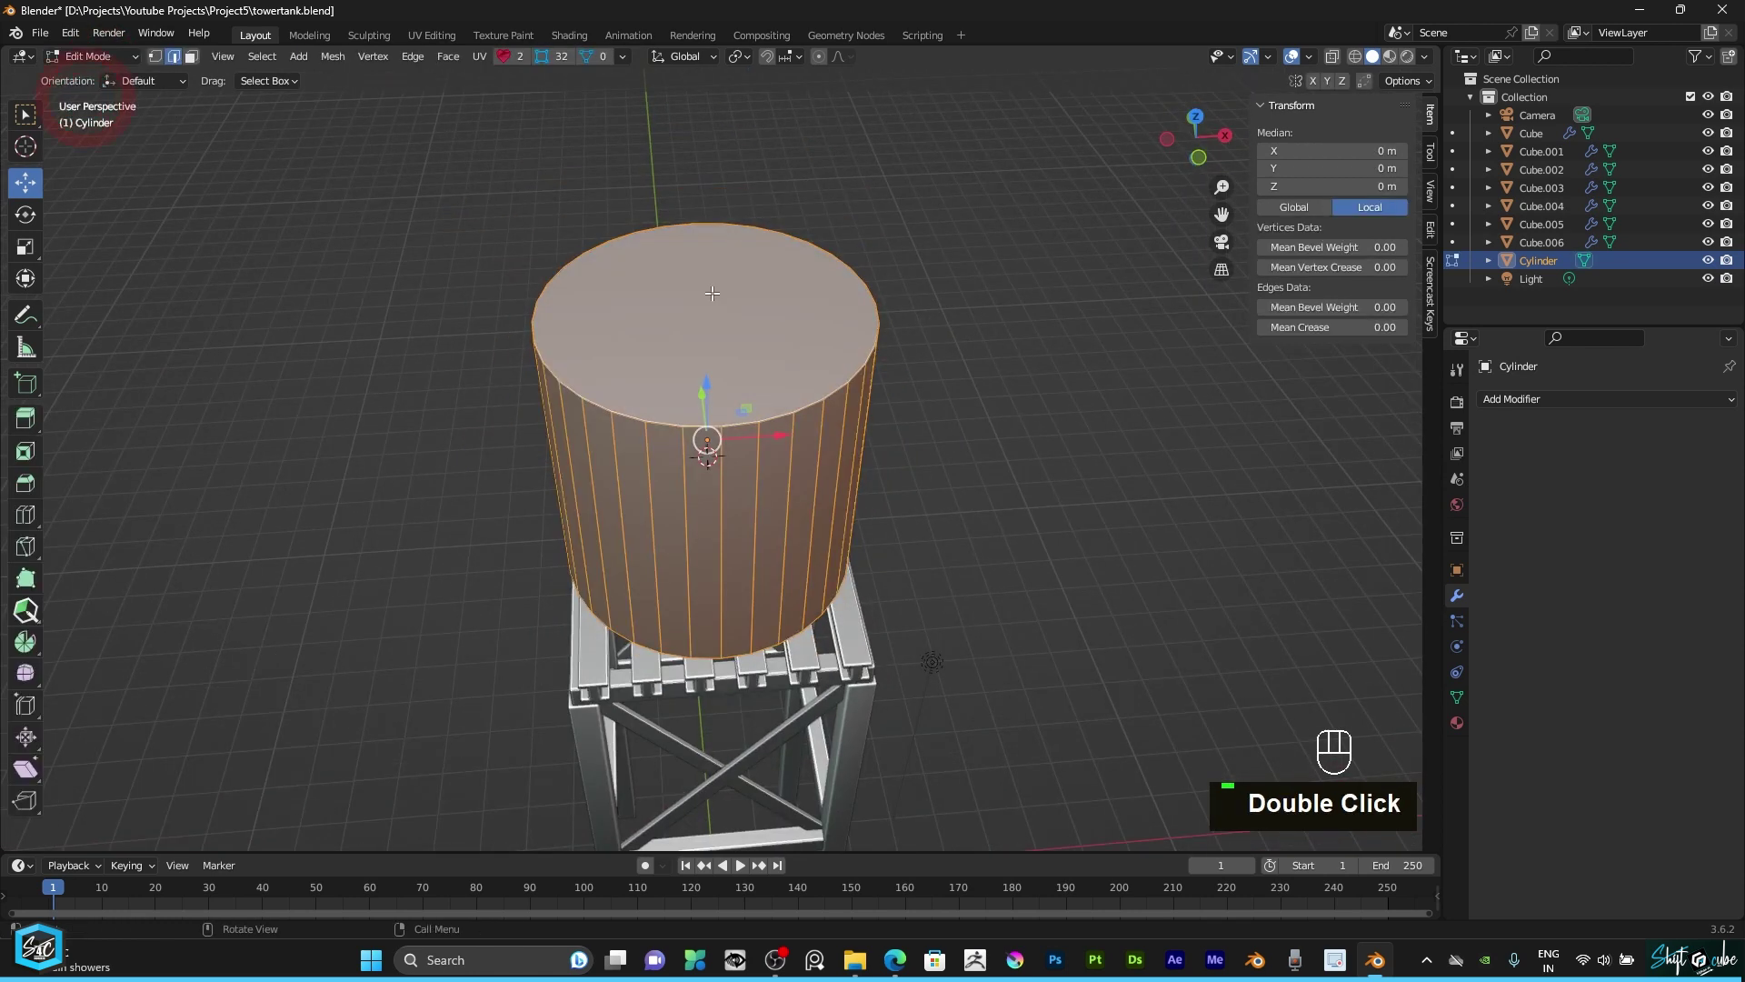
Step: Delete the tank cylinder's top face to open it
{"action": "left_click", "coordinate": [194, 59]}
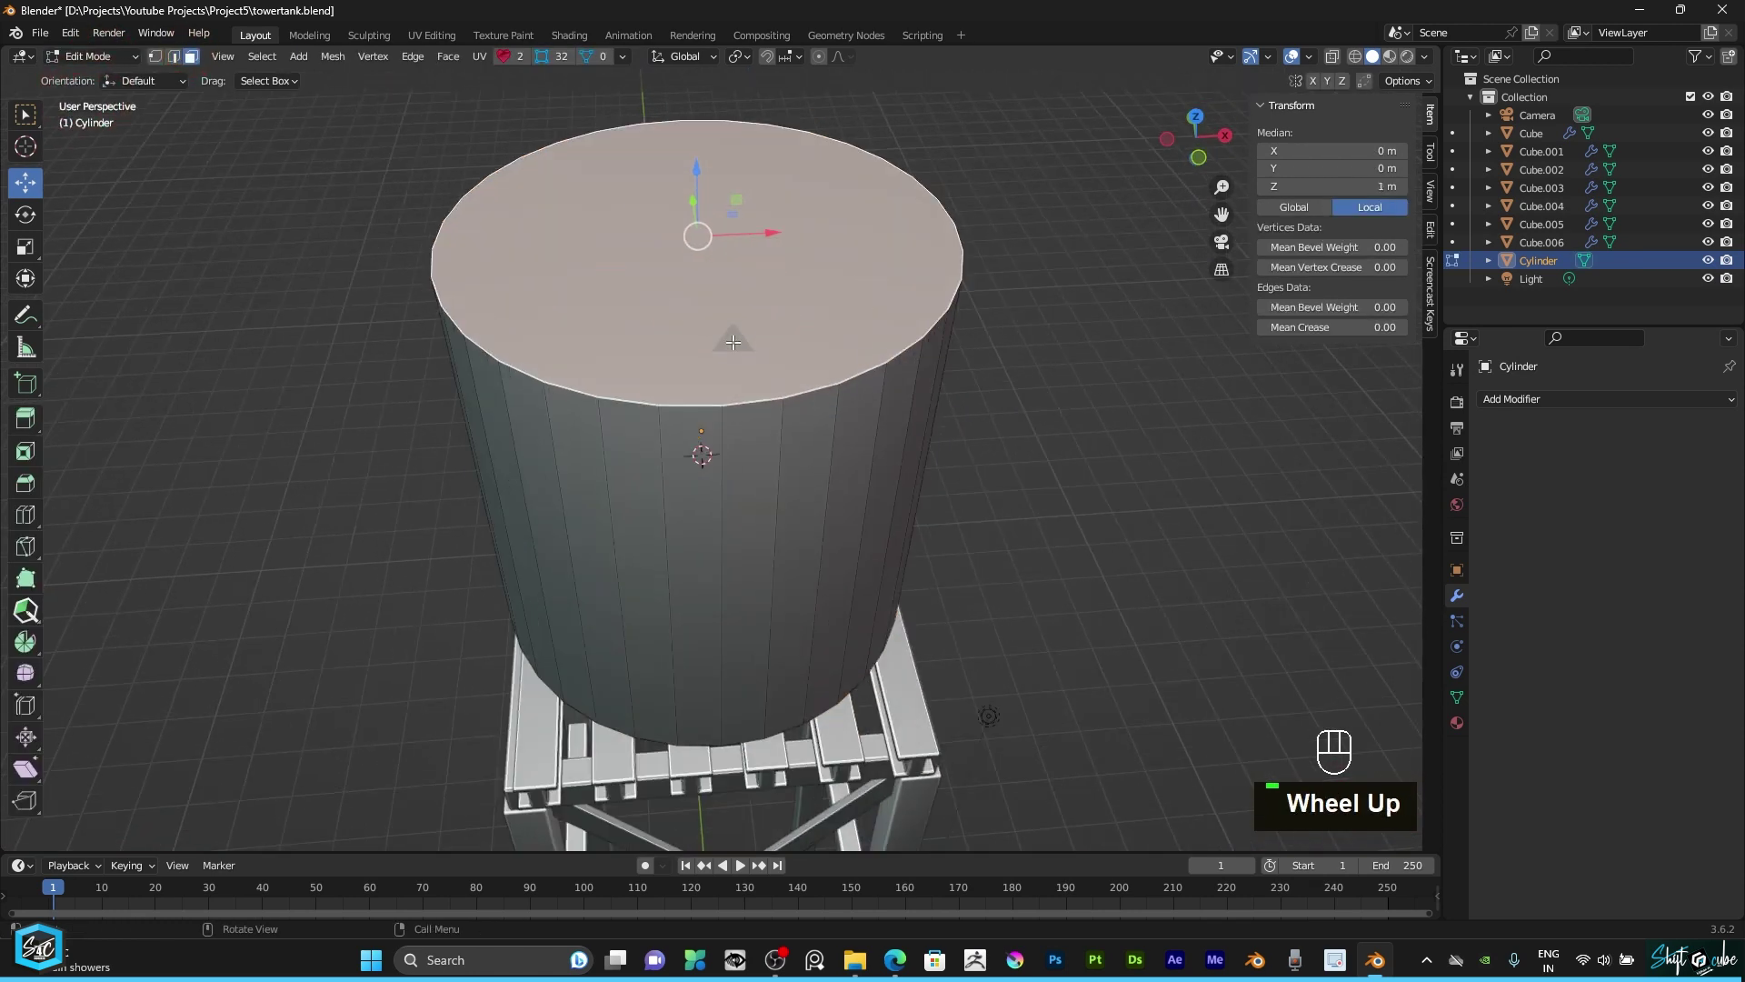
{"action": "scroll", "scroll_direction": "up", "scroll_amount": 3}
{"action": "key", "text": "Delete"}
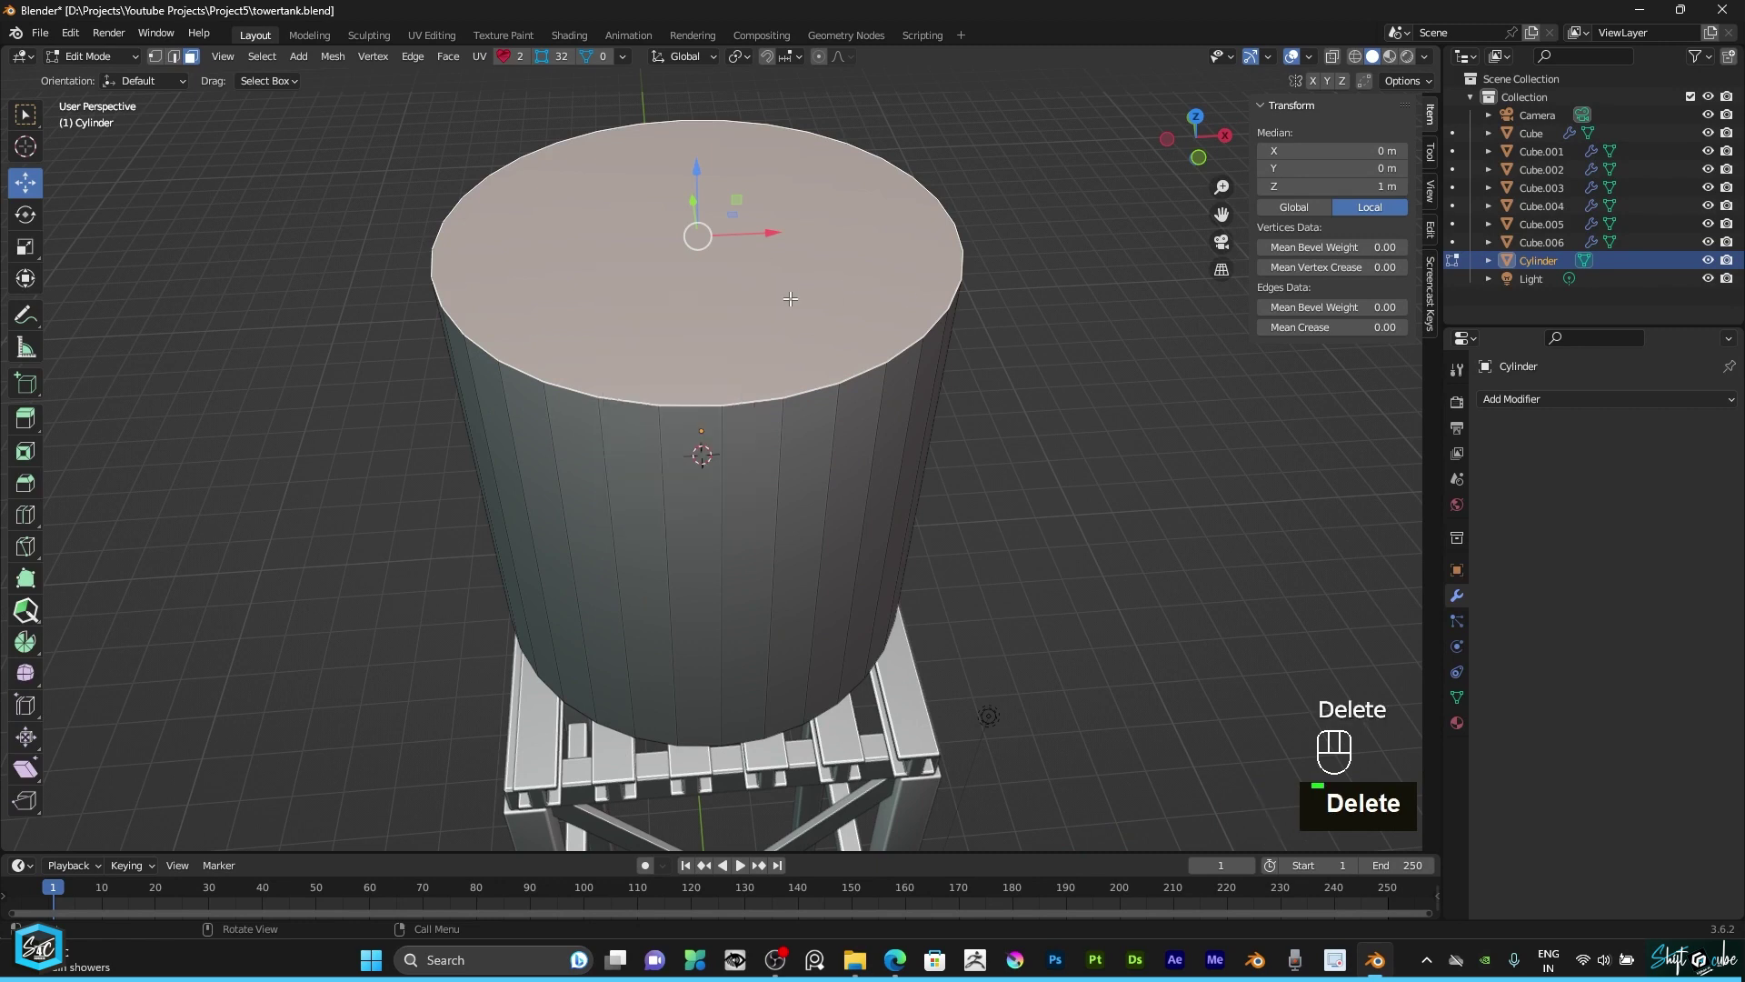
{"action": "key", "text": "Delete"}
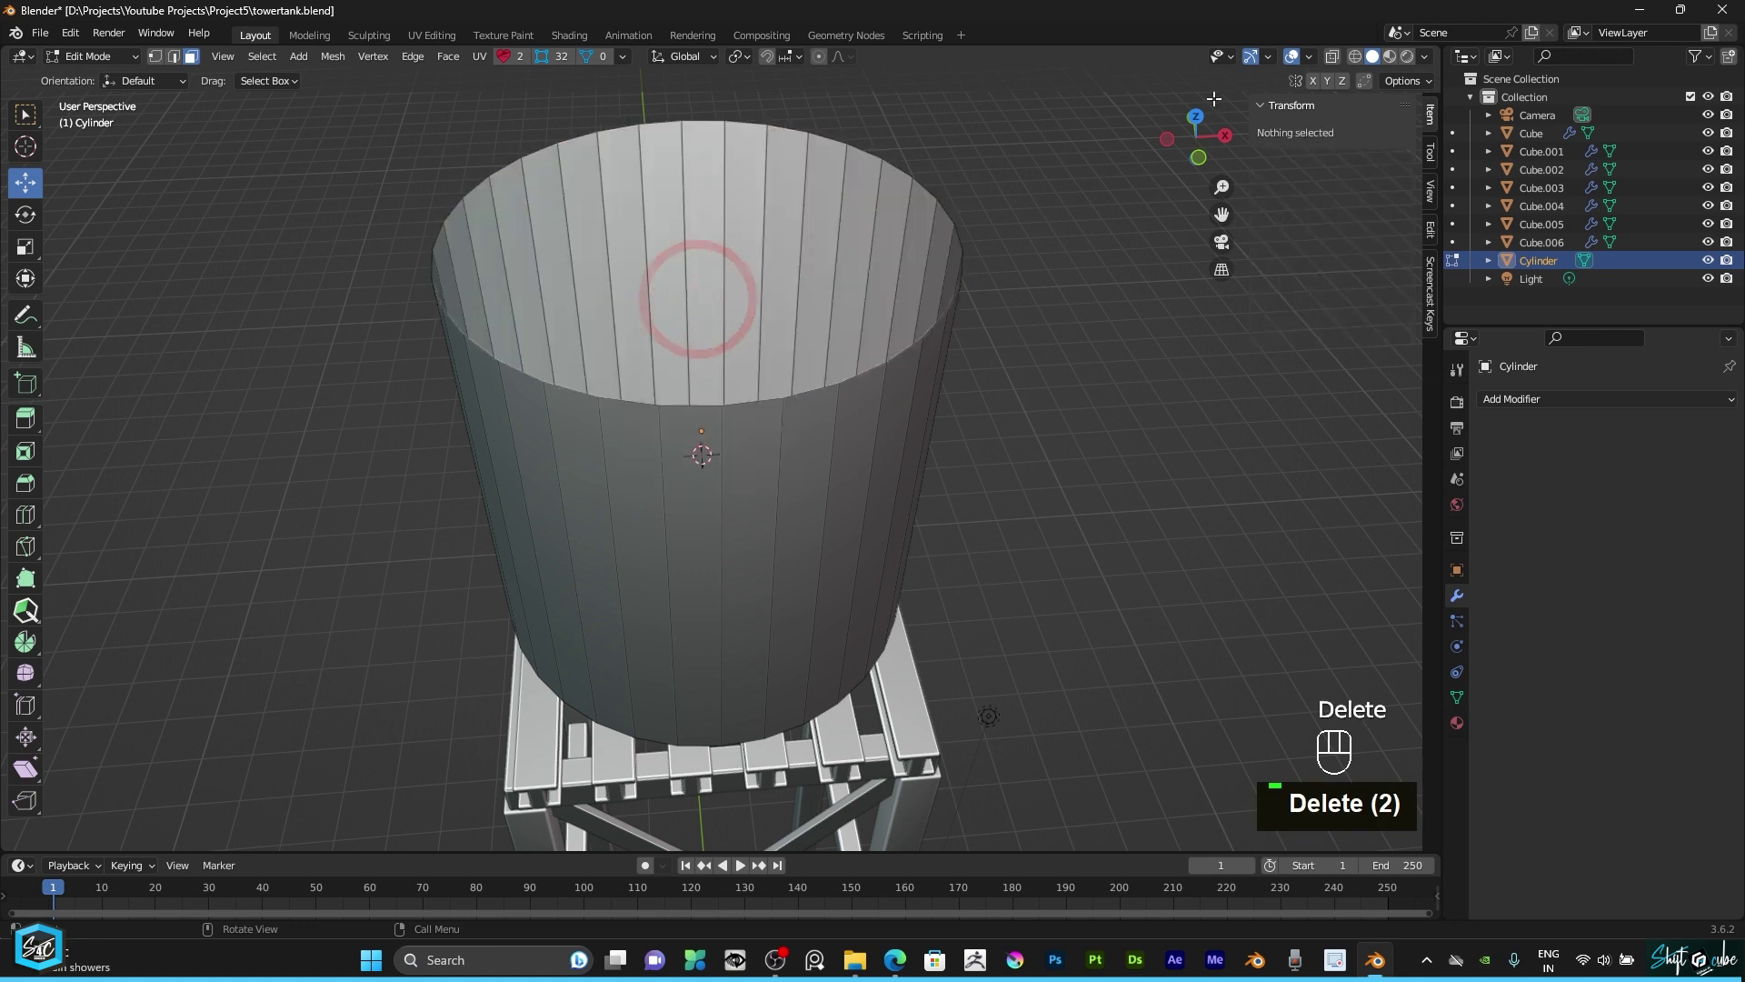
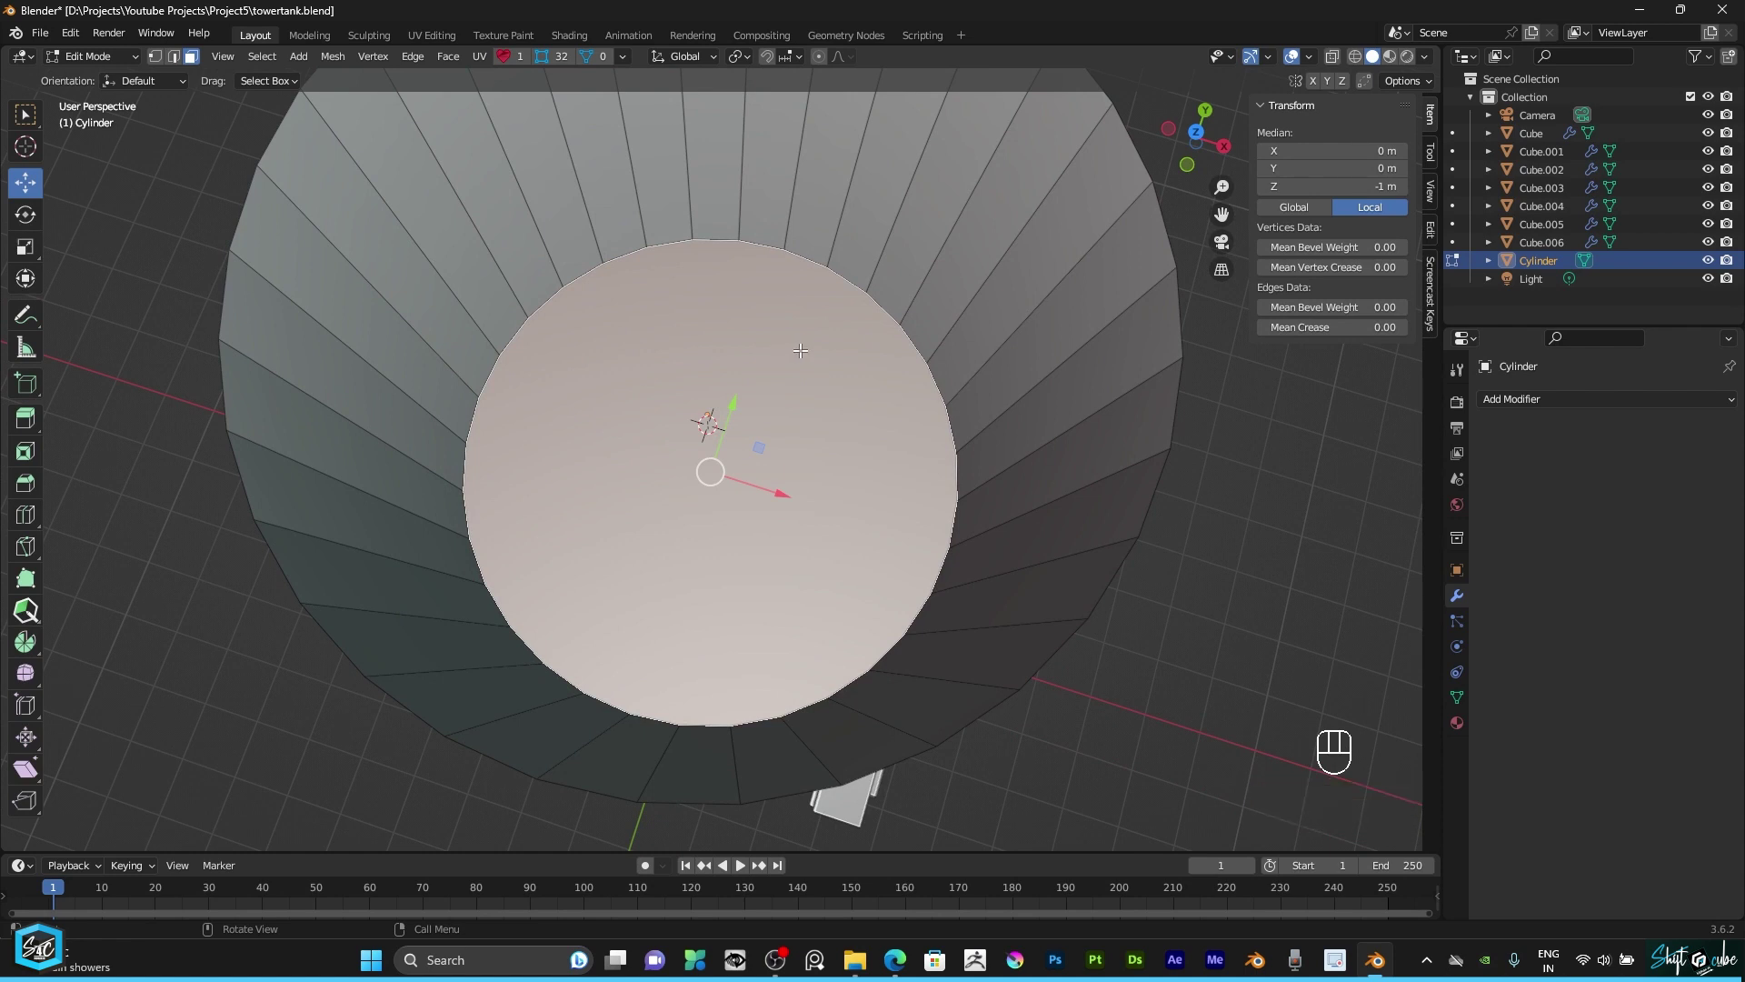
Step: Separate the bottom face into its own object, Cylinder.001
{"action": "key", "text": "p"}
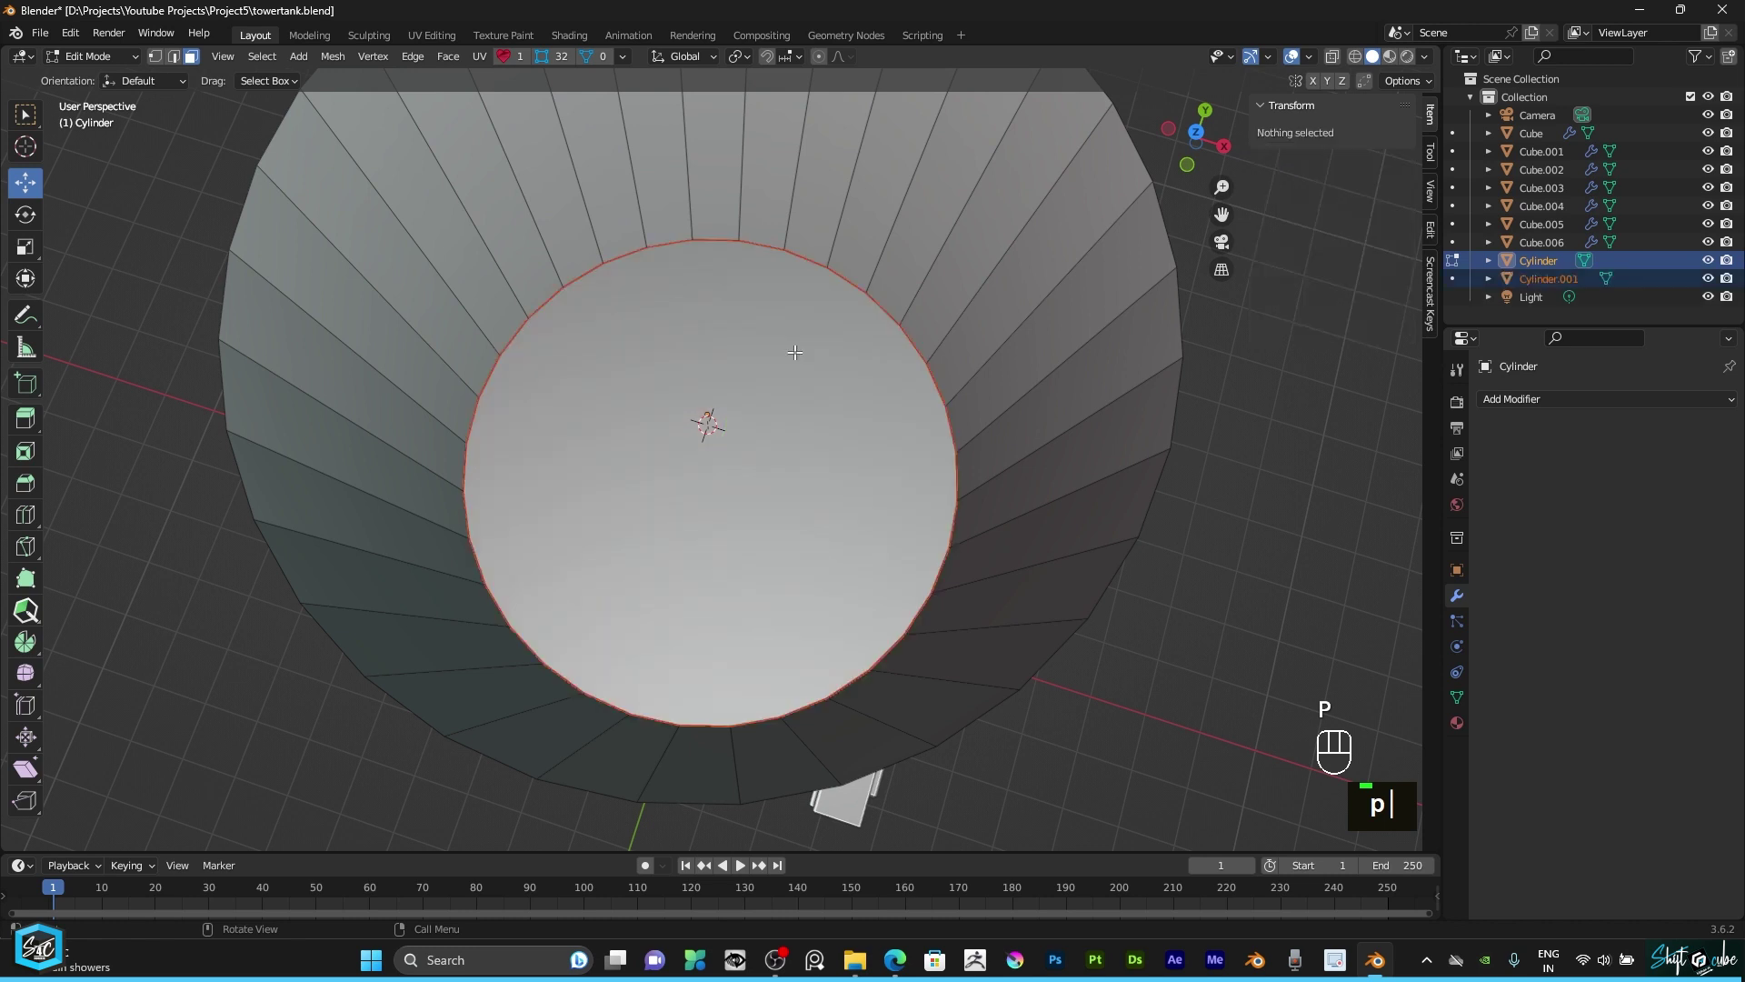
{"action": "left_click_drag", "start_coordinate": [110, 58], "coordinate": [103, 84]}
{"action": "scroll", "scroll_direction": "down", "scroll_amount": 3}
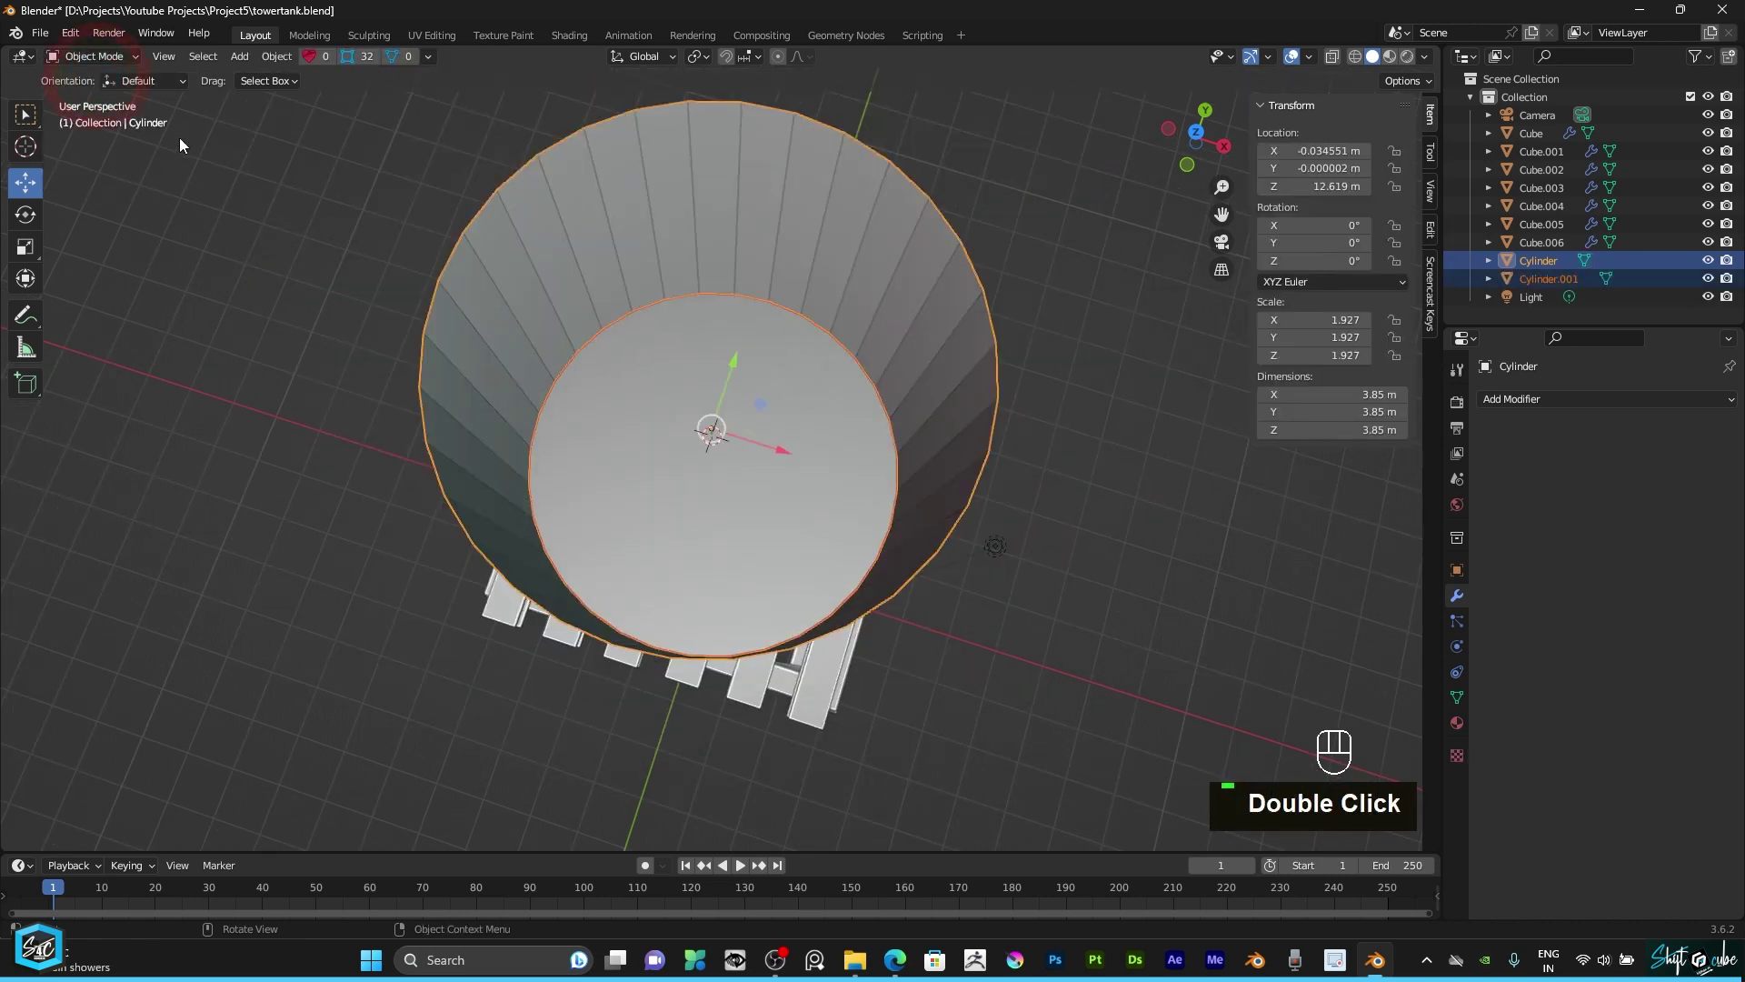
Step: Inset the floor disc and give it Solidify and Bevel modifiers
{"action": "left_click_drag", "start_coordinate": [1182, 158], "coordinate": [1158, 196]}
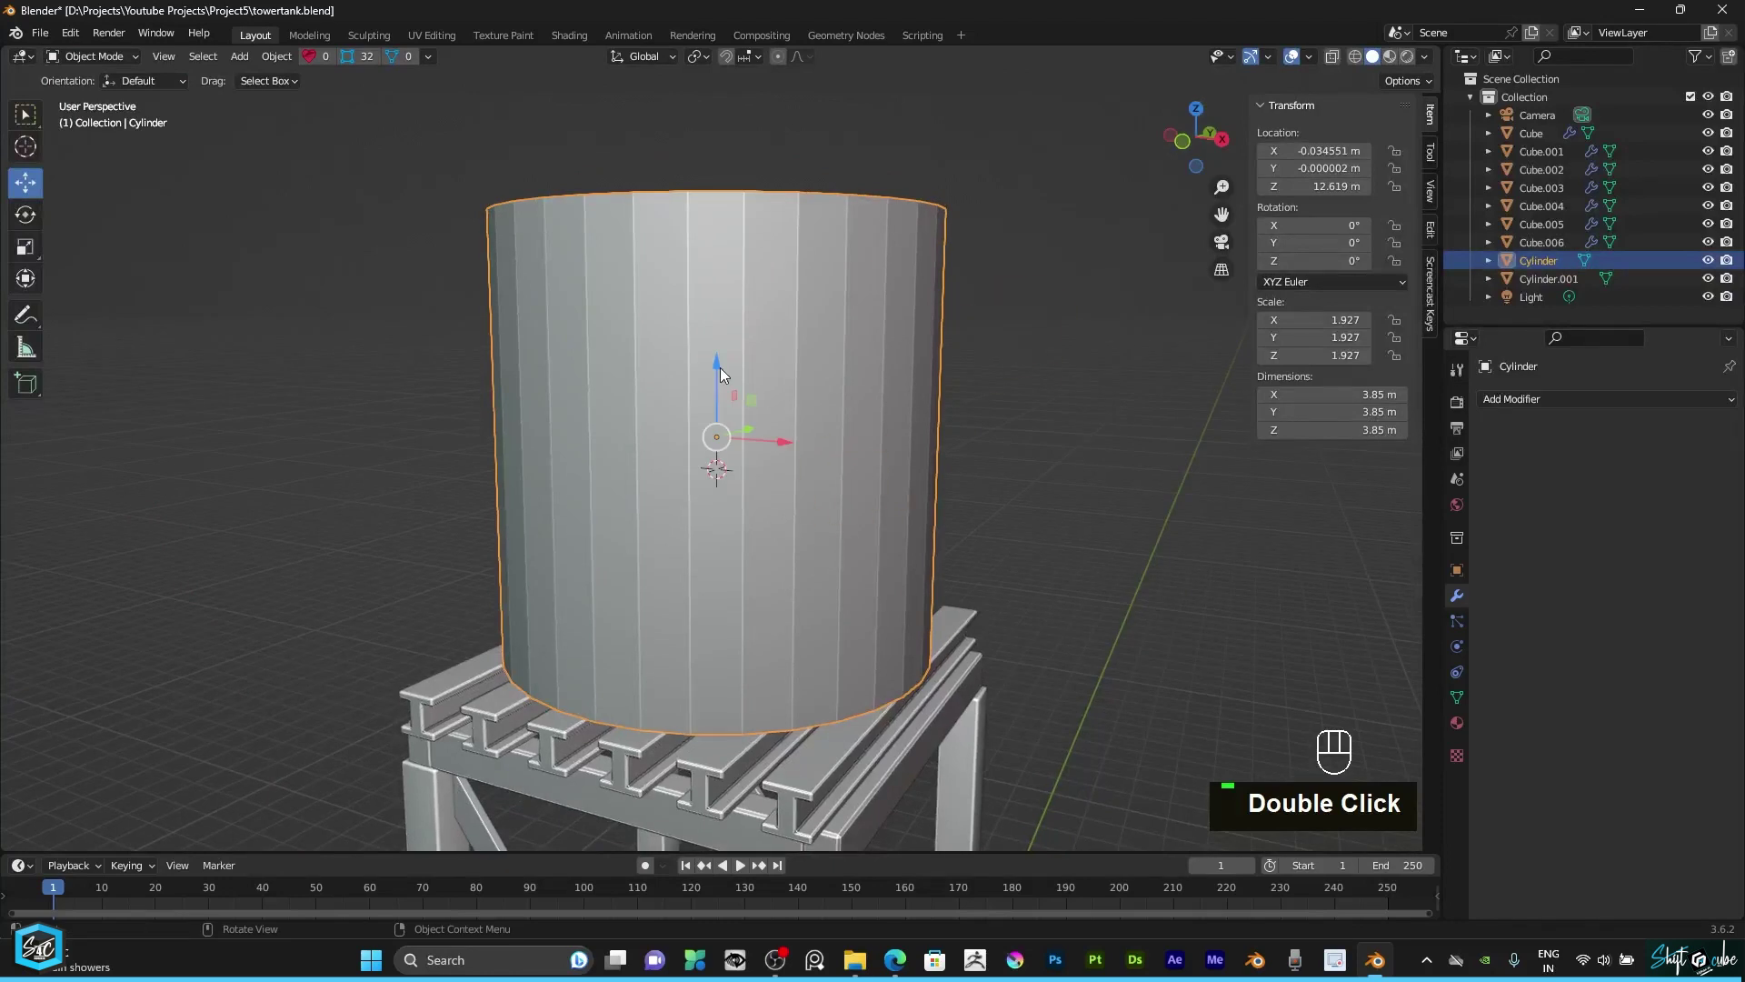
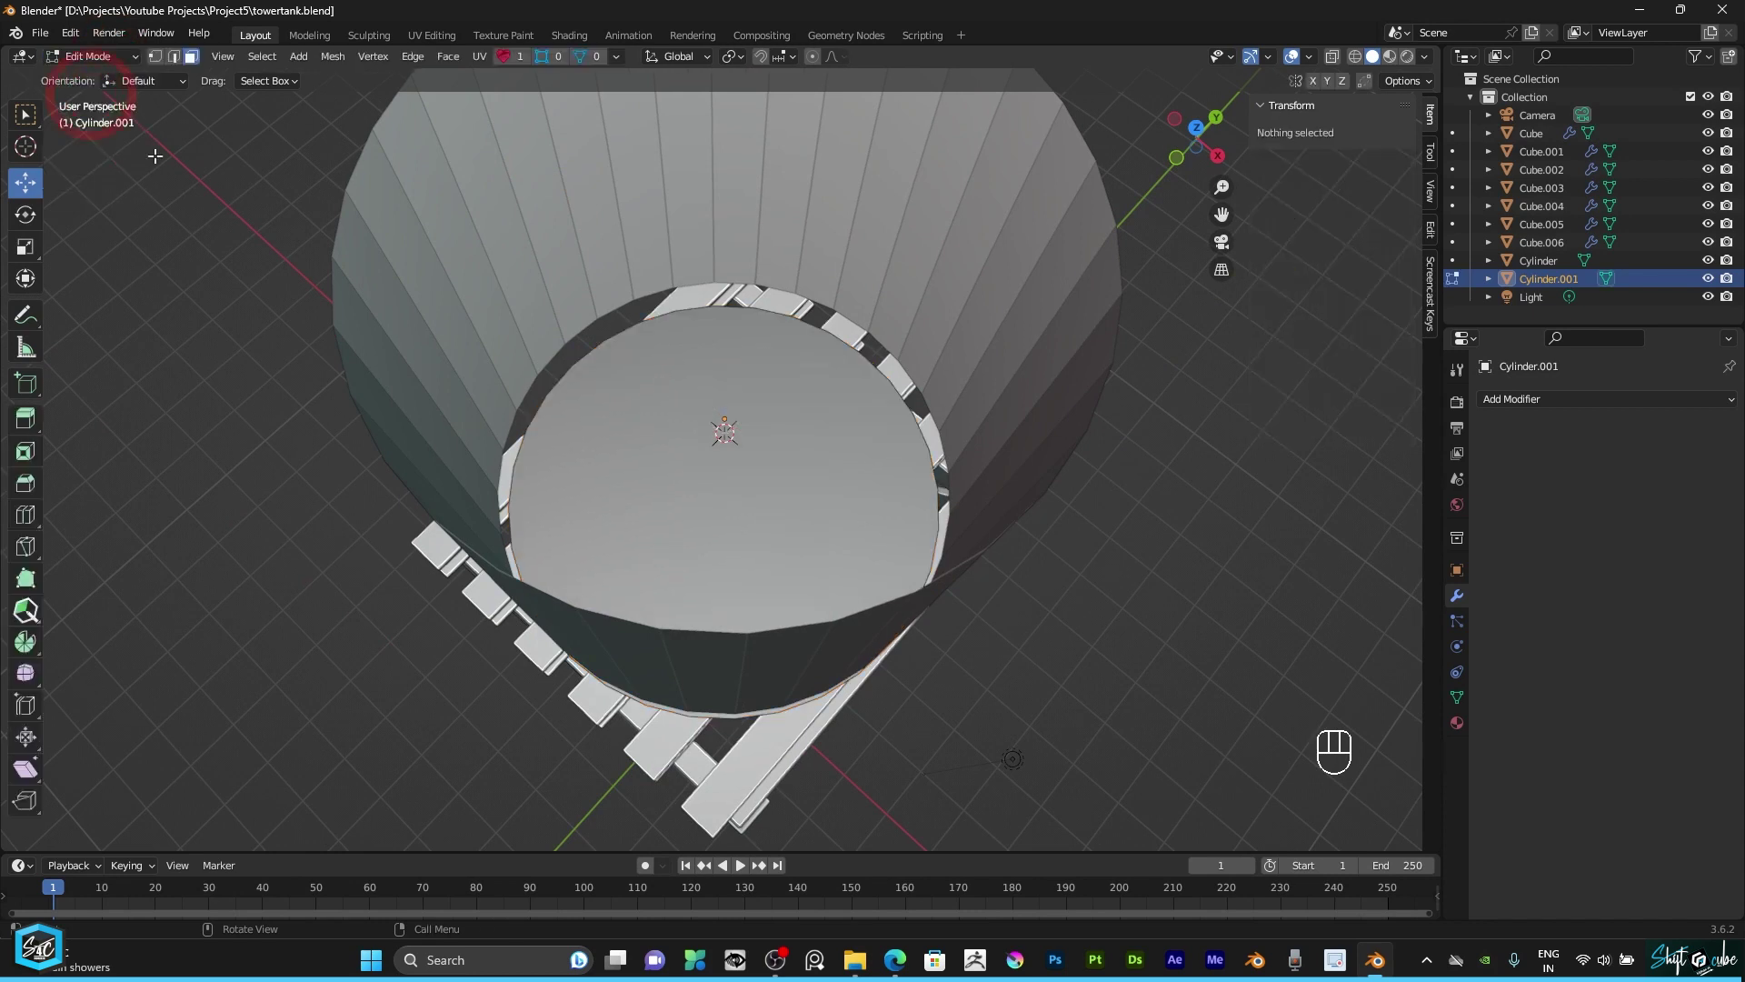
{"action": "type", "text": "a"}
{"action": "key", "text": "a"}
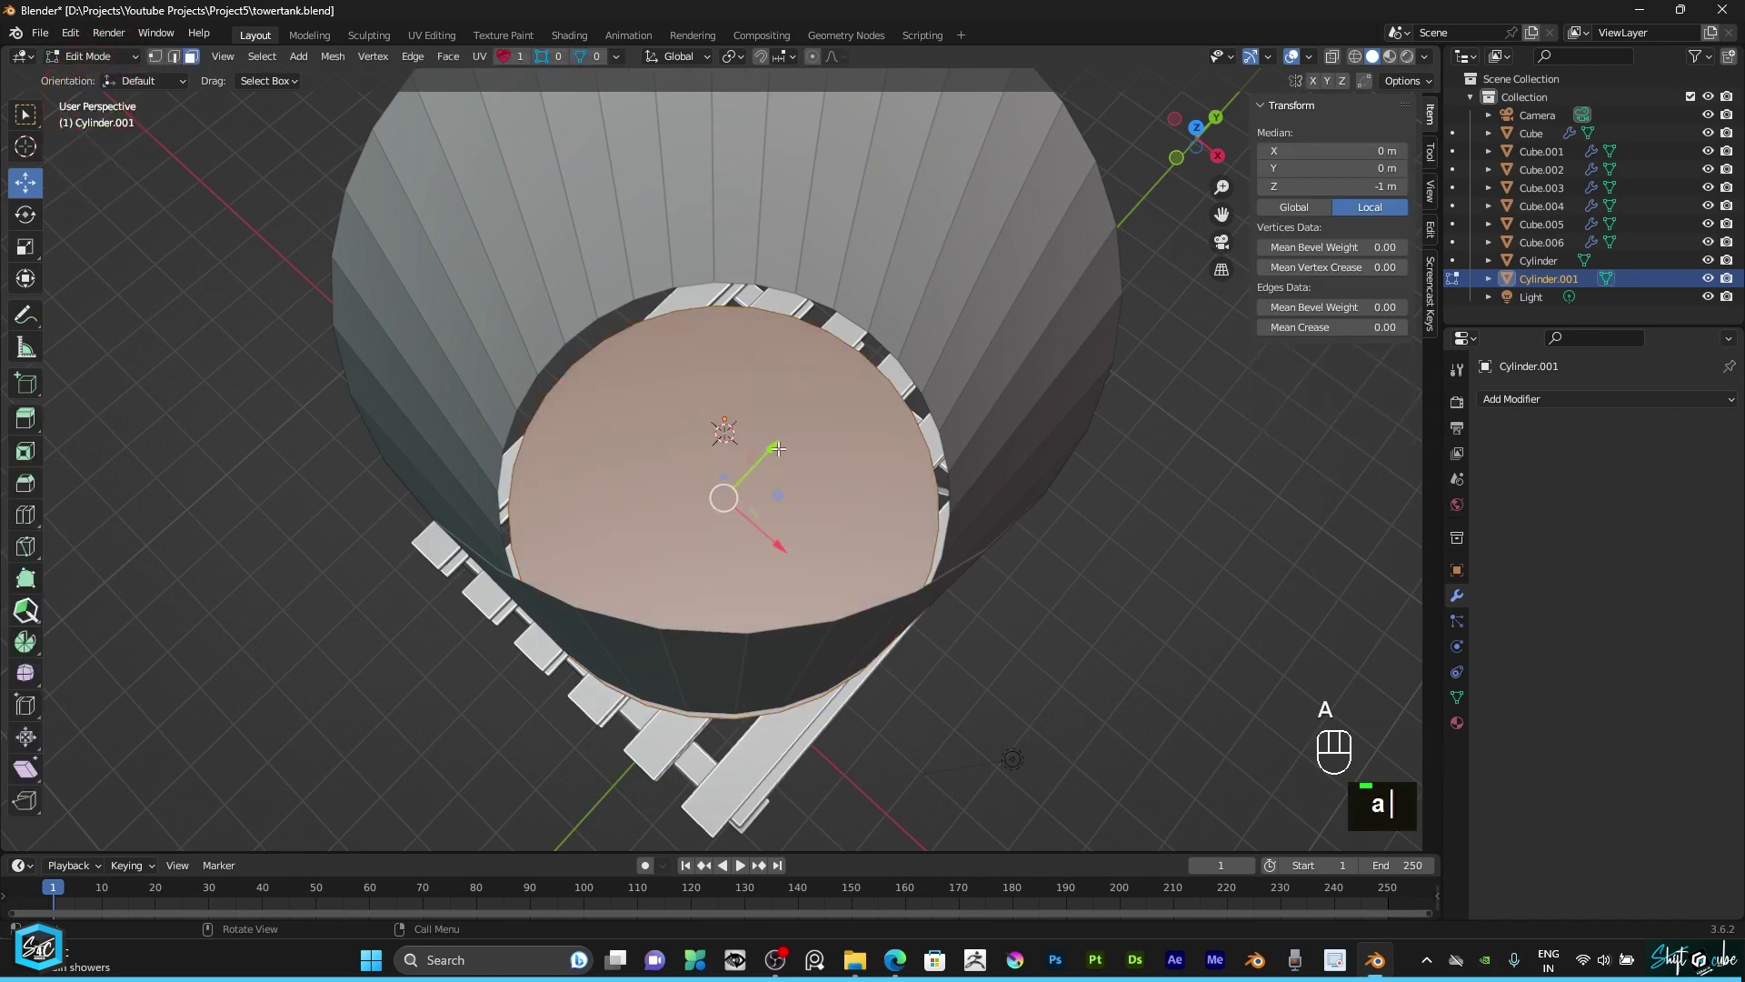
{"action": "type", "text": "i"}
{"action": "key", "text": "i"}
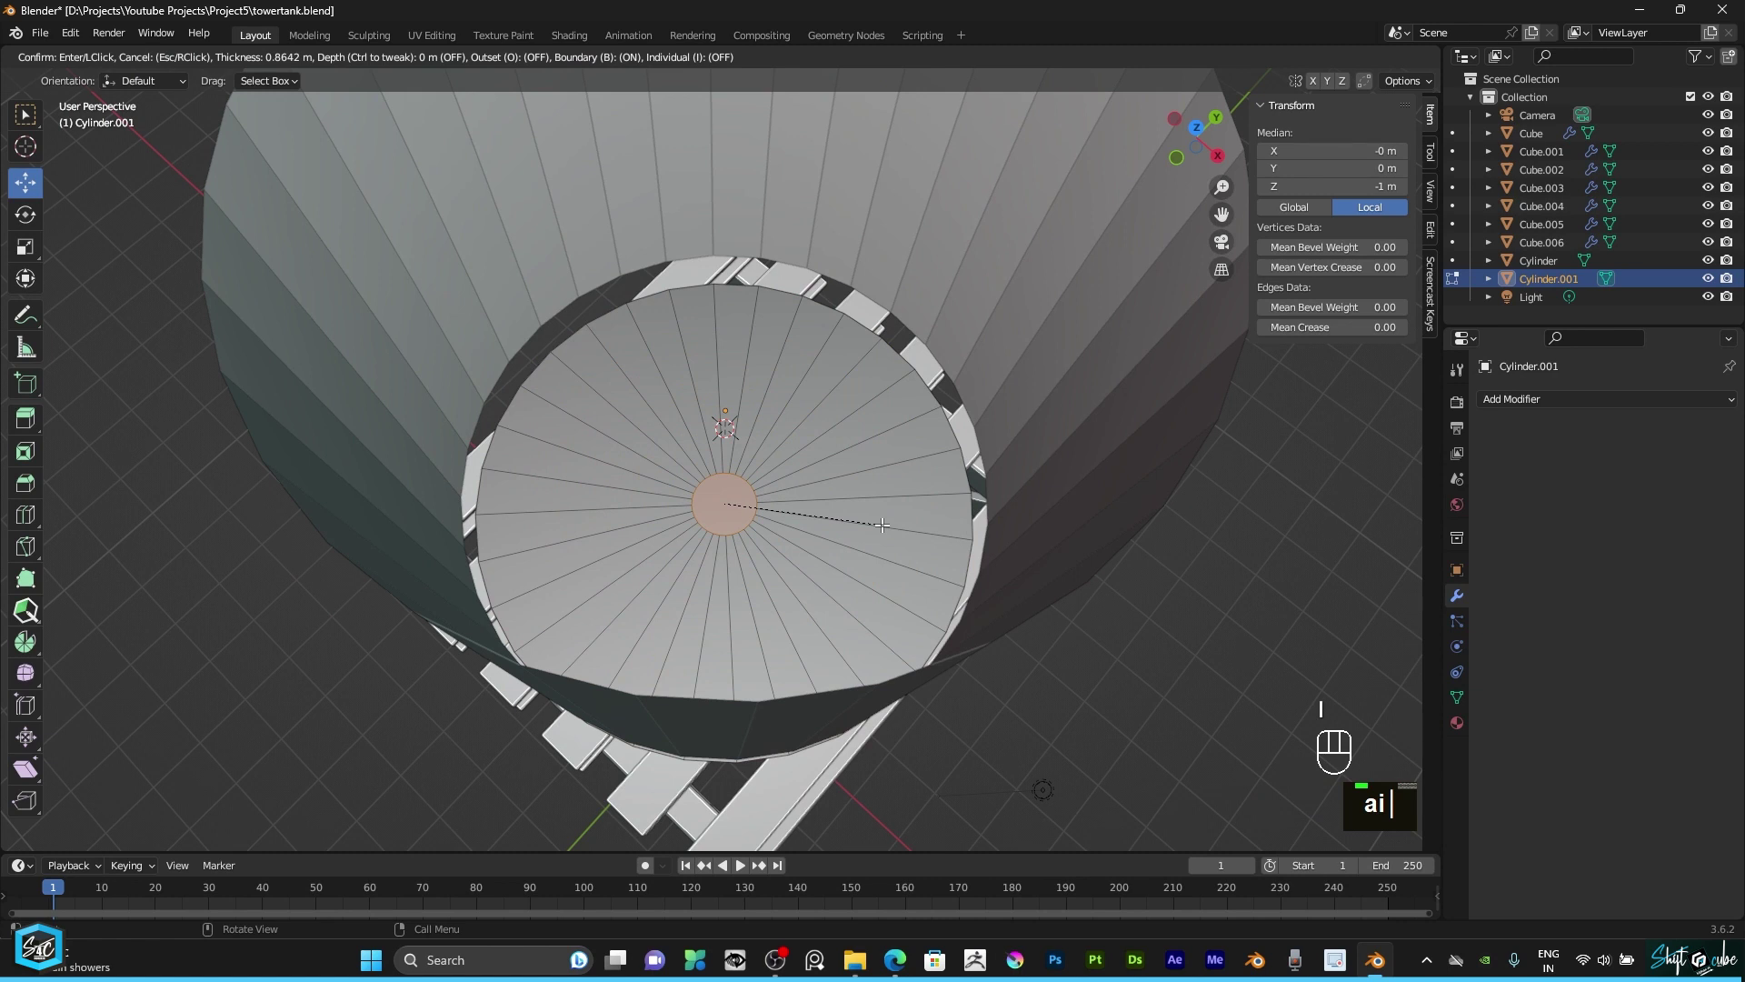
{"action": "type", "text": "m"}
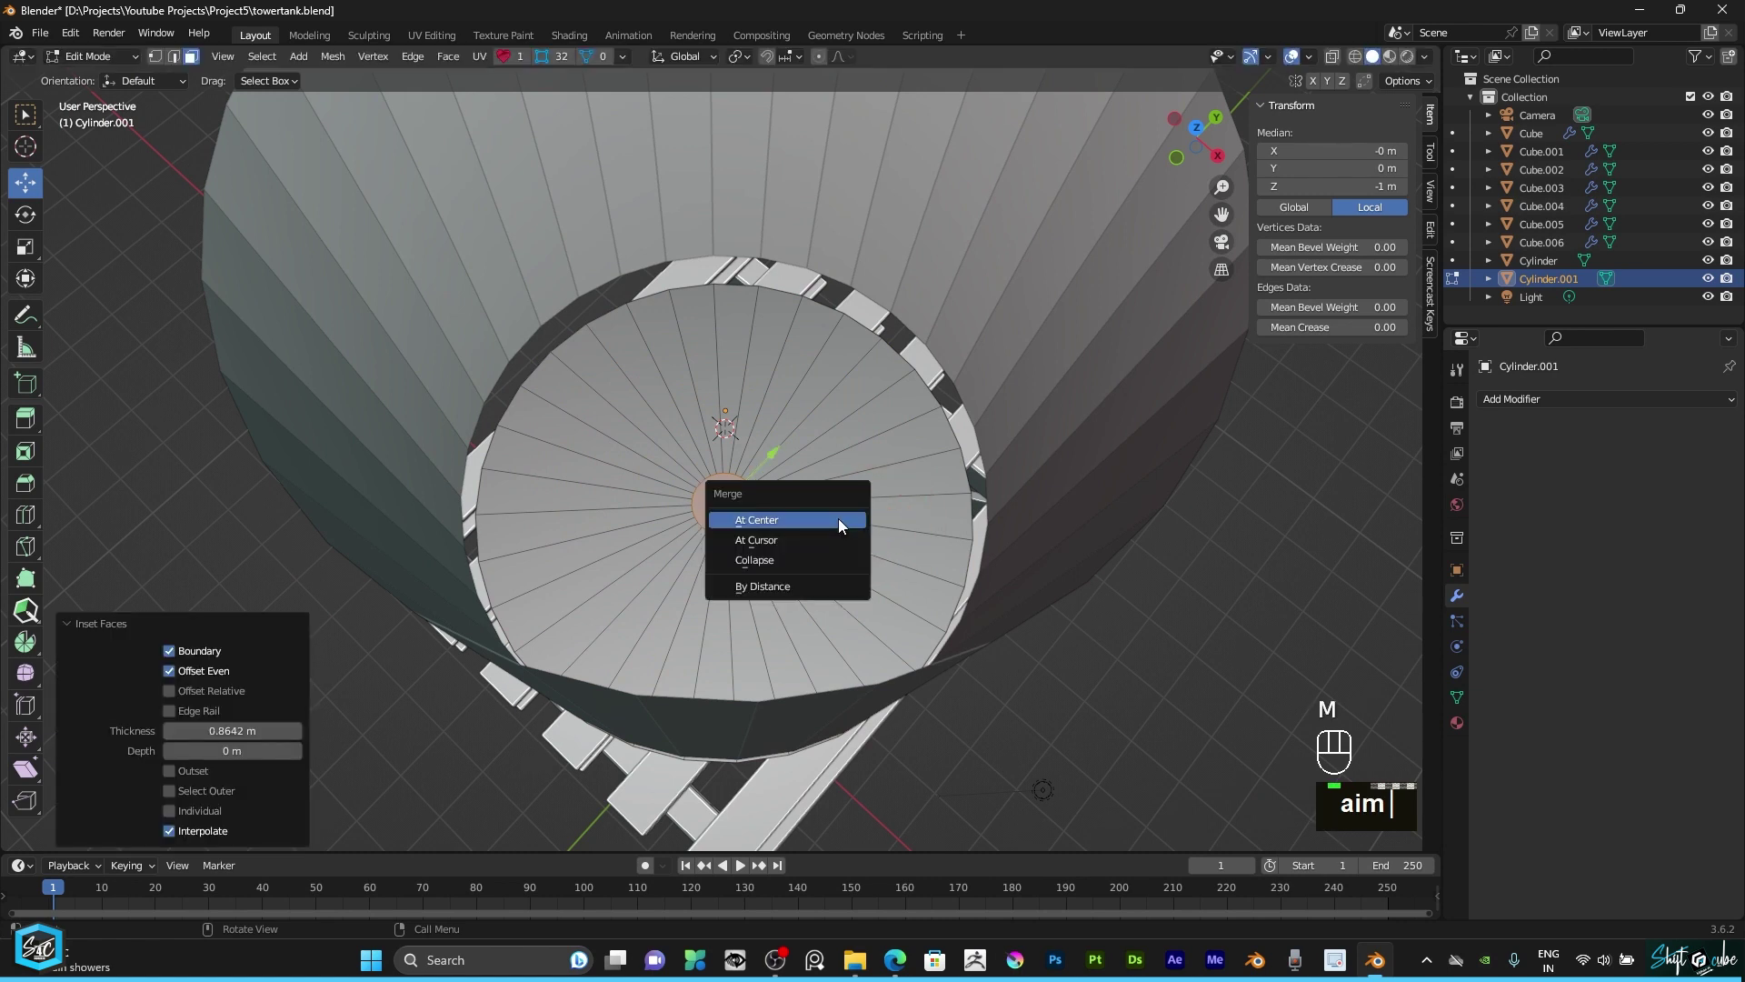
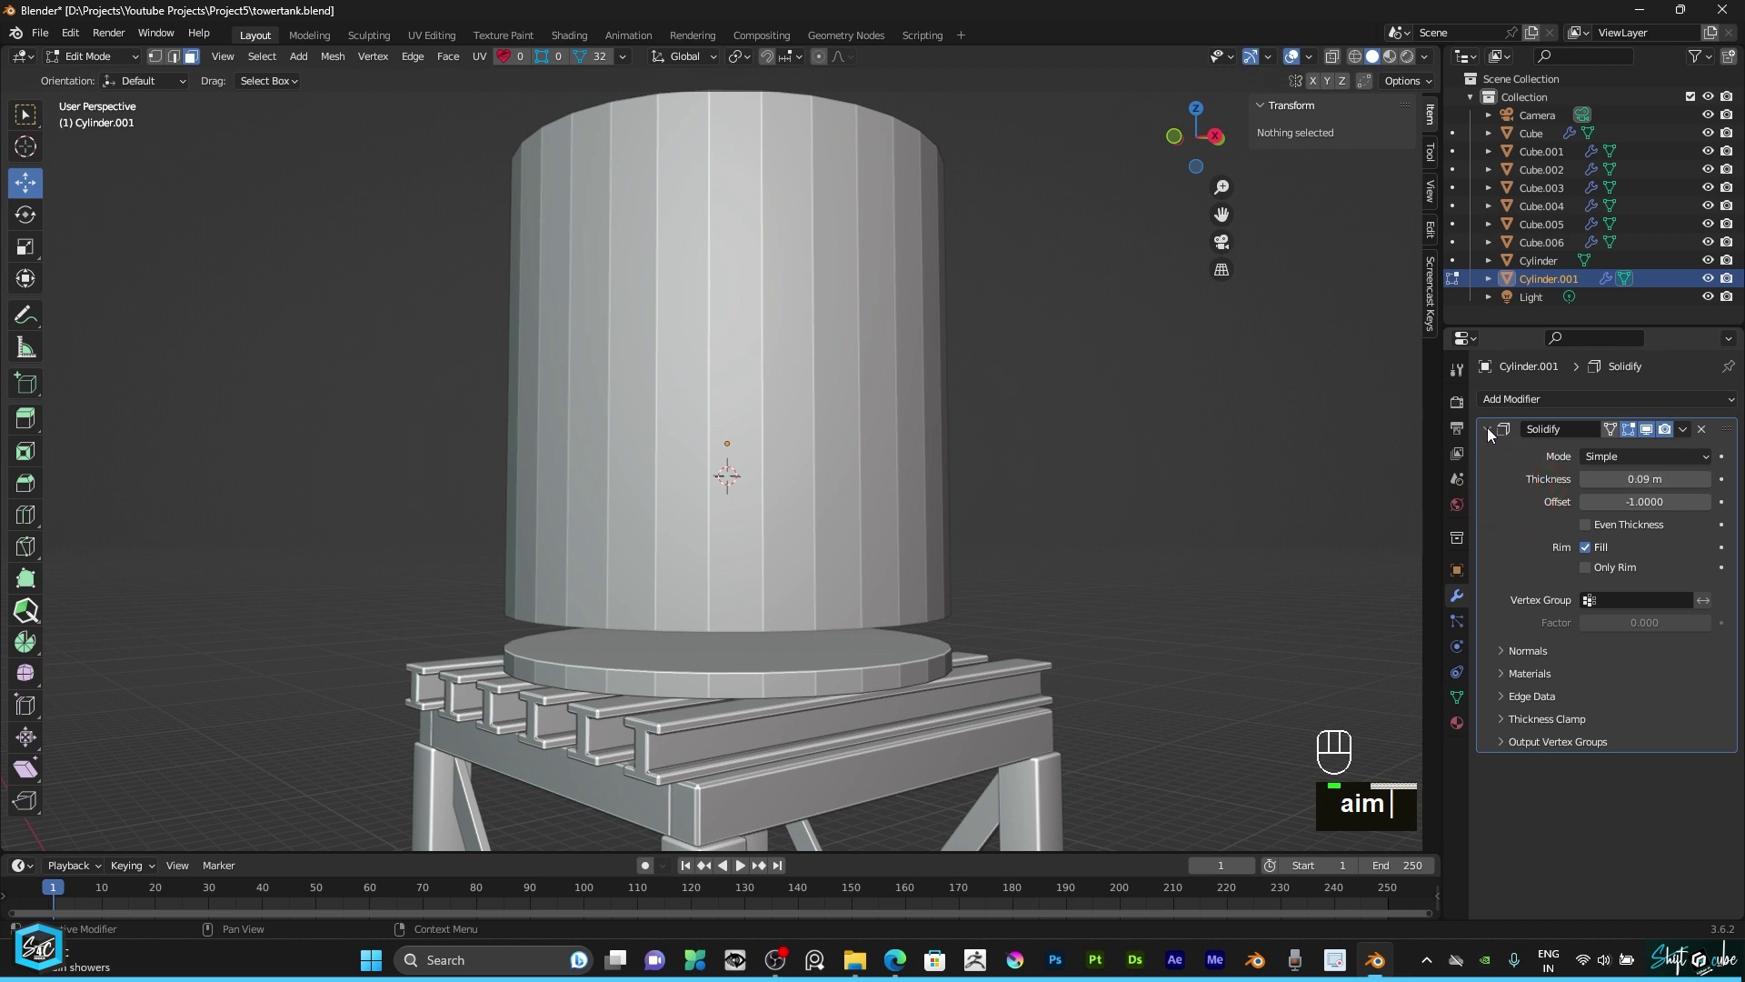
{"action": "left_click", "coordinate": [1492, 435]}
{"action": "left_click", "coordinate": [1374, 462]}
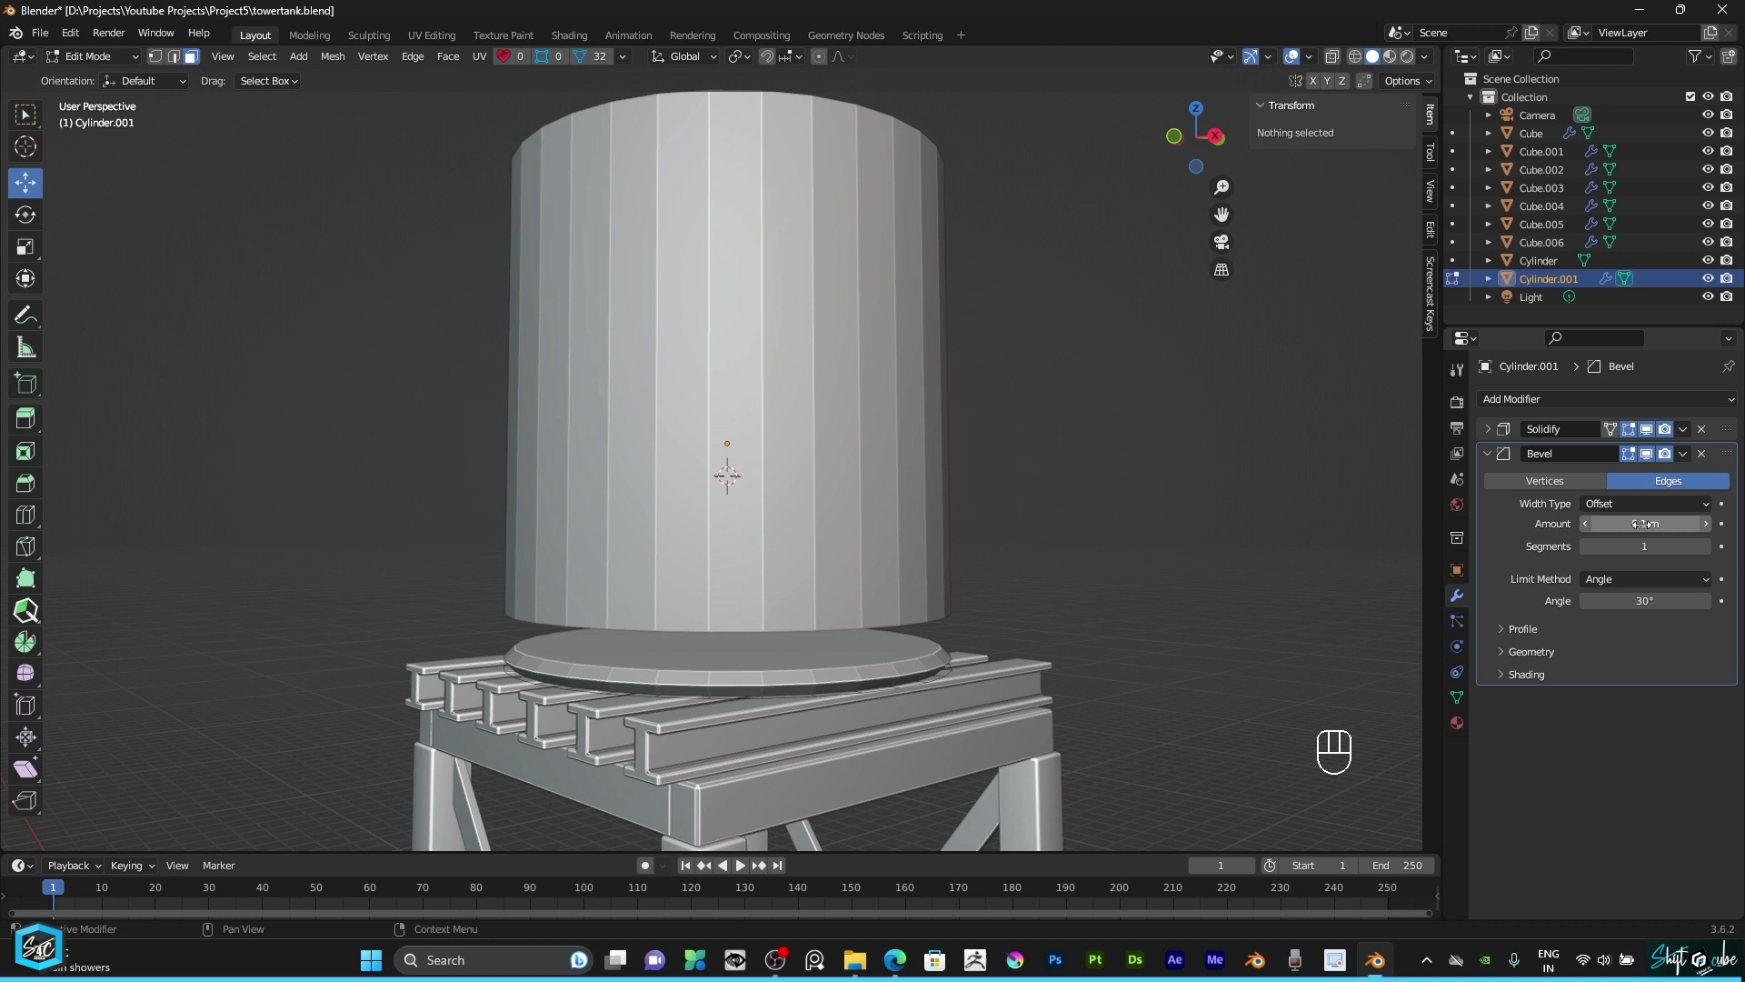
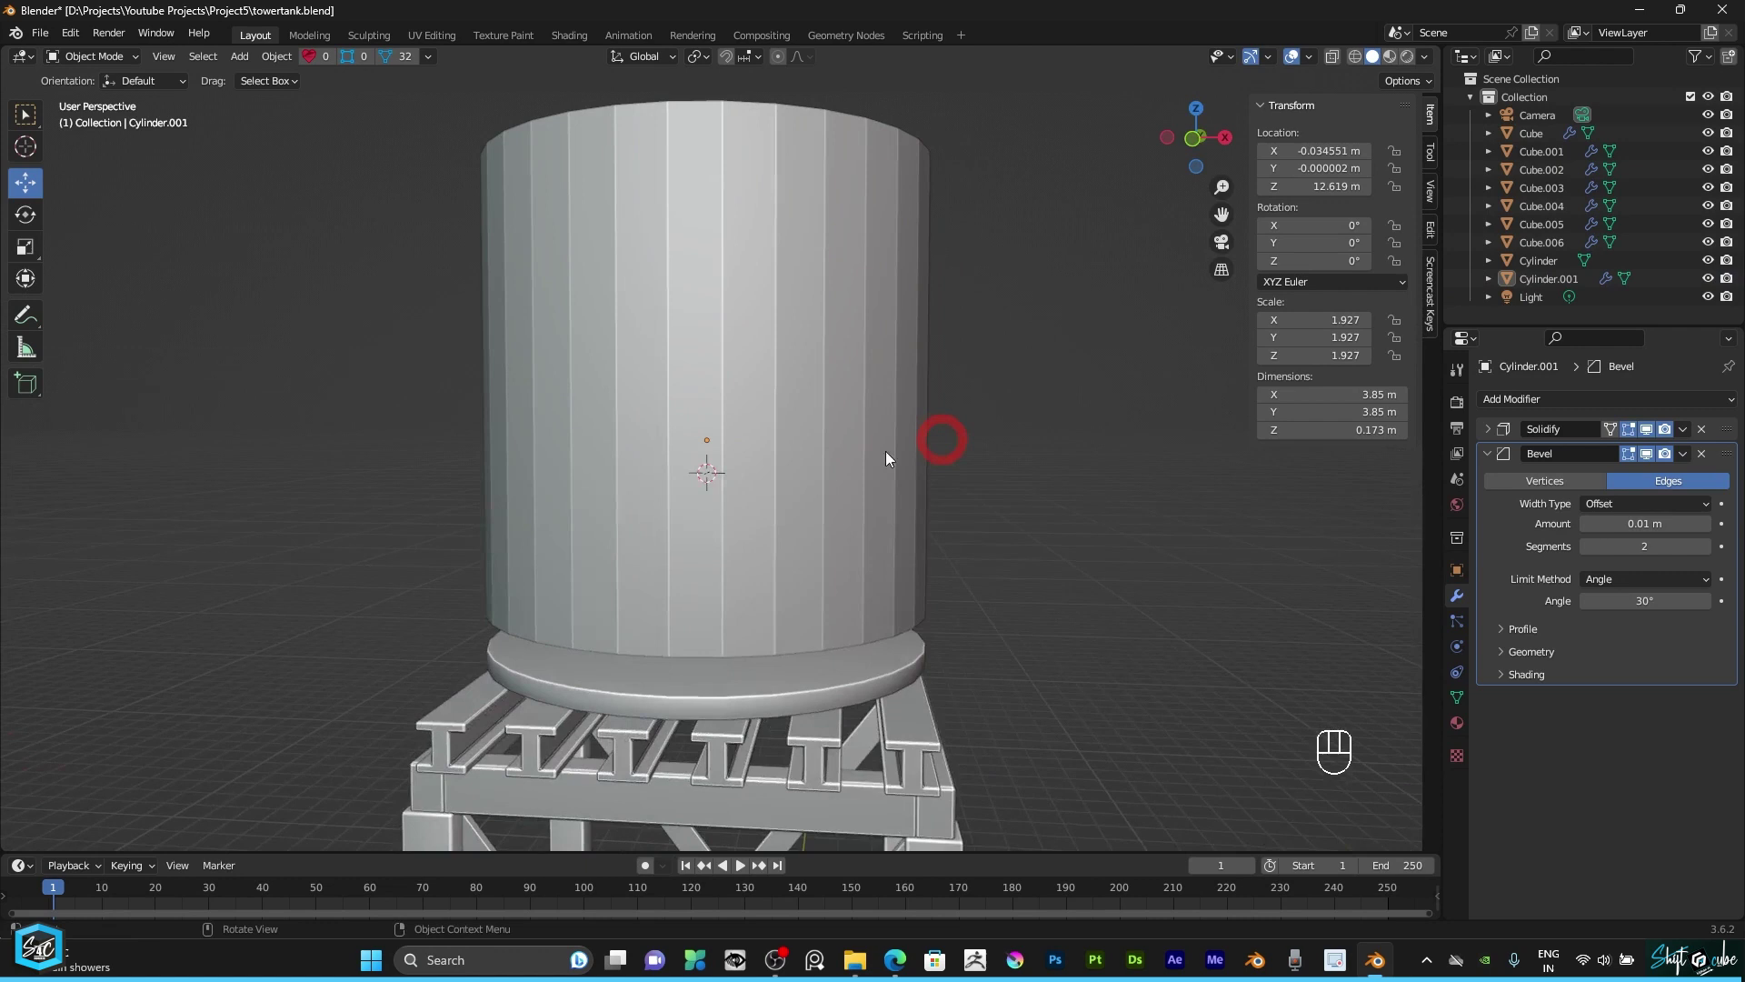
Step: Lower the tank wall along Z onto the floor disc and select the wall cylinder
{"action": "scroll", "scroll_direction": "down", "scroll_amount": 3}
{"action": "left_click", "coordinate": [789, 512]}
{"action": "key", "text": "KP_1"}
{"action": "scroll", "scroll_direction": "up", "scroll_amount": 3}
{"action": "left_click", "coordinate": [702, 317]}
{"action": "left_click_drag", "start_coordinate": [703, 318], "coordinate": [808, 372]}
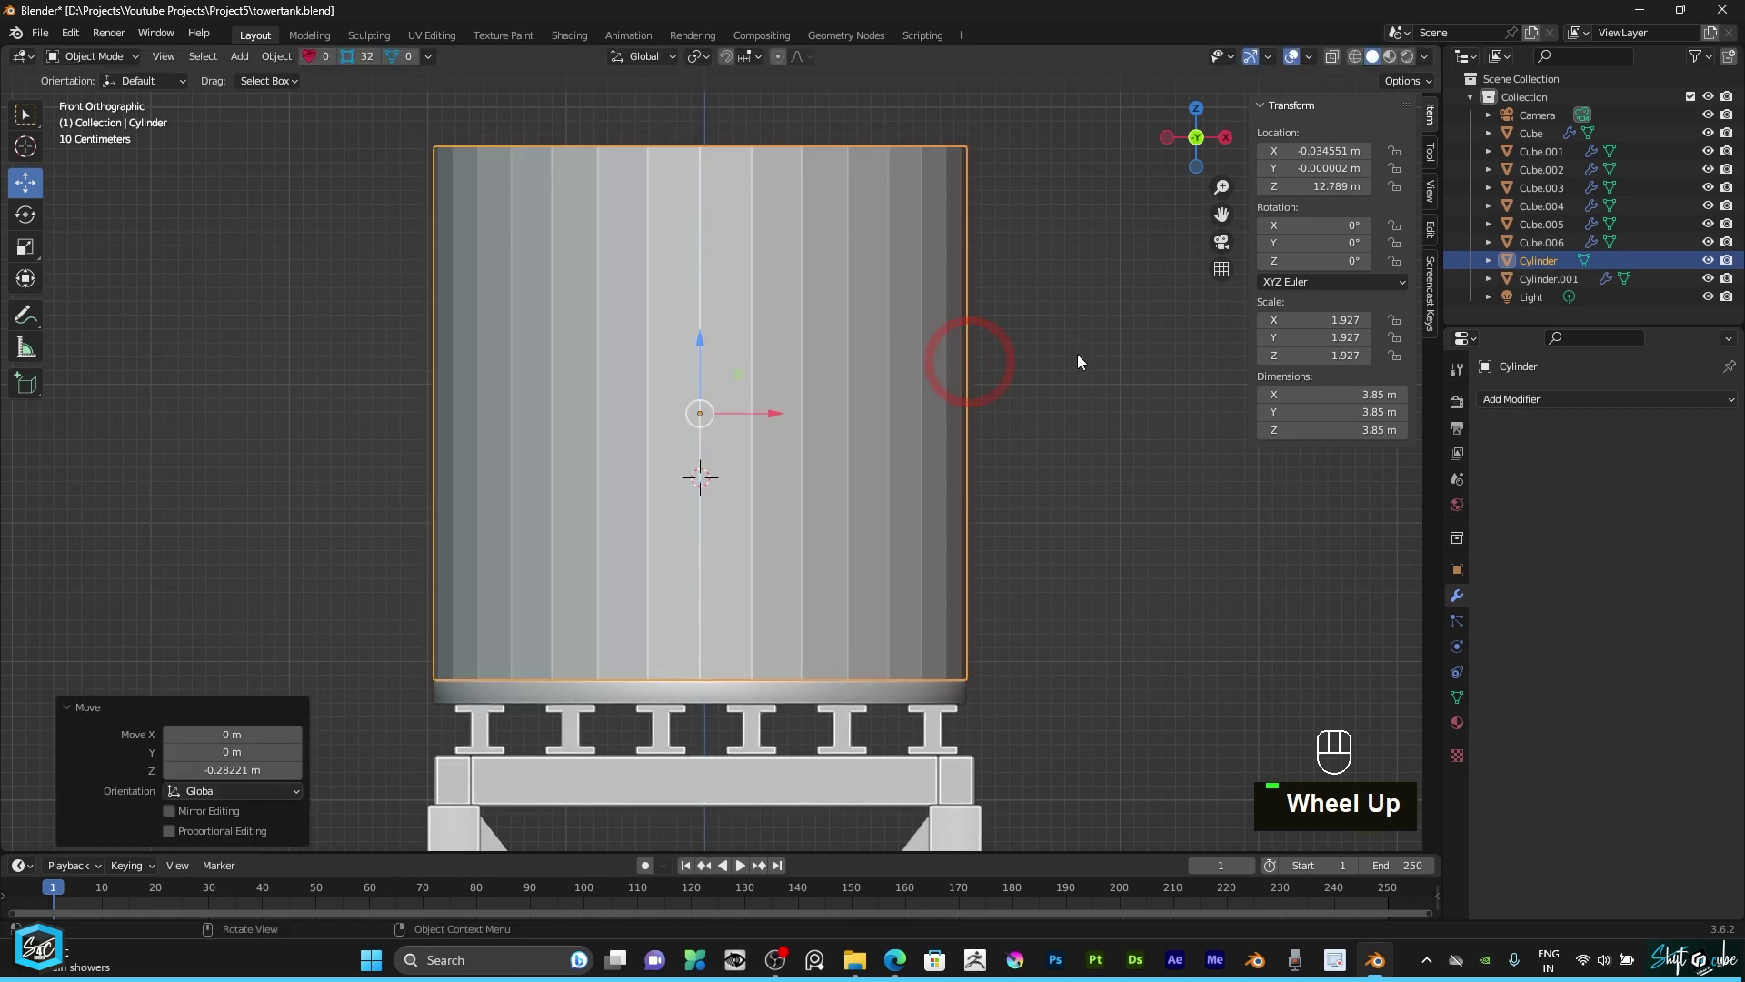
{"action": "scroll", "scroll_direction": "up", "scroll_amount": 3}
{"action": "scroll", "scroll_direction": "down", "scroll_amount": 3}
{"action": "left_click_drag", "start_coordinate": [1204, 141], "coordinate": [906, 457]}
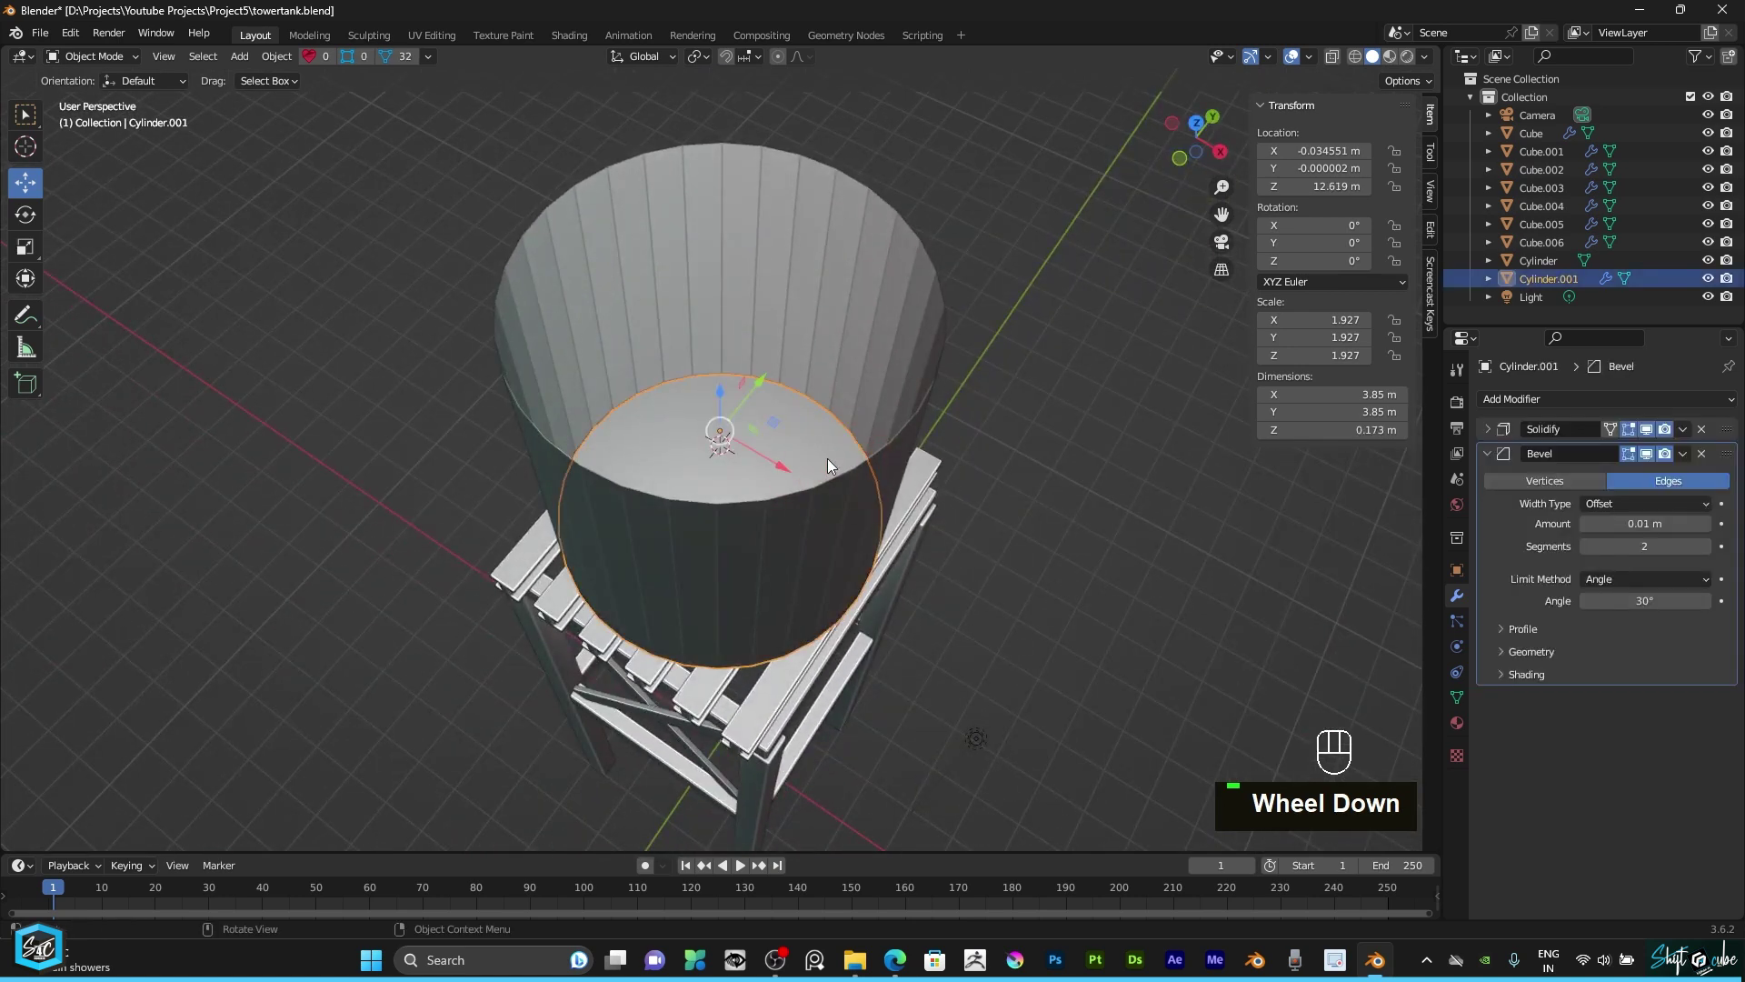
{"action": "left_click", "coordinate": [931, 359]}
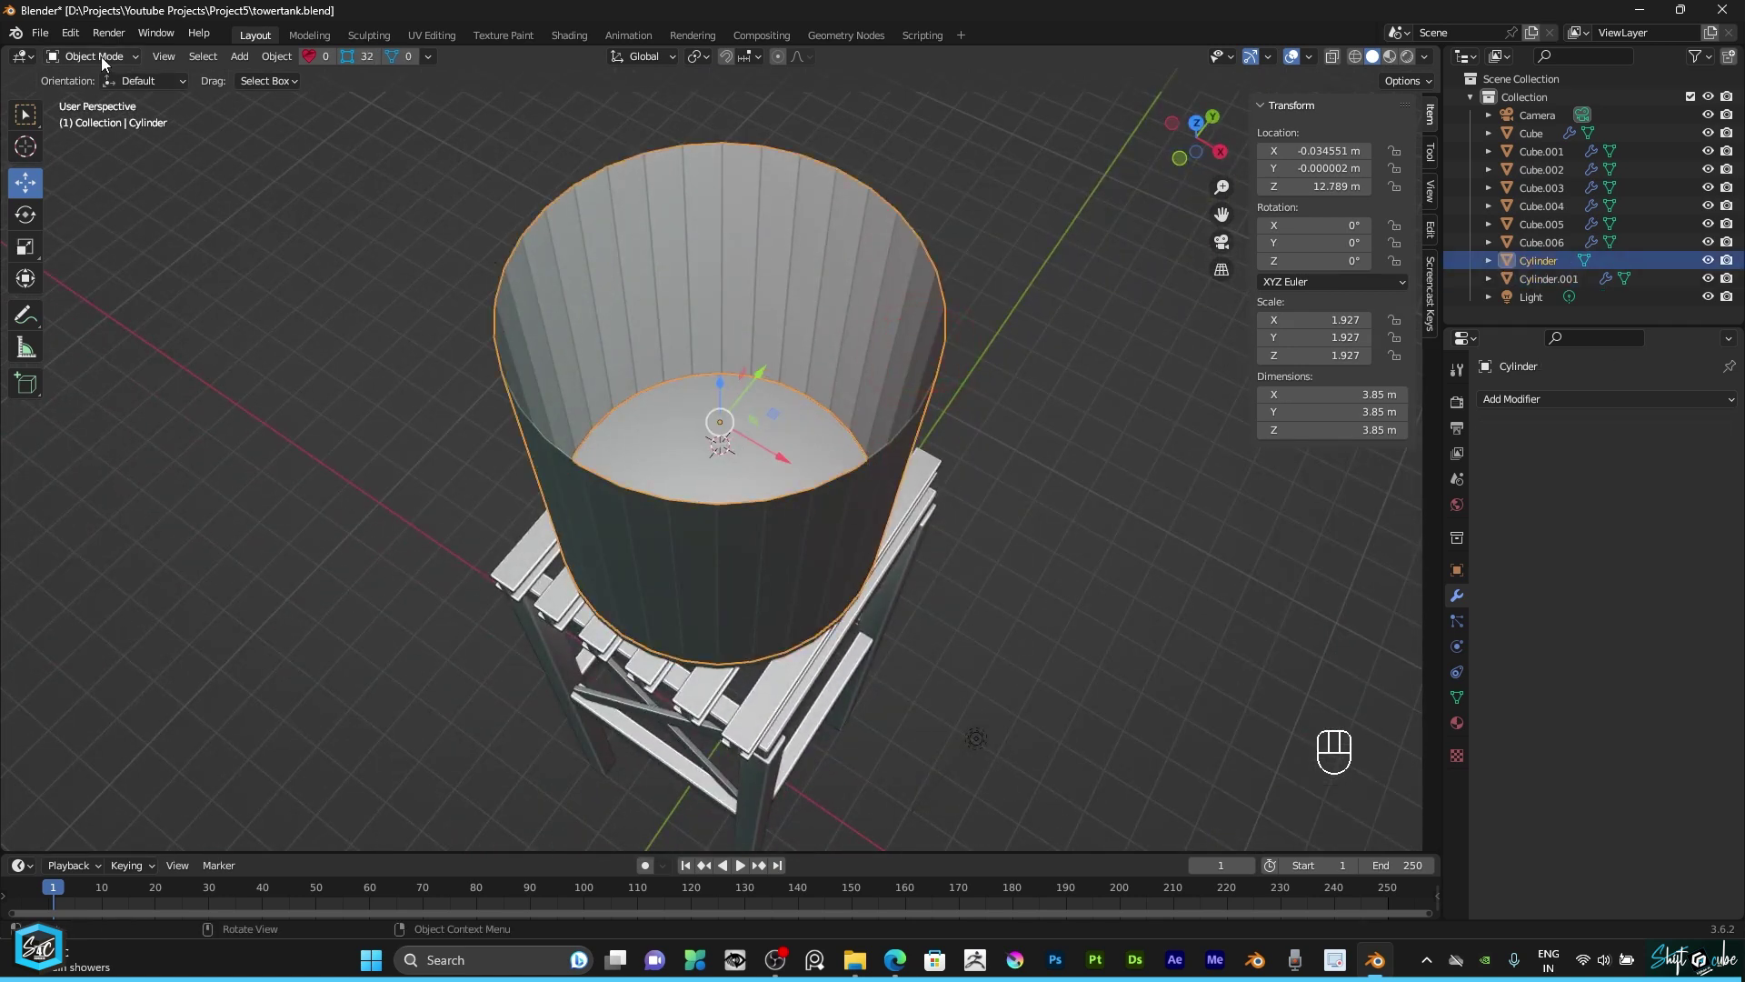
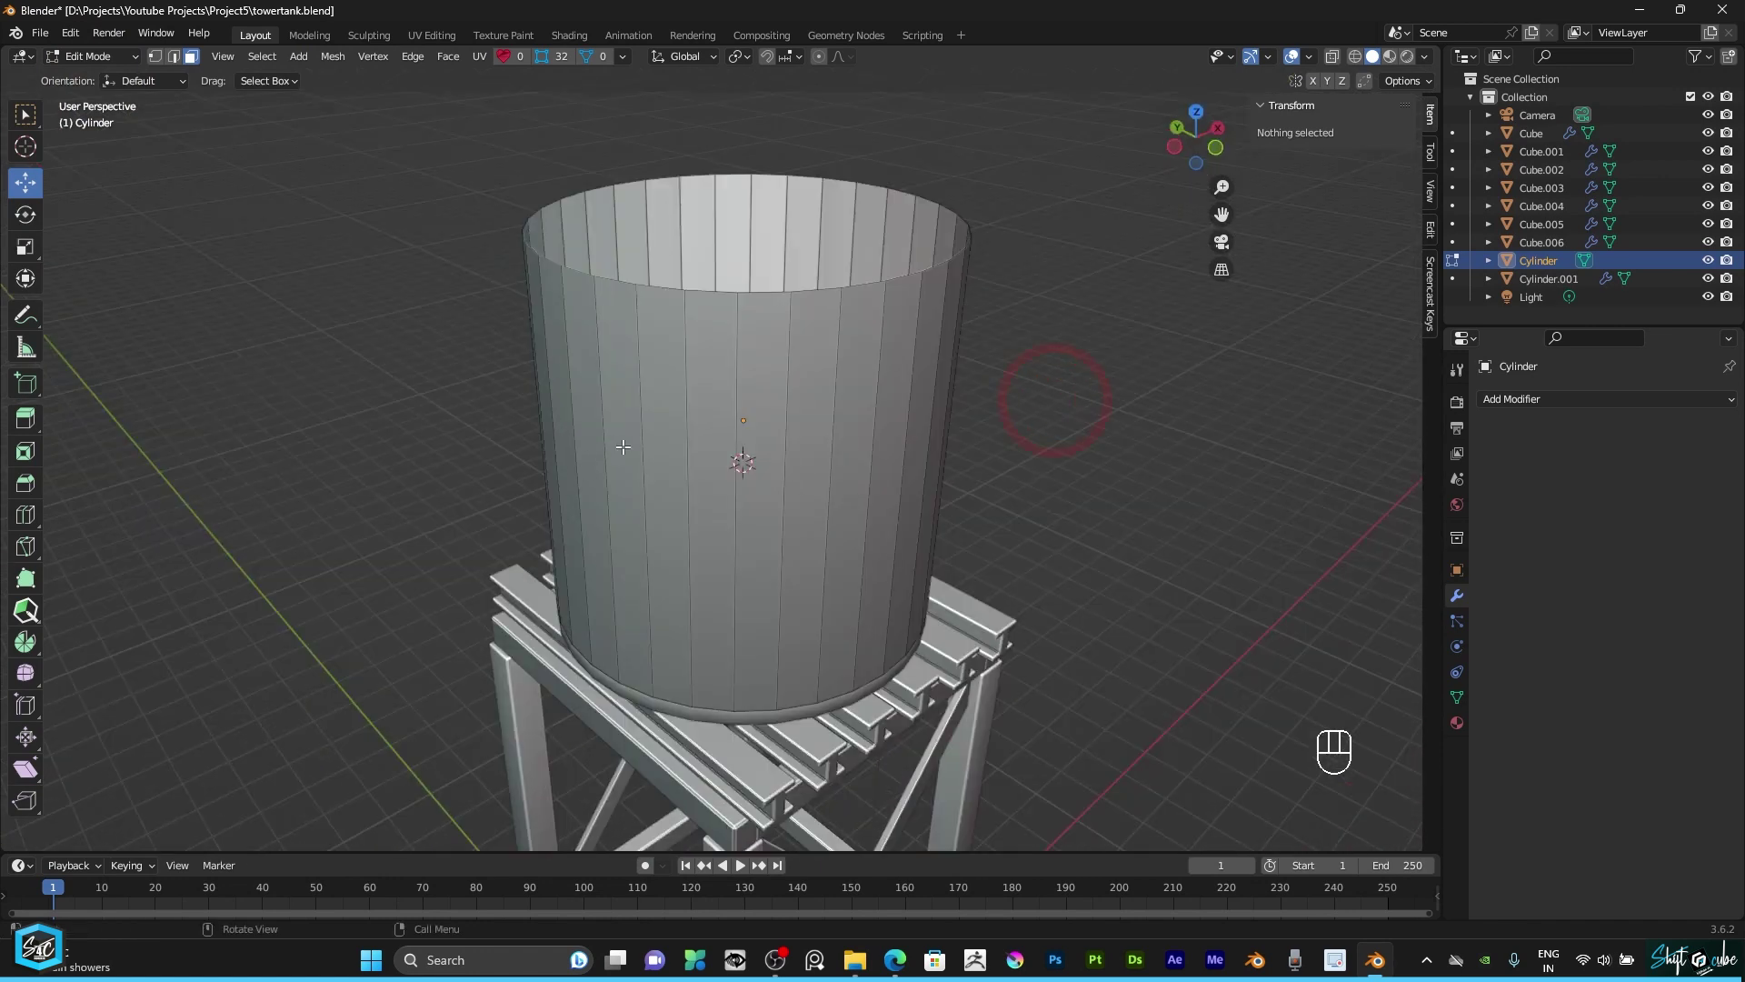
Step: Select every other wall face and extend the alternating pattern around the tank
{"action": "scroll", "scroll_direction": "up", "scroll_amount": 3}
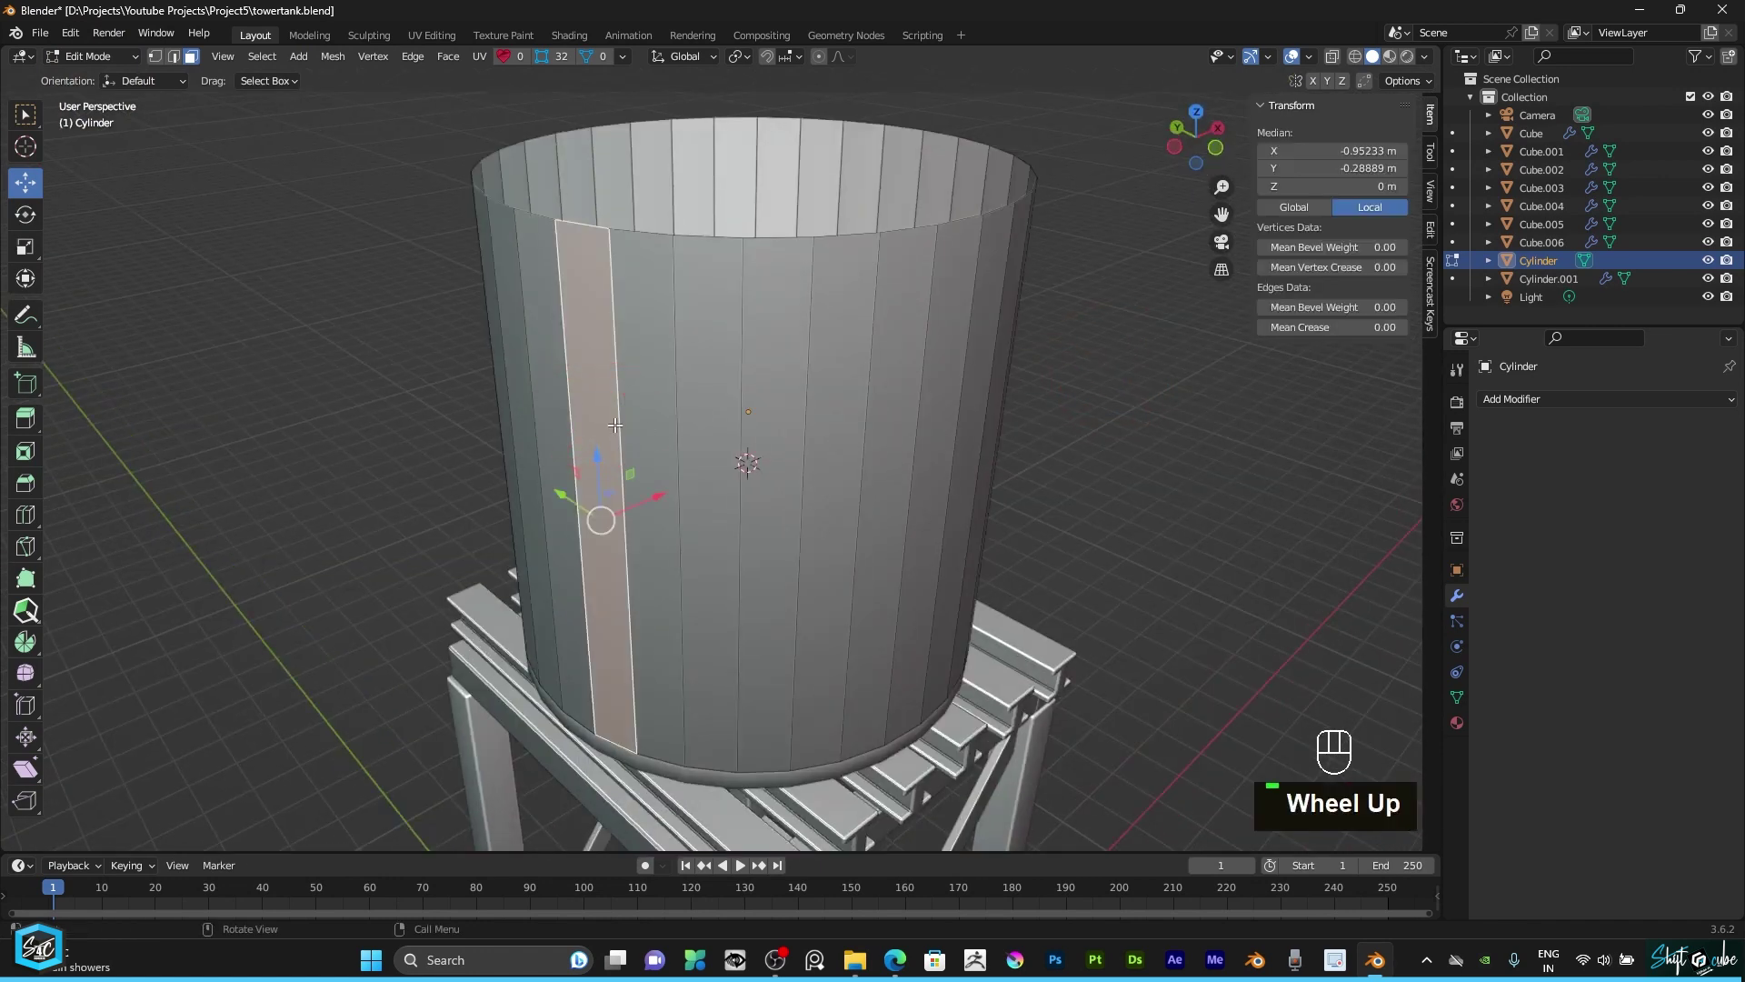
{"action": "scroll", "scroll_direction": "up", "scroll_amount": 3}
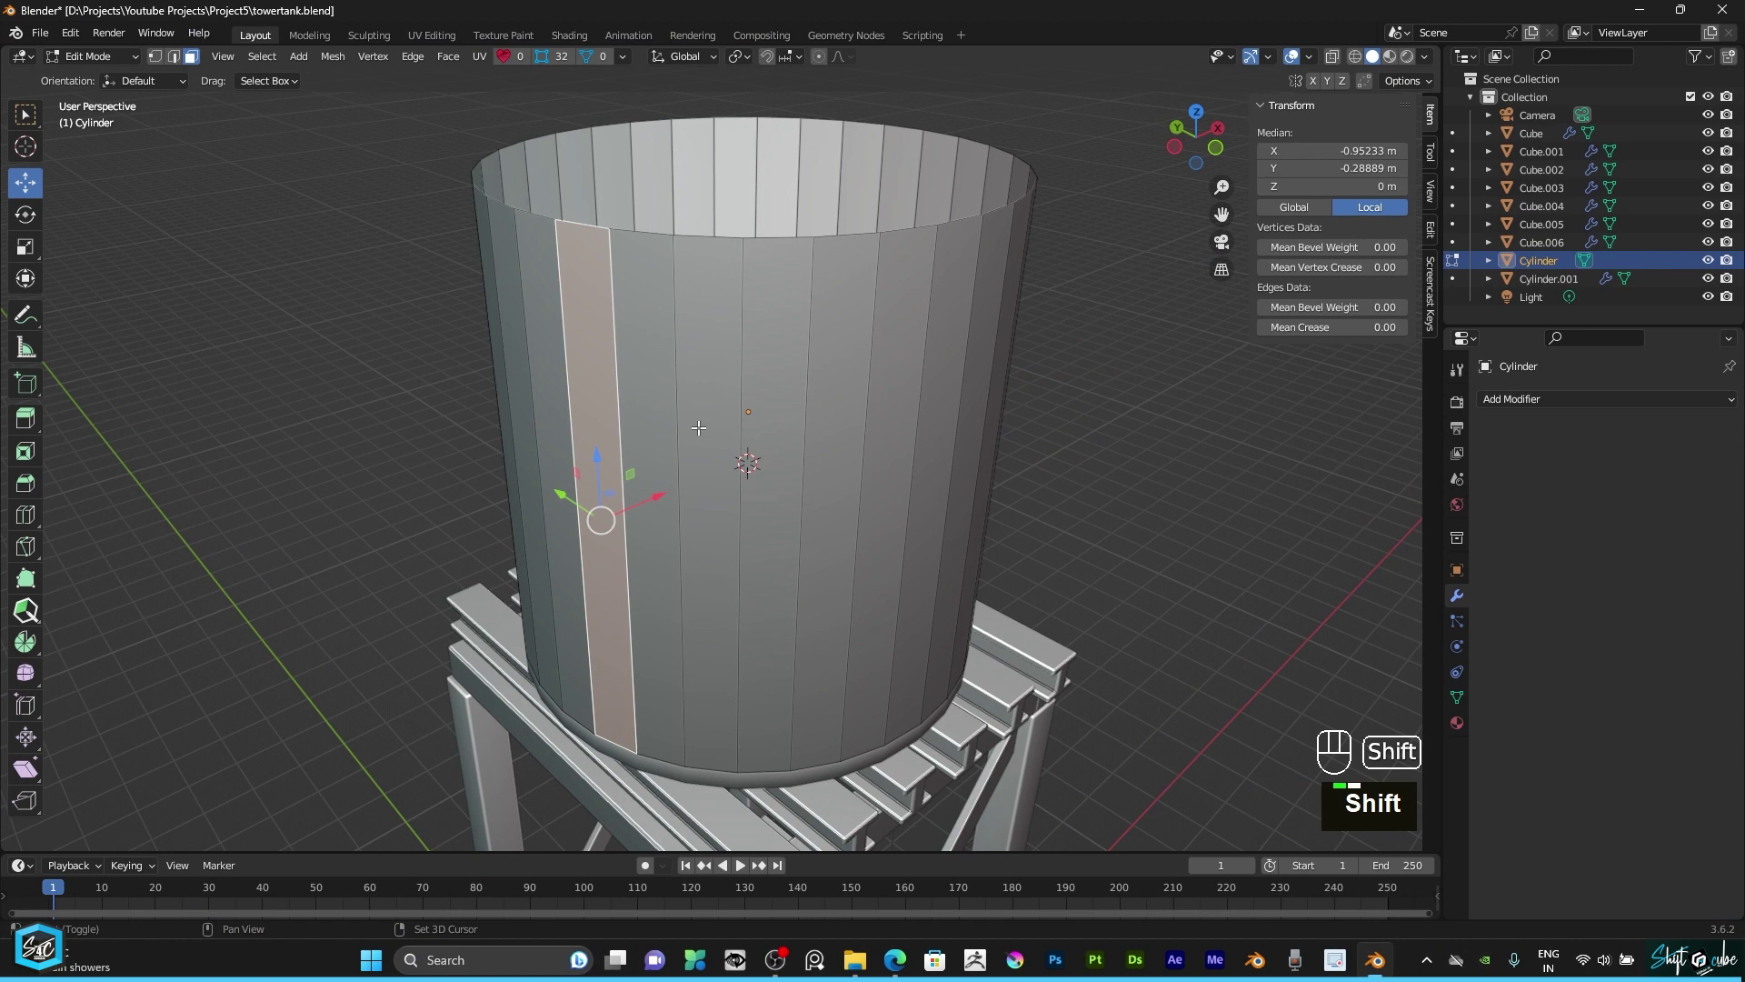
{"action": "left_click", "coordinate": [699, 422]}
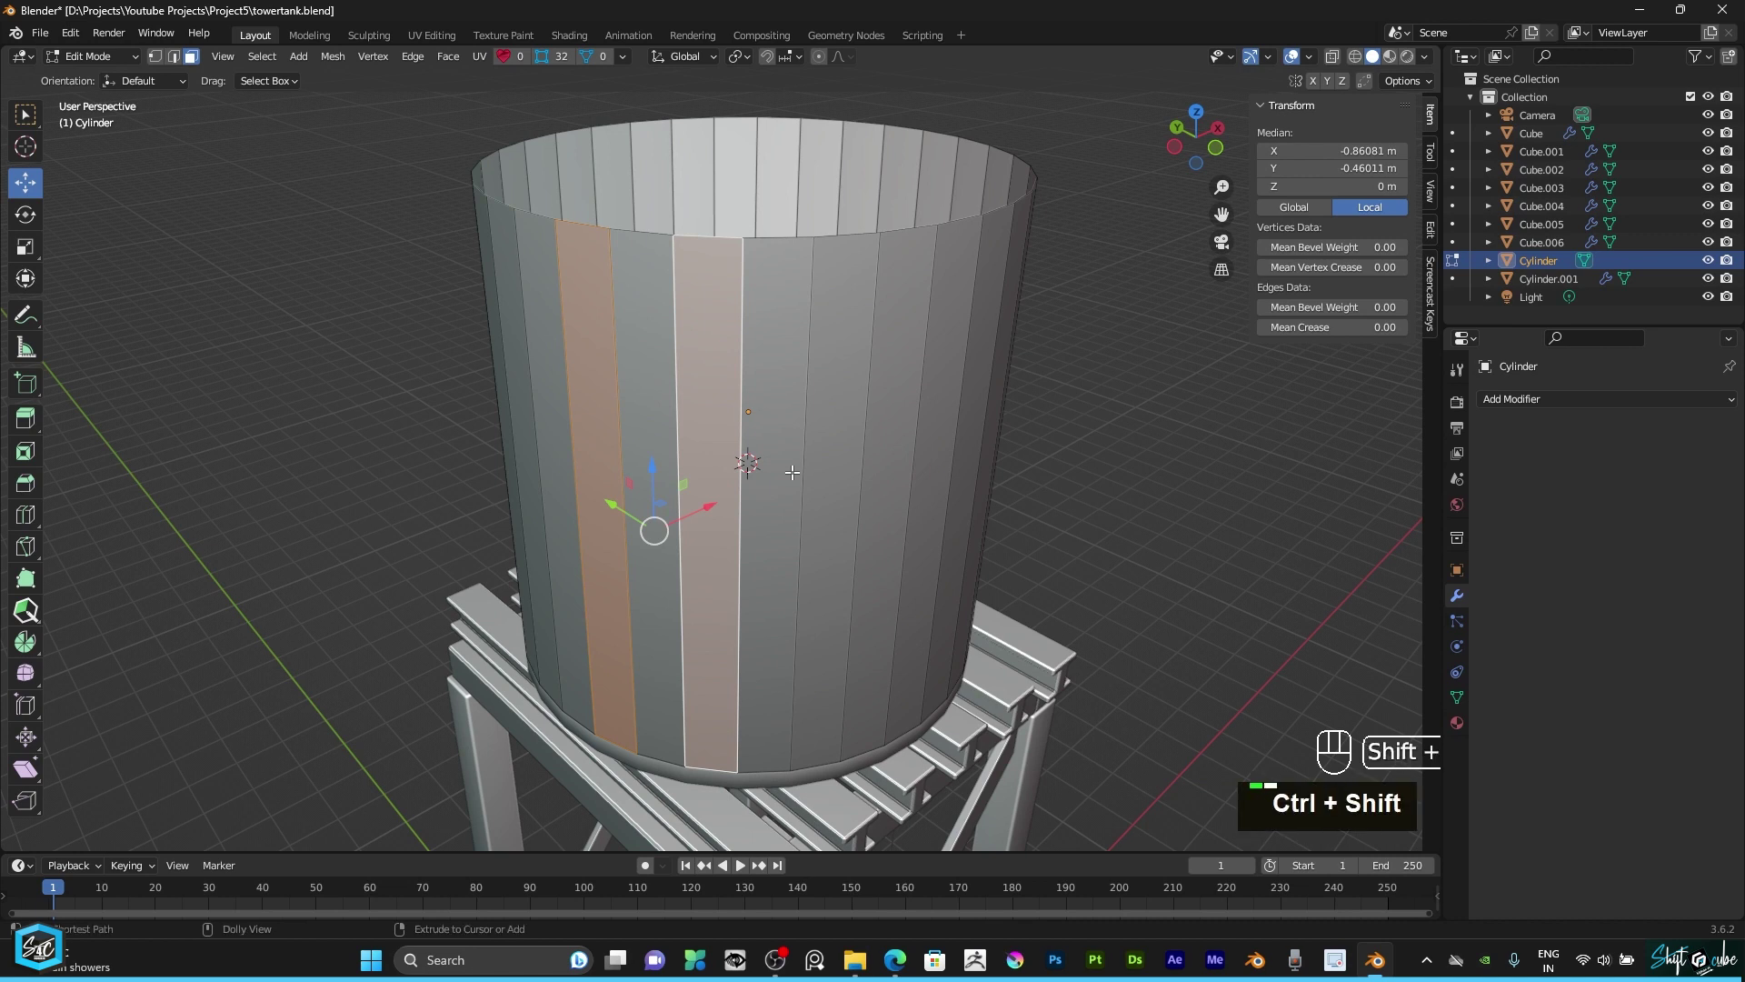
{"action": "key", "text": "ctrl+shift+KP_Add"}
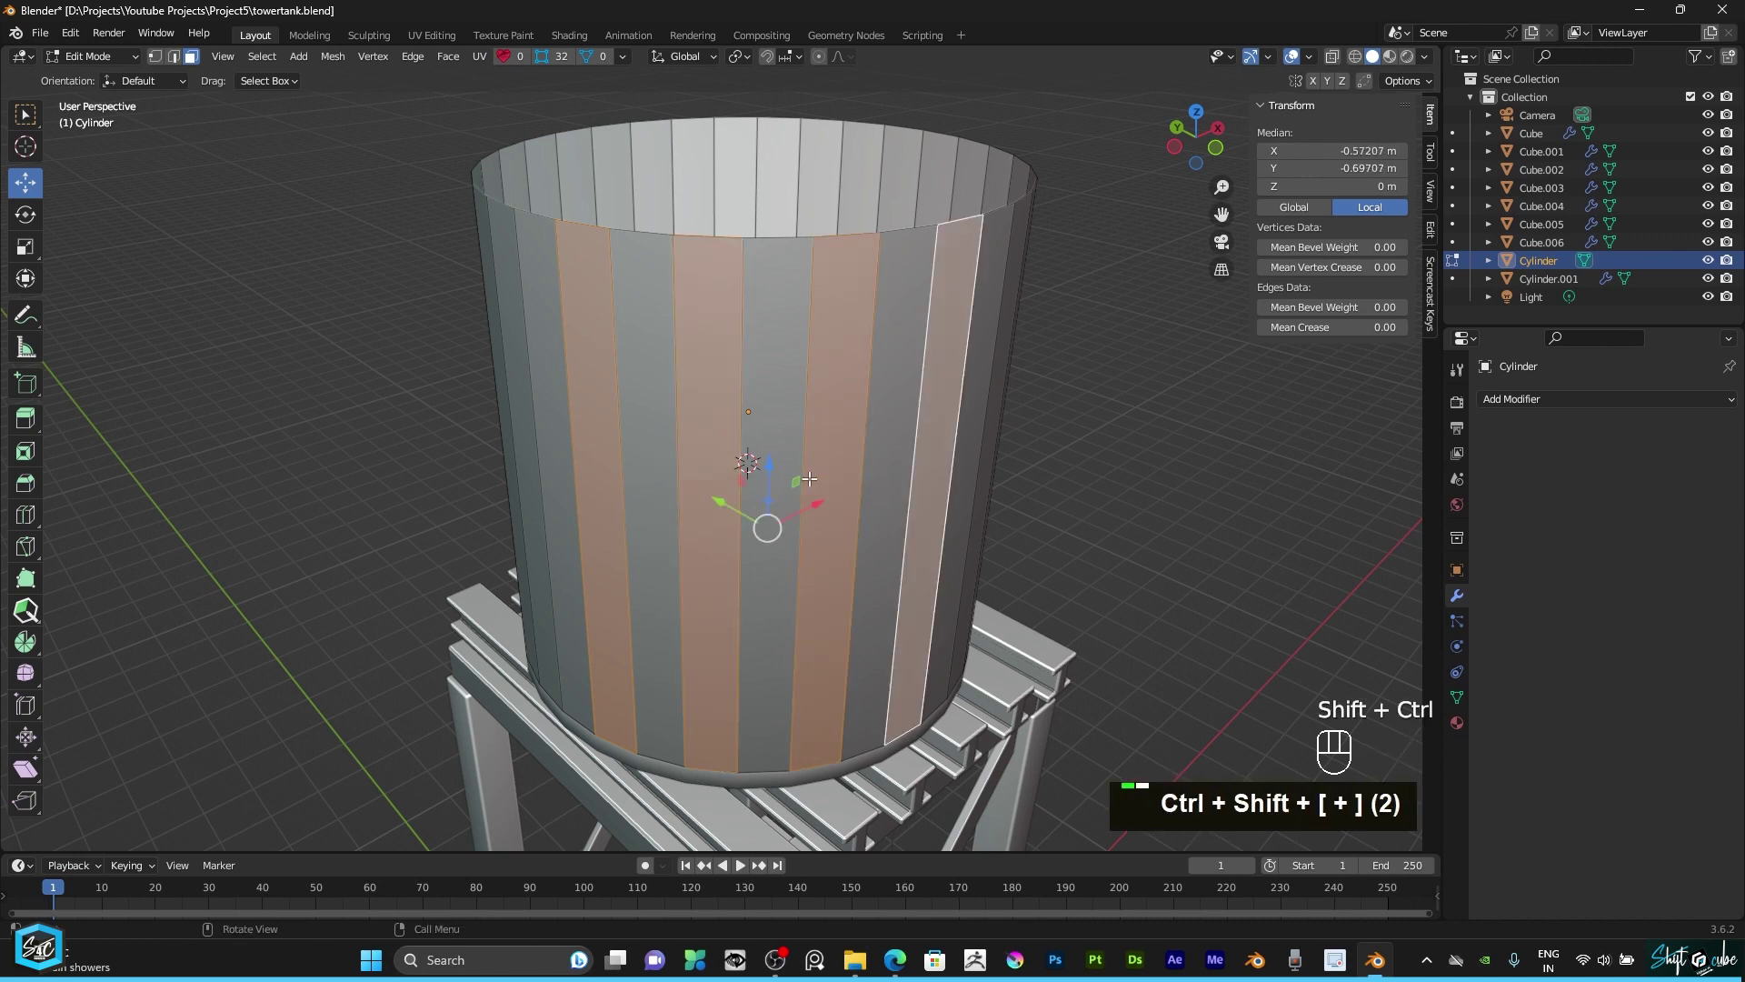
{"action": "left_click", "coordinate": [1196, 130]}
{"action": "key", "text": "ctrl+shift+]"}
{"action": "key", "text": "ctrl+shift+]"}
{"action": "key", "text": "ctrl+shift+]"}
{"action": "key", "text": "ctrl+shift+]"}
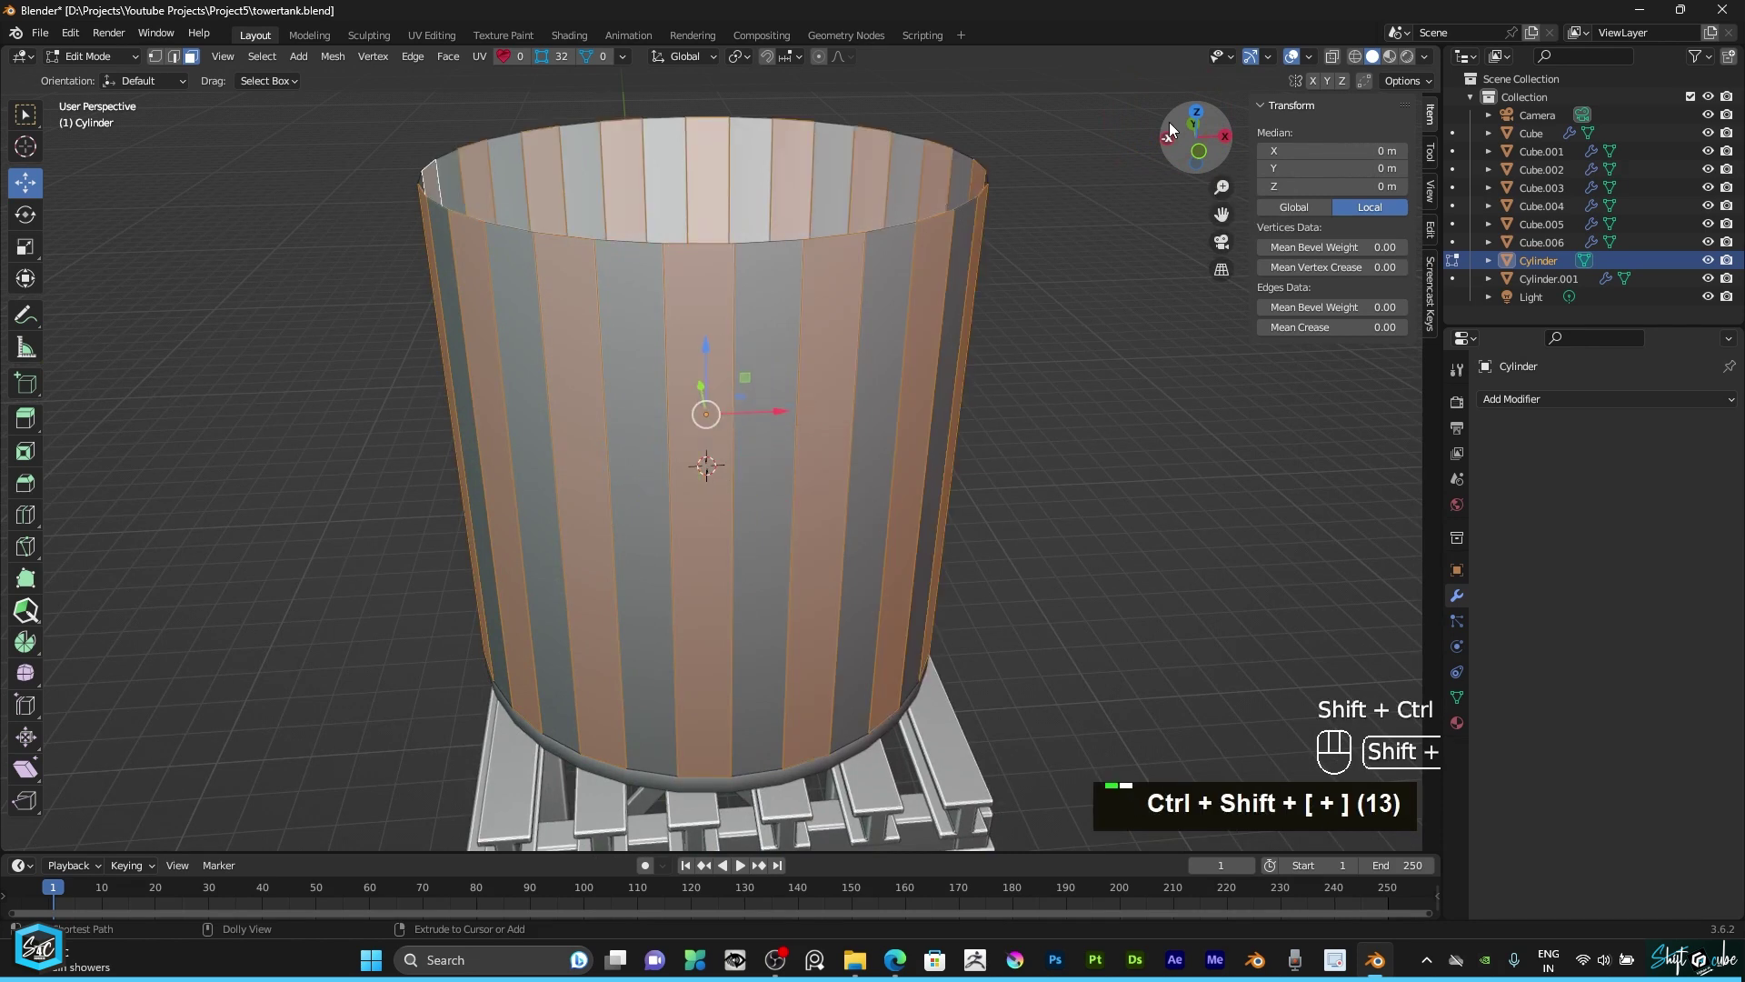
{"action": "key", "text": "ctrl+shift+]"}
Step: Check the alternating faces from around the tank and pick out a single wall panel
{"action": "left_click_drag", "start_coordinate": [1187, 156], "coordinate": [1167, 174]}
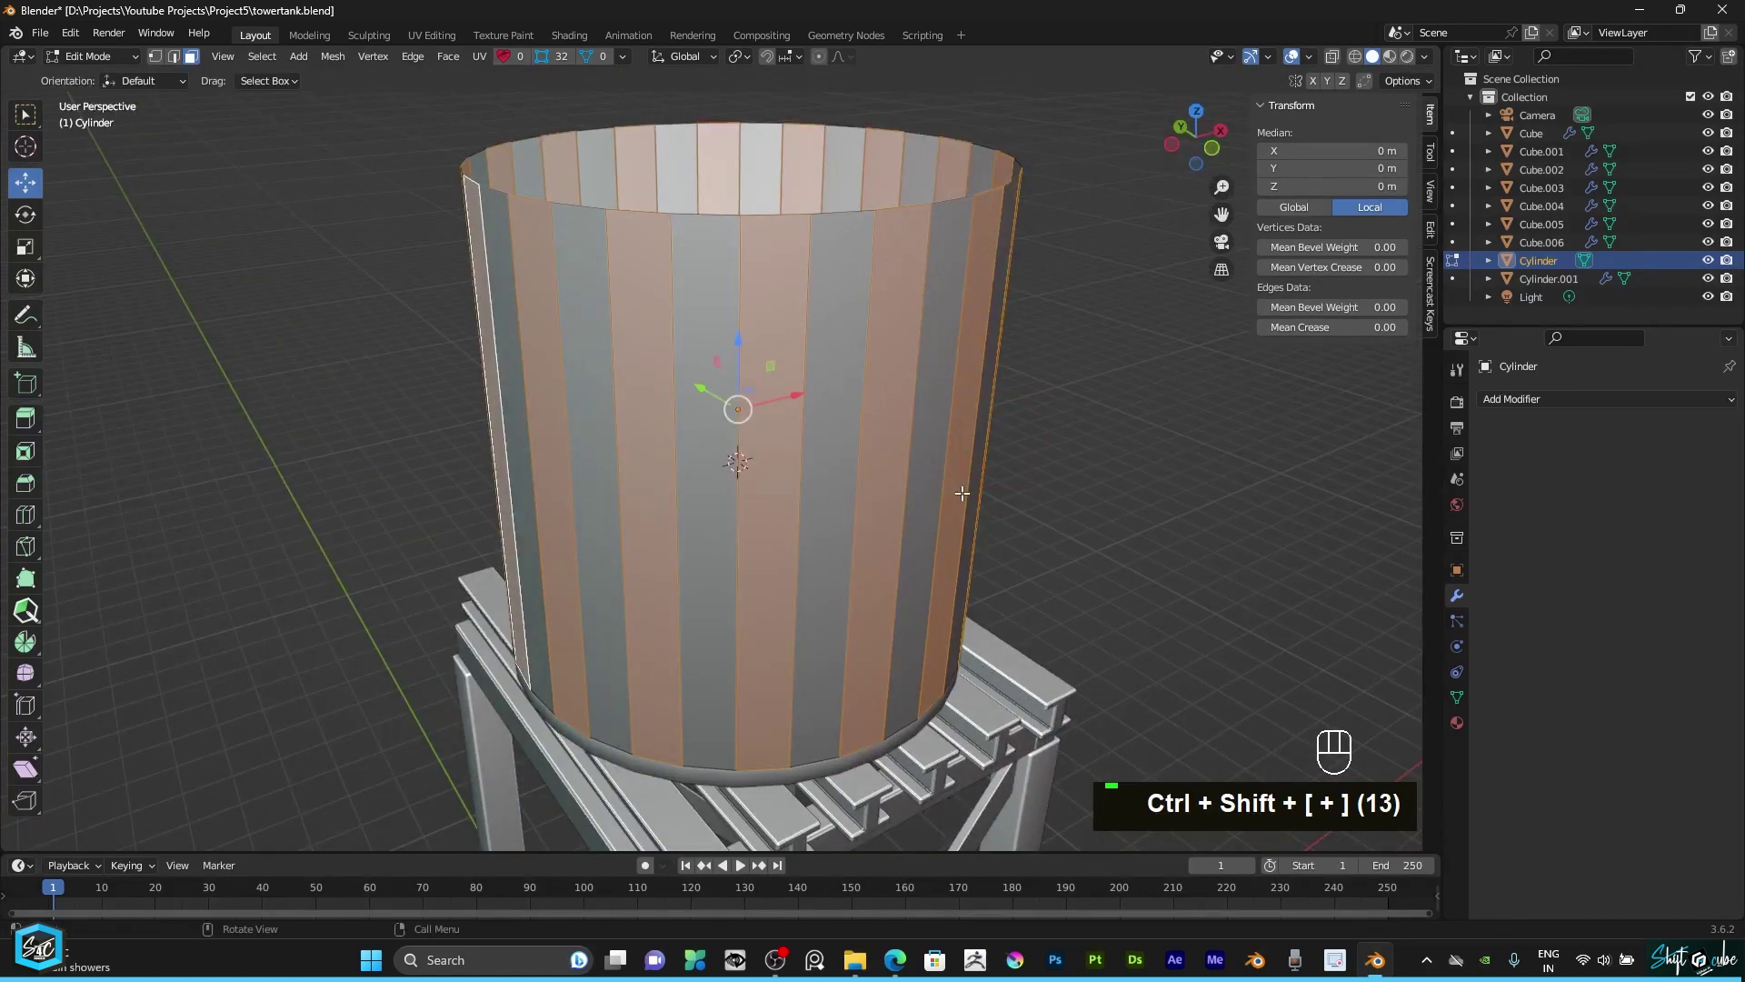
{"action": "key", "text": "y"}
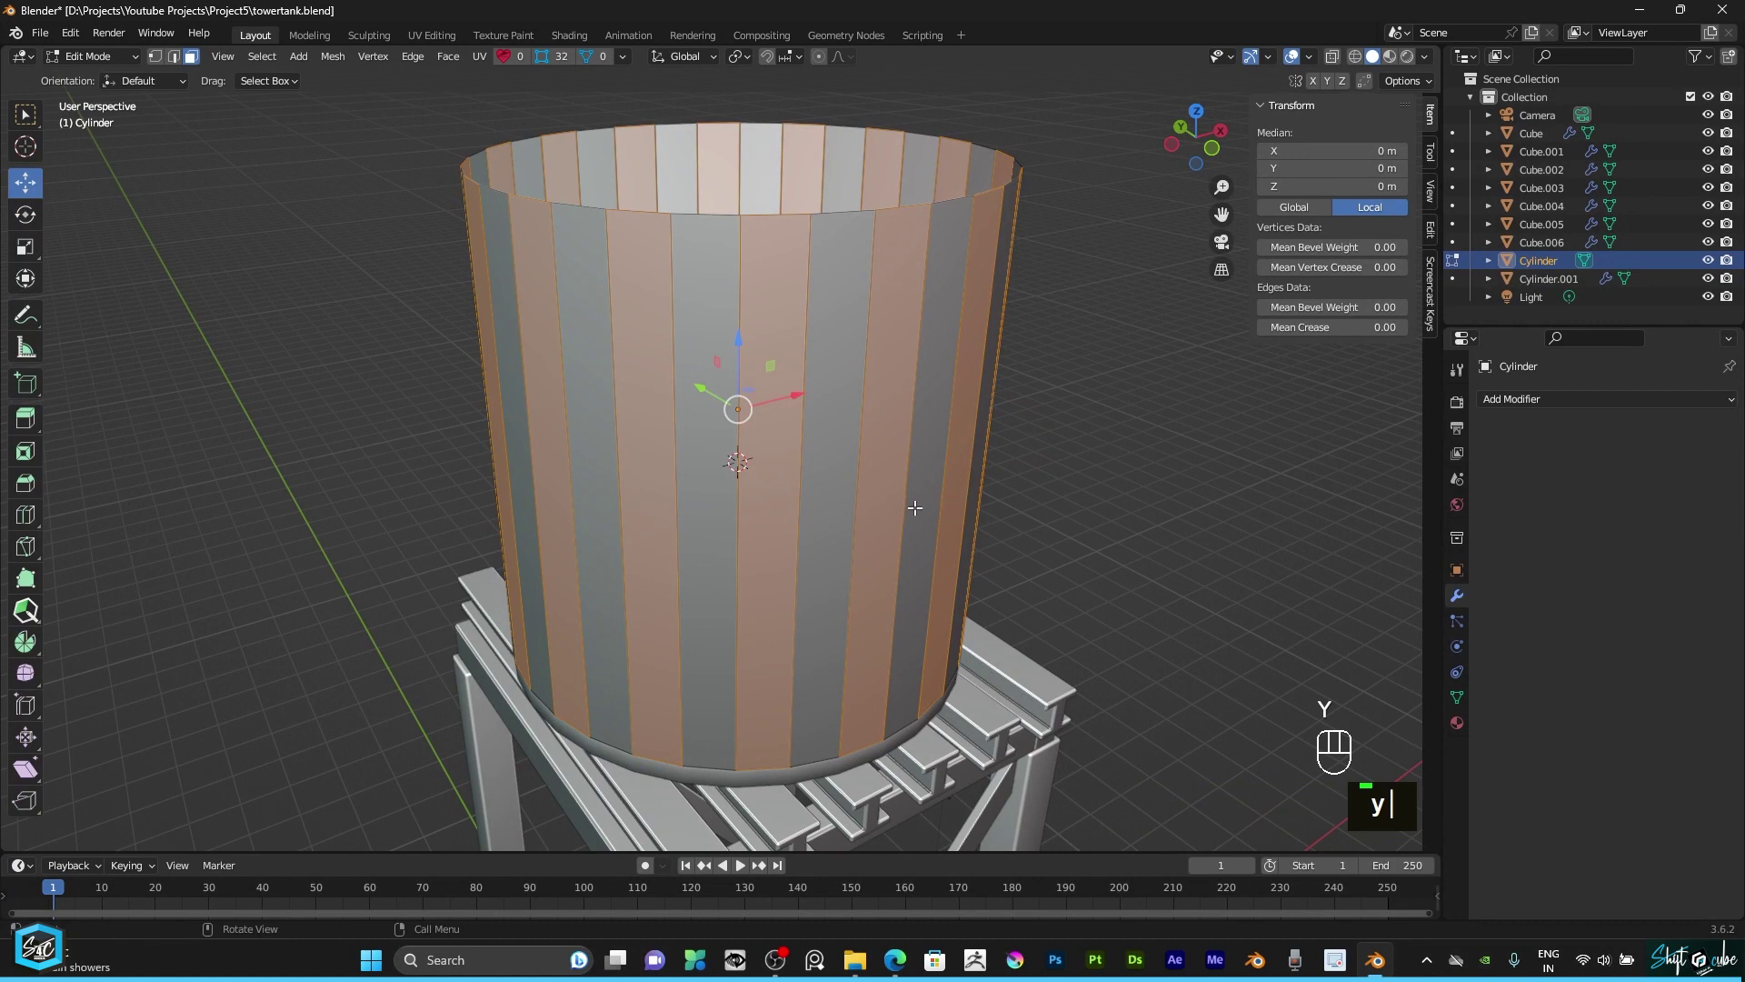
{"action": "left_click_drag", "start_coordinate": [940, 468], "coordinate": [1189, 321]}
{"action": "left_click", "coordinate": [1152, 318]}
{"action": "left_click", "coordinate": [1206, 162]}
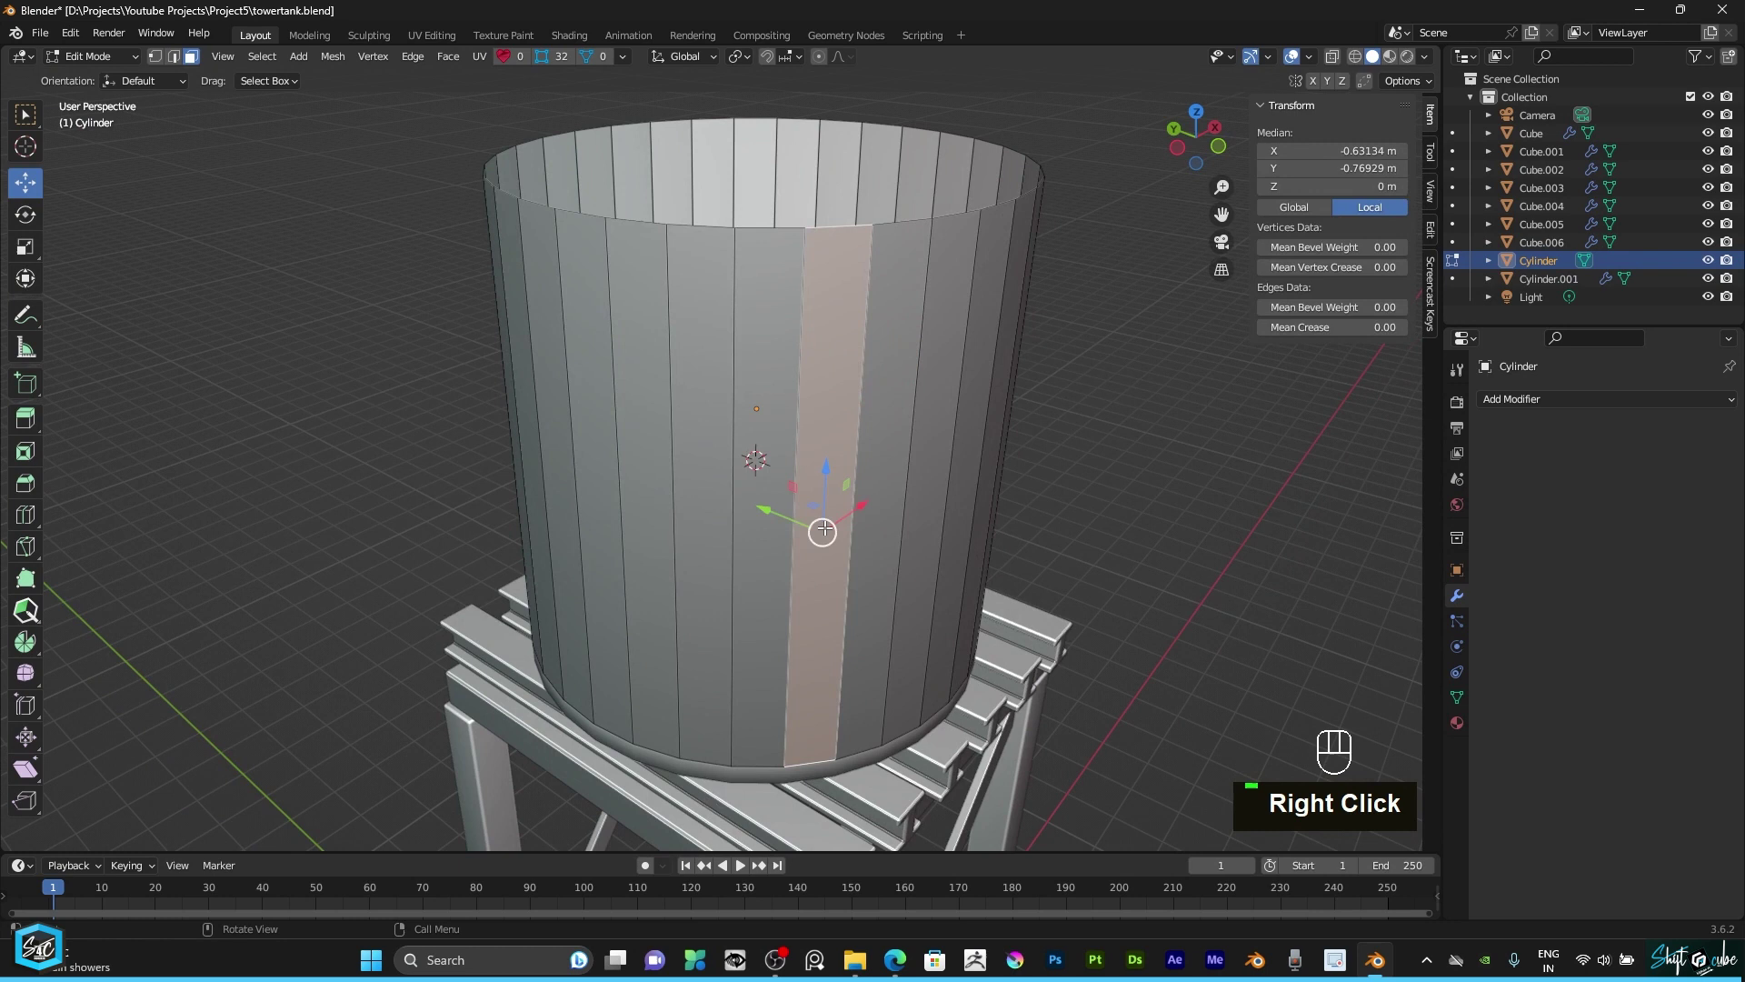
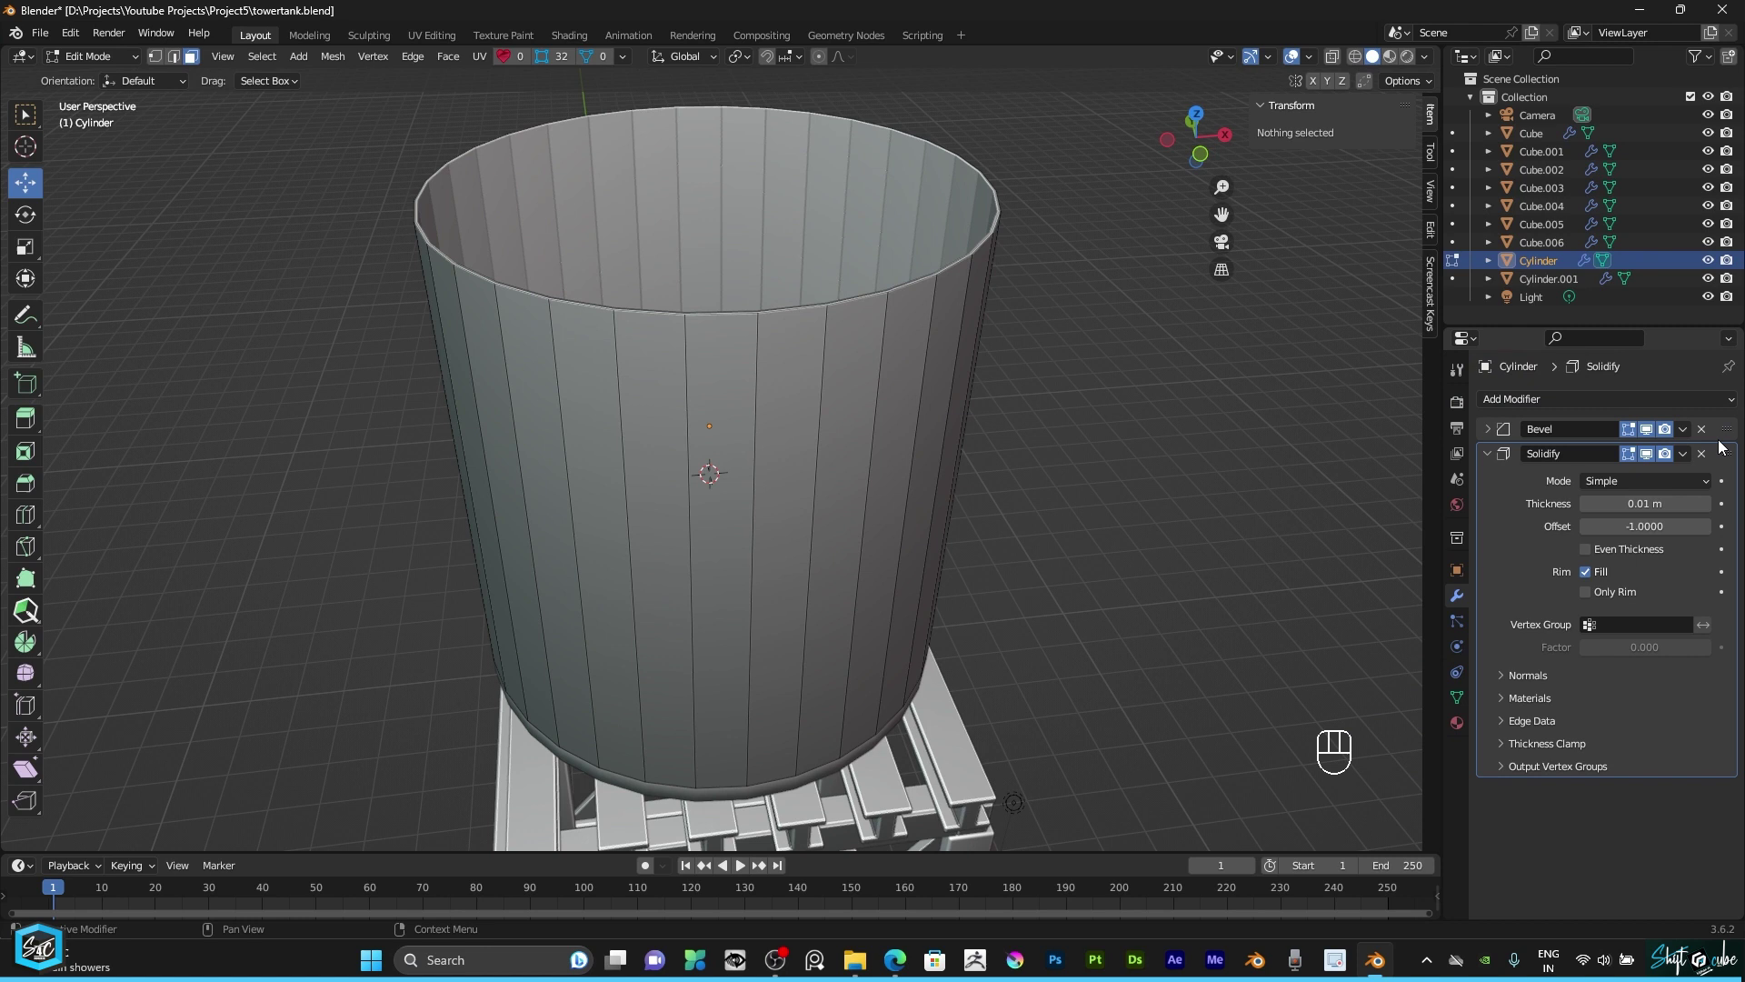
Step: Raise the tank wall's Solidify thickness to 0.09 m and apply all transforms
{"action": "left_click_drag", "start_coordinate": [1730, 459], "coordinate": [1726, 399]}
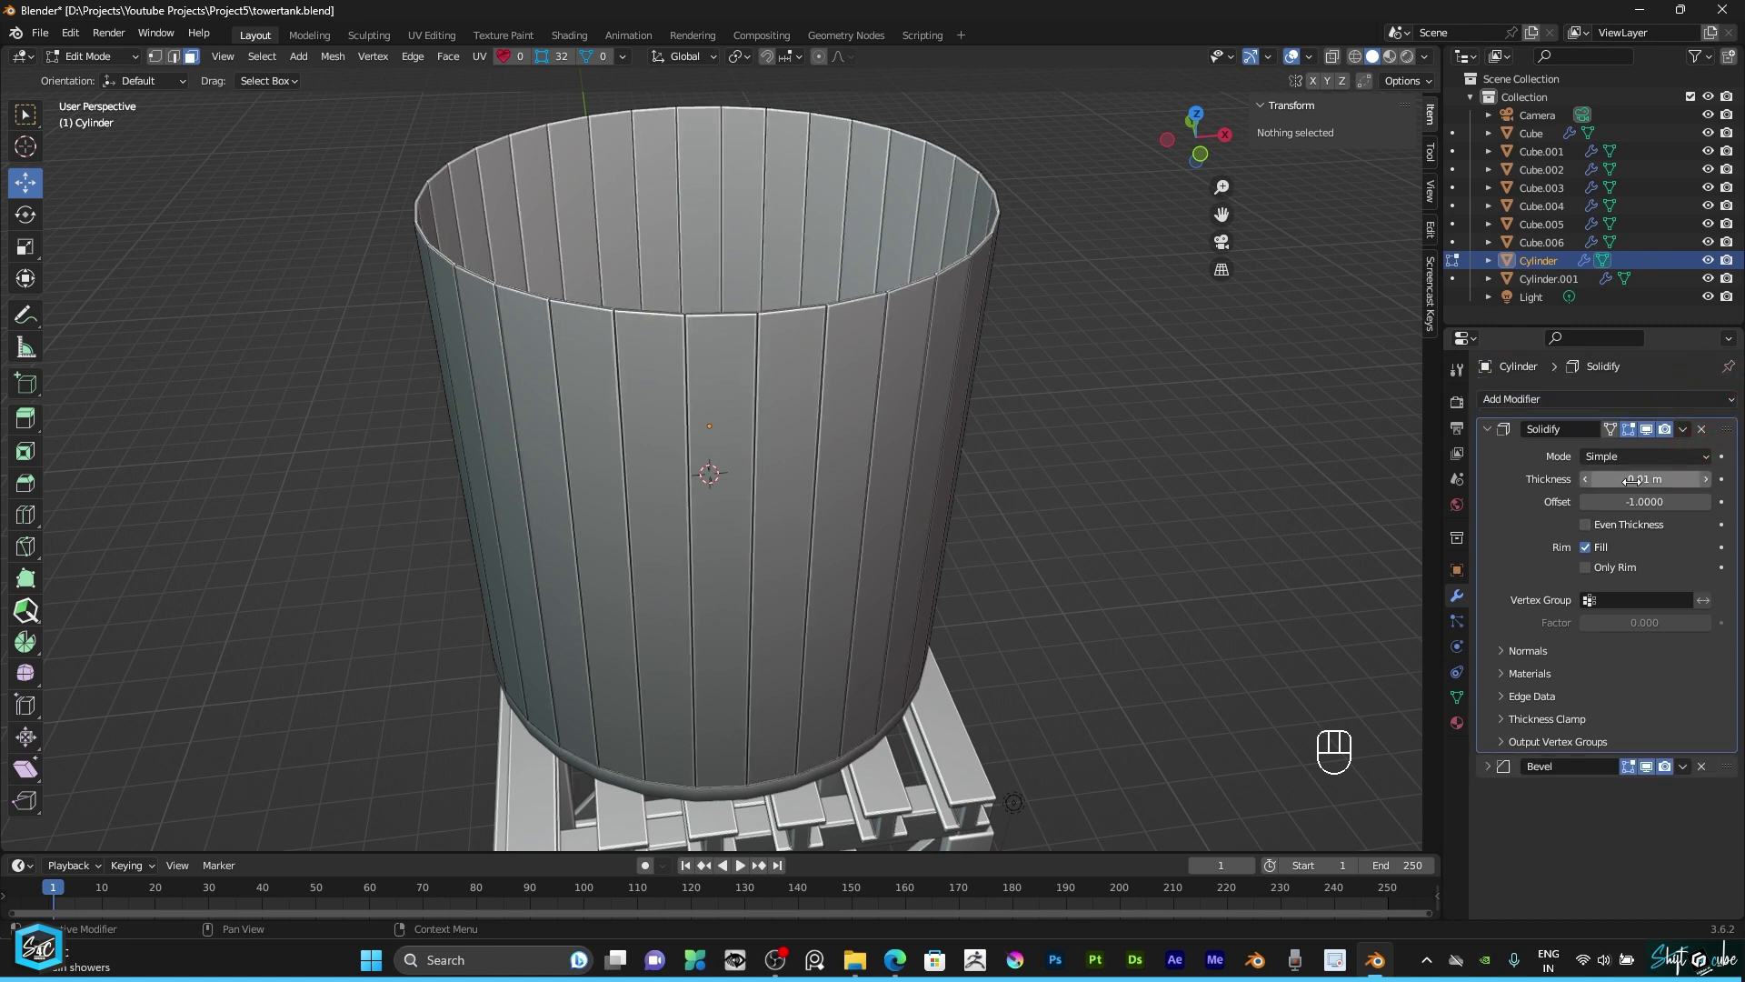
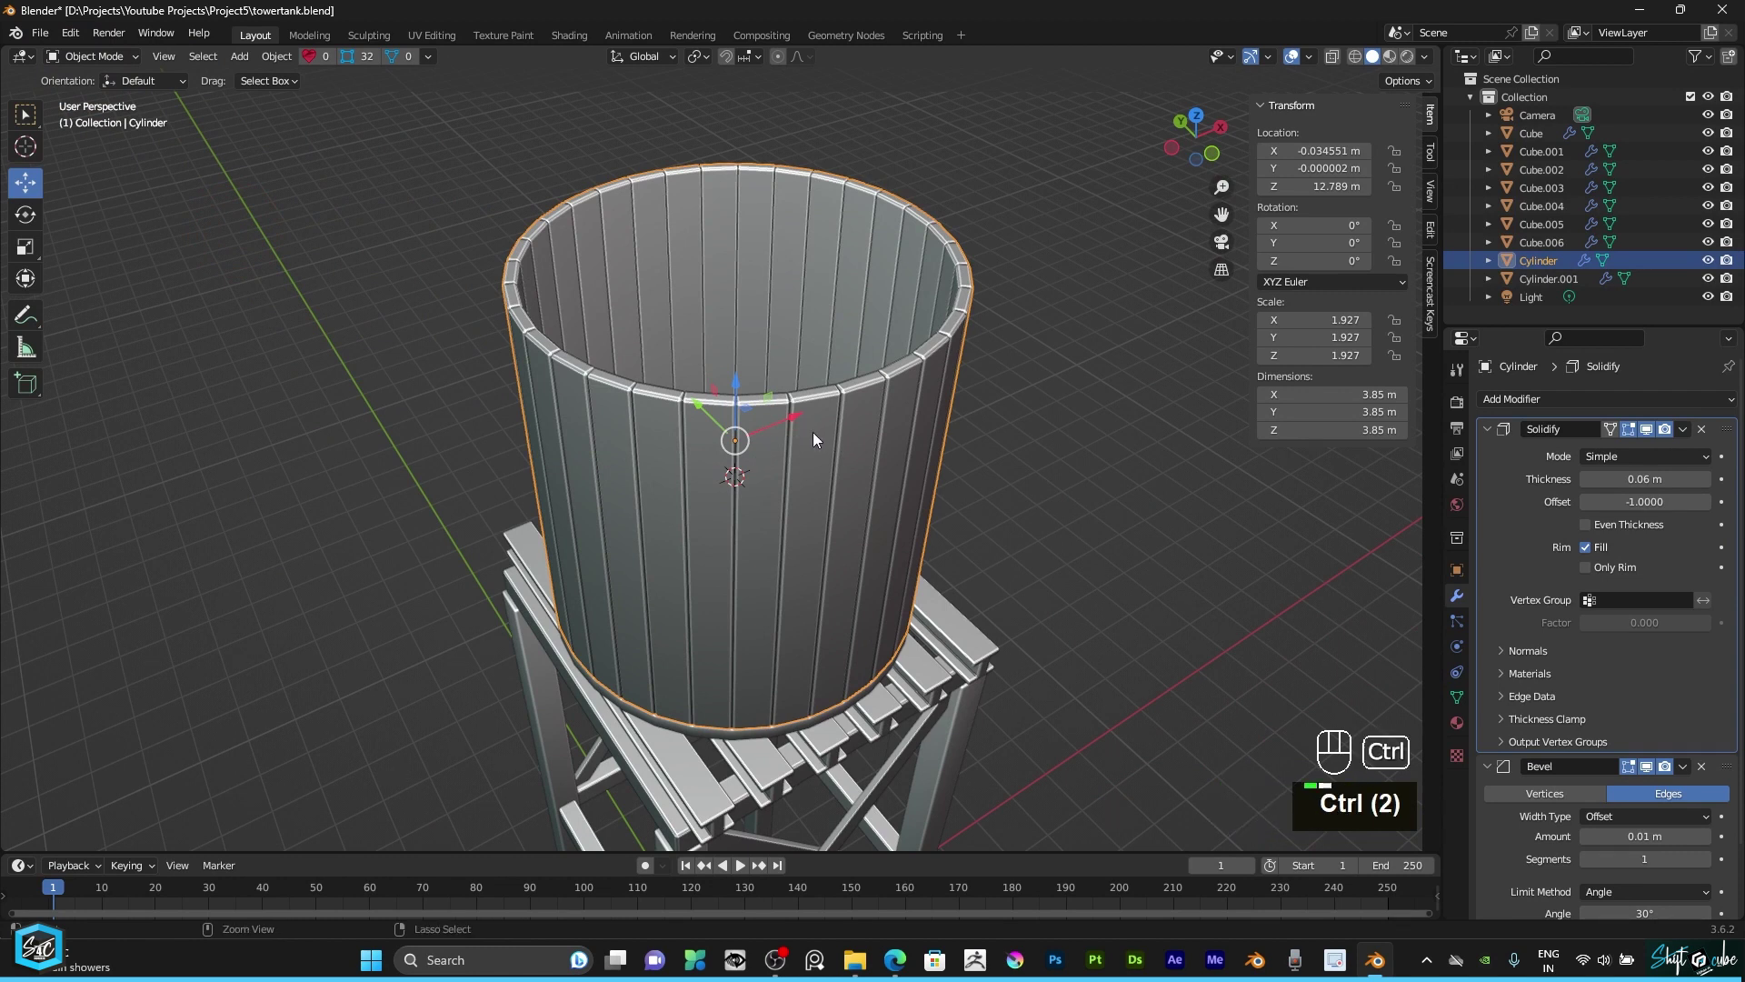
{"action": "key", "text": "ctrl+a"}
{"action": "left_click", "coordinate": [1066, 377]}
Step: Deselect and orbit around the tank to inspect the plank grooves
{"action": "left_click", "coordinate": [1184, 136]}
{"action": "scroll", "scroll_direction": "up", "scroll_amount": 3}
{"action": "left_click", "coordinate": [895, 548]}
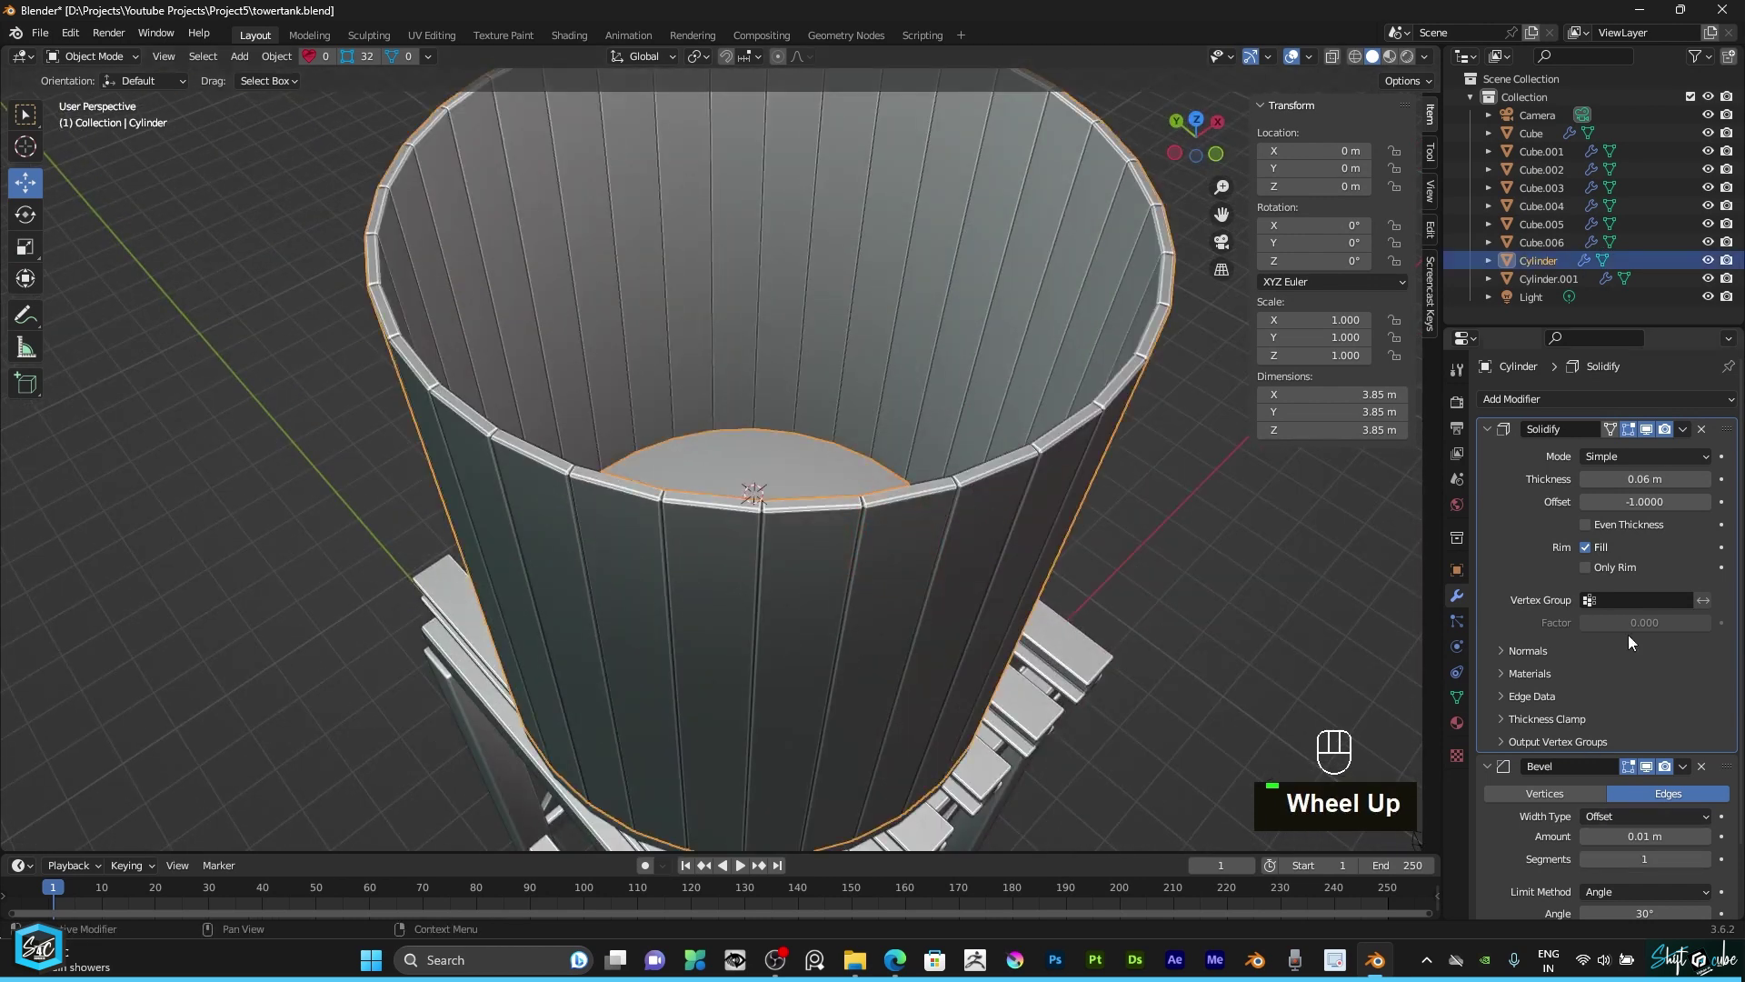
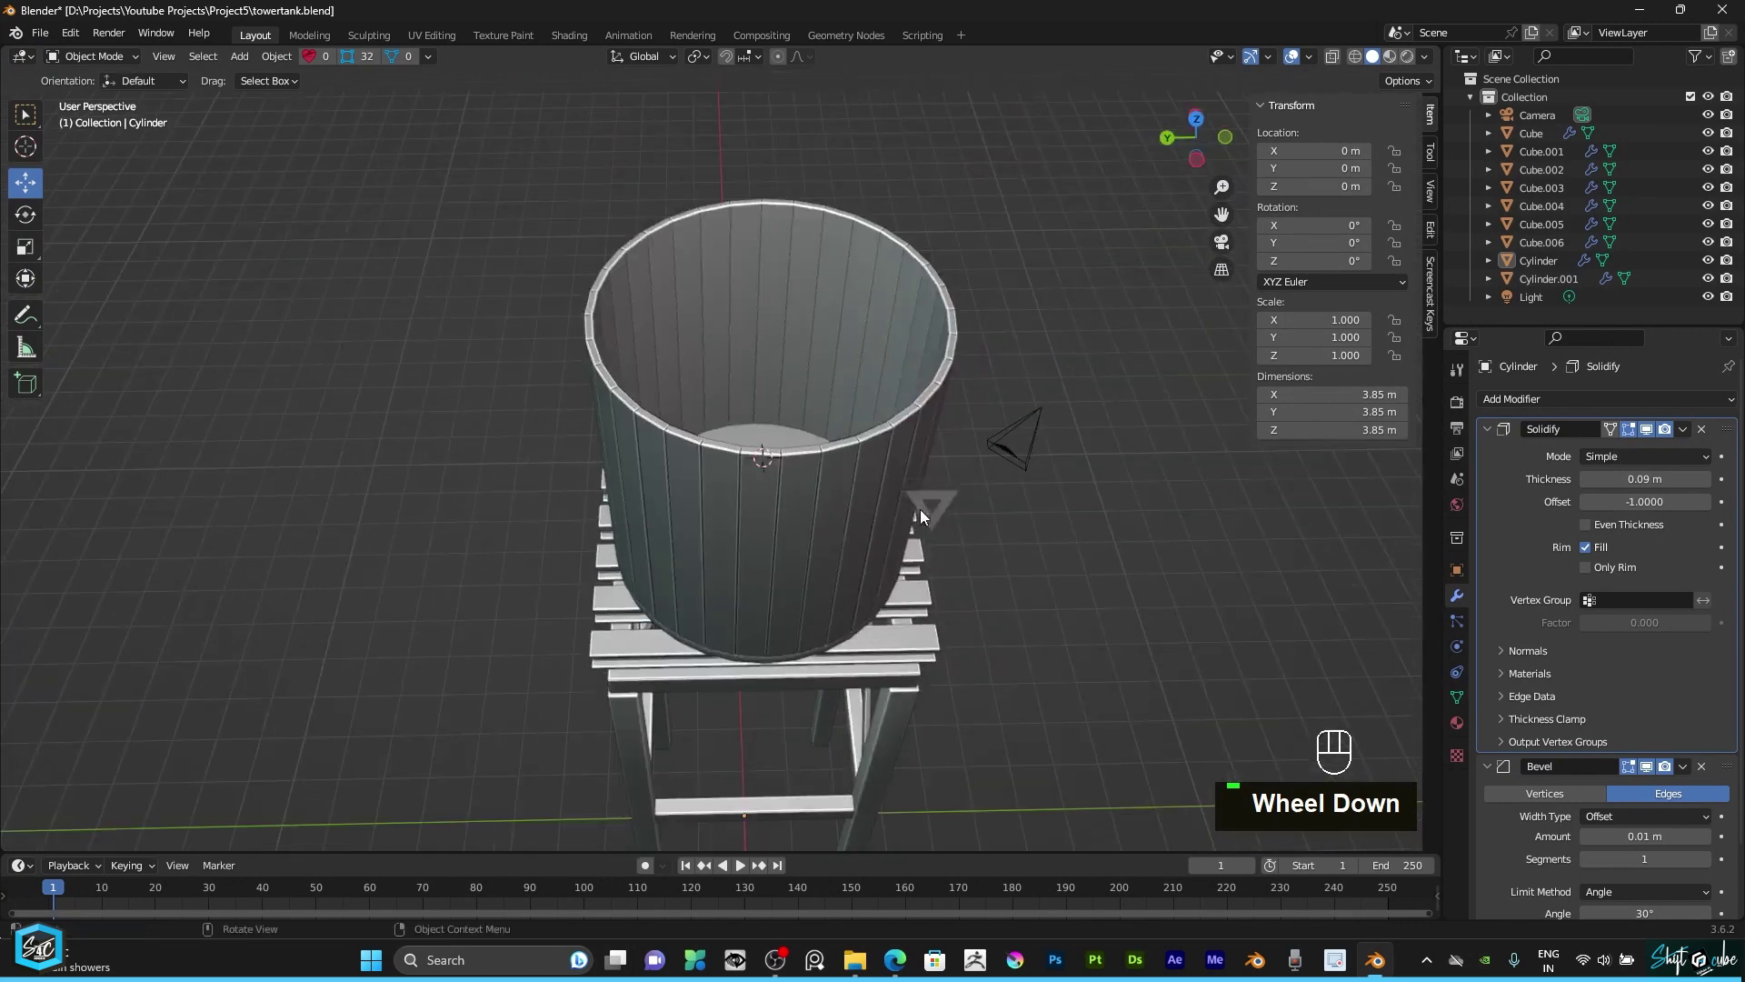
{"action": "scroll", "scroll_direction": "up", "scroll_amount": 3}
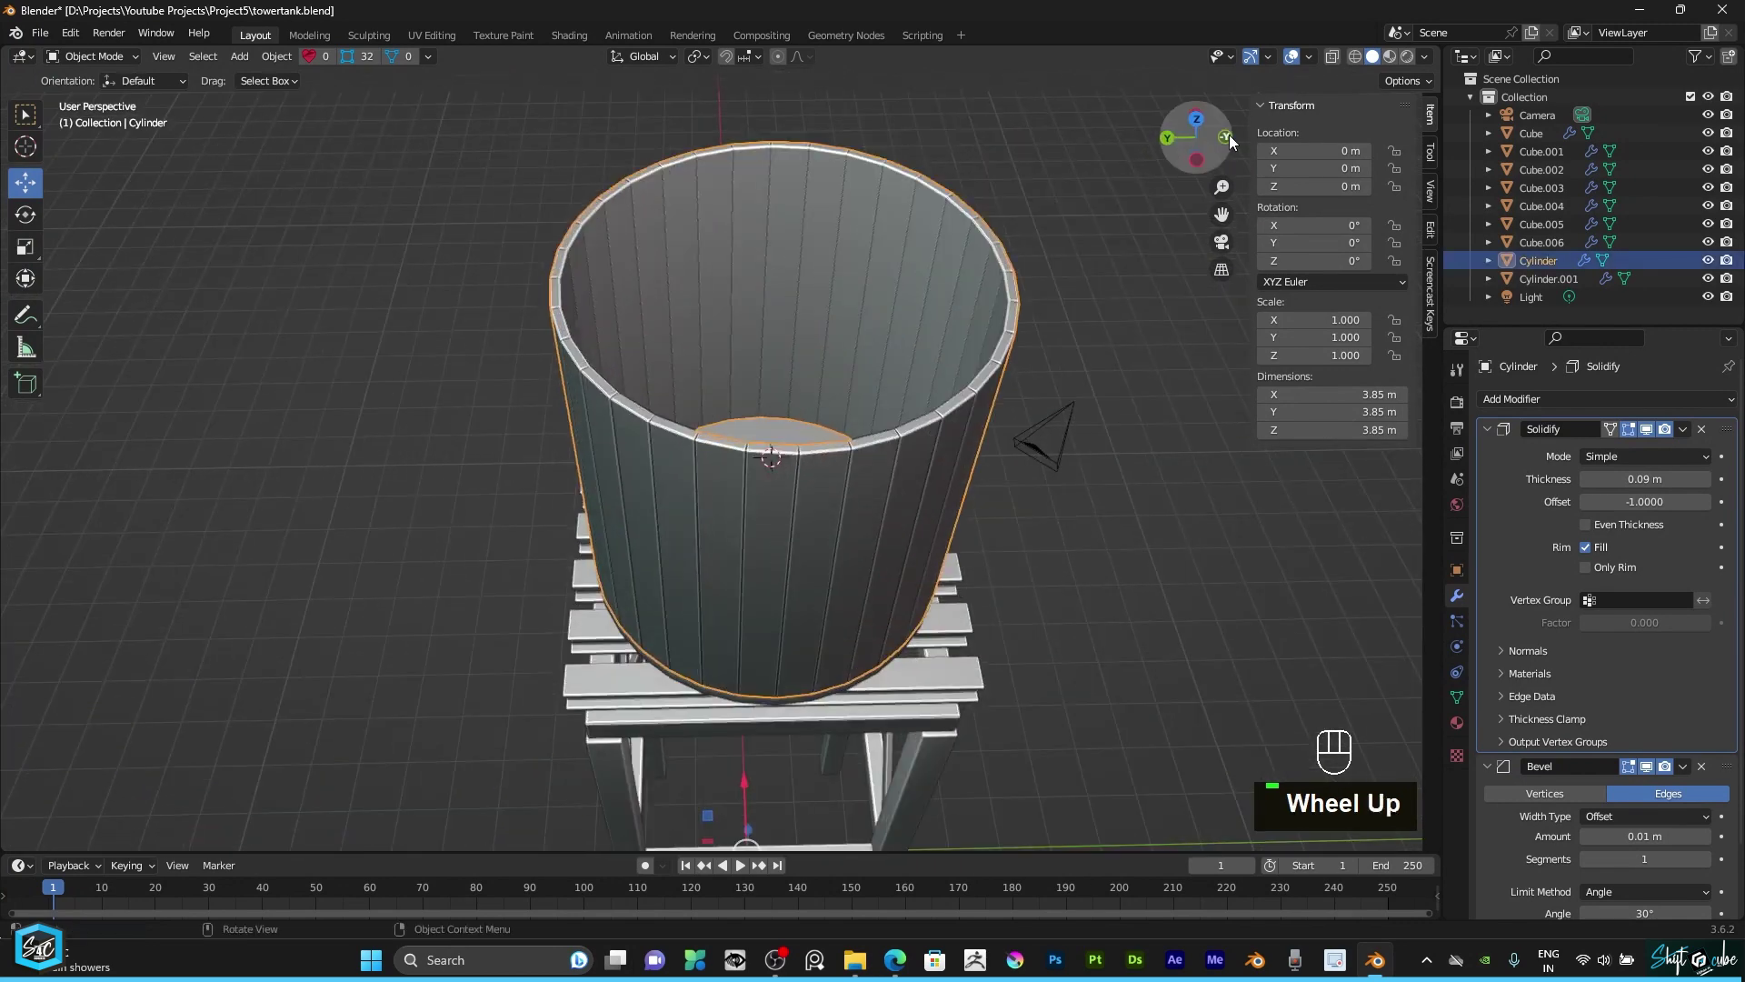
{"action": "left_click_drag", "start_coordinate": [1215, 144], "coordinate": [1041, 550]}
{"action": "scroll", "scroll_direction": "up", "scroll_amount": 3}
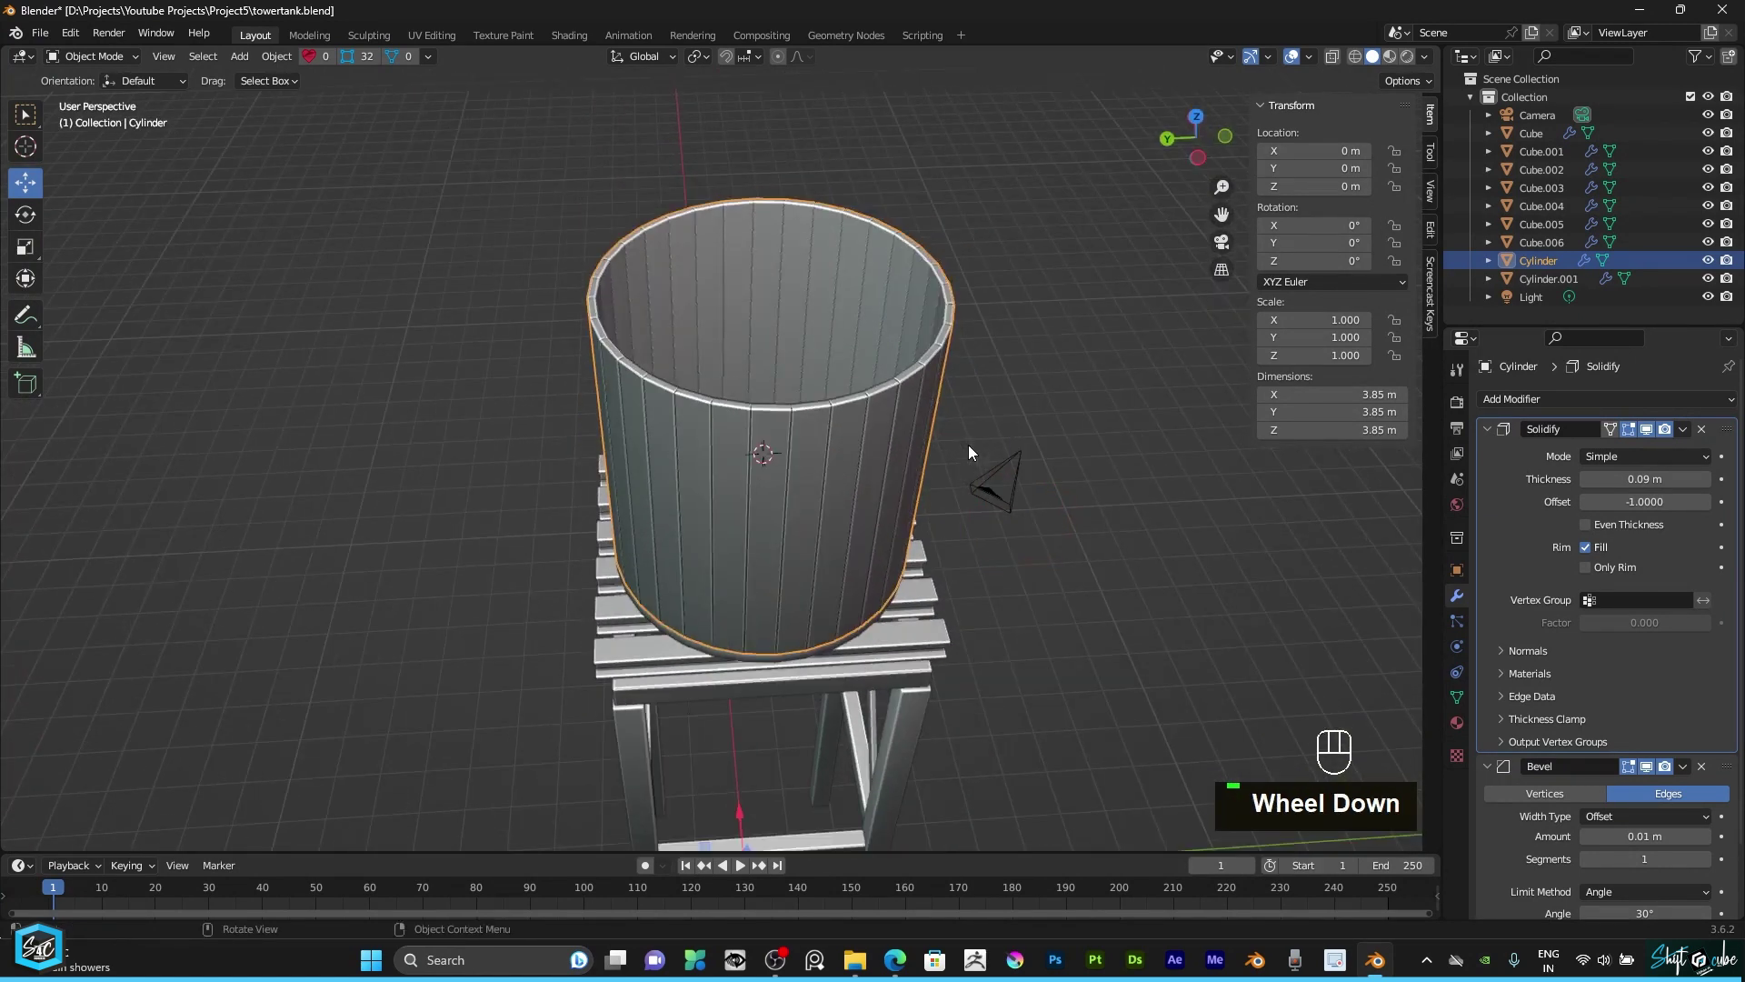
{"action": "scroll", "scroll_direction": "down", "scroll_amount": 3}
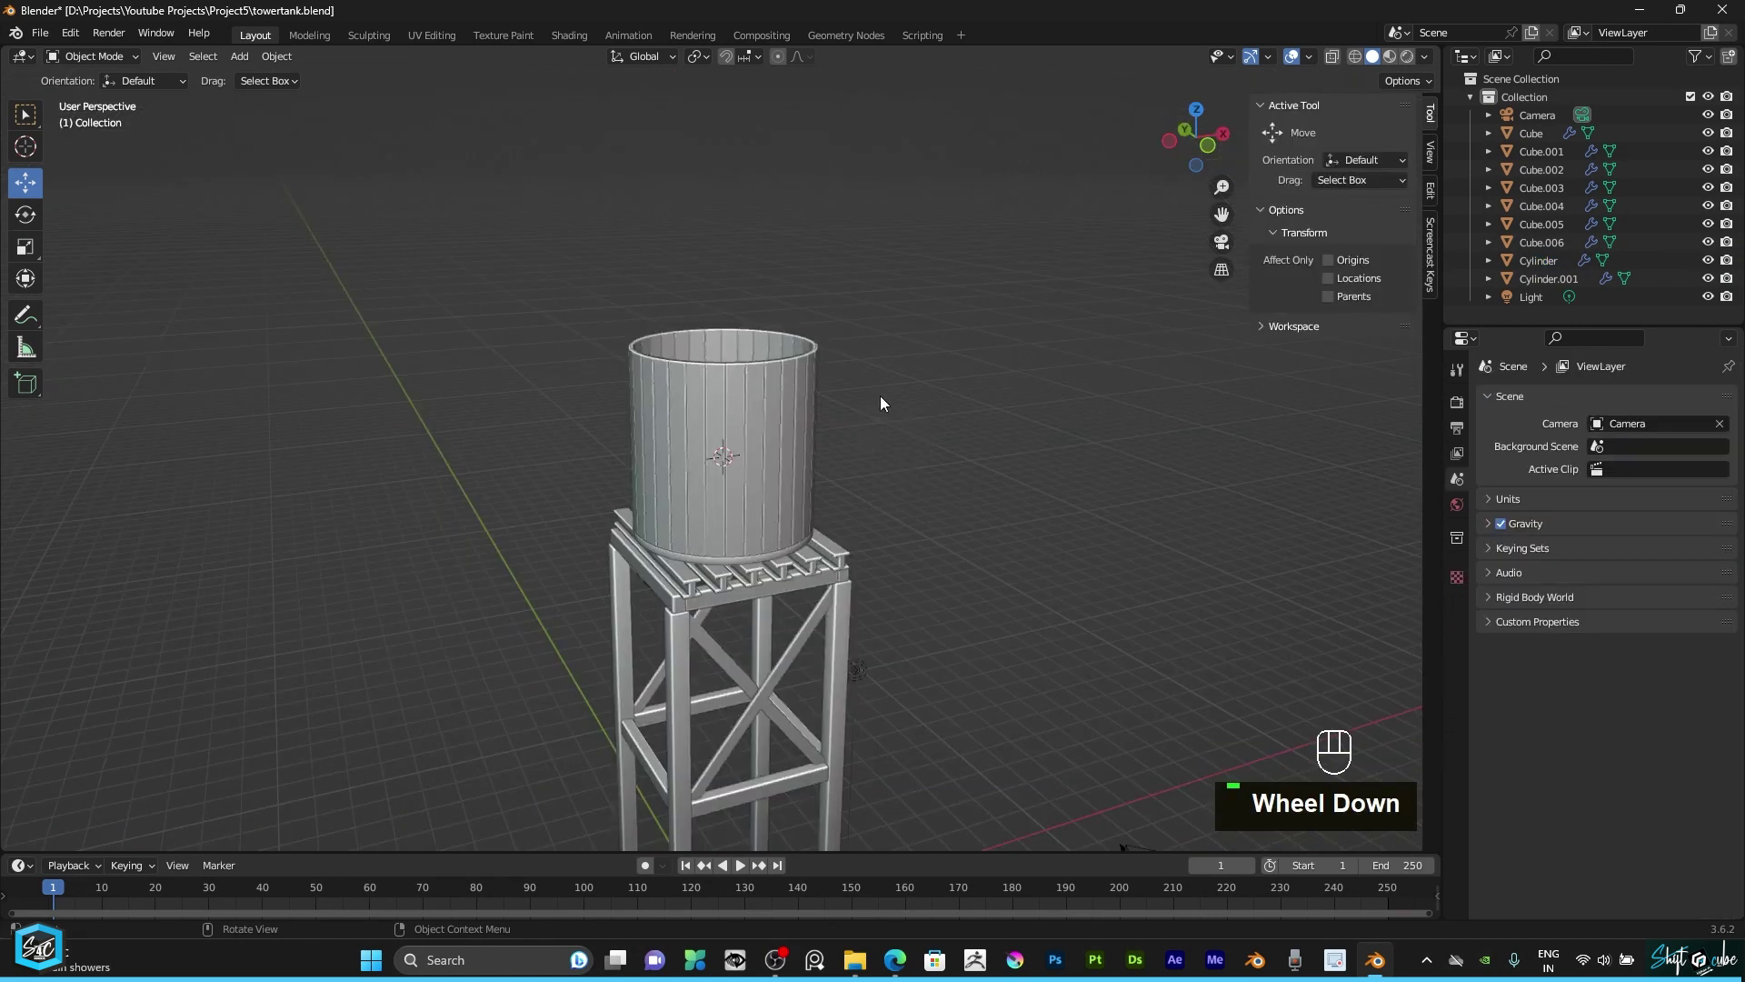
Step: Switch to the front orthographic view framed on the top of the tank
{"action": "scroll", "scroll_direction": "up", "scroll_amount": 3}
{"action": "middle_click", "coordinate": [942, 381]}
{"action": "scroll", "scroll_direction": "up", "scroll_amount": 3}
{"action": "scroll", "scroll_direction": "down", "scroll_amount": 3}
{"action": "key", "text": "KP_1"}
{"action": "scroll", "scroll_direction": "up", "scroll_amount": 3}
{"action": "key", "text": "1"}
{"action": "left_click_drag", "start_coordinate": [748, 341], "coordinate": [746, 476]}
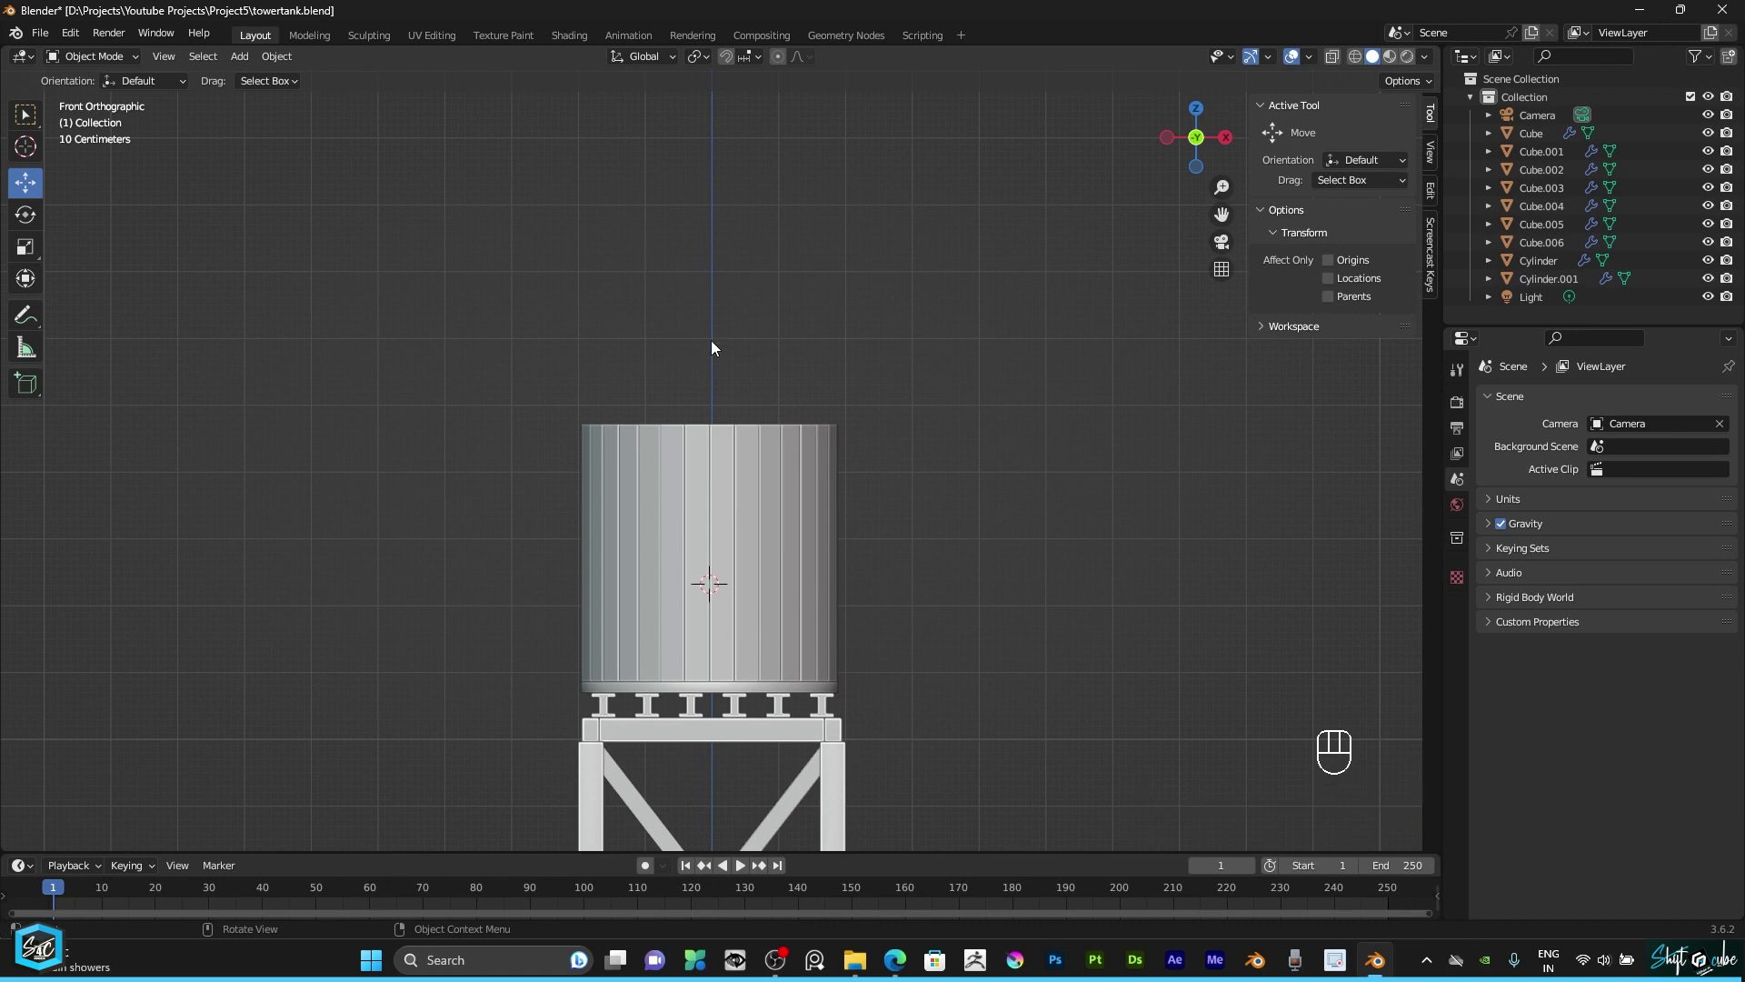
Step: Place the 3D cursor centred above the tank and bring up the add-mesh list
{"action": "right_click", "coordinate": [708, 345]}
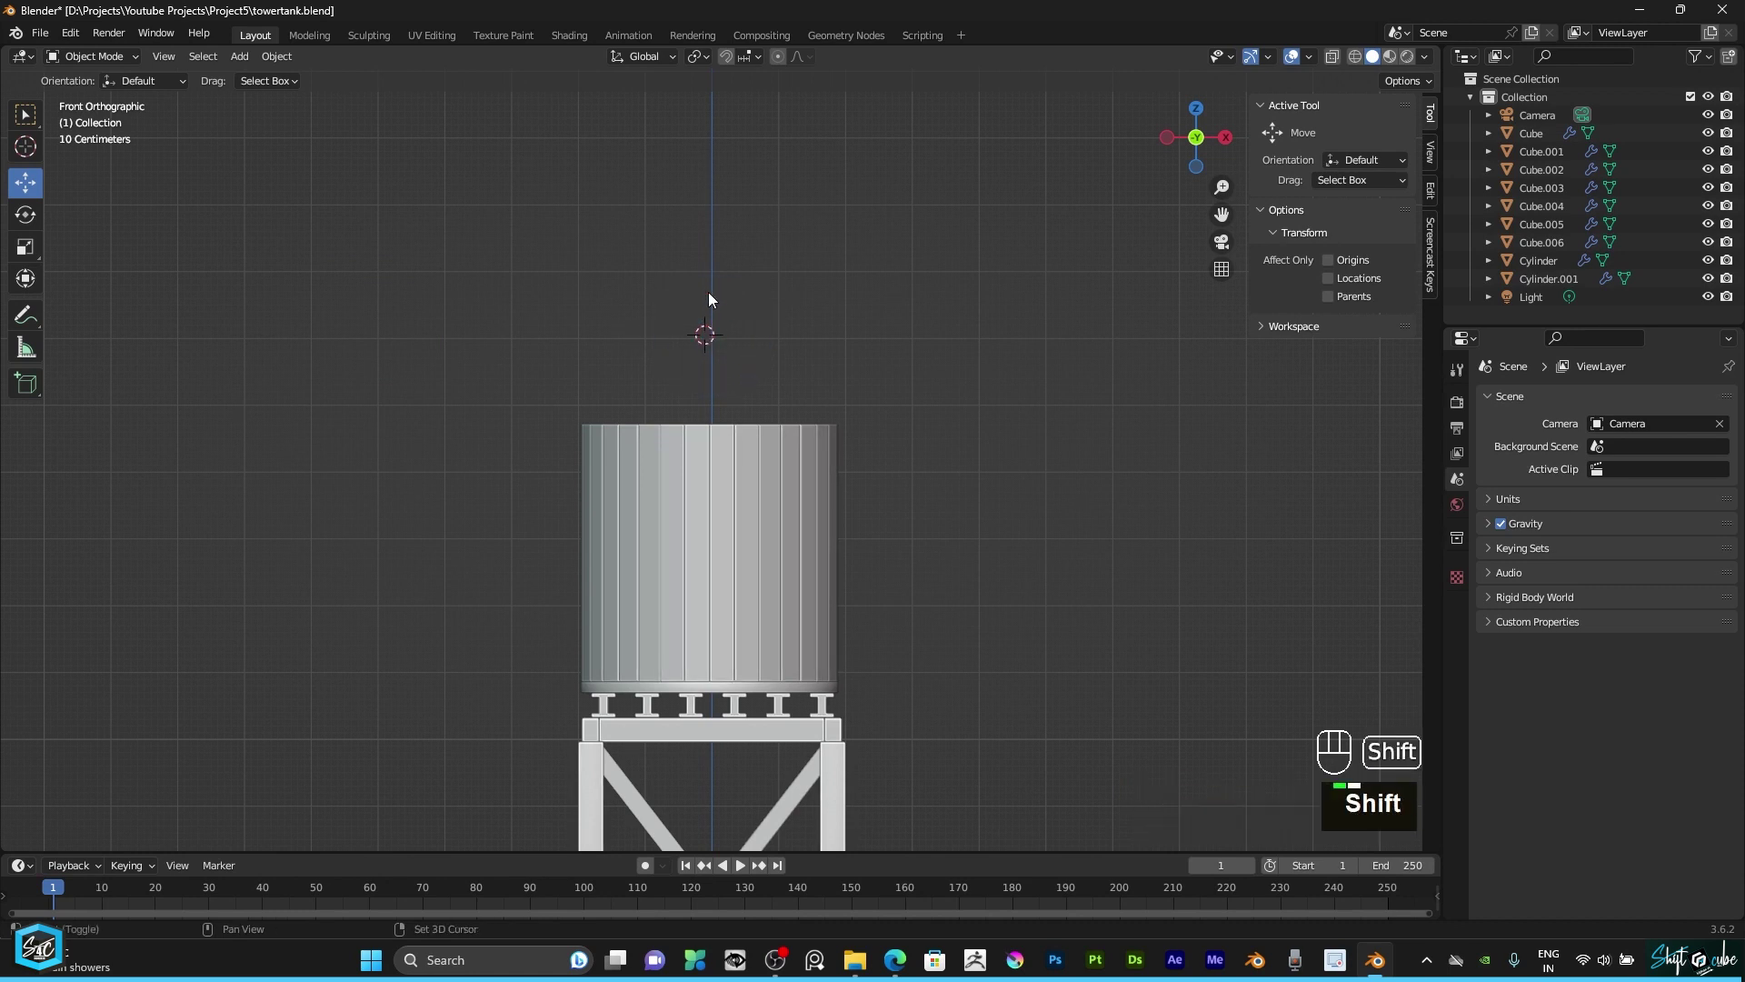
{"action": "right_click", "coordinate": [716, 276]}
{"action": "right_click", "coordinate": [1026, 547]}
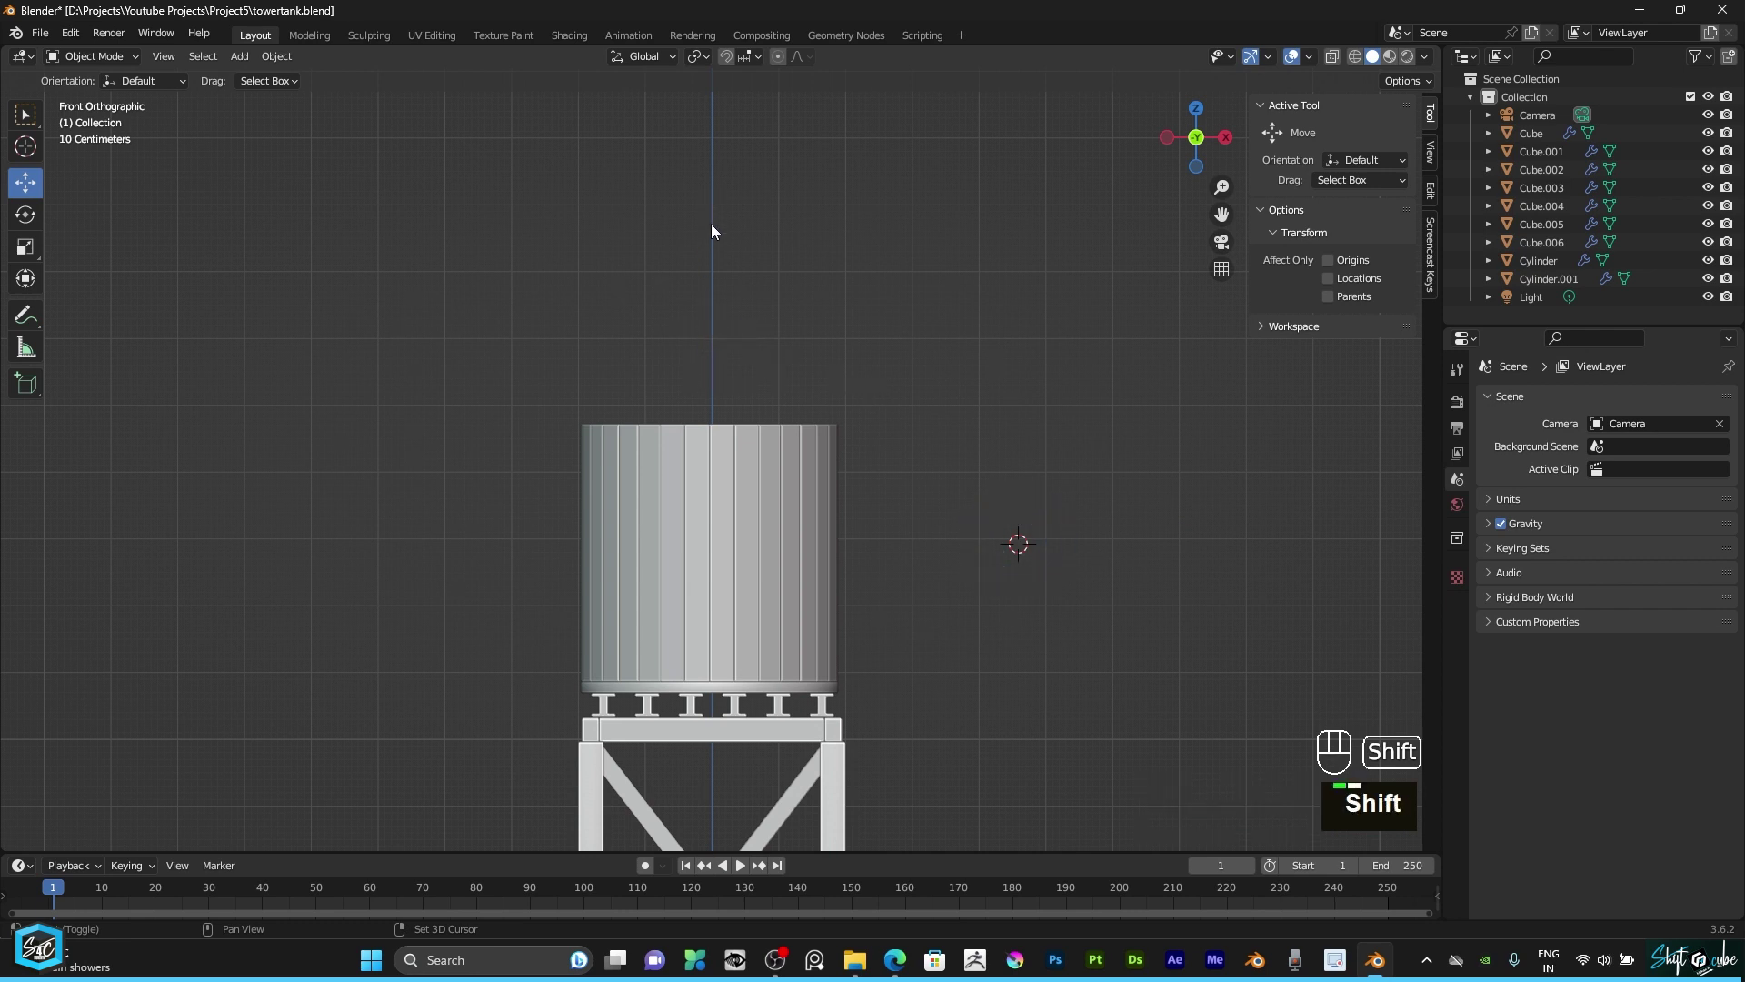
{"action": "right_click", "coordinate": [719, 223]}
{"action": "left_click", "coordinate": [1183, 139]}
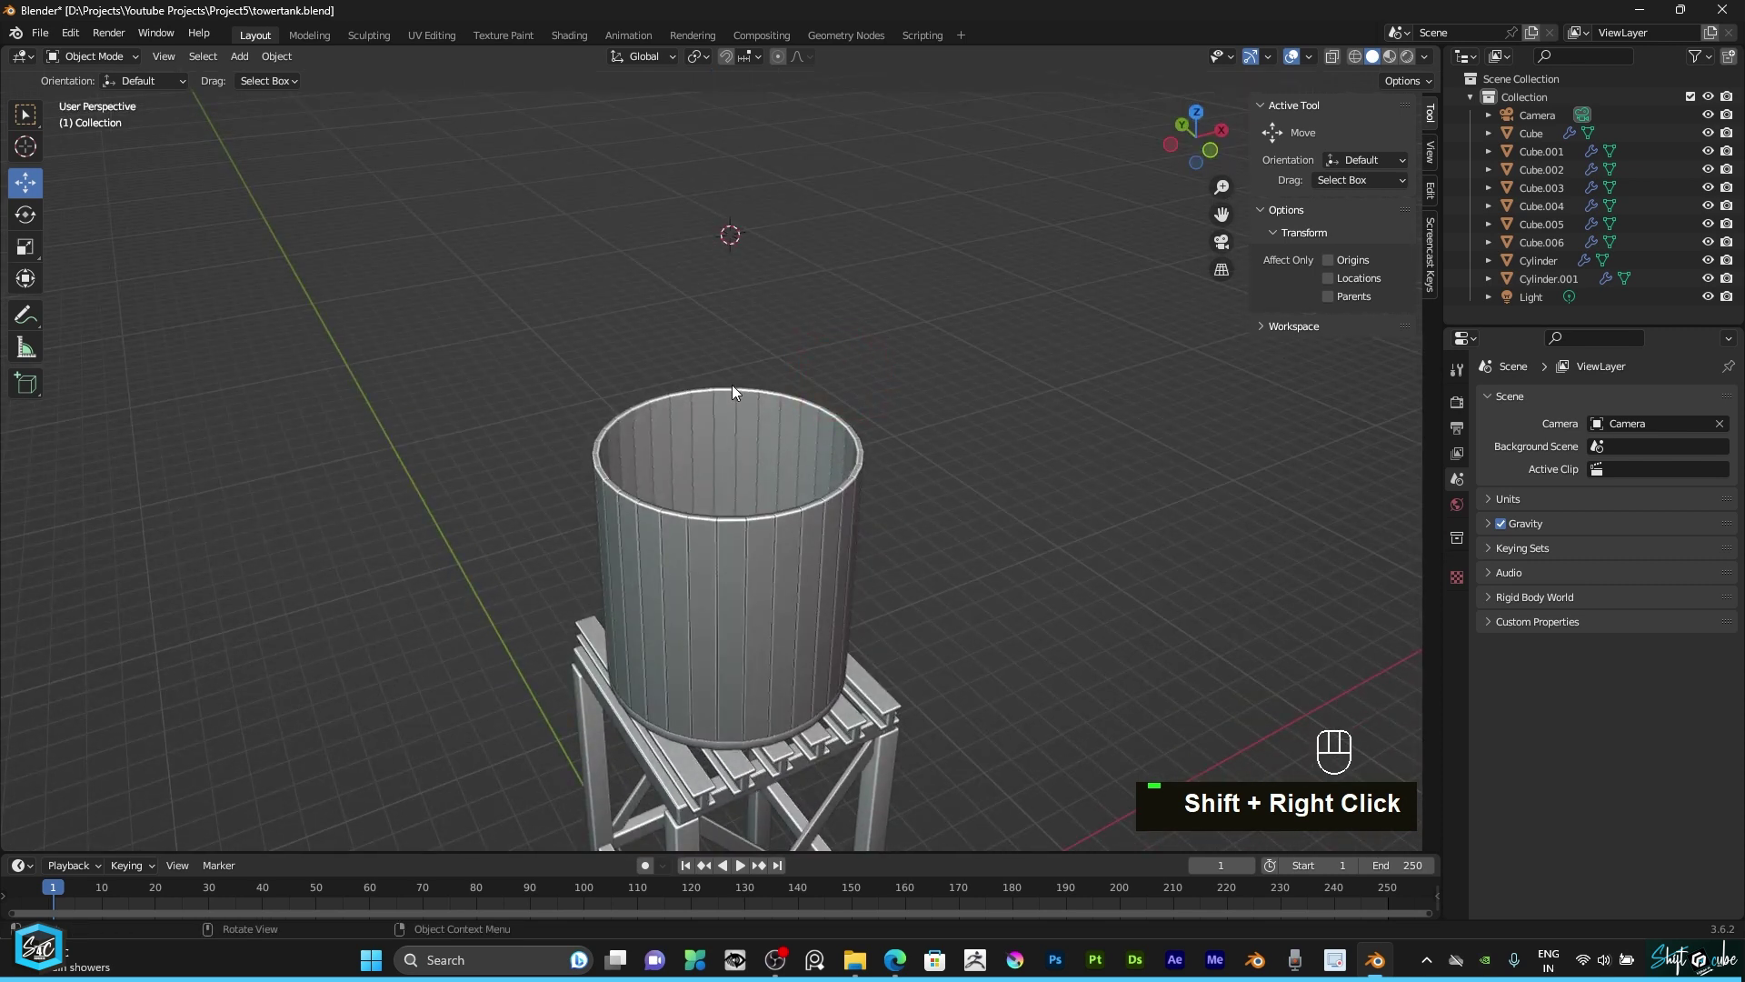
{"action": "key", "text": "shift+a"}
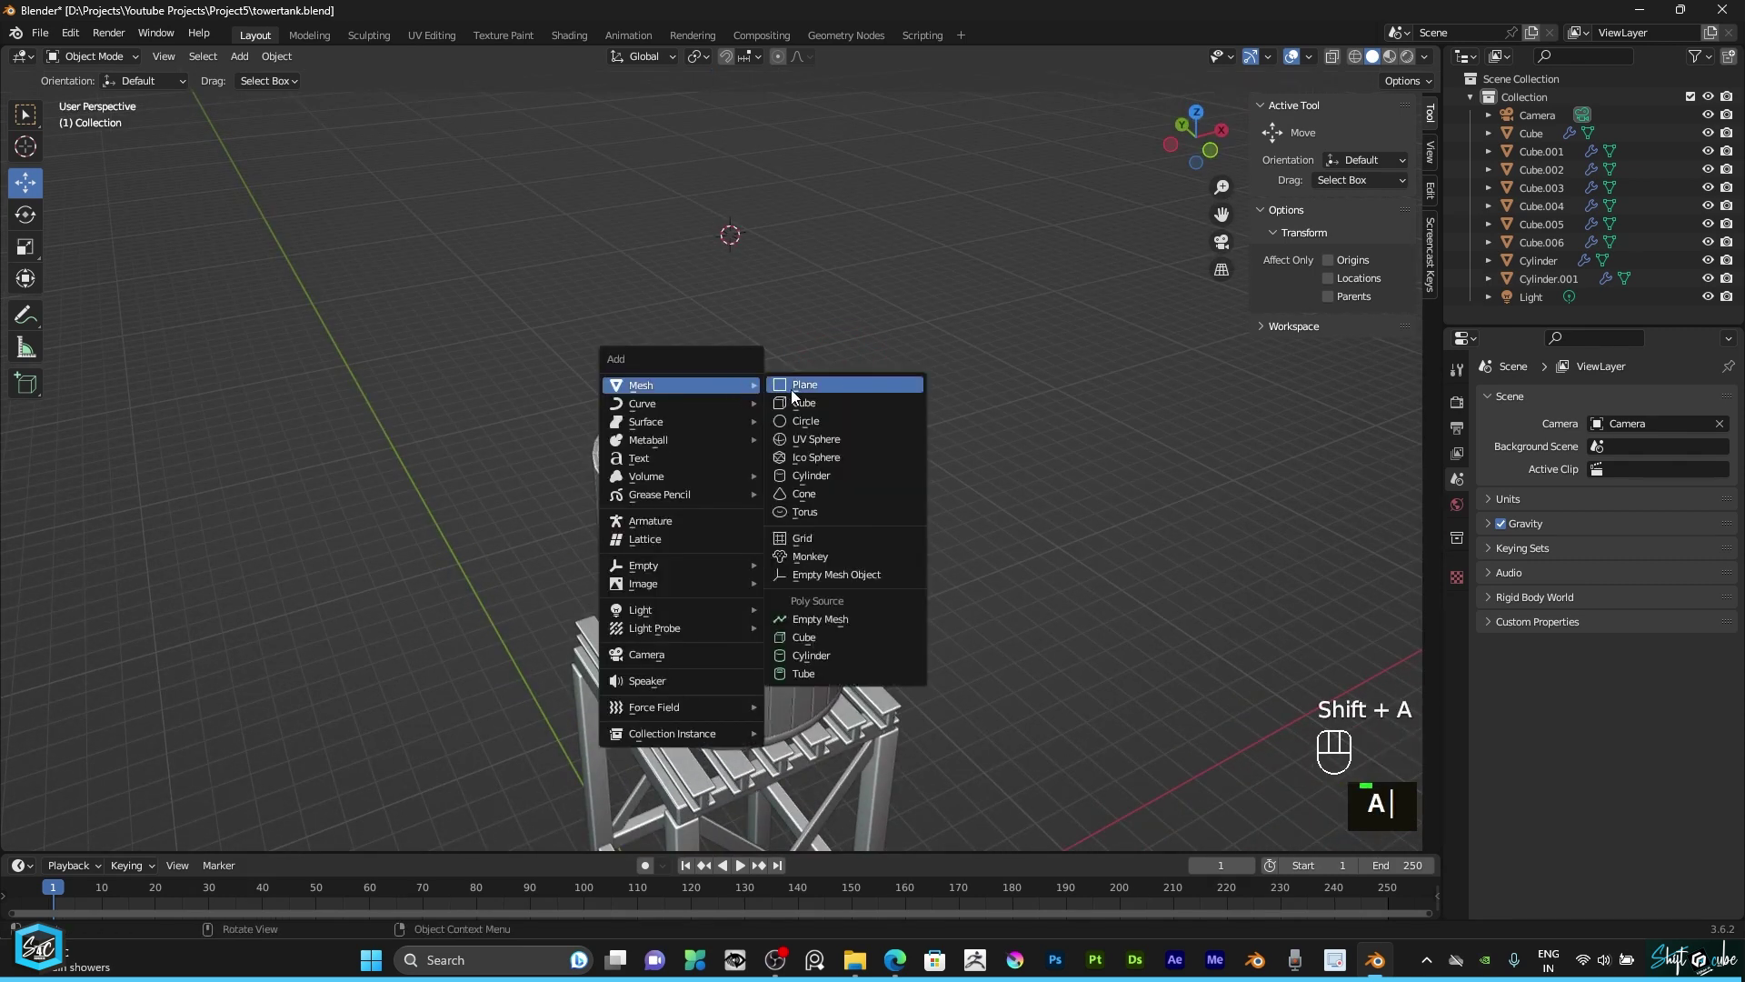
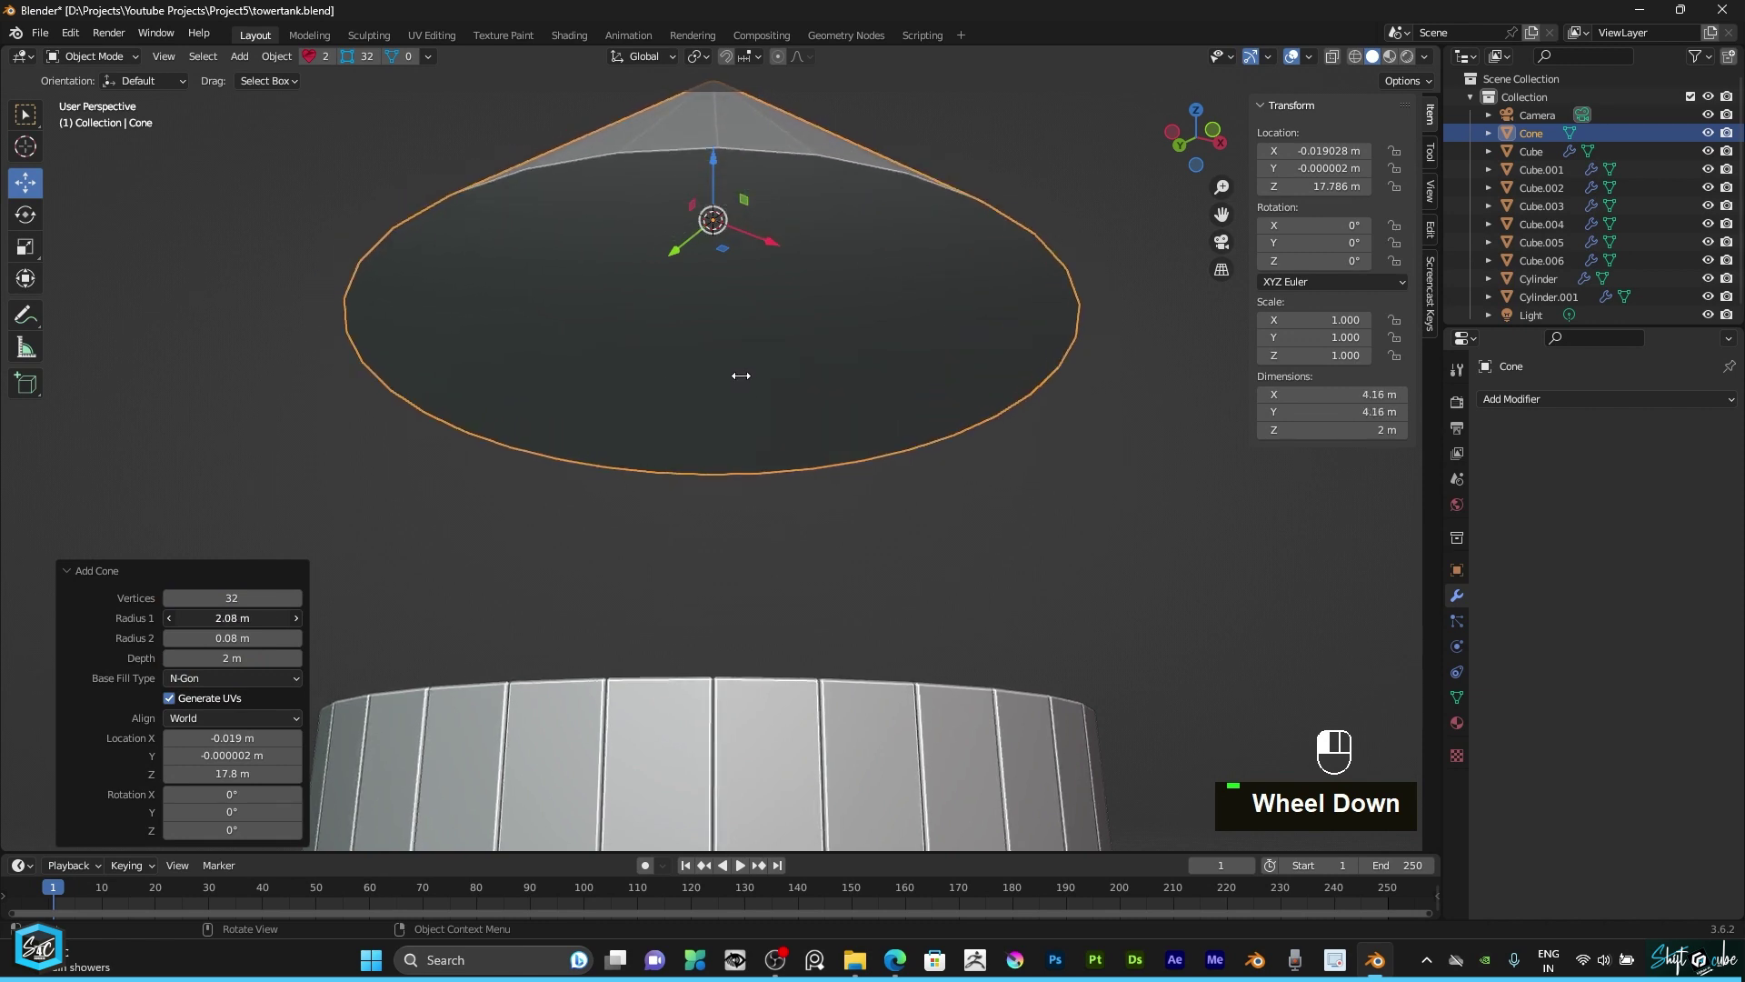
Step: Add a 32-sided cone with radii 2.08 m and 0.08 m and no base fill above the tank
{"action": "left_click_drag", "start_coordinate": [230, 686], "coordinate": [229, 706]}
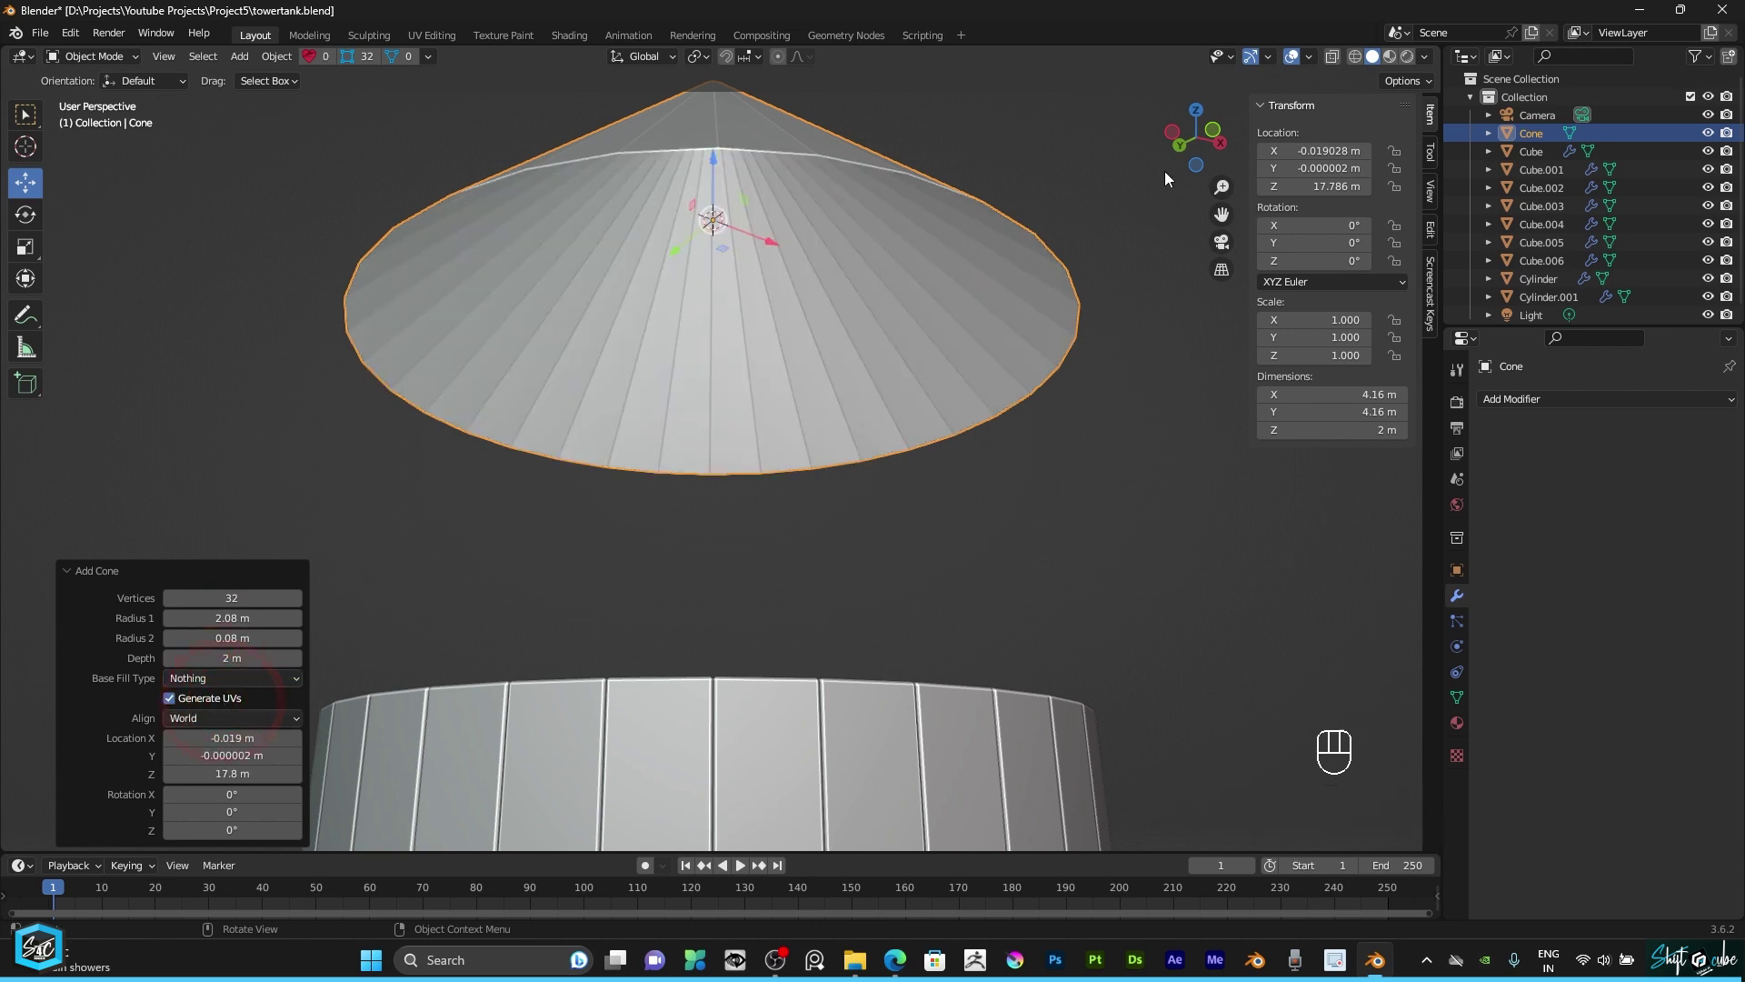
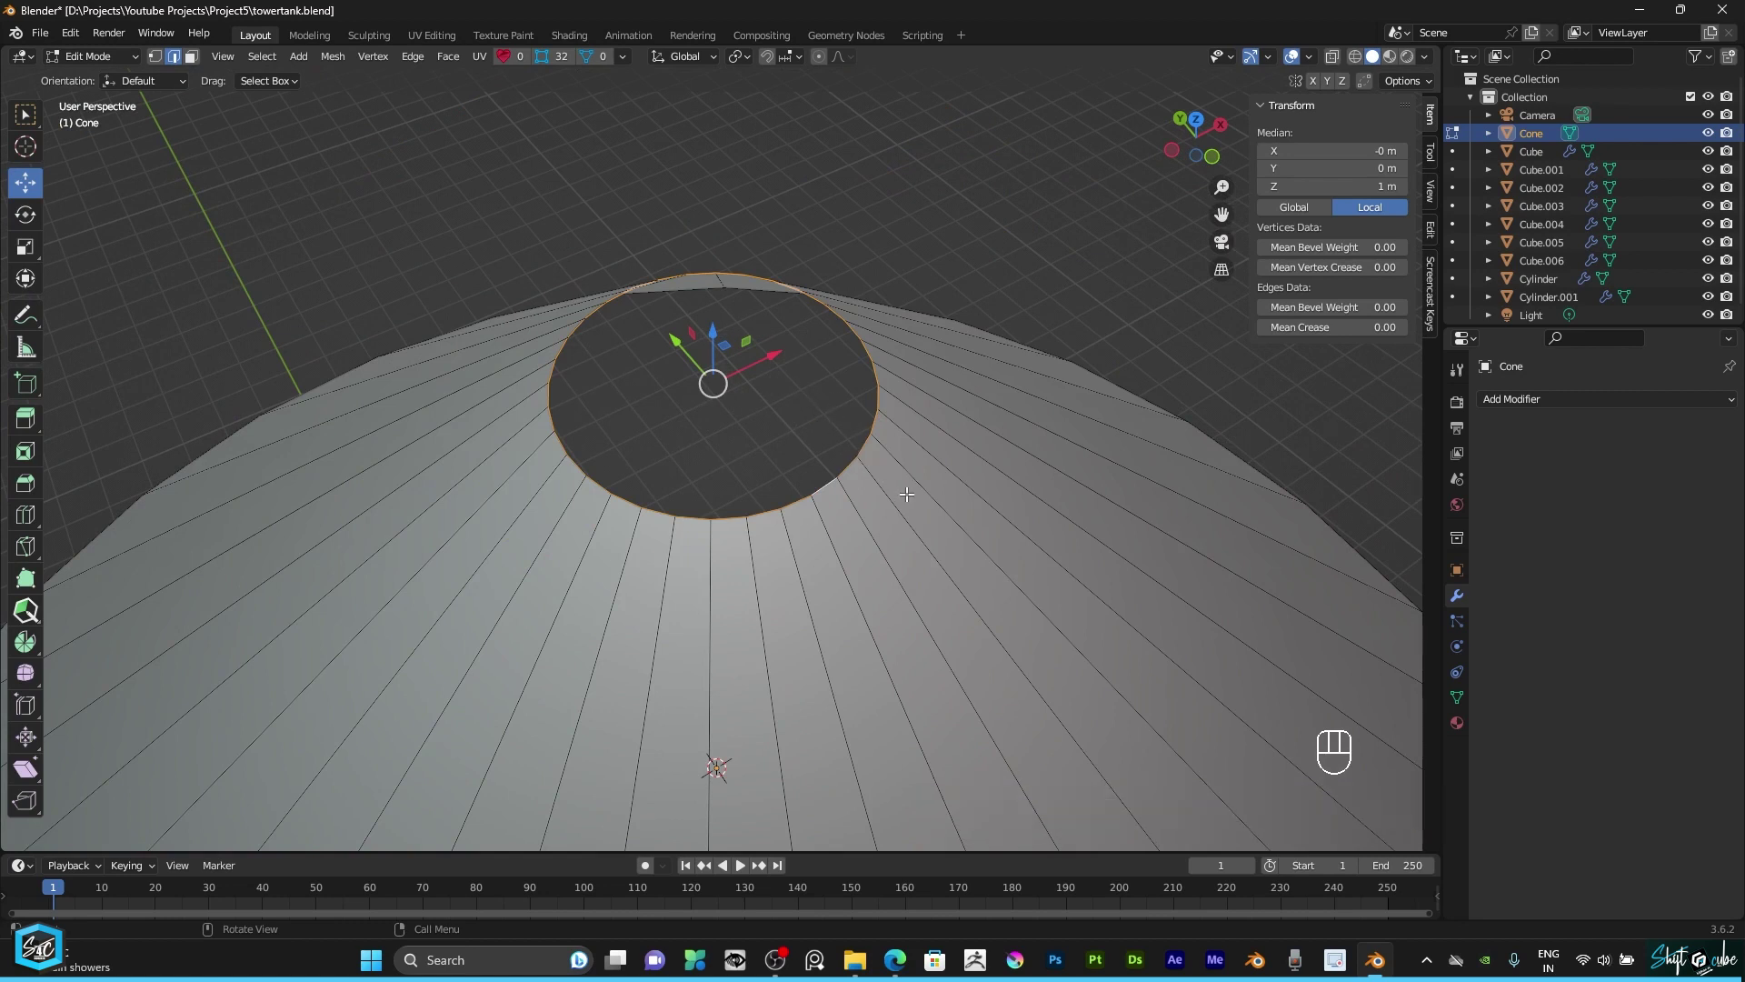
Step: Extrude the cone tip's inner ring down along Z to form a recessed collar
{"action": "type", "text": "e"}
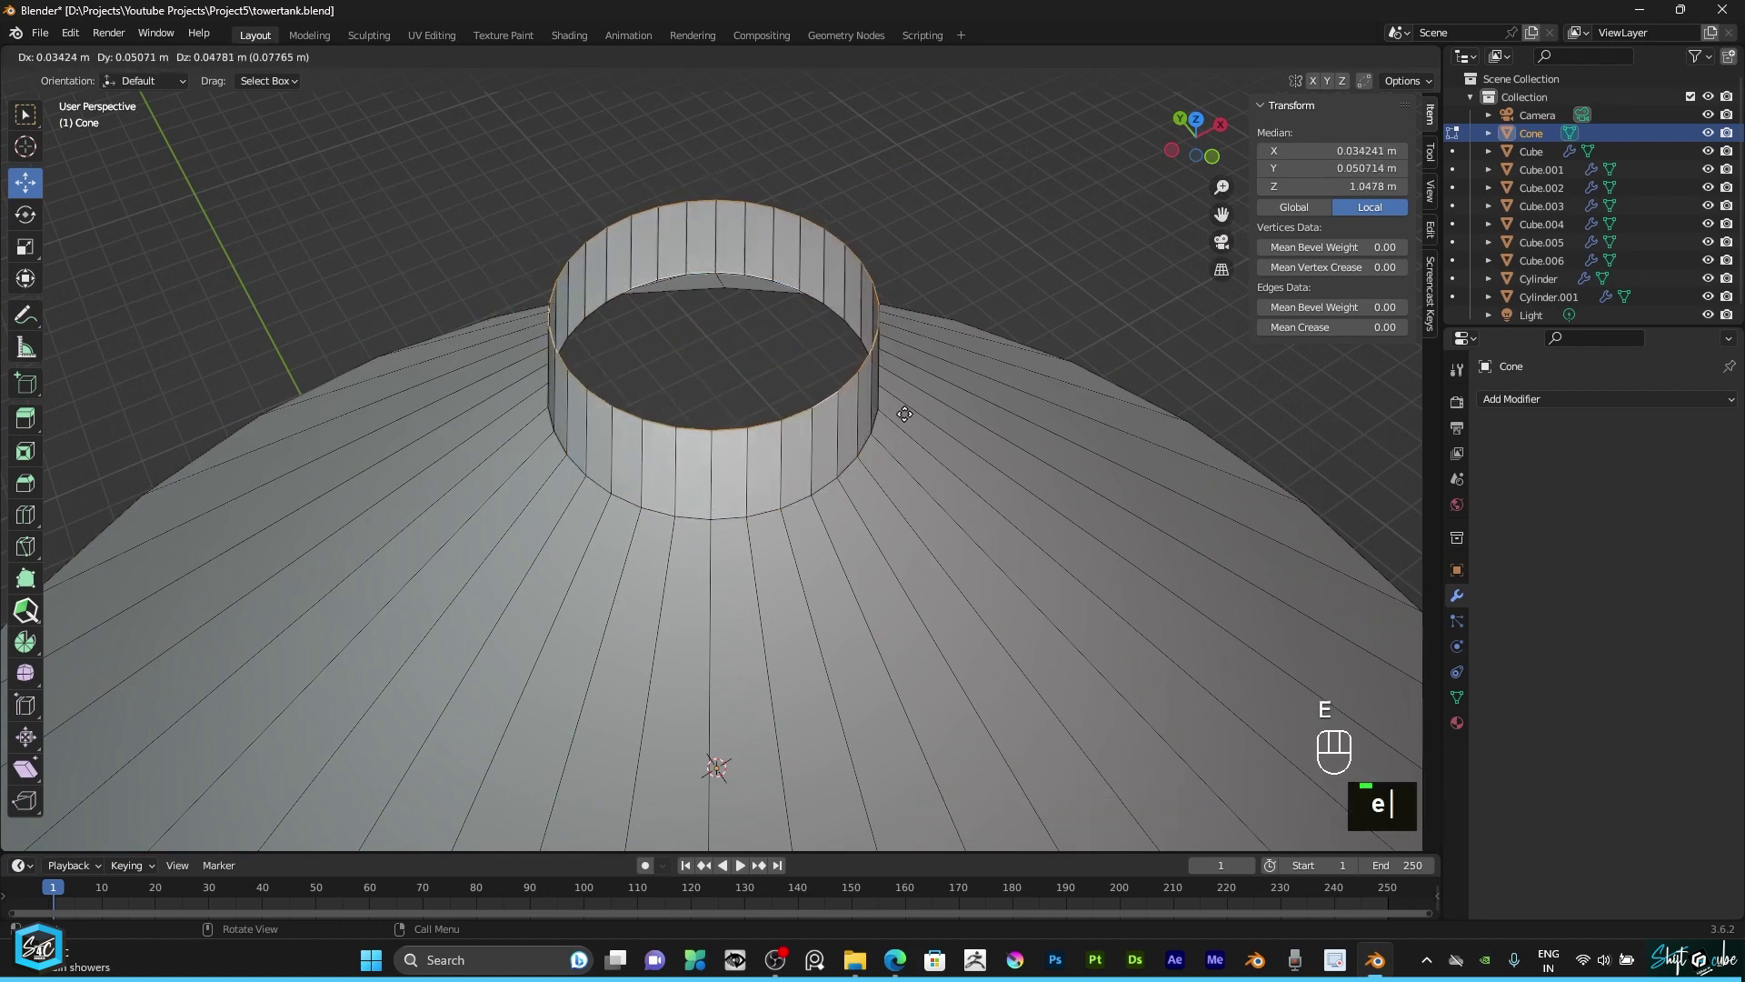
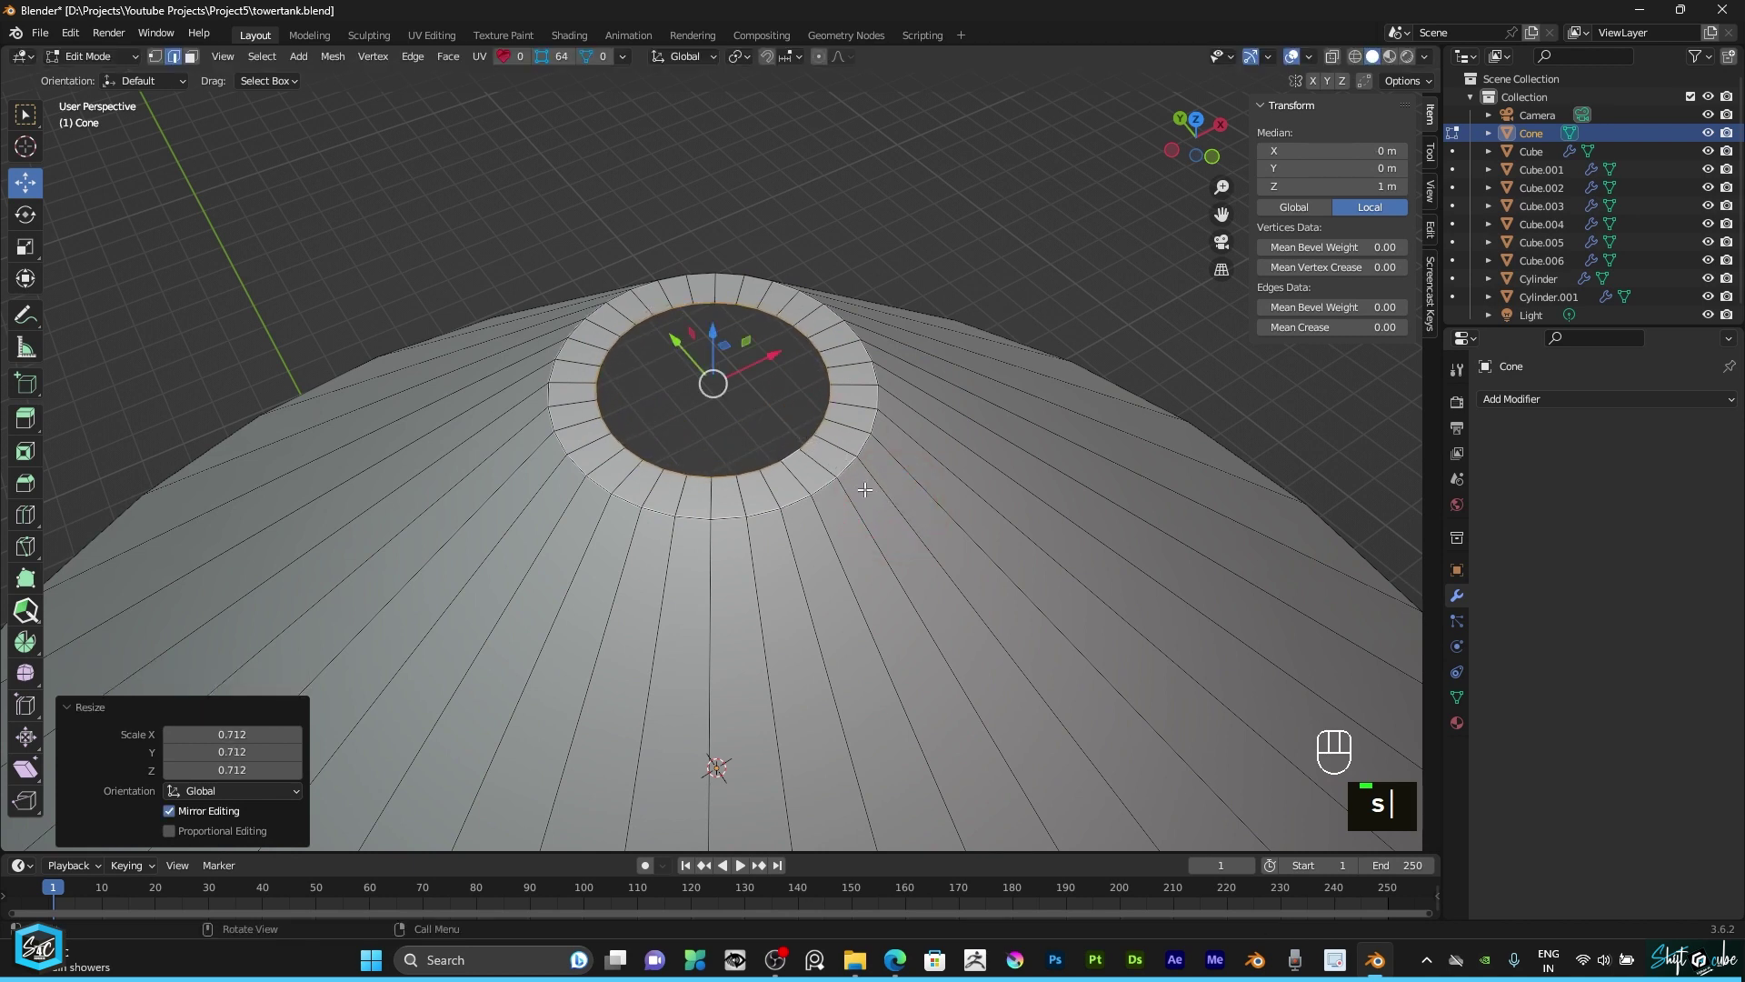
{"action": "key", "text": "e"}
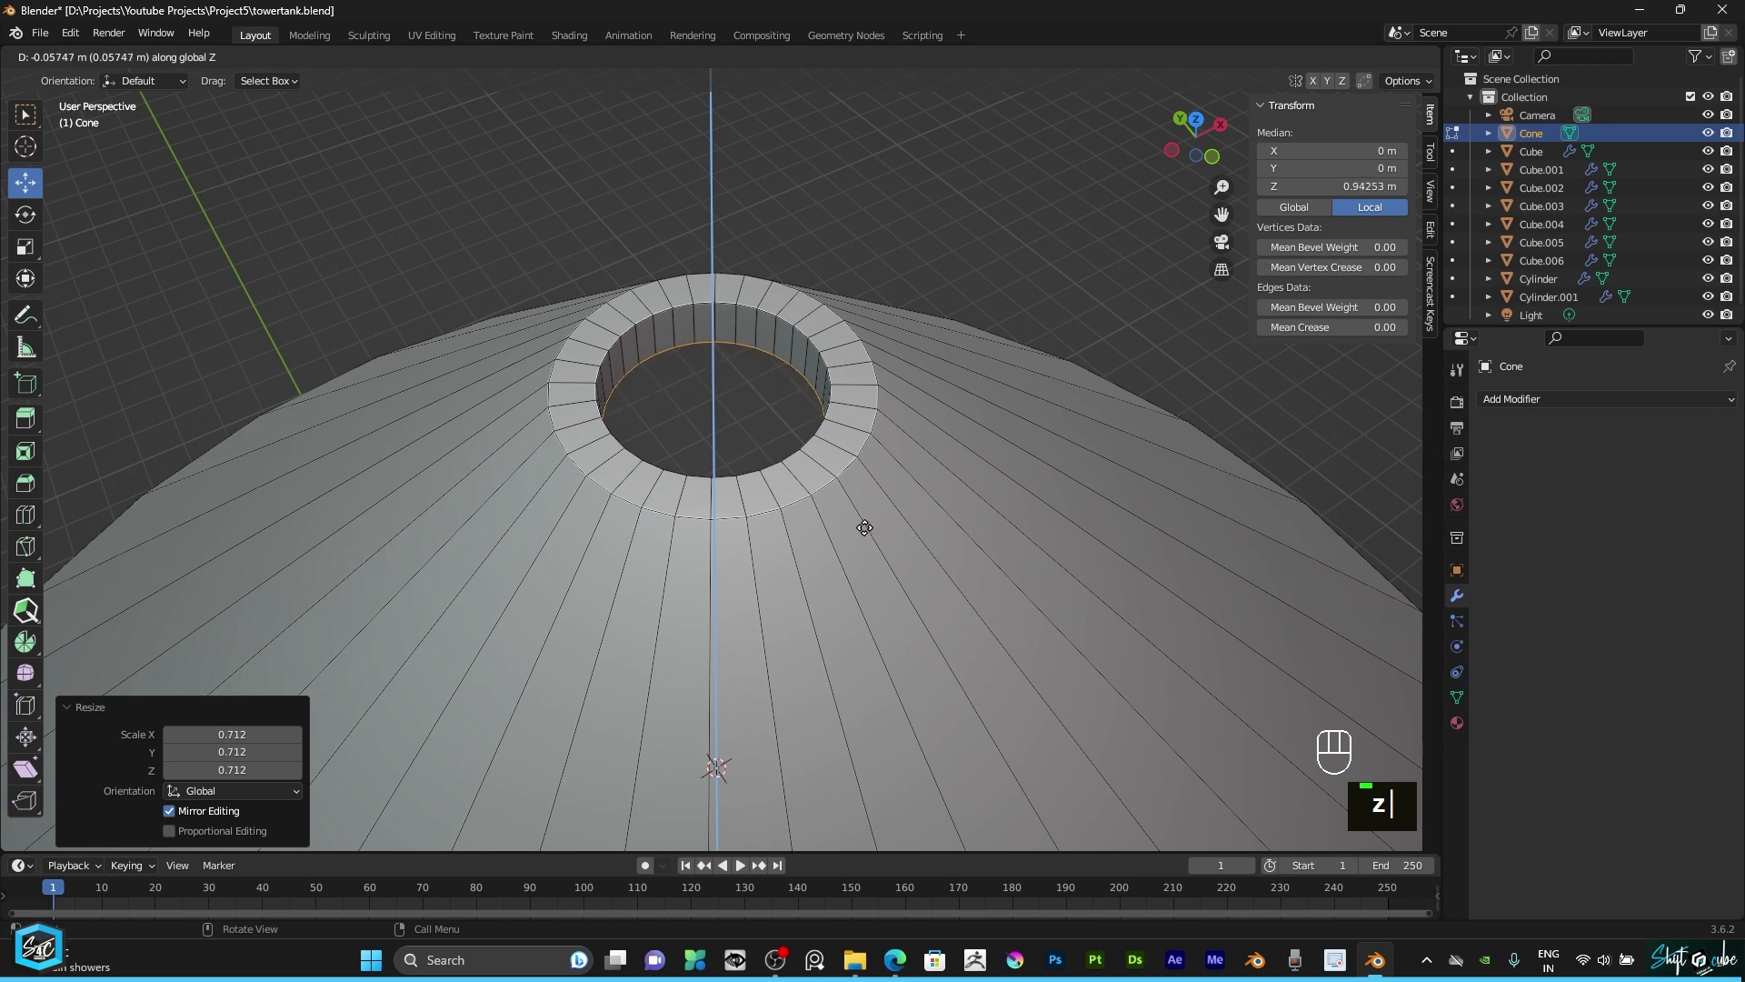
{"action": "scroll", "scroll_direction": "up", "scroll_amount": 3}
{"action": "scroll", "scroll_direction": "down", "scroll_amount": 3}
{"action": "scroll", "scroll_direction": "up", "scroll_amount": 3}
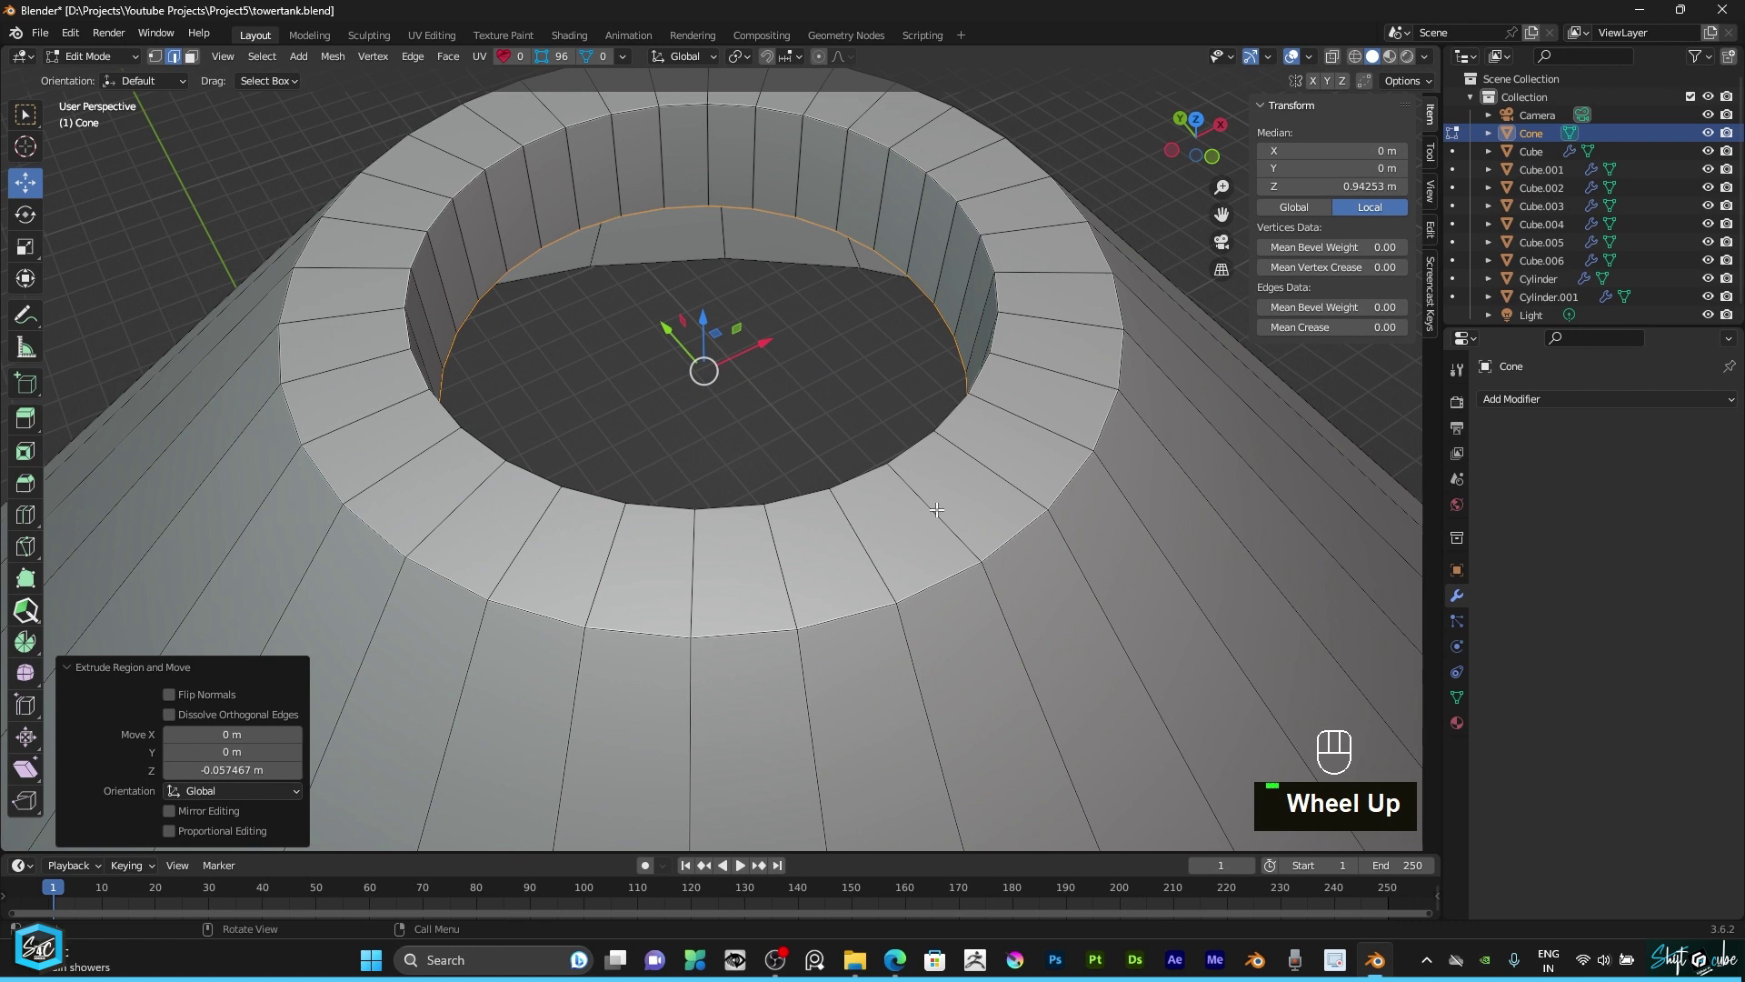
{"action": "key", "text": "e"}
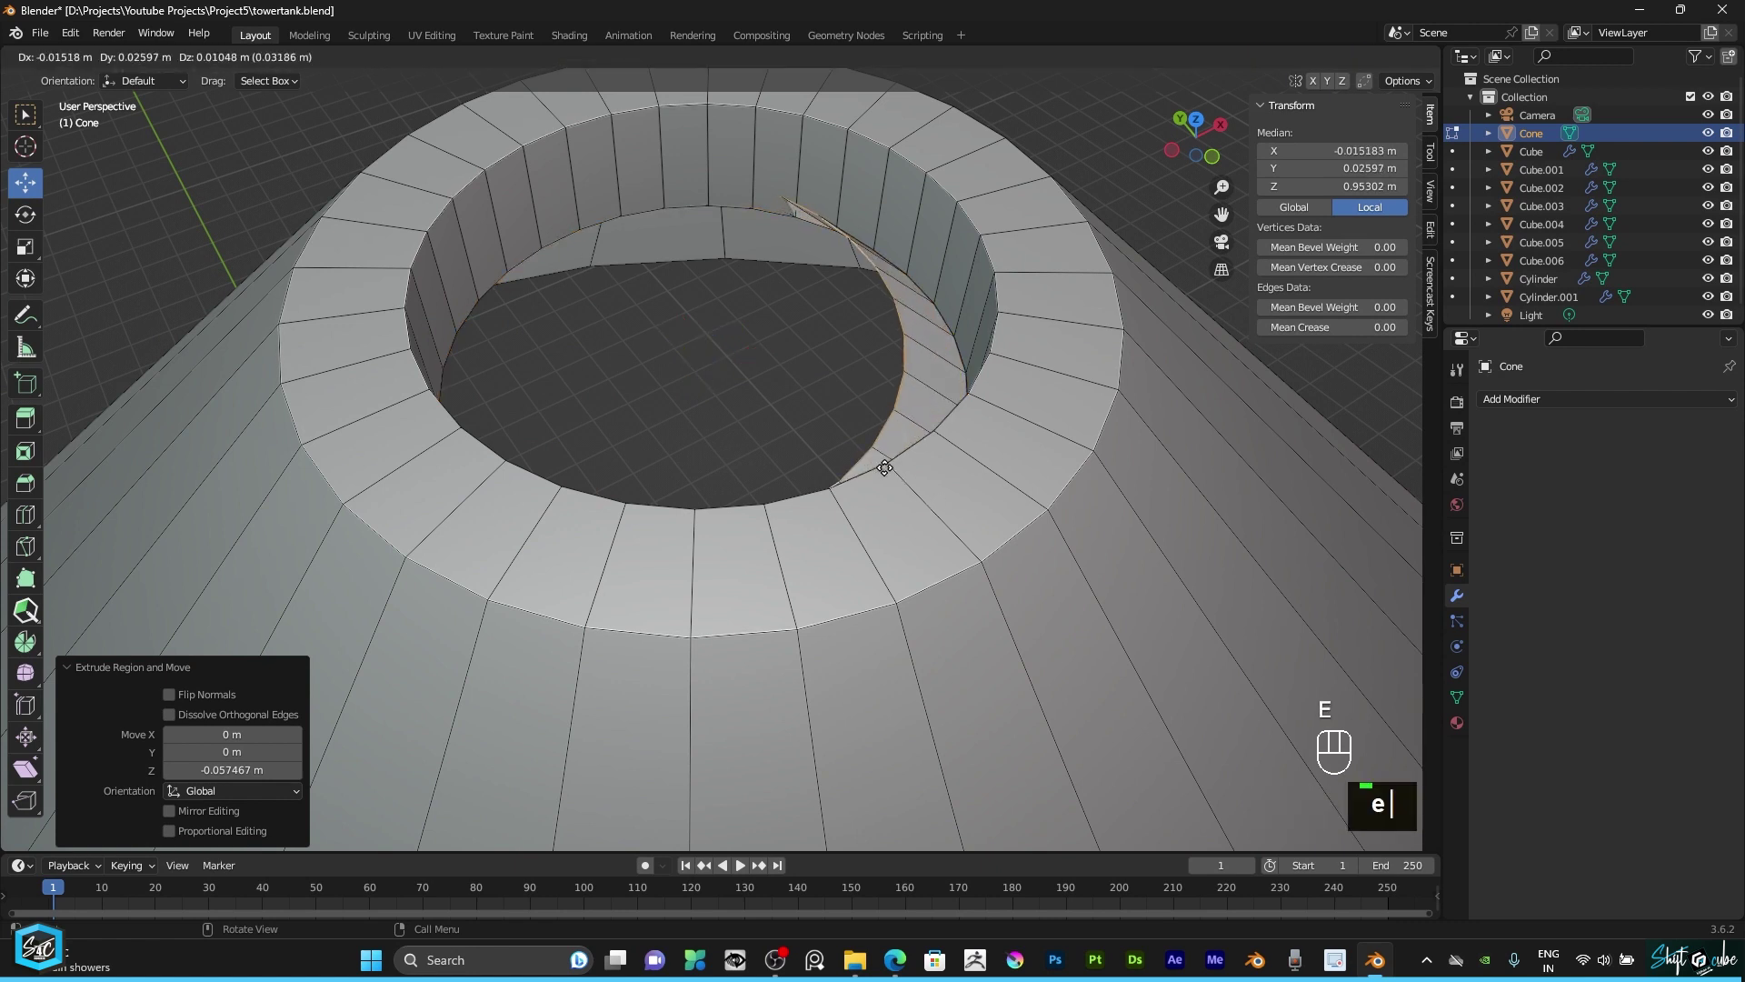
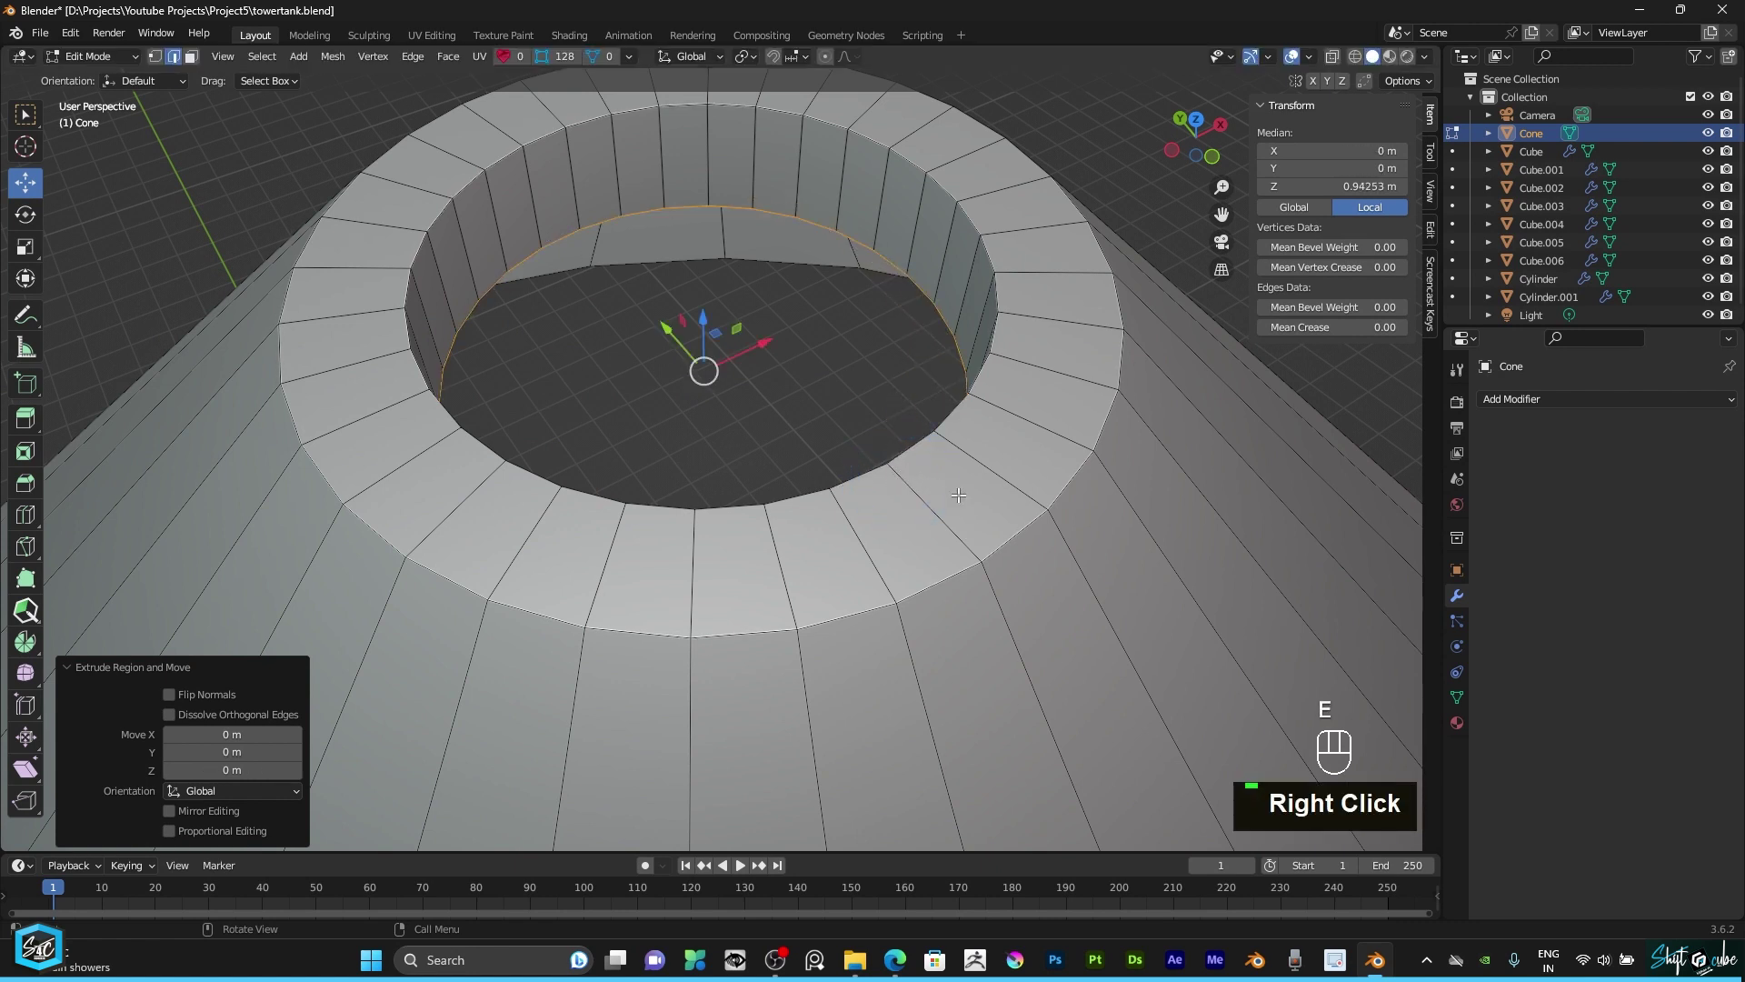
Step: Scale the new ring inward and merge it at the centre to close the hole's floor
{"action": "key", "text": "s"}
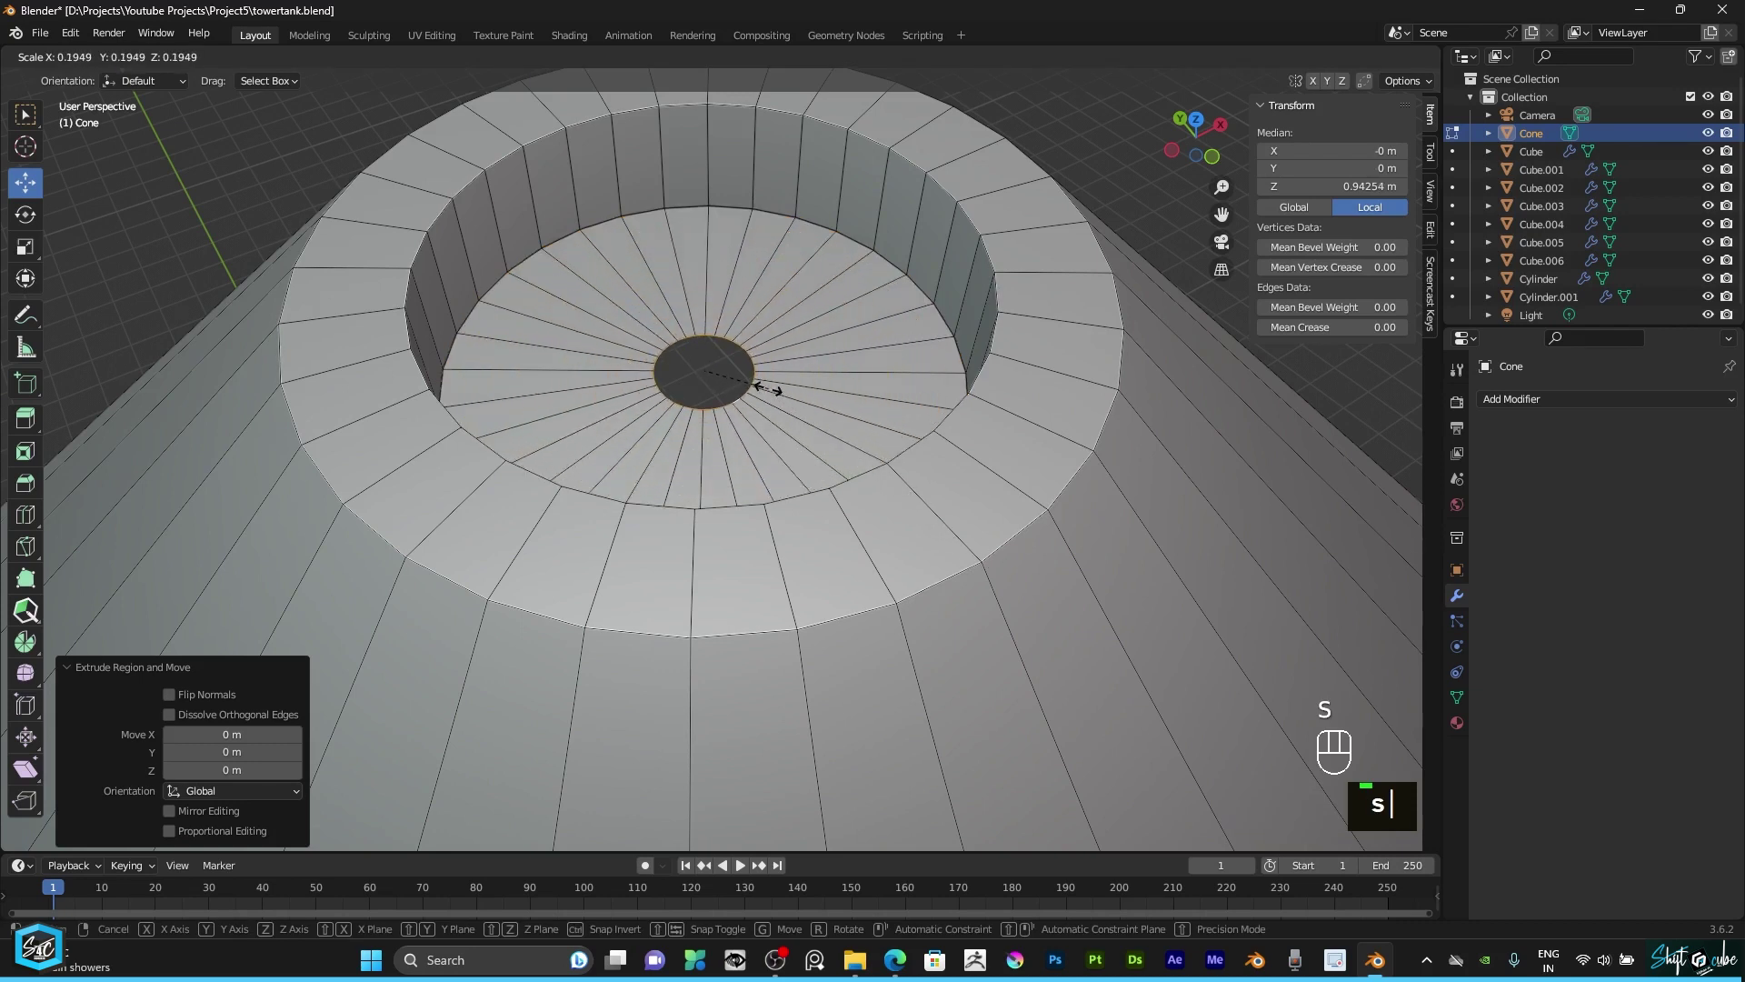
{"action": "type", "text": "sm"}
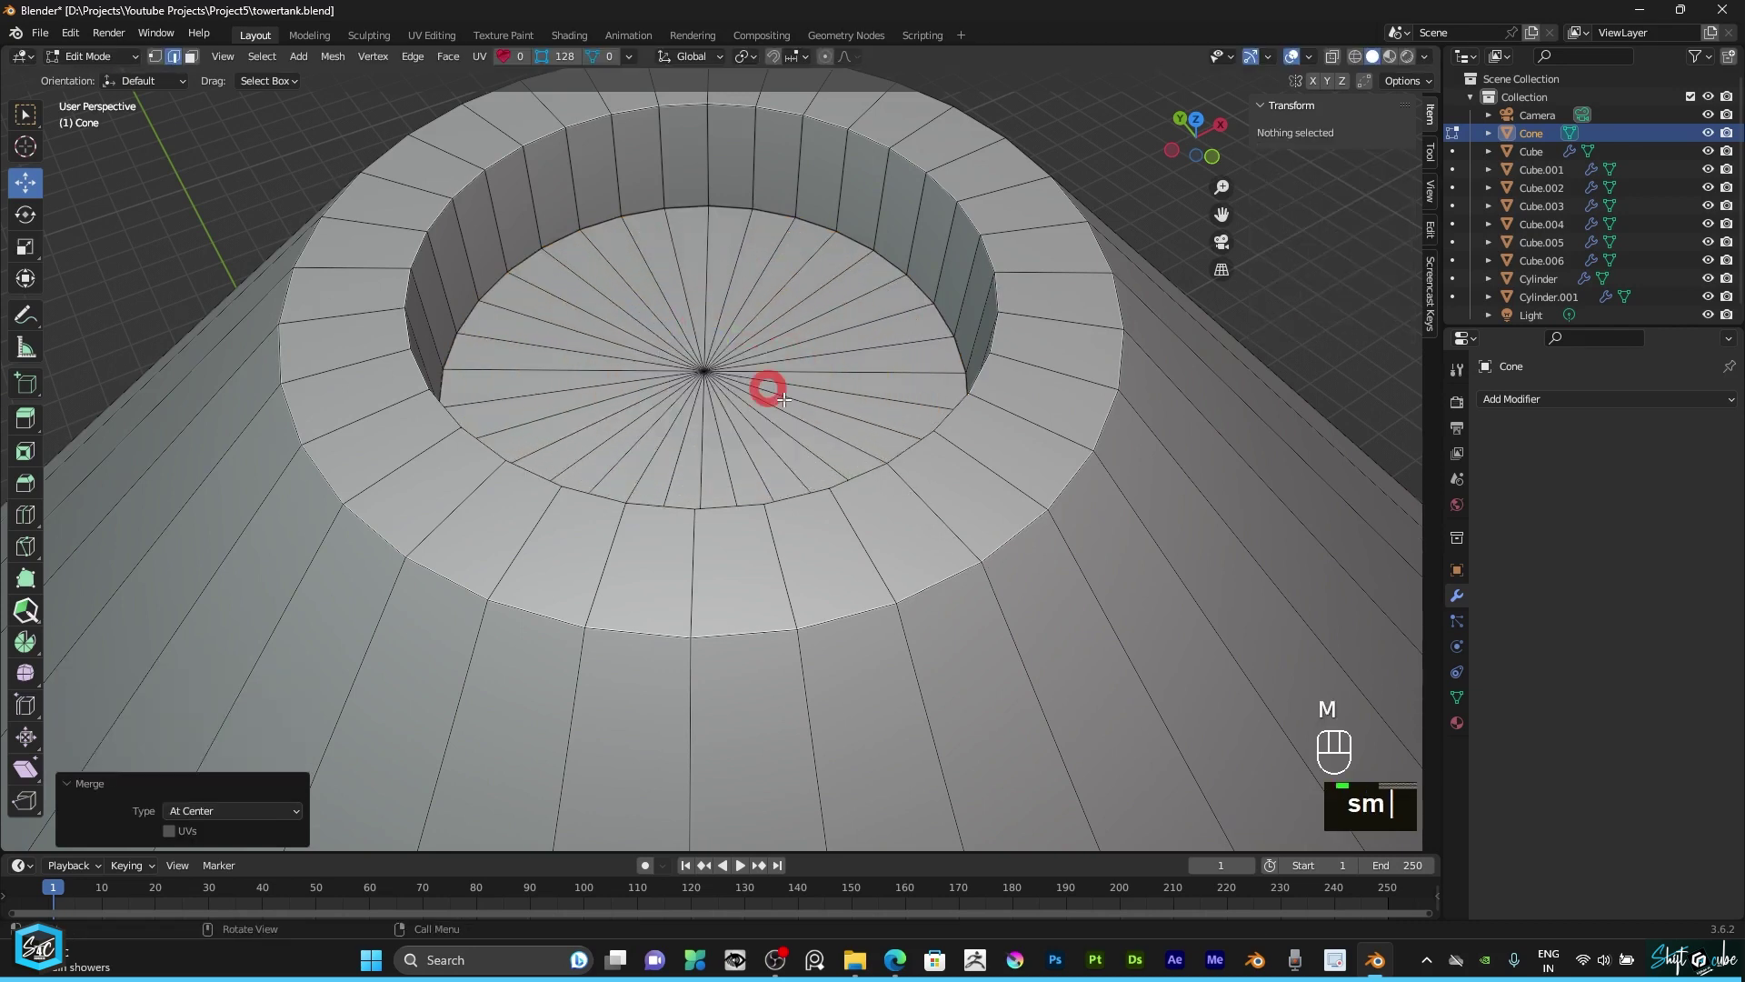
{"action": "scroll", "scroll_direction": "down", "scroll_amount": 3}
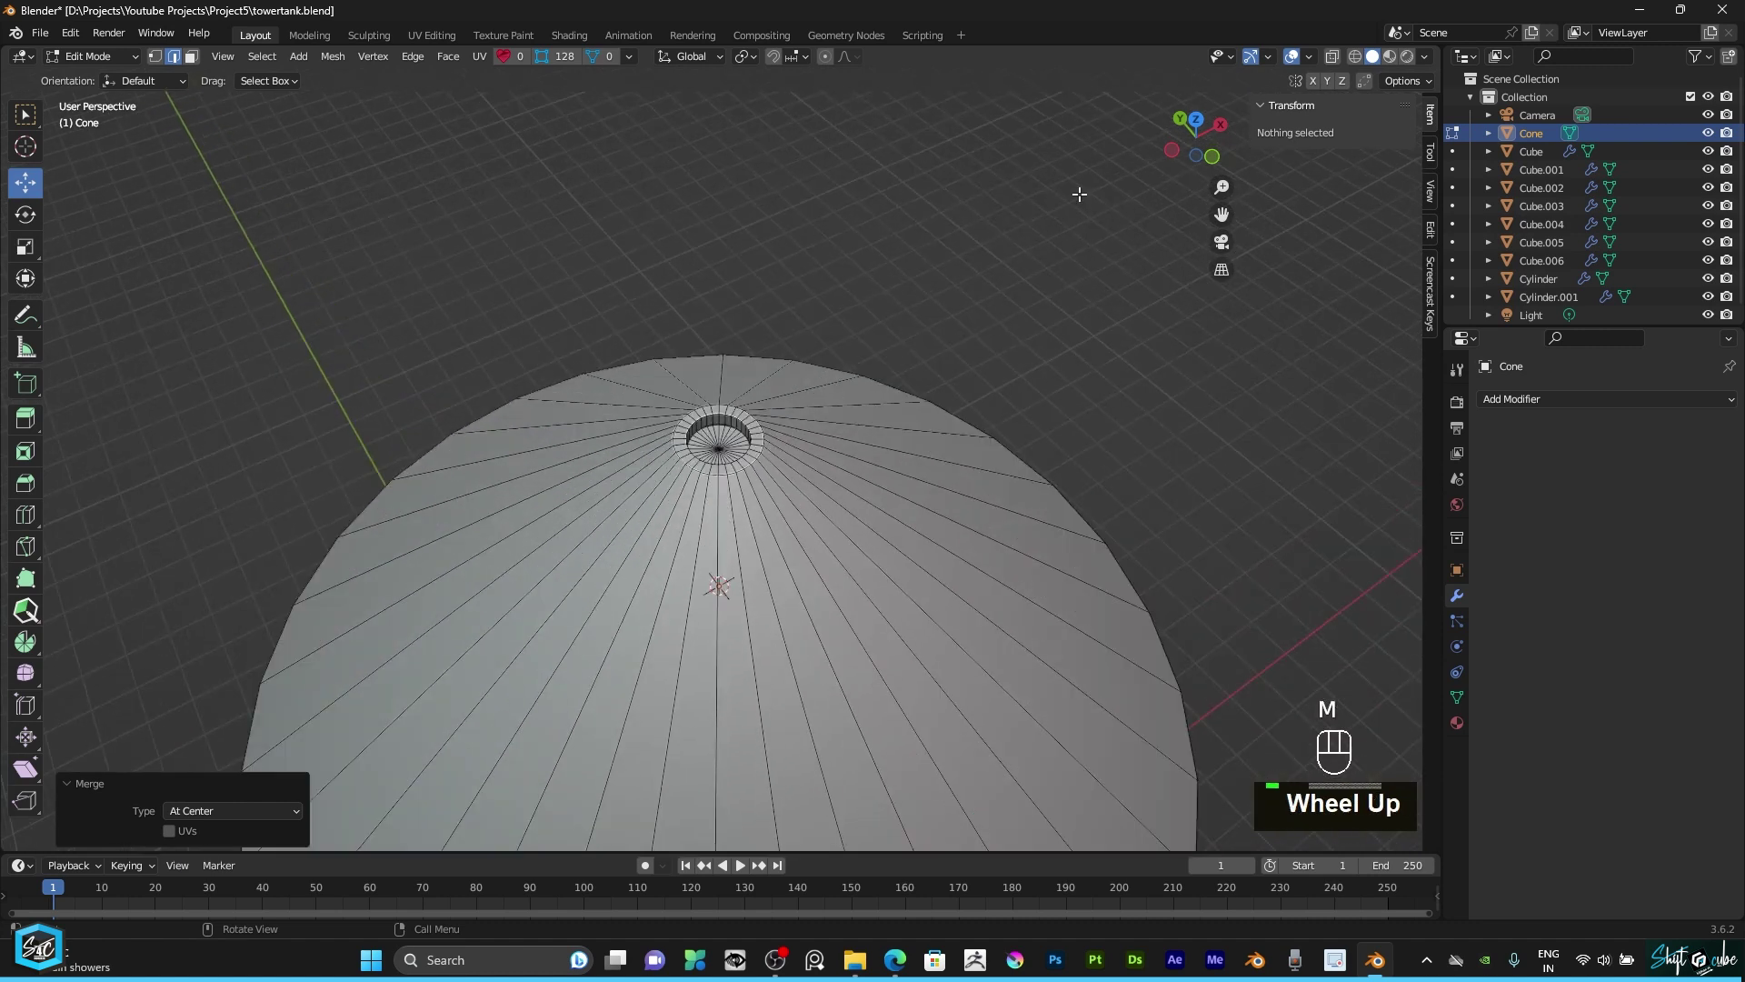
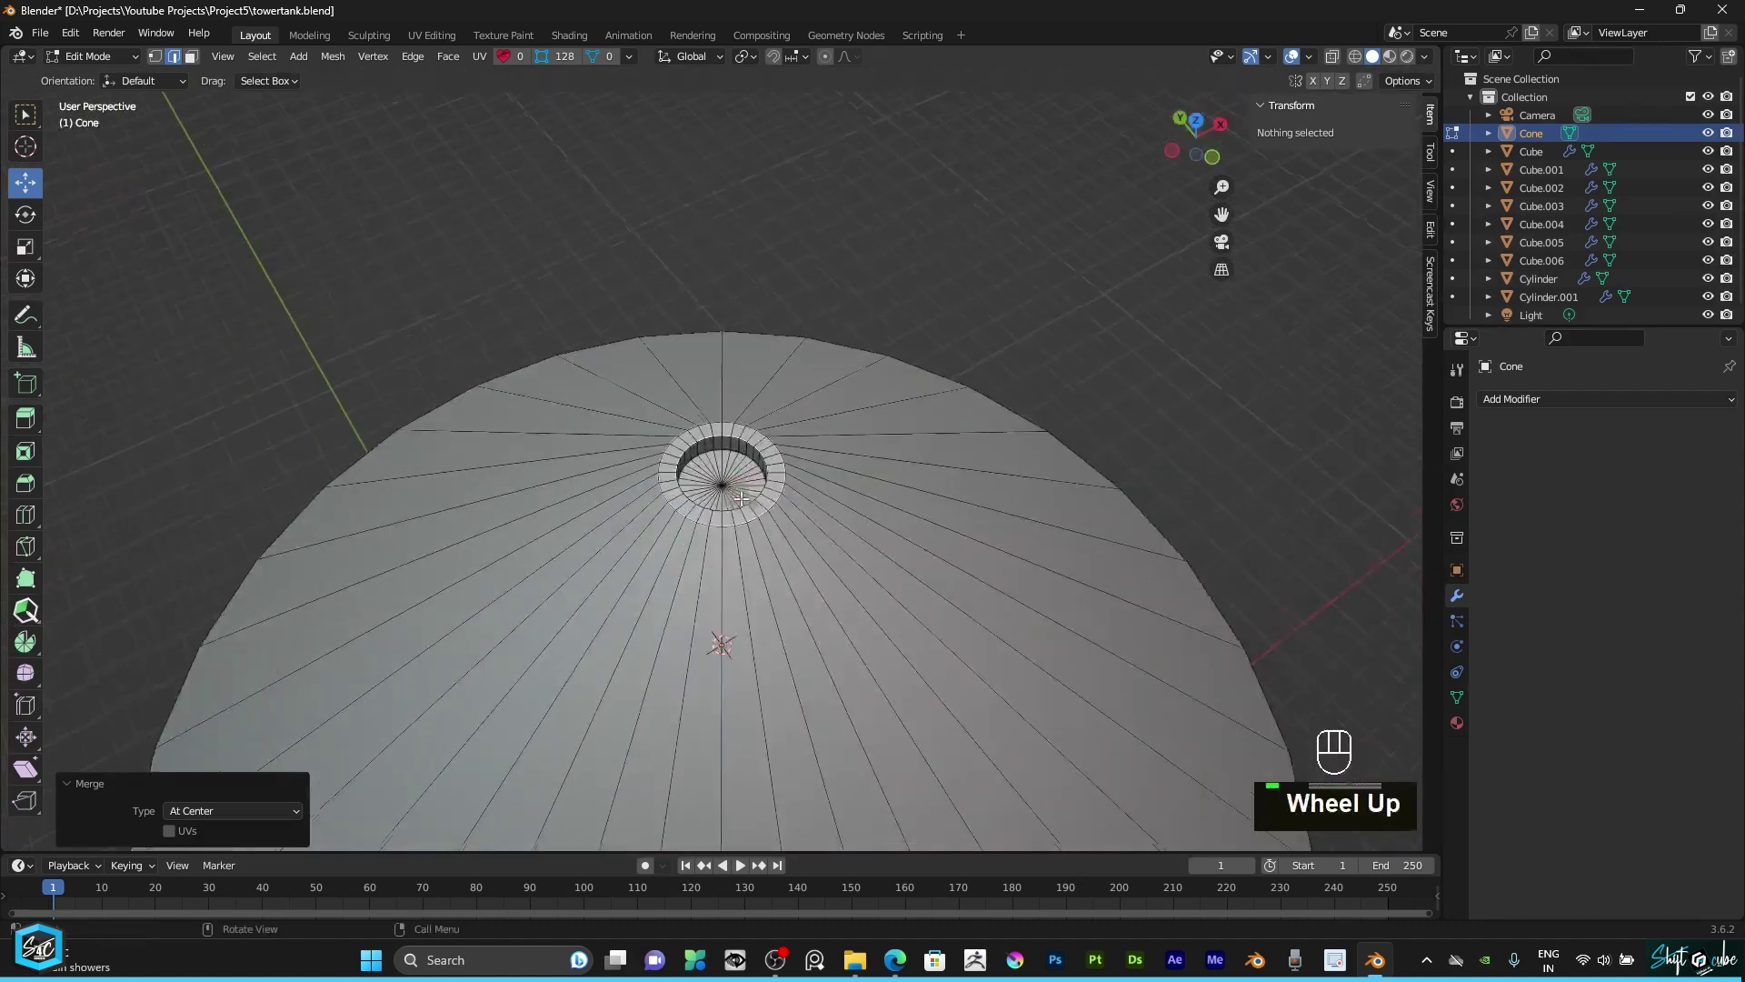
Step: Bevel the inner and outer edge loops of the tip opening into two-segment rounded rims
{"action": "scroll", "scroll_direction": "up", "scroll_amount": 3}
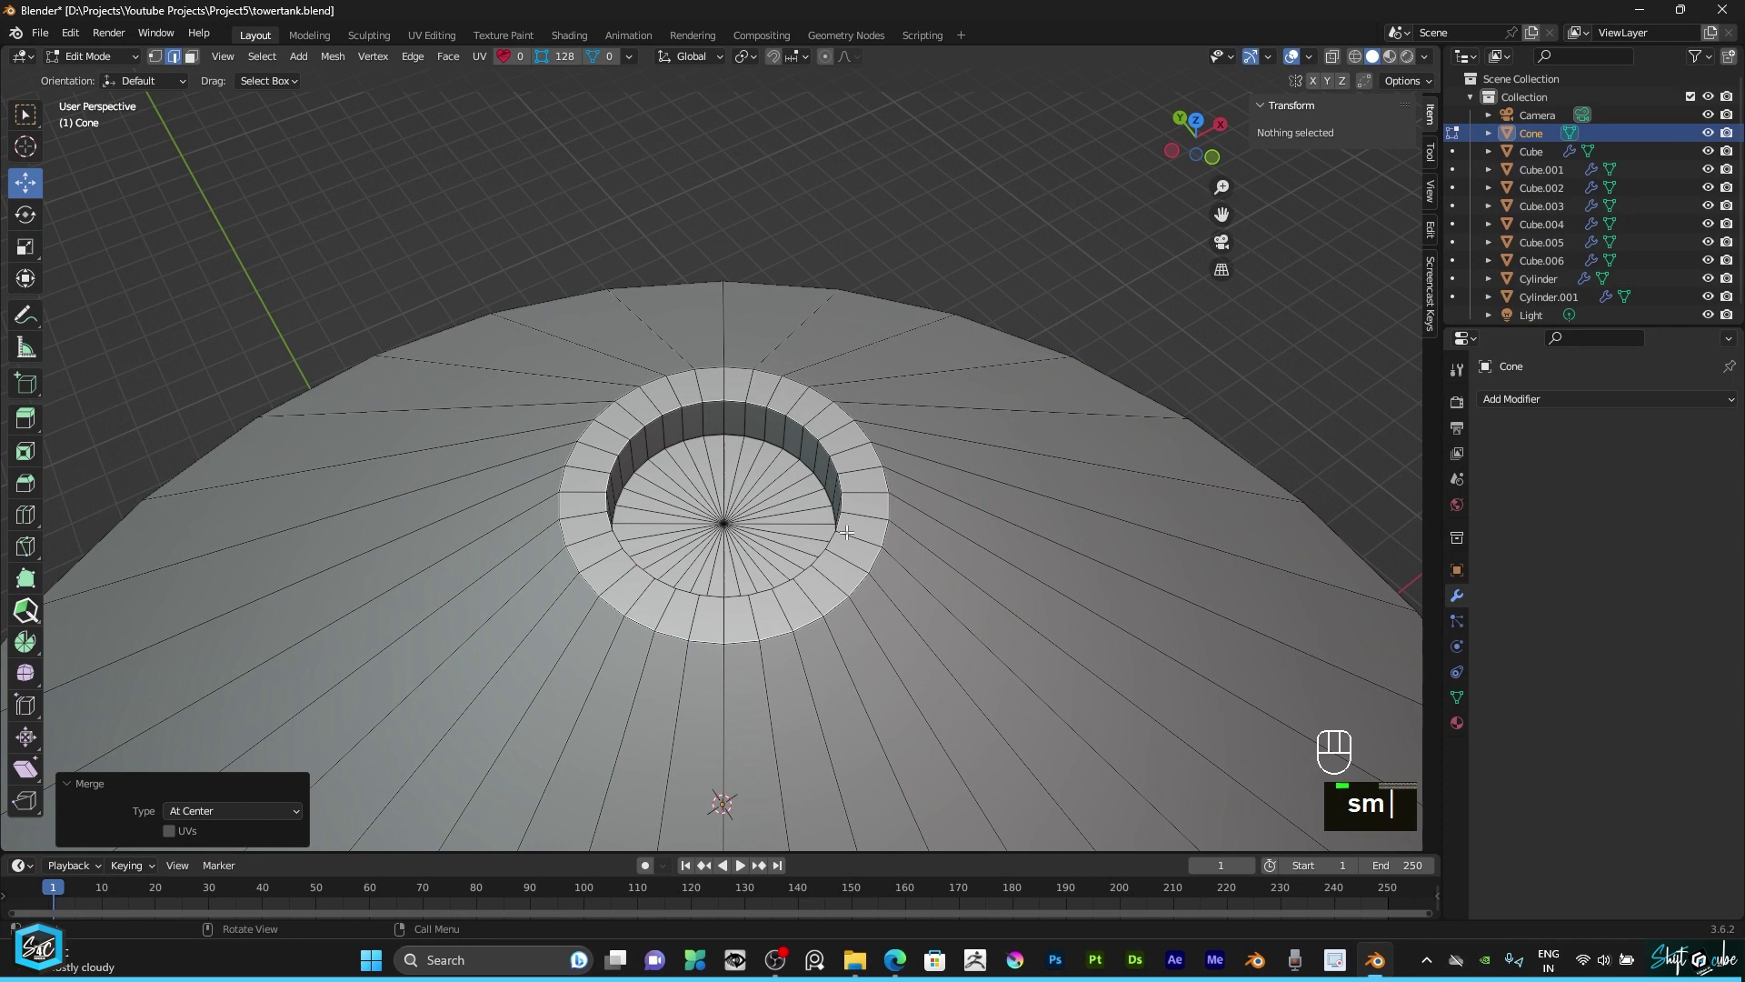
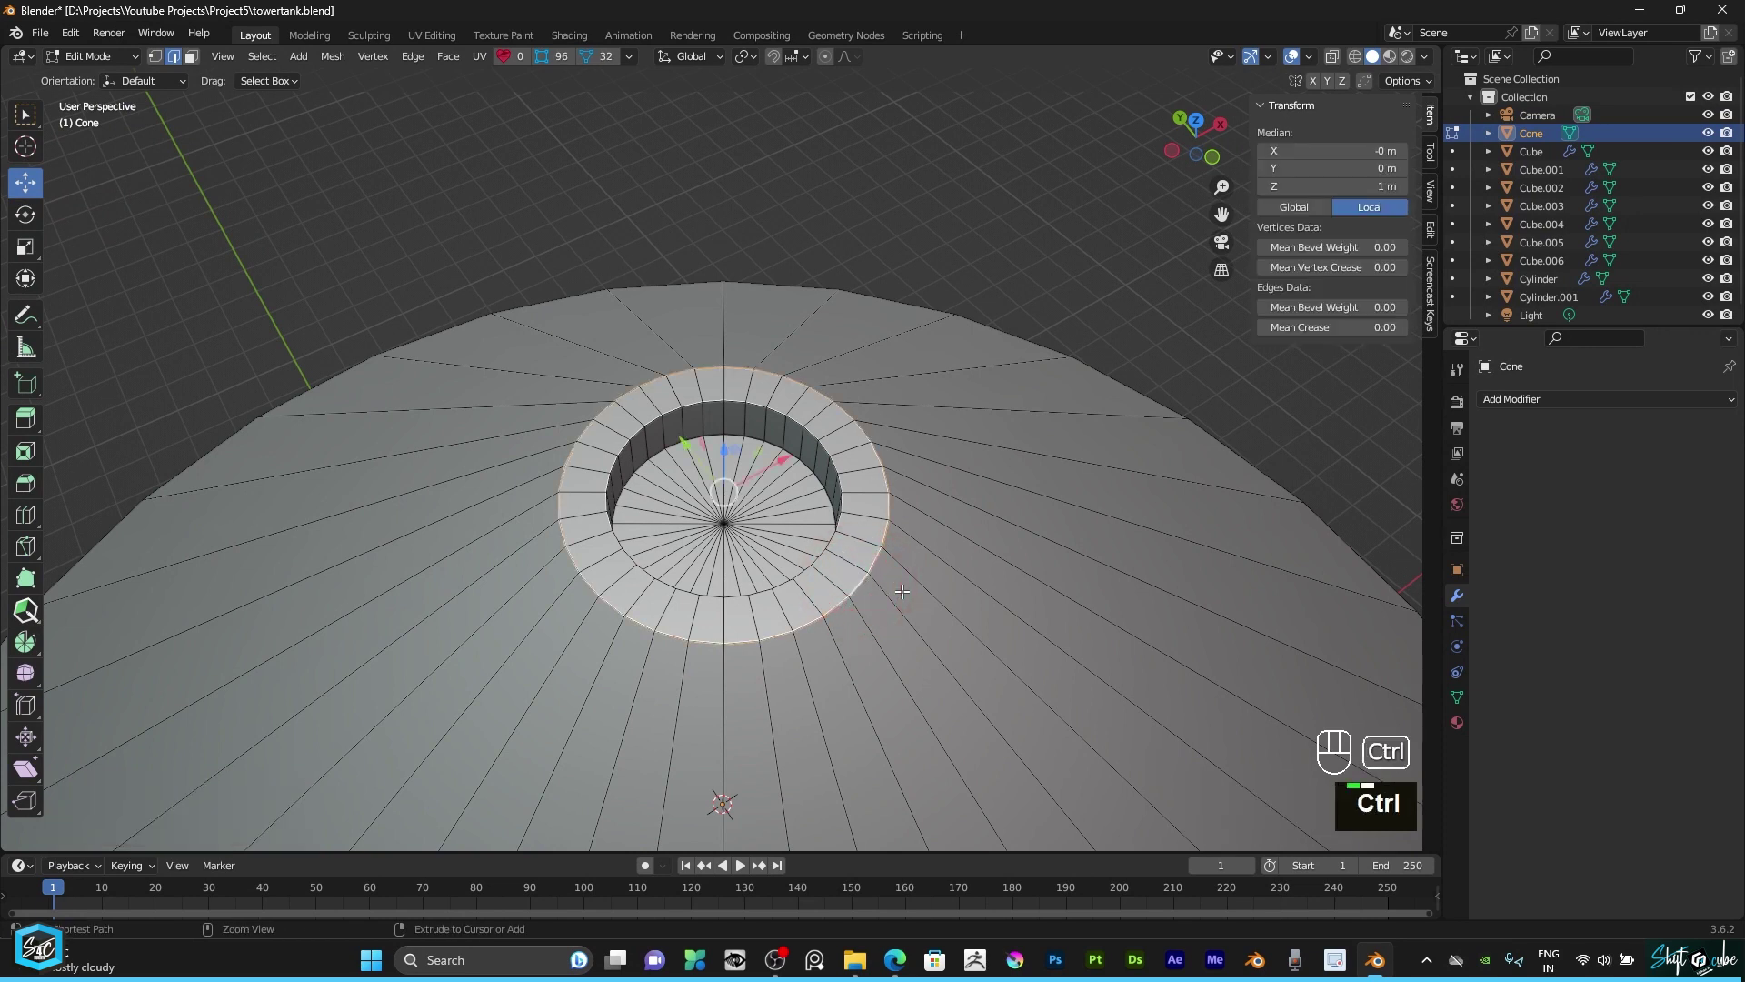
{"action": "key", "text": "ctrl+b"}
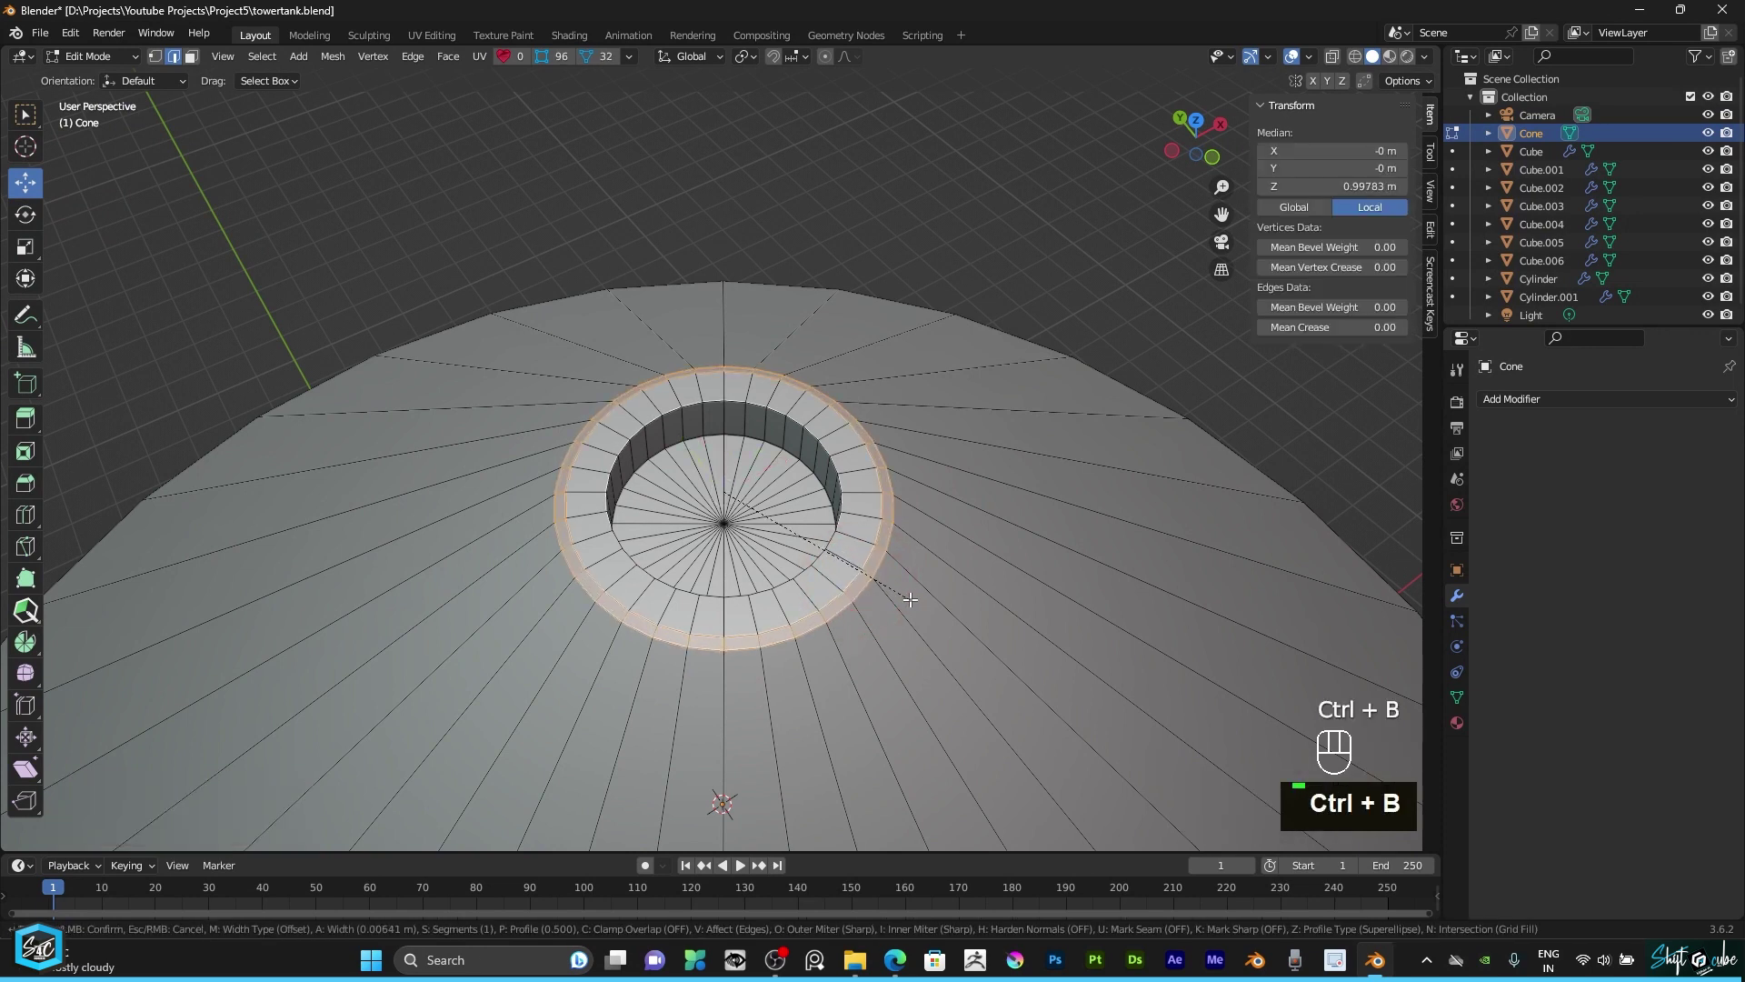
{"action": "scroll", "scroll_direction": "up", "scroll_amount": 3}
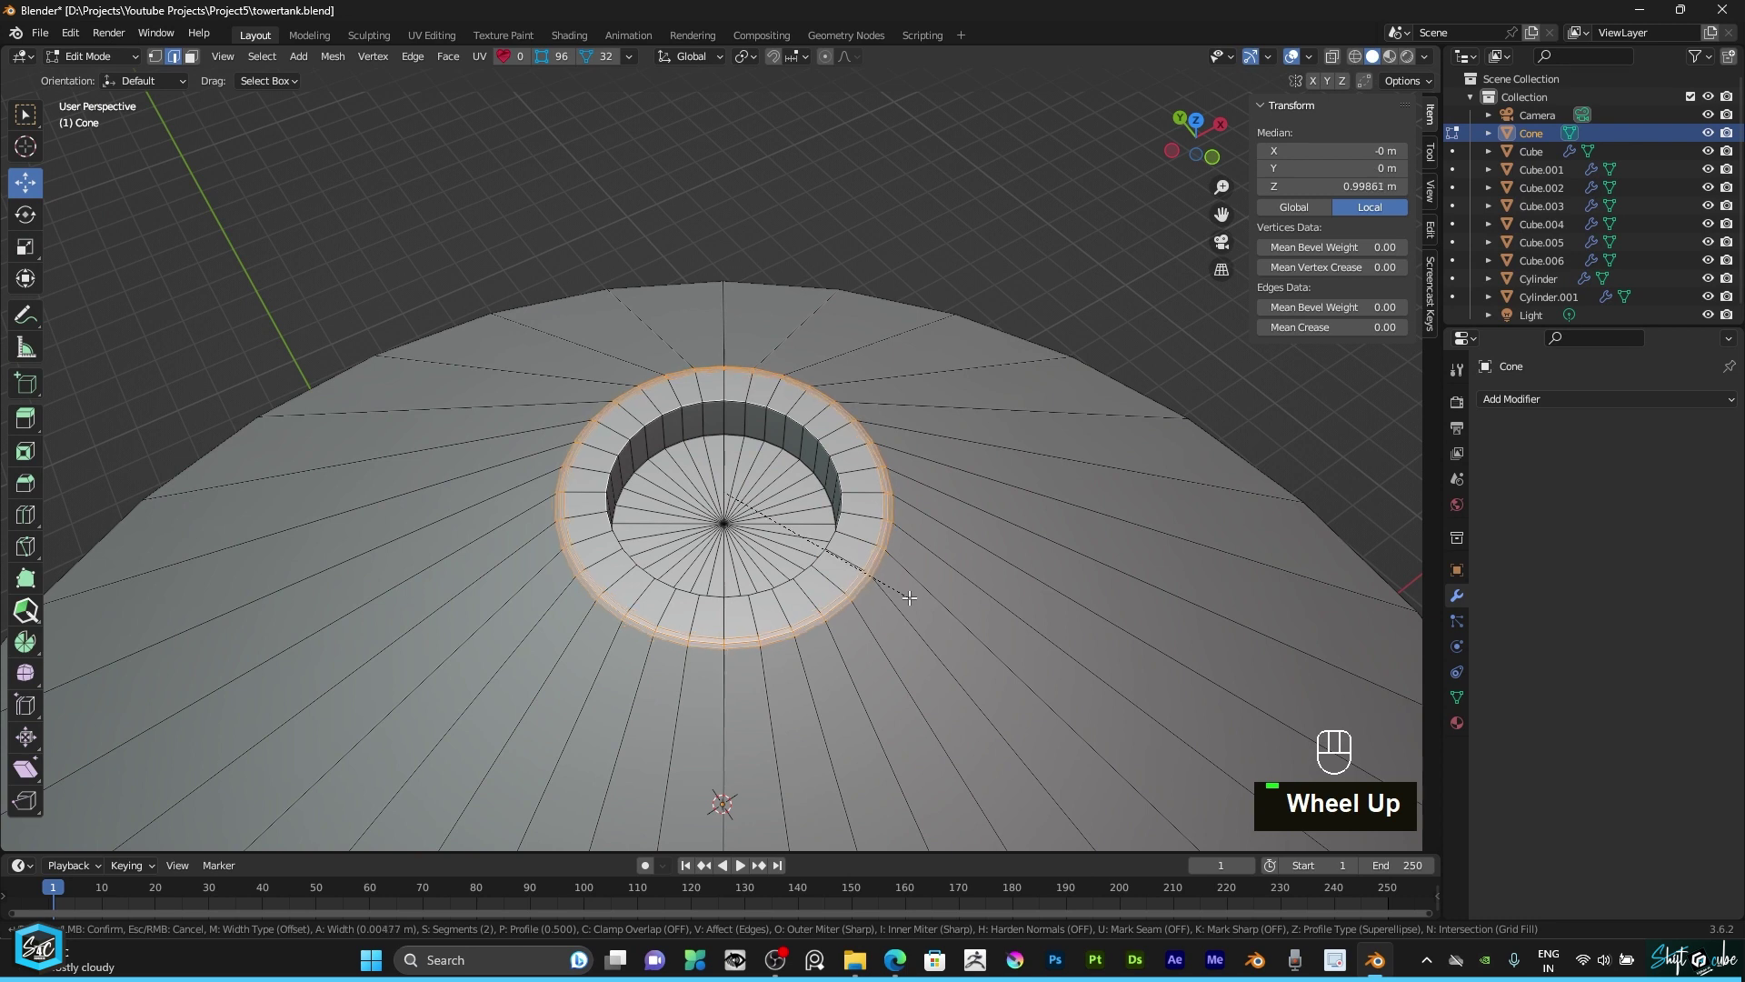
{"action": "scroll", "scroll_direction": "up", "scroll_amount": 3}
{"action": "key", "text": "ctrl+z"}
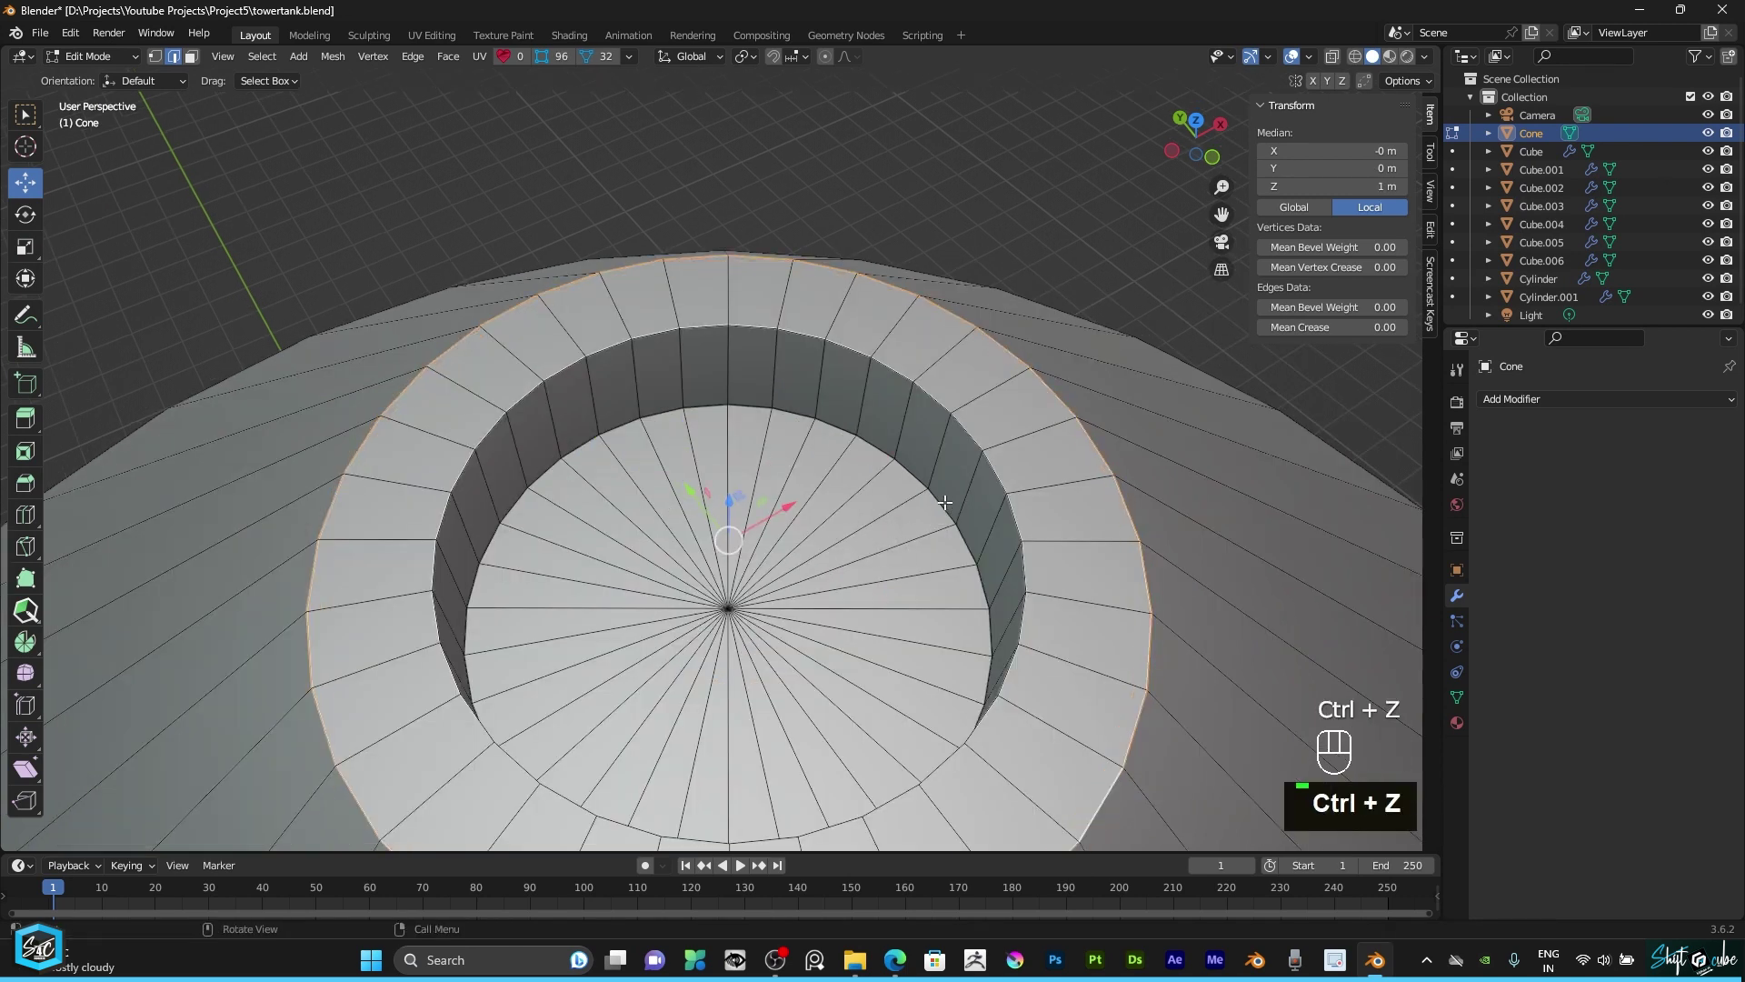
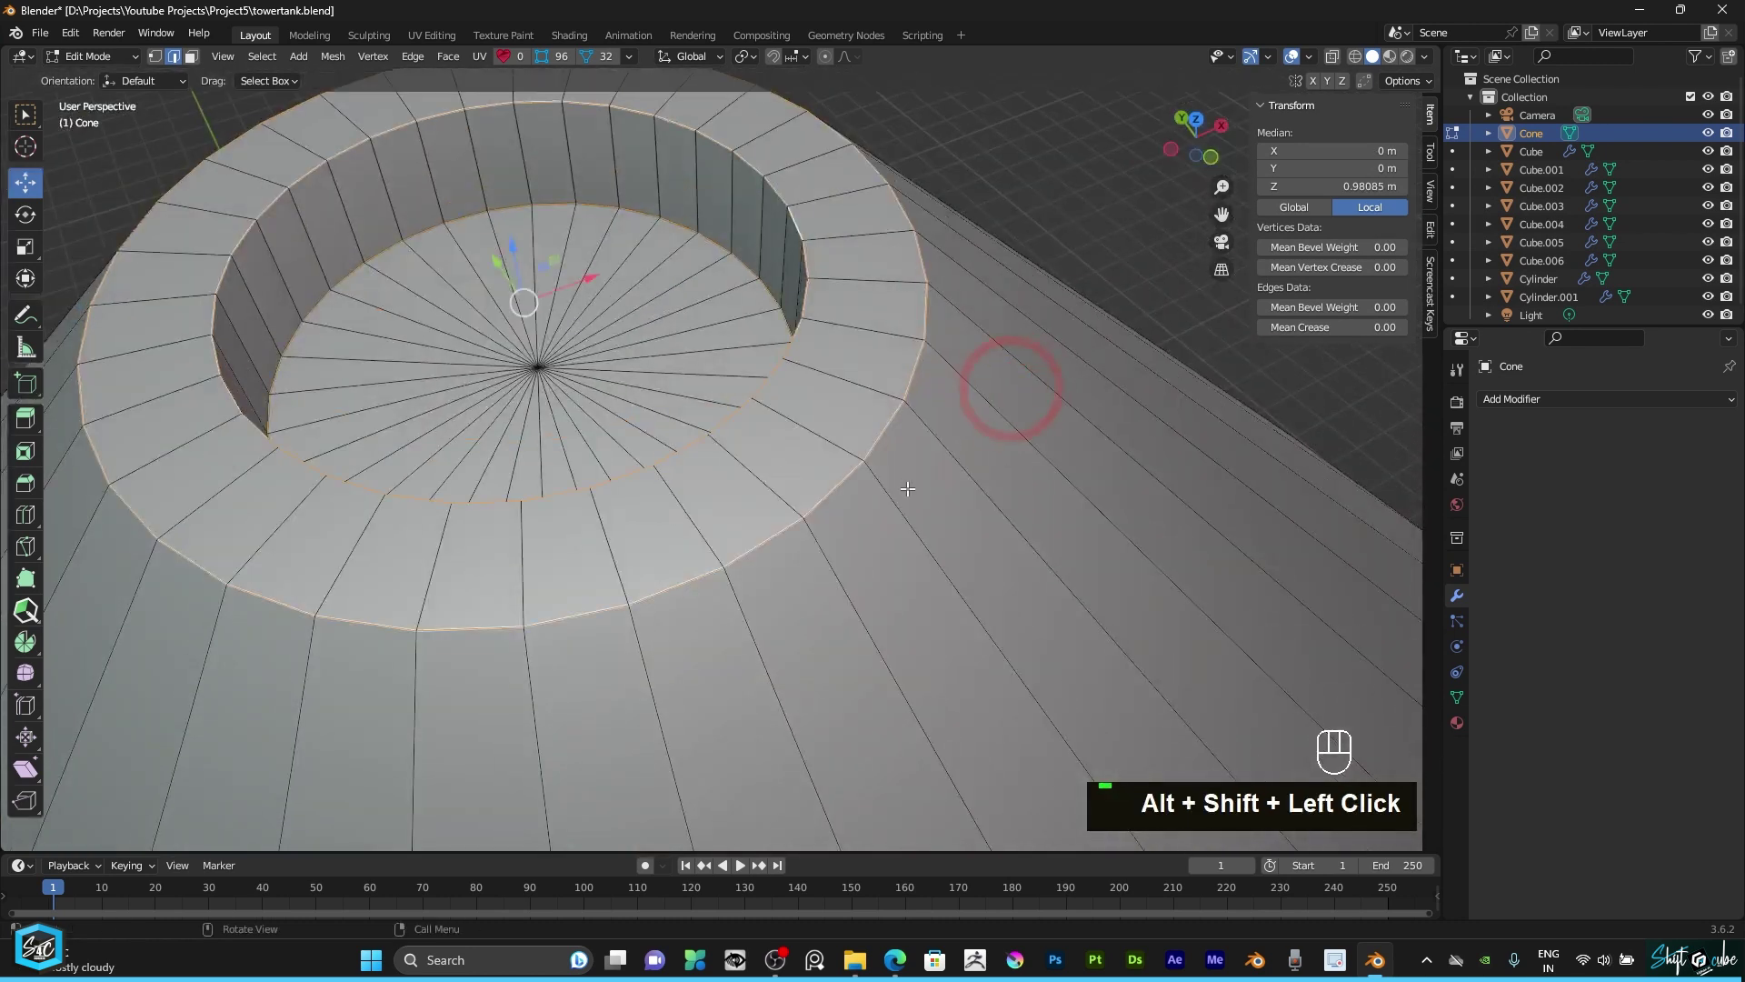
{"action": "key", "text": "ctrl+b"}
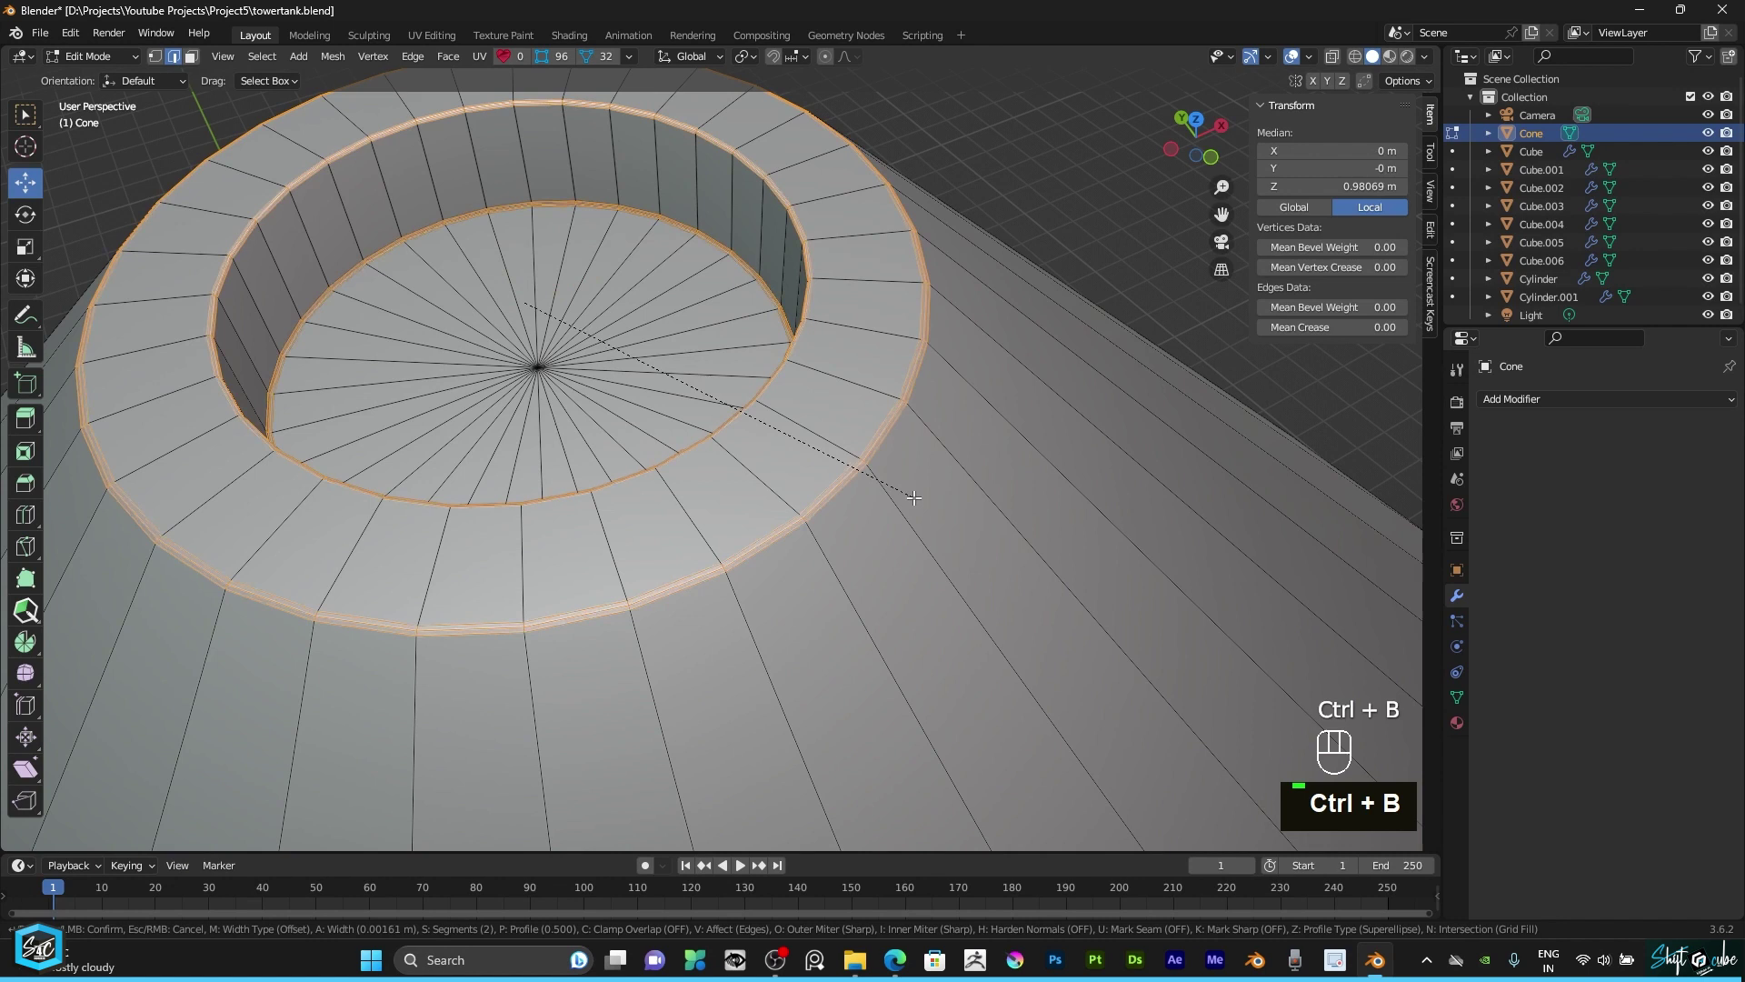
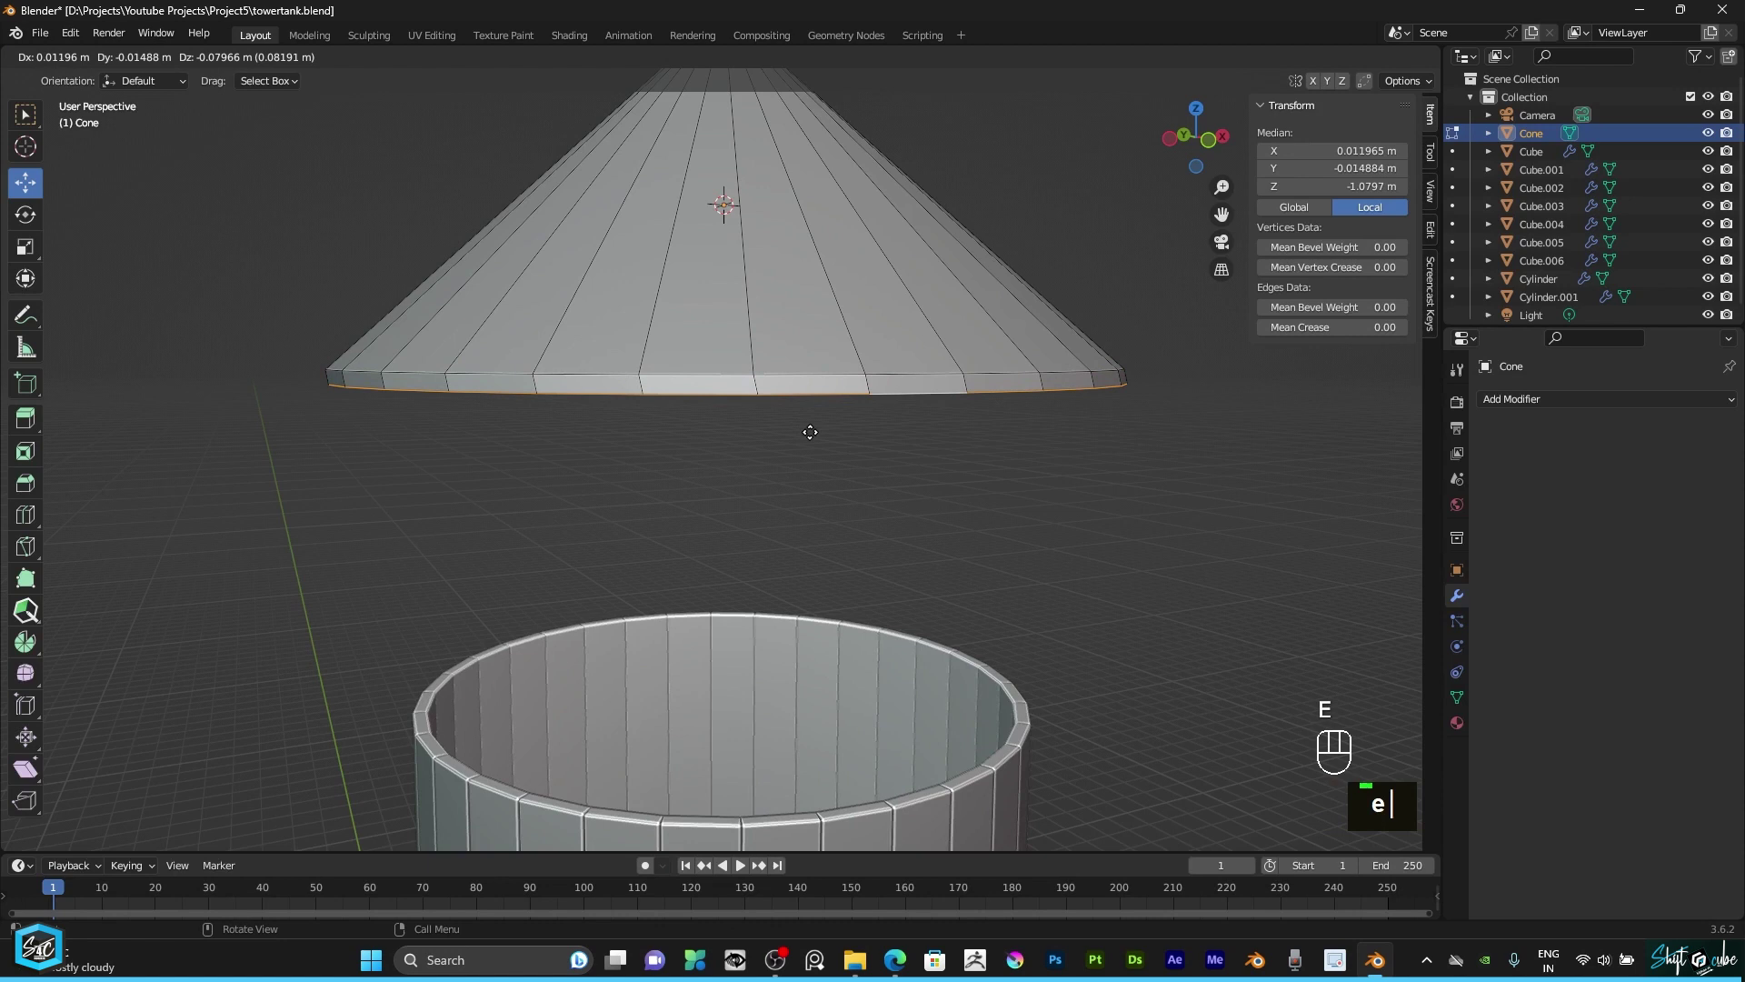
Step: Extrude the cone's bottom rim down into a short lip and scale an underside loop inward
{"action": "type", "text": "z"}
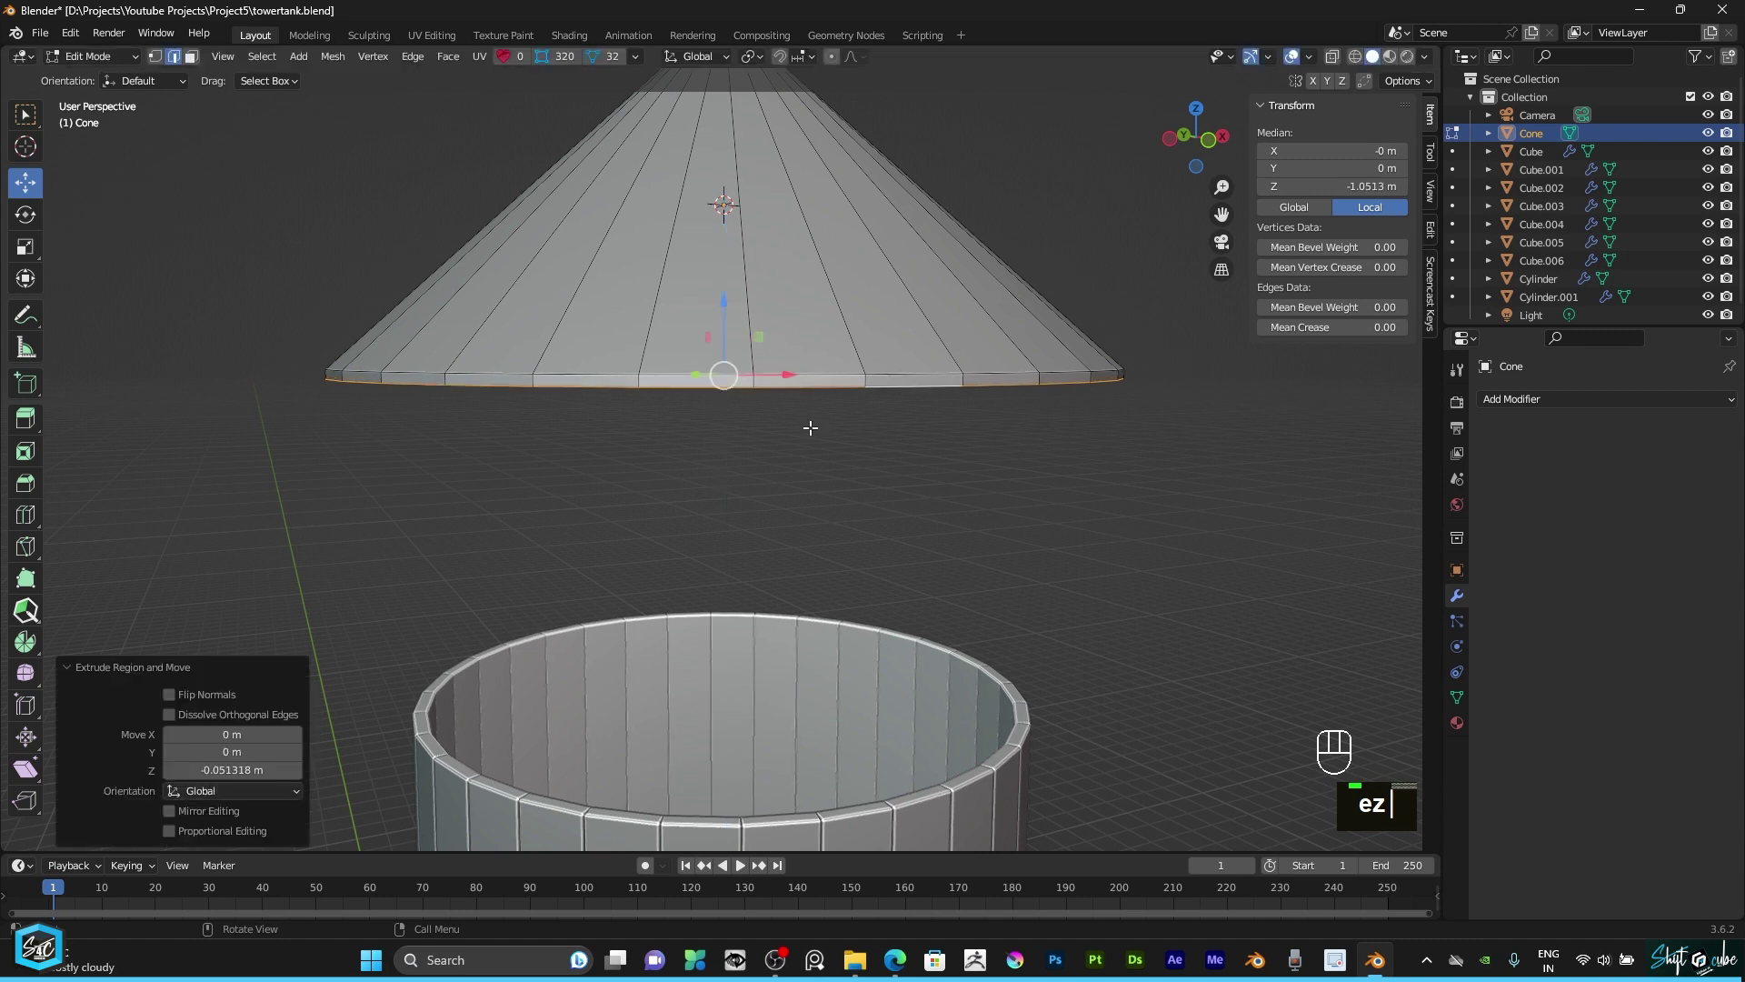
{"action": "left_click", "coordinate": [1190, 152]}
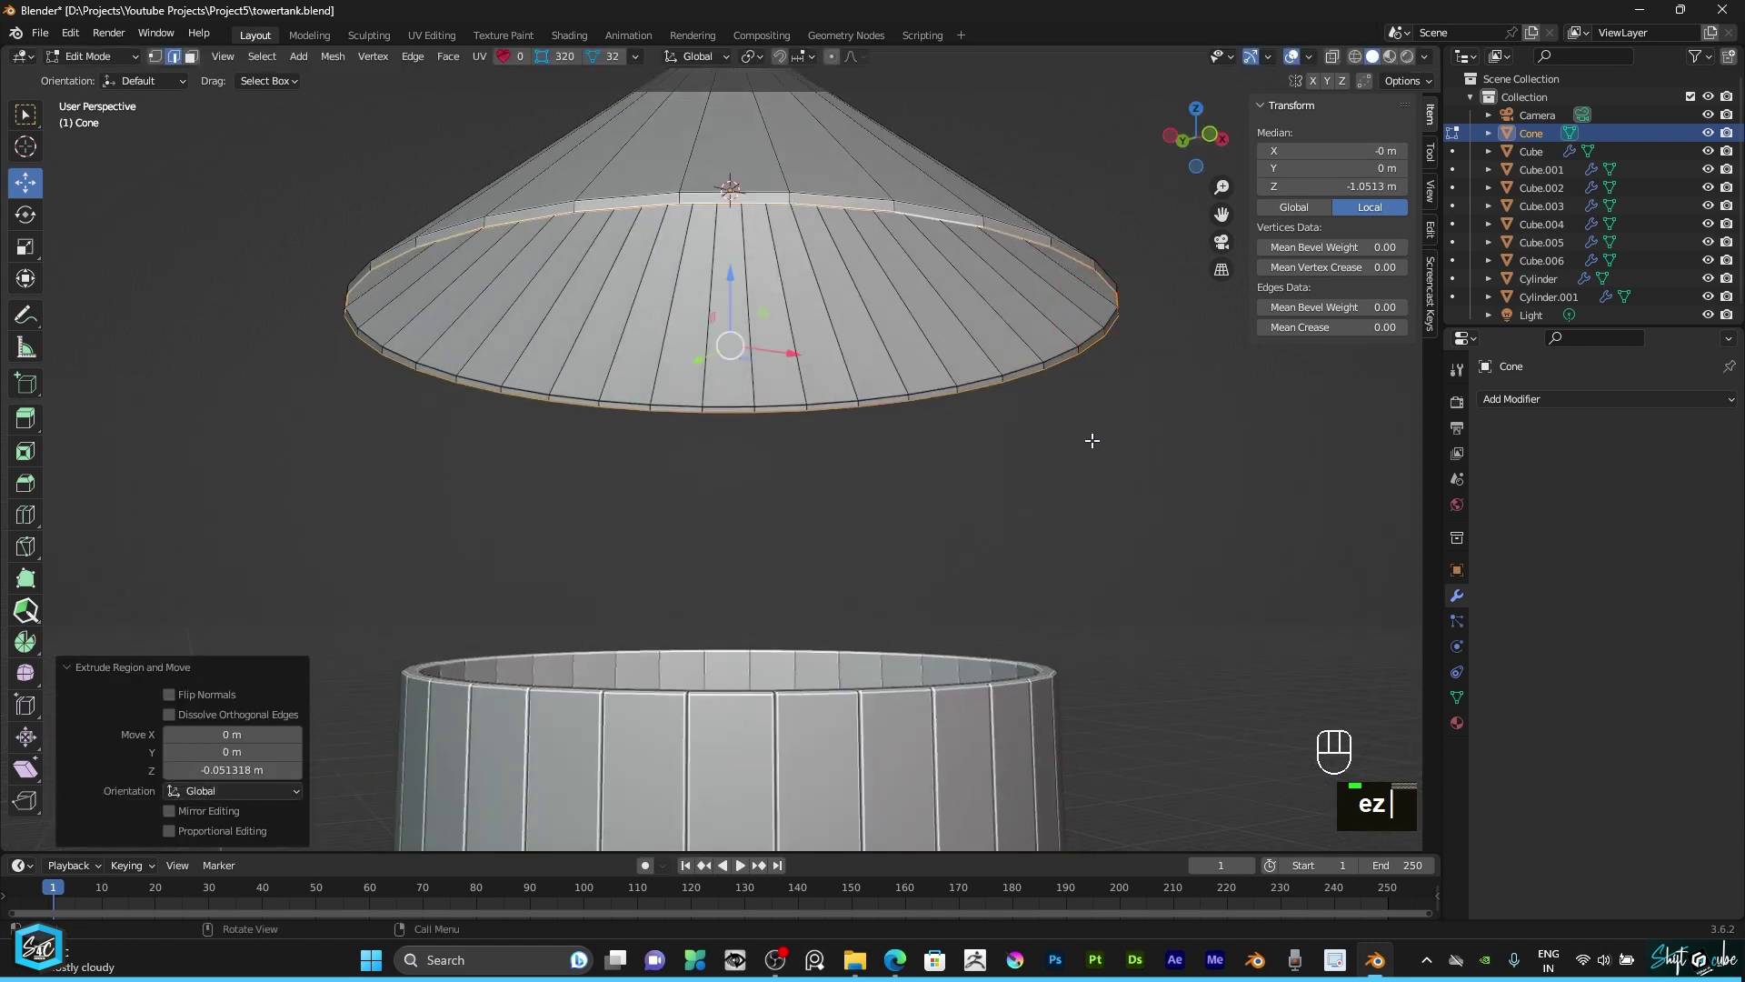
{"action": "key", "text": "BackSpace"}
{"action": "key", "text": "e"}
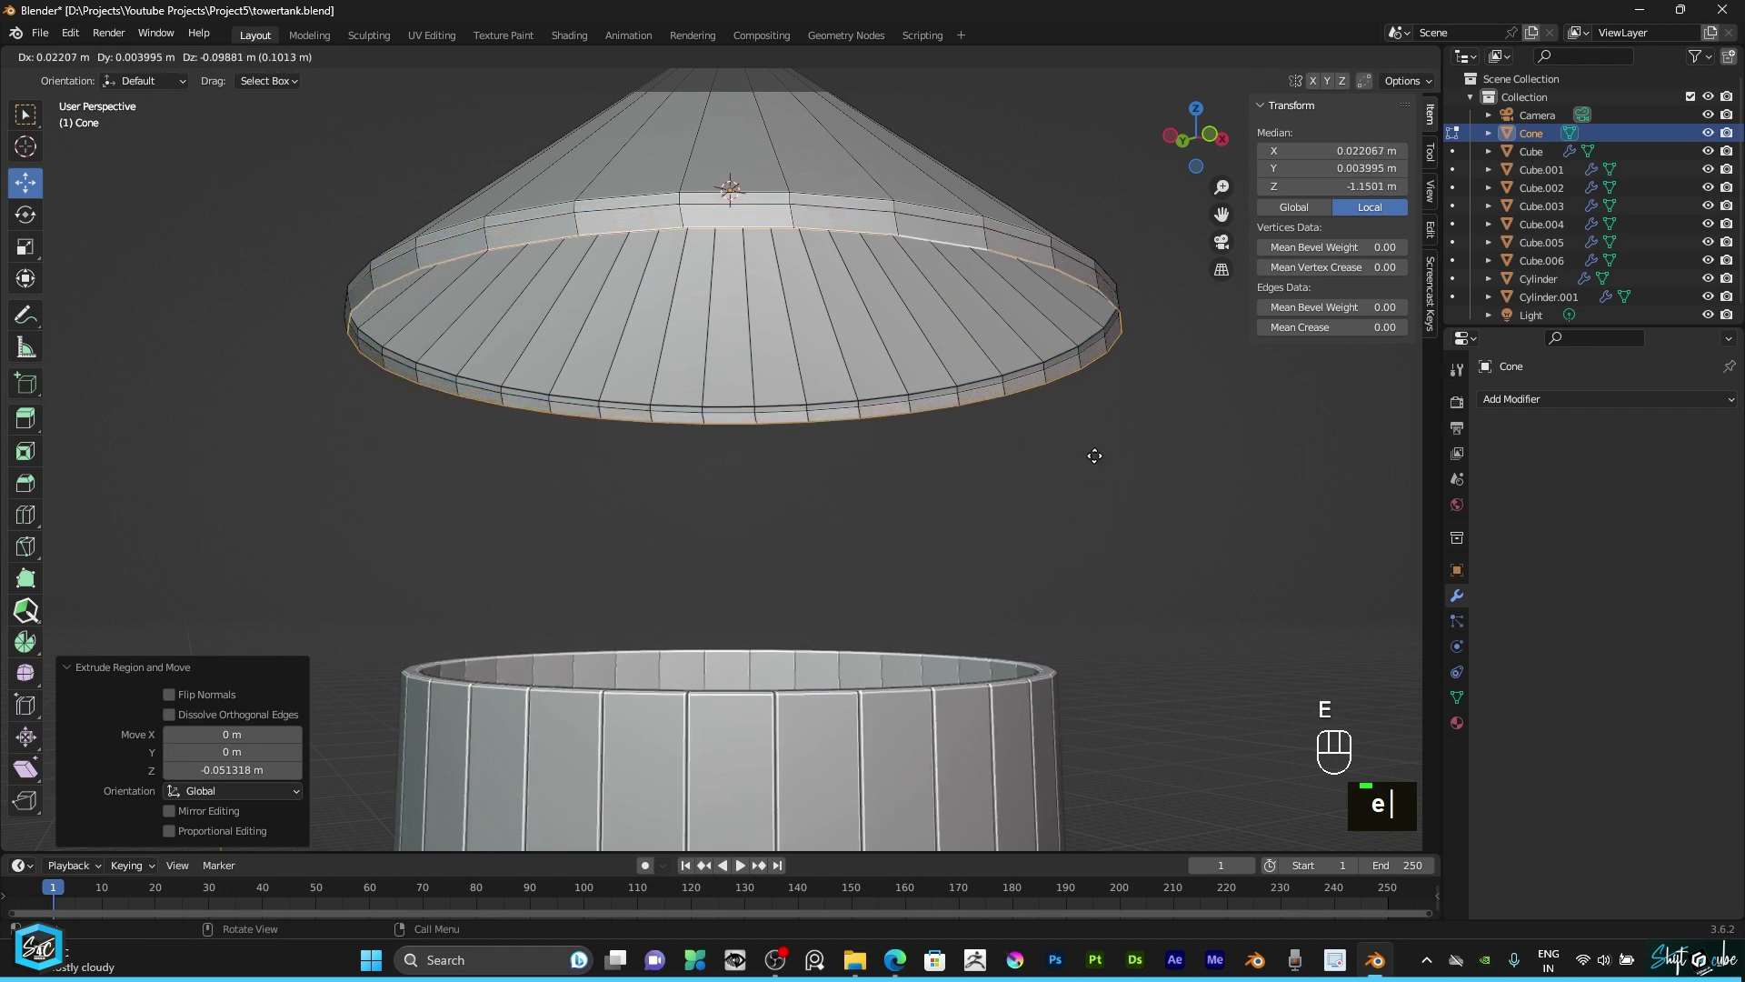
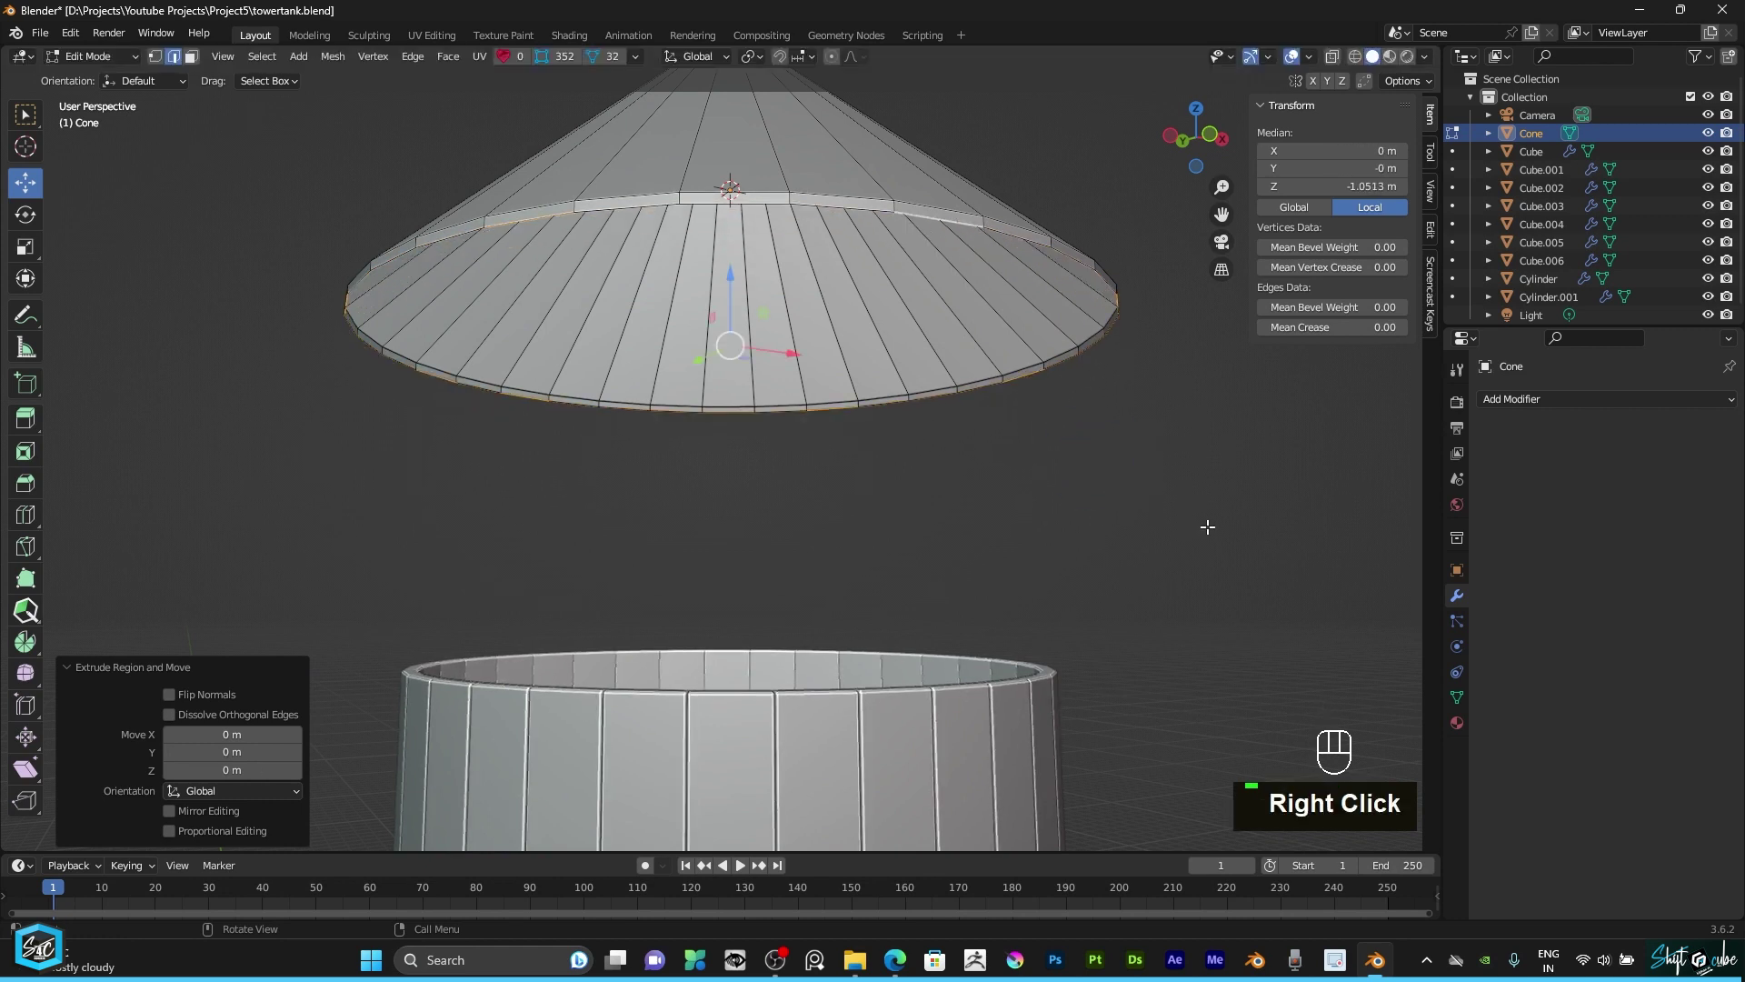
{"action": "type", "text": "s"}
{"action": "key", "text": "s"}
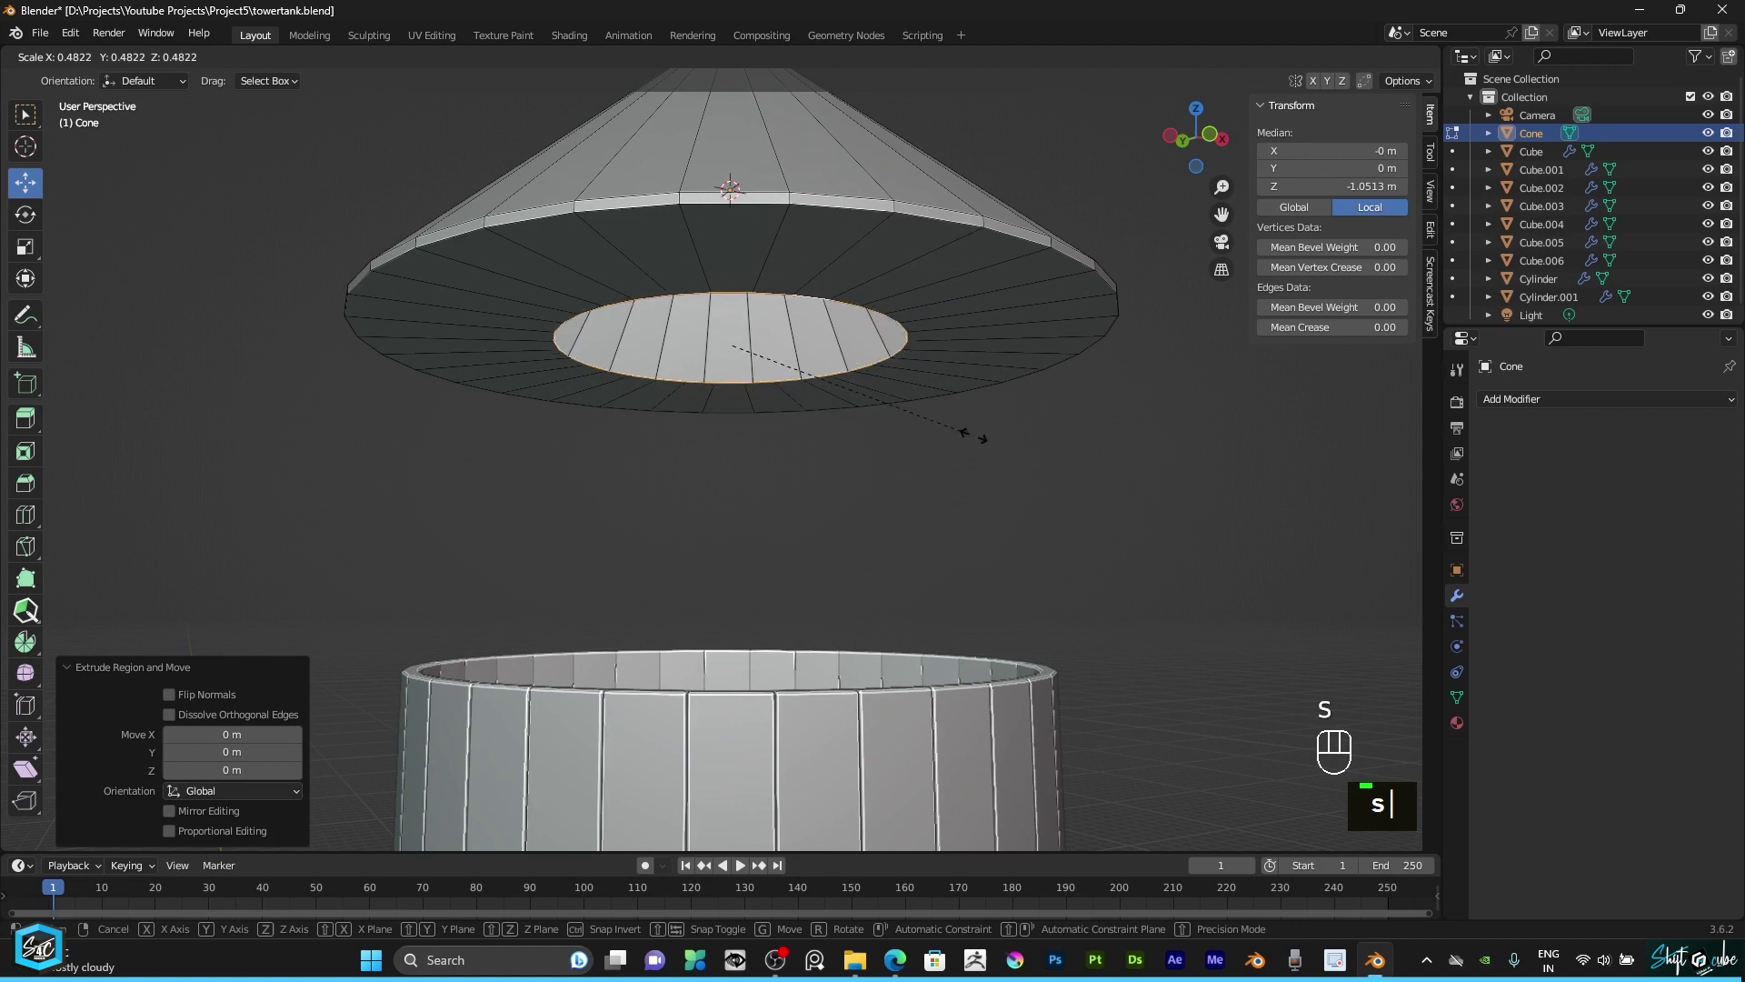
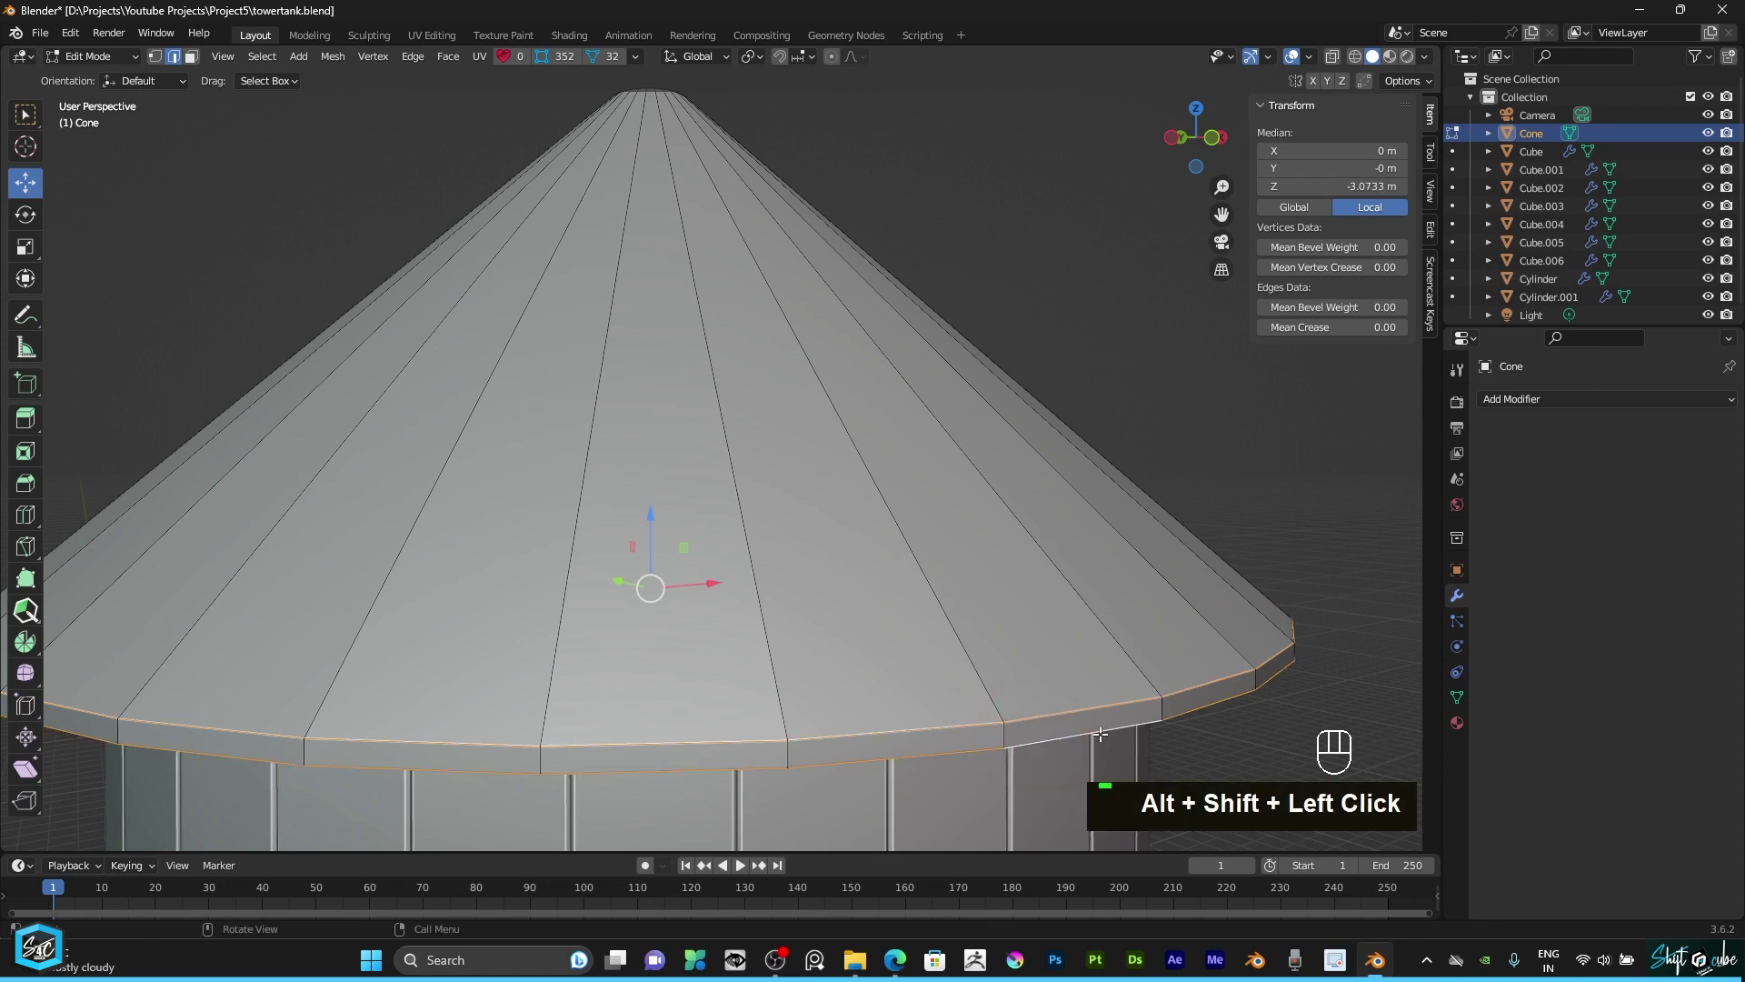
Step: Bevel the roof's lower rim edge with two segments
{"action": "key", "text": "ctrl+b"}
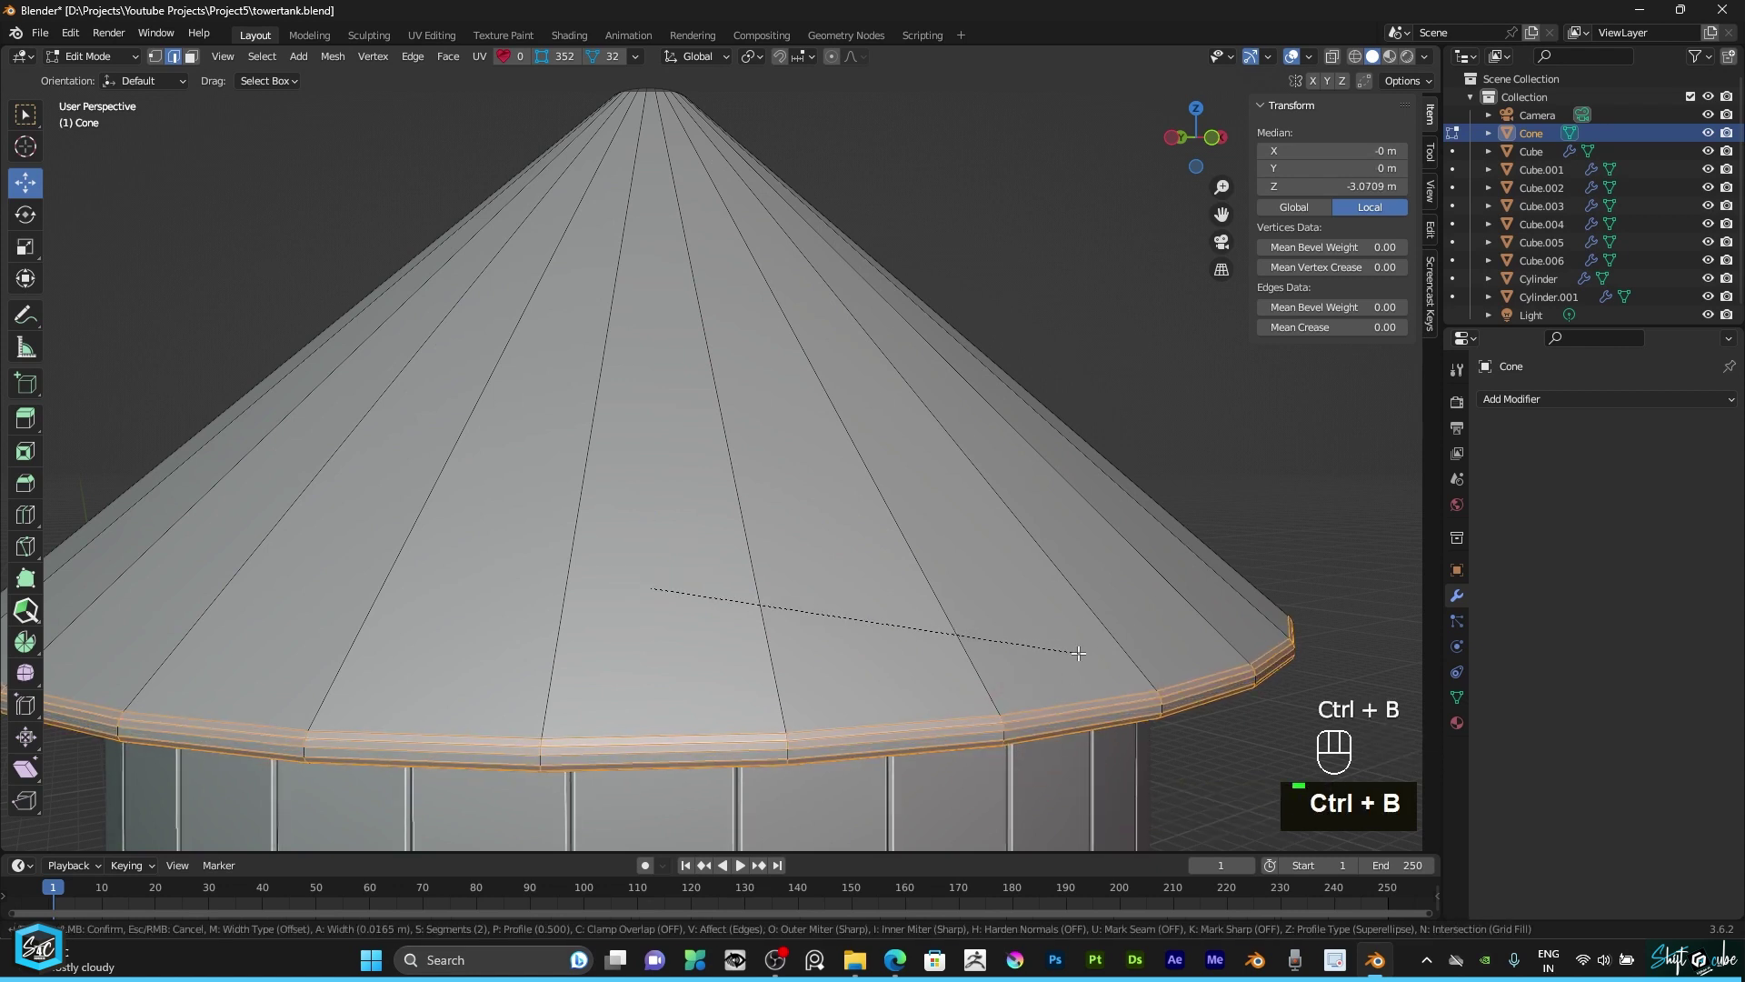
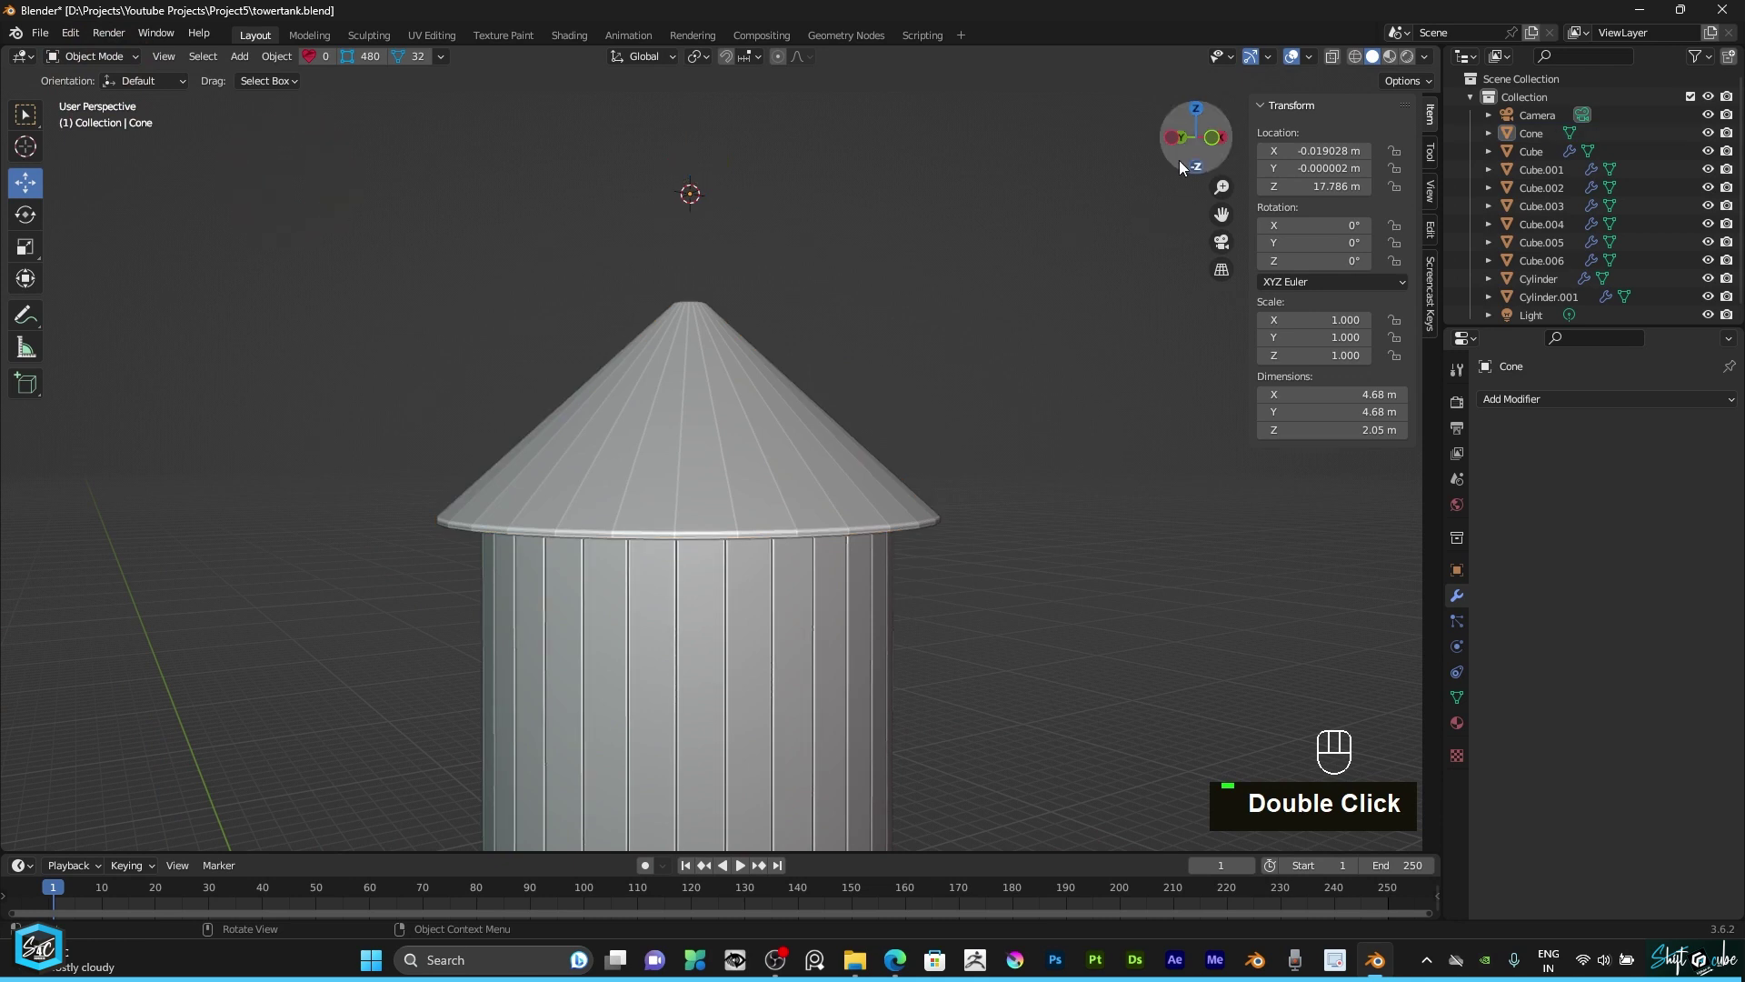
Step: Shade the cone roof smooth with Auto Smooth turned off
{"action": "left_click_drag", "start_coordinate": [1217, 148], "coordinate": [861, 548]}
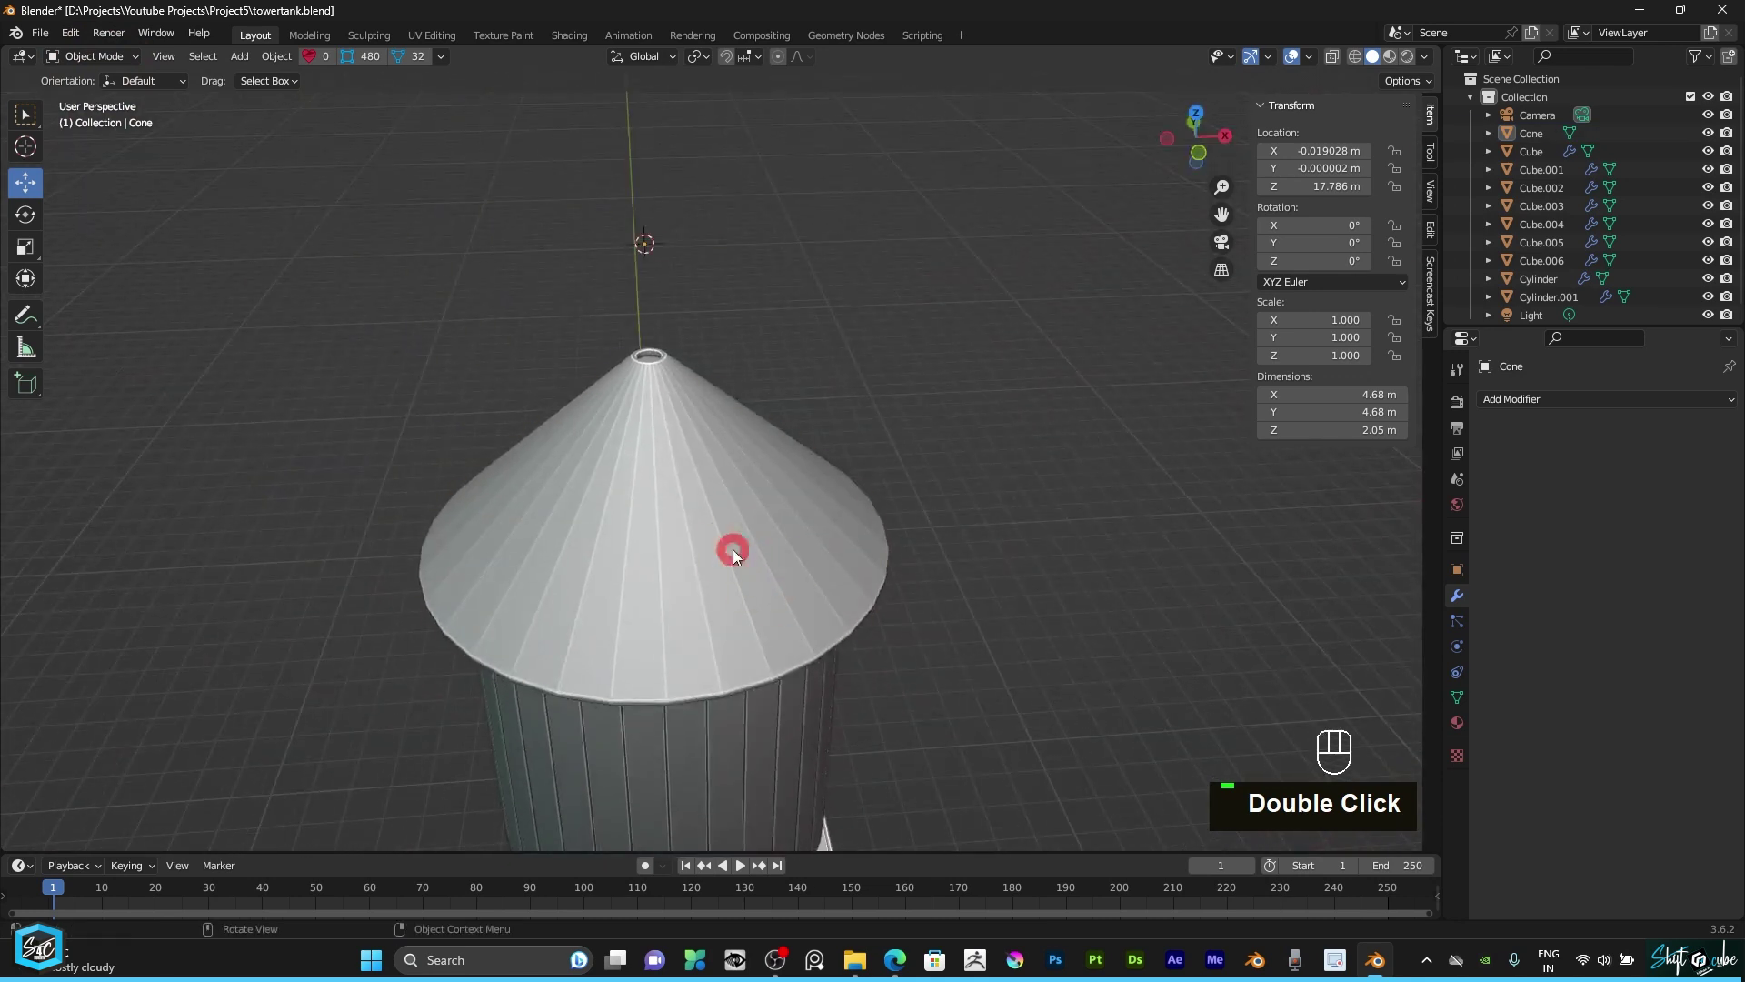
{"action": "left_click", "coordinate": [740, 553]}
{"action": "right_click", "coordinate": [740, 552]}
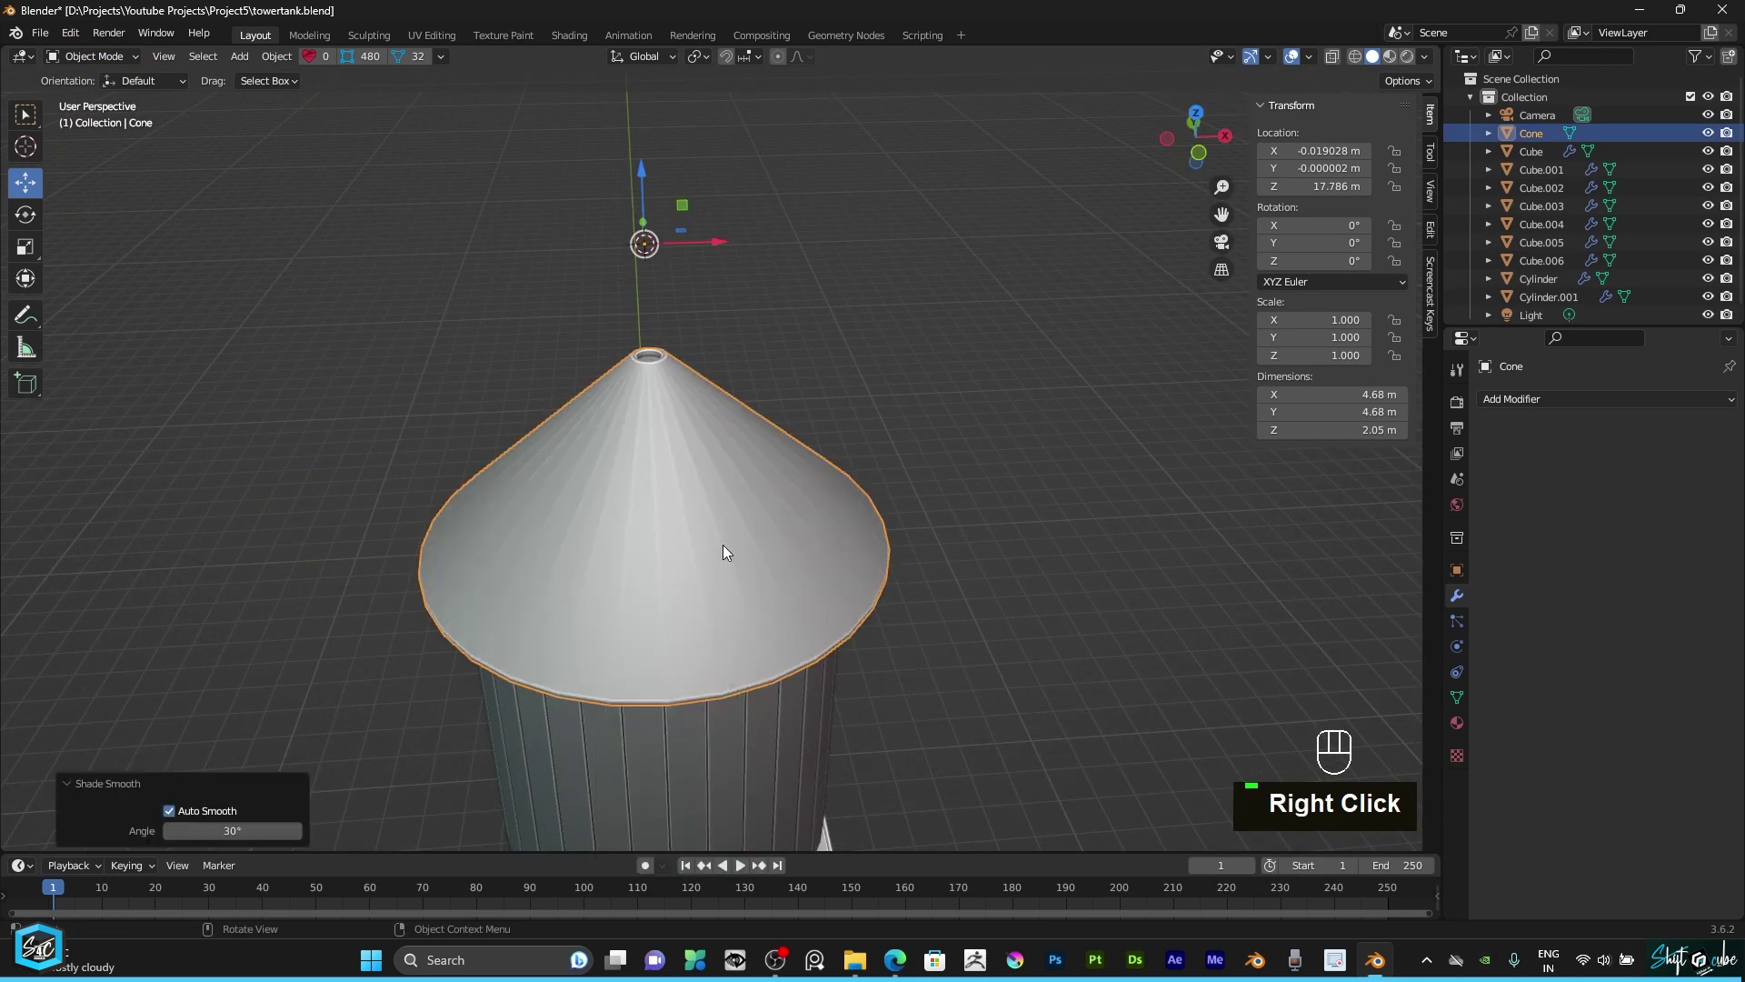
{"action": "left_click_drag", "start_coordinate": [733, 540], "coordinate": [697, 519]}
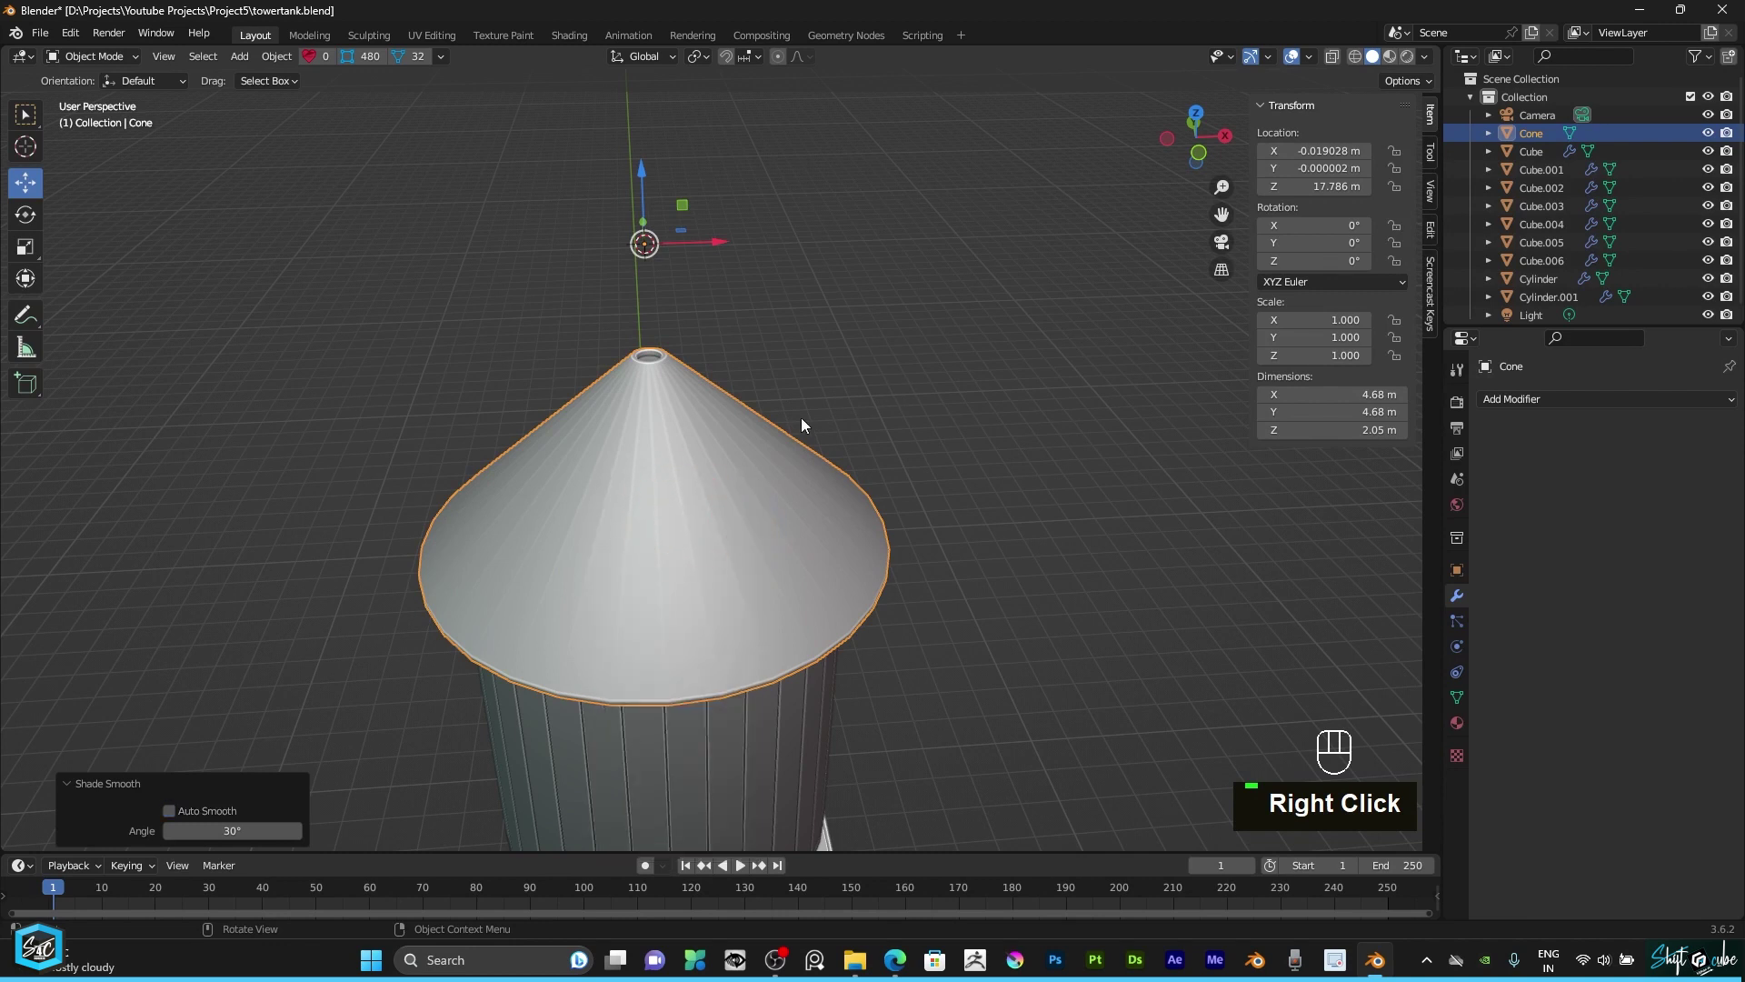
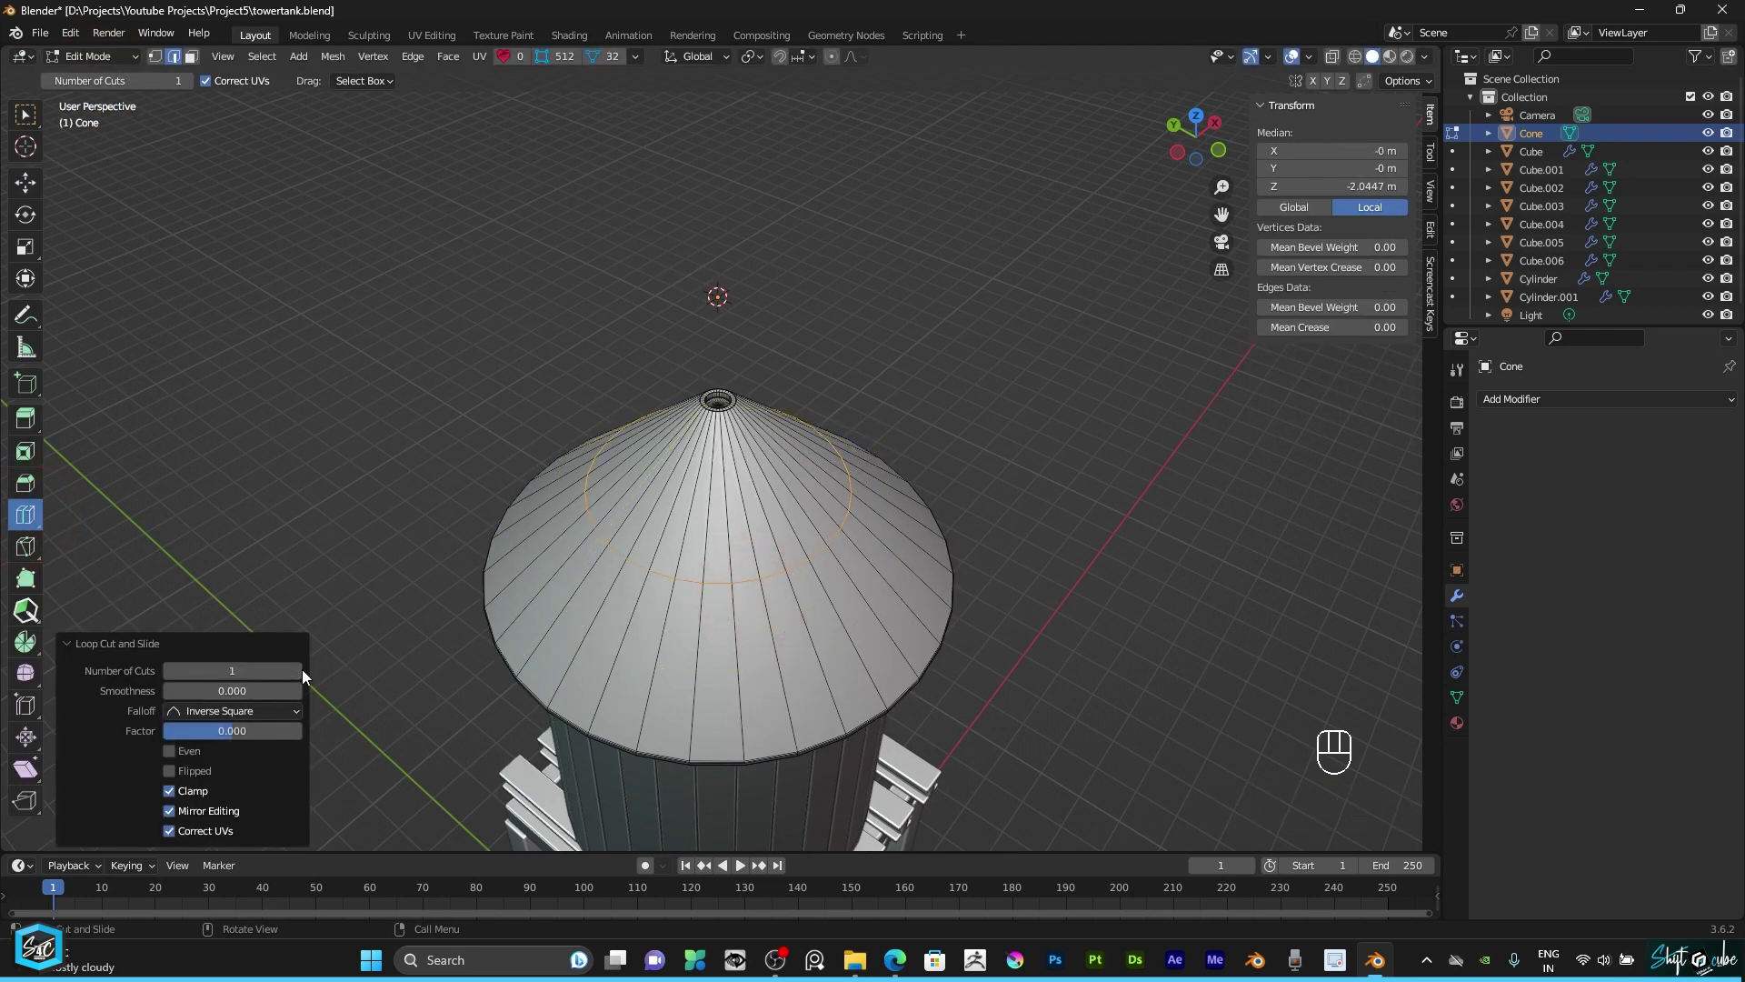
Step: Add a loop cut with about nine edge loops ringing the roof's slope
{"action": "key", "text": "ctrl+z"}
{"action": "left_click", "coordinate": [35, 194]}
{"action": "key", "text": "ctrl+r"}
{"action": "scroll", "scroll_direction": "down", "scroll_amount": 3}
{"action": "scroll", "scroll_direction": "up", "scroll_amount": 3}
{"action": "scroll", "scroll_direction": "up", "scroll_amount": 3}
{"action": "scroll", "scroll_direction": "down", "scroll_amount": 3}
{"action": "scroll", "scroll_direction": "up", "scroll_amount": 3}
{"action": "scroll", "scroll_direction": "up", "scroll_amount": 3}
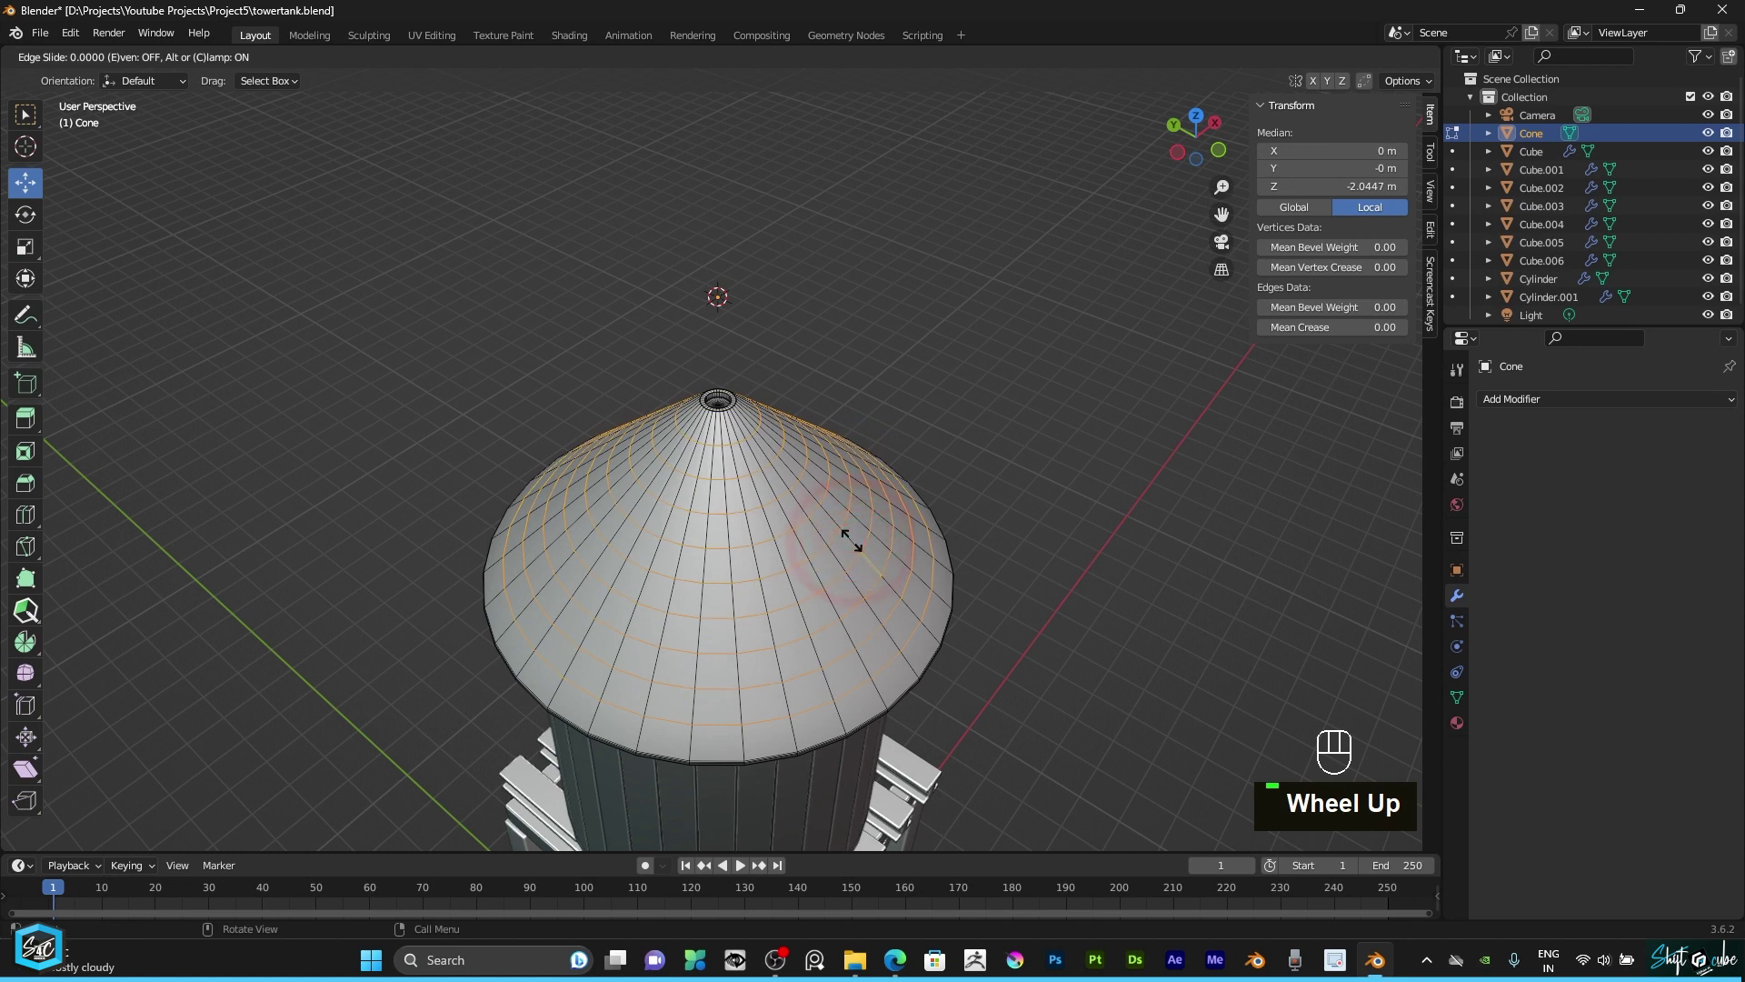
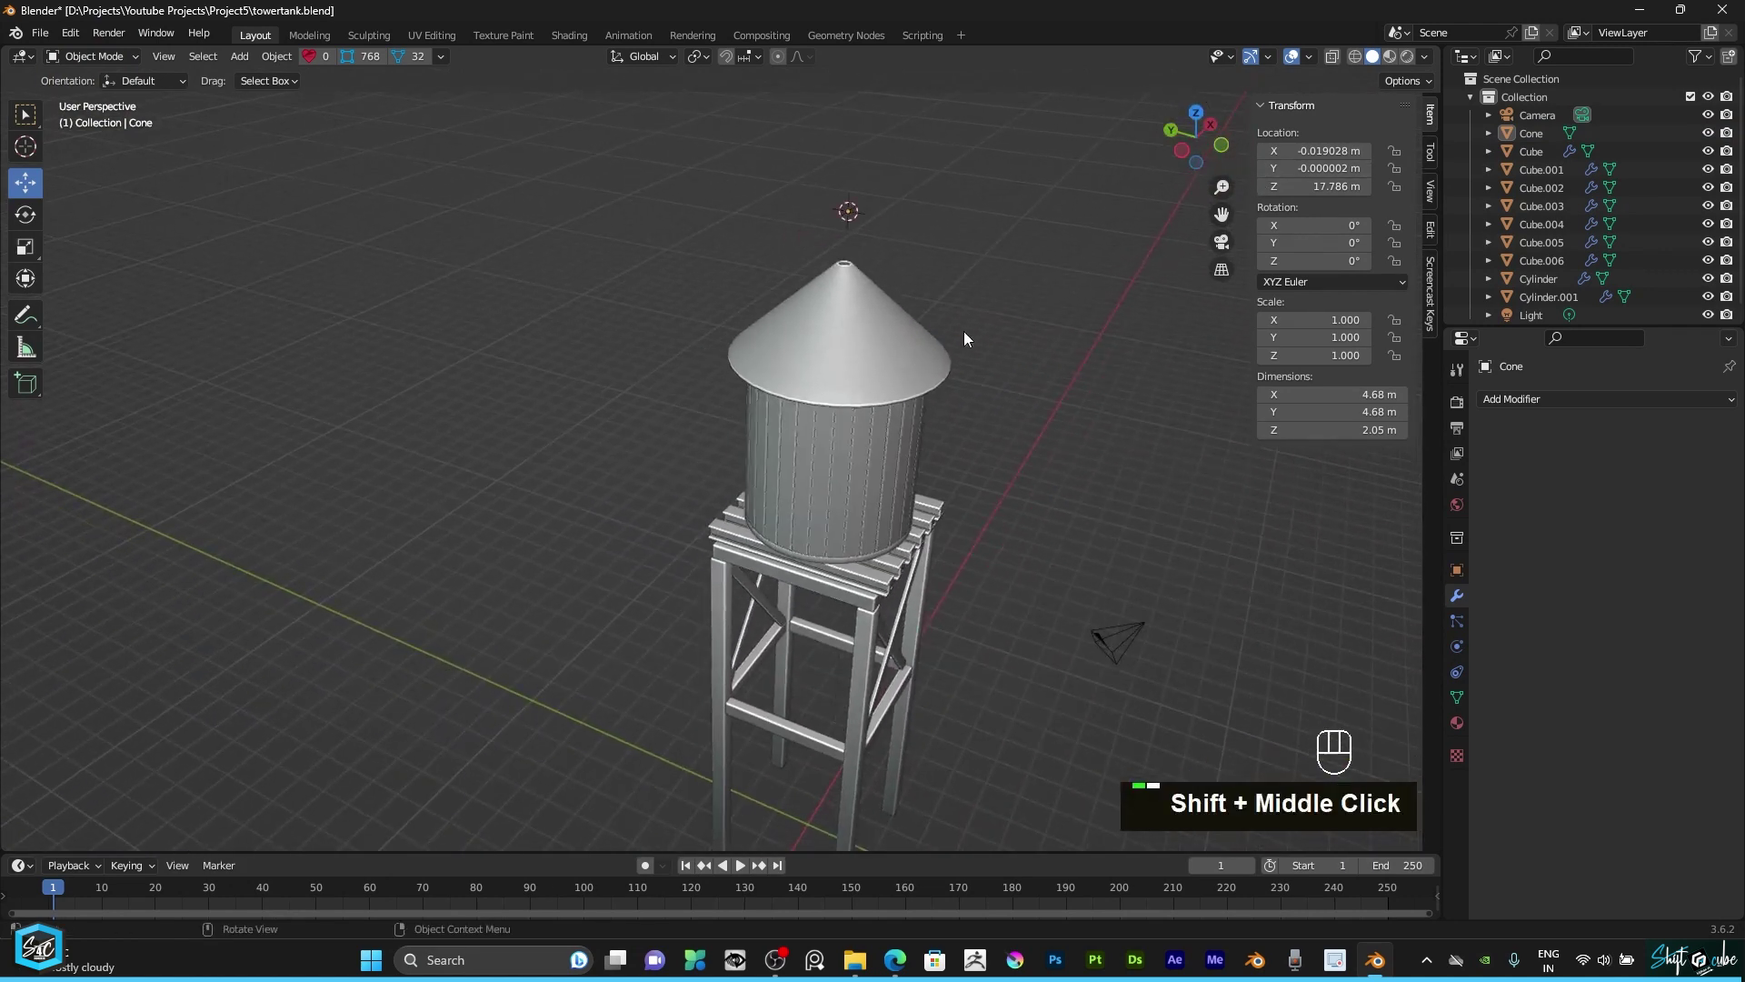
{"action": "left_click_drag", "start_coordinate": [983, 365], "coordinate": [879, 524]}
{"action": "scroll", "scroll_direction": "down", "scroll_amount": 3}
{"action": "left_click_drag", "start_coordinate": [858, 591], "coordinate": [798, 484]}
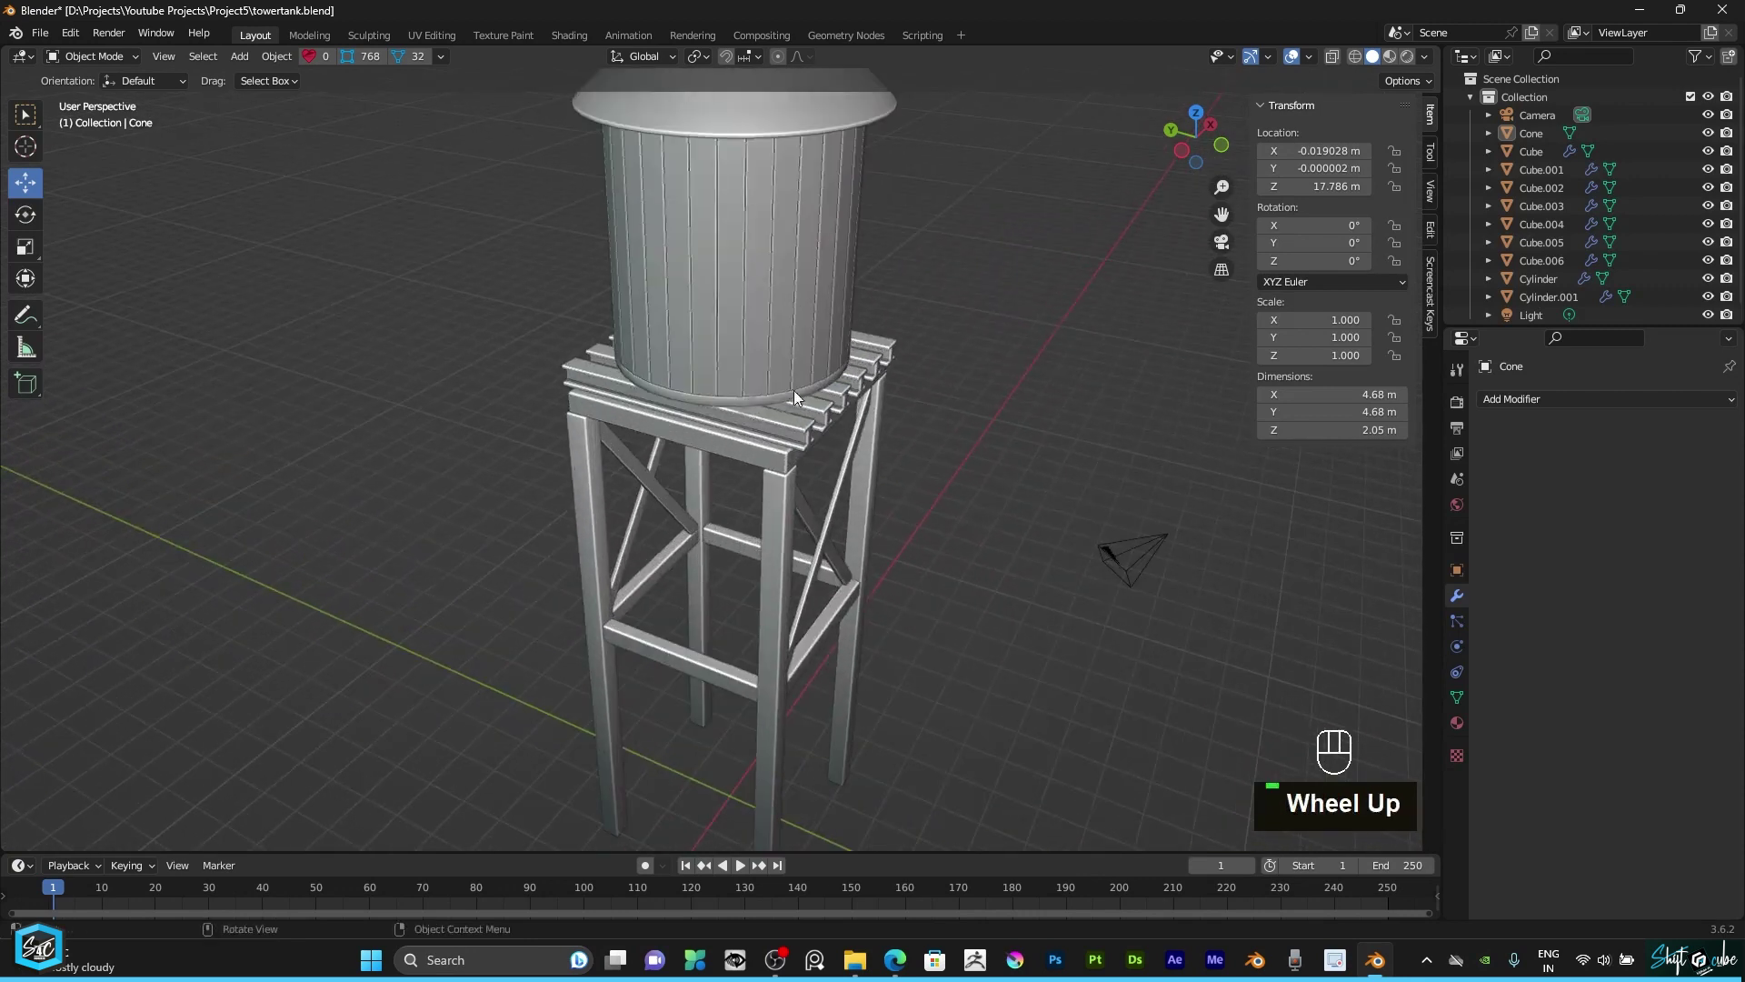
{"action": "scroll", "scroll_direction": "up", "scroll_amount": 3}
{"action": "scroll", "scroll_direction": "up", "scroll_amount": 3}
{"action": "left_click_drag", "start_coordinate": [1204, 144], "coordinate": [949, 336]}
{"action": "scroll", "scroll_direction": "up", "scroll_amount": 3}
{"action": "scroll", "scroll_direction": "down", "scroll_amount": 3}
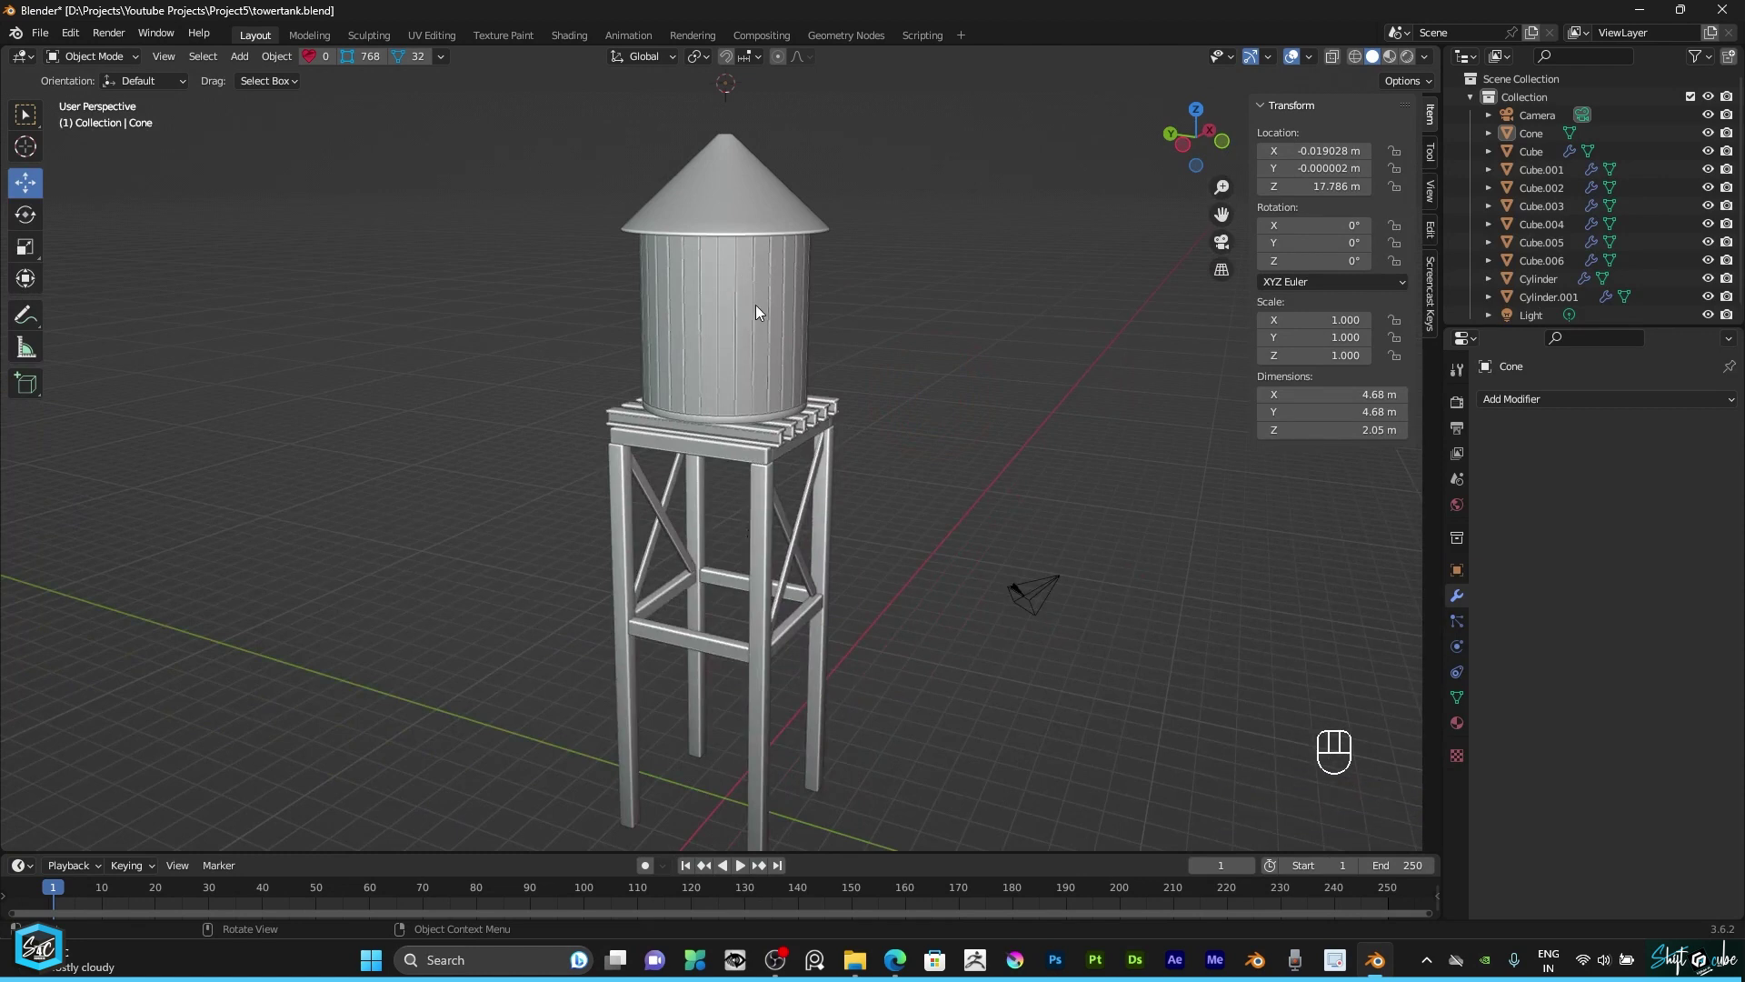
{"action": "left_click_drag", "start_coordinate": [771, 305], "coordinate": [756, 474]}
{"action": "scroll", "scroll_direction": "up", "scroll_amount": 3}
{"action": "left_click", "coordinate": [904, 442]}
{"action": "scroll", "scroll_direction": "up", "scroll_amount": 3}
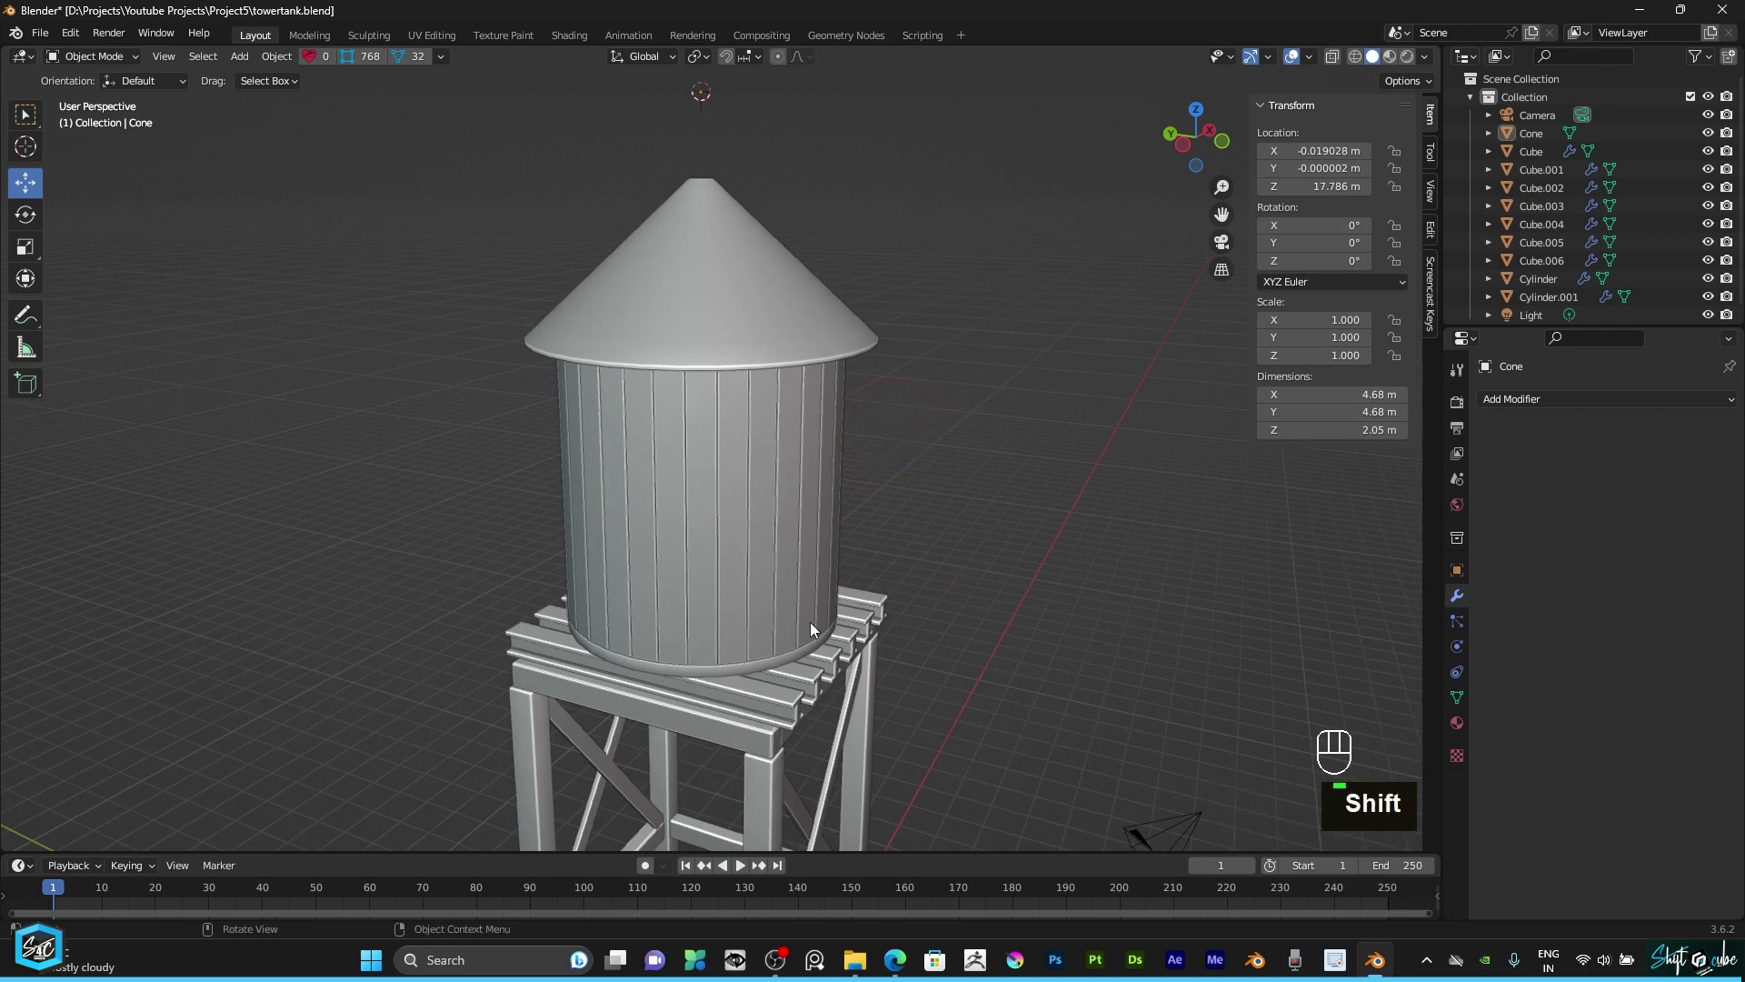
{"action": "left_click", "coordinate": [746, 670]}
{"action": "left_click", "coordinate": [745, 674]}
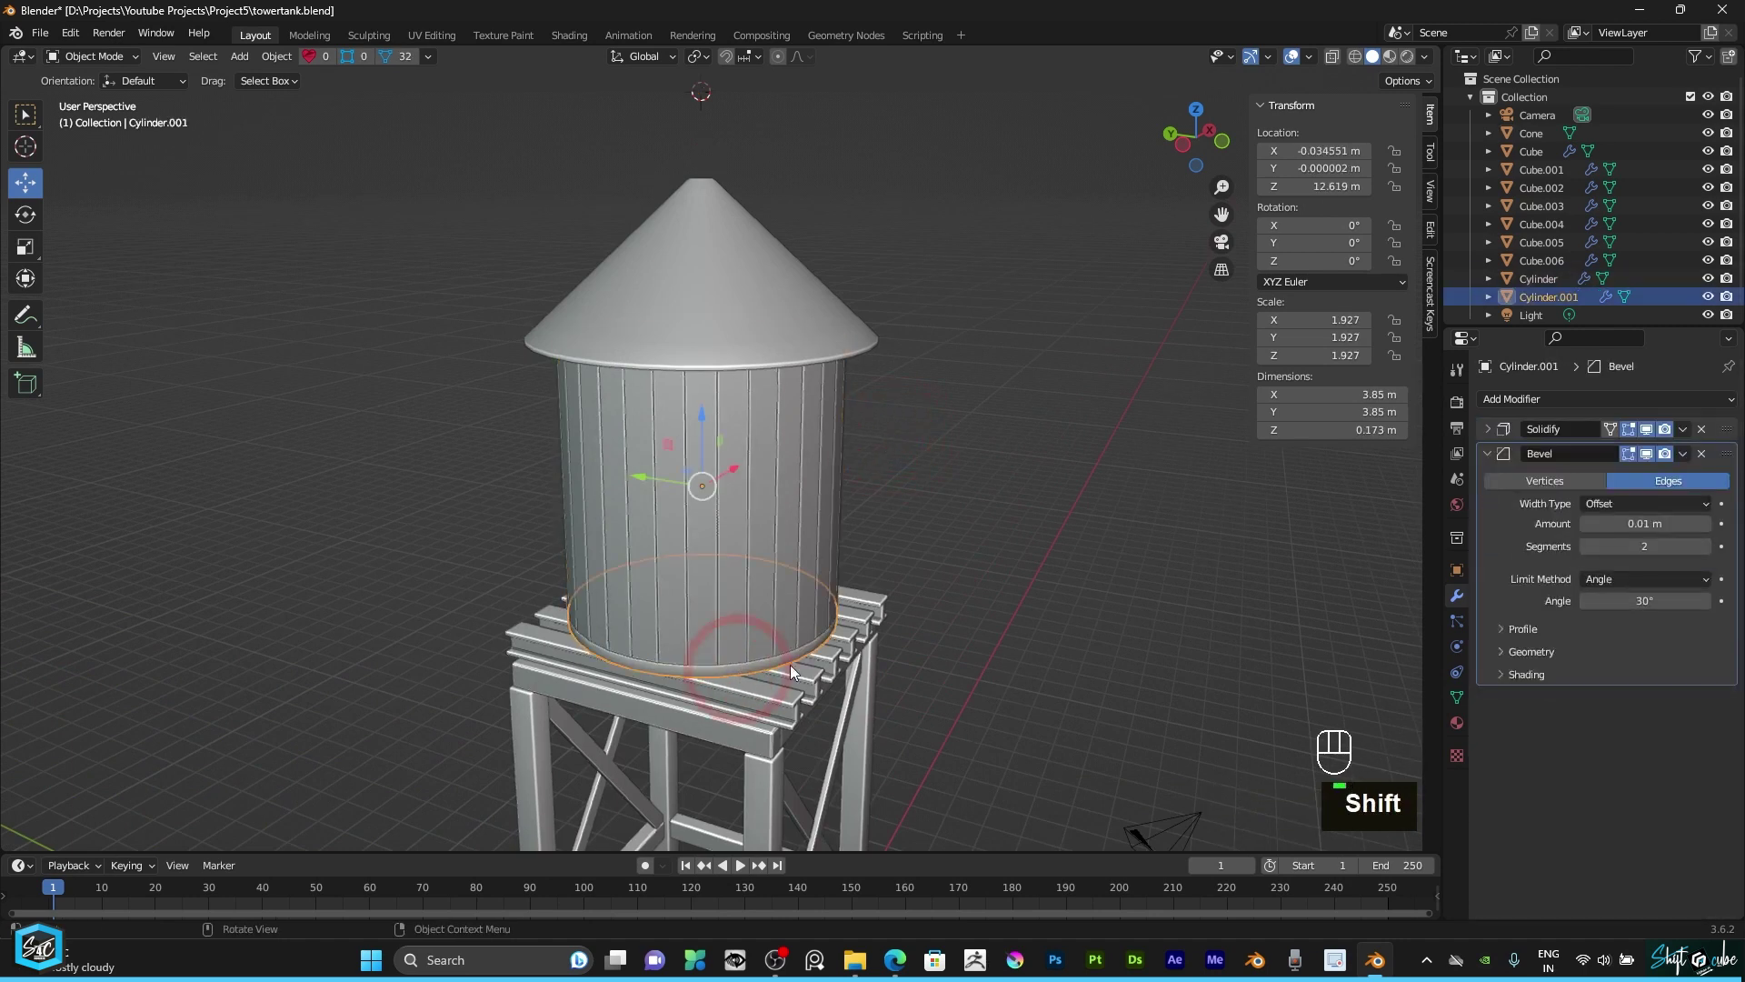
Step: Zoom to the tank base disc and enter Edit Mode on its mesh
{"action": "scroll", "scroll_direction": "up", "scroll_amount": 3}
{"action": "left_click_drag", "start_coordinate": [836, 636], "coordinate": [823, 547]}
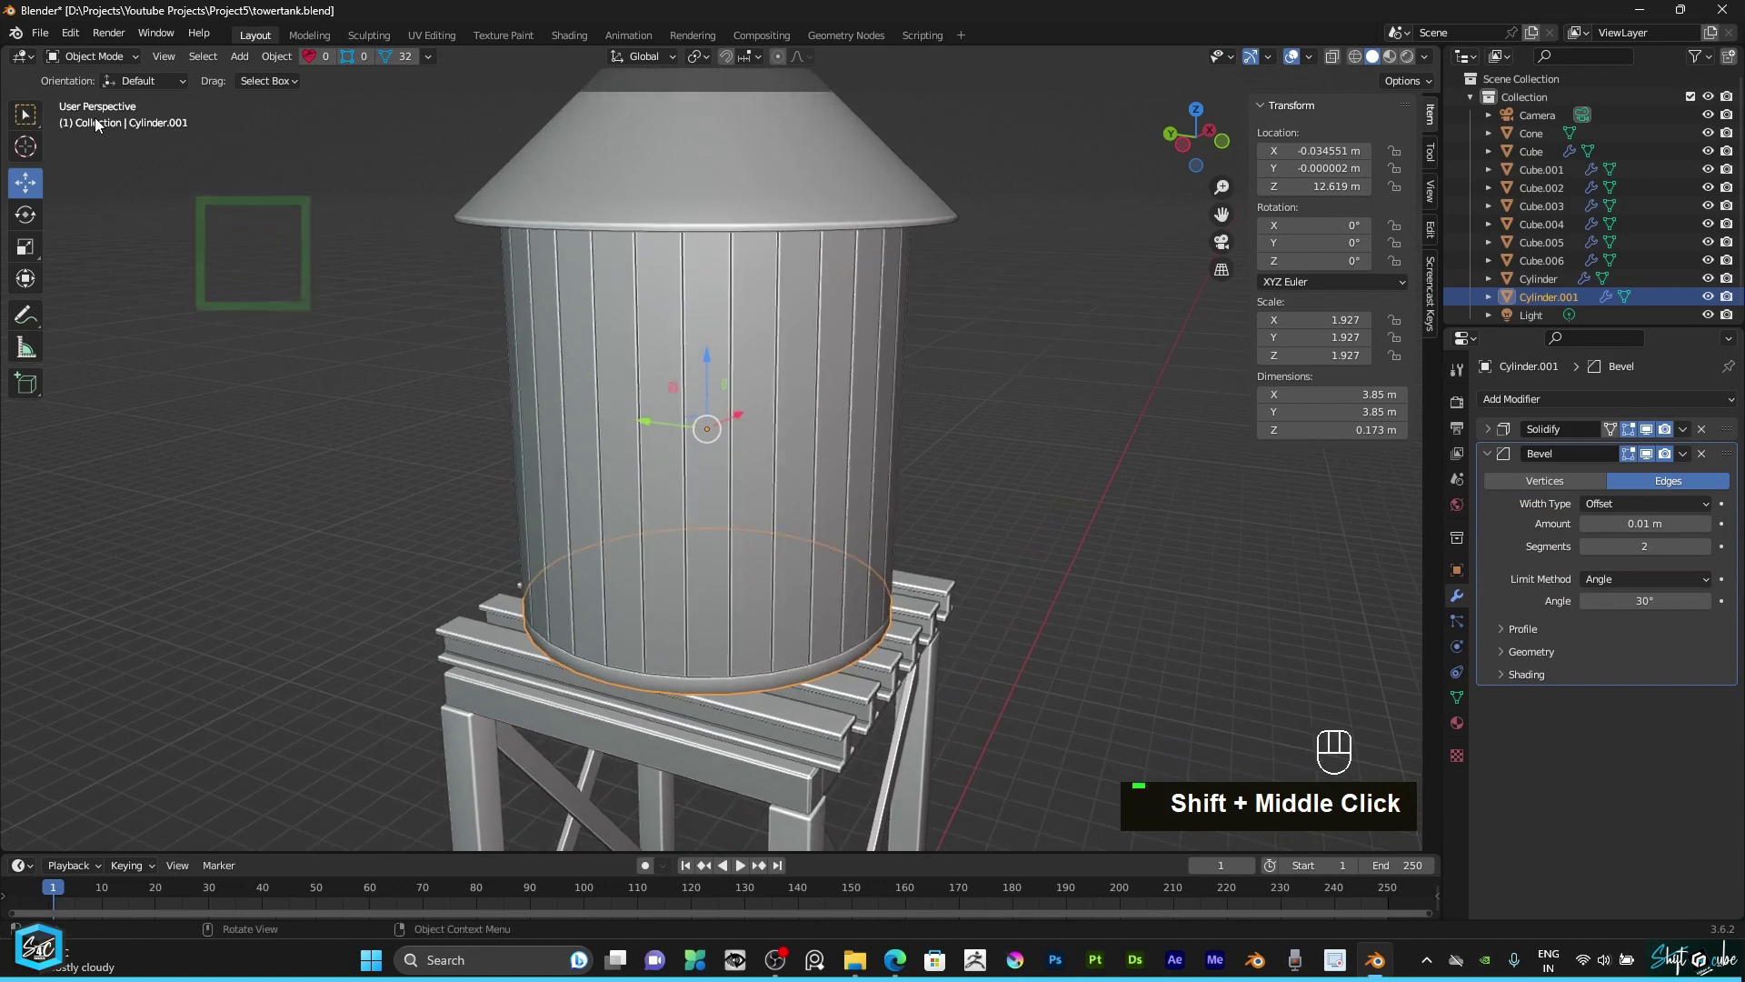
{"action": "double_click", "coordinate": [100, 69]}
{"action": "scroll", "scroll_direction": "up", "scroll_amount": 3}
{"action": "key", "text": "alt+z"}
{"action": "left_click_drag", "start_coordinate": [766, 669], "coordinate": [167, 216]}
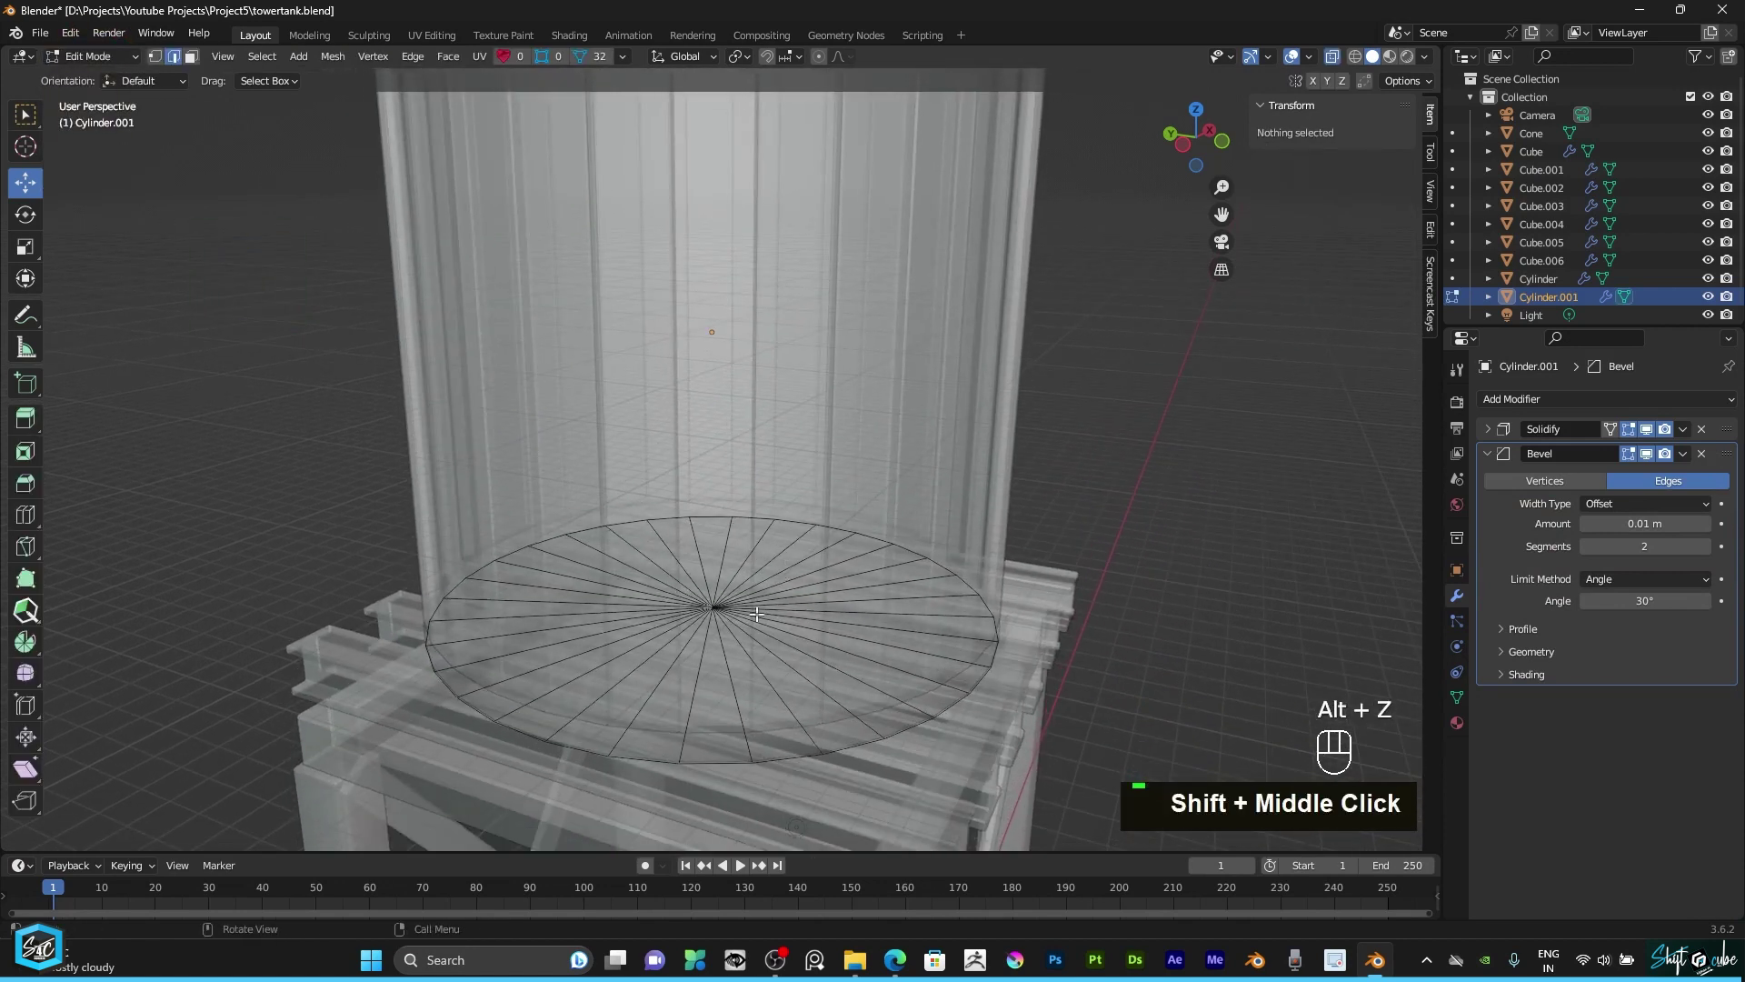
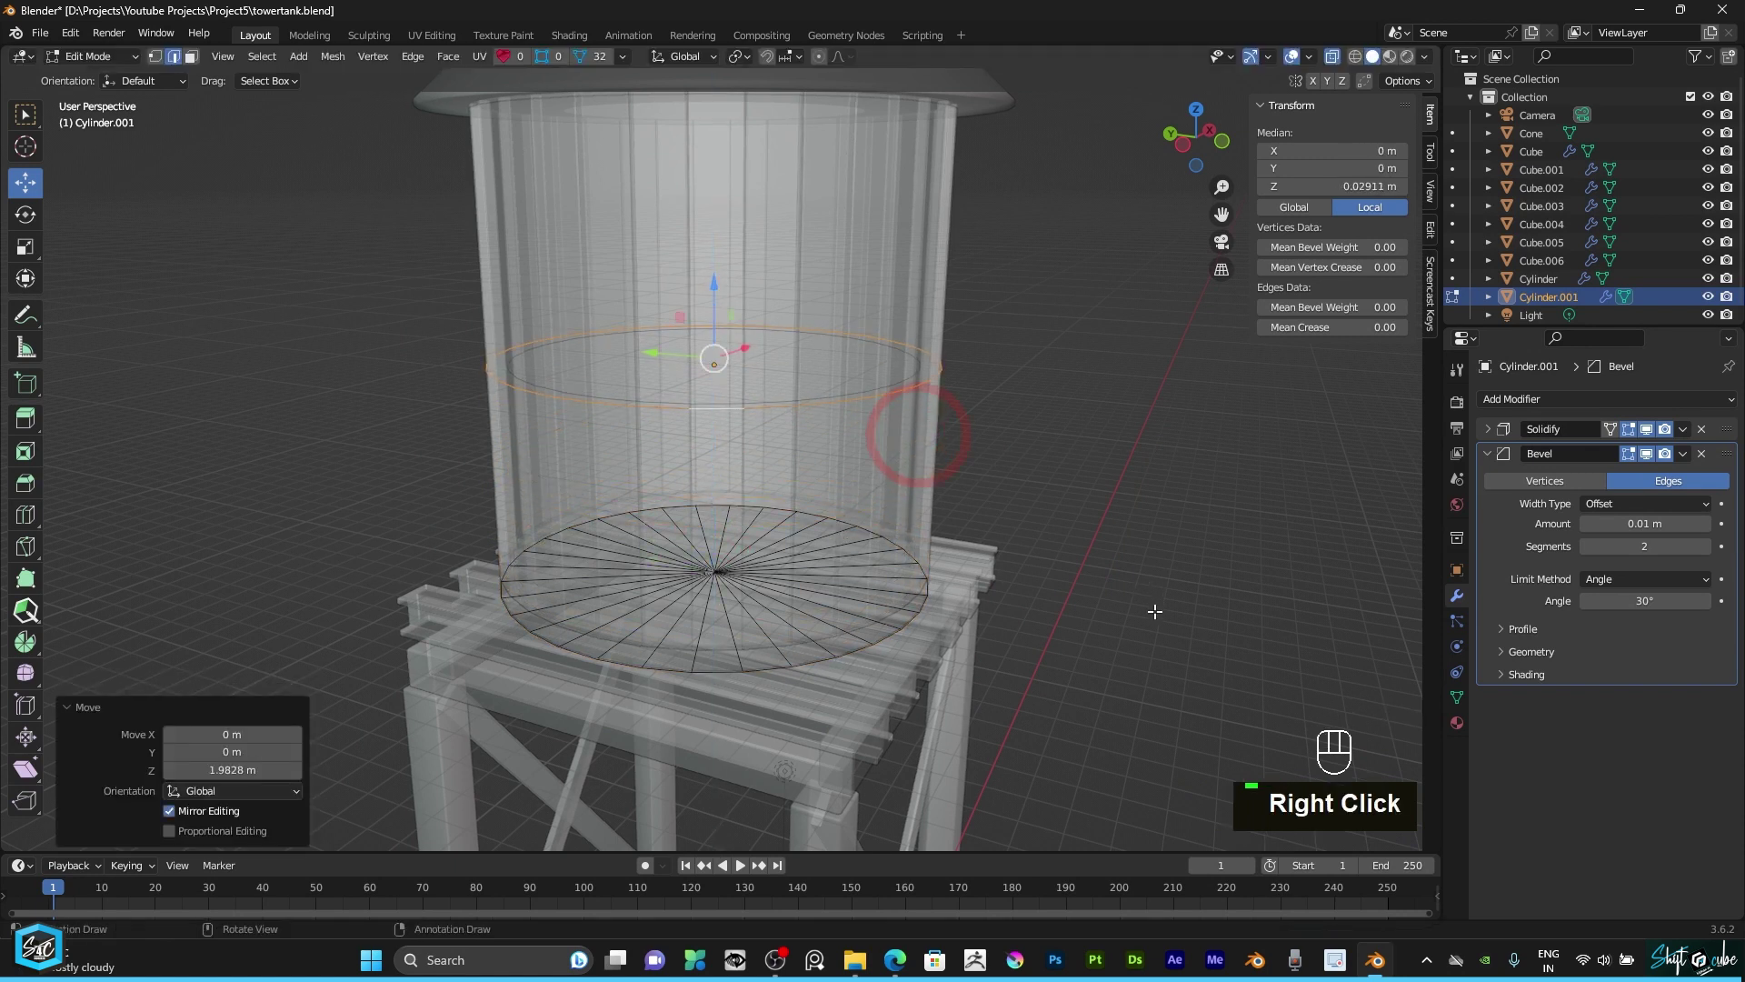
Step: Separate the copied rim as Cylinder.002 and scale it by 1.112 to ring the tank
{"action": "key", "text": "p"}
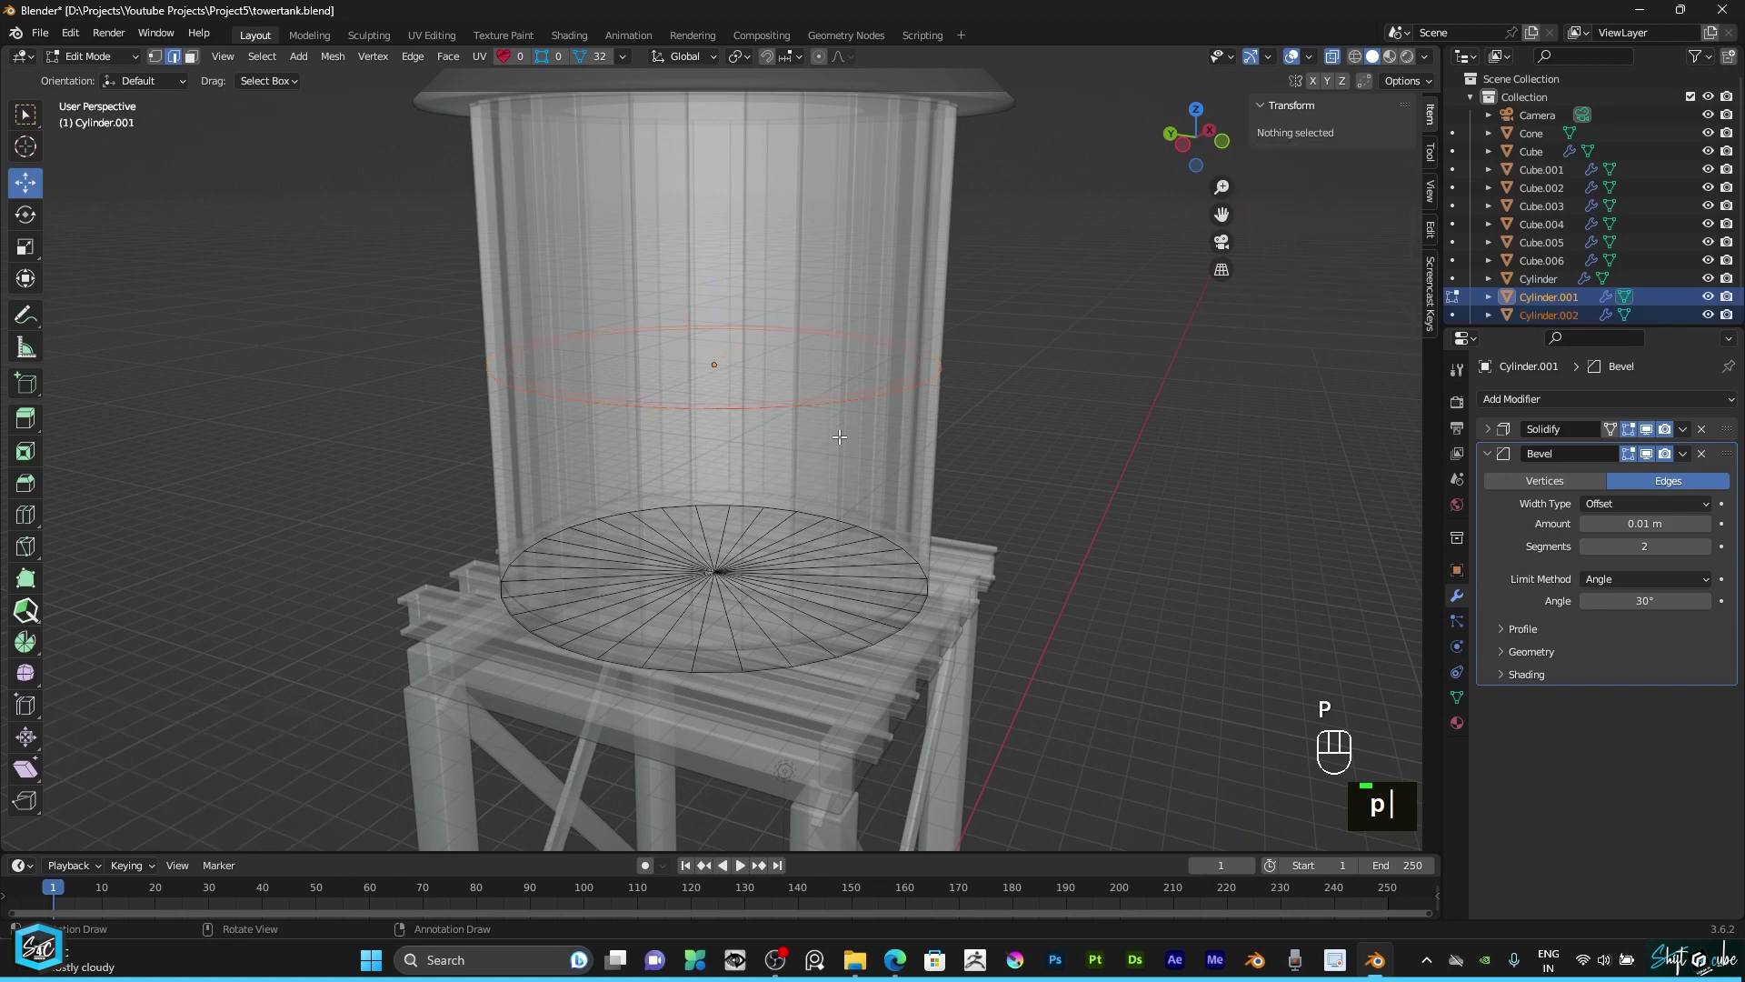
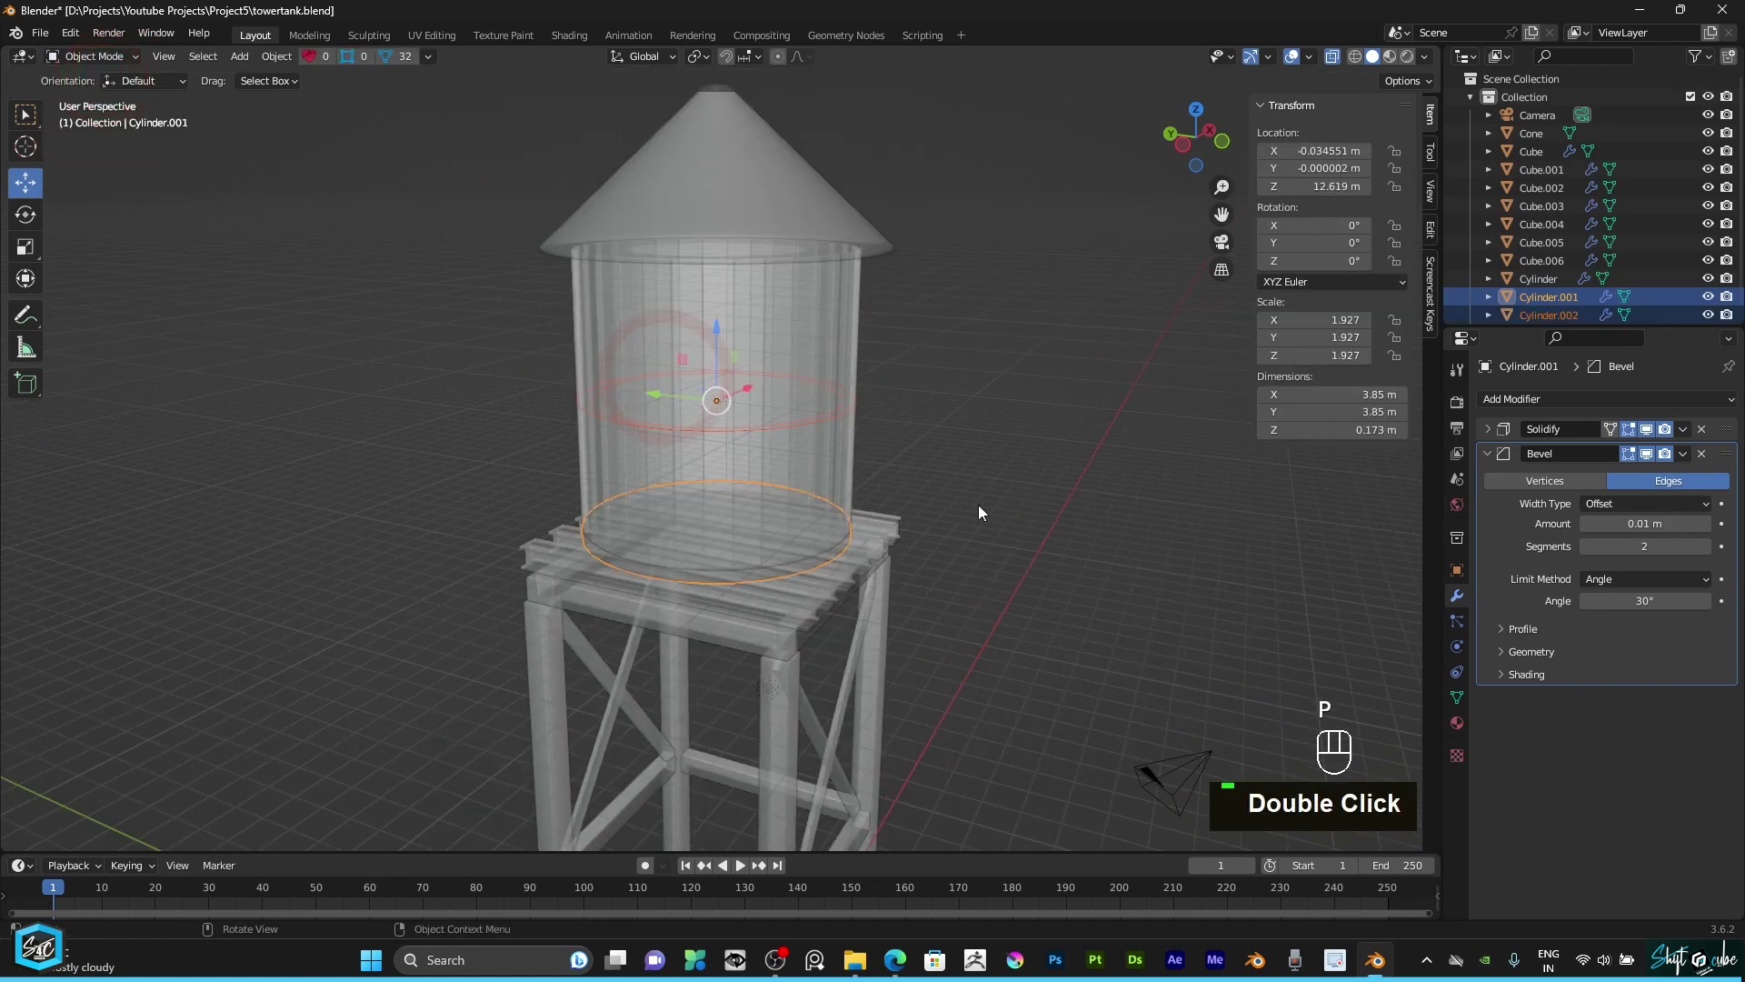
{"action": "left_click", "coordinate": [1541, 320]}
{"action": "key", "text": "s"}
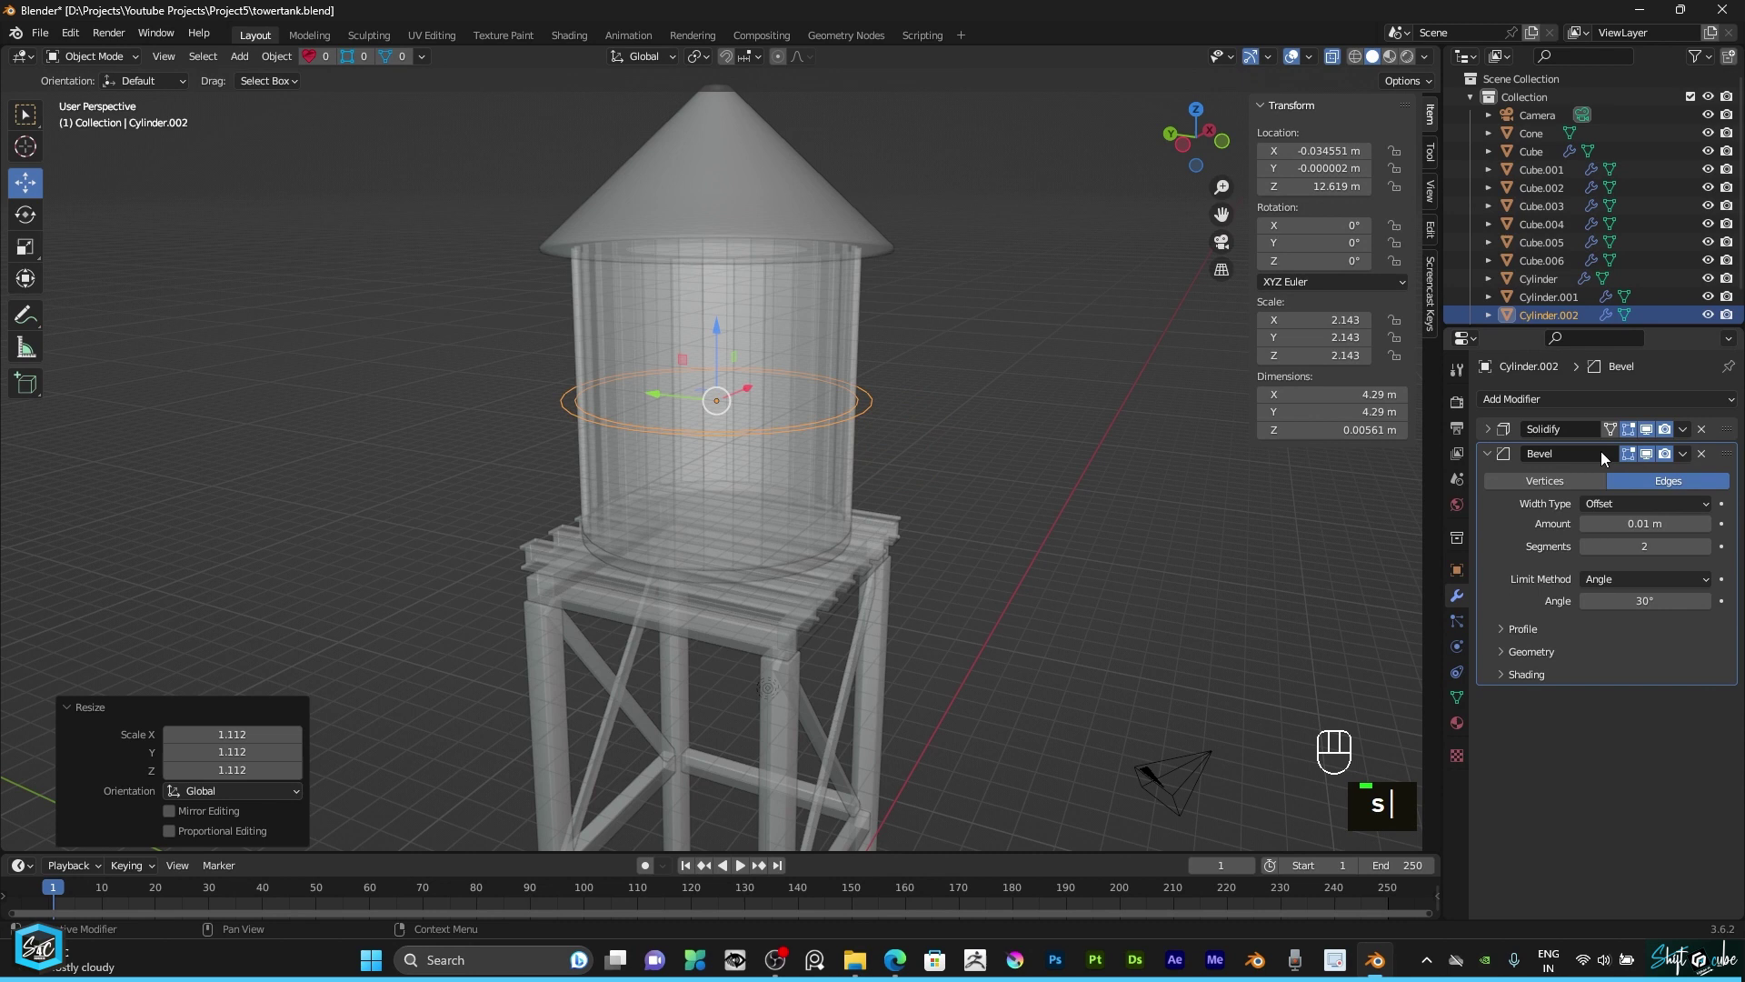
Step: Remove the Solidify and Bevel modifiers from the mid-tank ring Cylinder.002
{"action": "key", "text": "alt+z"}
{"action": "scroll", "scroll_direction": "up", "scroll_amount": 3}
{"action": "left_click_drag", "start_coordinate": [907, 399], "coordinate": [914, 486]}
{"action": "scroll", "scroll_direction": "up", "scroll_amount": 3}
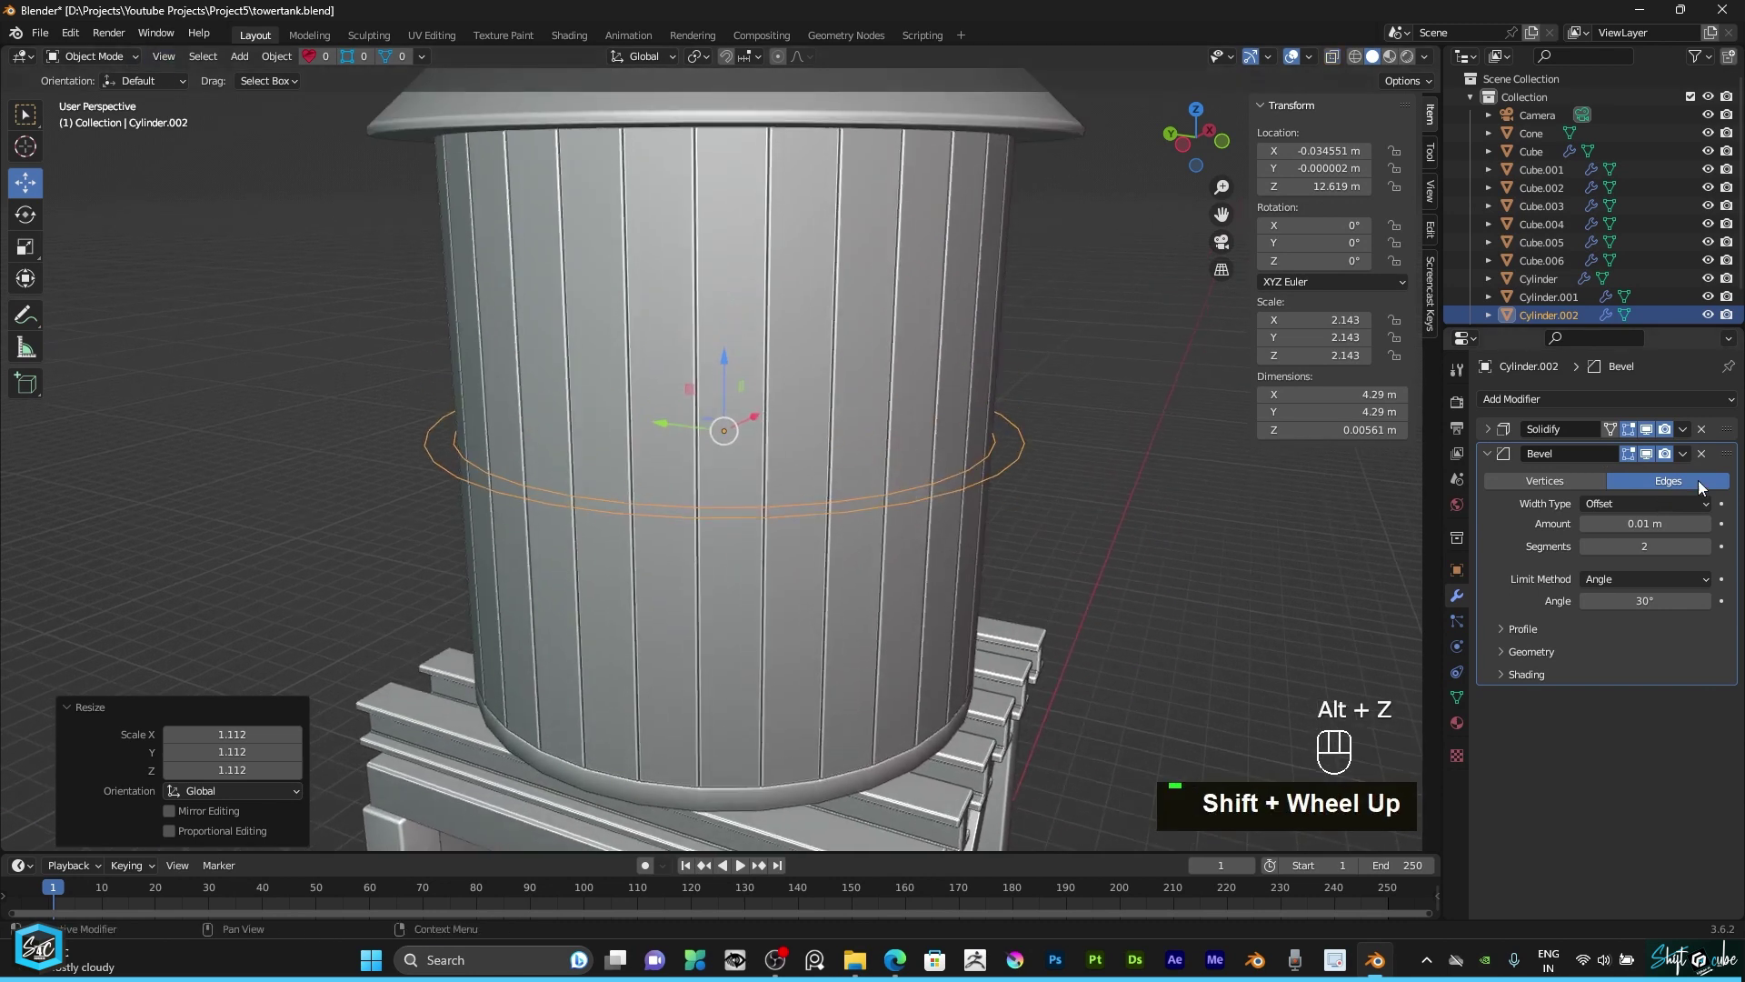
{"action": "left_click", "coordinate": [1707, 432]}
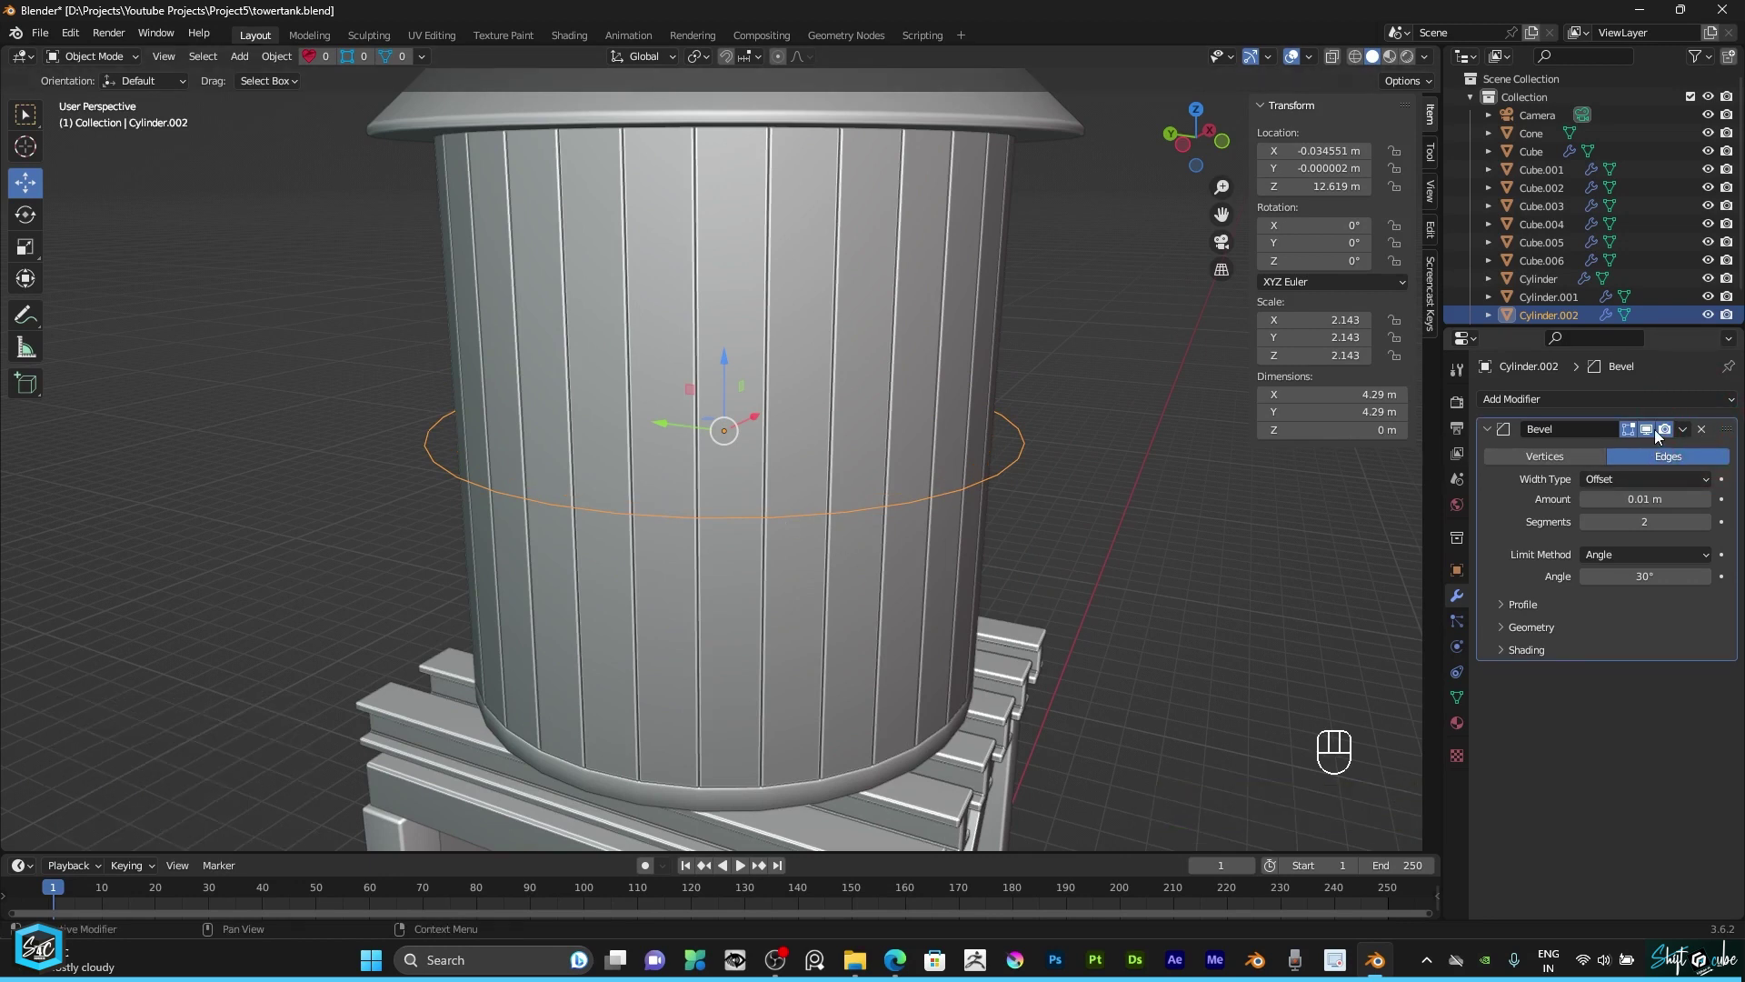
{"action": "left_click", "coordinate": [1654, 430]}
{"action": "left_click", "coordinate": [1487, 431]}
Step: Scale the ring down by 0.916 to 3.92 m and convert it to a curve
{"action": "scroll", "scroll_direction": "up", "scroll_amount": 3}
{"action": "key", "text": "s"}
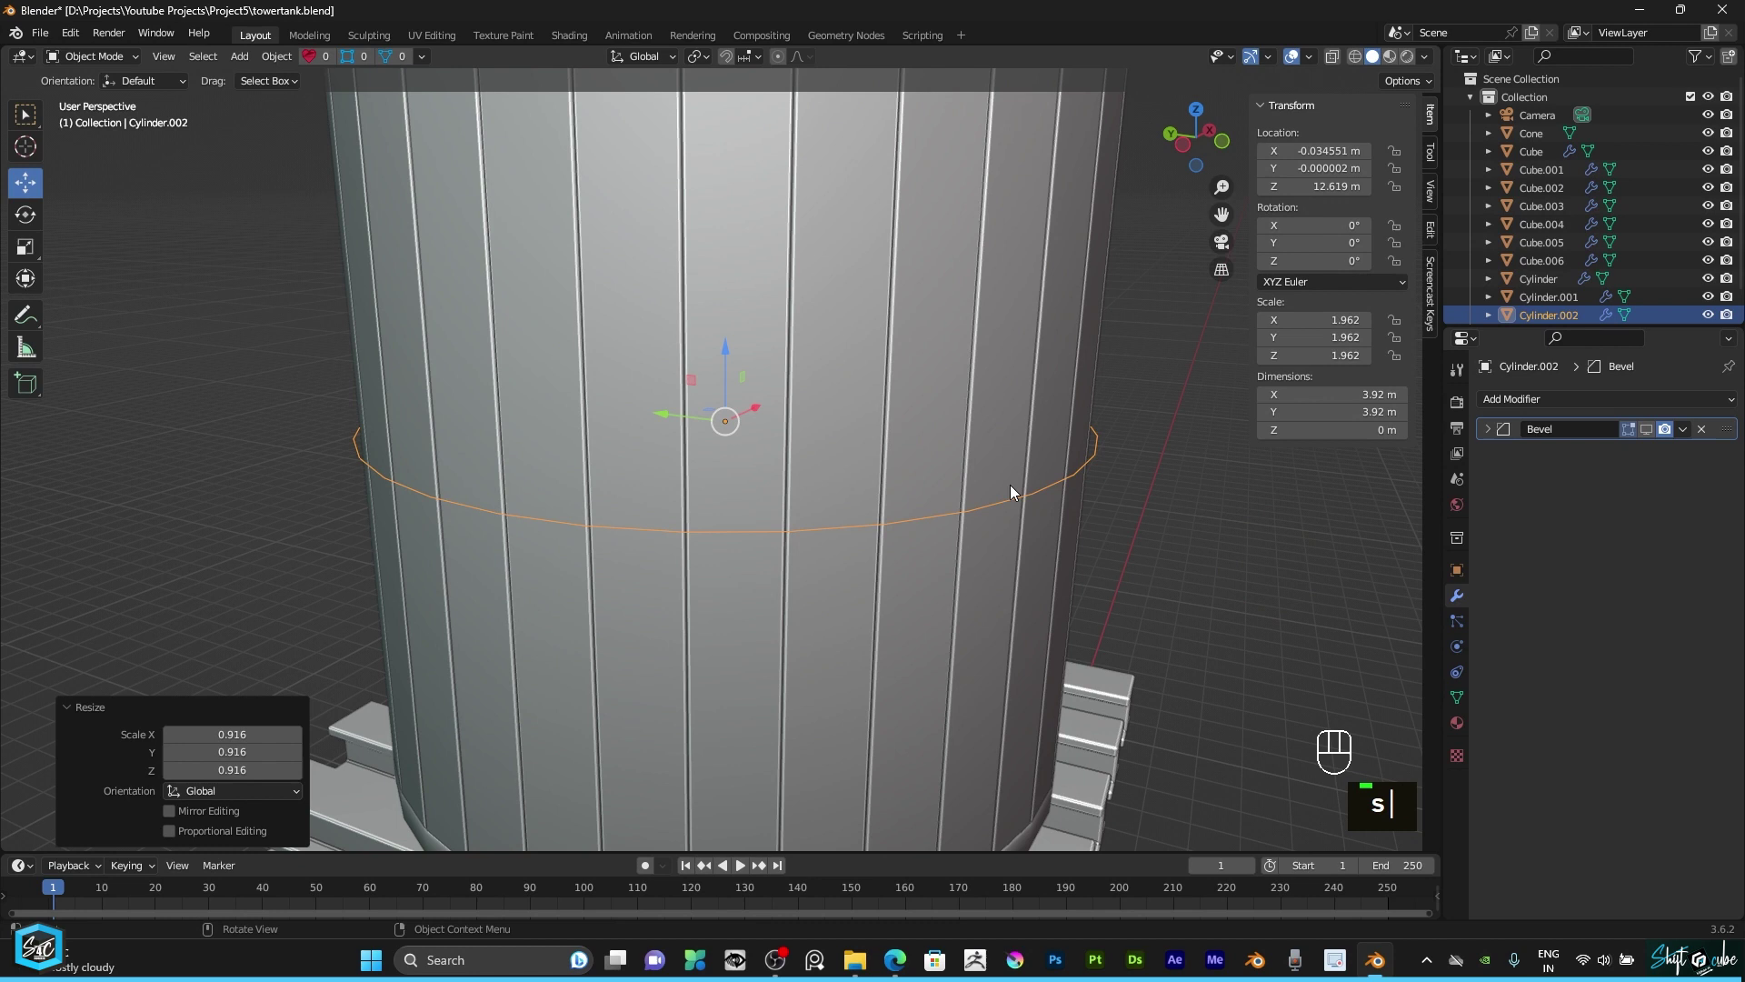
{"action": "right_click", "coordinate": [1089, 469]}
{"action": "left_click_drag", "start_coordinate": [1088, 469], "coordinate": [1173, 534]}
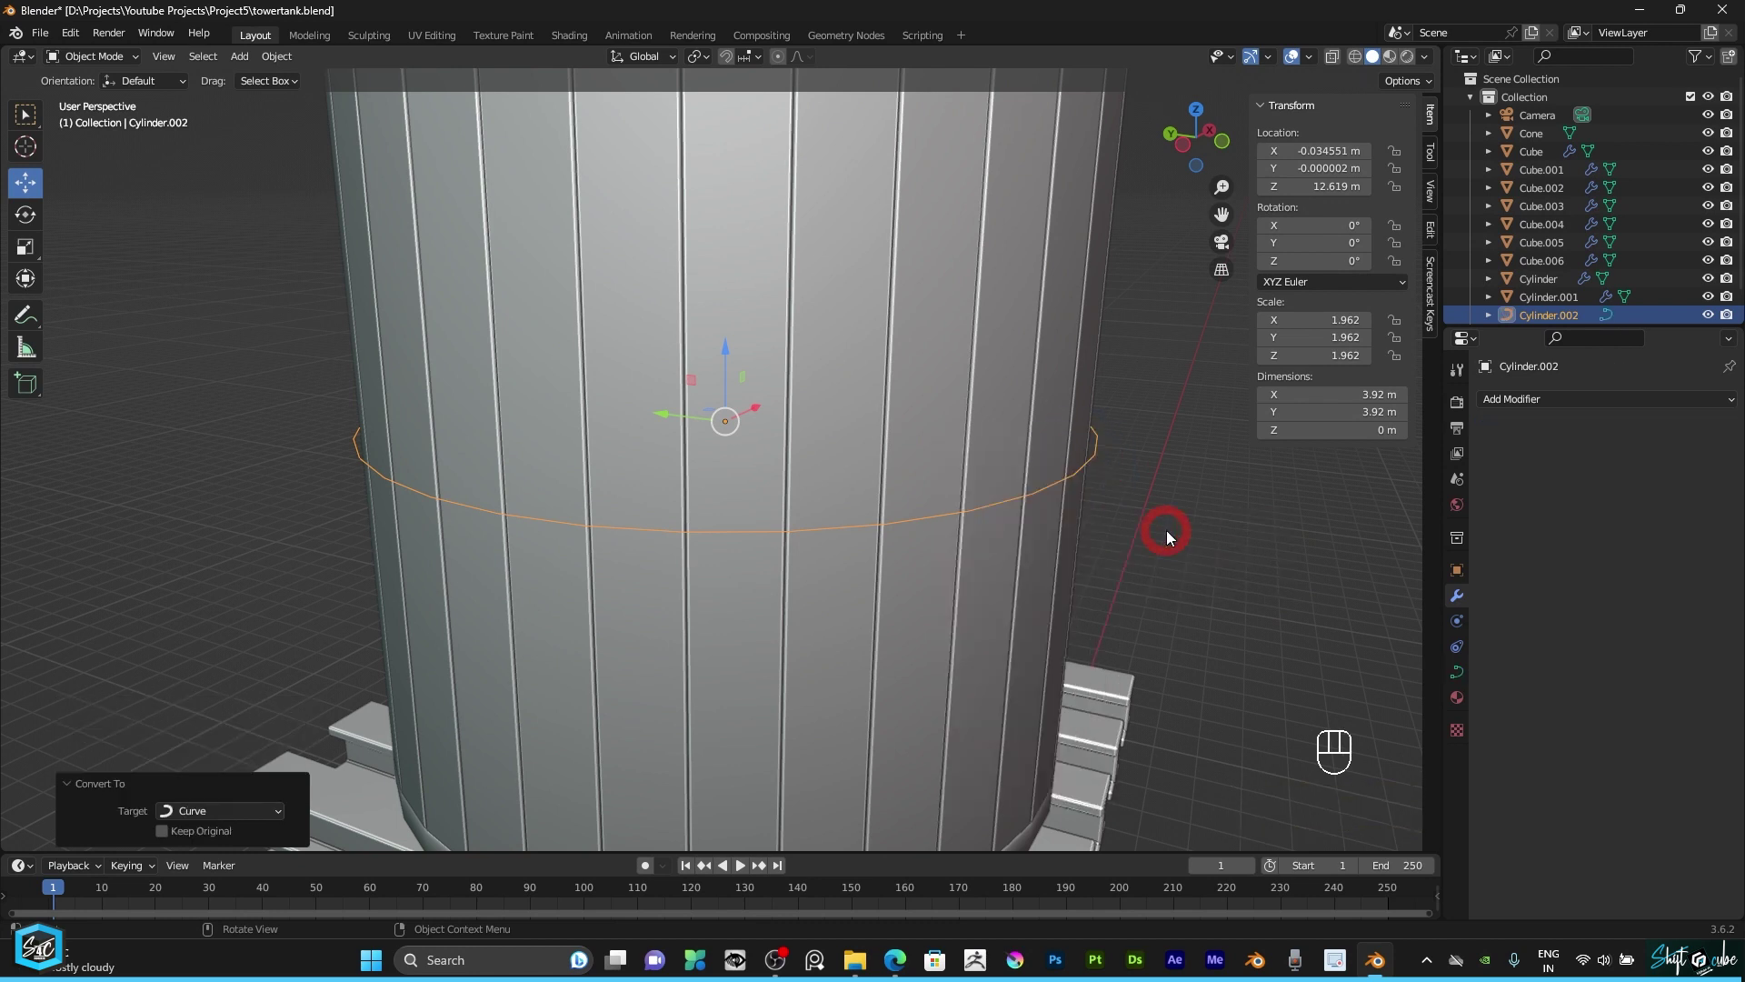
Step: Give the ring curve a rounded tube profile by raising its Geometry bevel depth
{"action": "left_click", "coordinate": [1462, 669]}
{"action": "scroll", "scroll_direction": "down", "scroll_amount": 3}
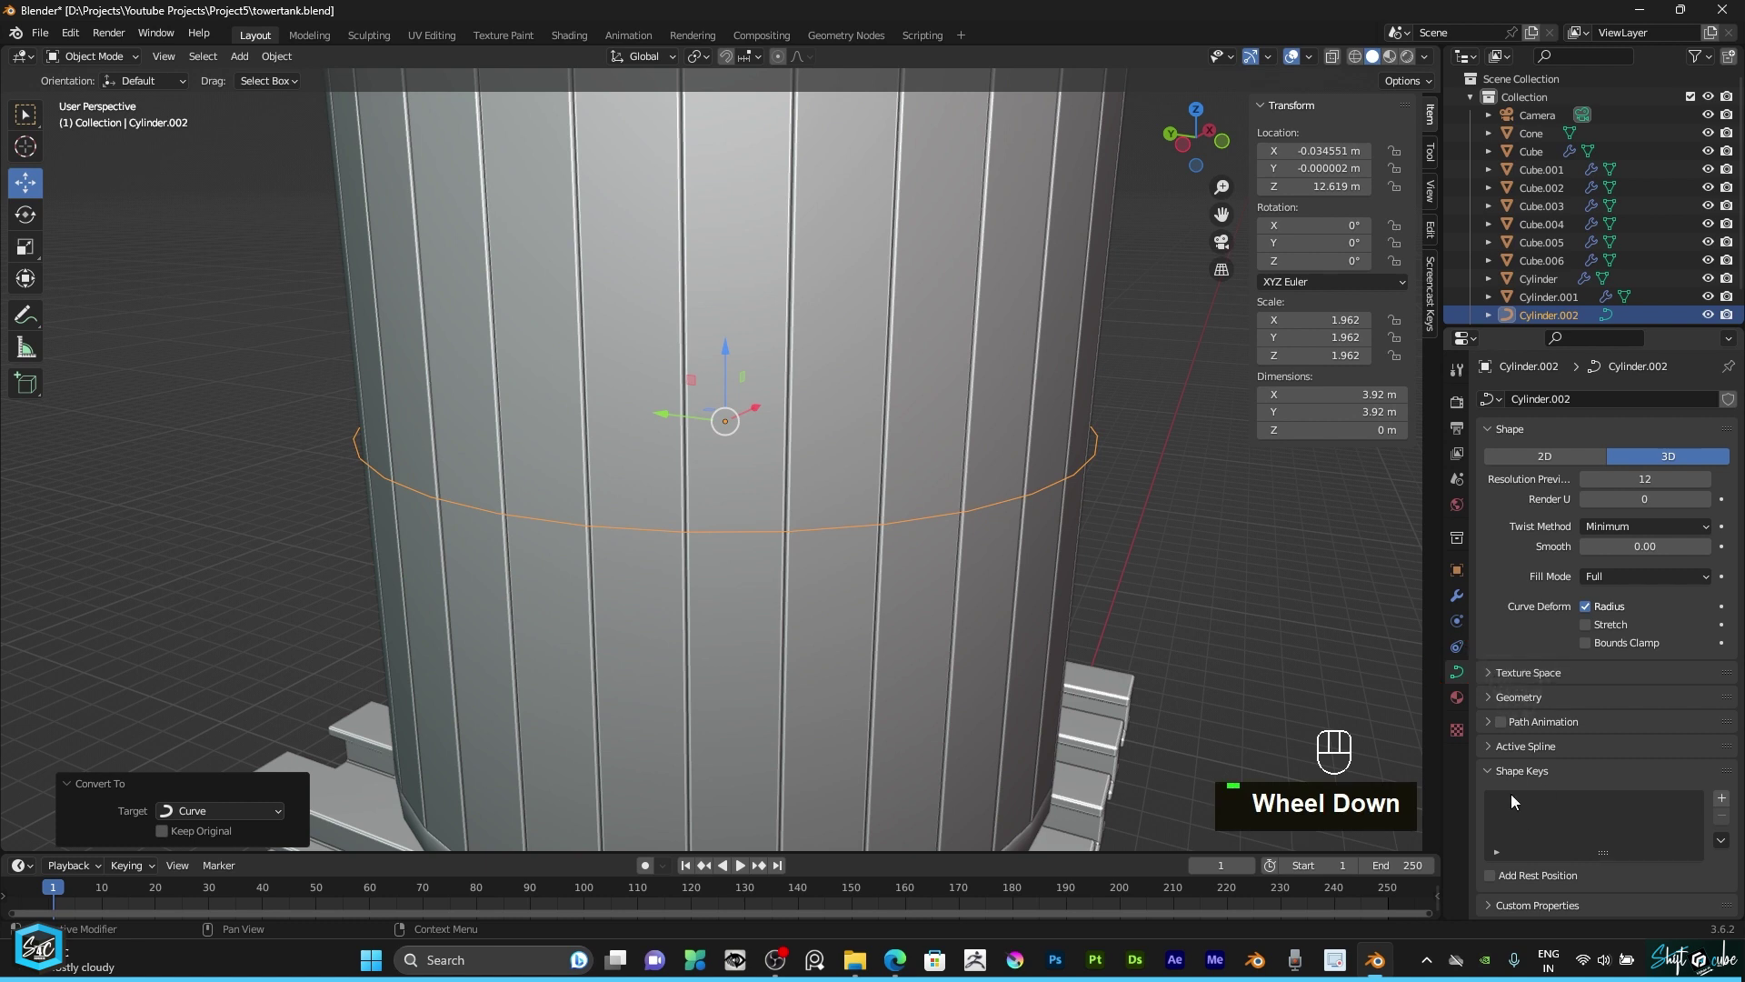
{"action": "left_click_drag", "start_coordinate": [1498, 699], "coordinate": [1518, 733]}
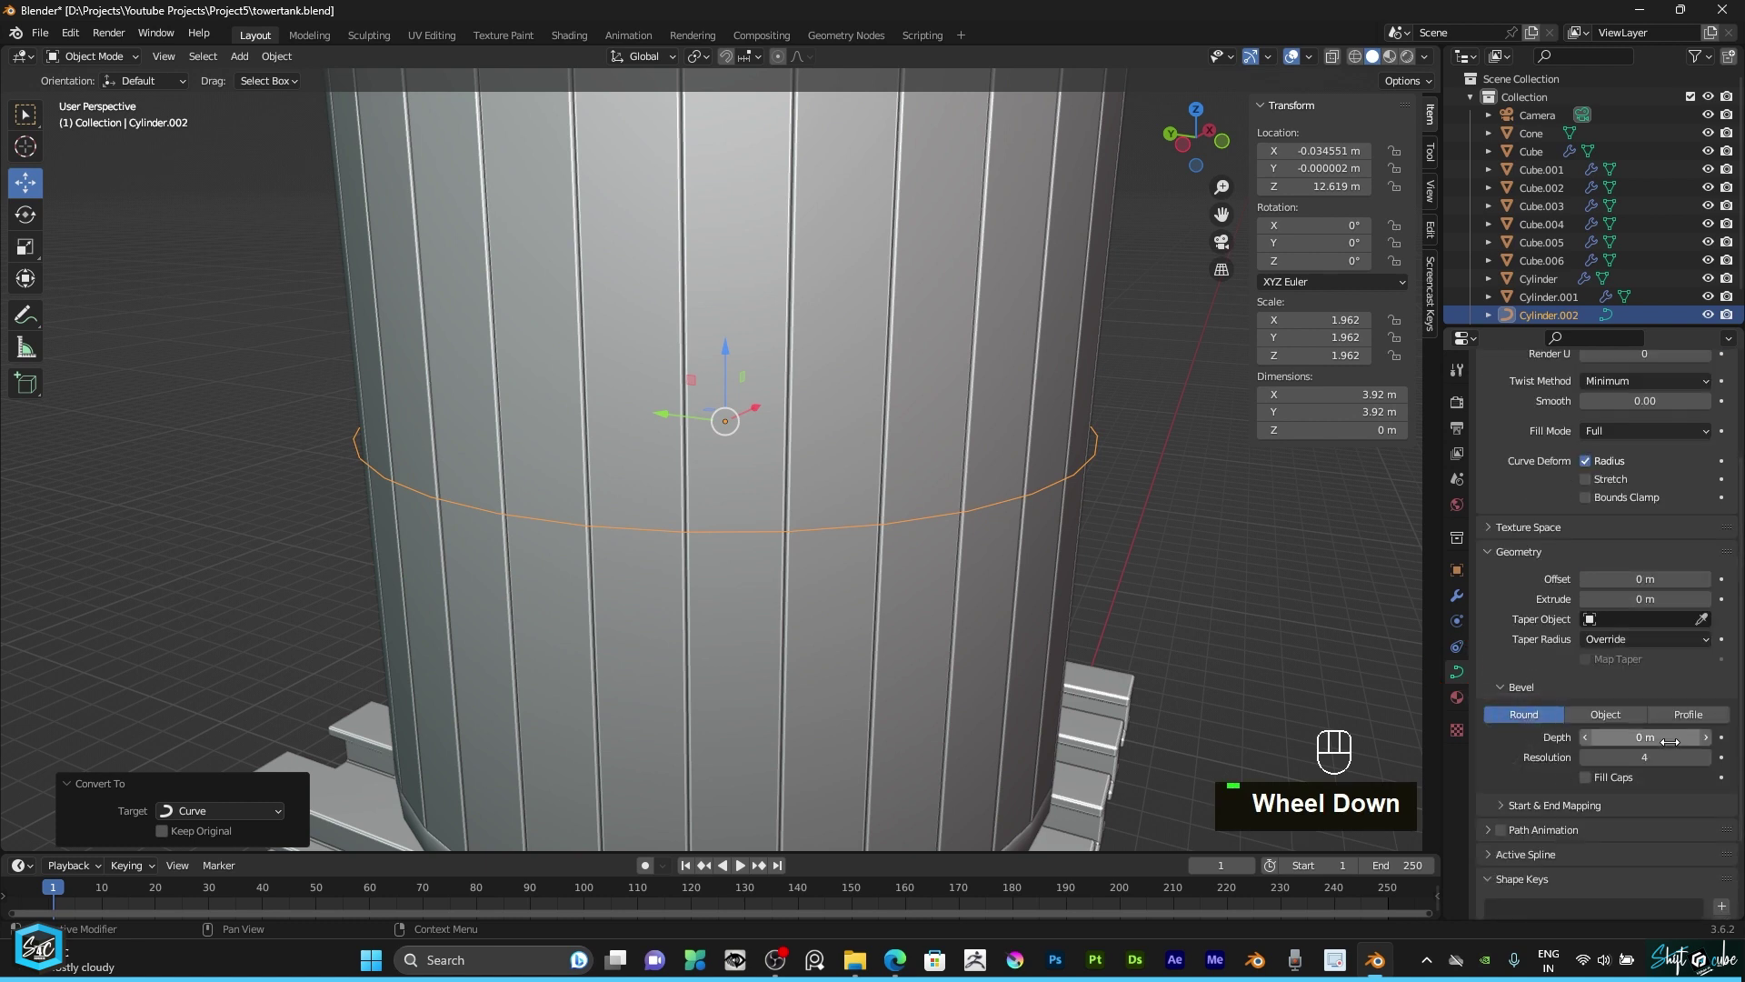
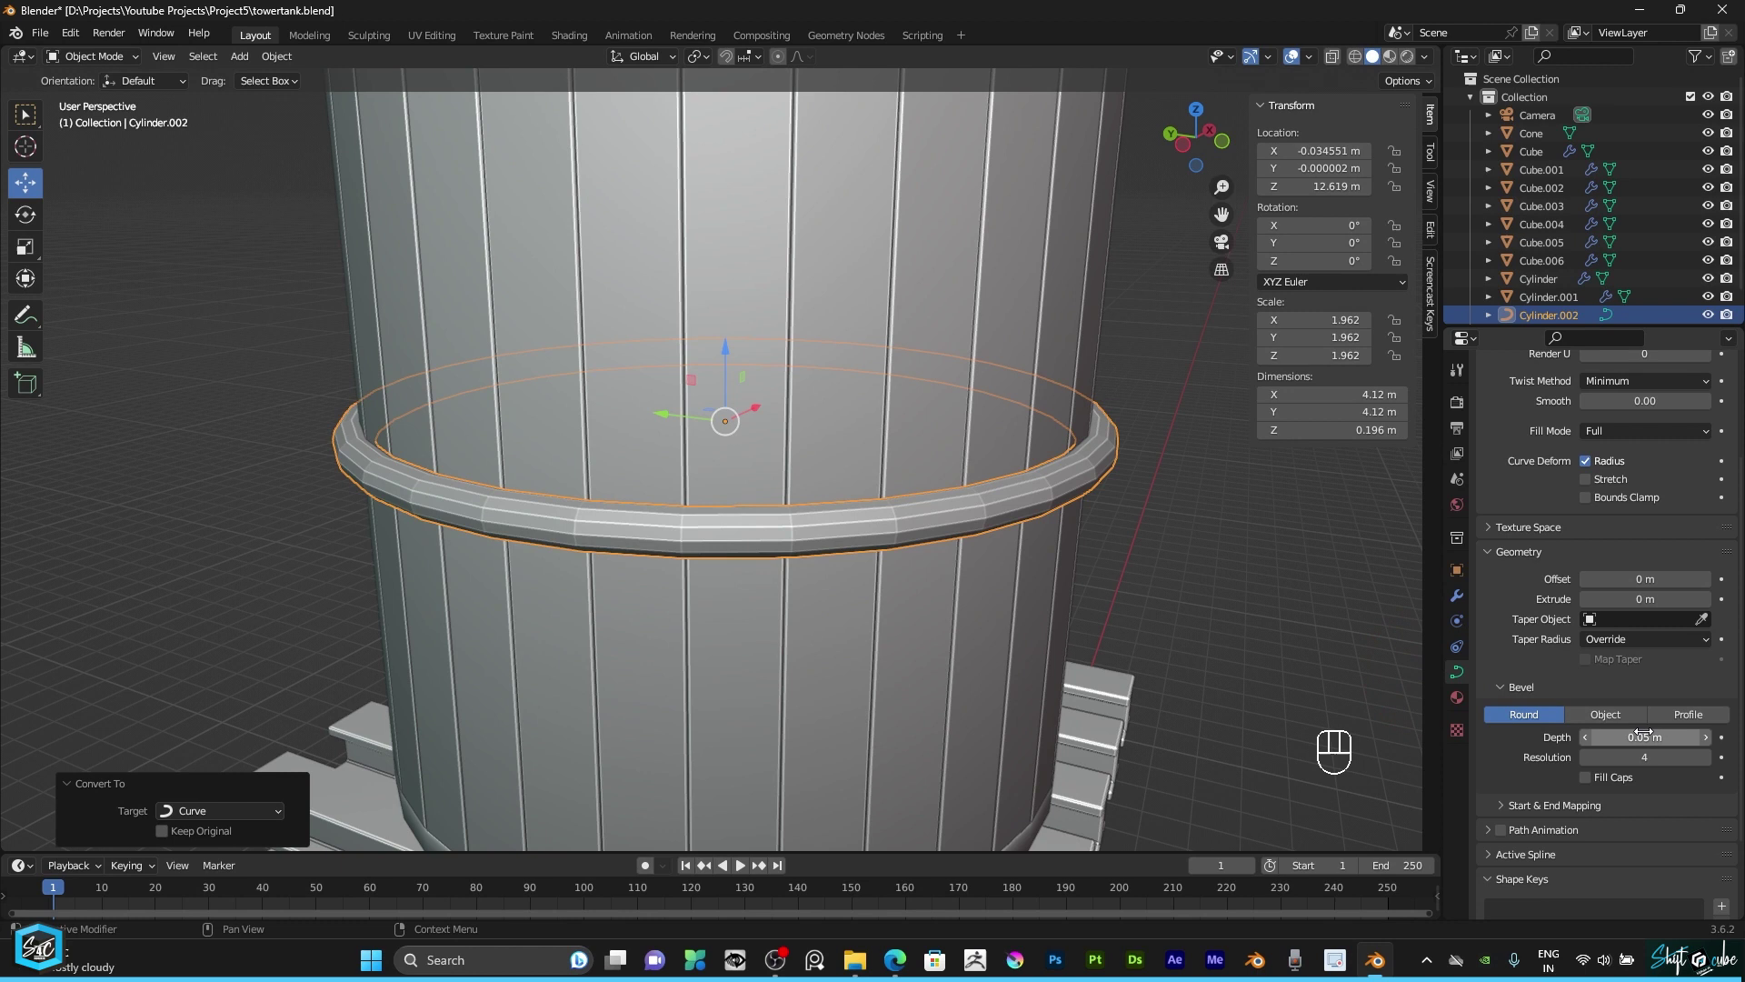
{"action": "left_click", "coordinate": [1591, 750]}
{"action": "left_click", "coordinate": [1186, 585]}
Step: Widen the hoop slightly to 4.12 m around the tank's middle
{"action": "scroll", "scroll_direction": "down", "scroll_amount": 3}
{"action": "left_click_drag", "start_coordinate": [1206, 144], "coordinate": [951, 500]}
{"action": "scroll", "scroll_direction": "up", "scroll_amount": 3}
{"action": "left_click_drag", "start_coordinate": [960, 508], "coordinate": [960, 508]}
{"action": "key", "text": "s"}
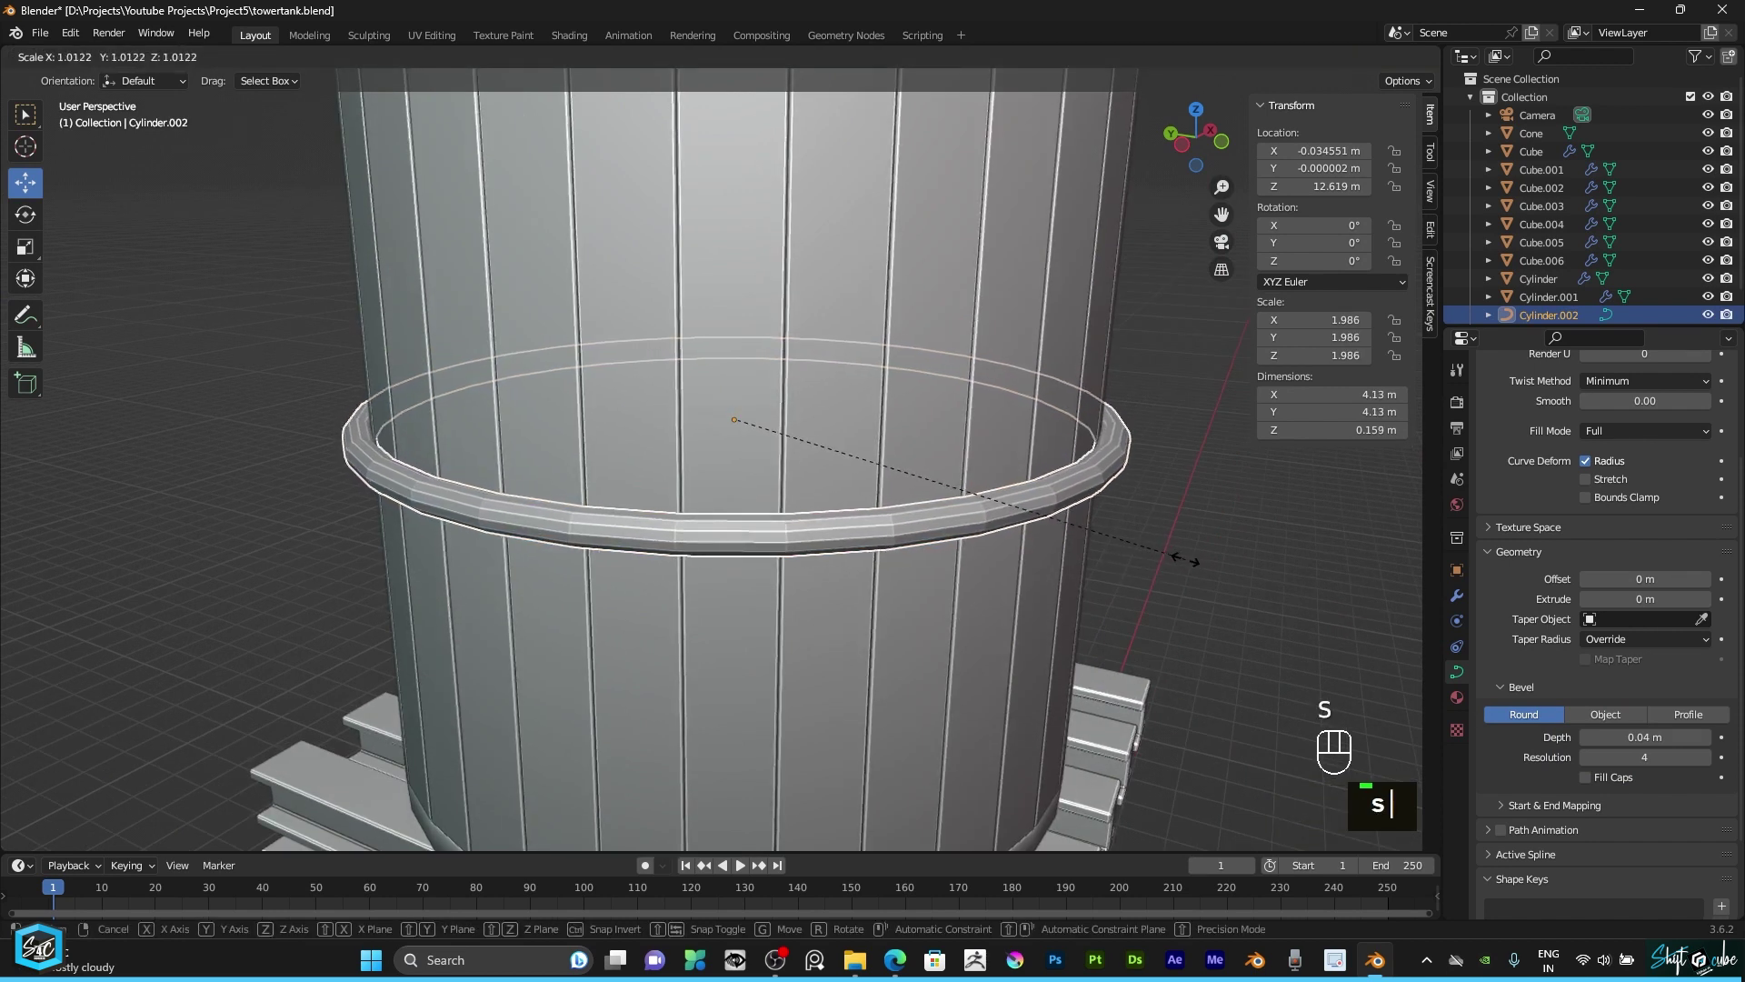
{"action": "scroll", "scroll_direction": "down", "scroll_amount": 3}
{"action": "left_click_drag", "start_coordinate": [1190, 150], "coordinate": [1145, 236]}
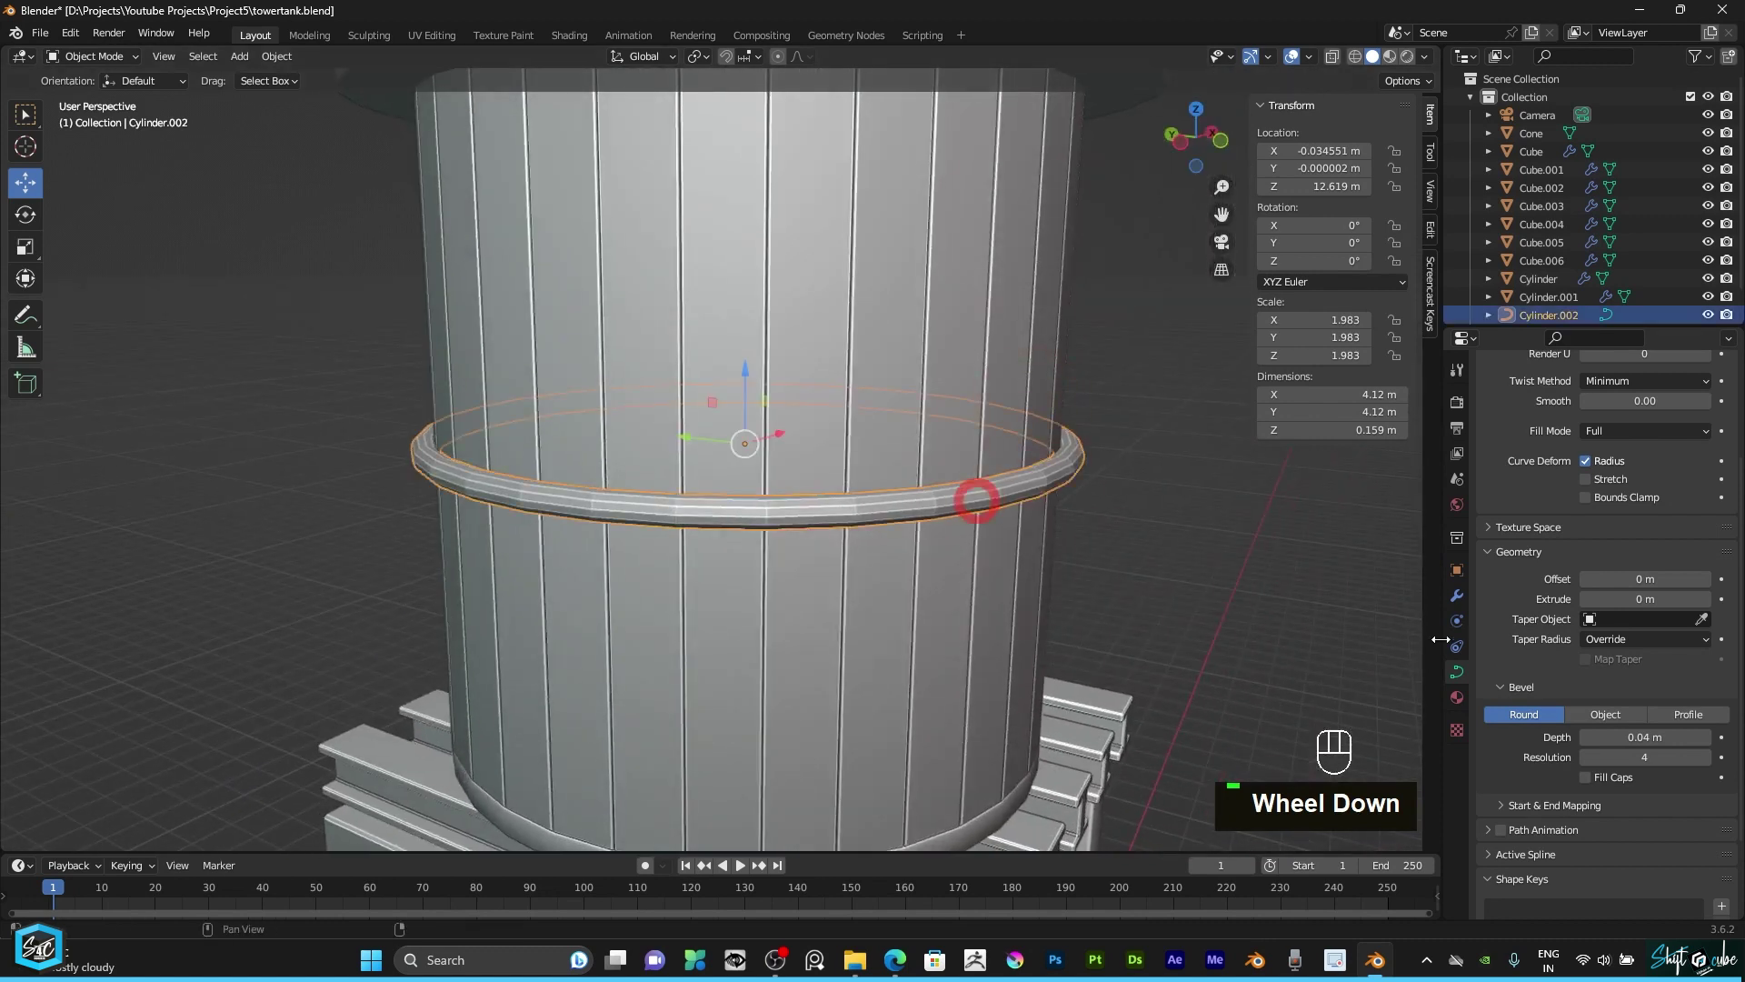
Step: Add a Subdivision Surface modifier to smooth the hoop
{"action": "left_click", "coordinate": [1467, 589]}
{"action": "left_click_drag", "start_coordinate": [1516, 413], "coordinate": [1448, 650]}
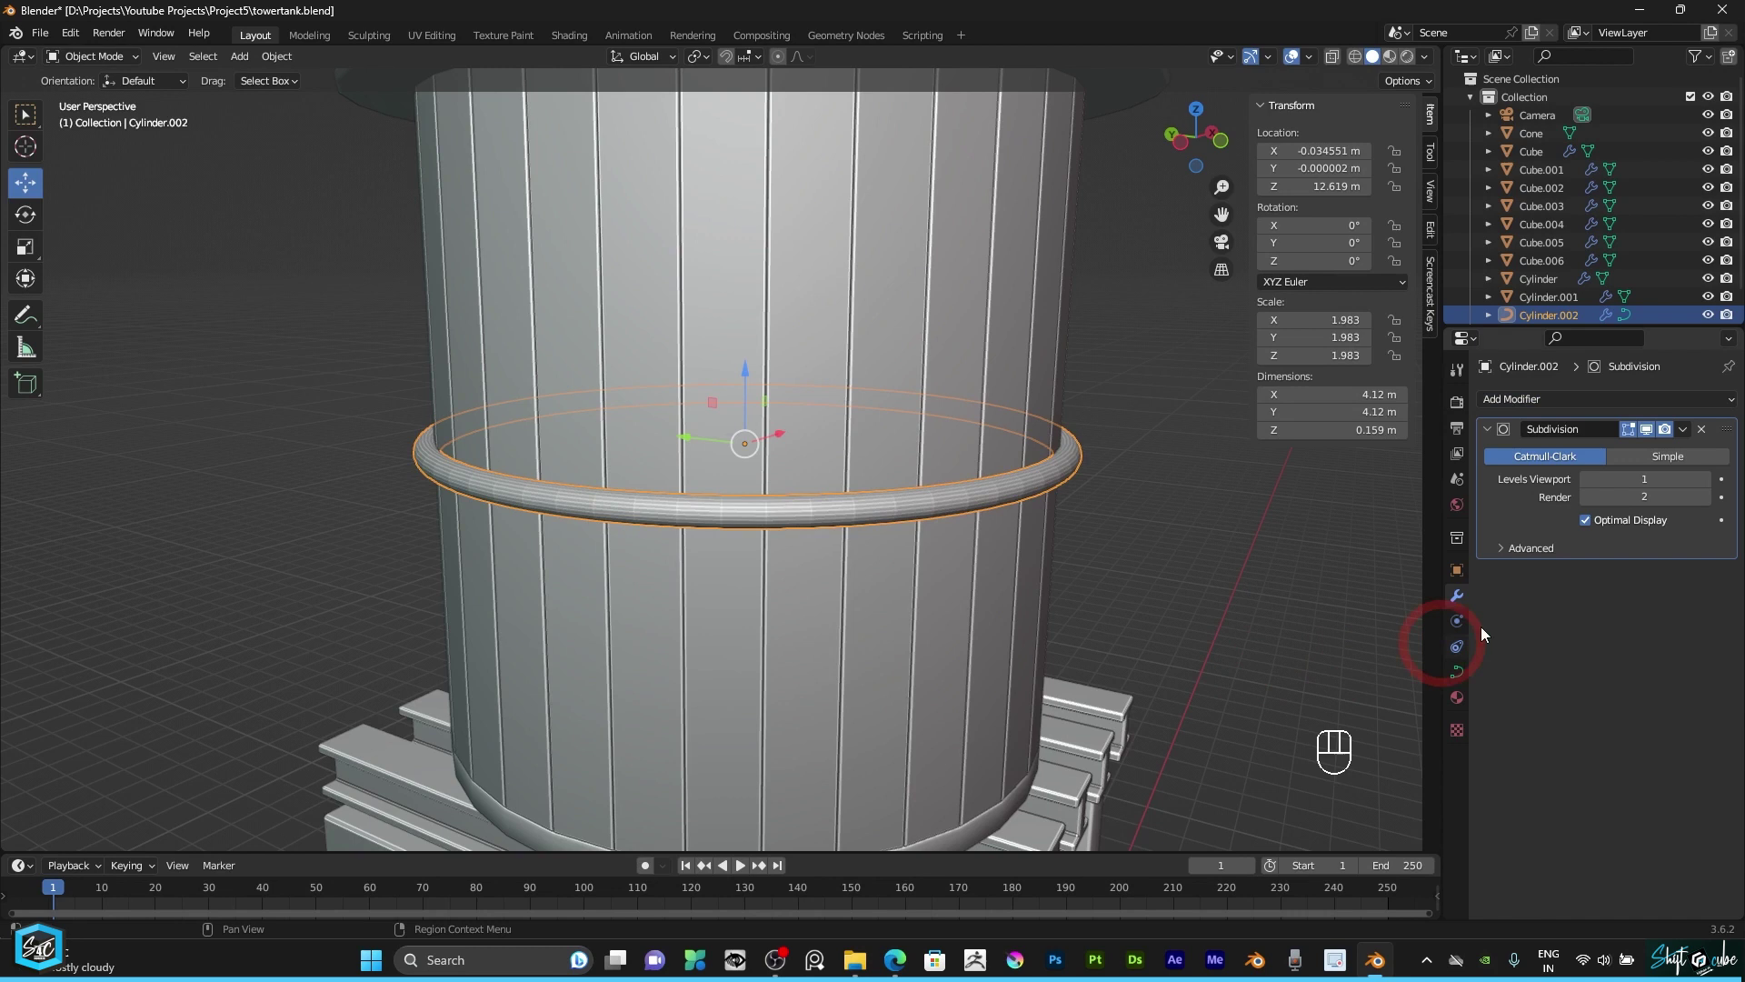
Step: Give the hoop smooth shading and reduce its bevel depth so it hugs the tank wall
{"action": "left_click", "coordinate": [1229, 493]}
{"action": "left_click", "coordinate": [1047, 496]}
{"action": "right_click", "coordinate": [1049, 489]}
{"action": "left_click_drag", "start_coordinate": [1049, 489], "coordinate": [1029, 441]}
{"action": "scroll", "scroll_direction": "down", "scroll_amount": 3}
{"action": "left_click_drag", "start_coordinate": [1212, 140], "coordinate": [997, 501]}
{"action": "scroll", "scroll_direction": "up", "scroll_amount": 3}
Step: Stretch the hoop vertically along Z to about 0.31 m tall
{"action": "left_click", "coordinate": [1017, 528]}
{"action": "scroll", "scroll_direction": "down", "scroll_amount": 3}
{"action": "type", "text": "s"}
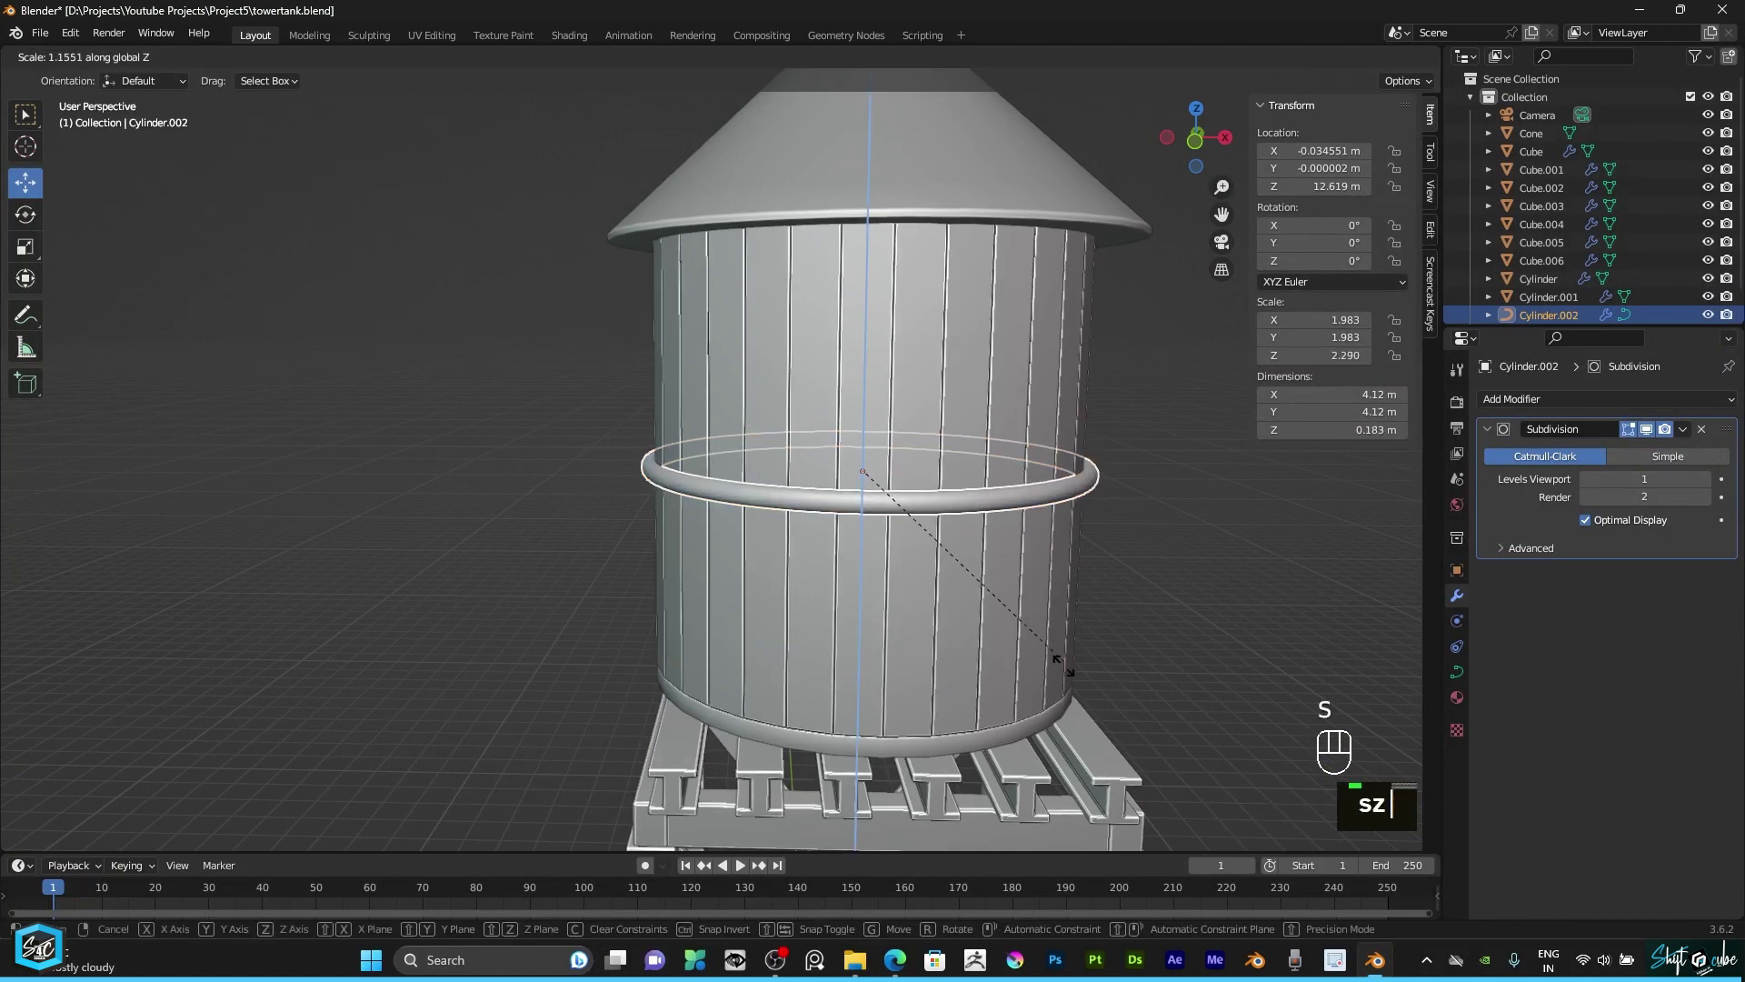
{"action": "type", "text": "z"}
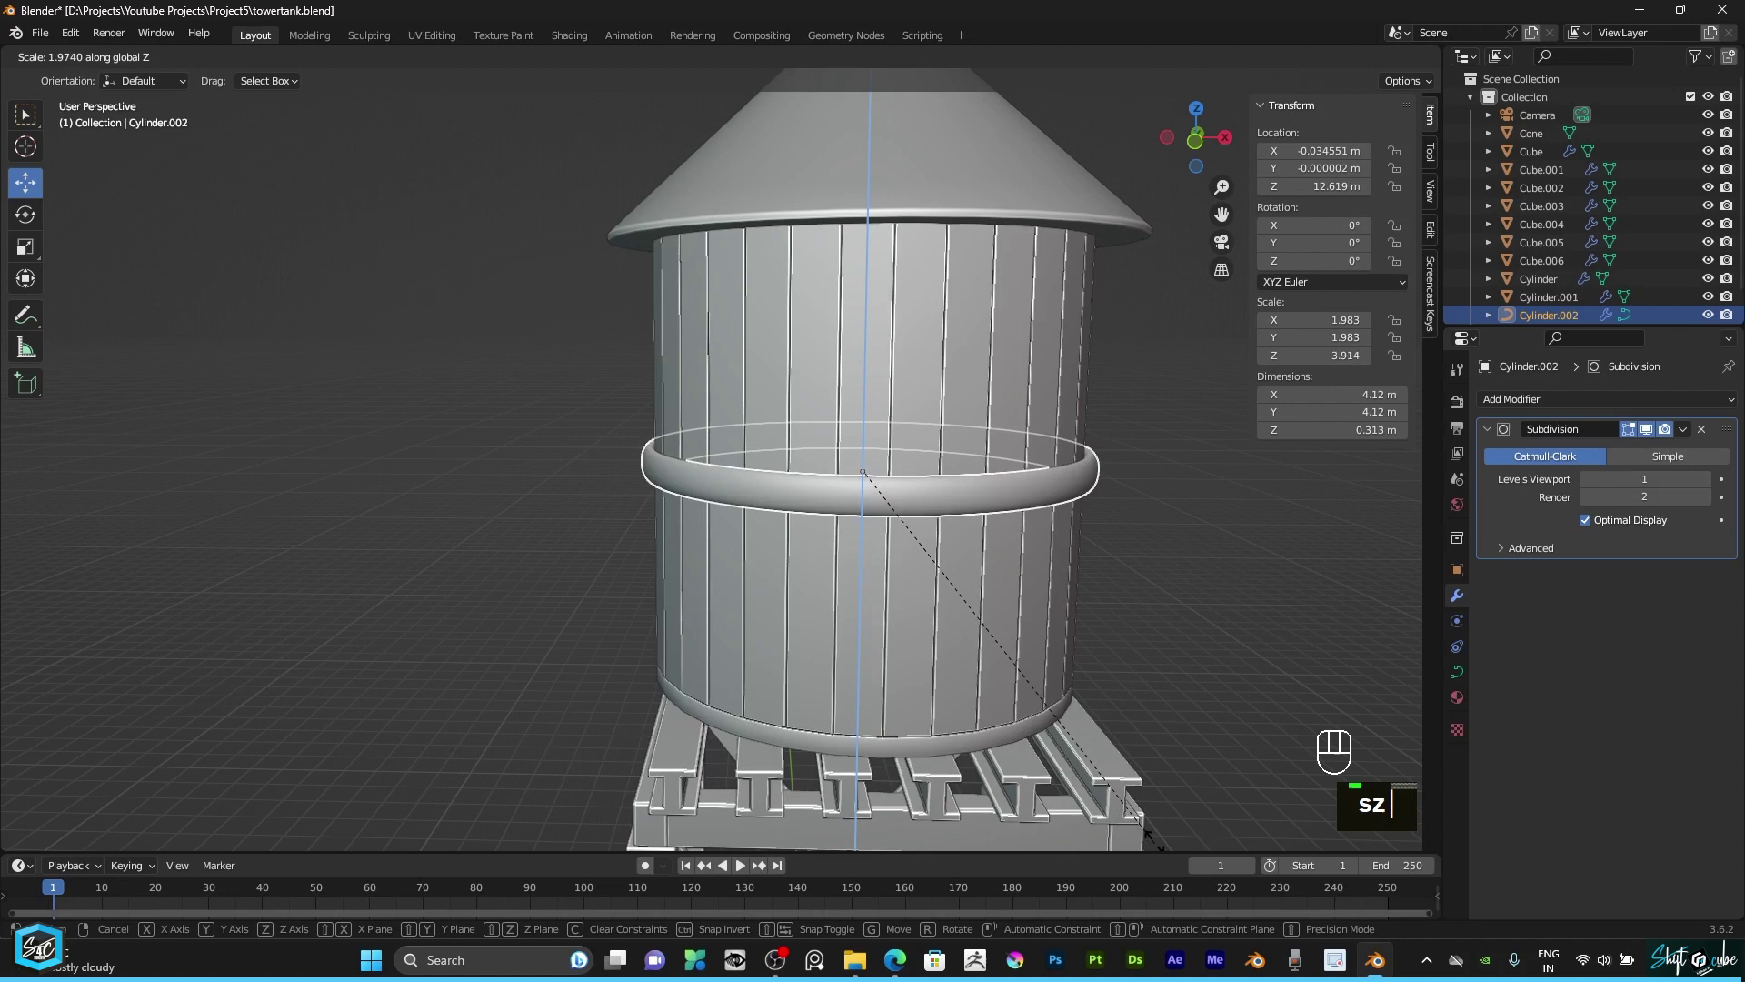
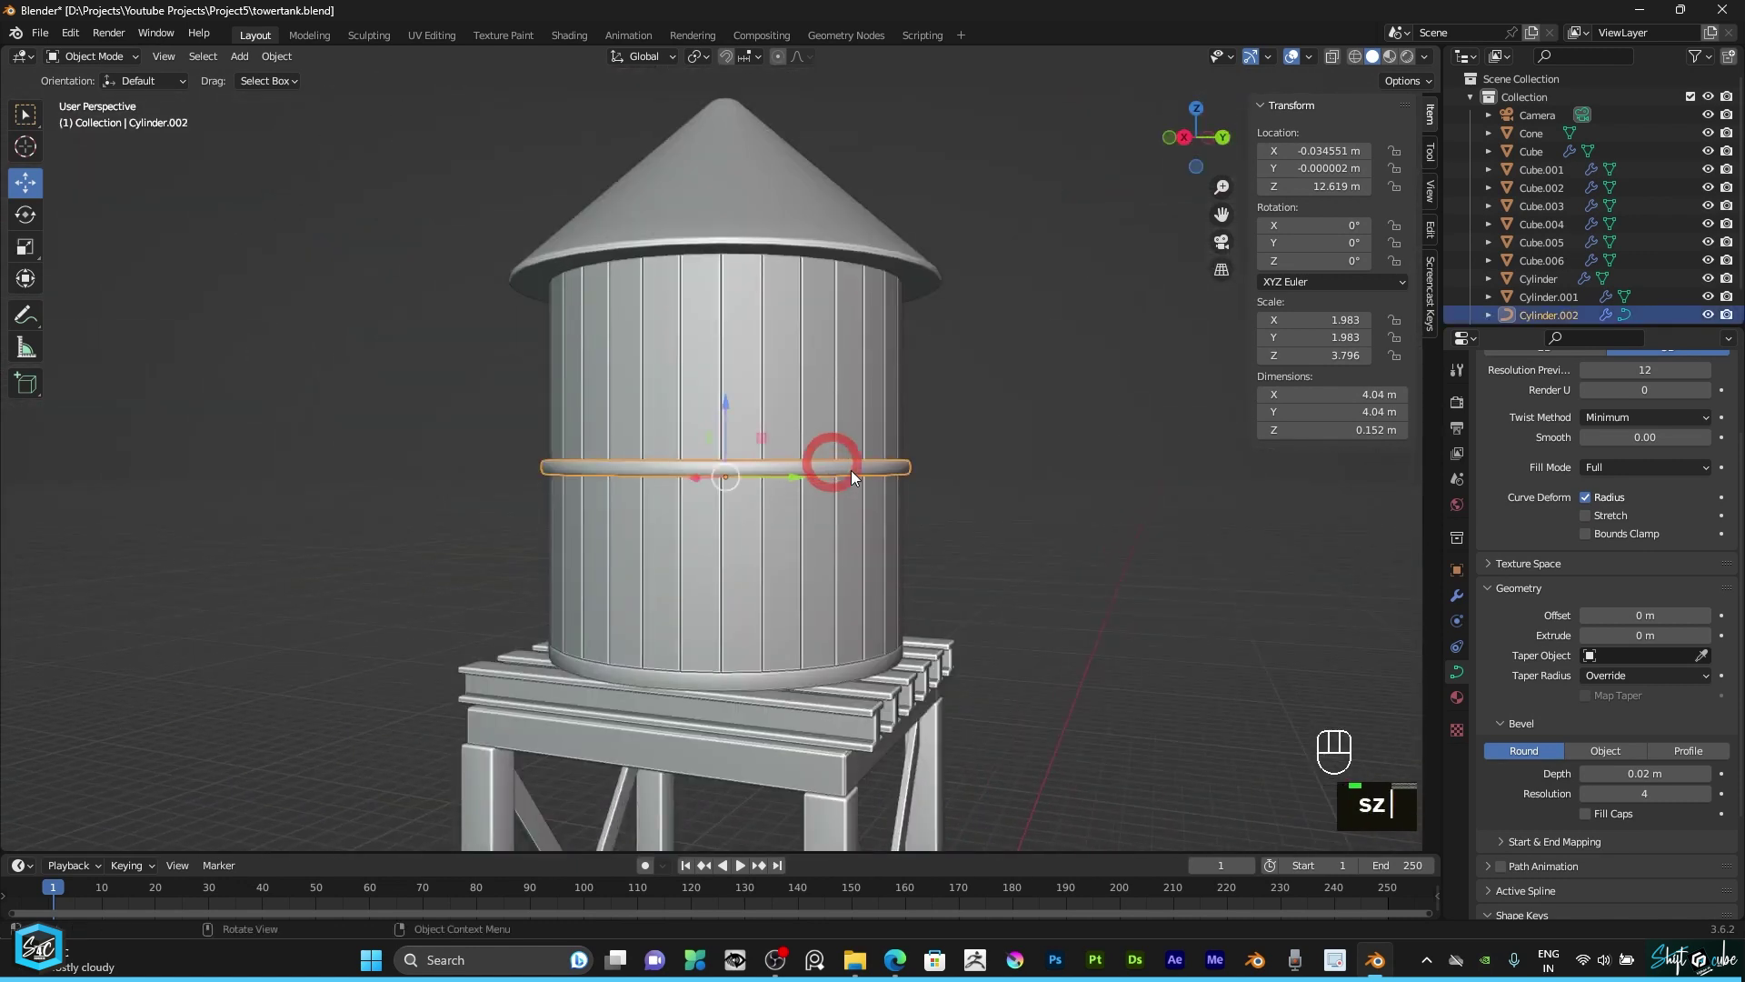
Step: Duplicate the hoop's control points and move the copy up 1.16 m in Z, back in Object Mode
{"action": "type", "text": "sz"}
{"action": "double_click", "coordinate": [120, 73]}
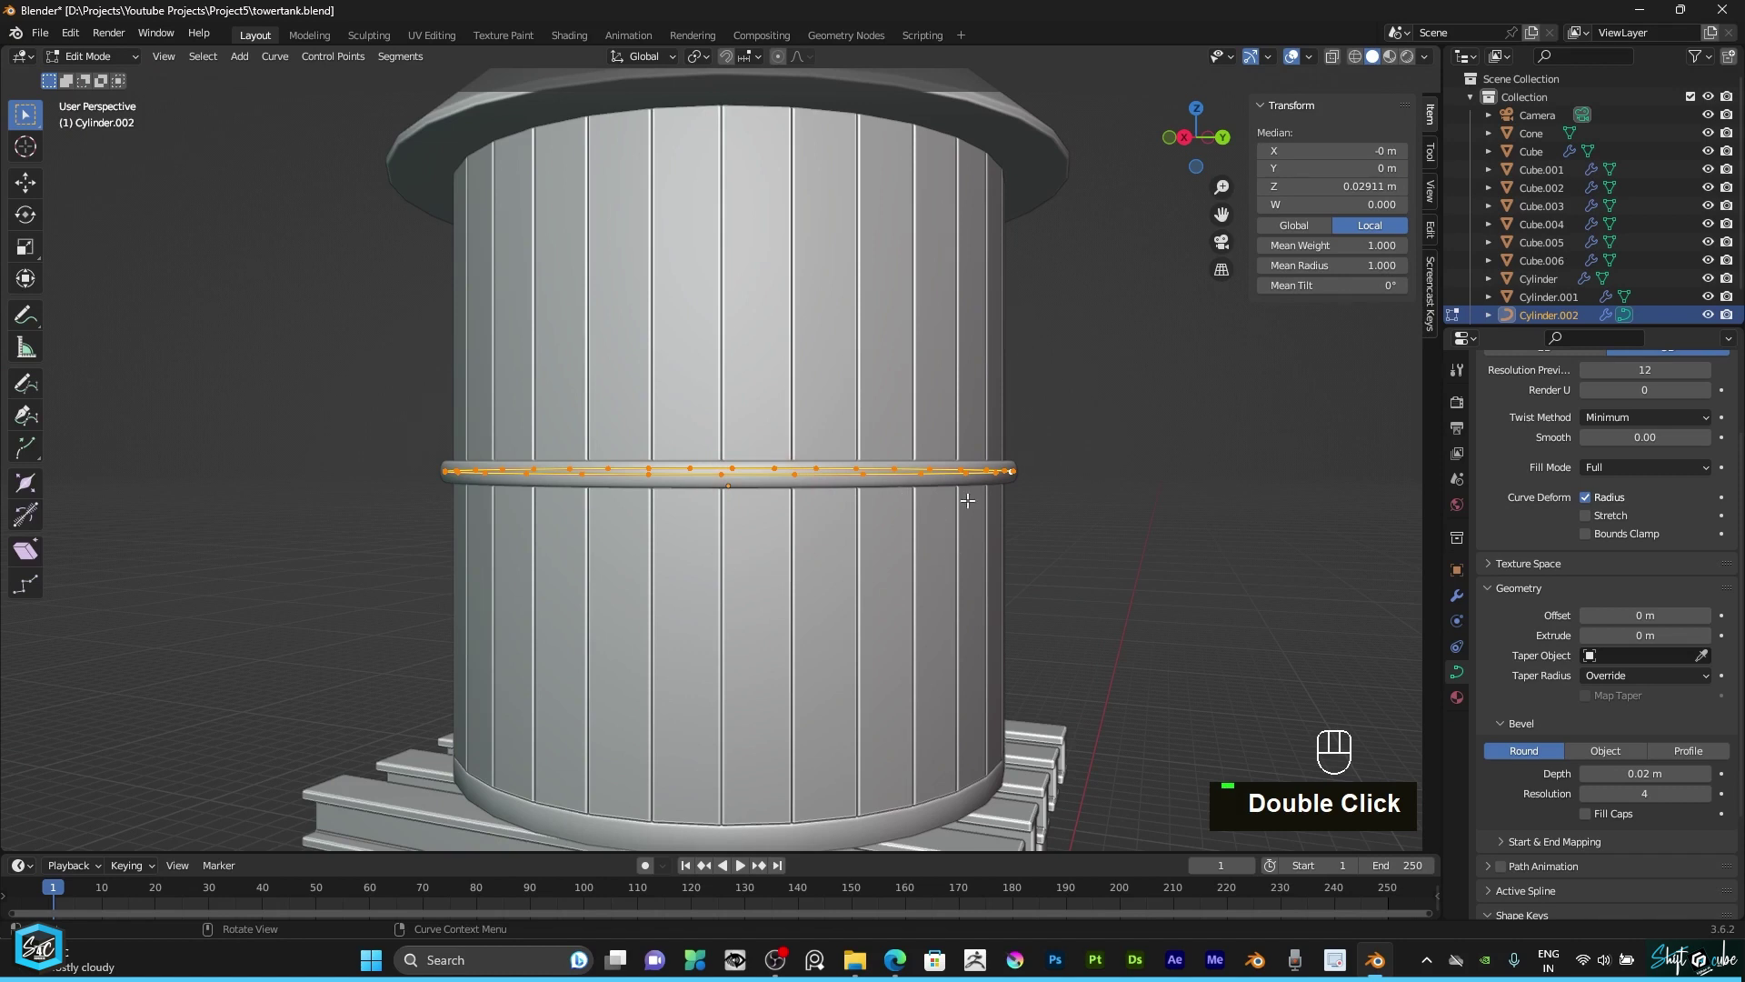
{"action": "key", "text": "shift+d"}
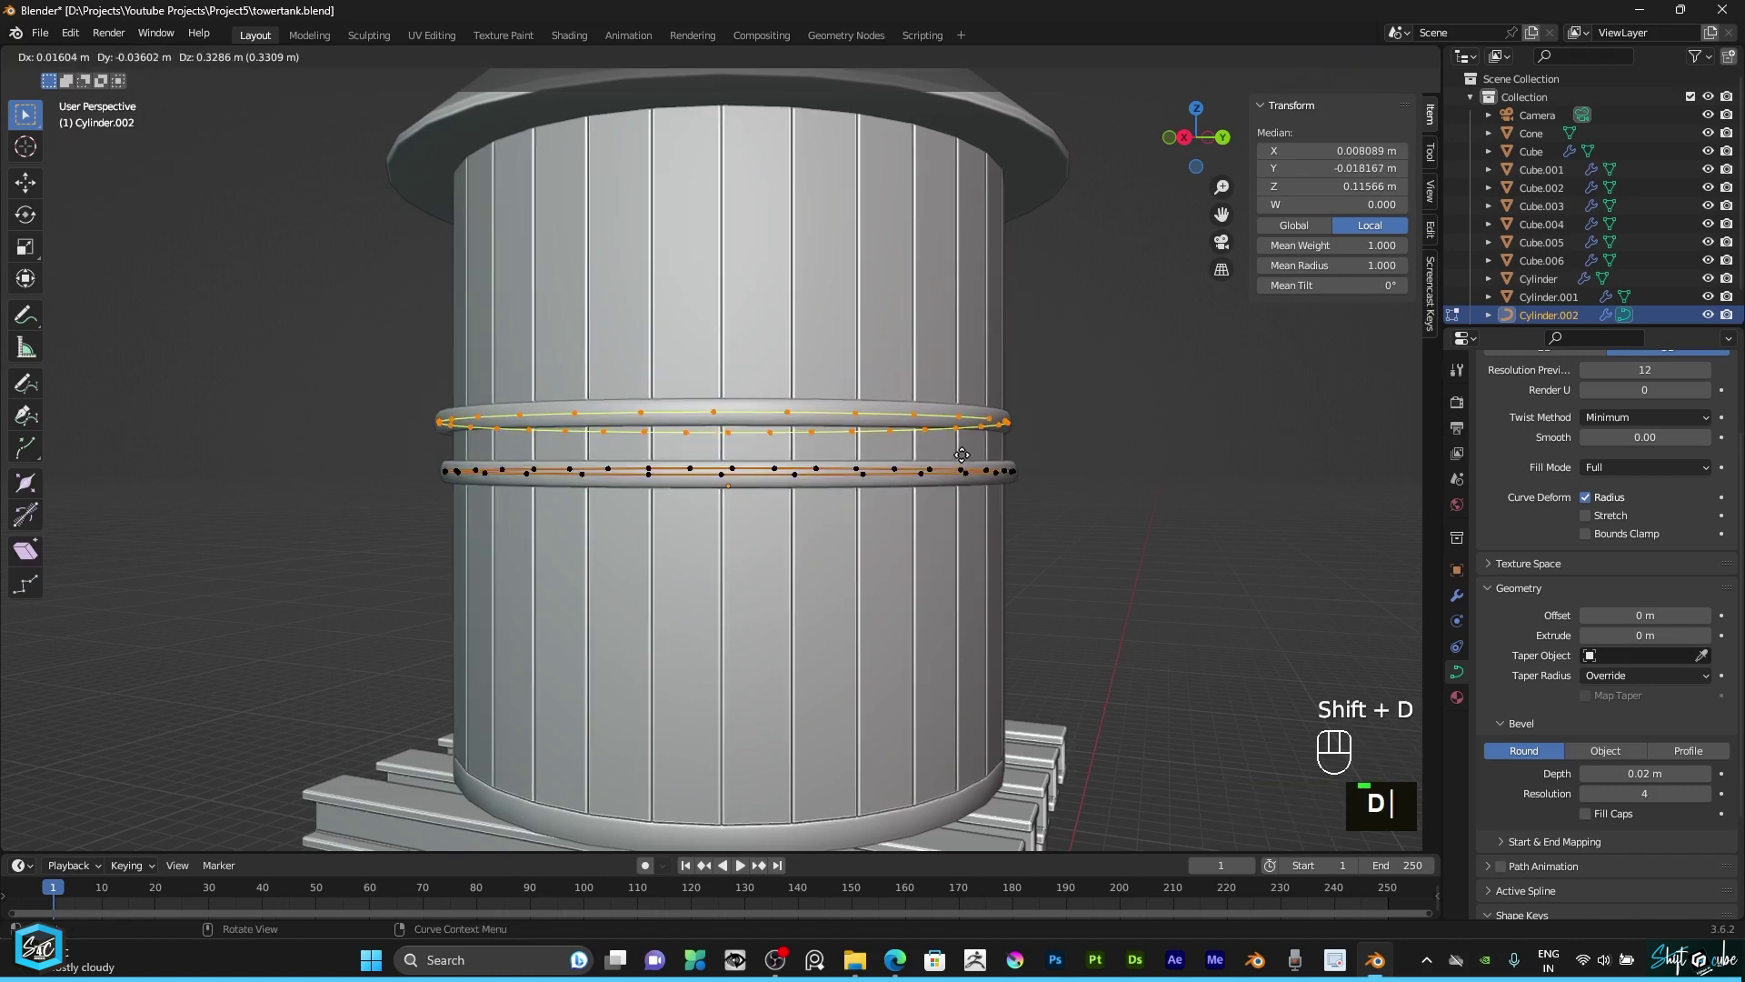
{"action": "type", "text": "dz"}
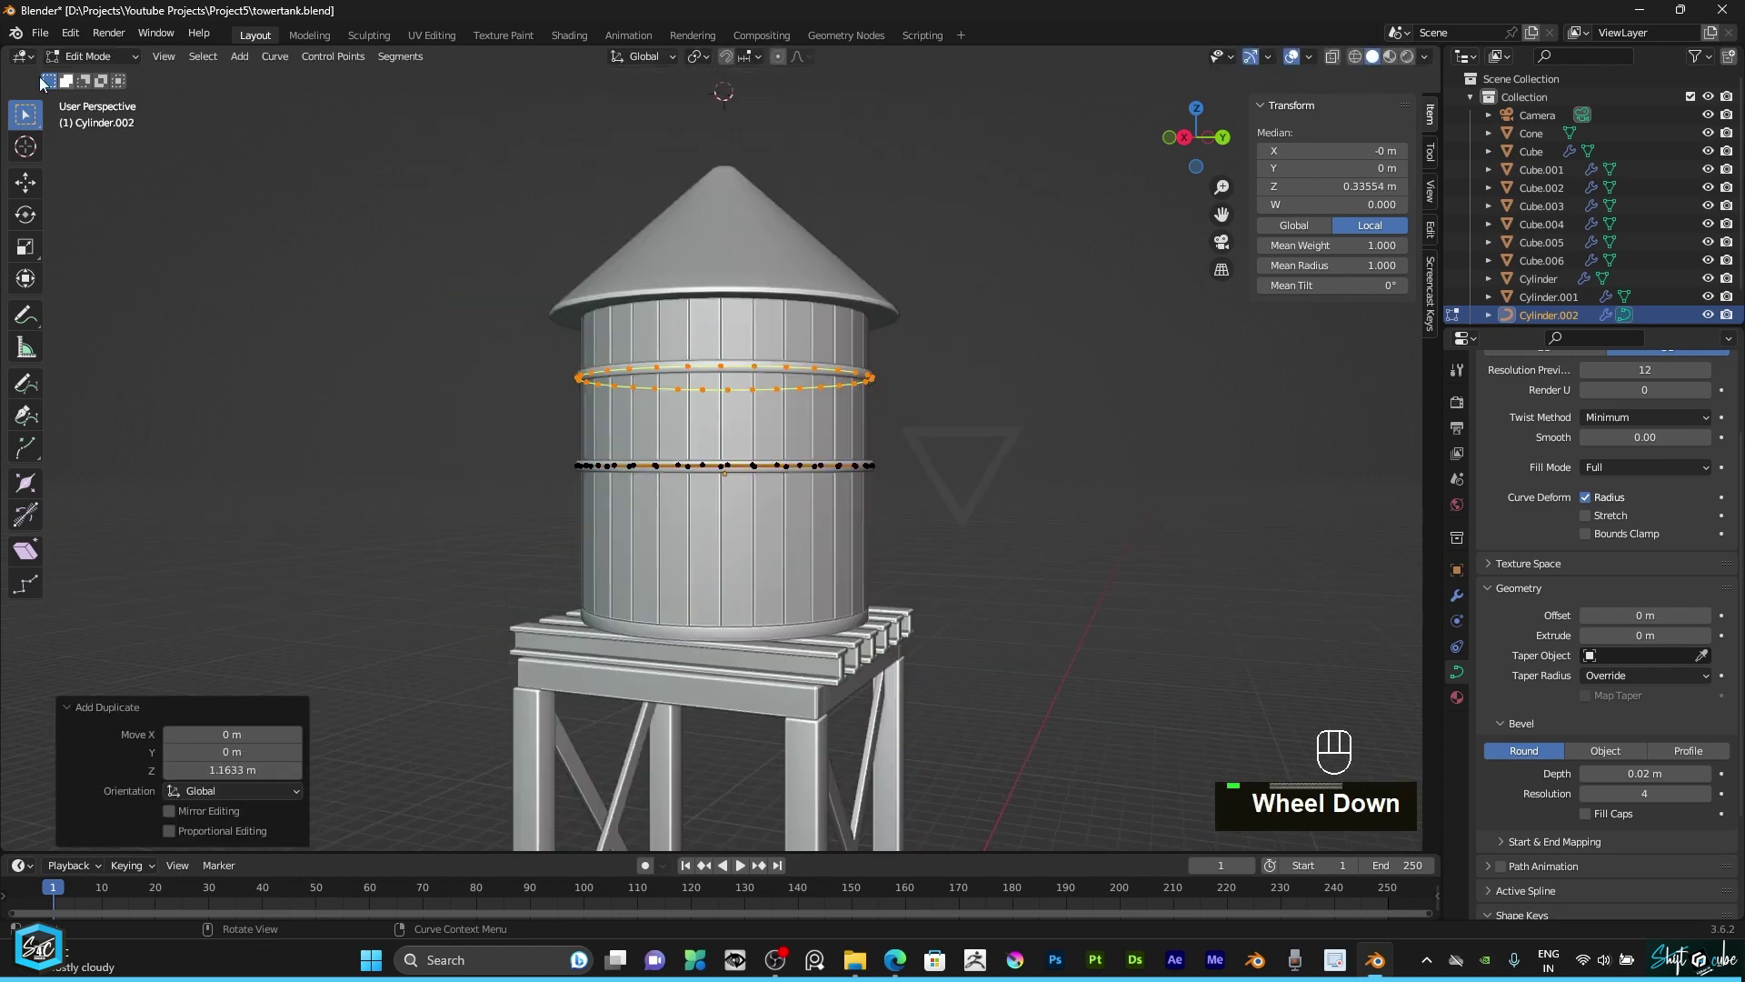
{"action": "double_click", "coordinate": [129, 58]}
{"action": "left_click", "coordinate": [1211, 150]}
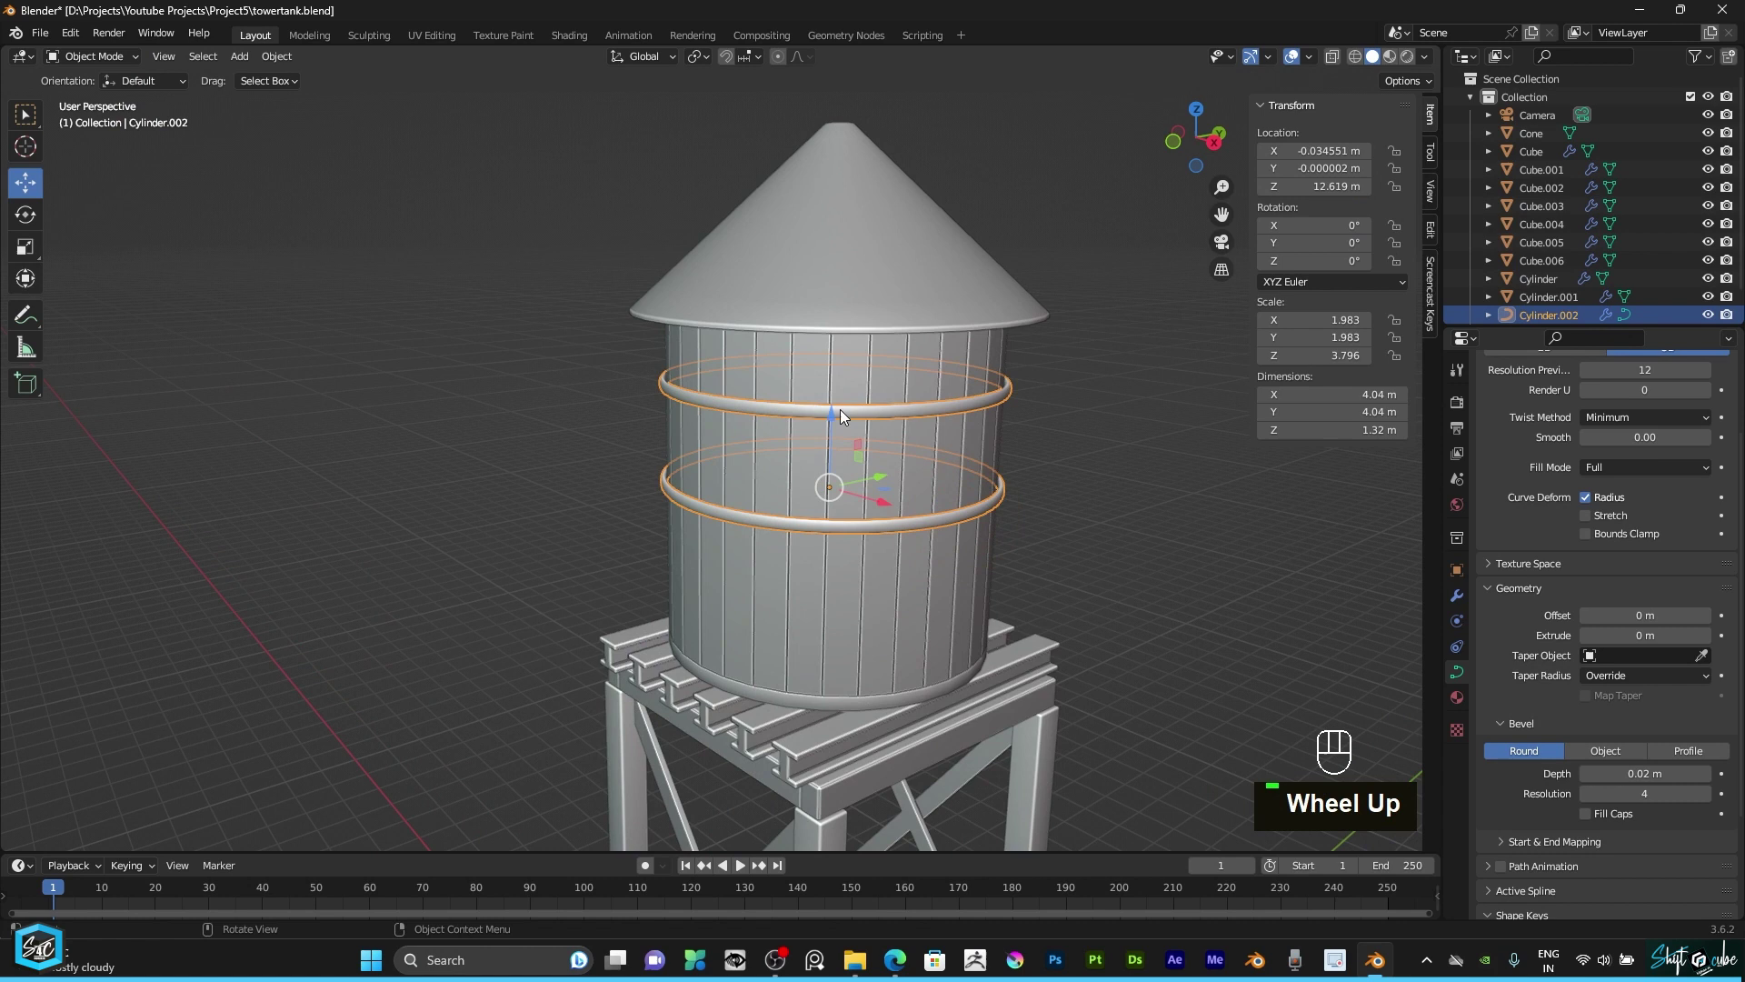
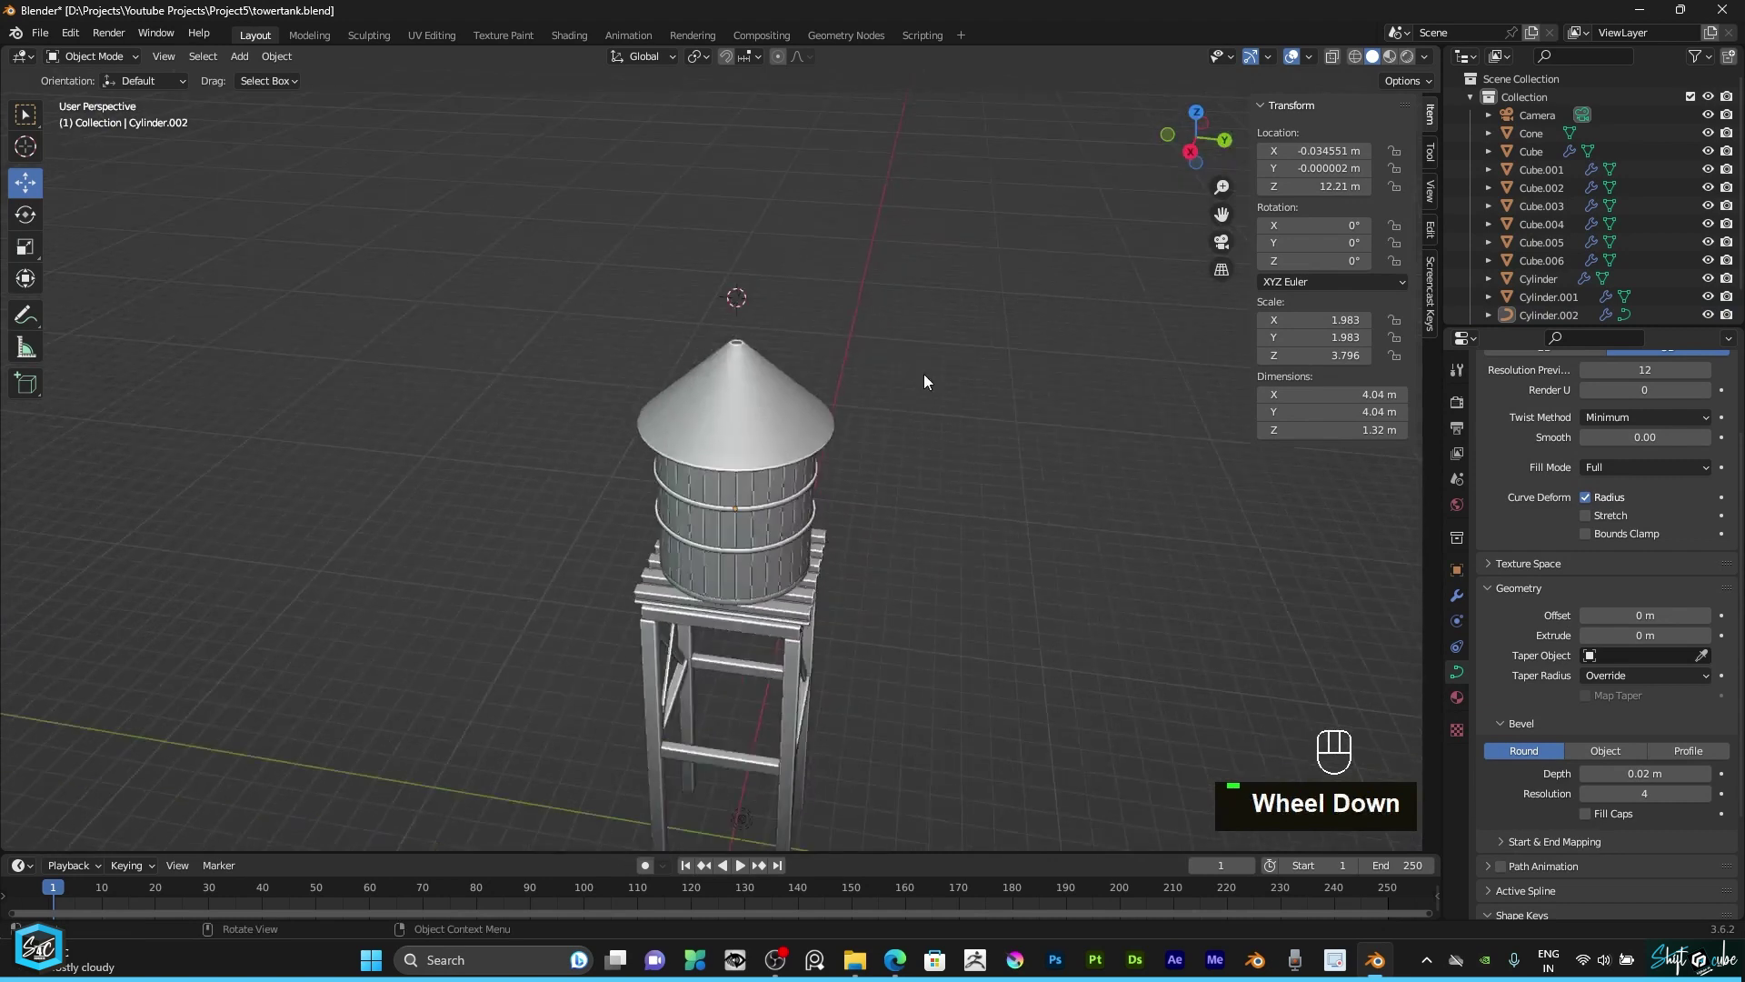
Step: Save the file and look over the water tower from several angles
{"action": "scroll", "scroll_direction": "up", "scroll_amount": 3}
{"action": "left_click_drag", "start_coordinate": [1180, 152], "coordinate": [1177, 153]}
{"action": "left_click_drag", "start_coordinate": [824, 466], "coordinate": [766, 396]}
{"action": "scroll", "scroll_direction": "up", "scroll_amount": 3}
{"action": "scroll", "scroll_direction": "down", "scroll_amount": 3}
{"action": "key", "text": "ctrl+s"}
{"action": "left_click_drag", "start_coordinate": [817, 399], "coordinate": [821, 386]}
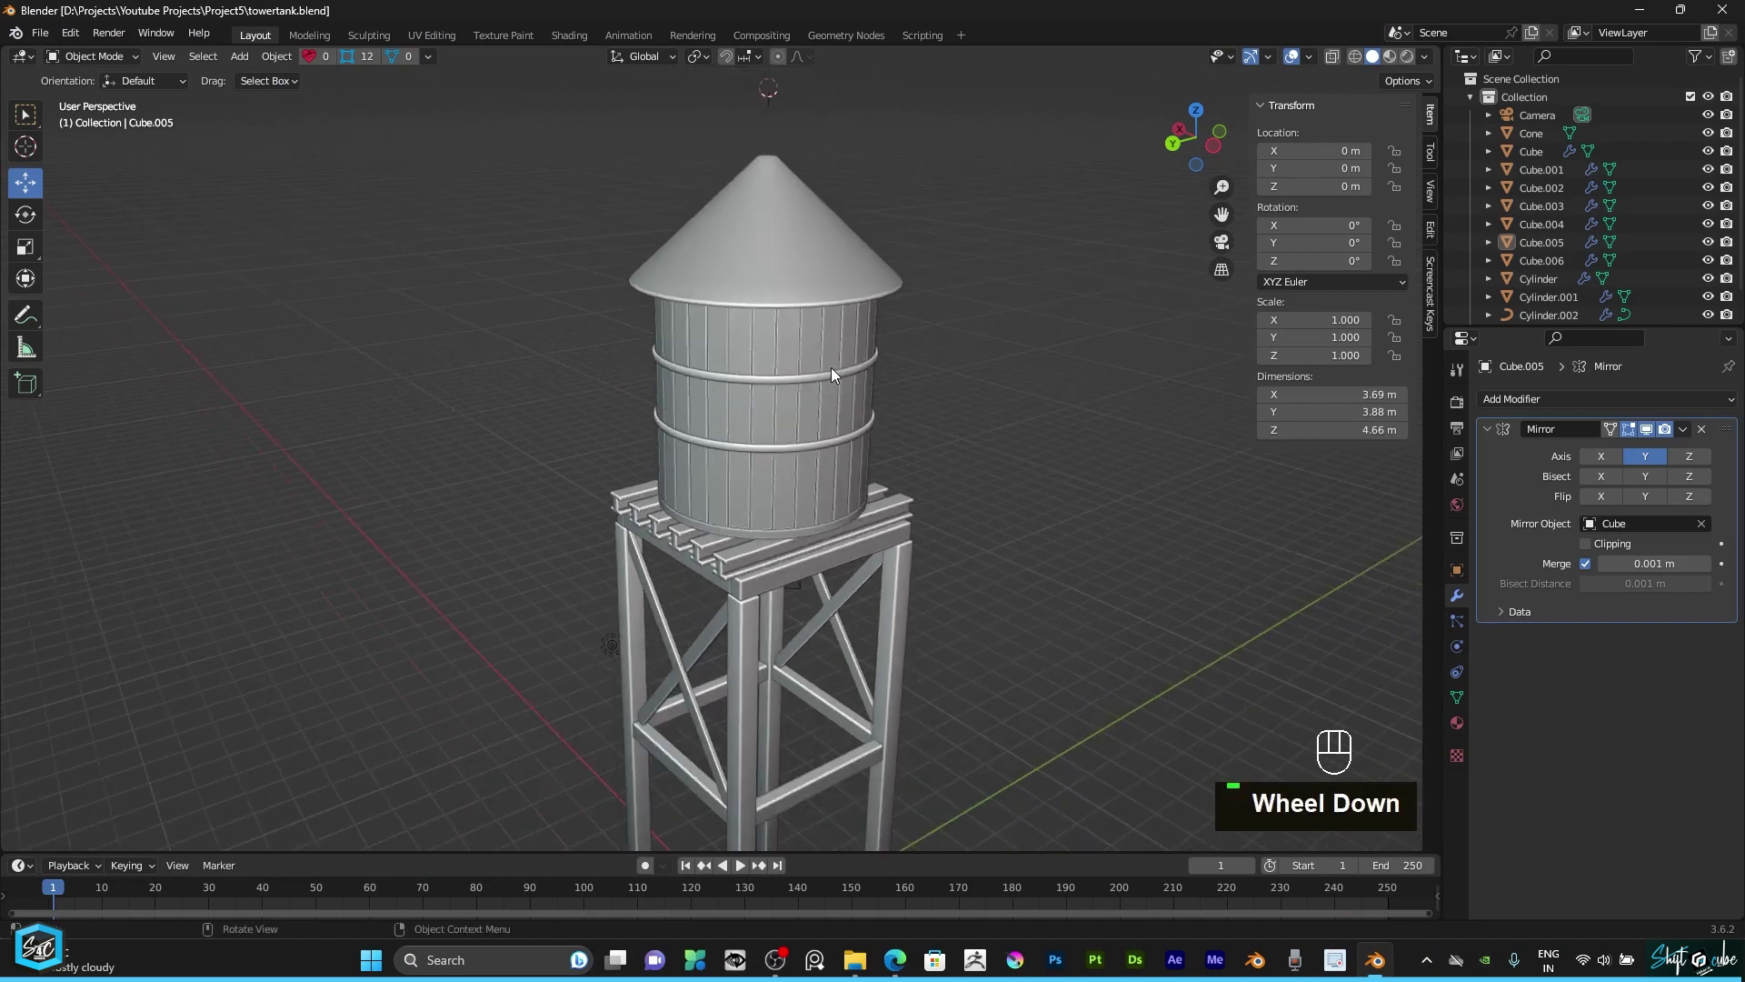
{"action": "left_click_drag", "start_coordinate": [1203, 145], "coordinate": [1101, 202]}
{"action": "scroll", "scroll_direction": "up", "scroll_amount": 3}
{"action": "scroll", "scroll_direction": "down", "scroll_amount": 3}
{"action": "left_click_drag", "start_coordinate": [912, 387], "coordinate": [933, 350]}
Step: Switch to front view and add a flat Plane above the cone roof
{"action": "scroll", "scroll_direction": "down", "scroll_amount": 3}
{"action": "key", "text": "KP_1"}
{"action": "scroll", "scroll_direction": "down", "scroll_amount": 3}
{"action": "key", "text": "KP_1"}
{"action": "middle_click", "coordinate": [842, 487]}
{"action": "scroll", "scroll_direction": "up", "scroll_amount": 3}
{"action": "key", "text": "1"}
{"action": "type", "text": "1a"}
{"action": "key", "text": "shift+a"}
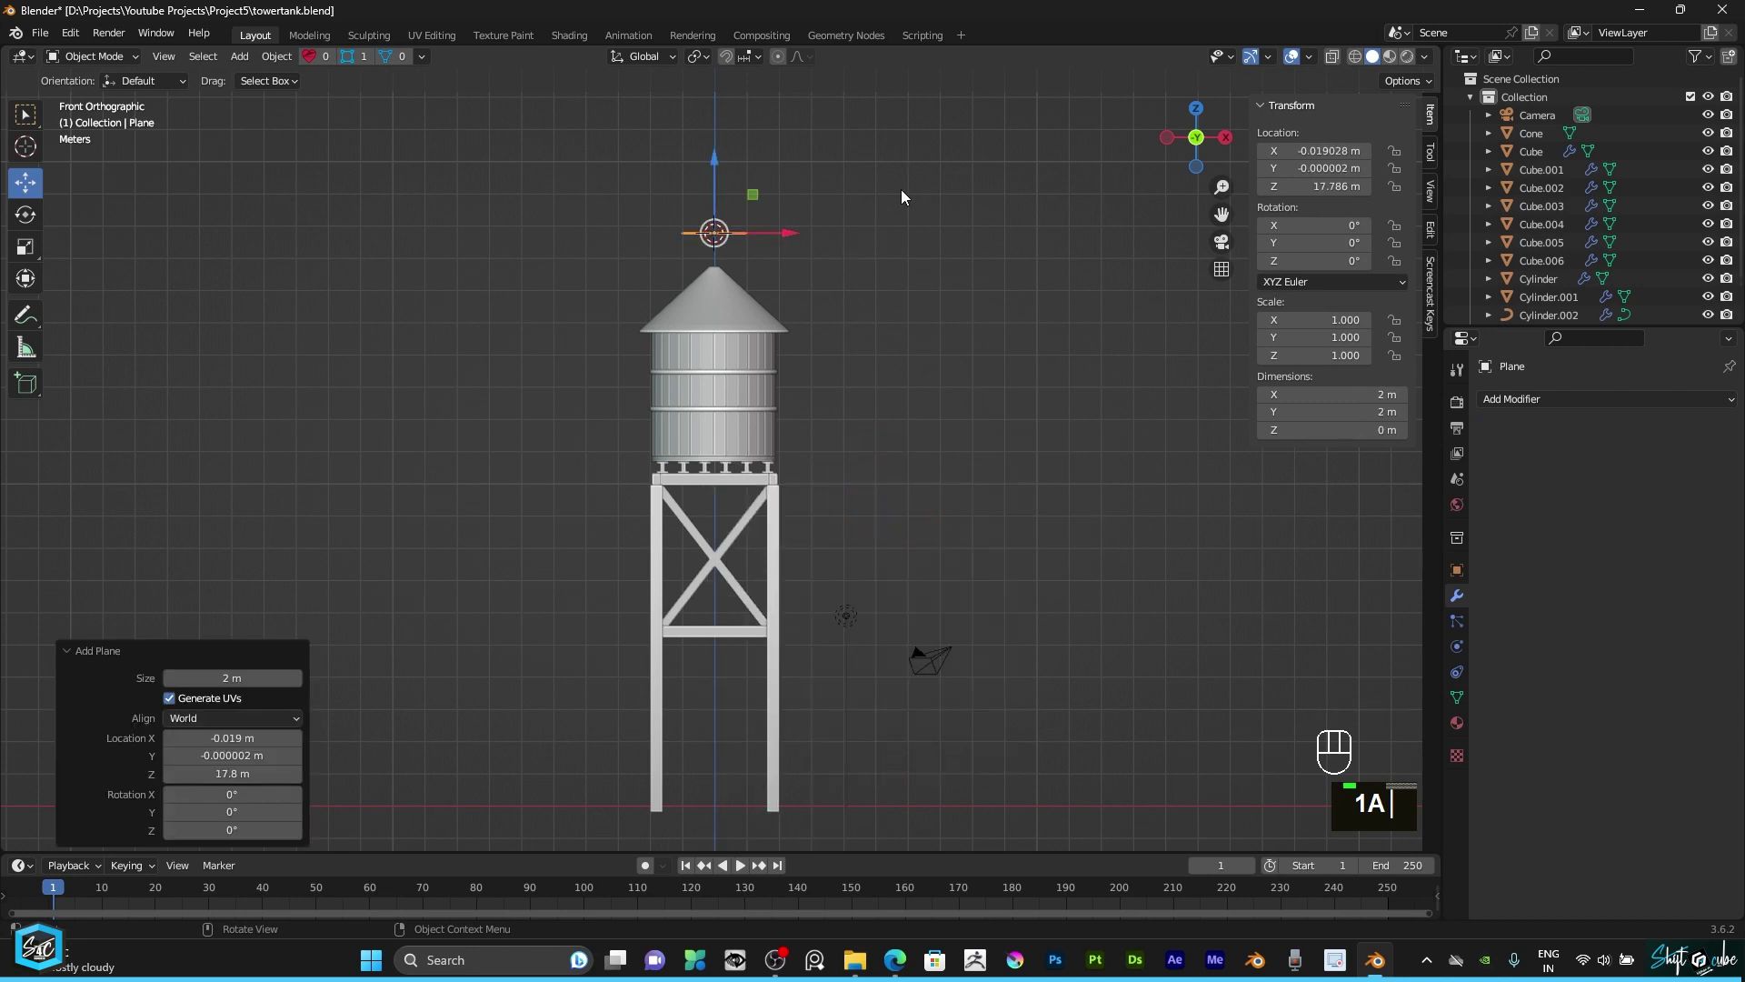
Step: Merge the plane's vertices into one and select the lone vertex above the roof
{"action": "left_click_drag", "start_coordinate": [82, 65], "coordinate": [159, 141]}
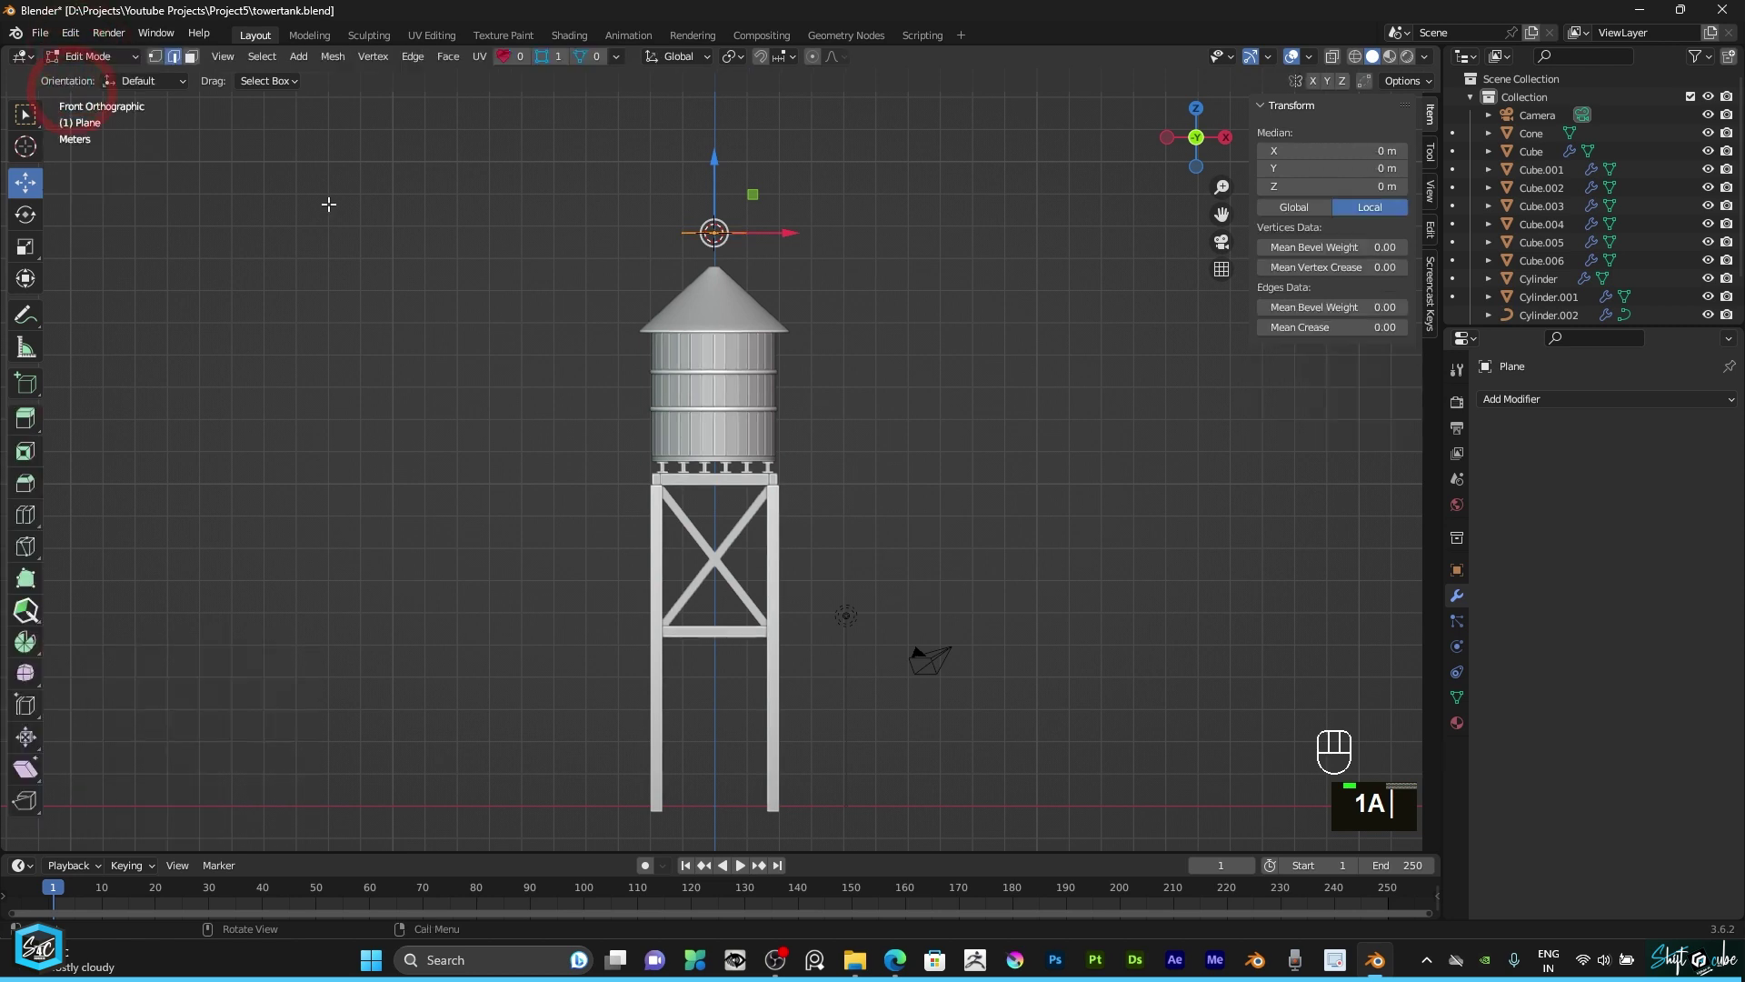
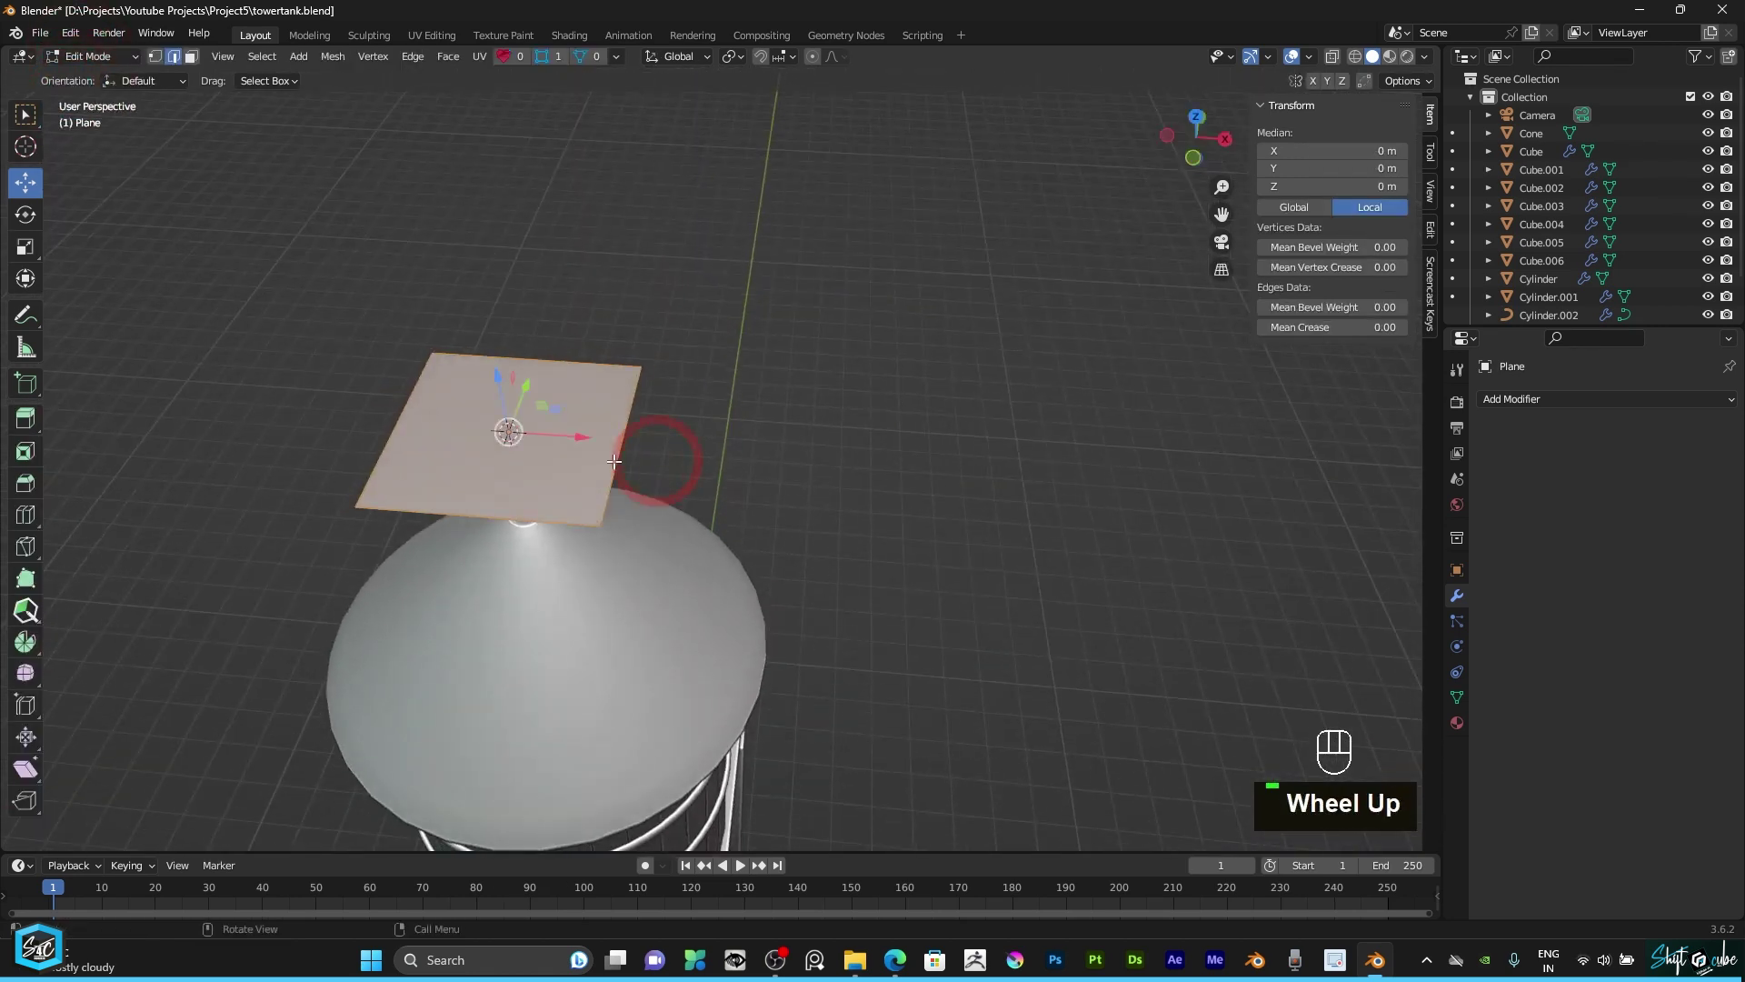
{"action": "type", "text": "m"}
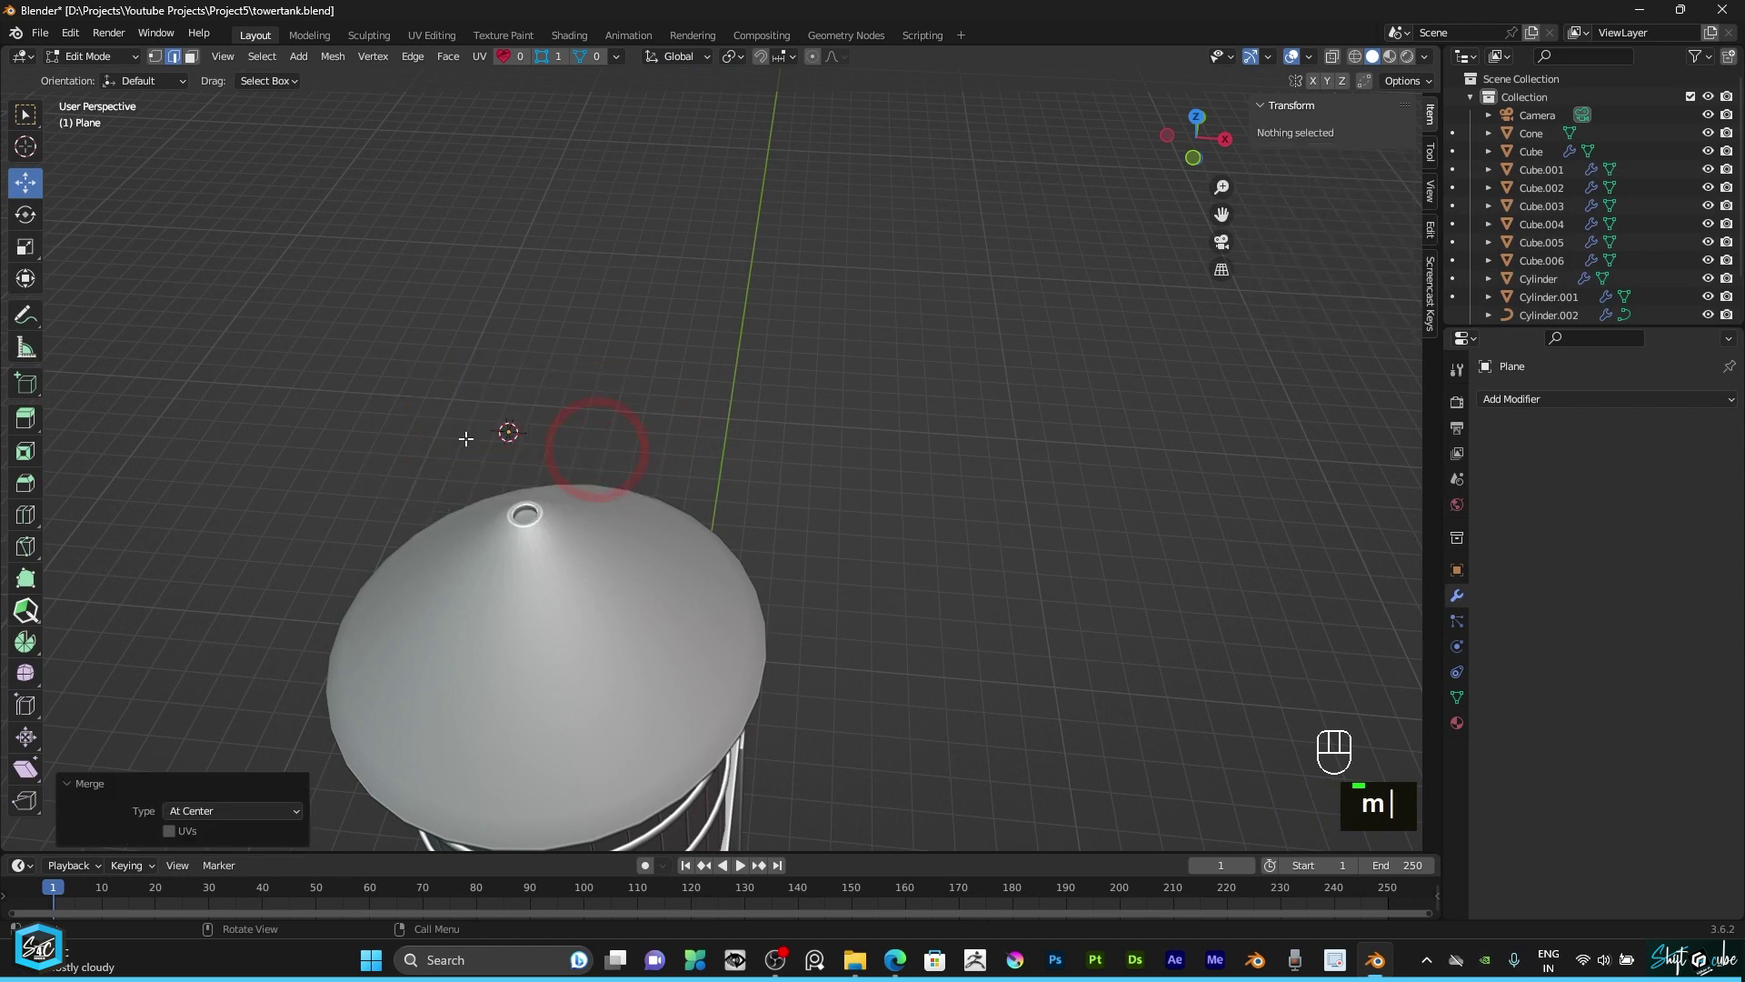
{"action": "left_click", "coordinate": [163, 54]}
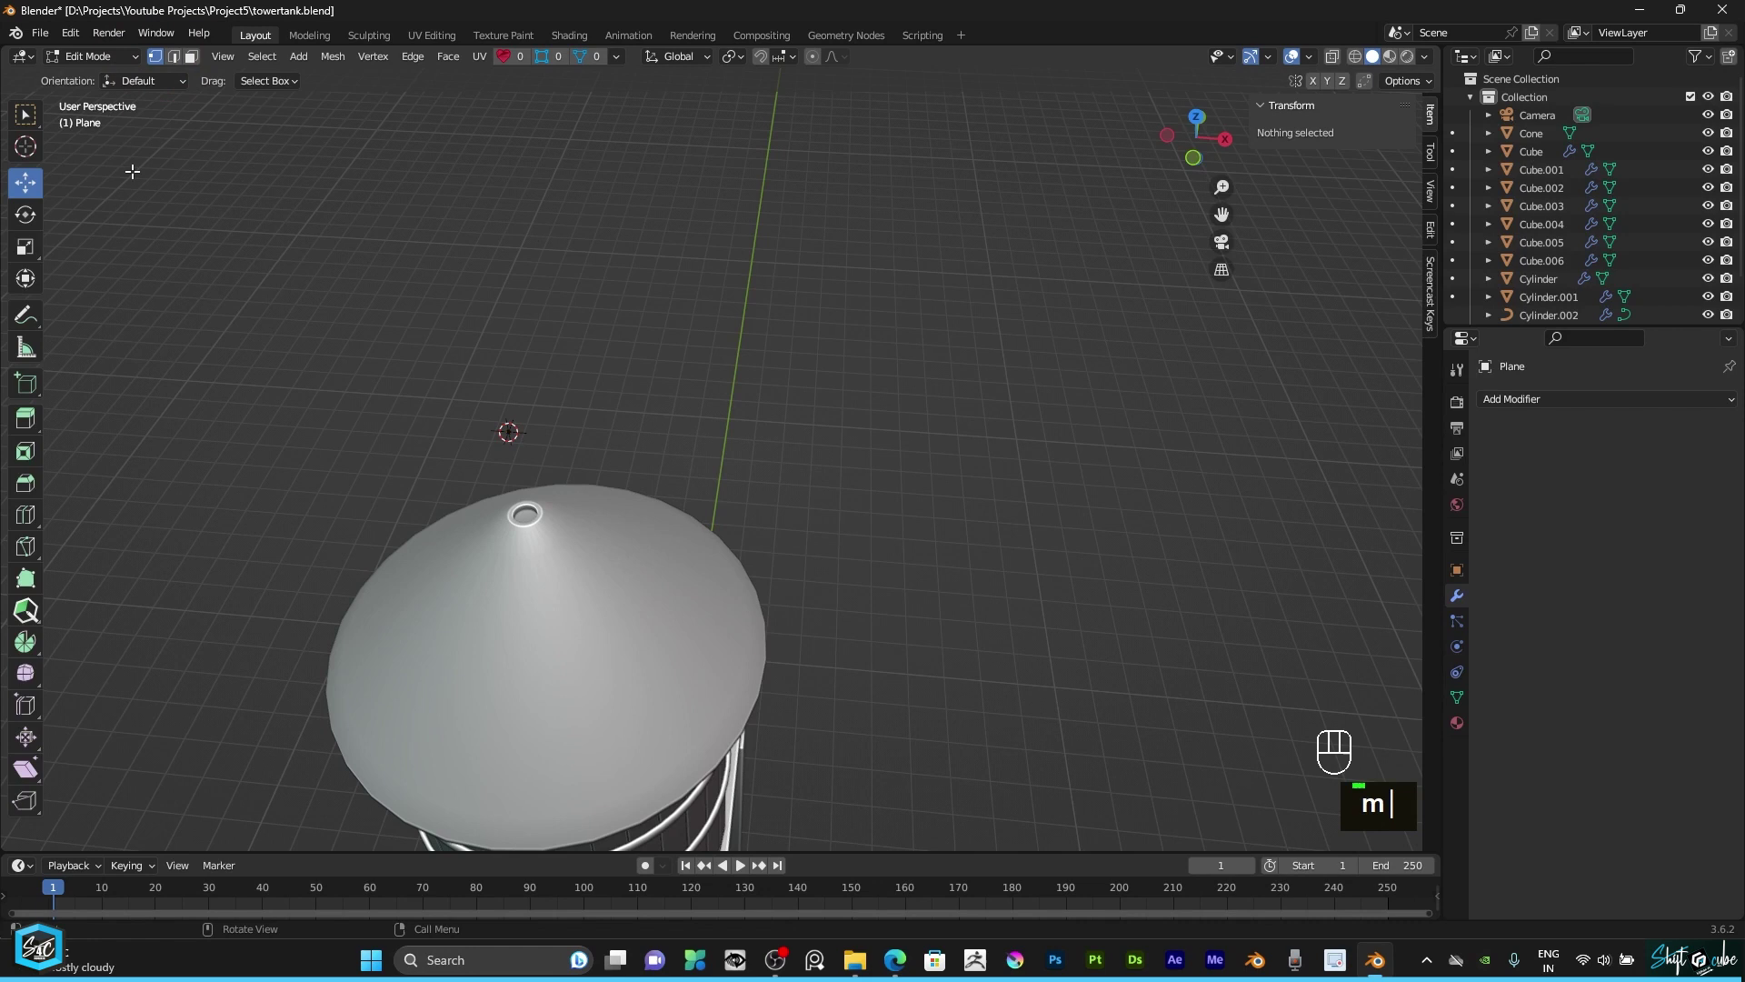
{"action": "left_click", "coordinate": [517, 414]}
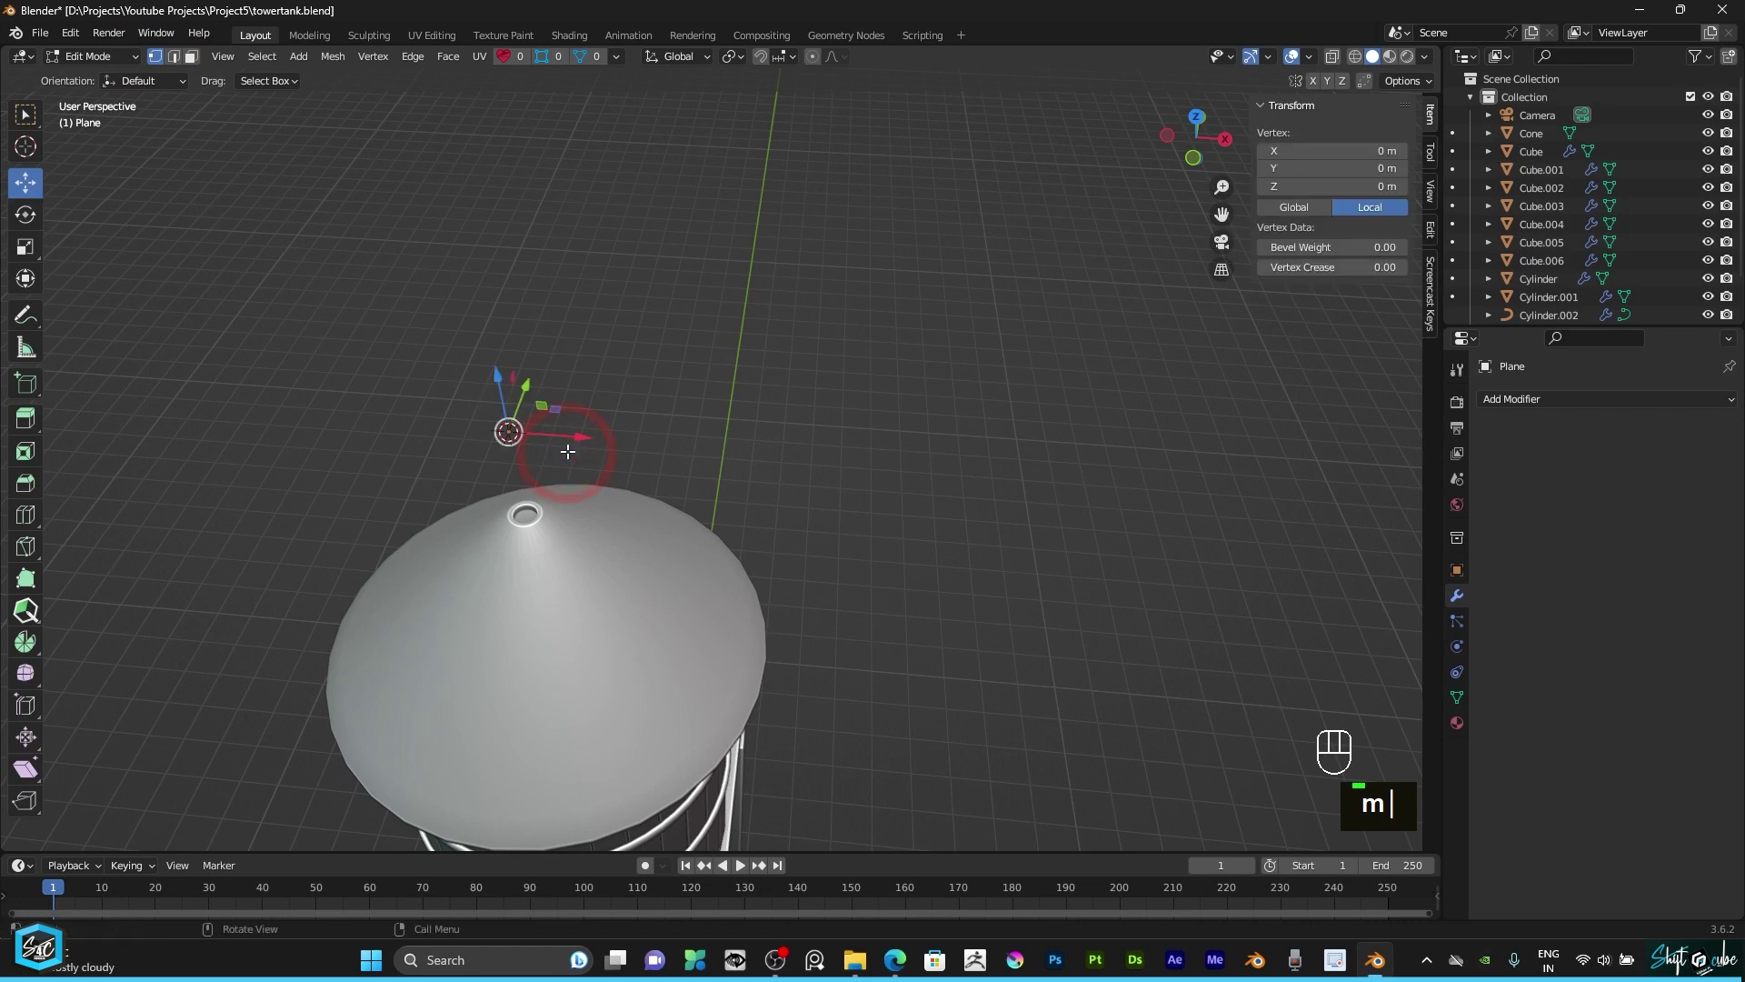
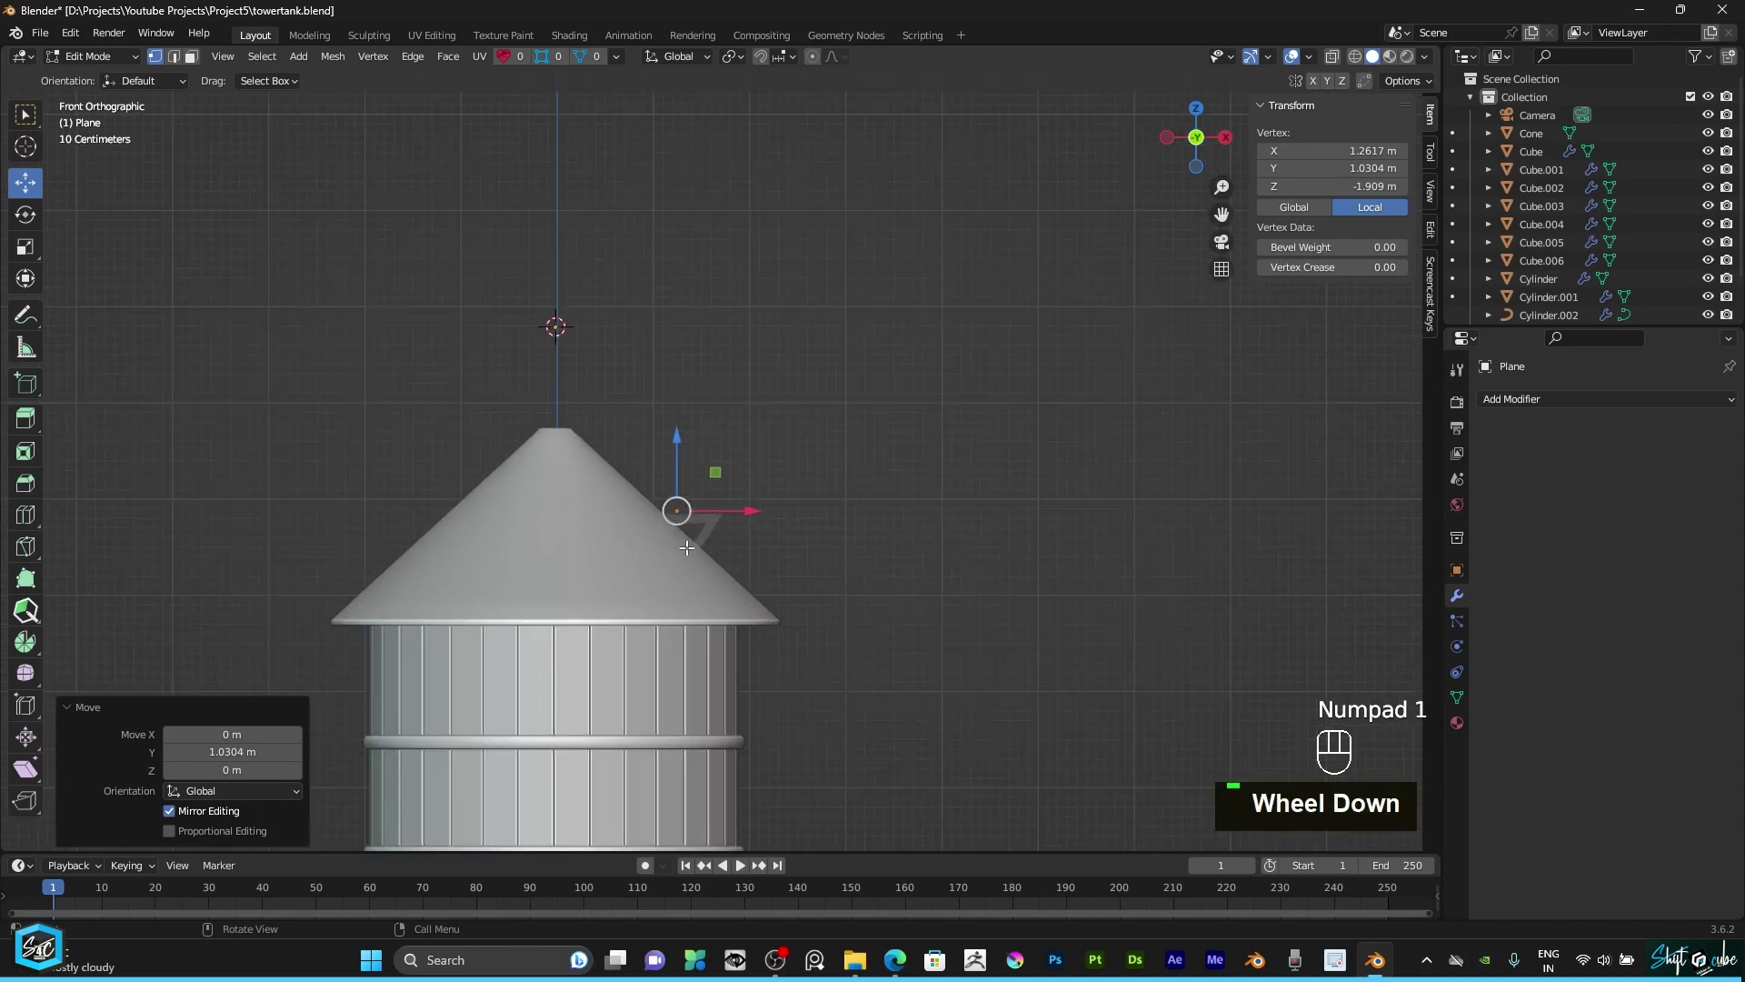
Step: Extrude the vertex sideways along X from beside the roof, framing the whole tower
{"action": "key", "text": "e"}
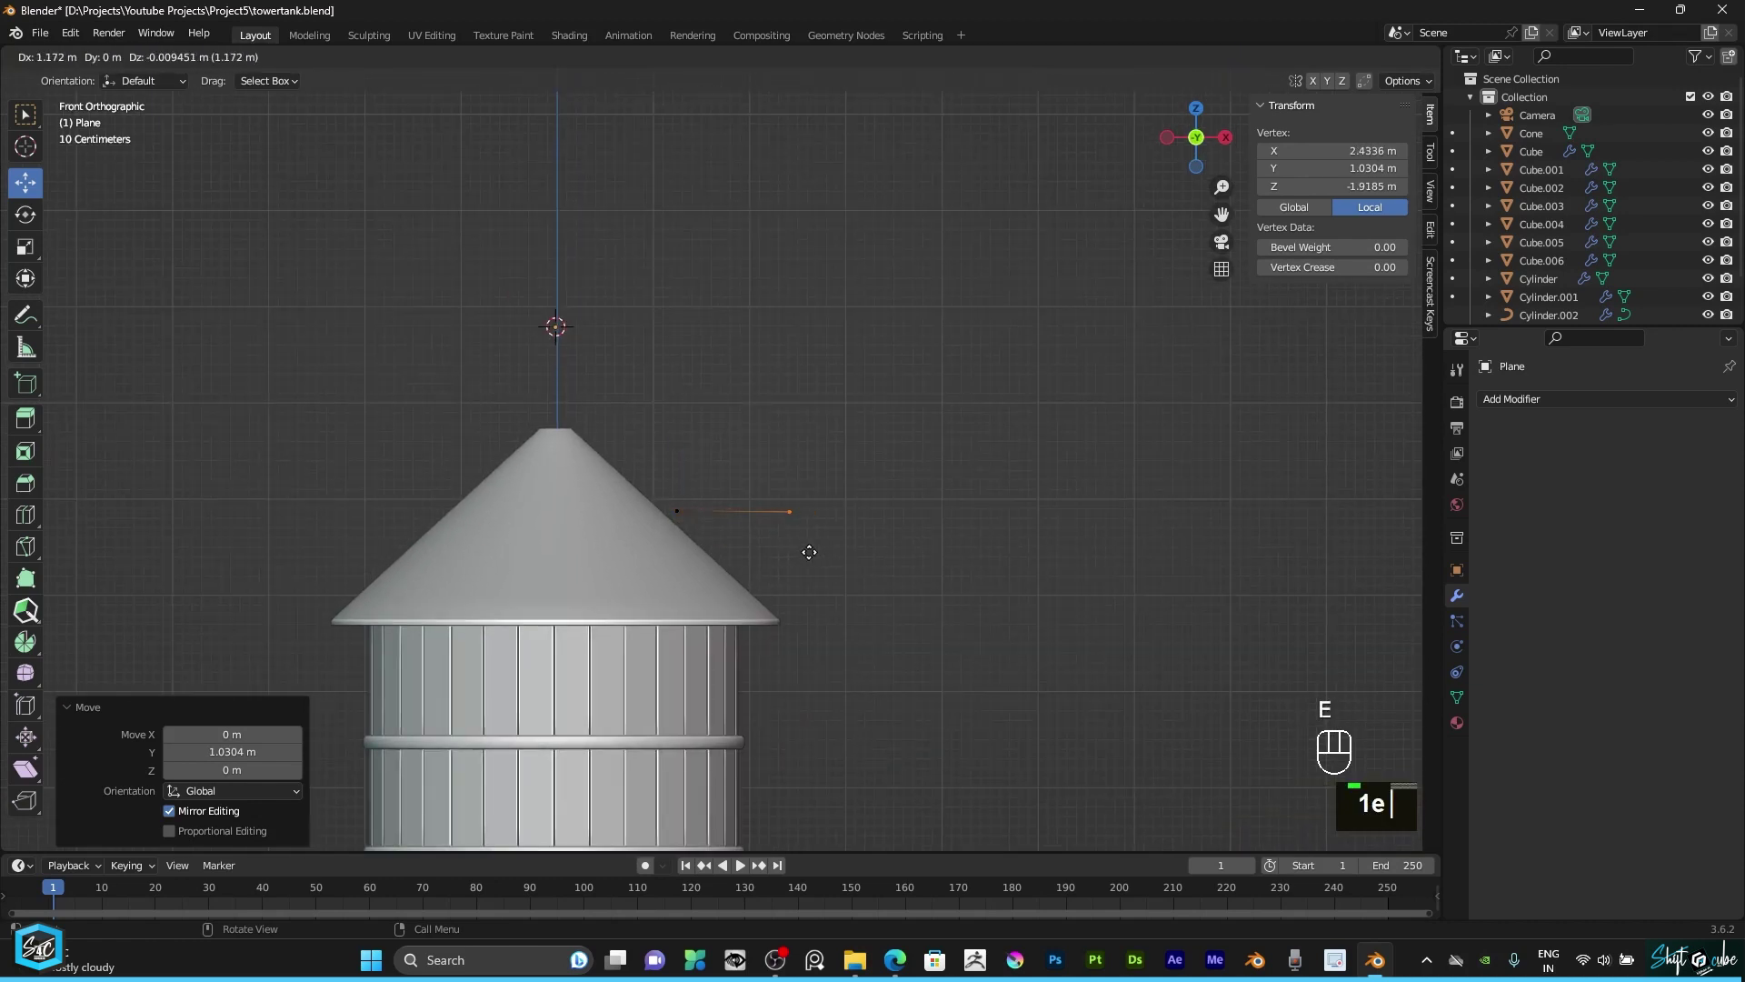
{"action": "type", "text": "1e"}
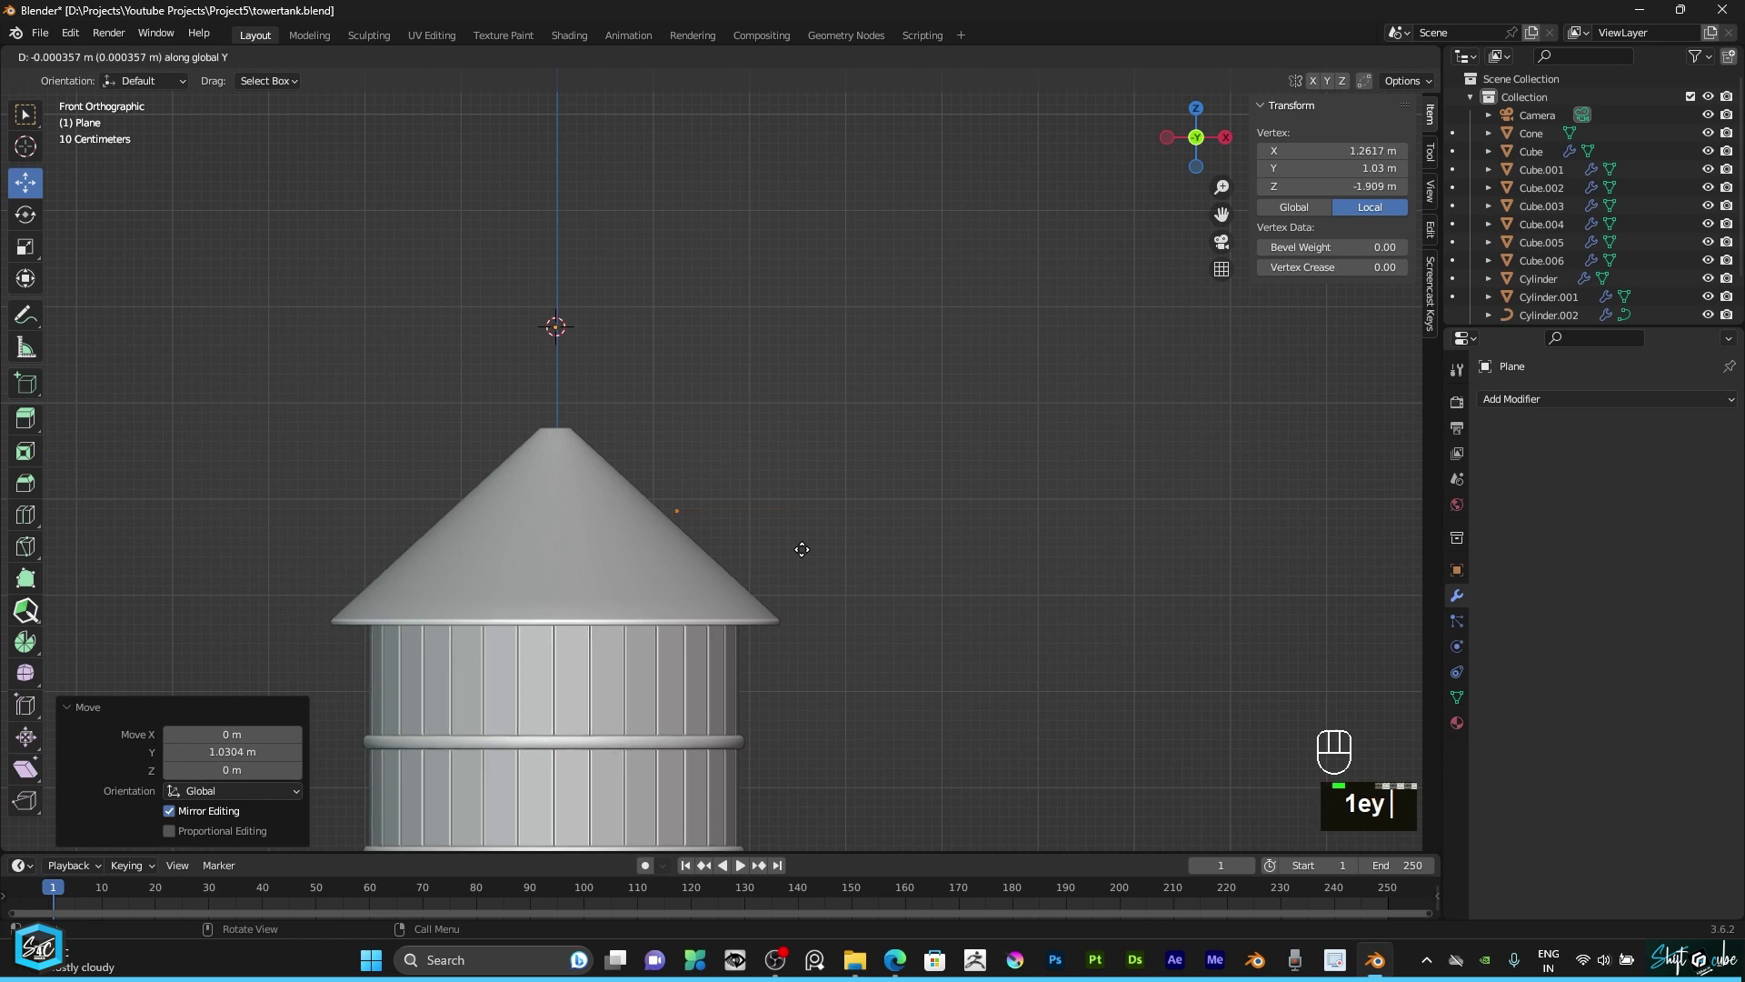
{"action": "type", "text": "yx"}
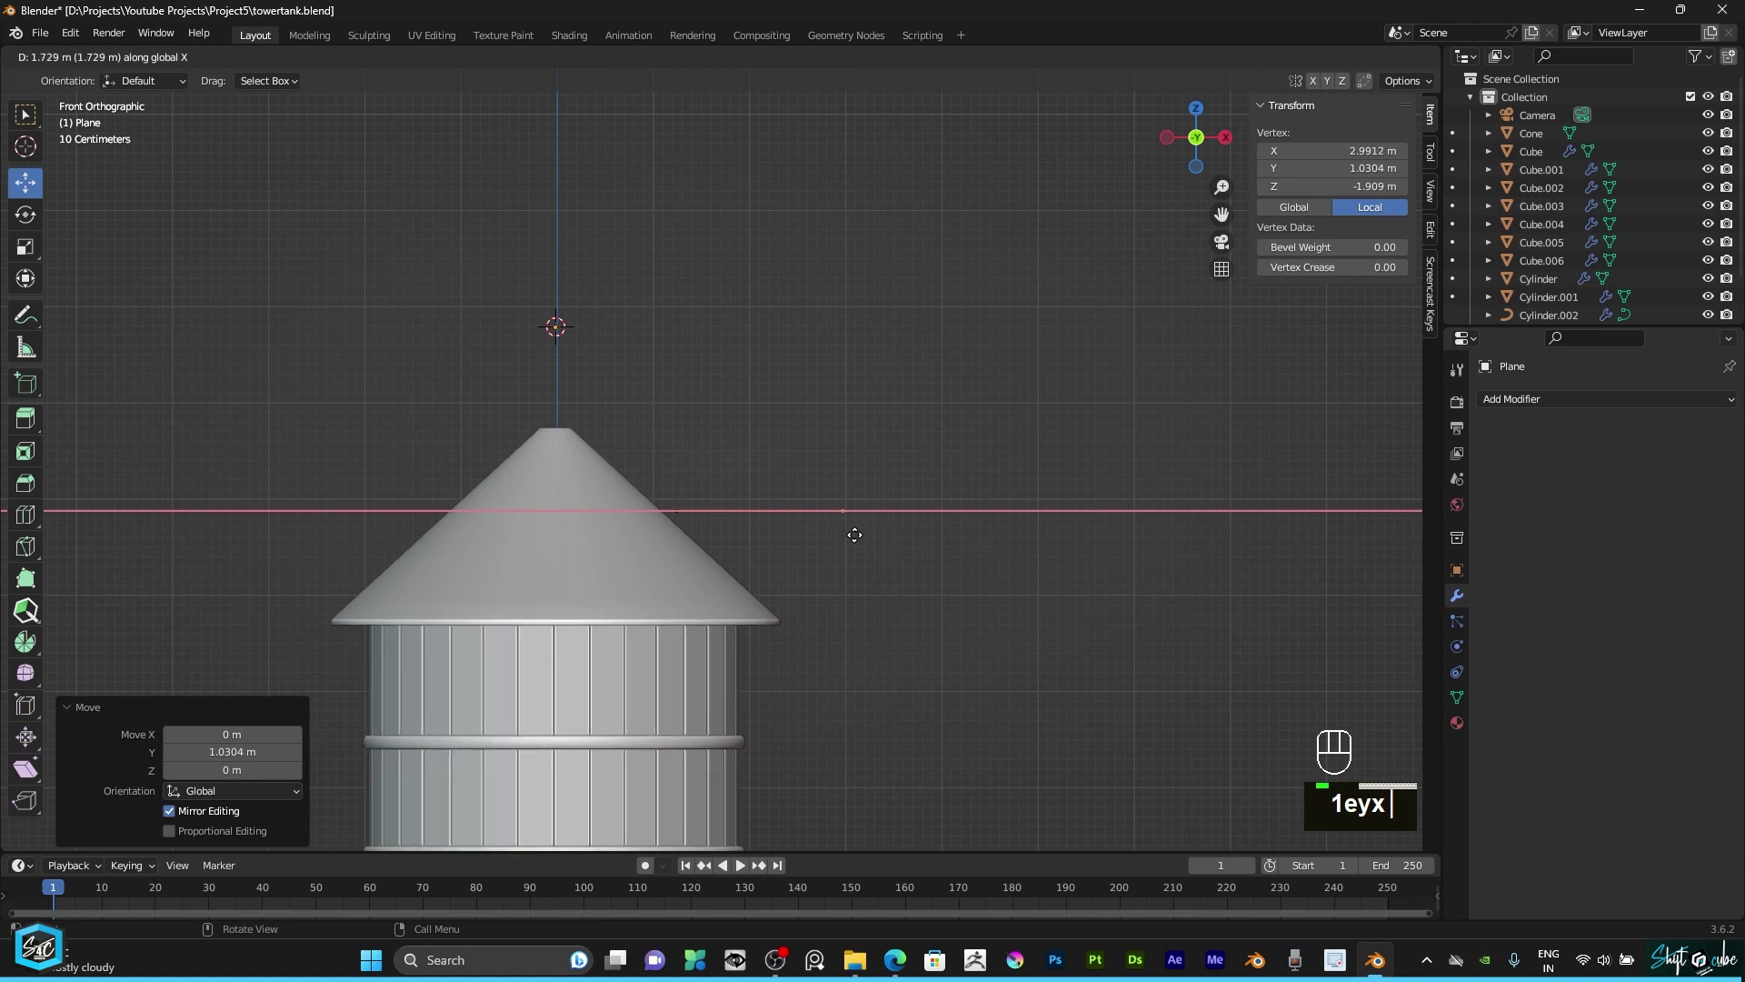
{"action": "scroll", "scroll_direction": "down", "scroll_amount": 3}
{"action": "left_click_drag", "start_coordinate": [845, 527], "coordinate": [846, 367]}
{"action": "scroll", "scroll_direction": "up", "scroll_amount": 3}
{"action": "scroll", "scroll_direction": "down", "scroll_amount": 3}
{"action": "left_click_drag", "start_coordinate": [859, 445], "coordinate": [839, 324]}
Step: Extrude the path straight down along Z twice, the last drop about 1.36 m
{"action": "type", "text": "e"}
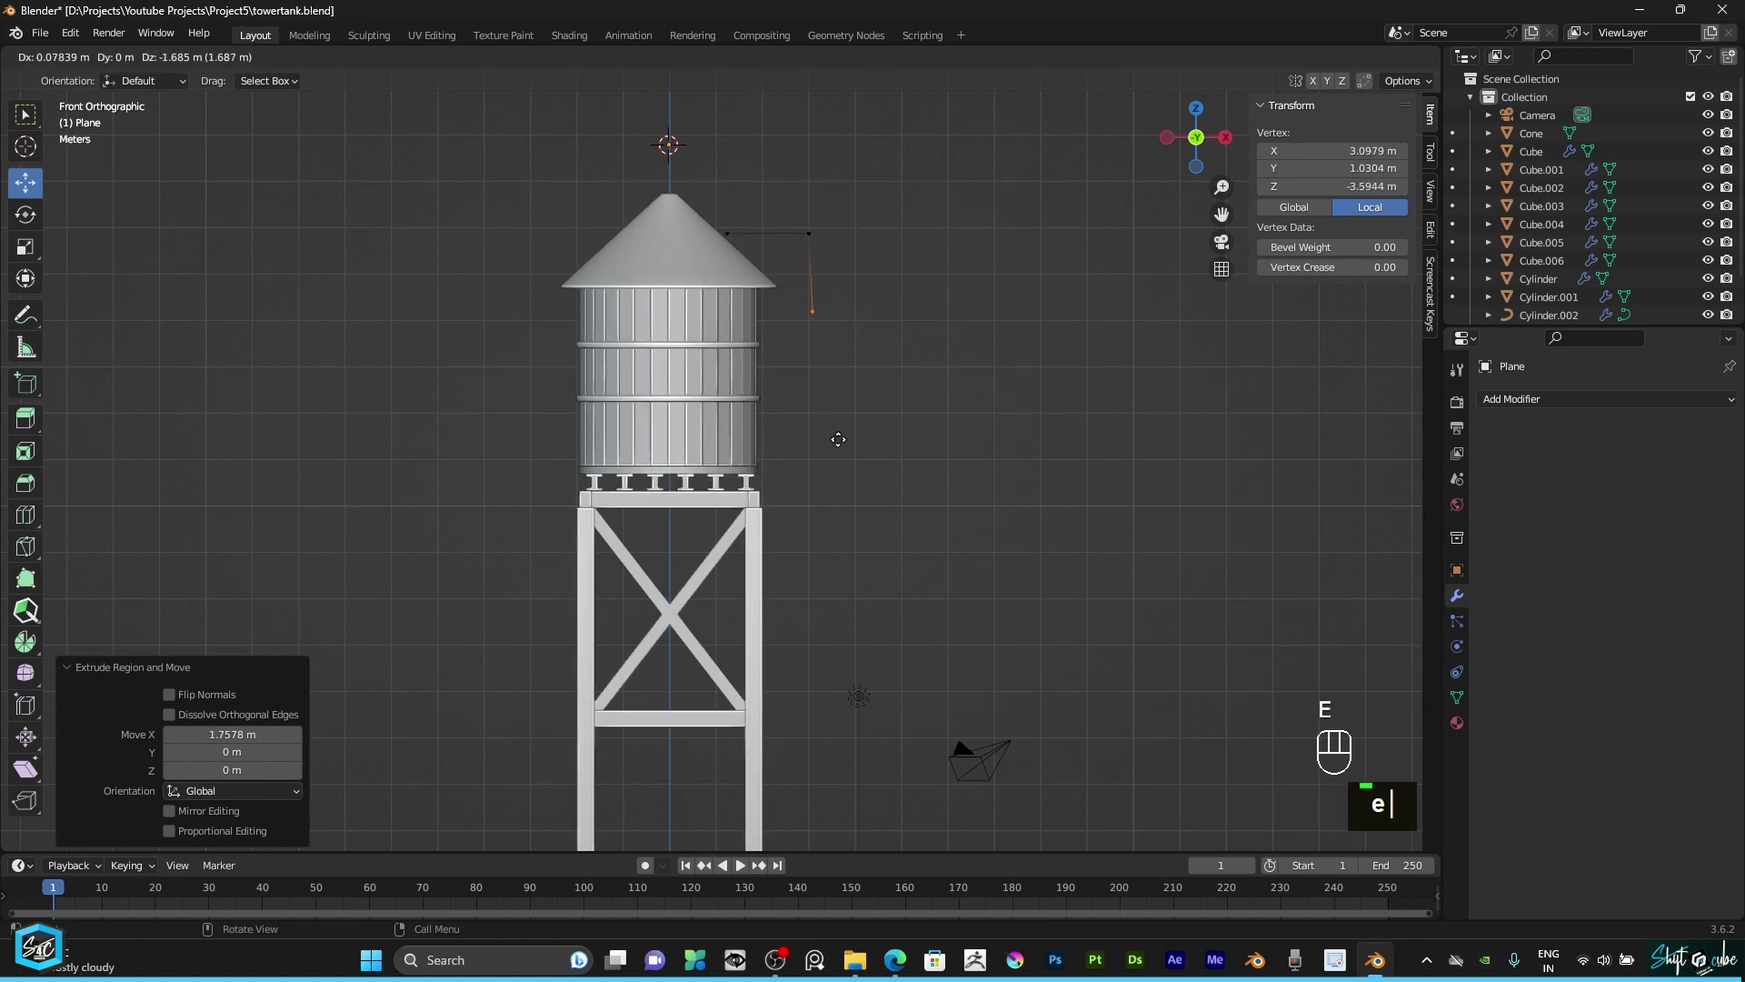
{"action": "type", "text": "z"}
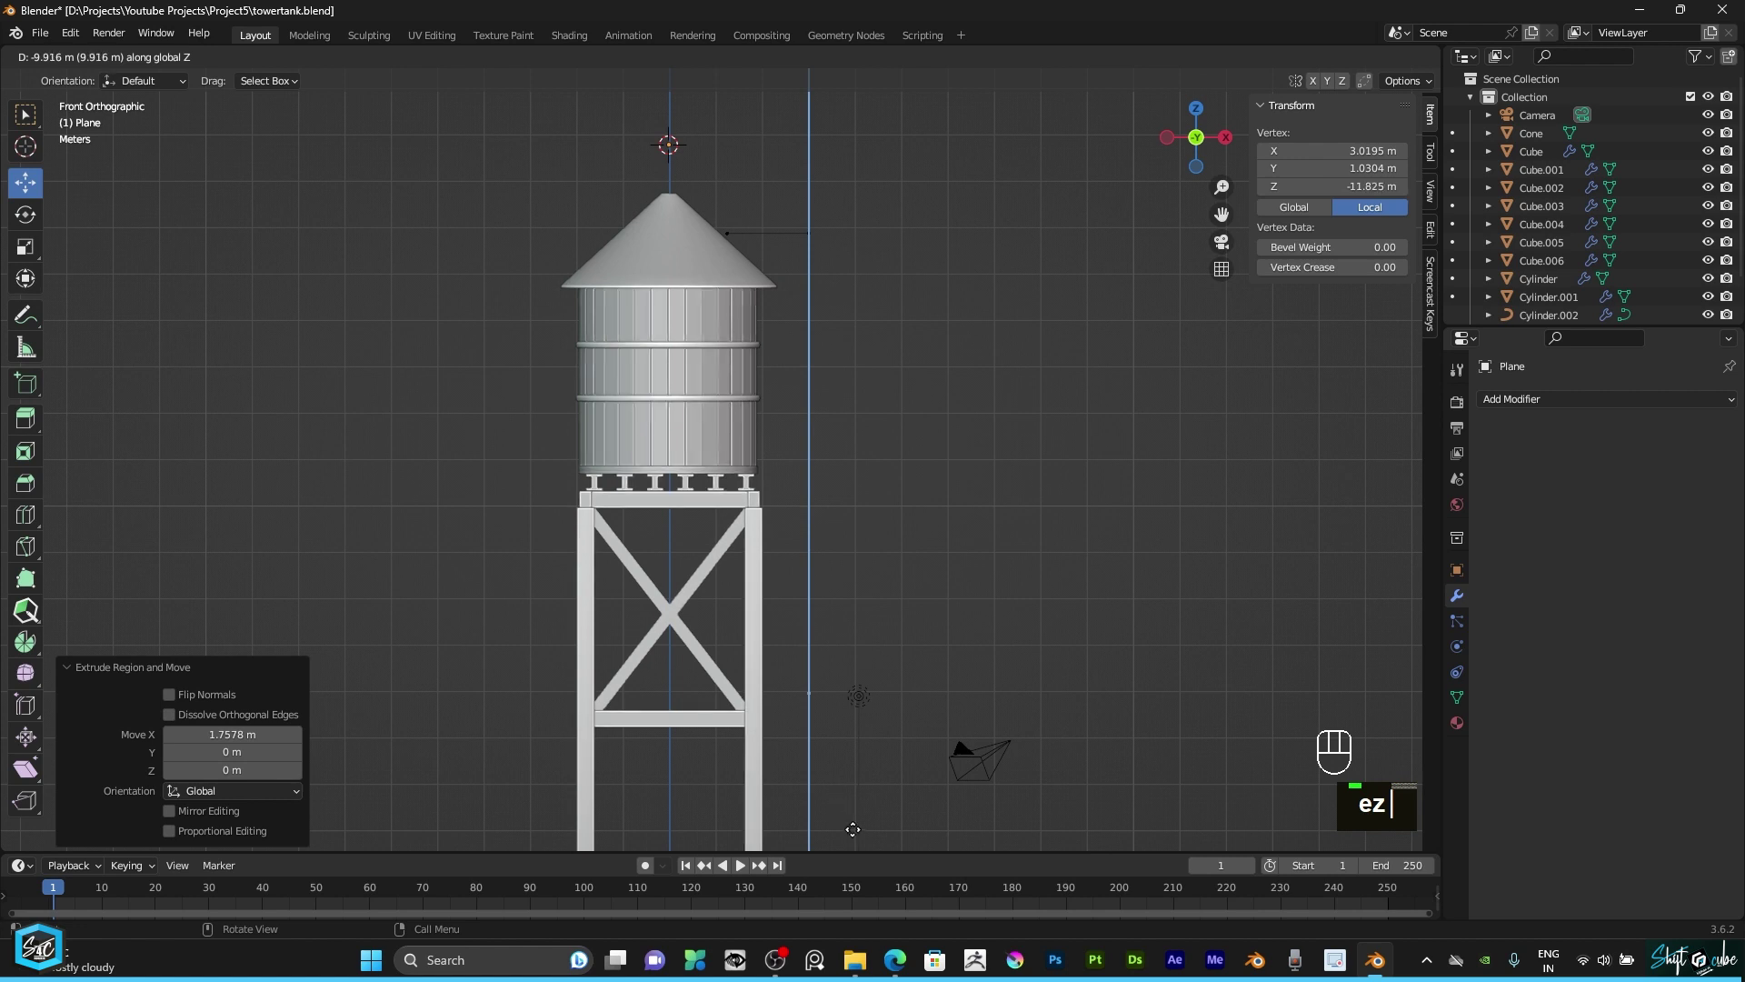
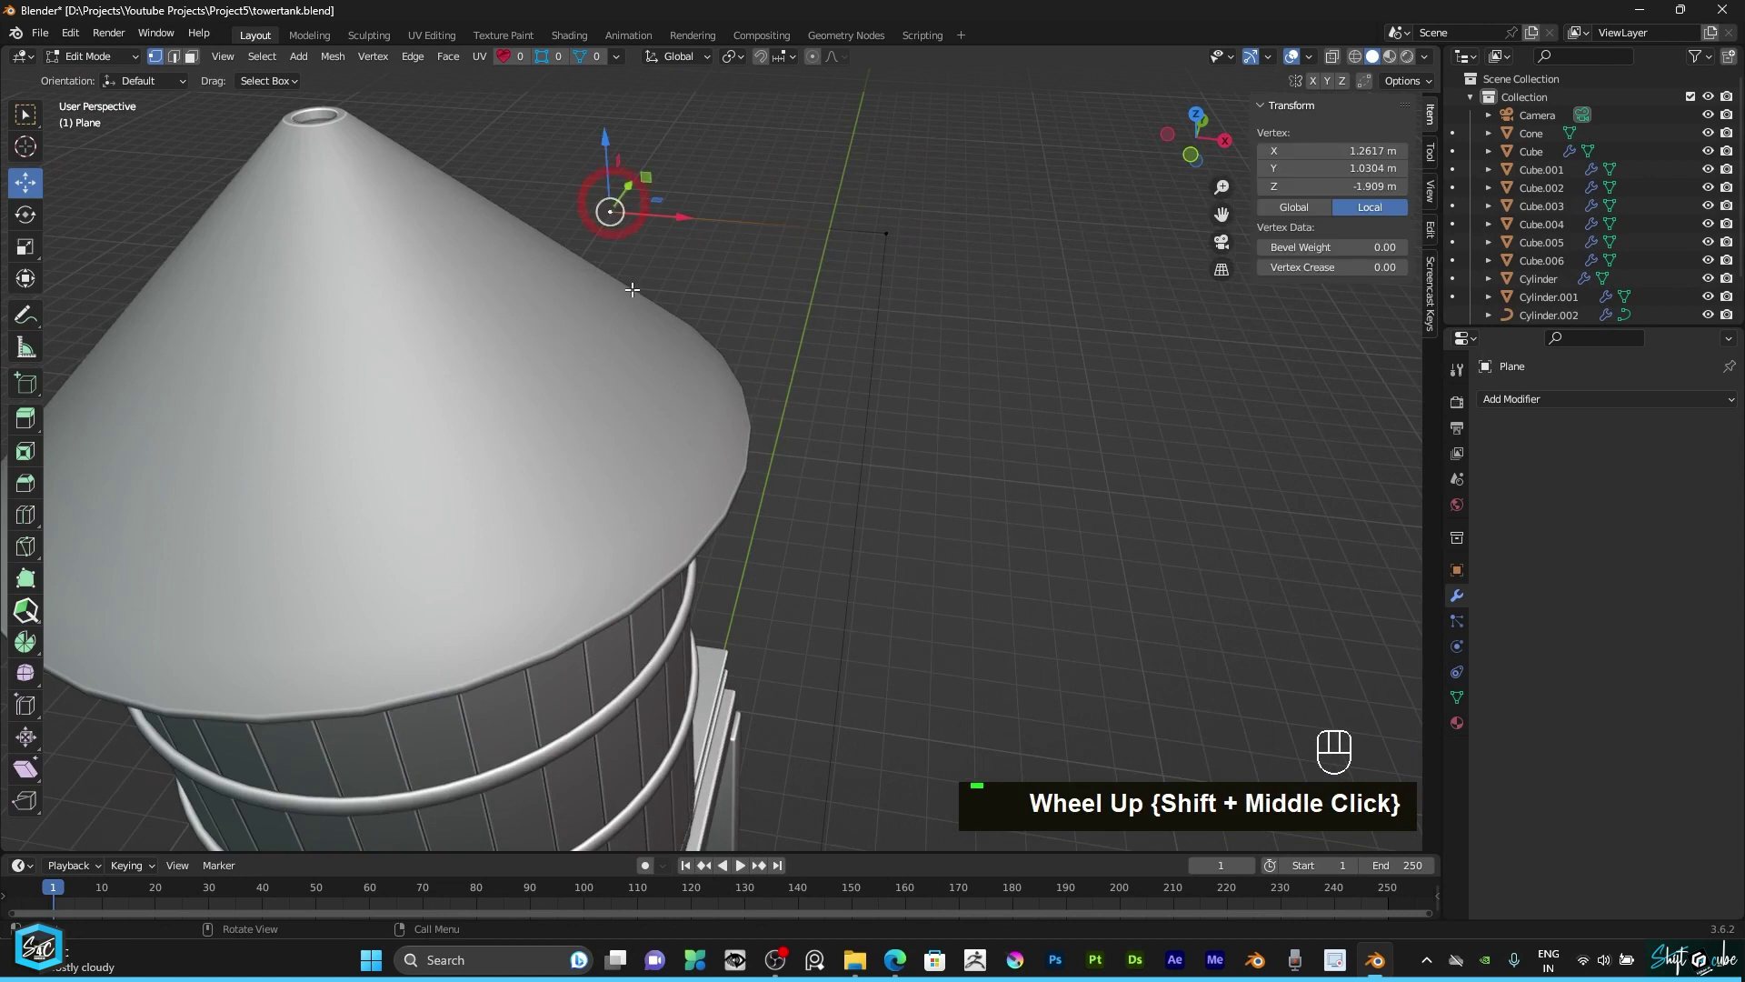
{"action": "type", "text": "e"}
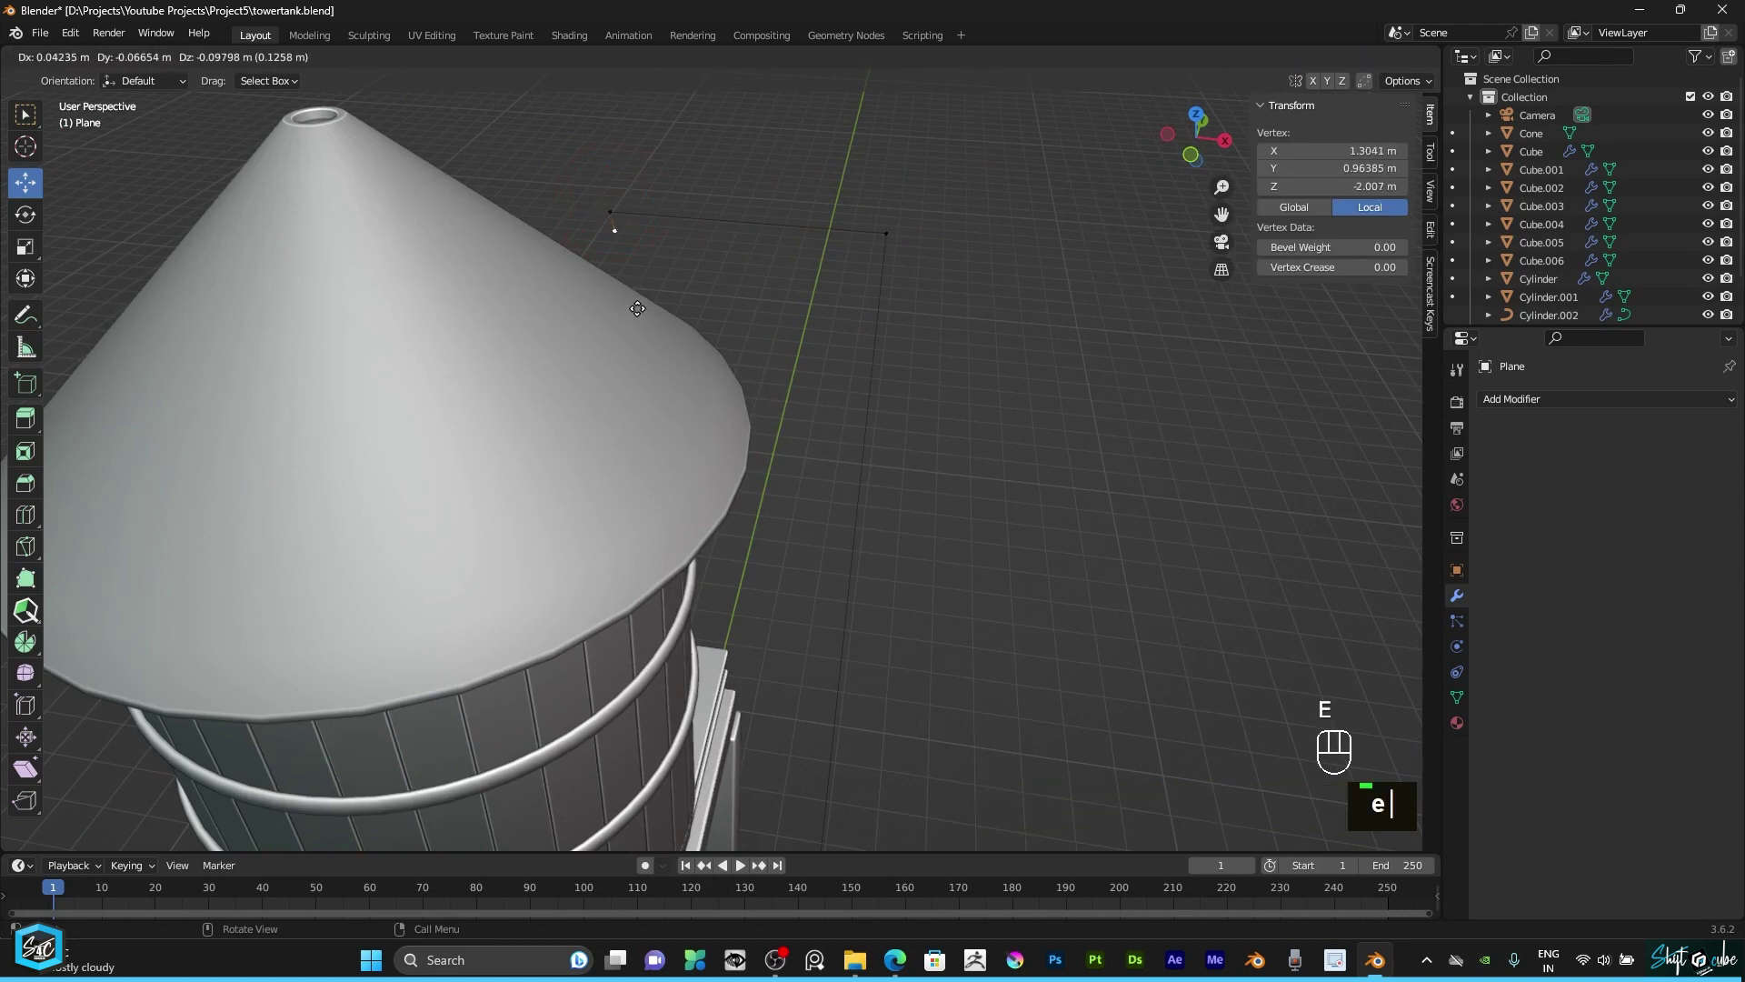
{"action": "type", "text": "z"}
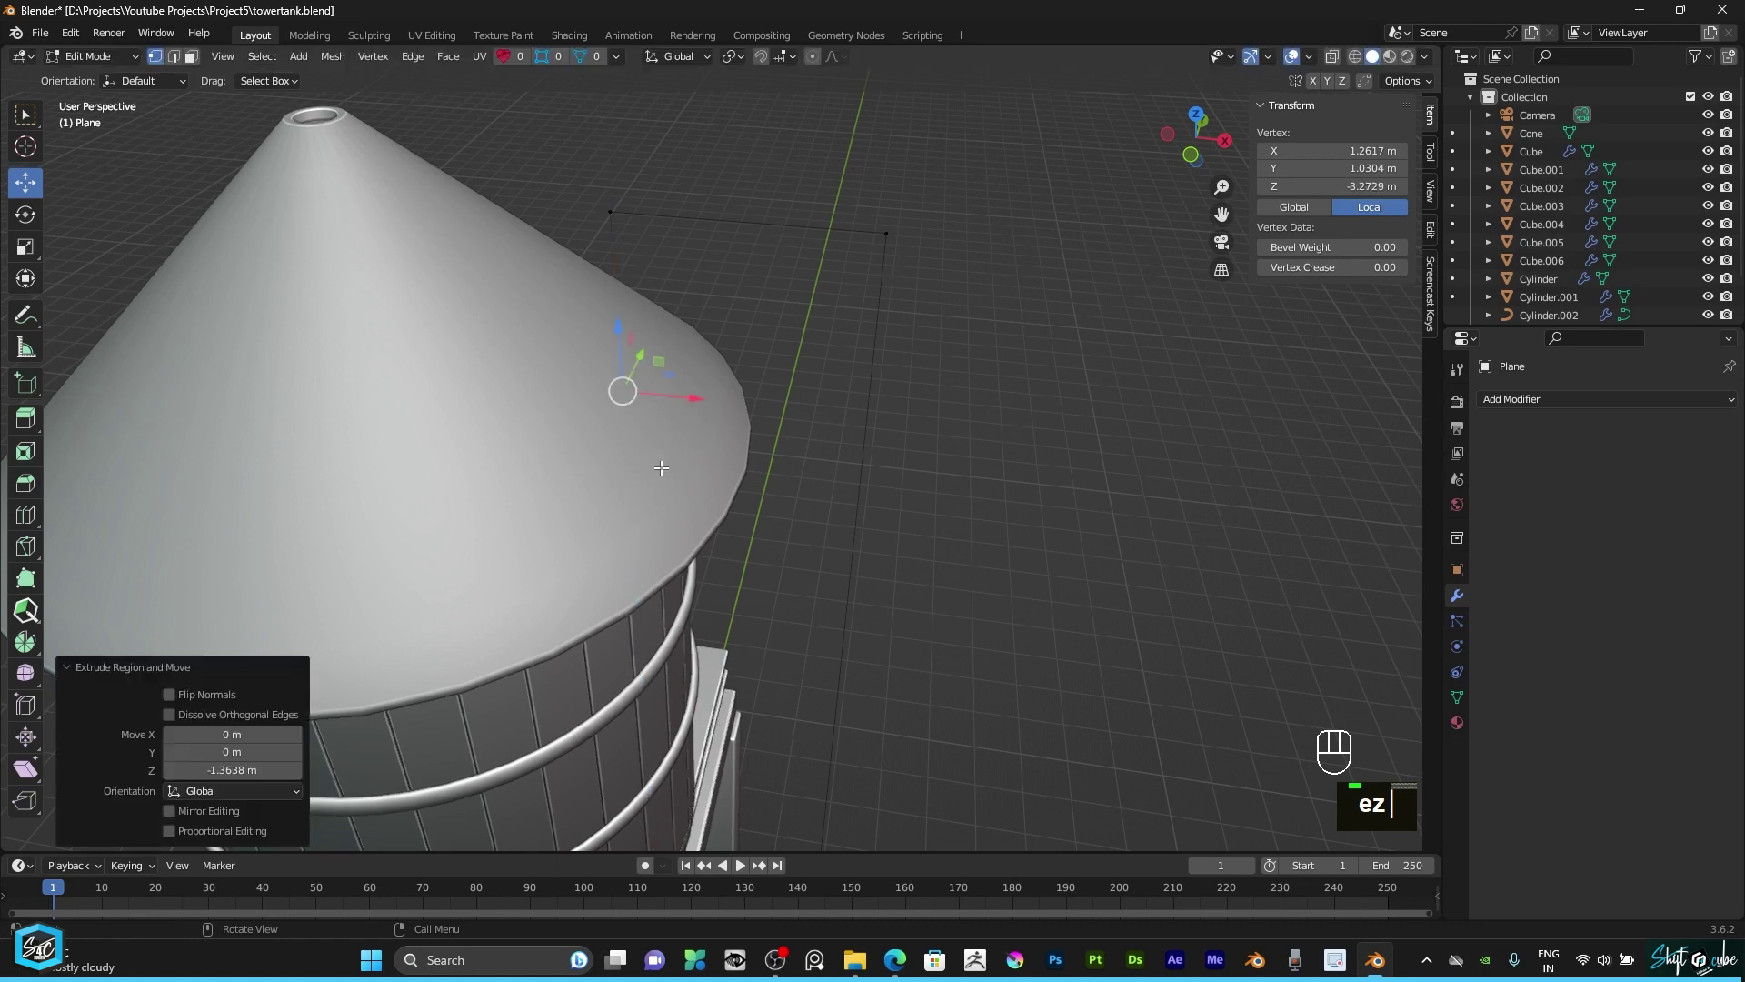
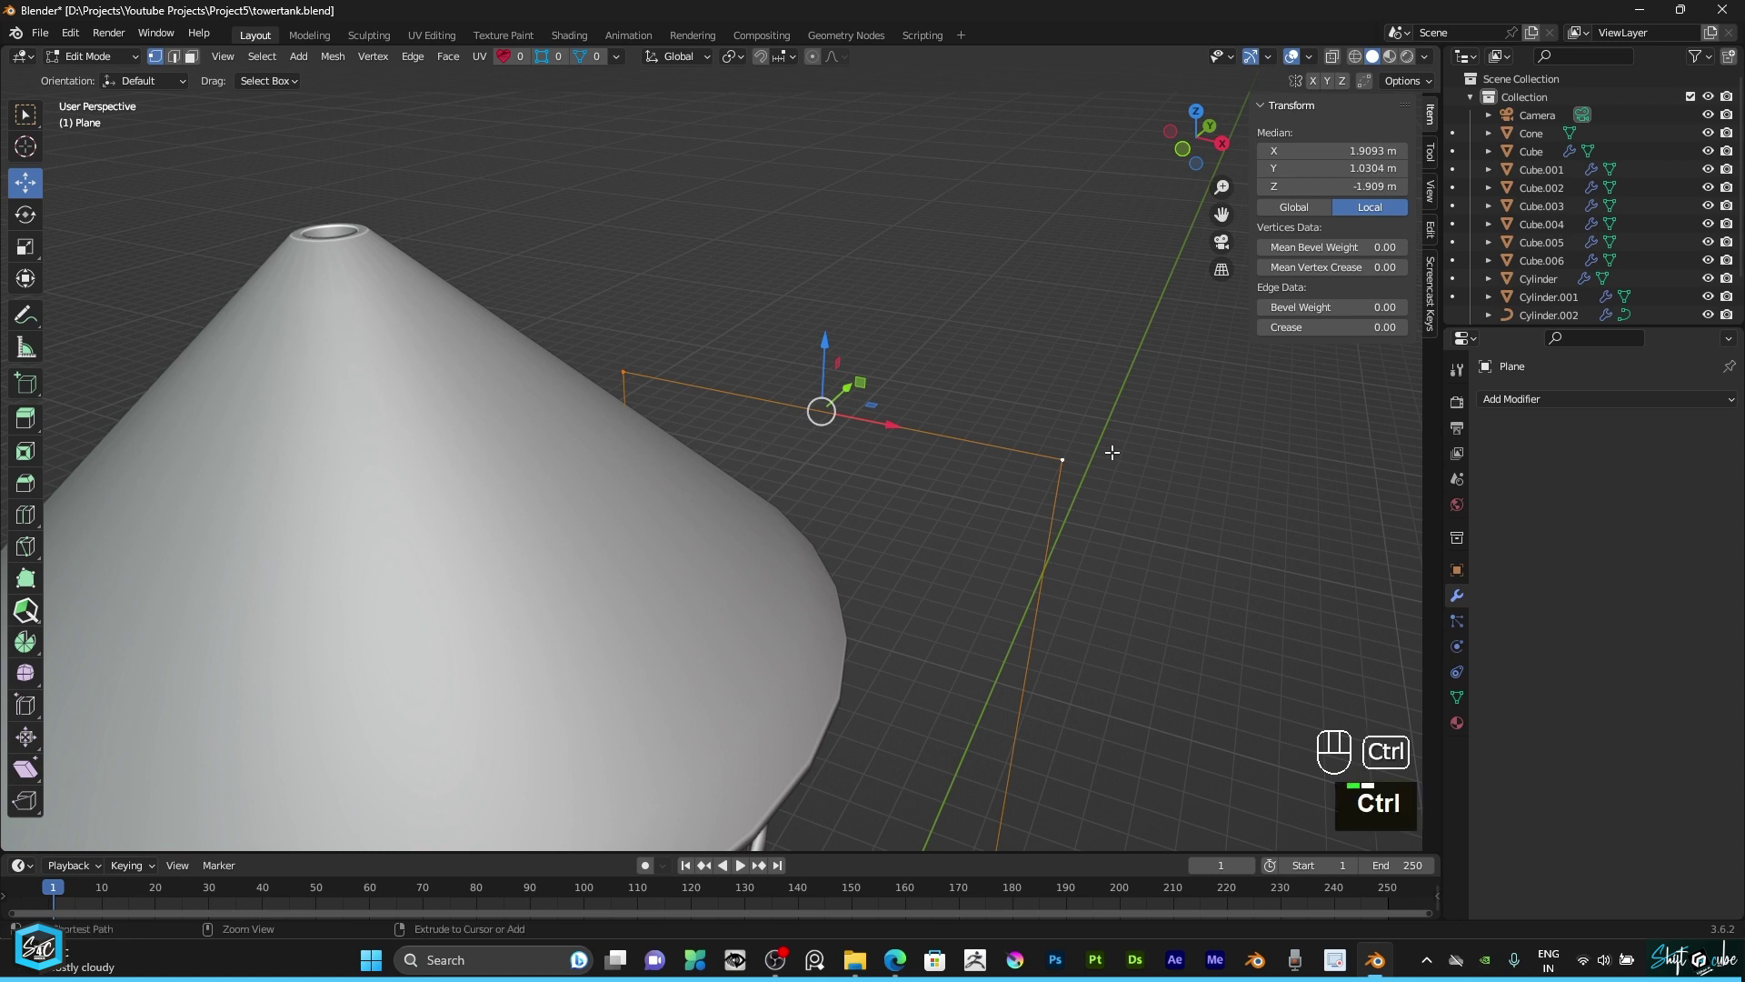
Step: Bevel the pipe path's corner vertices into four-segment rounded bends in front view
{"action": "key", "text": "ctrl+shift+b"}
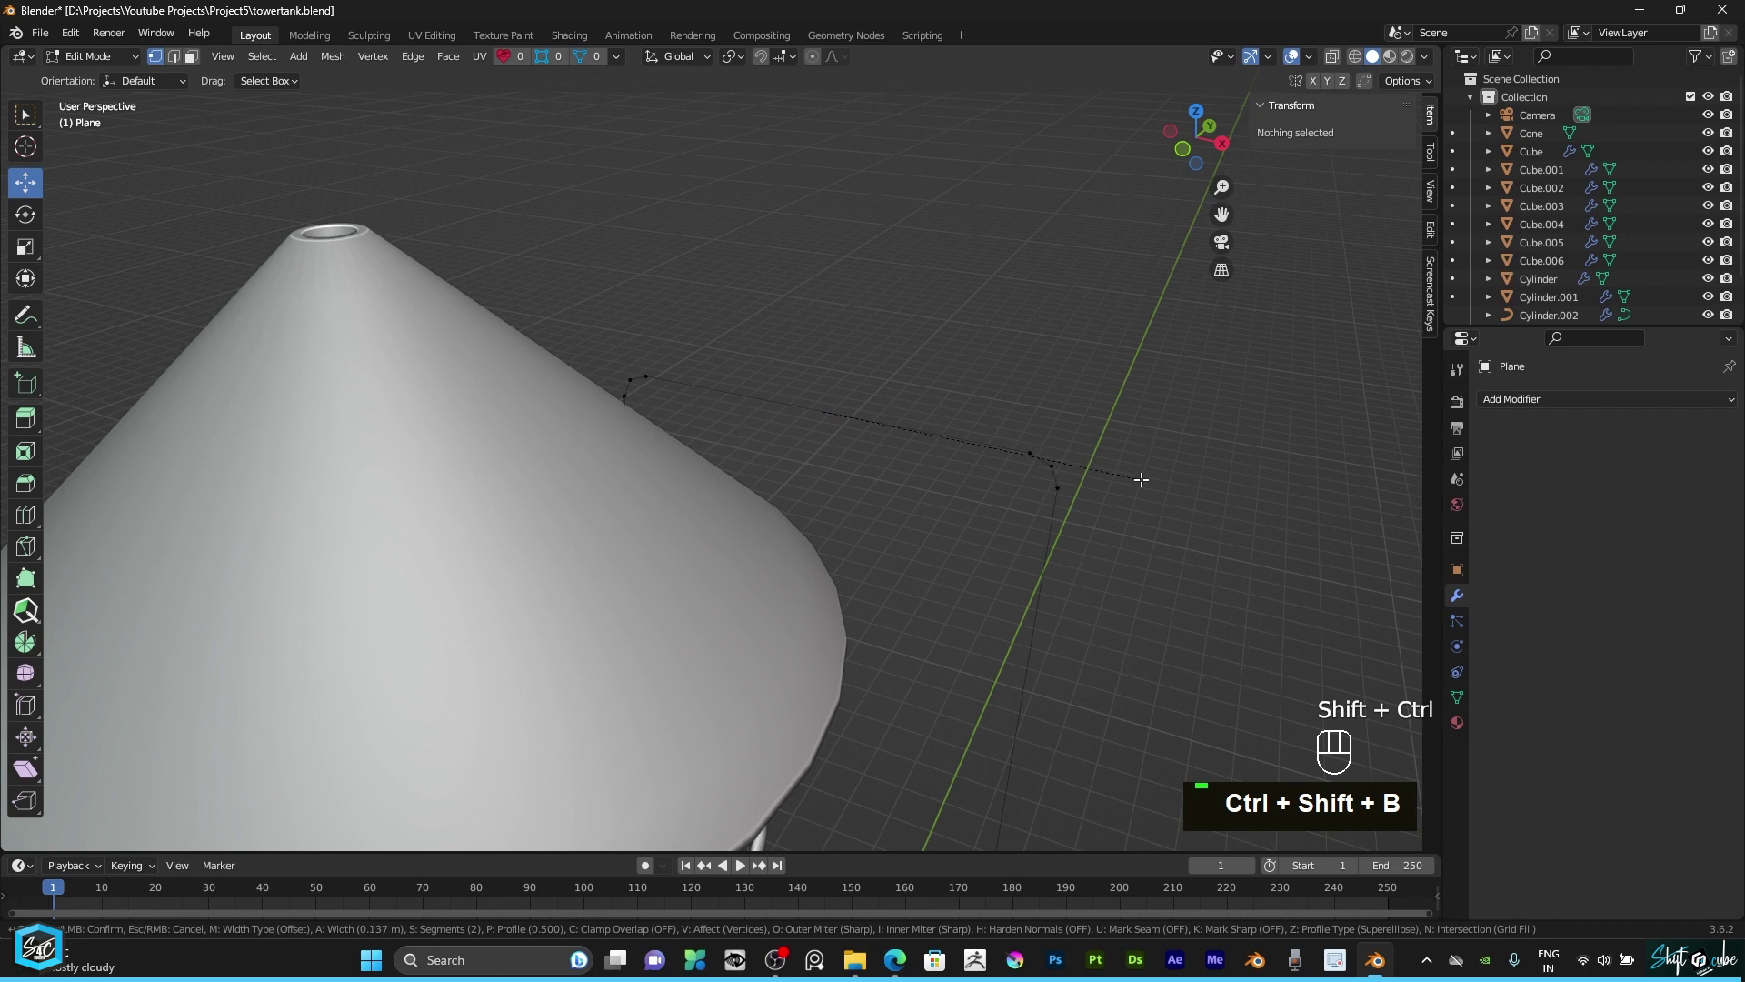
{"action": "scroll", "scroll_direction": "up", "scroll_amount": 3}
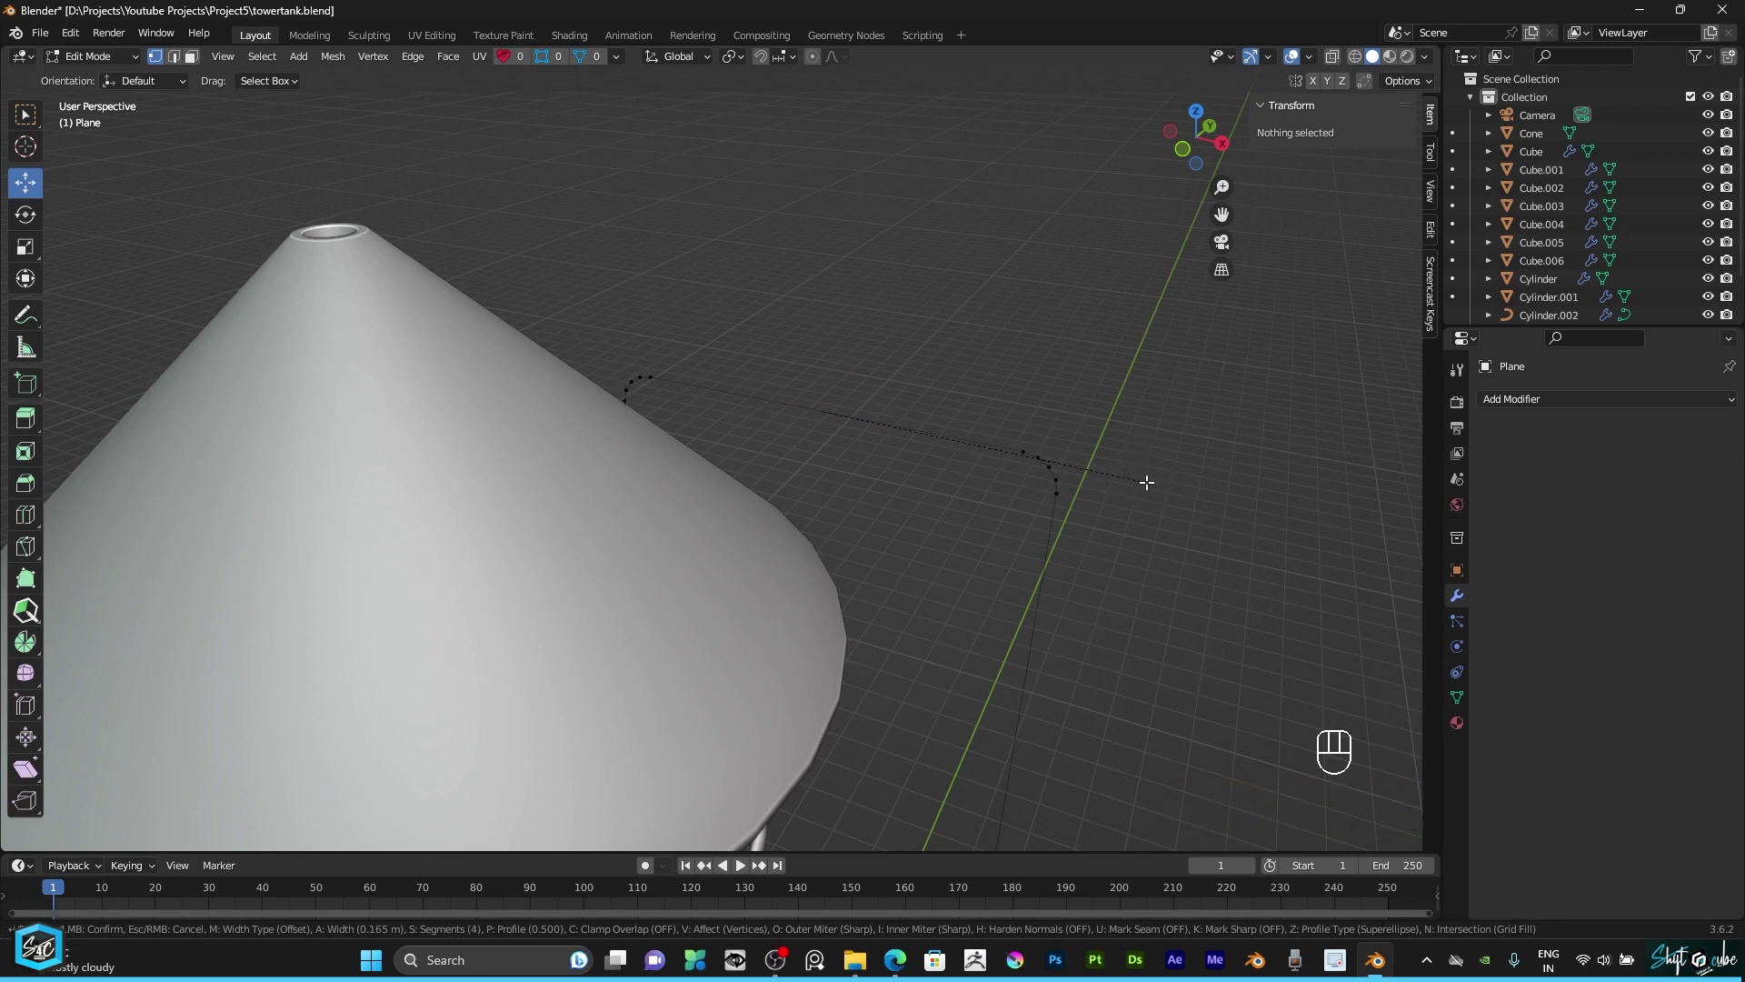
{"action": "scroll", "scroll_direction": "down", "scroll_amount": 3}
{"action": "key", "text": "KP_1"}
{"action": "type", "text": "1"}
Step: Return to Object Mode, select the pipe path Plane and bring up Apply Transforms
{"action": "left_click", "coordinate": [1185, 141]}
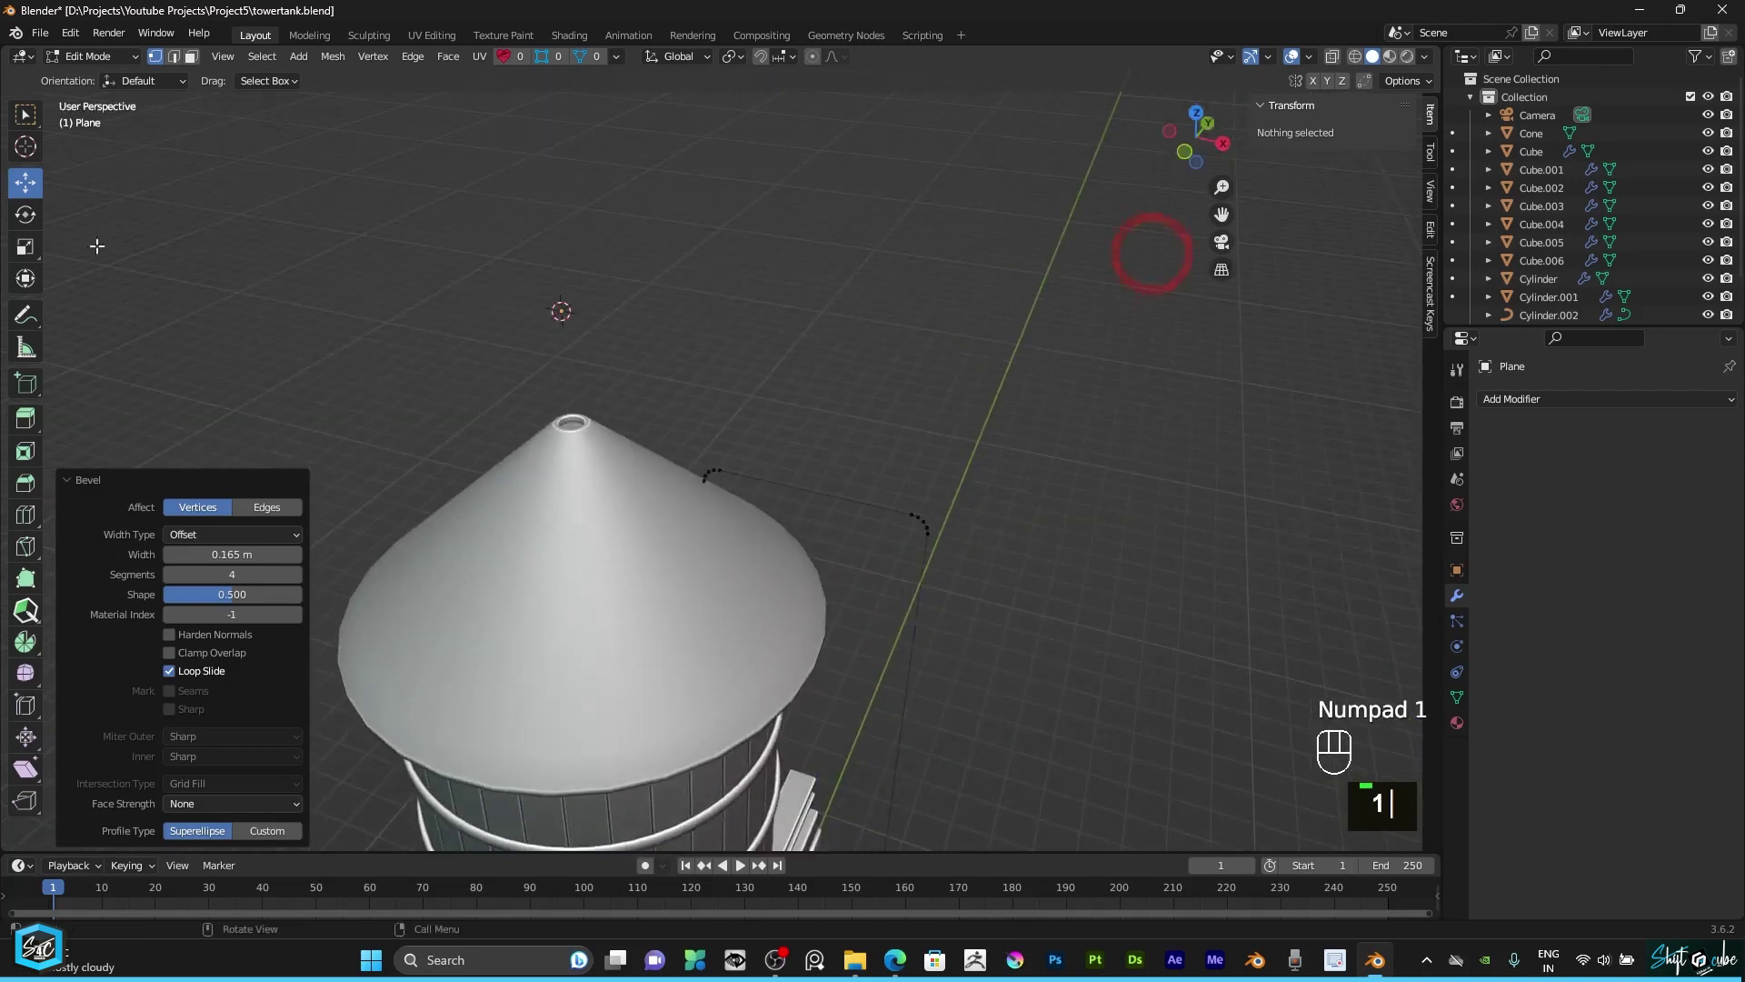
{"action": "double_click", "coordinate": [117, 68]}
{"action": "right_click", "coordinate": [910, 530]}
{"action": "left_click", "coordinate": [910, 529]}
{"action": "key", "text": "ctrl+a"}
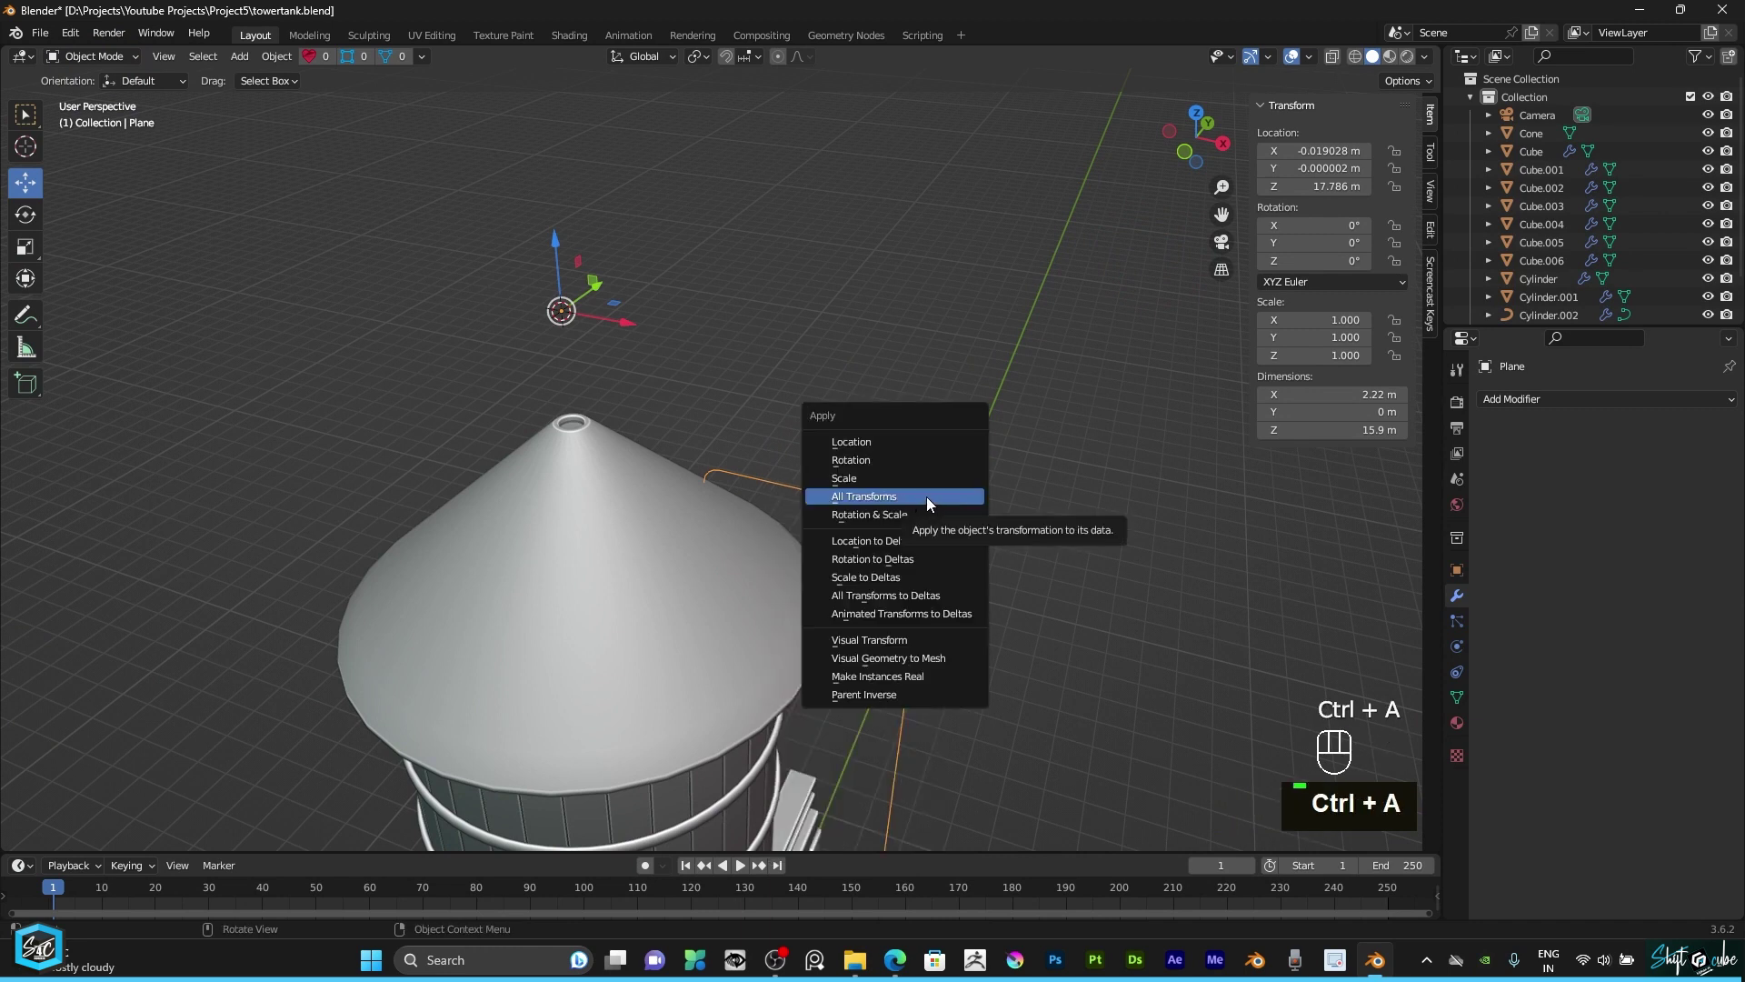
Step: Apply all transforms to the pipe path and convert it to a curve
{"action": "double_click", "coordinate": [1054, 478]}
{"action": "left_click", "coordinate": [1197, 142]}
{"action": "scroll", "scroll_direction": "up", "scroll_amount": 3}
{"action": "left_click", "coordinate": [869, 522]}
{"action": "scroll", "scroll_direction": "up", "scroll_amount": 3}
{"action": "right_click", "coordinate": [876, 518]}
{"action": "left_click_drag", "start_coordinate": [876, 518], "coordinate": [957, 574]}
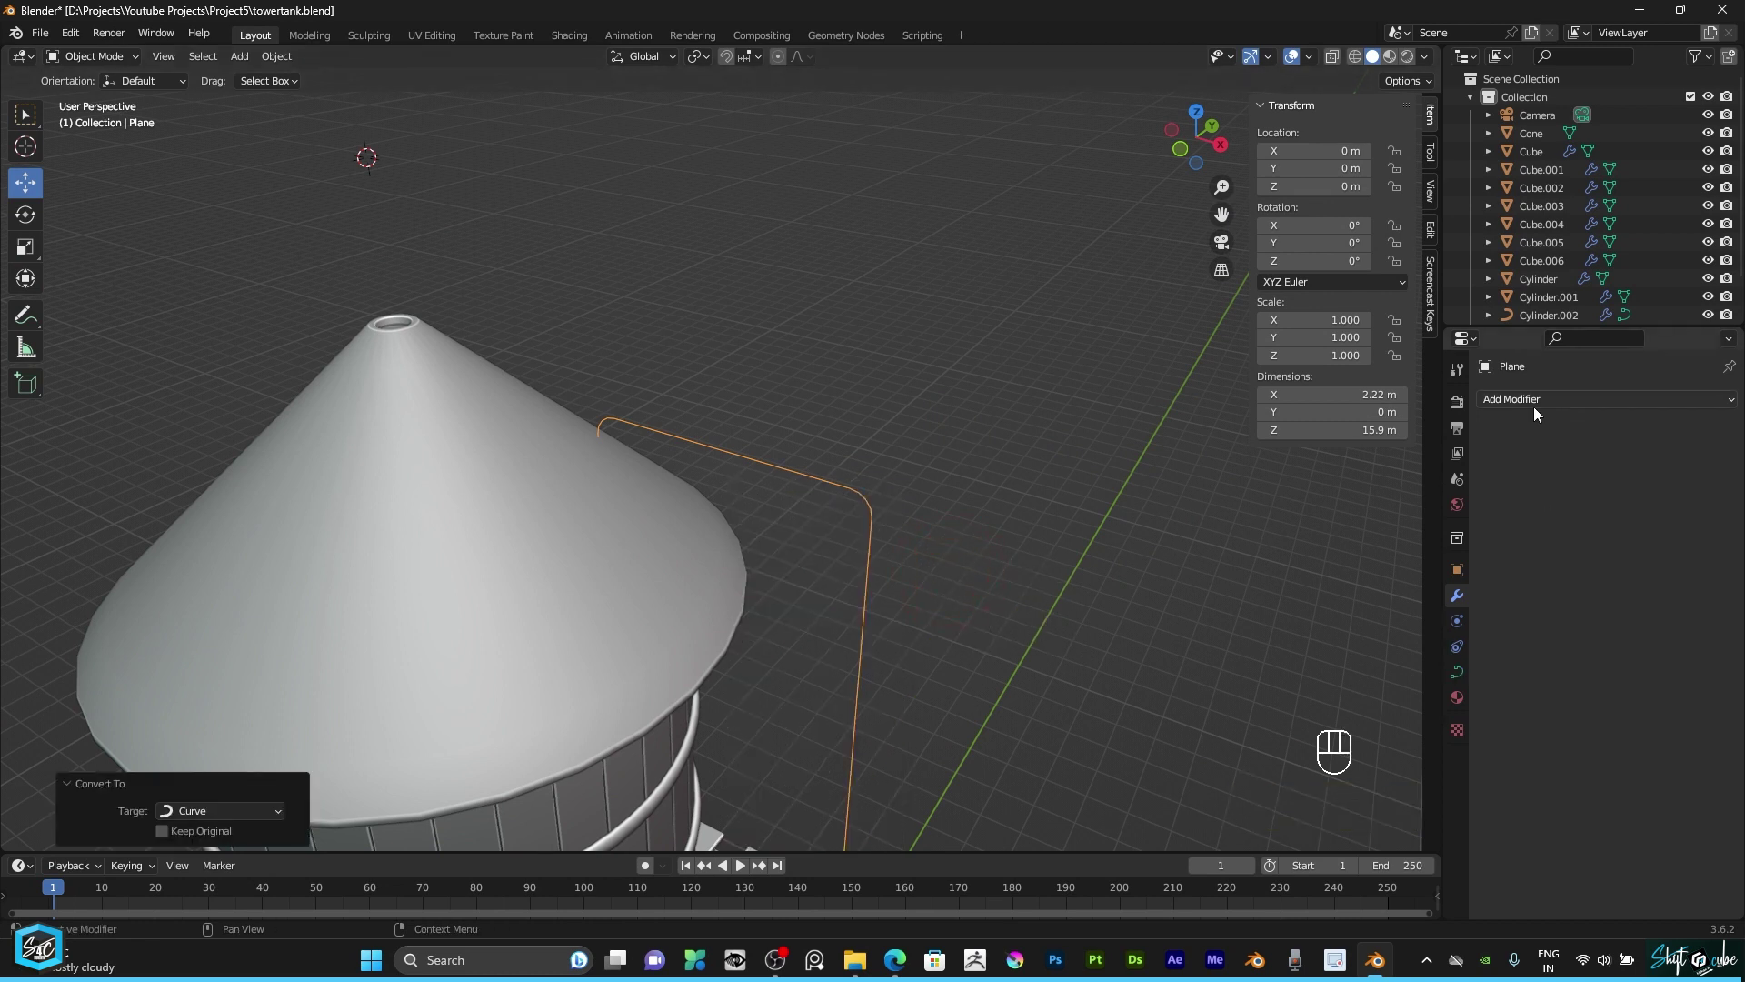
Step: Show the curve's Geometry settings to give the pipe a round thickness
{"action": "left_click", "coordinate": [1463, 673]}
{"action": "scroll", "scroll_direction": "down", "scroll_amount": 3}
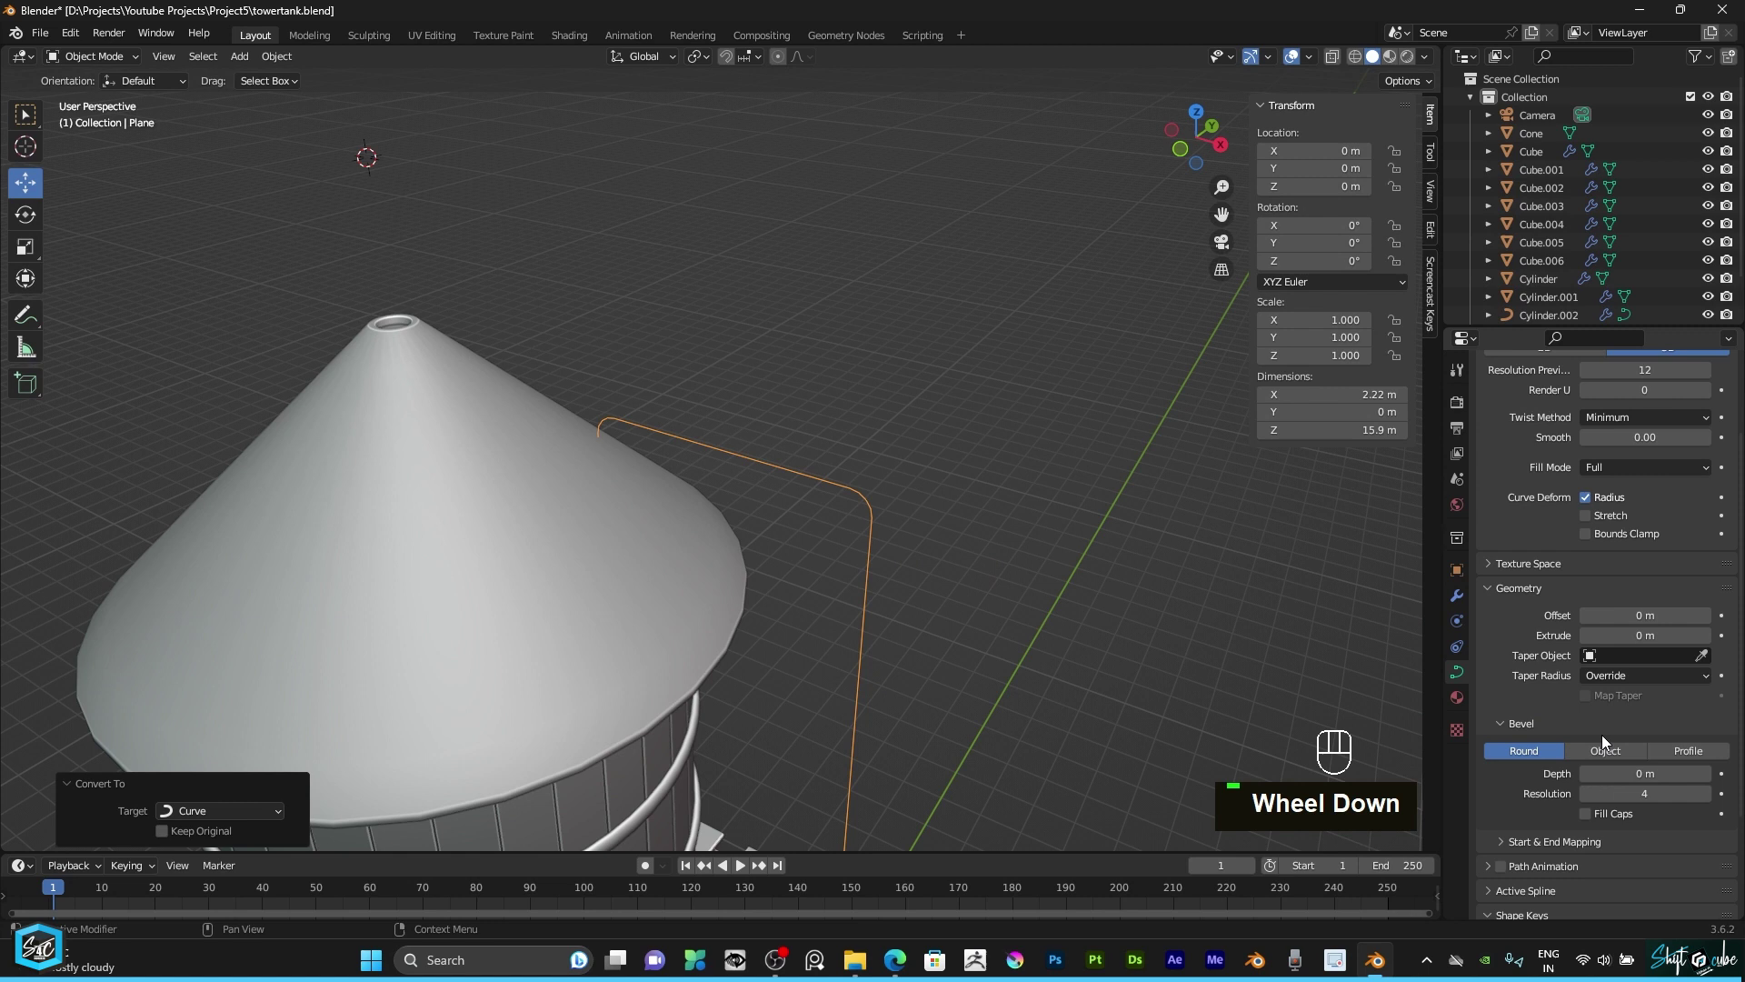
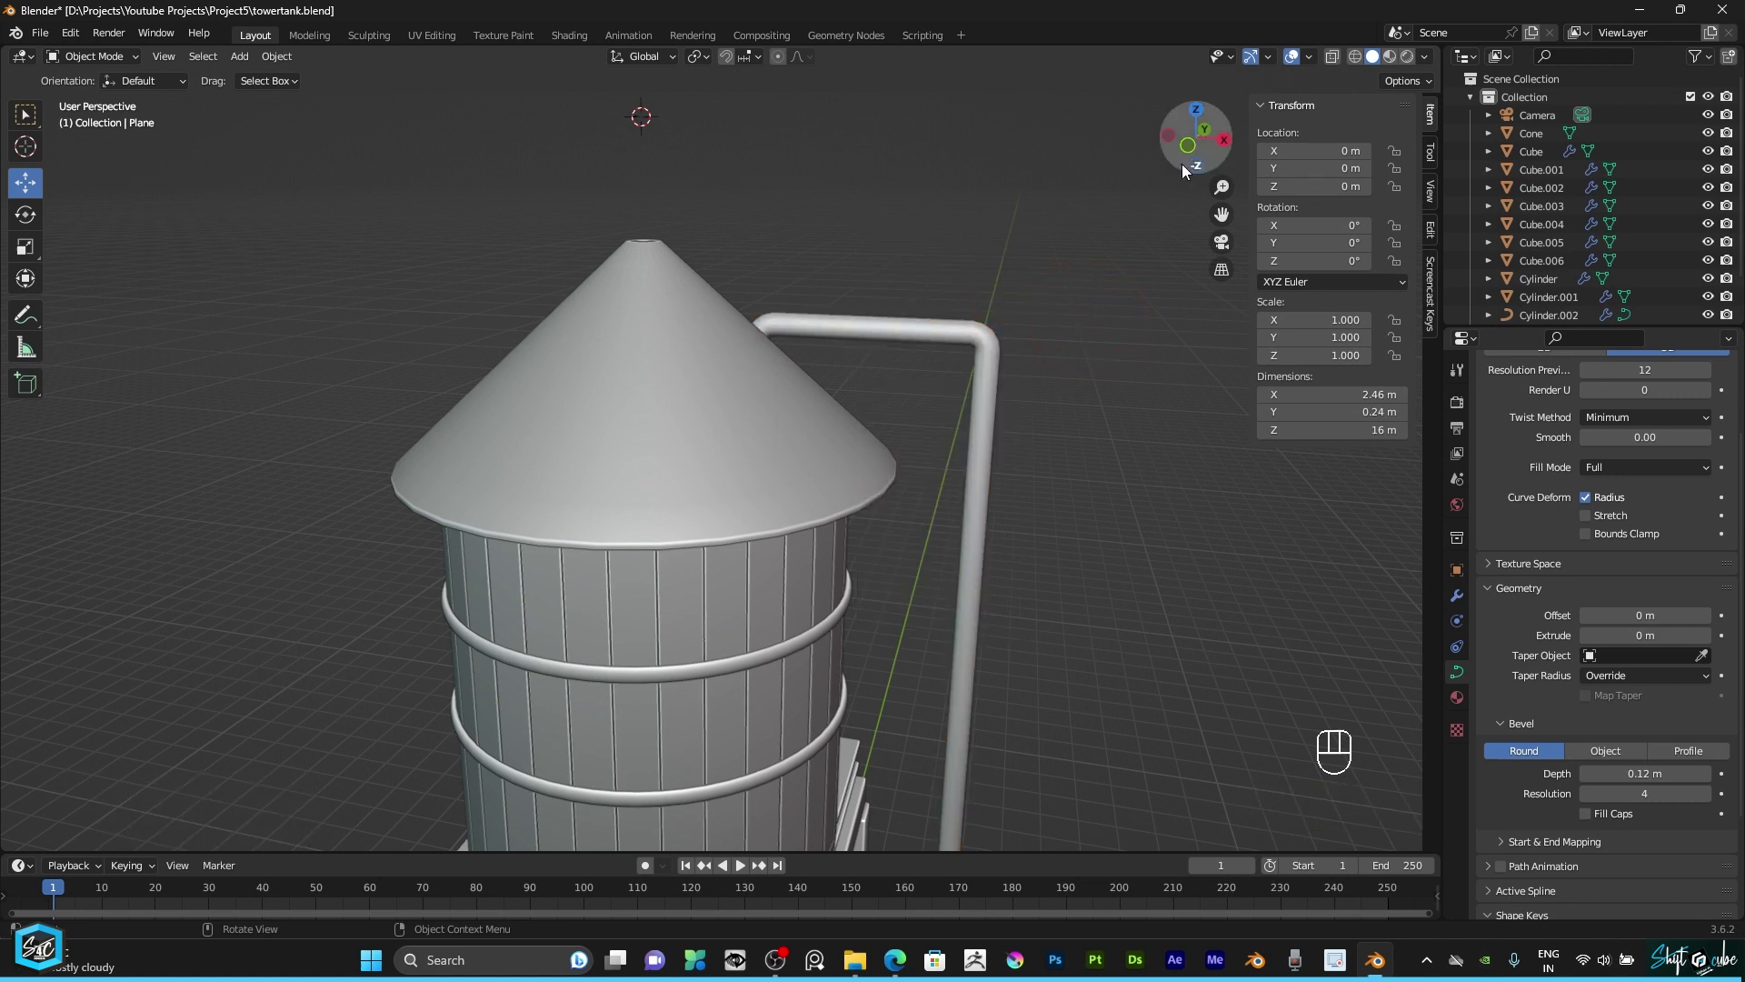
{"action": "left_click_drag", "start_coordinate": [1210, 158], "coordinate": [1110, 259]}
{"action": "scroll", "scroll_direction": "down", "scroll_amount": 3}
{"action": "scroll", "scroll_direction": "up", "scroll_amount": 3}
{"action": "key", "text": "KP_1"}
{"action": "middle_click", "coordinate": [1184, 143]}
{"action": "scroll", "scroll_direction": "up", "scroll_amount": 3}
{"action": "key", "text": "KP_1"}
{"action": "left_click_drag", "start_coordinate": [783, 472], "coordinate": [871, 404]}
{"action": "scroll", "scroll_direction": "up", "scroll_amount": 3}
{"action": "scroll", "scroll_direction": "down", "scroll_amount": 3}
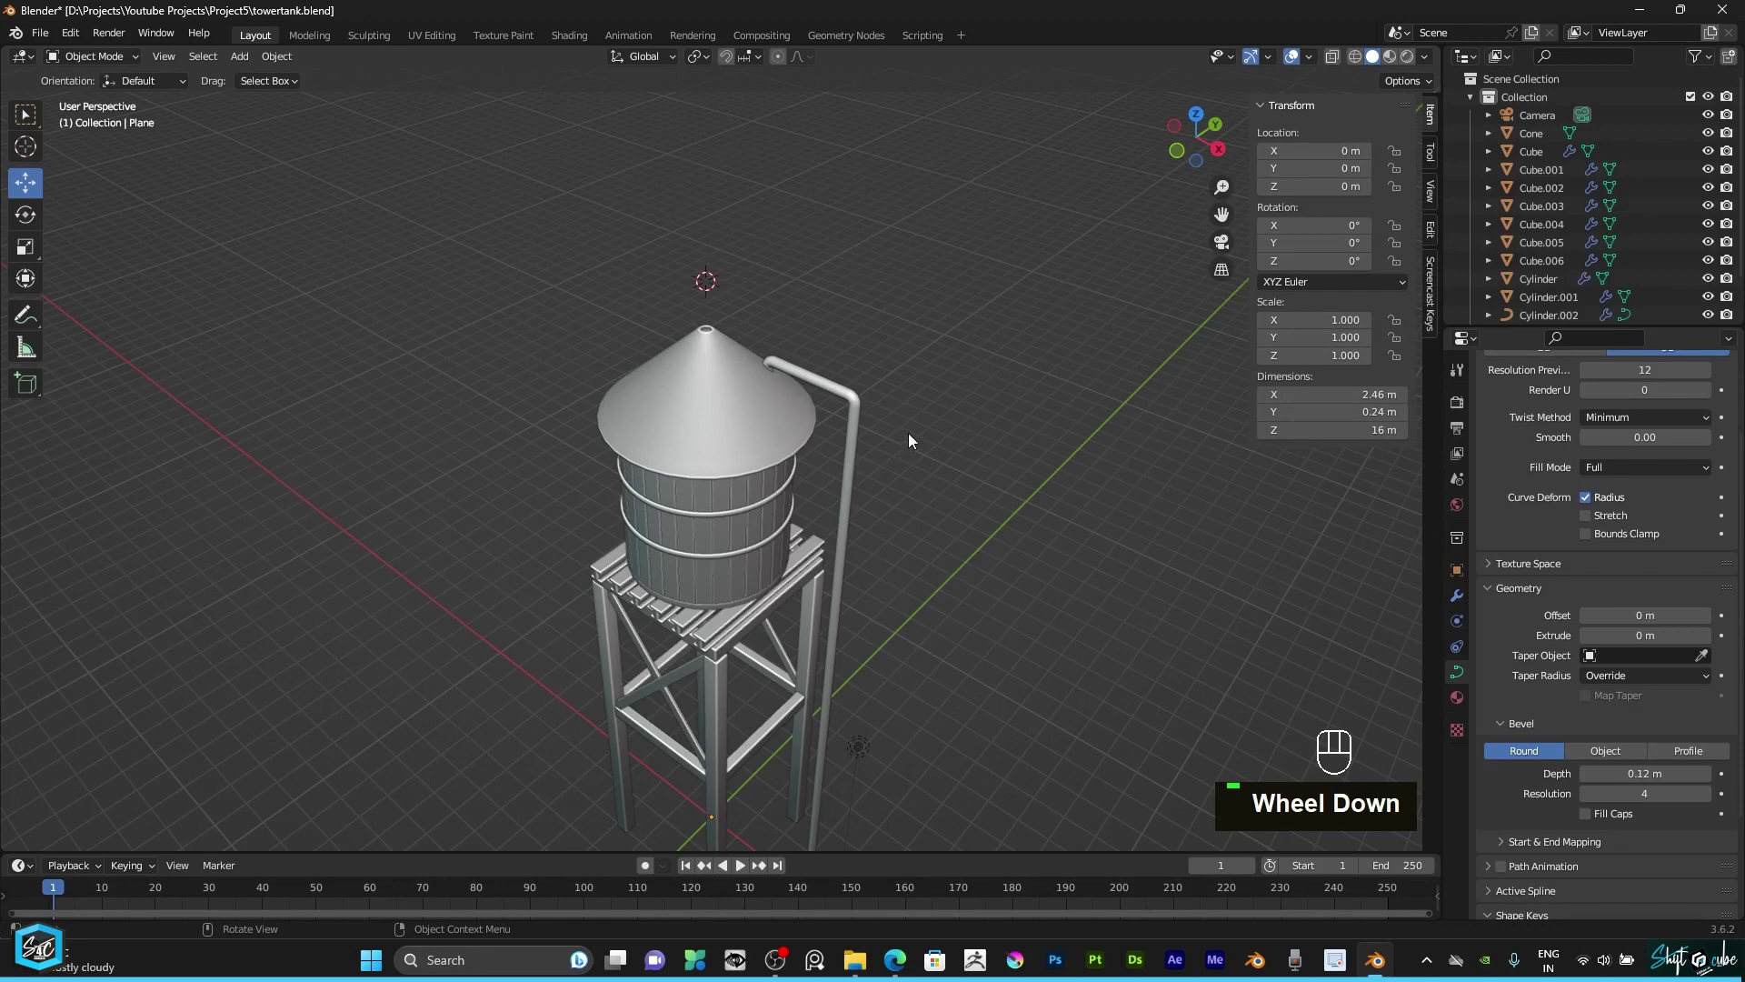
{"action": "key", "text": "KP_1"}
{"action": "scroll", "scroll_direction": "down", "scroll_amount": 3}
{"action": "middle_click", "coordinate": [941, 472]}
{"action": "key", "text": "KP_3"}
{"action": "left_click_drag", "start_coordinate": [689, 494], "coordinate": [799, 511]}
{"action": "left_click", "coordinate": [879, 510]}
{"action": "key", "text": "shift+a"}
{"action": "scroll", "scroll_direction": "up", "scroll_amount": 3}
{"action": "scroll", "scroll_direction": "down", "scroll_amount": 3}
{"action": "key", "text": "KP_1"}
{"action": "left_click_drag", "start_coordinate": [905, 483], "coordinate": [253, 368]}
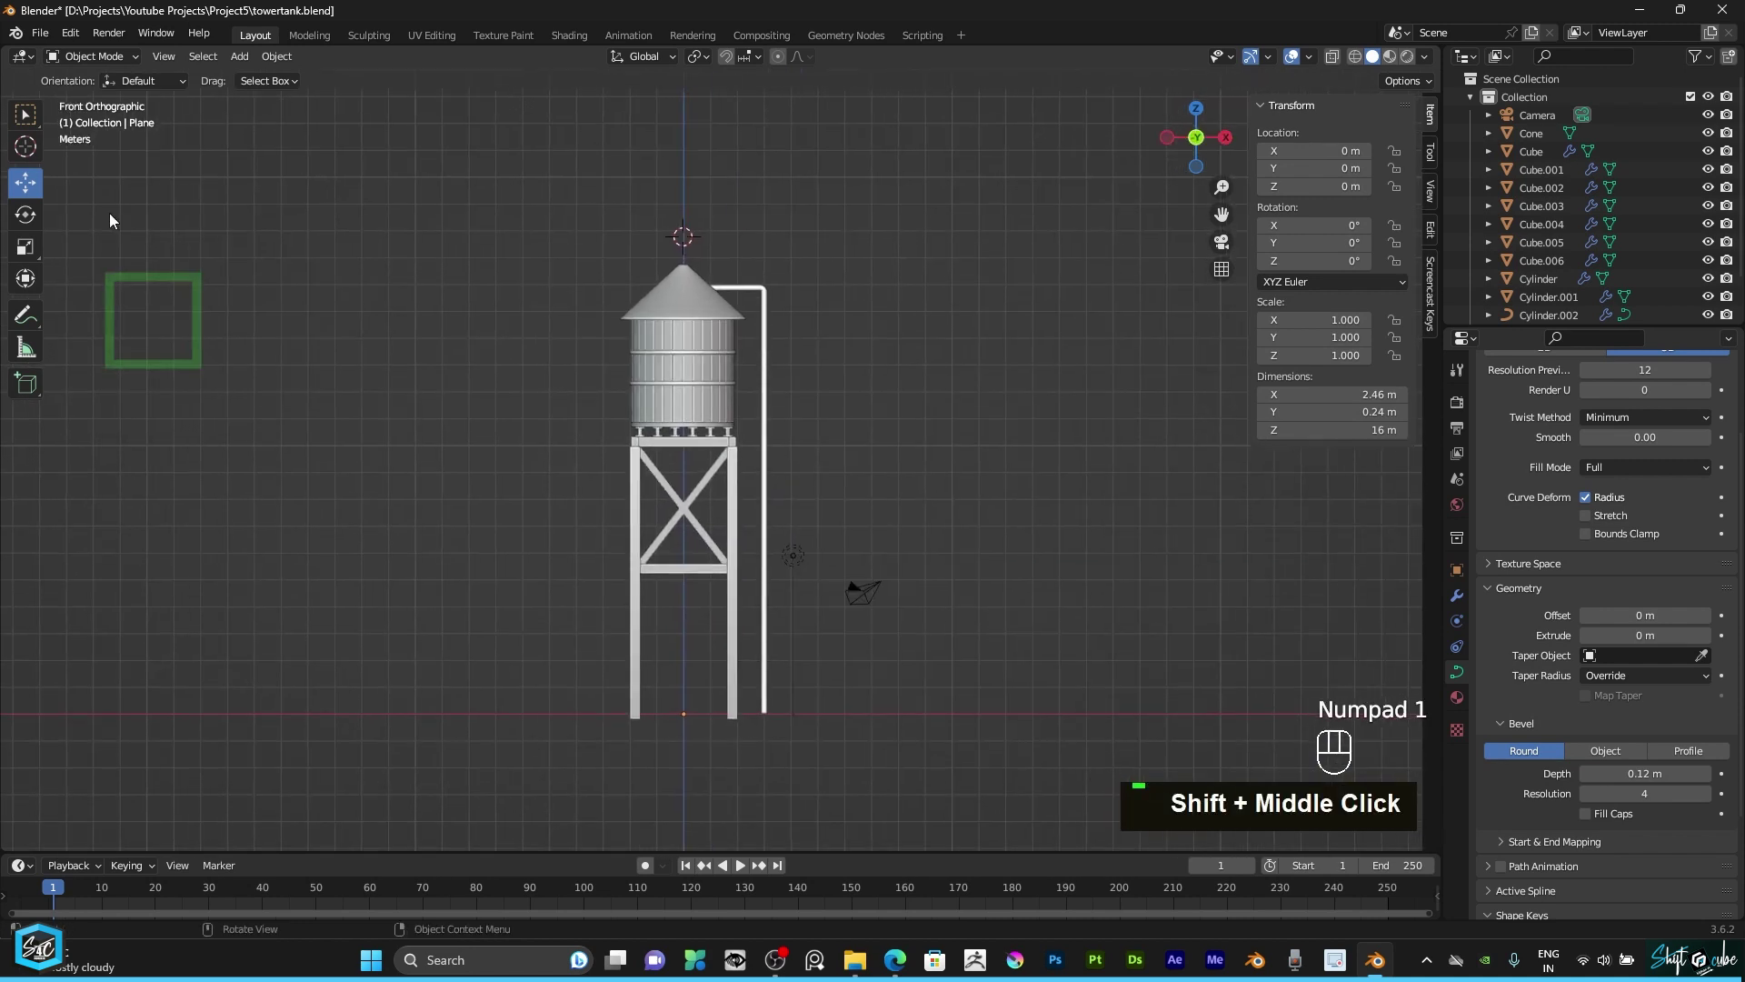
Step: Place the 3D cursor right of the tower and add a new cube there
{"action": "middle_click", "coordinate": [36, 181]}
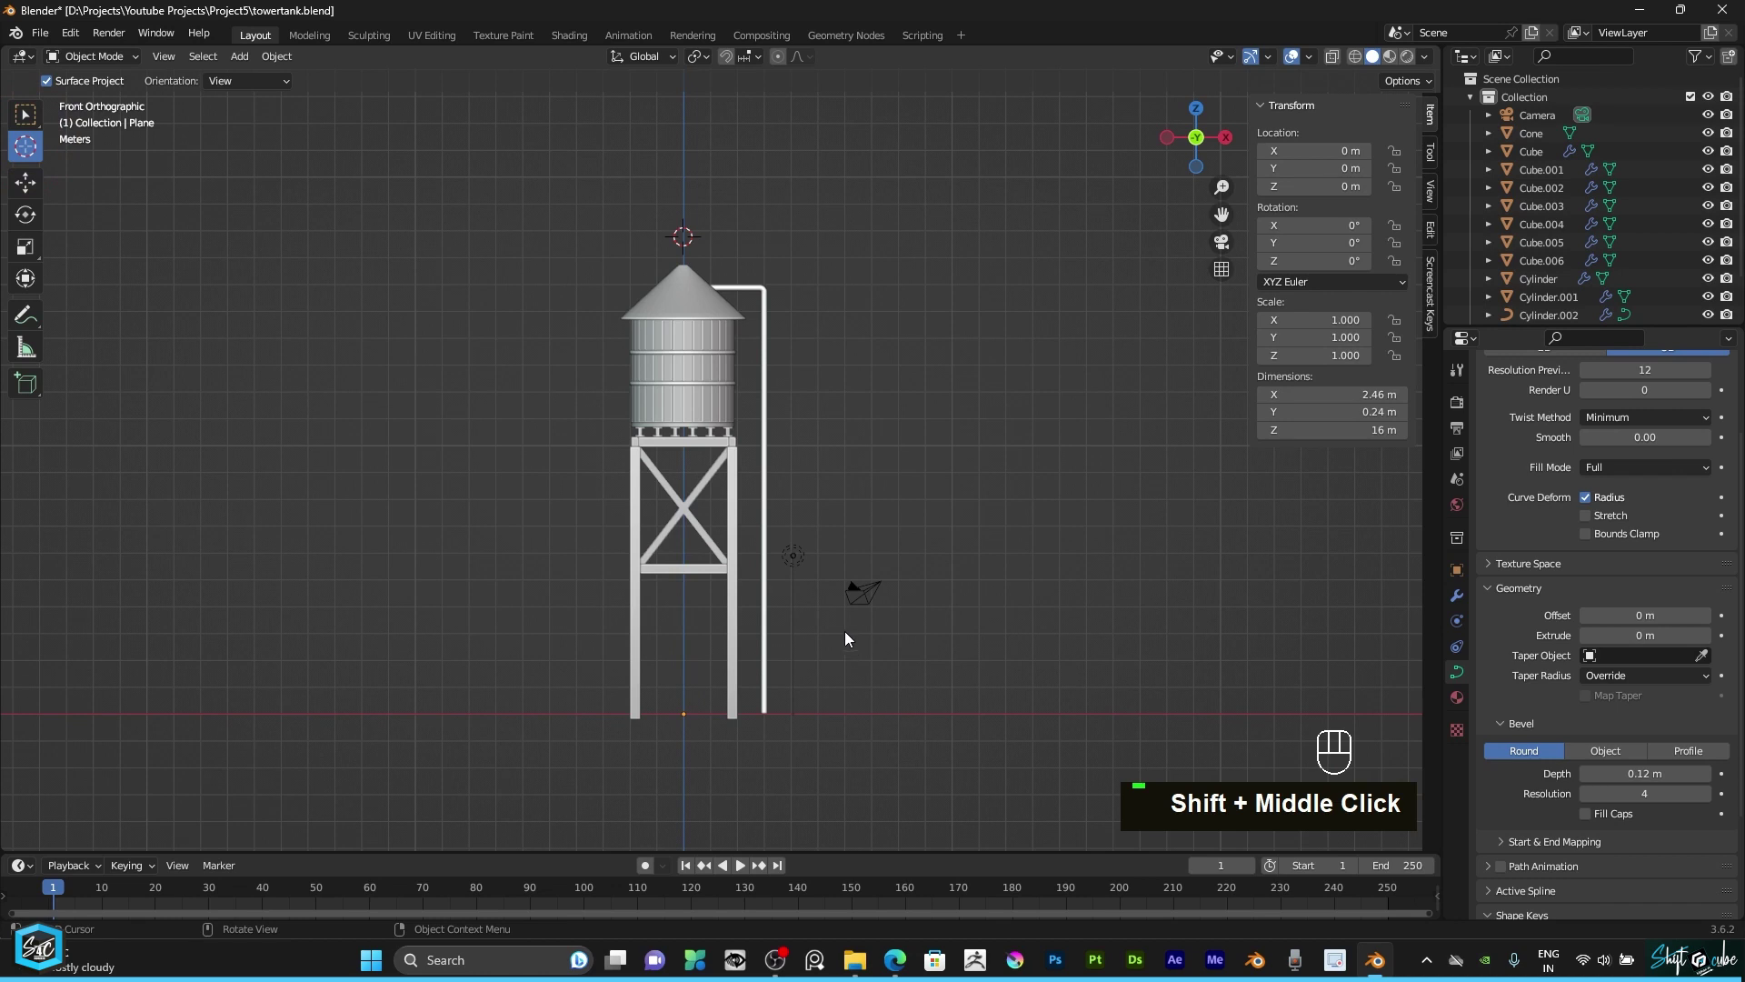
{"action": "middle_click", "coordinate": [852, 635]}
{"action": "left_click_drag", "start_coordinate": [906, 631], "coordinate": [880, 598]}
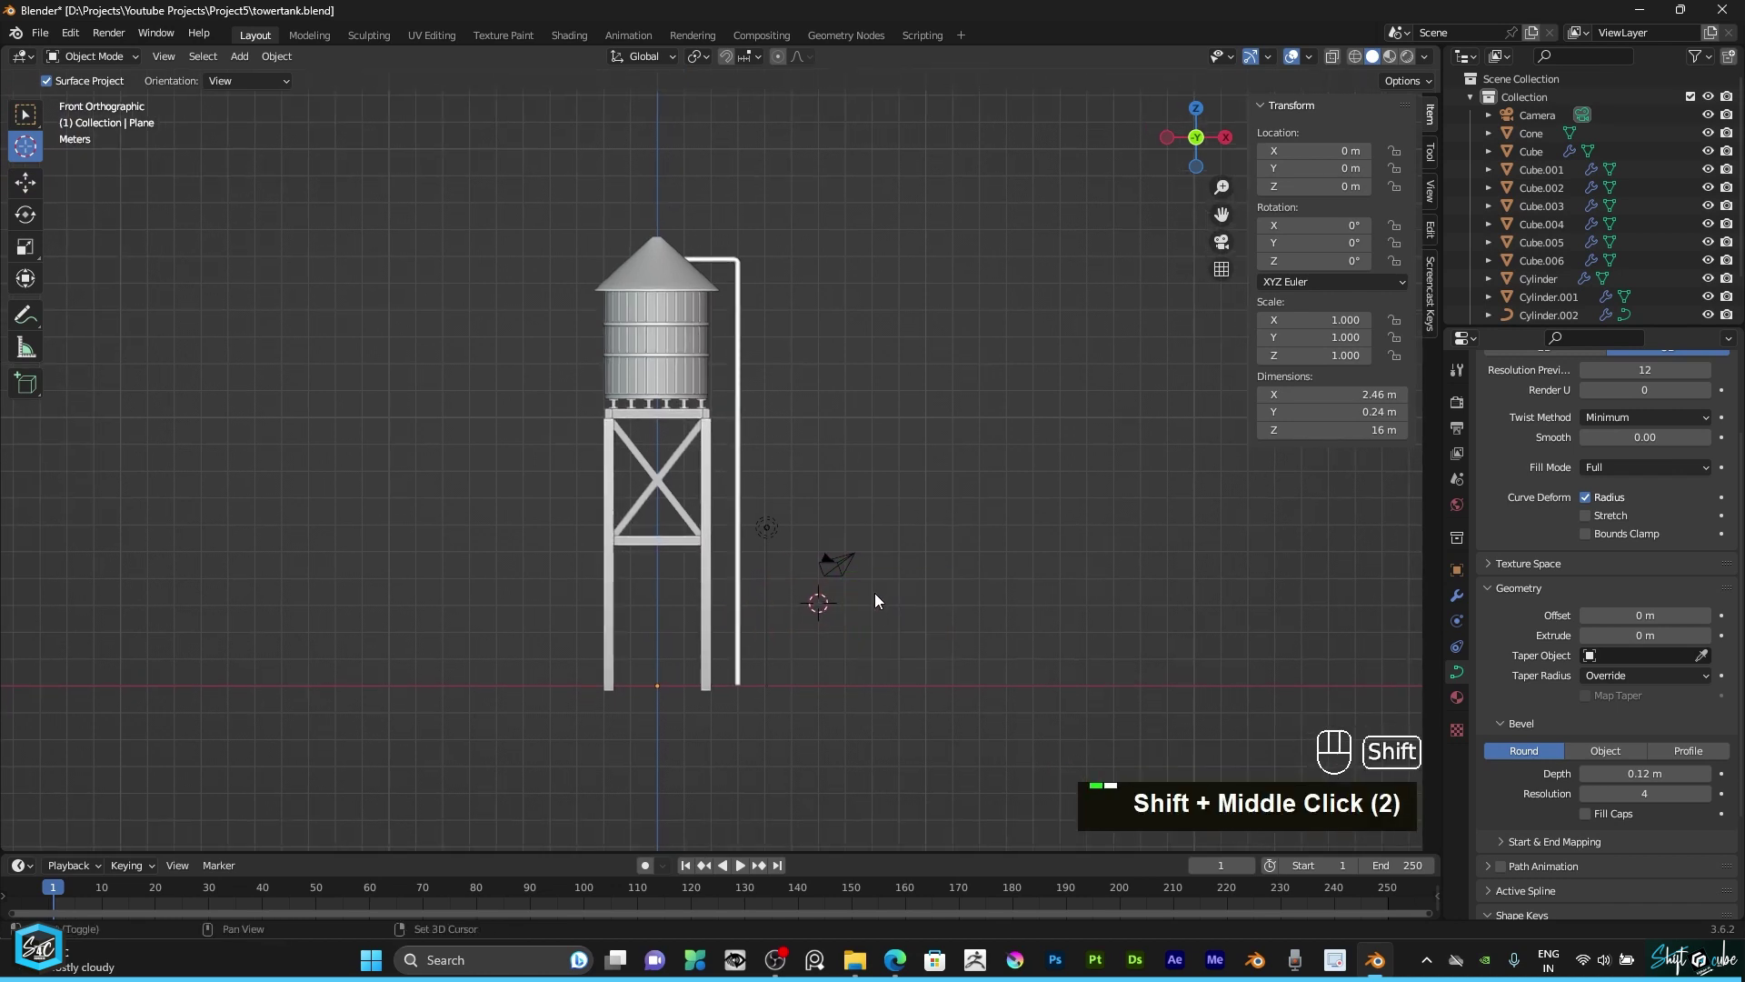
{"action": "key", "text": "shift+a"}
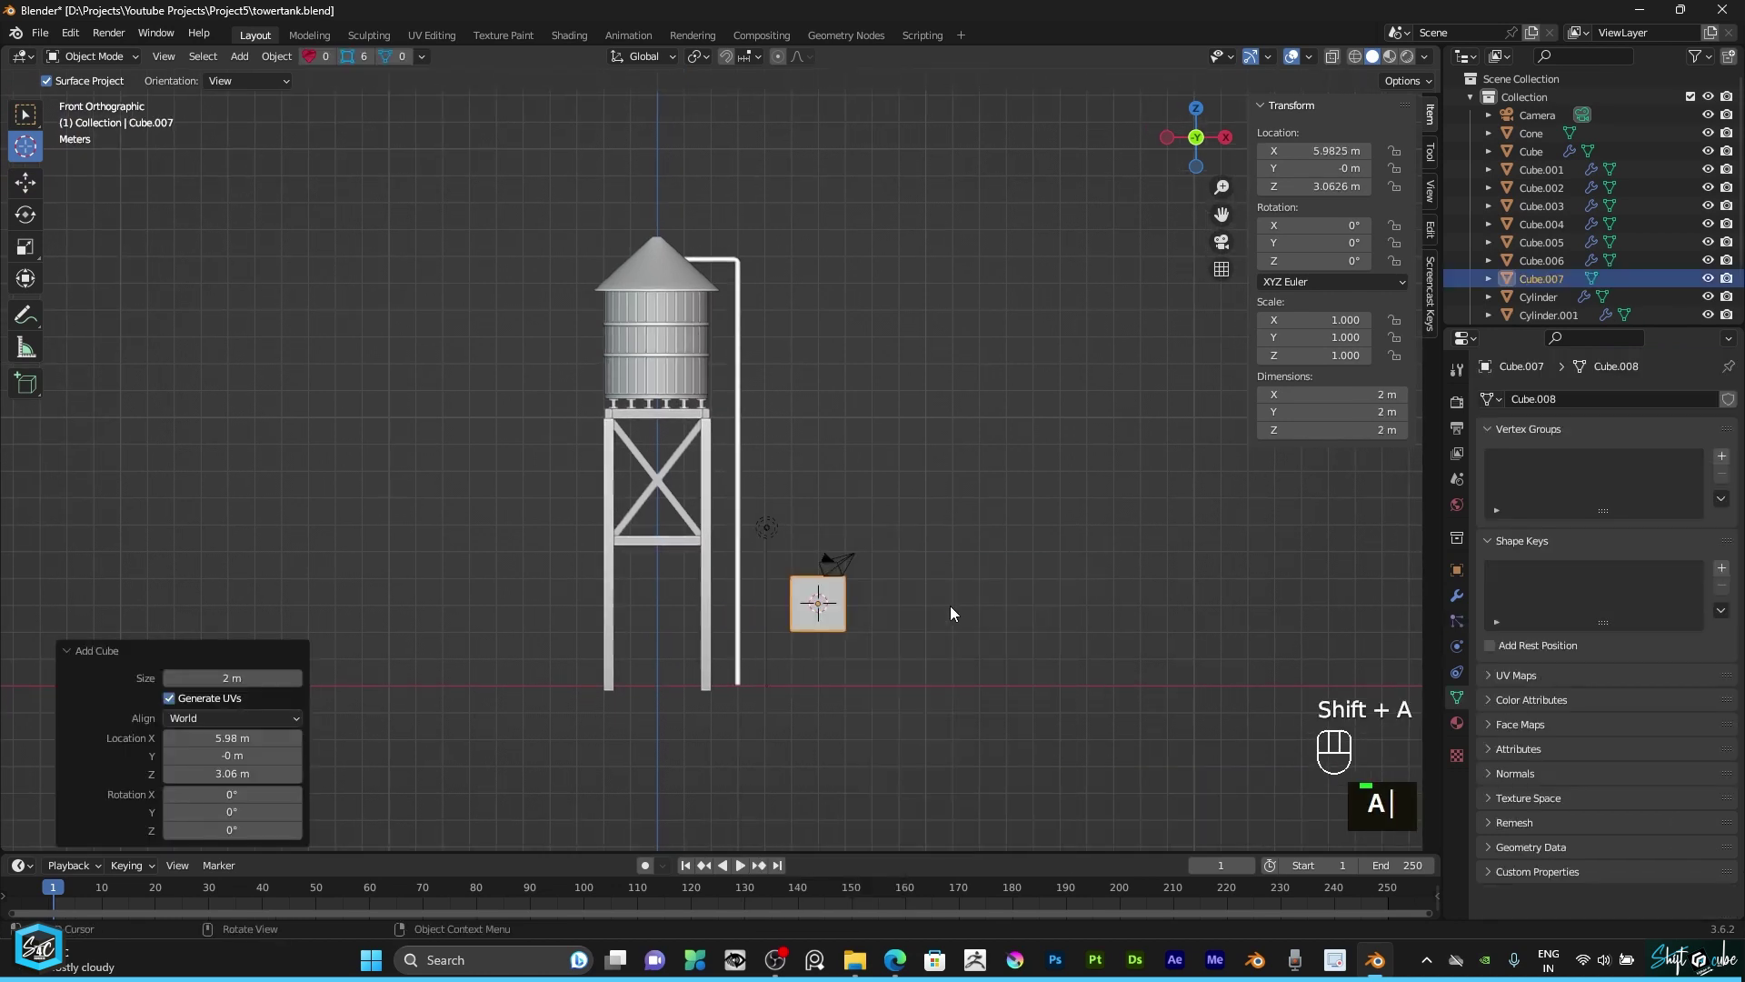
Step: Shrink the cube to about 0.44 and stretch it up into a tall thin ladder post
{"action": "type", "text": "as"}
{"action": "key", "text": "s"}
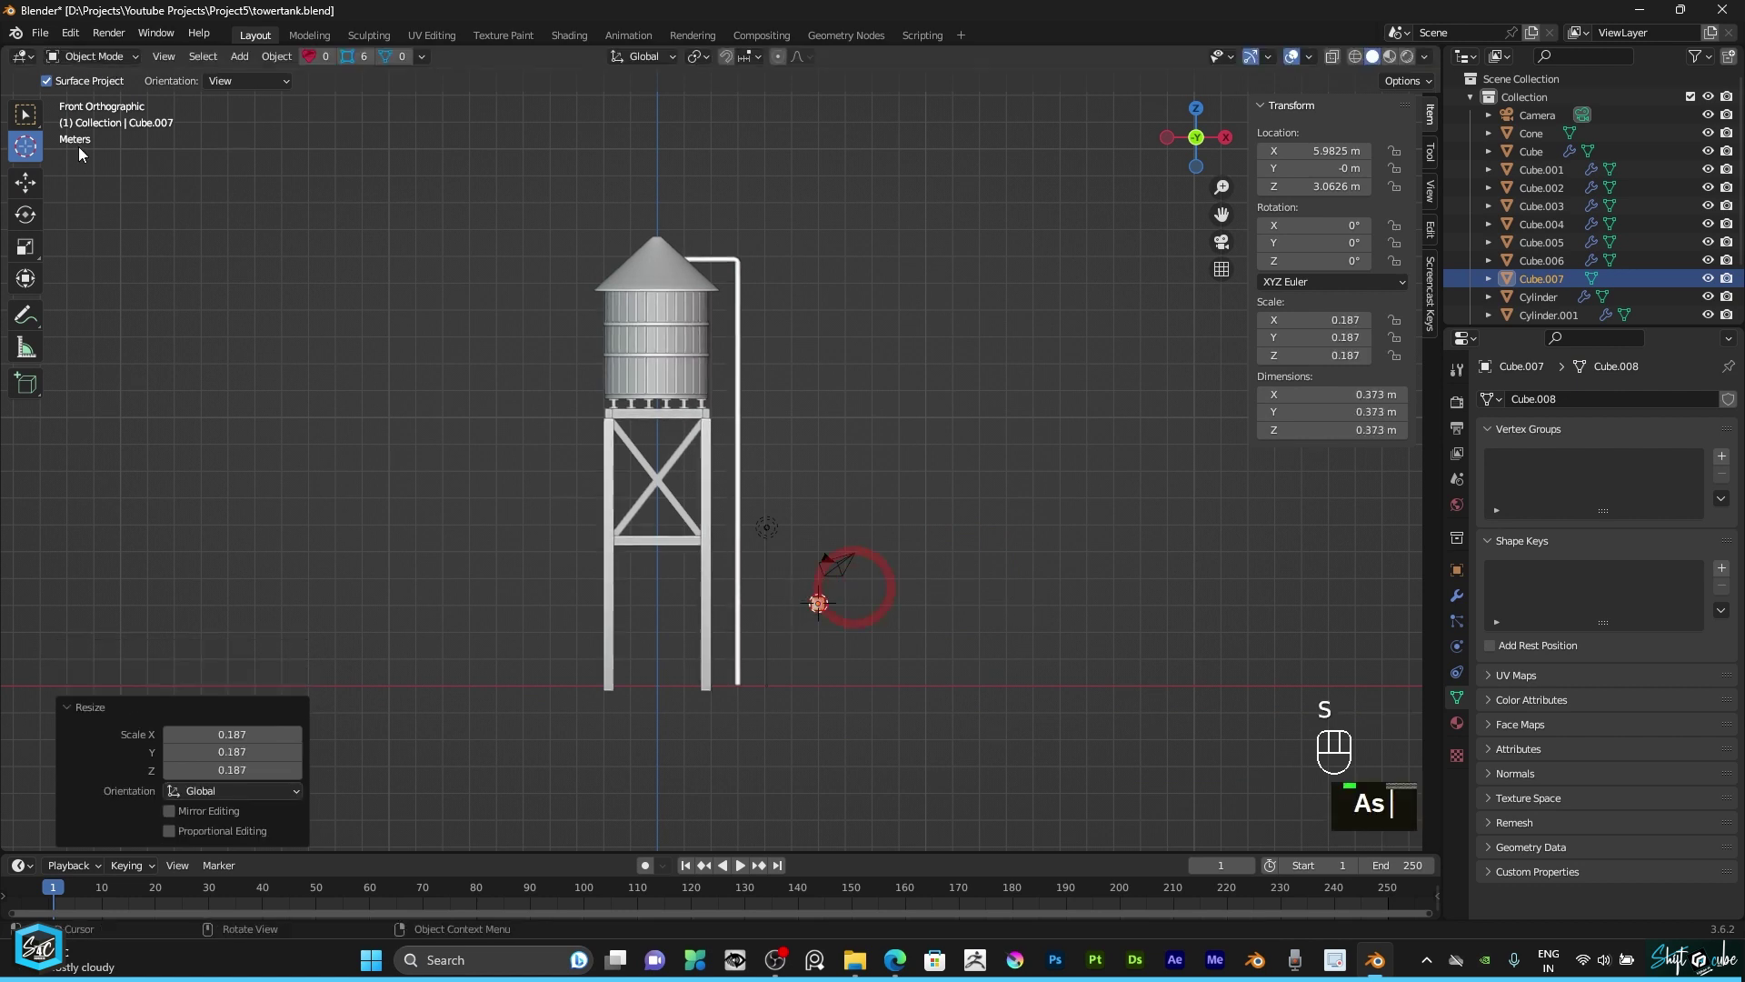
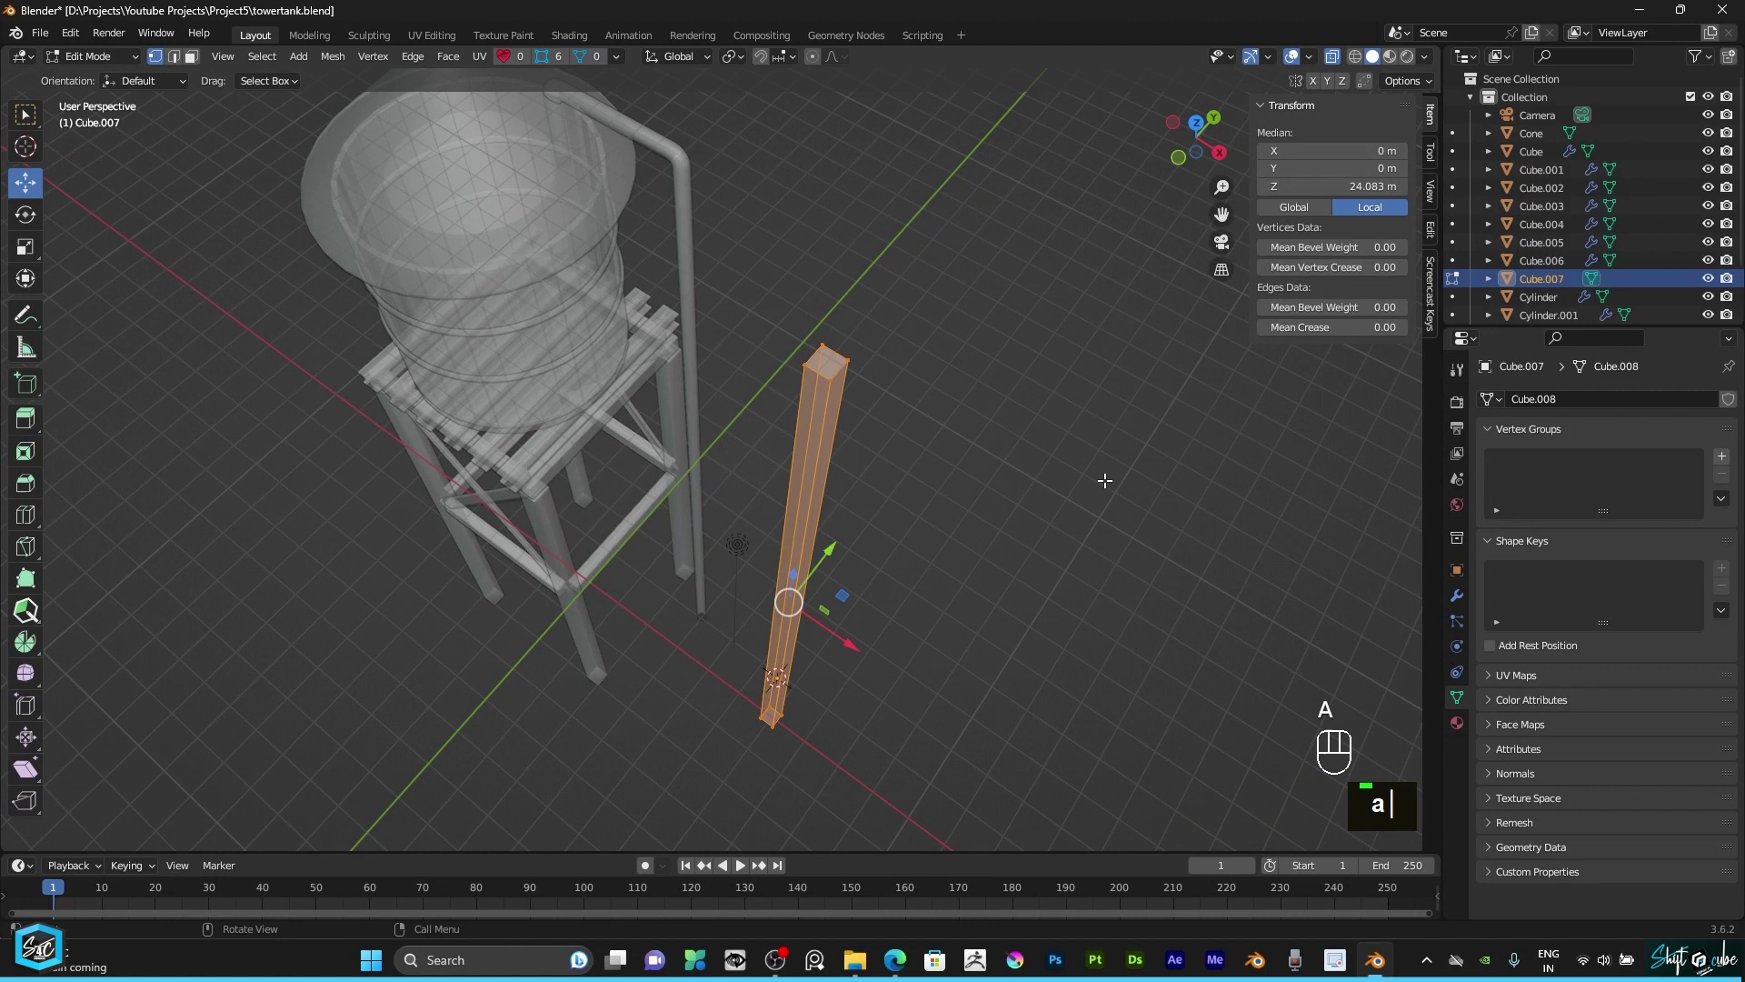
{"action": "type", "text": "s"}
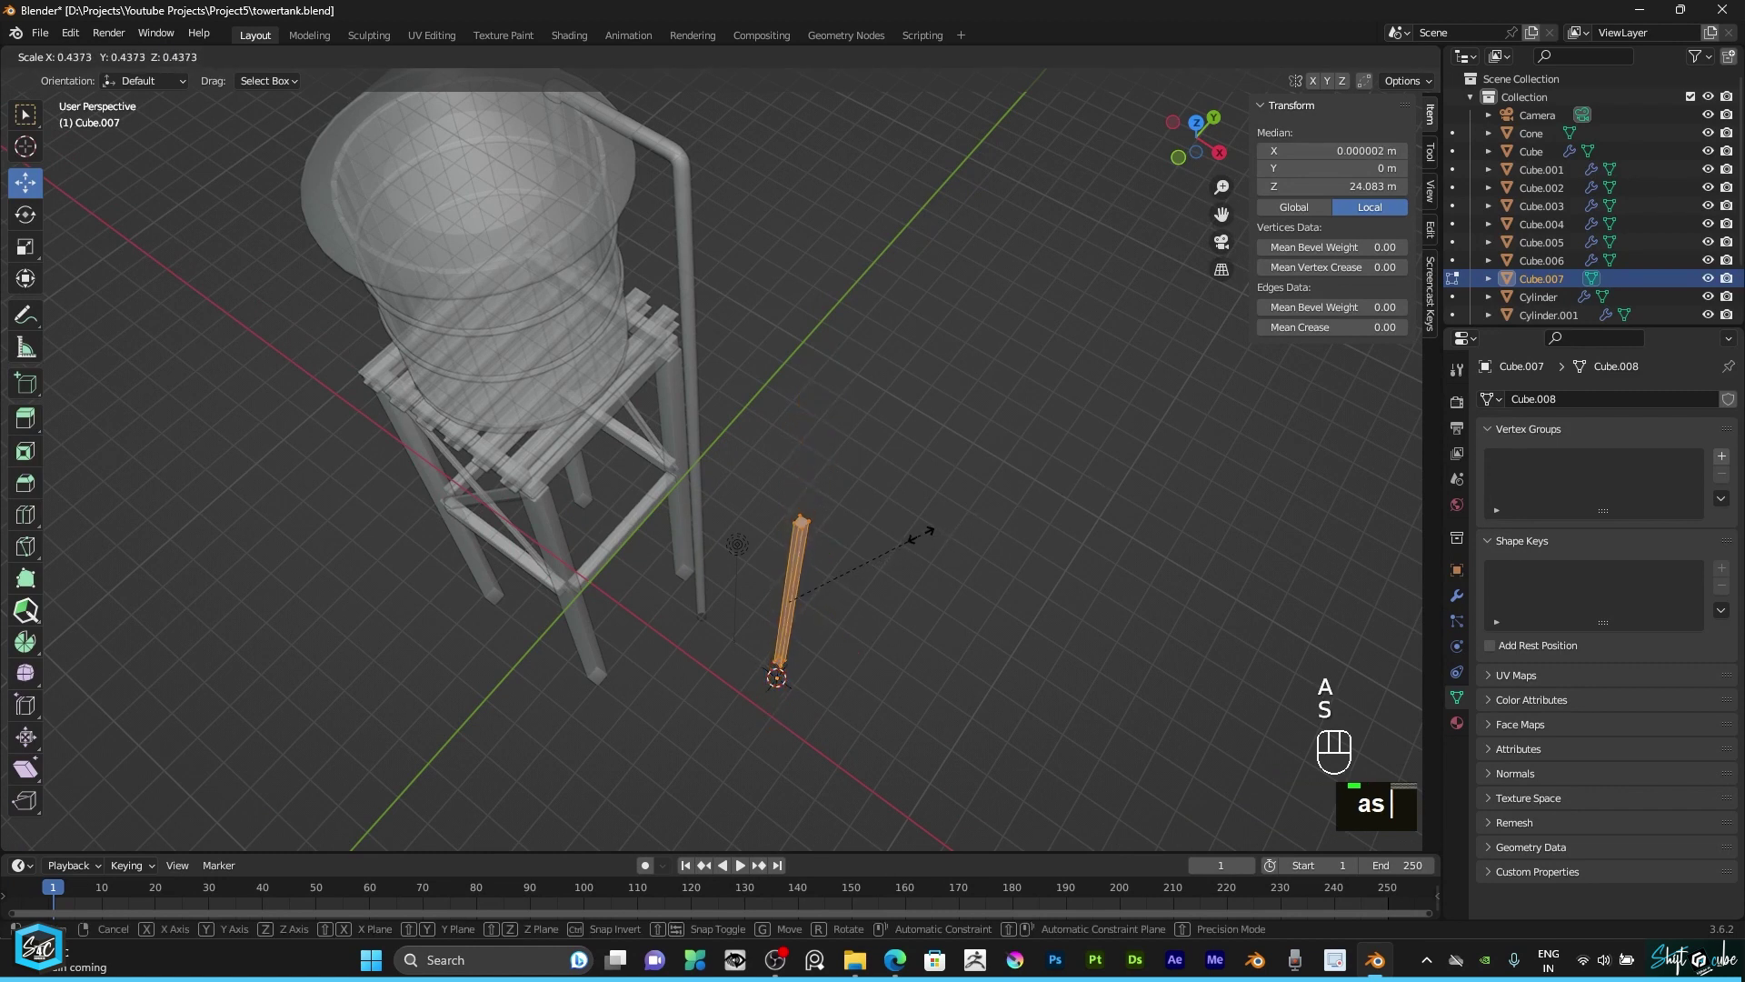
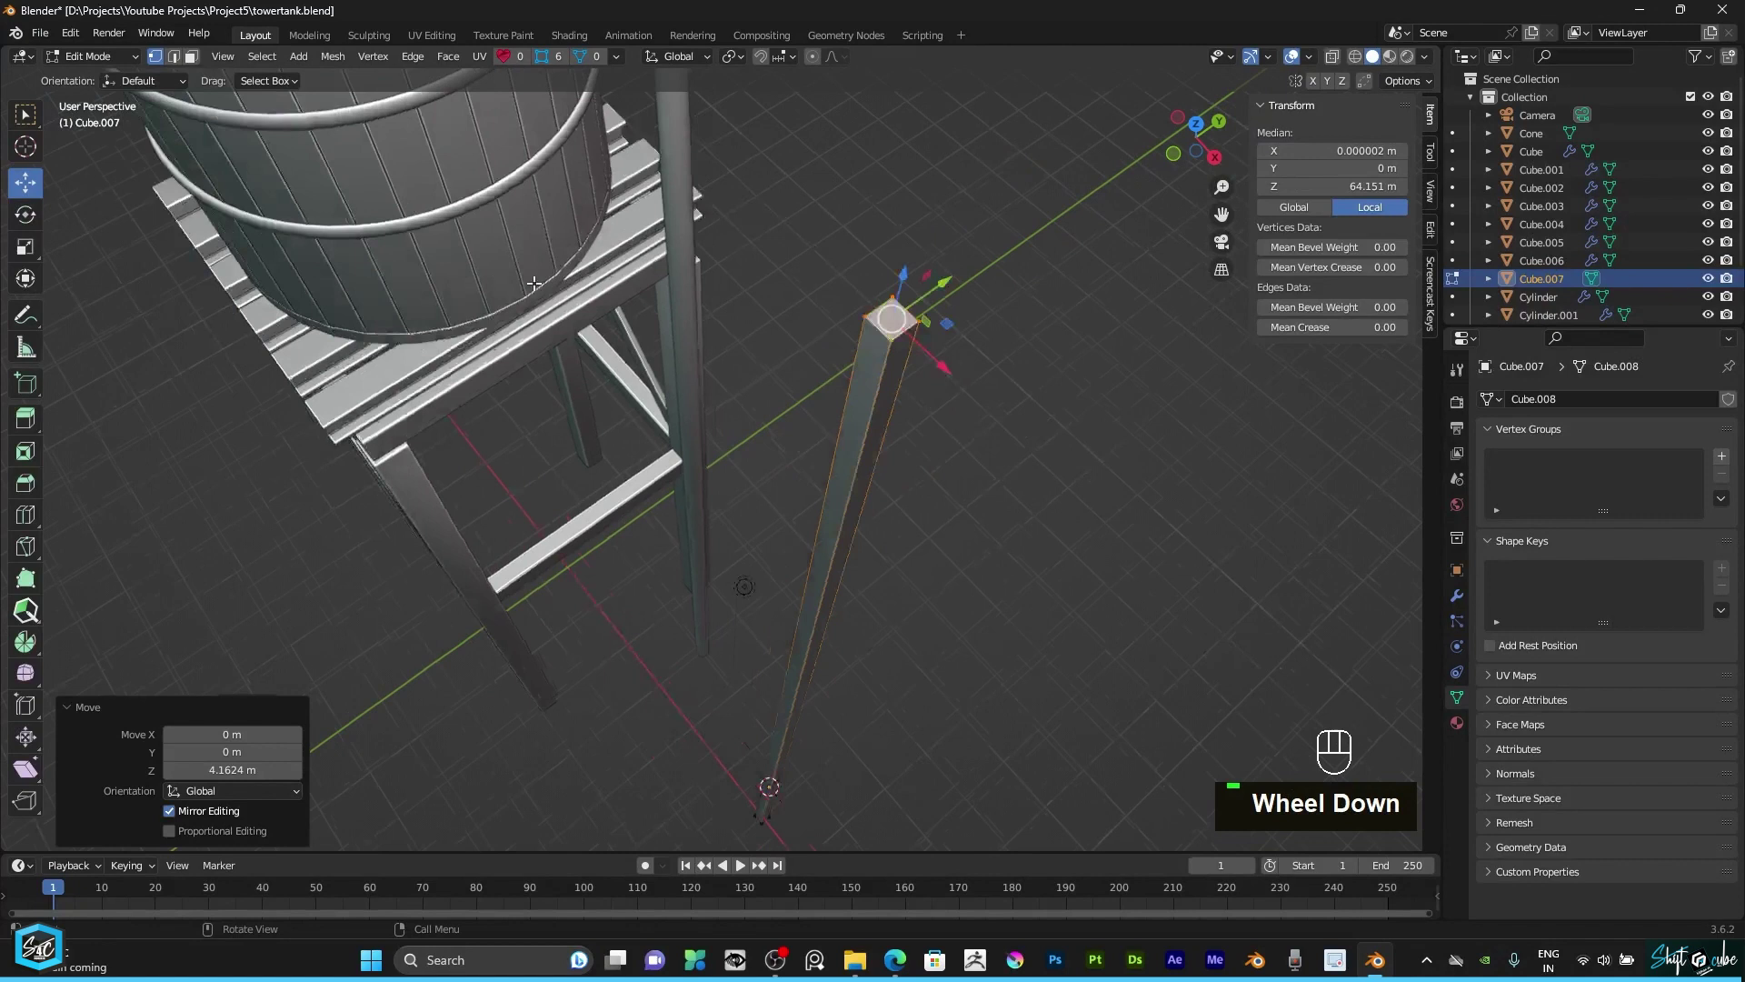
Step: Leave Edit Mode and apply all transforms to the 15.1 m tall, 0.163 m thick post
{"action": "left_click", "coordinate": [117, 55]}
{"action": "scroll", "scroll_direction": "down", "scroll_amount": 3}
{"action": "double_click", "coordinate": [108, 76]}
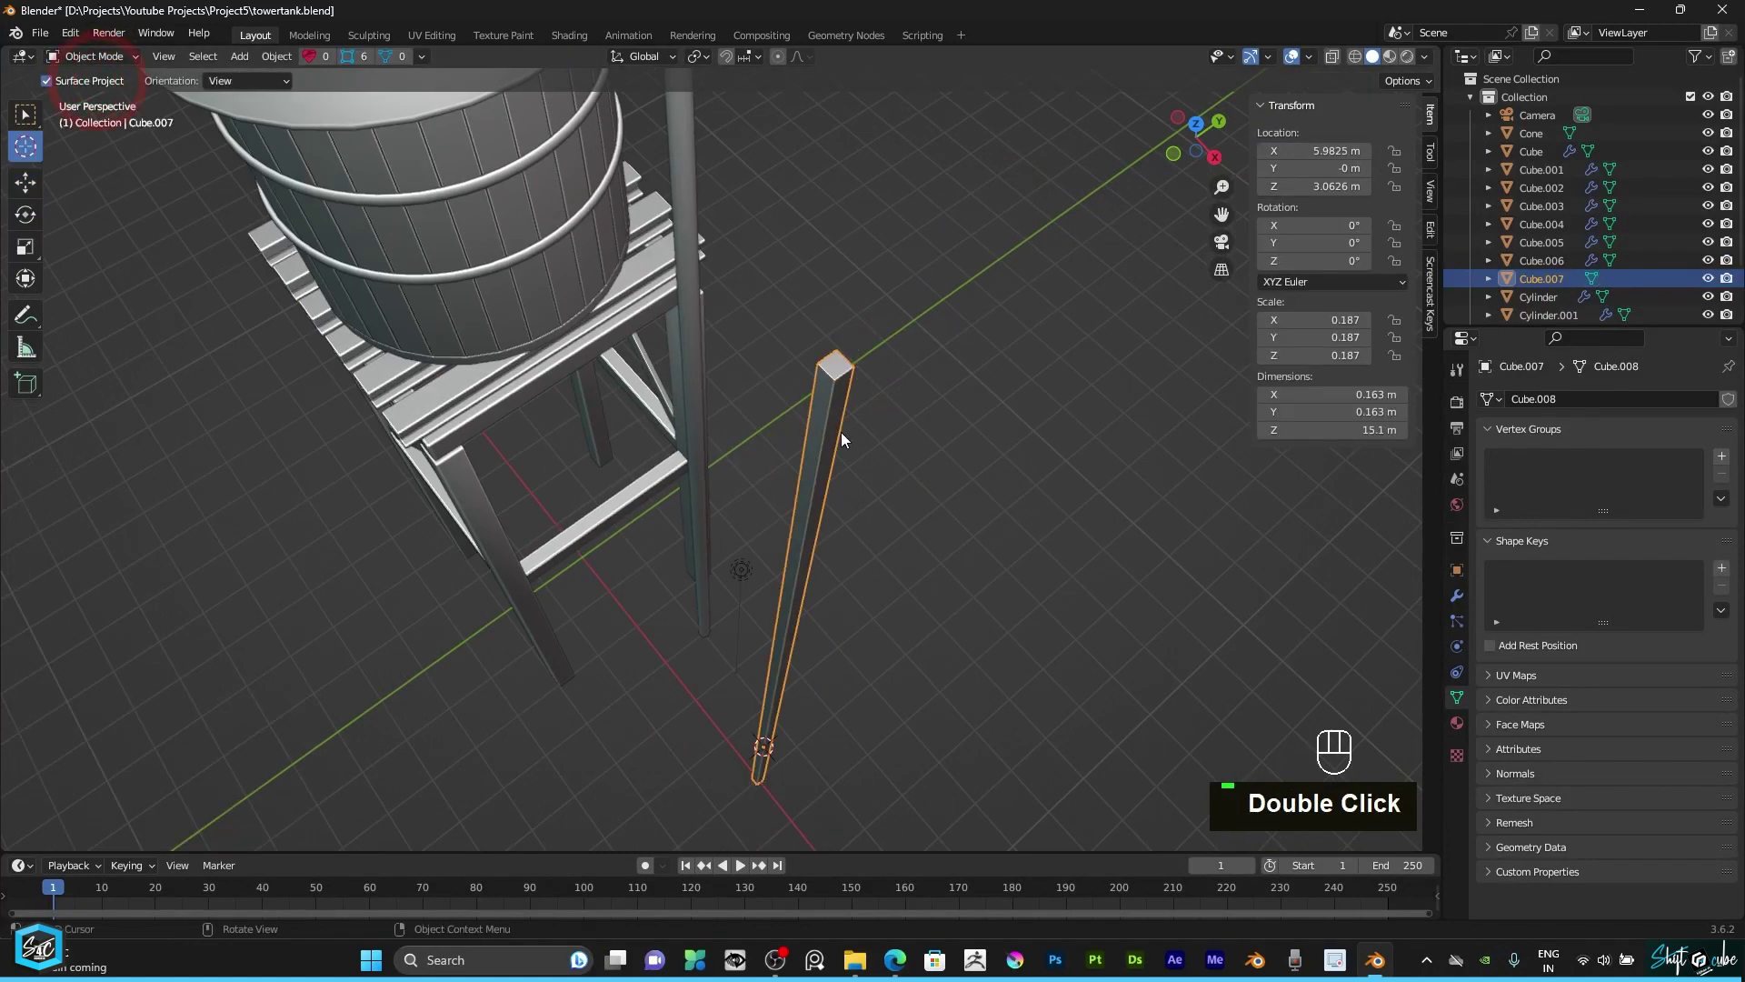
{"action": "key", "text": "ctrl+a"}
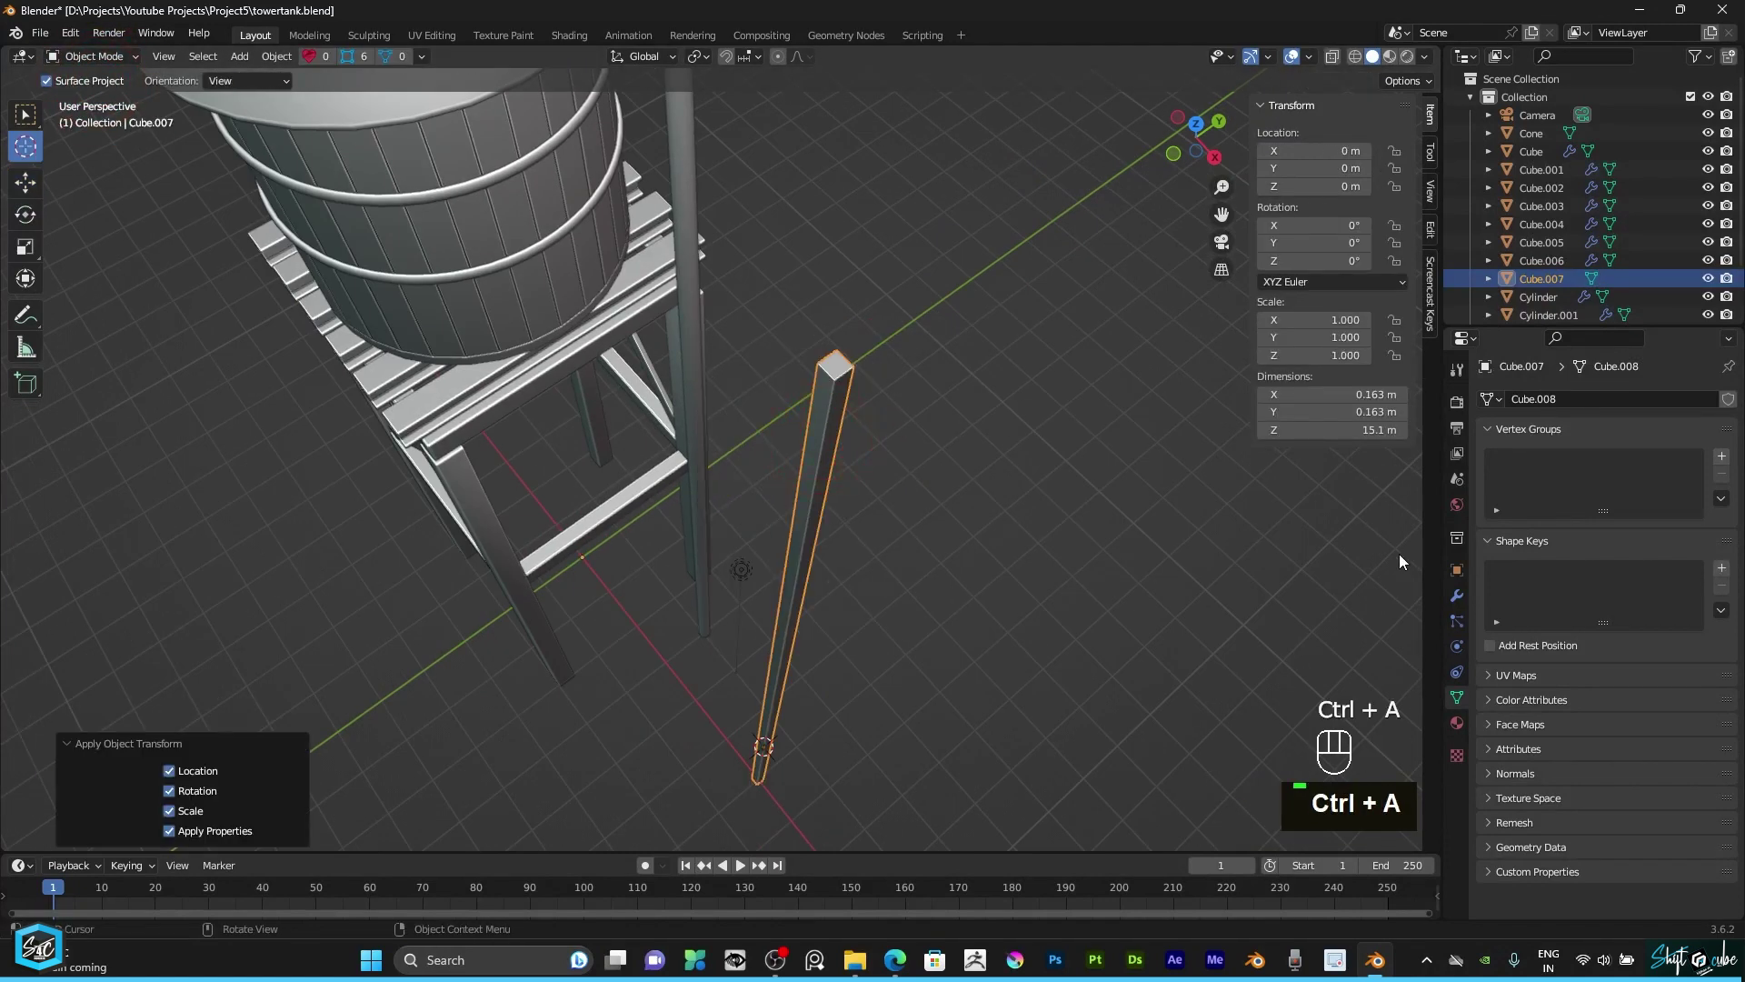
{"action": "scroll", "scroll_direction": "down", "scroll_amount": 3}
Step: View the tower from the front and side to check the ladder rail's position
{"action": "type", "text": "1"}
{"action": "key", "text": "KP_1"}
{"action": "type", "text": "3"}
{"action": "key", "text": "KP_3"}
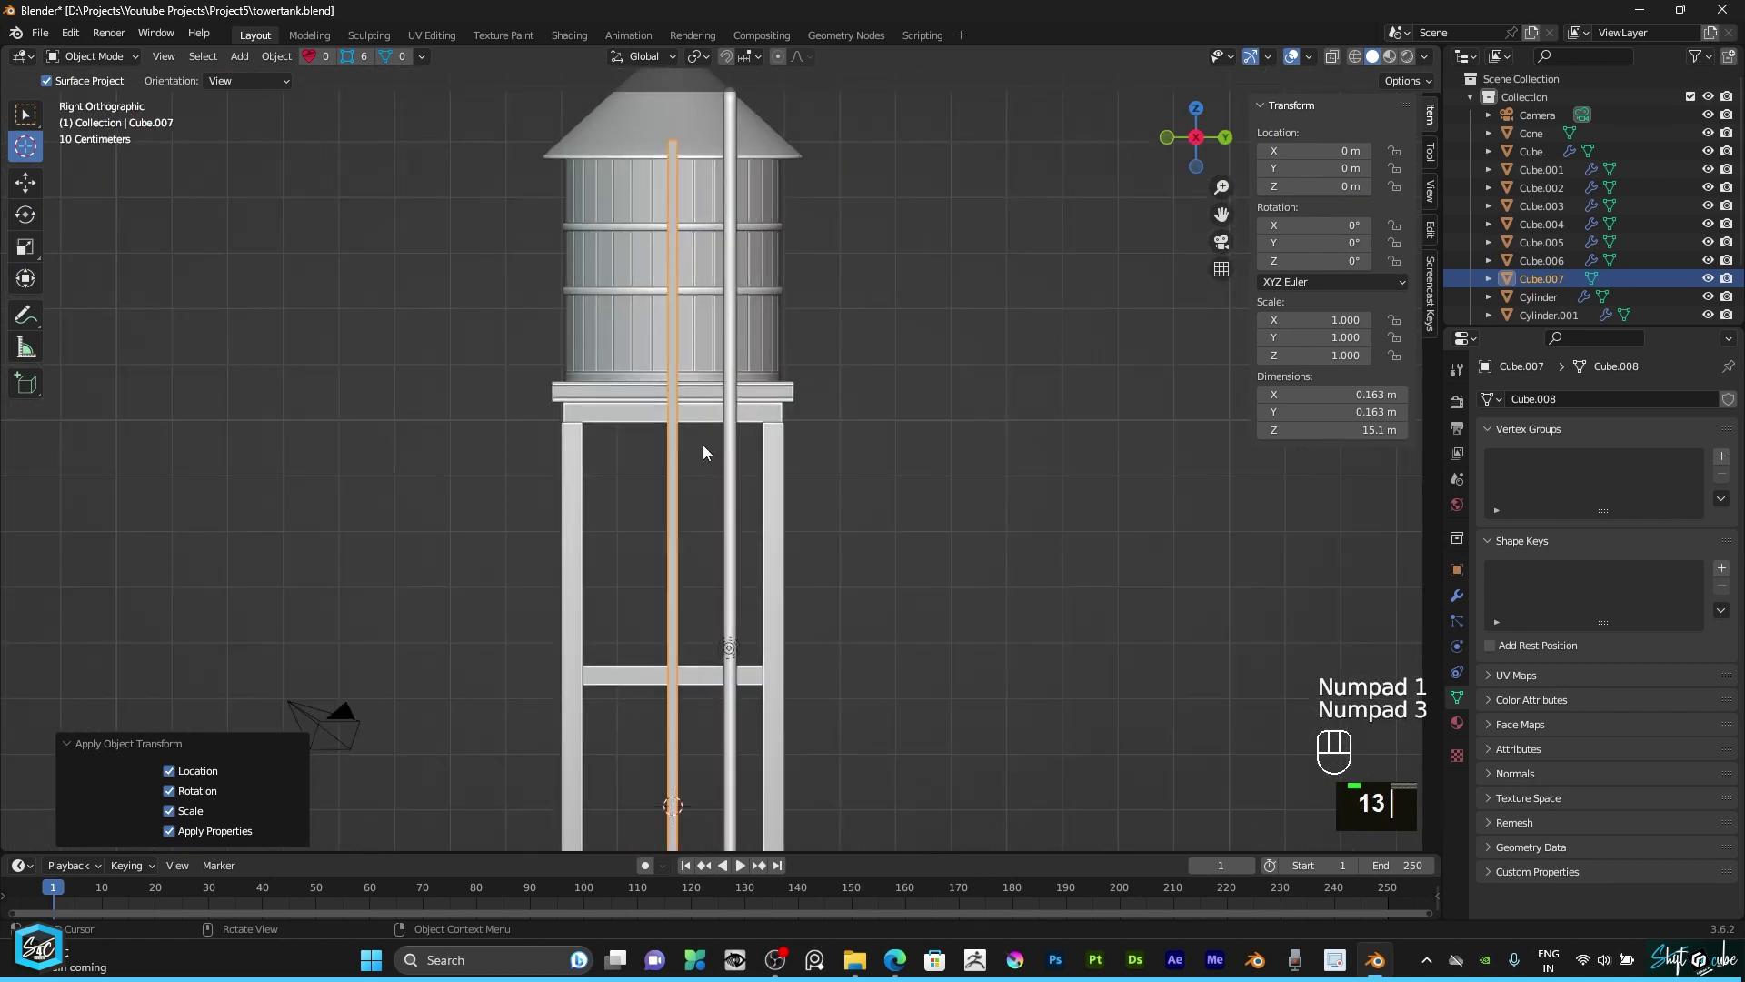
{"action": "left_click_drag", "start_coordinate": [783, 500], "coordinate": [892, 430]}
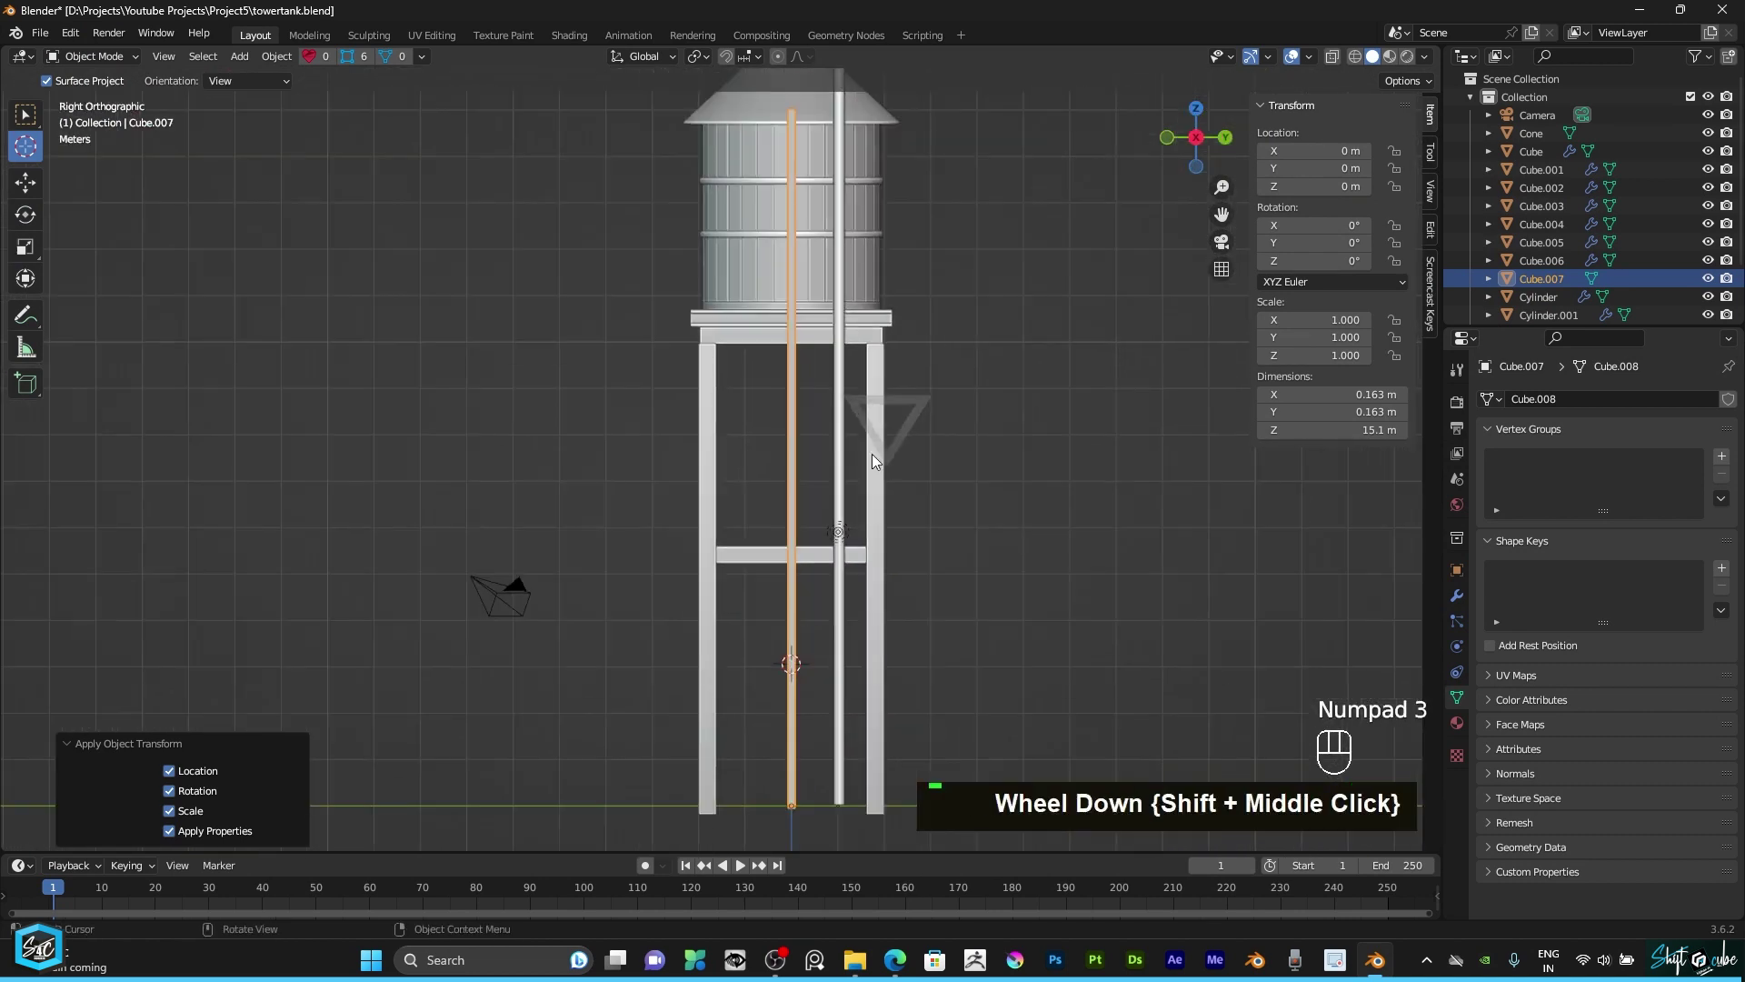
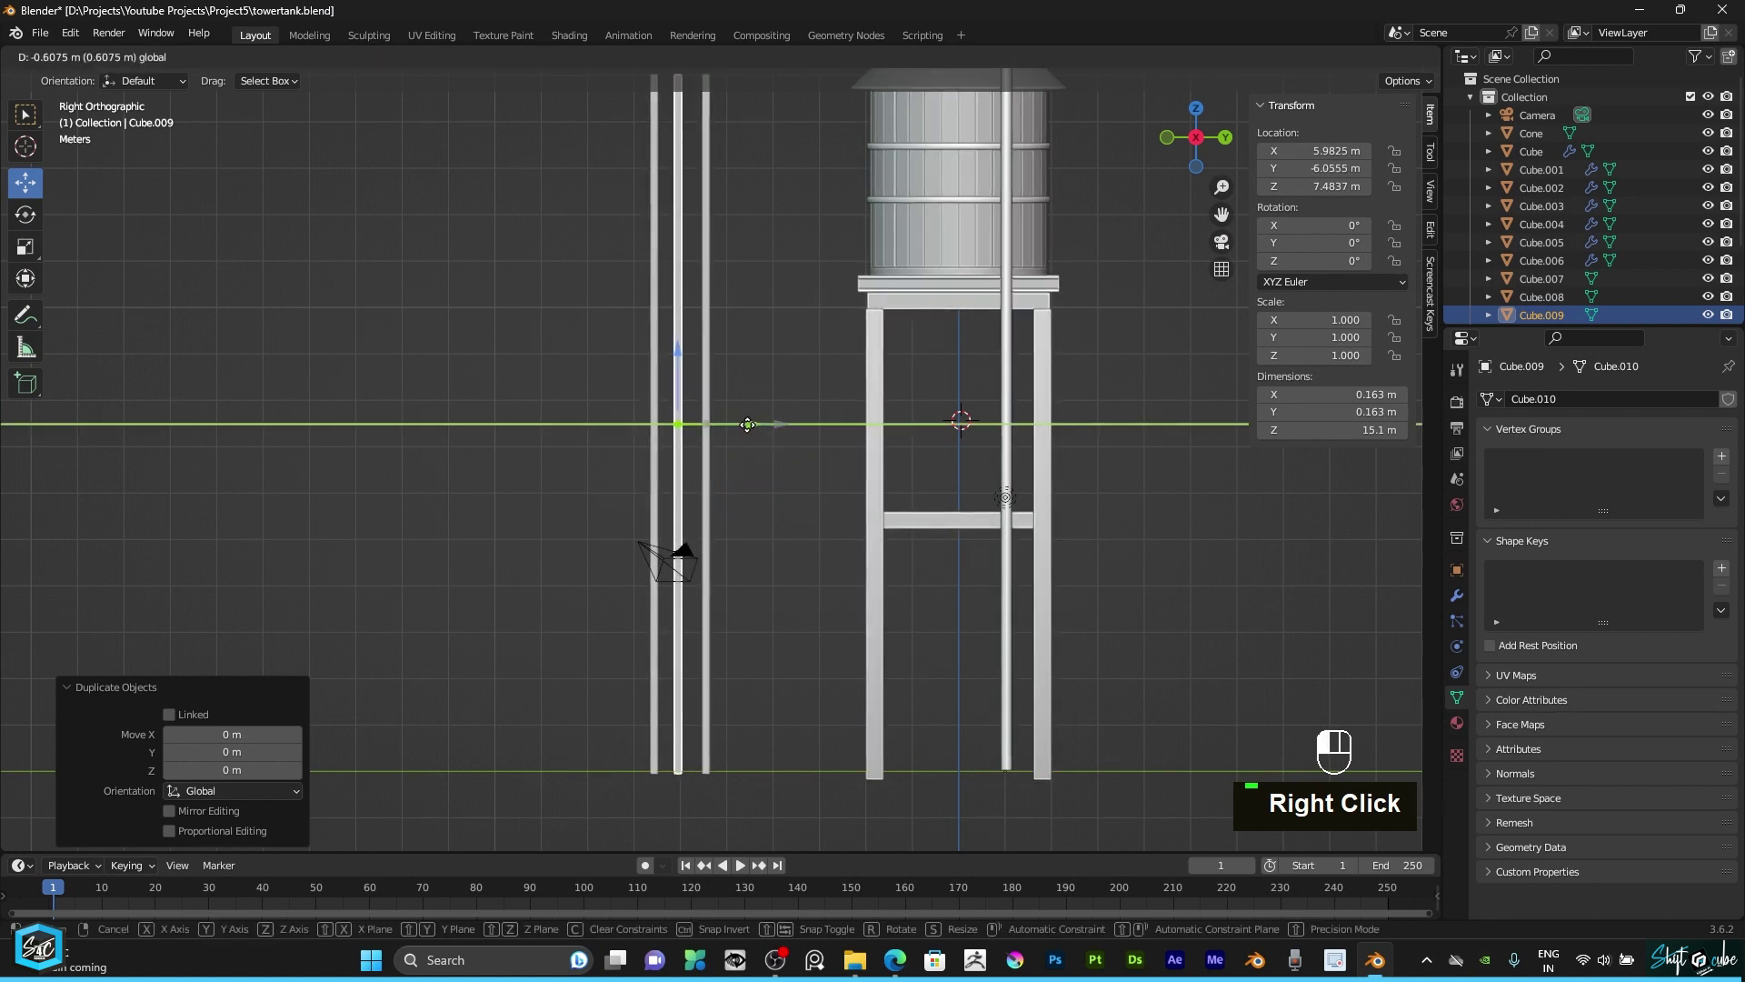
Step: Shrink the copied rail along Z and rotate it 90° to lie flat as a rung
{"action": "type", "text": "s"}
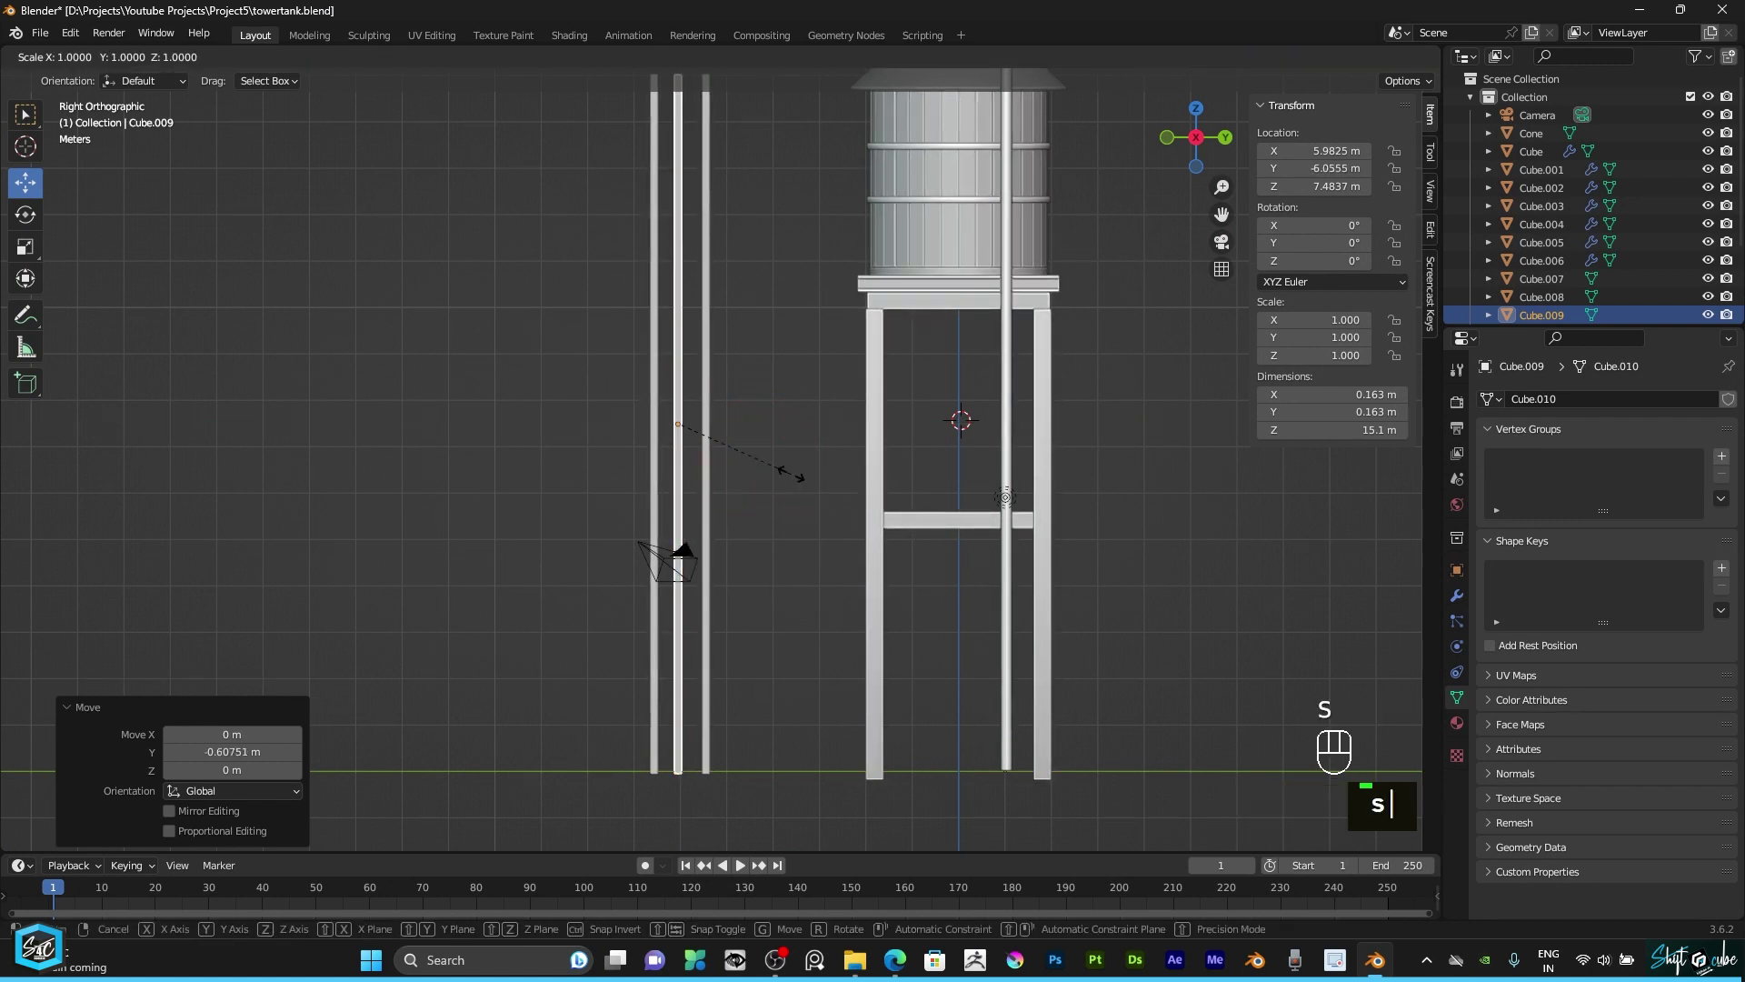
{"action": "type", "text": "z"}
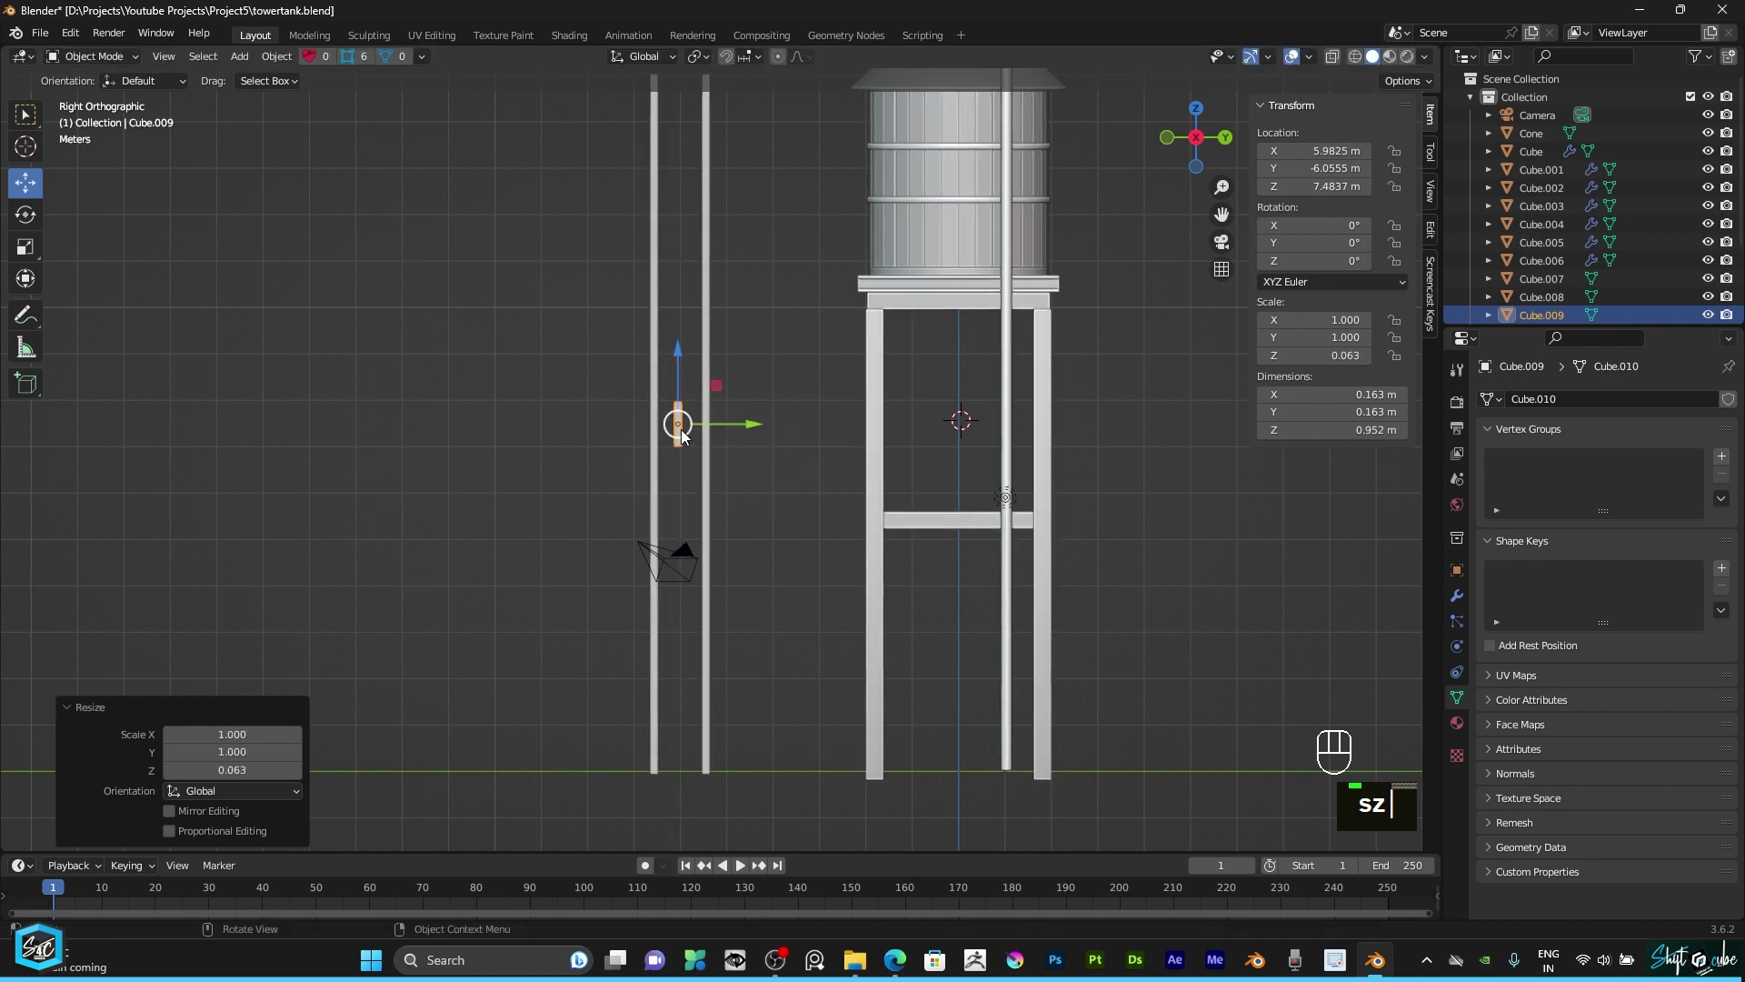
{"action": "scroll", "scroll_direction": "up", "scroll_amount": 3}
{"action": "left_click_drag", "start_coordinate": [700, 392], "coordinate": [847, 543]}
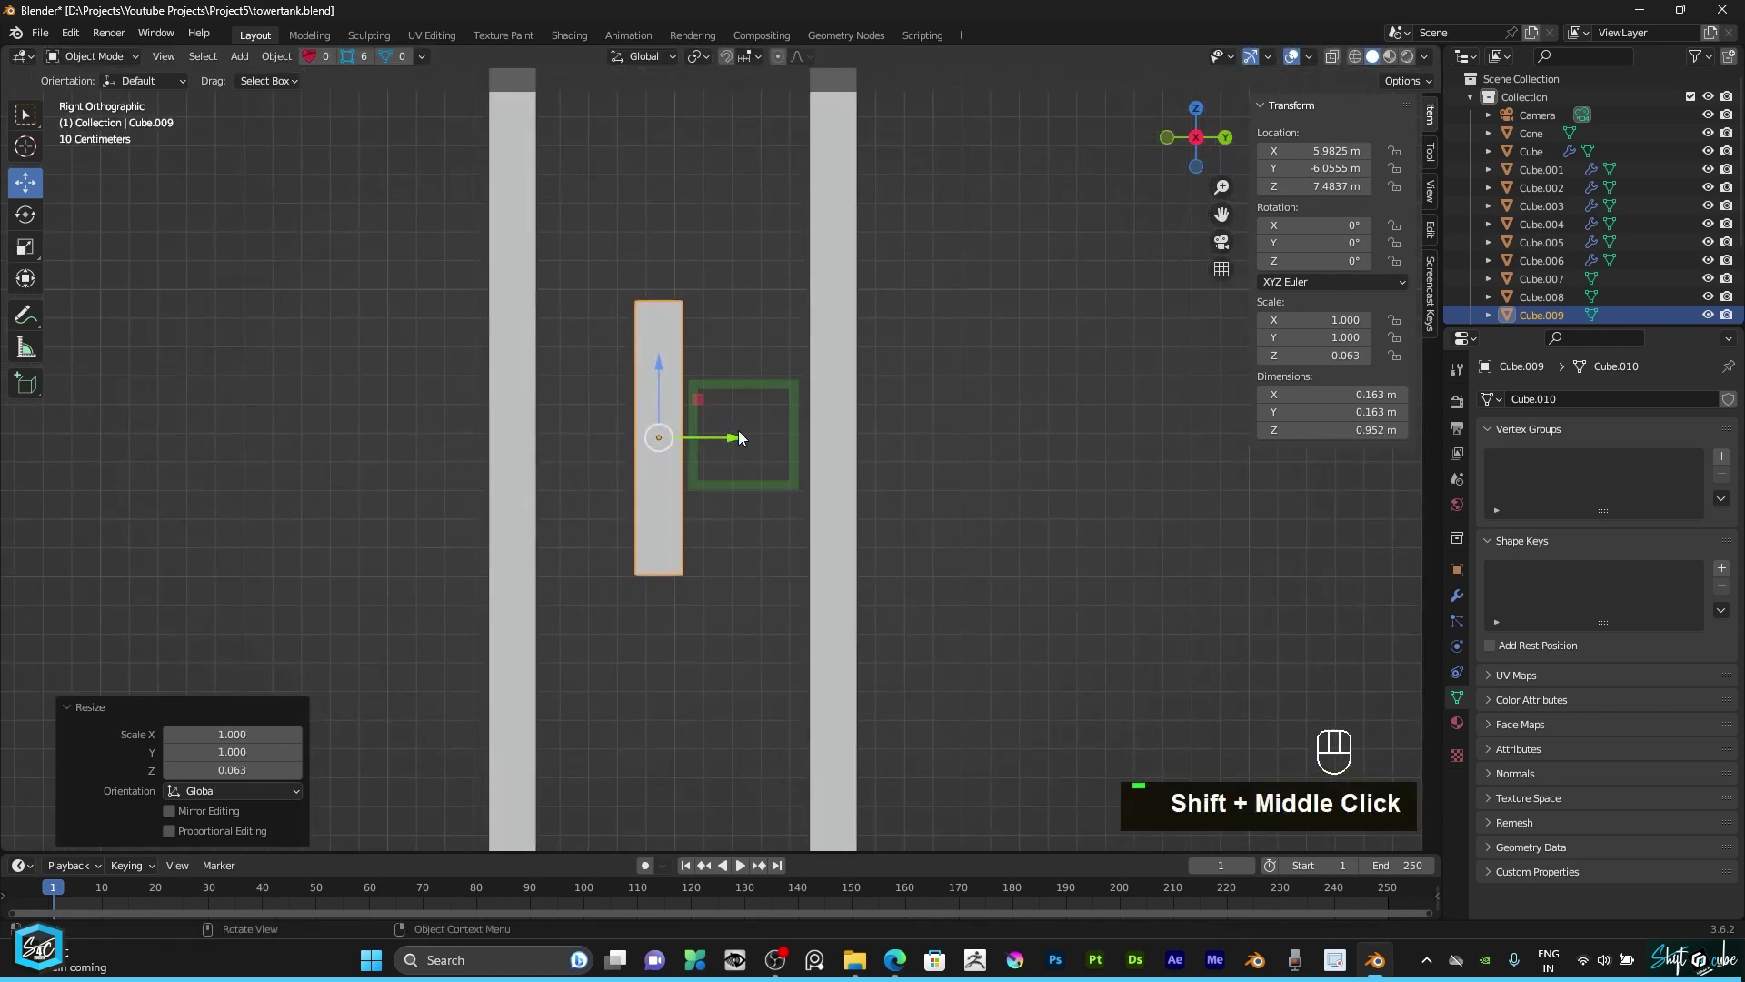
{"action": "scroll", "scroll_direction": "up", "scroll_amount": 3}
{"action": "type", "text": "r"}
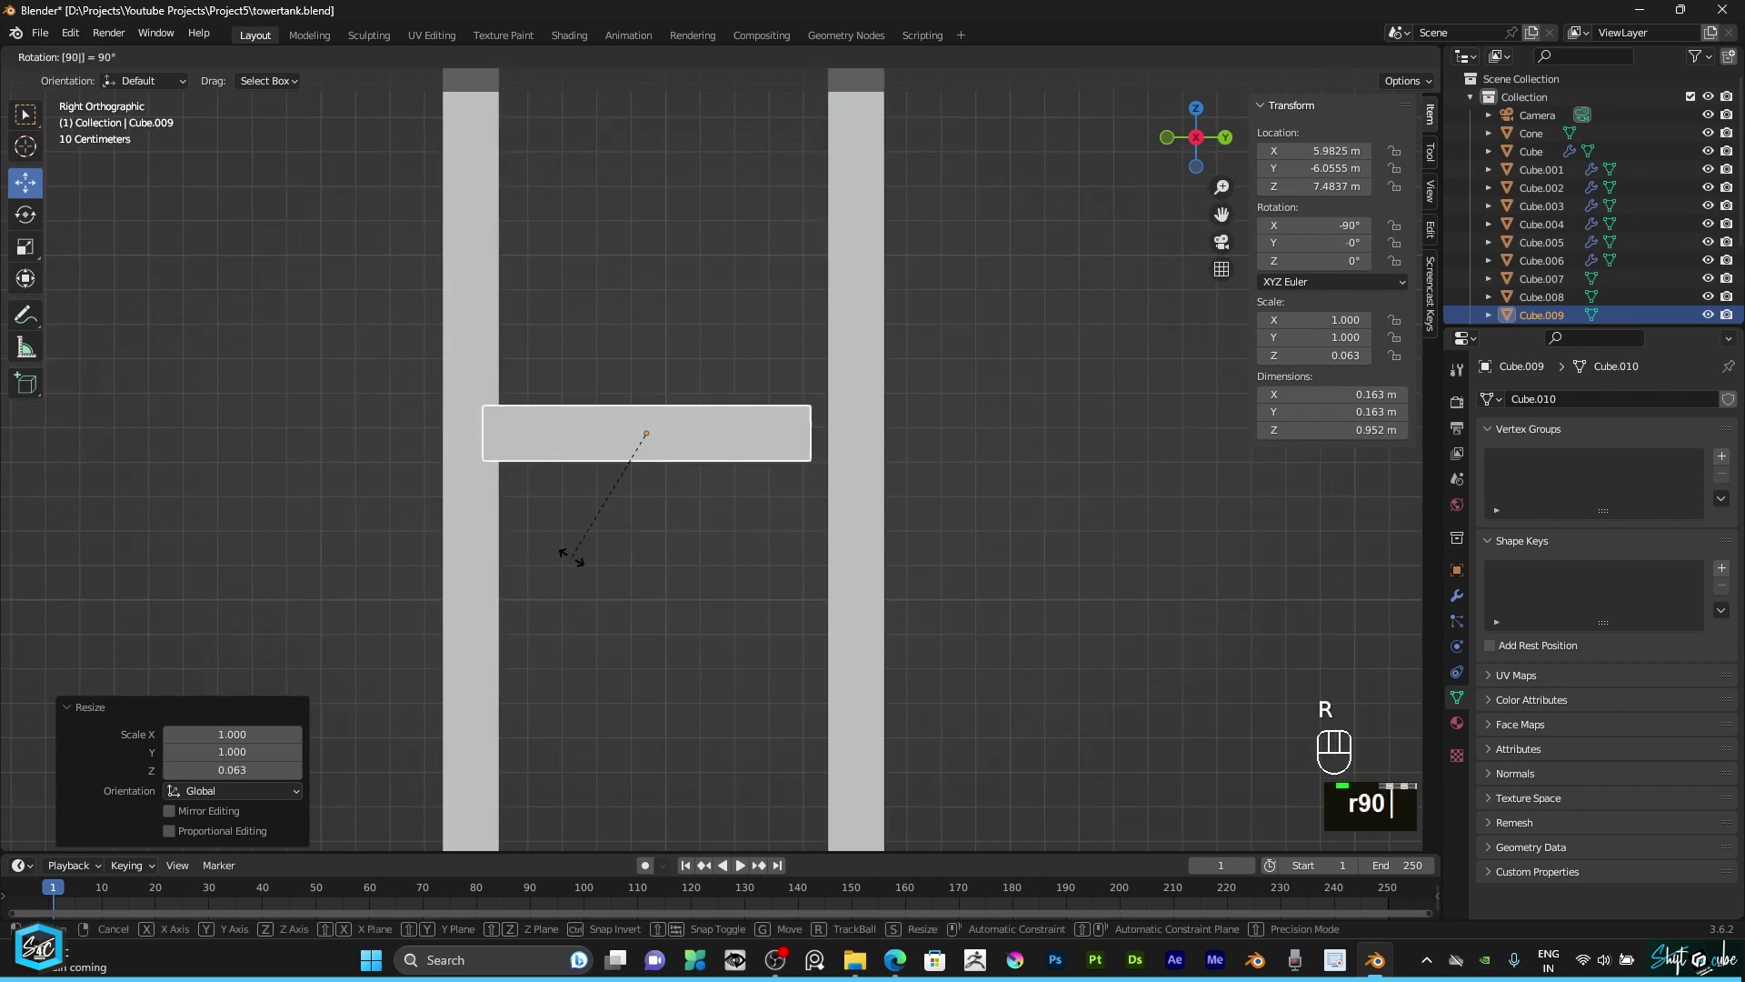
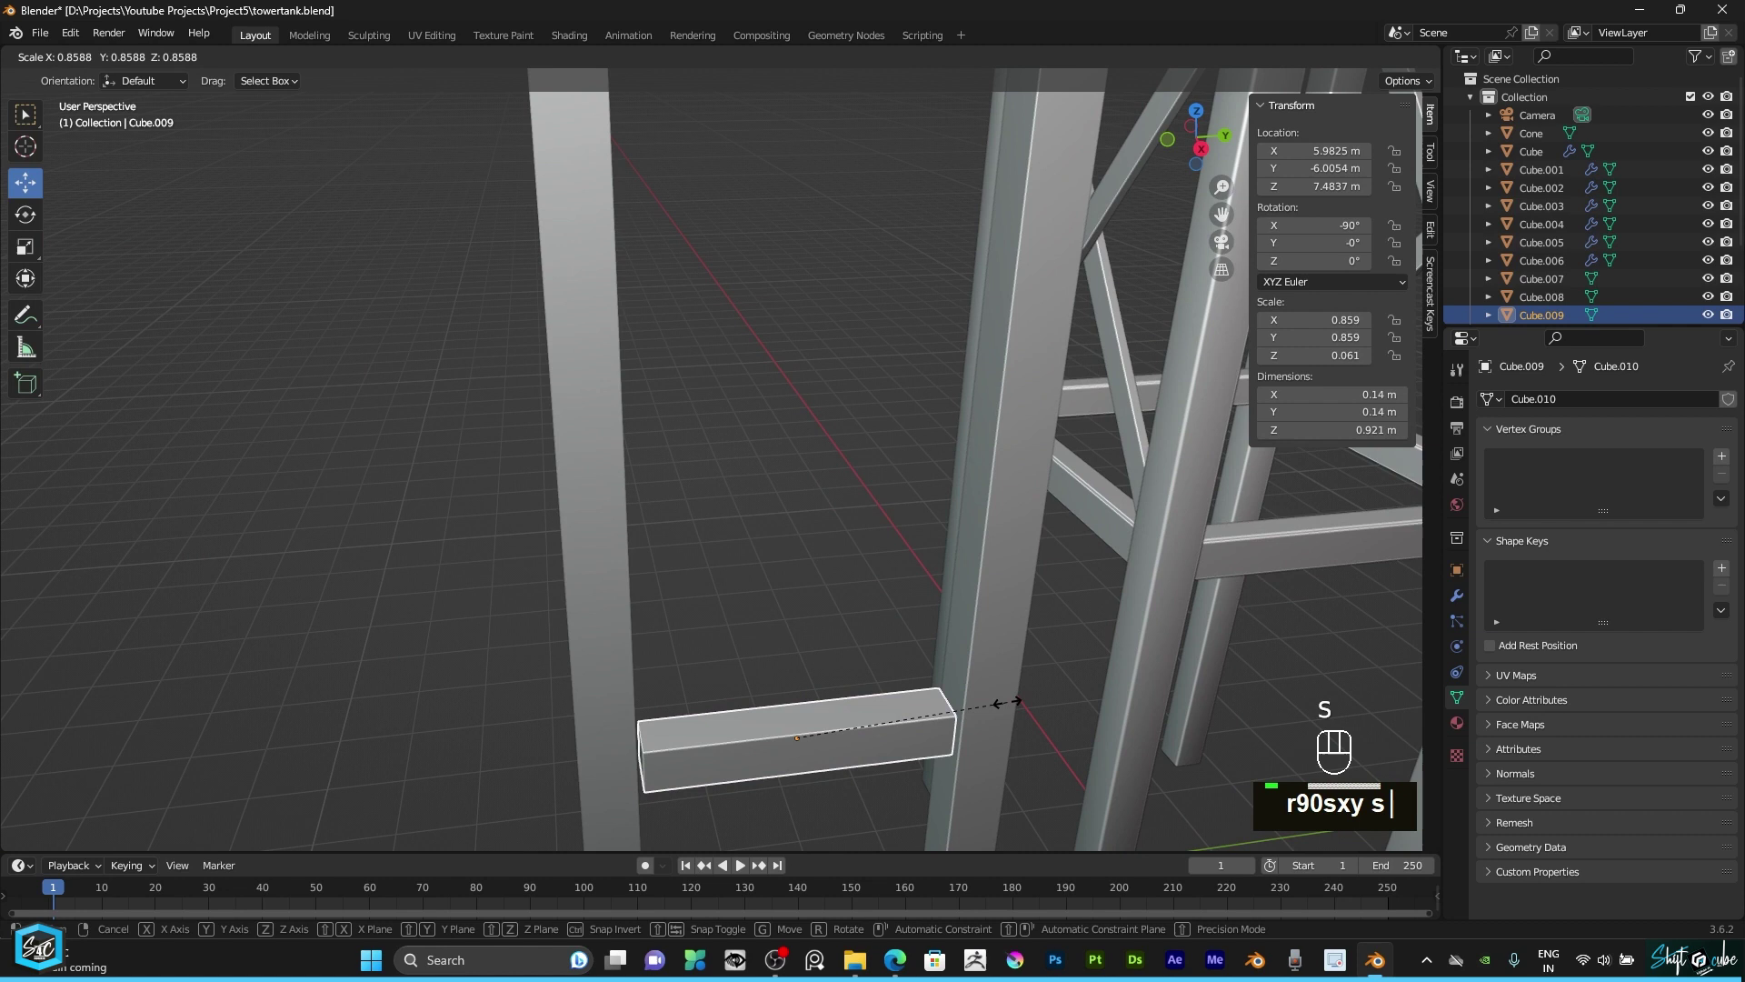
{"action": "right_click", "coordinate": [1010, 710]}
Step: In Edit Mode, select the rung's end faces and scale them along X to fit between the rails
{"action": "left_click", "coordinate": [1186, 149]}
{"action": "left_click_drag", "start_coordinate": [1032, 370], "coordinate": [794, 321]}
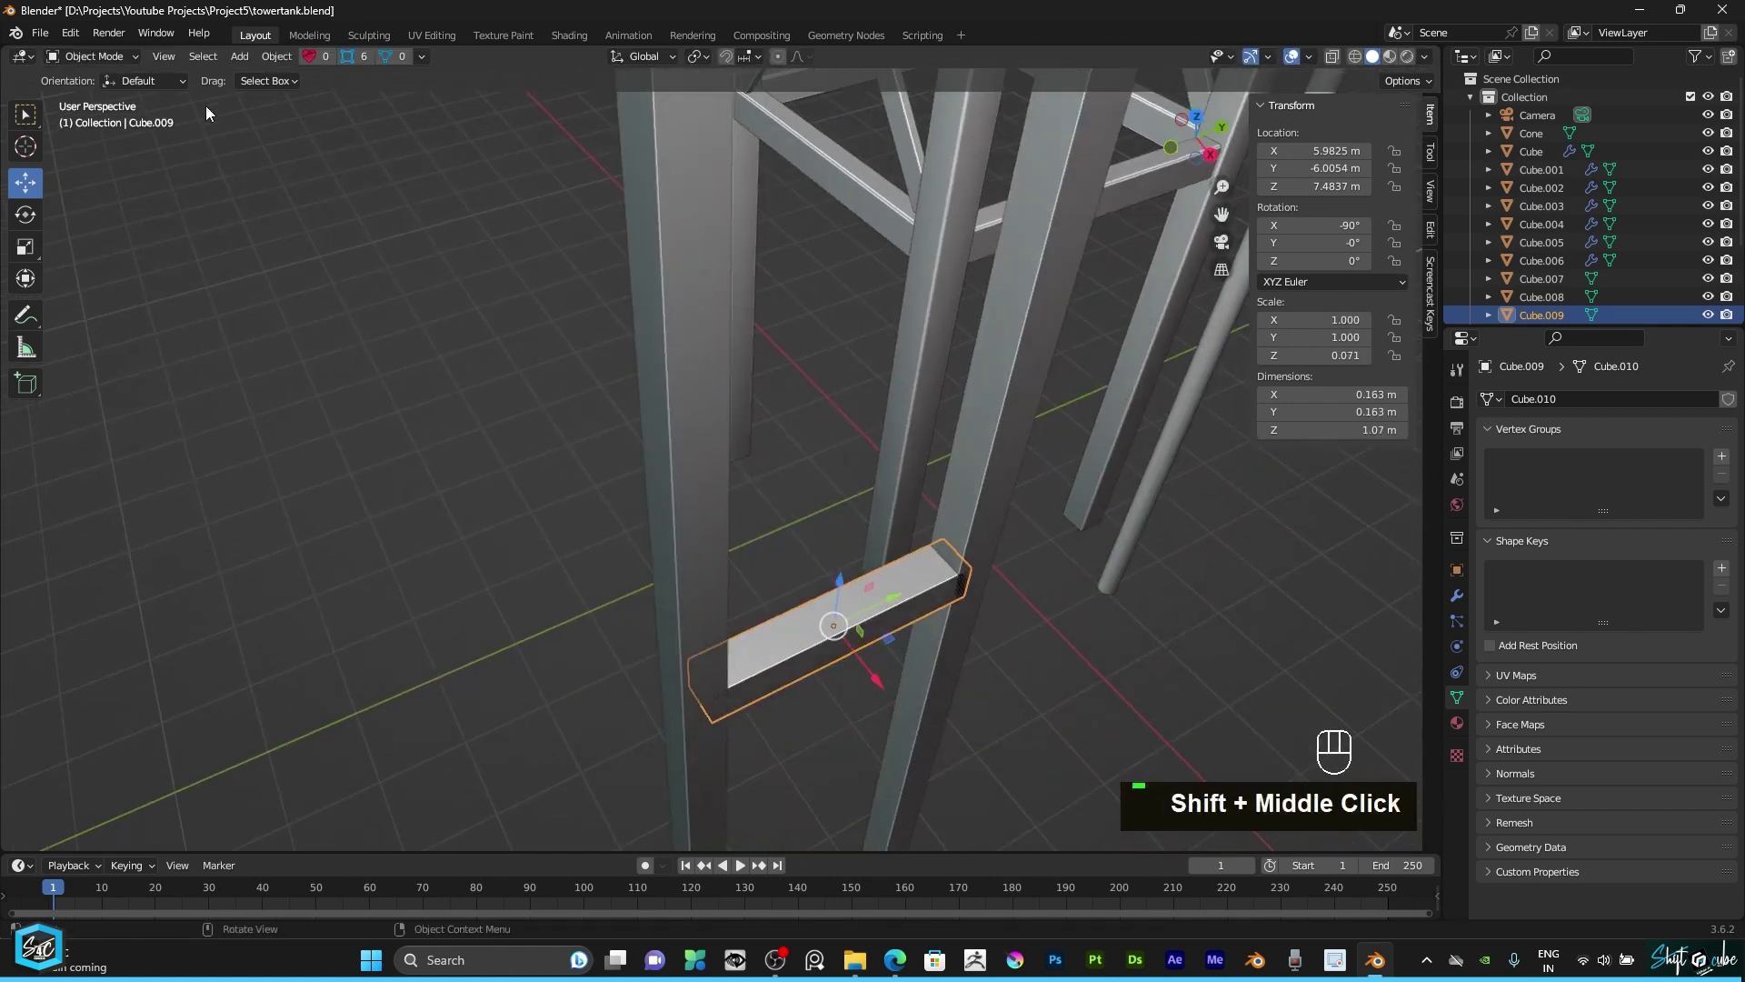
{"action": "left_click_drag", "start_coordinate": [130, 61], "coordinate": [172, 156]}
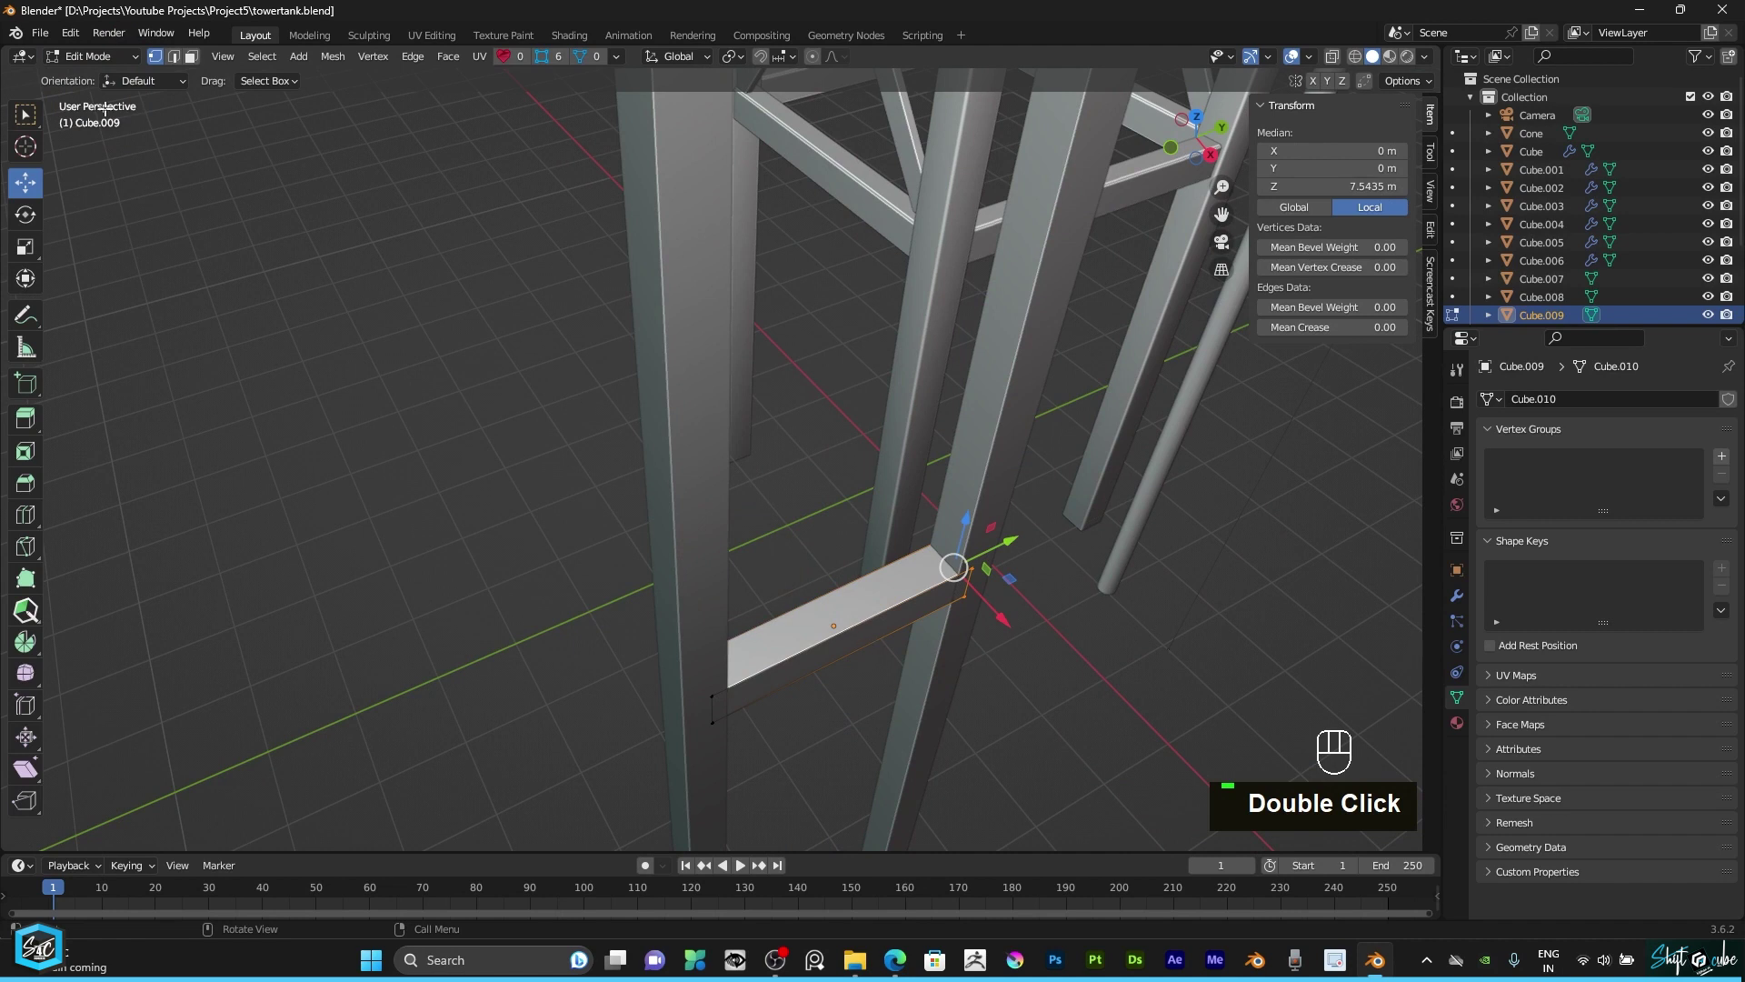
{"action": "left_click", "coordinate": [195, 64]}
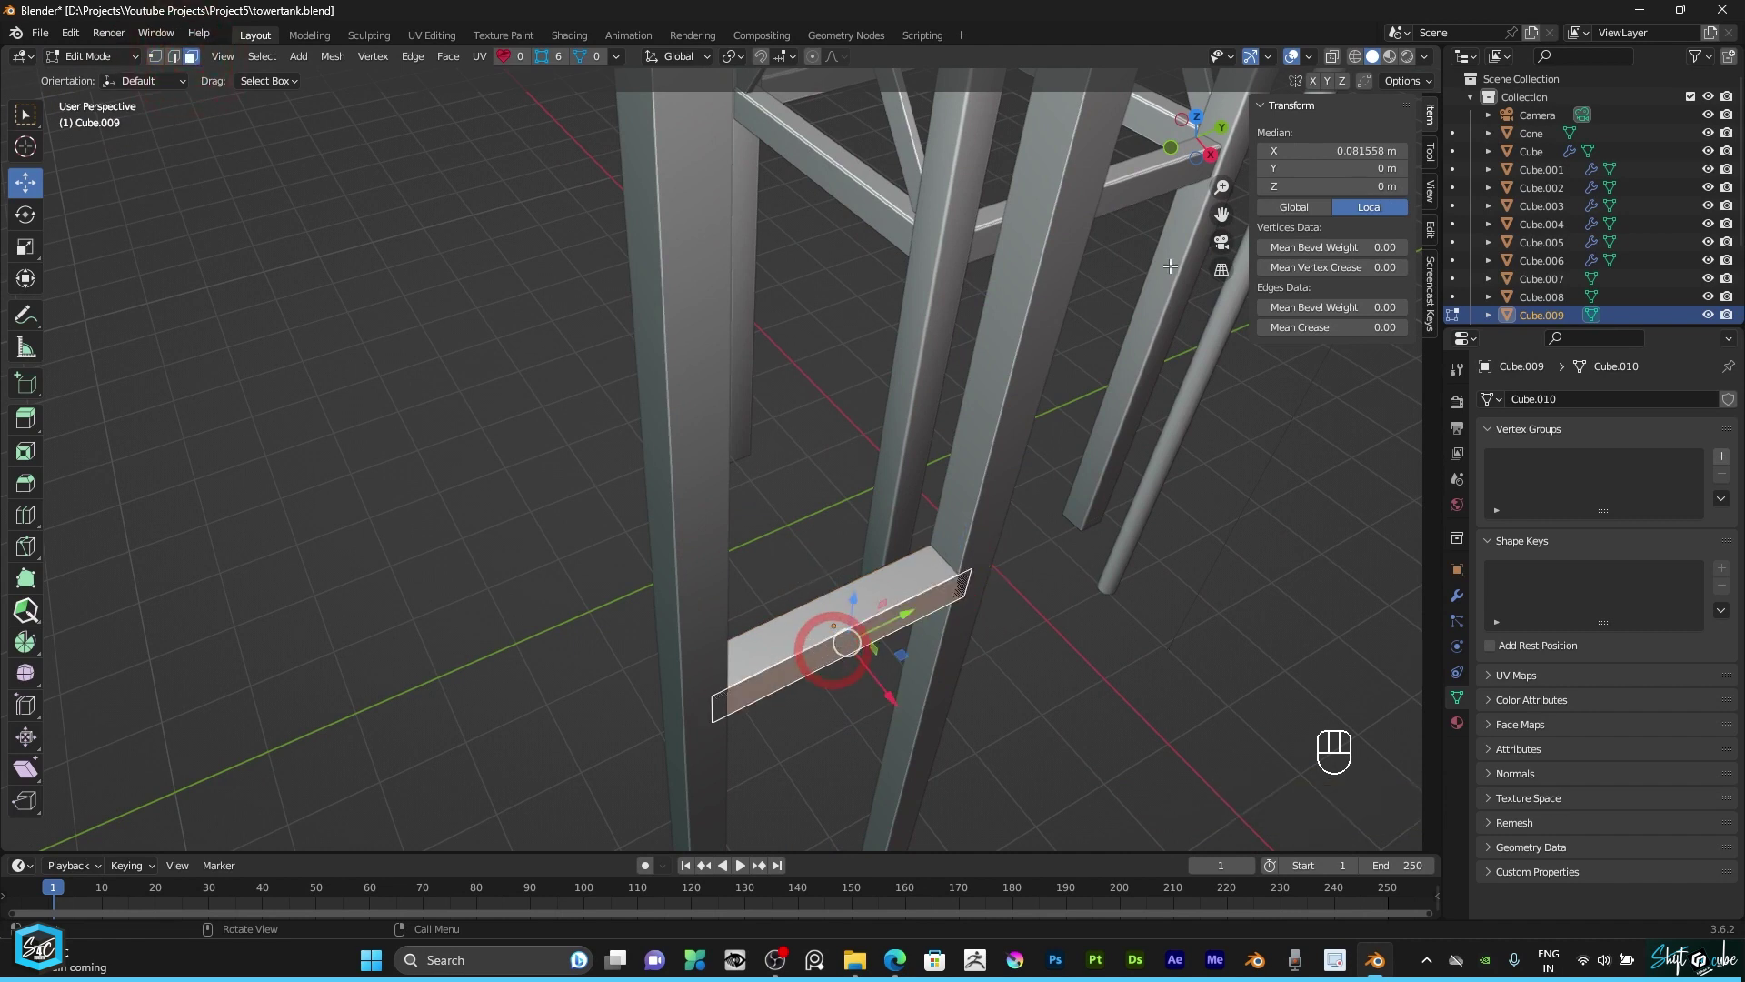
{"action": "left_click", "coordinate": [1204, 157]}
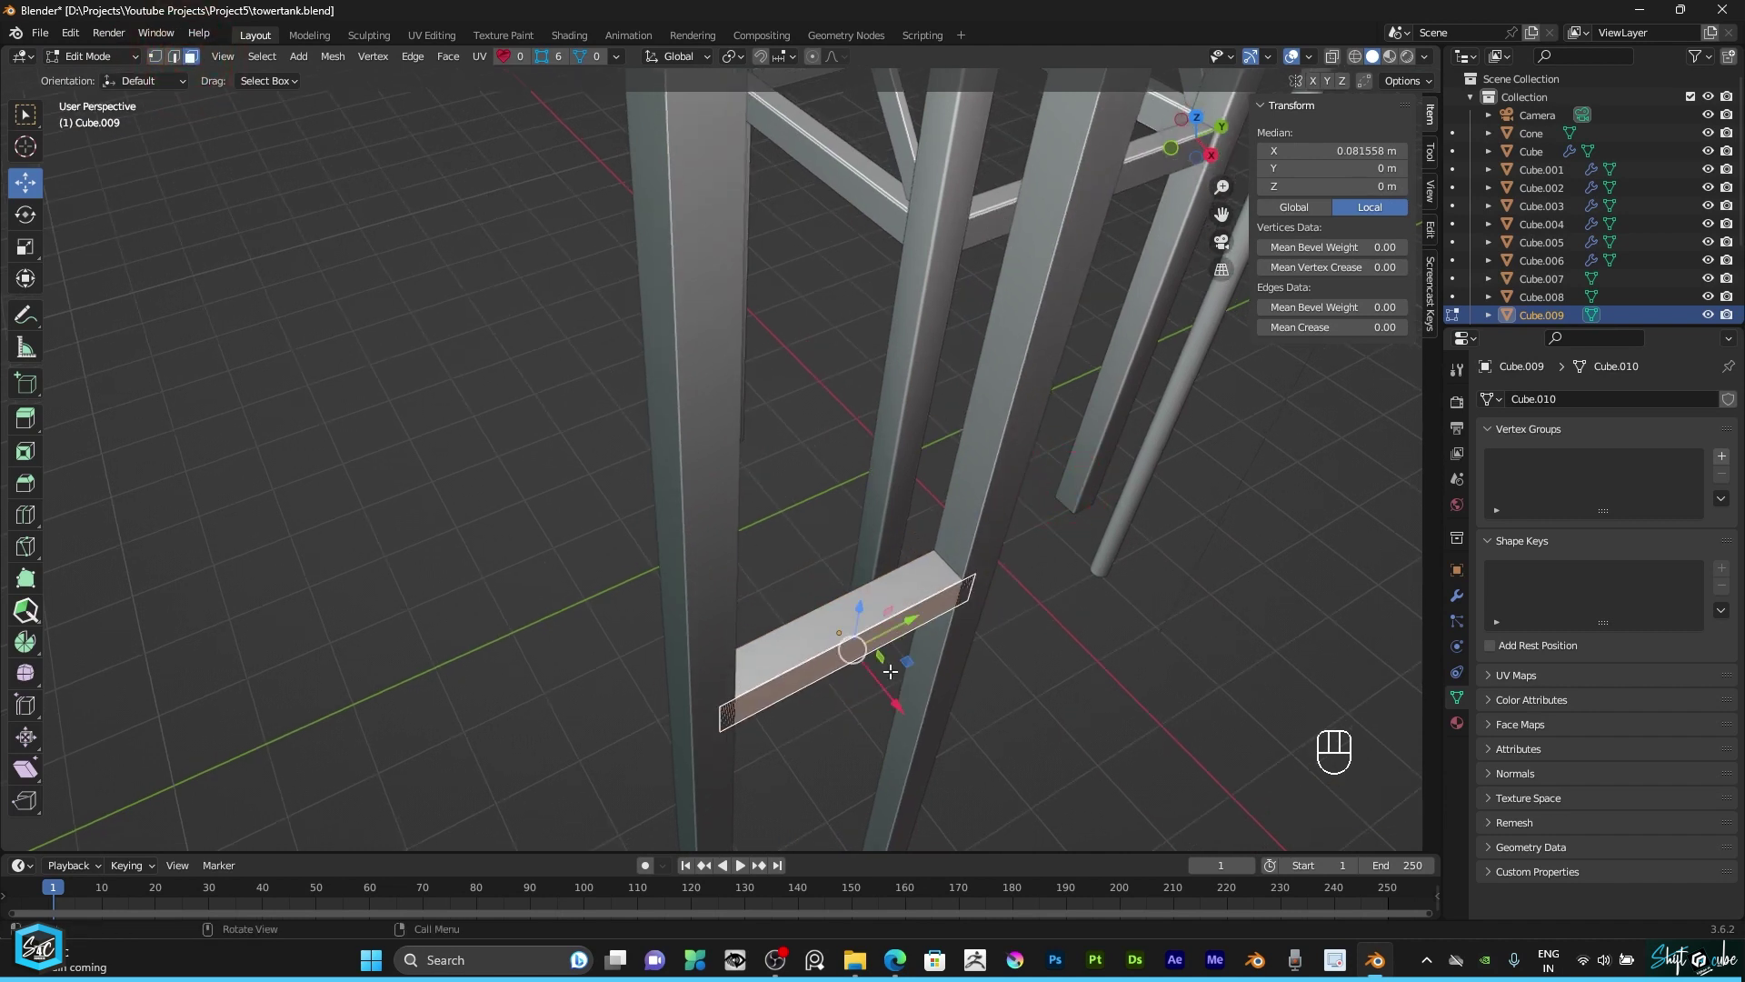
{"action": "left_click", "coordinate": [1186, 140]}
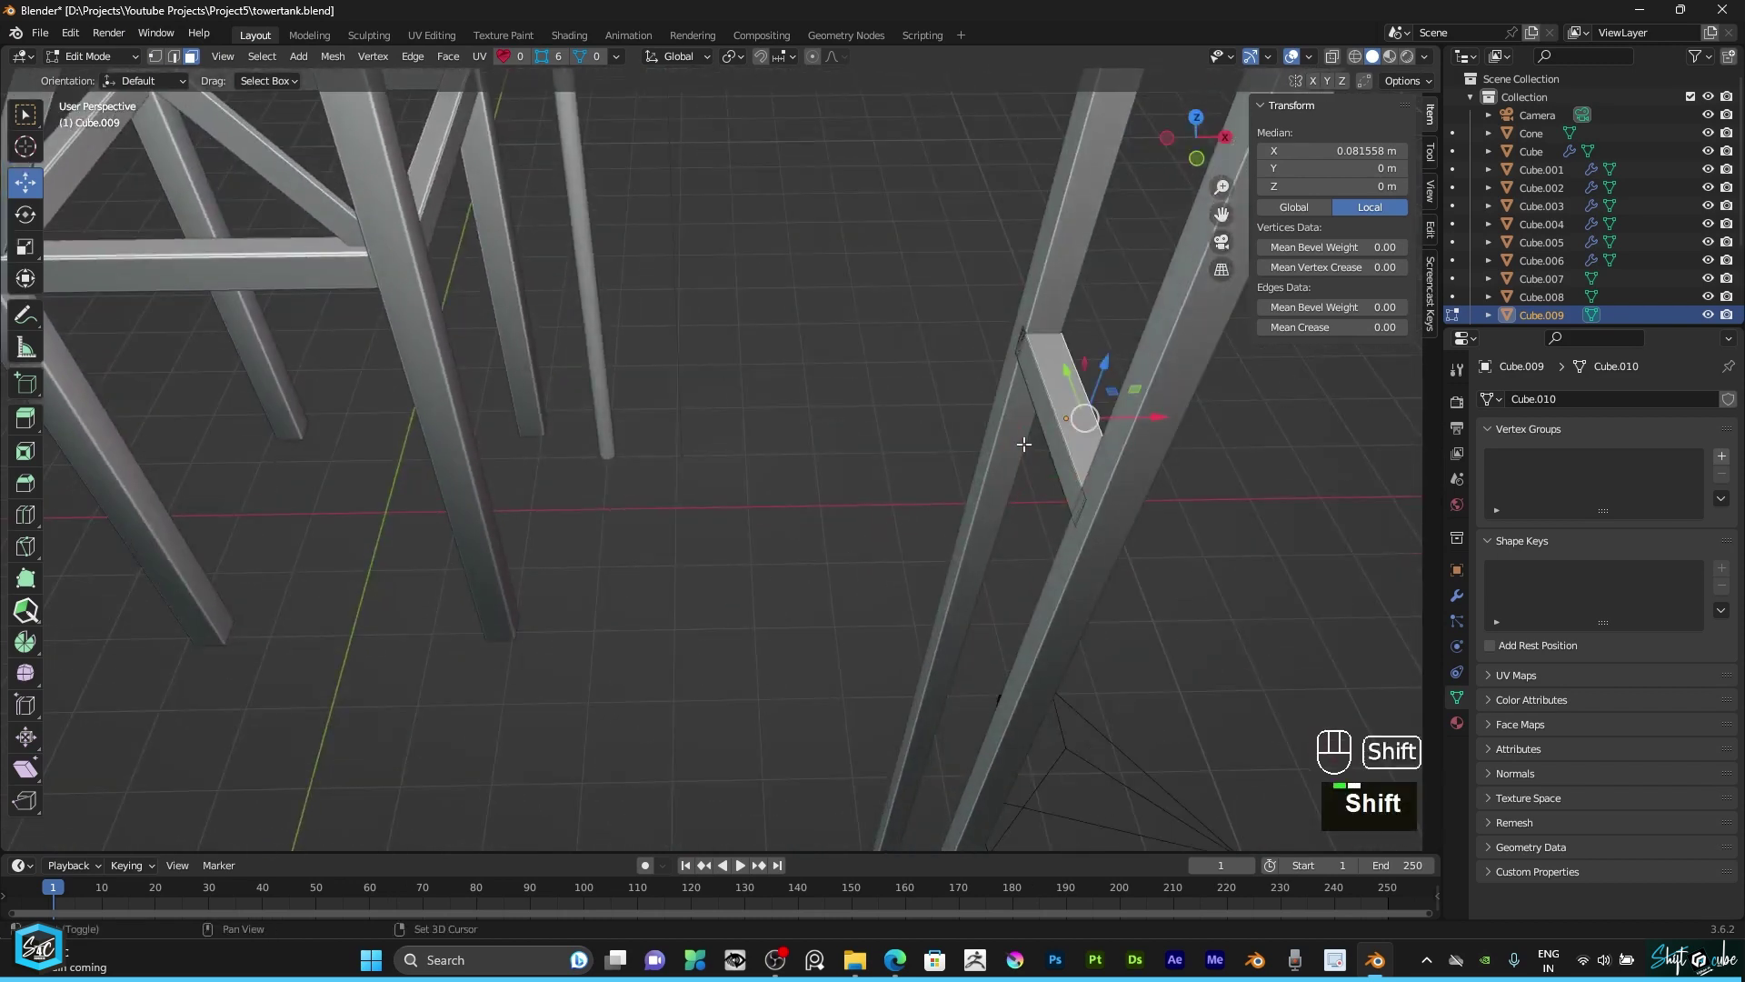
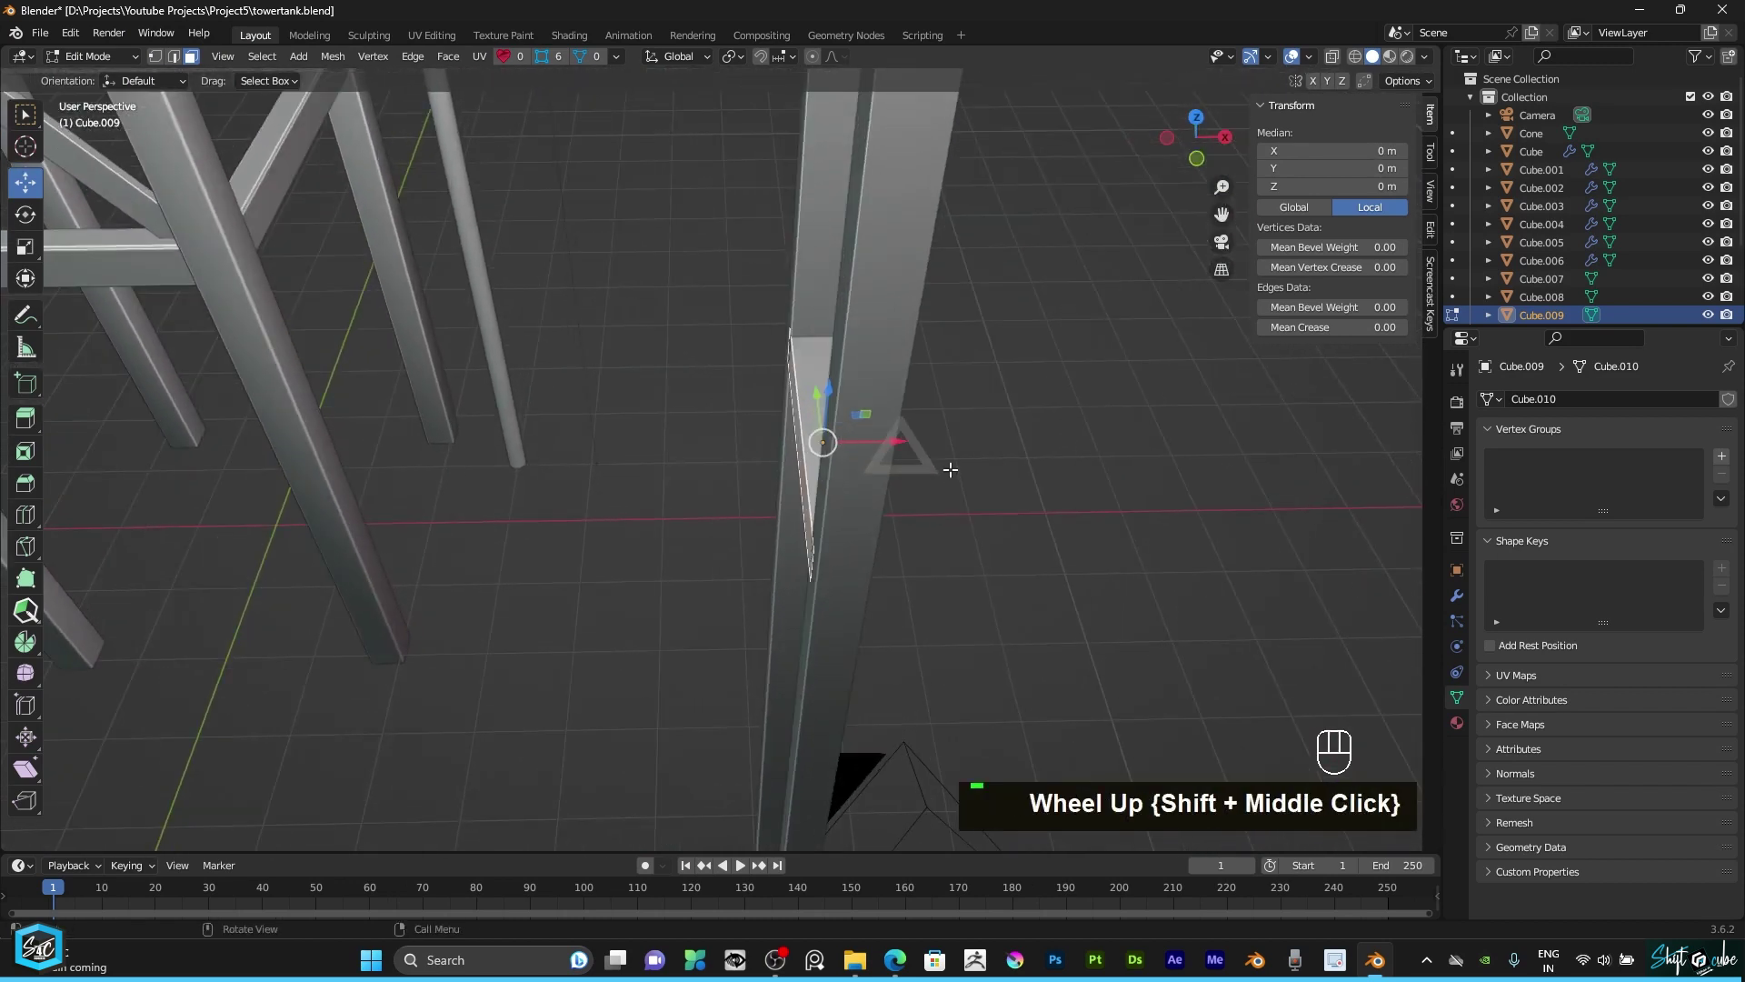
{"action": "key", "text": "s"}
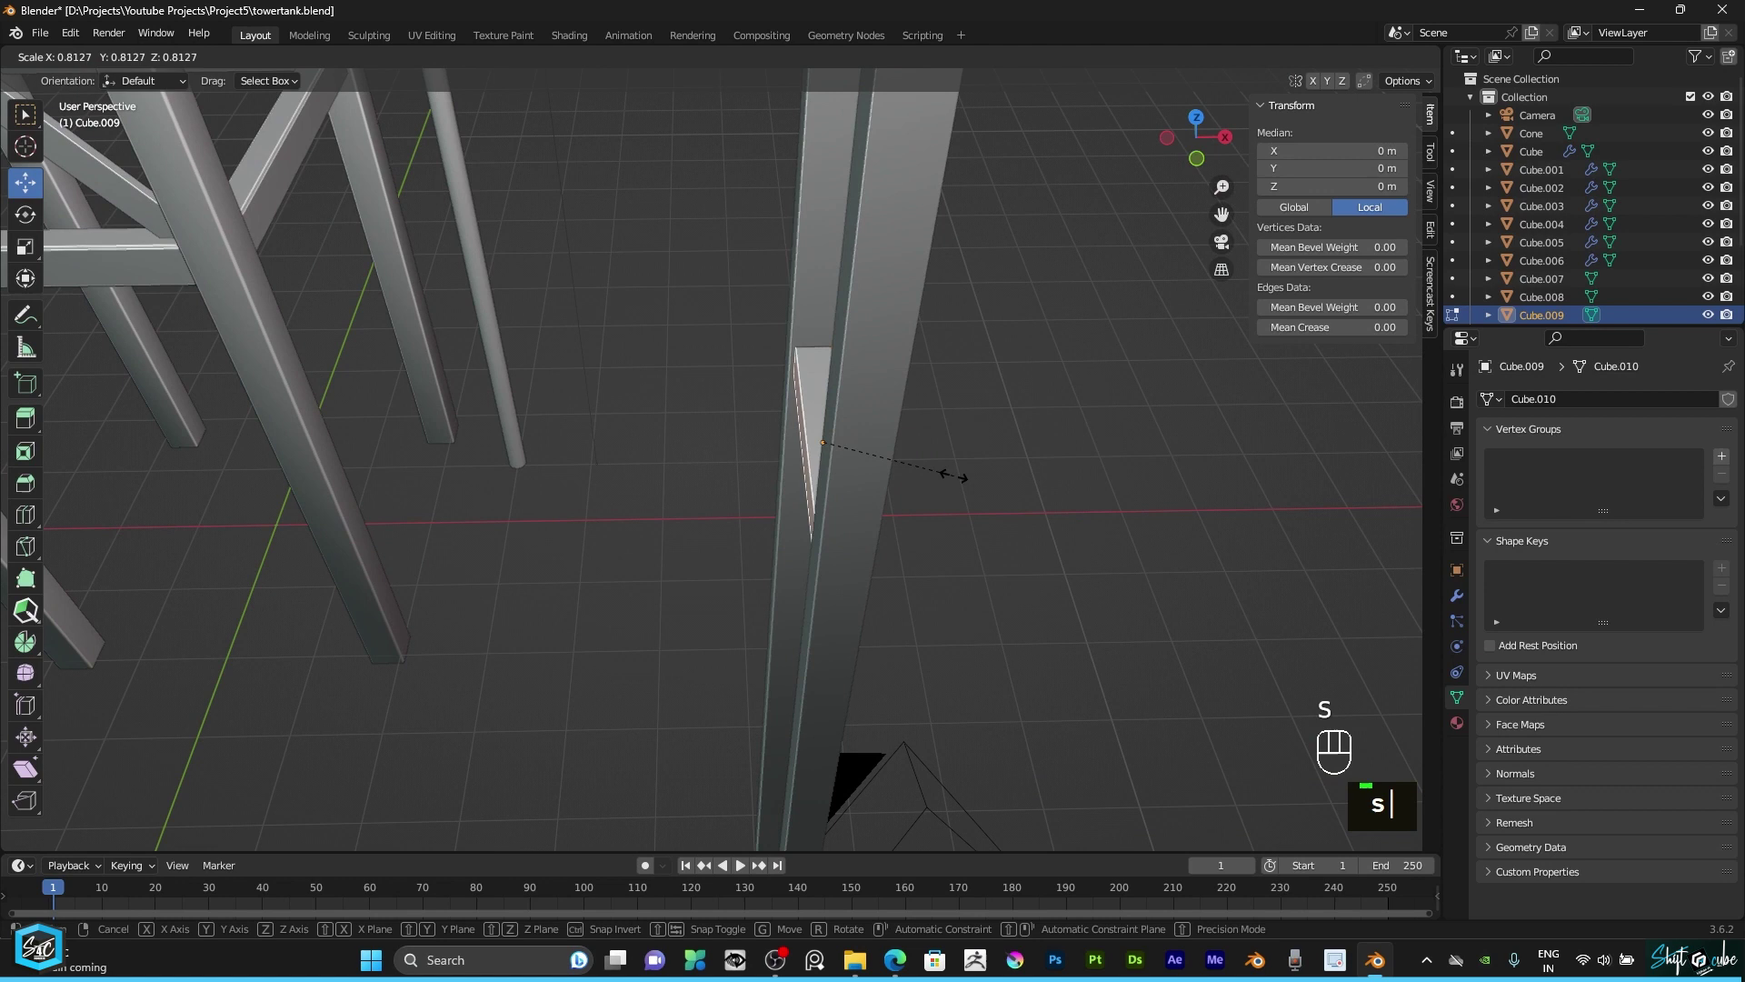
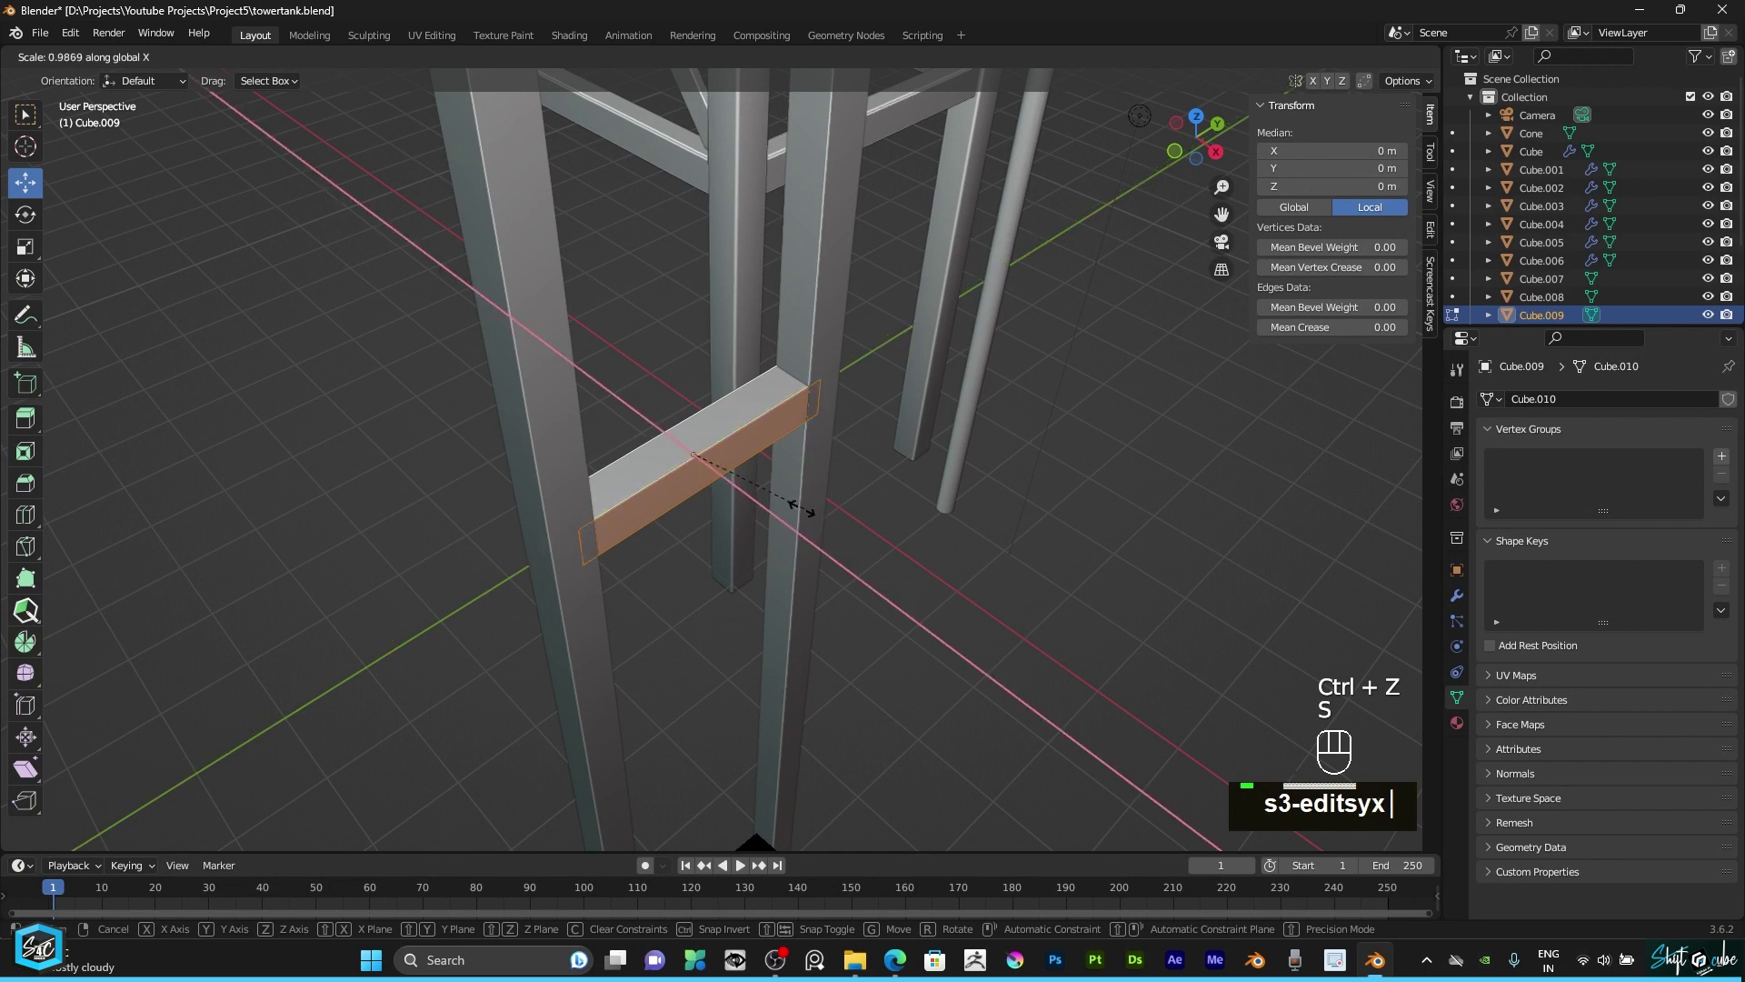
{"action": "type", "text": "x"}
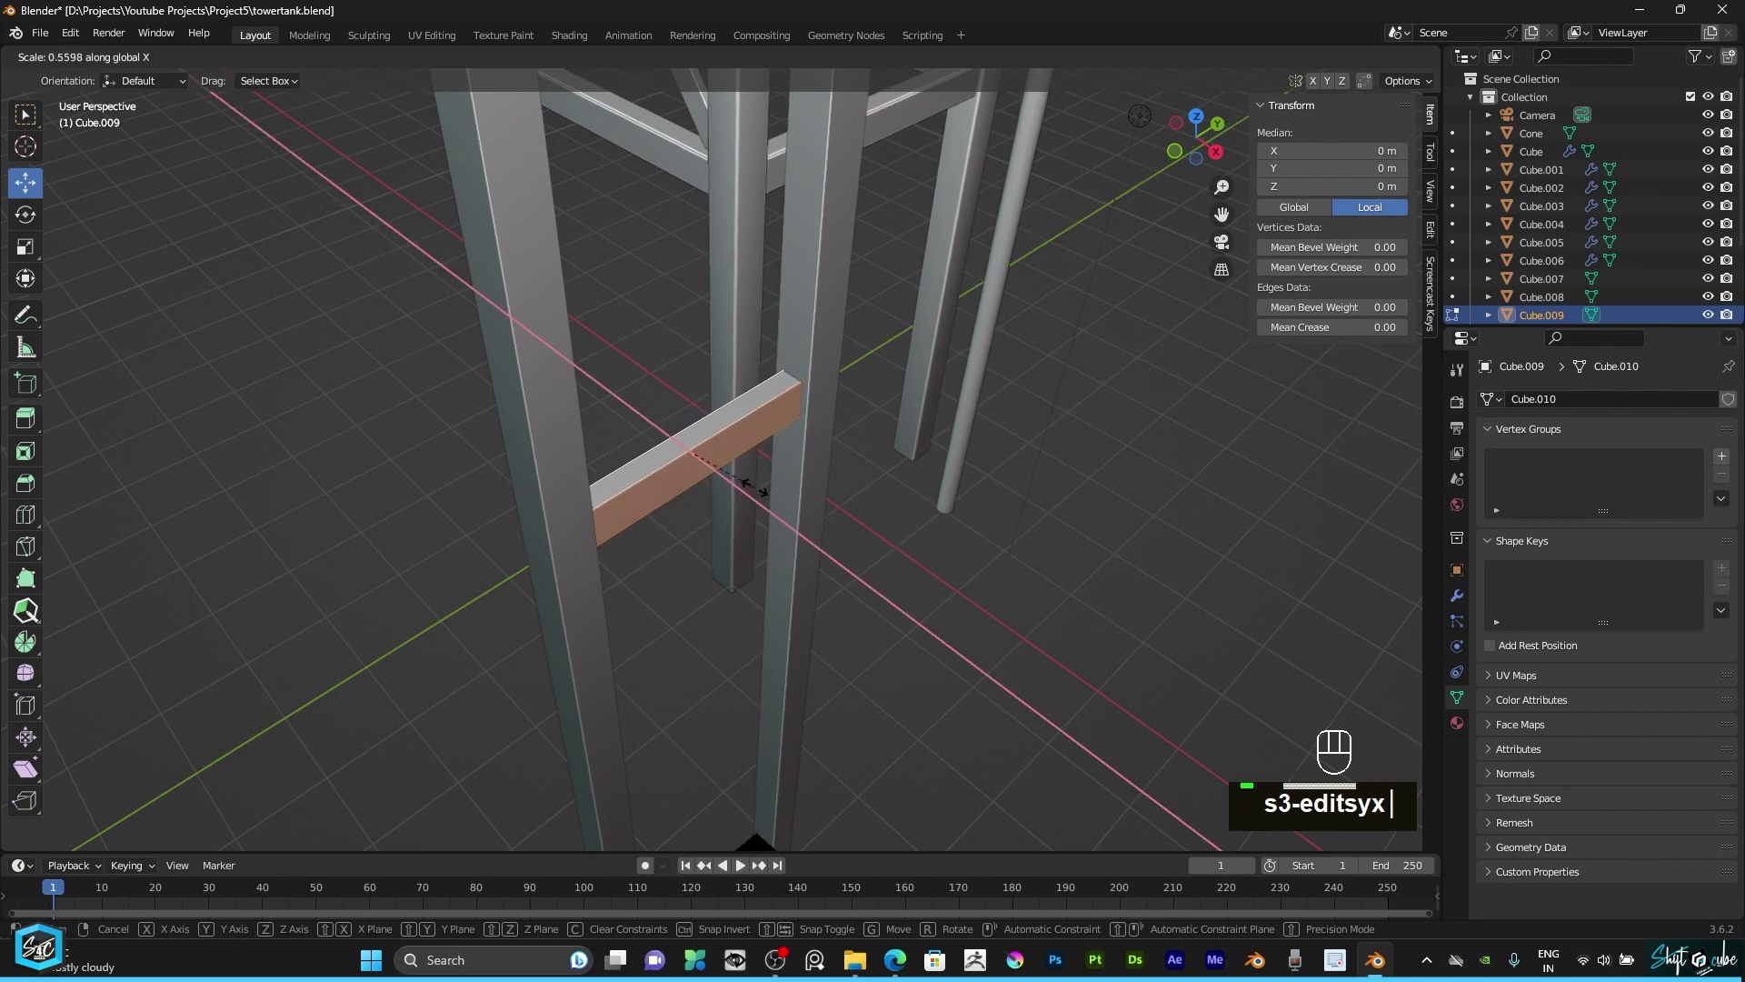
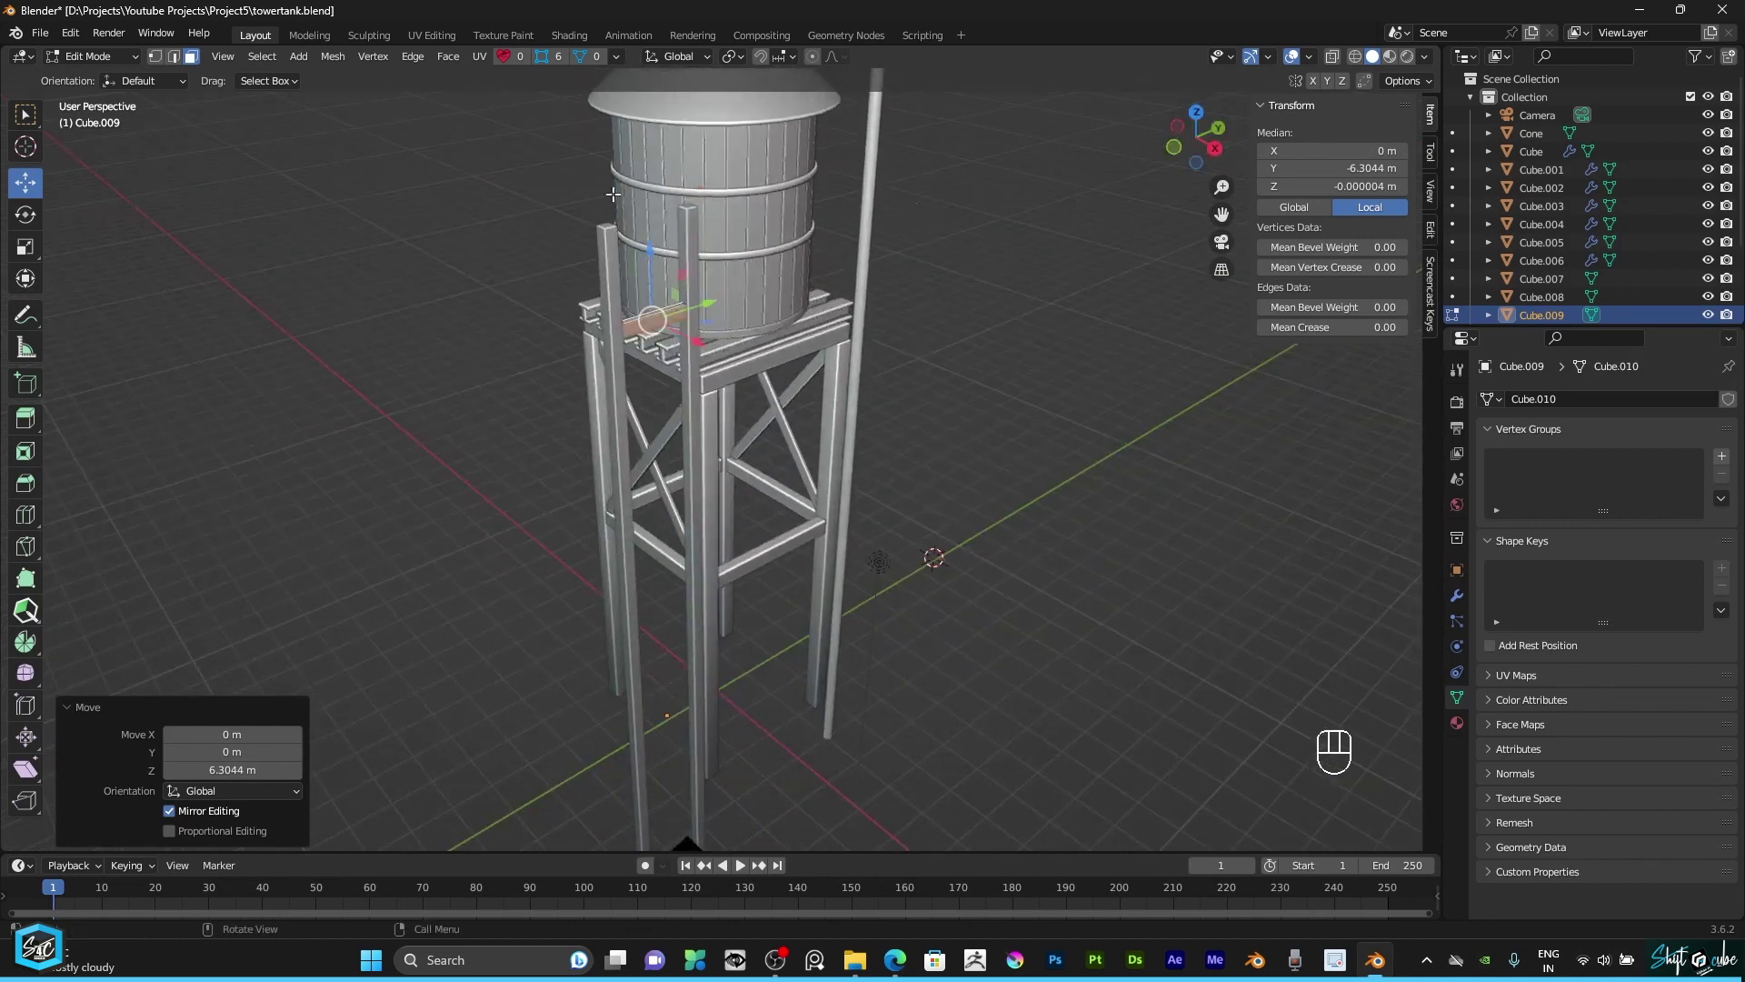
Step: Set the rung's origin to its geometry and frame it in front orthographic view
{"action": "left_click_drag", "start_coordinate": [110, 58], "coordinate": [121, 83]}
{"action": "scroll", "scroll_direction": "up", "scroll_amount": 3}
{"action": "left_click_drag", "start_coordinate": [638, 263], "coordinate": [659, 483]}
{"action": "middle_click", "coordinate": [635, 512]}
{"action": "right_click", "coordinate": [635, 512]}
{"action": "left_click_drag", "start_coordinate": [635, 512], "coordinate": [740, 522]}
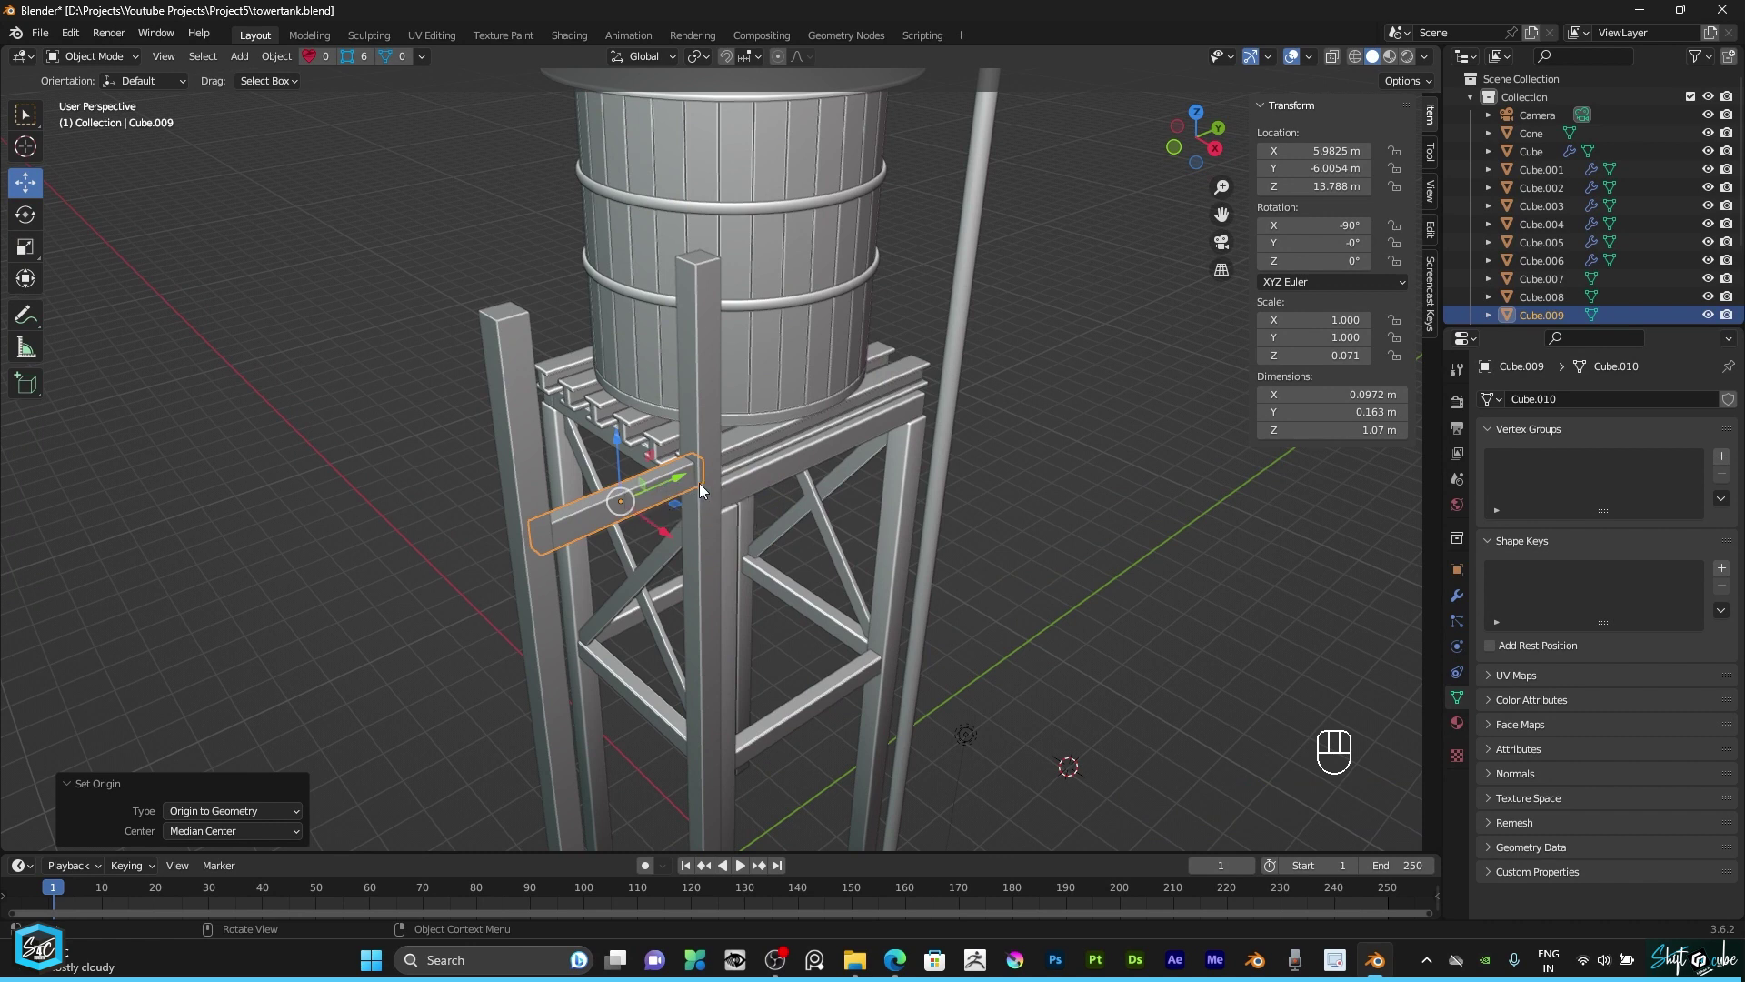
{"action": "key", "text": "KP_1"}
{"action": "key", "text": "1"}
{"action": "left_click_drag", "start_coordinate": [989, 291], "coordinate": [648, 426]}
{"action": "scroll", "scroll_direction": "up", "scroll_amount": 3}
Step: Duplicate the rung with Shift+D and move the copy about 0.7 m lower along Z
{"action": "type", "text": "d"}
{"action": "key", "text": "shift+d"}
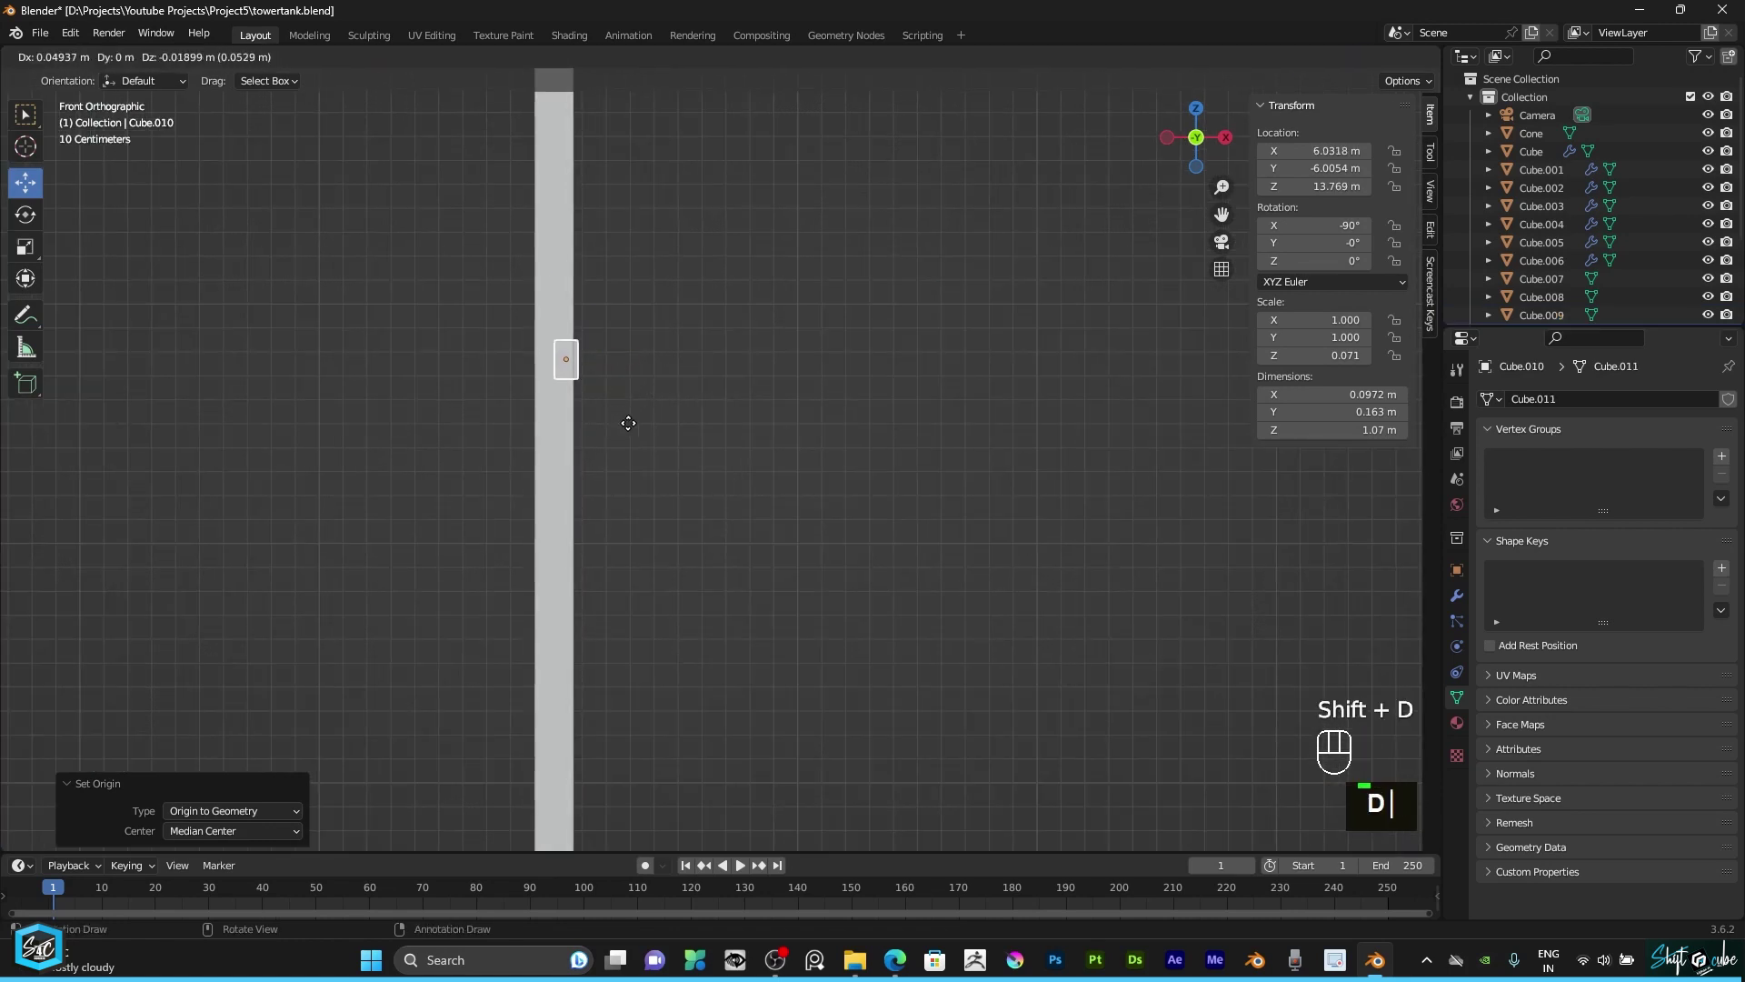
{"action": "type", "text": "g"}
{"action": "type", "text": "z"}
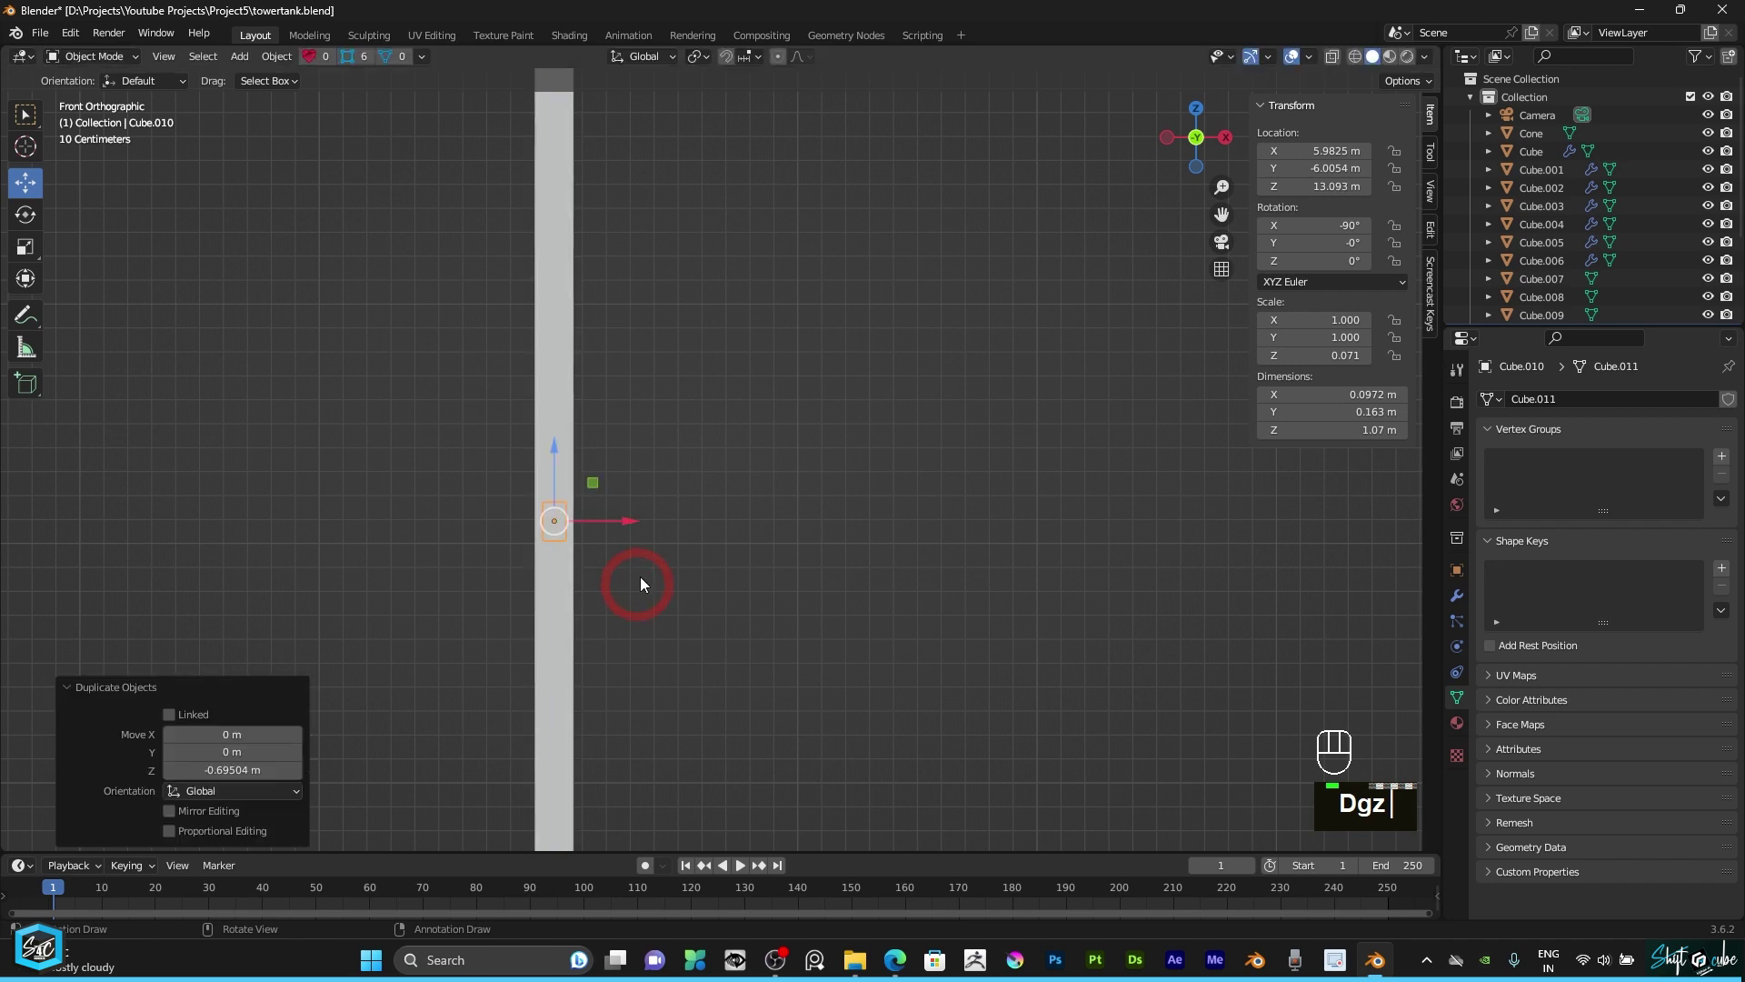
{"action": "left_click", "coordinate": [1189, 146]}
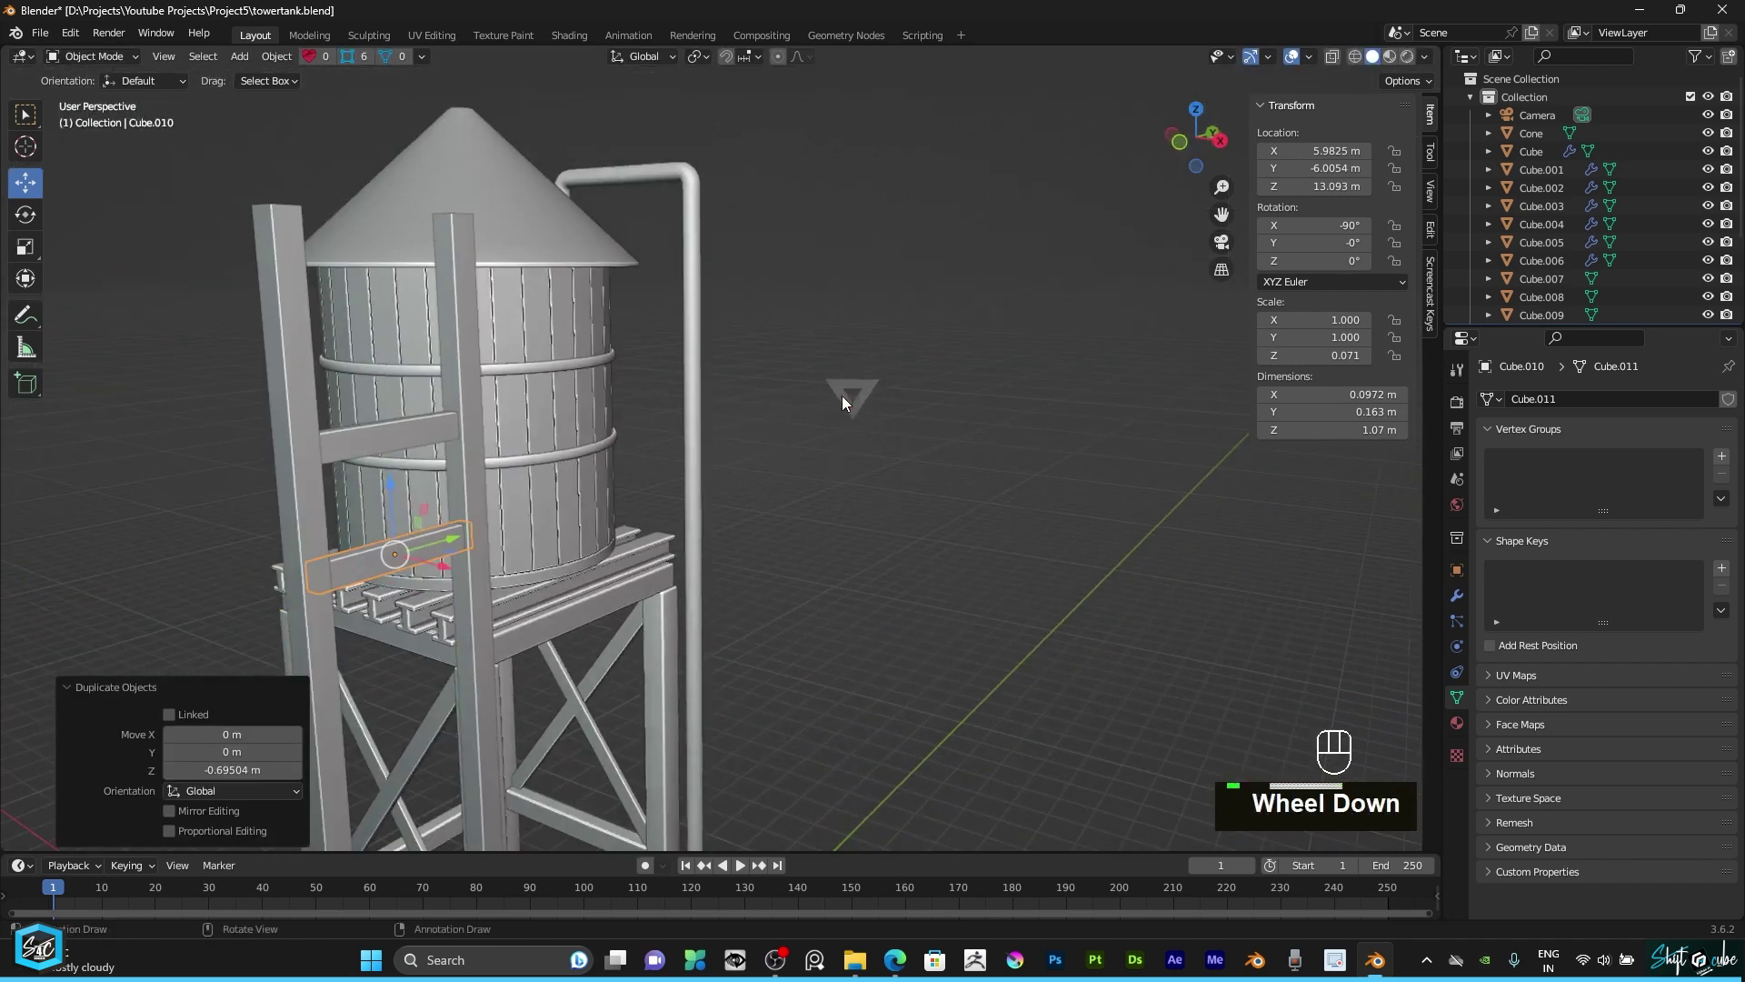
{"action": "scroll", "scroll_direction": "down", "scroll_amount": 3}
{"action": "type", "text": "dgz"}
Step: Repeat the duplication with Shift+R until rungs fill the ladder down to the ground
{"action": "left_click_drag", "start_coordinate": [672, 451], "coordinate": [794, 297]}
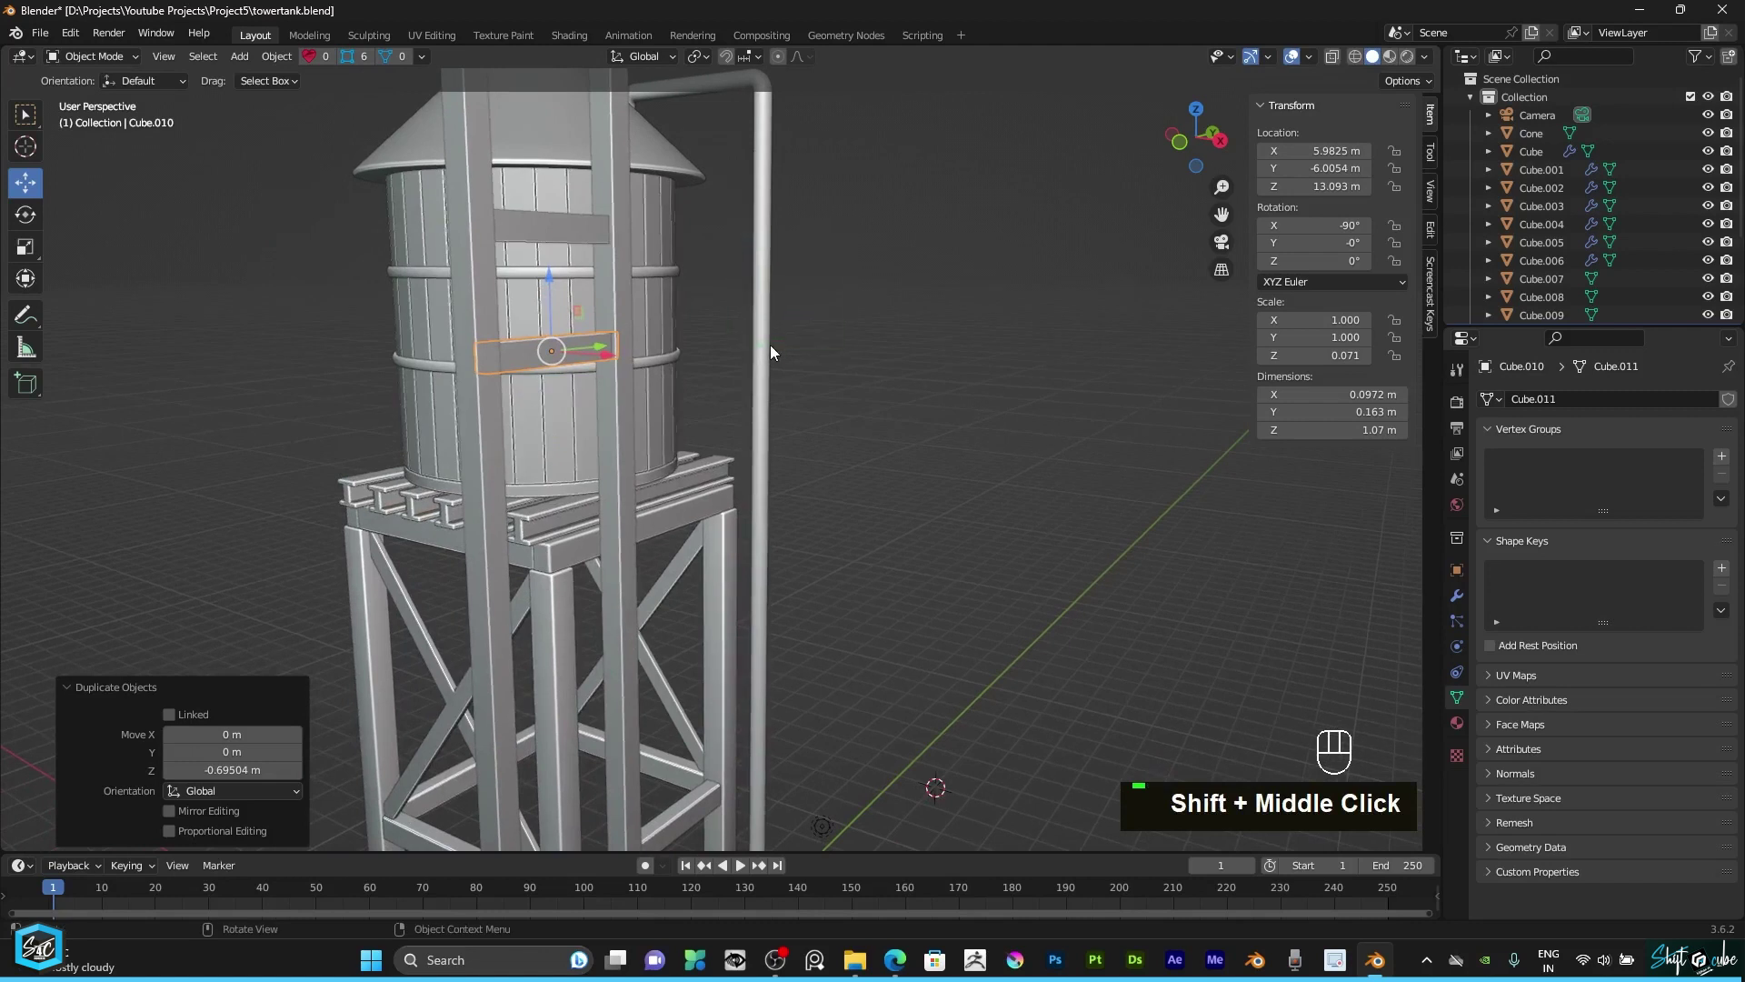
{"action": "type", "text": "r"}
{"action": "key", "text": "shift+r"}
{"action": "type", "text": "rr"}
{"action": "key", "text": "shift+r"}
{"action": "type", "text": "r"}
{"action": "scroll", "scroll_direction": "down", "scroll_amount": 3}
{"action": "type", "text": "RRRRr"}
{"action": "key", "text": "shift+r"}
{"action": "type", "text": "r"}
{"action": "type", "text": "RRRRRRR"}
{"action": "scroll", "scroll_direction": "down", "scroll_amount": 3}
{"action": "type", "text": "RRRRRRRRRRRRR"}
{"action": "left_click_drag", "start_coordinate": [814, 471], "coordinate": [729, 572]}
{"action": "scroll", "scroll_direction": "up", "scroll_amount": 3}
{"action": "type", "text": "rrrrrr"}
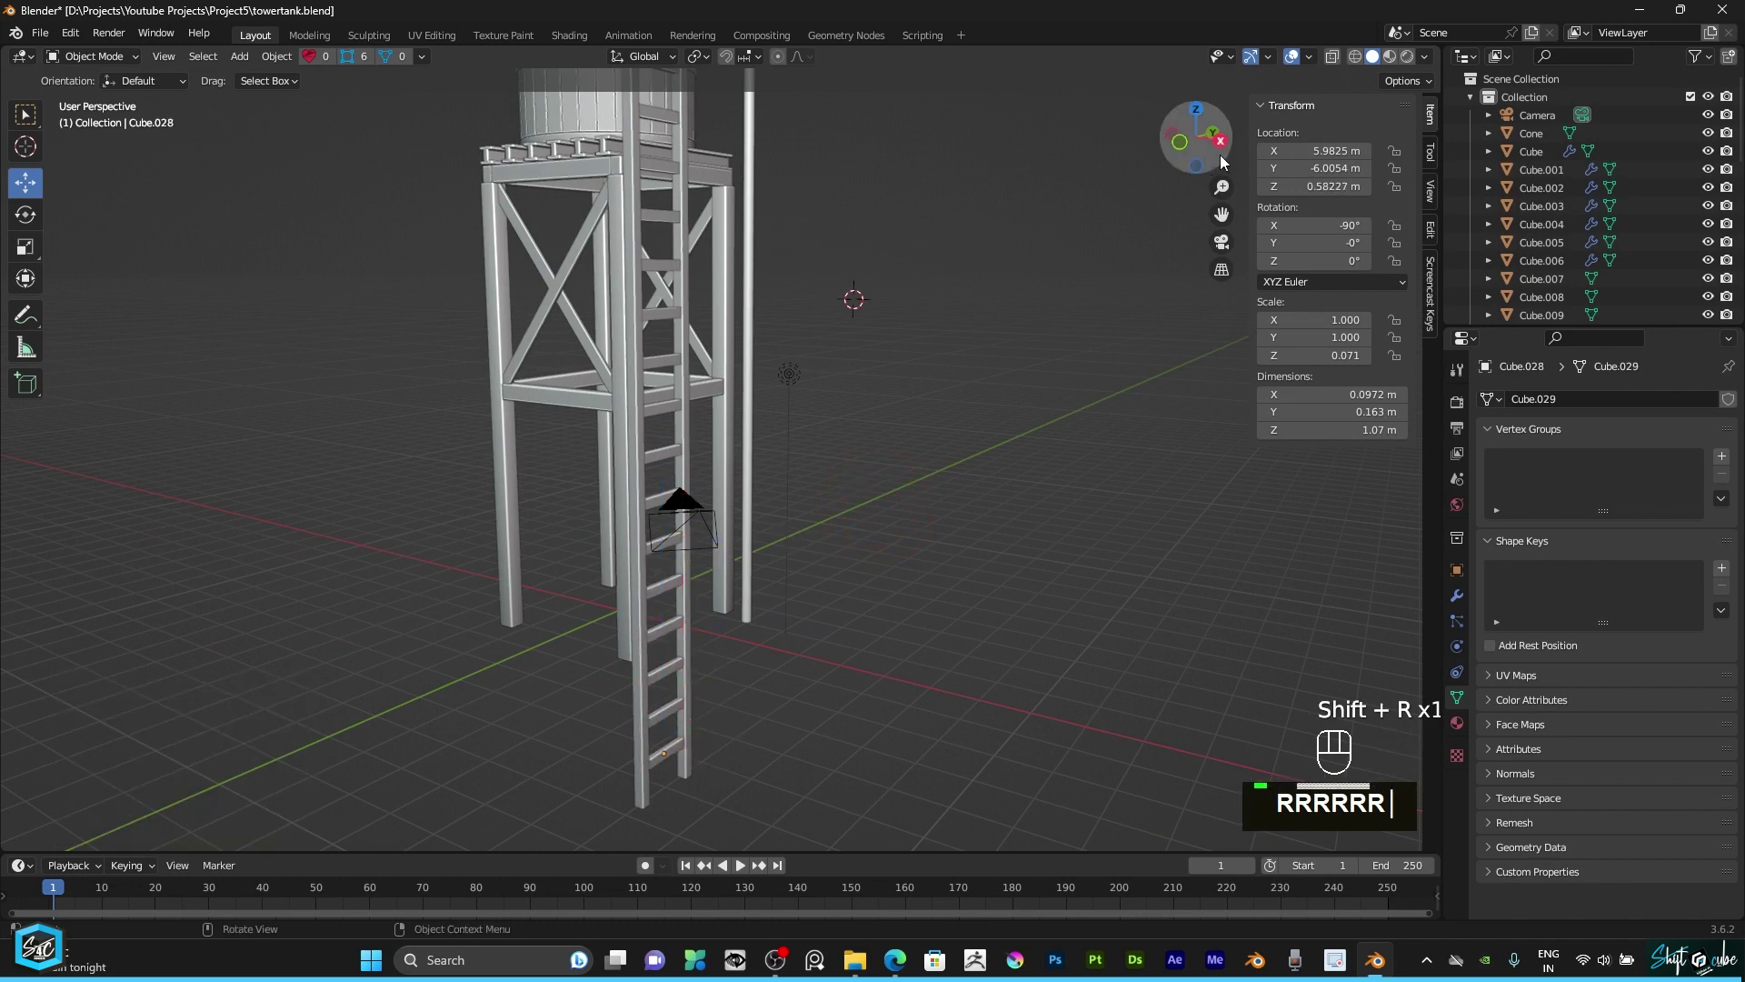
Step: Select all ladder pieces and move them into the Collection with M, tidying the outliner
{"action": "left_click_drag", "start_coordinate": [1211, 160], "coordinate": [819, 501]}
{"action": "middle_click", "coordinate": [699, 508]}
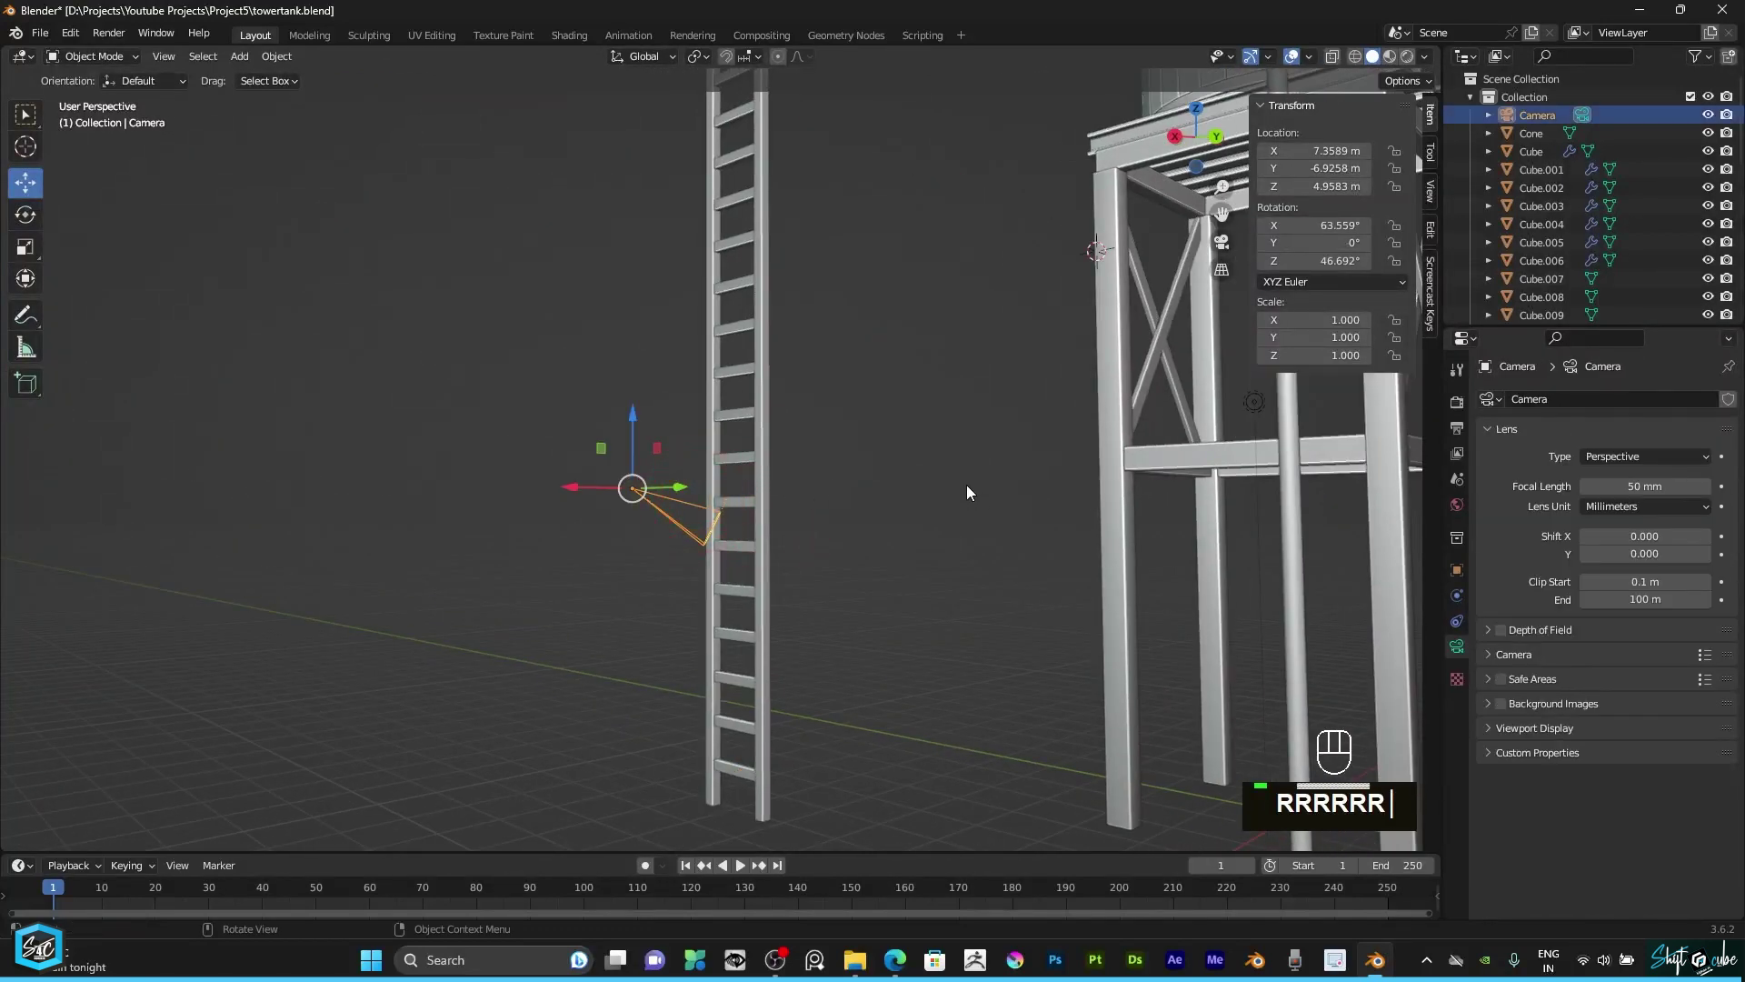
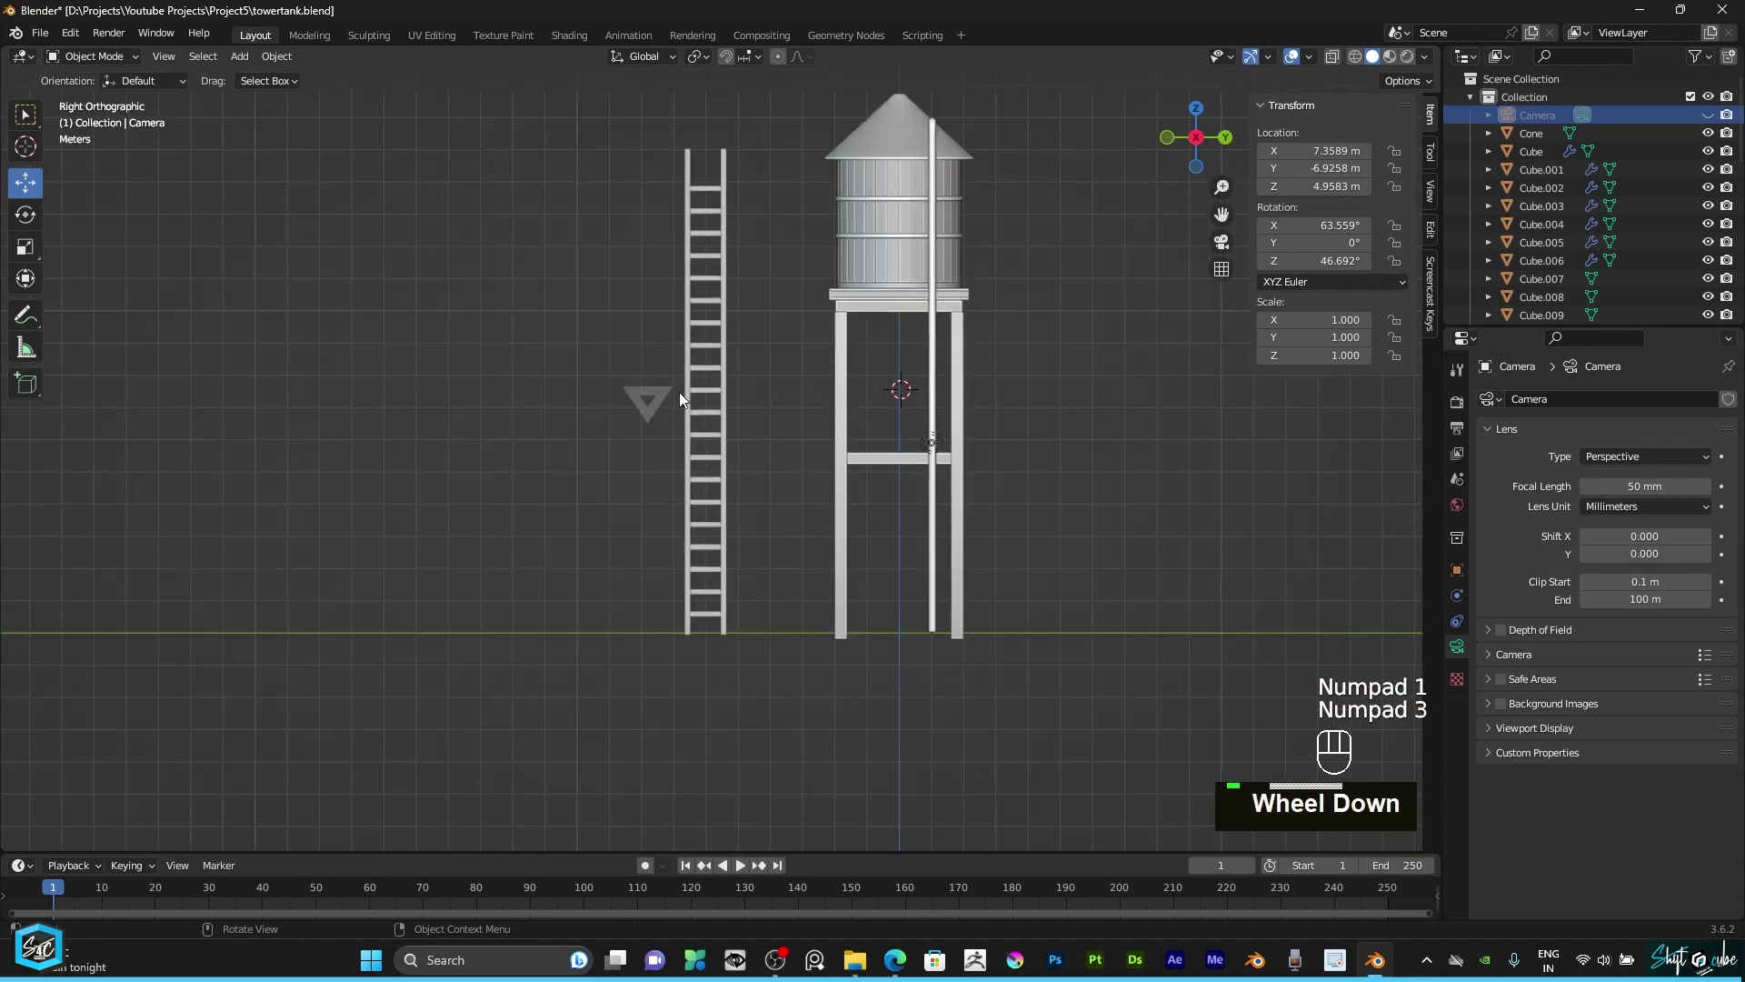
{"action": "left_click_drag", "start_coordinate": [681, 344], "coordinate": [759, 544]}
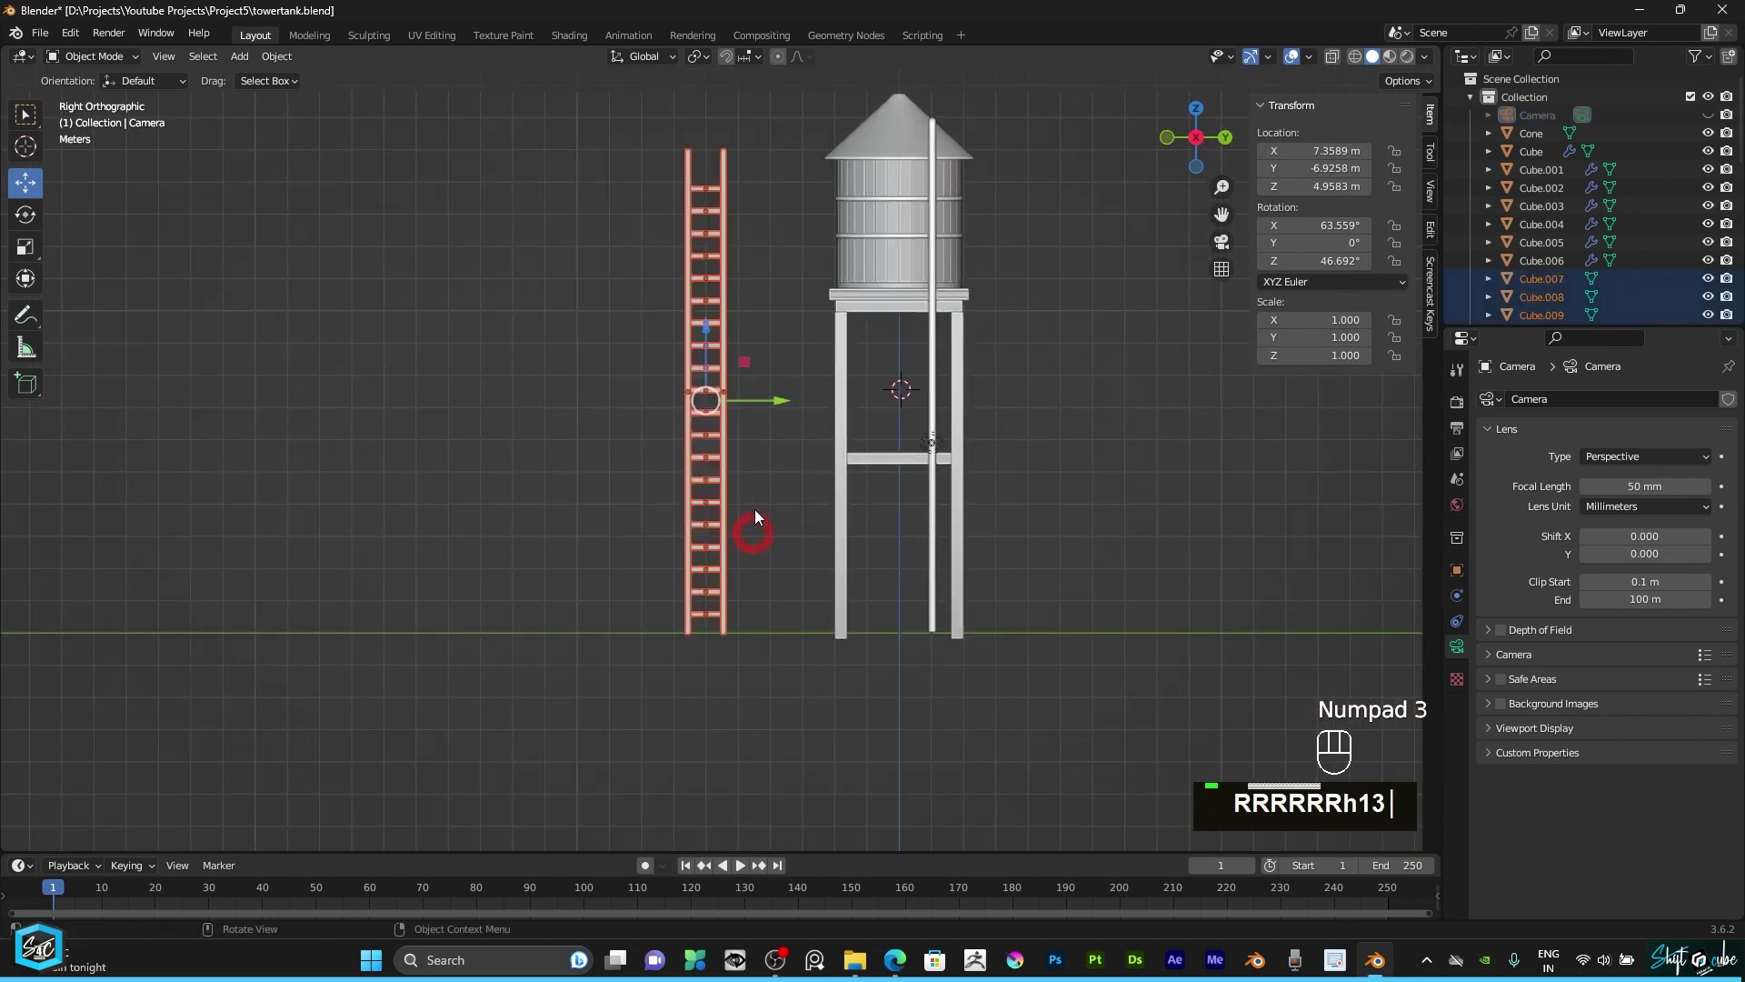
{"action": "left_click_drag", "start_coordinate": [759, 523], "coordinate": [757, 541]}
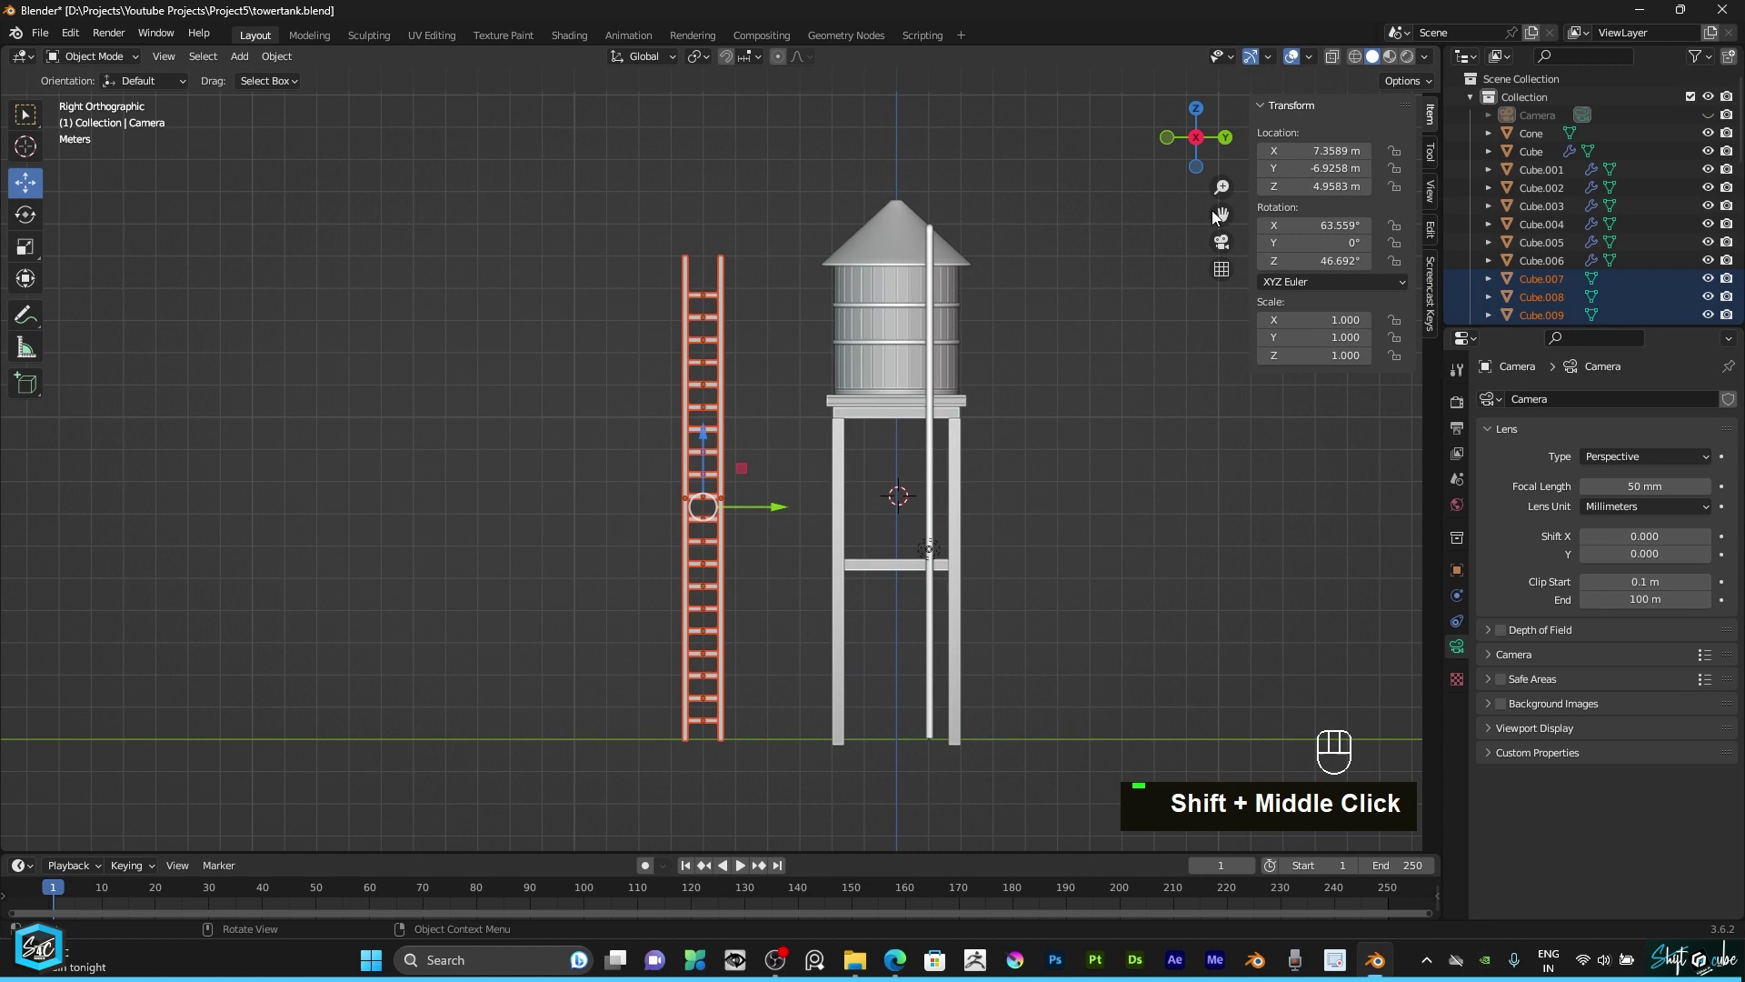
{"action": "middle_click", "coordinate": [1211, 158]}
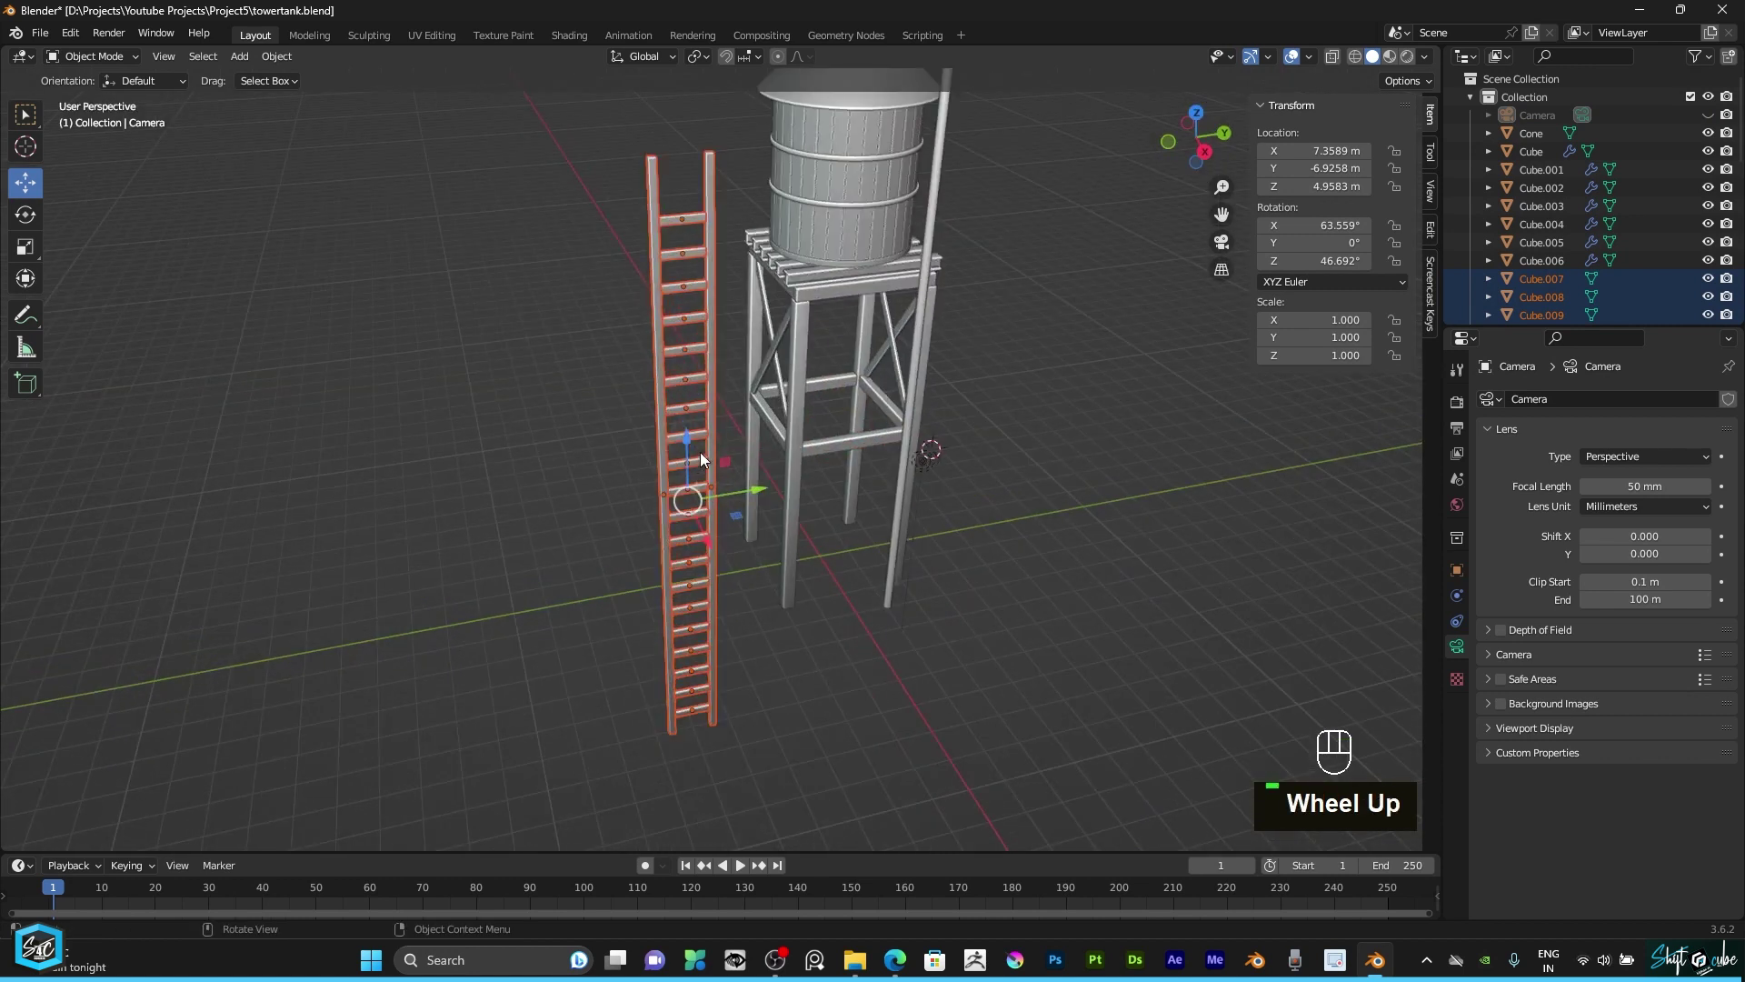
{"action": "type", "text": "m"}
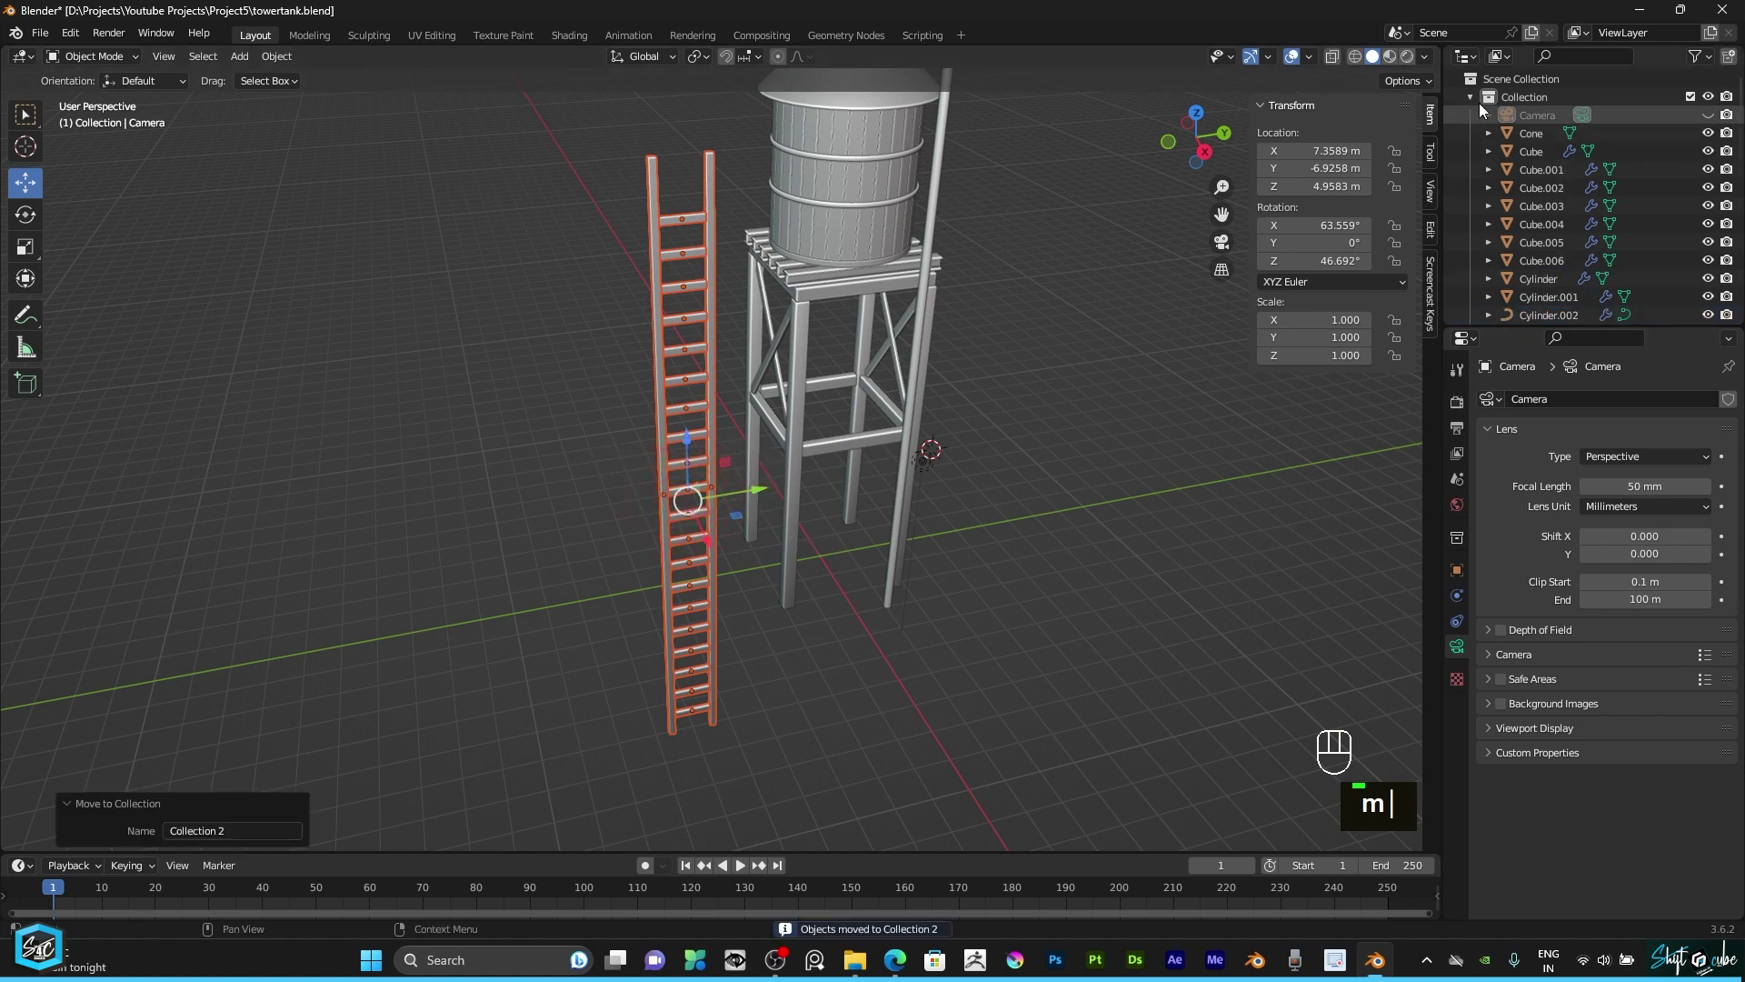
{"action": "left_click", "coordinate": [1477, 120]}
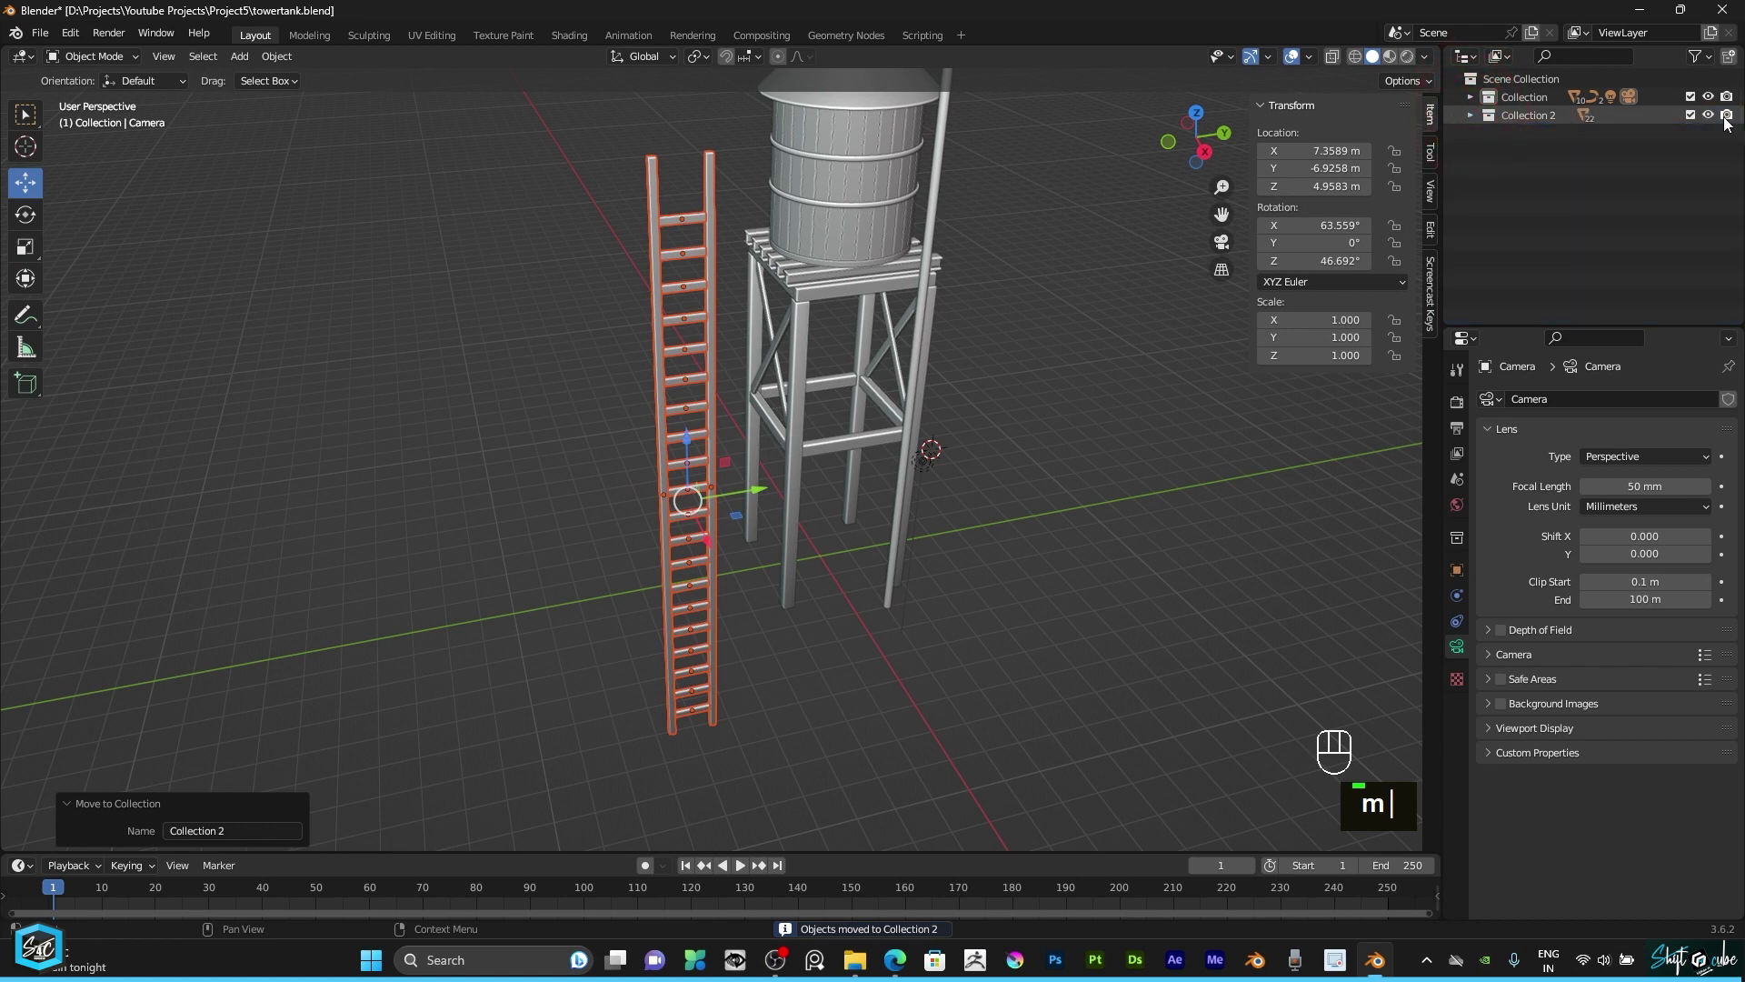
{"action": "double_click", "coordinate": [1718, 119]}
{"action": "double_click", "coordinate": [1717, 119]}
{"action": "scroll", "scroll_direction": "up", "scroll_amount": 3}
Step: Check the ladder from side orthographic views and select one of its rails
{"action": "key", "text": "KP_1"}
{"action": "key", "text": "KP_3"}
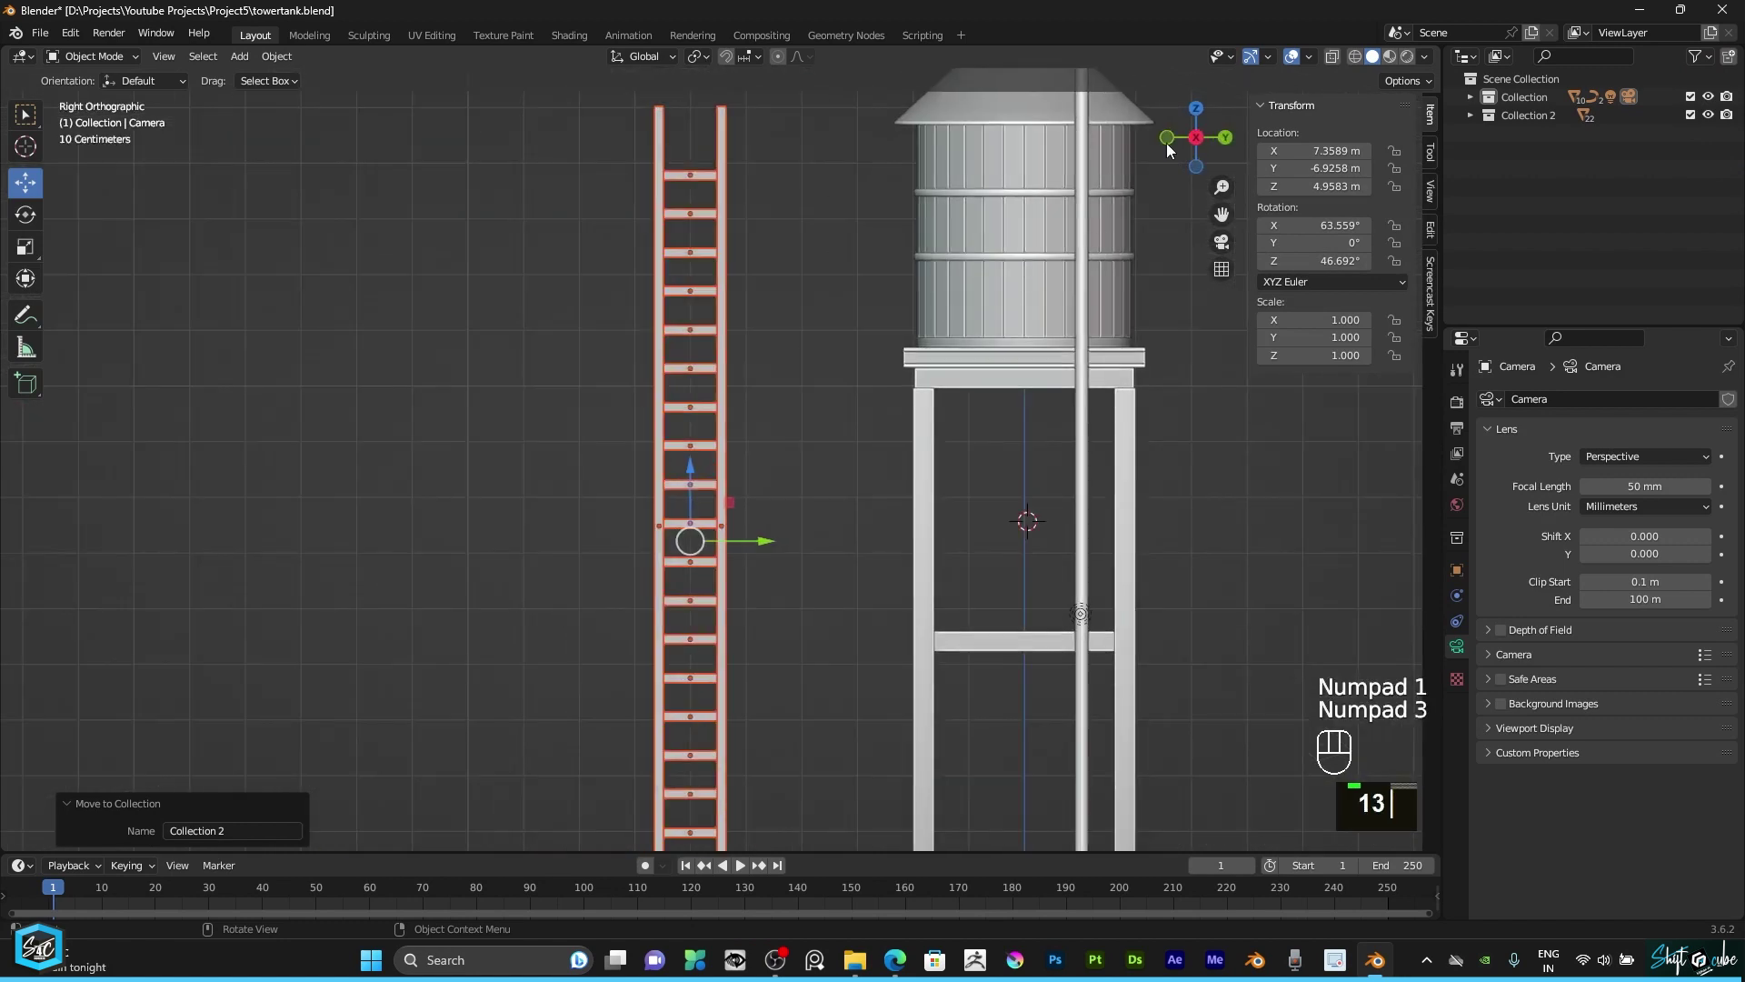
{"action": "left_click", "coordinate": [1203, 154]}
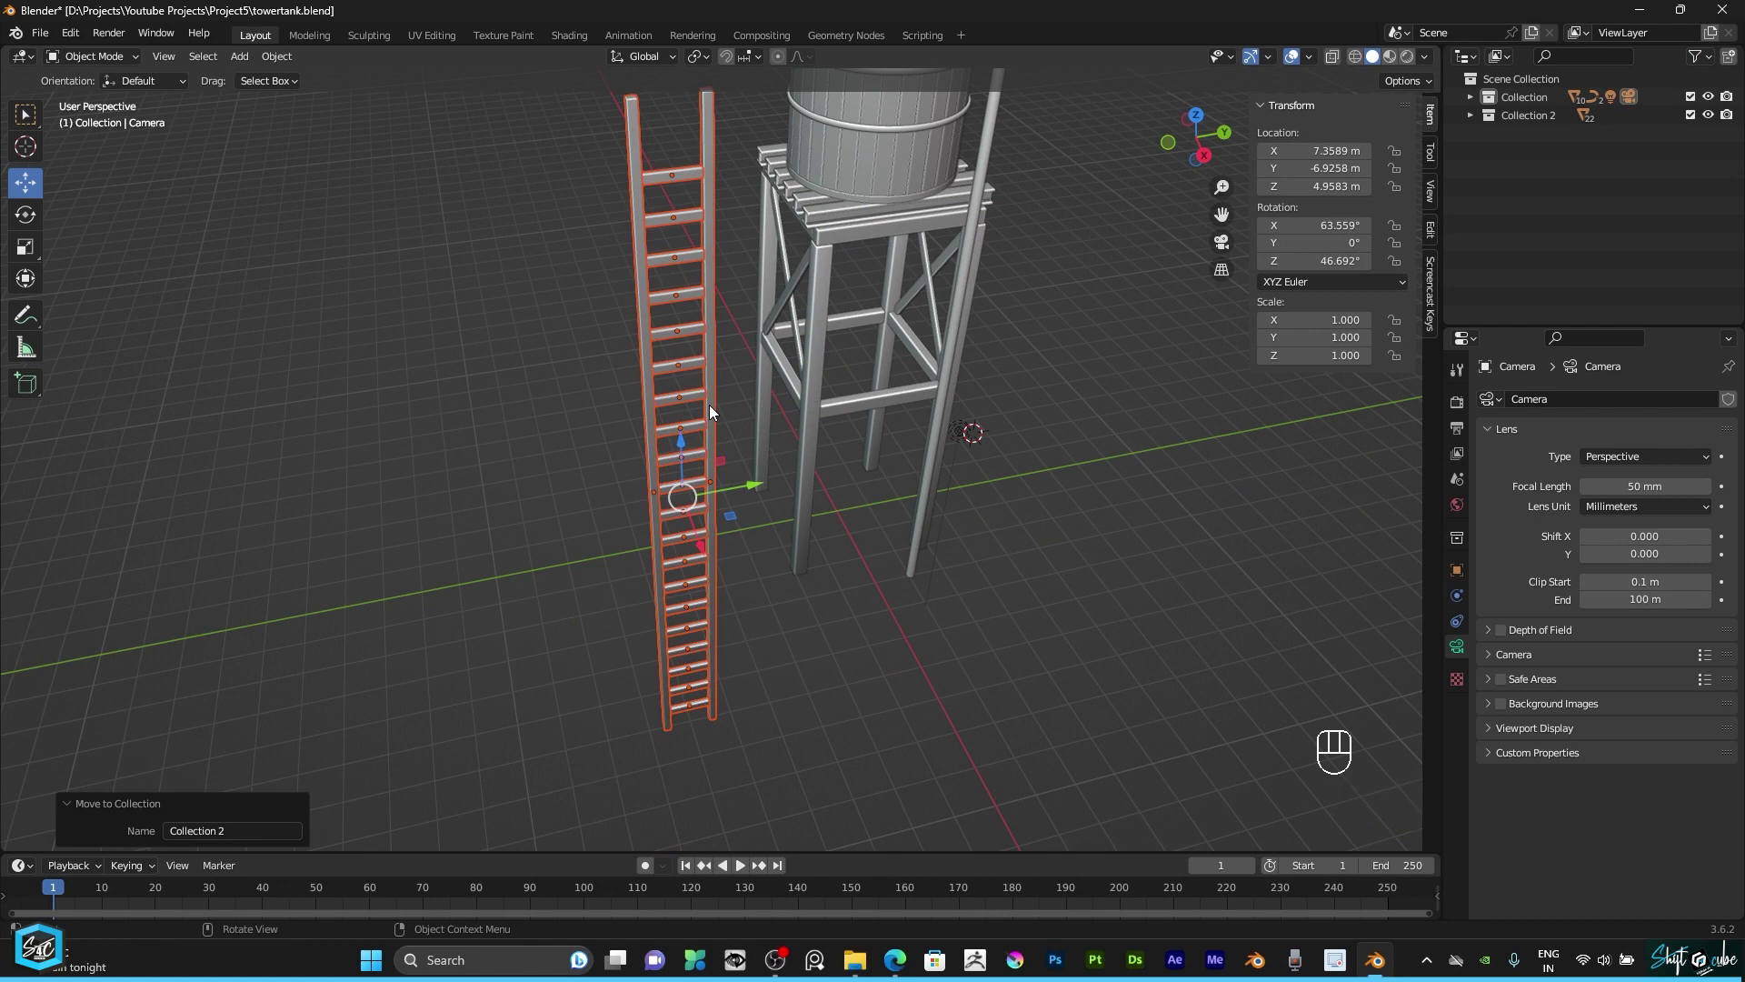
{"action": "key", "text": "ctrl+j"}
{"action": "left_click", "coordinate": [525, 394]}
{"action": "scroll", "scroll_direction": "up", "scroll_amount": 3}
{"action": "scroll", "scroll_direction": "down", "scroll_amount": 3}
{"action": "key", "text": "1"}
{"action": "key", "text": "KP_1"}
{"action": "key", "text": "KP_3"}
{"action": "scroll", "scroll_direction": "down", "scroll_amount": 3}
{"action": "scroll", "scroll_direction": "up", "scroll_amount": 3}
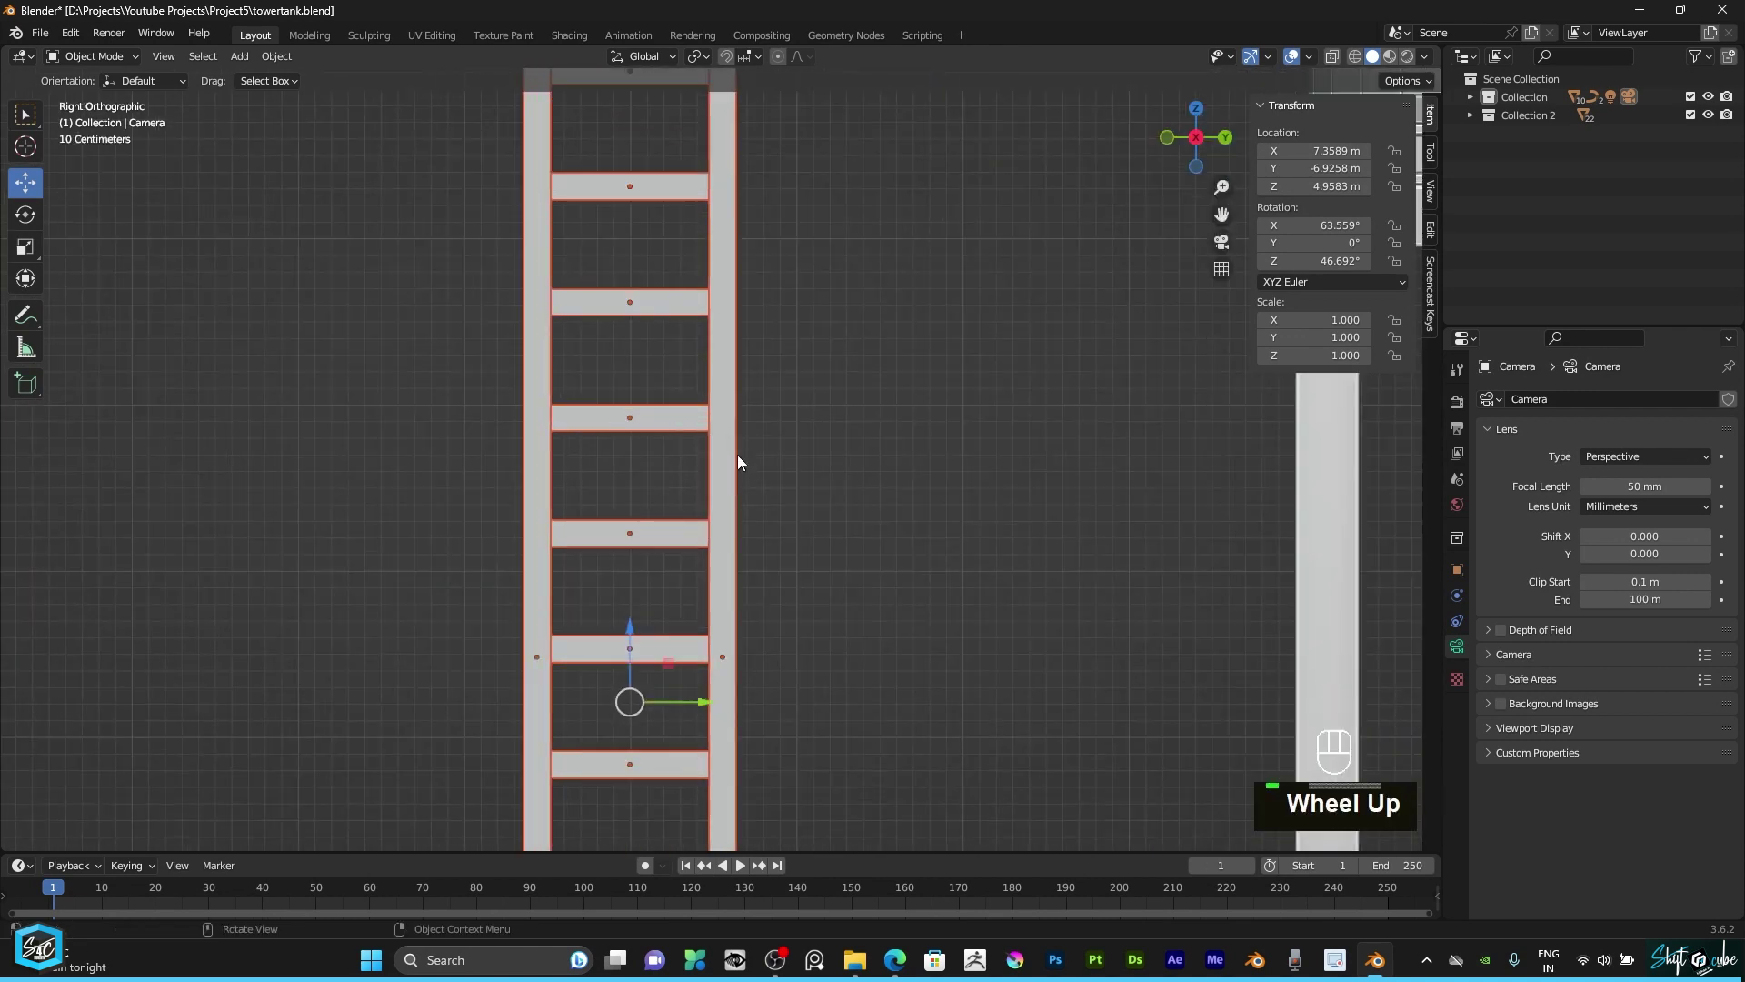
{"action": "left_click", "coordinate": [740, 452]}
Step: Join the rails and rungs into one ladder object with Ctrl+J and bring up Apply Transforms
{"action": "left_click_drag", "start_coordinate": [1194, 136], "coordinate": [886, 308]}
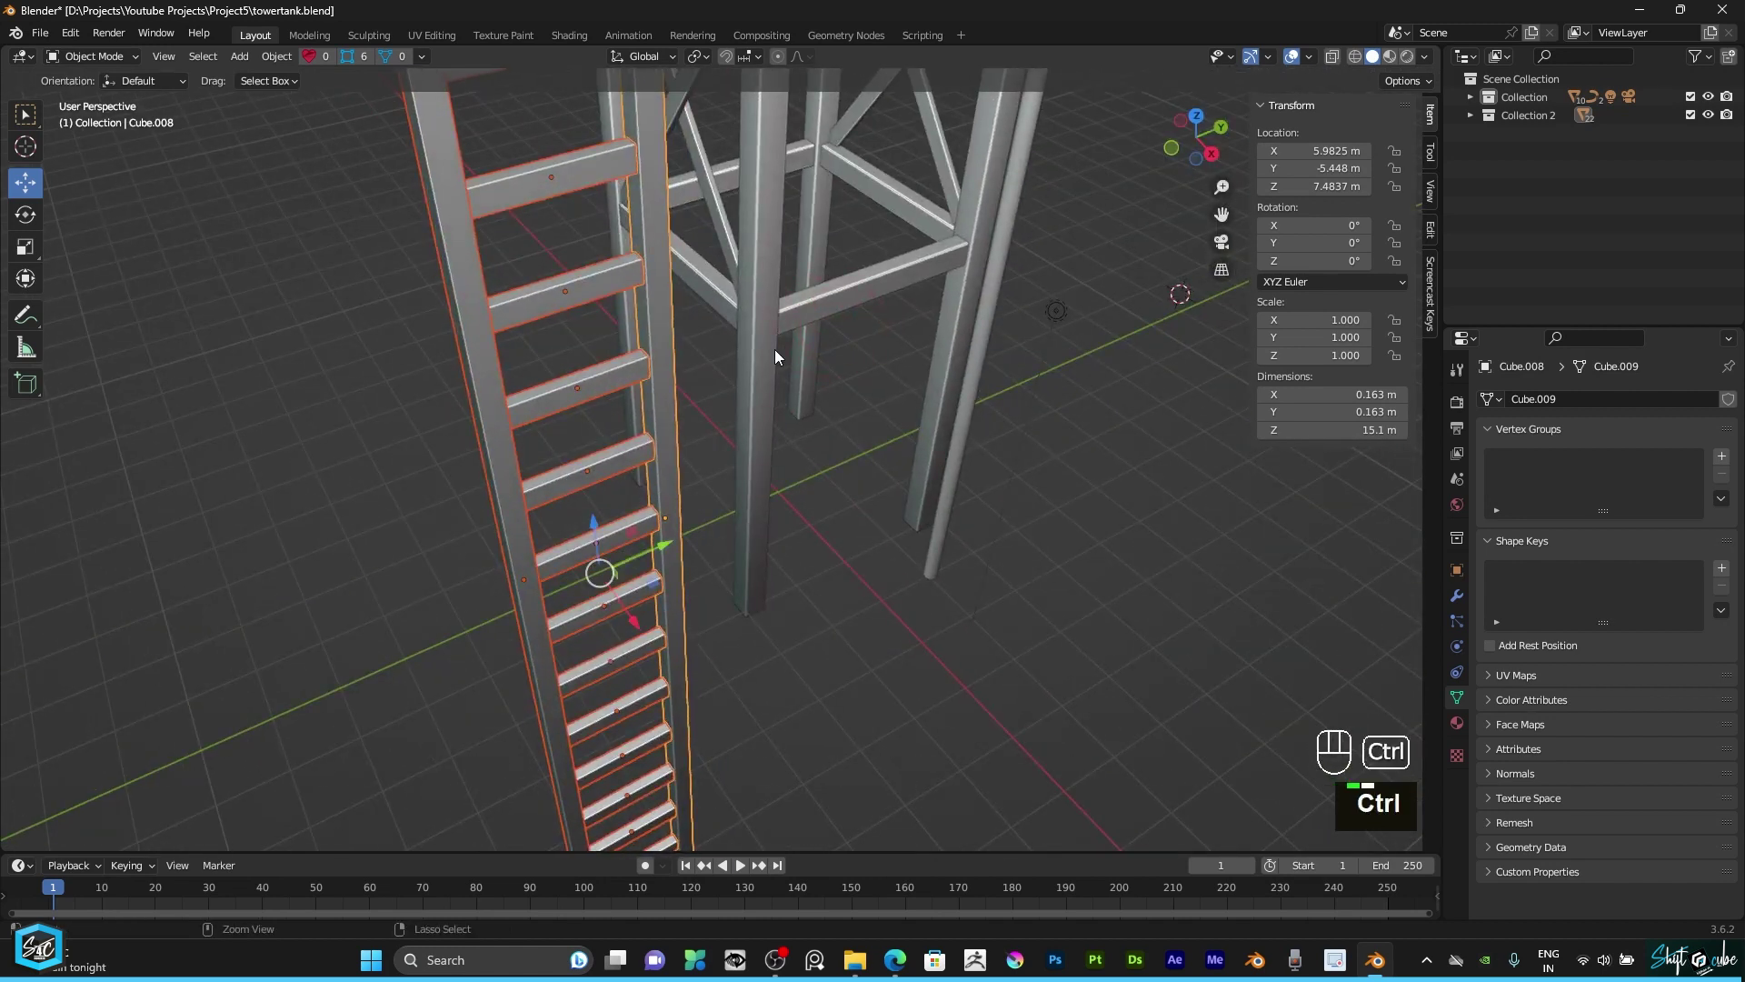
{"action": "key", "text": "ctrl+j"}
{"action": "scroll", "scroll_direction": "down", "scroll_amount": 3}
{"action": "key", "text": "ctrl+a"}
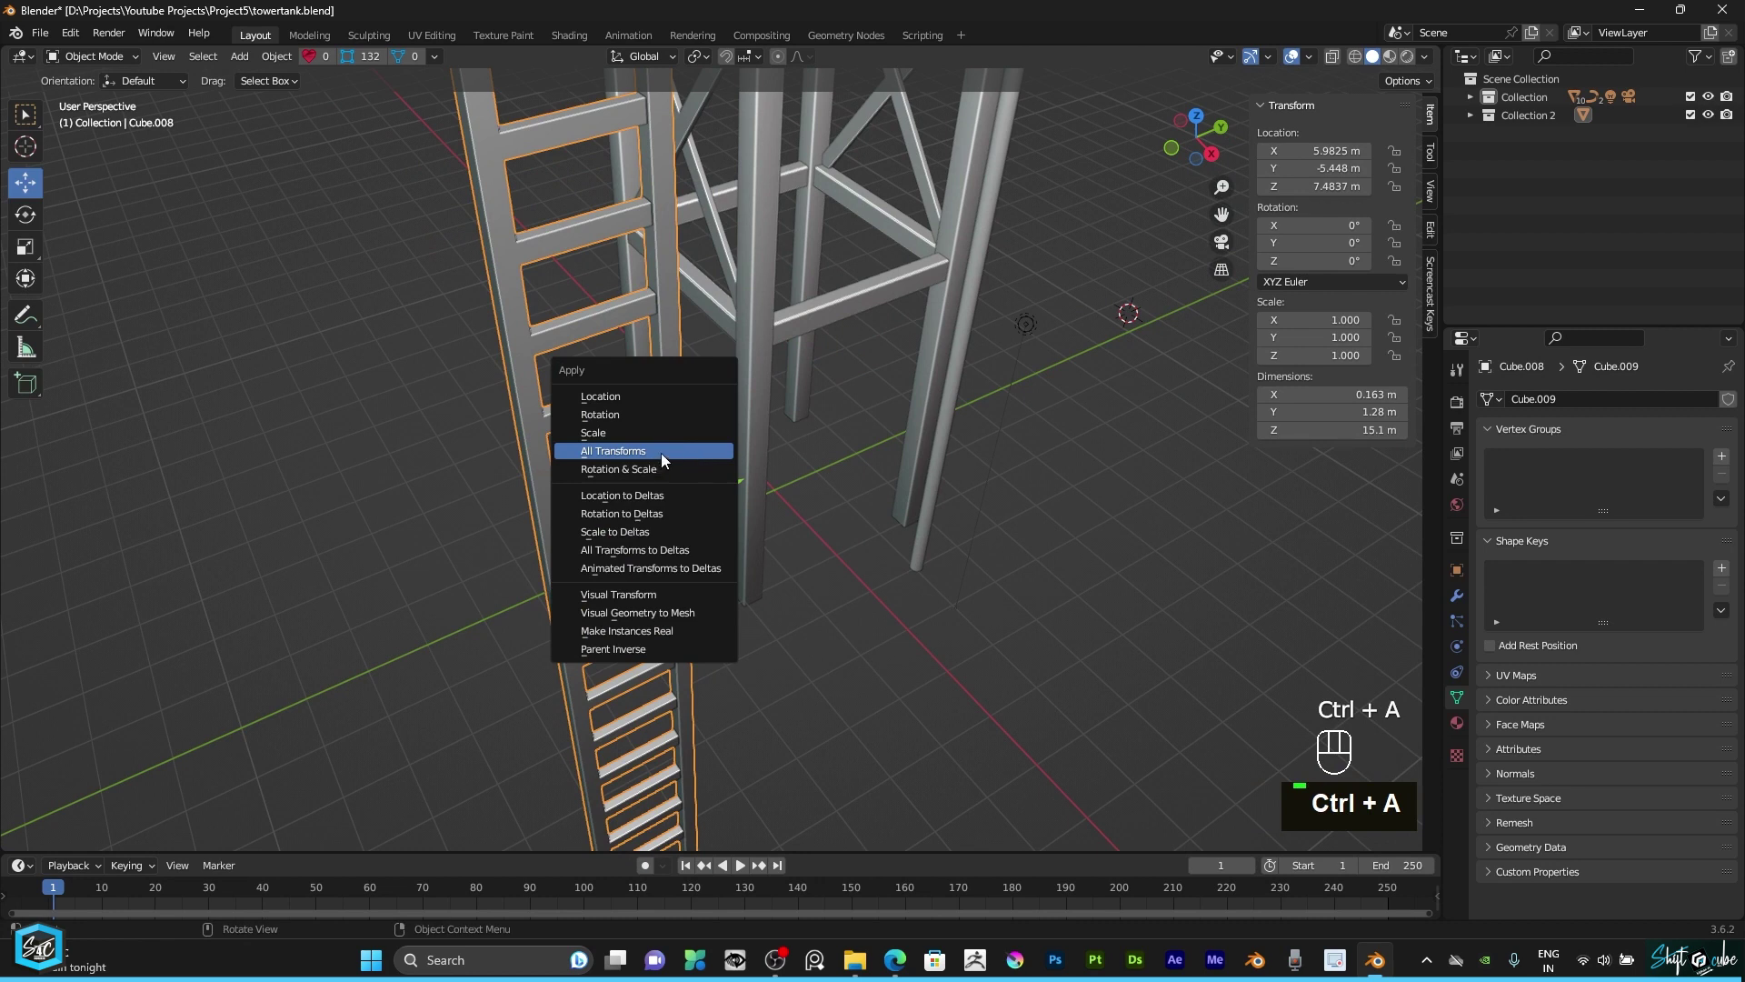
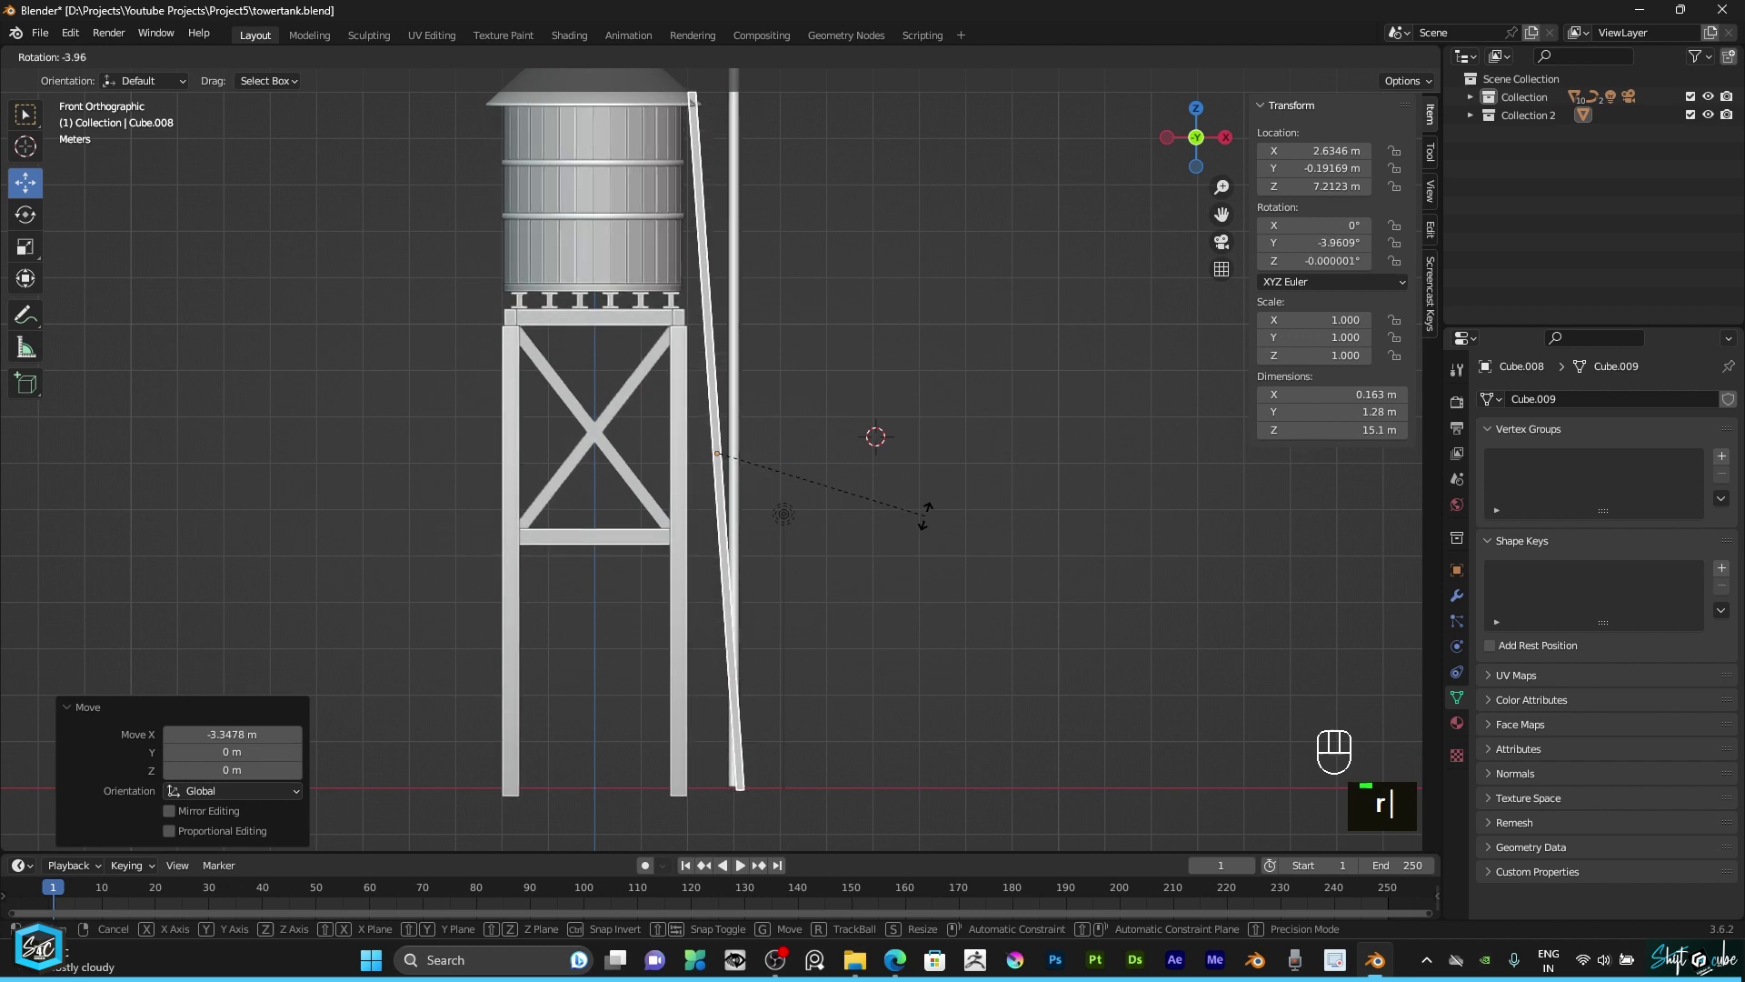
Step: Scale the ladder to about 1.078 and raise it so its top reaches the tank rim
{"action": "type", "text": "s"}
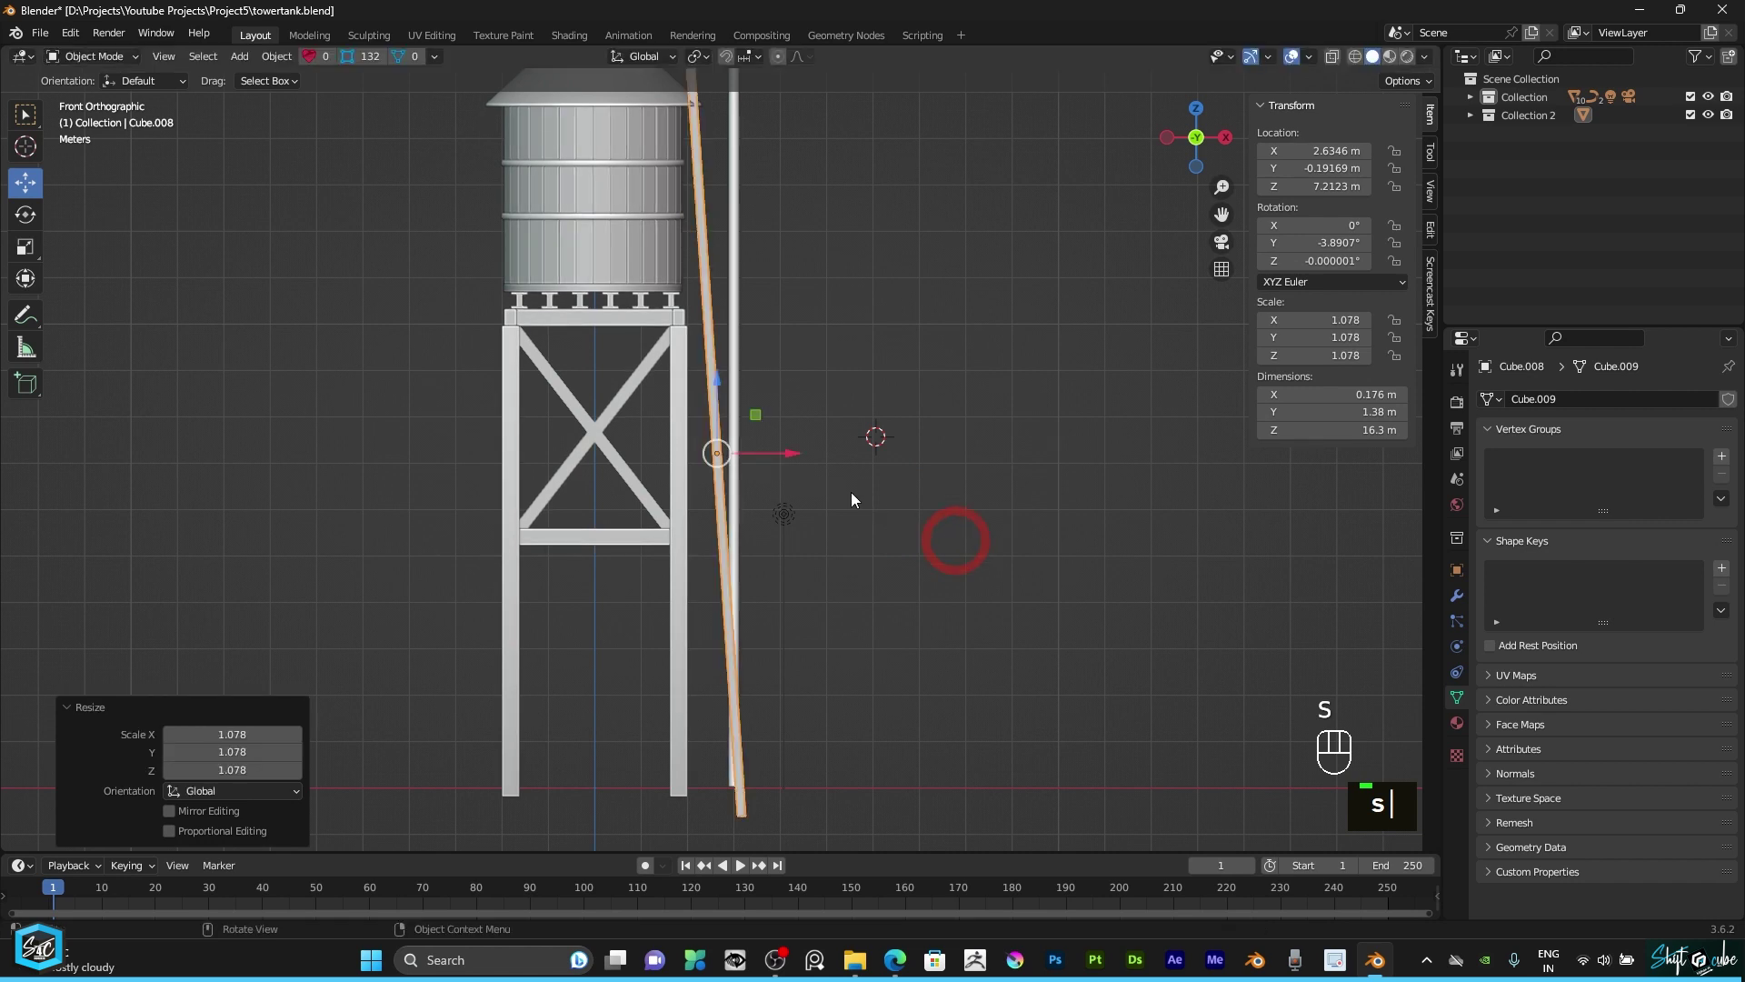
{"action": "left_click_drag", "start_coordinate": [804, 469], "coordinate": [812, 463]}
{"action": "left_click", "coordinate": [726, 391]}
{"action": "left_click_drag", "start_coordinate": [724, 389], "coordinate": [727, 422]}
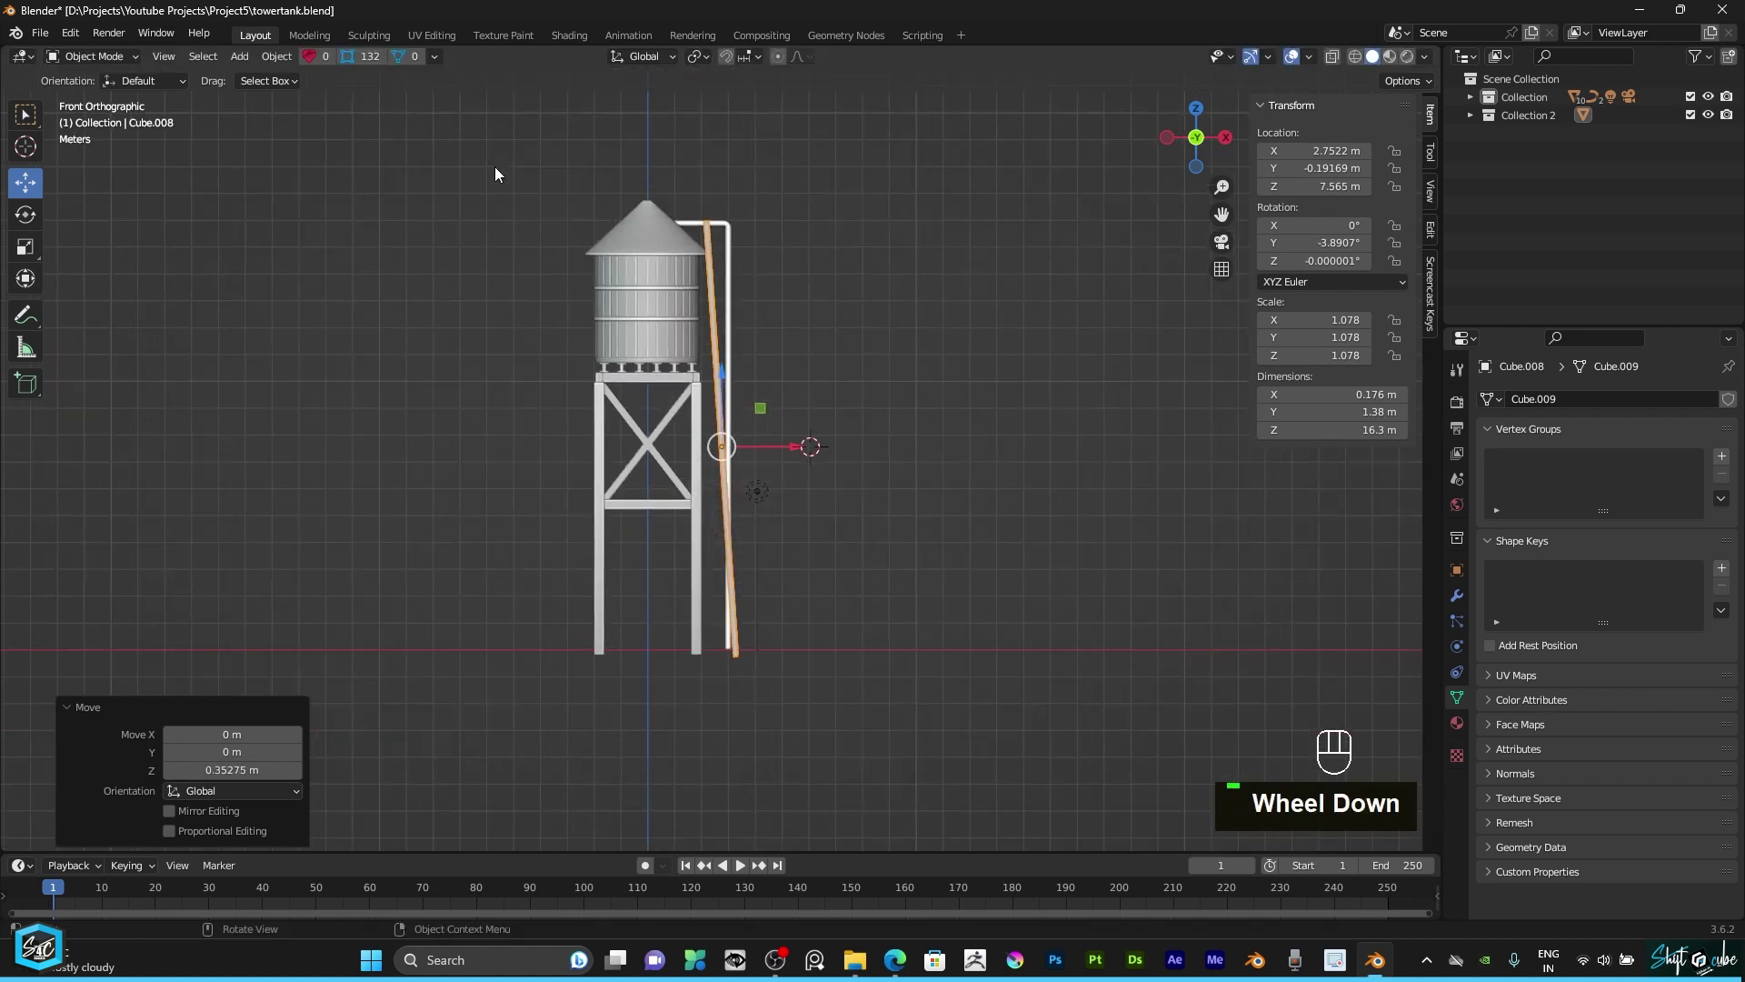
{"action": "left_click_drag", "start_coordinate": [712, 532], "coordinate": [743, 708]}
{"action": "scroll", "scroll_direction": "down", "scroll_amount": 3}
{"action": "scroll", "scroll_direction": "up", "scroll_amount": 3}
{"action": "left_click_drag", "start_coordinate": [718, 617], "coordinate": [734, 487]}
{"action": "scroll", "scroll_direction": "up", "scroll_amount": 3}
{"action": "scroll", "scroll_direction": "up", "scroll_amount": 3}
Step: Adjust the ladder's height so its foot rests on the ground line
{"action": "left_click_drag", "start_coordinate": [715, 363], "coordinate": [1012, 576]}
{"action": "left_click", "coordinate": [934, 682]}
{"action": "scroll", "scroll_direction": "down", "scroll_amount": 3}
{"action": "middle_click", "coordinate": [907, 436]}
{"action": "left_click", "coordinate": [852, 437]}
{"action": "left_click_drag", "start_coordinate": [883, 440], "coordinate": [857, 222]}
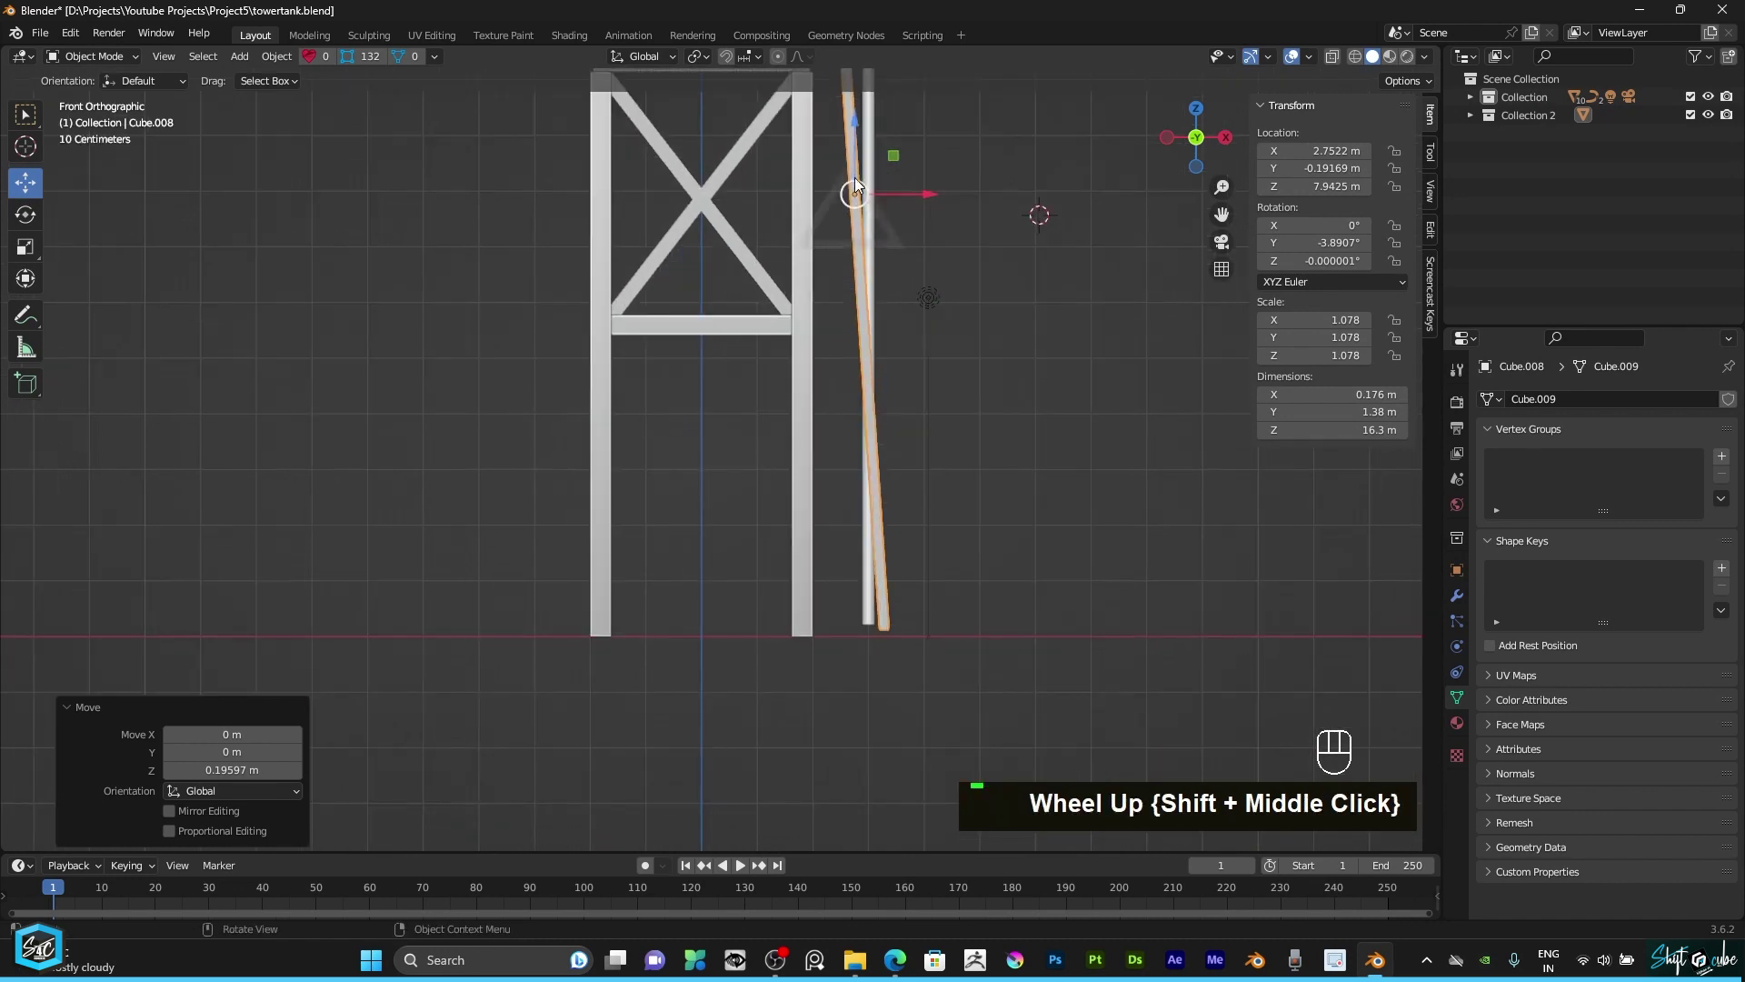
{"action": "left_click", "coordinate": [861, 175]}
{"action": "scroll", "scroll_direction": "up", "scroll_amount": 3}
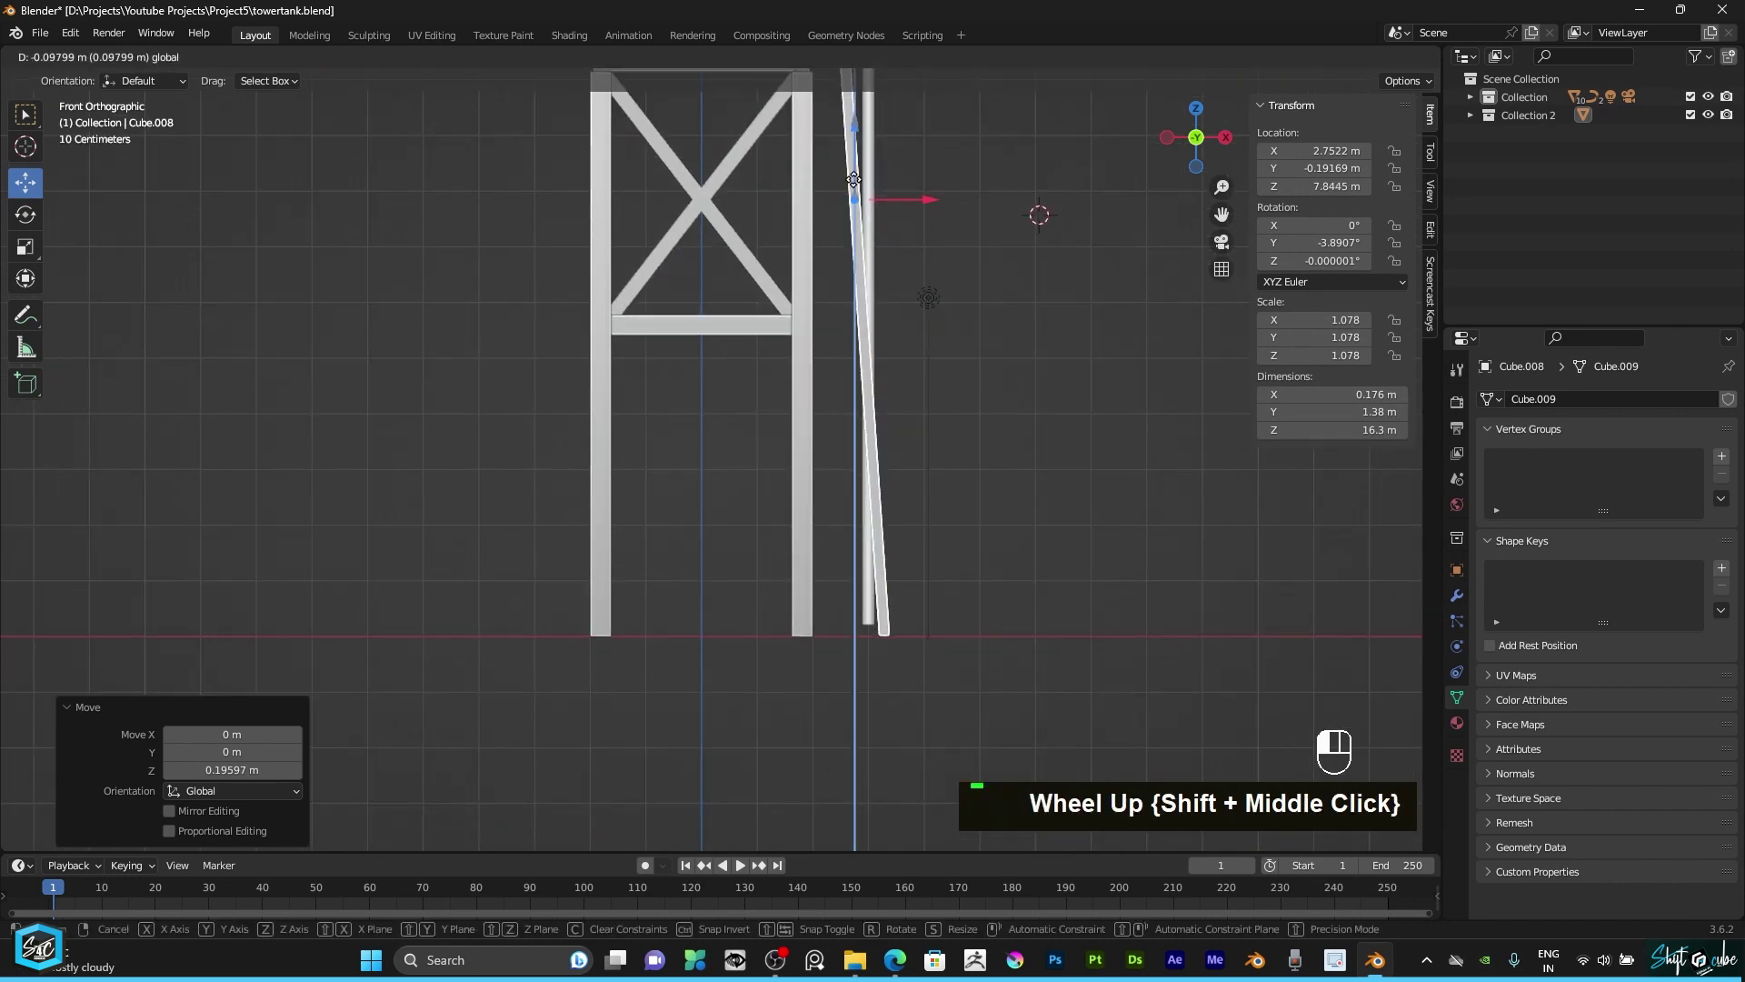
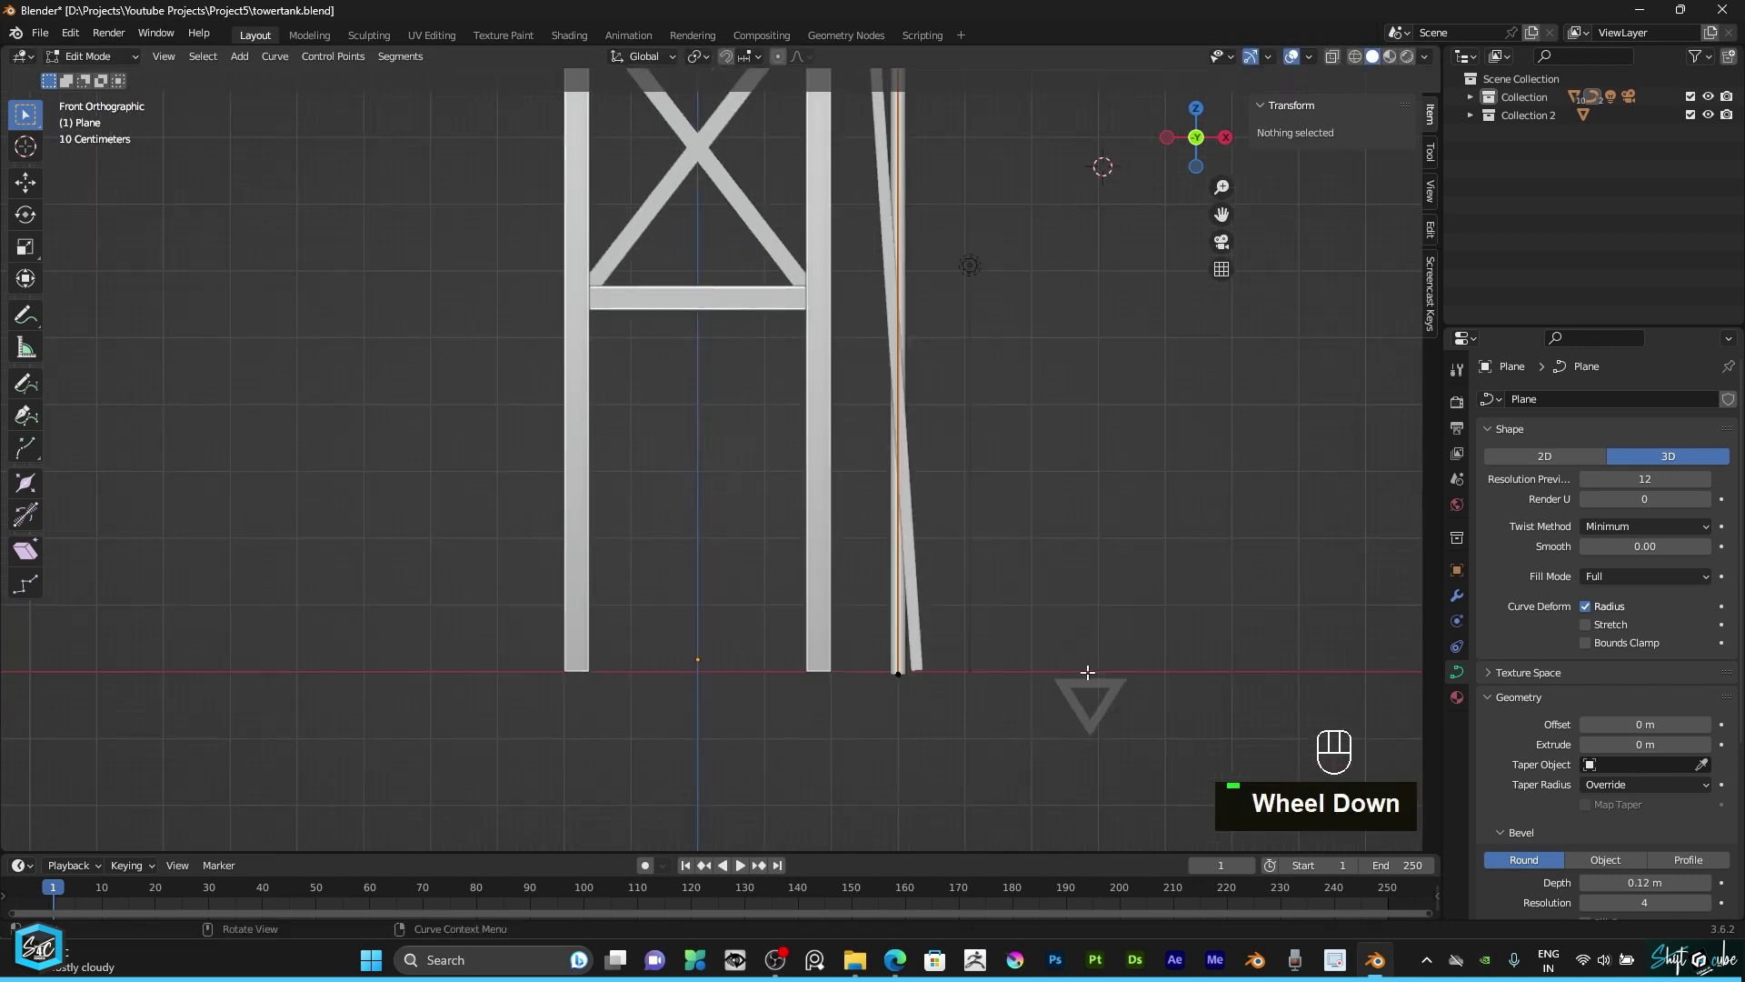
Step: Orbit around the tower to review the whole model with the ladder in place
{"action": "middle_click", "coordinate": [117, 68]}
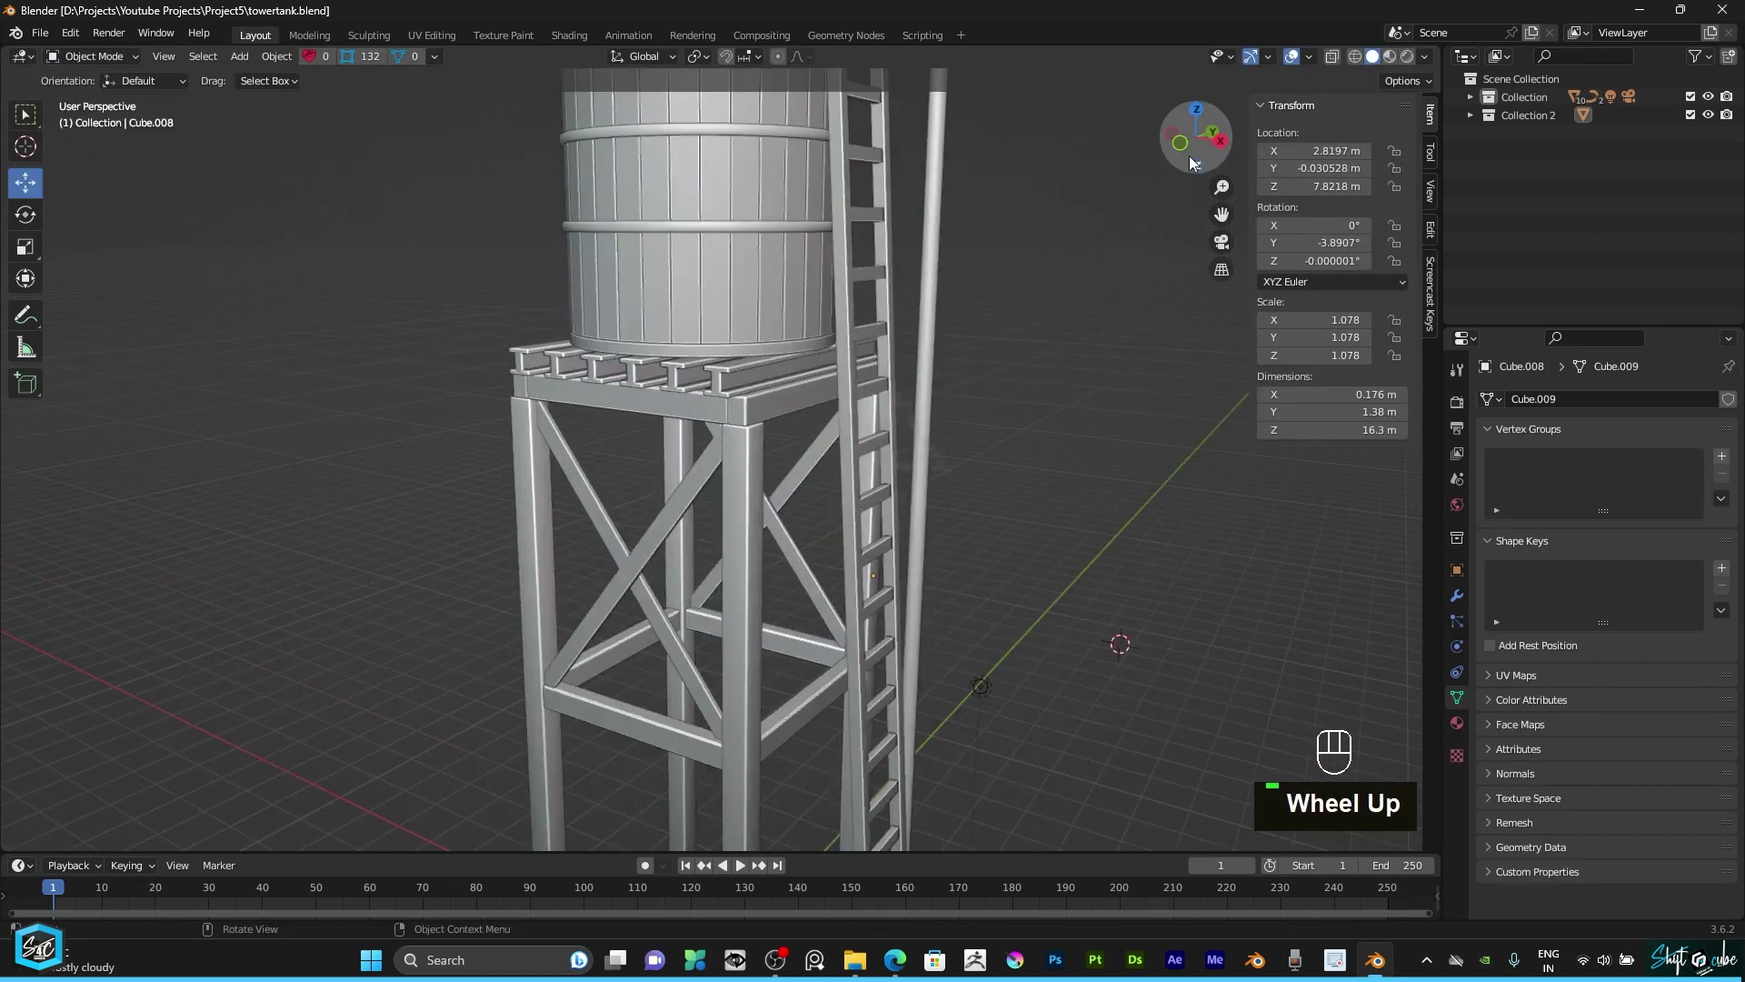
{"action": "scroll", "scroll_direction": "up", "scroll_amount": 3}
{"action": "left_click_drag", "start_coordinate": [1199, 141], "coordinate": [881, 307]}
{"action": "scroll", "scroll_direction": "up", "scroll_amount": 3}
{"action": "scroll", "scroll_direction": "down", "scroll_amount": 3}
{"action": "left_click_drag", "start_coordinate": [1152, 137], "coordinate": [1118, 127]}
{"action": "middle_click", "coordinate": [1202, 145]}
{"action": "middle_click", "coordinate": [592, 500]}
Step: Add a plane, delete the misplaced one and snap the 3D cursor to the world origin
{"action": "type", "text": "a"}
{"action": "key", "text": "shift+a"}
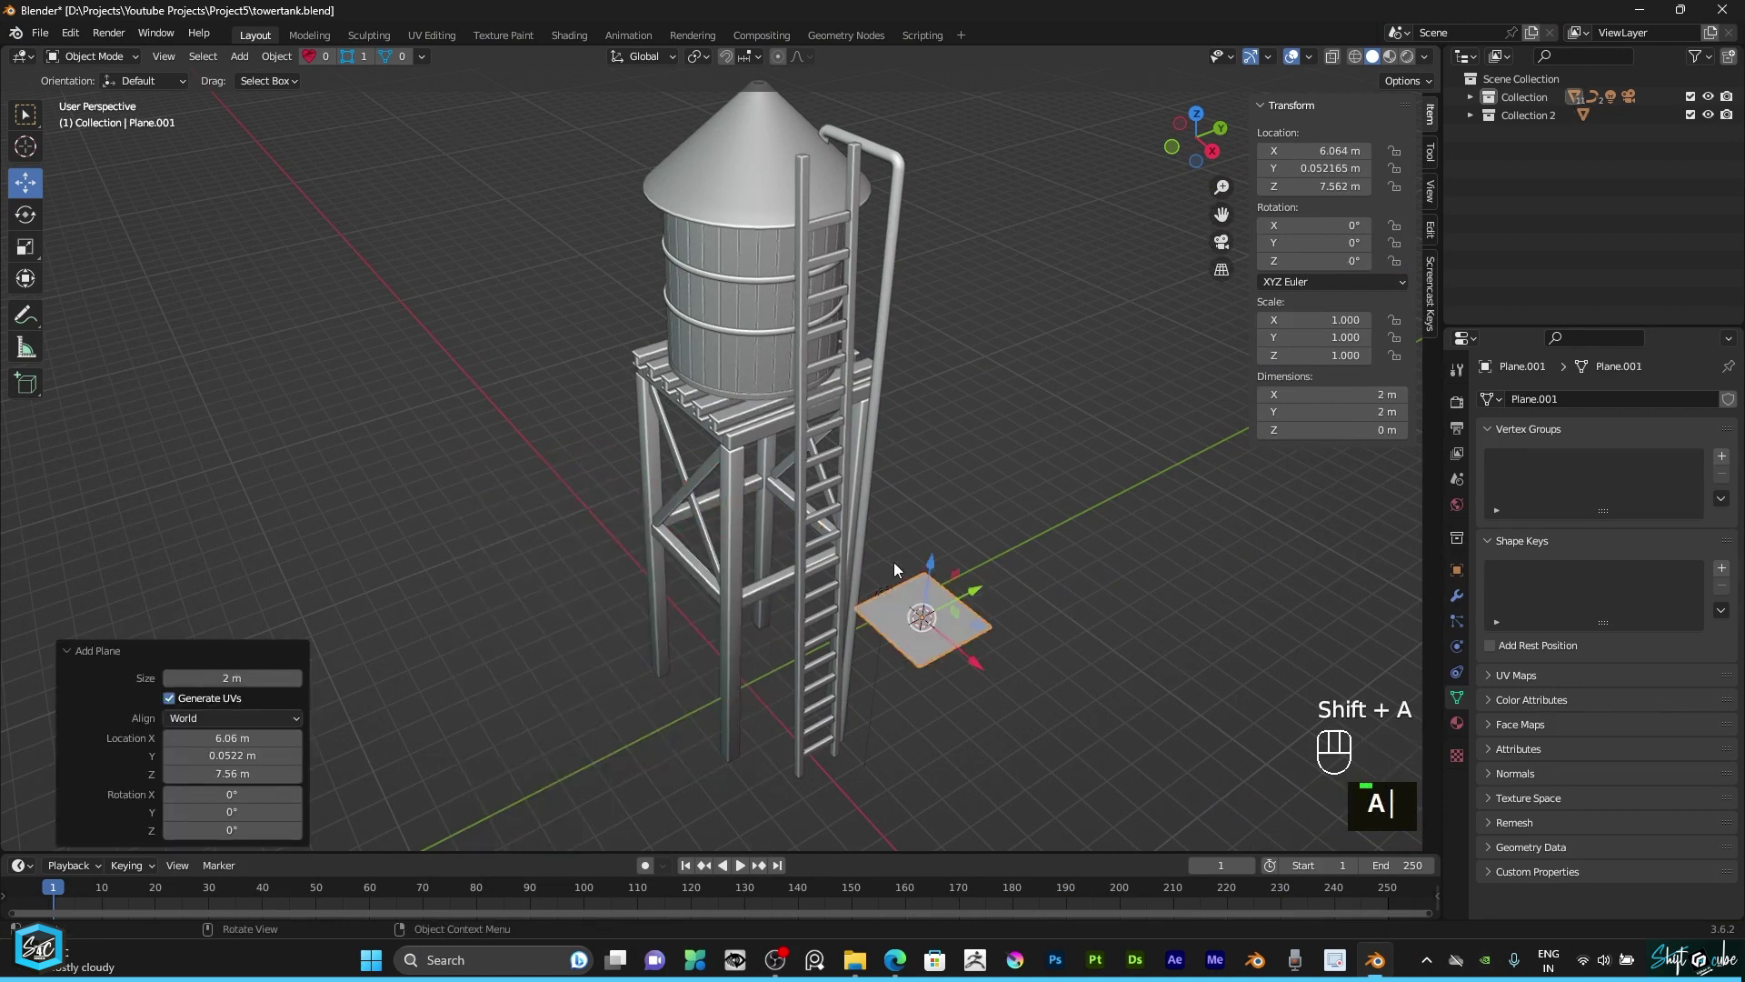
{"action": "type", "text": "a"}
{"action": "key", "text": "Delete"}
{"action": "left_click", "coordinate": [1015, 571]}
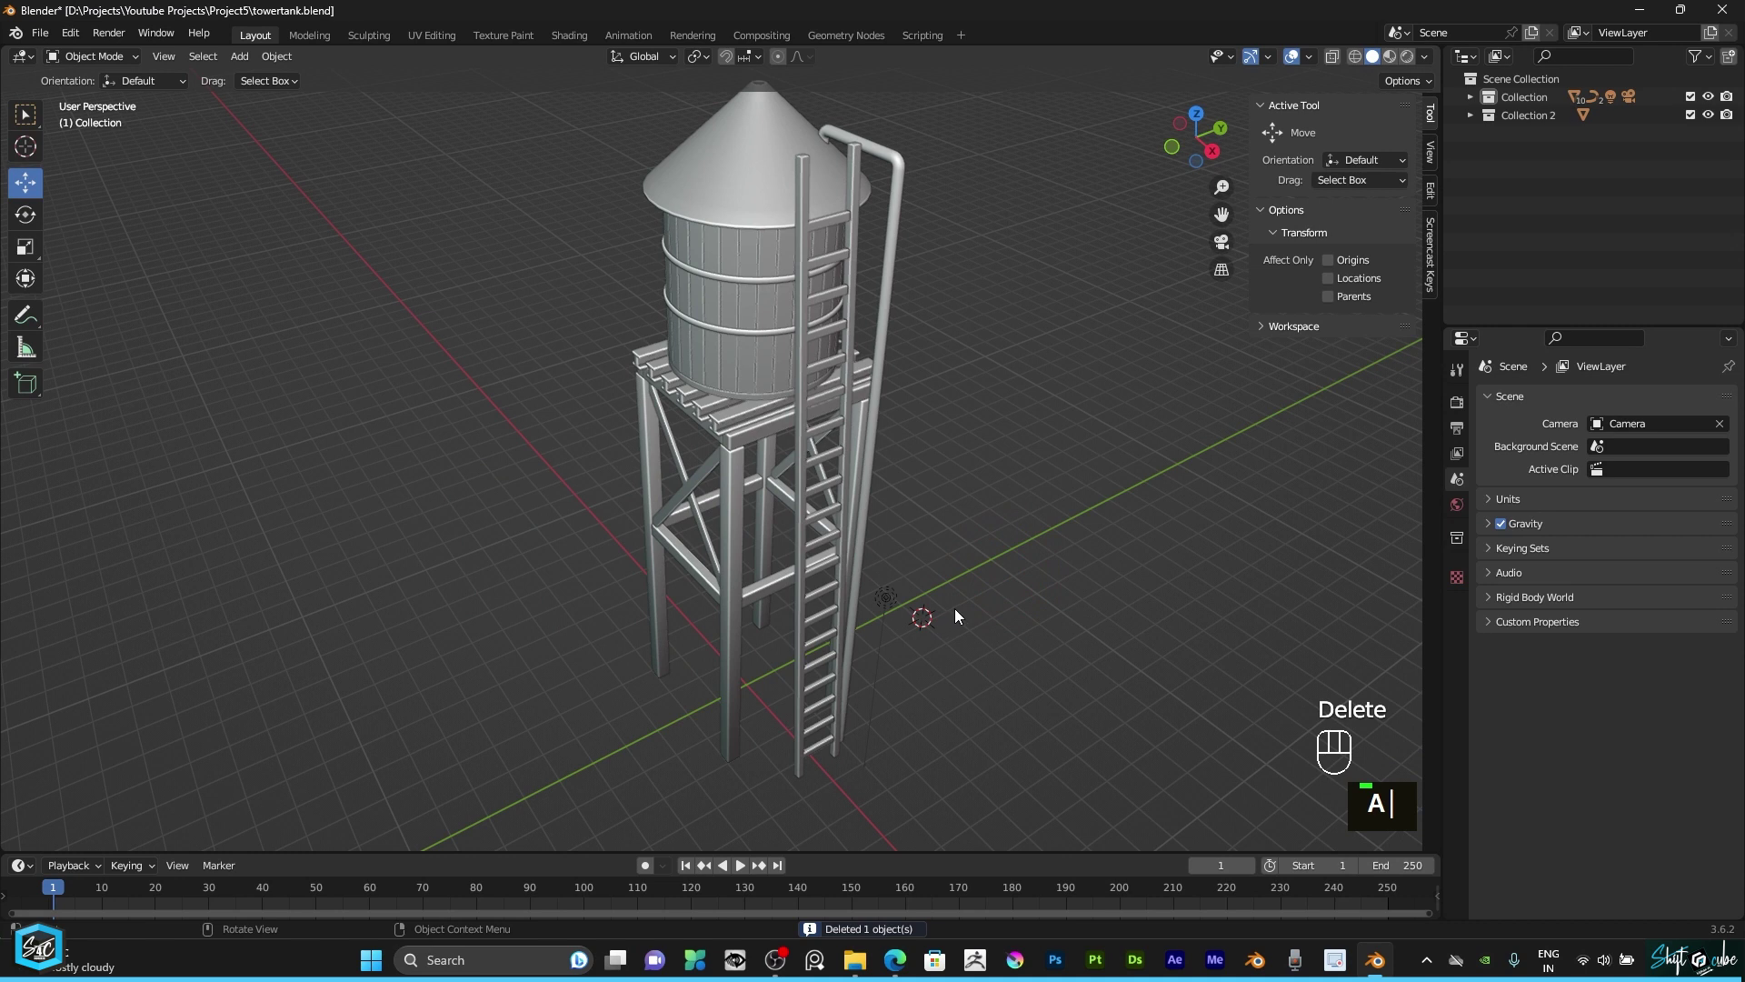
{"action": "type", "text": "s"}
{"action": "key", "text": "shift+s"}
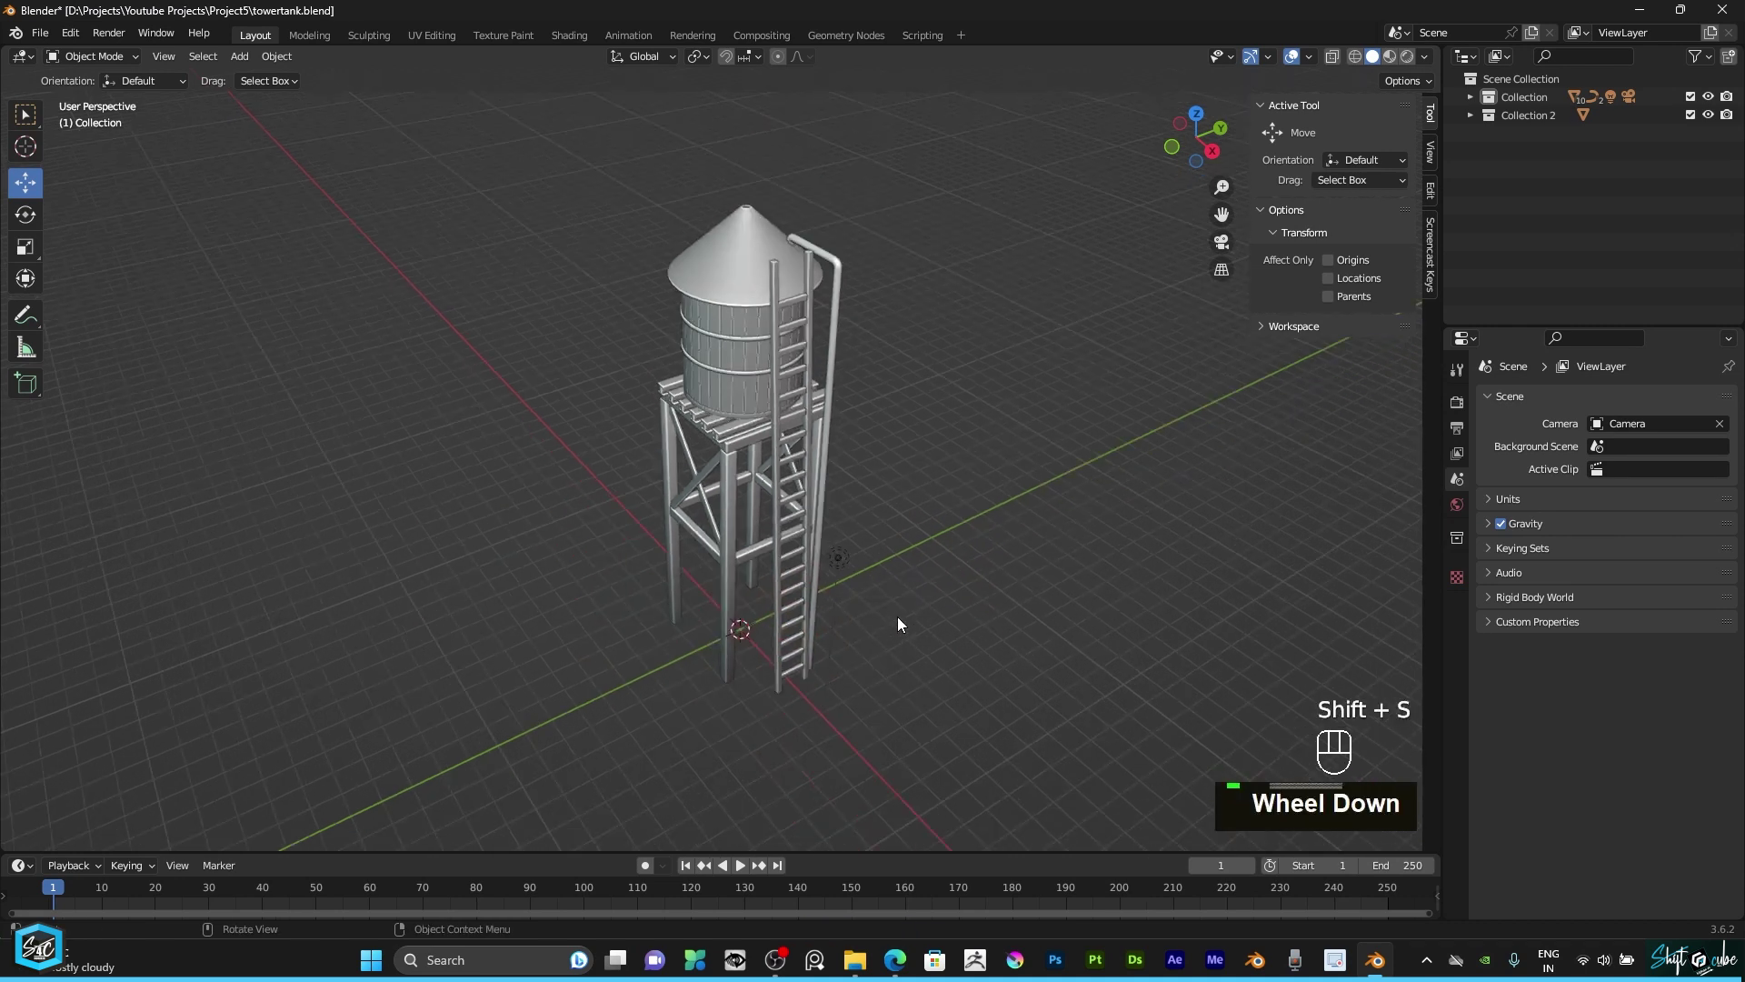
Step: Add a new plane at the origin and scale it up to about 10 m as a ground plane
{"action": "type", "text": "asa"}
{"action": "key", "text": "shift+a"}
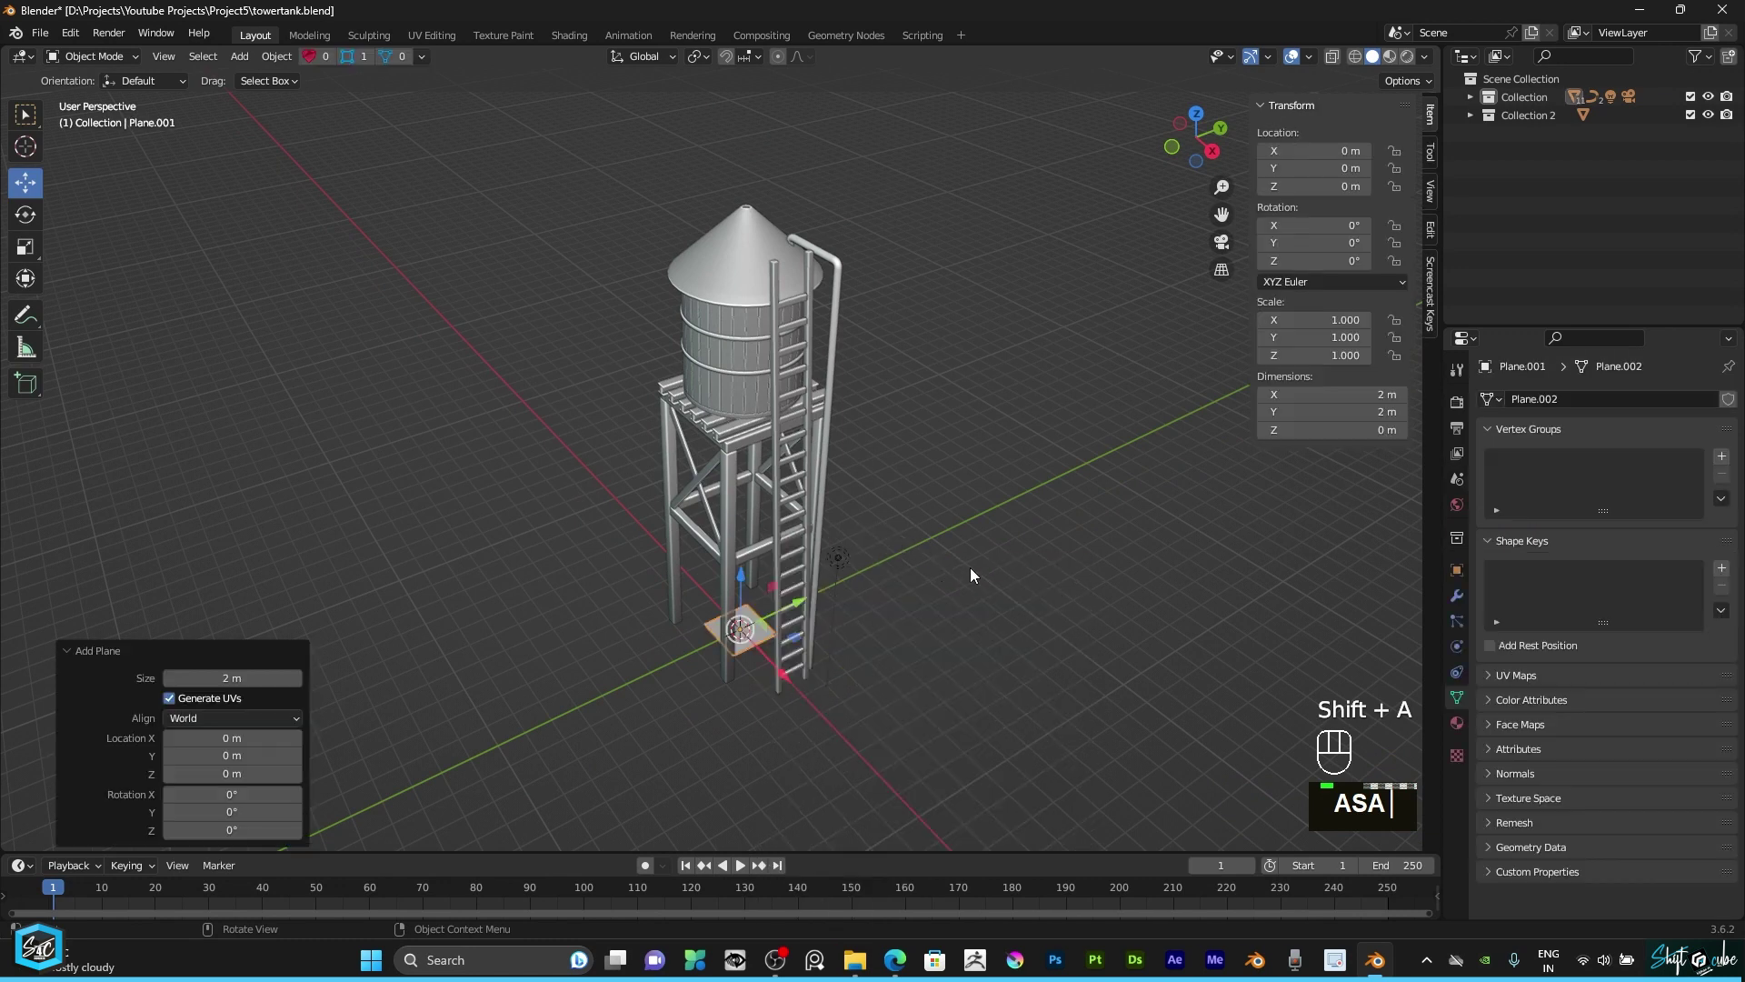
{"action": "scroll", "scroll_direction": "down", "scroll_amount": 3}
{"action": "type", "text": "ASAs"}
{"action": "key", "text": "s"}
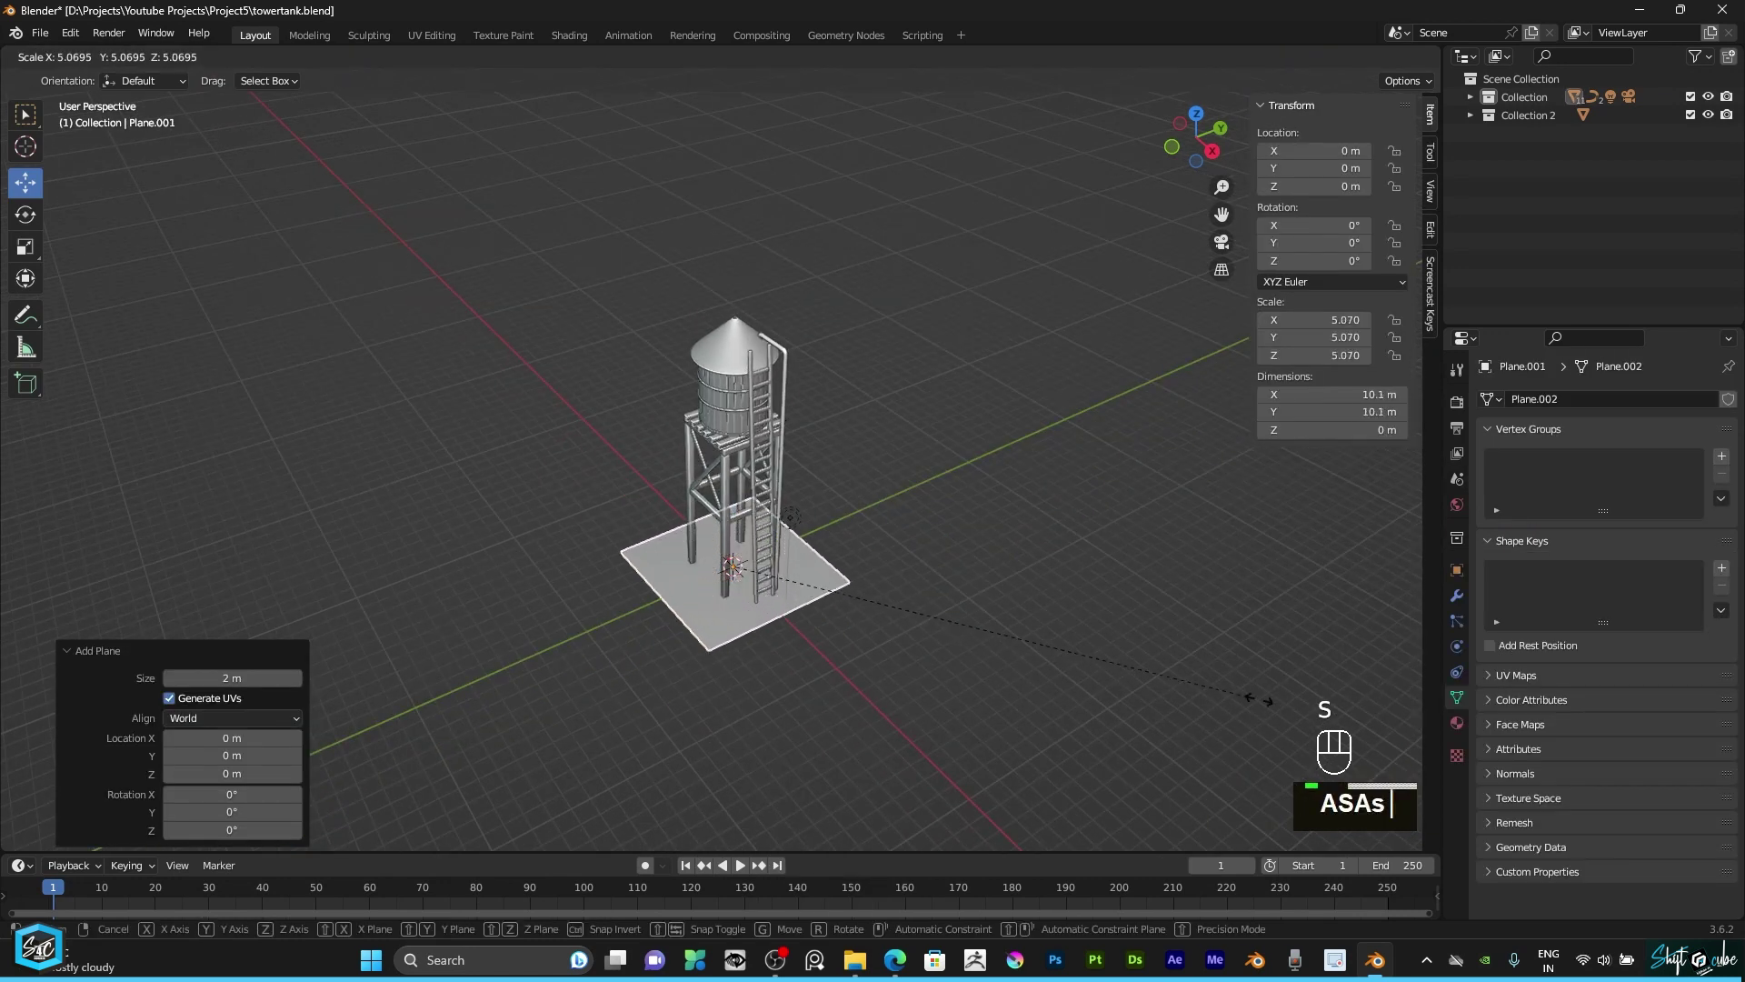
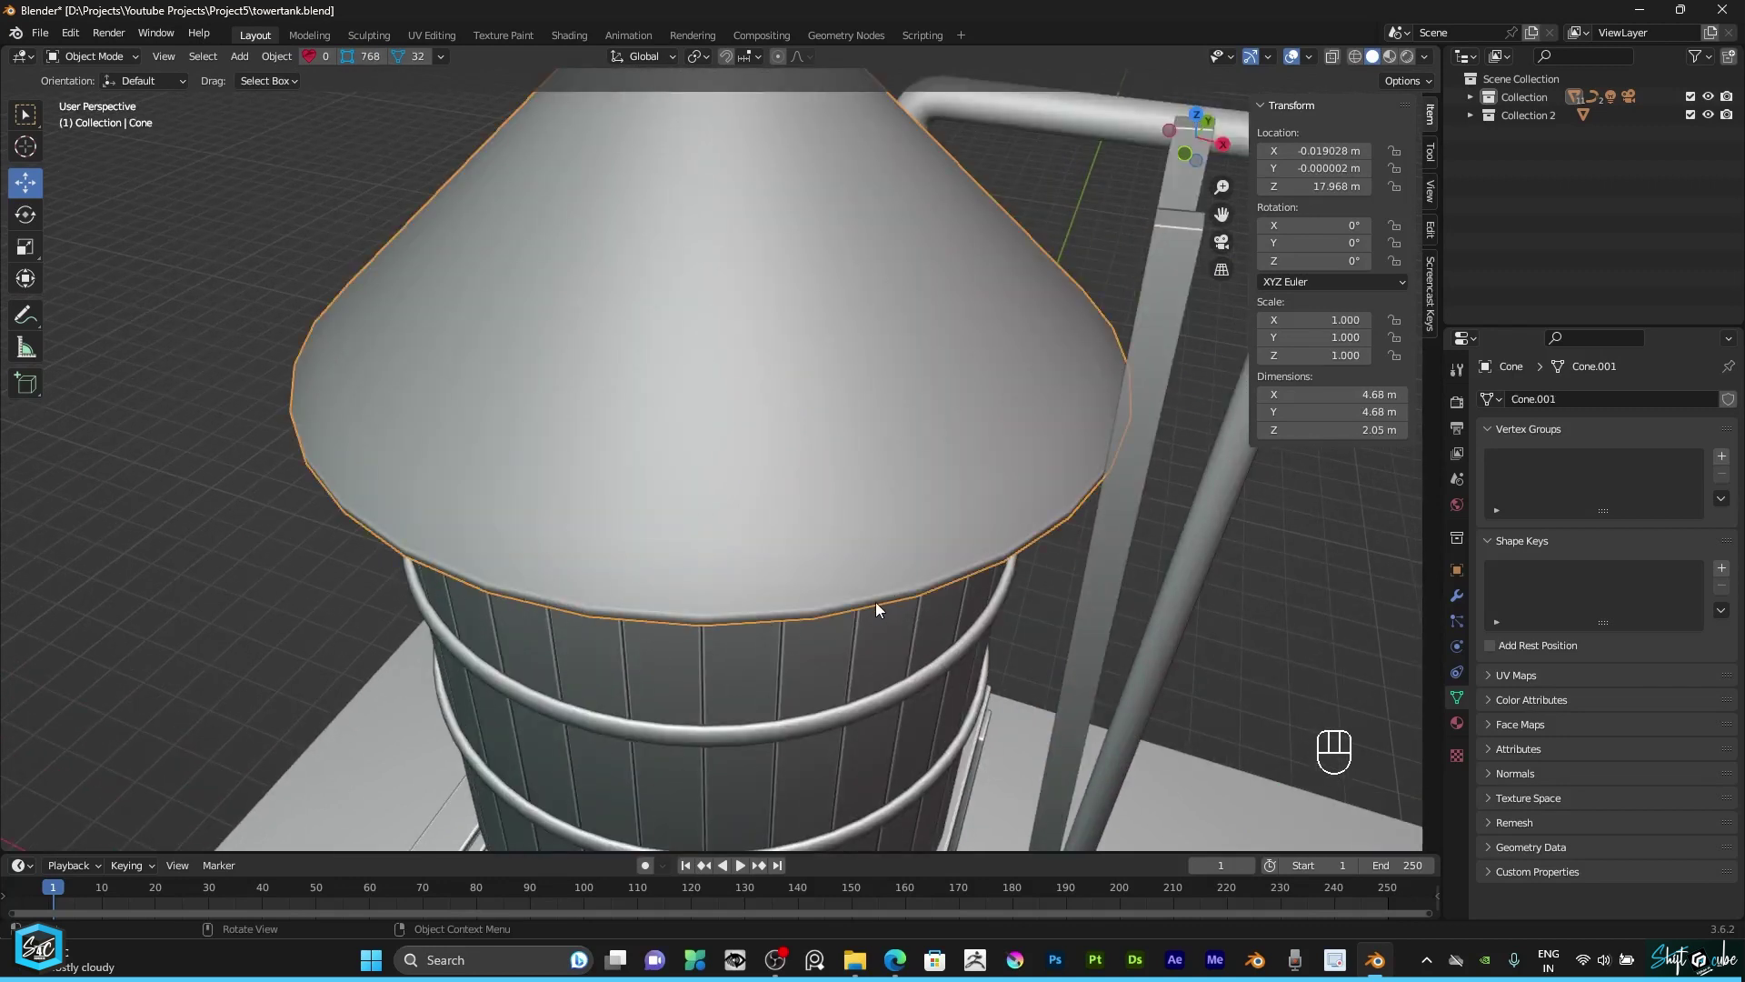
Step: Add a Subdivision Surface modifier to the cone roof with viewport level 1
{"action": "scroll", "scroll_direction": "down", "scroll_amount": 3}
{"action": "left_click_drag", "start_coordinate": [112, 60], "coordinate": [92, 90]}
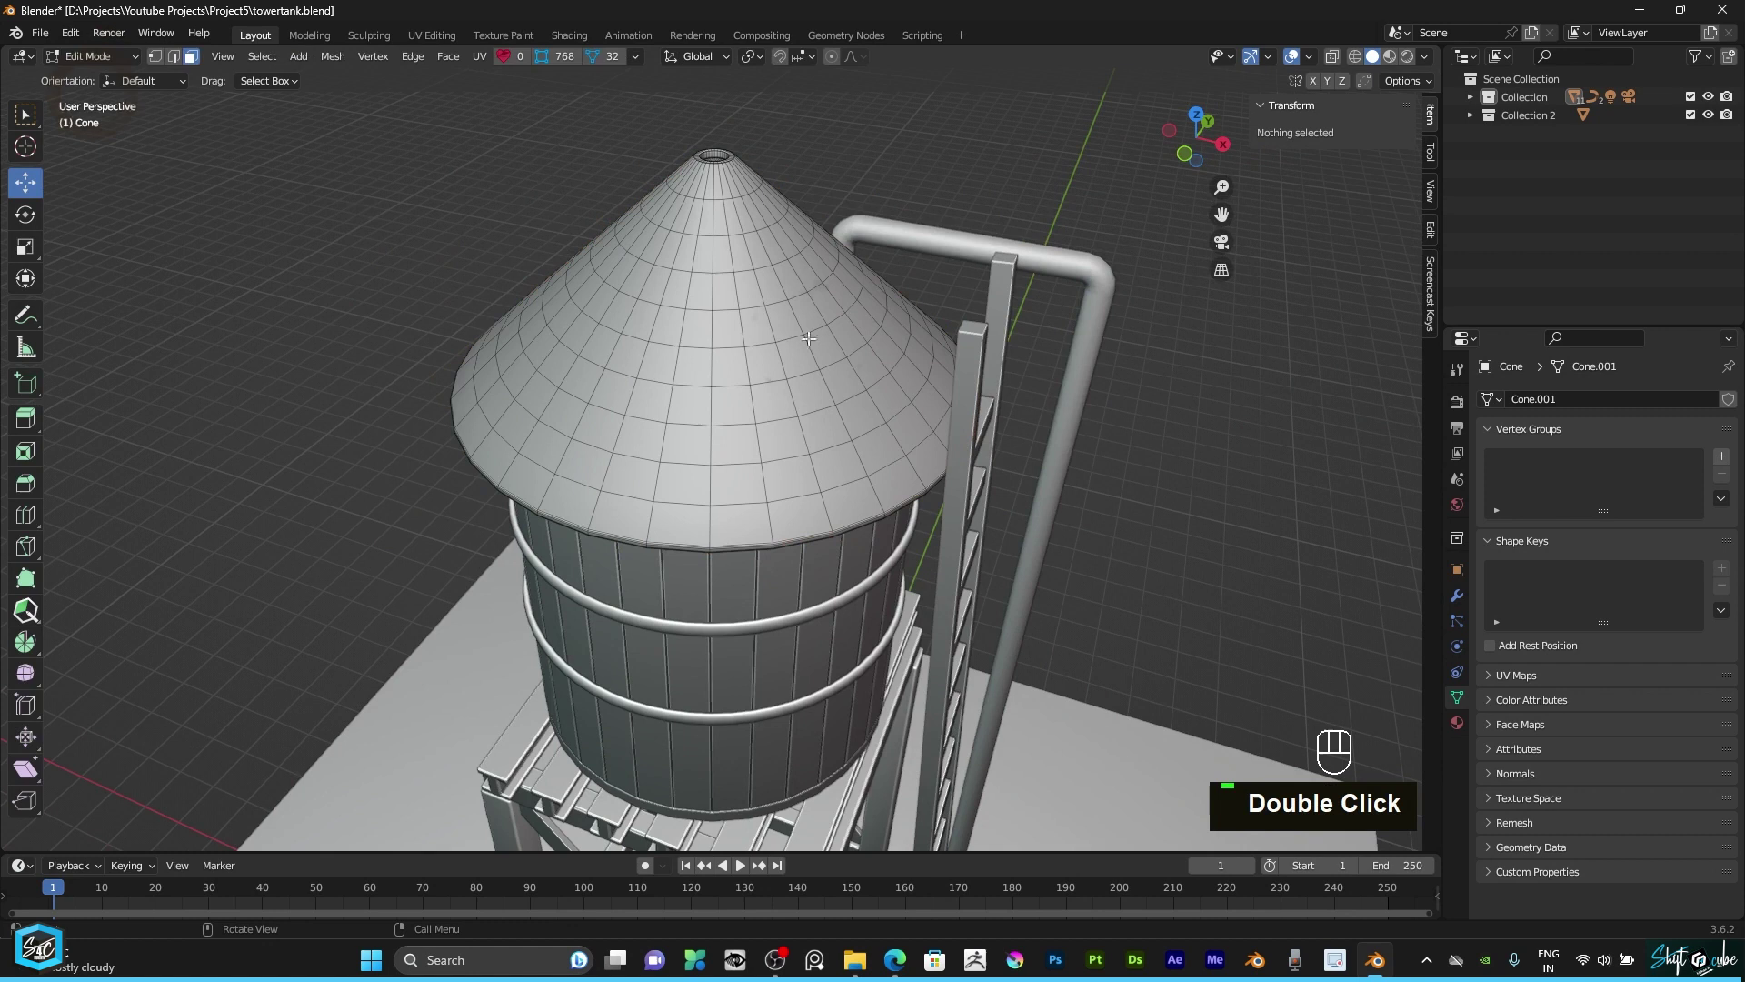
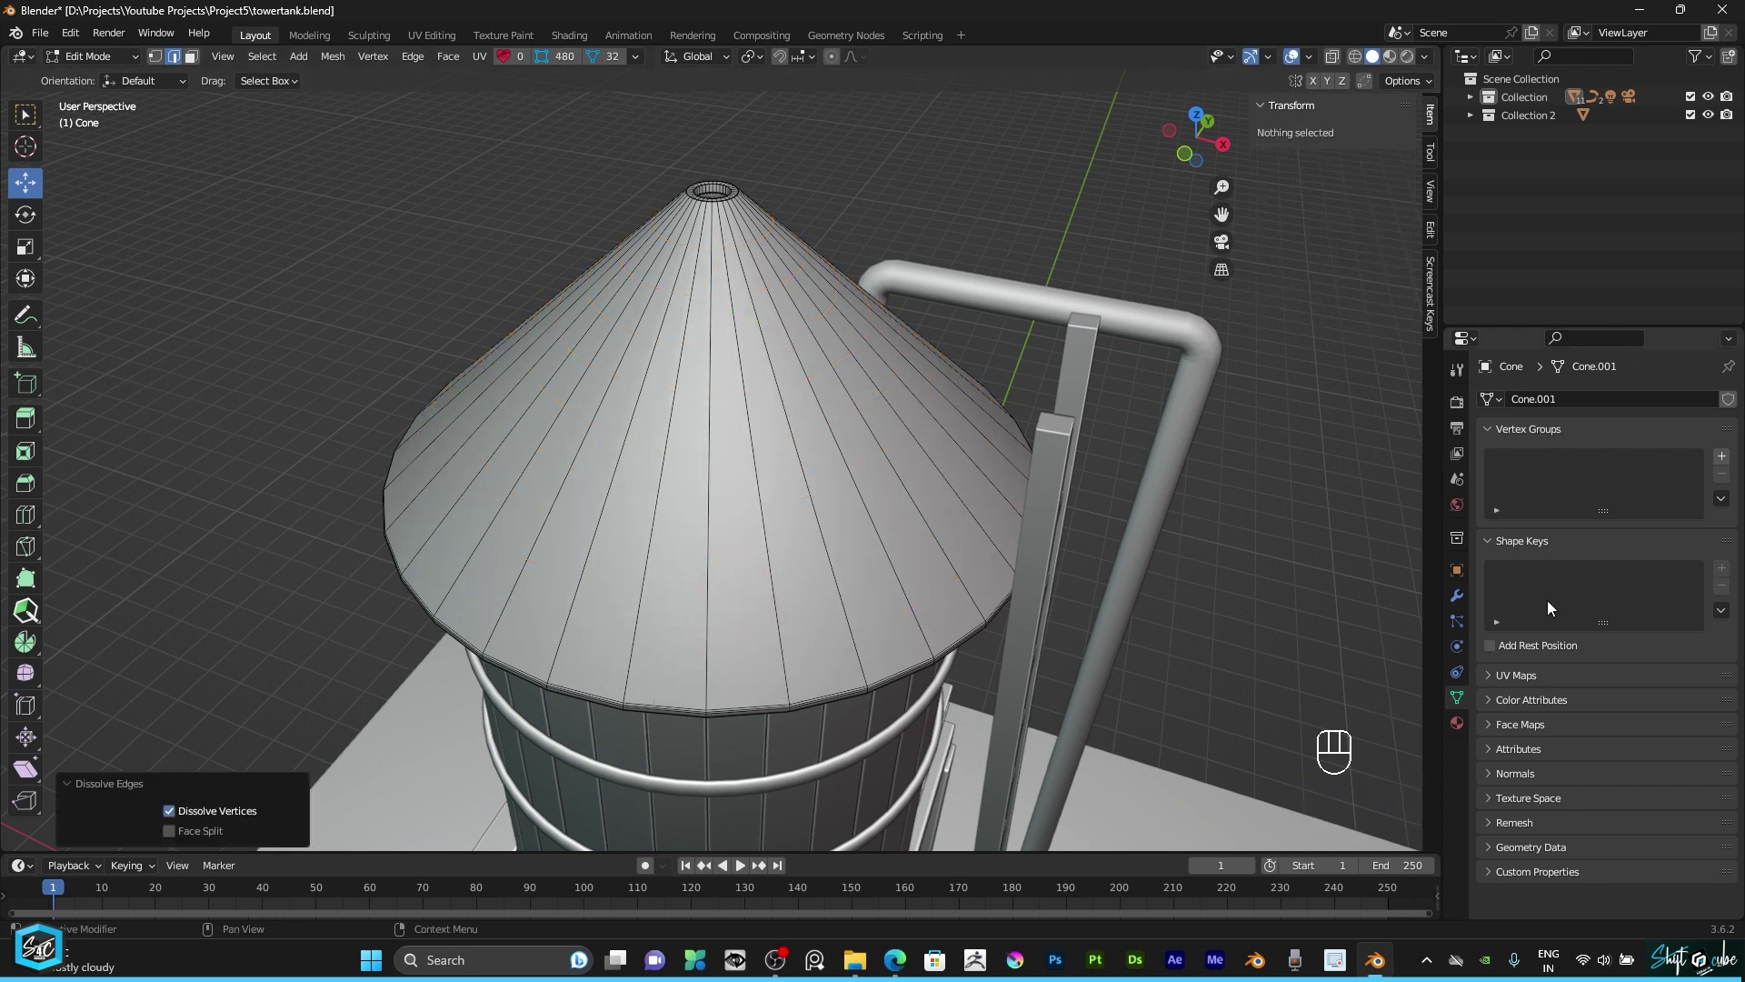
{"action": "left_click_drag", "start_coordinate": [1467, 602], "coordinate": [1487, 576]}
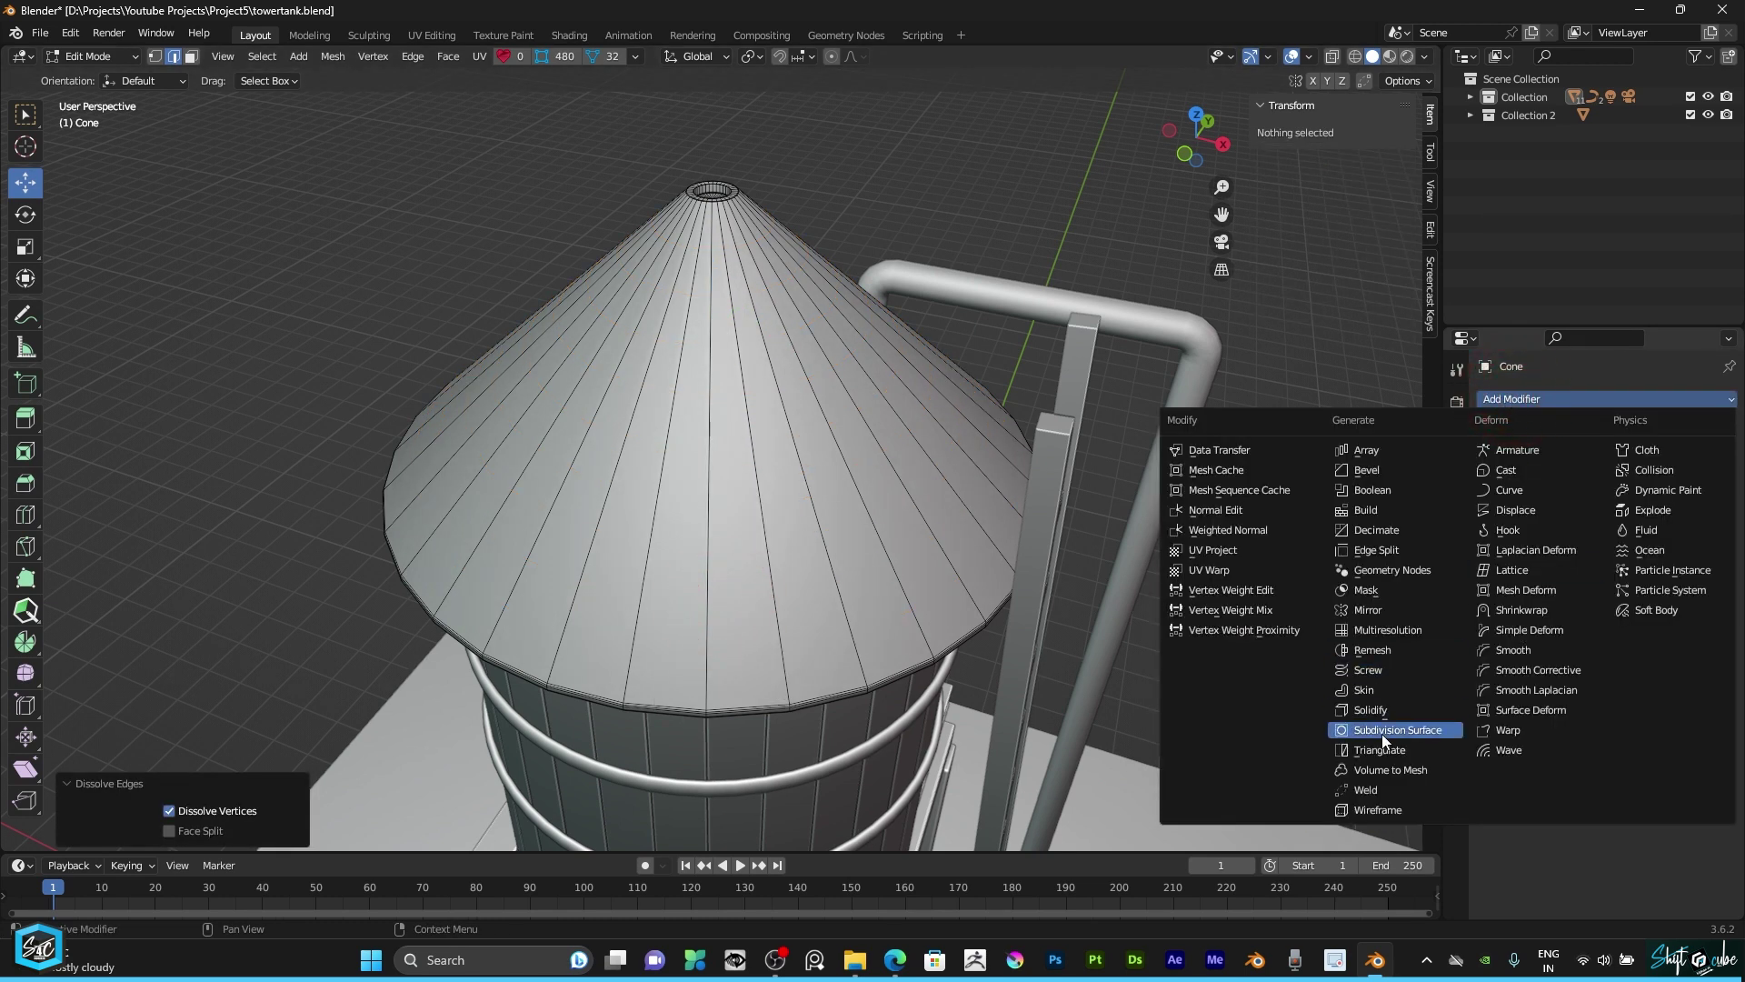
{"action": "left_click", "coordinate": [1399, 728]}
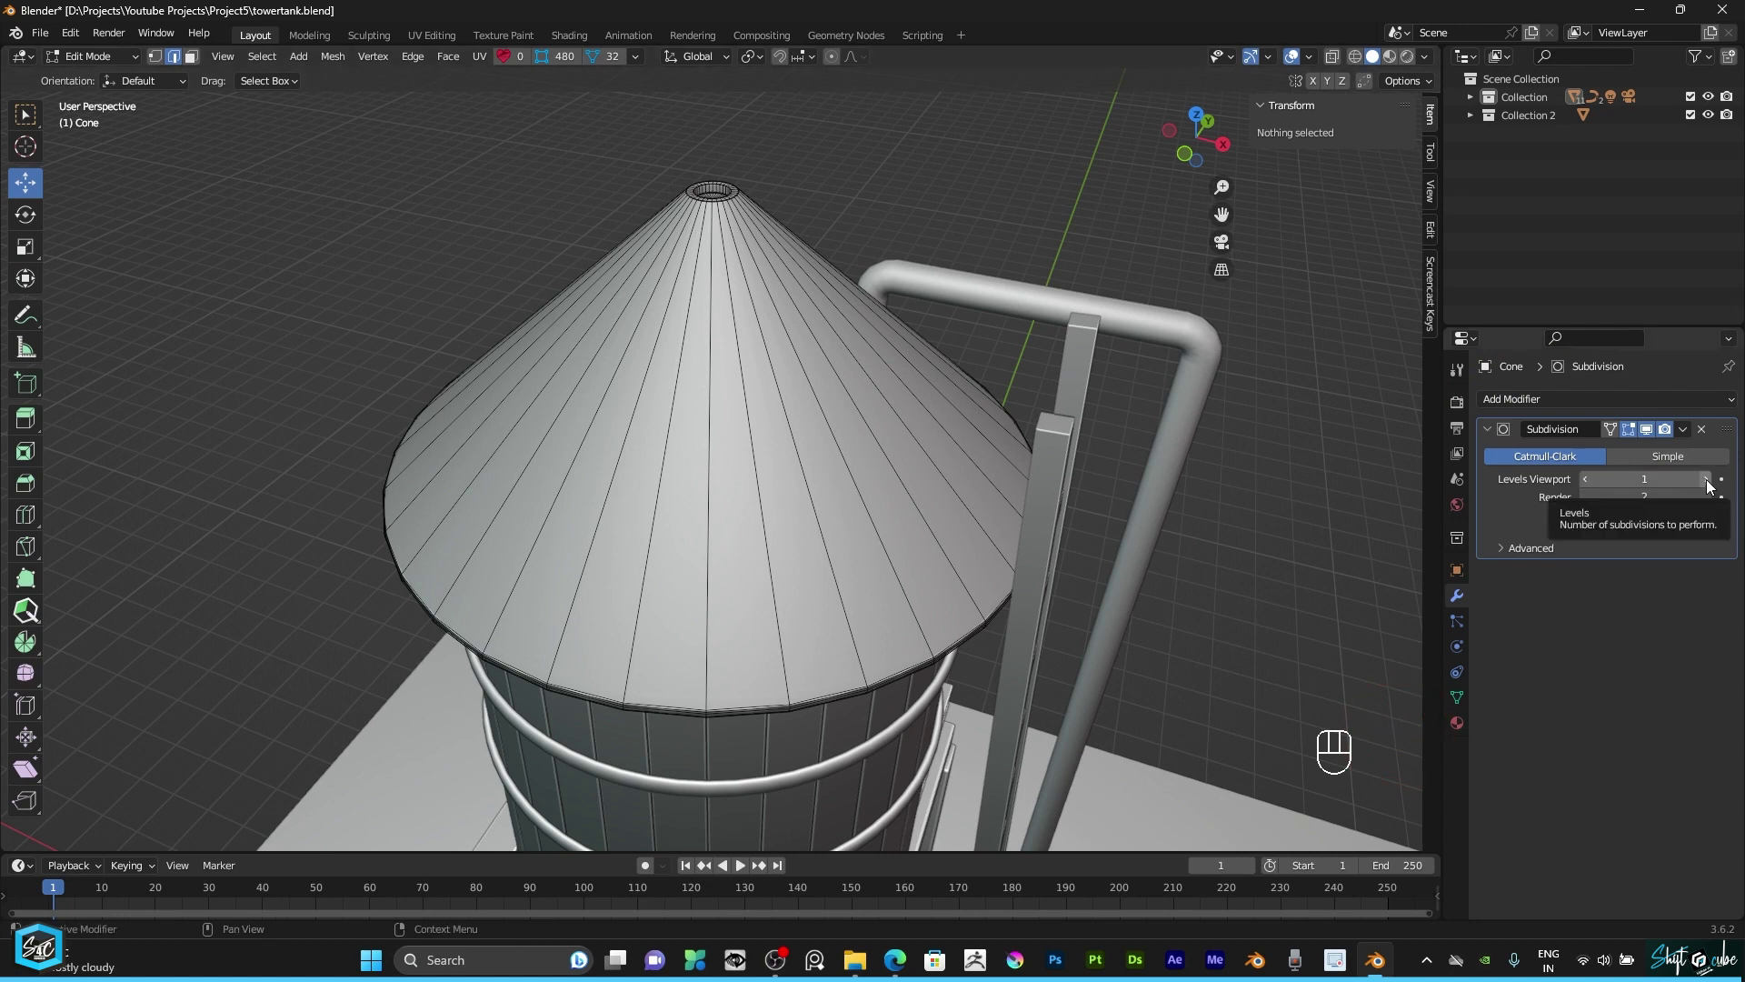
{"action": "left_click_drag", "start_coordinate": [128, 70], "coordinate": [118, 93]}
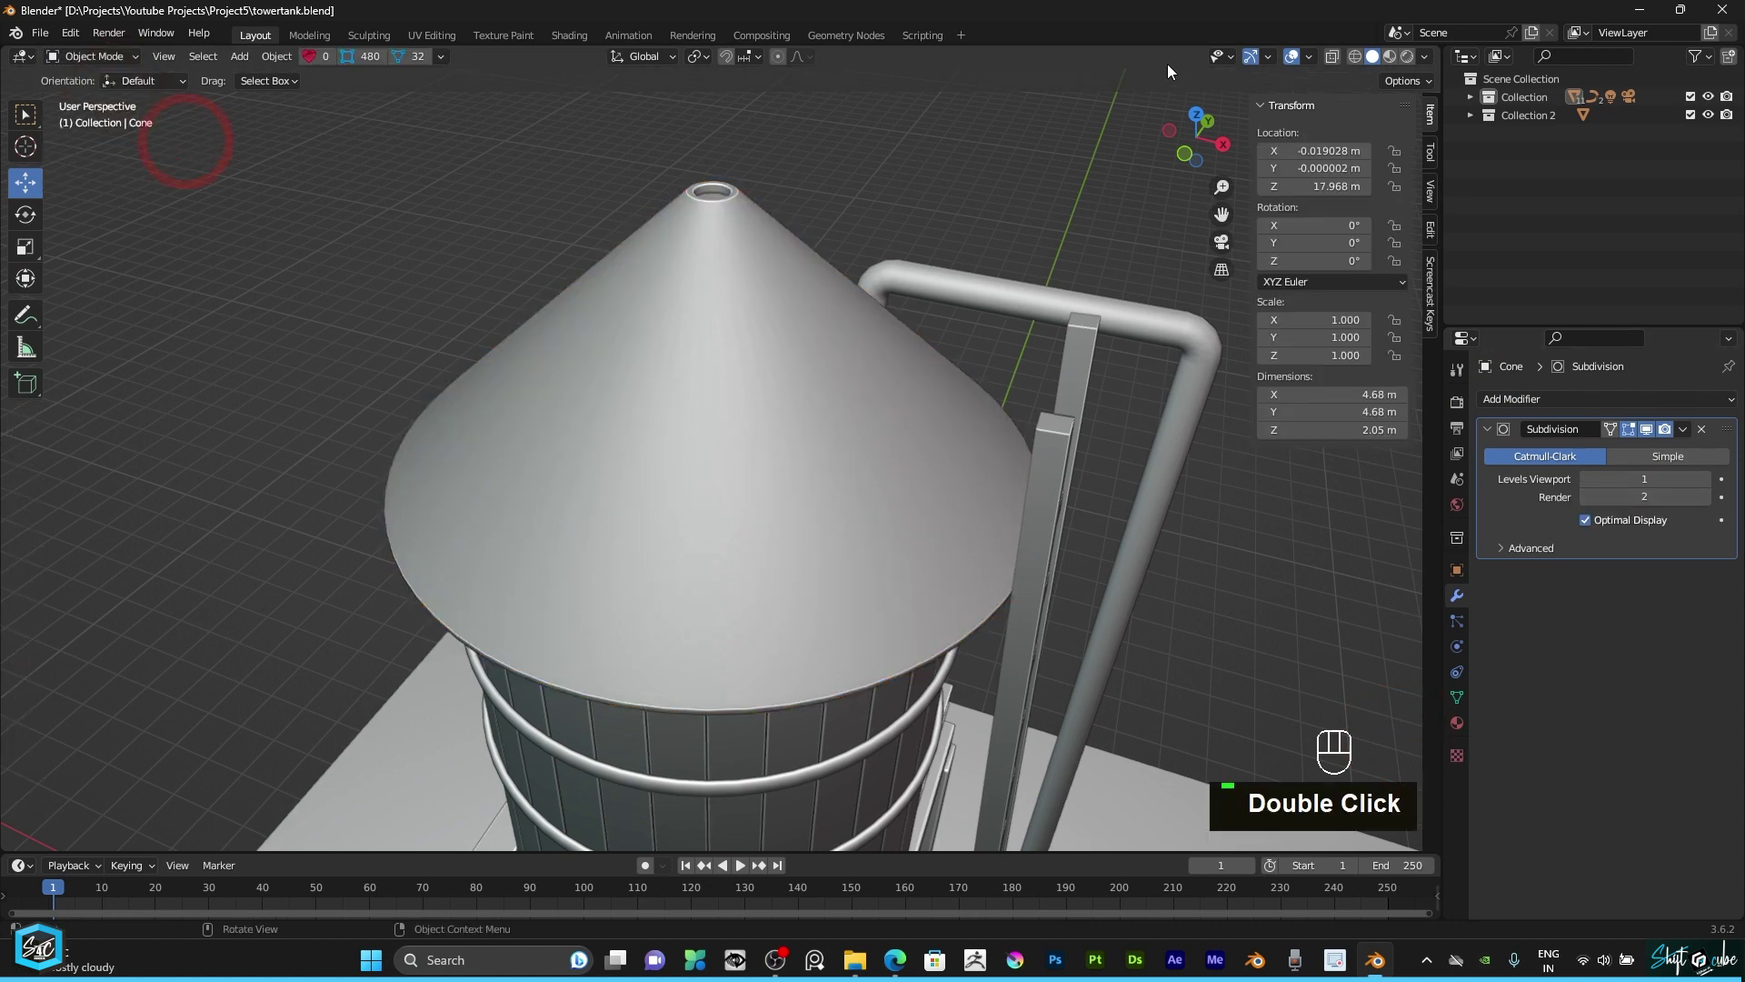
{"action": "left_click_drag", "start_coordinate": [1230, 147], "coordinate": [910, 363]}
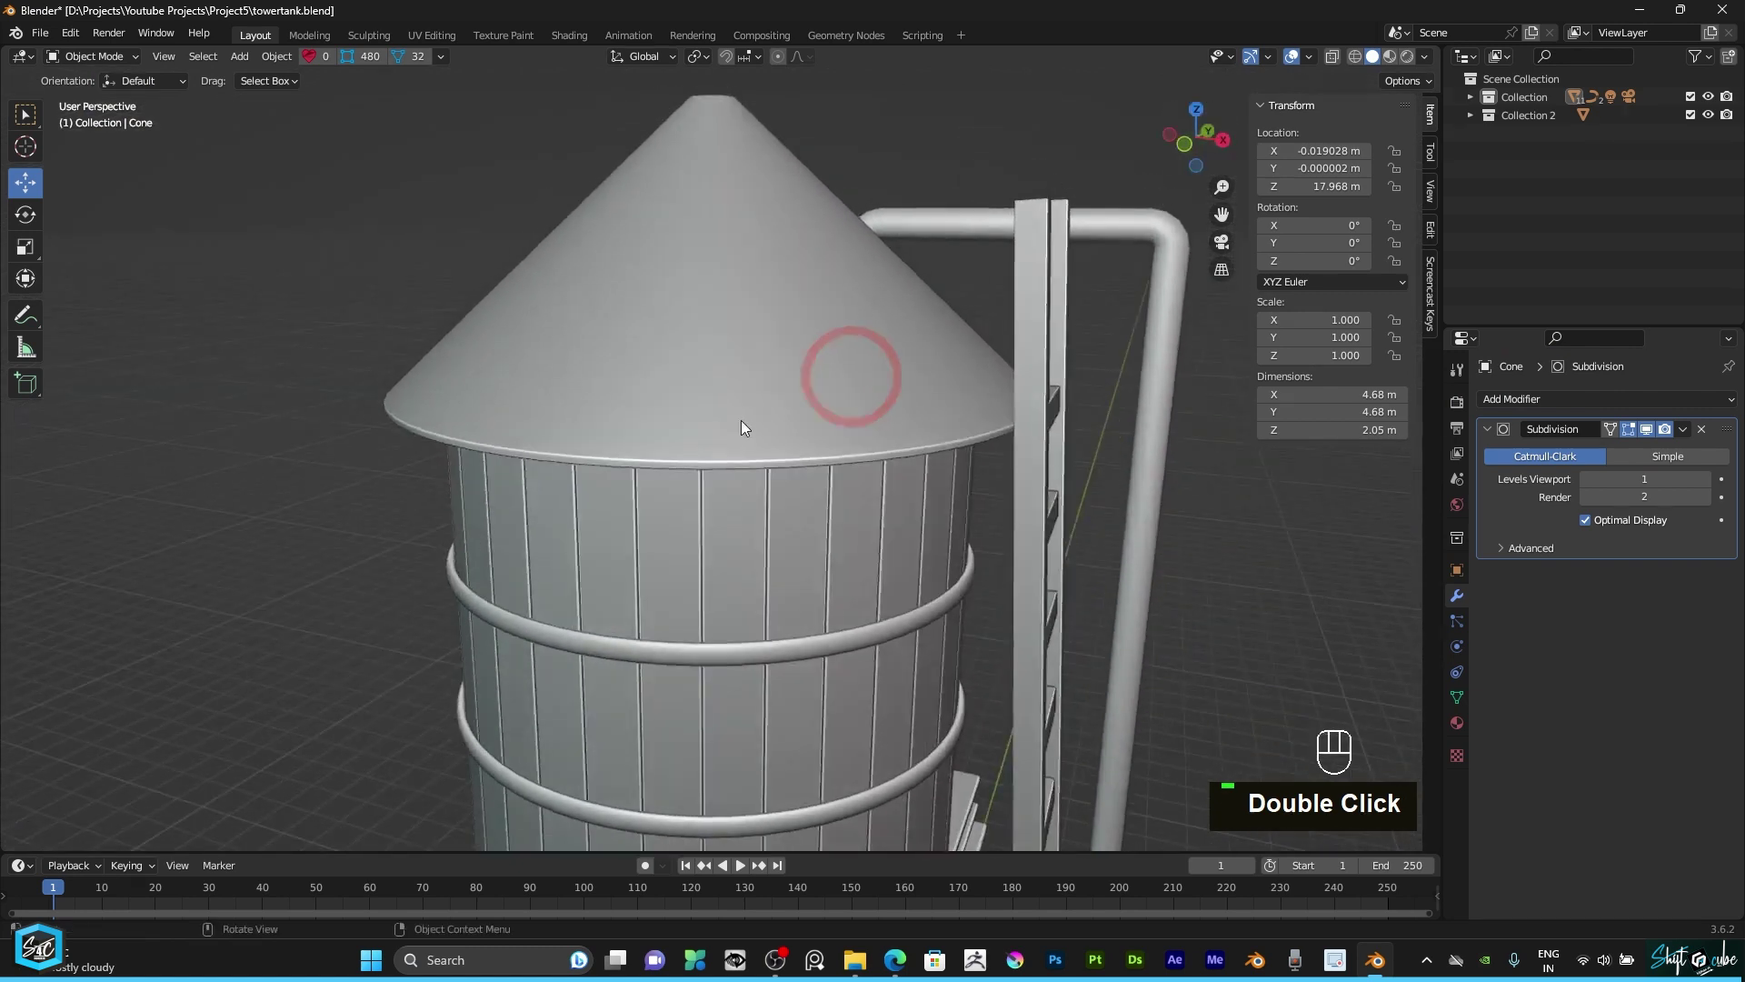
{"action": "scroll", "scroll_direction": "up", "scroll_amount": 3}
{"action": "scroll", "scroll_direction": "down", "scroll_amount": 3}
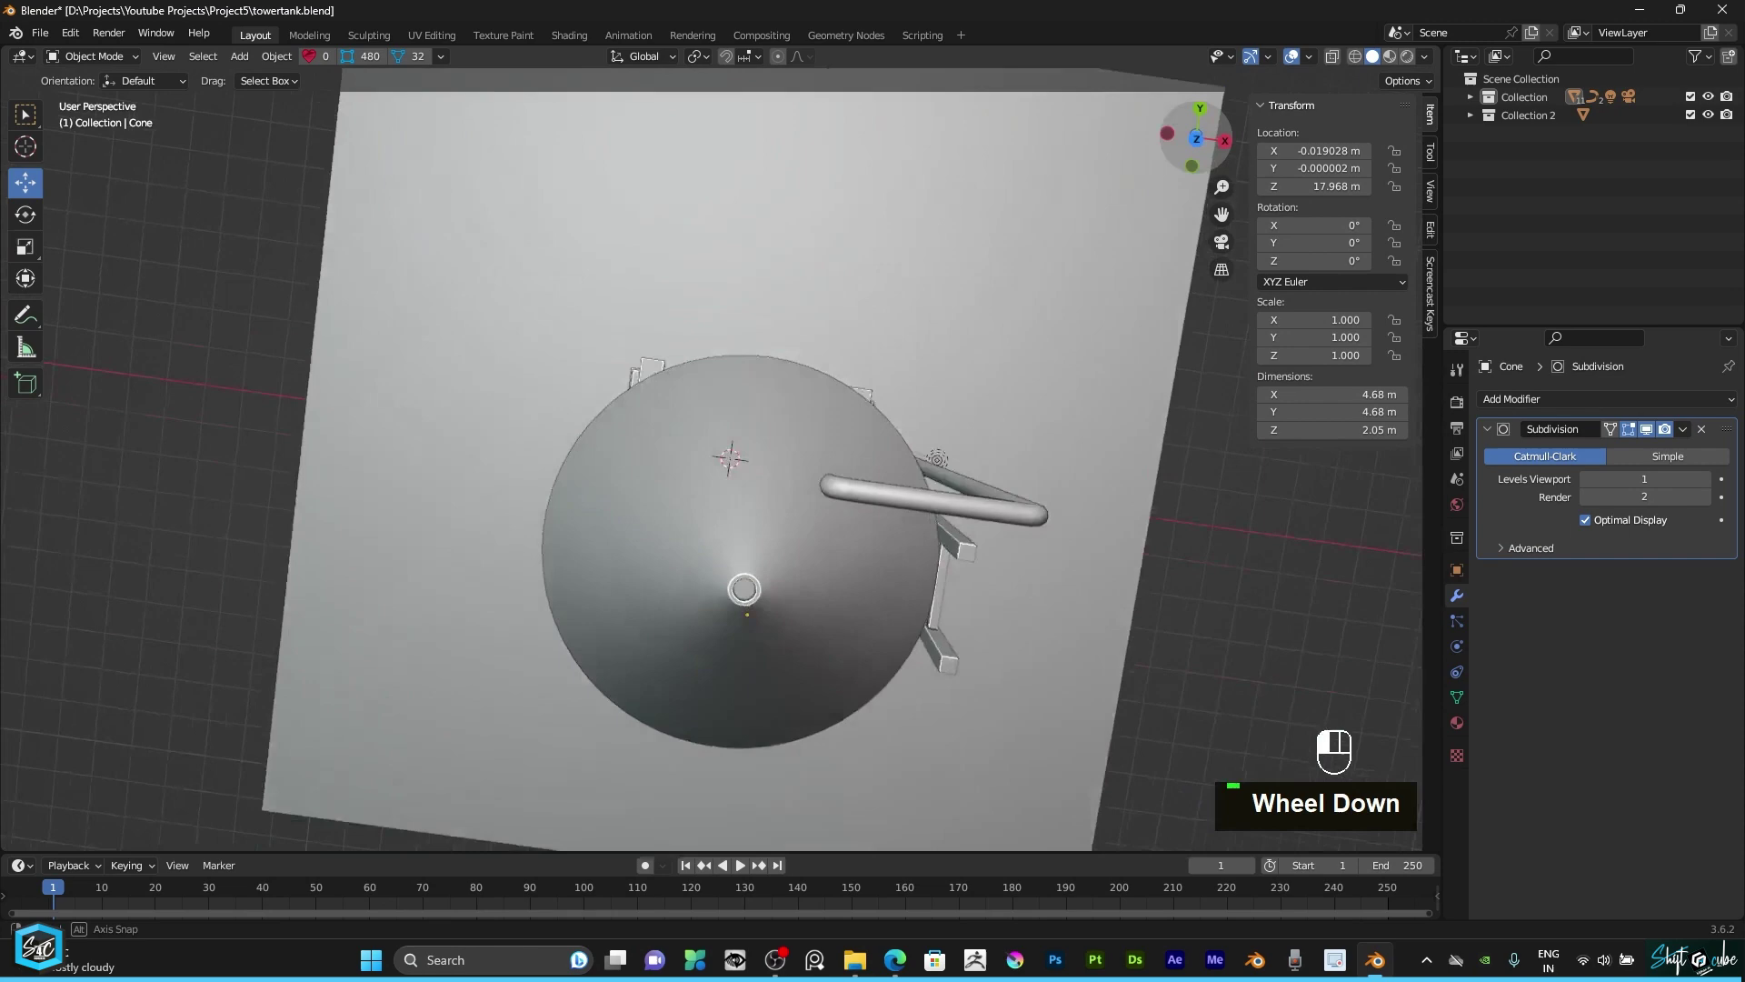
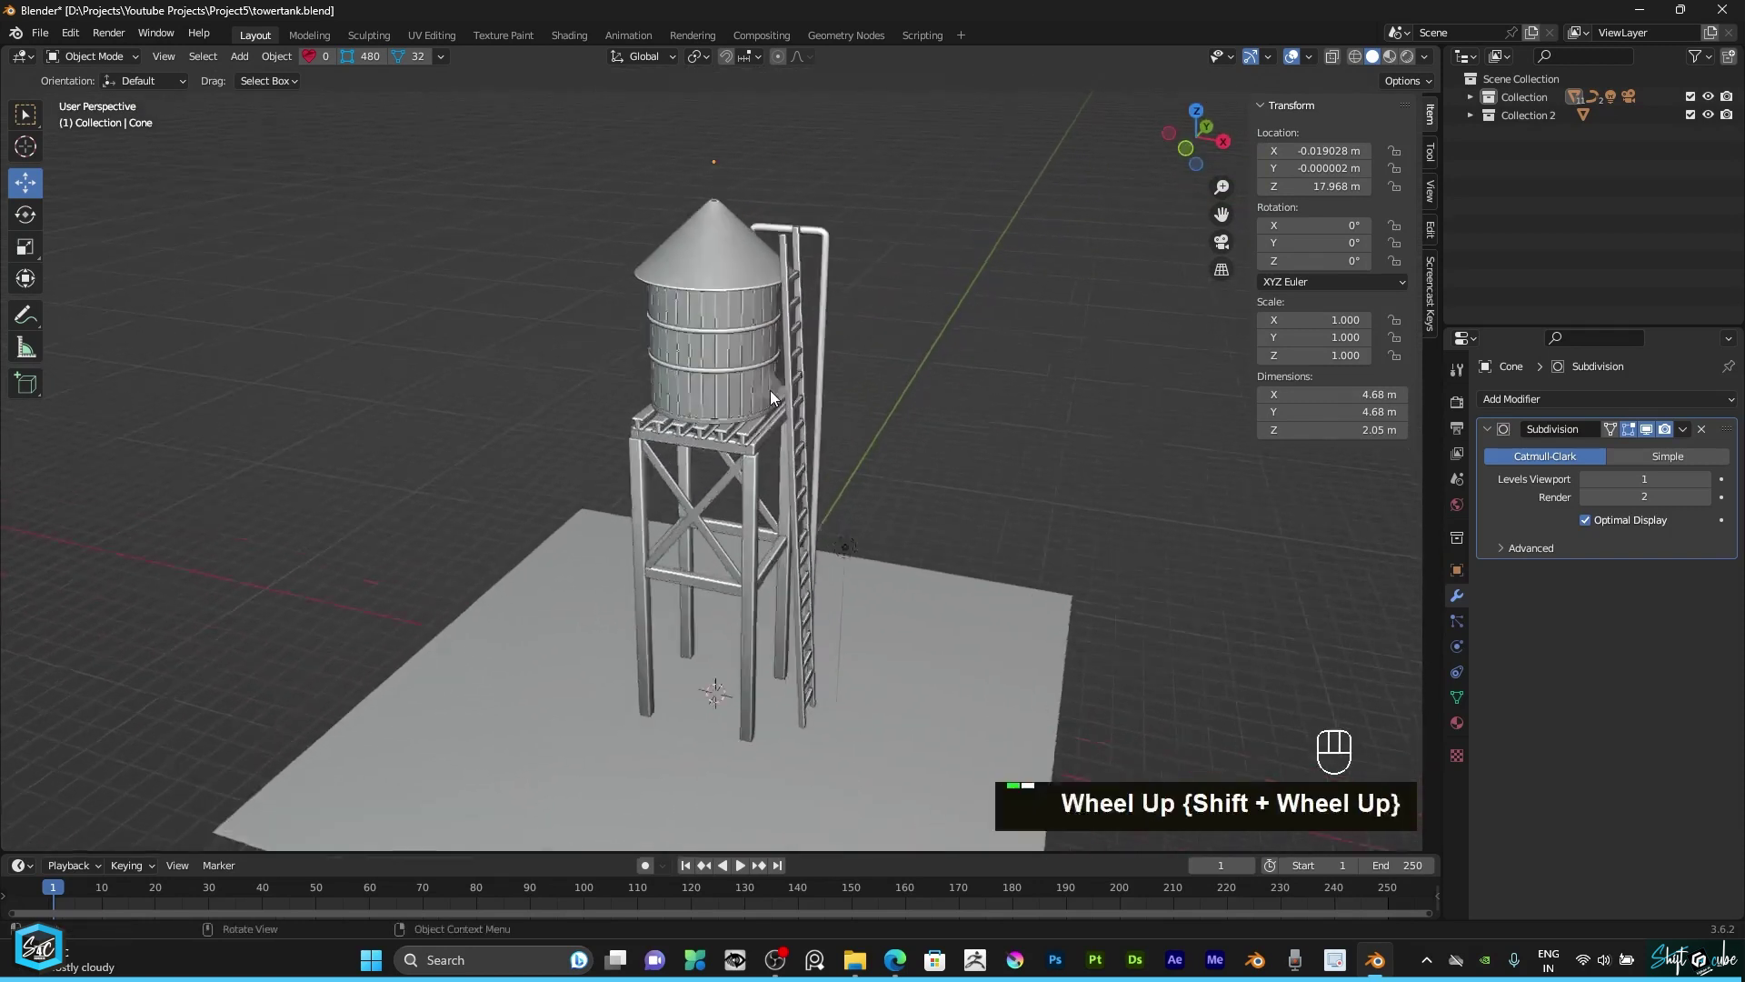
{"action": "scroll", "scroll_direction": "up", "scroll_amount": 3}
{"action": "left_click_drag", "start_coordinate": [1185, 147], "coordinate": [1107, 195]}
{"action": "scroll", "scroll_direction": "down", "scroll_amount": 3}
{"action": "left_click_drag", "start_coordinate": [978, 285], "coordinate": [936, 322]}
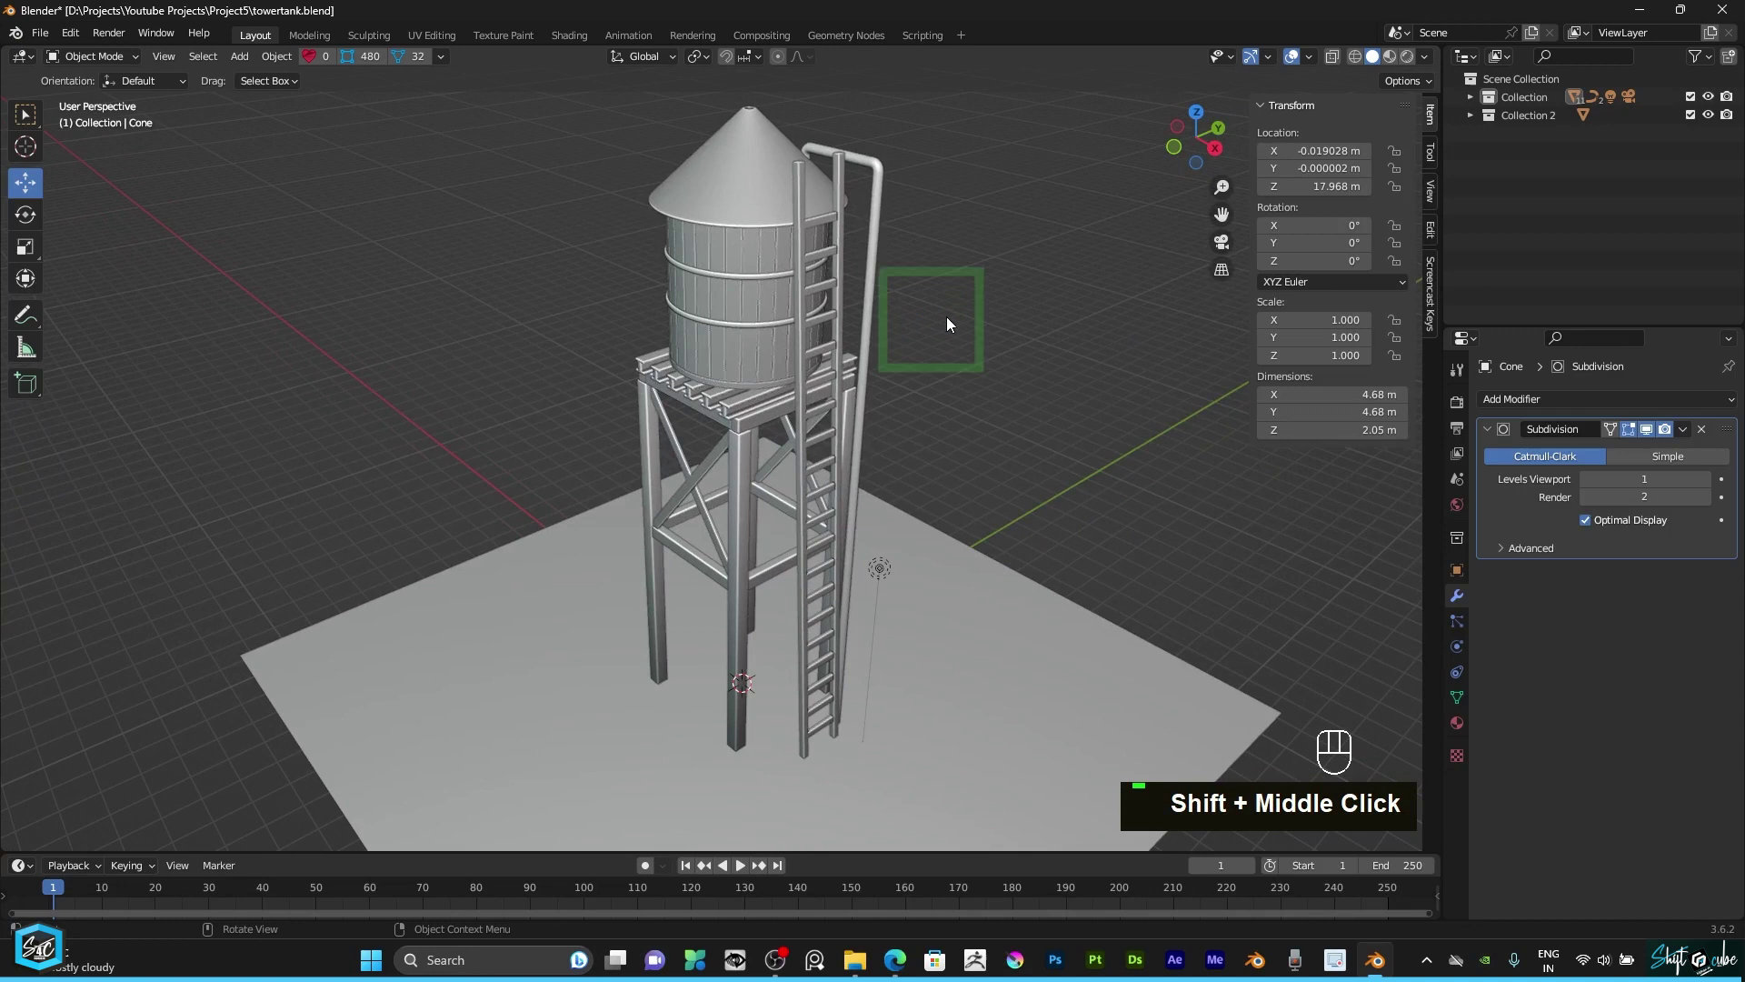